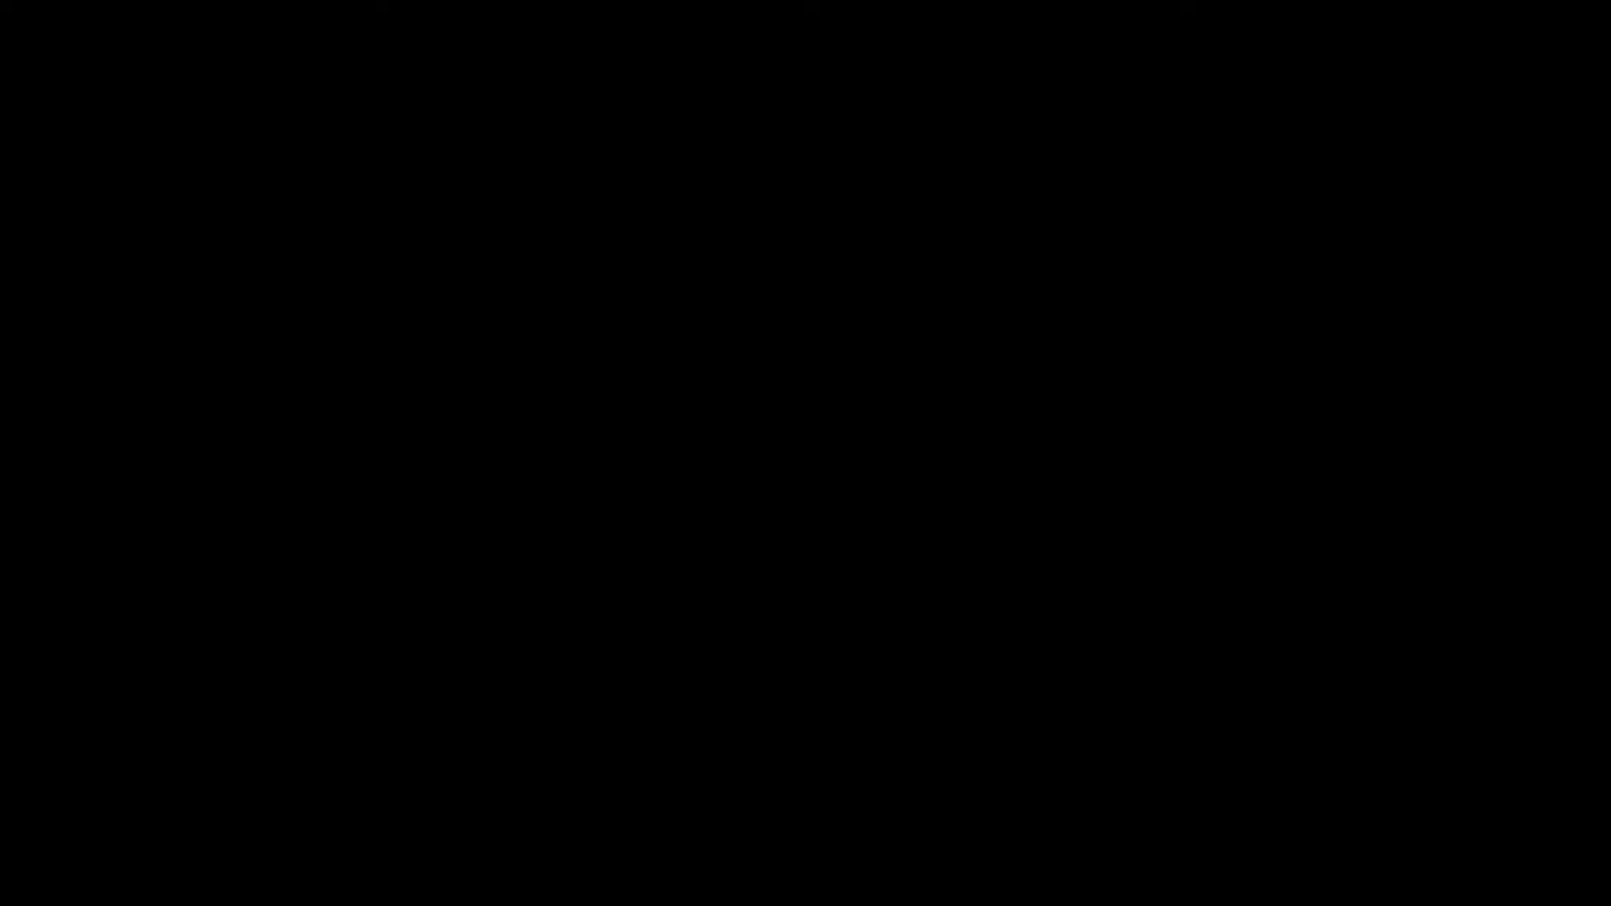
- Orbit and zoom to look down into the top opening of the pants1 leg
left_click_drag(1107, 584, 1102, 626)
left_click_drag(1056, 660, 969, 598)
middle_click(895, 617)
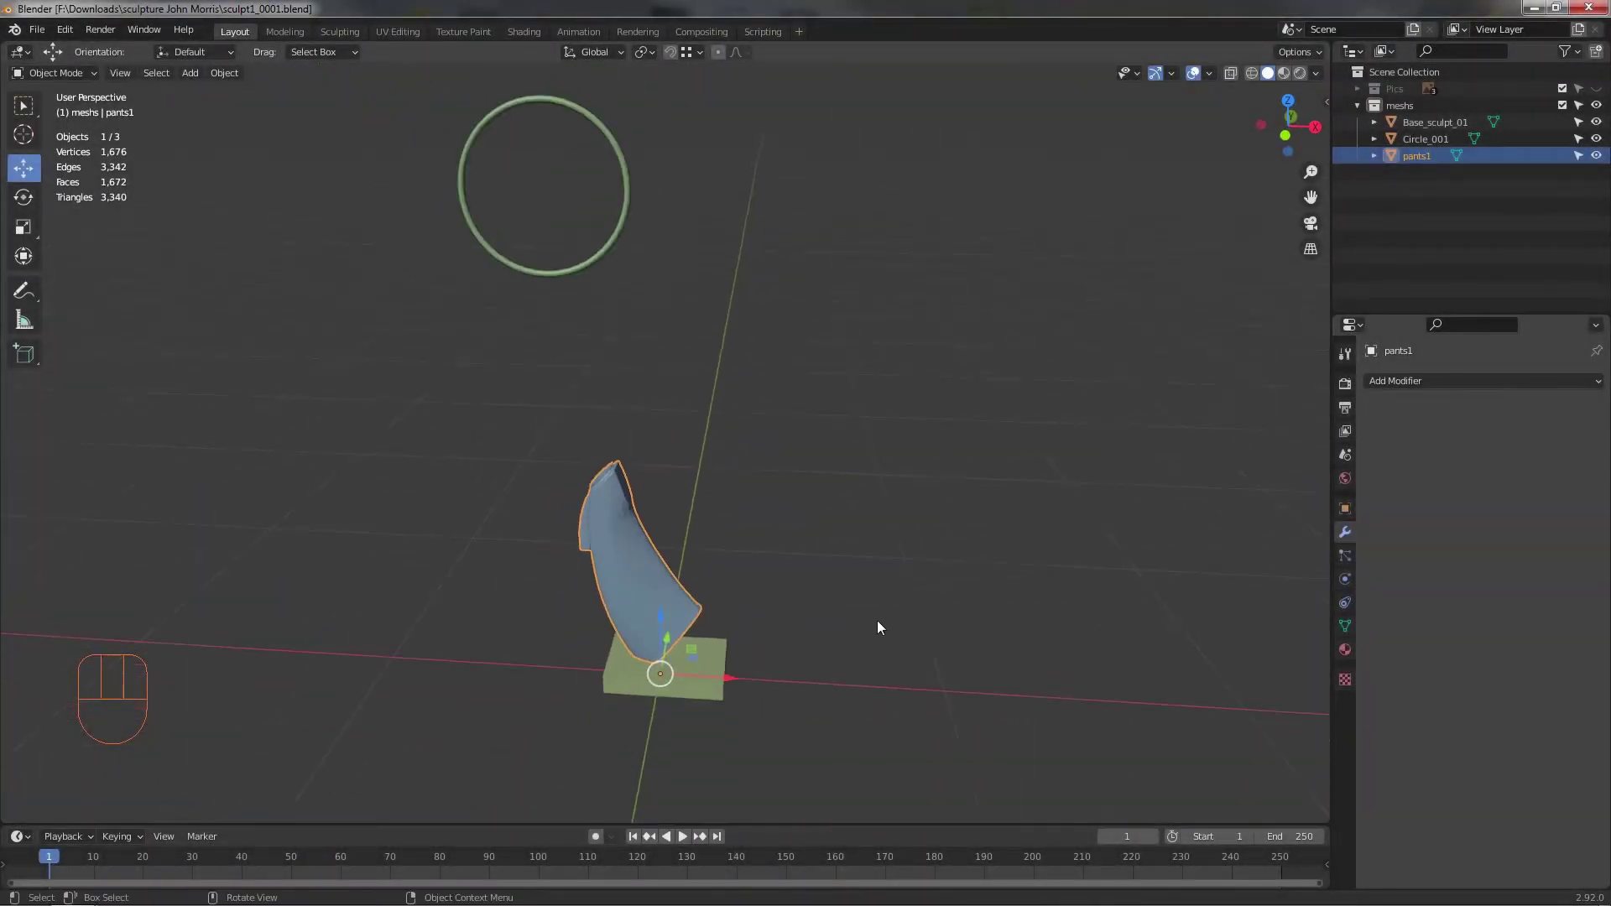
left_click_drag(913, 614, 919, 584)
middle_click(907, 594)
middle_click(878, 602)
left_click_drag(909, 596, 923, 505)
middle_click(911, 511)
left_click_drag(798, 417, 821, 390)
left_click_drag(814, 417, 771, 432)
left_click_drag(783, 414, 744, 381)
left_click_drag(757, 385, 731, 429)
left_click(686, 387)
left_click_drag(682, 368, 685, 395)
- Enter Edit Mode on the pants leg mesh and close in on the opening
key("Tab")
left_click_drag(691, 402, 697, 425)
left_click_drag(739, 404, 723, 415)
left_click_drag(727, 422, 681, 377)
left_click_drag(704, 347, 735, 389)
- Select the inner cap faces of the leg opening and inset them into a new inner ring
middle_click(753, 388)
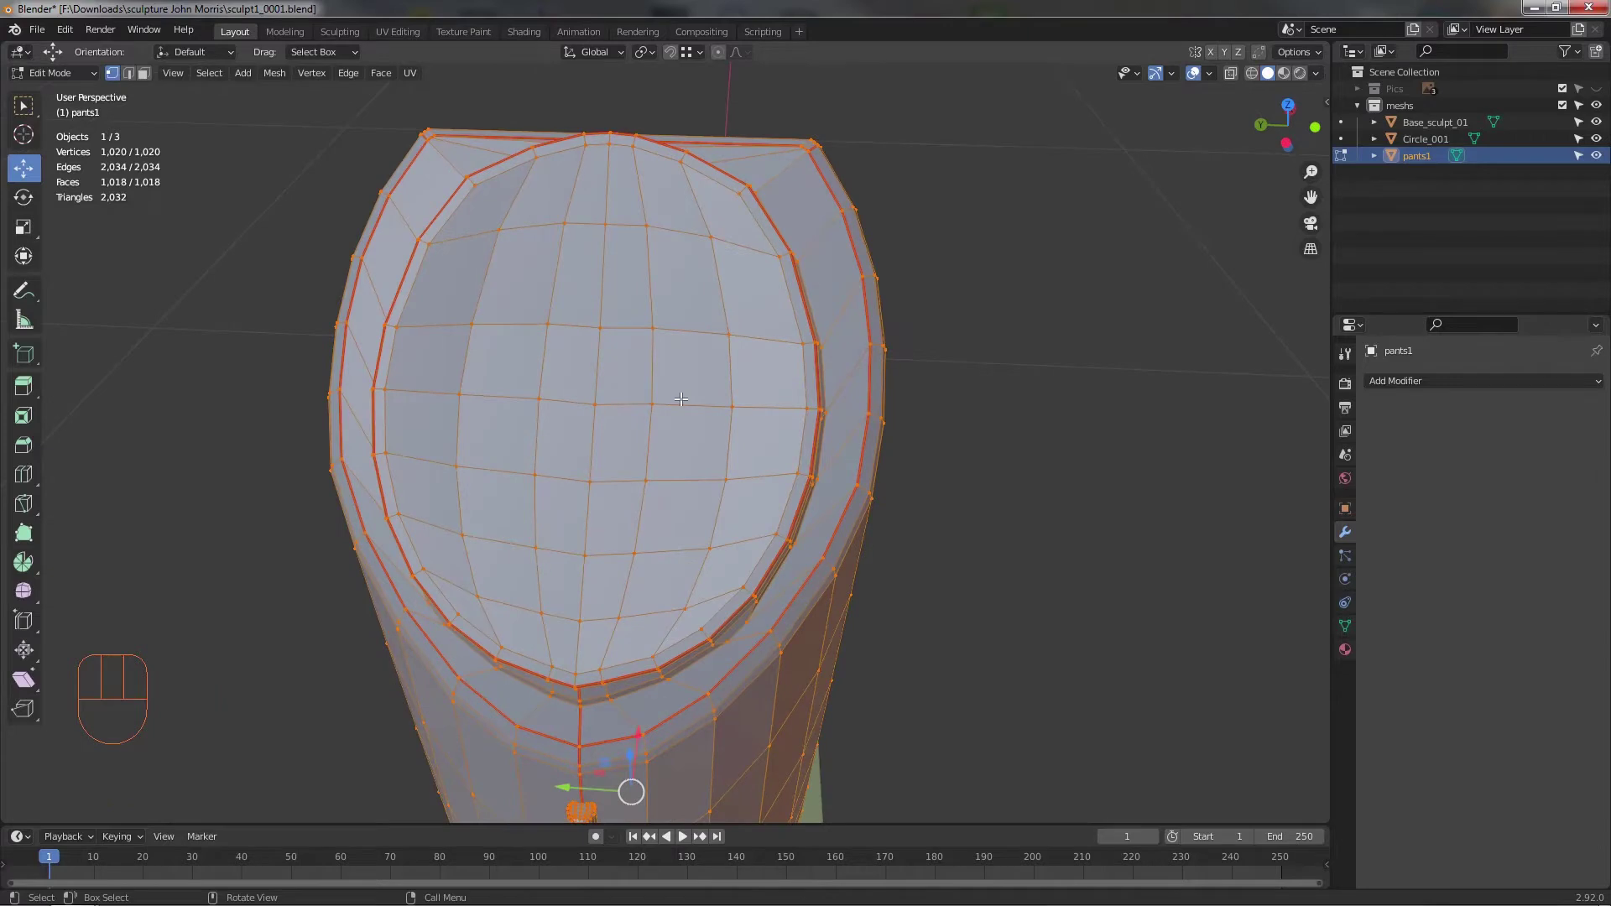
left_click_drag(597, 395, 627, 438)
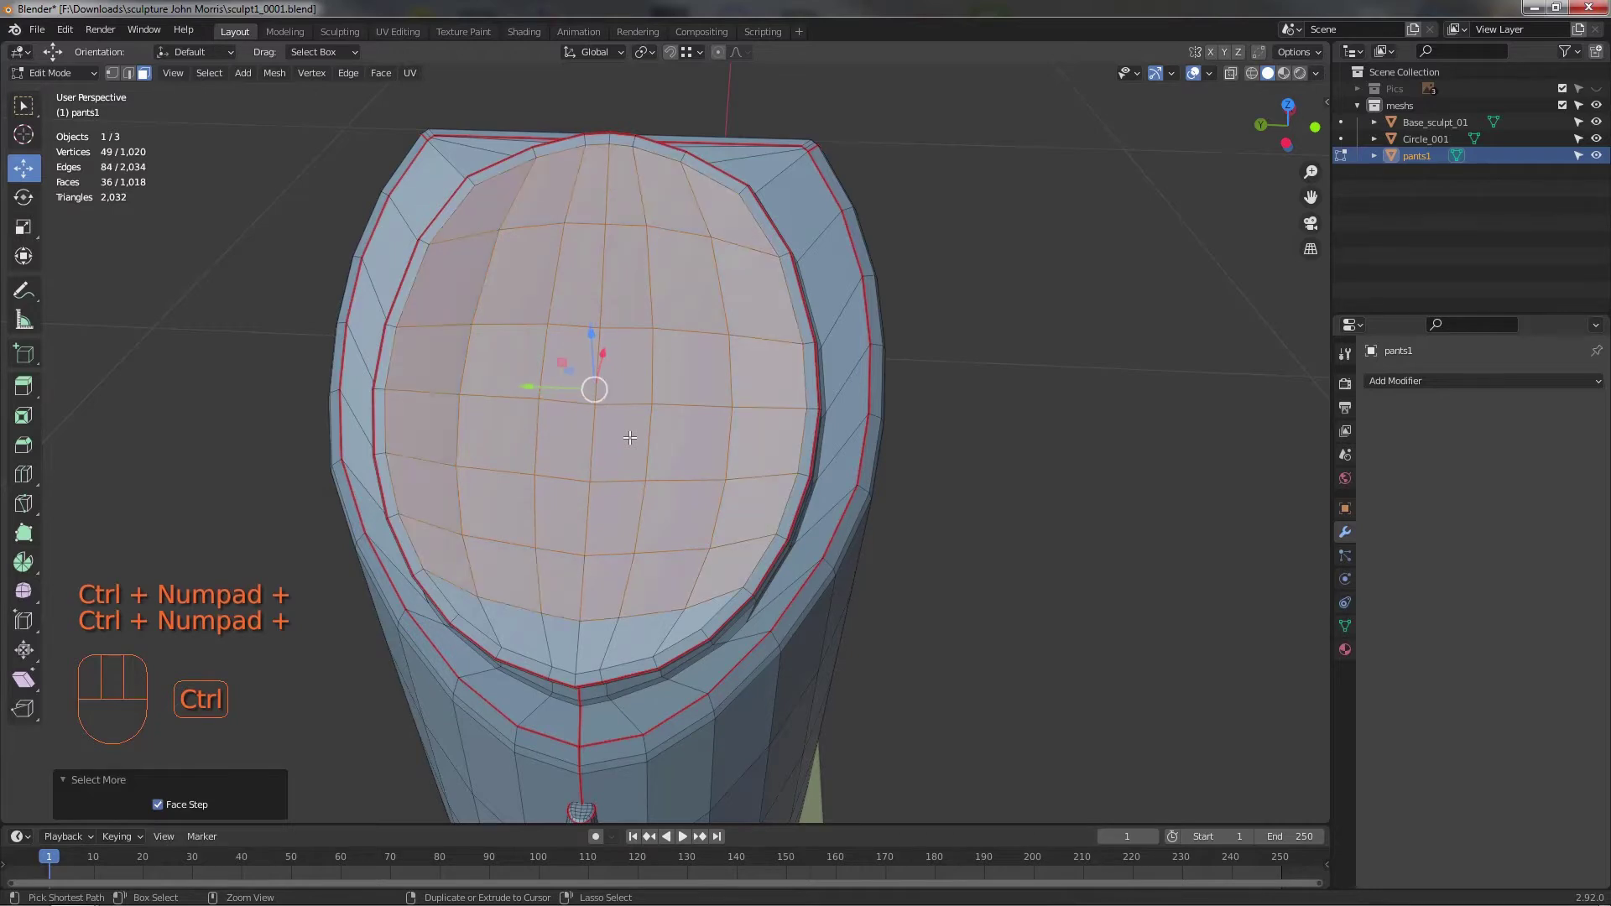
middle_click(535, 511)
left_click_drag(542, 519, 591, 511)
left_click_drag(588, 511, 643, 530)
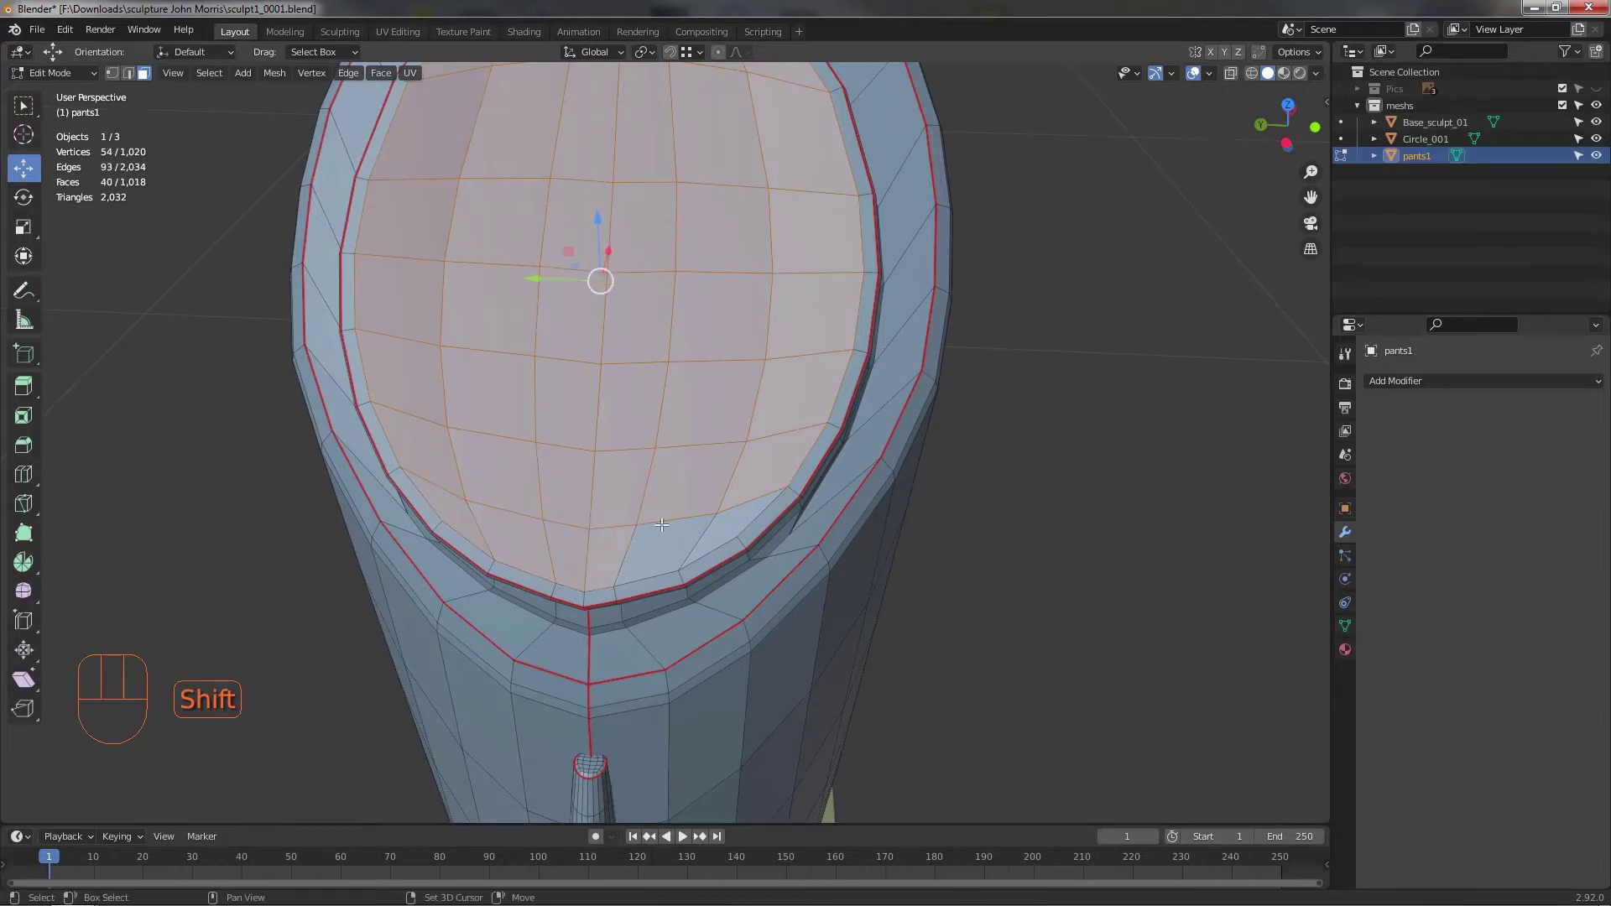
left_click_drag(705, 505, 730, 515)
middle_click(726, 477)
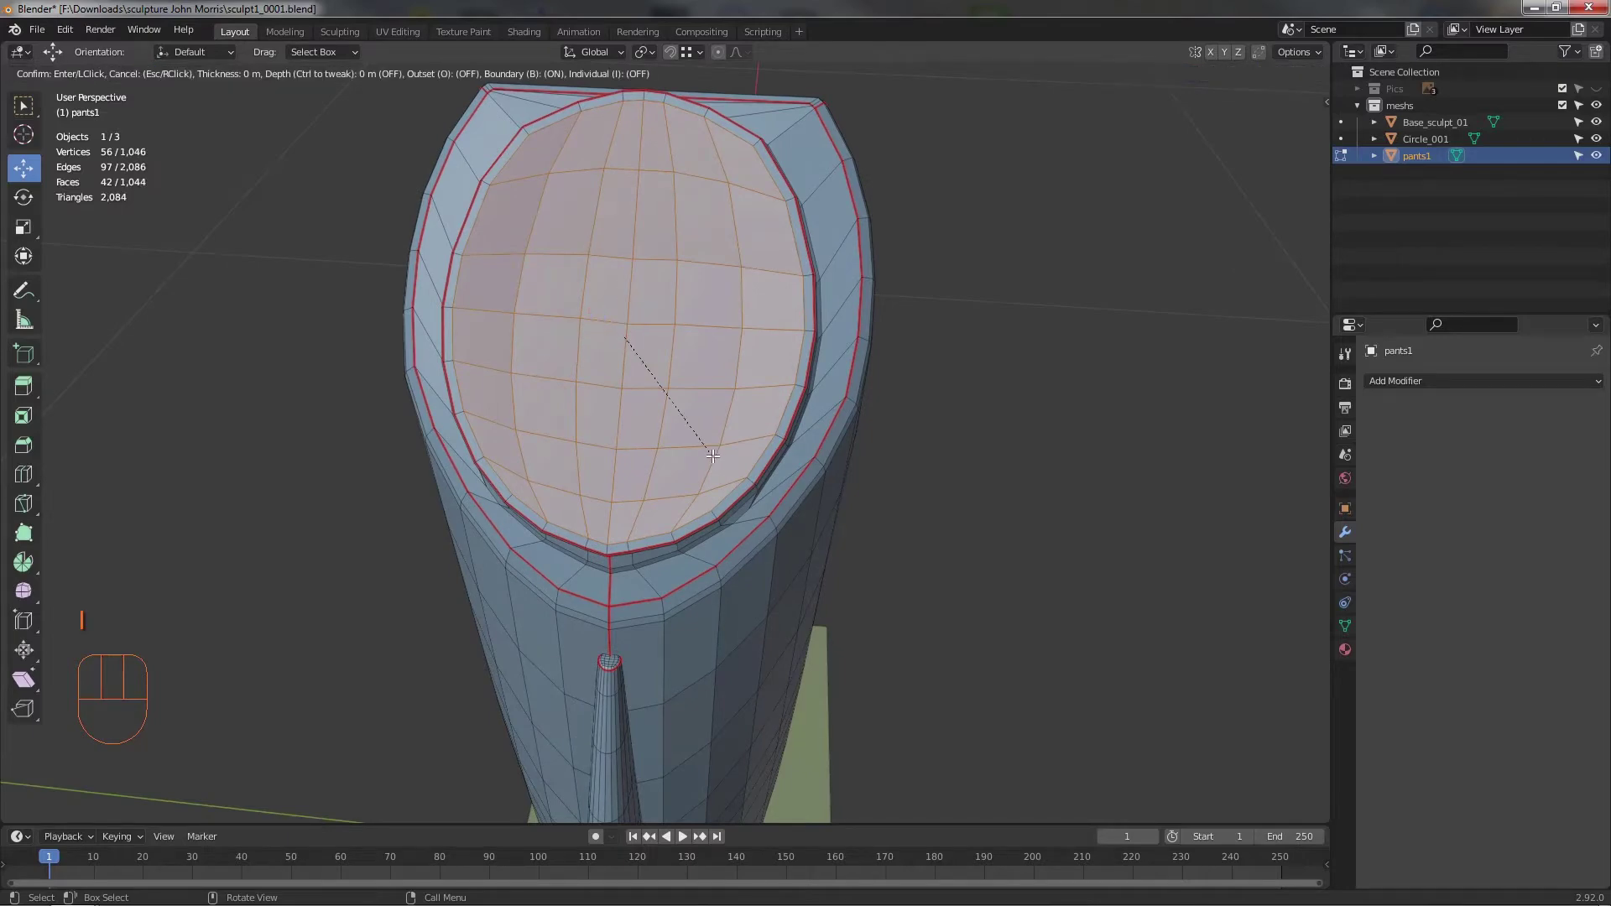
left_click_drag(735, 500, 662, 403)
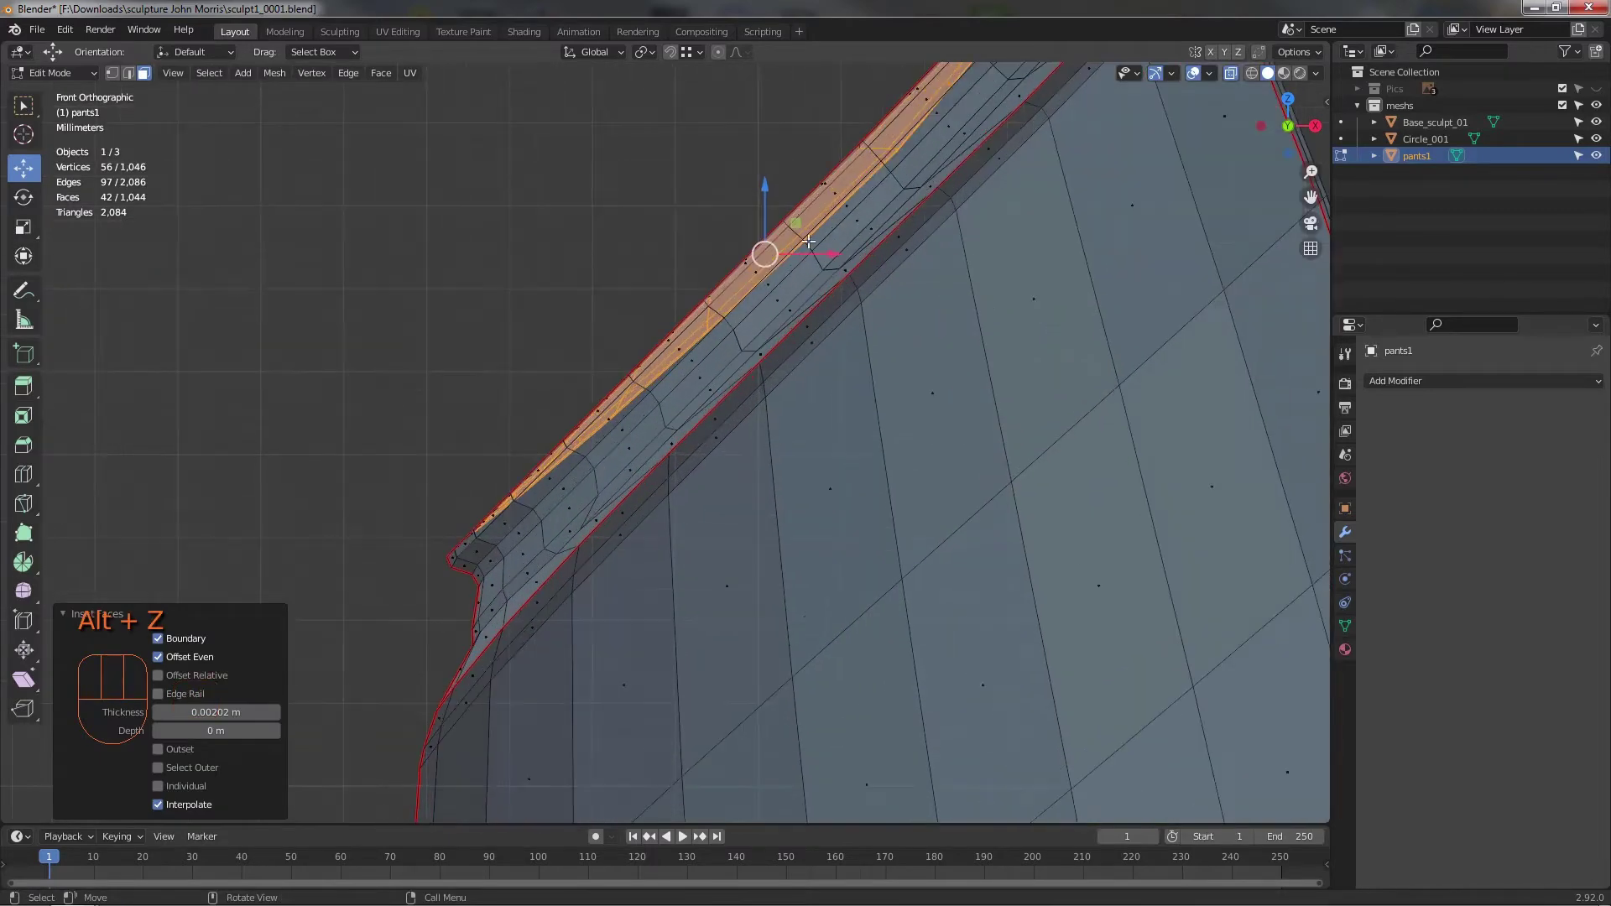
- With X-ray on, orbit along the rim and select the inner rim edge loop
left_click_drag(799, 223, 810, 230)
left_click_drag(855, 477, 953, 517)
key("alt+z")
left_click_drag(926, 518, 807, 459)
left_click_drag(827, 391, 832, 426)
middle_click(786, 509)
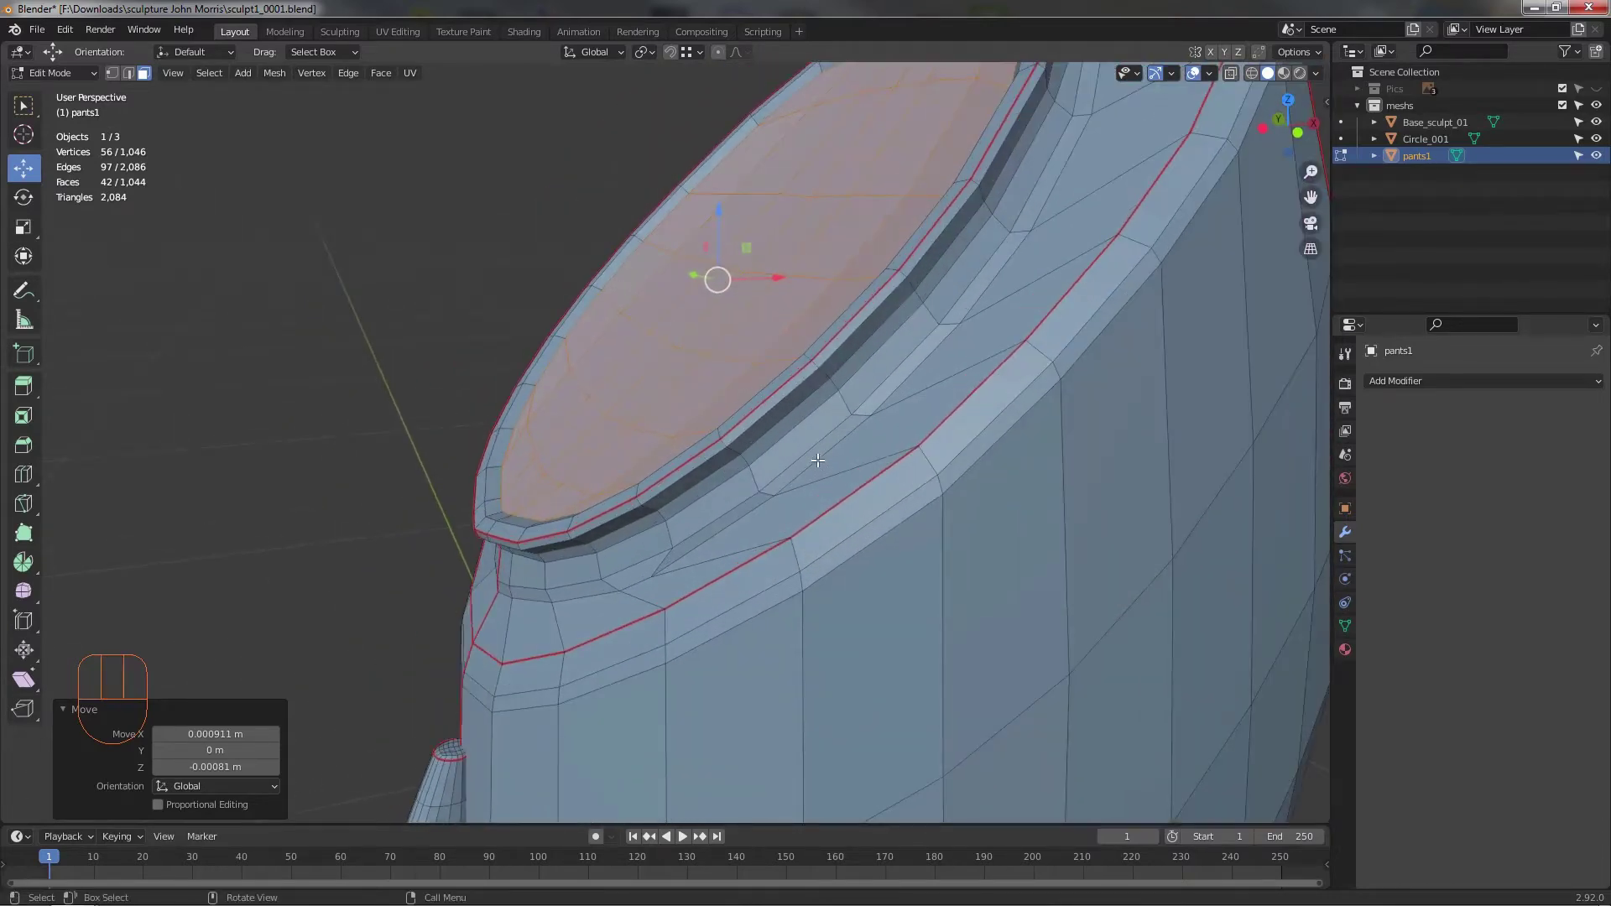
left_click_drag(798, 463, 832, 439)
left_click_drag(869, 333, 860, 366)
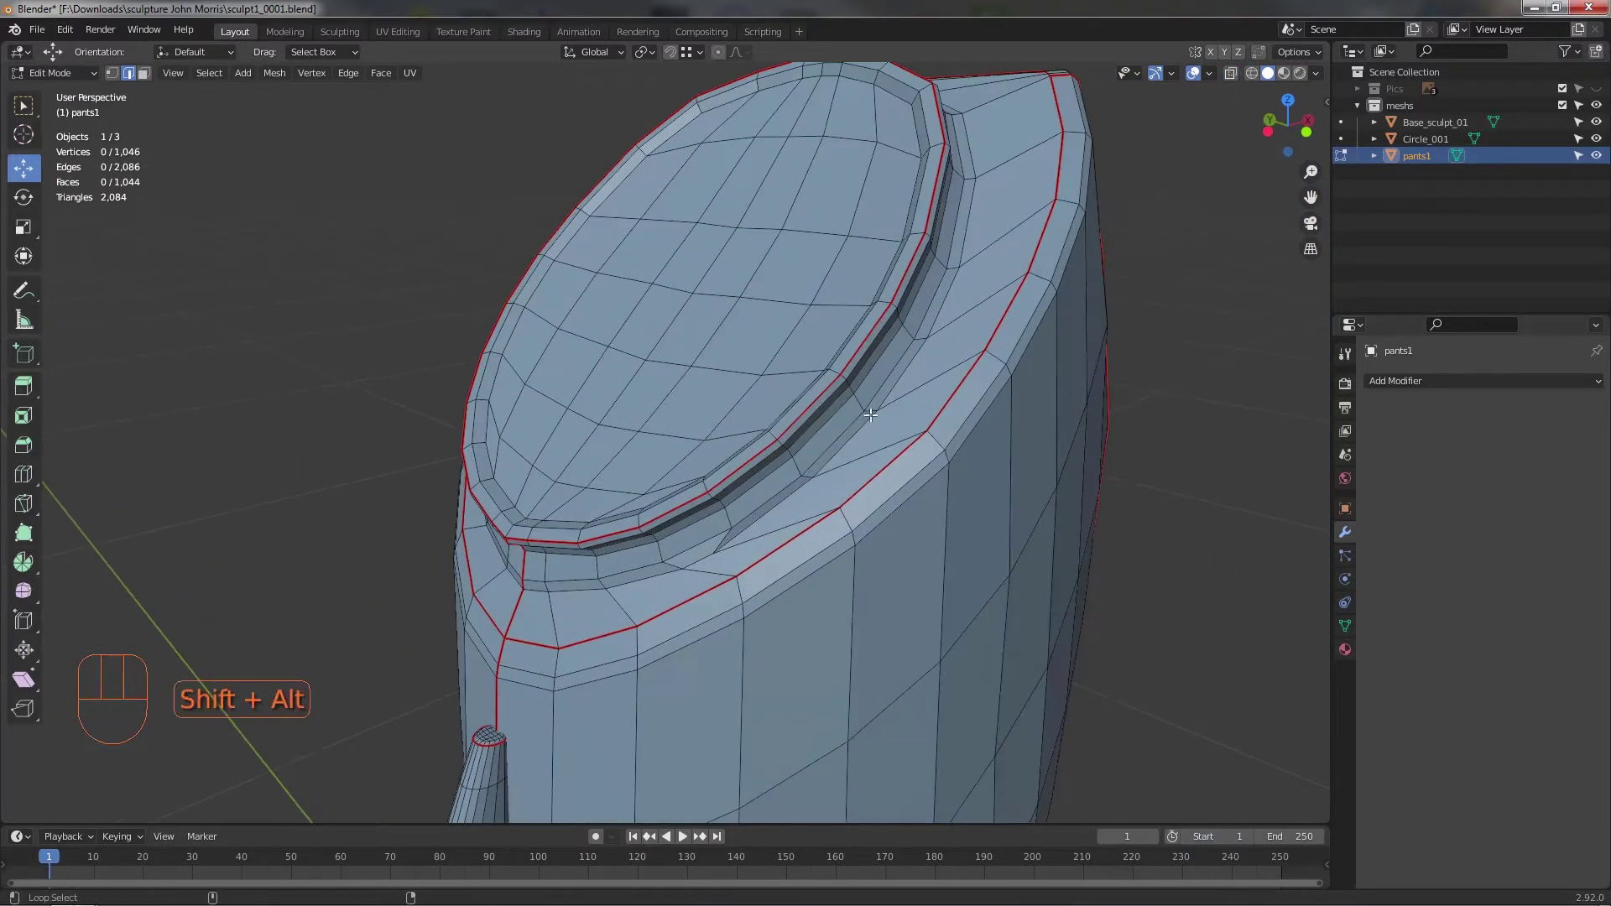
left_click(890, 389)
- Bevel the selected rim loop into a narrow double ring and view the leg from the front
left_click_drag(882, 401, 805, 371)
middle_click(780, 372)
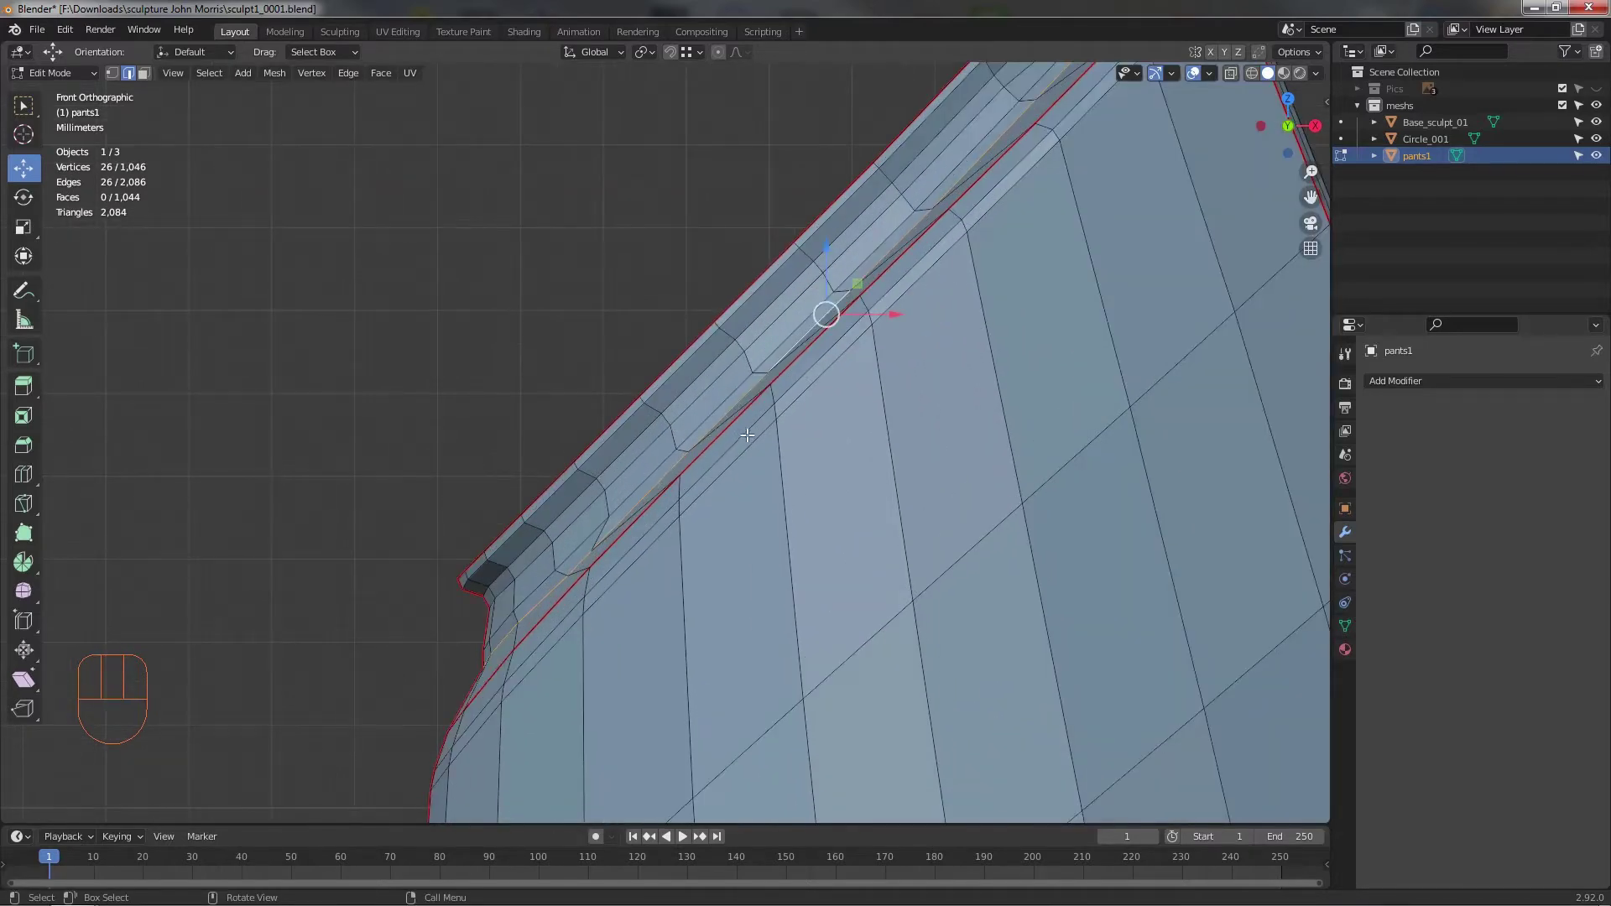
middle_click(844, 384)
middle_click(779, 392)
left_click(730, 379)
left_click(649, 444)
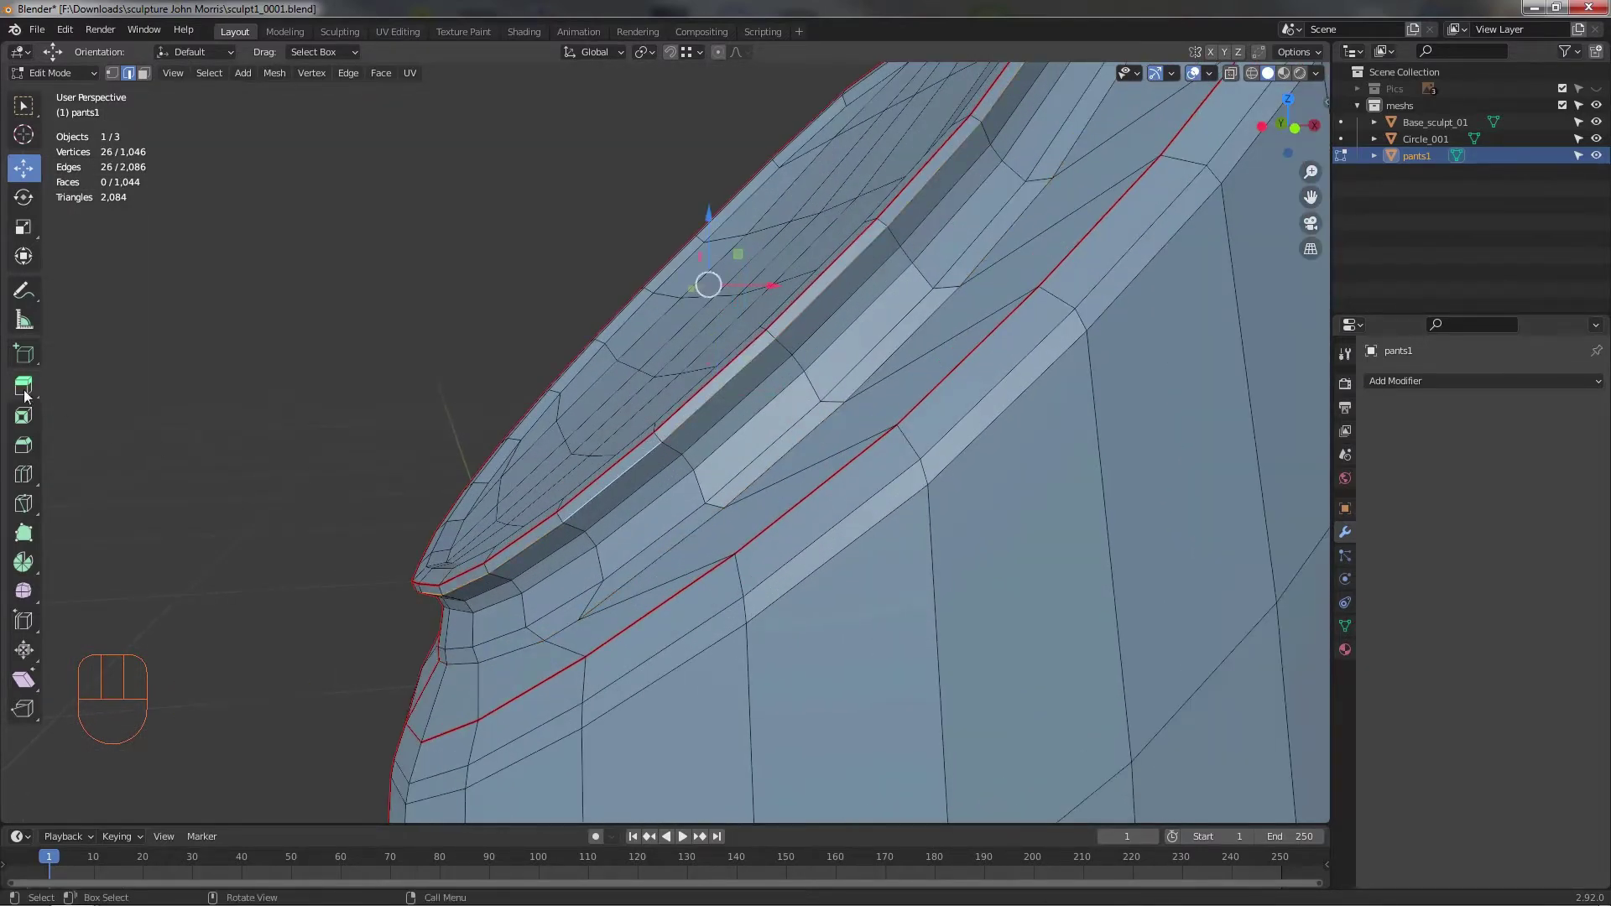
left_click(34, 455)
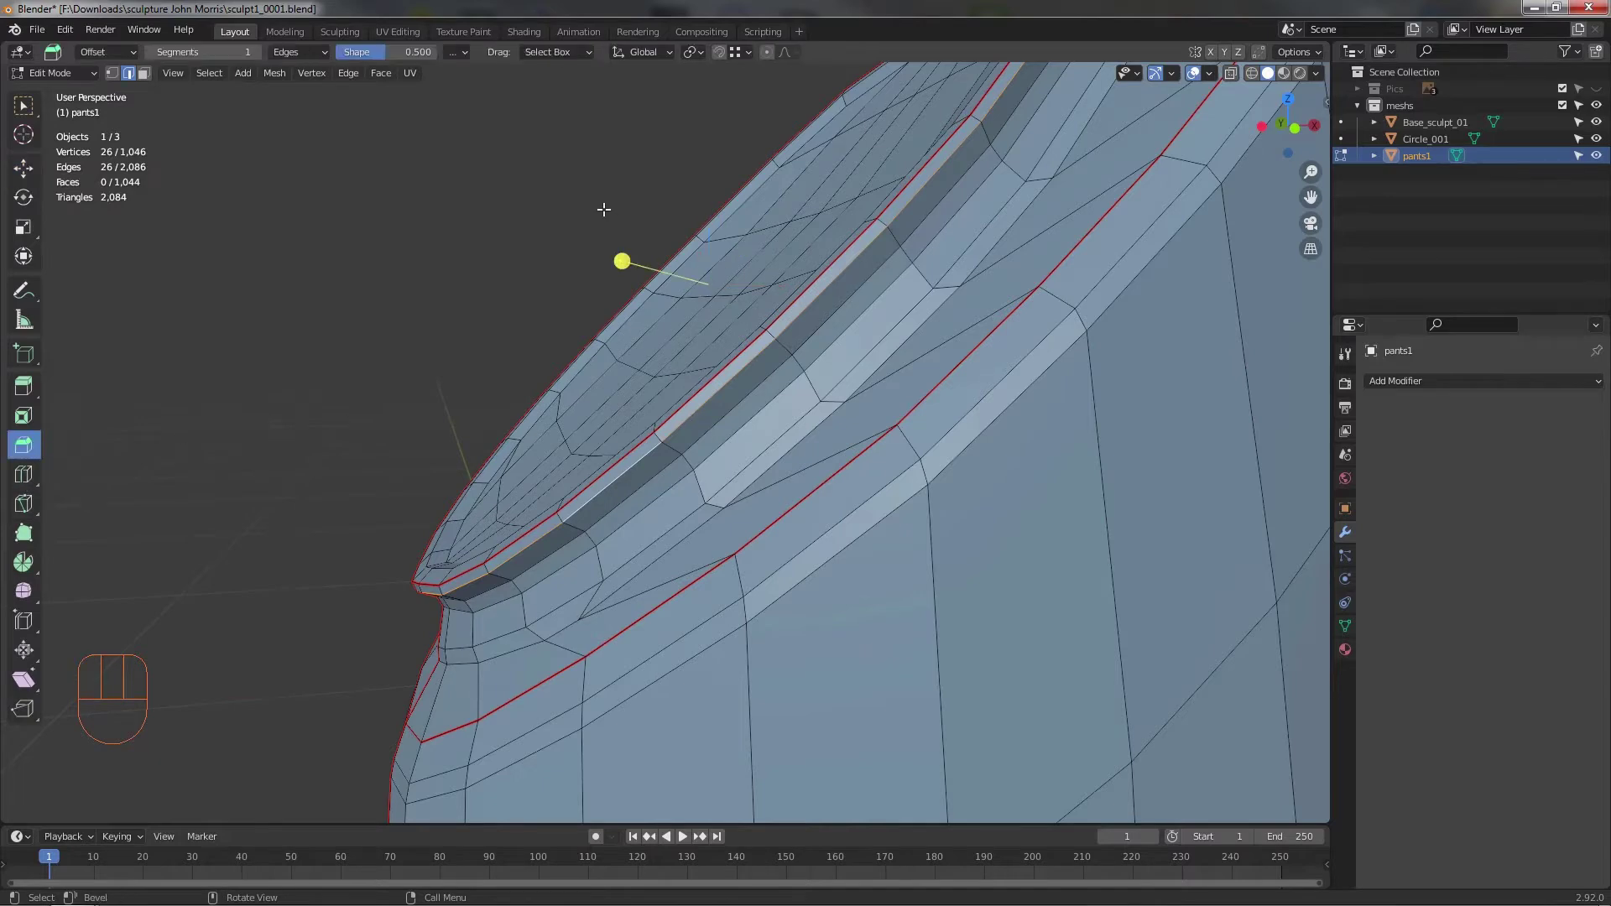
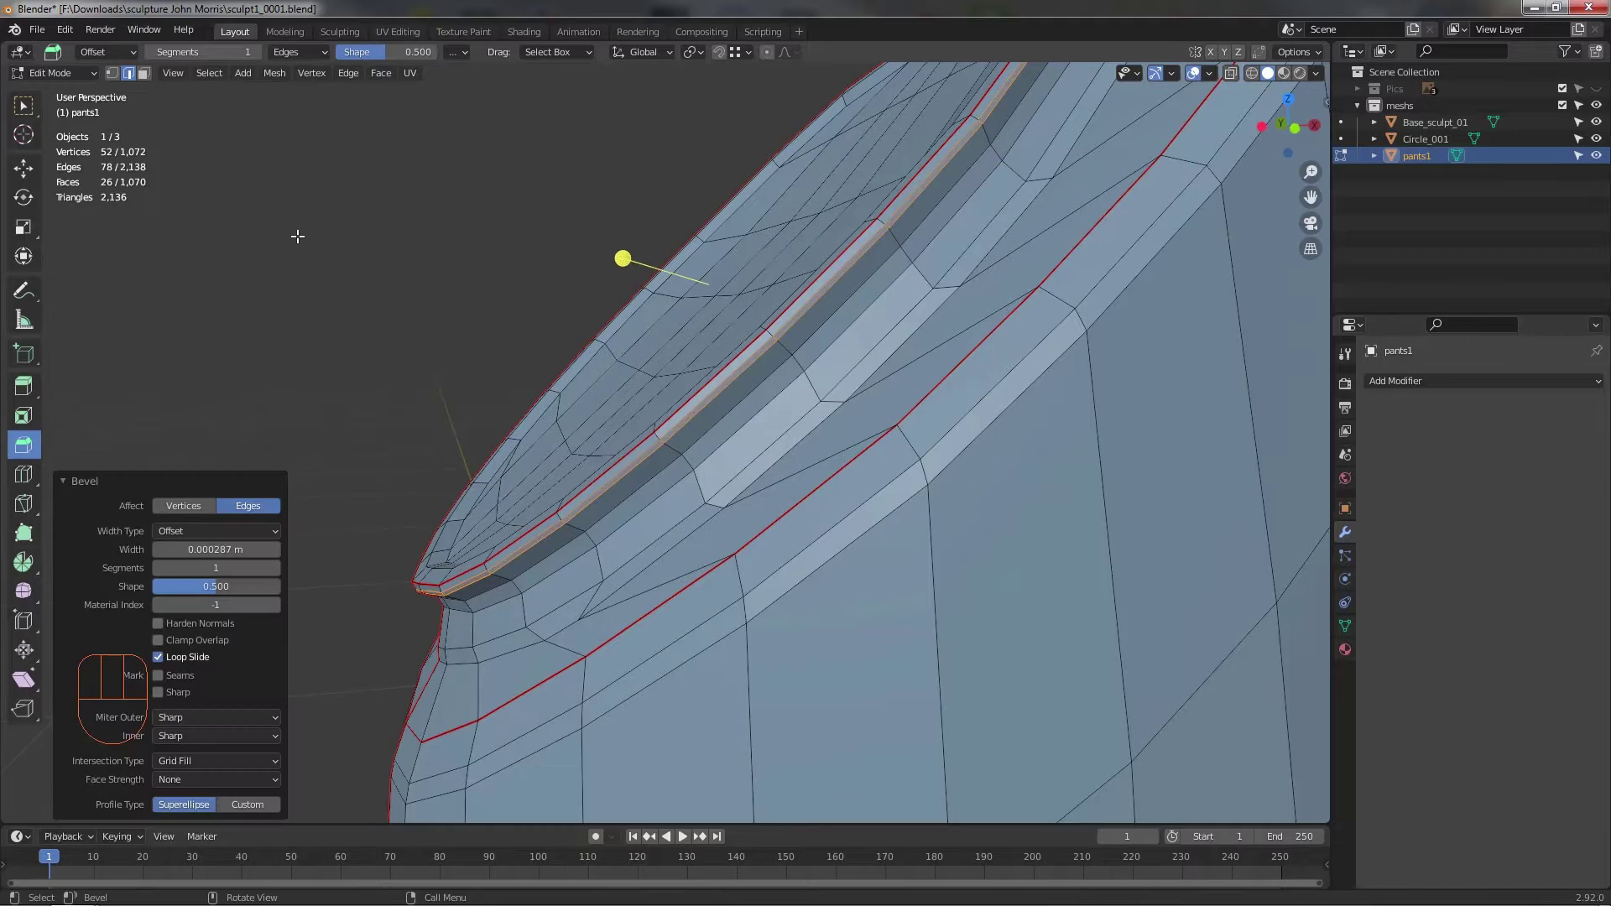
left_click_drag(764, 431, 769, 427)
left_click_drag(799, 418, 741, 361)
left_click_drag(774, 339, 723, 271)
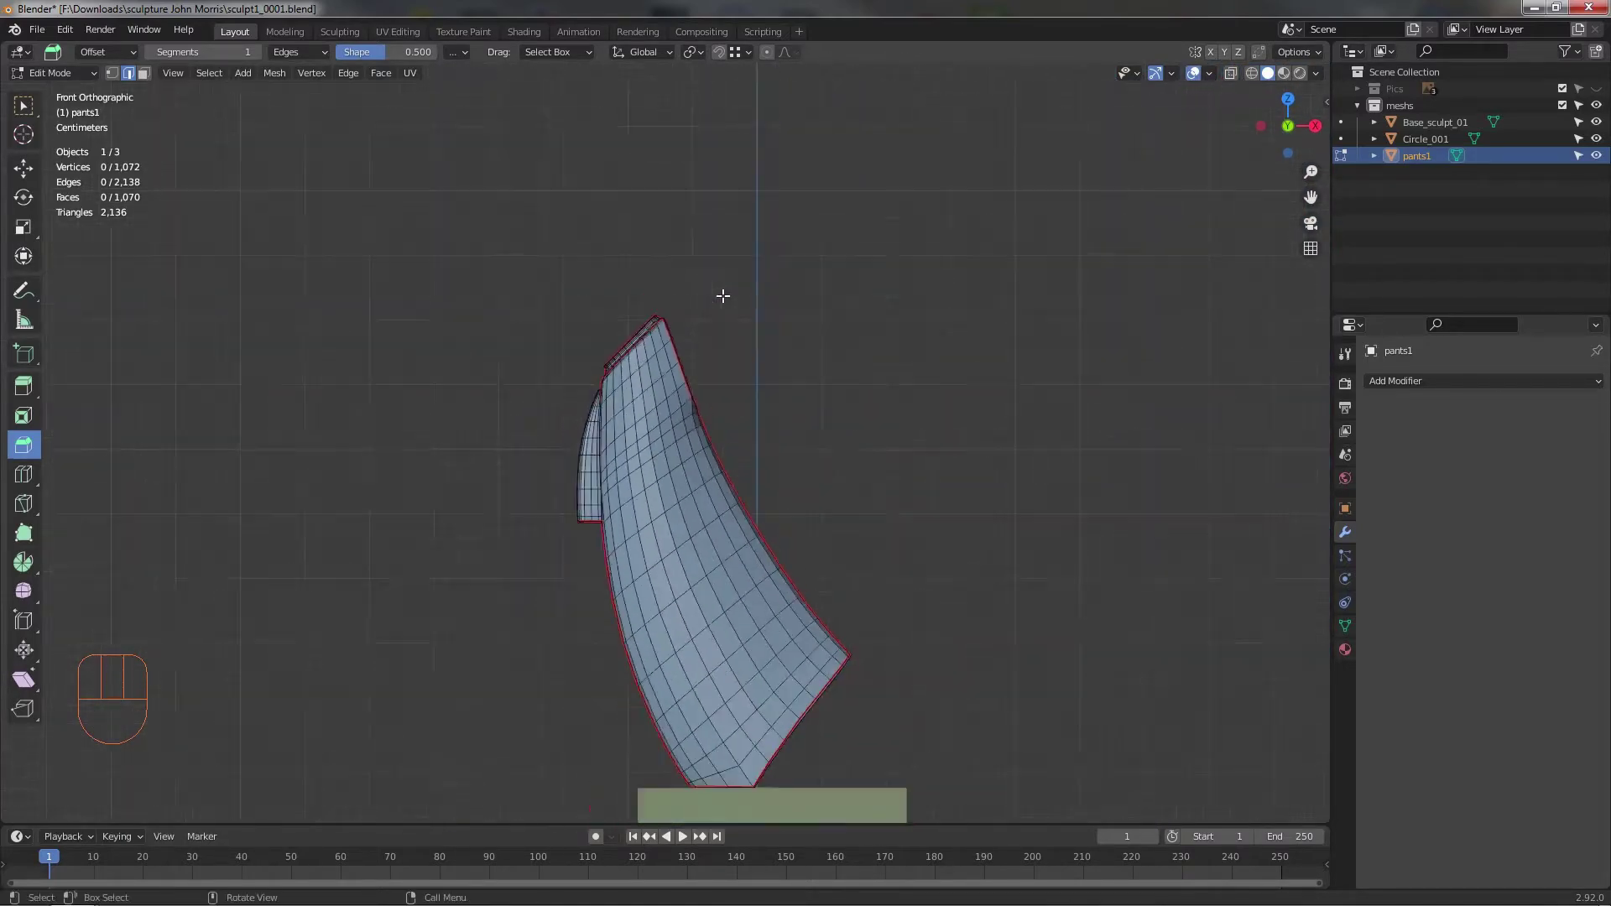
- Show the Pics reference collection, leave Edit Mode and add a new Cylinder mesh
middle_click(773, 345)
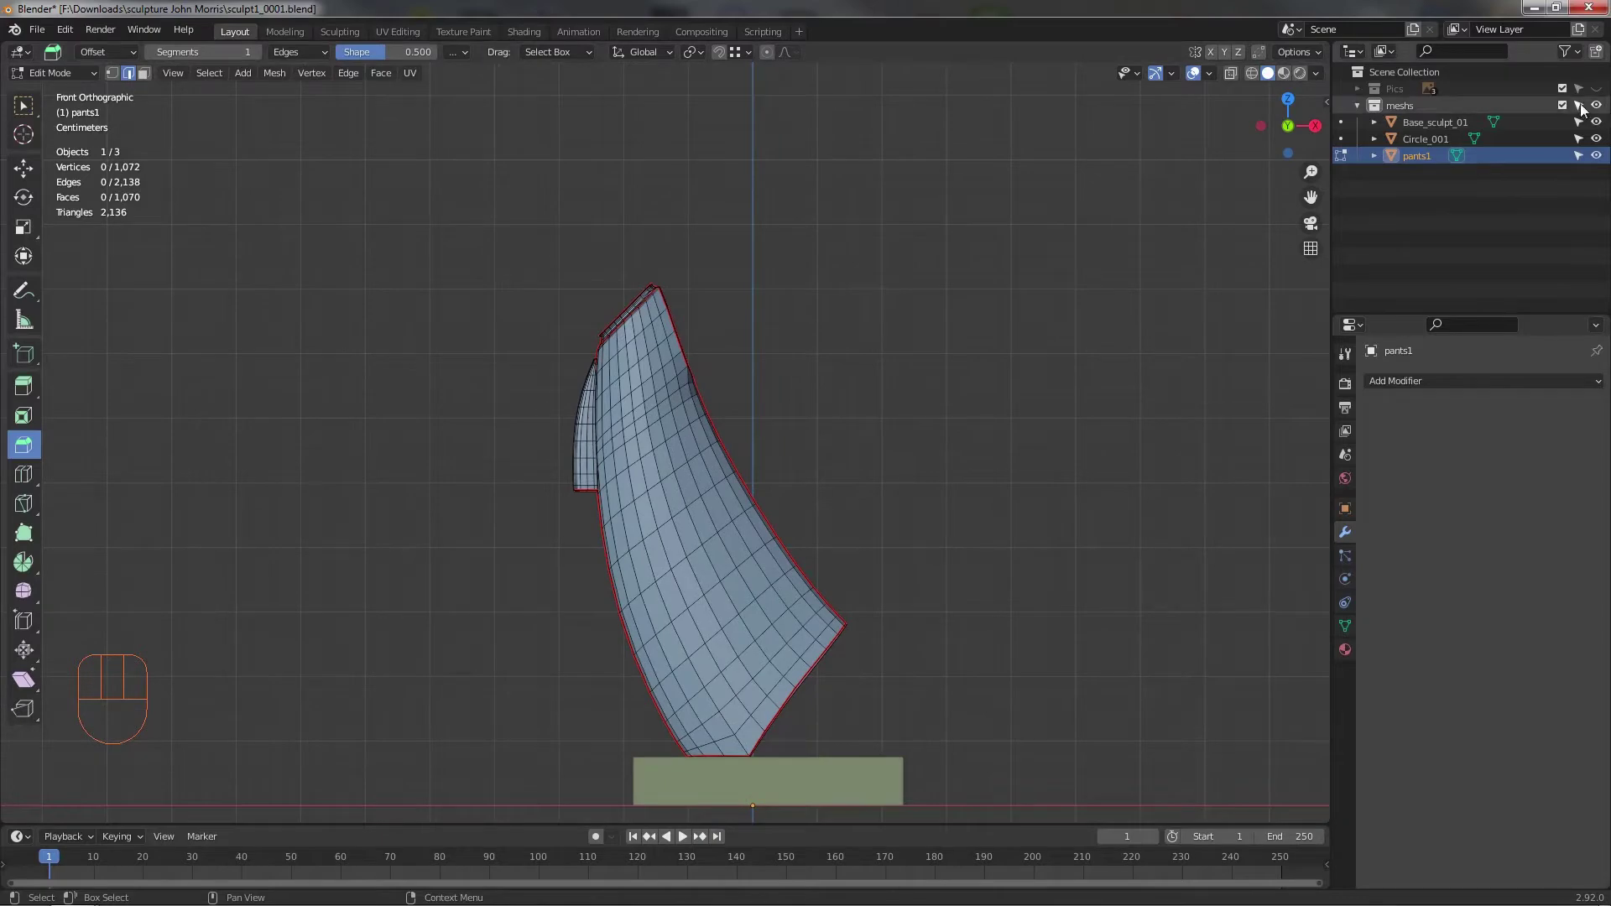
left_click(1599, 95)
left_click_drag(659, 351, 674, 406)
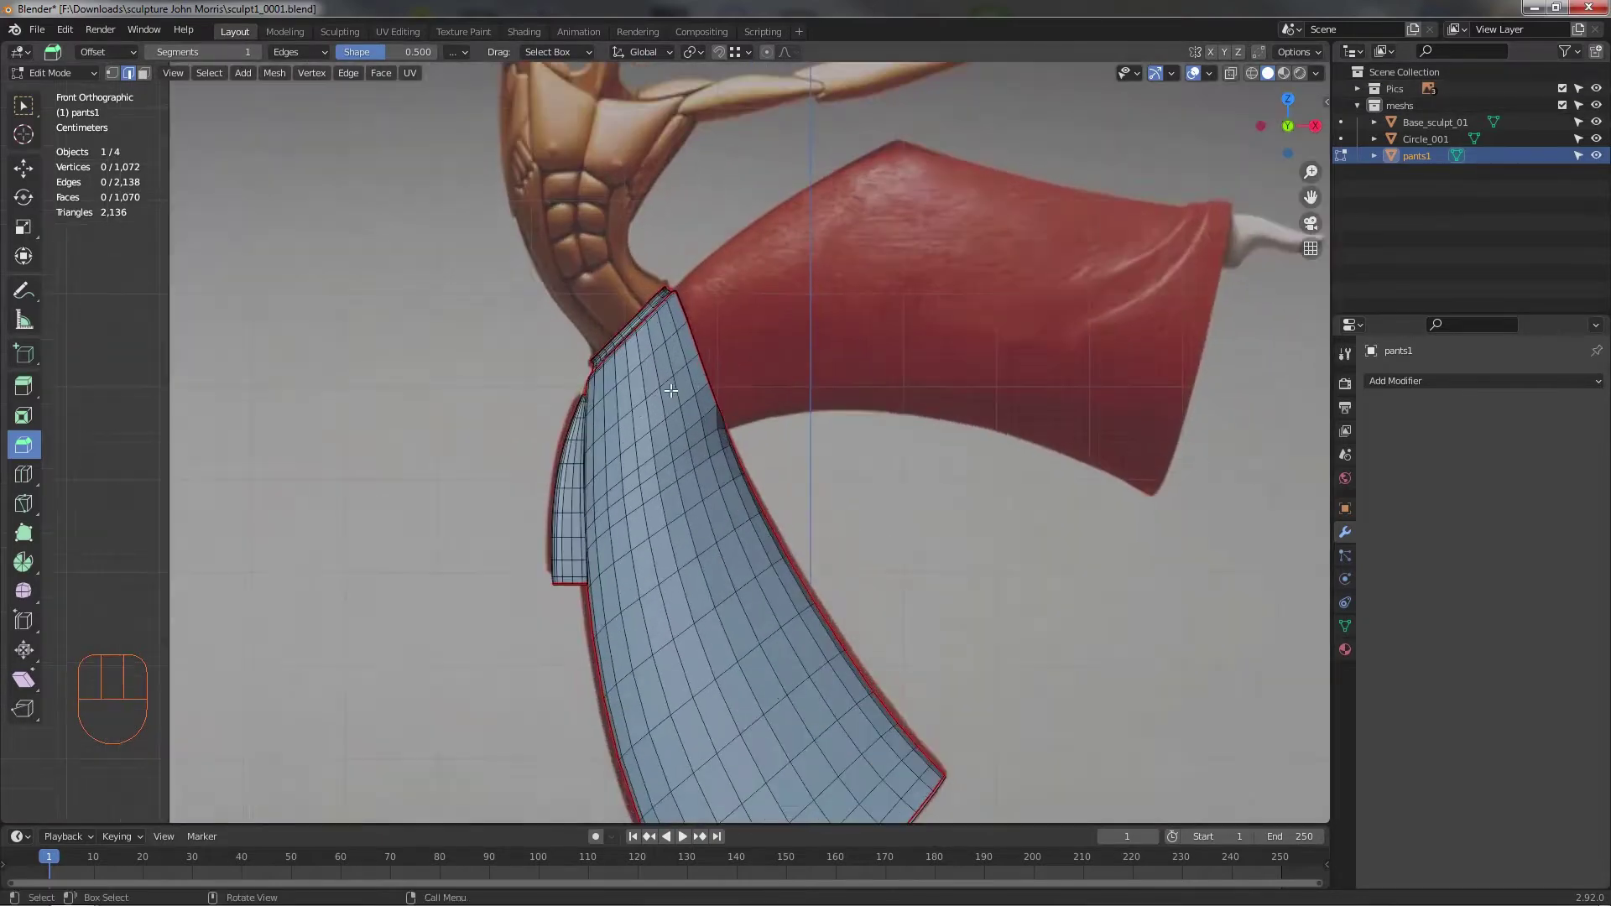
key("alt+z")
left_click_drag(714, 352, 728, 393)
left_click_drag(726, 359, 720, 475)
middle_click(700, 428)
key("Tab")
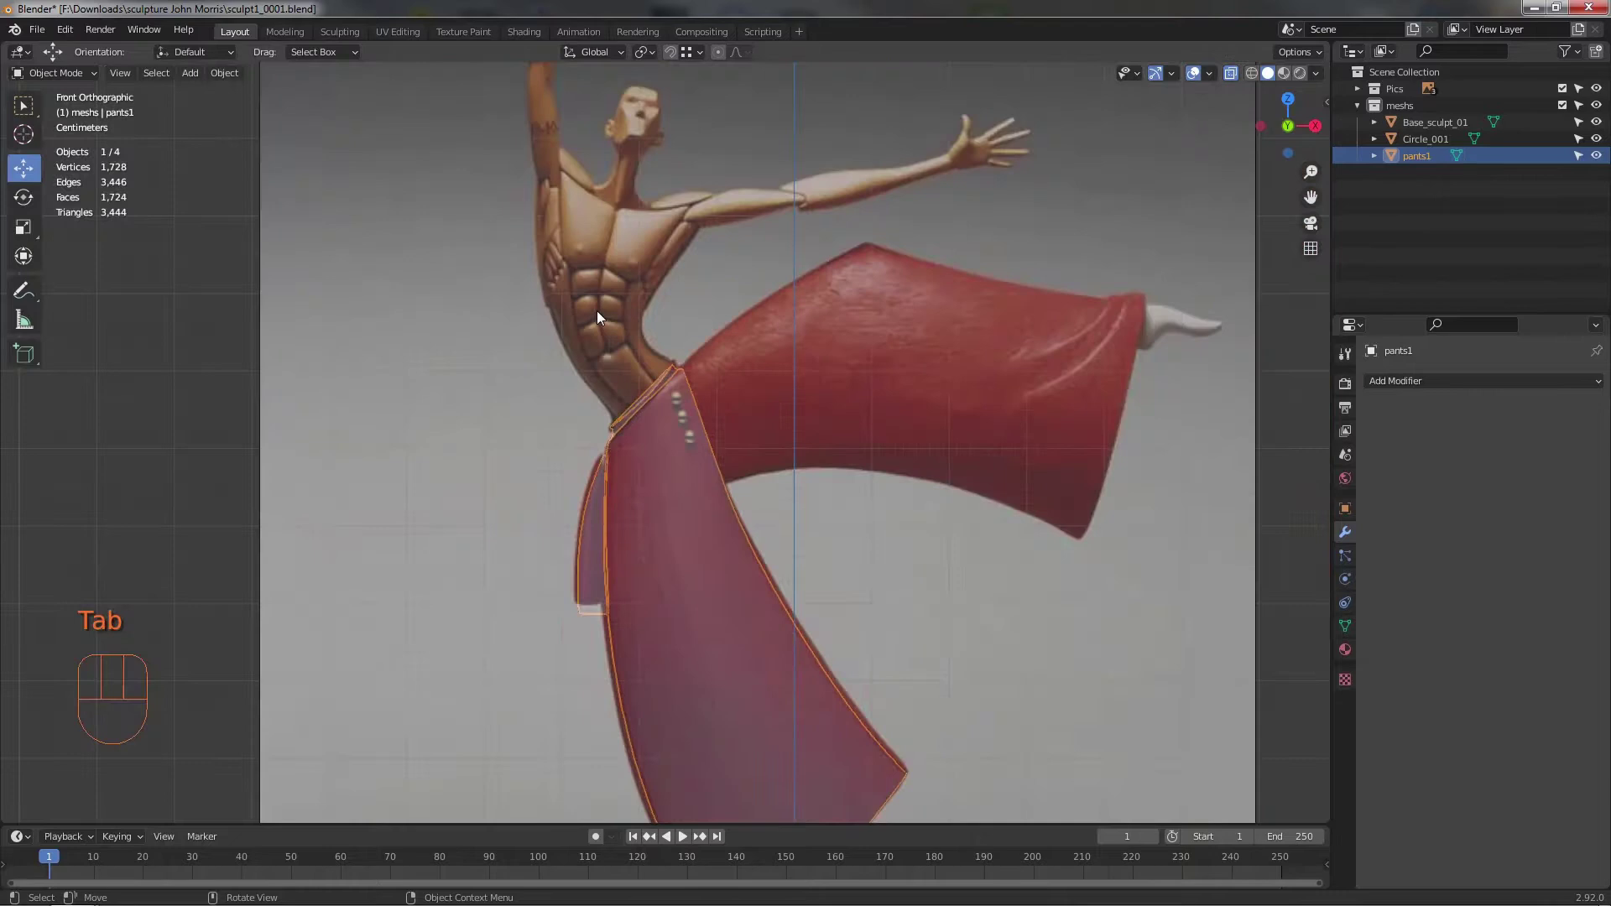
left_click_drag(195, 74, 367, 180)
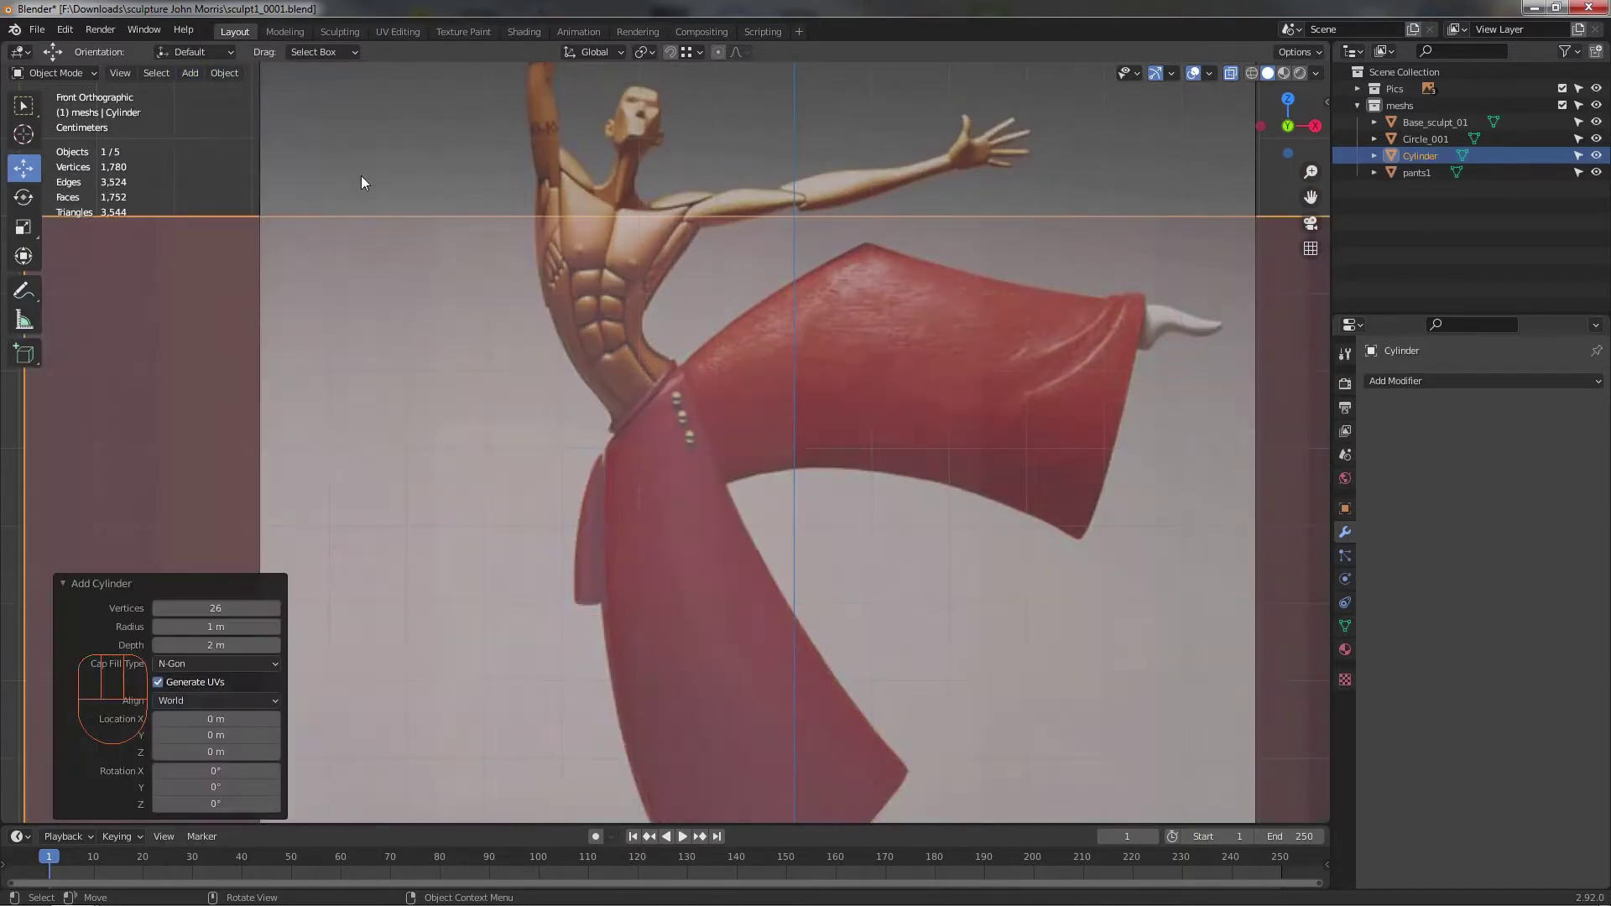
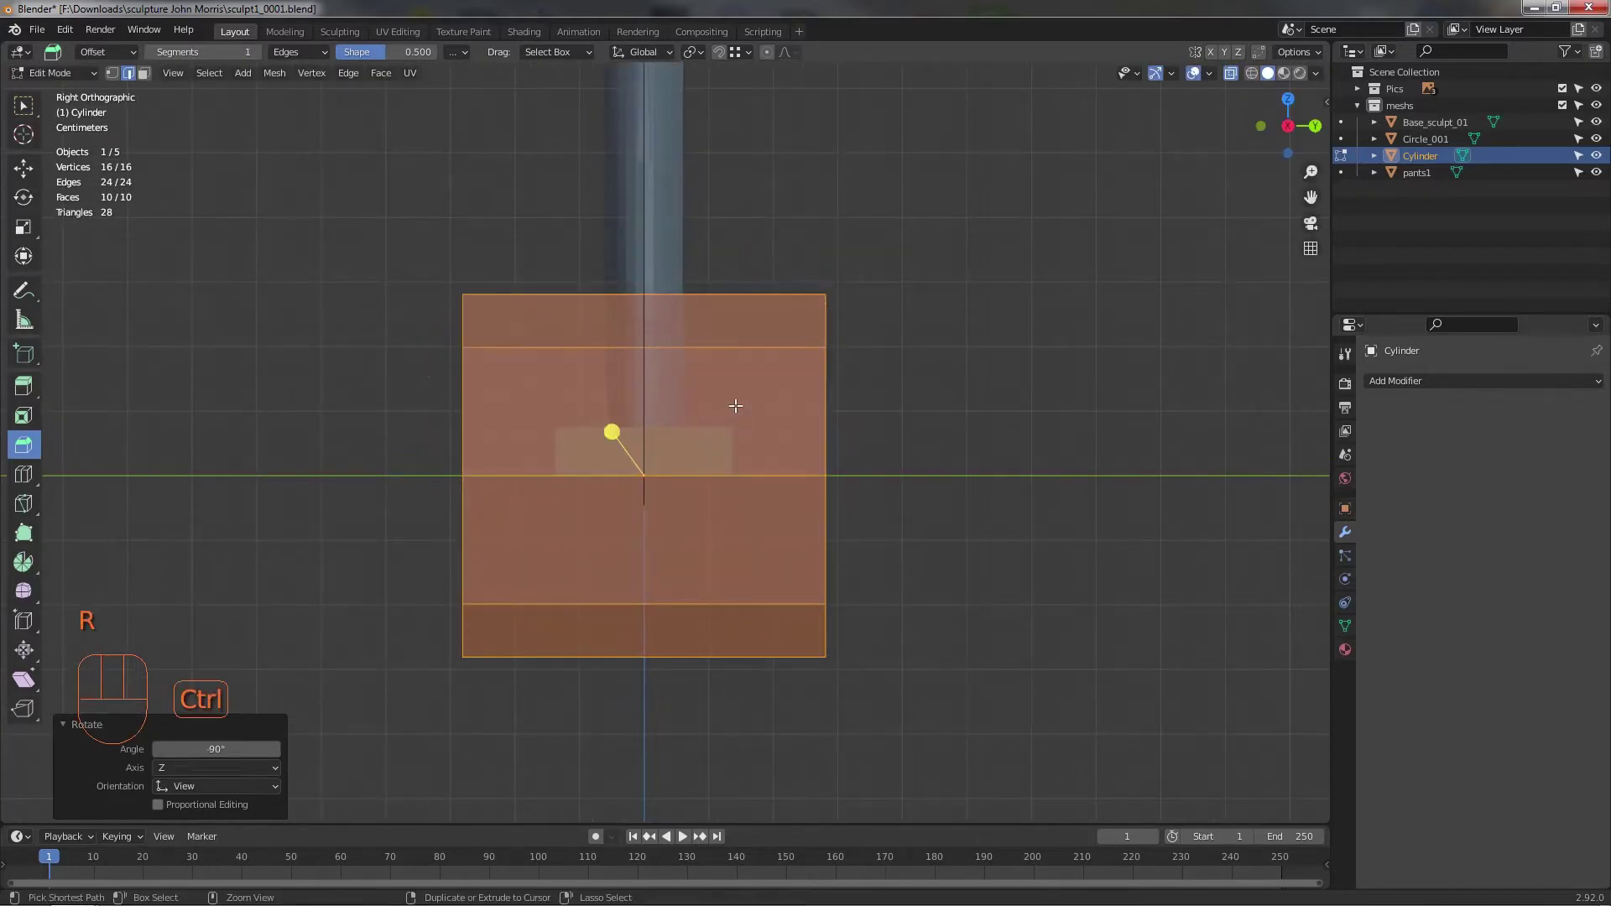
- Flatten and shrink the cylinder into a small disc placed near the waistband buttons
left_click(40, 178)
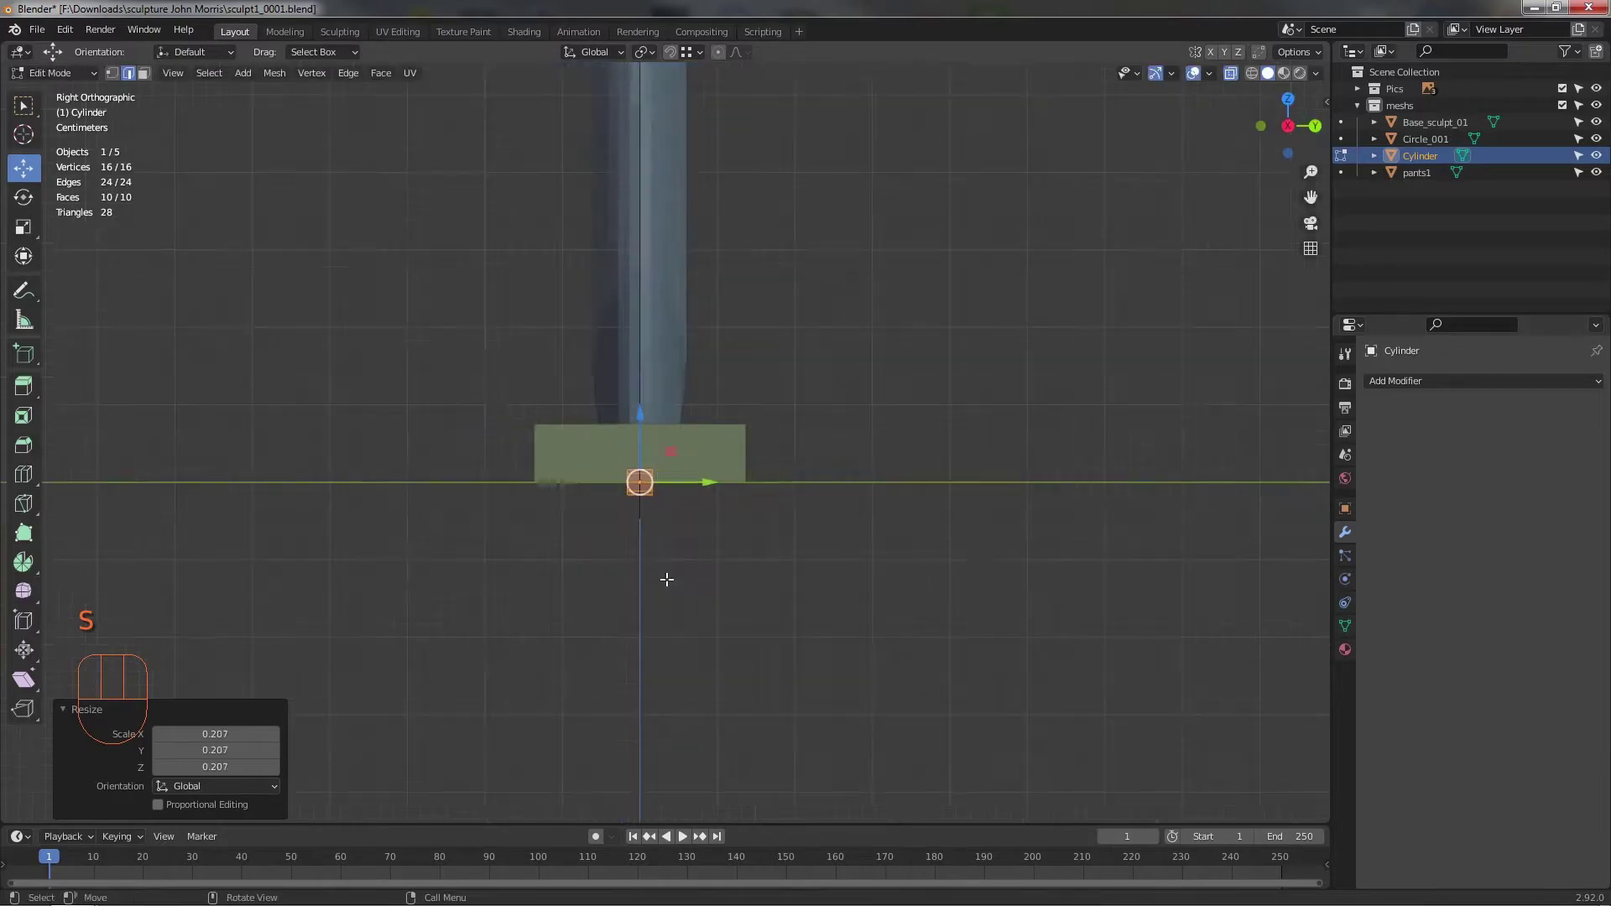
left_click_drag(769, 575, 861, 561)
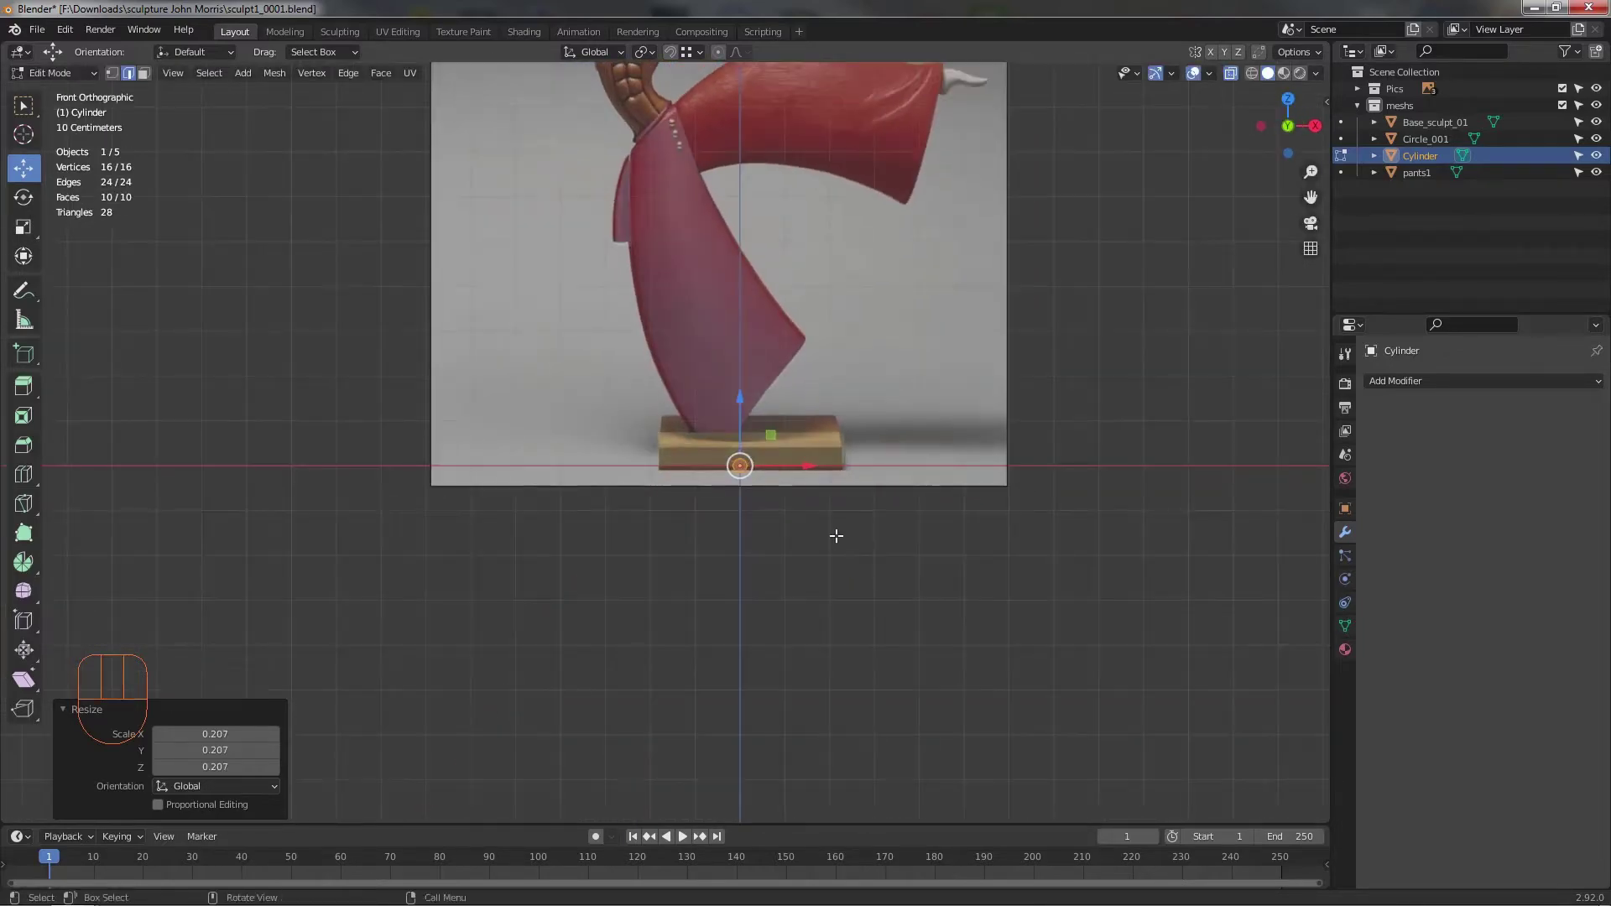
left_click_drag(835, 560, 806, 652)
left_click_drag(766, 571, 664, 255)
middle_click(669, 247)
left_click_drag(612, 395, 655, 583)
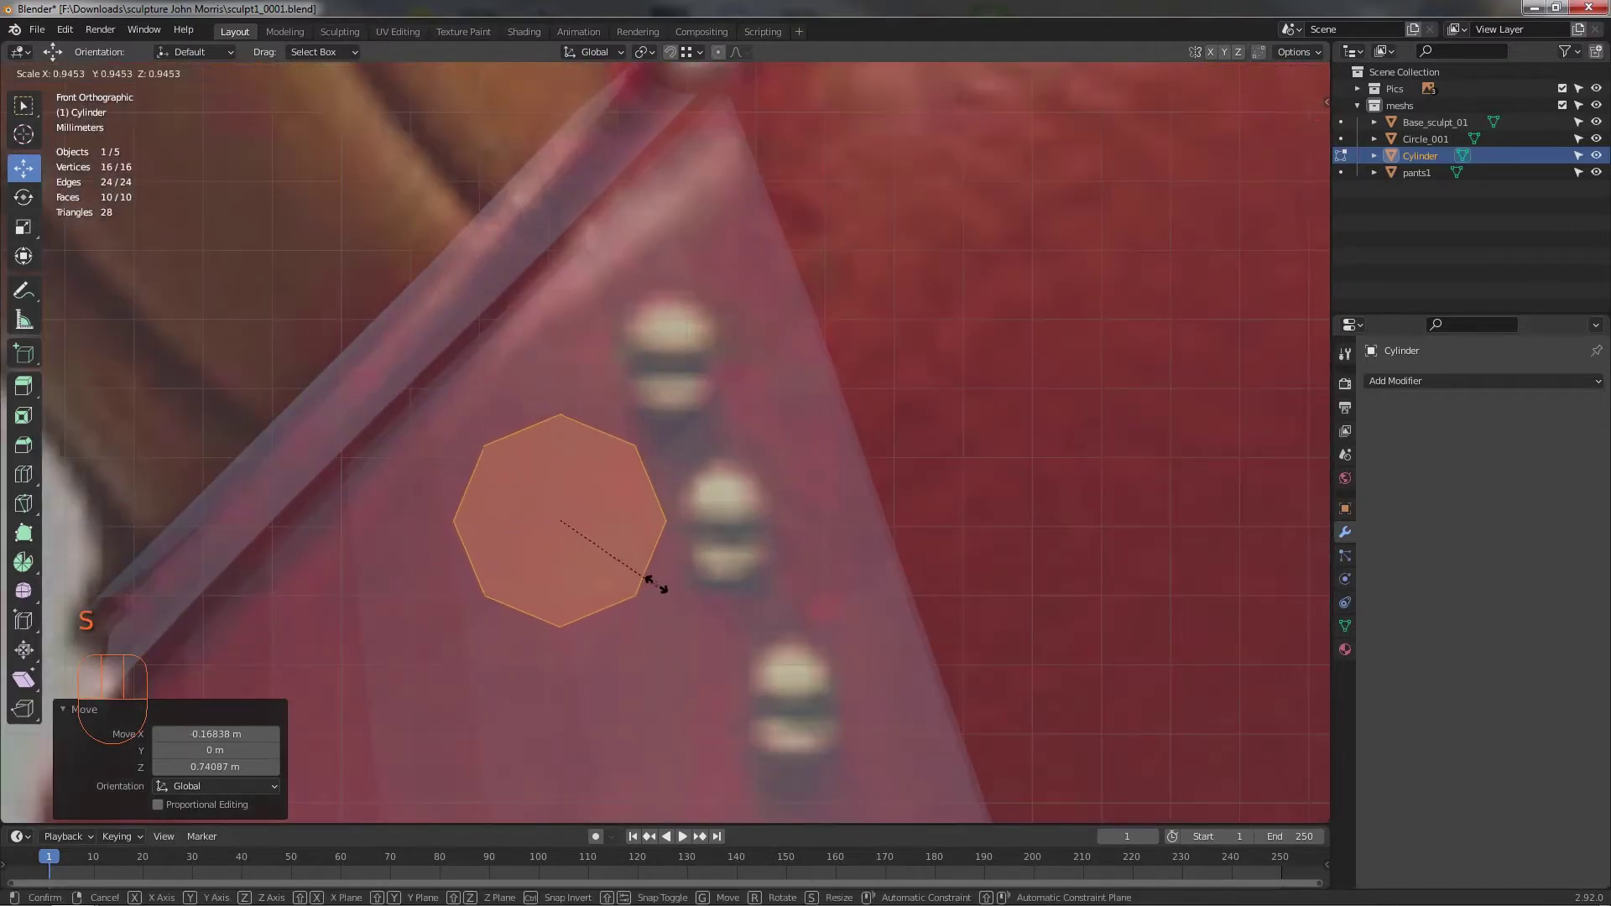
left_click_drag(614, 439, 705, 324)
left_click_drag(743, 463, 649, 492)
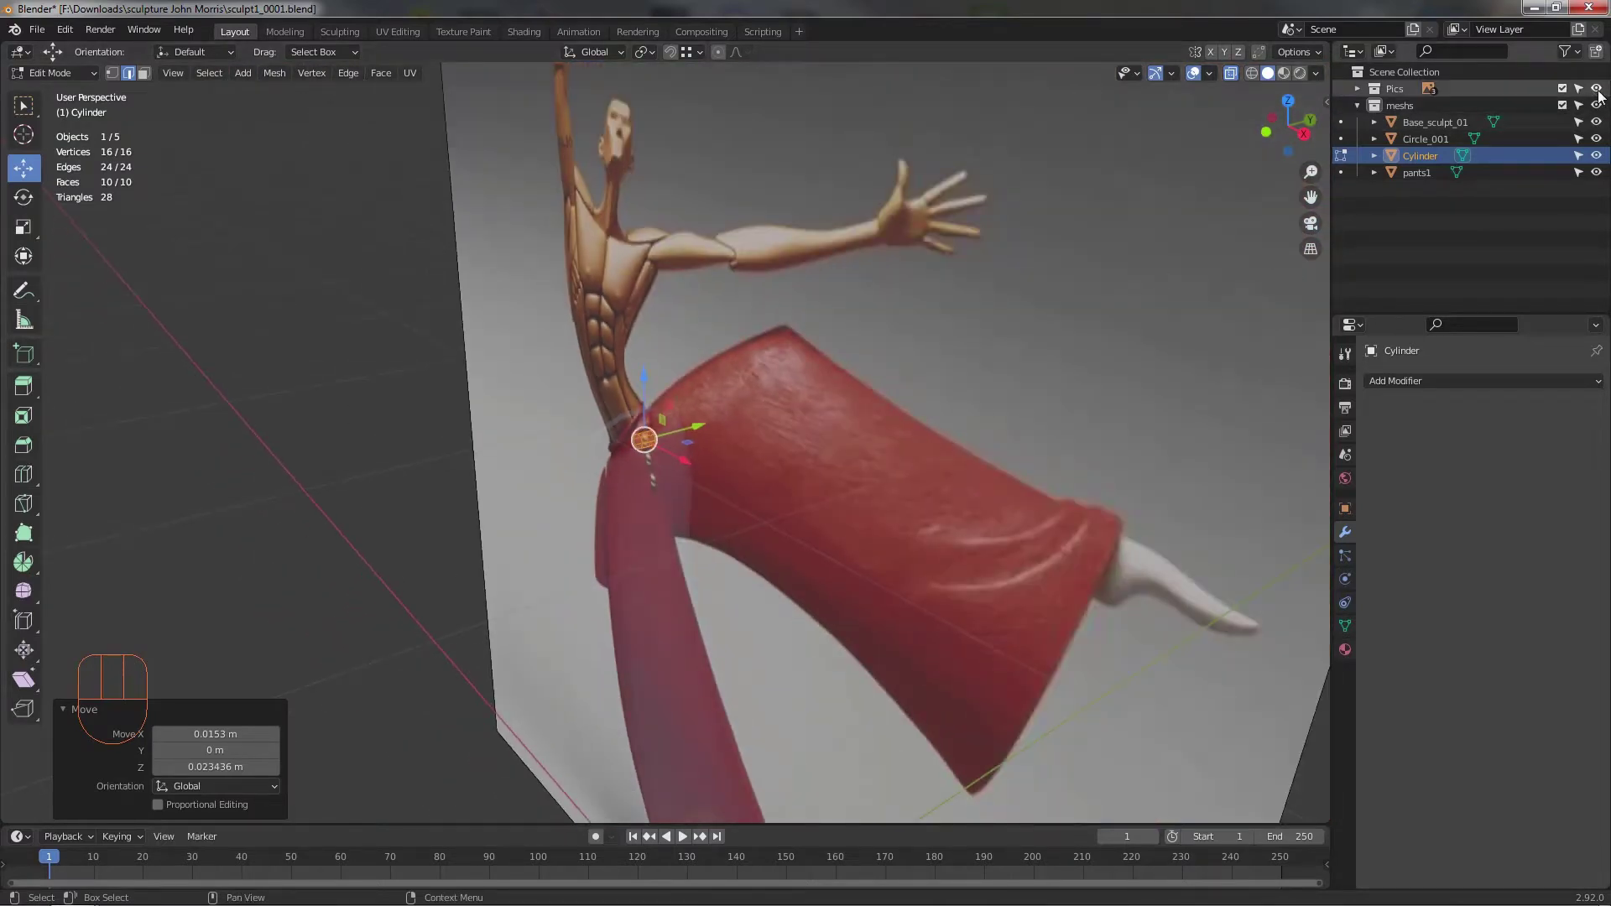
- Hide the Pics collection and rotate the disc so its eight-sided end faces forward
left_click(1601, 98)
left_click_drag(888, 417, 821, 434)
left_click_drag(661, 422, 511, 426)
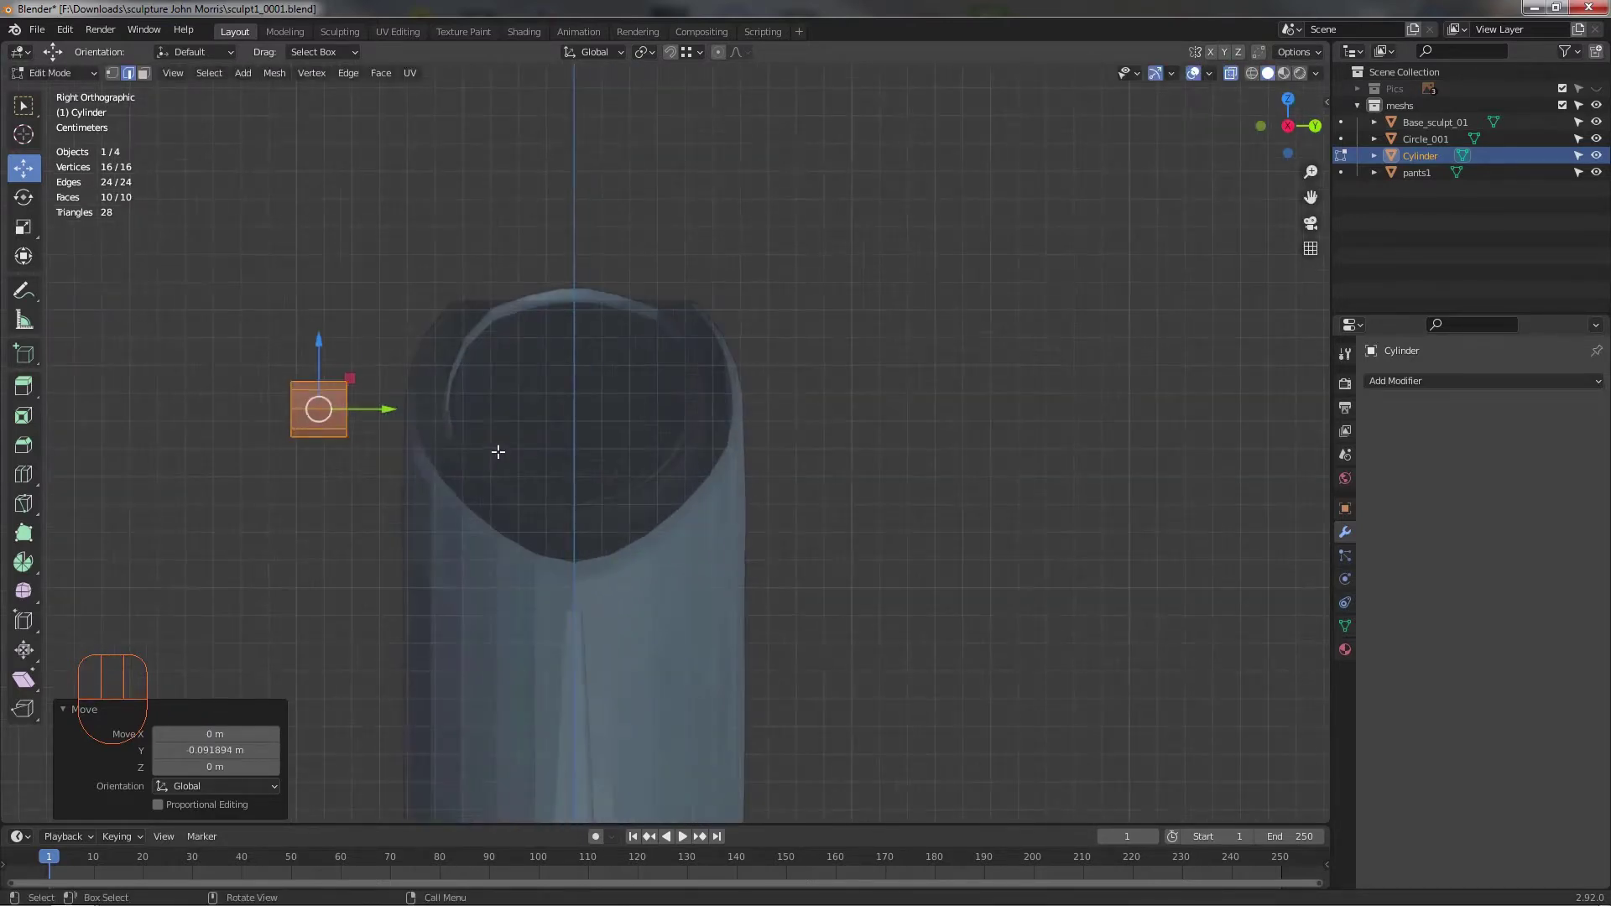
left_click_drag(484, 426, 643, 442)
left_click_drag(590, 467, 547, 412)
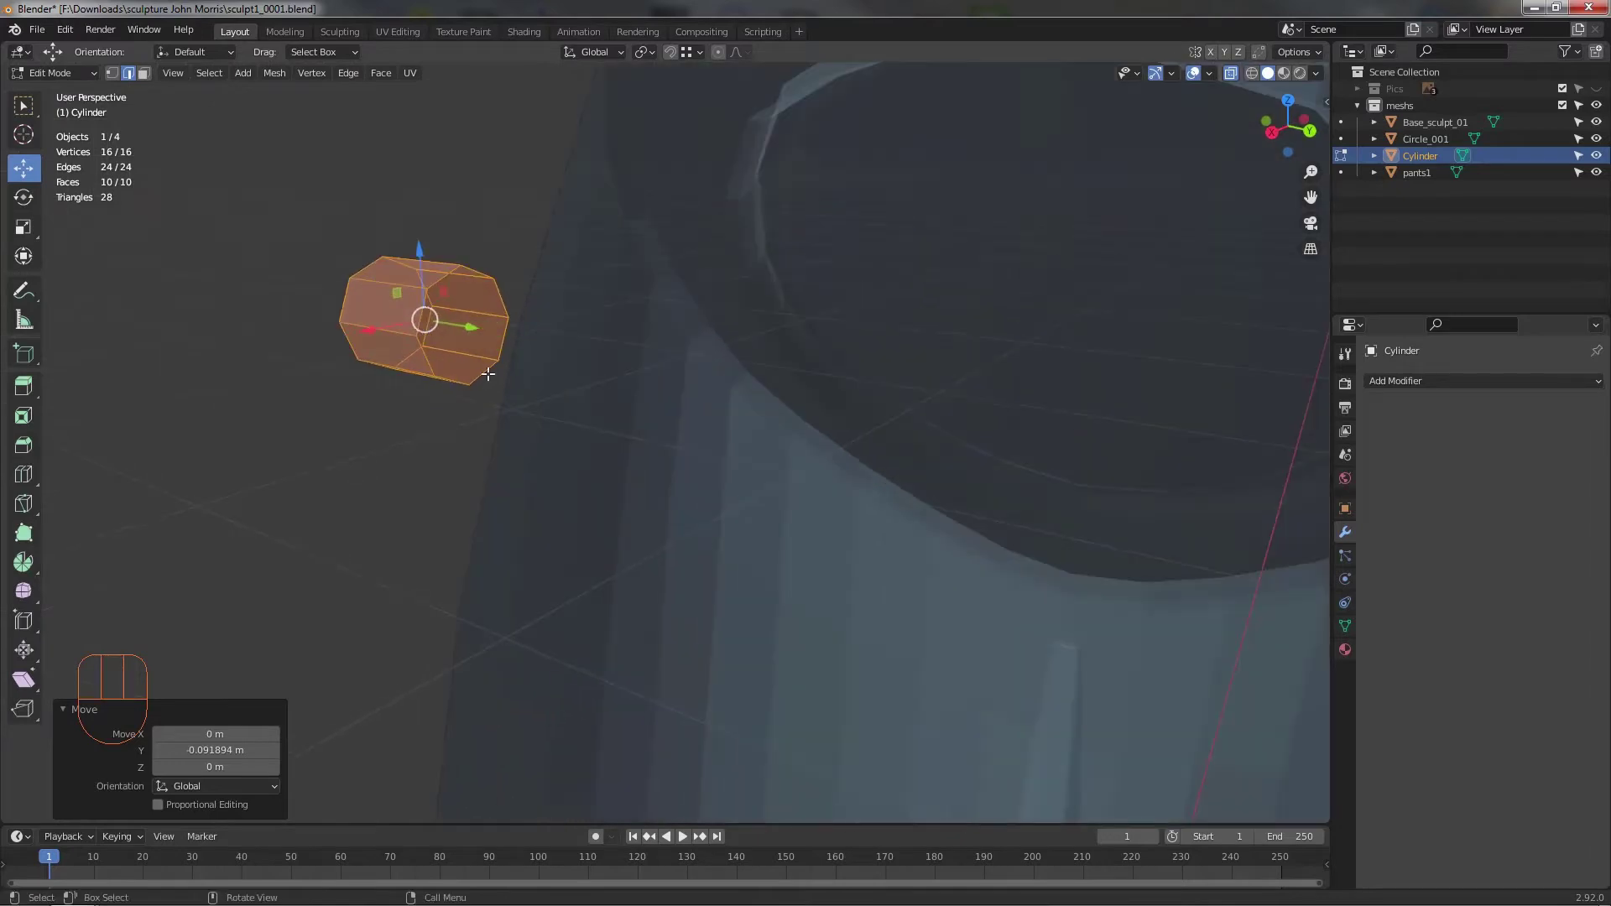
left_click_drag(462, 380, 552, 467)
left_click_drag(637, 463, 676, 453)
- From the front view, enlarge the disc slightly to button size
key("alt+z")
left_click_drag(623, 399, 655, 329)
left_click_drag(673, 330, 638, 348)
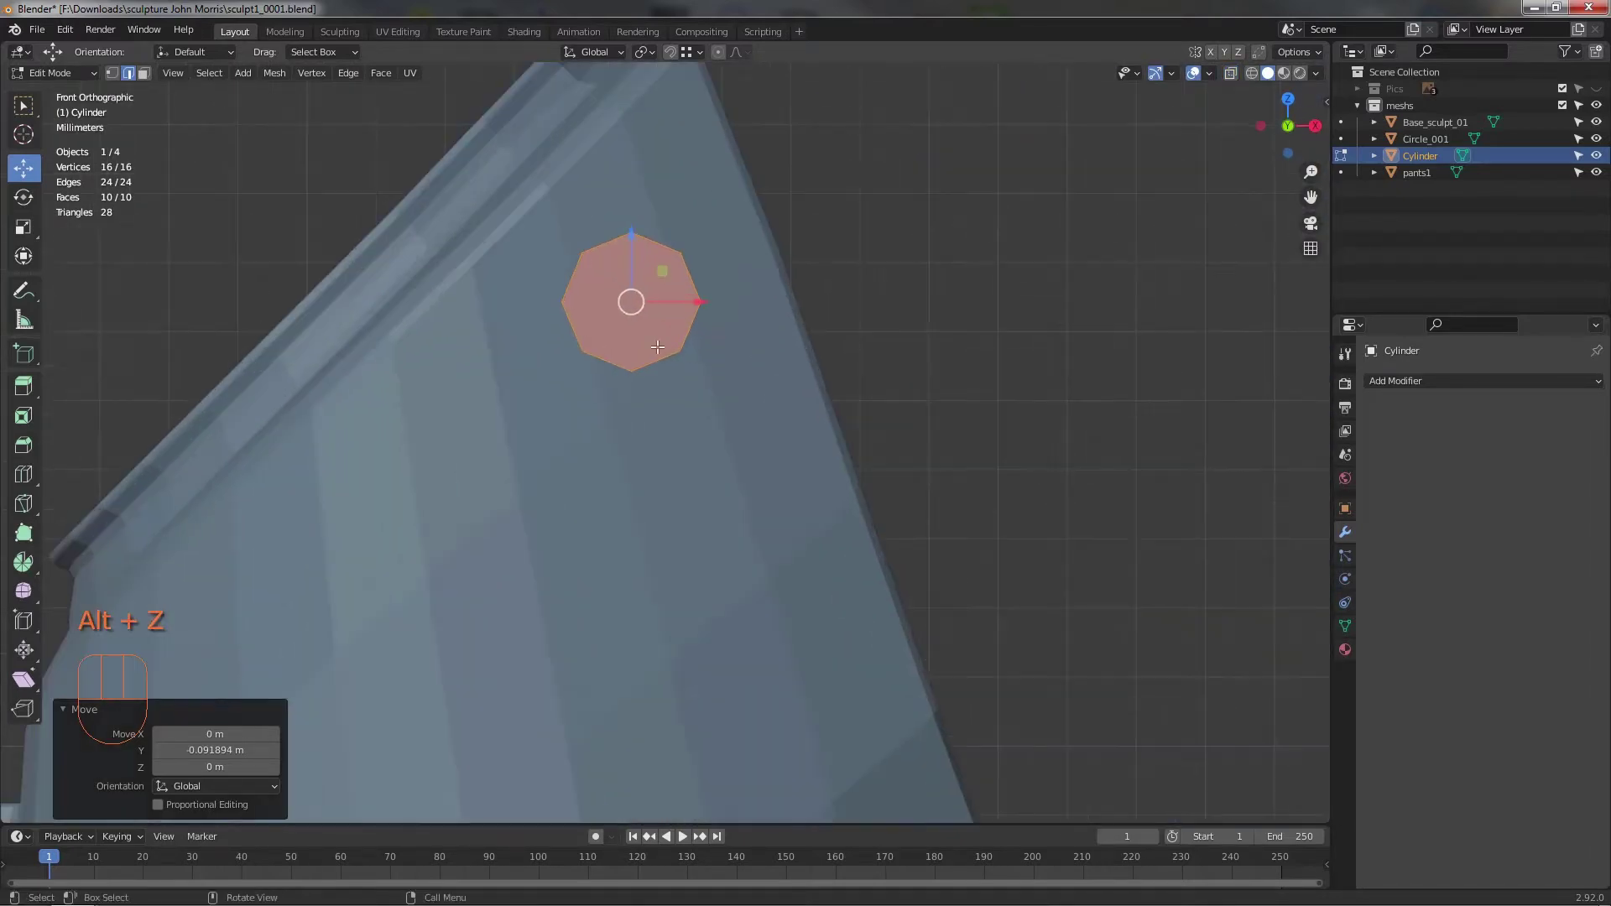
middle_click(680, 486)
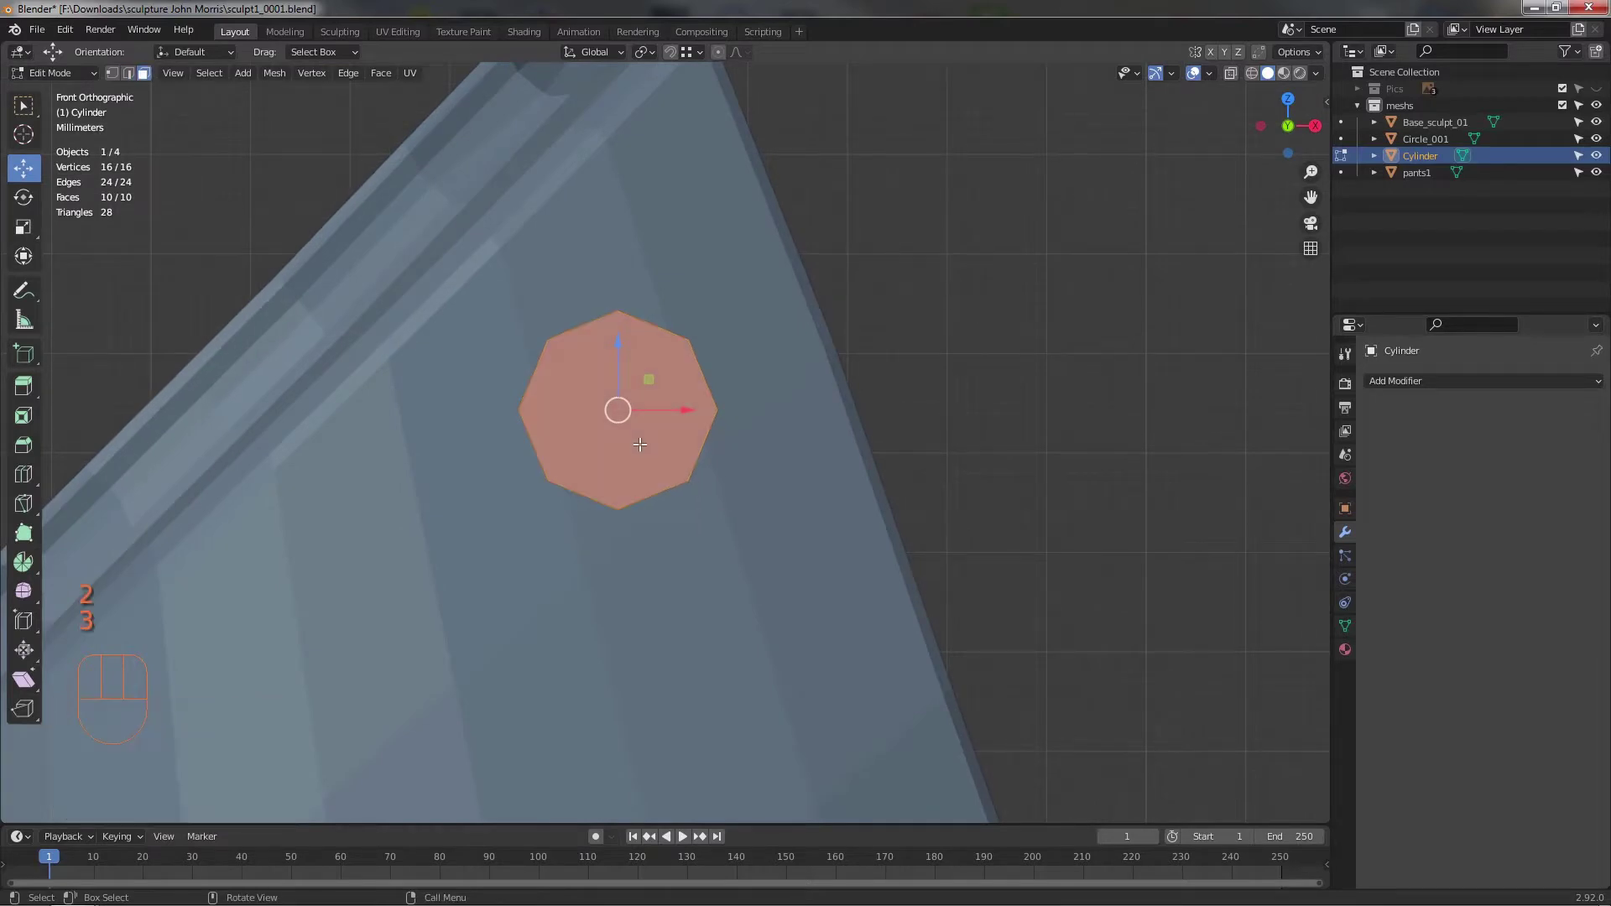
- Inset the disc's front end face twice to form inner rings
left_click(642, 442)
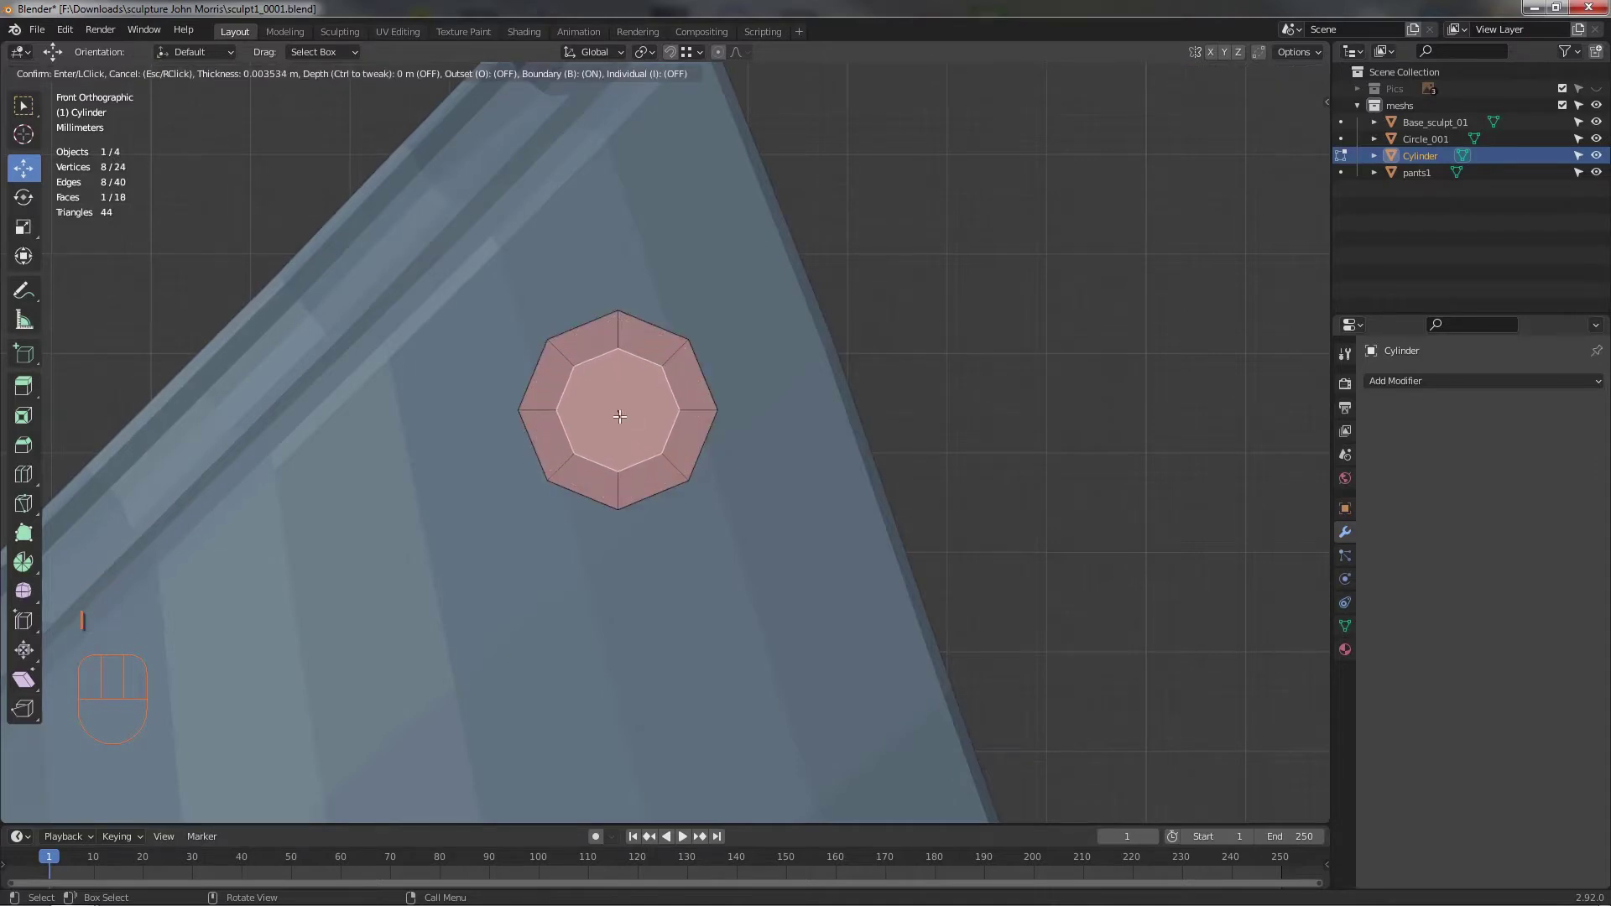
left_click_drag(633, 466, 499, 450)
left_click(501, 415)
left_click_drag(531, 463, 622, 462)
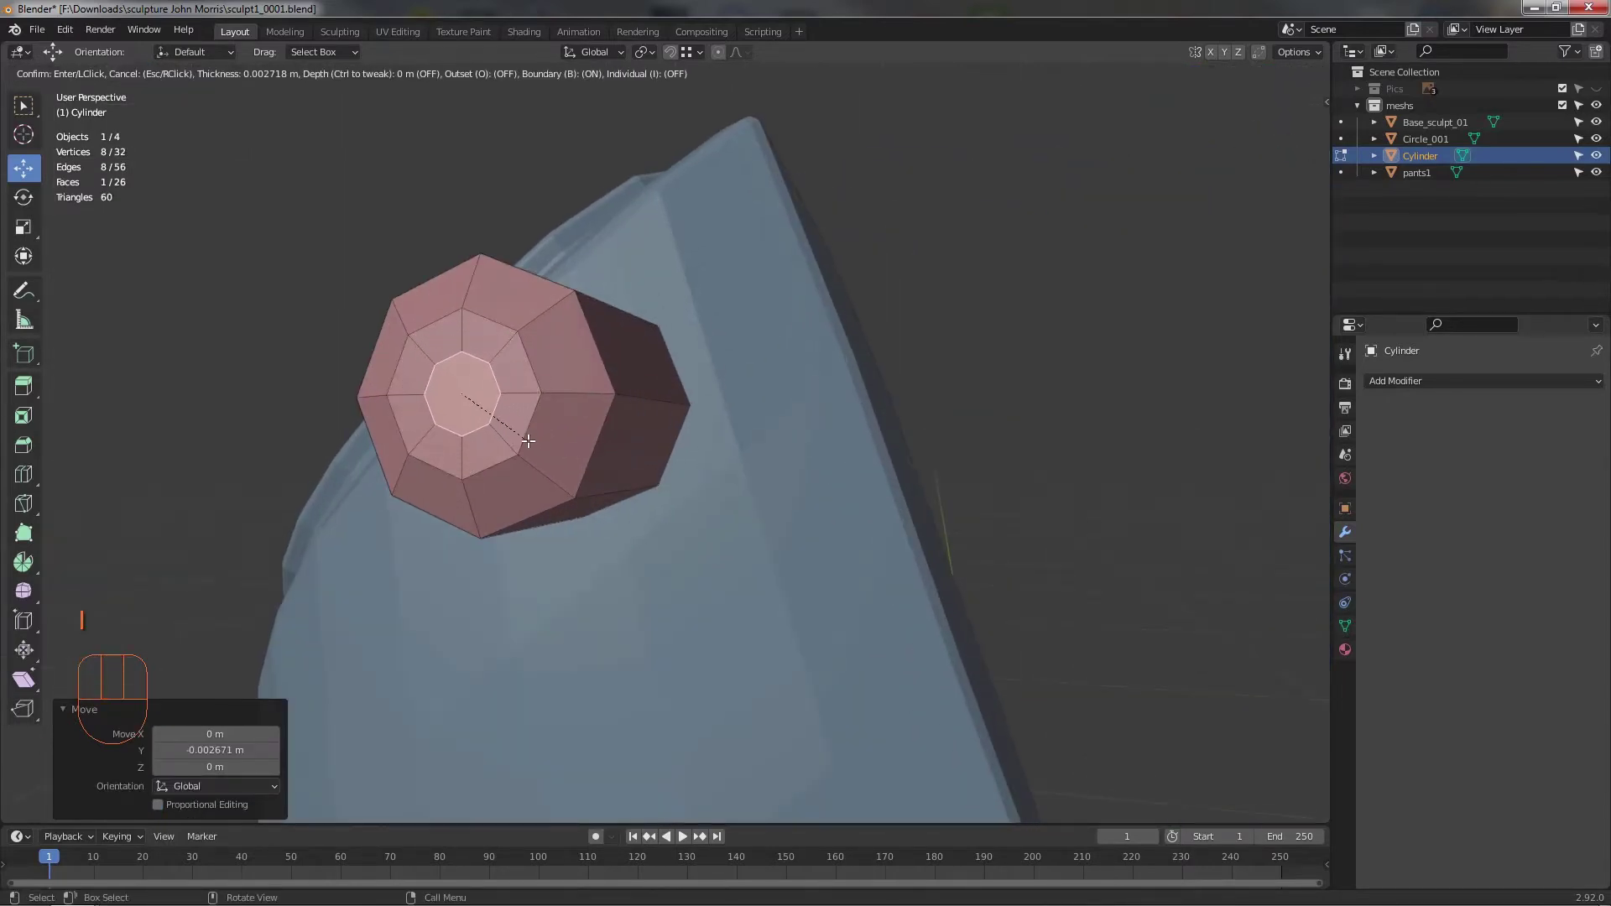
left_click_drag(463, 457, 366, 437)
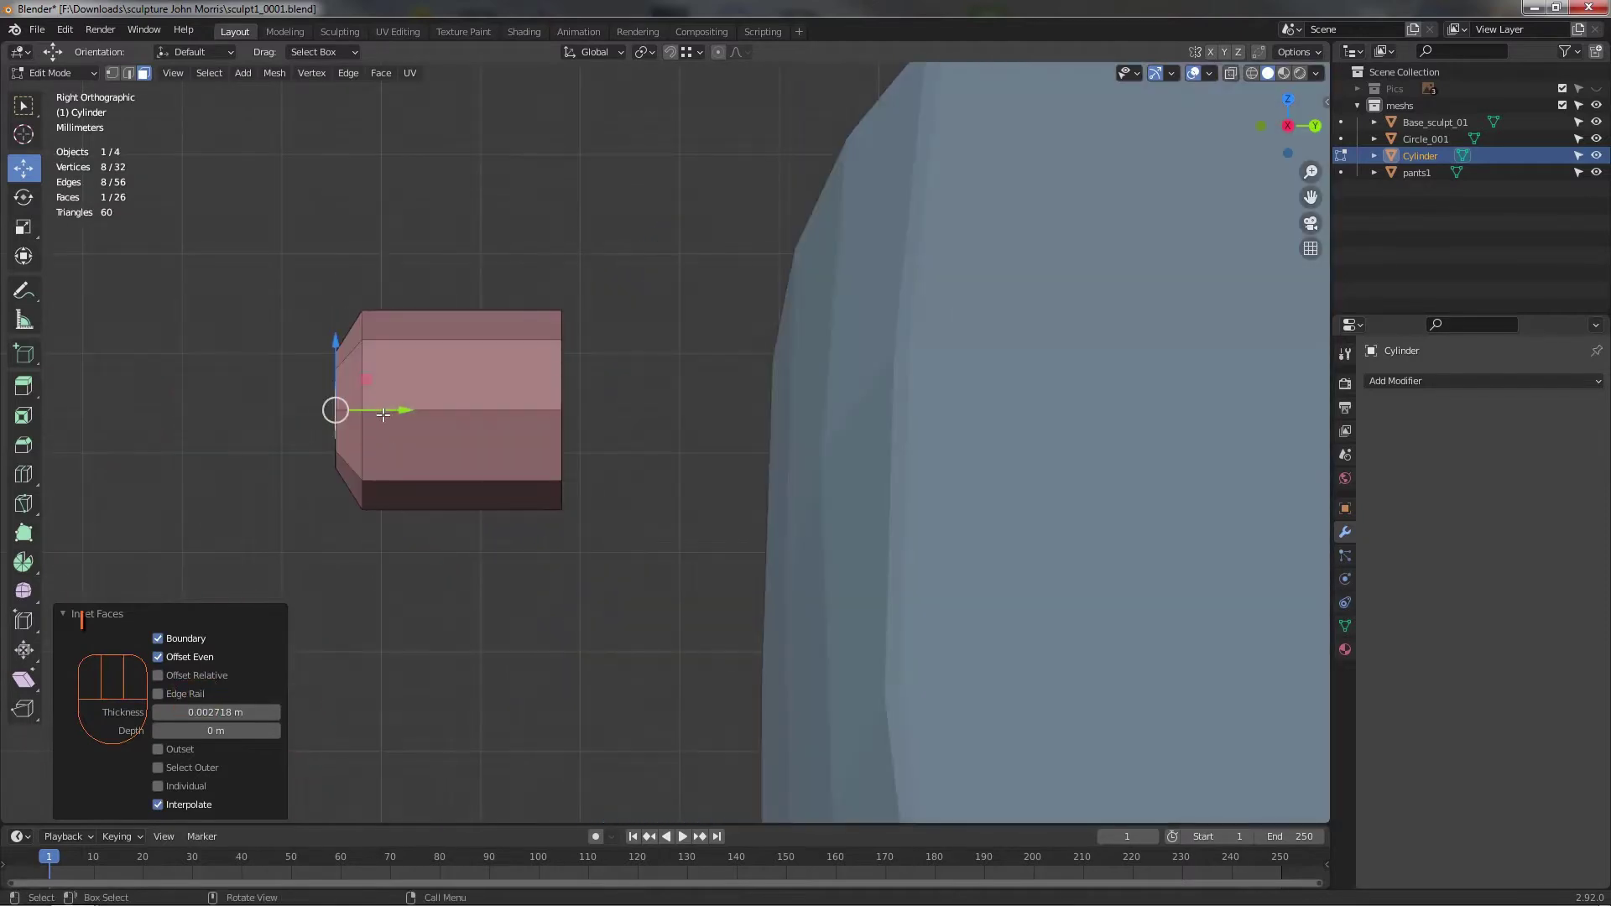
left_click(374, 413)
left_click_drag(389, 456, 441, 448)
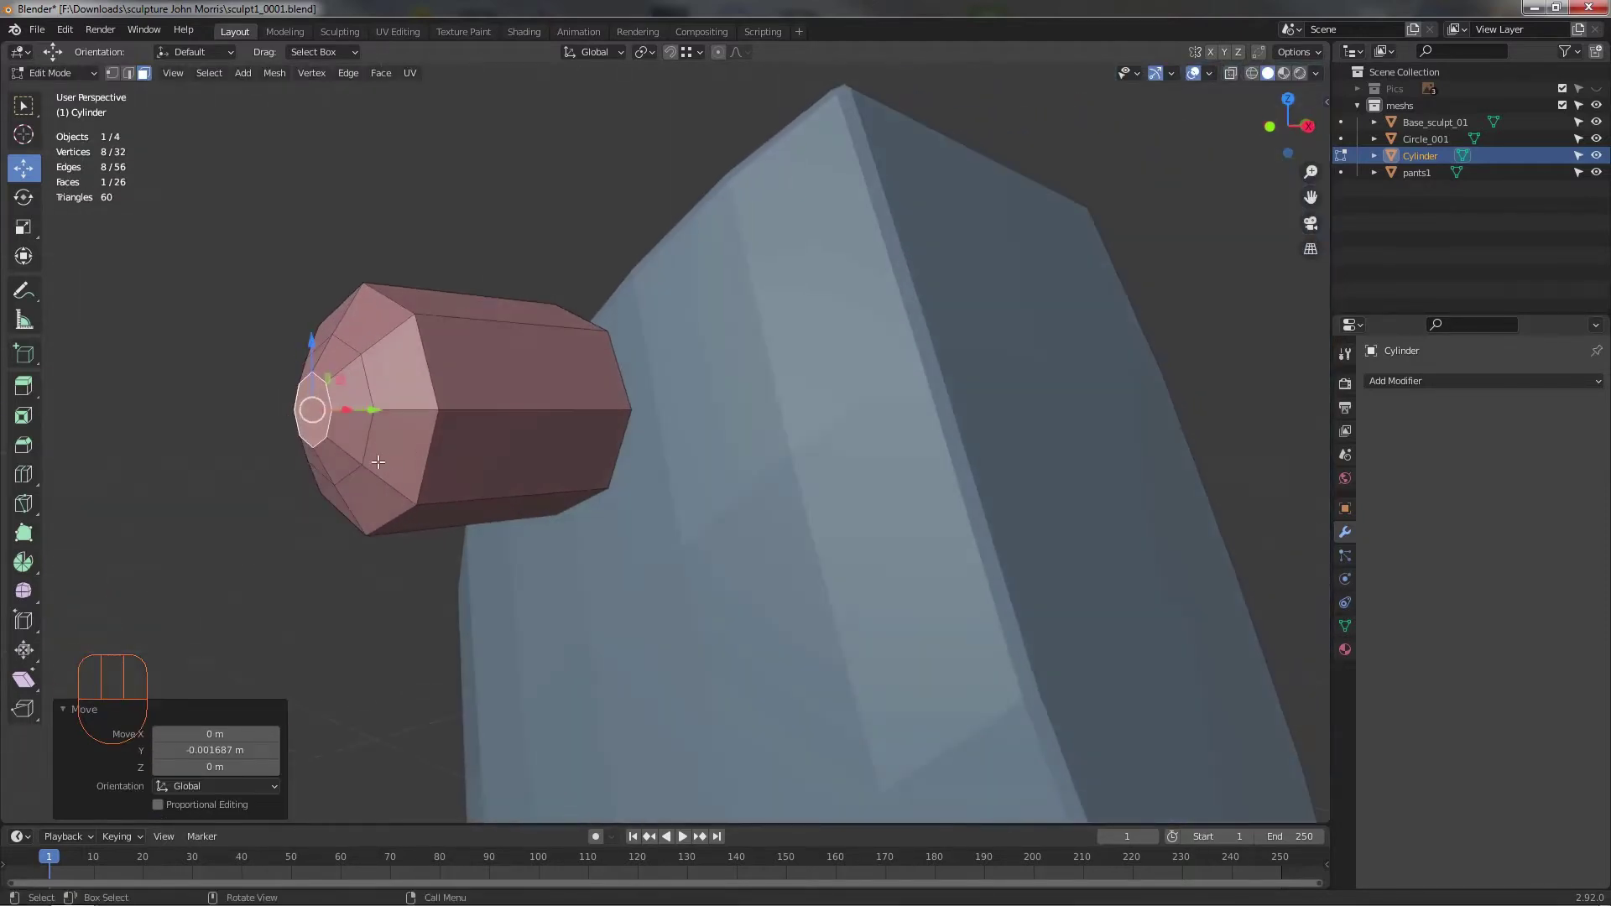
- Merge the end cap to a centre point and pull it outward into a short tip
key("m")
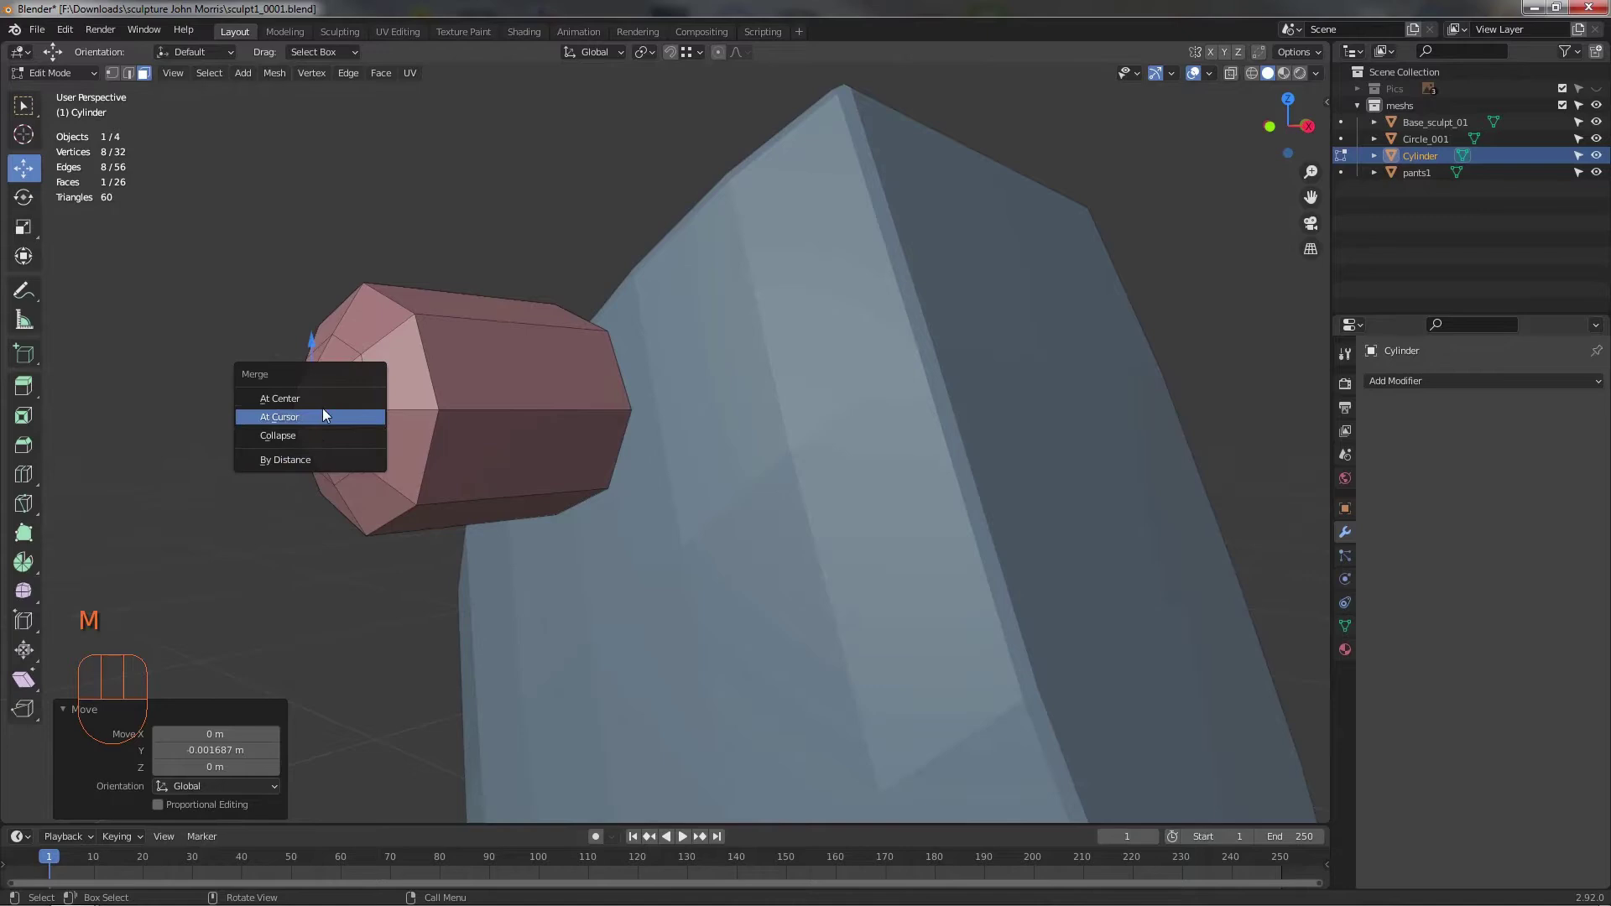
left_click_drag(410, 459, 706, 435)
middle_click(646, 379)
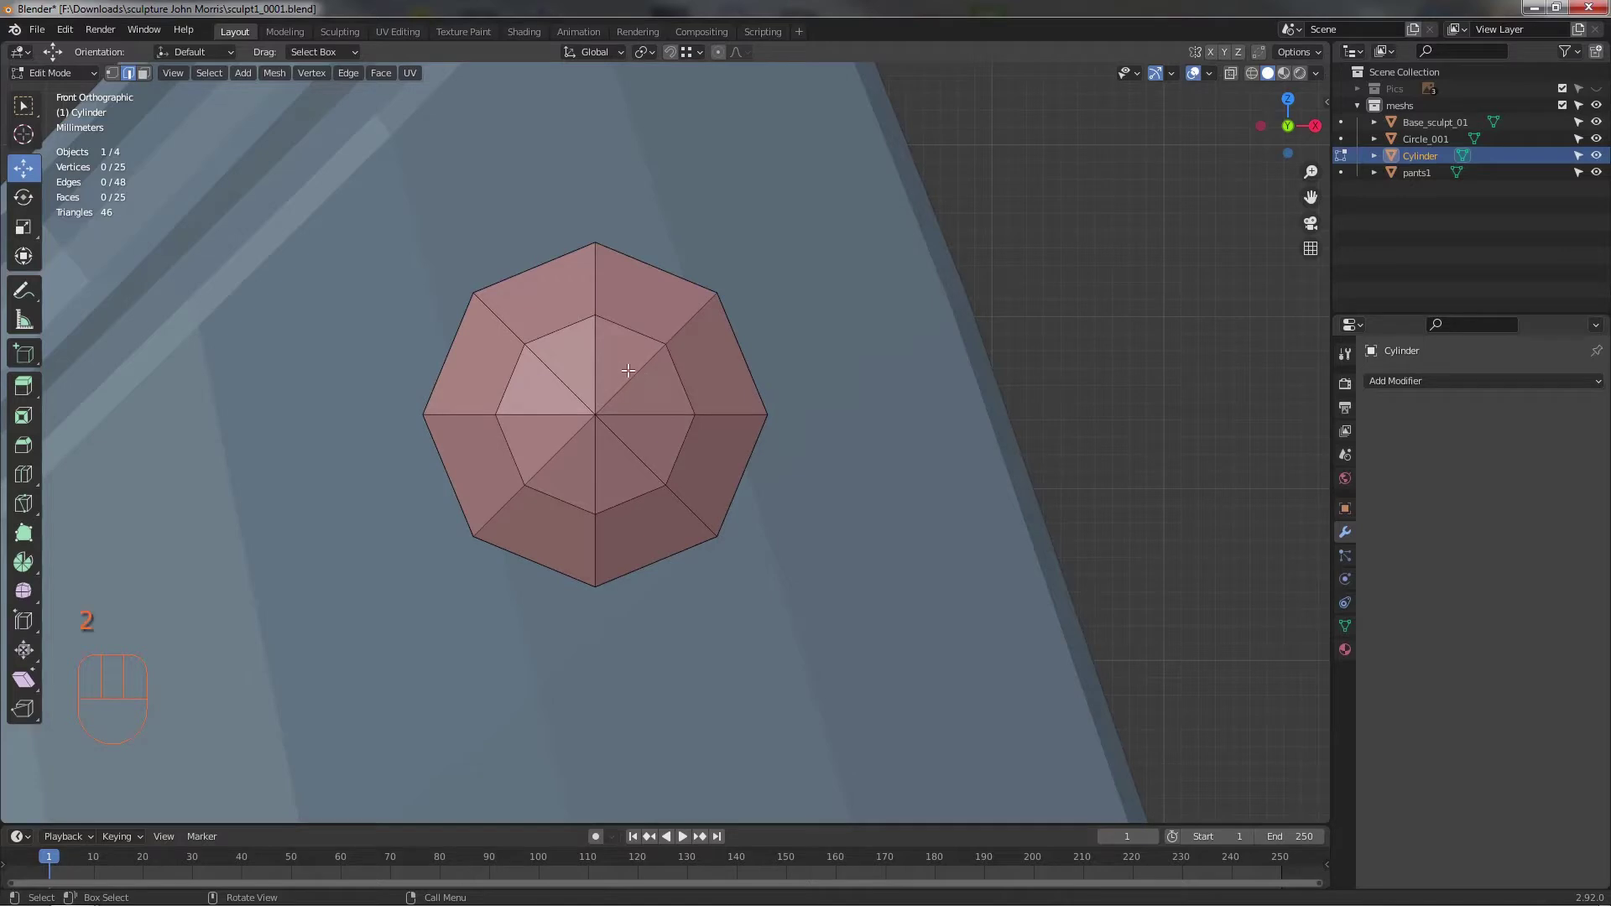
left_click(636, 370)
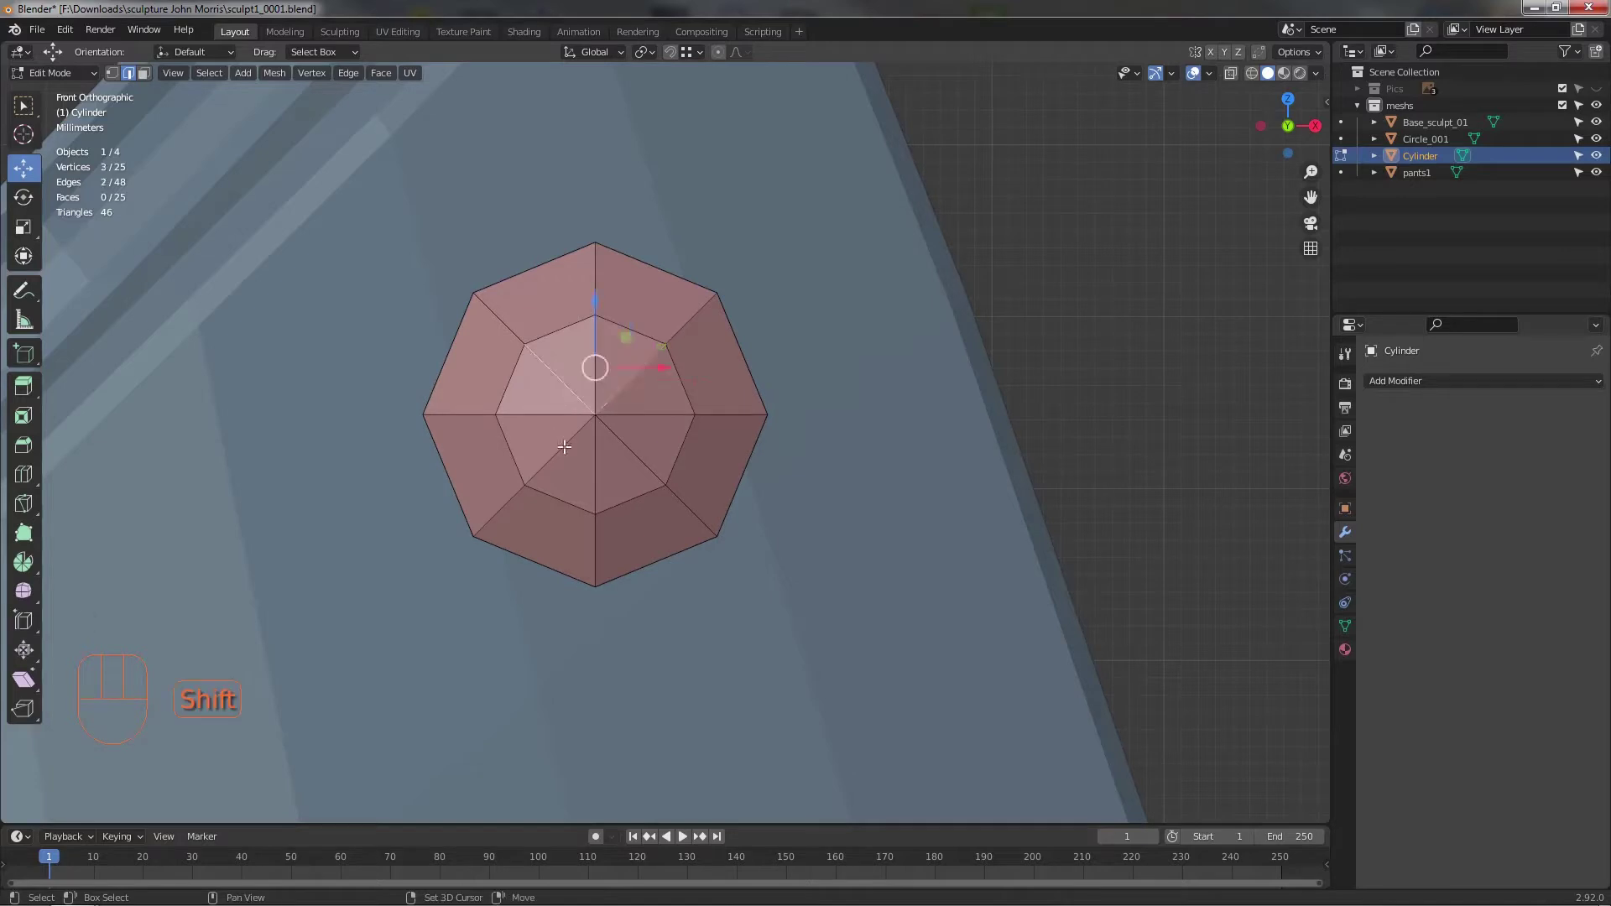
left_click(637, 459)
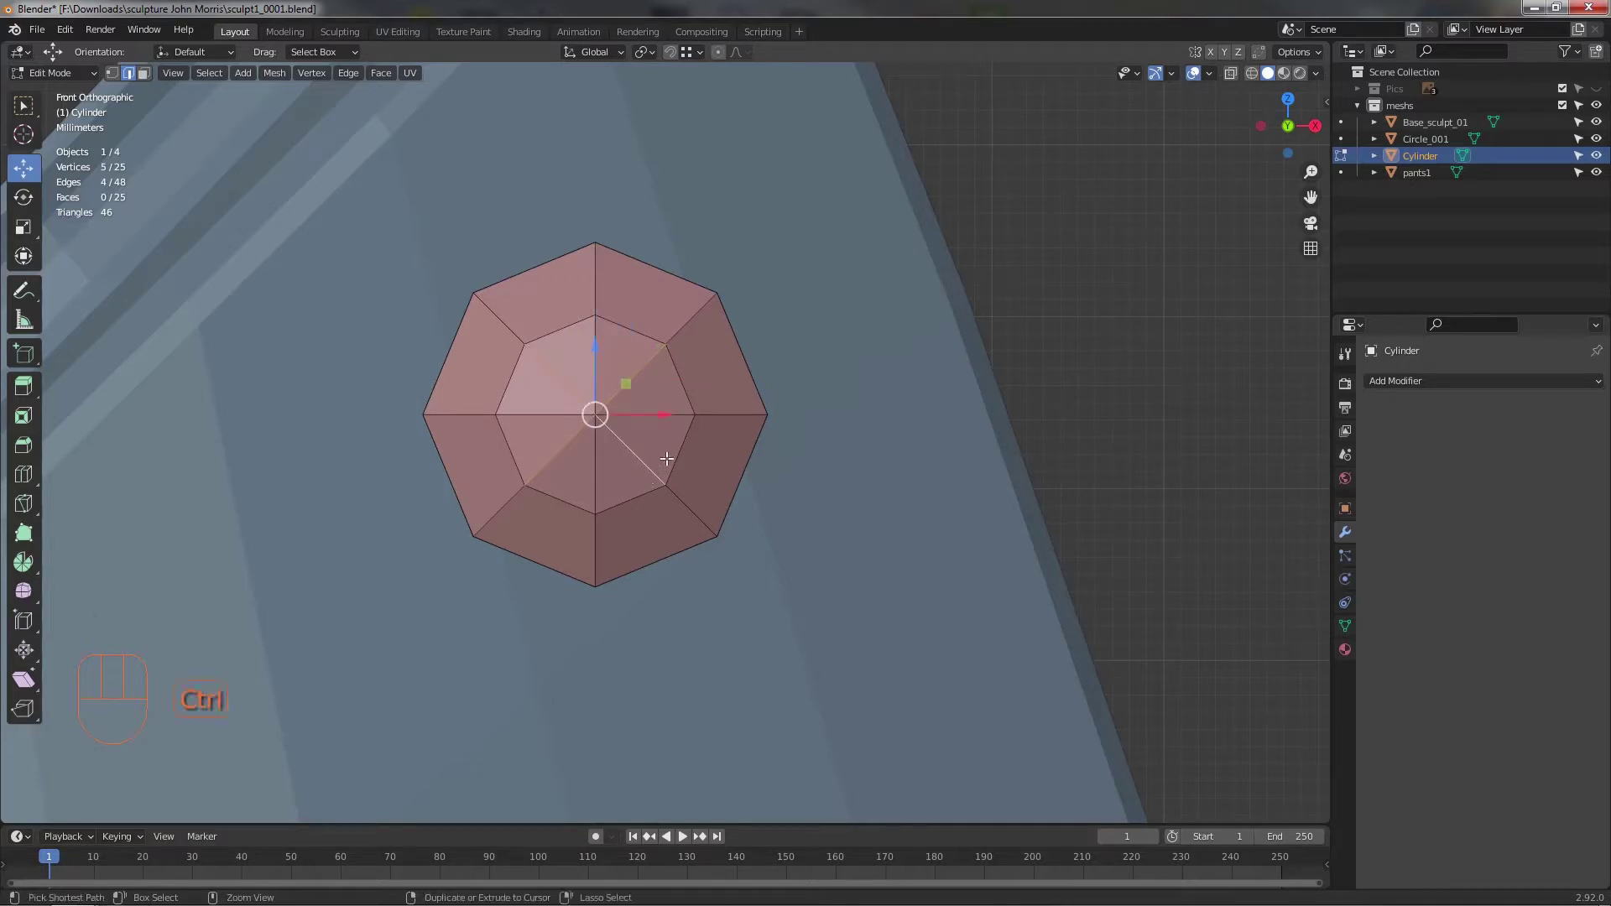
key("ctrl+x")
left_click_drag(654, 467, 504, 469)
middle_click(531, 455)
middle_click(569, 389)
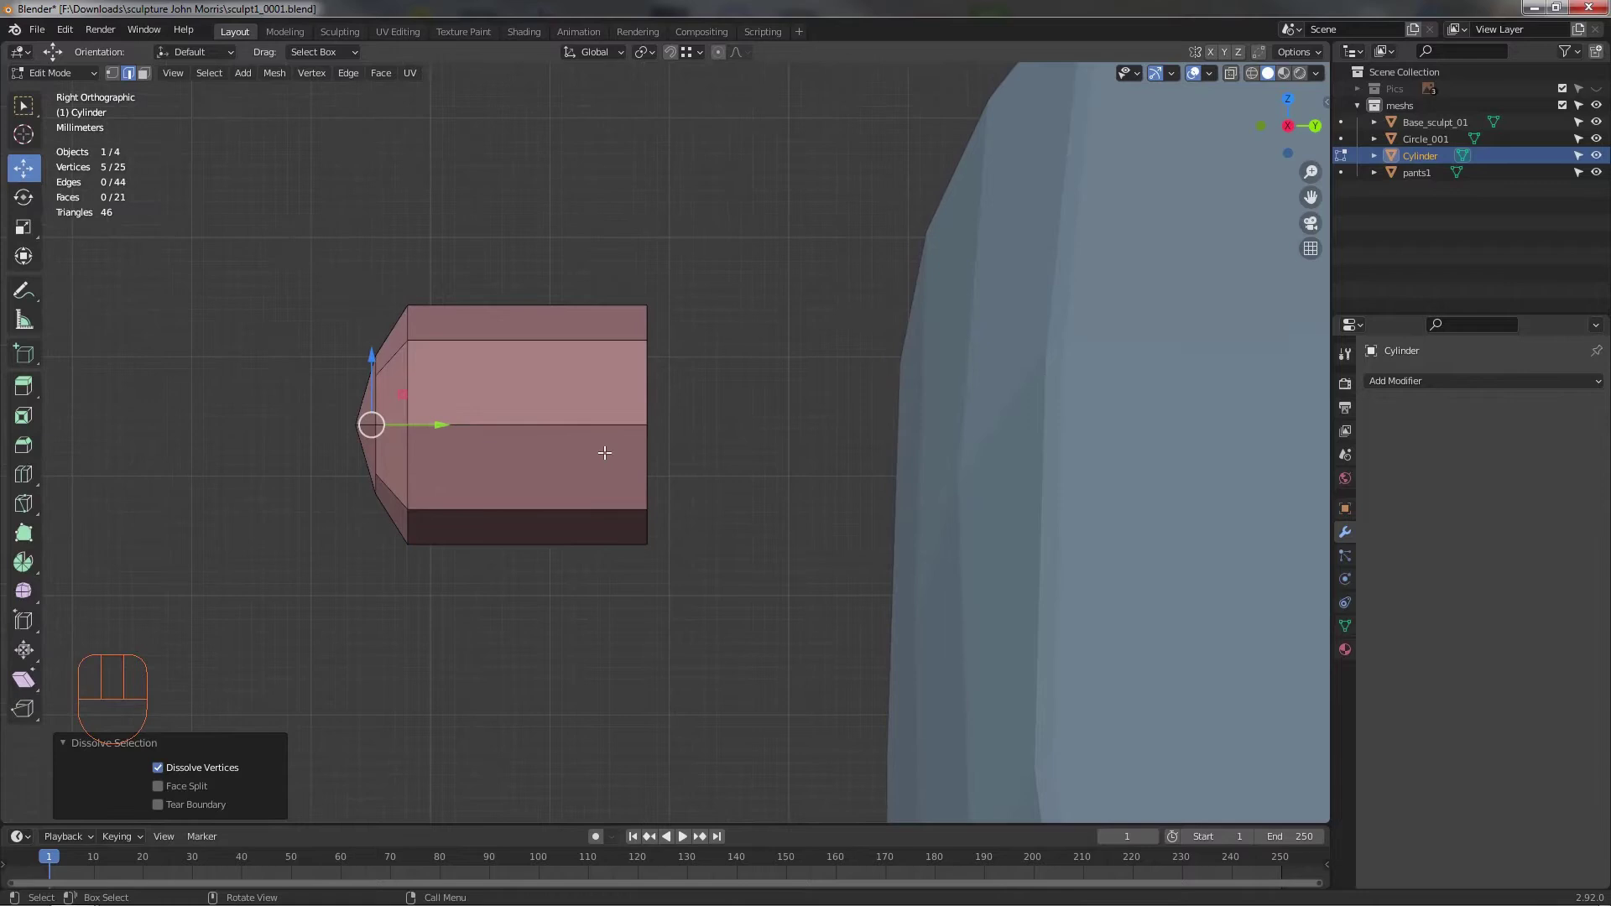
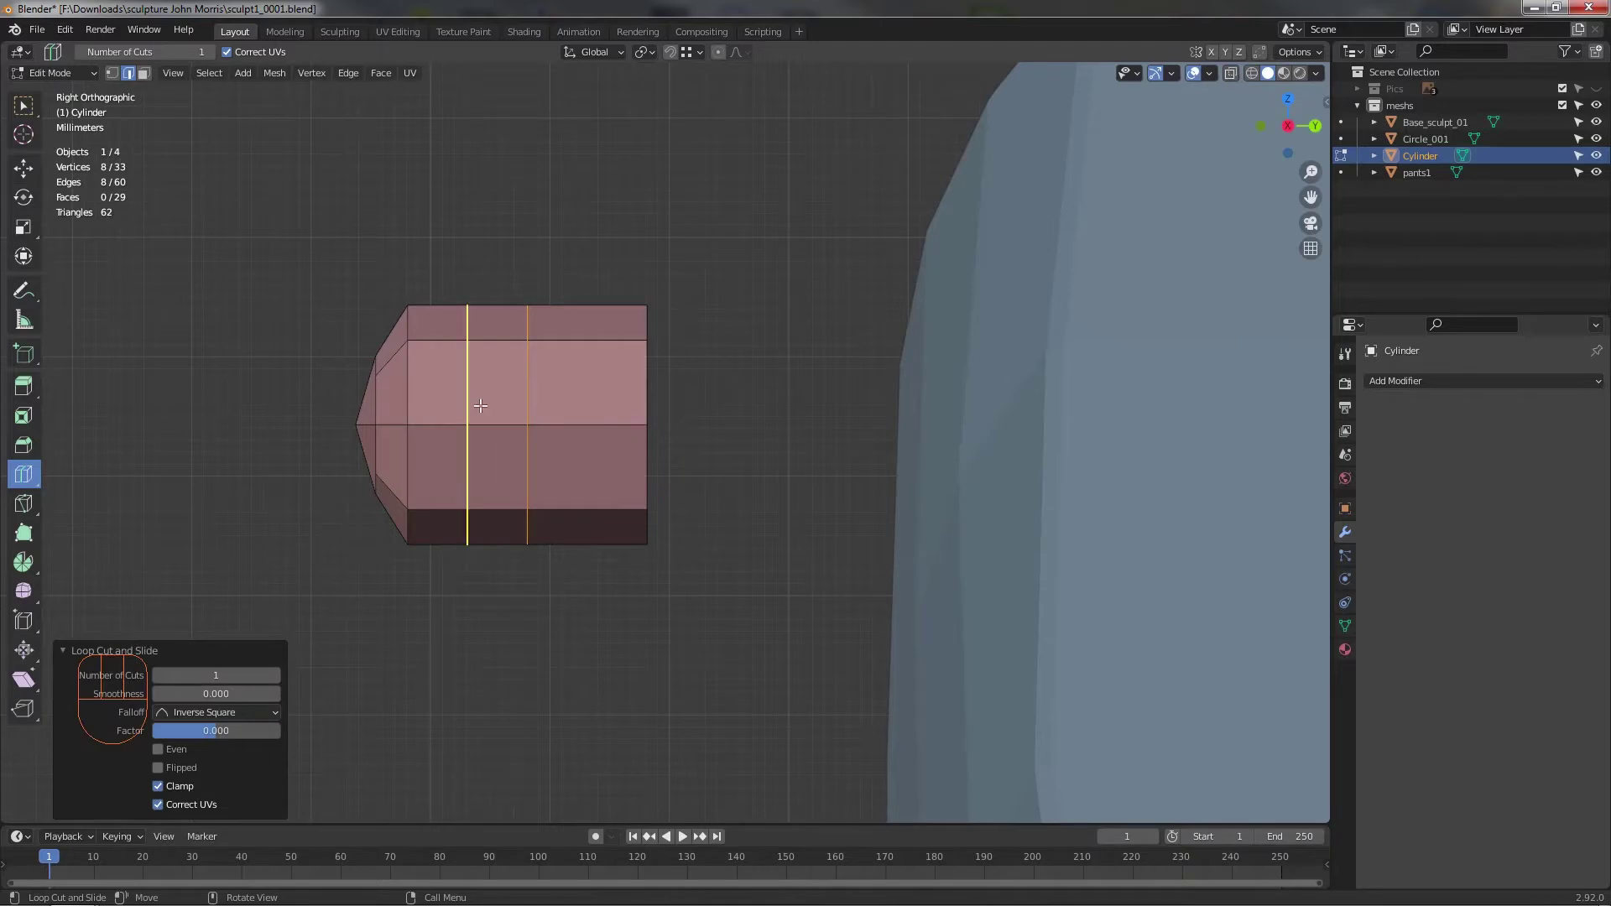
- Add loop cuts across the cylinder body
left_click_drag(483, 403, 504, 396)
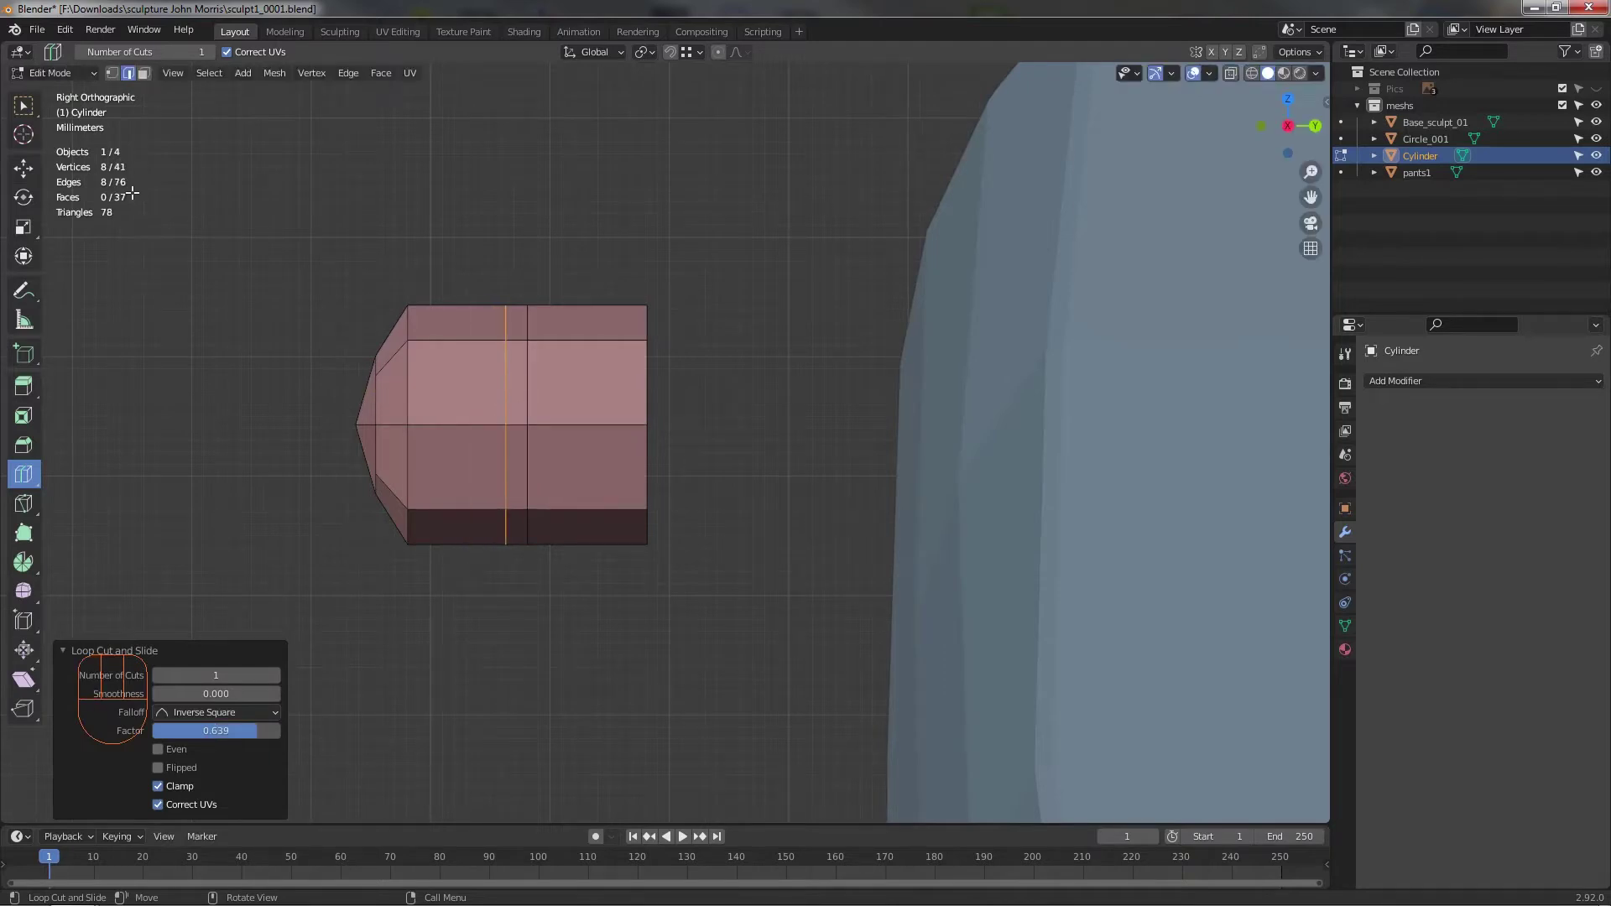
left_click(49, 103)
left_click(146, 84)
key("alt+z")
- Shrink the end section into a narrower stem, extrude it outward and enlarge the wide section
left_click_drag(607, 565, 528, 612)
left_click_drag(704, 412, 732, 383)
left_click_drag(602, 619, 554, 659)
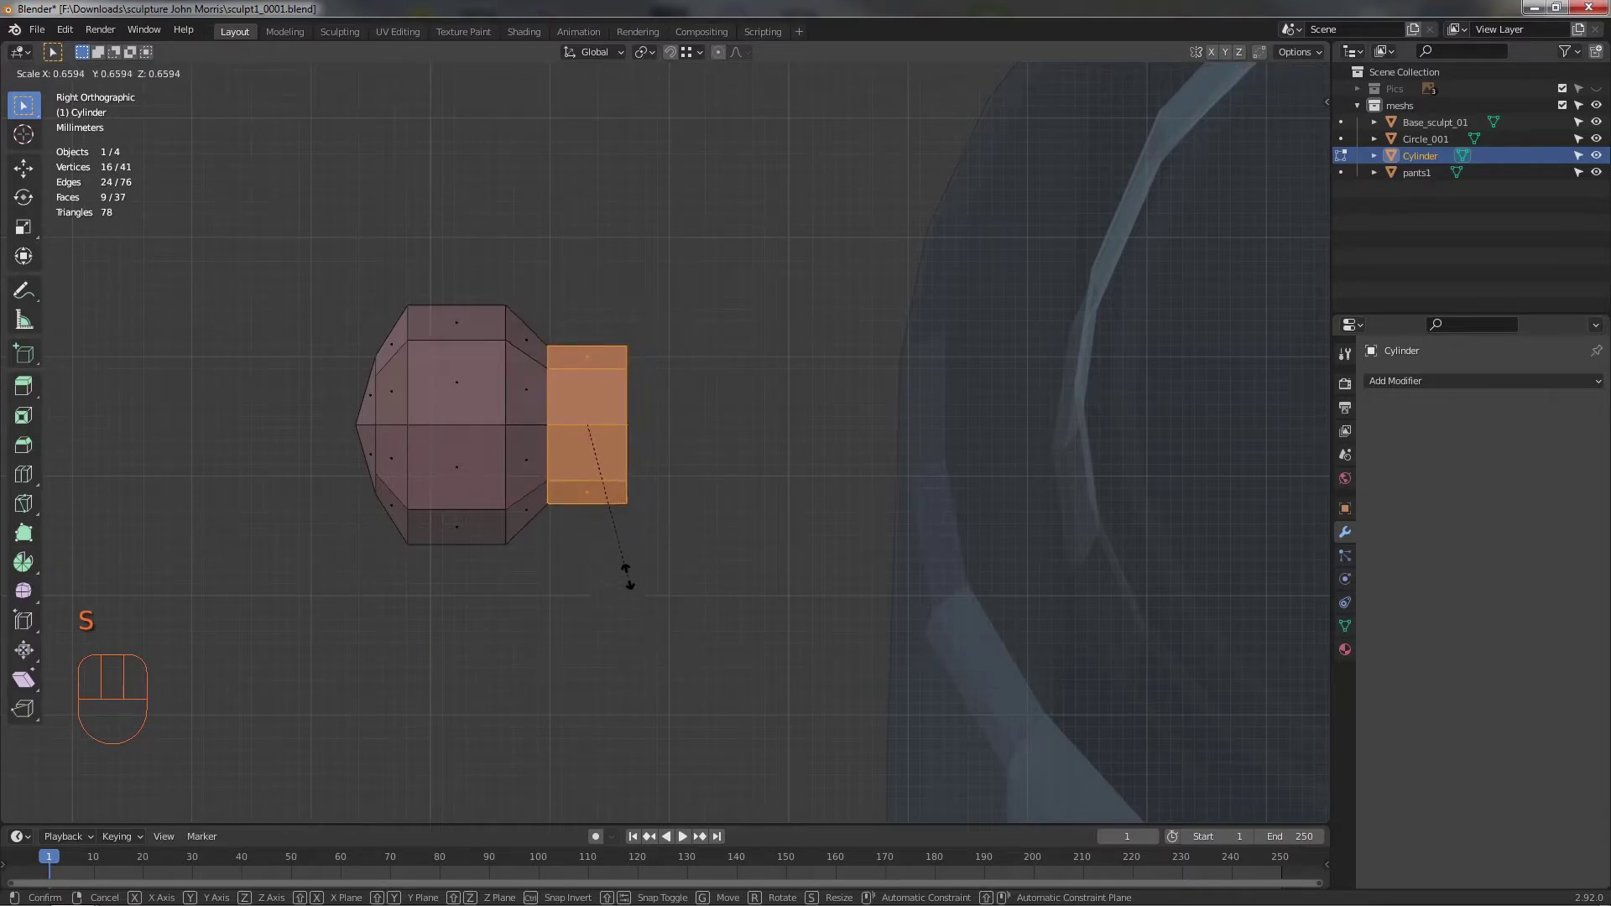
left_click(18, 161)
left_click_drag(646, 419, 618, 417)
key("ctrl+KP_Add")
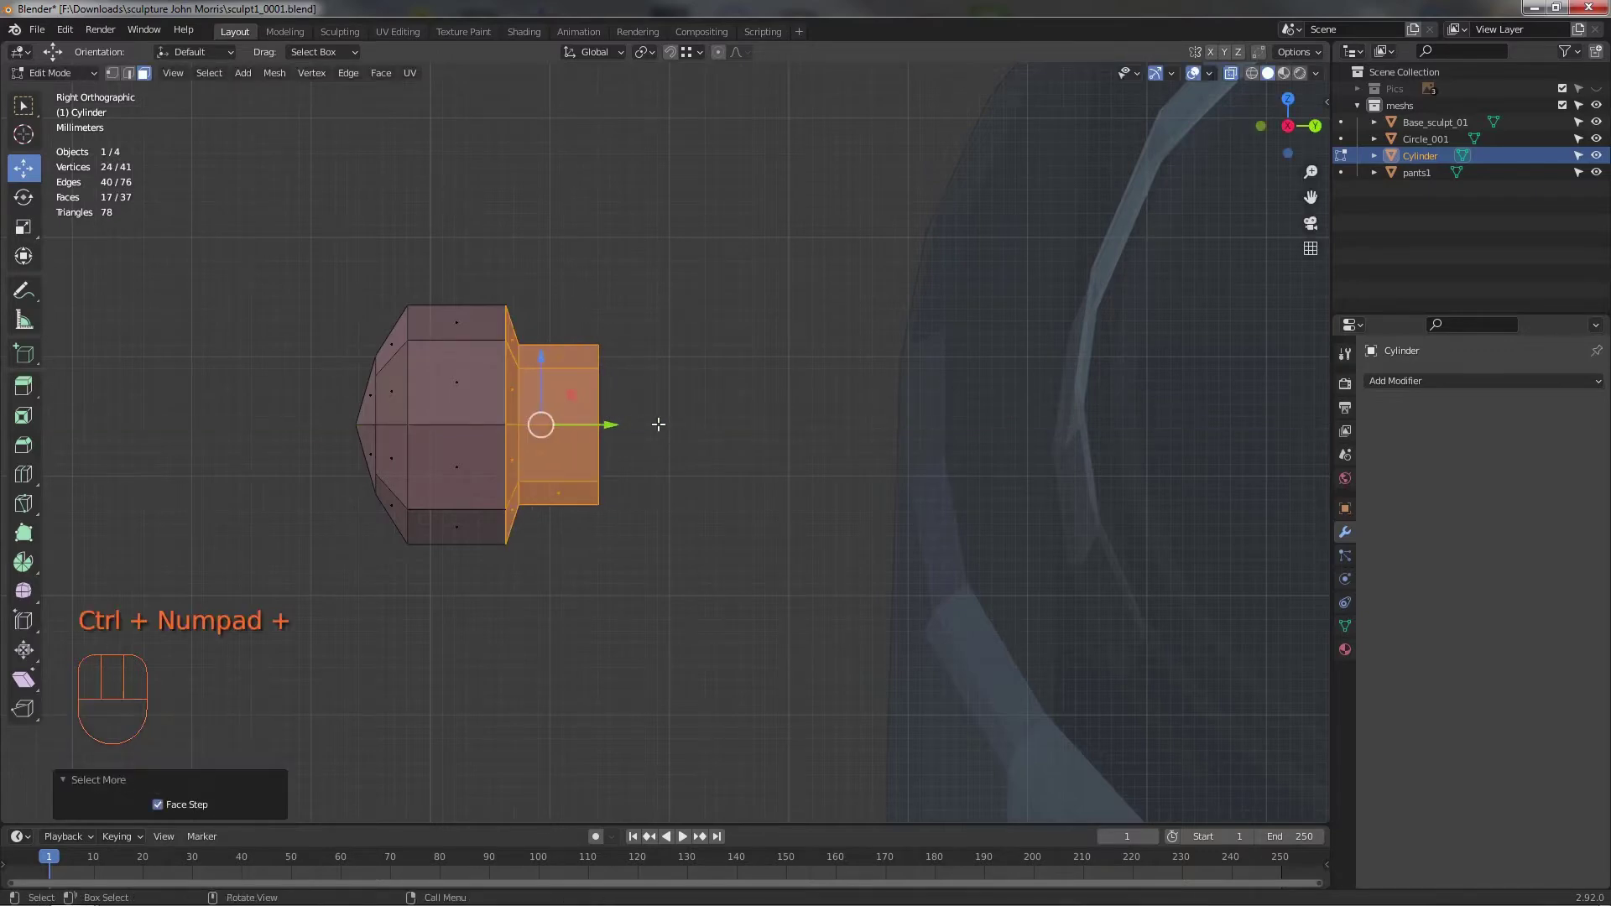
key("s")
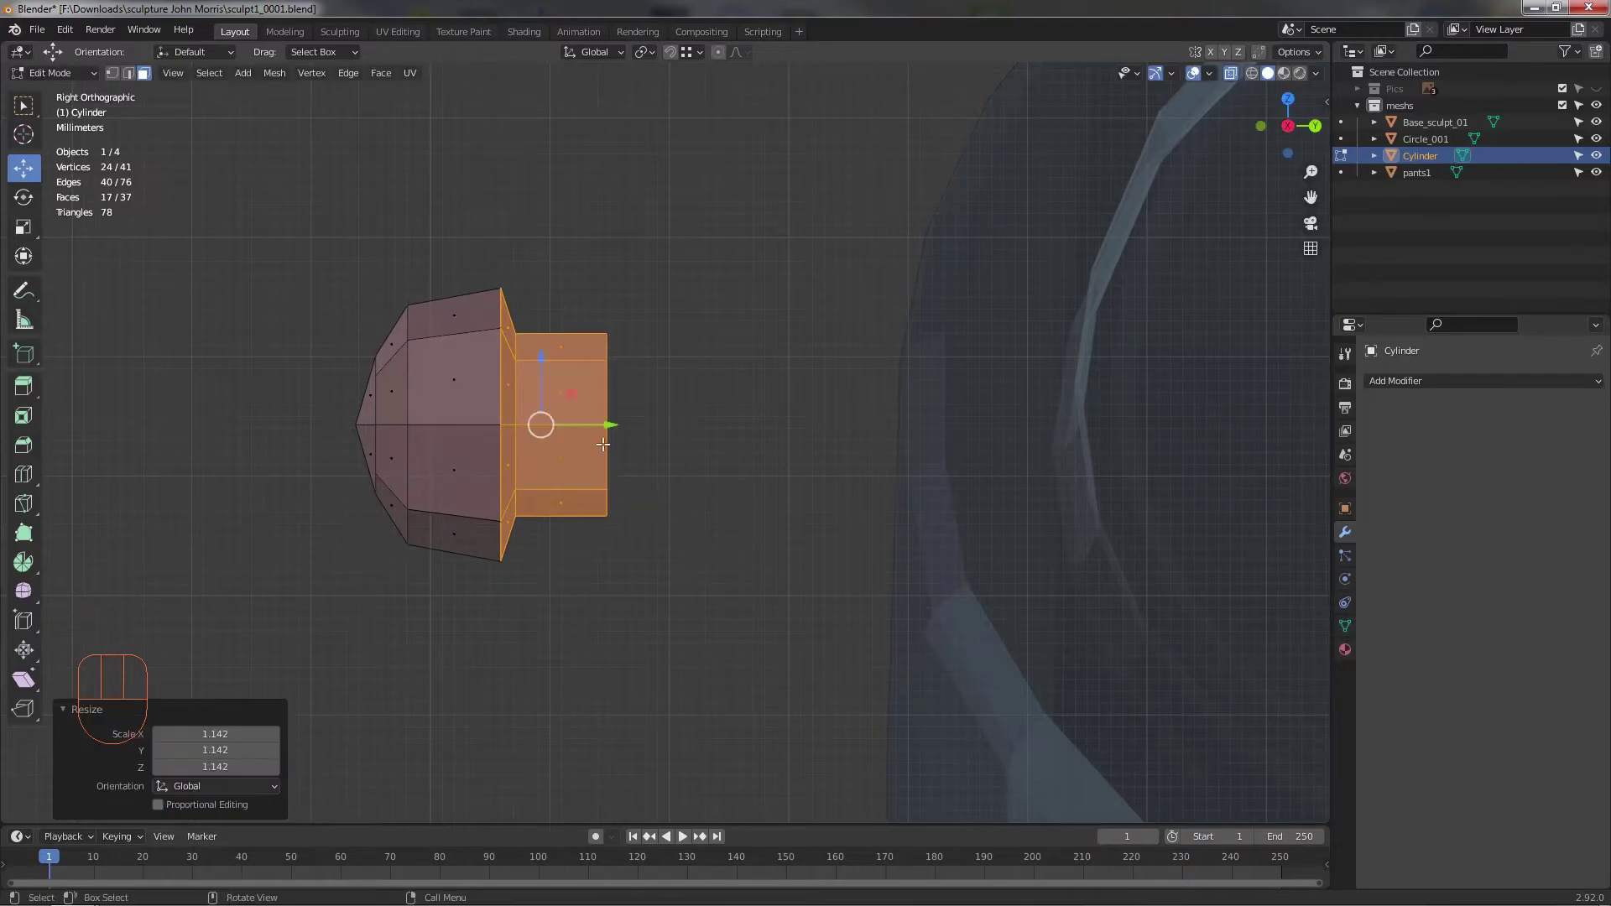
left_click(599, 420)
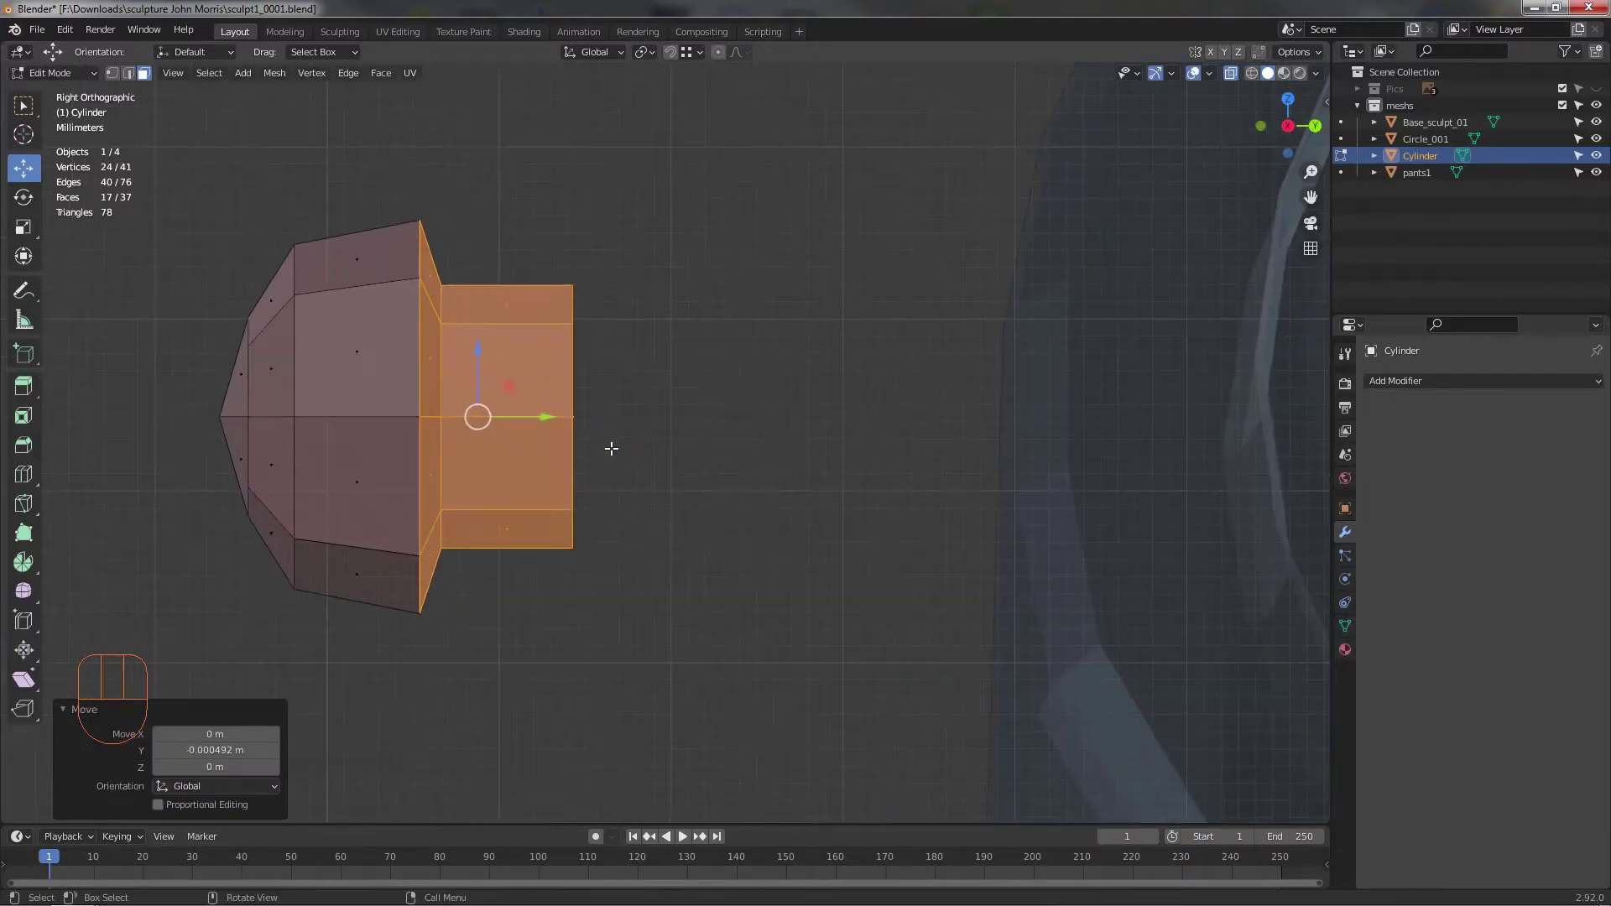
- Select the edge loops where the wide and narrow sections join, ready to bevel
key("alt+z")
middle_click(635, 532)
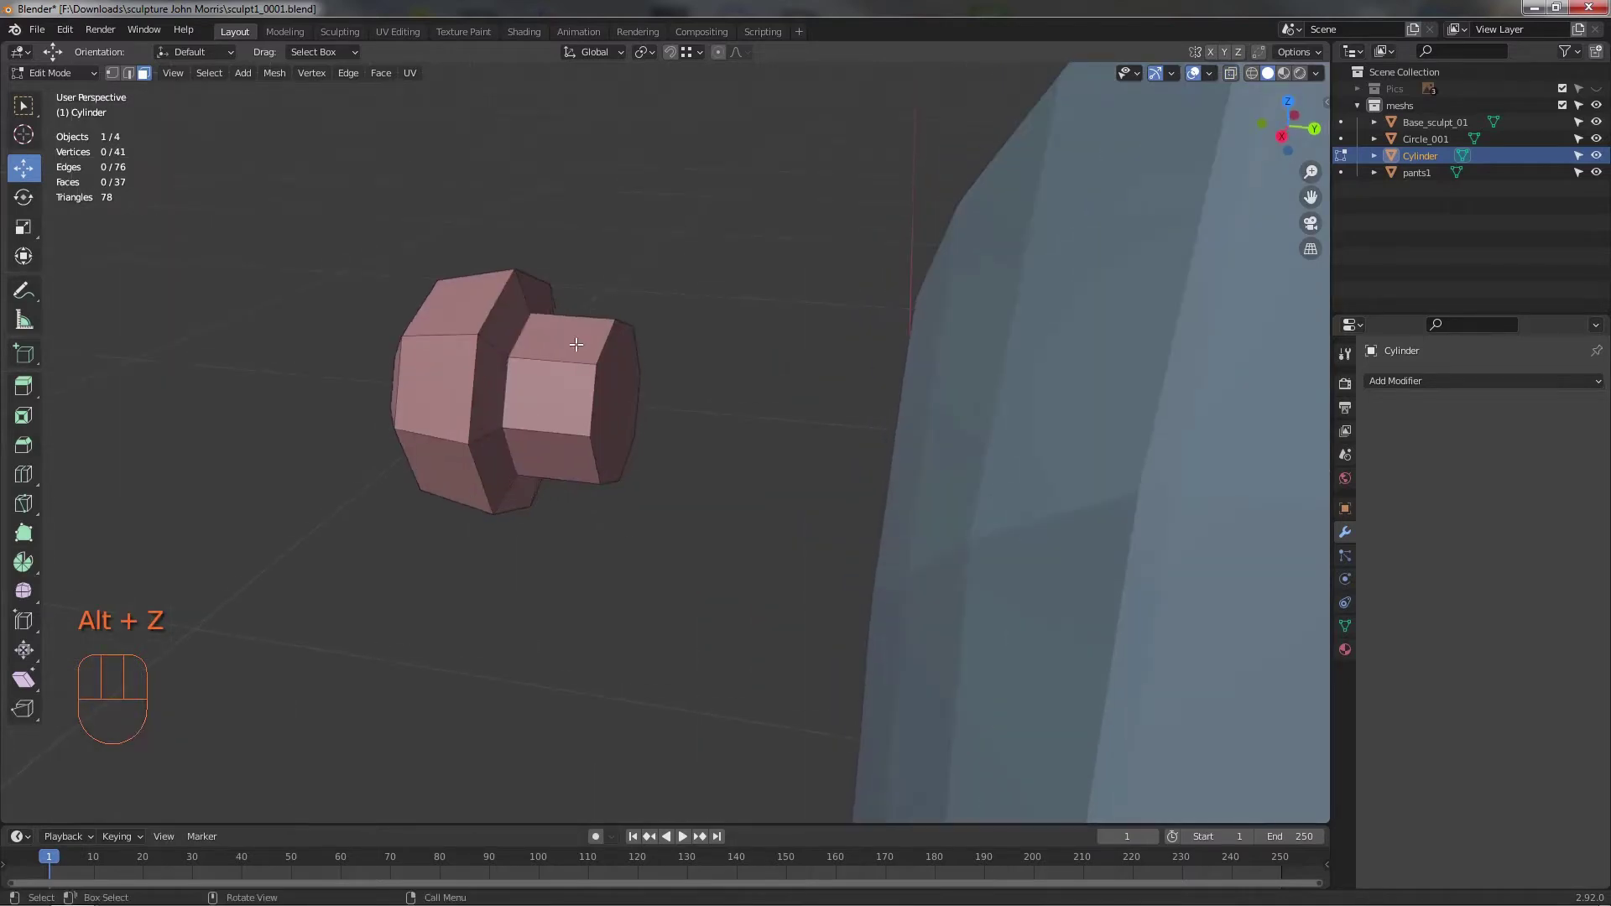
key("2")
left_click(491, 308)
left_click(529, 318)
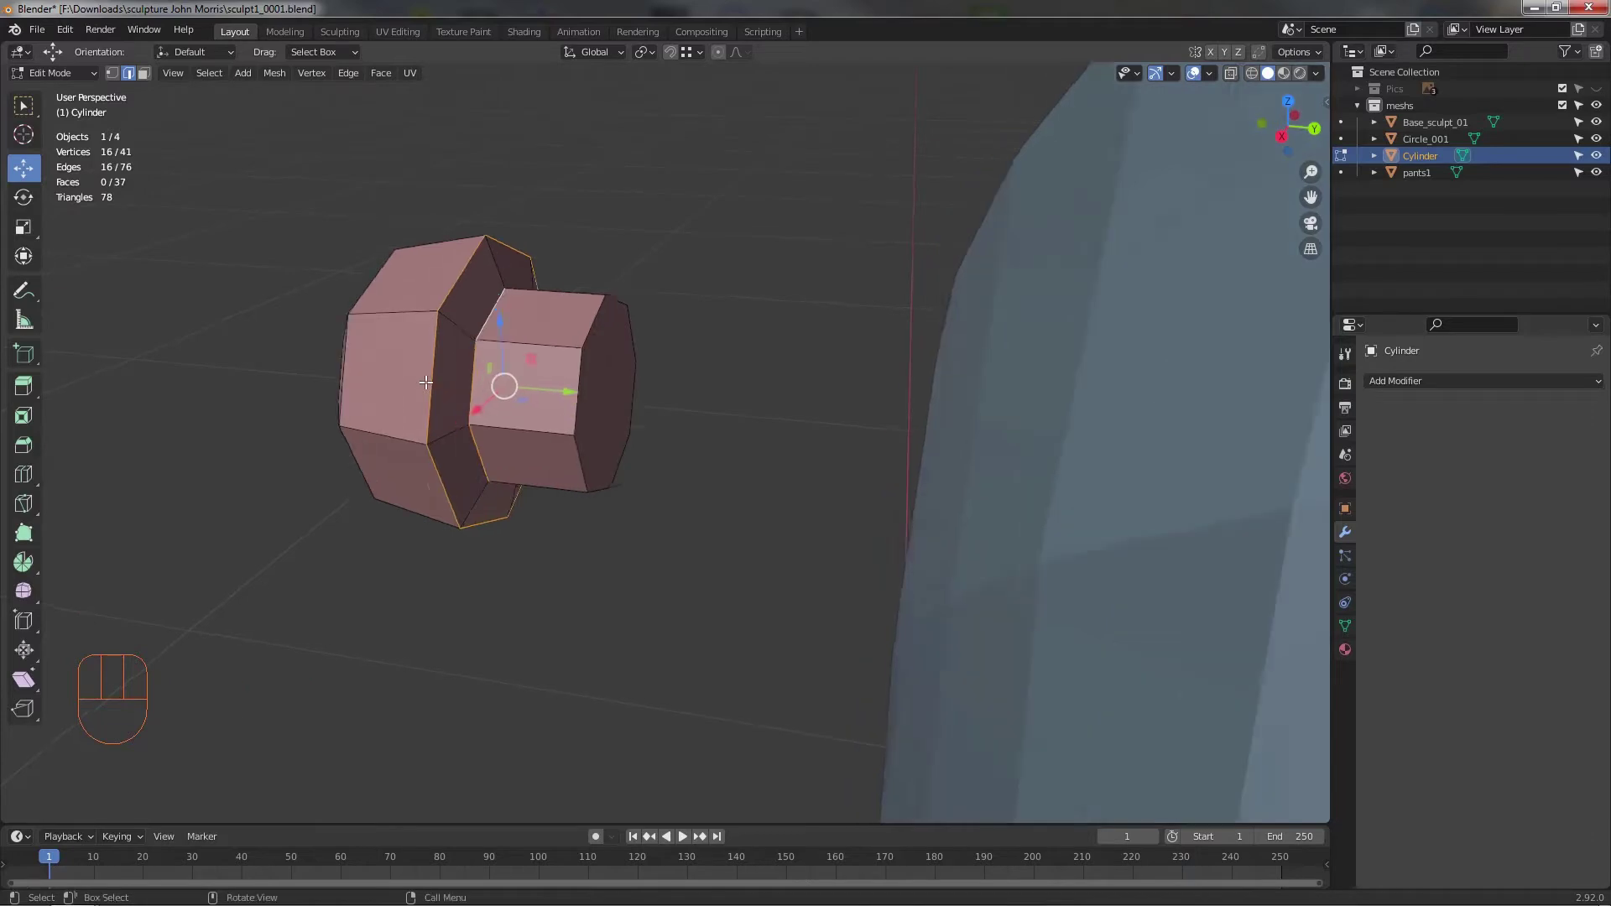
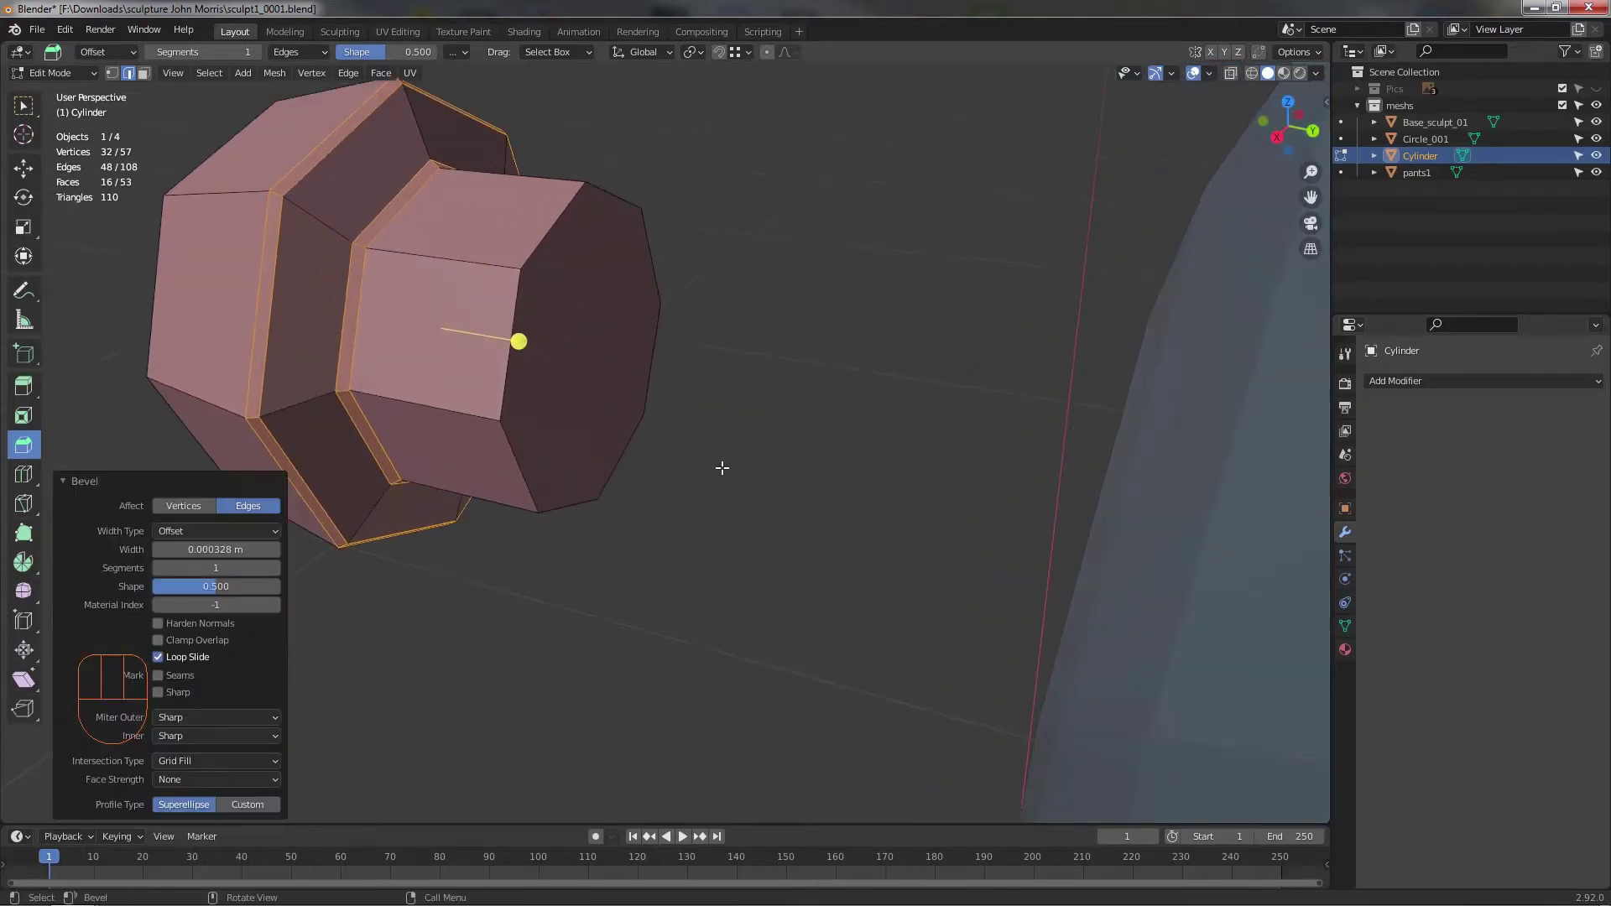
- Set the bevel width on the join loops and select an edge on the narrow end
left_click_drag(638, 366, 670, 457)
left_click_drag(671, 458, 676, 422)
left_click_drag(637, 417, 602, 425)
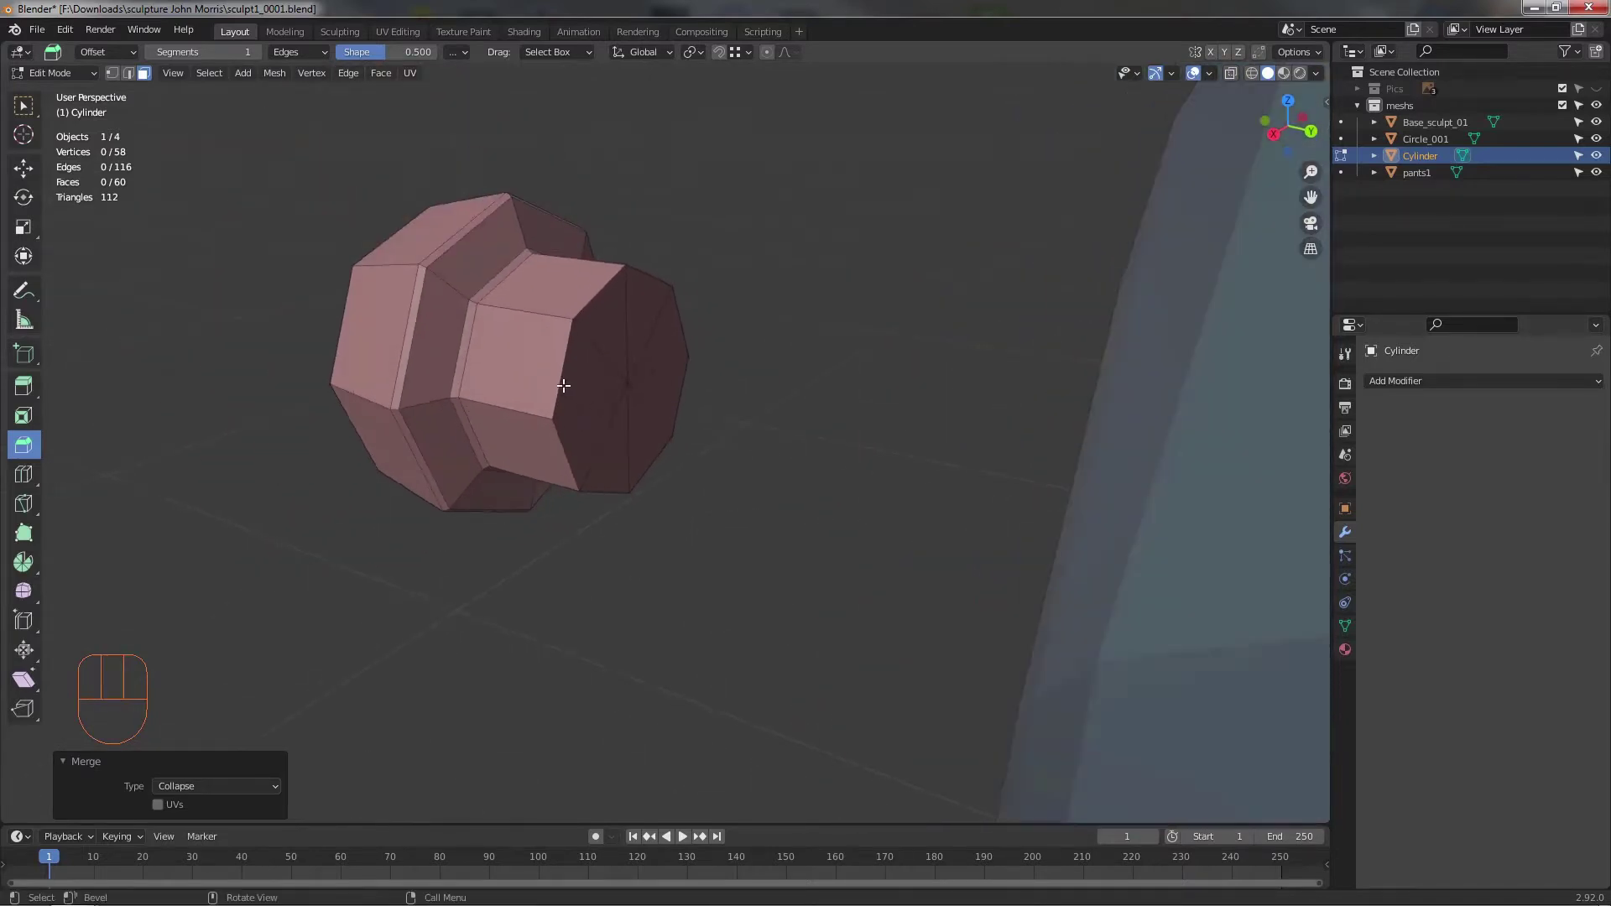
left_click(559, 371)
- Select the loop between the wide and narrow sections and mark it as a UV seam
left_click(584, 288)
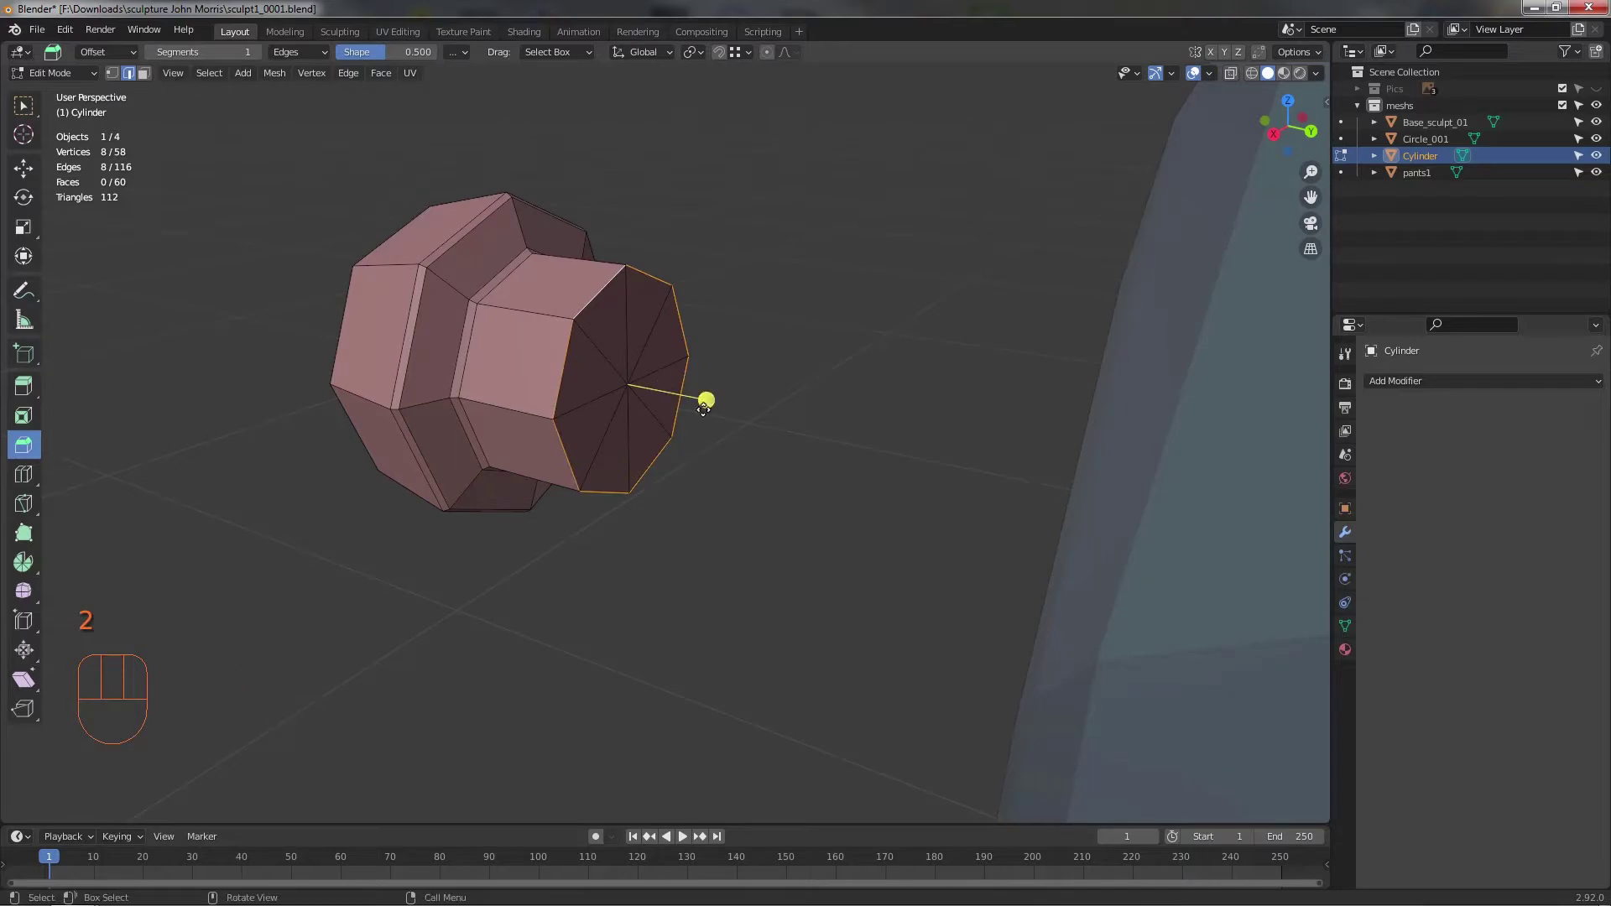
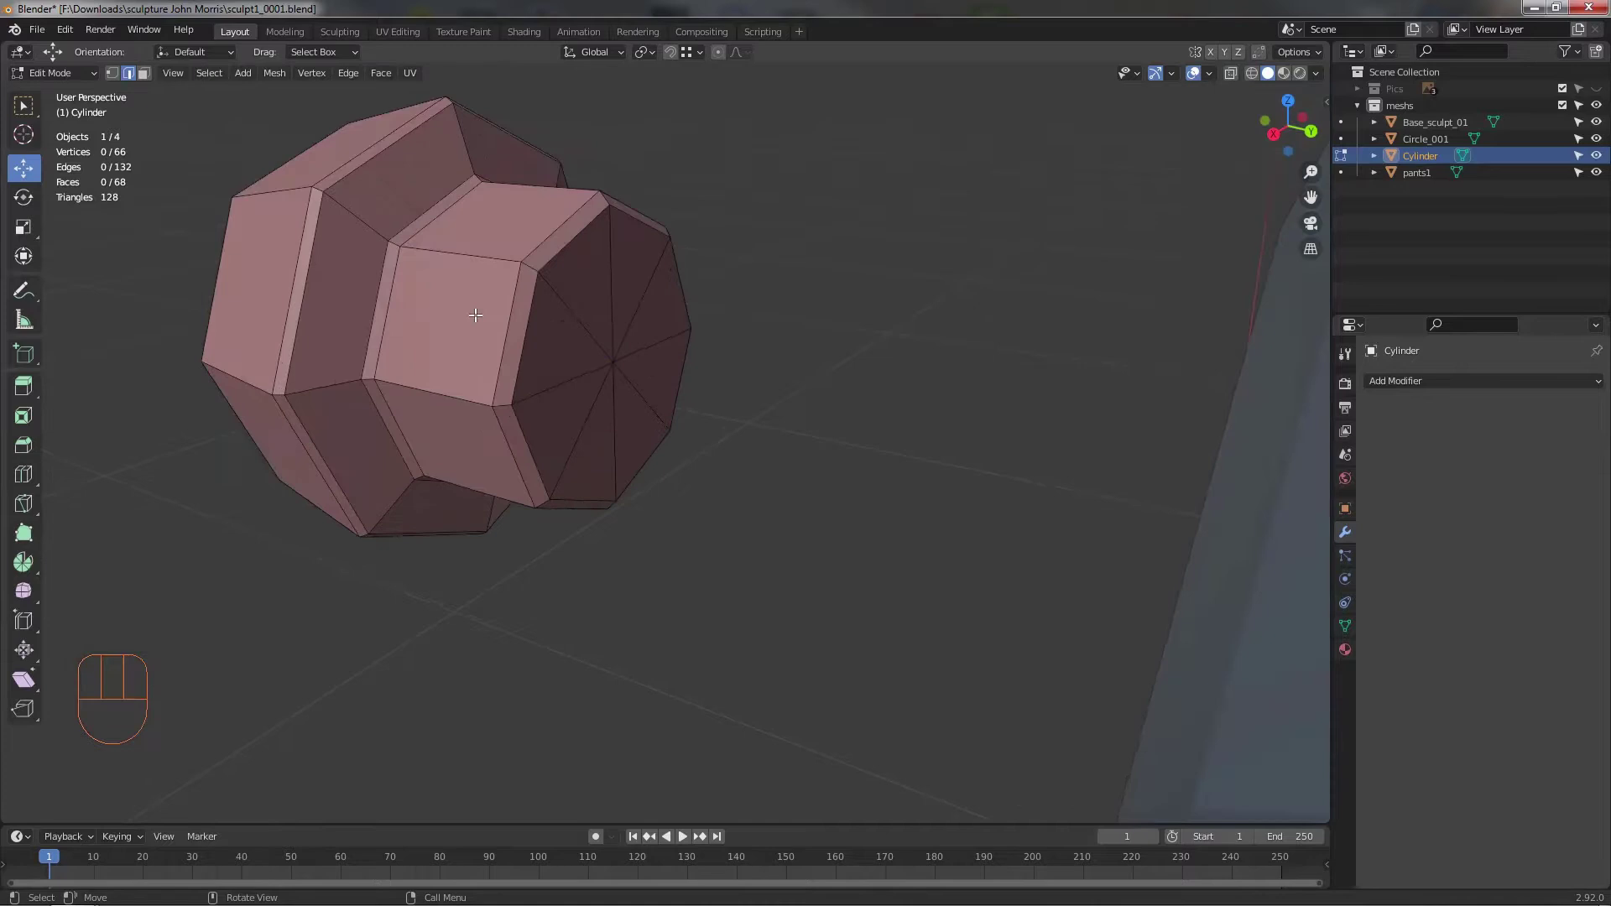
middle_click(516, 333)
middle_click(450, 336)
left_click(353, 315)
left_click(380, 216)
left_click_drag(391, 217, 408, 274)
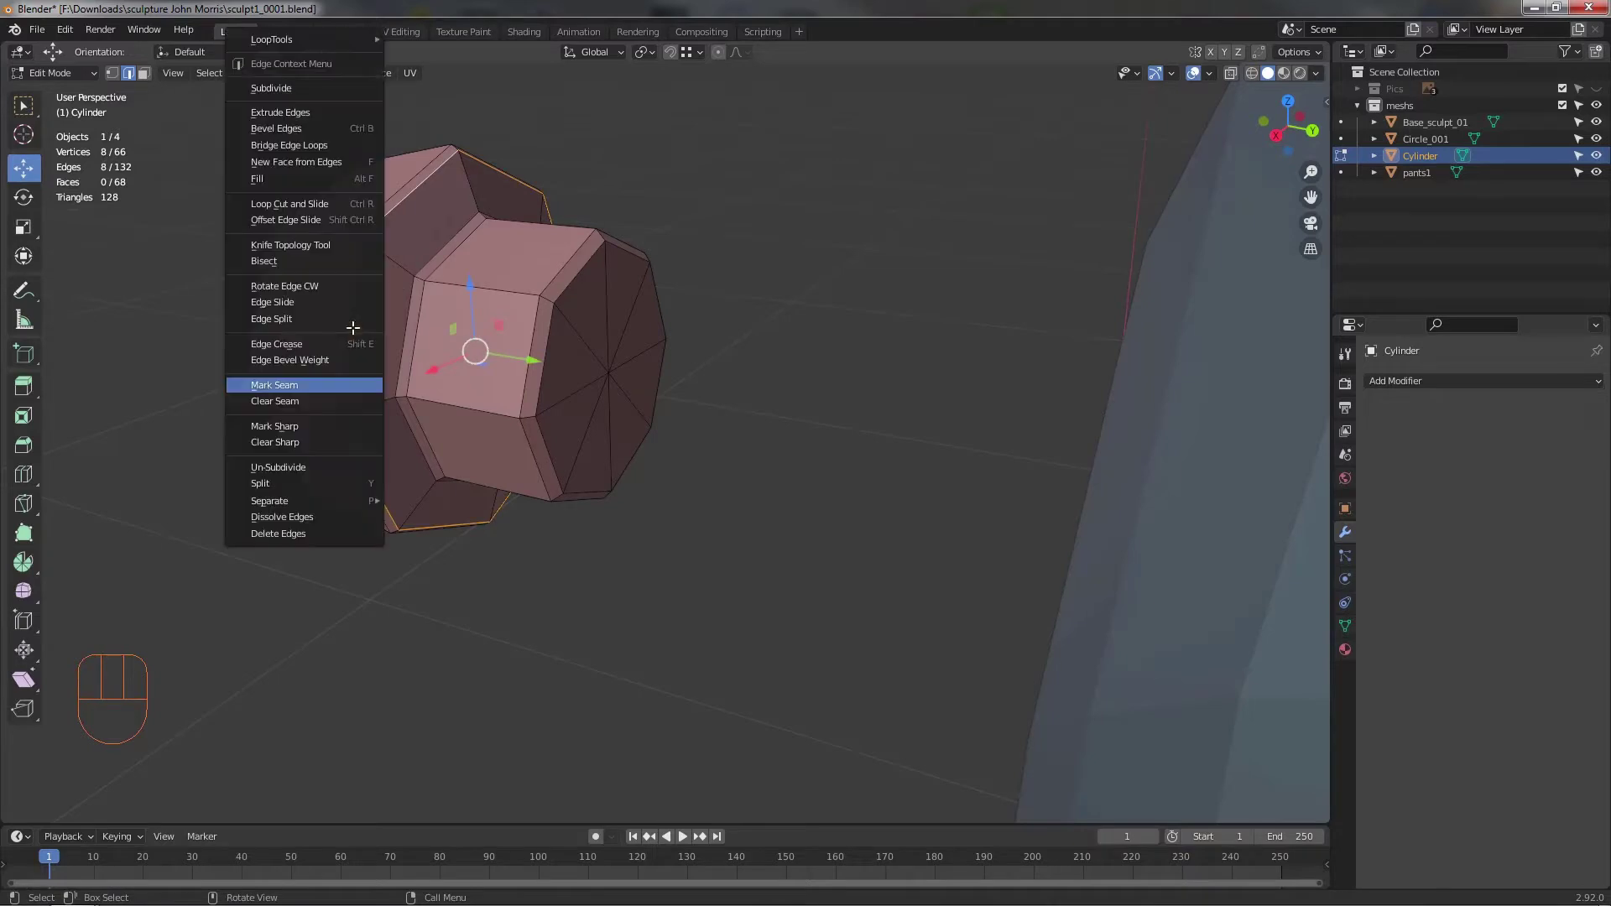
left_click_drag(357, 336, 424, 382)
left_click(531, 336)
- Select the next edge loops around the button shape
left_click(527, 442)
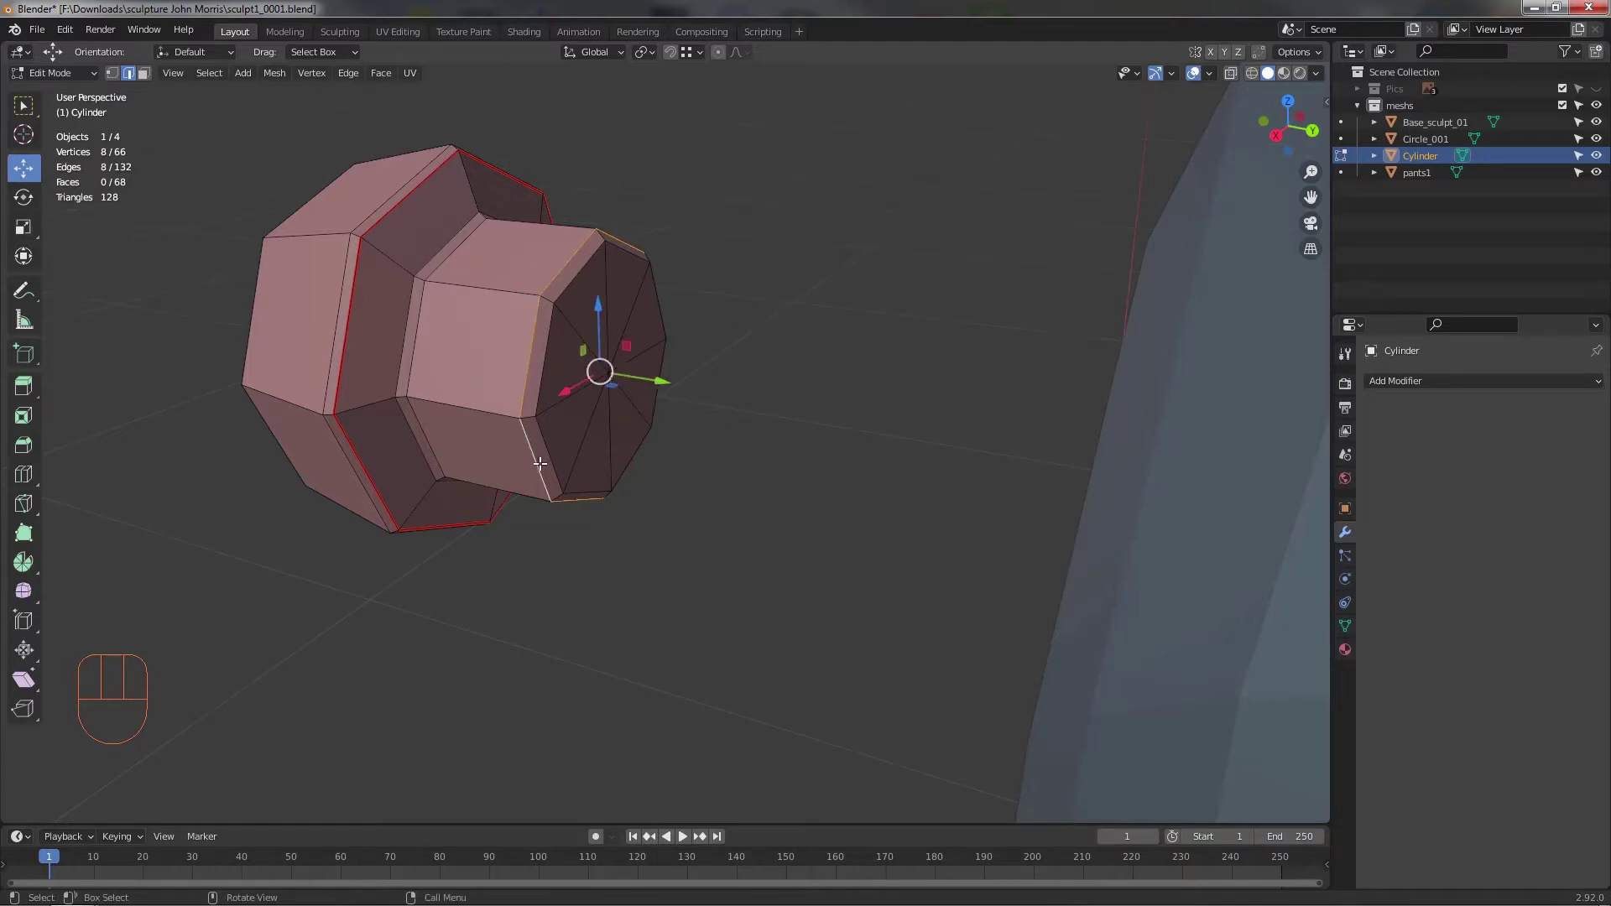
left_click(853, 526)
left_click_drag(713, 462, 665, 446)
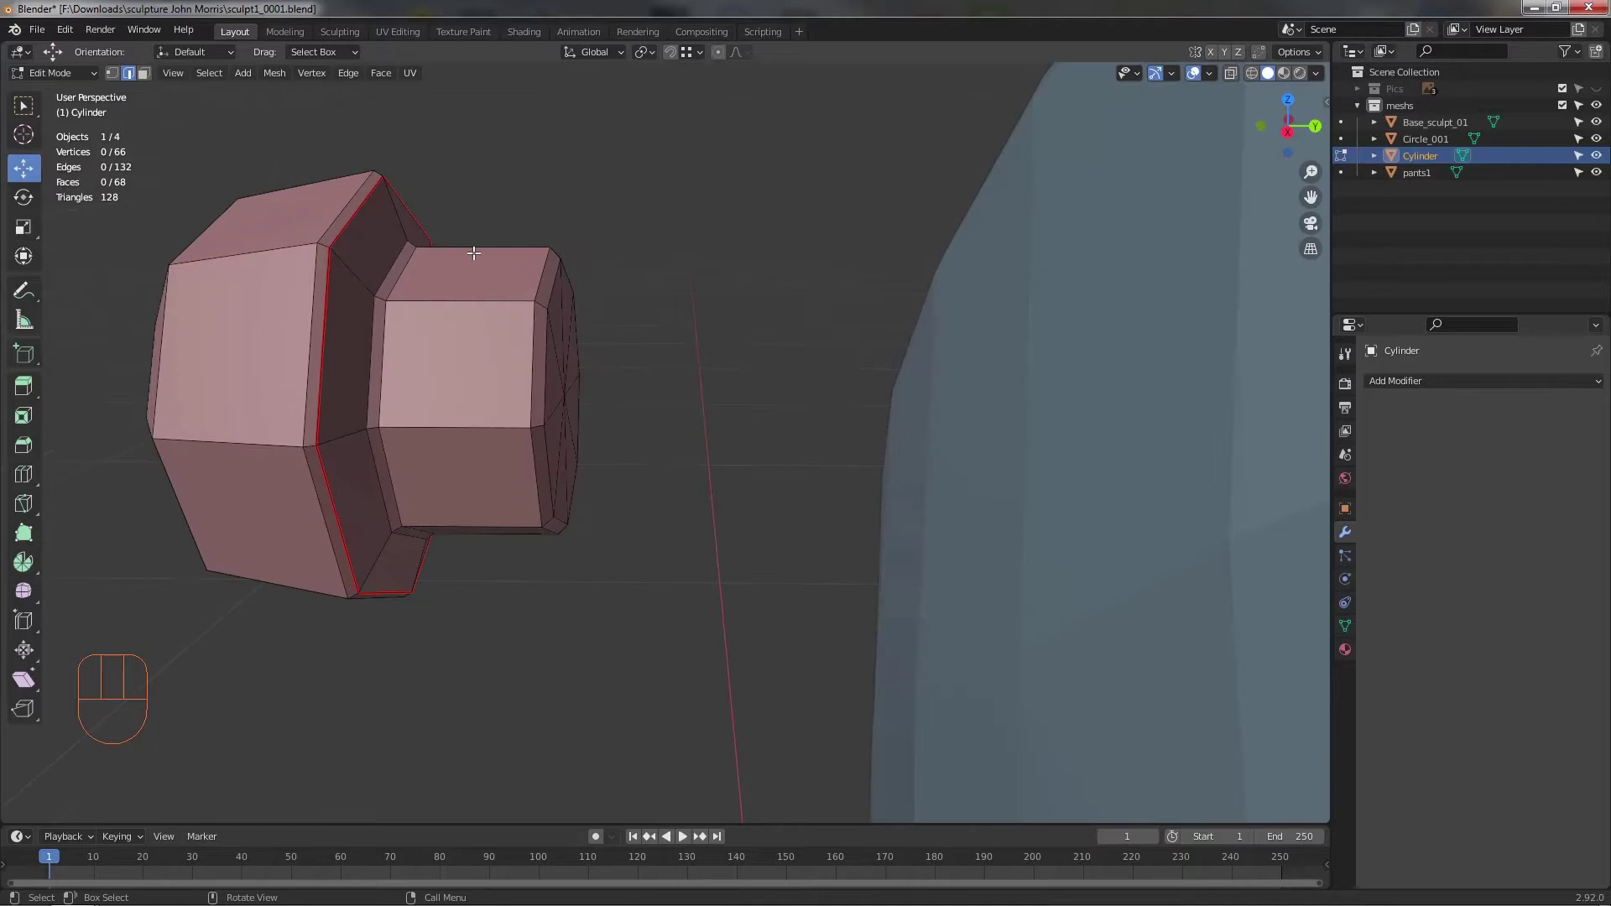
- In X-ray side view, box-select the front loop of points and scale it larger
left_click_drag(649, 424, 665, 434)
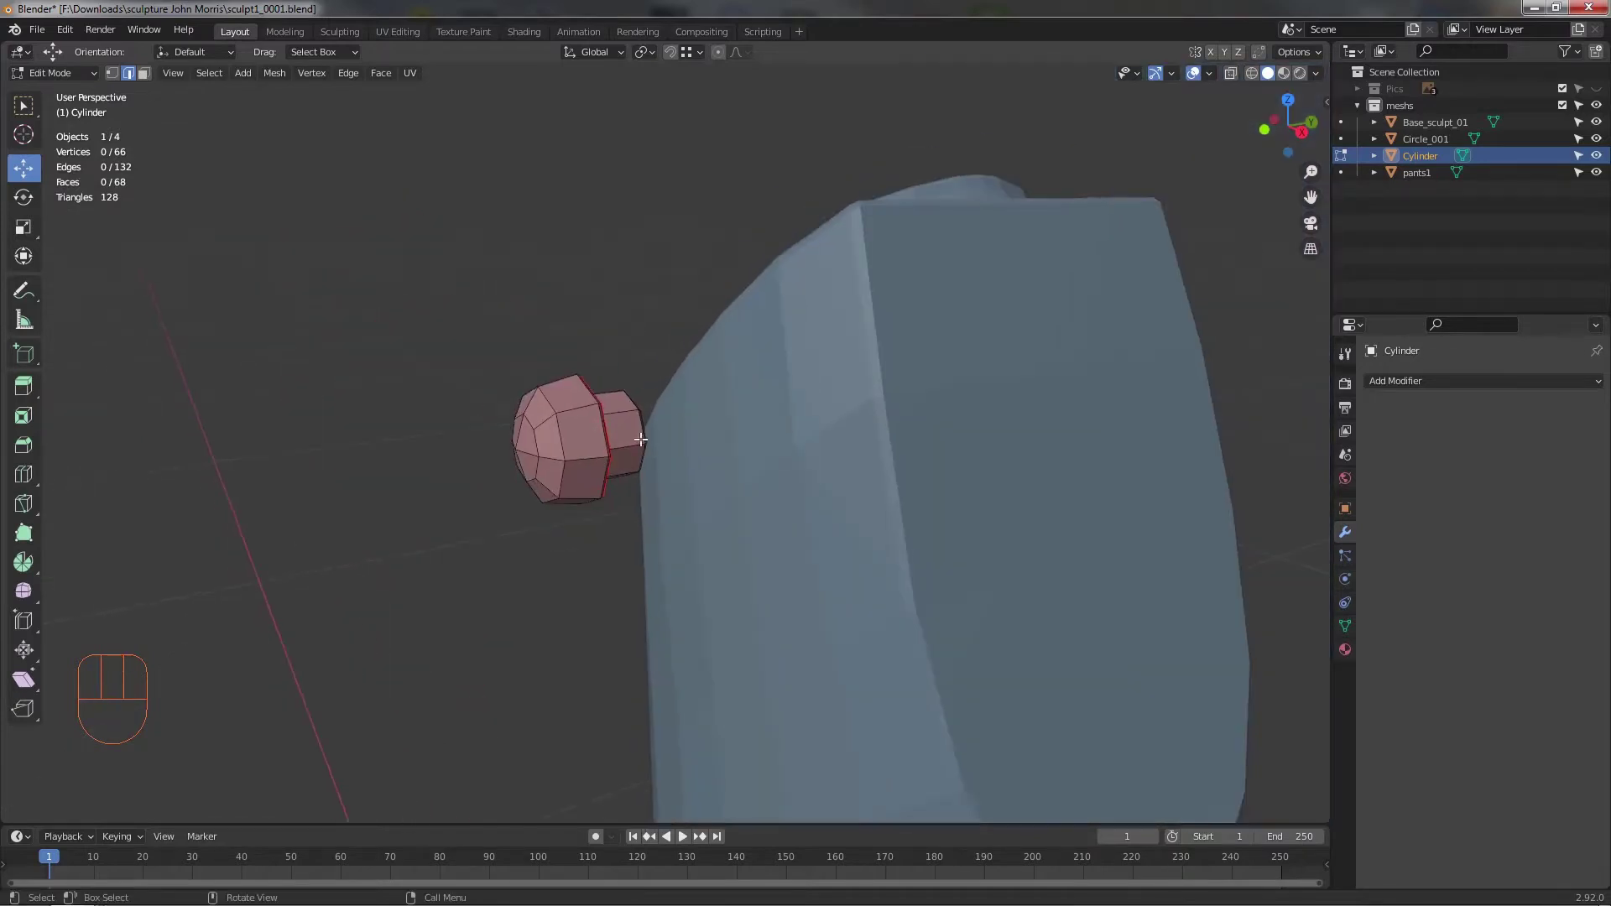
left_click_drag(630, 448, 586, 442)
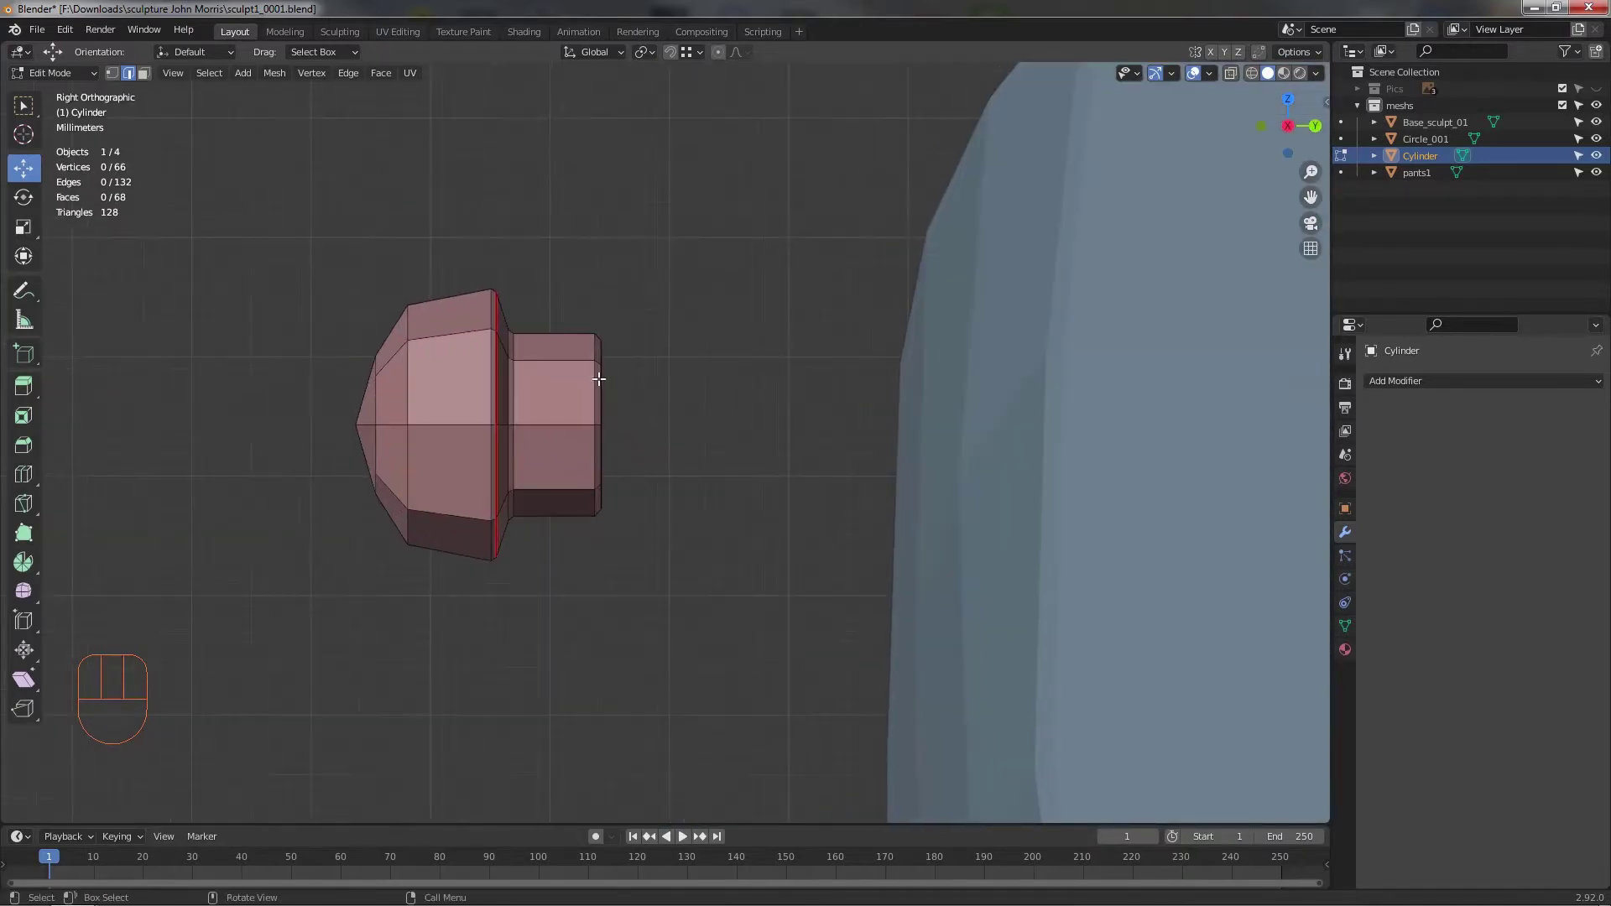
key("alt+z")
left_click_drag(592, 618, 584, 608)
left_click_drag(642, 410, 651, 416)
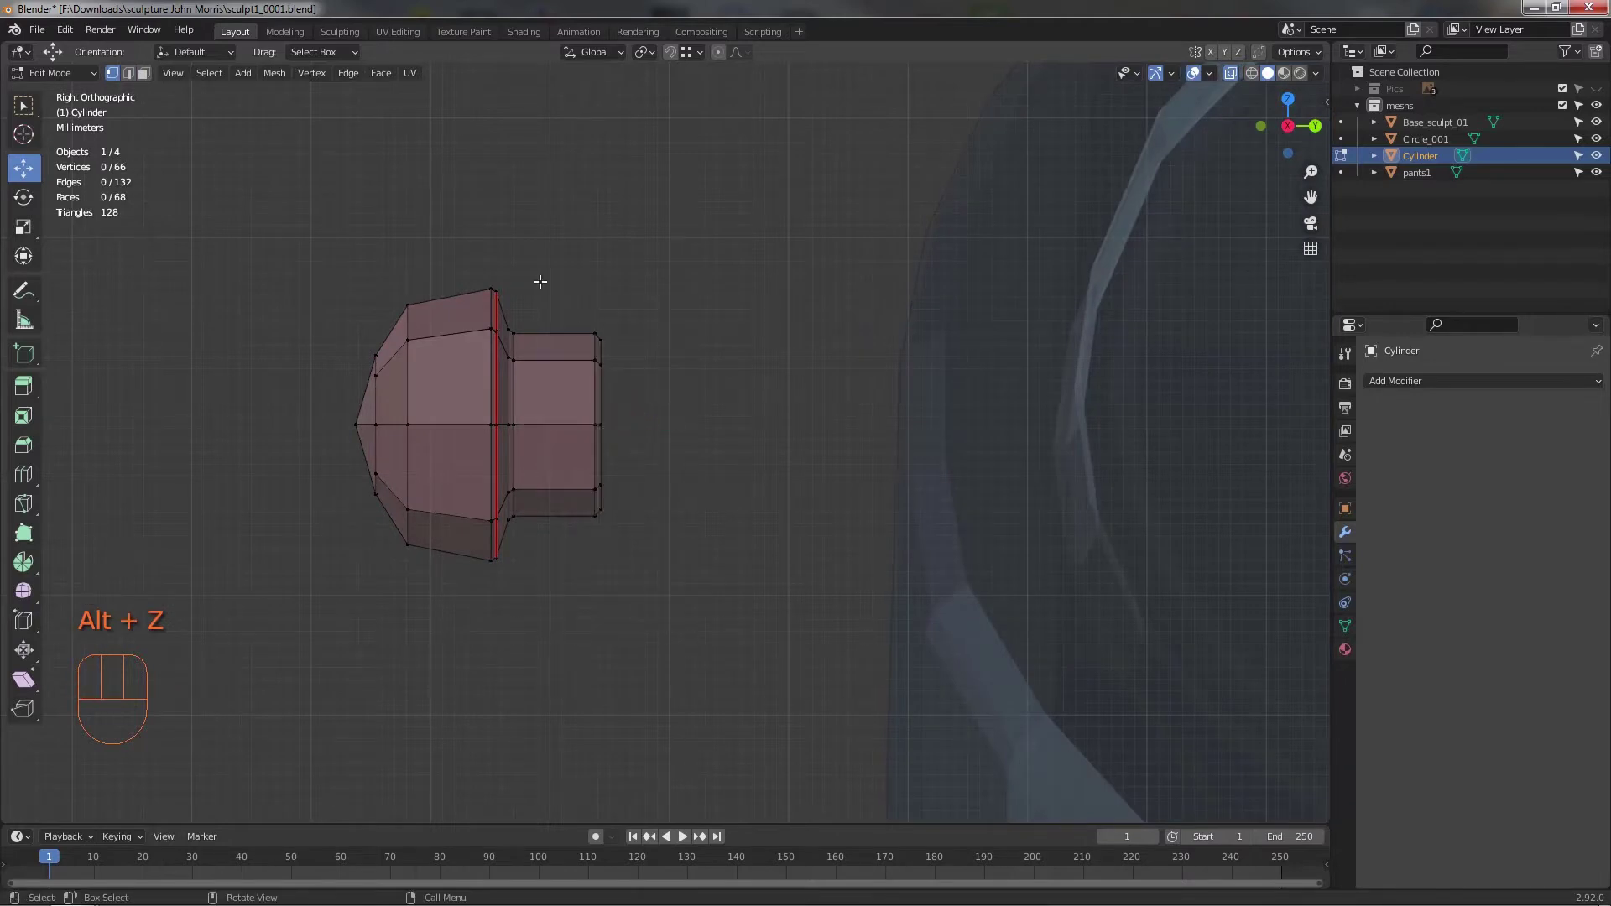
left_click_drag(683, 547, 676, 469)
left_click_drag(662, 424, 656, 464)
left_click(684, 499)
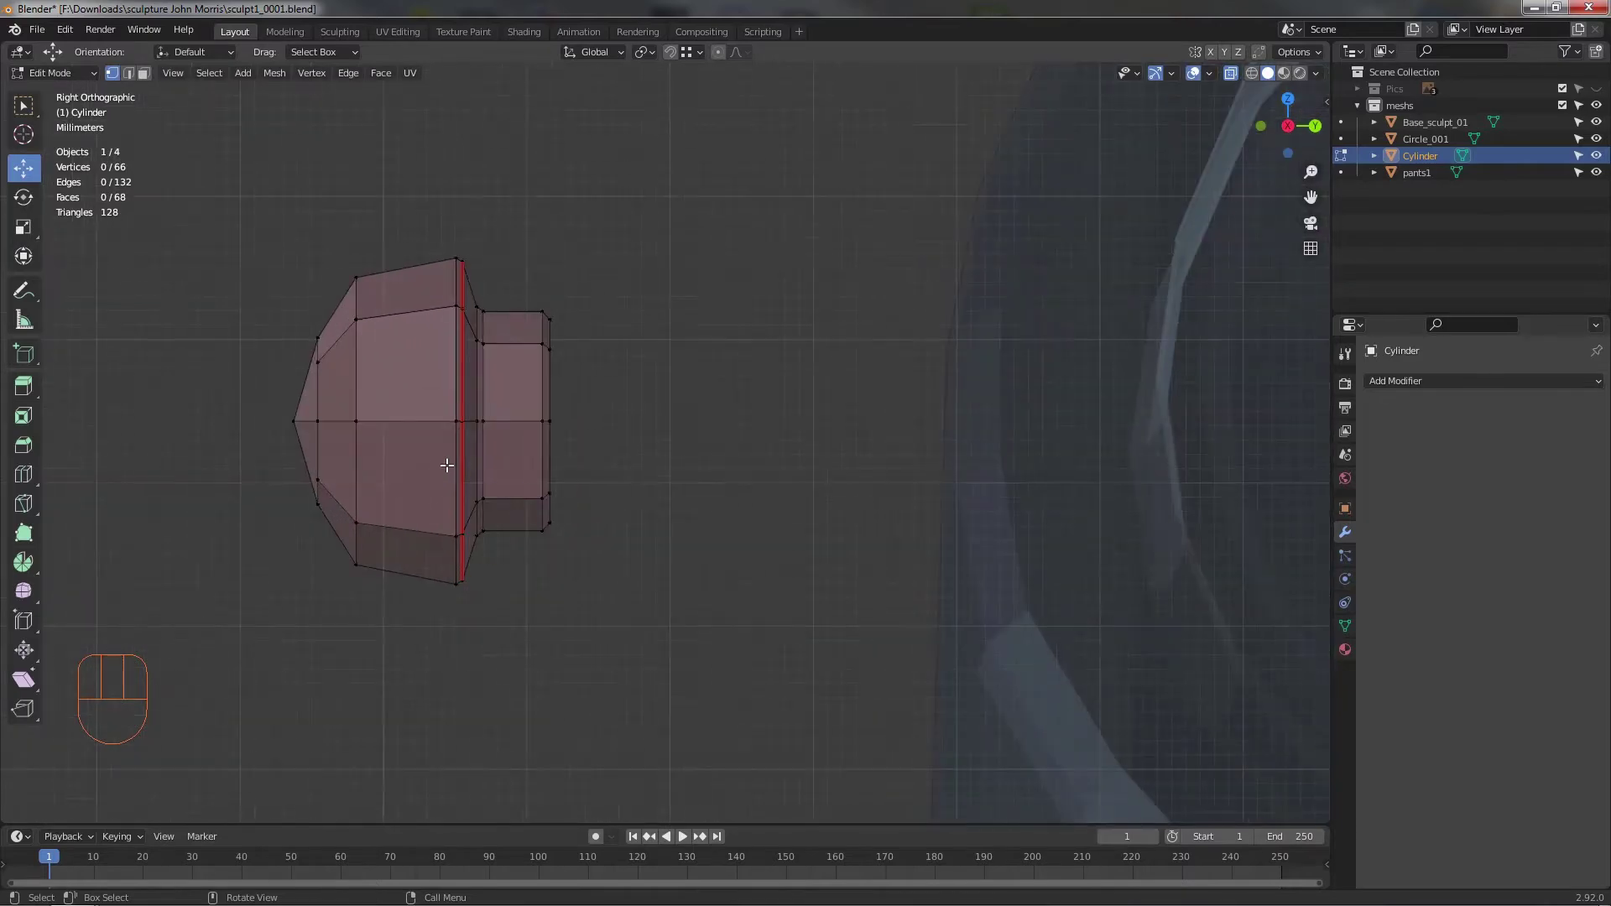
left_click_drag(416, 440, 488, 393)
left_click_drag(477, 386, 517, 551)
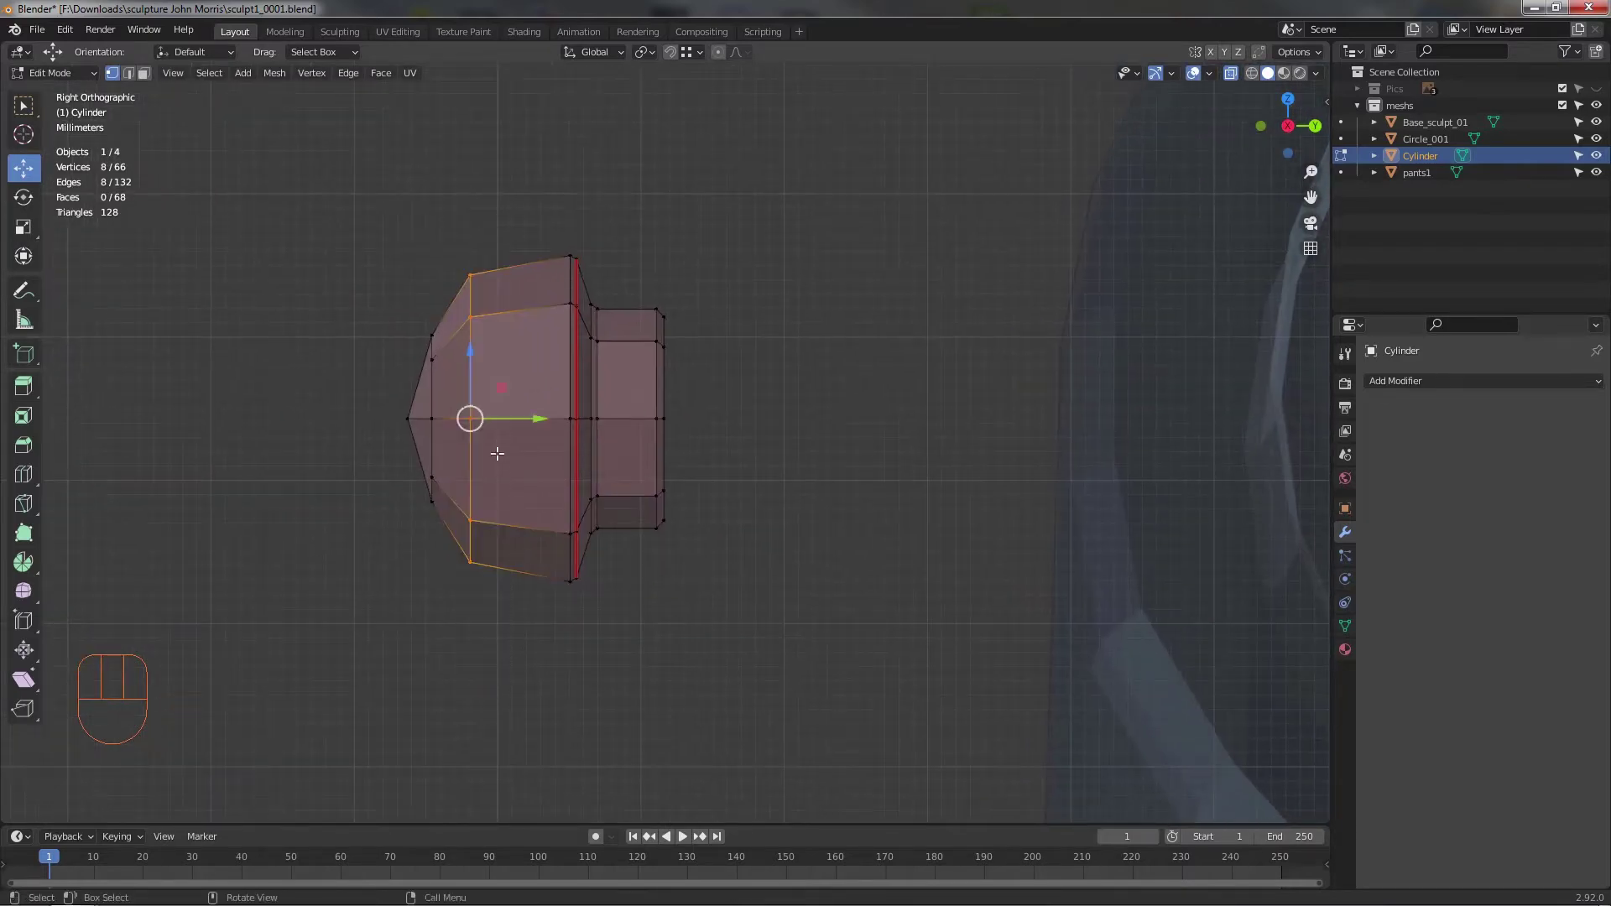
left_click_drag(512, 418, 692, 362)
left_click(749, 354)
- Add a Subdivision Surface modifier and apply it so the shape becomes a dense rounded mesh
left_click_drag(736, 518, 918, 494)
left_click_drag(1440, 394, 1313, 679)
left_click_drag(806, 577, 673, 500)
left_click_drag(584, 532, 669, 489)
left_click_drag(733, 489, 830, 465)
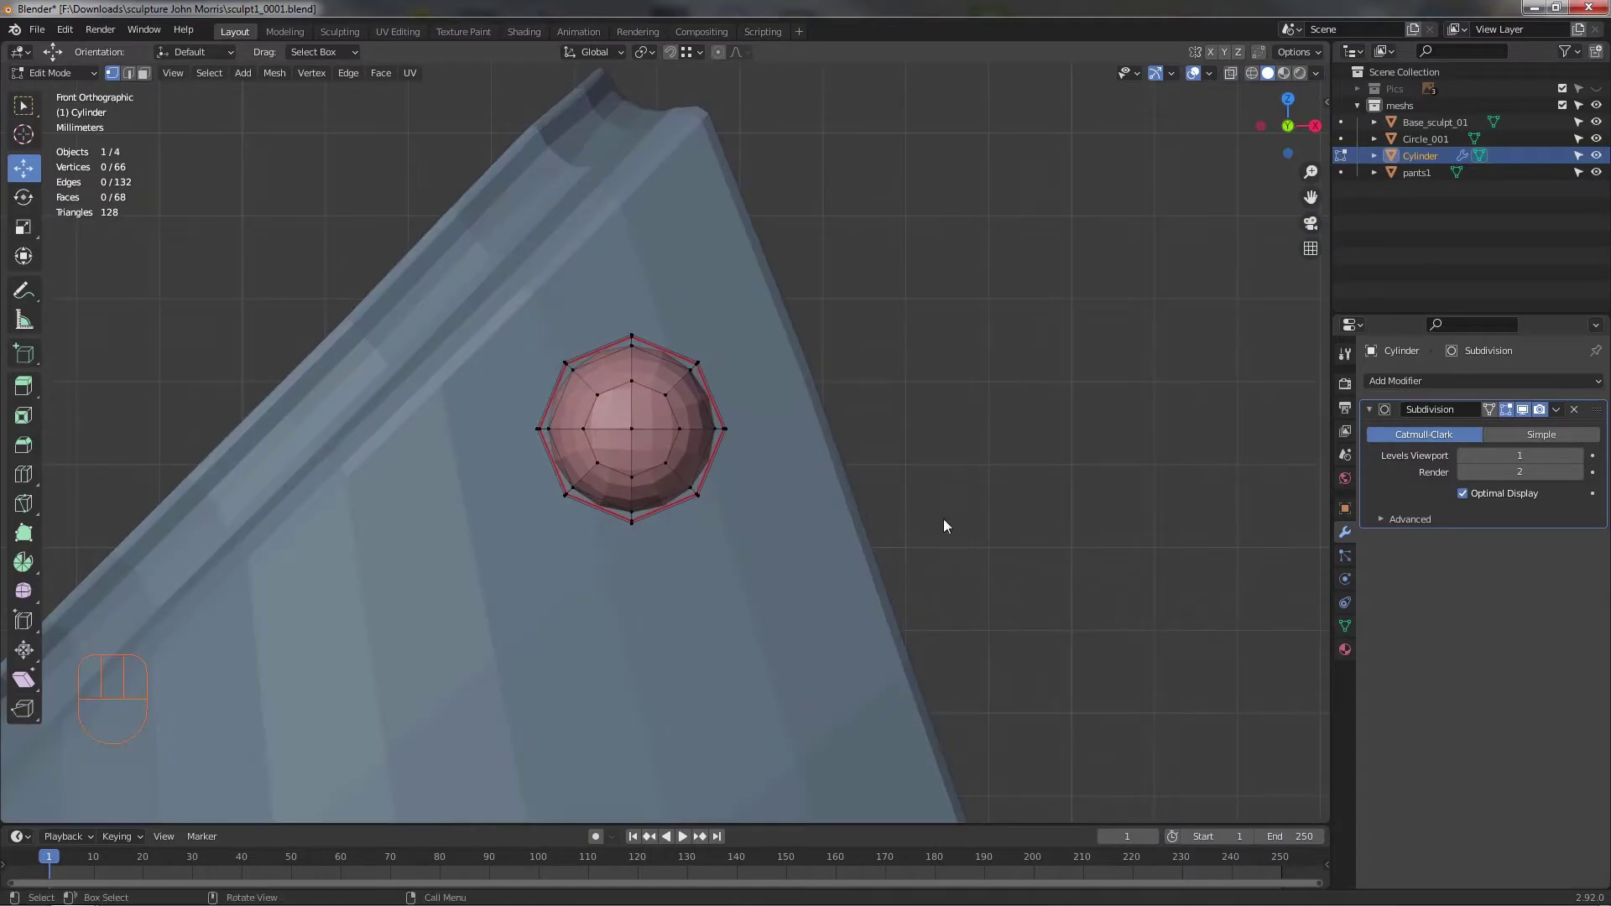
left_click_drag(1560, 417, 1484, 438)
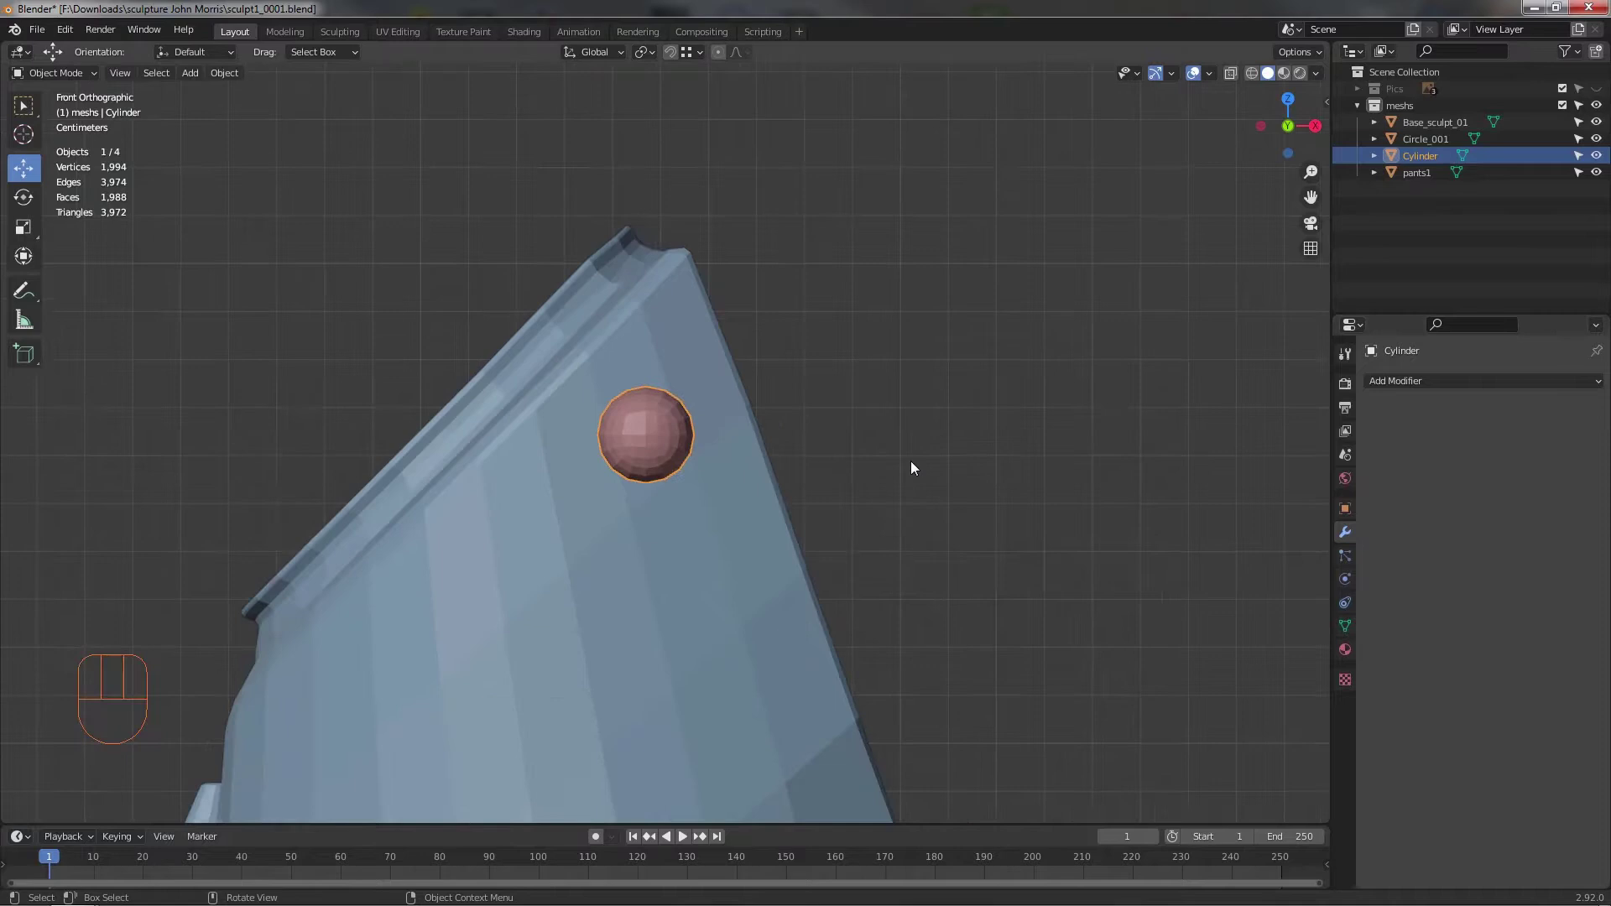
key("Tab")
left_click_drag(897, 500, 727, 485)
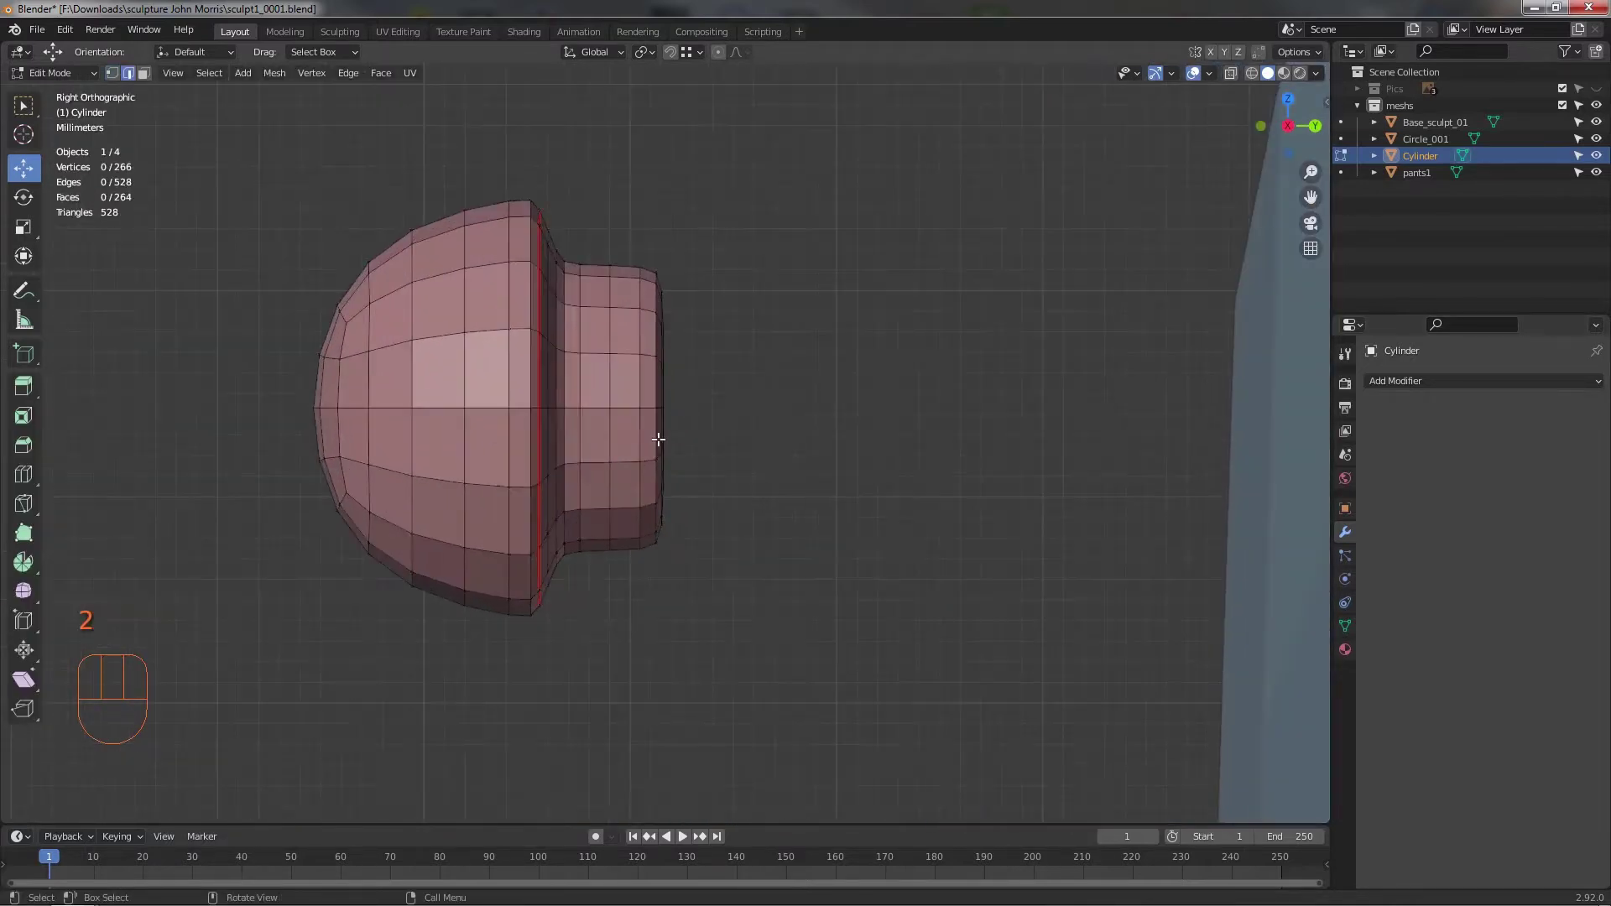
- Select two extra edge loops and dissolve them with Ctrl+X to lighten the mesh
left_click_drag(611, 393, 623, 430)
left_click_drag(612, 376, 605, 438)
left_click(611, 438)
left_click_drag(579, 481, 544, 474)
left_click(488, 366)
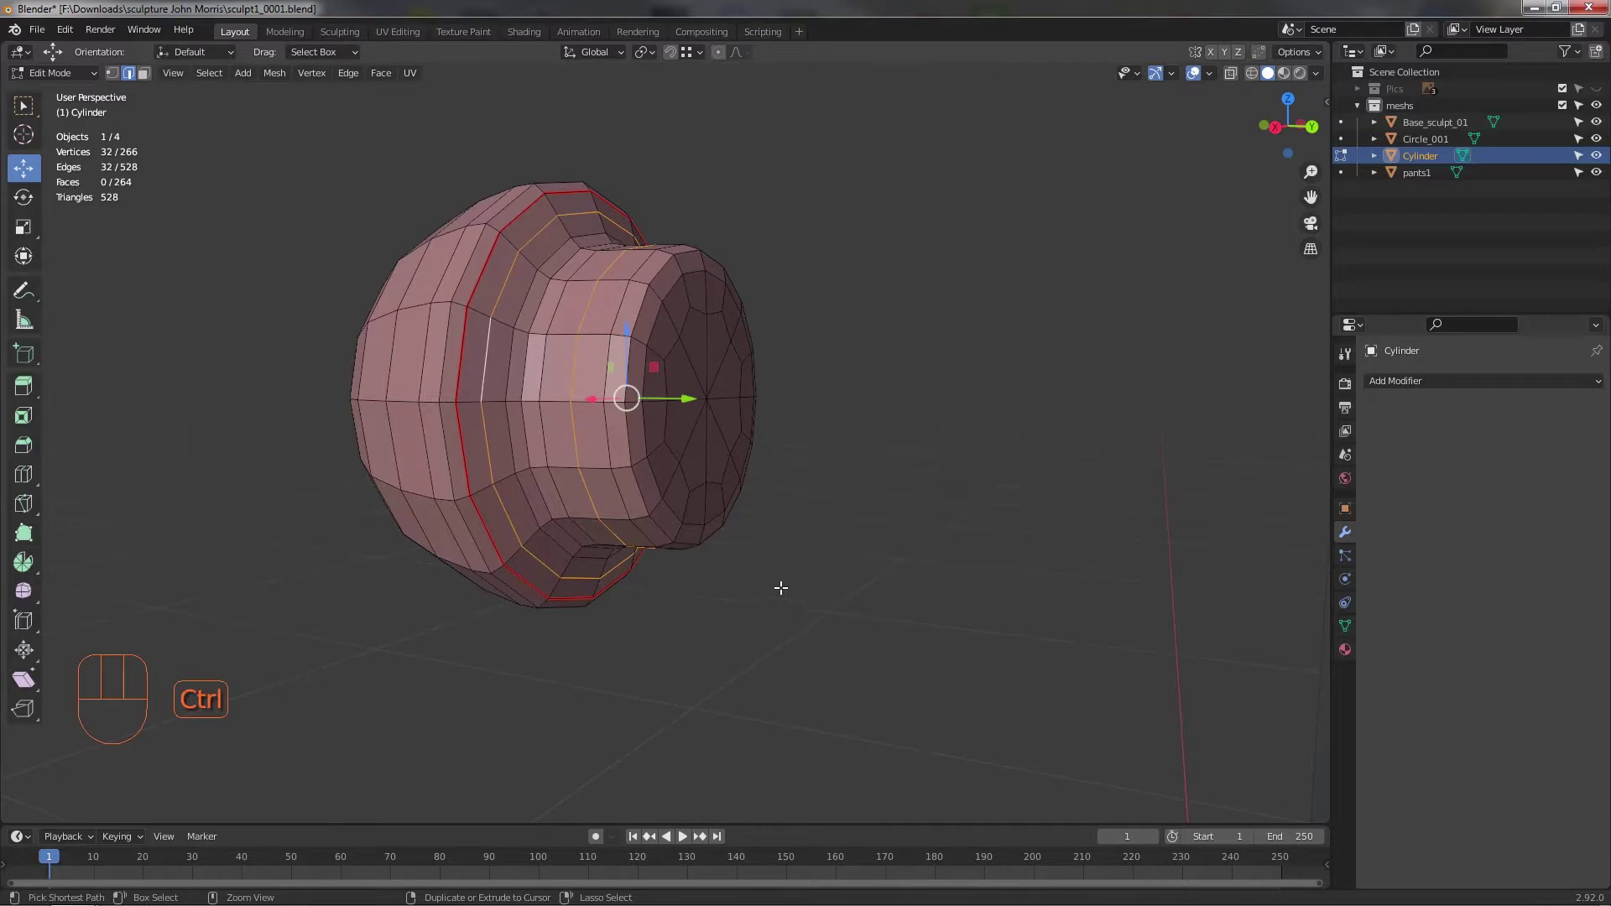
key("ctrl+x")
- Select the whole foot mesh and move it up against the pants leg
left_click_drag(737, 569, 712, 558)
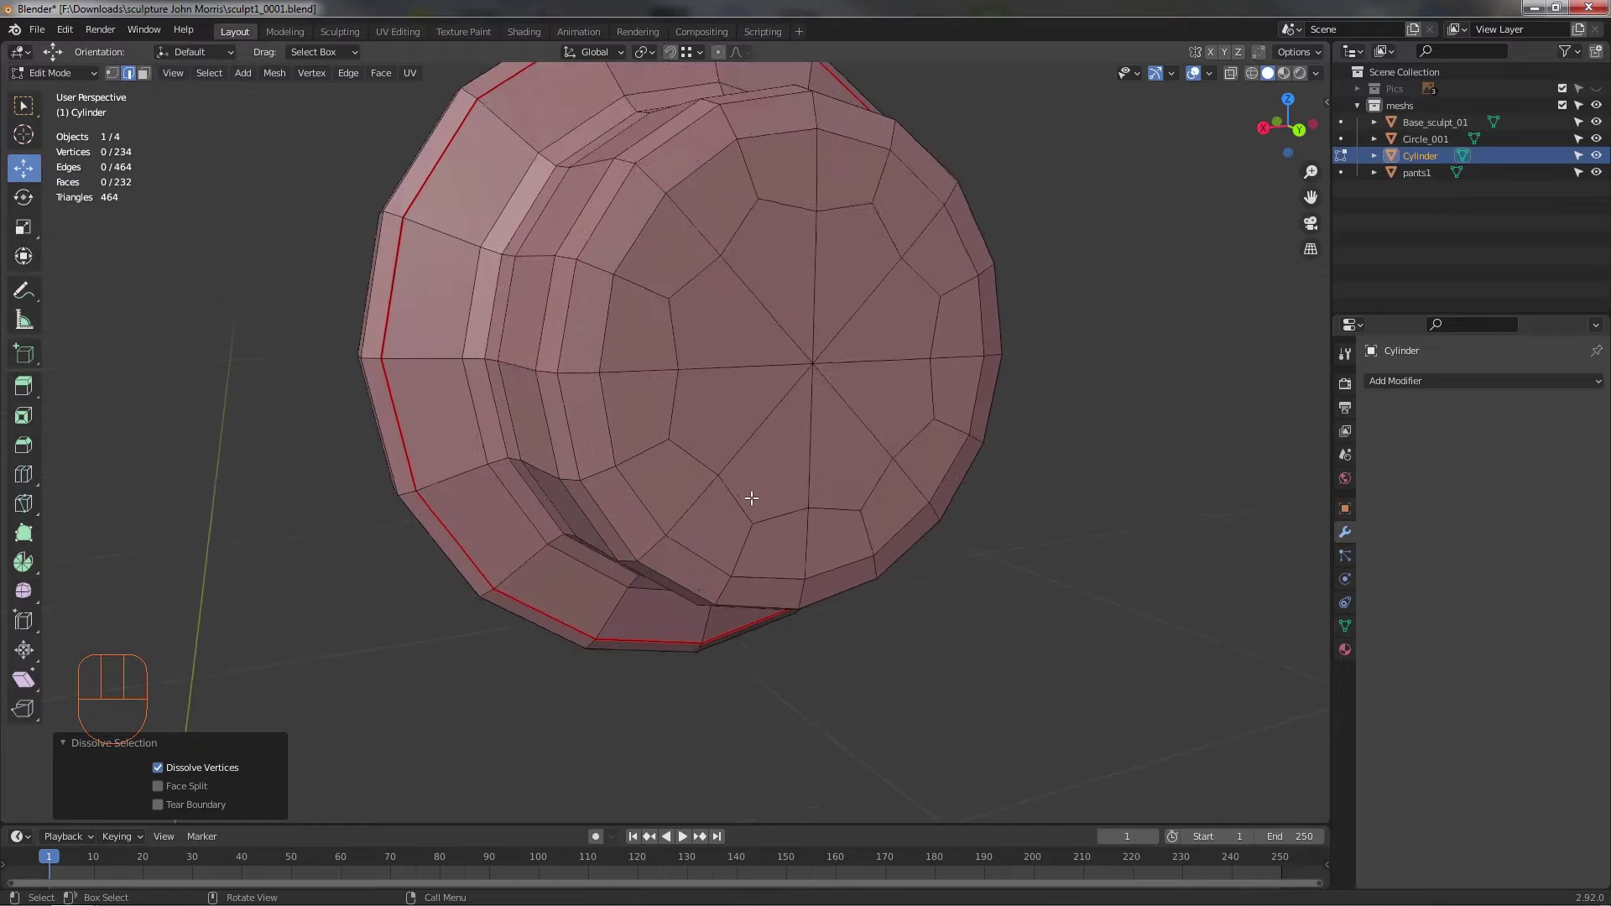
left_click_drag(822, 478, 704, 444)
left_click_drag(684, 443, 886, 435)
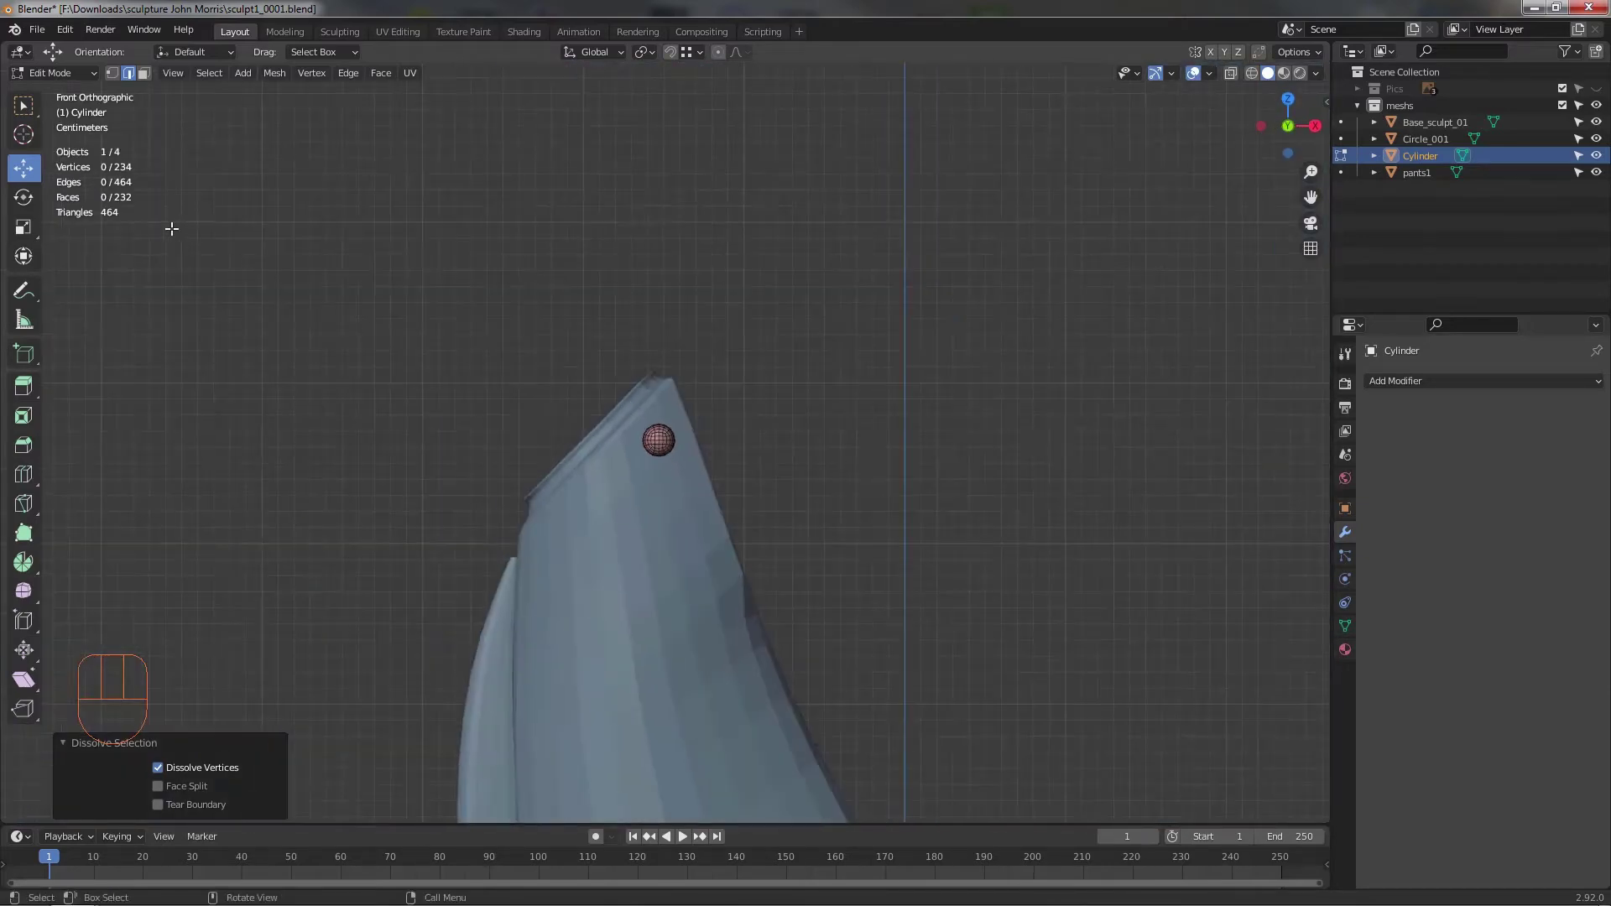
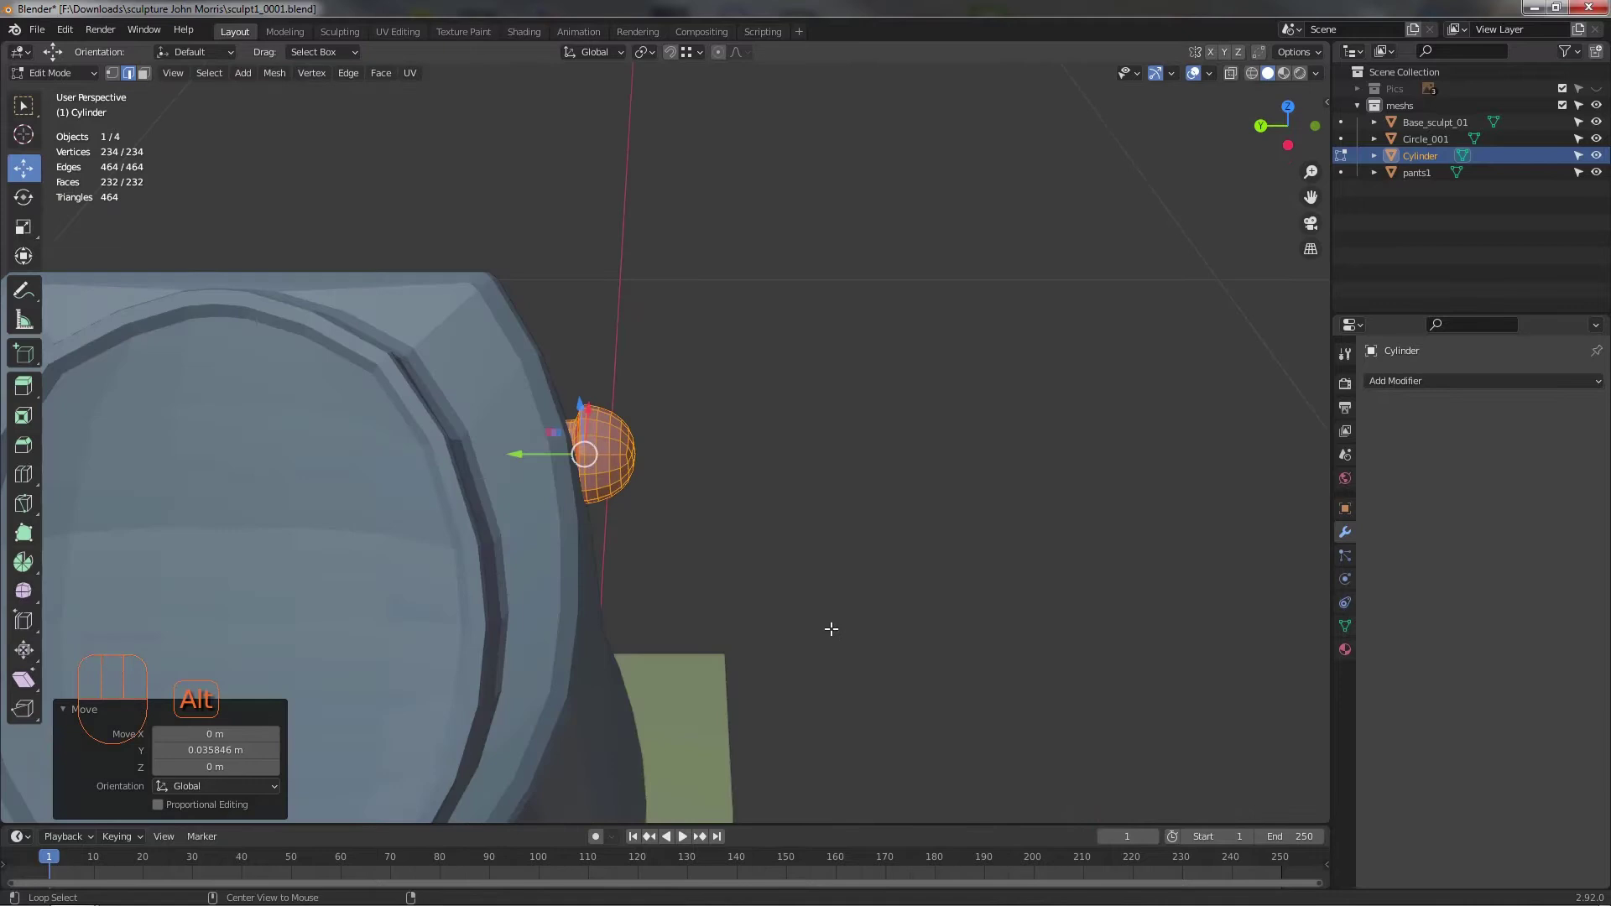
- In front view, duplicate the dome twice and space the copies down the pants hip seam
left_click_drag(745, 577, 682, 594)
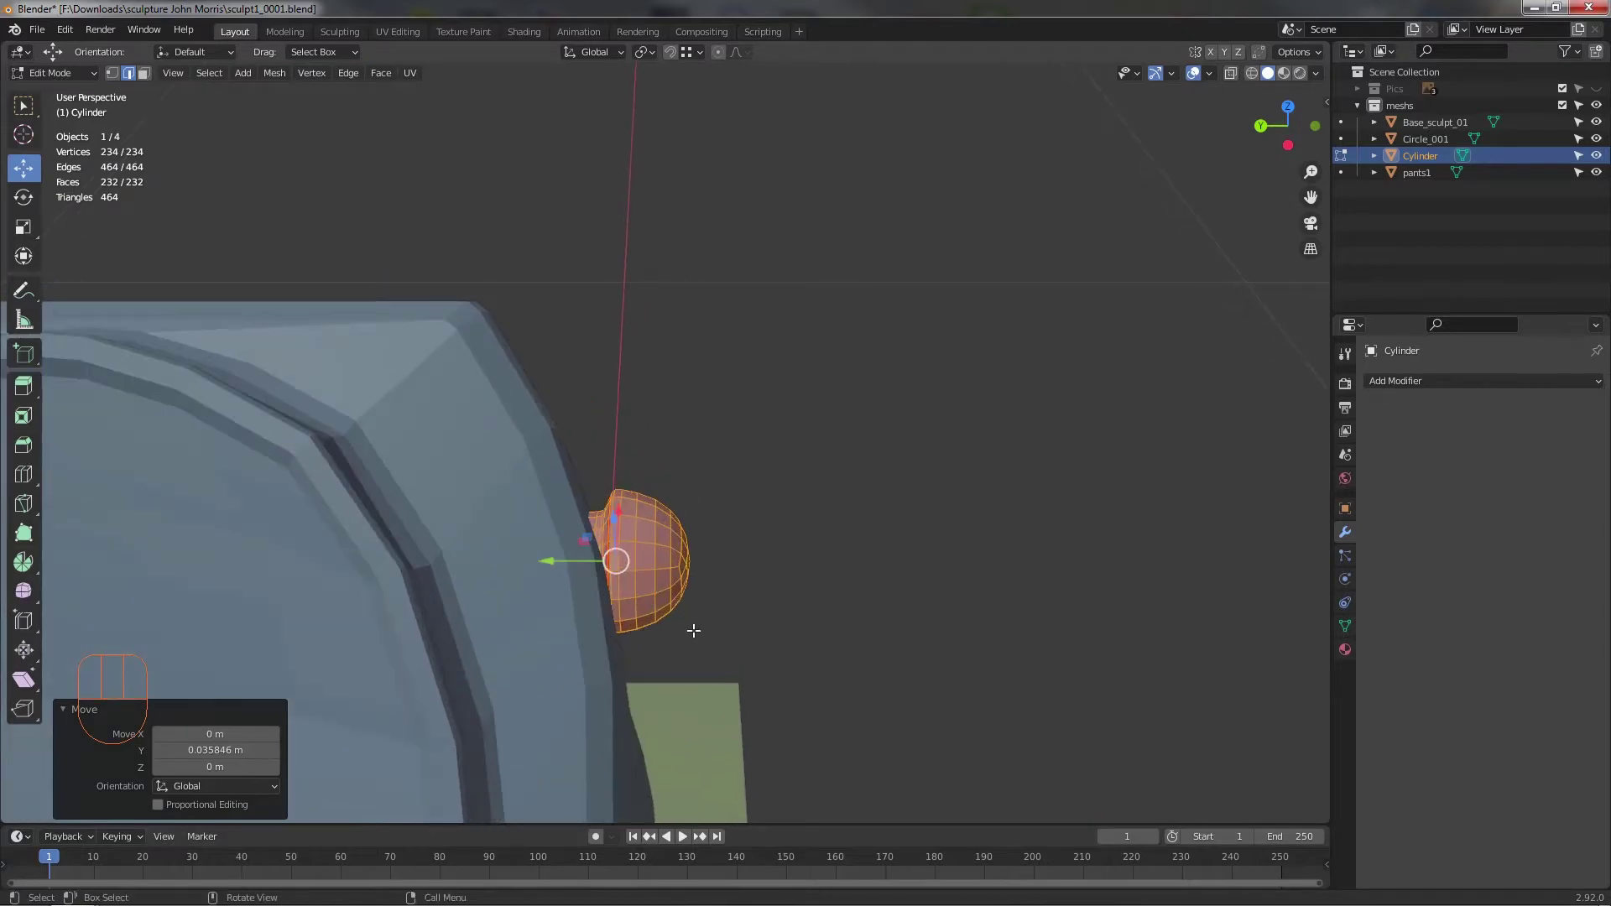
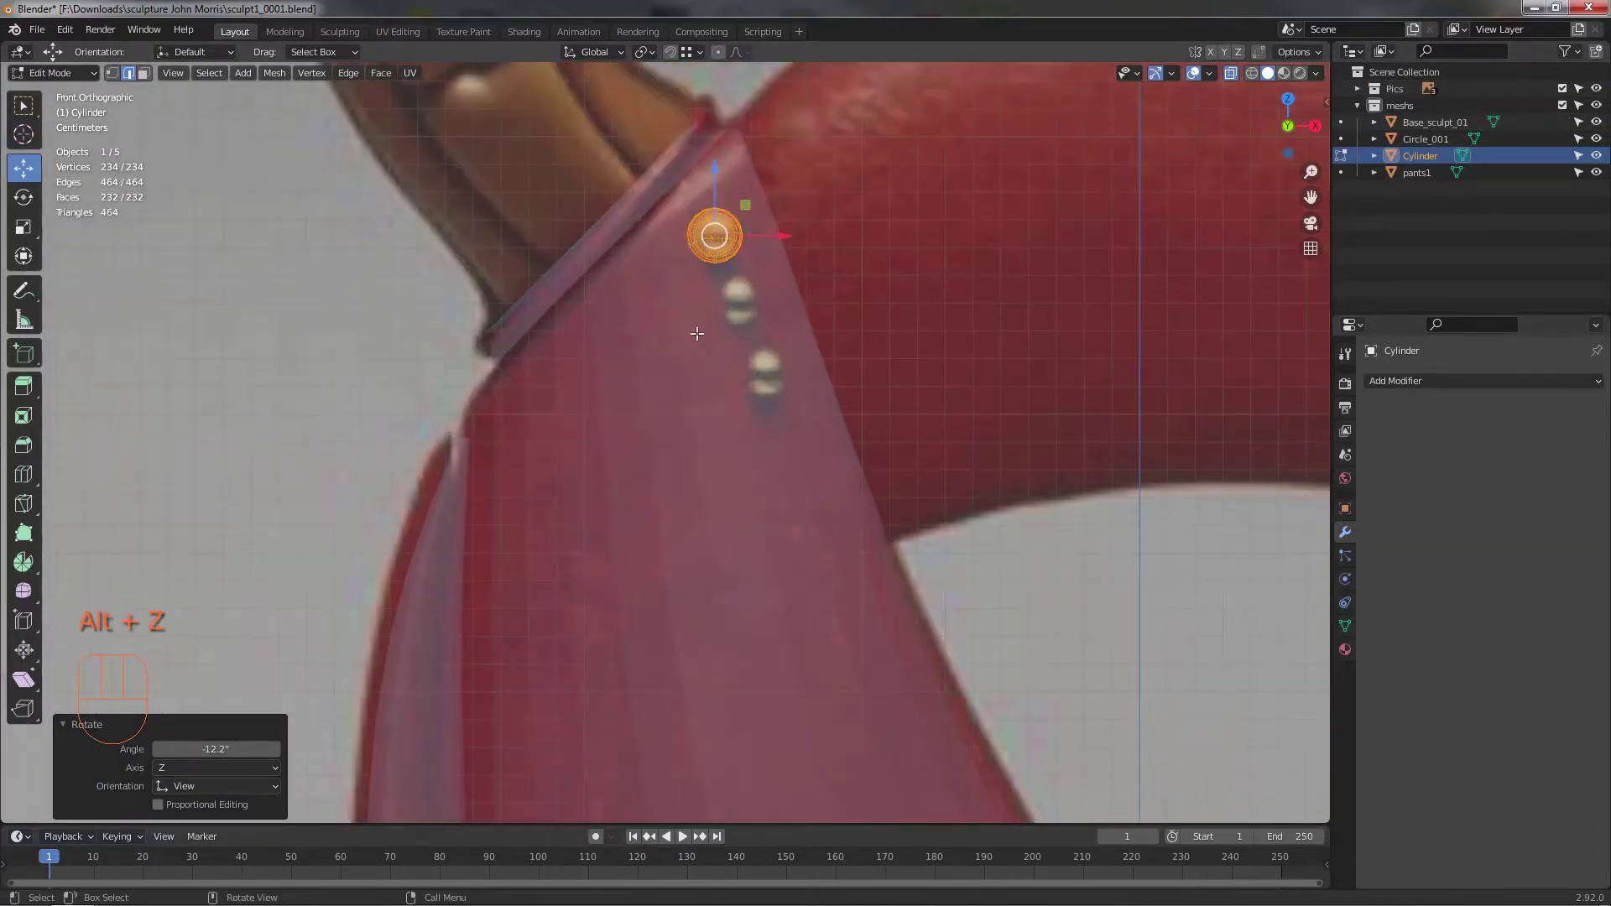
left_click_drag(672, 440, 664, 448)
key("shift+d")
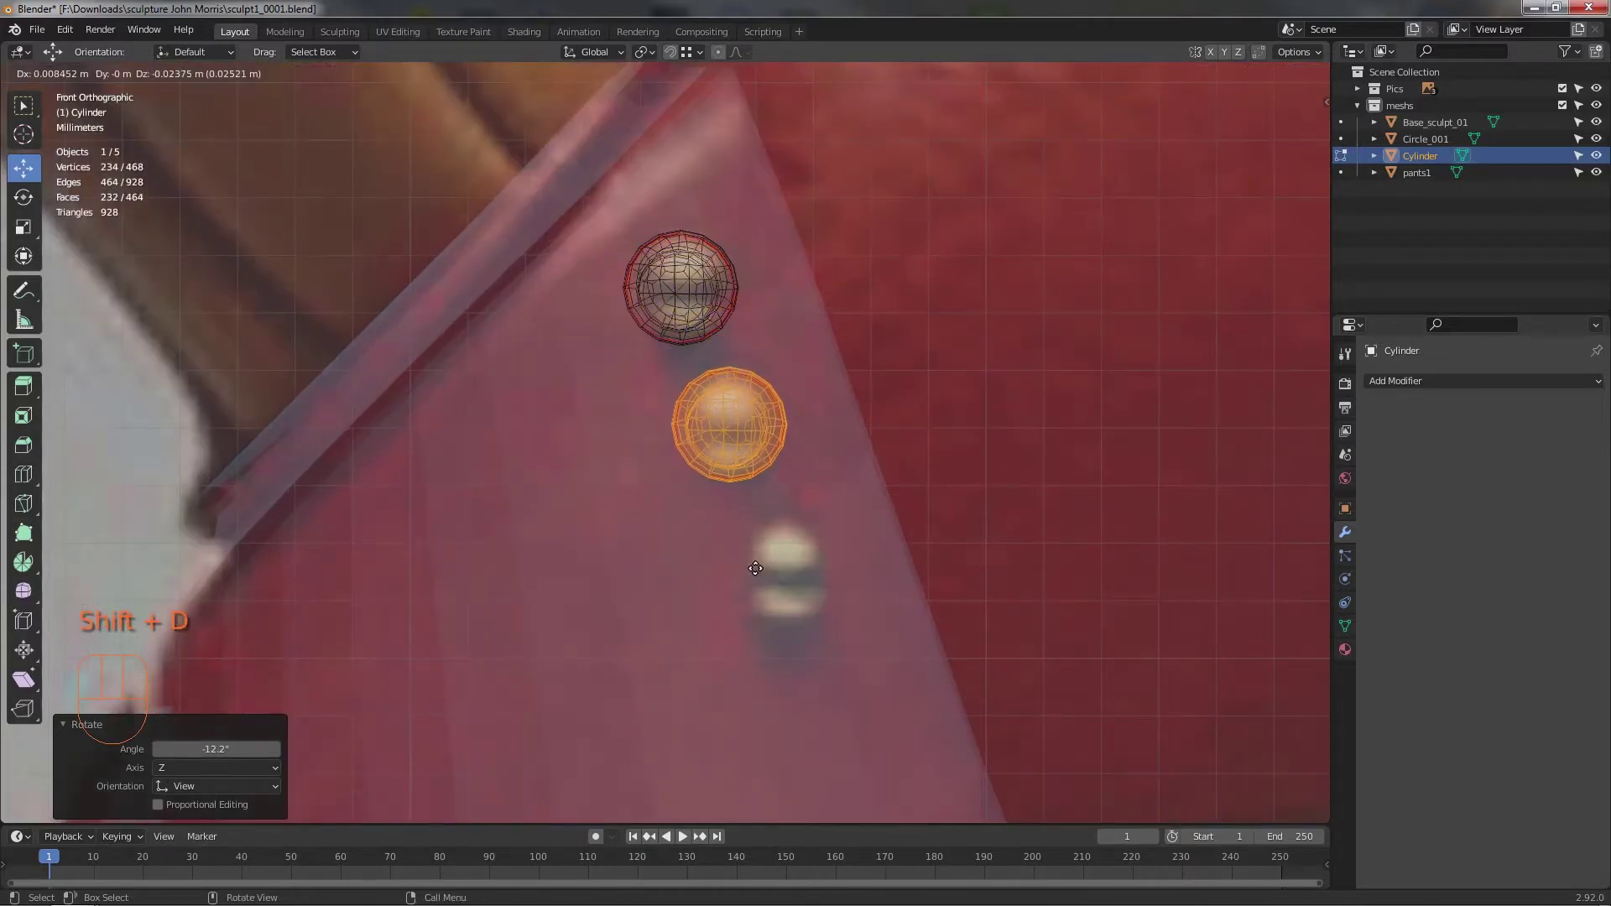
key("shift+d")
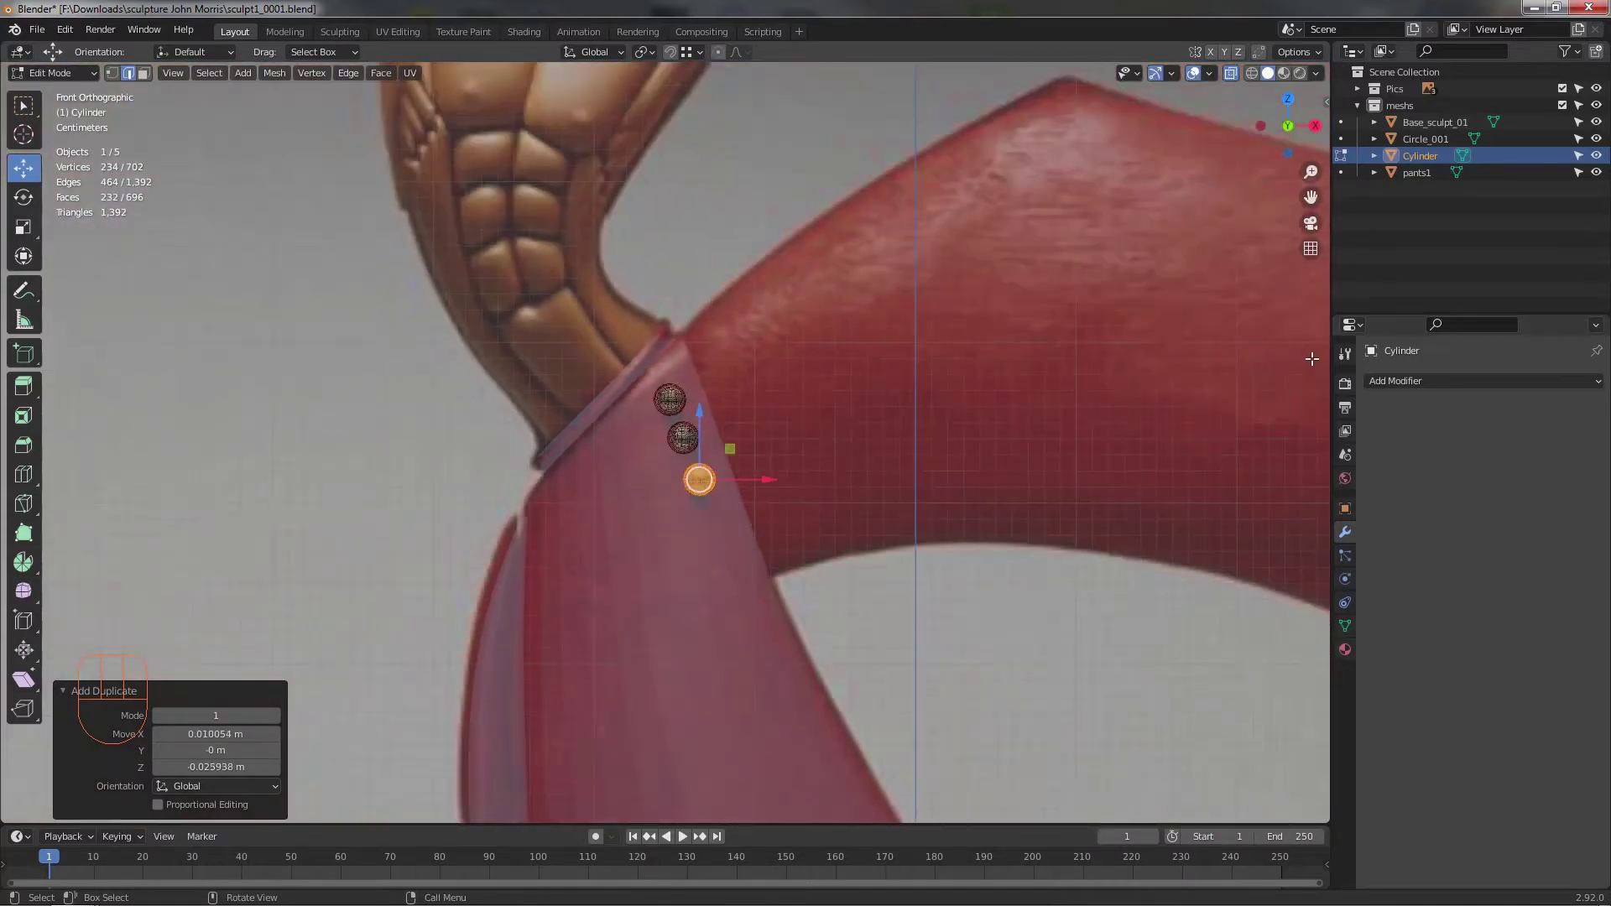
left_click(1600, 96)
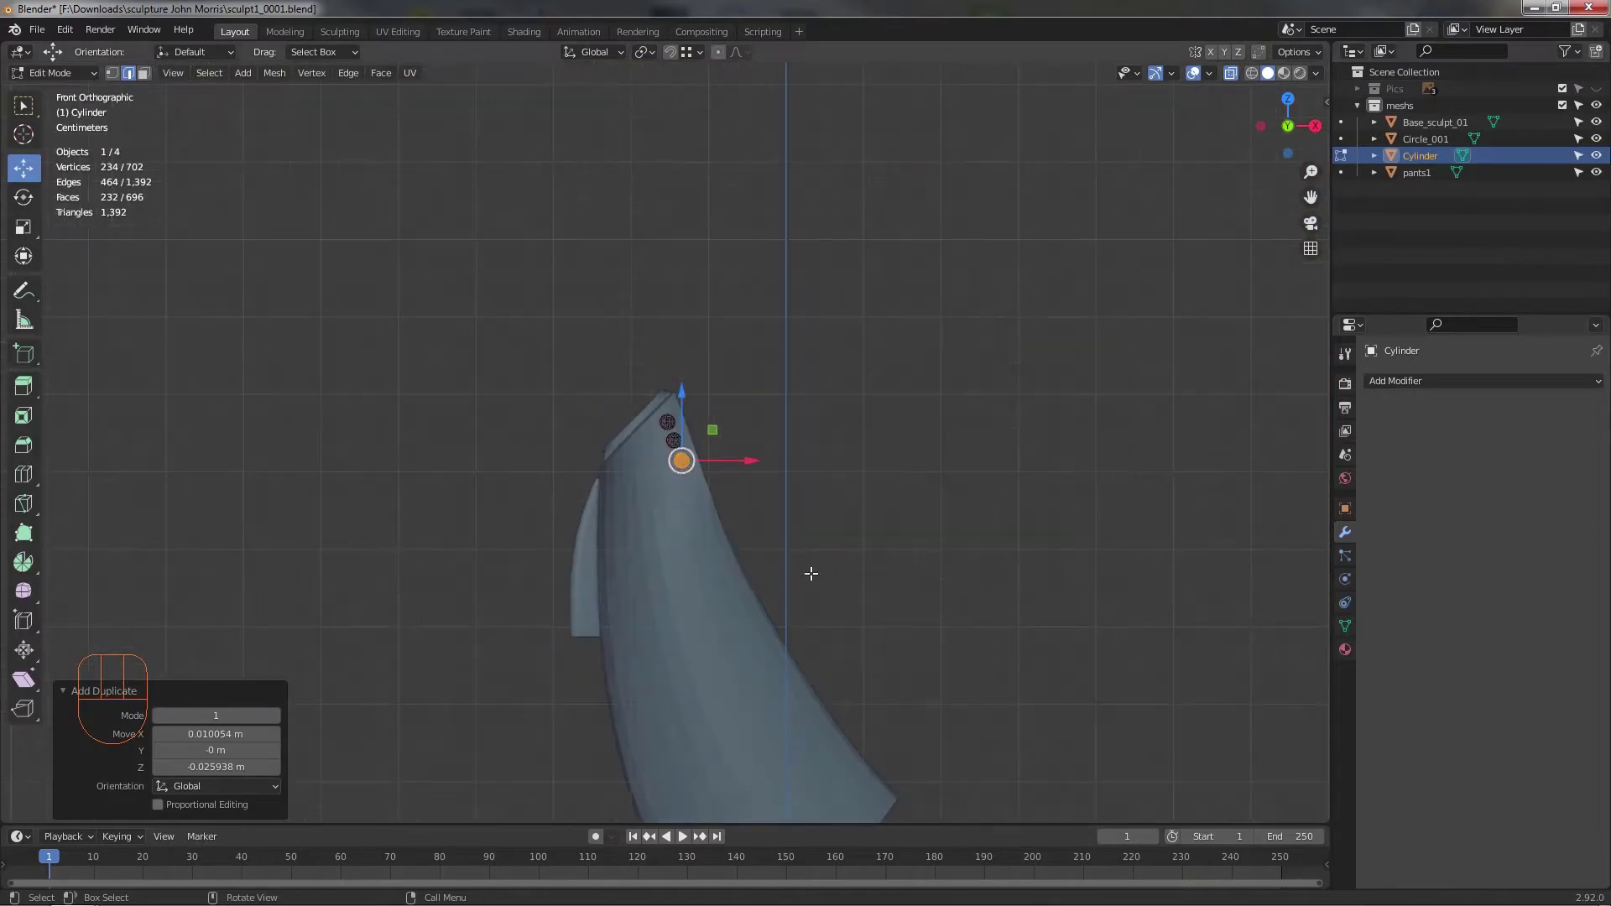
left_click_drag(865, 552, 892, 520)
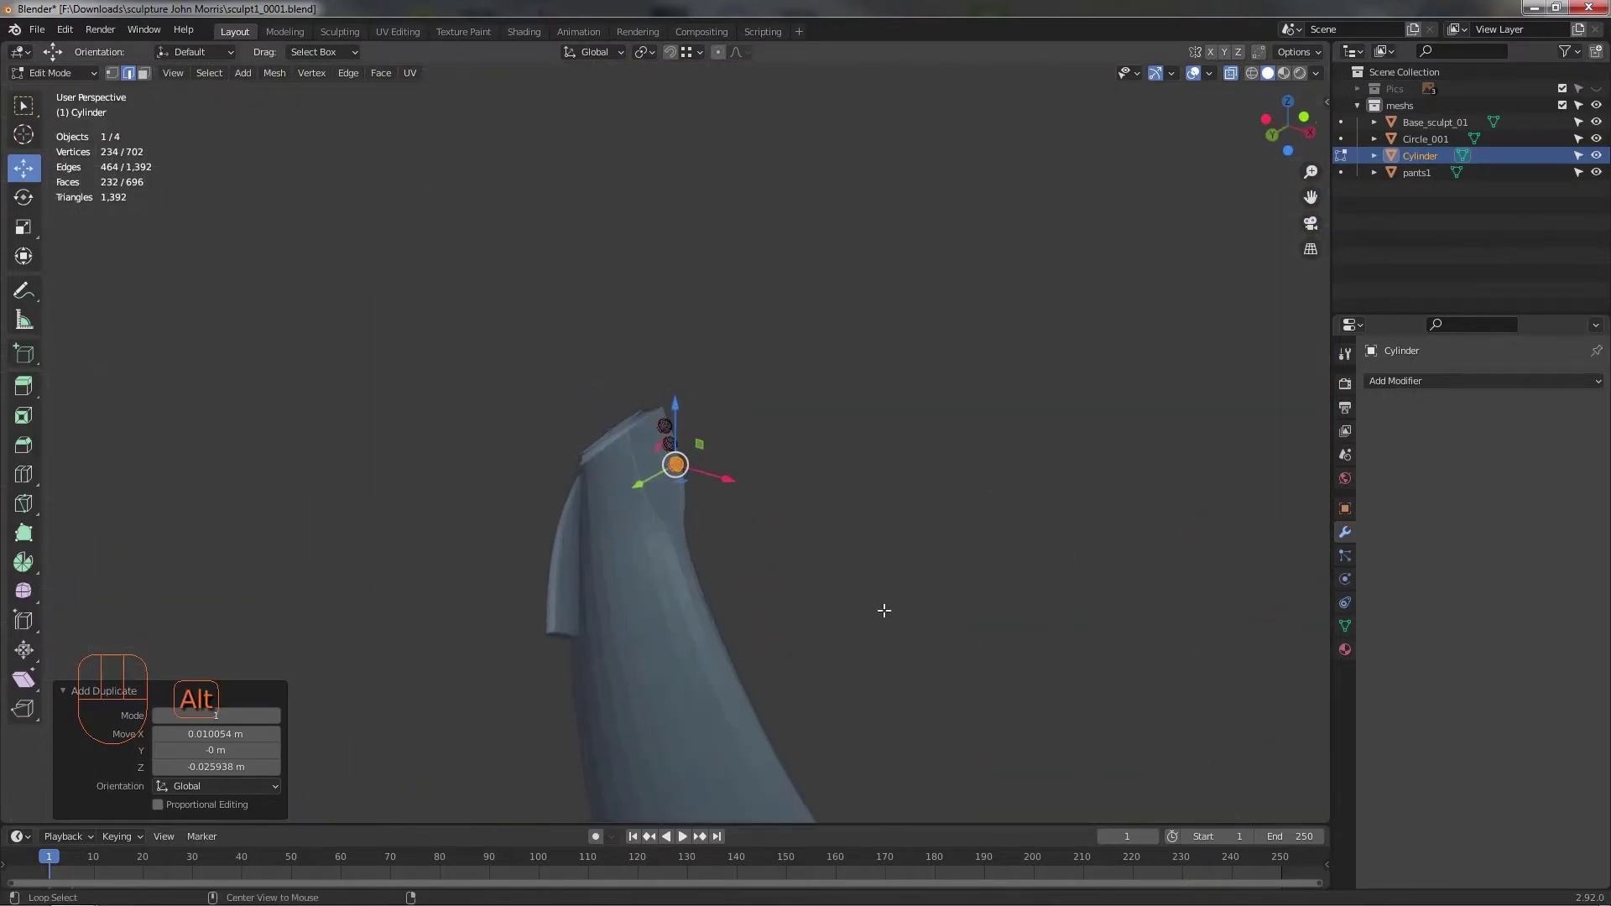
- From the right side view, select the top and middle domes' geometry and rotate each to follow the pants hip
key("alt+z")
left_click_drag(697, 551, 678, 475)
left_click_drag(599, 574, 669, 514)
left_click_drag(661, 508, 704, 405)
left_click_drag(681, 426, 679, 404)
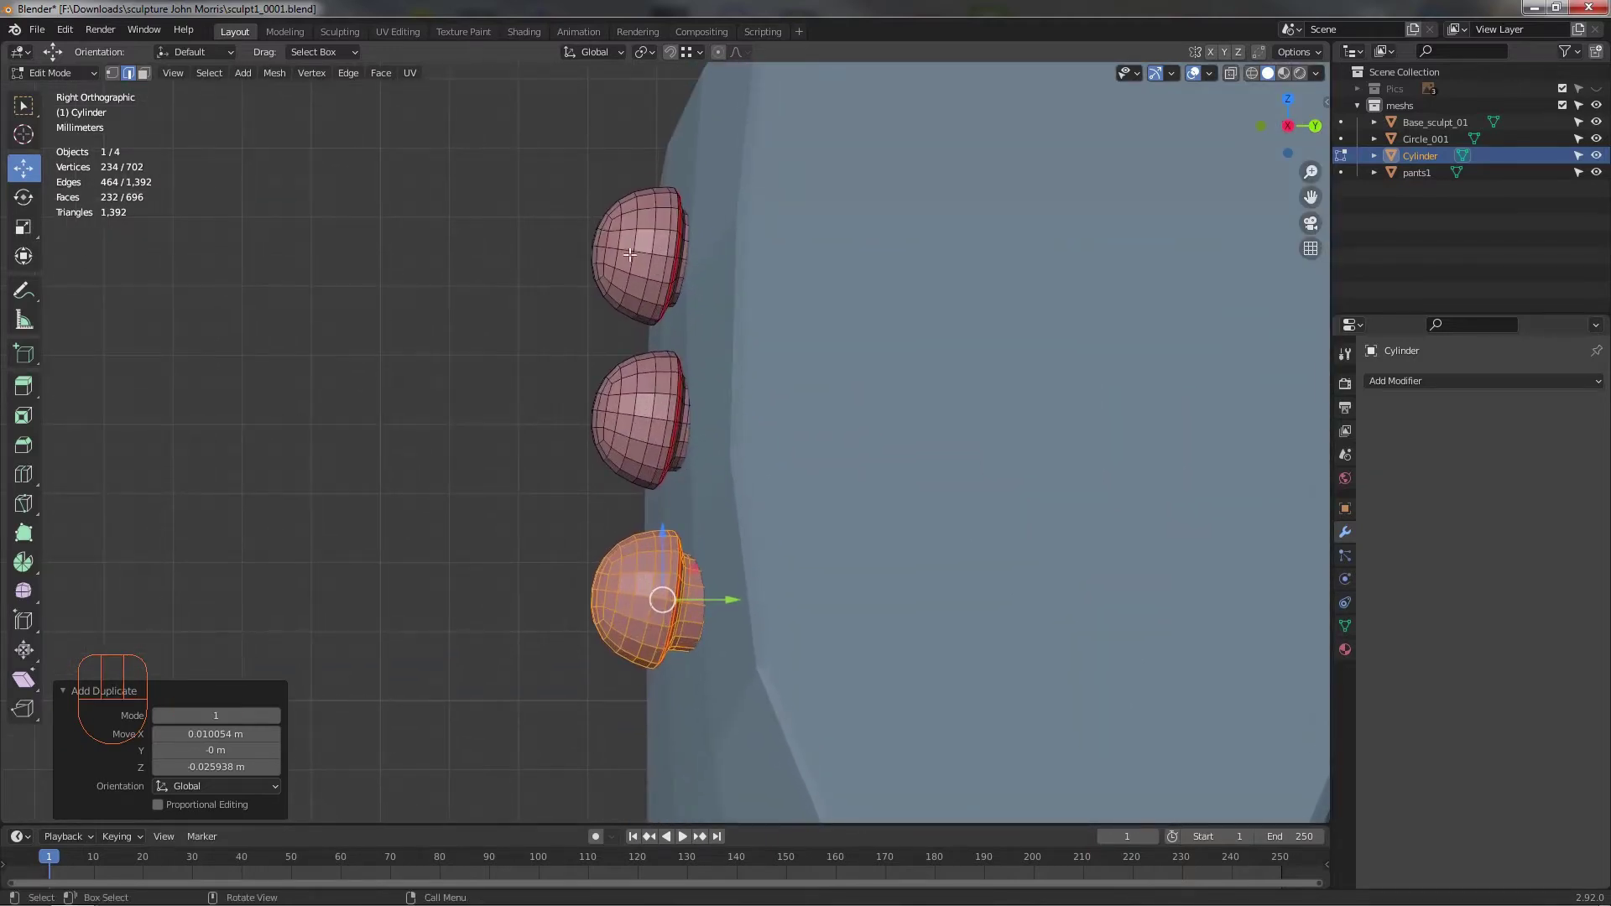
left_click(630, 247)
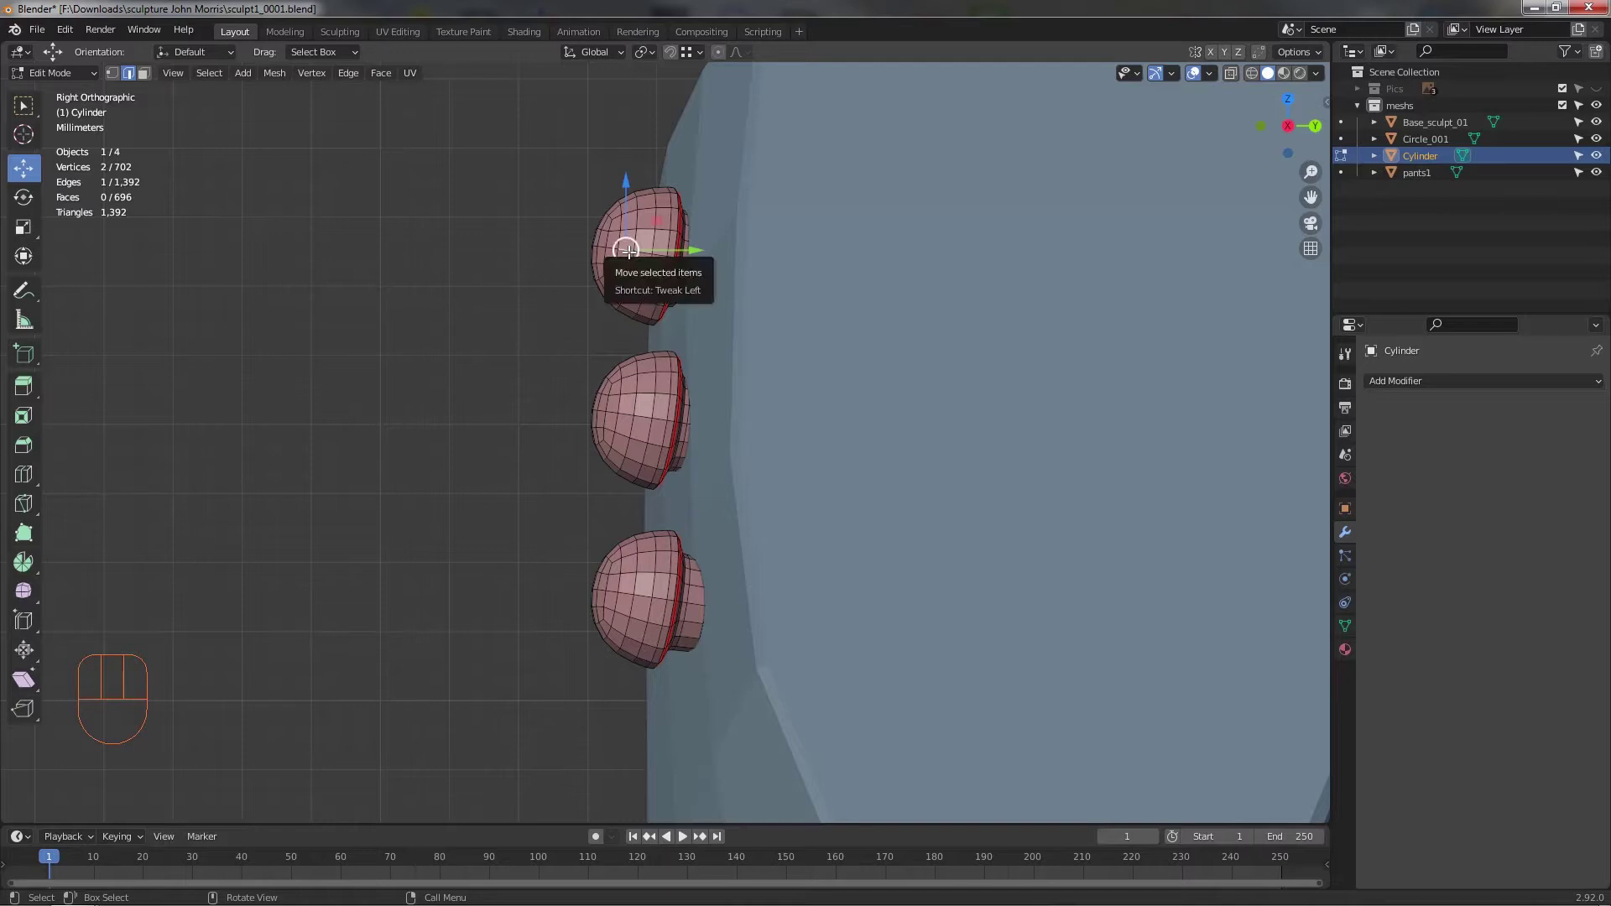
left_click(267, 739)
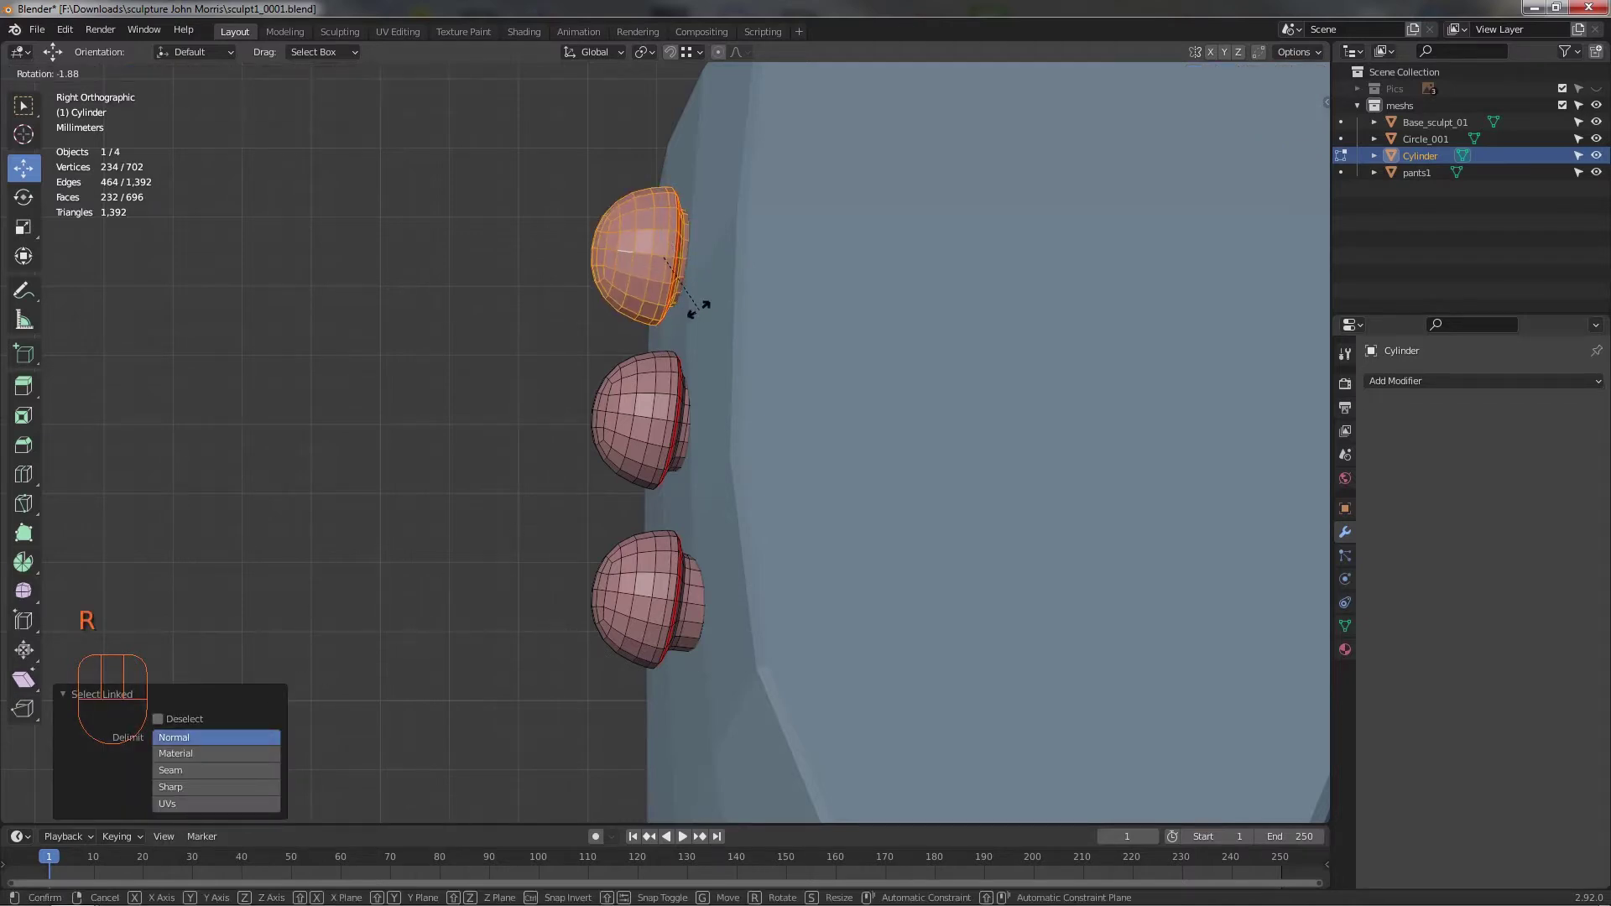
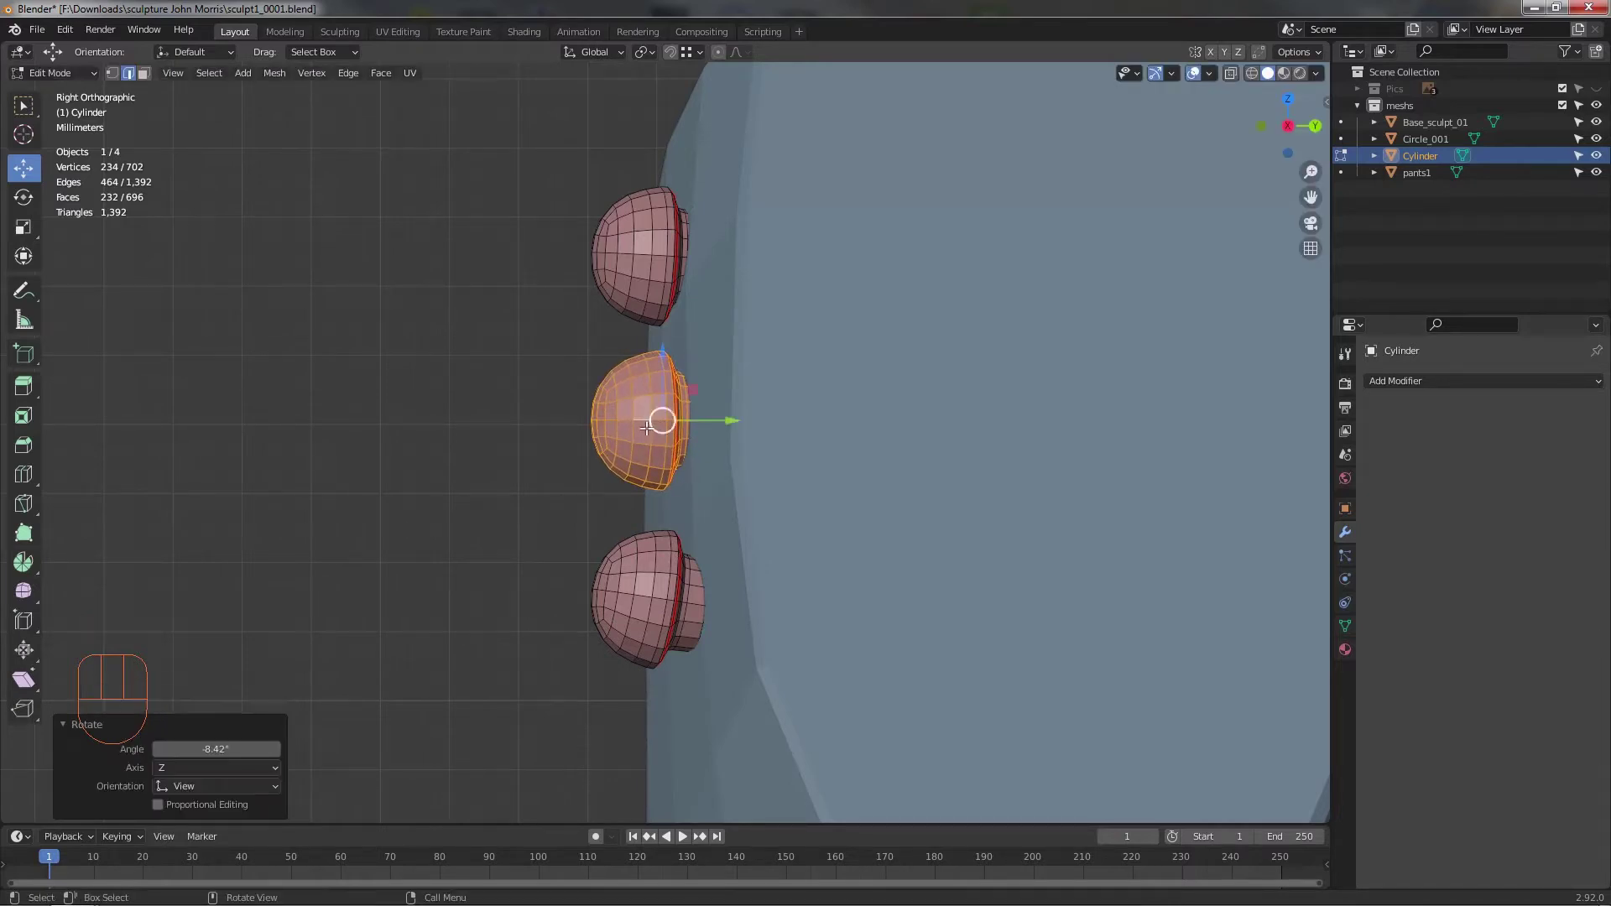
left_click(645, 571)
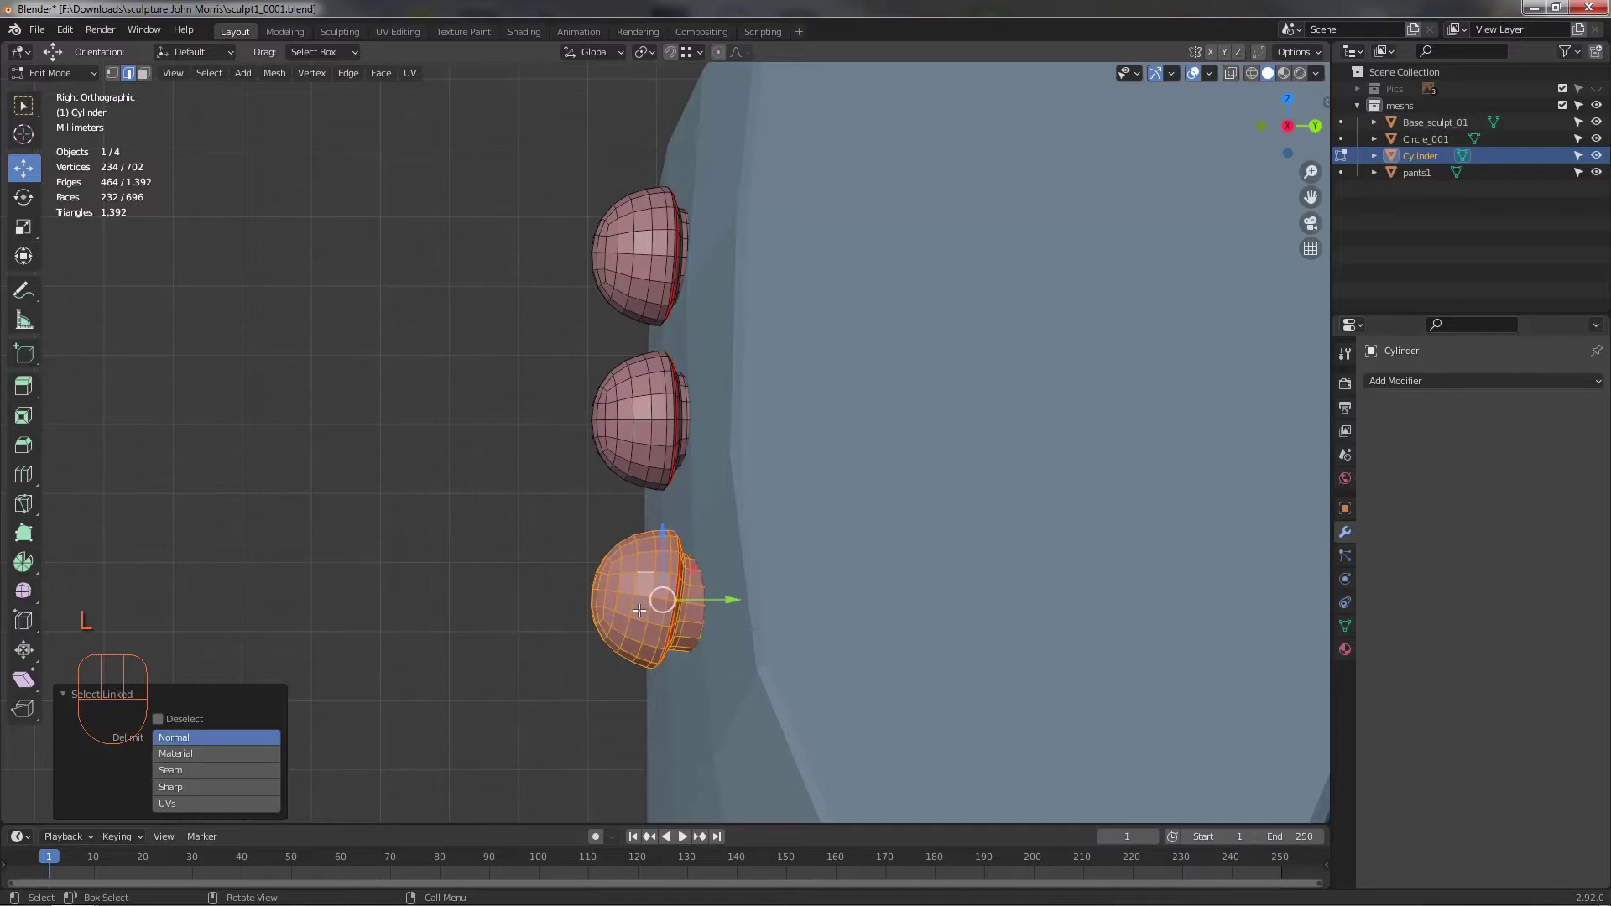
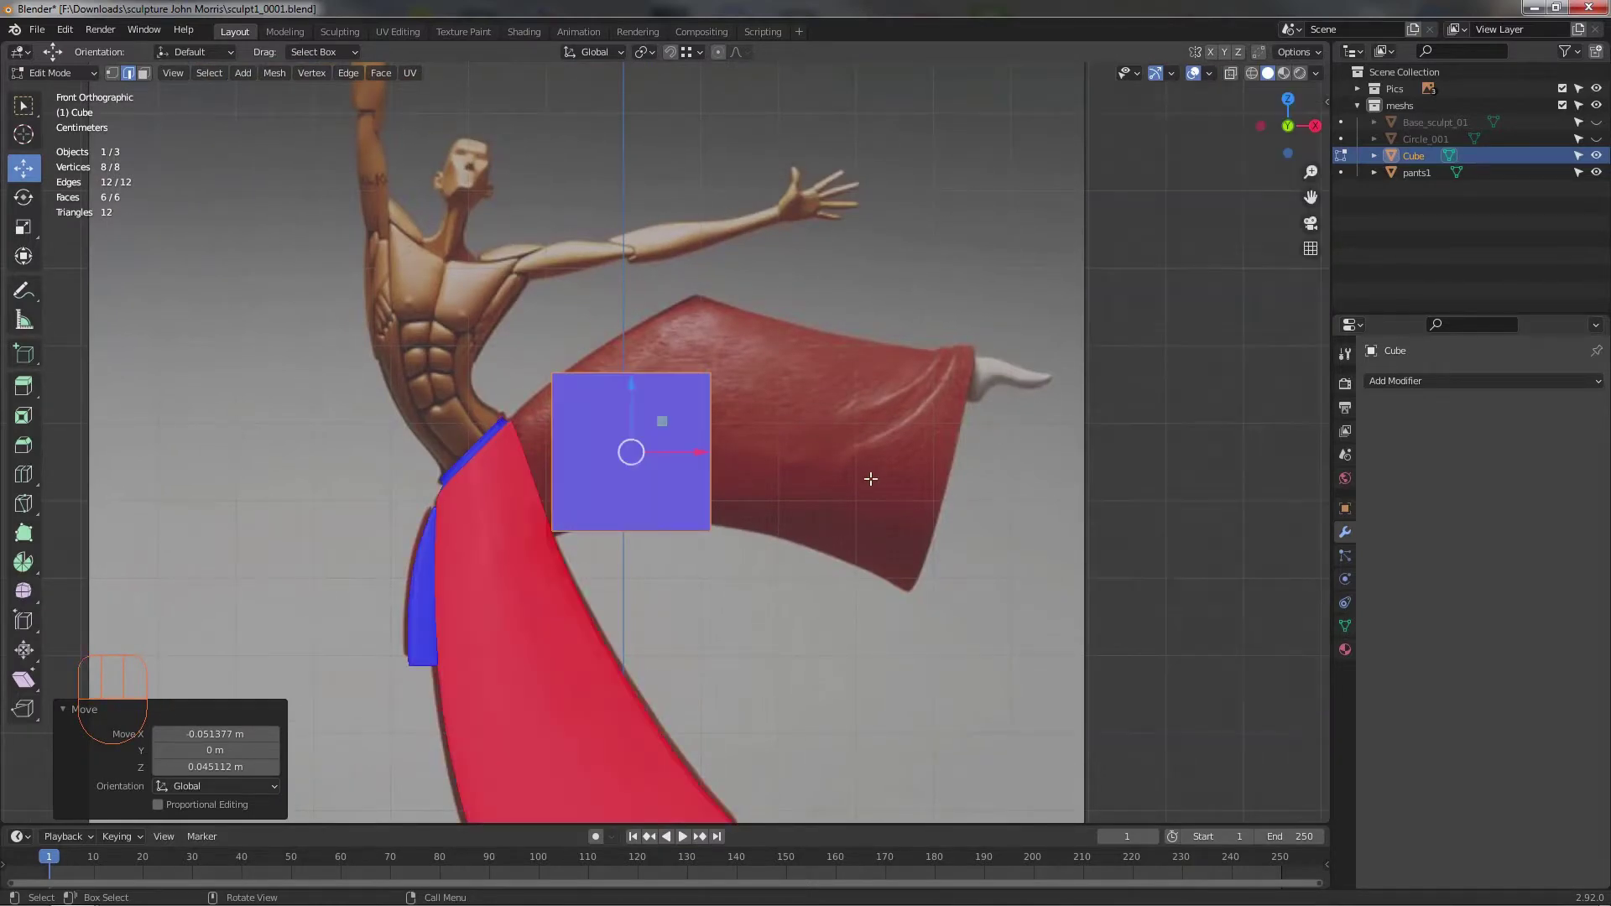
- Leave Edit Mode on the cube and select the pants1 mesh, viewing it from the side
middle_click(826, 449)
middle_click(841, 511)
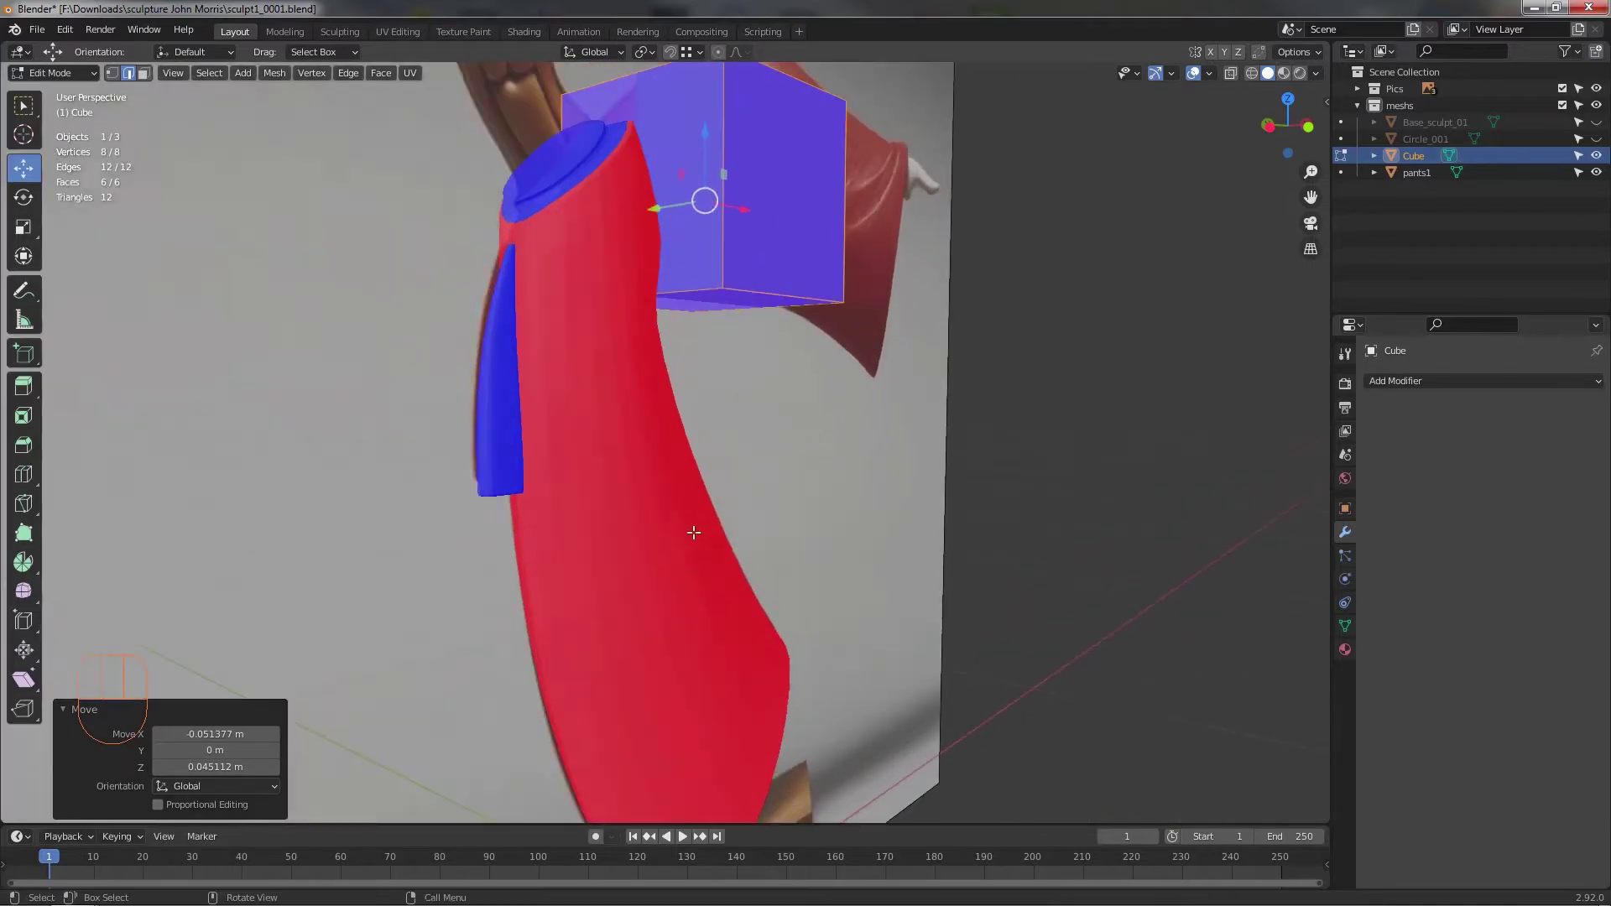
left_click_drag(647, 519, 649, 514)
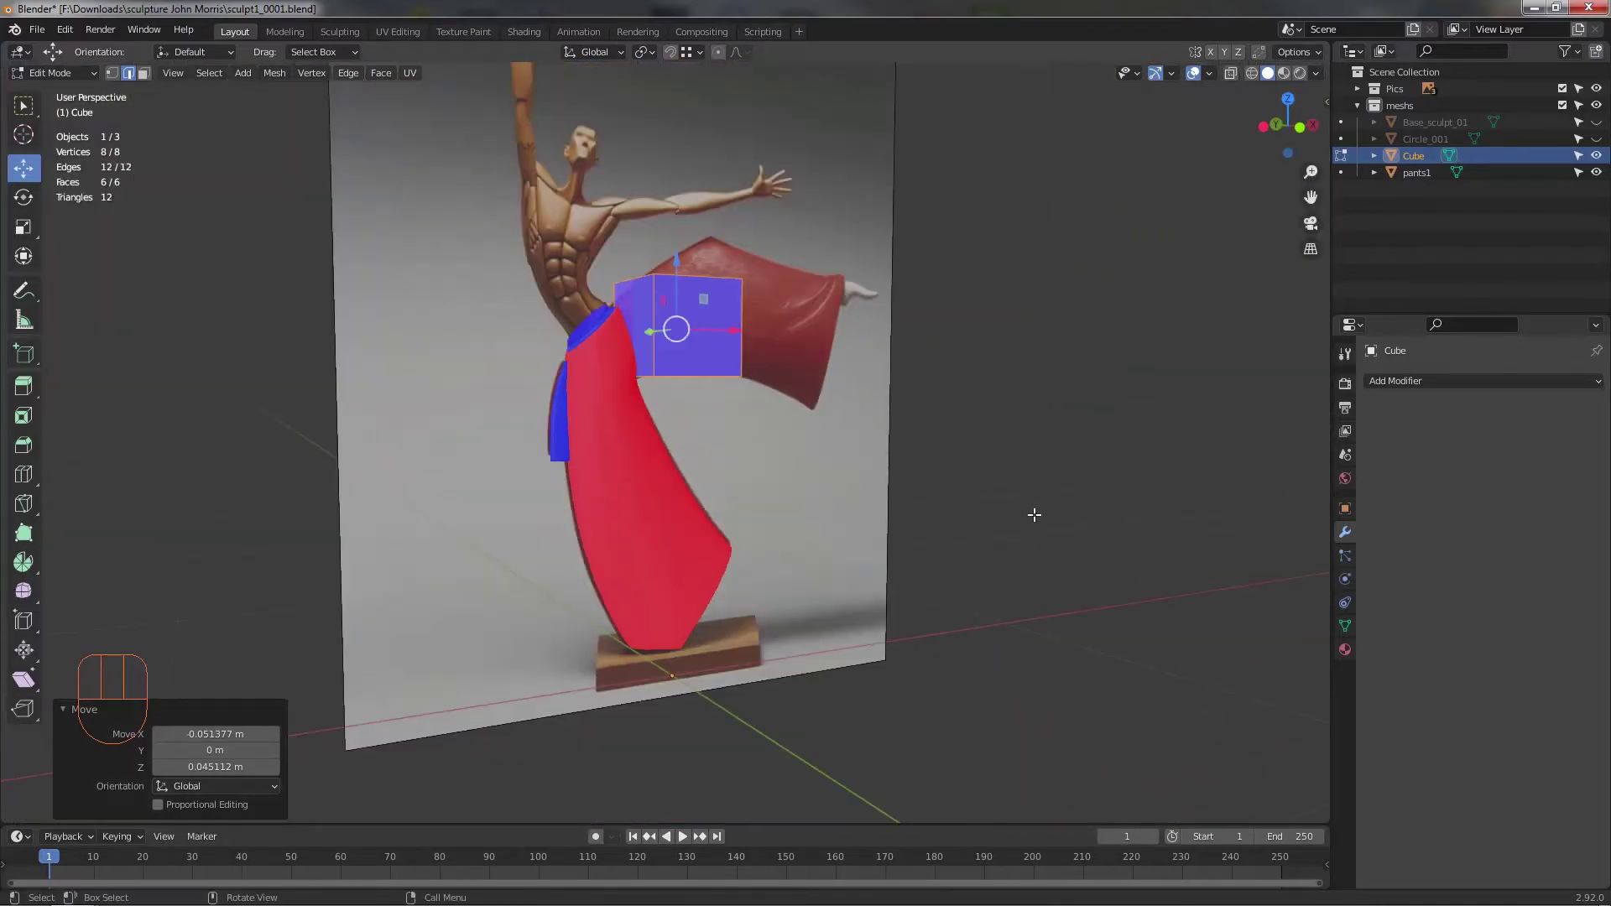
key("Tab")
left_click_drag(993, 505, 959, 519)
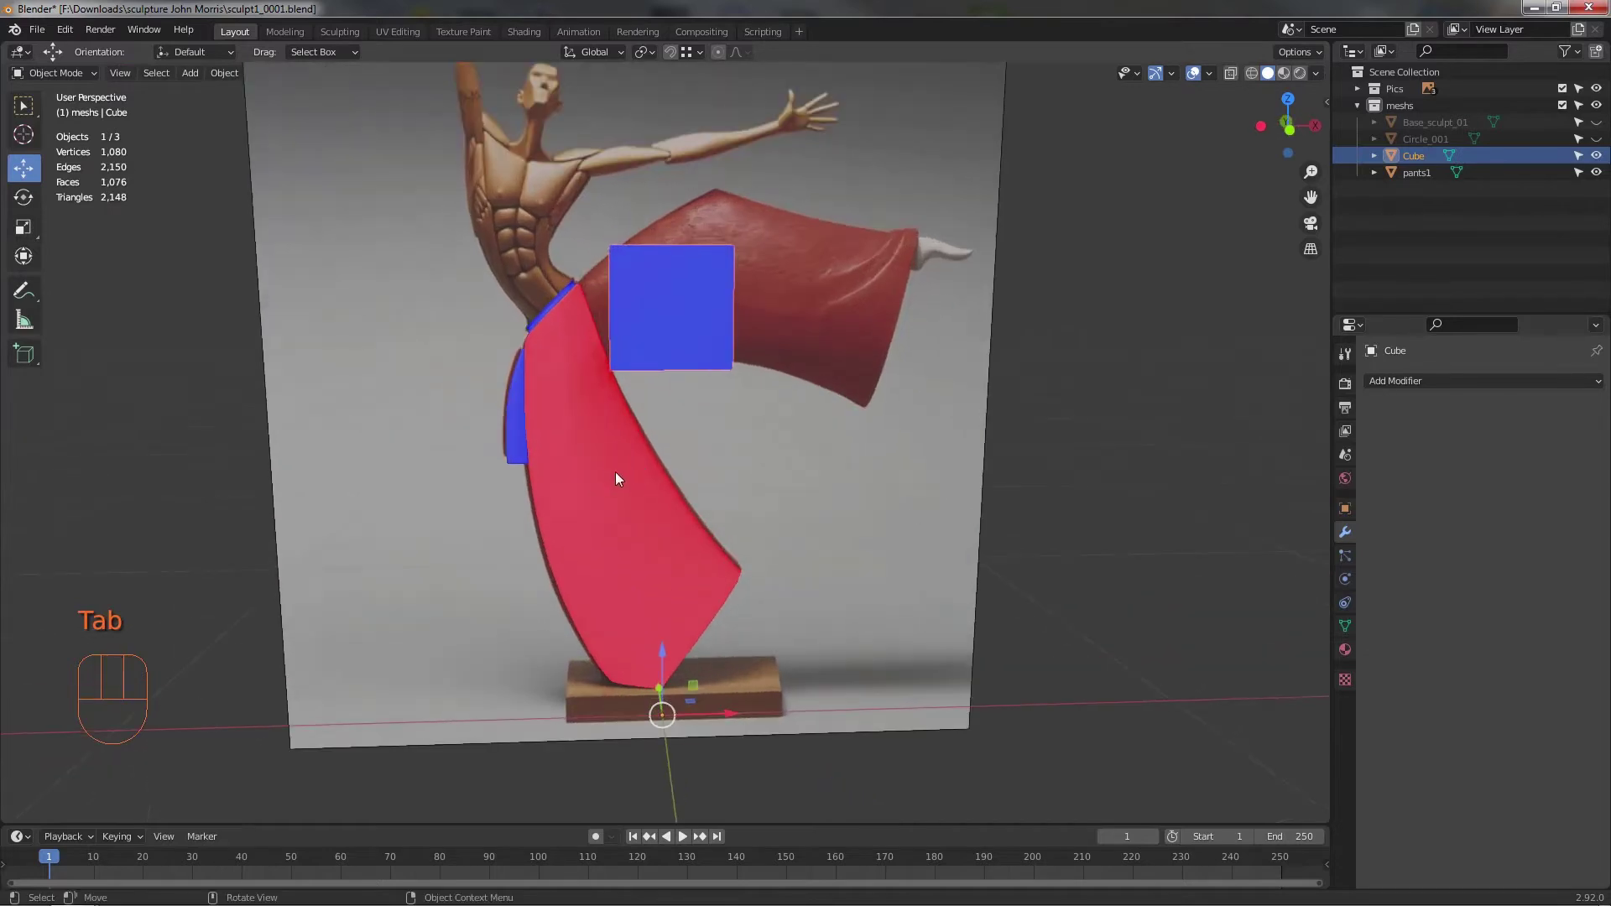
left_click(623, 476)
left_click_drag(648, 487, 712, 485)
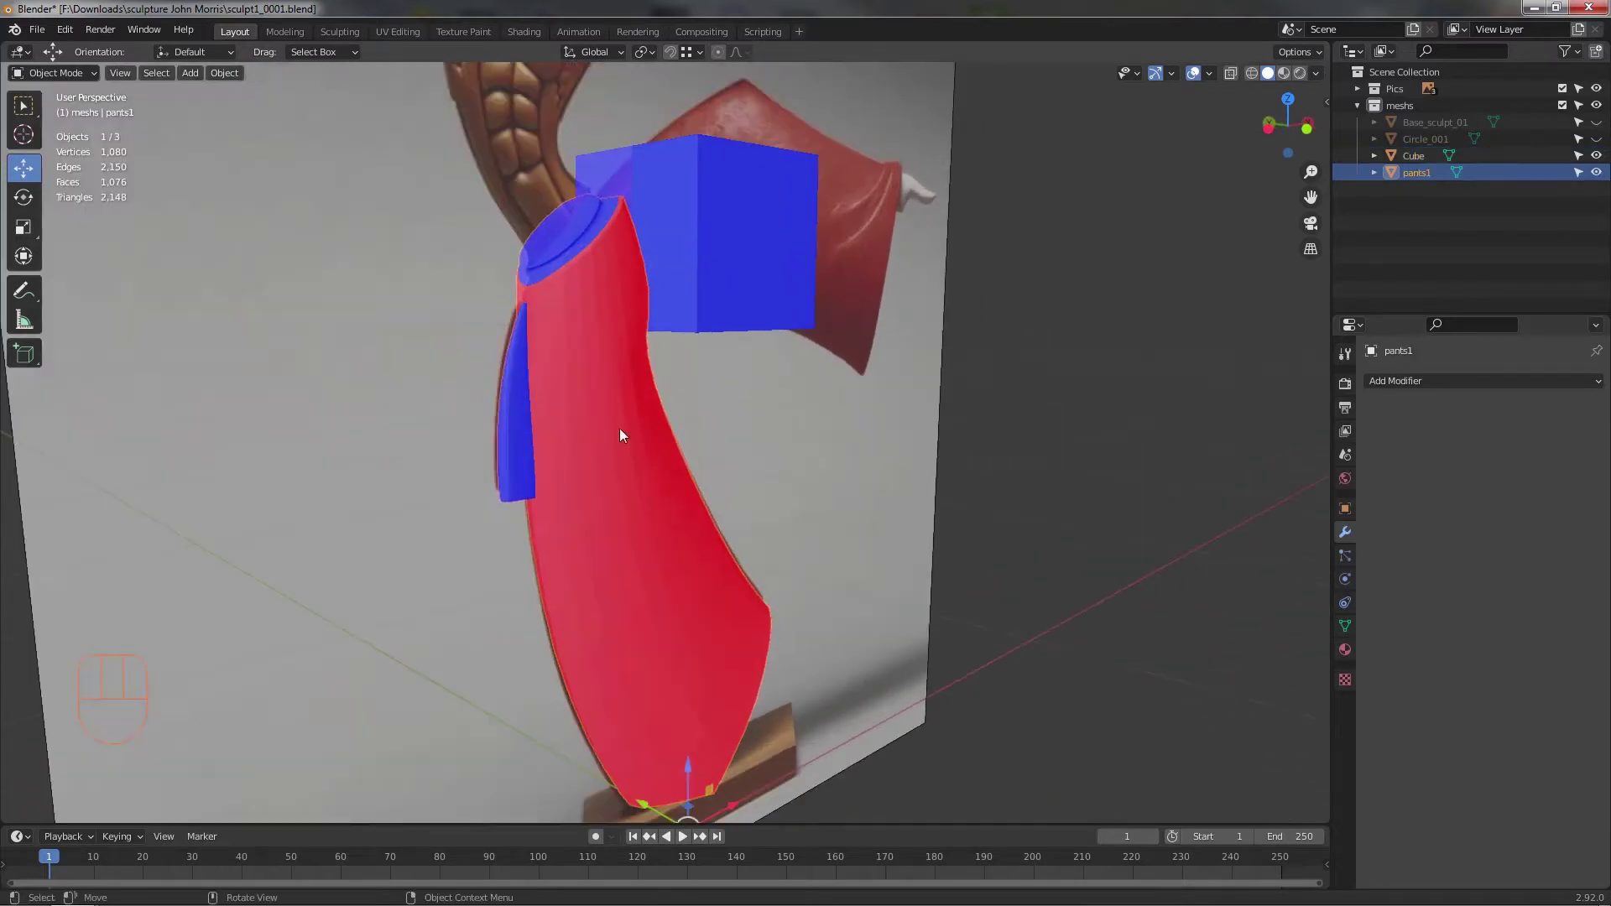
- Frame the top of the pants and enter Edit Mode on pants1
middle_click(624, 423)
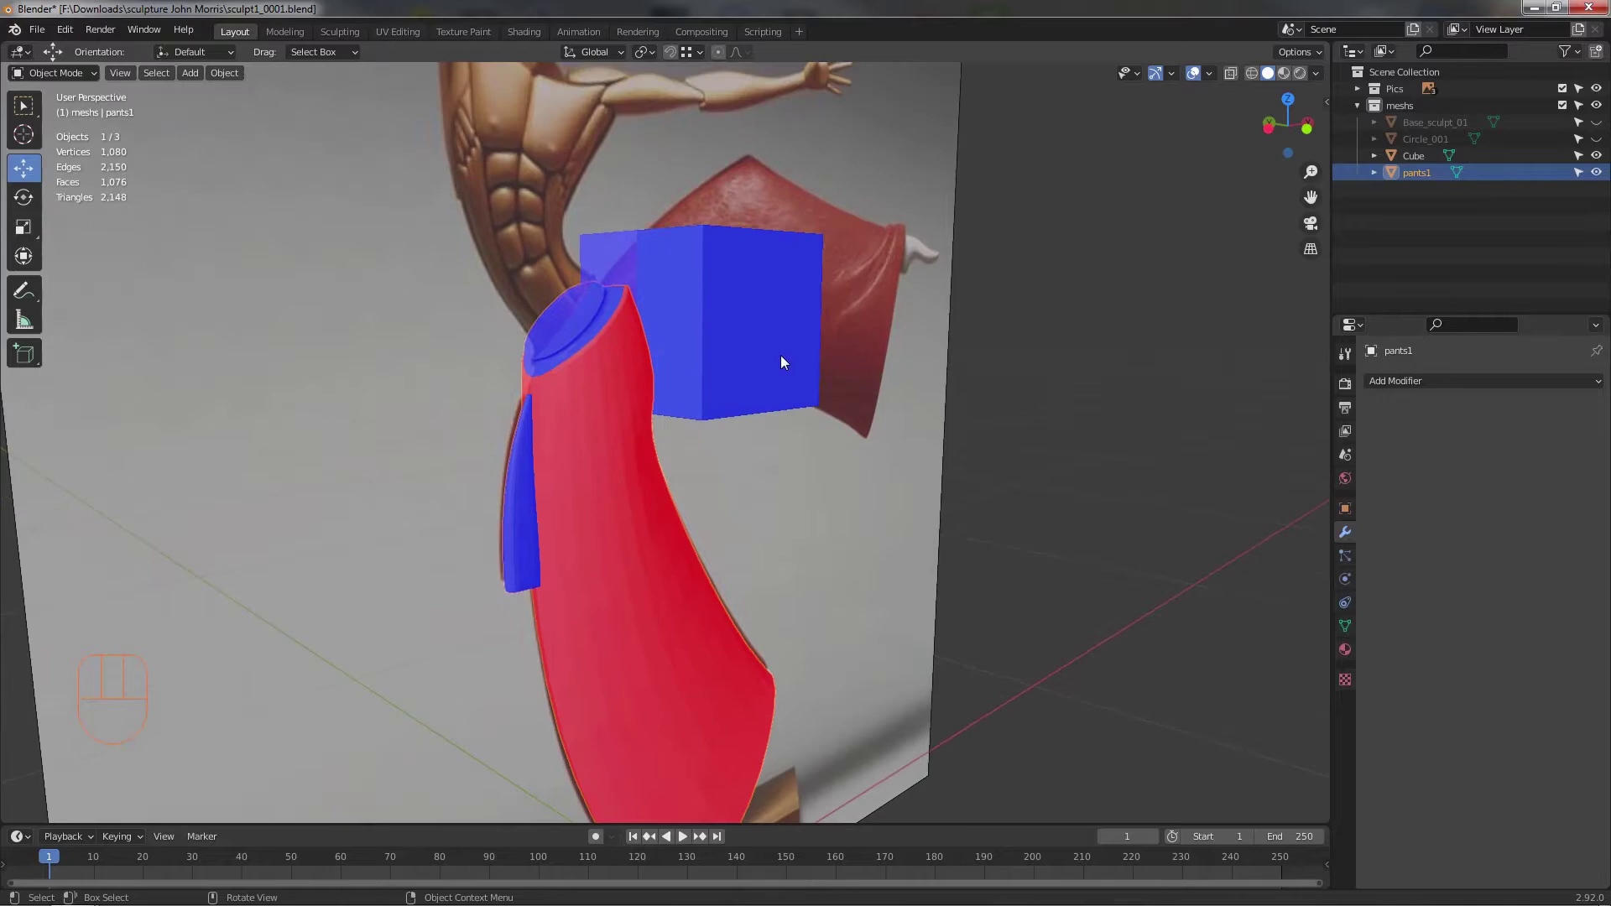
left_click_drag(597, 371, 578, 316)
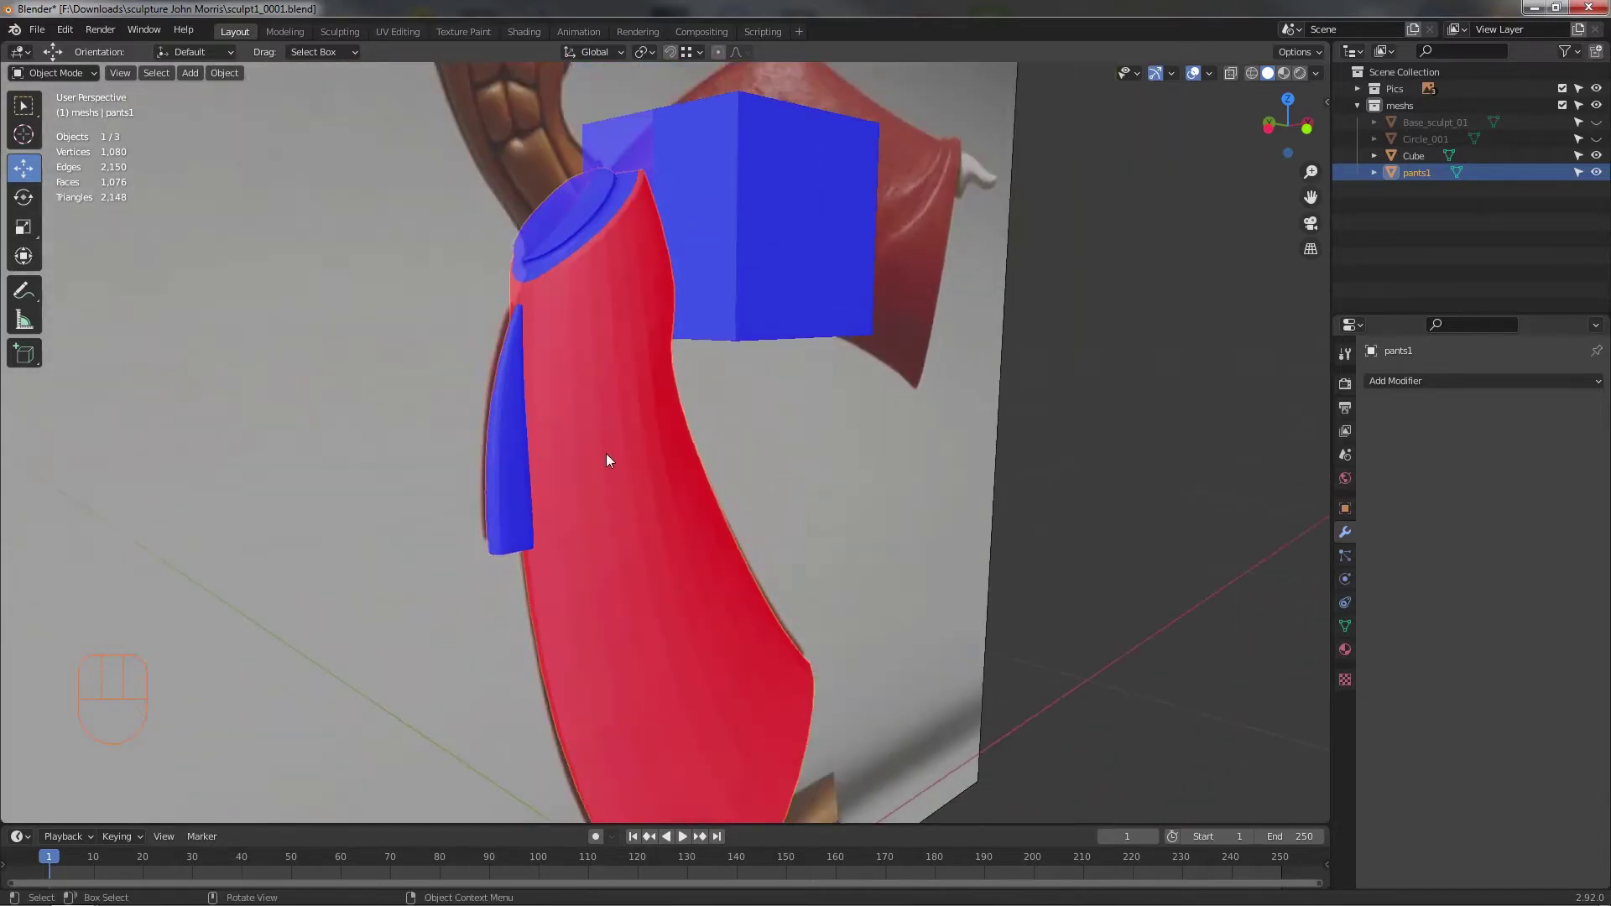
left_click_drag(600, 463, 554, 473)
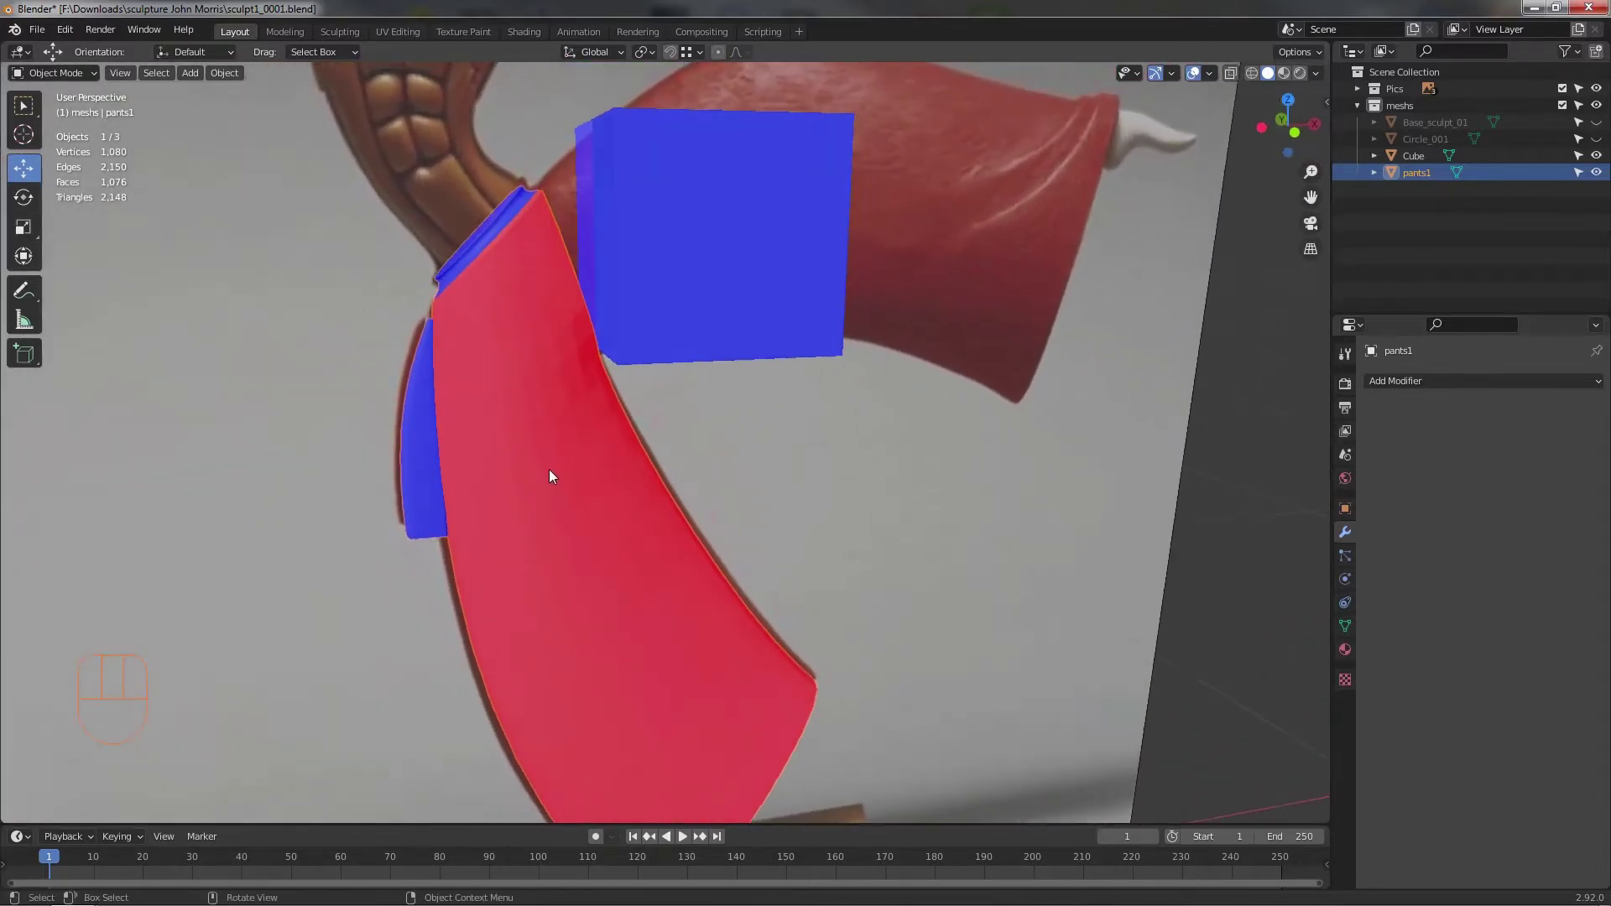
left_click_drag(578, 480, 610, 493)
middle_click(566, 426)
key("Tab")
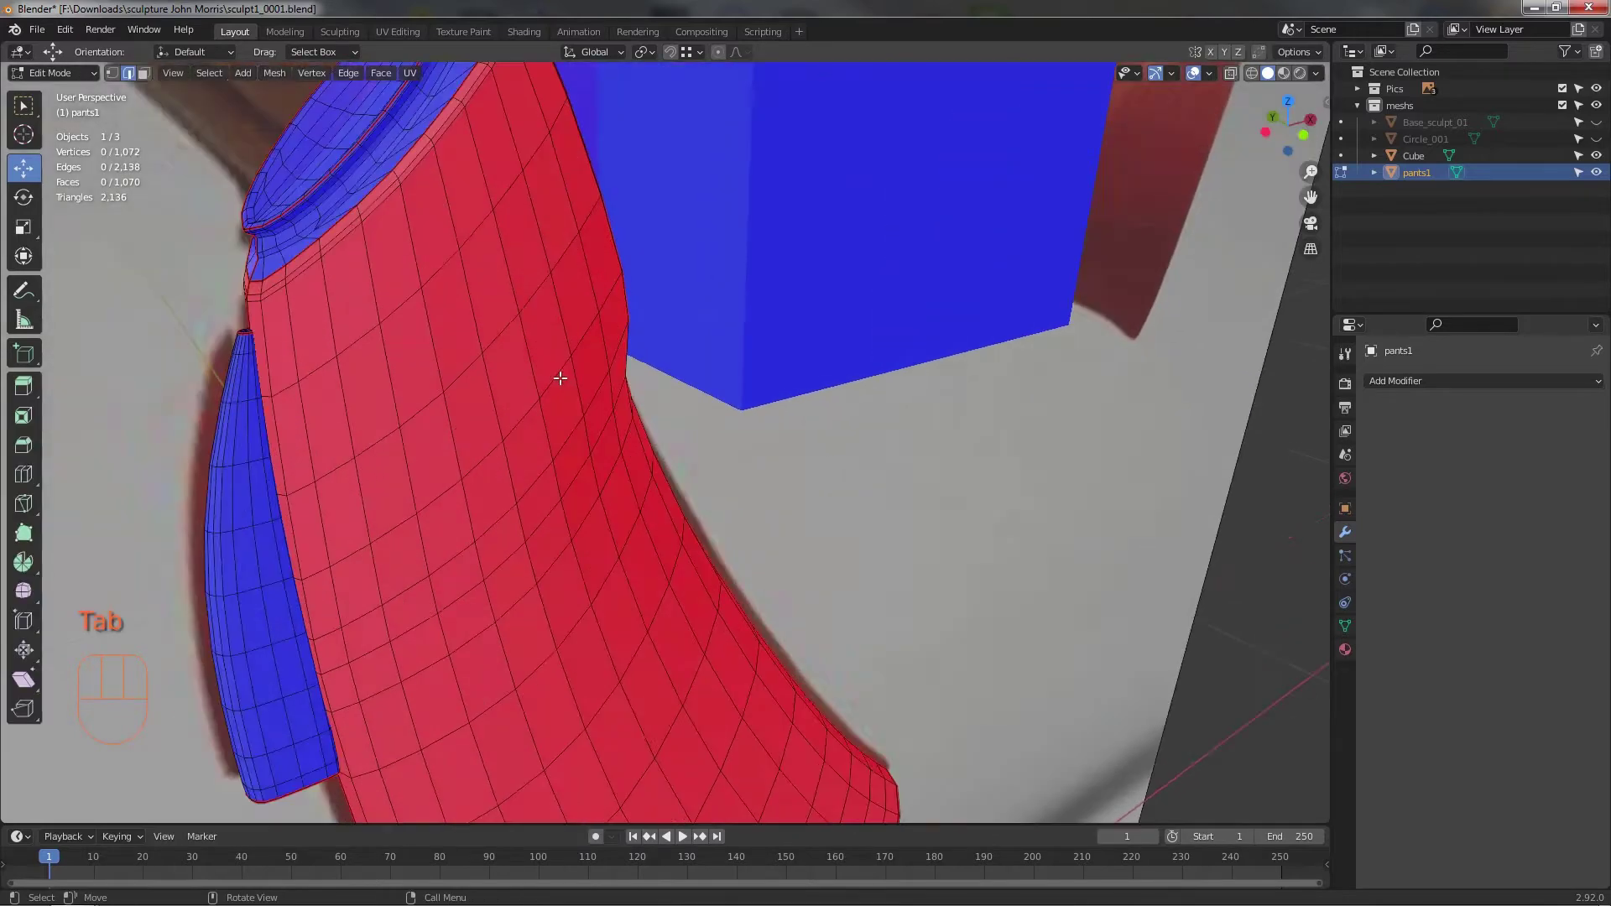
- Select the connected lower pants-leg faces and assign them the blue material
left_click_drag(533, 400, 530, 427)
left_click_drag(467, 340, 621, 366)
middle_click(693, 511)
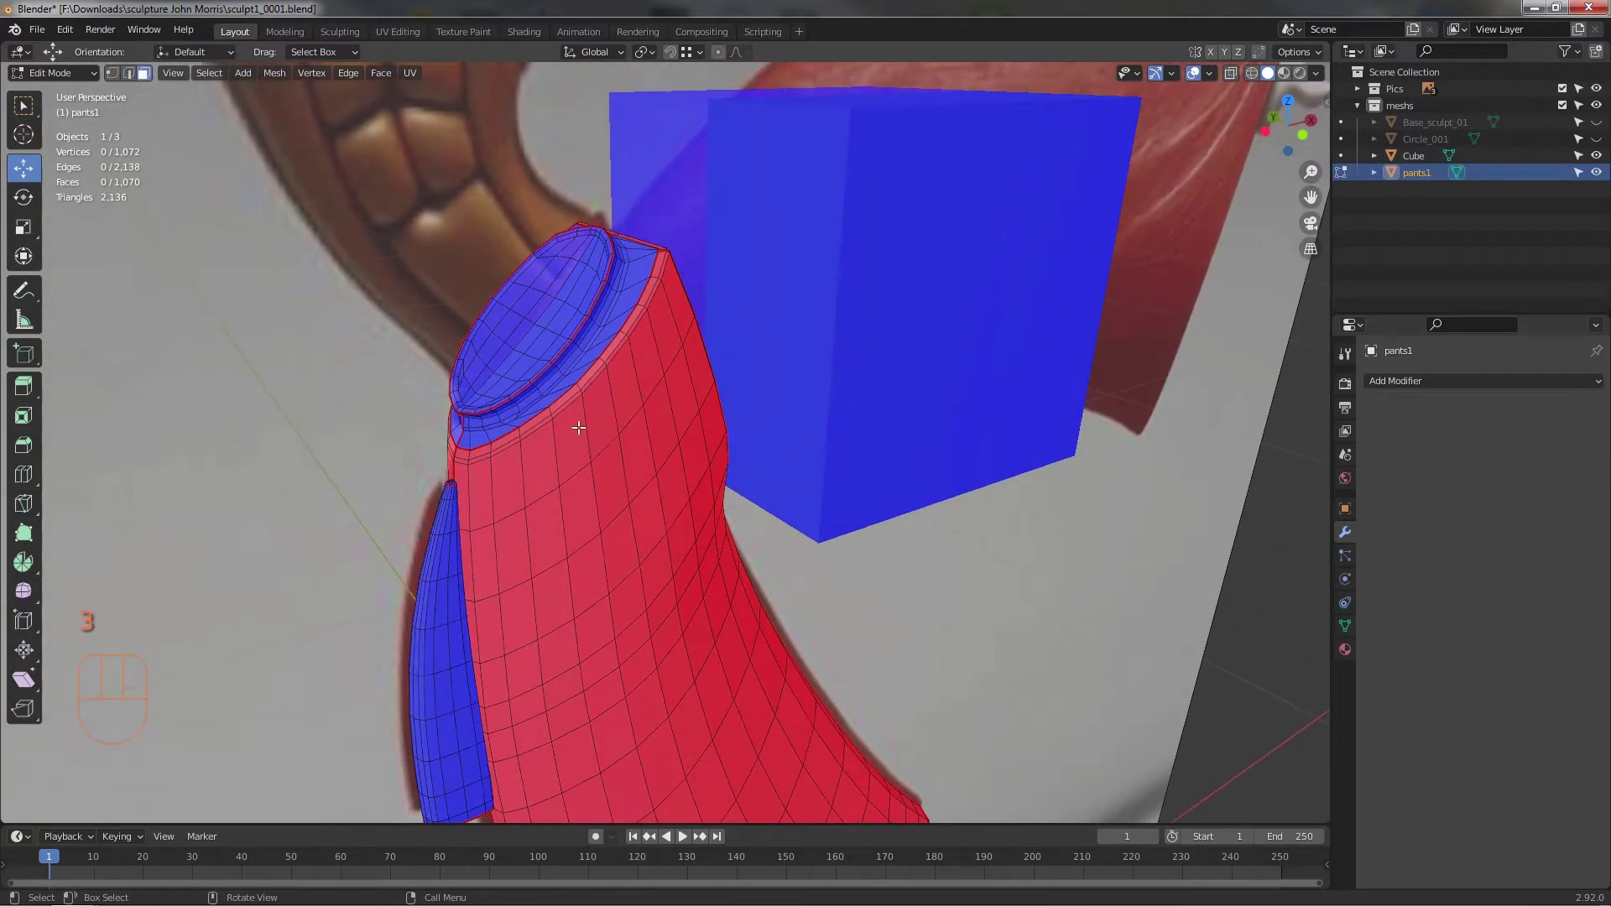
left_click(580, 423)
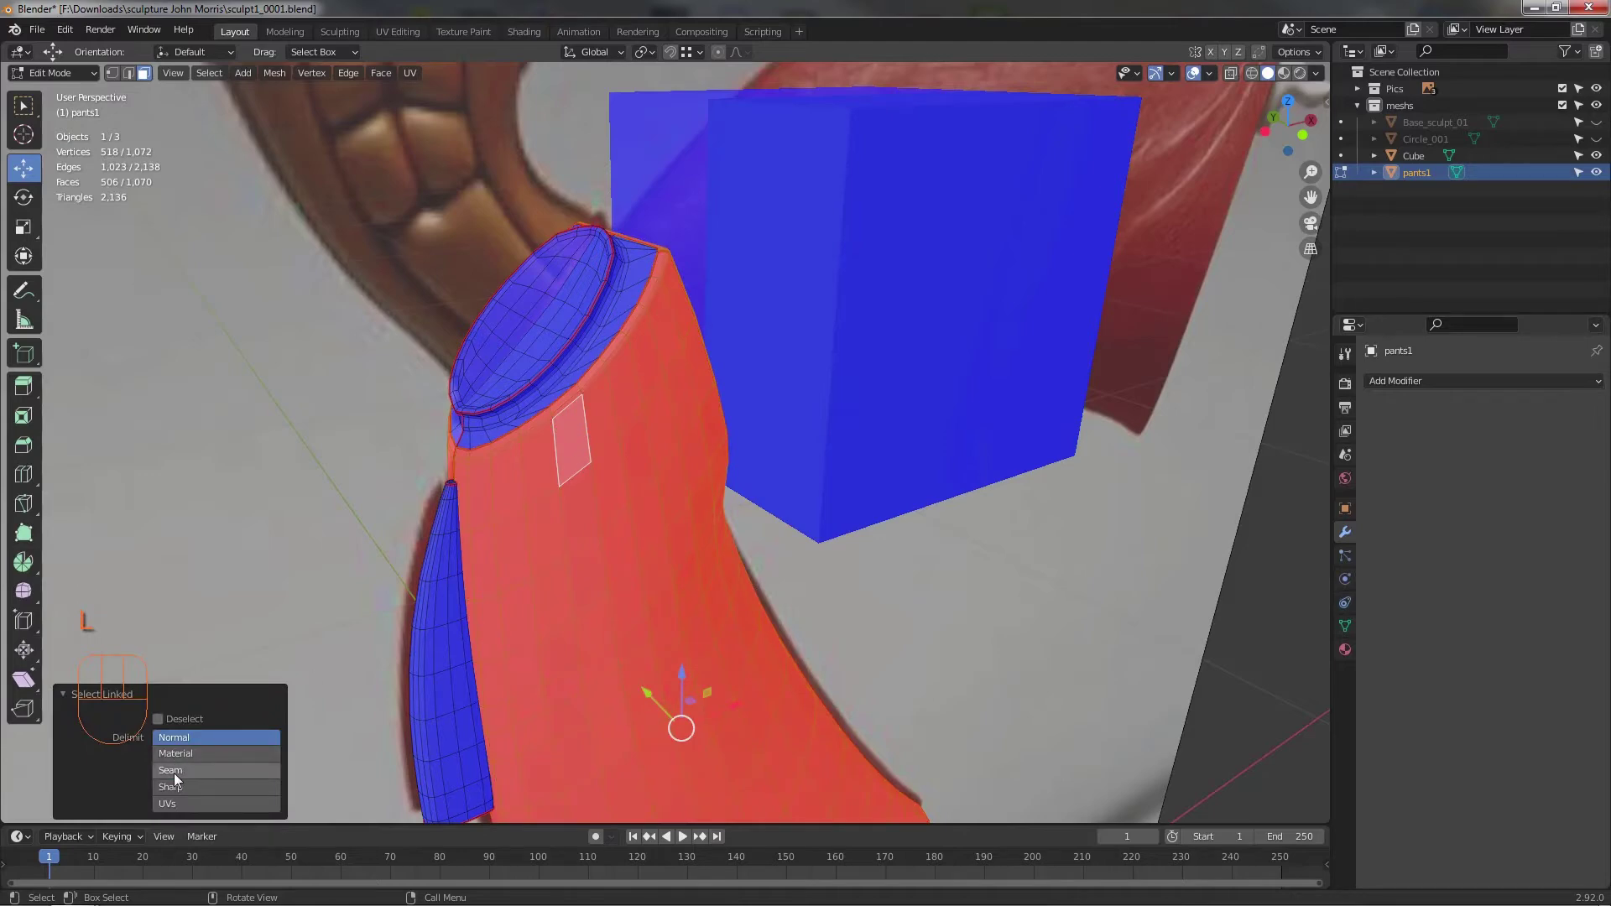
left_click_drag(179, 782, 681, 550)
left_click_drag(681, 550, 837, 522)
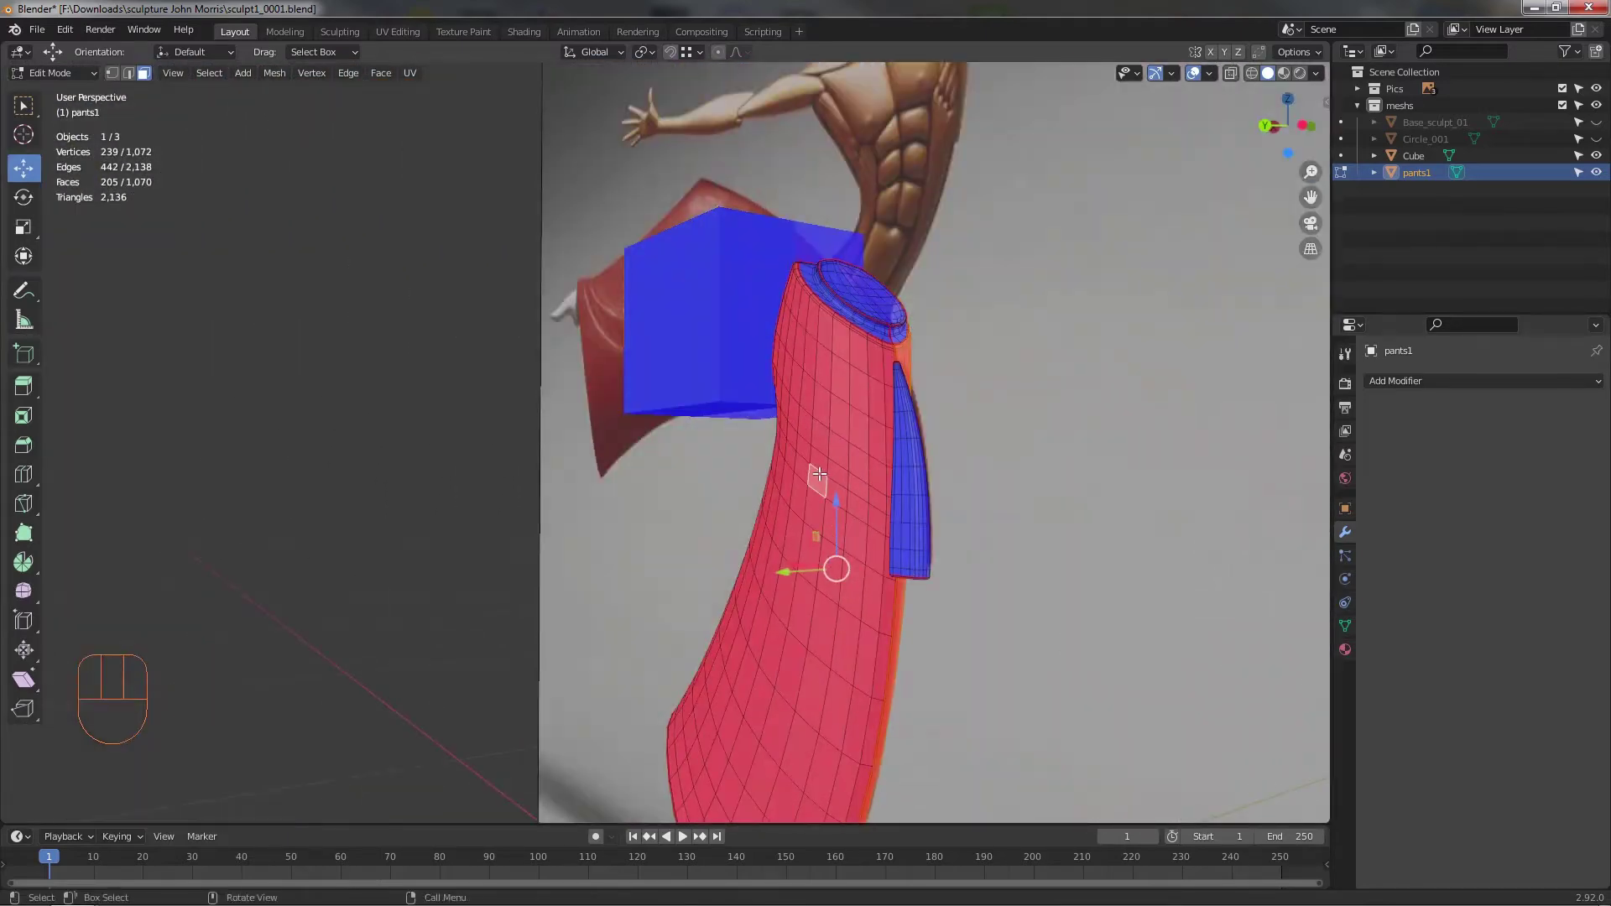
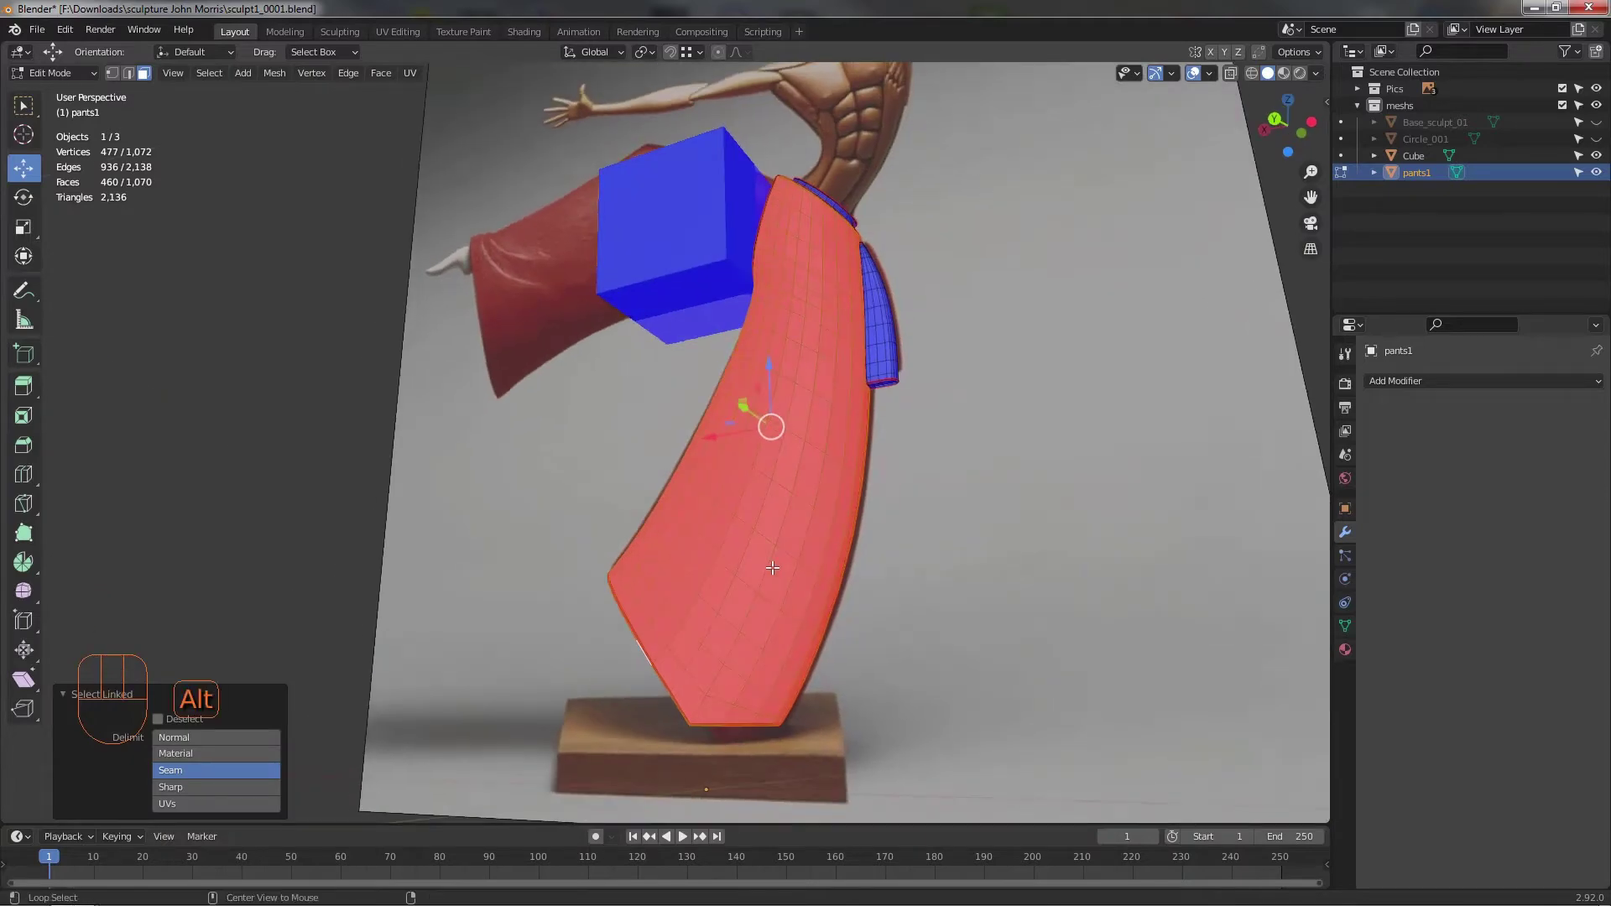
key("alt+n")
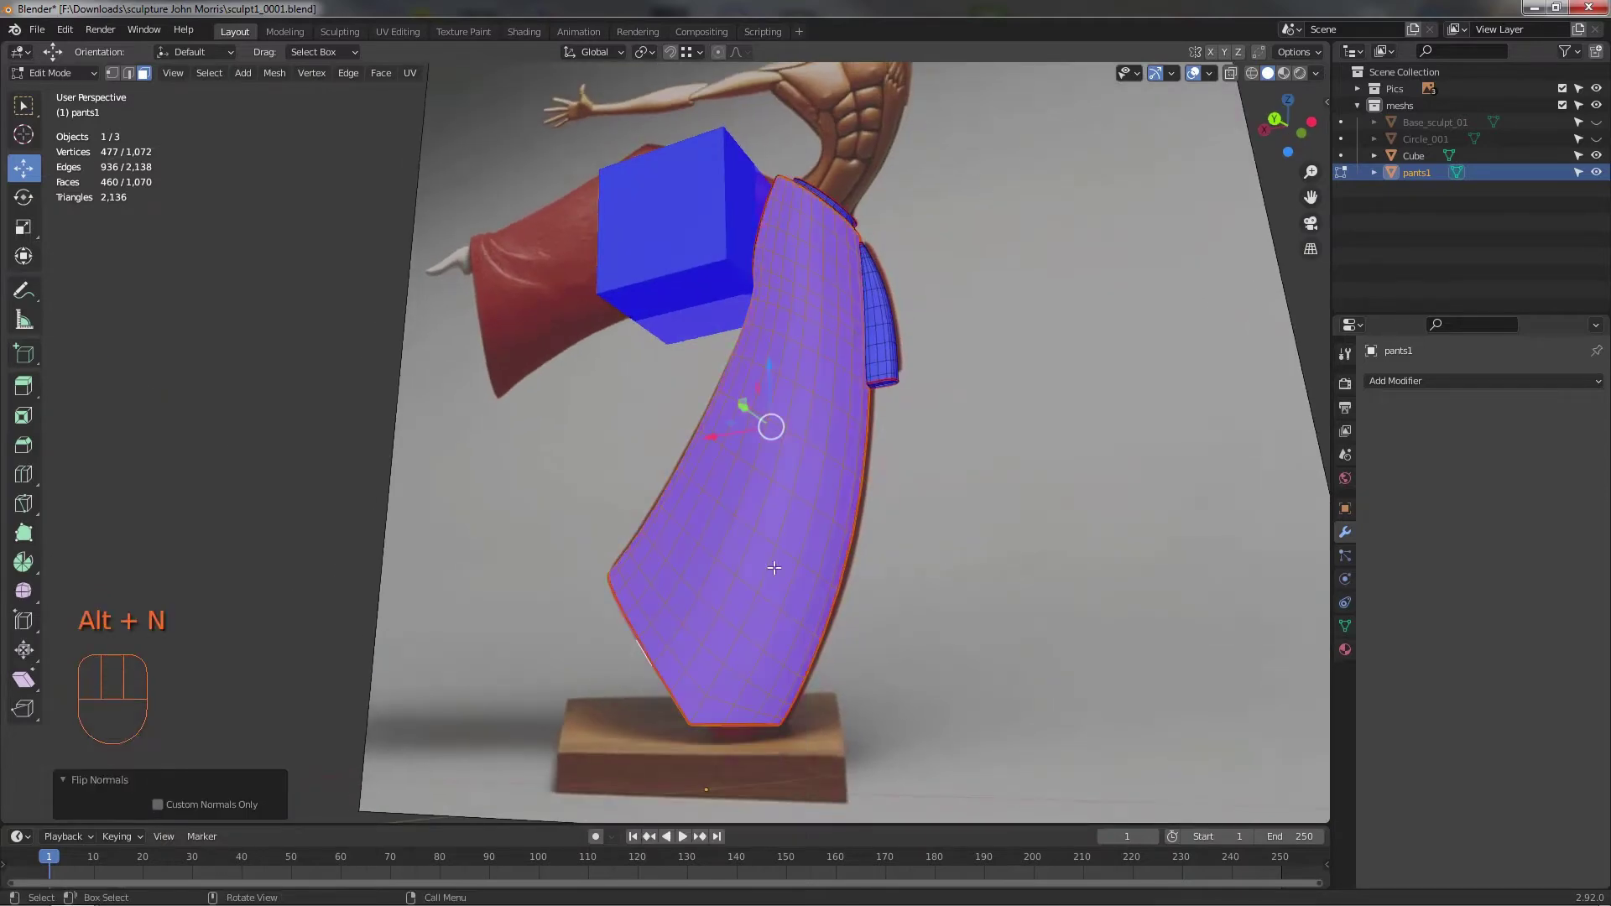
- Select the thin strip of faces on the pants' upper edge beside the cube
left_click_drag(924, 575, 662, 649)
left_click_drag(561, 438, 551, 479)
left_click_drag(494, 490, 605, 487)
left_click(616, 444)
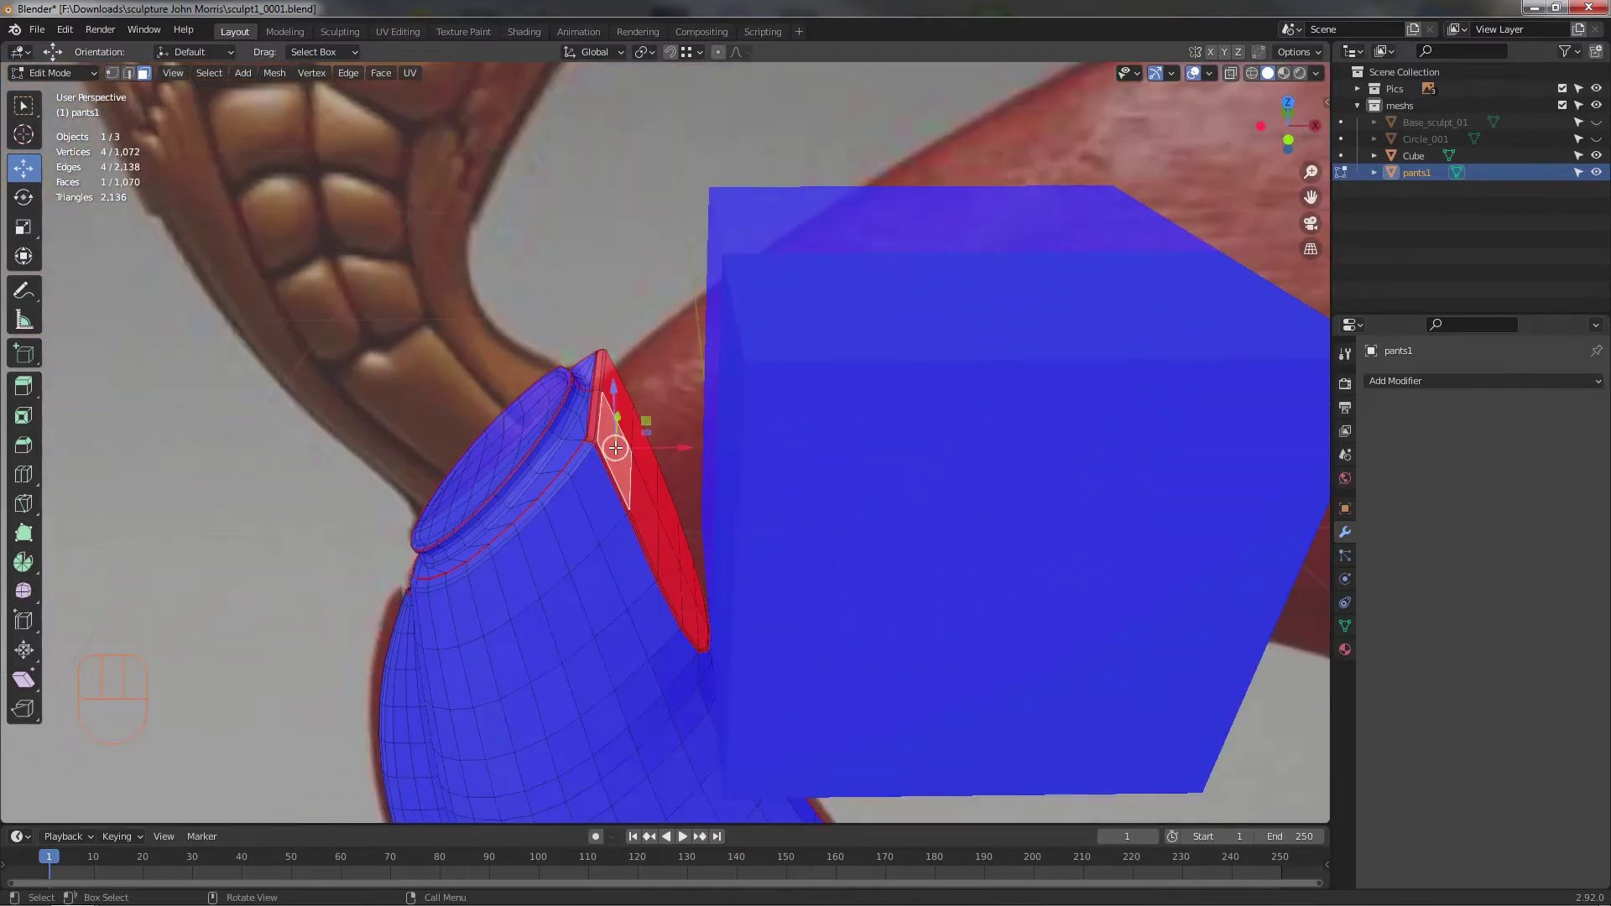
- Clear the face selection and unhide Base_sculpt_01 and Circle_001 in the Outliner
key("alt+l")
key("alt+n")
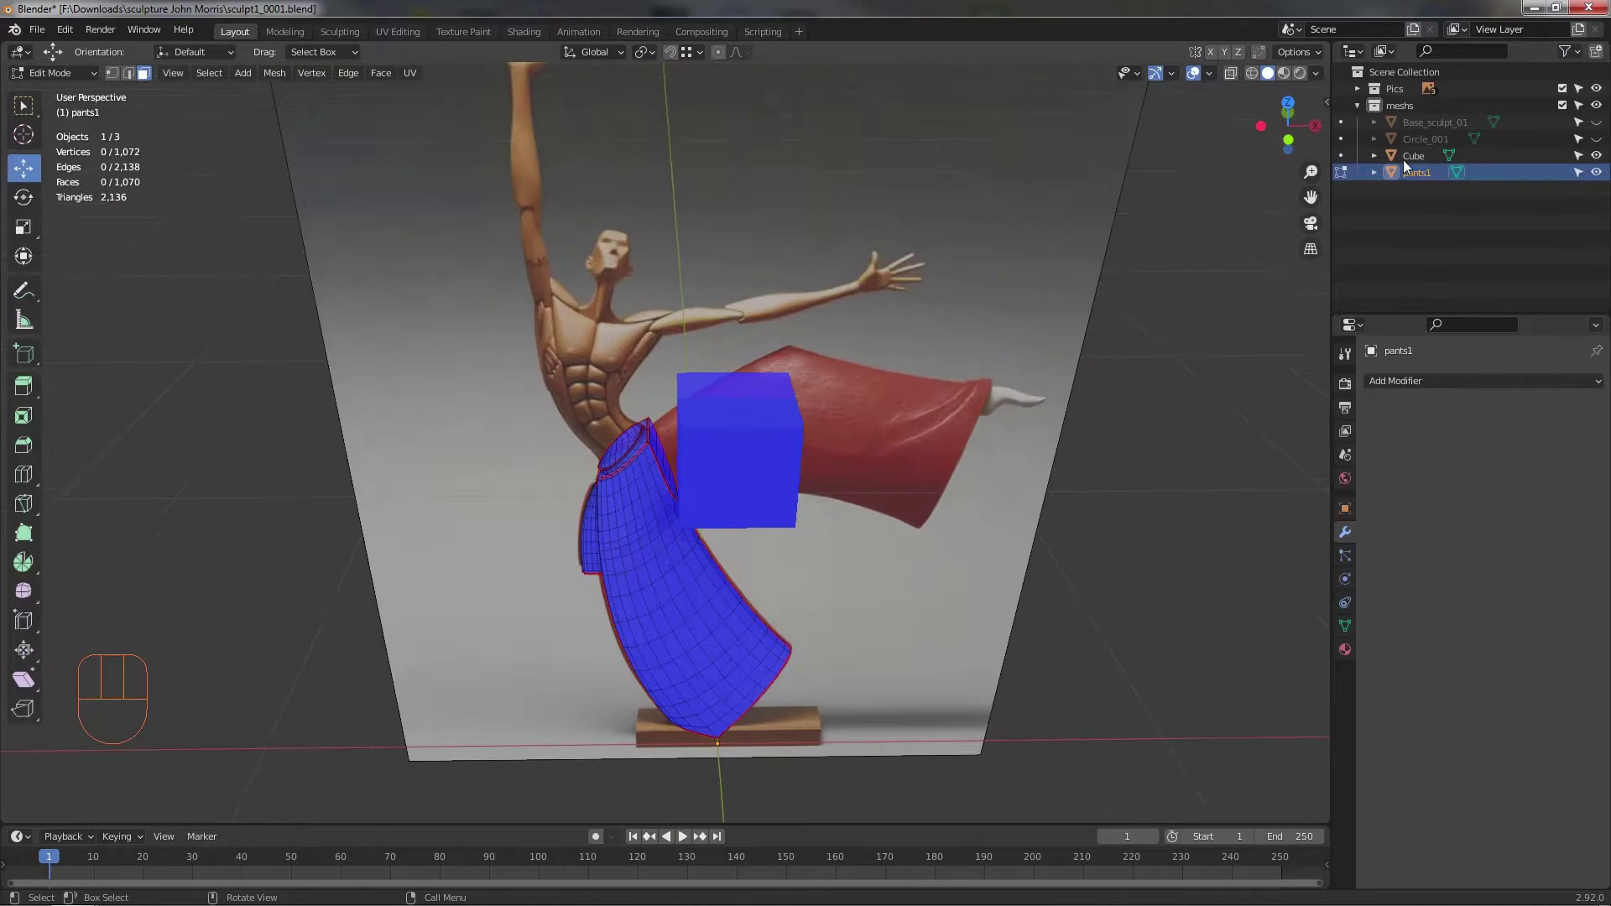
left_click(1603, 146)
left_click(1601, 135)
- Orbit around the full figure and select the cube block
left_click_drag(1035, 418, 1035, 390)
left_click_drag(915, 398, 915, 477)
left_click_drag(794, 569, 644, 704)
middle_click(661, 436)
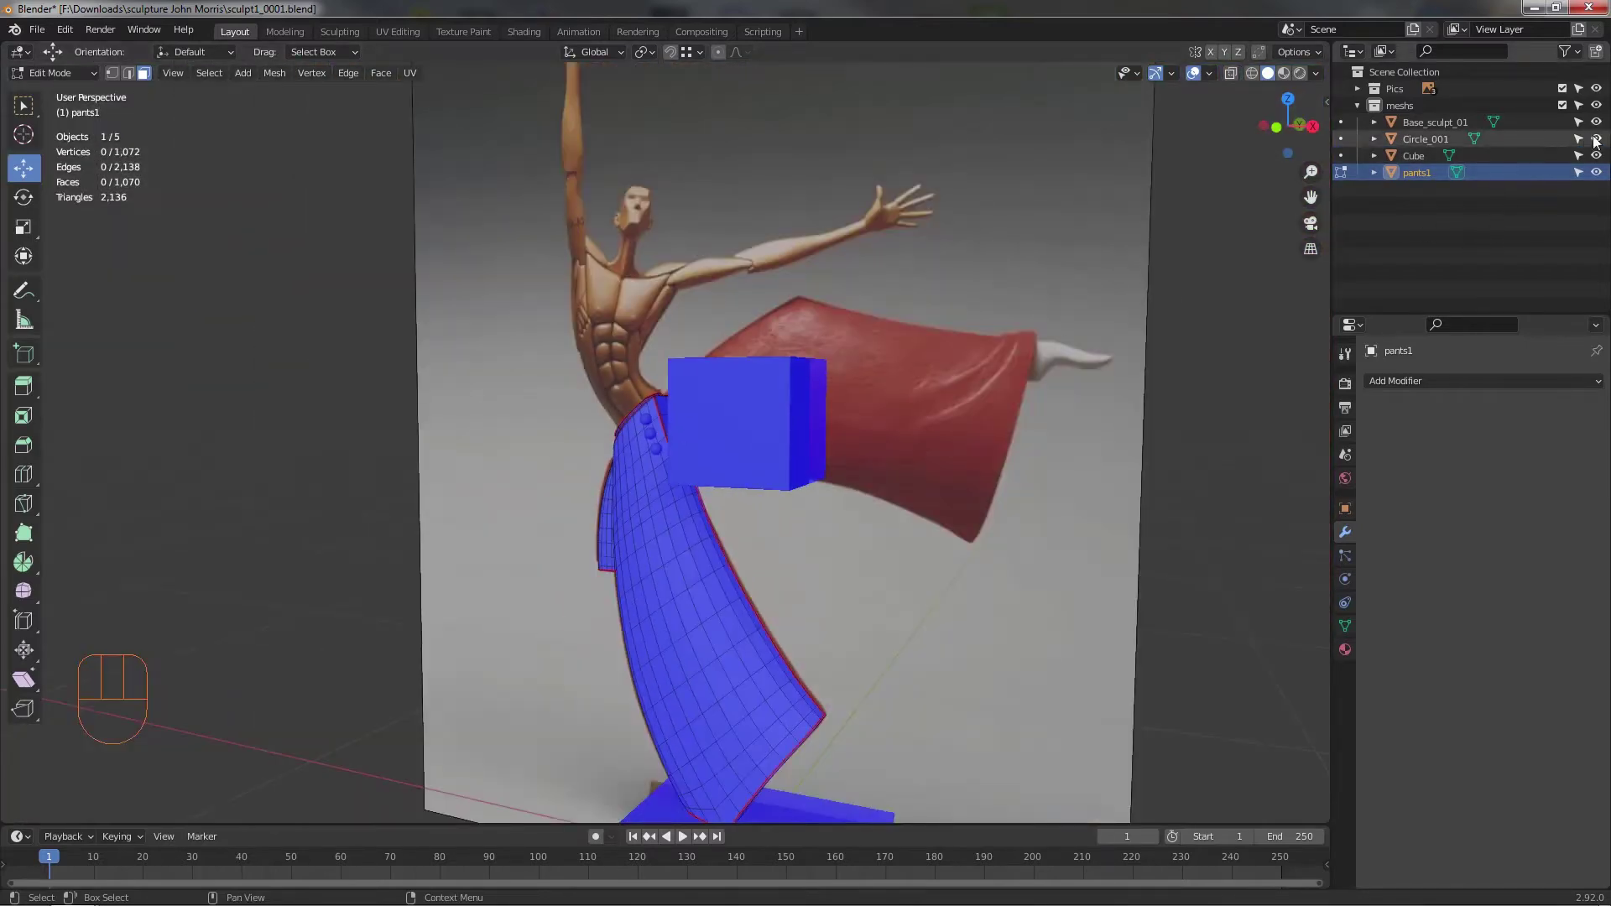
left_click(1602, 139)
- Enter Edit Mode on the cube and frame it straight from the front
left_click(1603, 125)
left_click_drag(903, 438, 903, 444)
key("Tab")
left_click_drag(797, 430, 830, 437)
middle_click(754, 456)
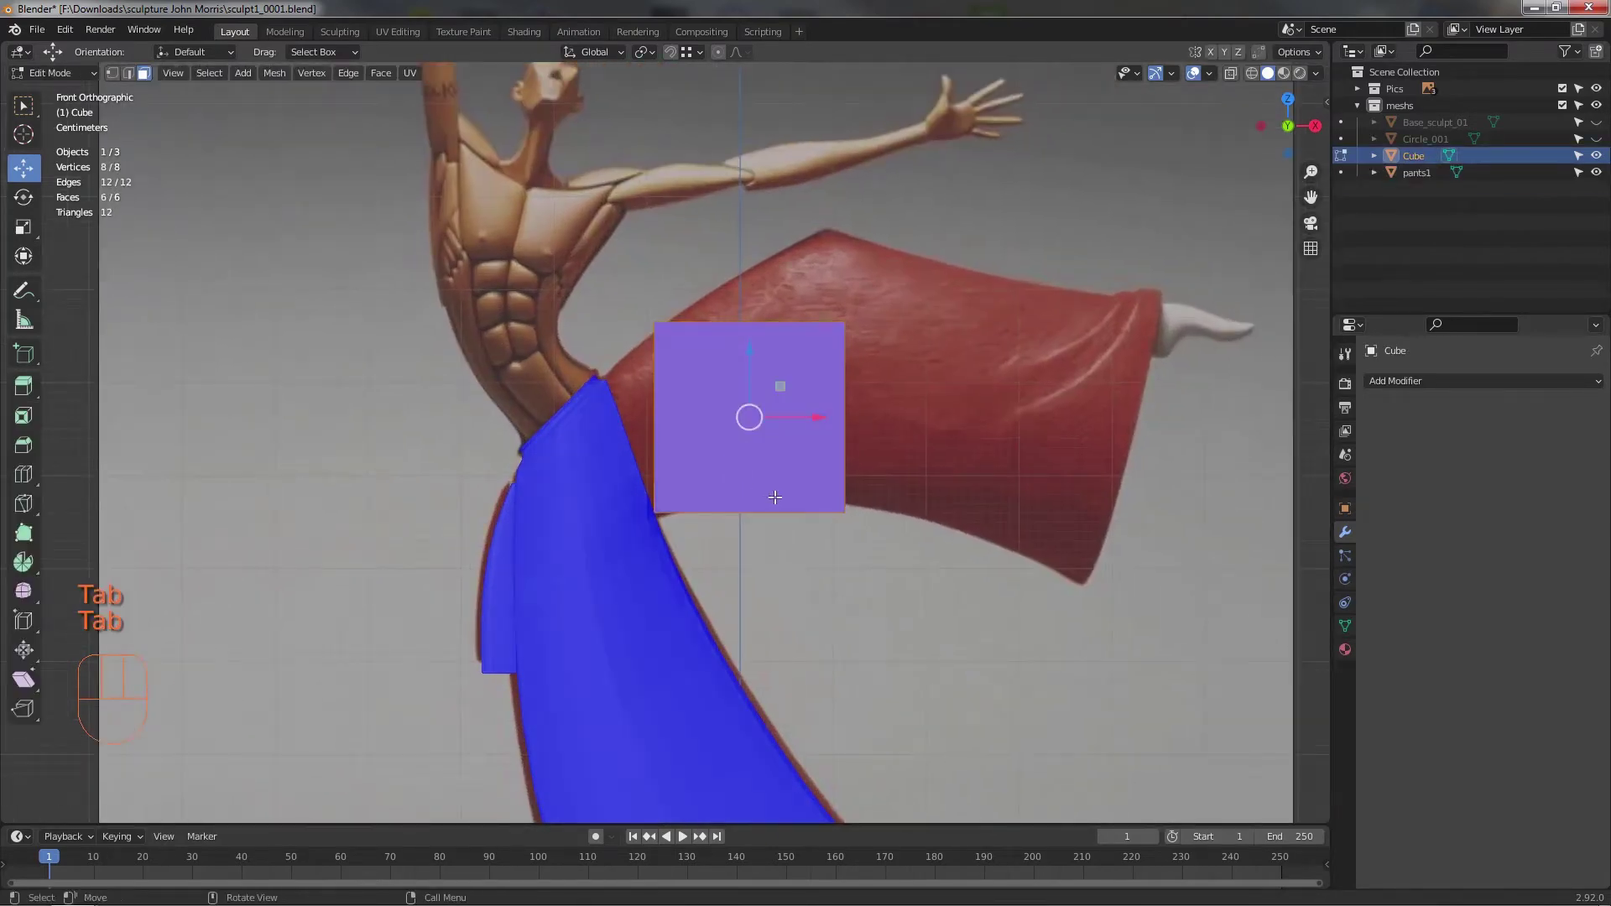
middle_click(789, 538)
middle_click(716, 501)
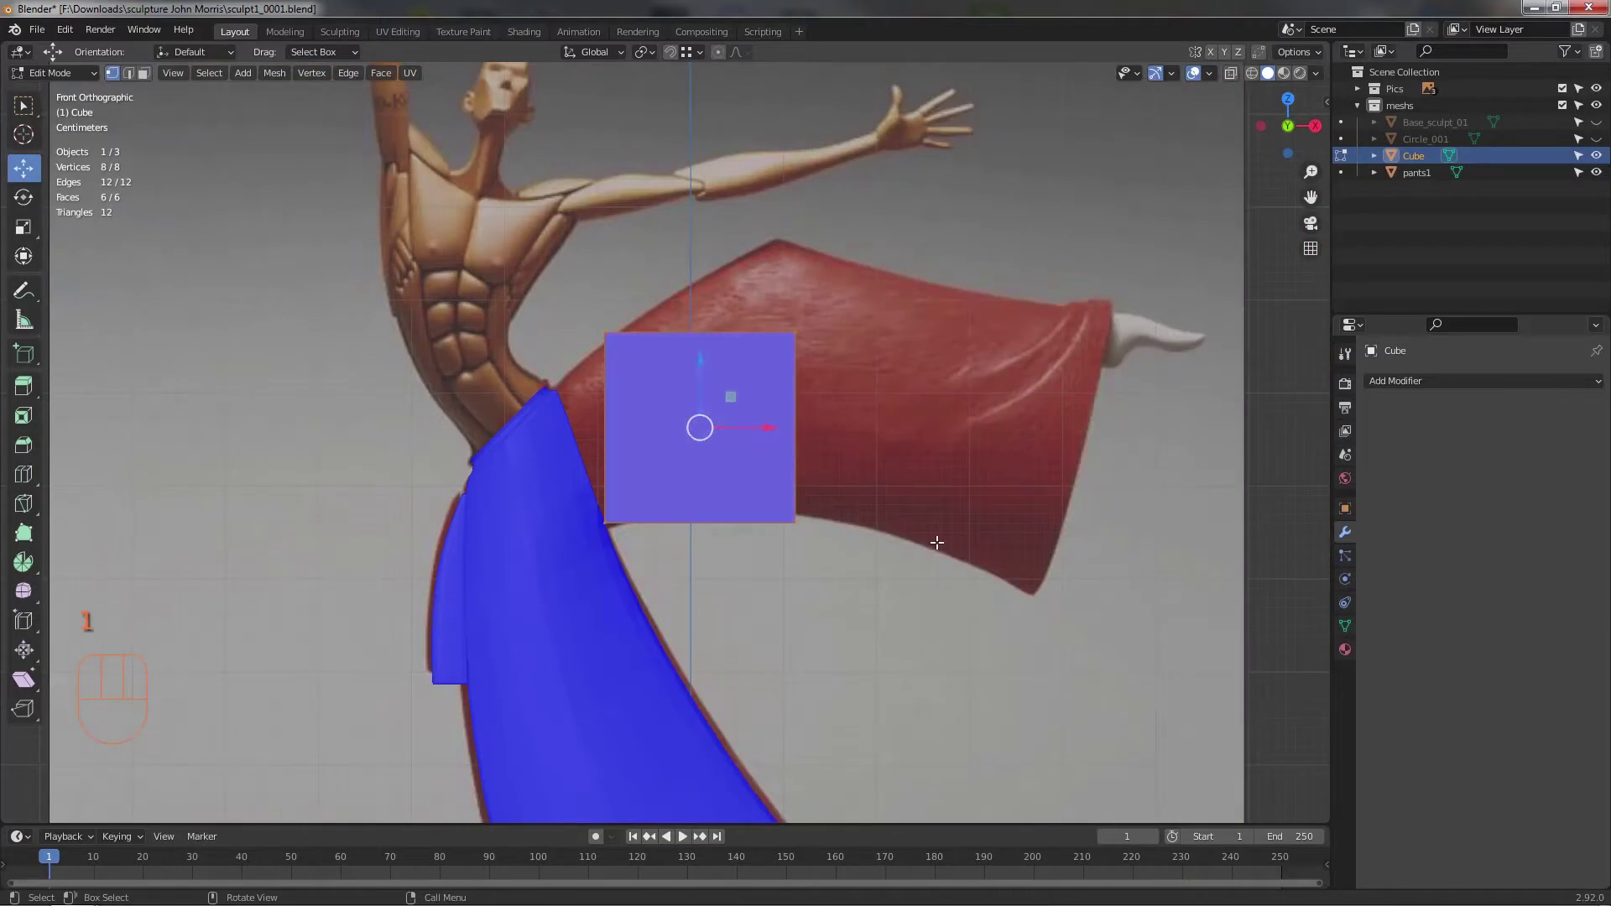
left_click_drag(1215, 86, 851, 494)
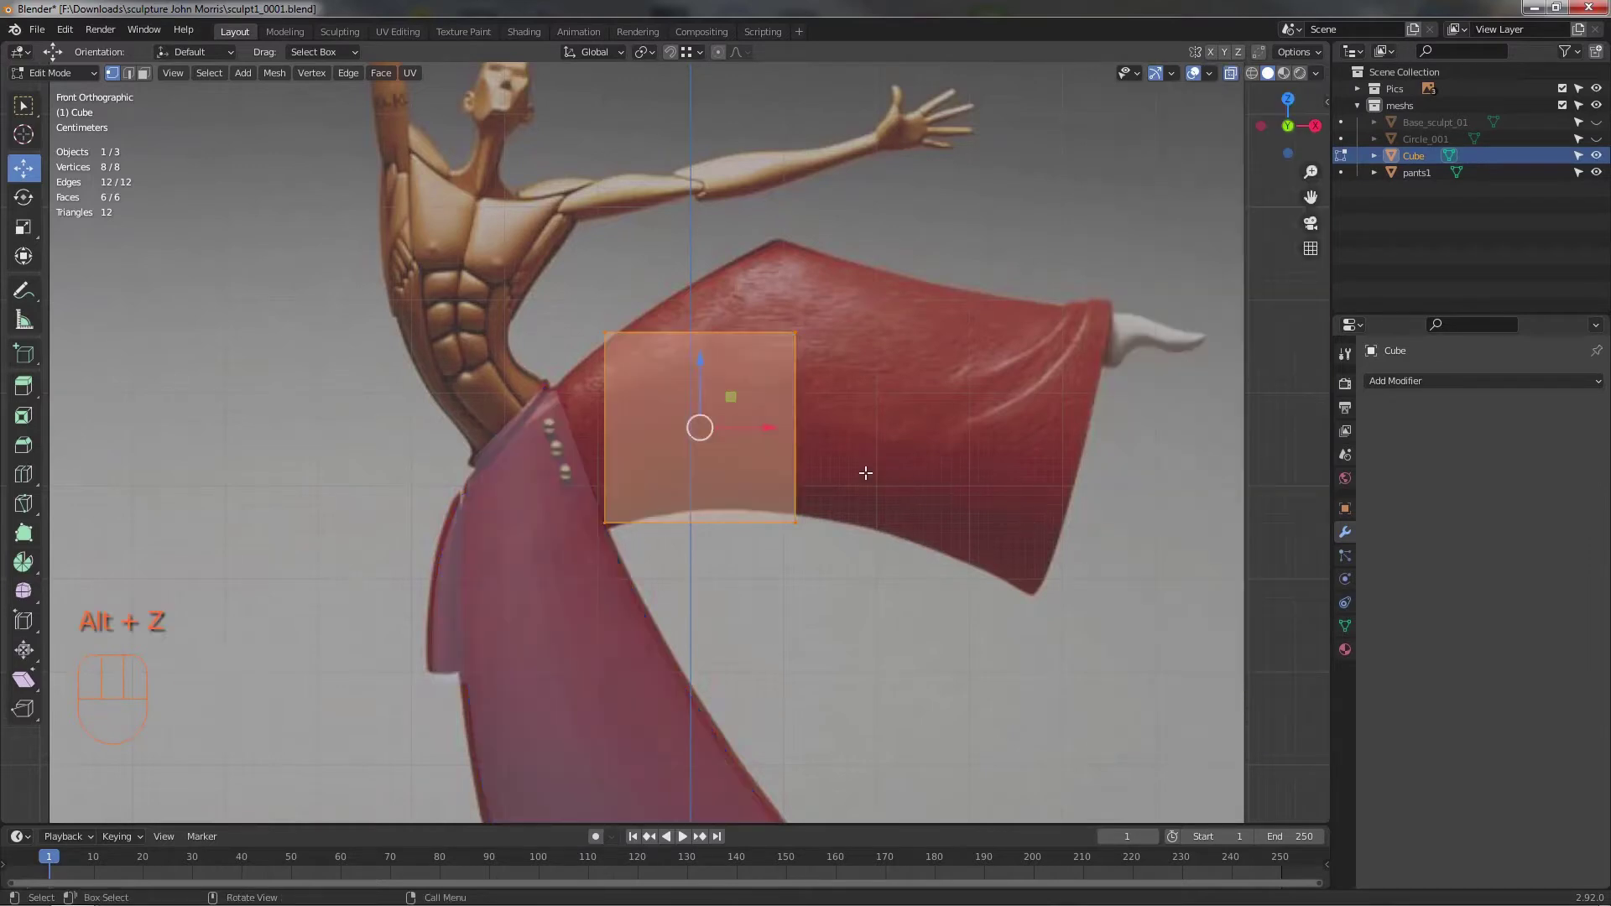
middle_click(888, 485)
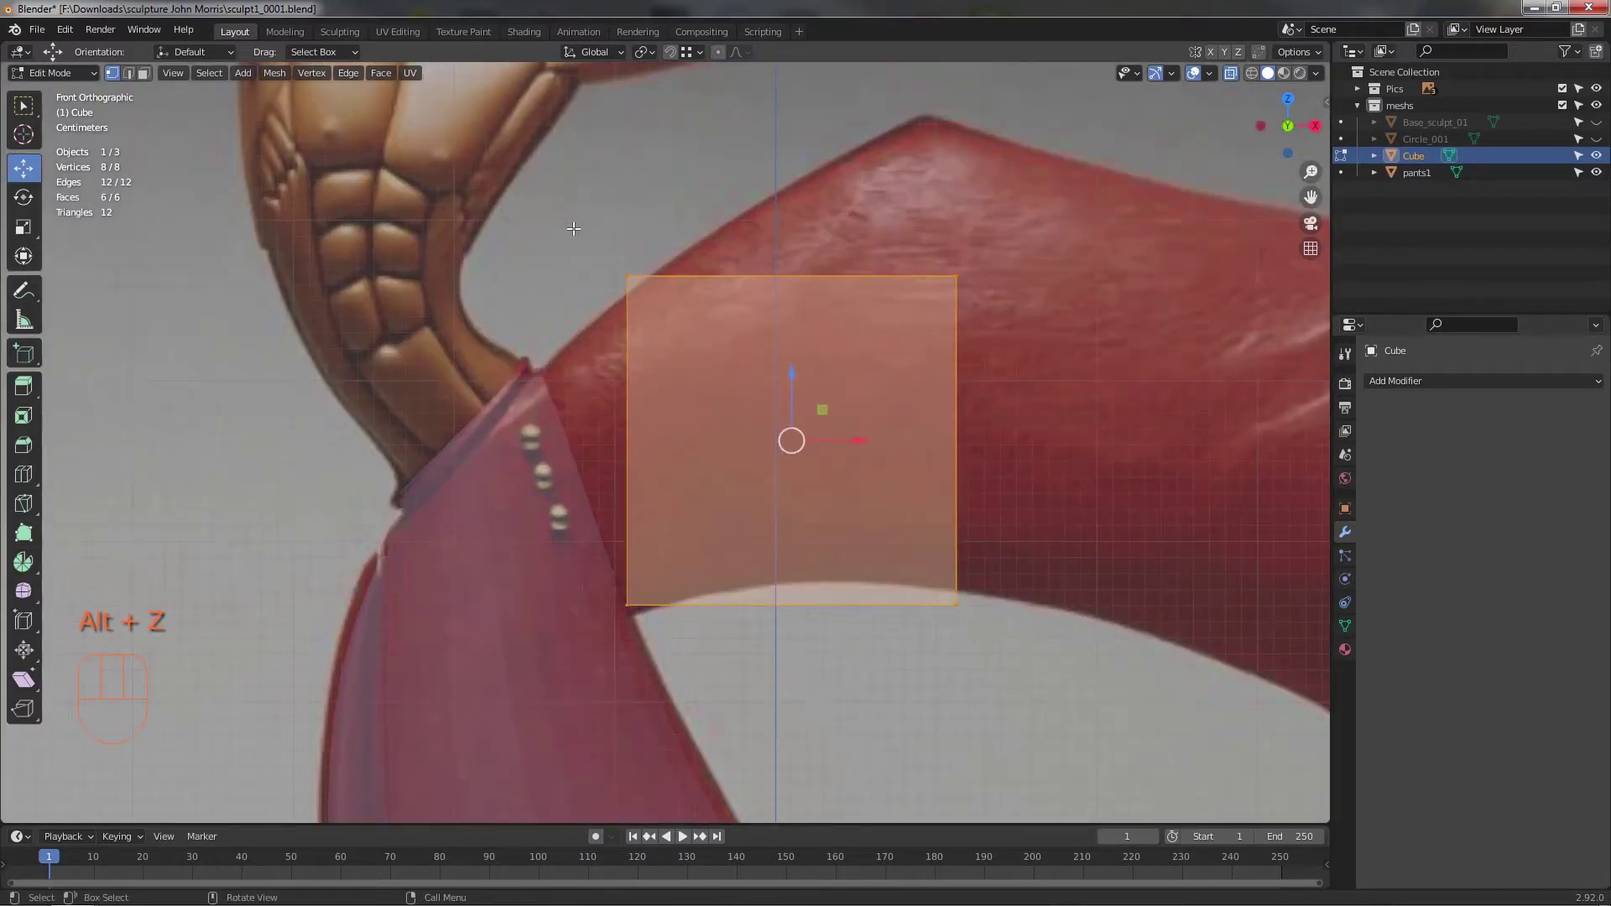
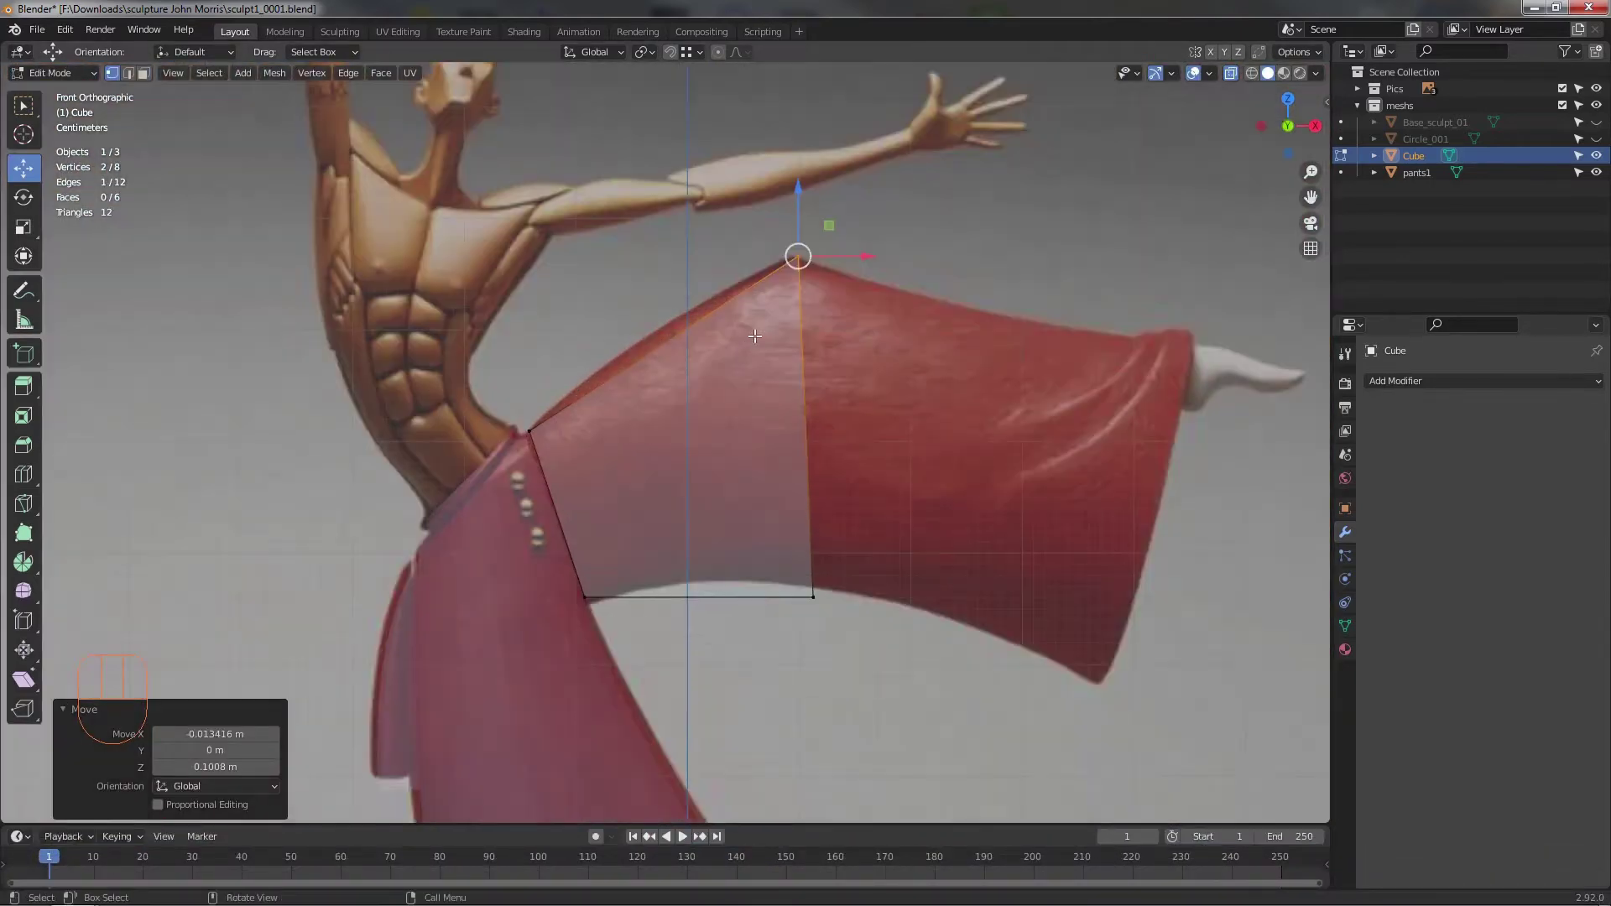
- Move three box corners one by one onto the pants outline
left_click_drag(728, 428, 809, 357)
left_click(958, 111)
left_click_drag(863, 447, 831, 393)
left_click(835, 644)
left_click_drag(811, 534, 790, 508)
- Zoom to the lower waist corner and nudge it onto the pants edge
middle_click(746, 468)
left_click_drag(606, 526, 574, 506)
left_click_drag(474, 474, 502, 496)
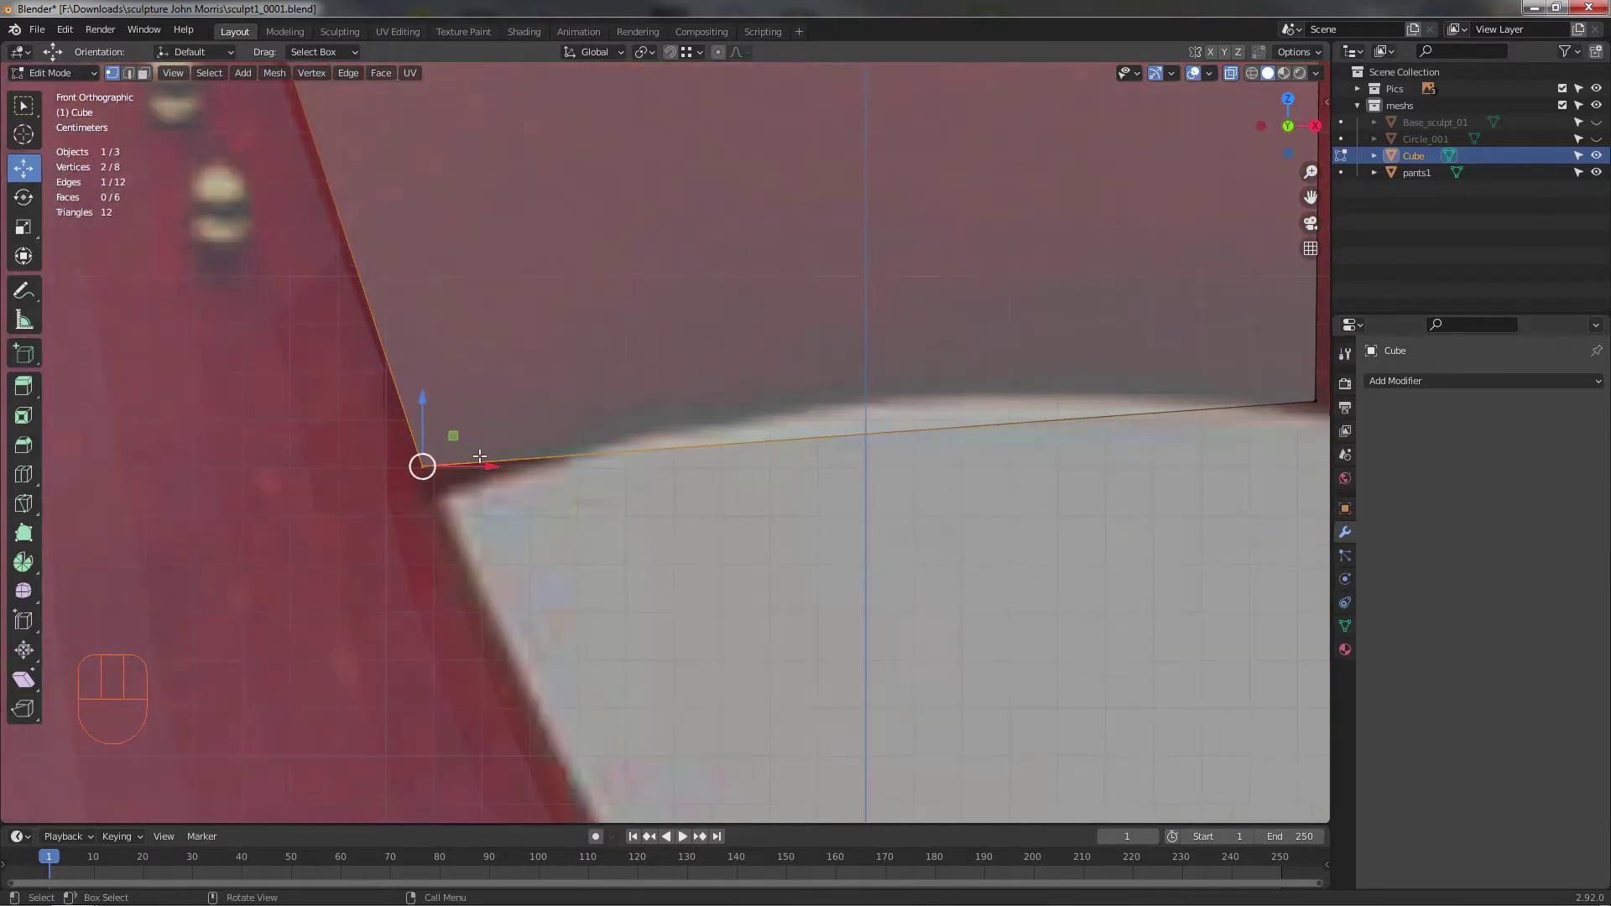
left_click_drag(460, 462, 470, 463)
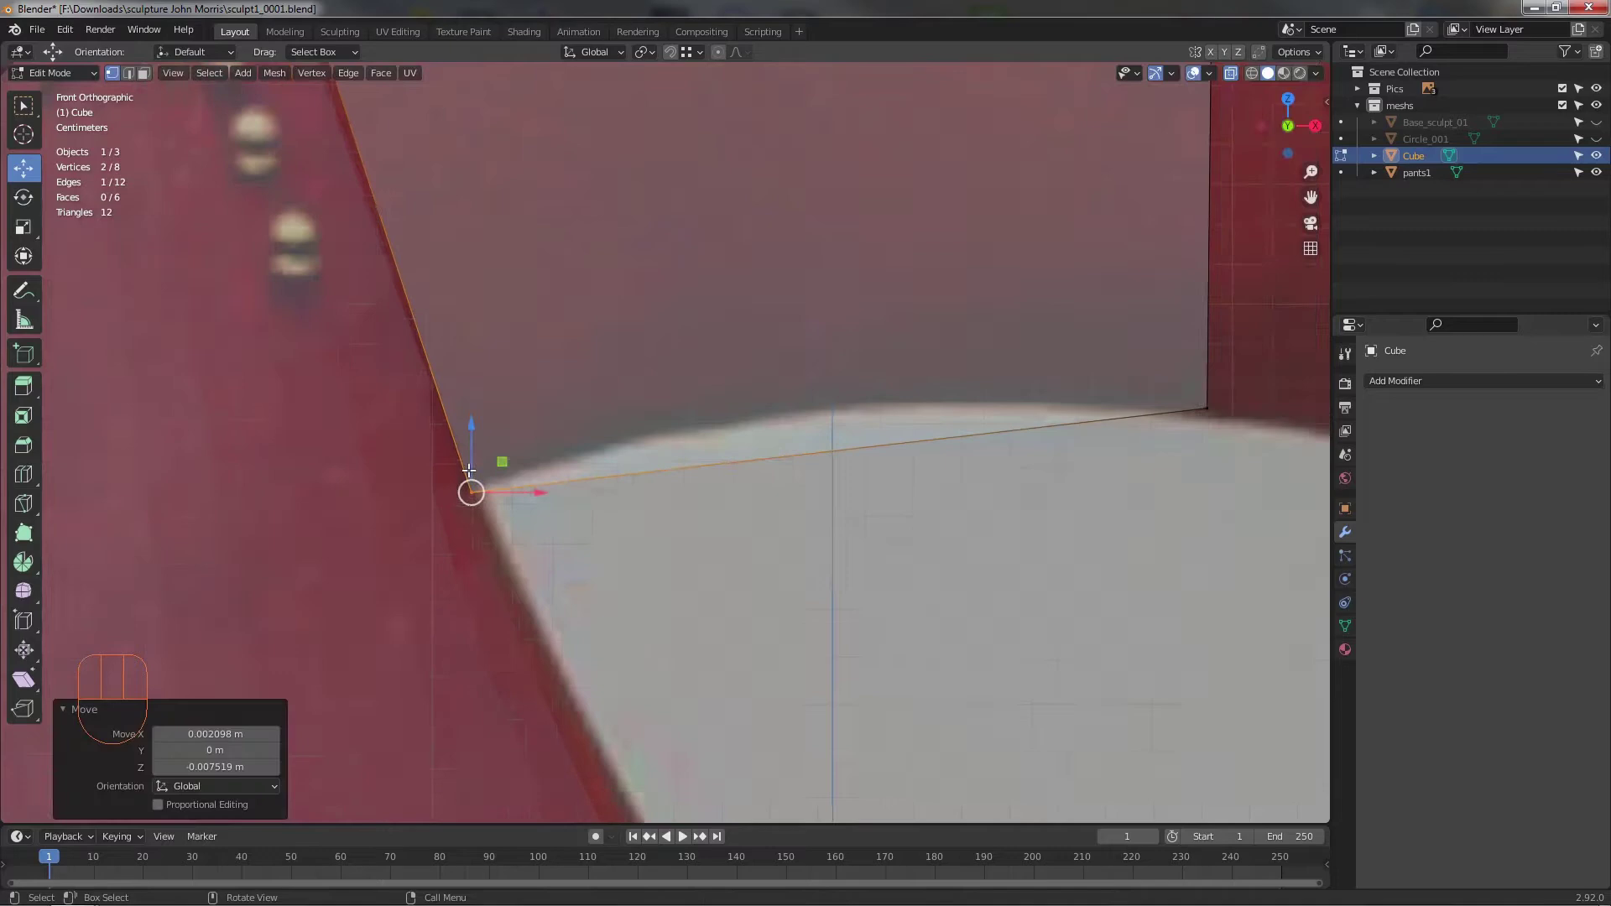
left_click_drag(583, 464, 605, 563)
- Align the top waist corner with the waist point, checking it solid against the sculpture
middle_click(614, 536)
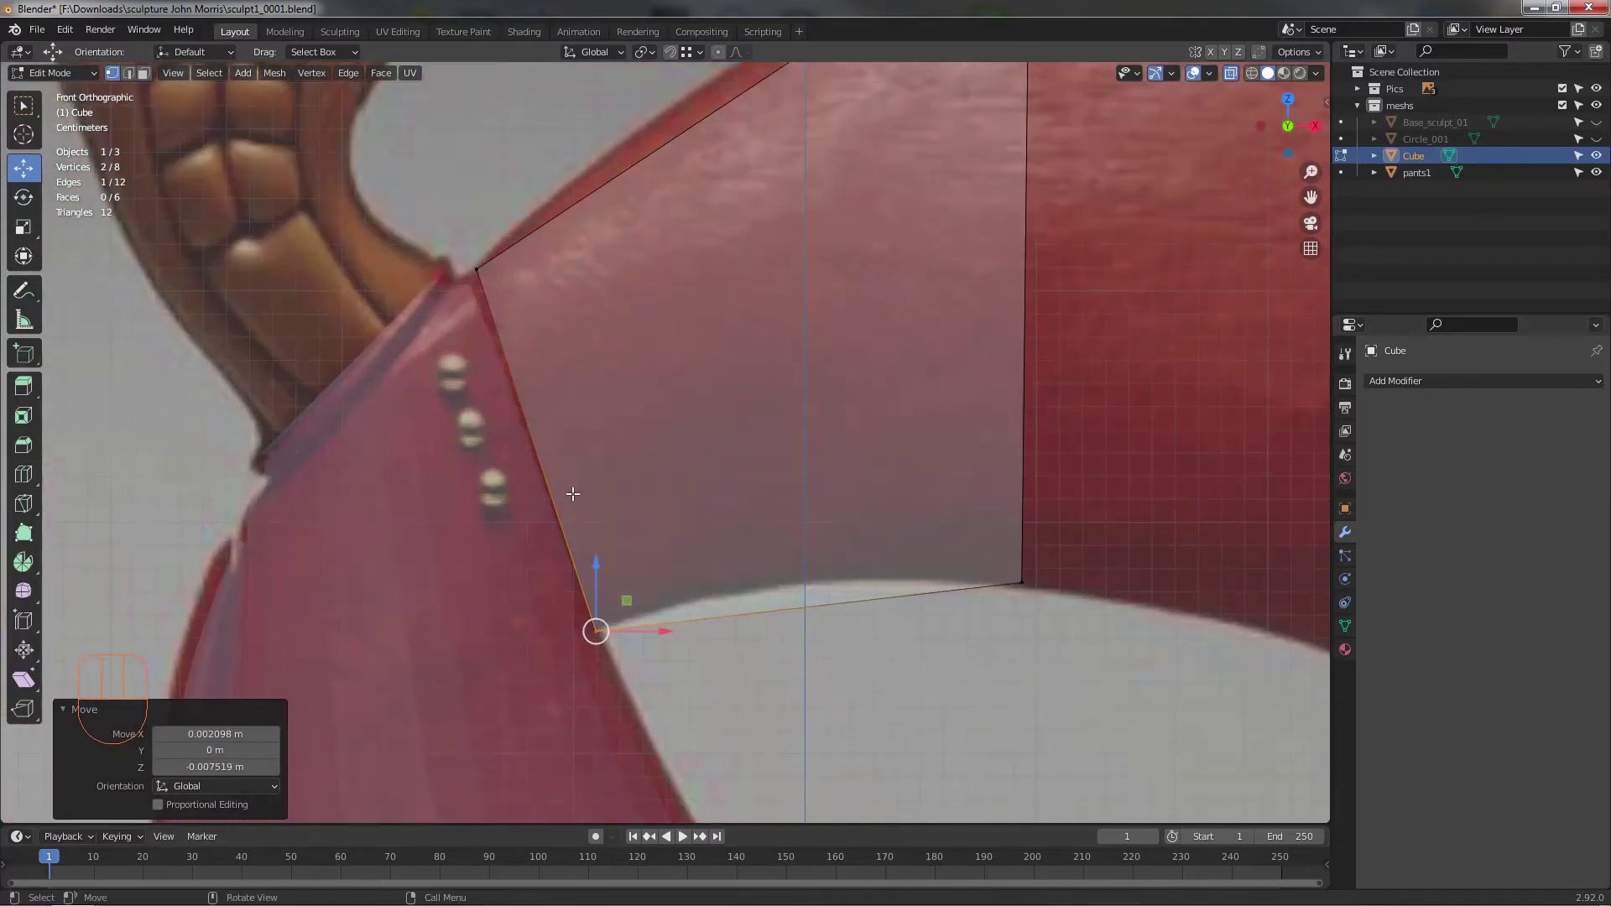
left_click_drag(592, 479, 586, 441)
left_click_drag(616, 540, 634, 542)
left_click_drag(600, 558, 631, 558)
left_click_drag(611, 546, 602, 581)
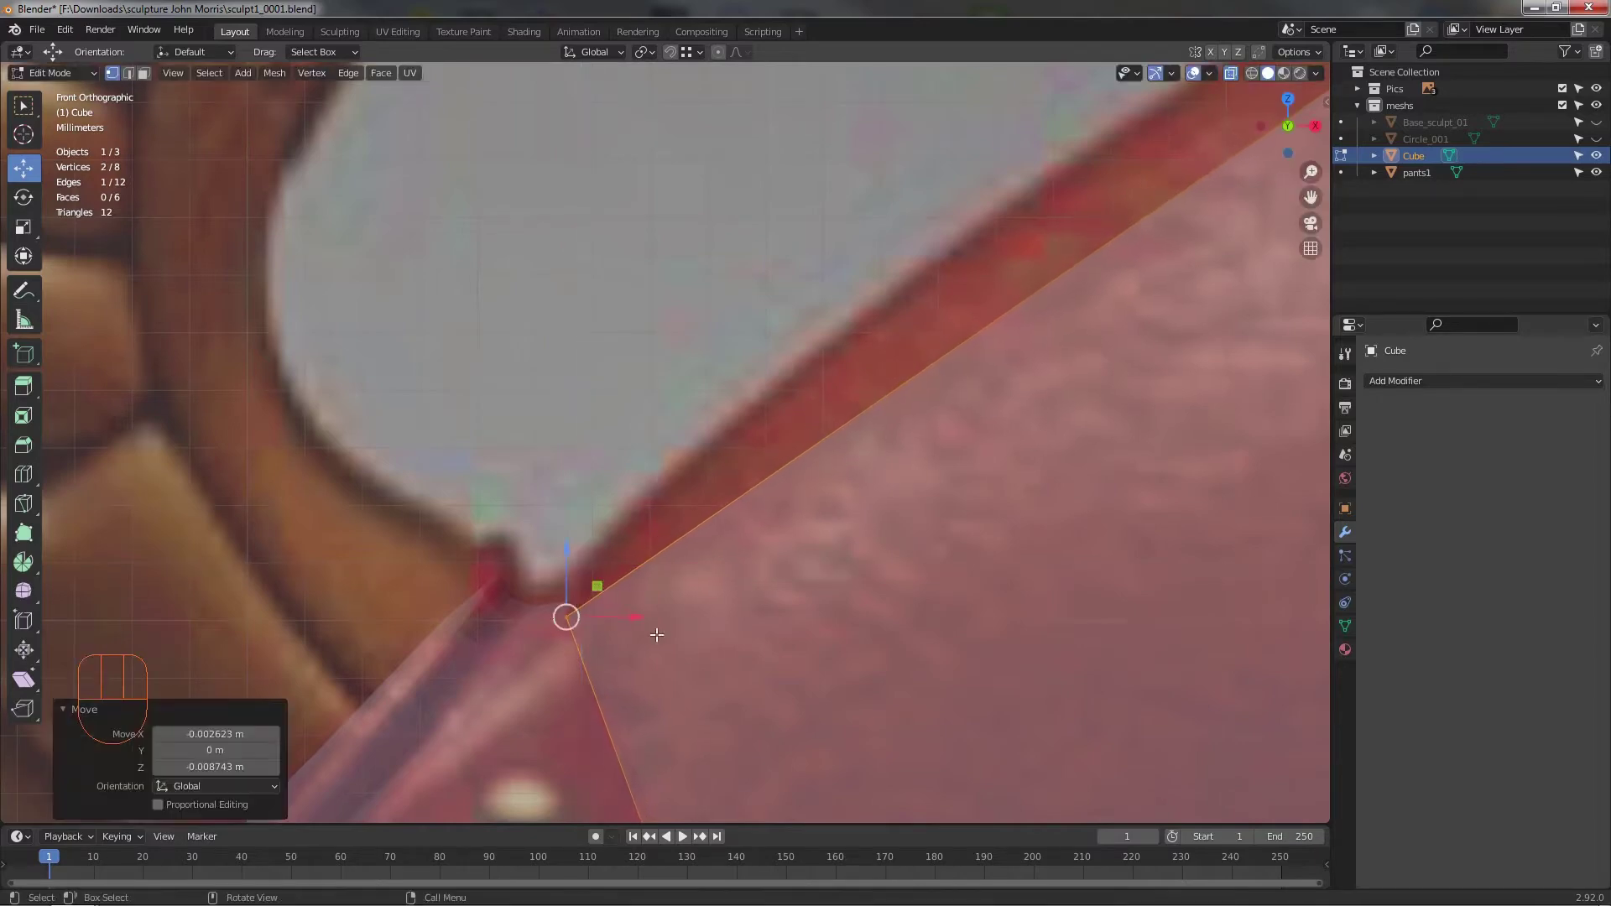
left_click_drag(716, 623, 630, 265)
key("alt+z")
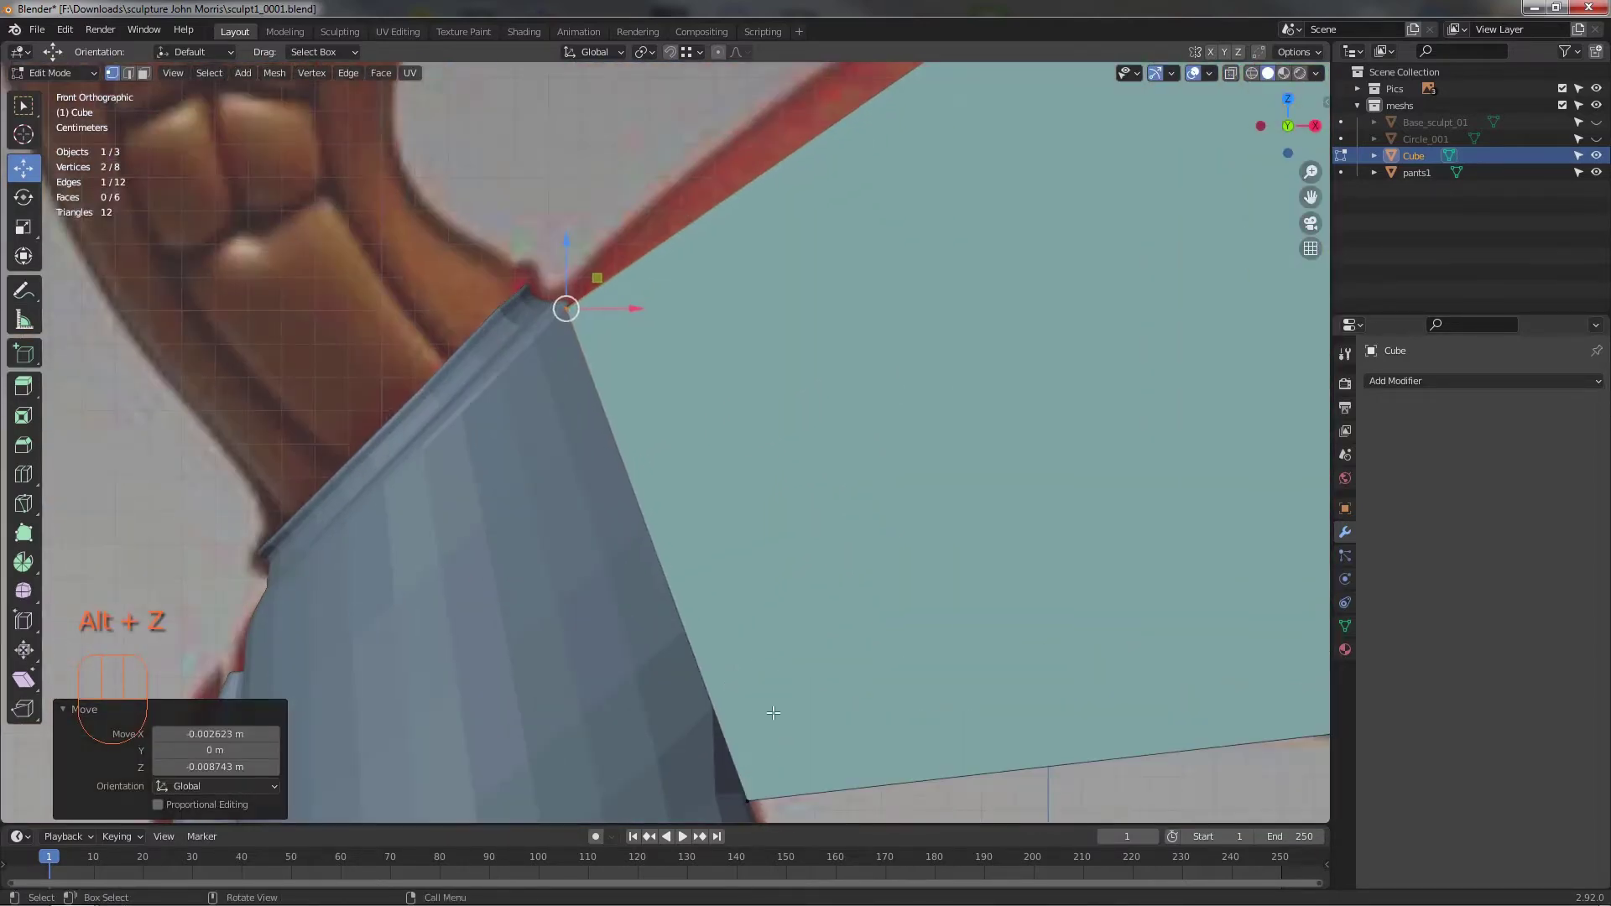
left_click_drag(767, 650, 590, 482)
- Place the lower front corner on the waist edge, forming a wedge between hip and leg
left_click(544, 595)
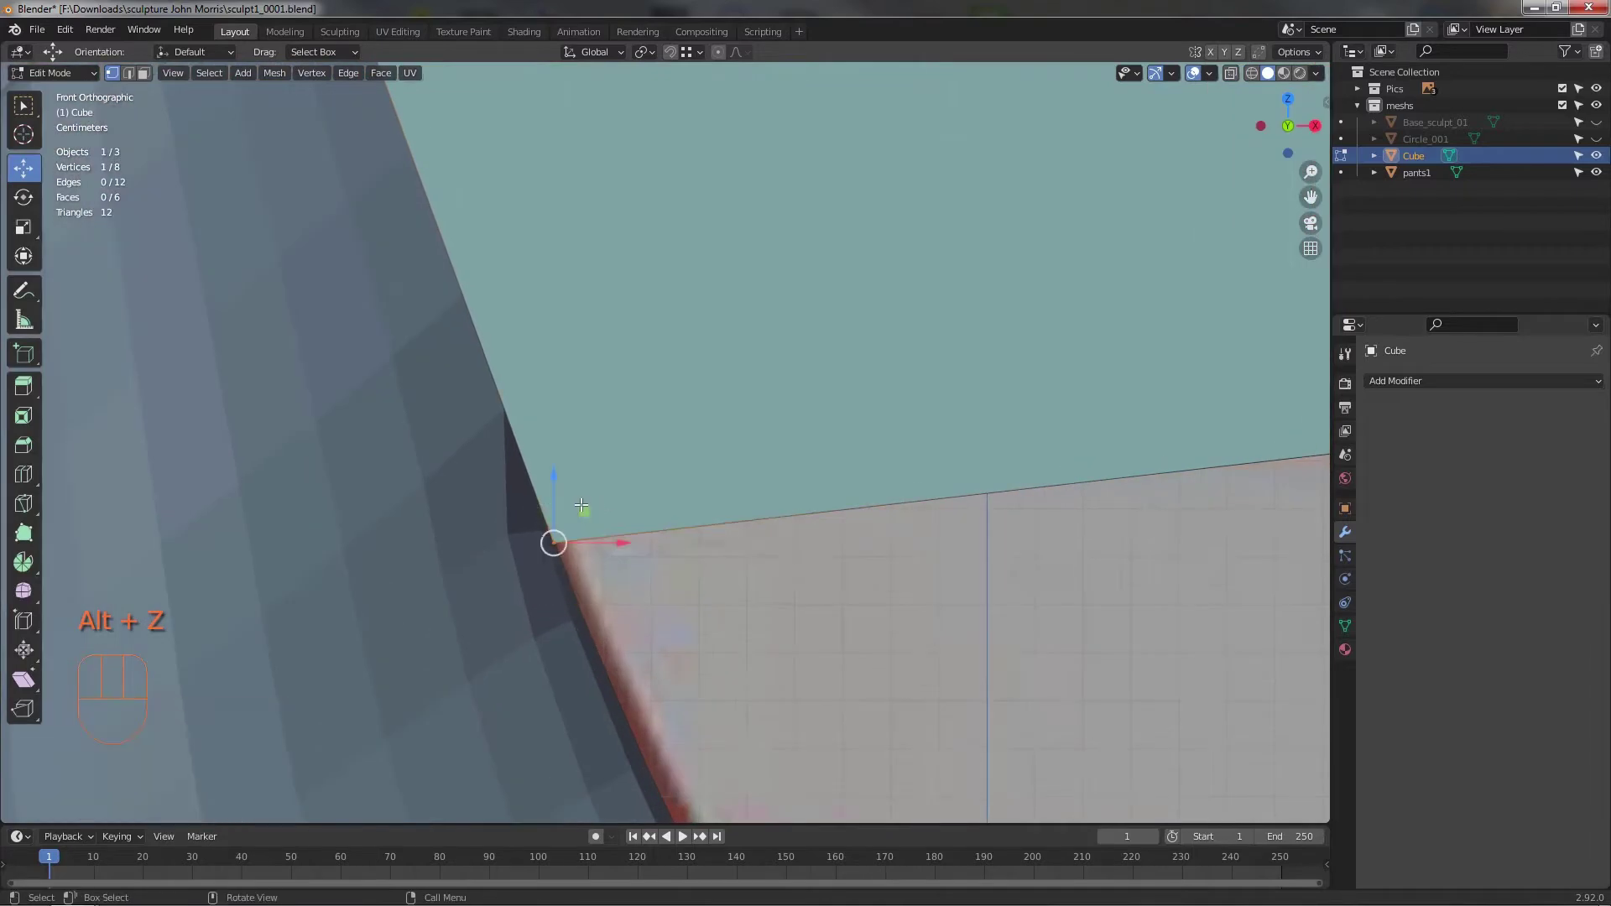
left_click_drag(591, 458, 612, 390)
key("ctrl+z")
key("alt+z")
left_click(462, 652)
key("alt+z")
left_click_drag(592, 511, 569, 492)
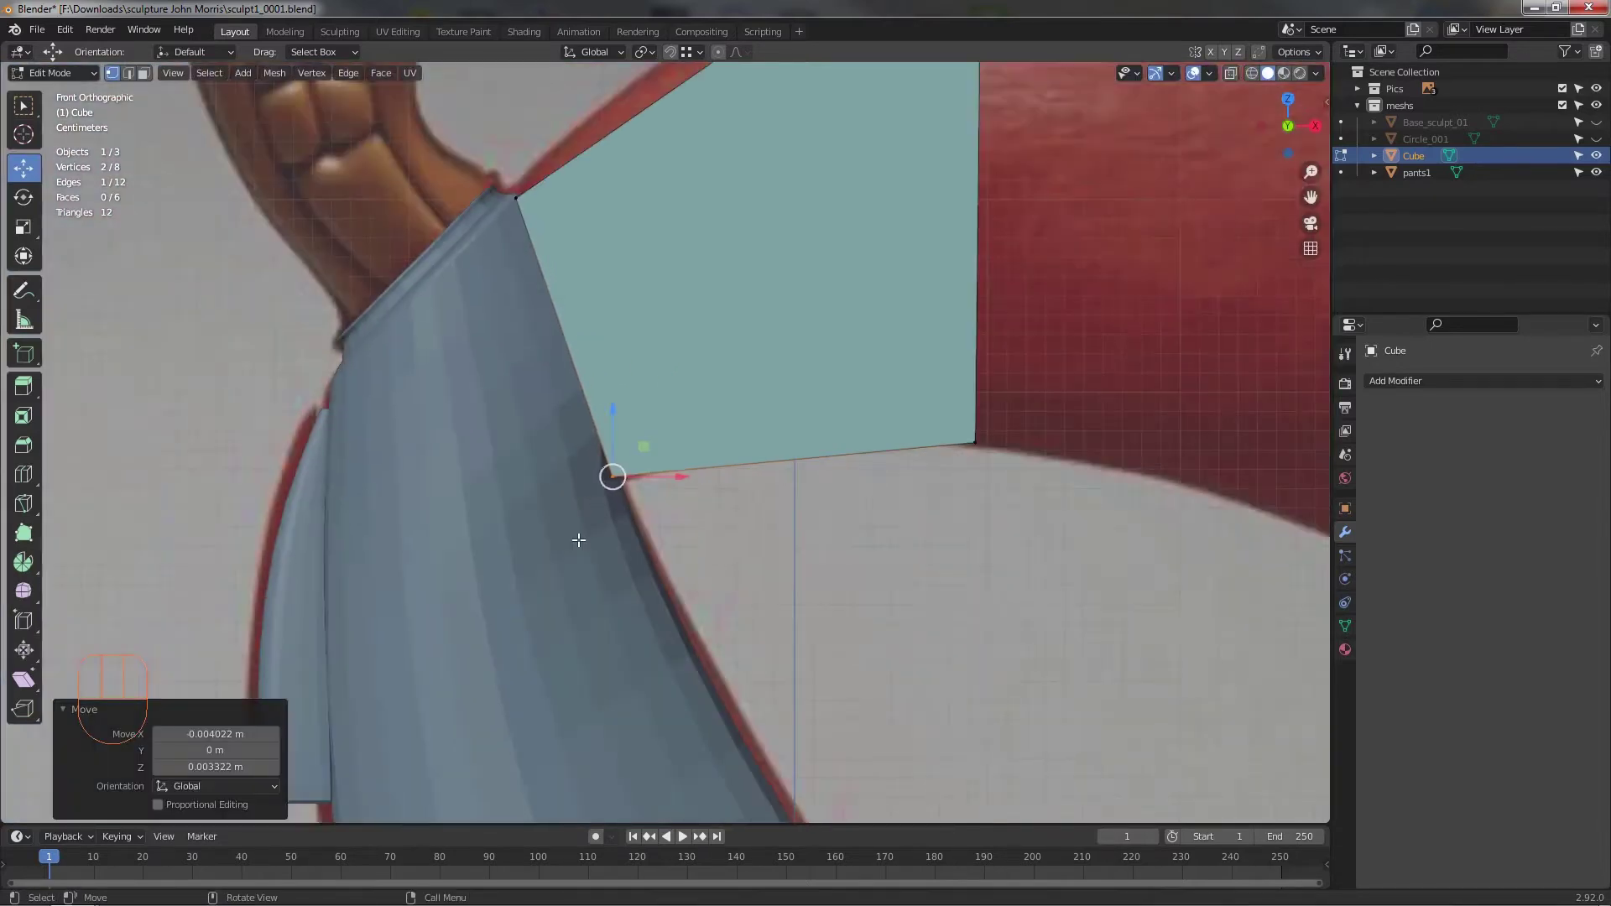
left_click_drag(633, 570, 658, 565)
left_click_drag(737, 494, 568, 441)
left_click_drag(592, 466, 614, 456)
middle_click(609, 455)
- Extrude the block's right edge into a new section stretching toward the cuff
key("alt+z")
left_click_drag(558, 303, 658, 653)
key("e")
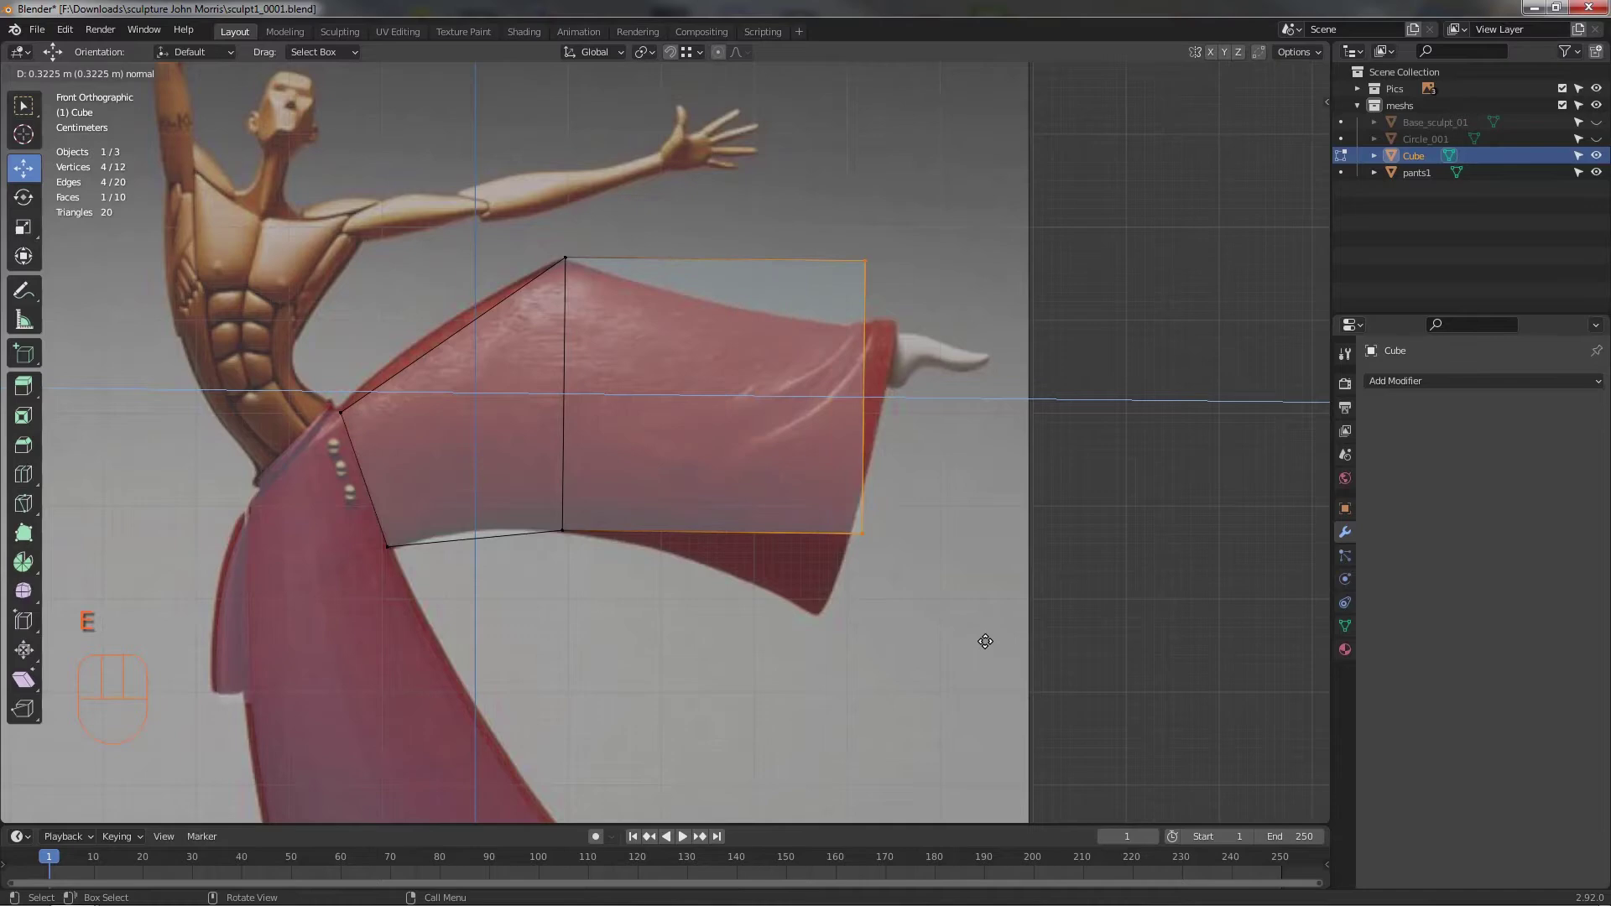
- Fit the new corners to the cuff outline, then start narrowing the block's depth from the side
left_click_drag(1043, 258, 1015, 193)
left_click_drag(1008, 164, 1047, 287)
left_click_drag(1014, 666, 998, 586)
left_click_drag(982, 555, 928, 652)
left_click_drag(943, 597, 815, 523)
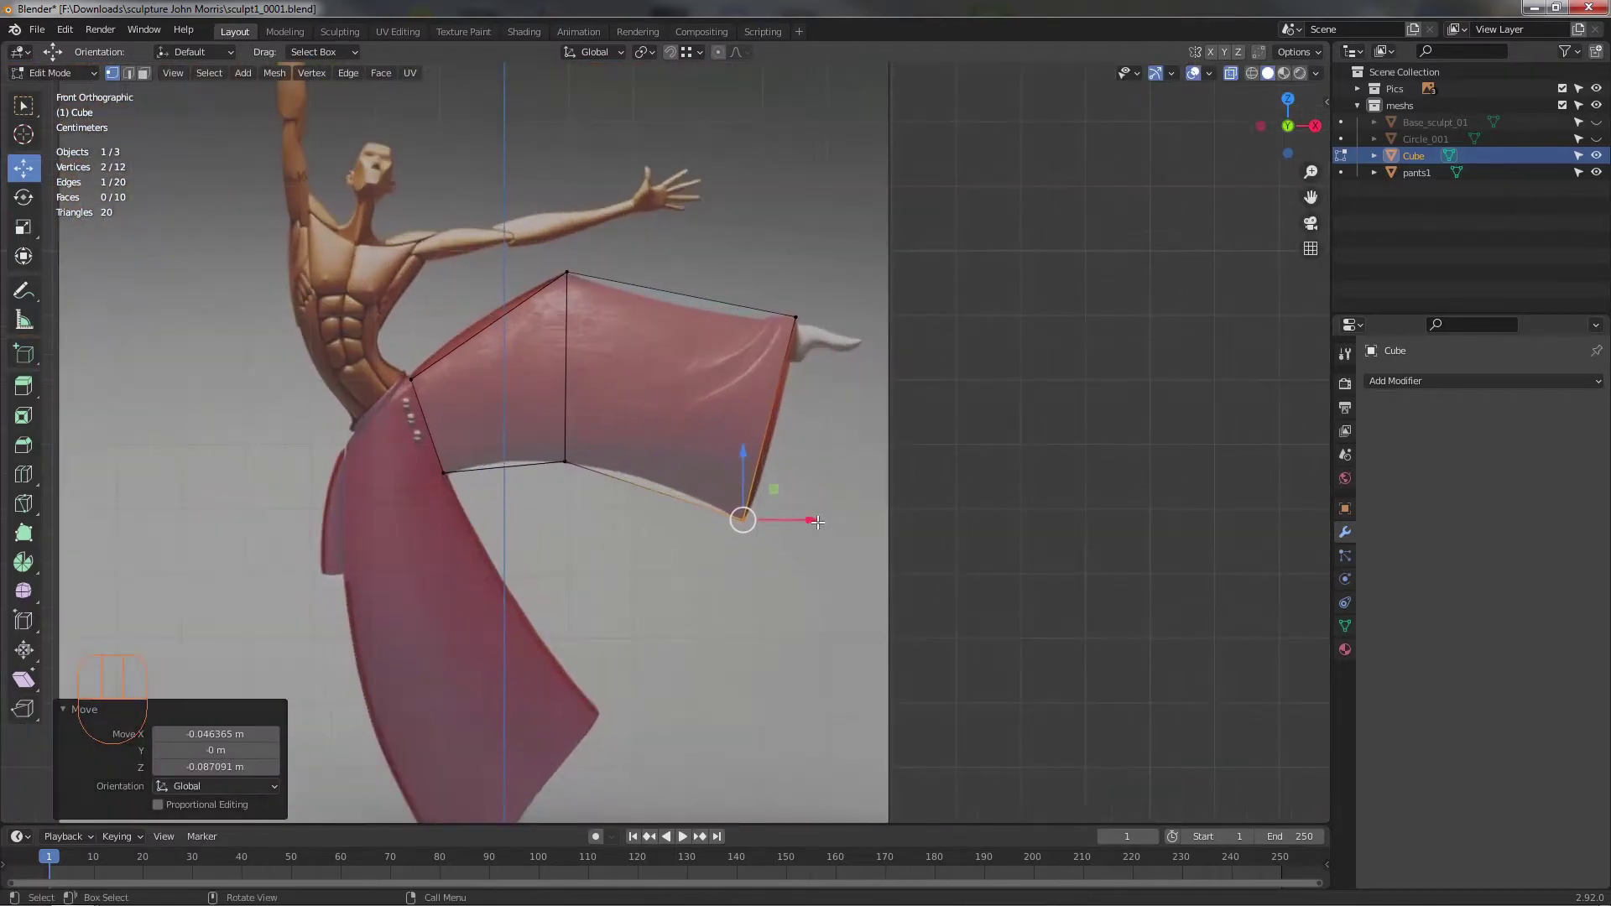
left_click_drag(832, 536, 699, 527)
- Scale the block along Y until its depth matches the pants leg
middle_click(732, 490)
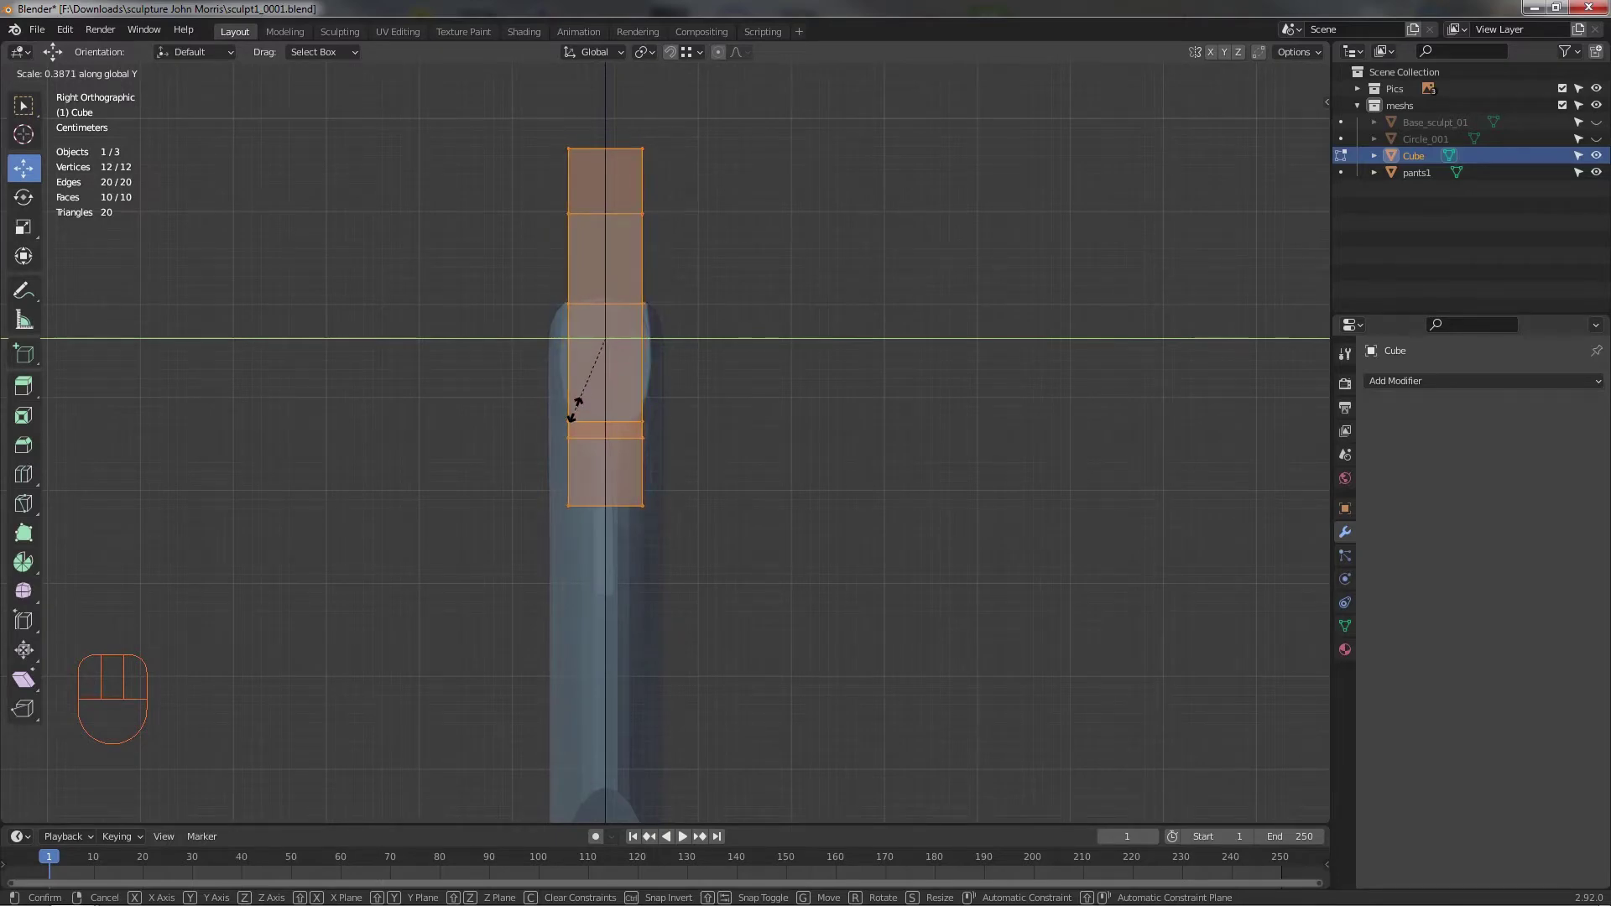
left_click_drag(701, 505, 795, 471)
middle_click(833, 469)
middle_click(802, 521)
left_click_drag(771, 535, 675, 534)
middle_click(678, 479)
- Delete the two end faces, leaving an open-ended sleeve along the leg
left_click(692, 406)
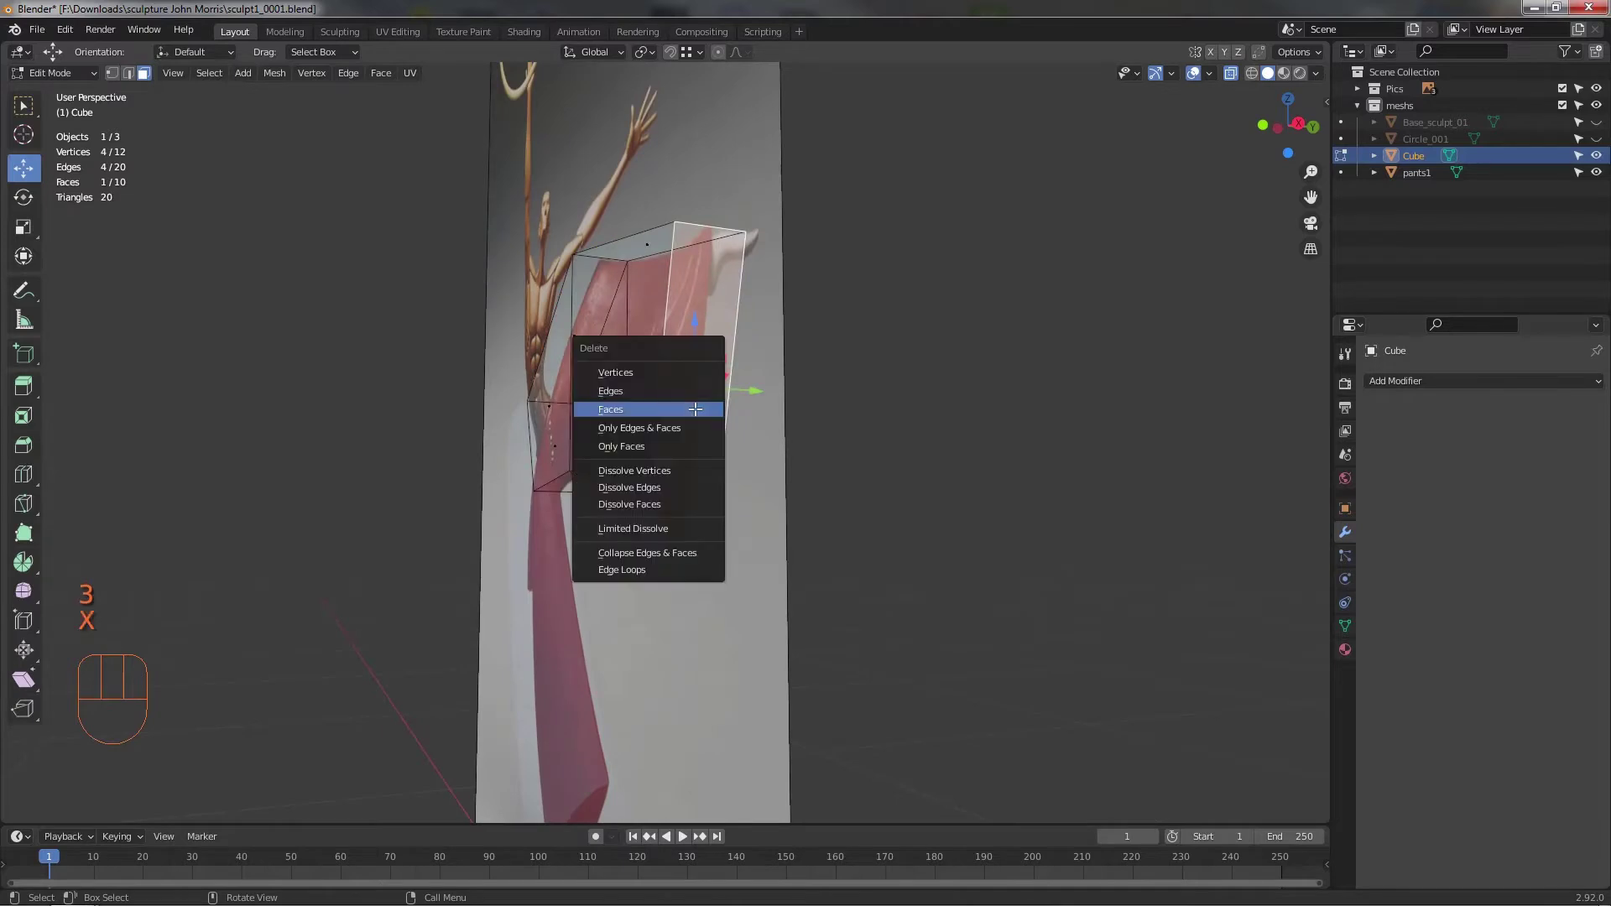
left_click_drag(755, 482, 826, 509)
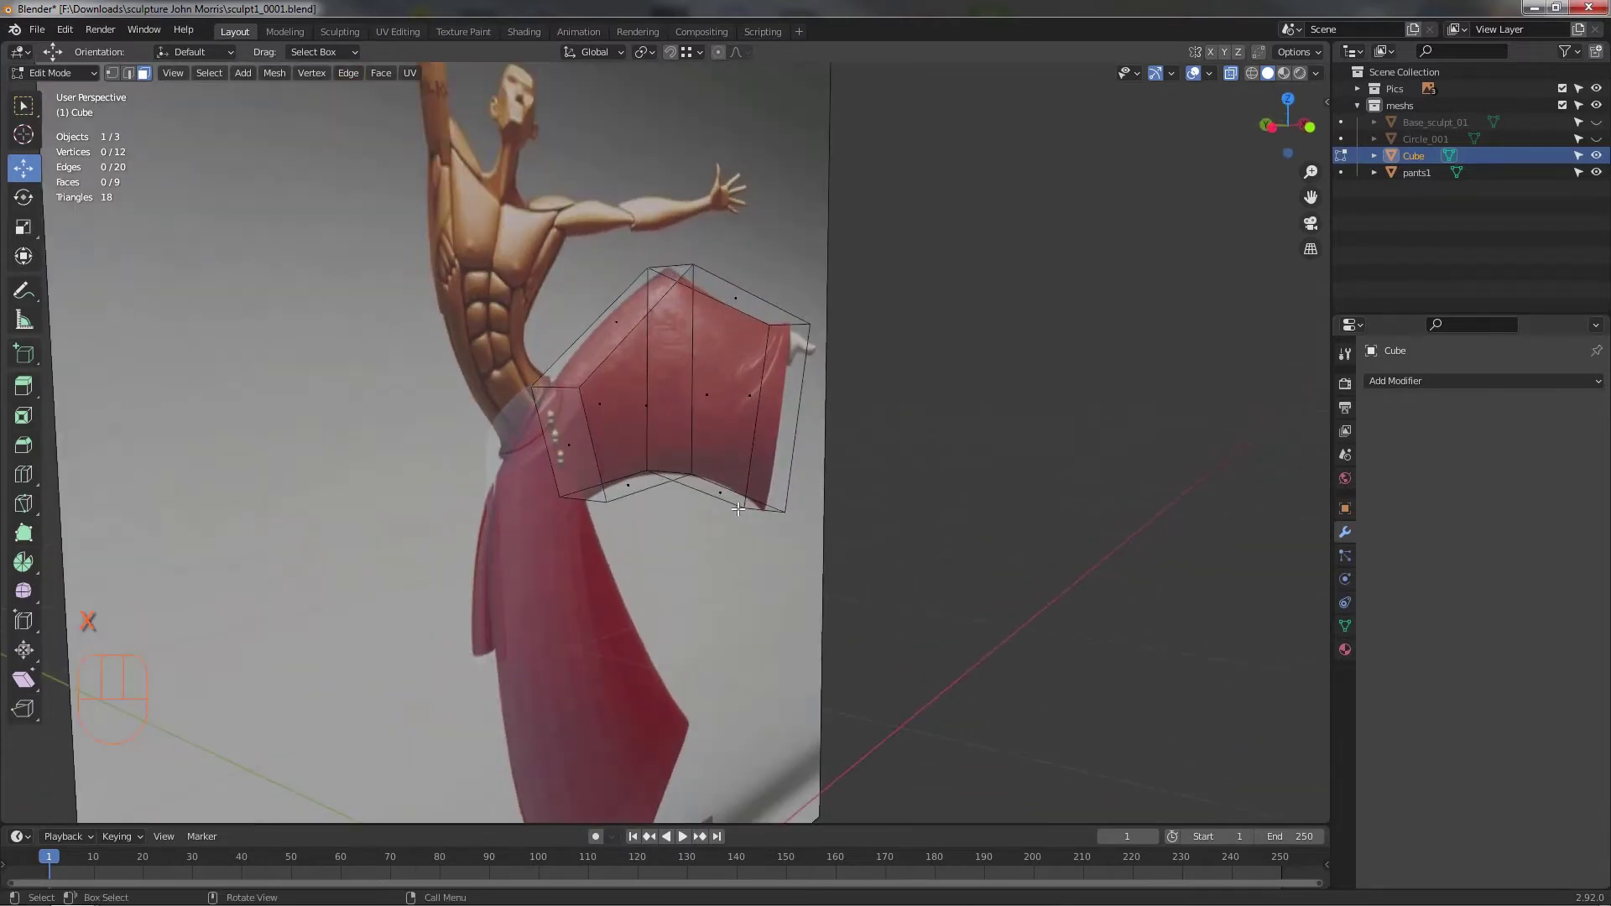
left_click_drag(572, 439, 651, 489)
middle_click(651, 489)
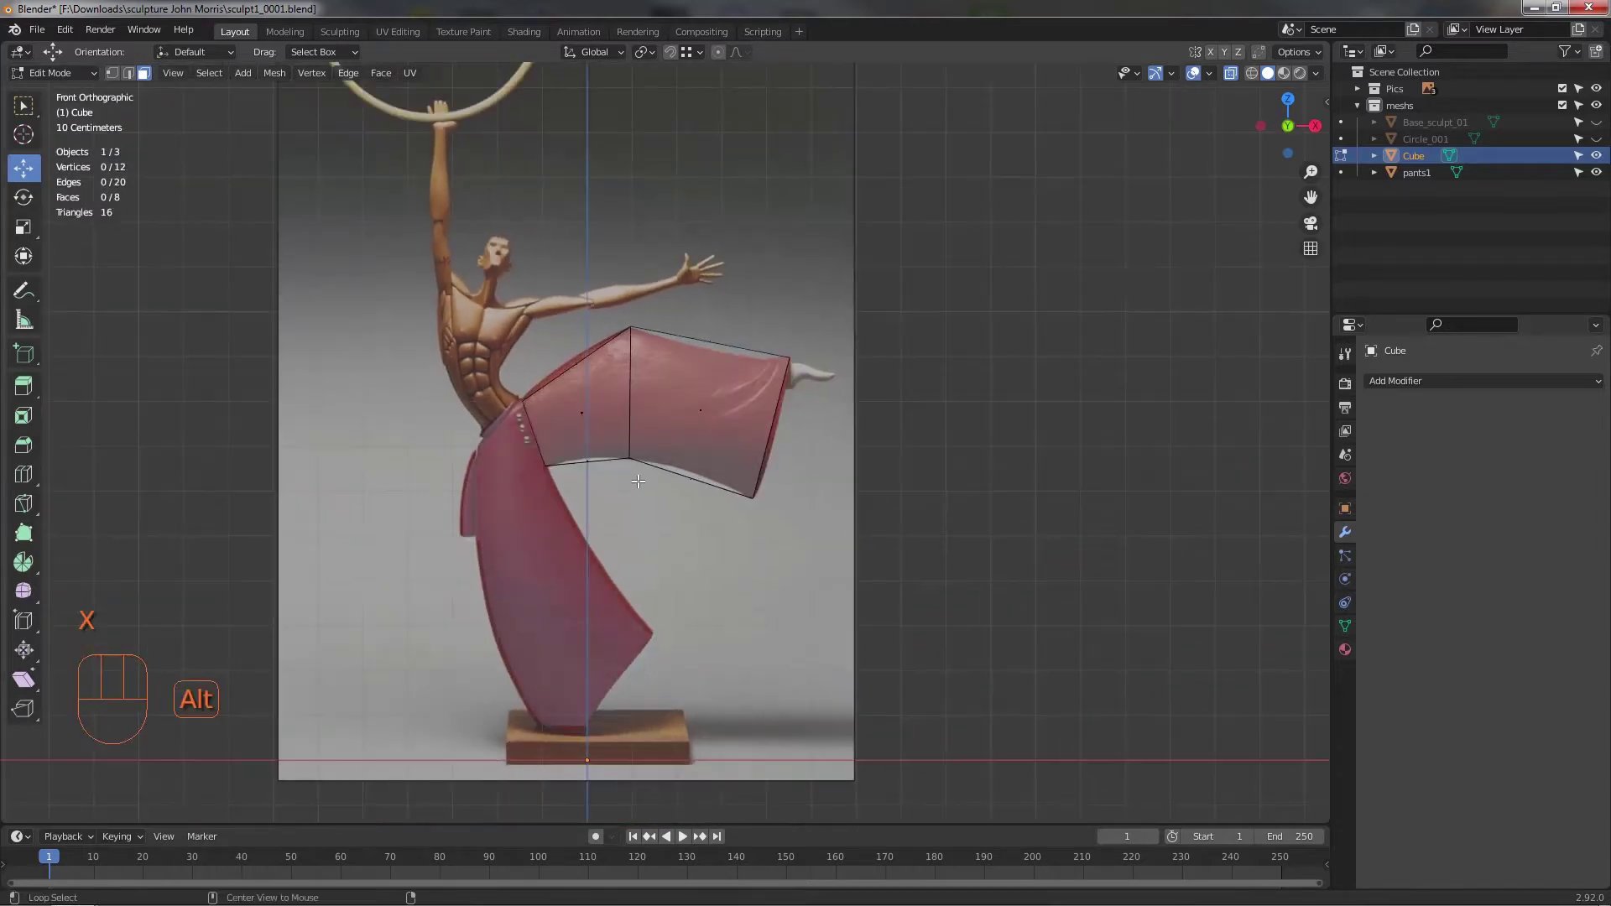
key("alt+z")
middle_click(721, 519)
- Loop-cut the leg block through its centre, delete one half and add a Mirror modifier across X
left_click_drag(690, 542, 599, 584)
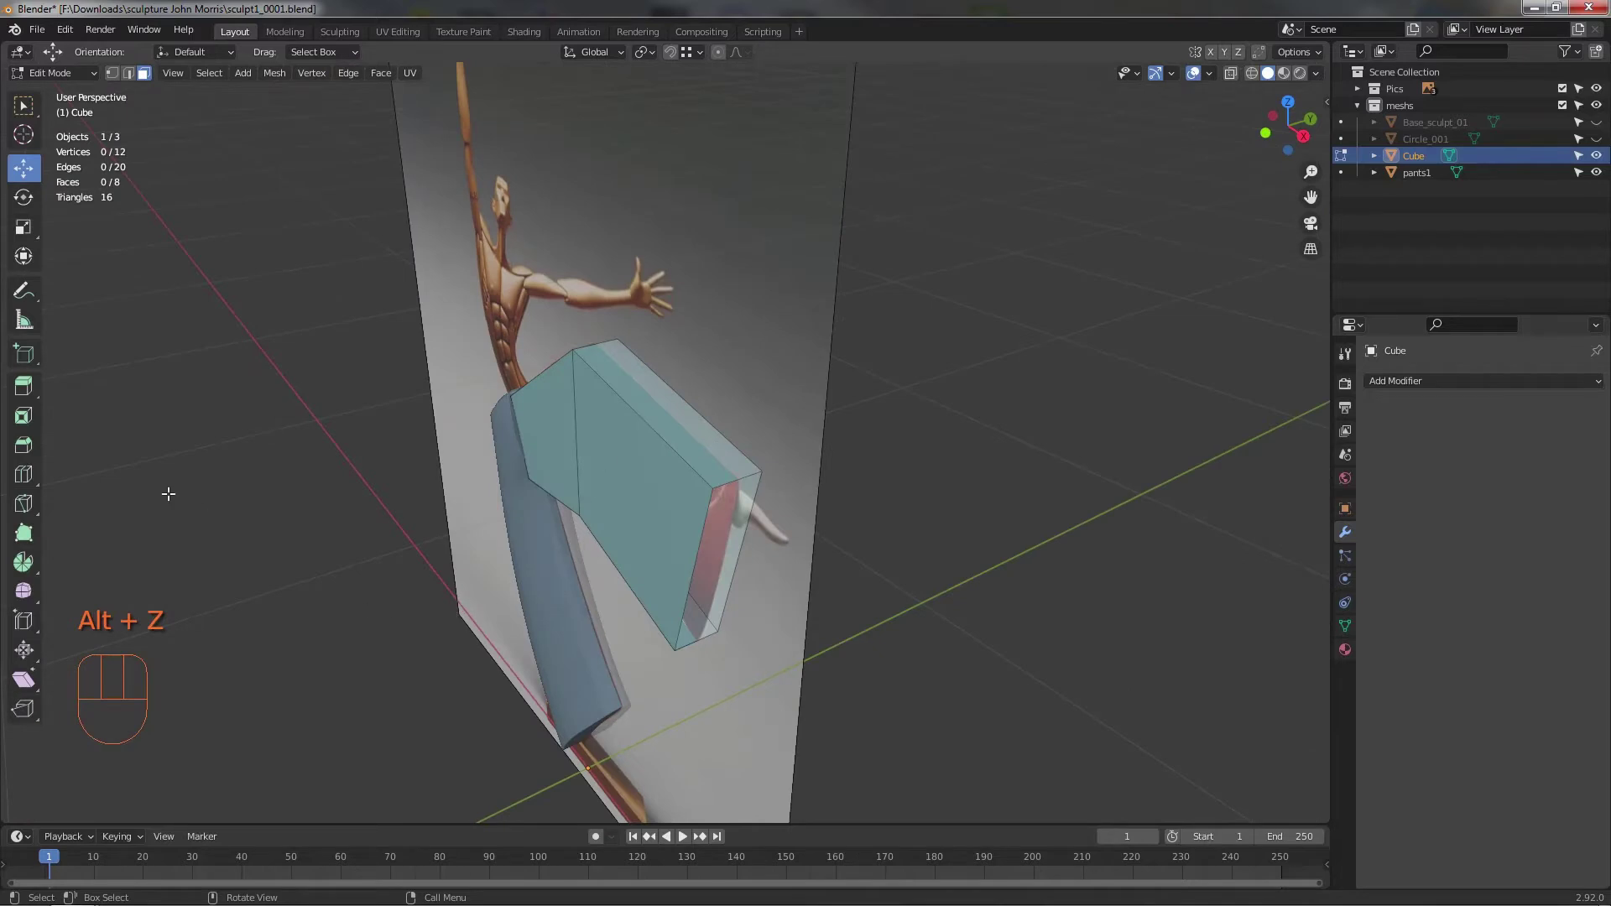
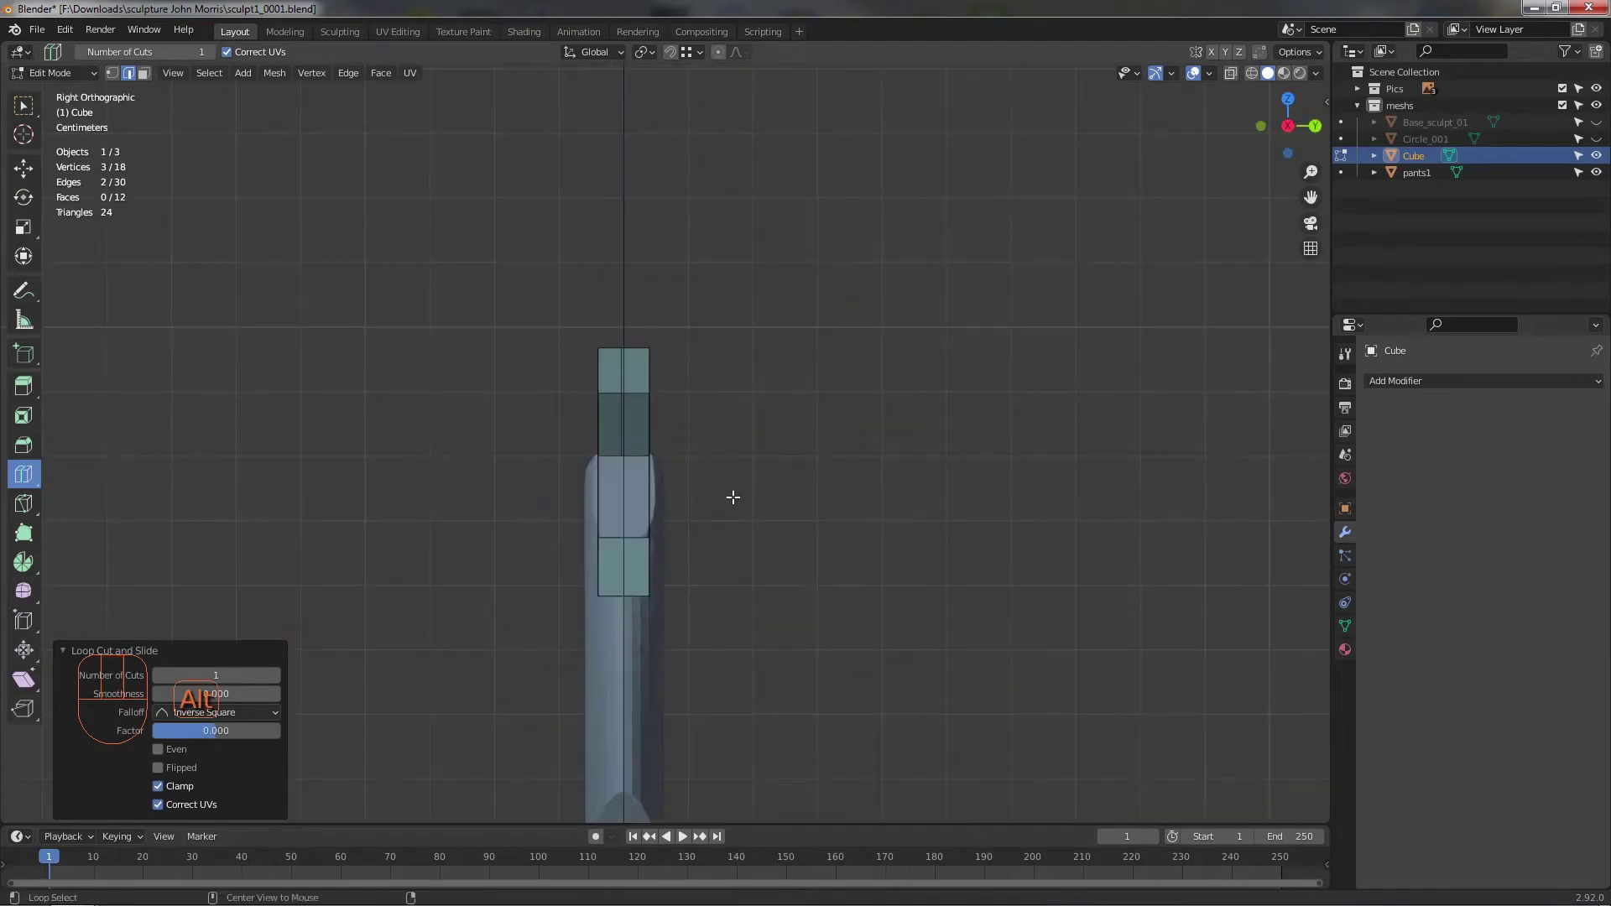
left_click(216, 110)
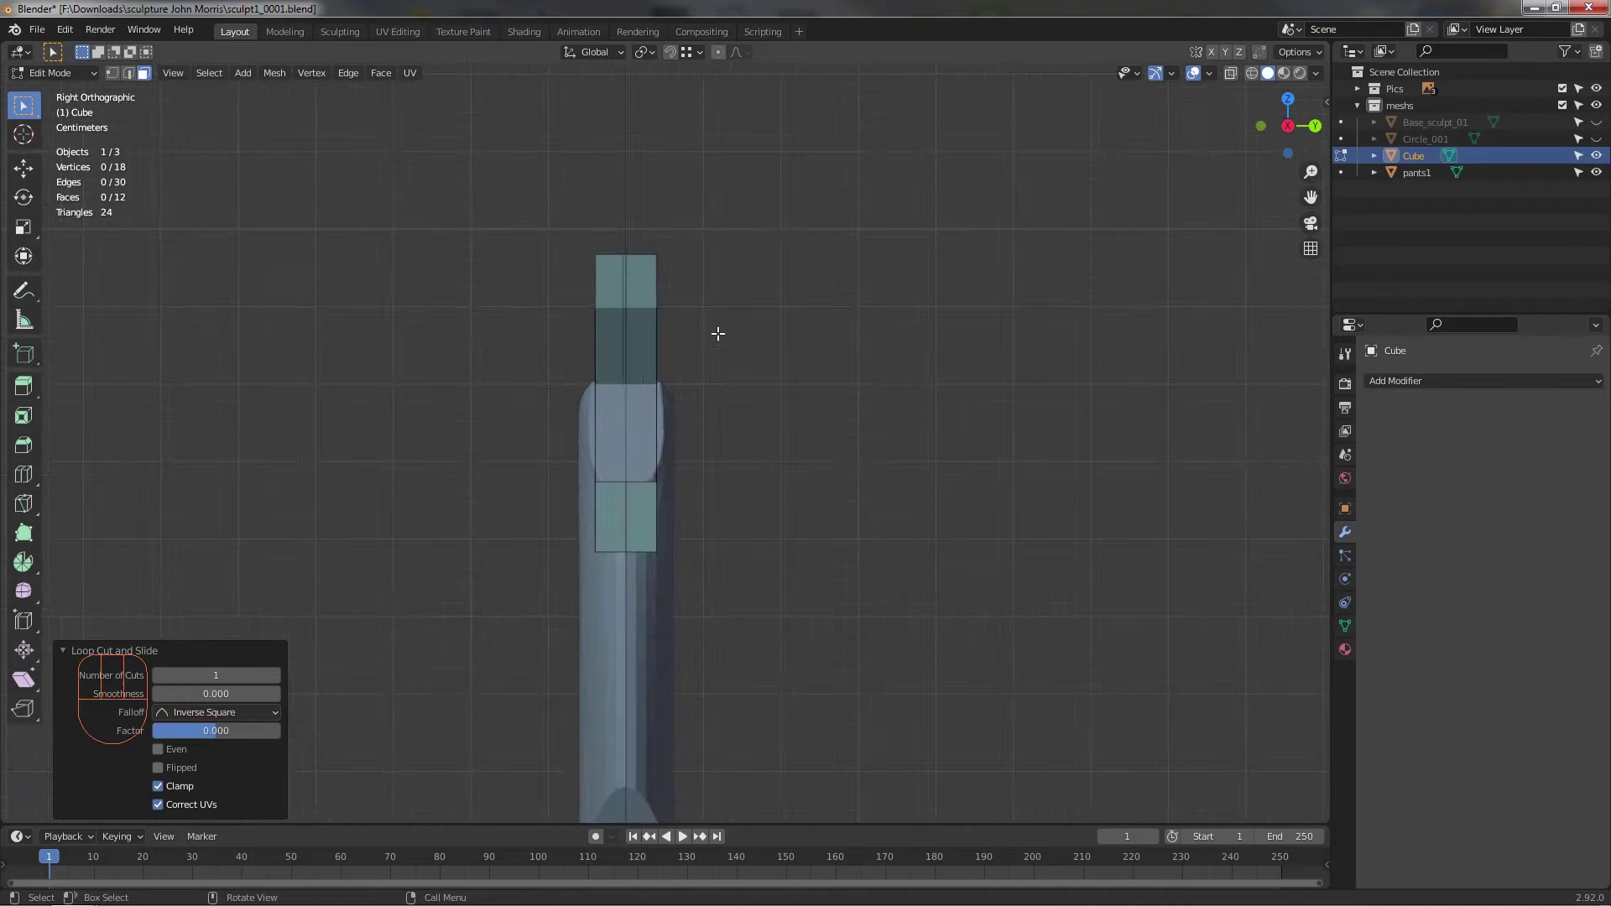
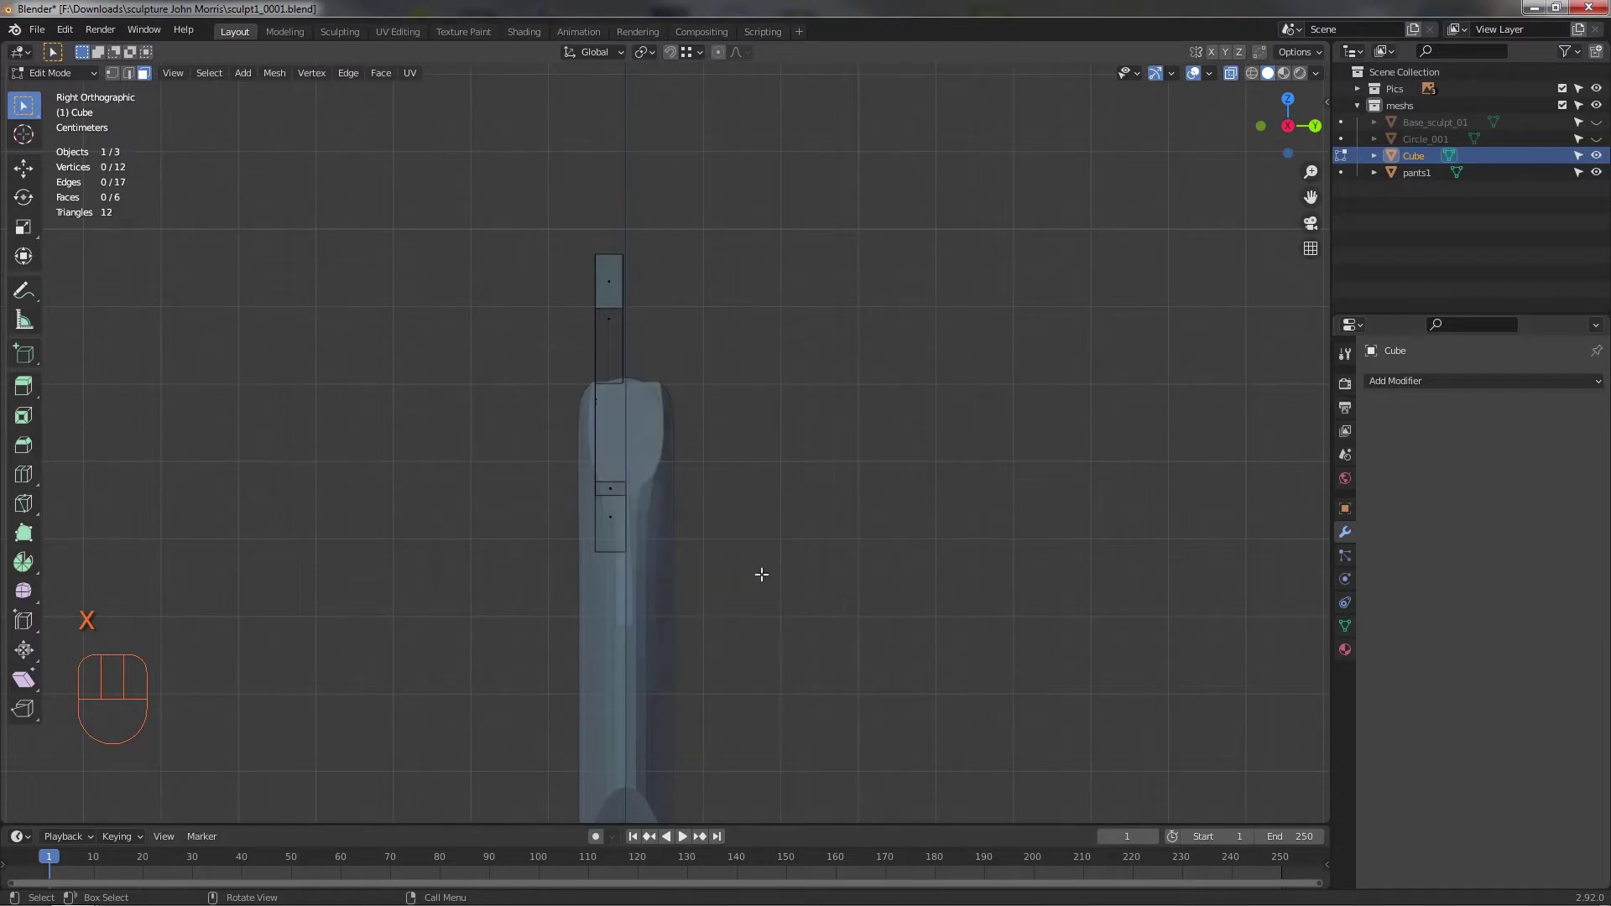
left_click_drag(770, 575, 1222, 451)
left_click_drag(1399, 393, 1287, 571)
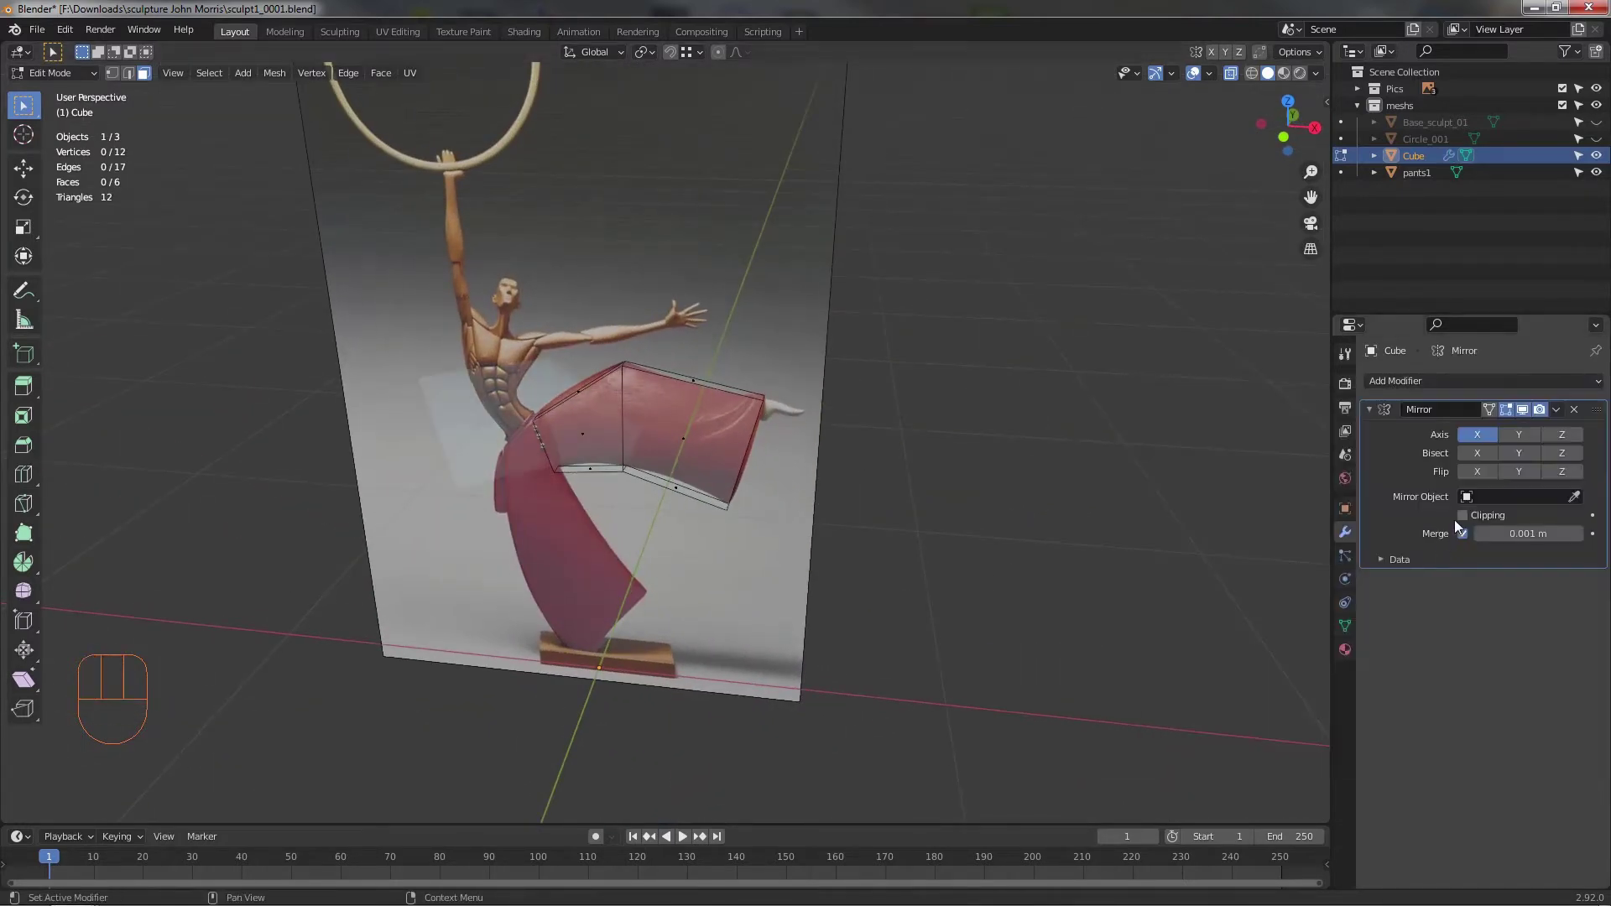
- Enable Clipping and Merge on the Mirror modifier so the halves join at the seam
left_click(1465, 522)
left_click_drag(760, 483, 696, 471)
middle_click(711, 460)
left_click_drag(640, 436, 586, 399)
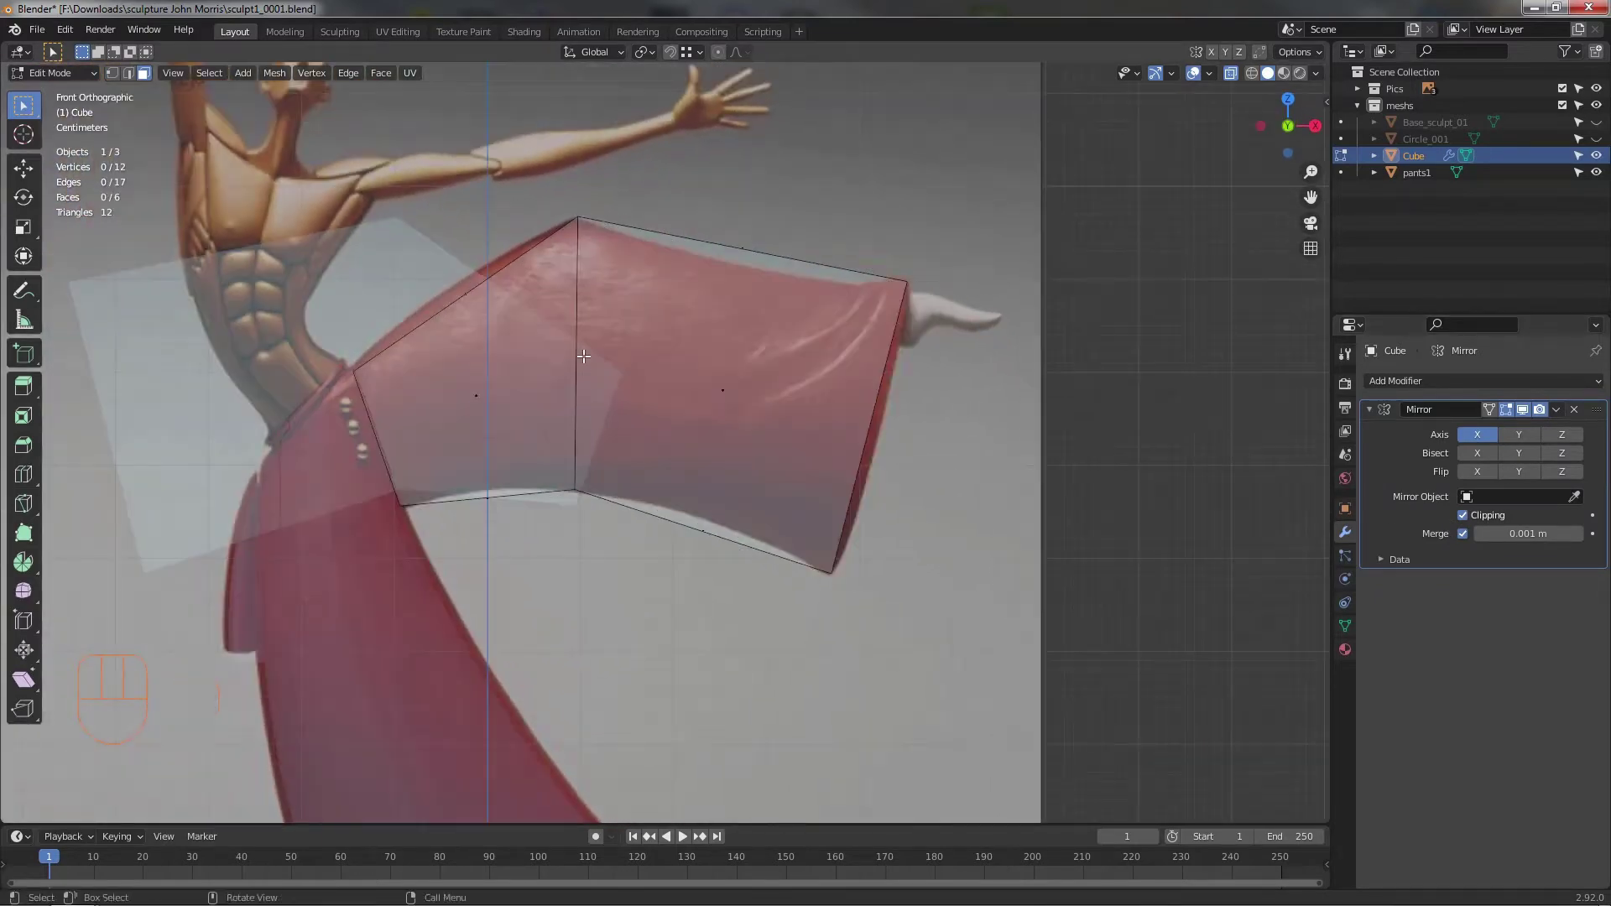
middle_click(618, 372)
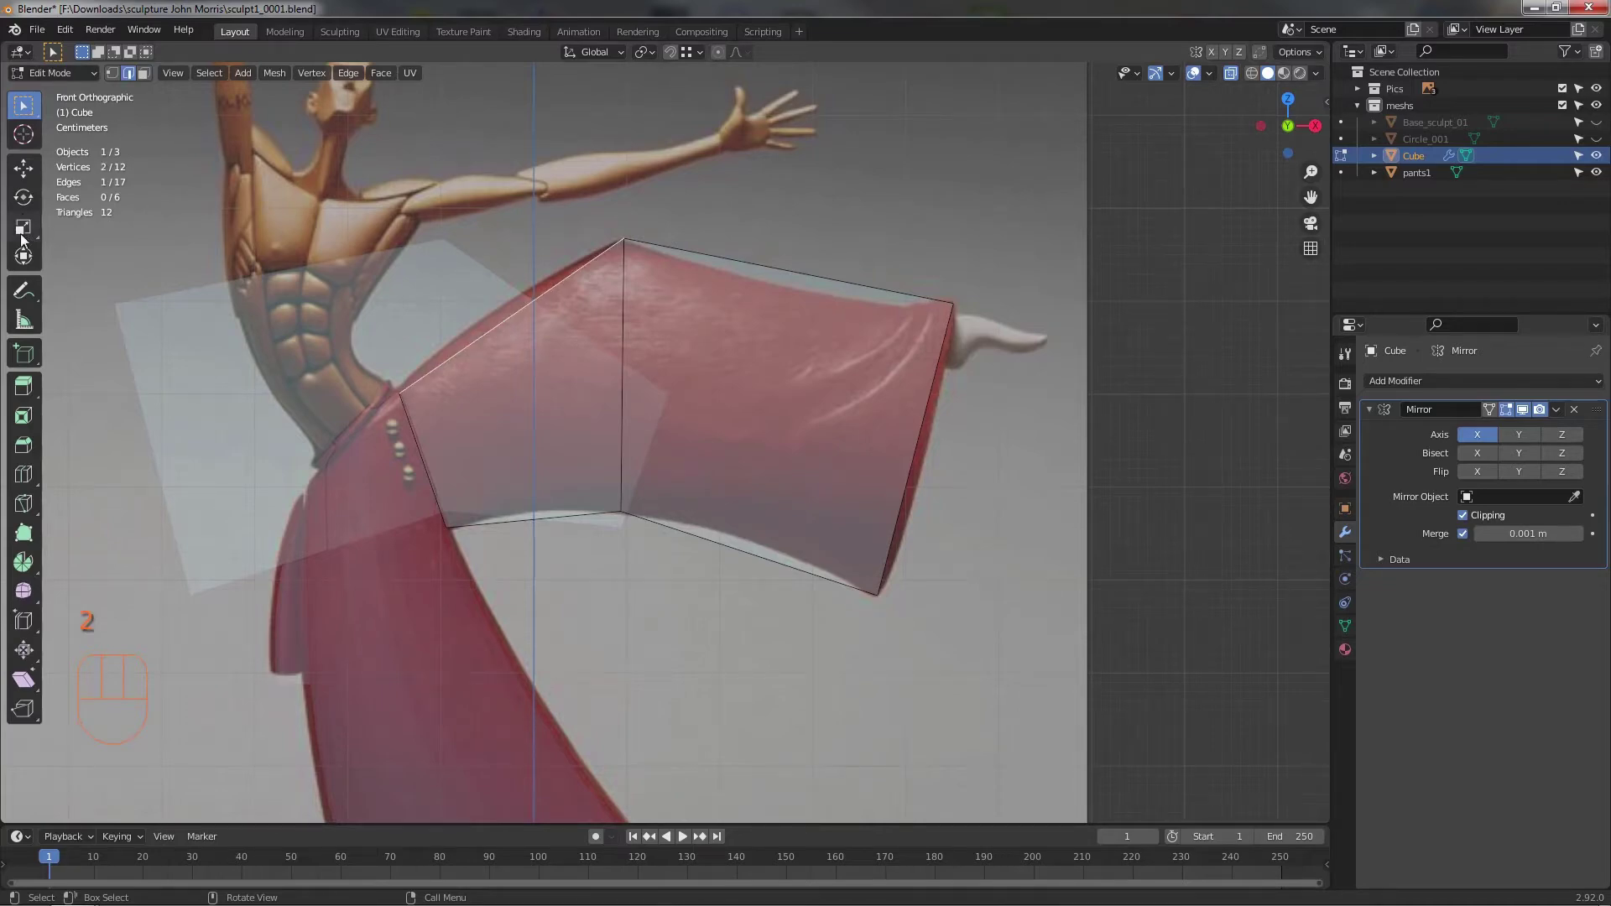
- Nudge the block's upper slanted waist edge to sit along the pants outline
left_click(24, 177)
middle_click(569, 356)
left_click_drag(633, 471, 721, 551)
left_click(672, 321)
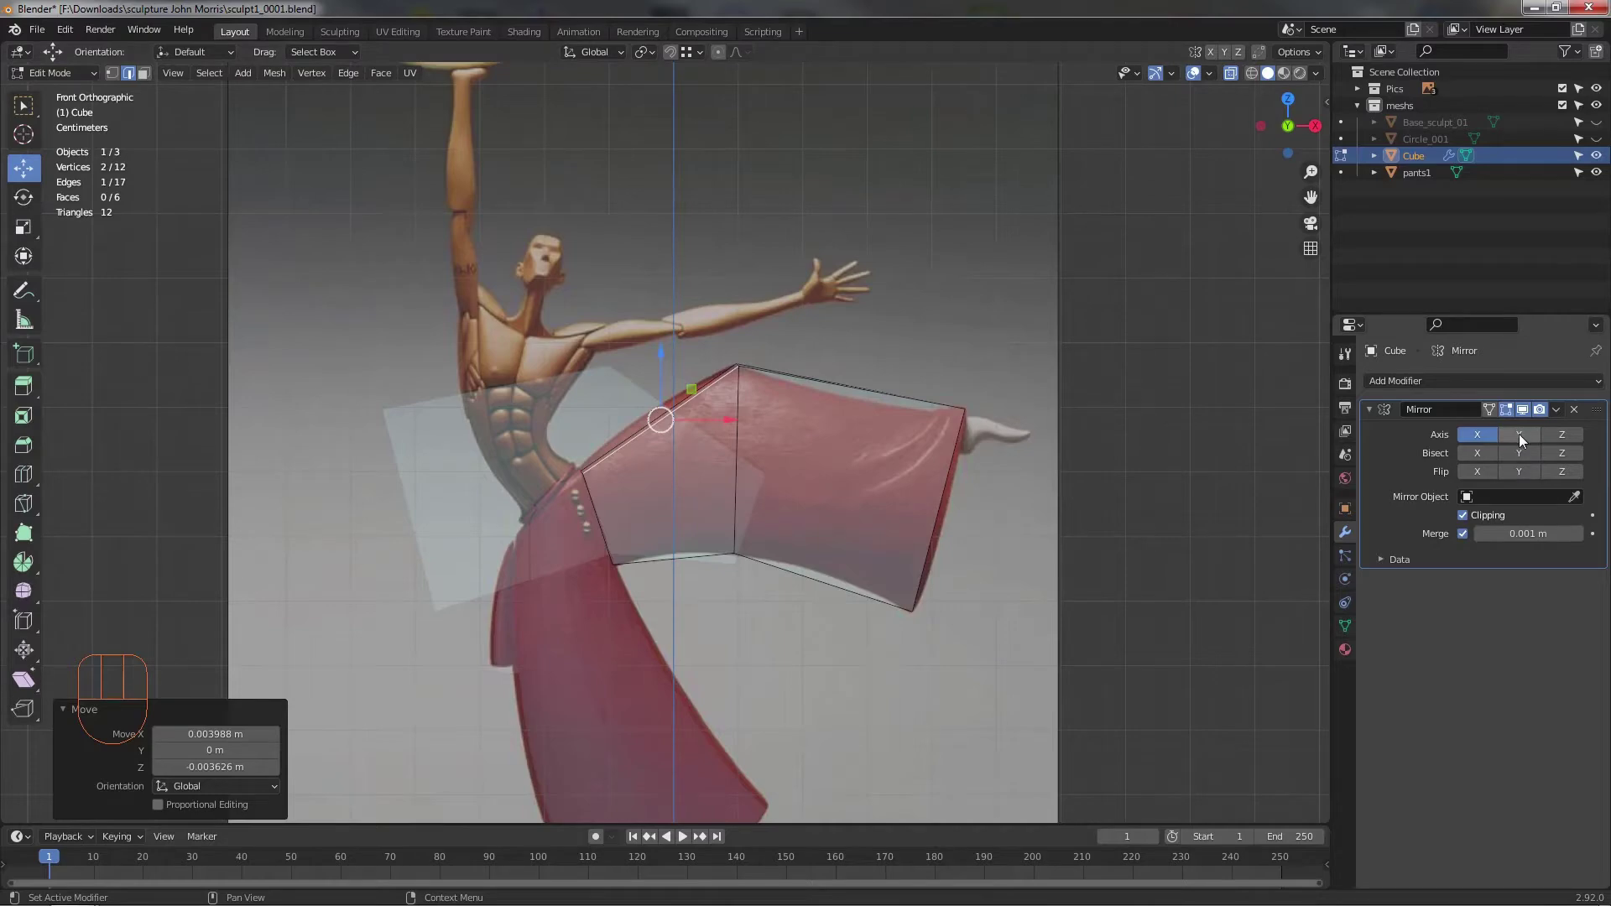
- Switch the mirror to the other axis and move the lower waist corner onto the pants outline
left_click(1524, 442)
left_click(1489, 444)
left_click_drag(688, 463, 660, 438)
left_click(686, 350)
left_click_drag(763, 414, 712, 363)
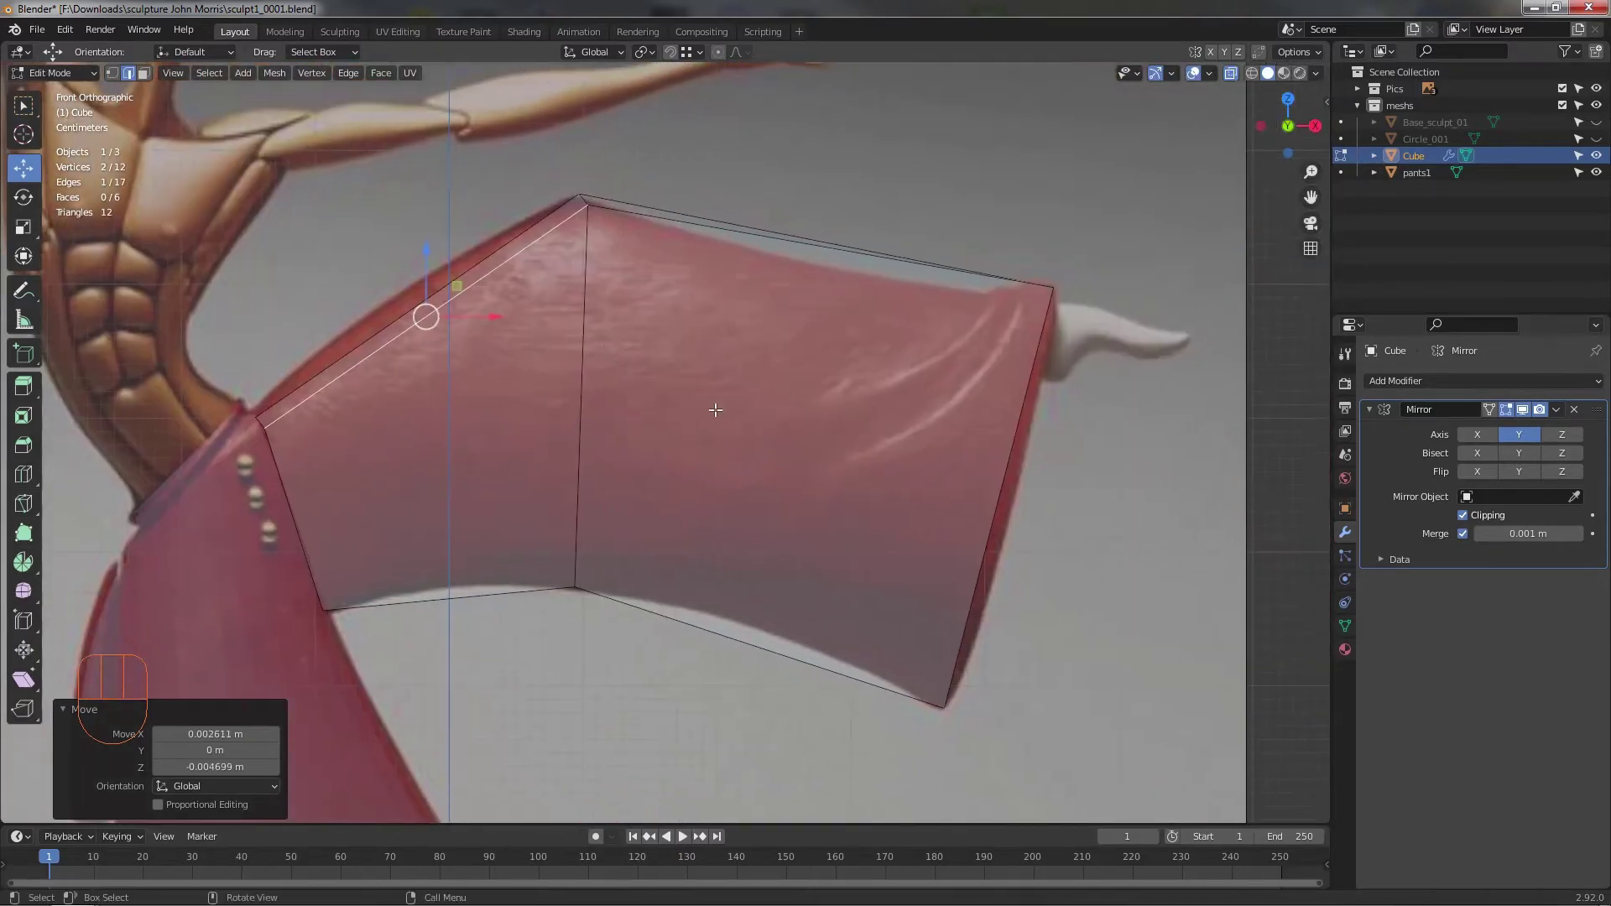
left_click_drag(735, 418, 647, 456)
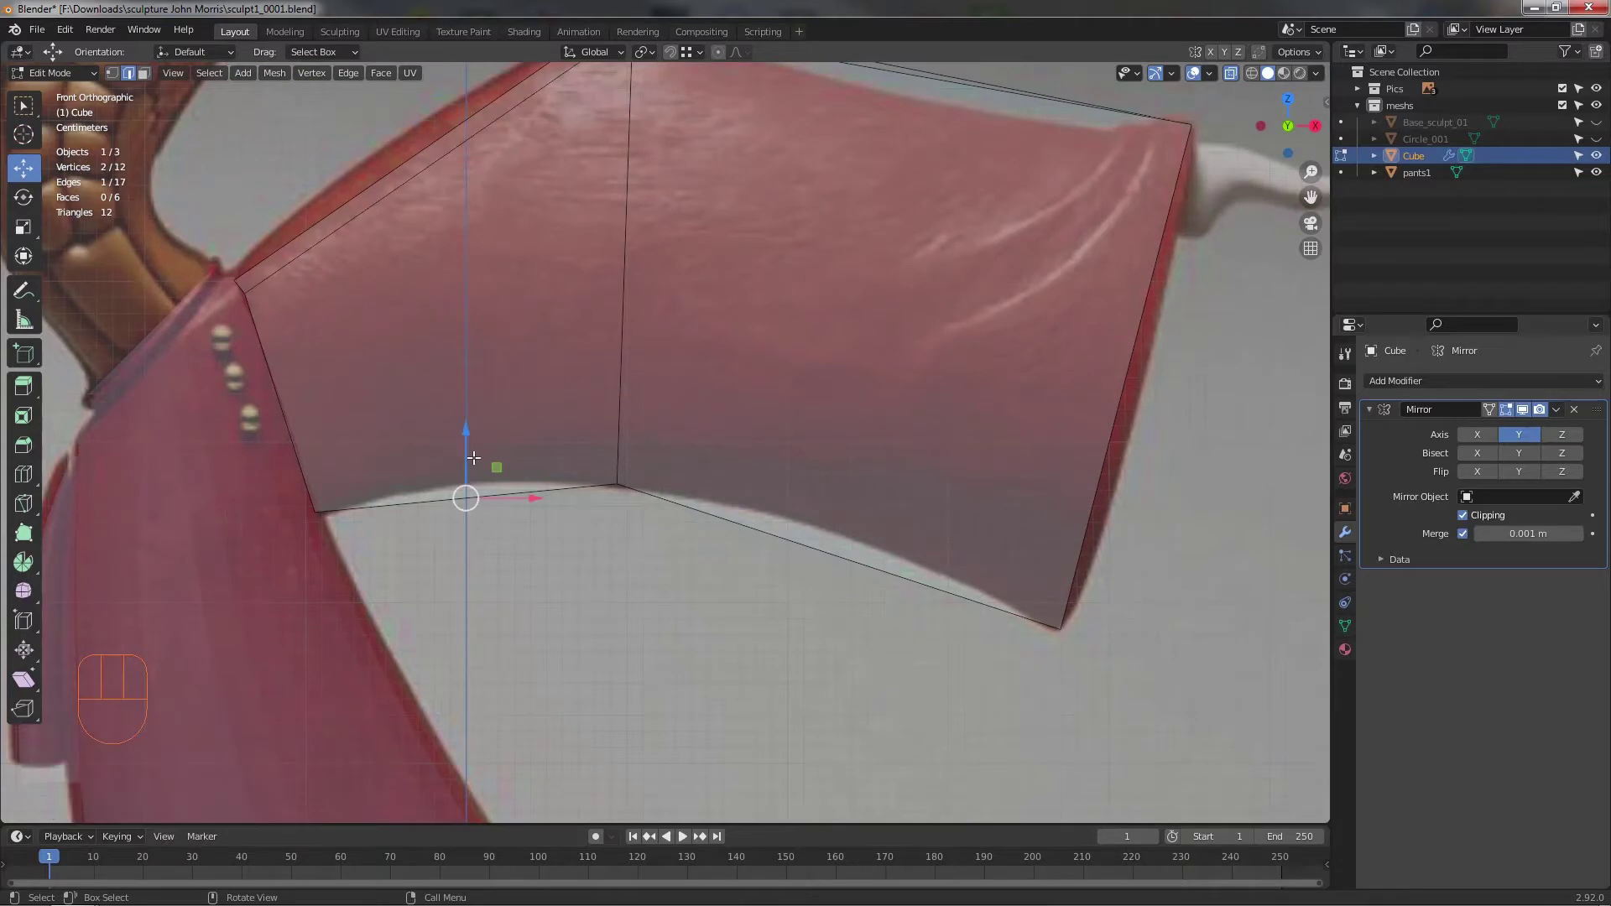
left_click_drag(474, 453, 479, 389)
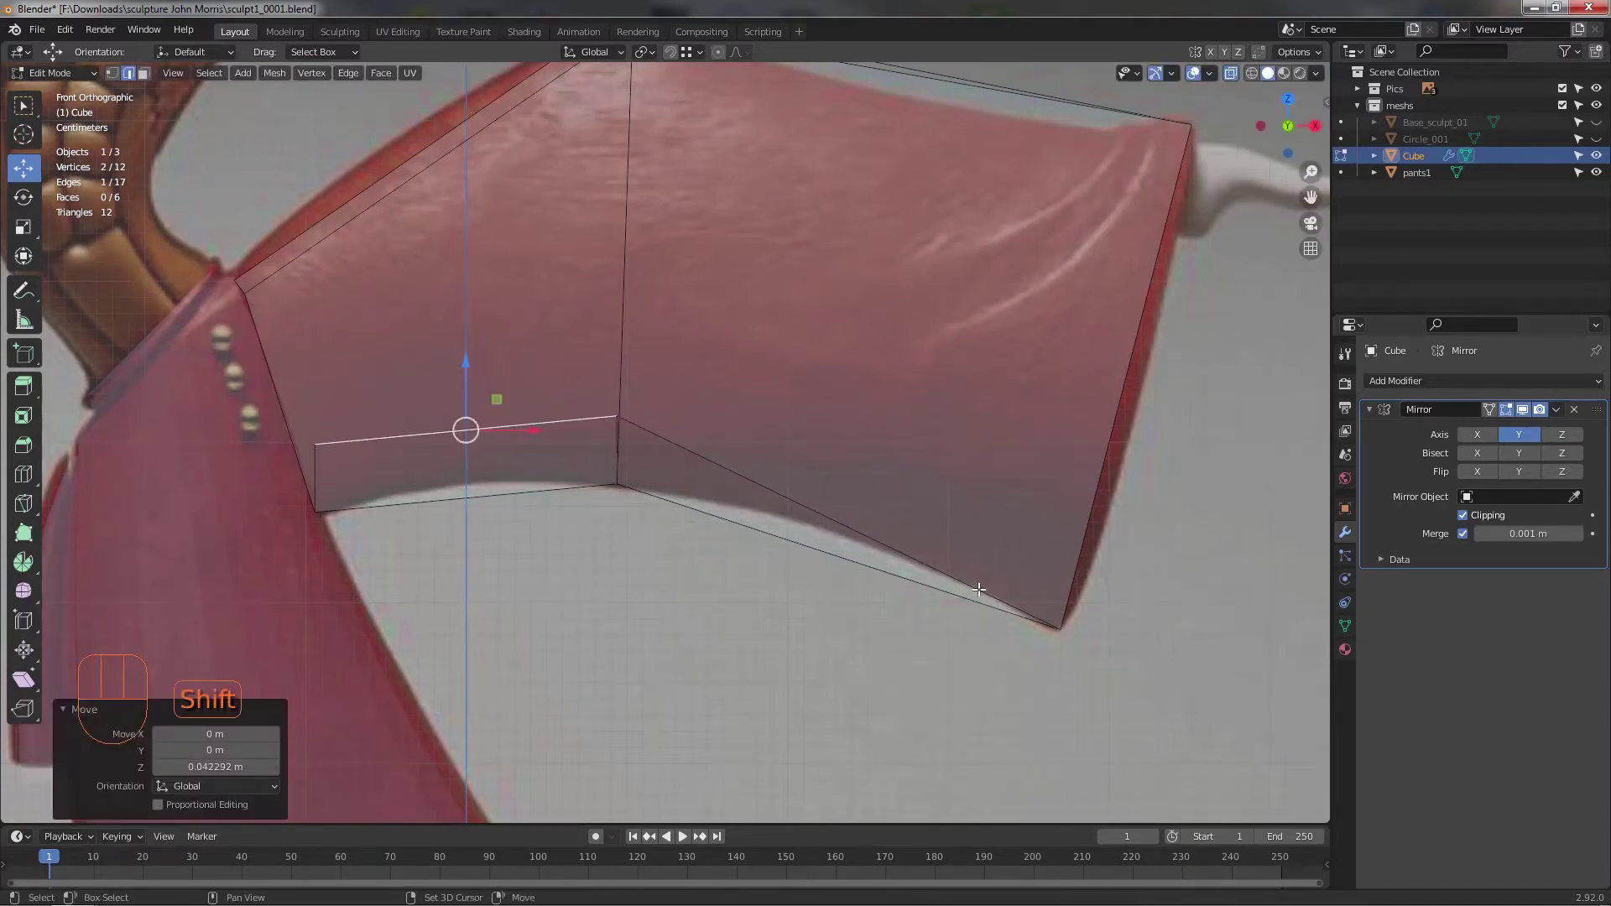
middle_click(926, 549)
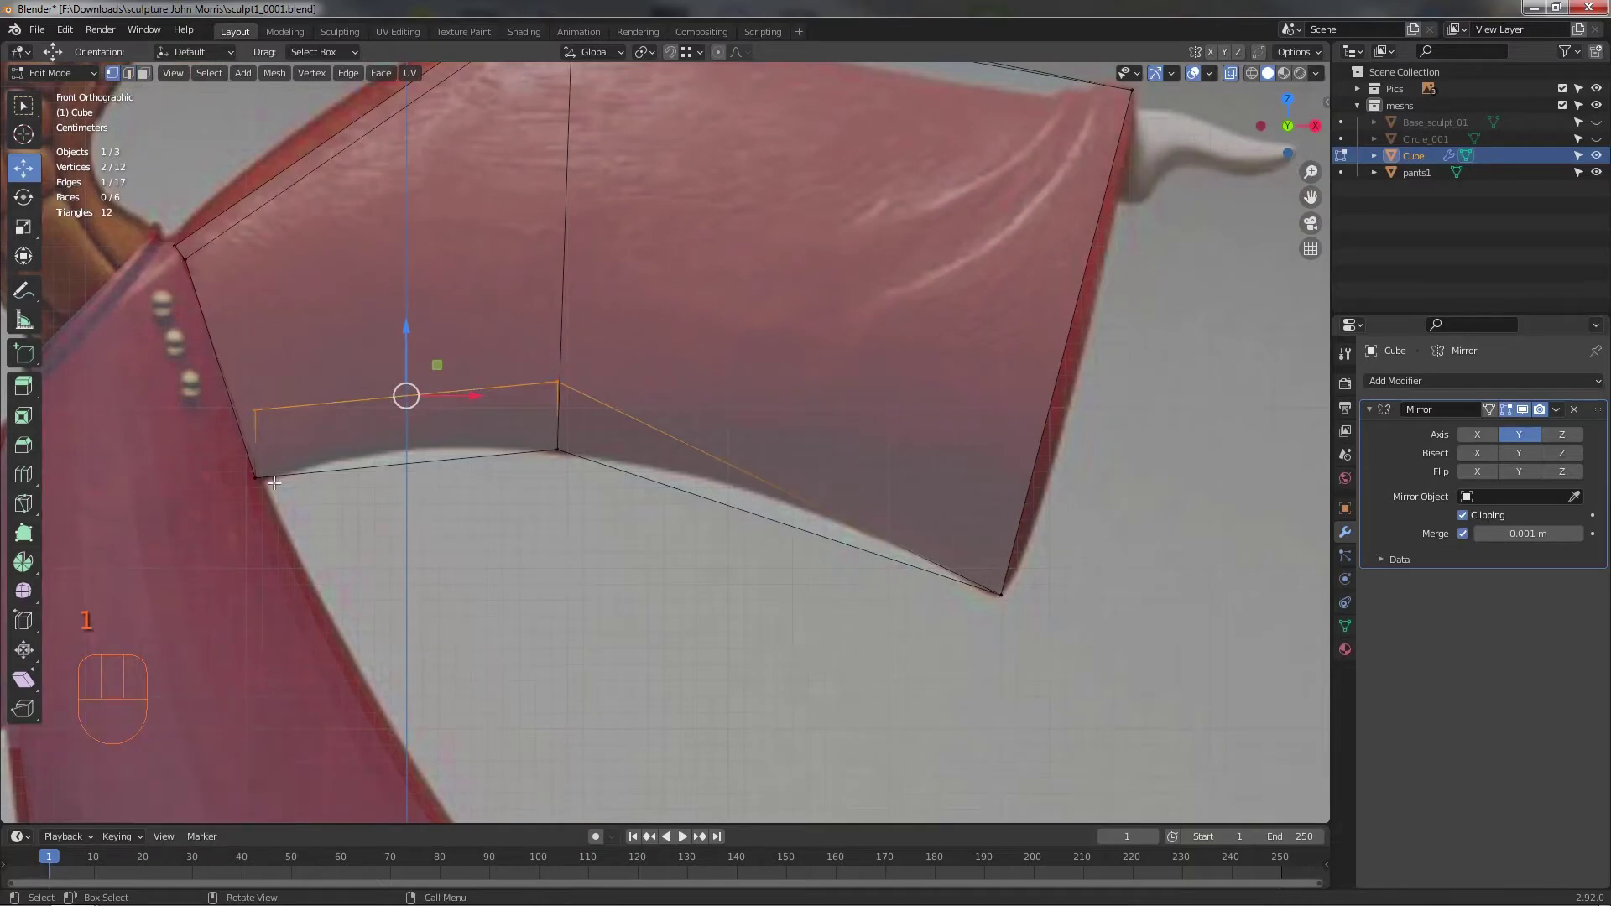
- Fit the lower edge near the waist and the cuff corners to the pants outline
left_click_drag(391, 471, 509, 433)
left_click_drag(333, 364, 372, 374)
left_click(352, 339)
middle_click(894, 476)
left_click_drag(791, 477, 717, 468)
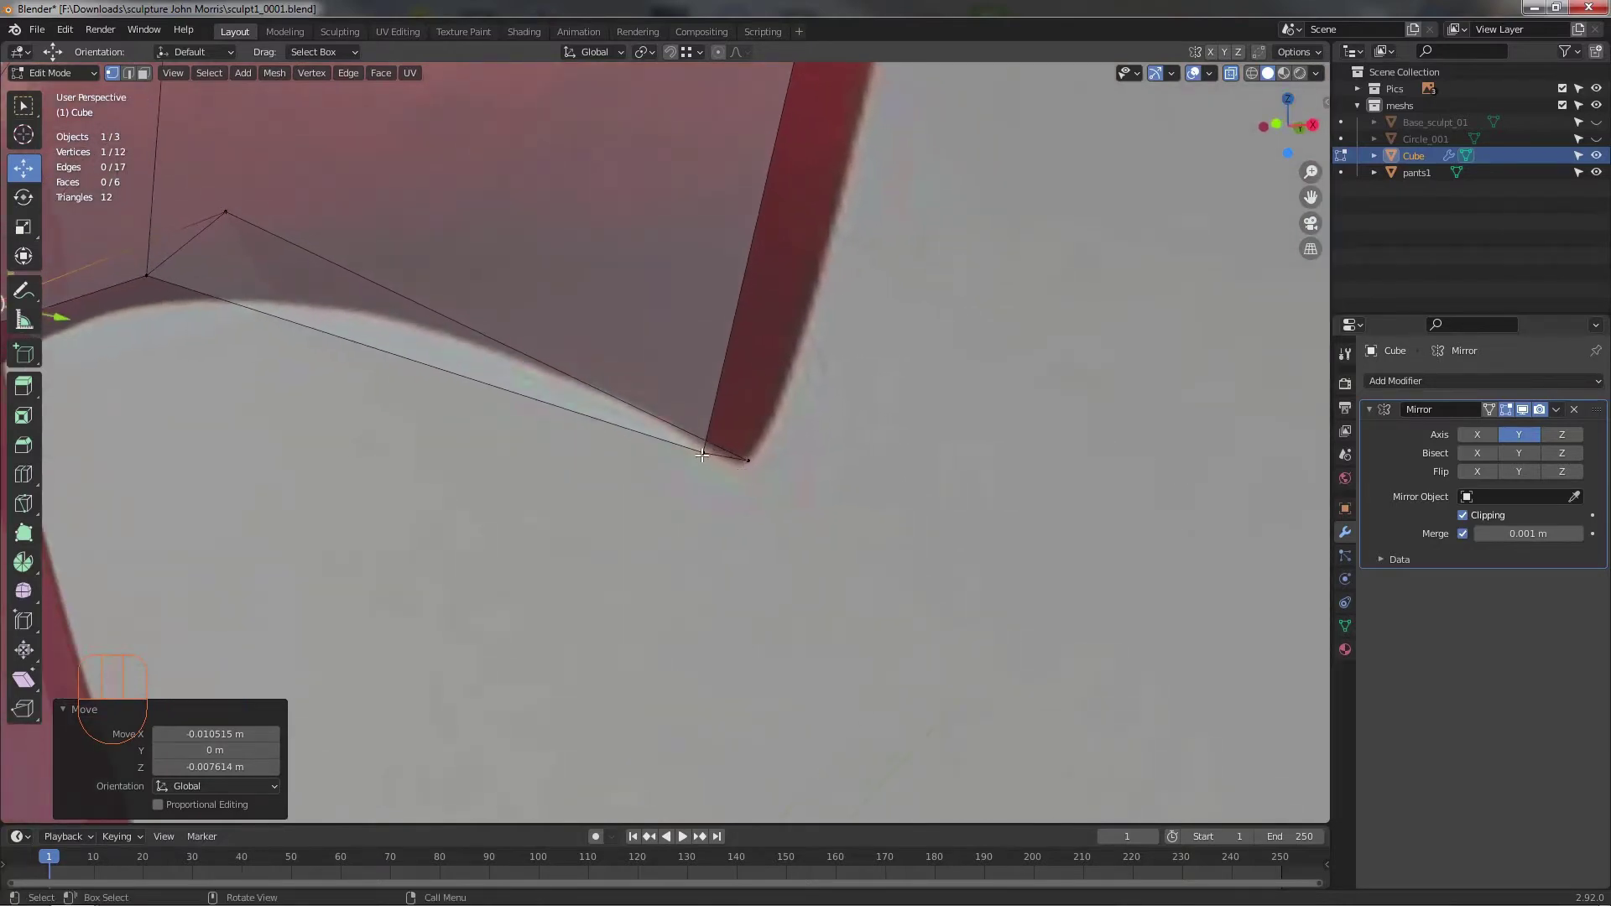
left_click(702, 450)
left_click_drag(752, 485, 782, 458)
left_click_drag(786, 408, 801, 375)
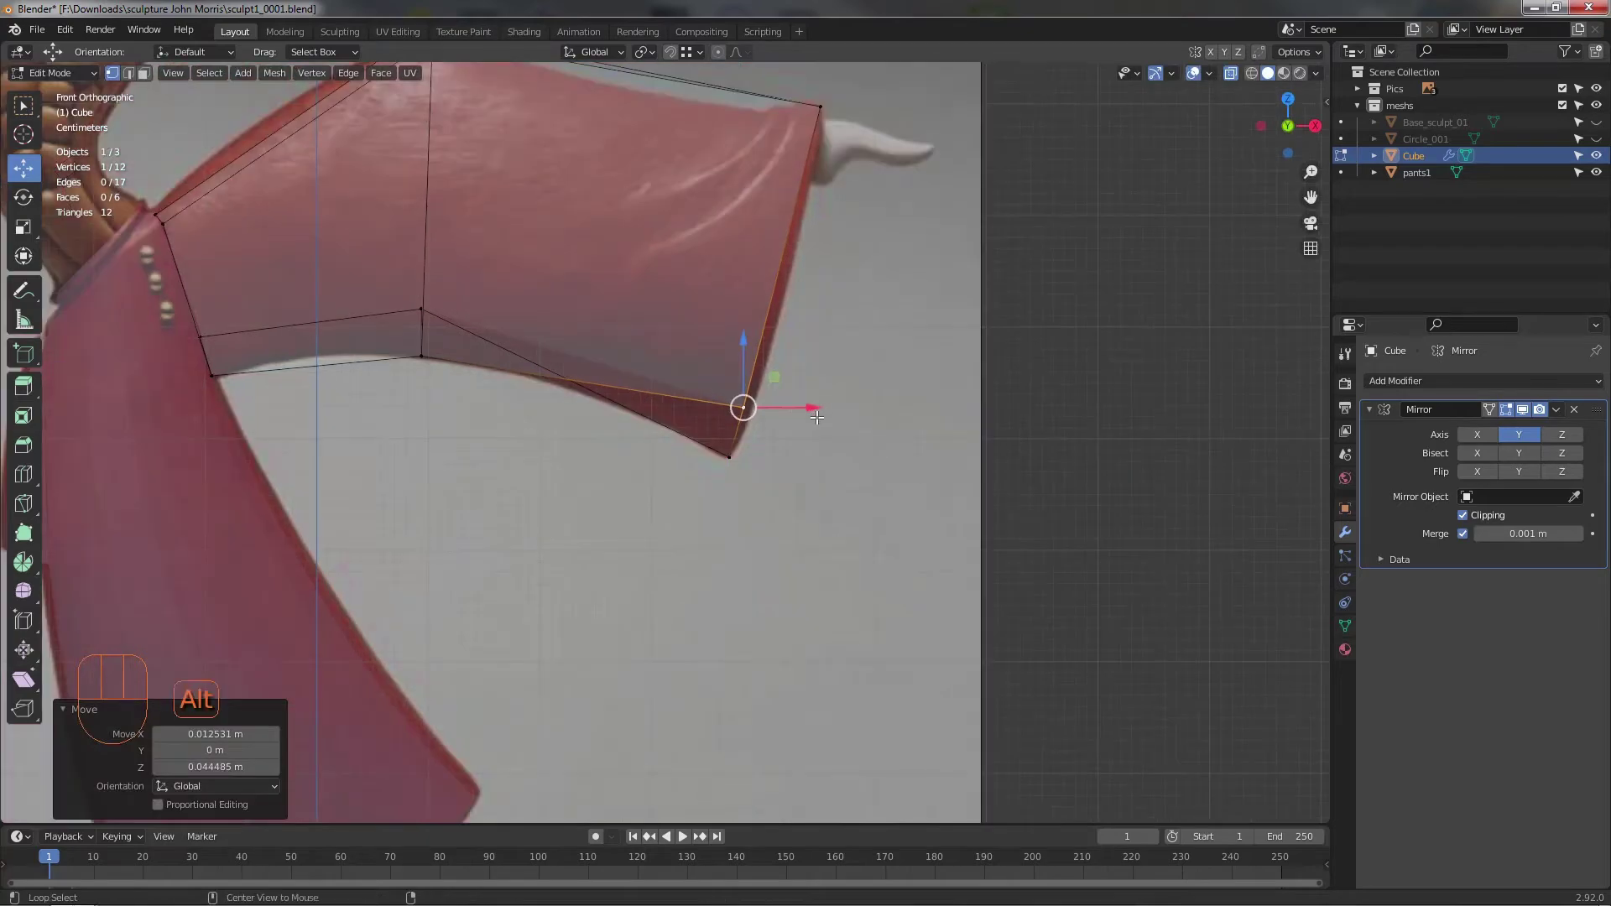
- Check the block's depth from an angle and move leg vertices onto the pants outline
left_click_drag(788, 449, 642, 334)
middle_click(649, 362)
left_click_drag(554, 293, 491, 303)
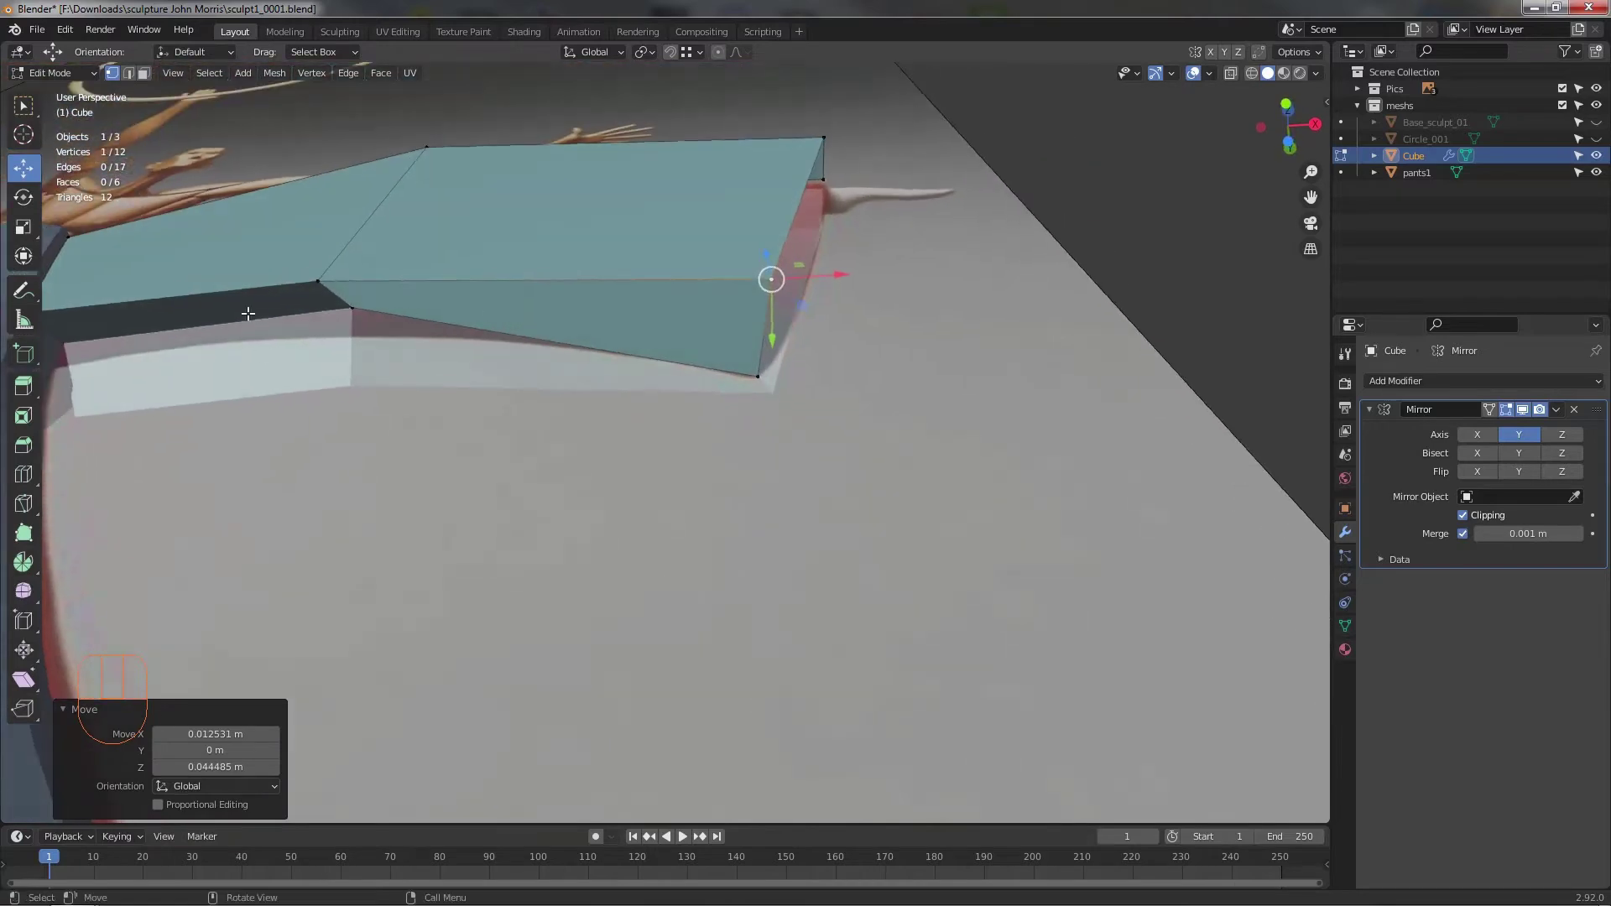
left_click(348, 307)
middle_click(277, 340)
left_click(135, 462)
left_click_drag(255, 511, 354, 564)
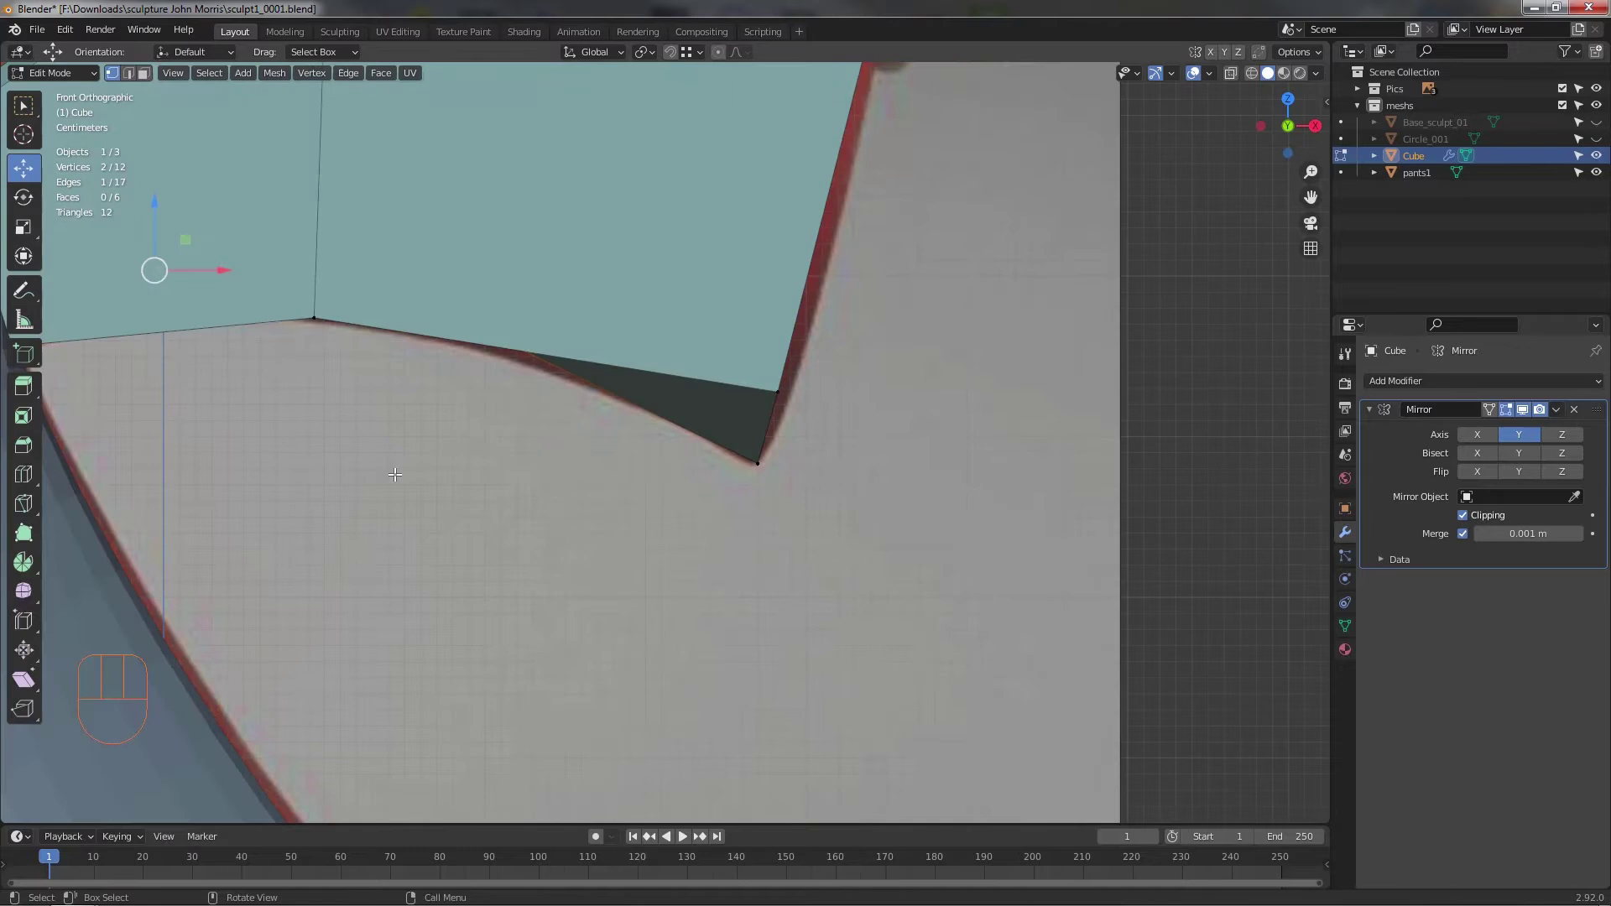
left_click_drag(468, 465, 615, 472)
- Pull a middle vertex of the lower edge up toward the pants' underside curve
key("alt+z")
left_click_drag(430, 294, 542, 412)
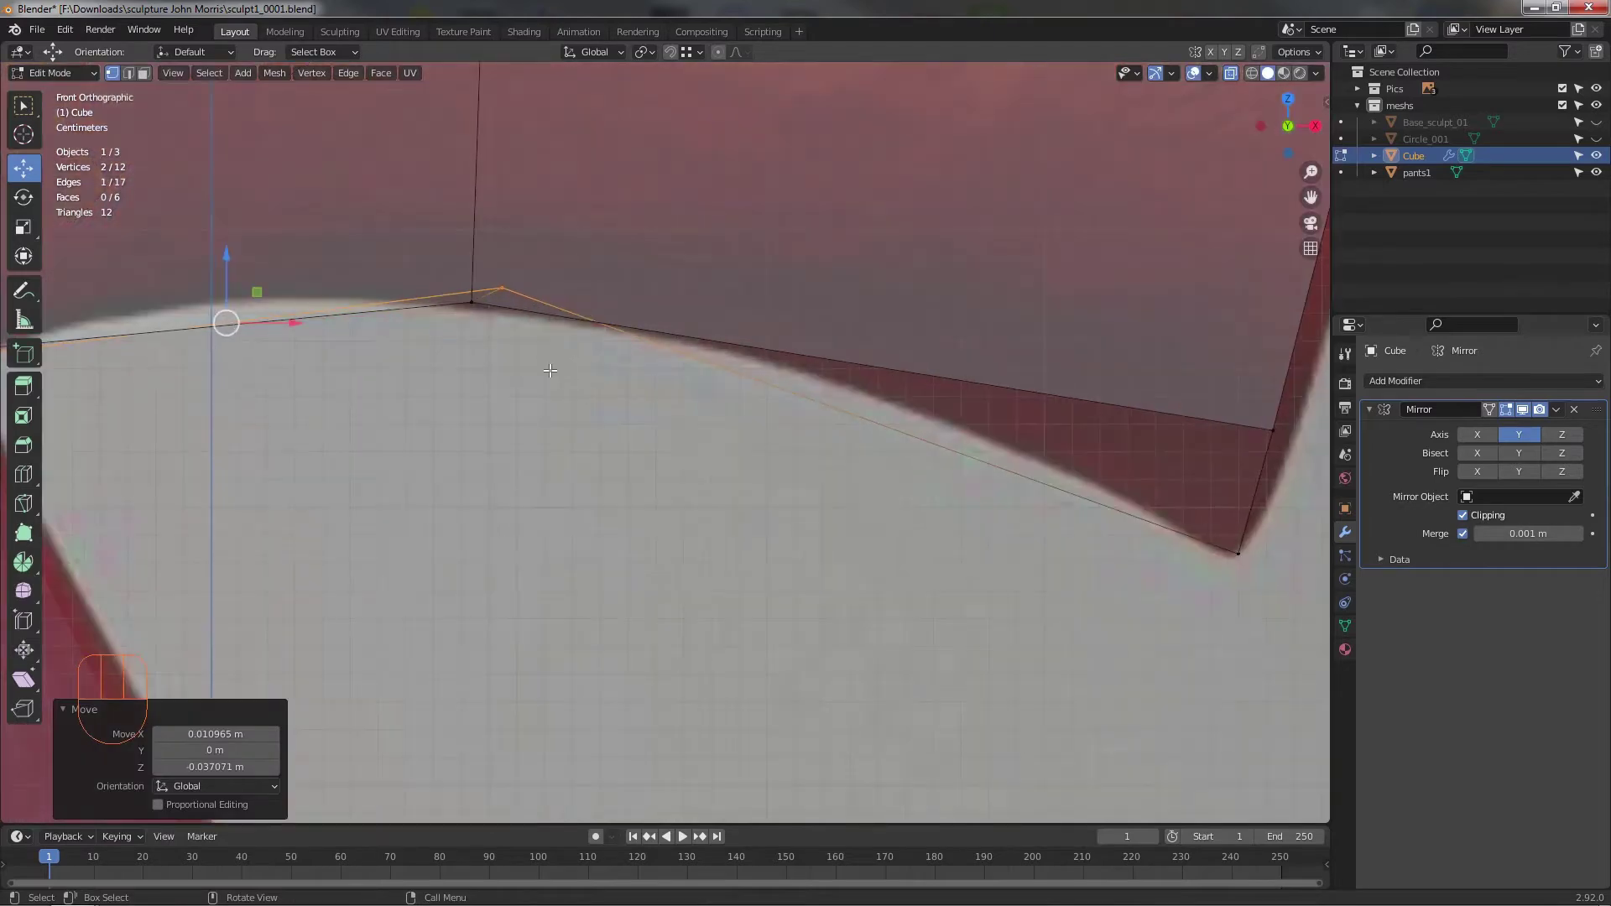
middle_click(569, 415)
left_click(505, 352)
left_click_drag(608, 326, 454, 348)
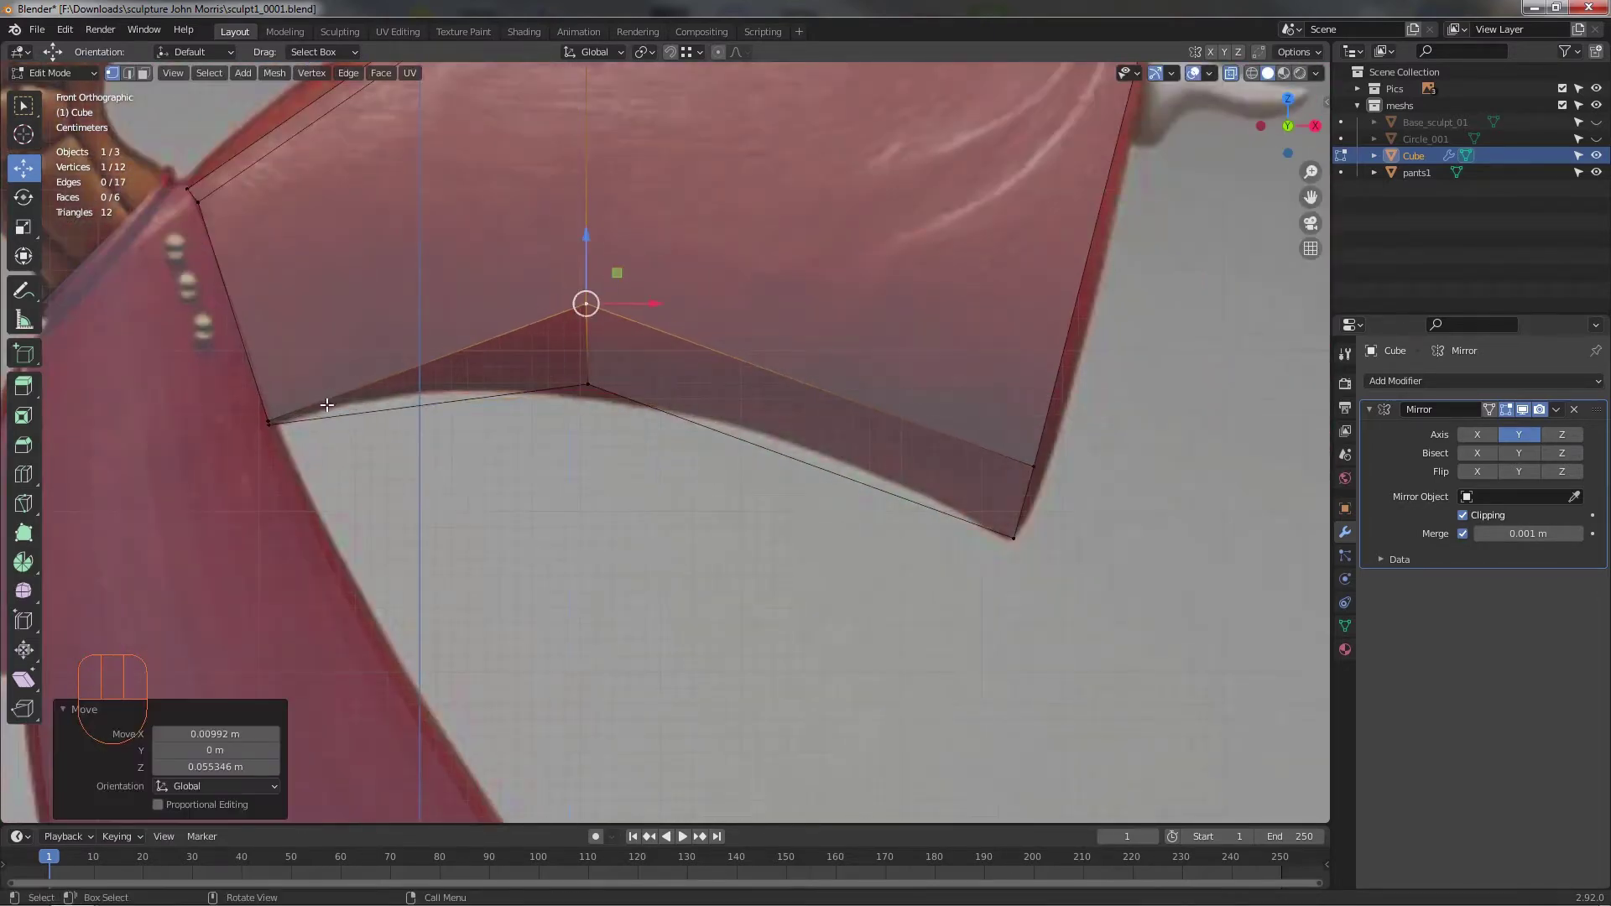
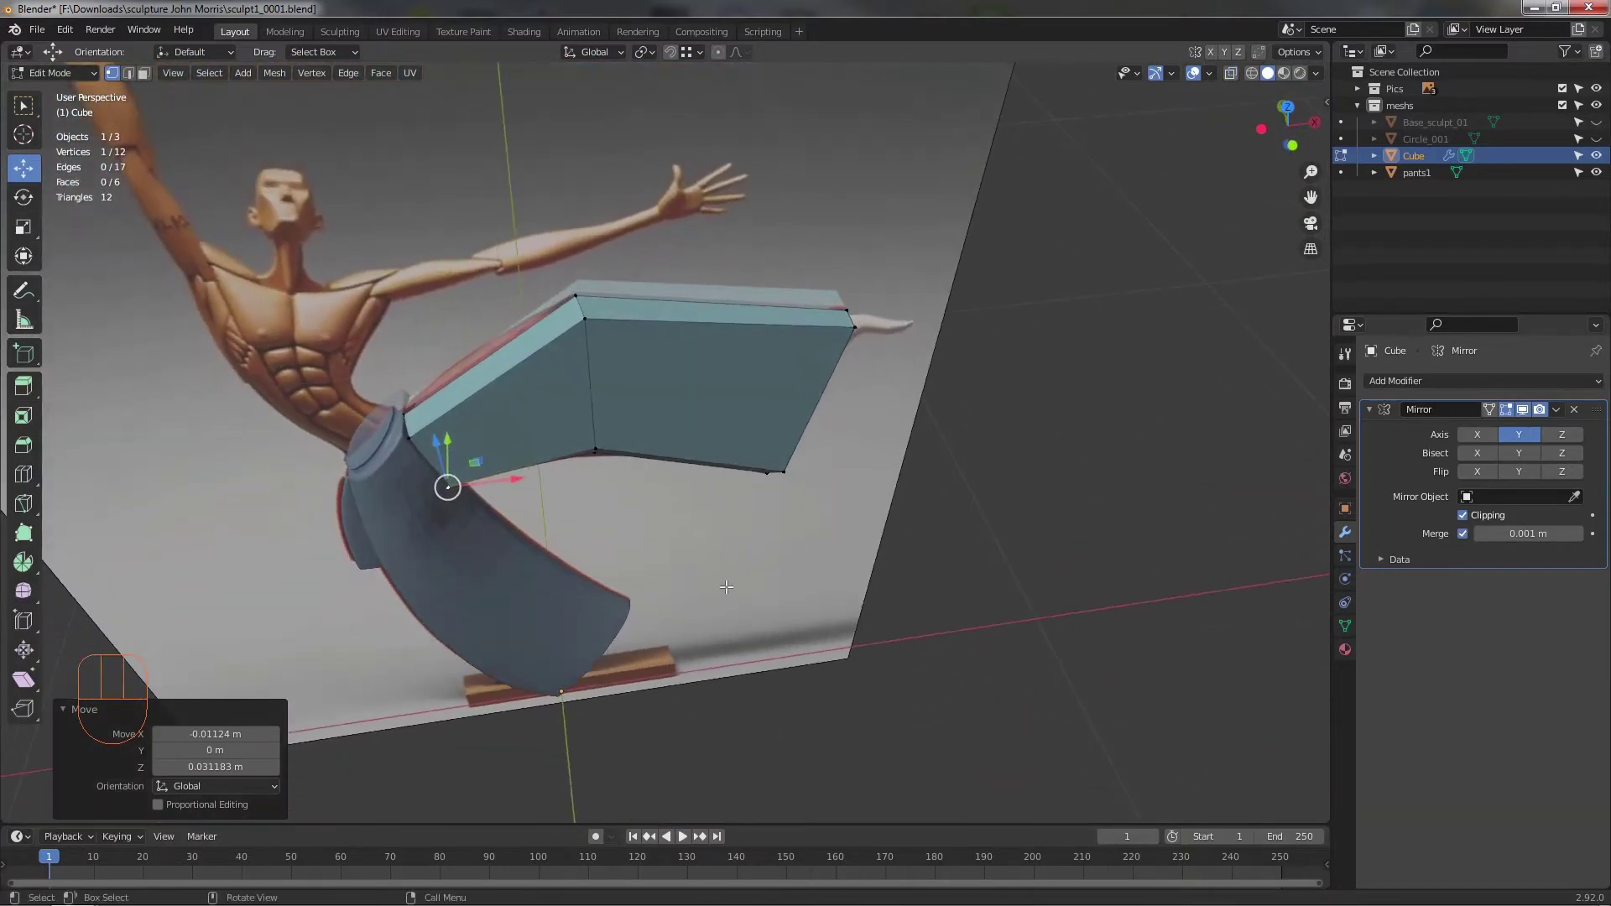
- Push the leg block's side vertices in 3D to match the pants leg depth
left_click_drag(569, 513, 466, 402)
left_click_drag(484, 427, 383, 469)
middle_click(397, 404)
middle_click(483, 384)
left_click(510, 388)
left_click(1016, 613)
middle_click(657, 581)
middle_click(567, 526)
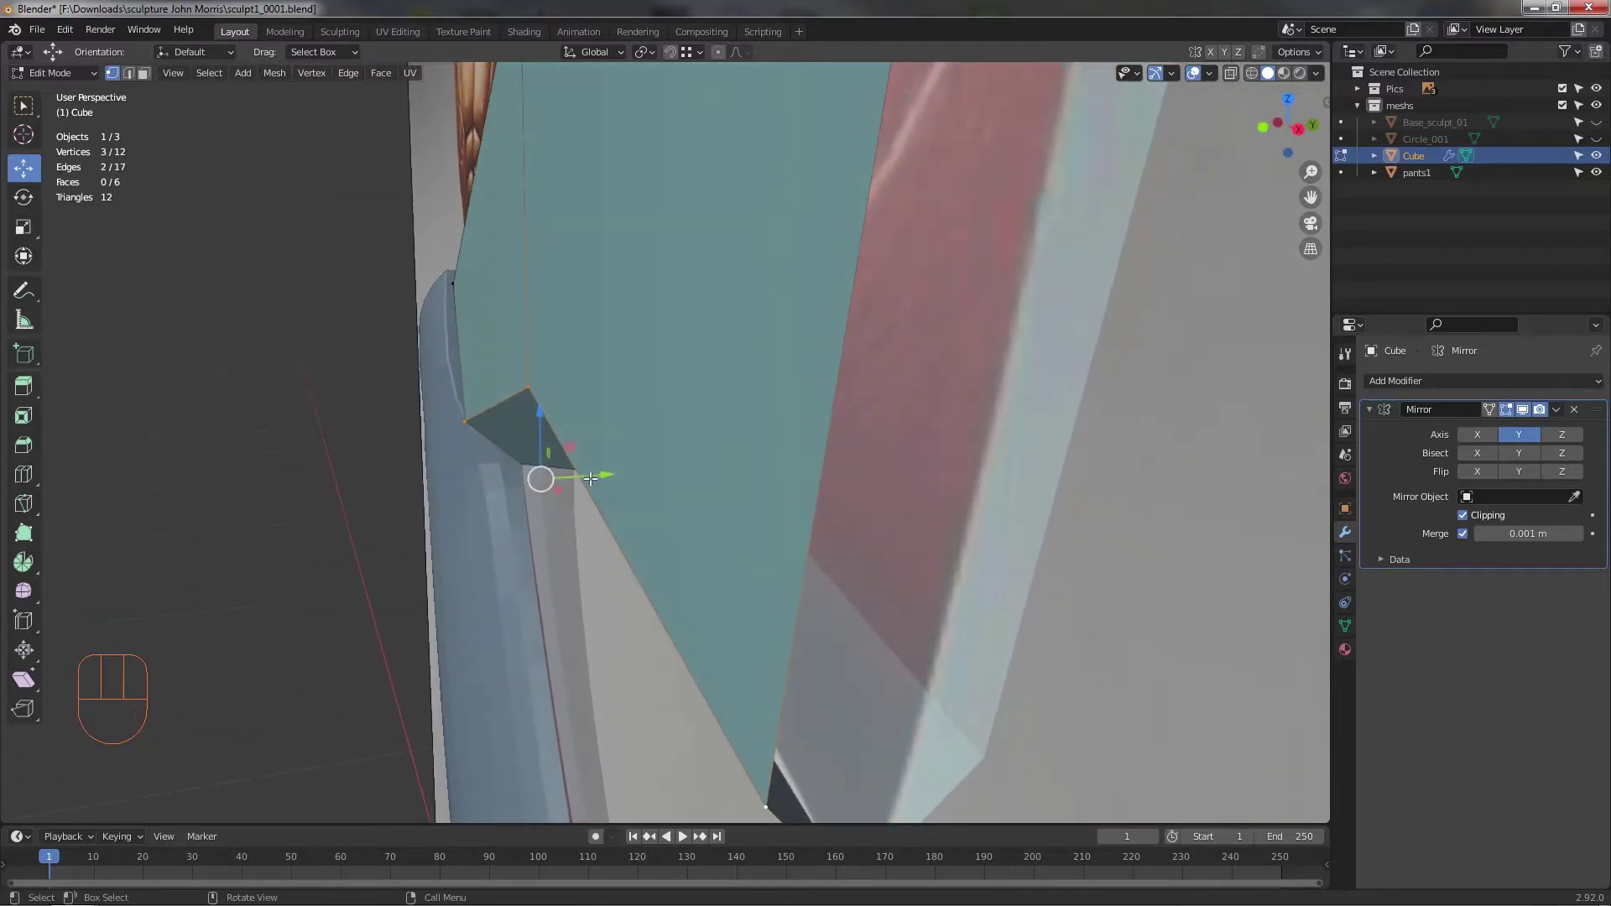
left_click_drag(595, 469, 621, 482)
left_click_drag(700, 546, 812, 573)
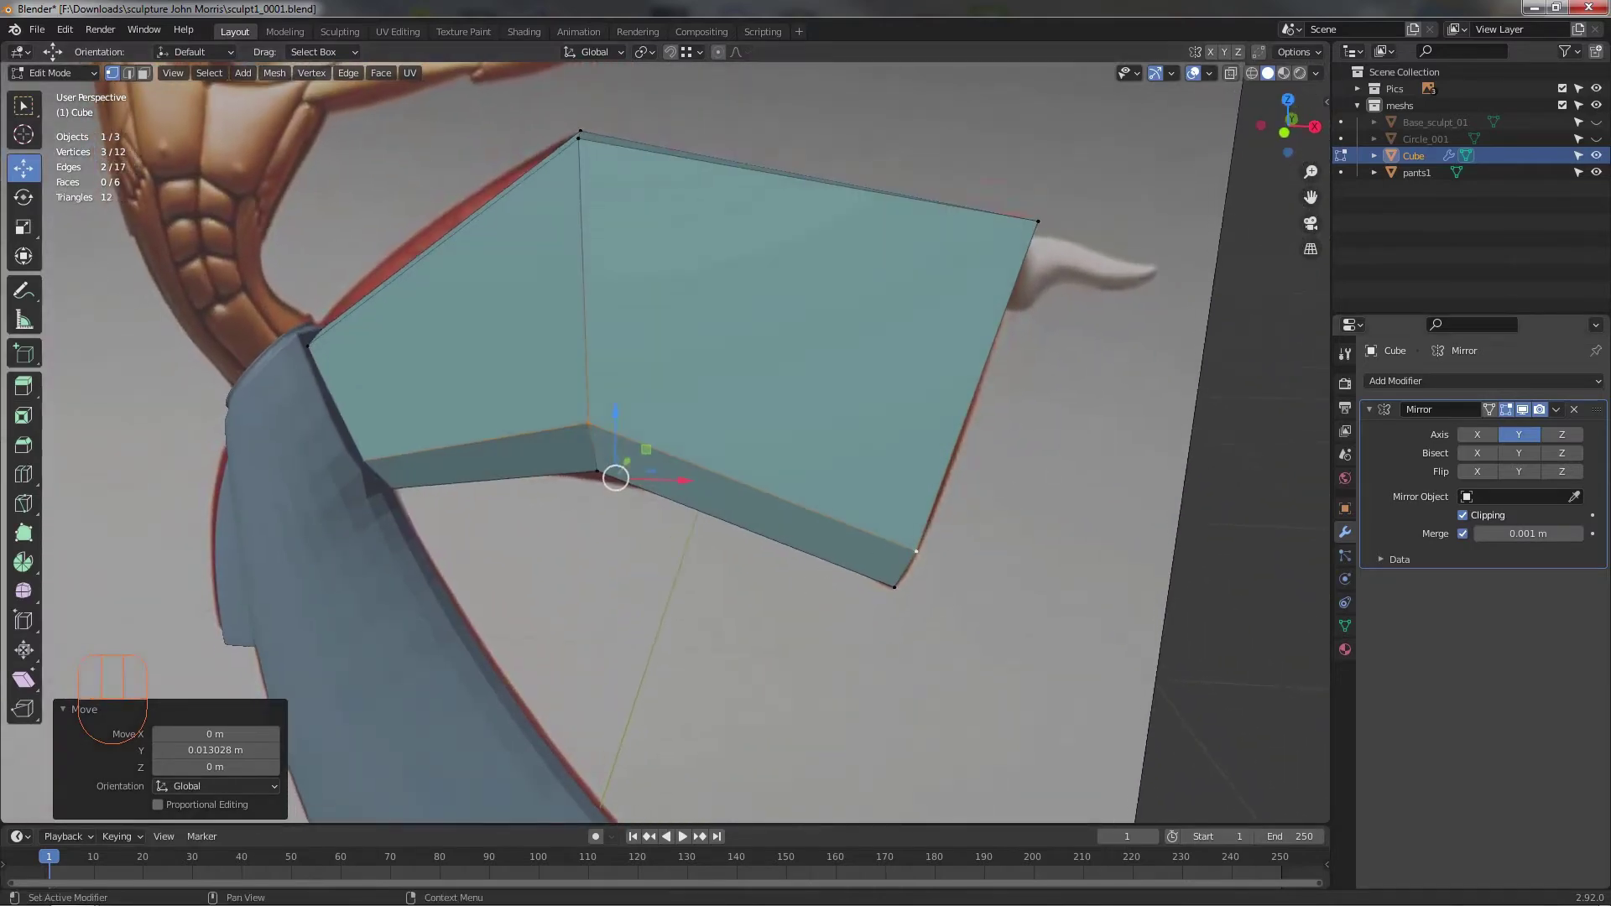
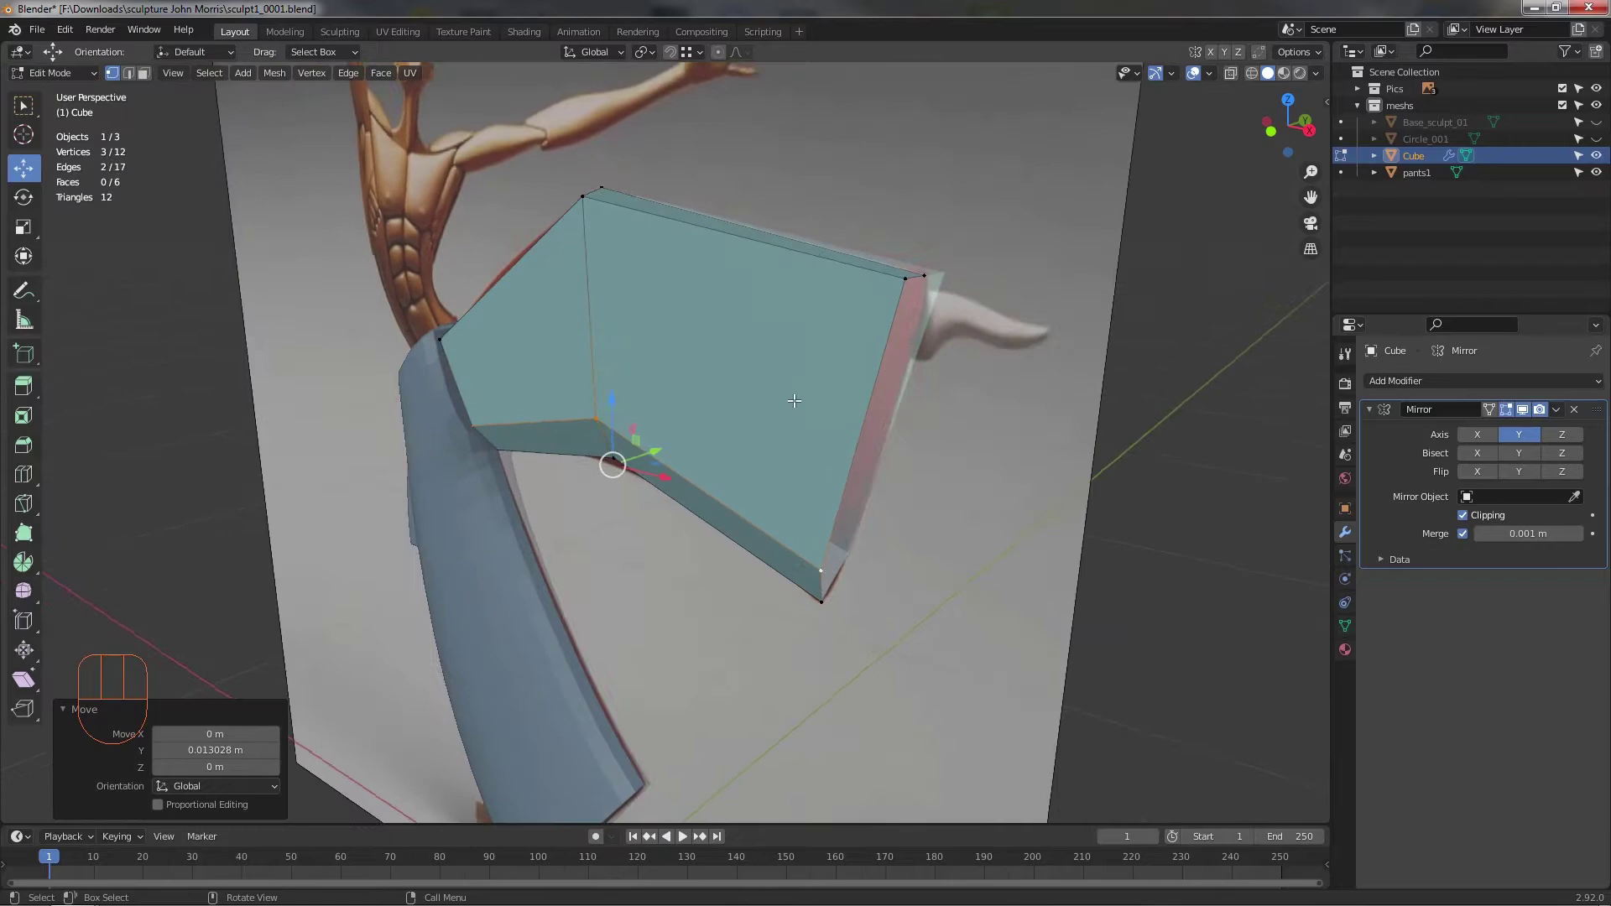
- Move the waist top corner vertex to sit on the pants and review the block's fit
middle_click(816, 368)
left_click_drag(682, 245, 754, 216)
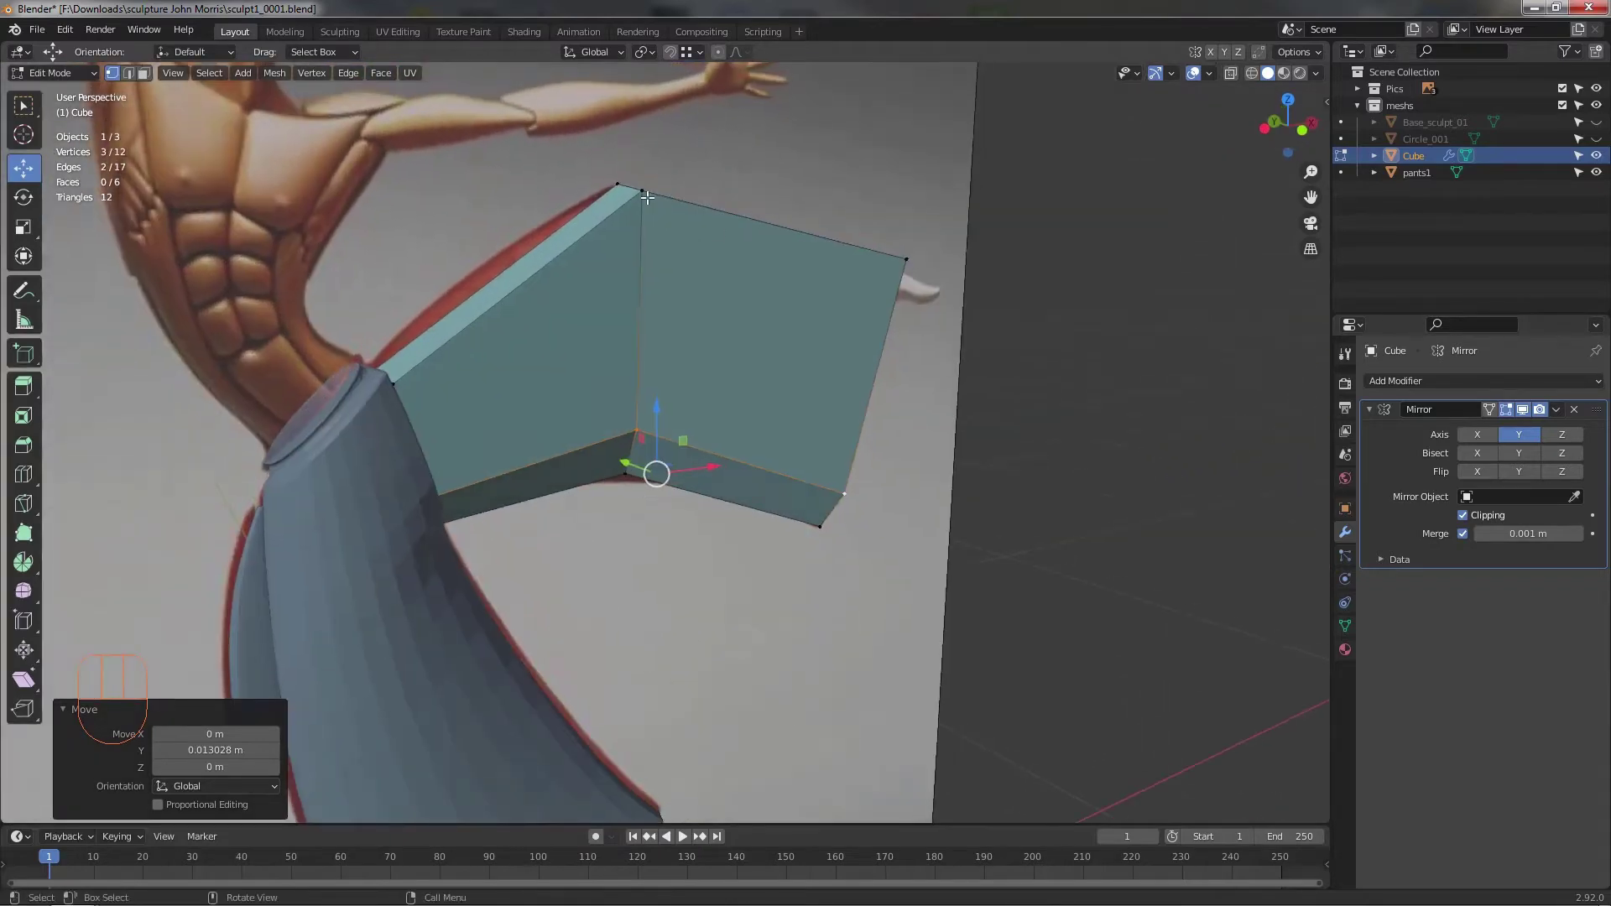
left_click_drag(1039, 282, 927, 291)
left_click(964, 284)
middle_click(898, 322)
left_click(860, 247)
left_click_drag(877, 468, 925, 459)
middle_click(659, 476)
left_click_drag(597, 511, 460, 472)
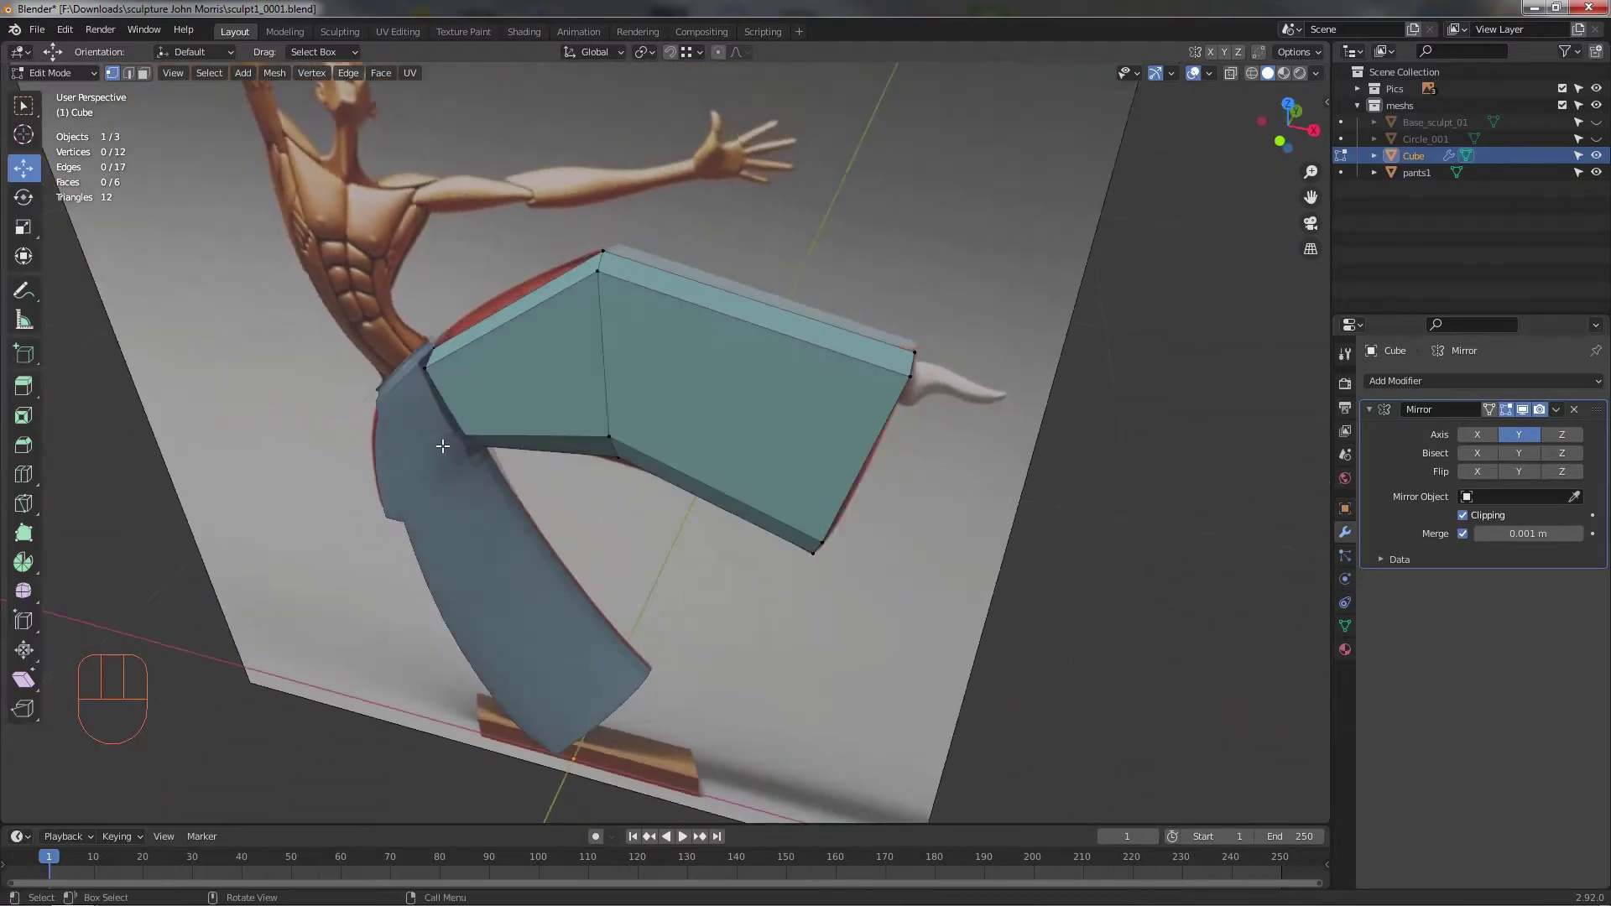
- Zoom in close on the leg block's upper corner at the waist
middle_click(406, 441)
left_click_drag(397, 447, 350, 435)
left_click_drag(342, 409, 393, 430)
left_click_drag(346, 400, 418, 508)
left_click_drag(419, 549, 450, 511)
left_click_drag(388, 527, 502, 487)
middle_click(502, 494)
left_click_drag(326, 474, 335, 455)
left_click_drag(399, 456, 410, 432)
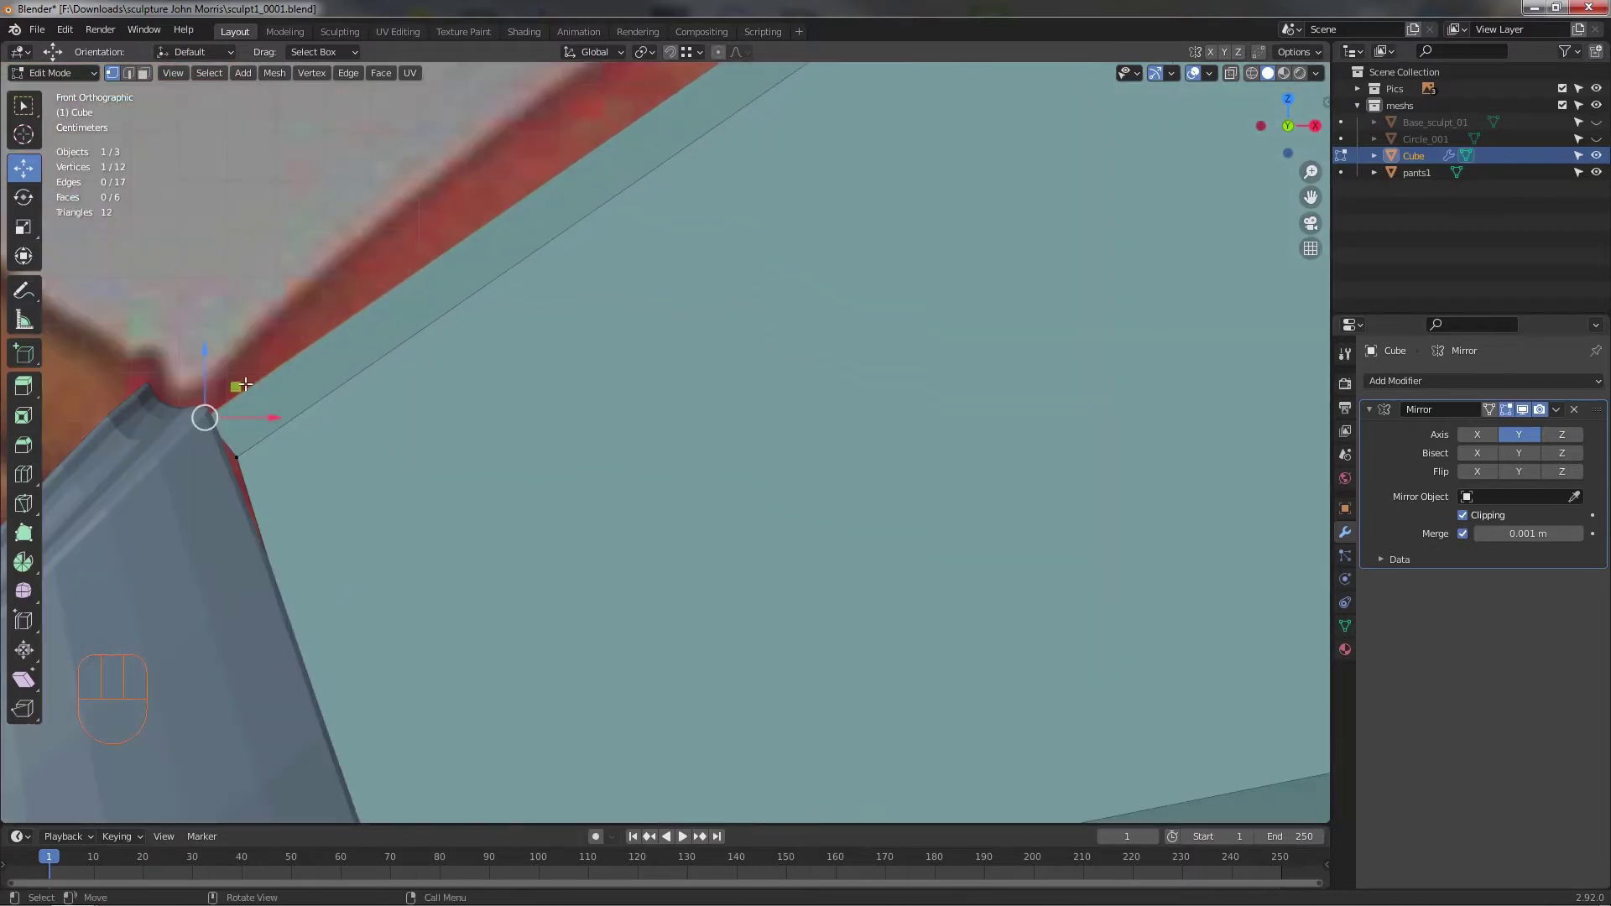
- Place the waist corner vertex on the pants' top edge, redoing the move after an undo
left_click(246, 404)
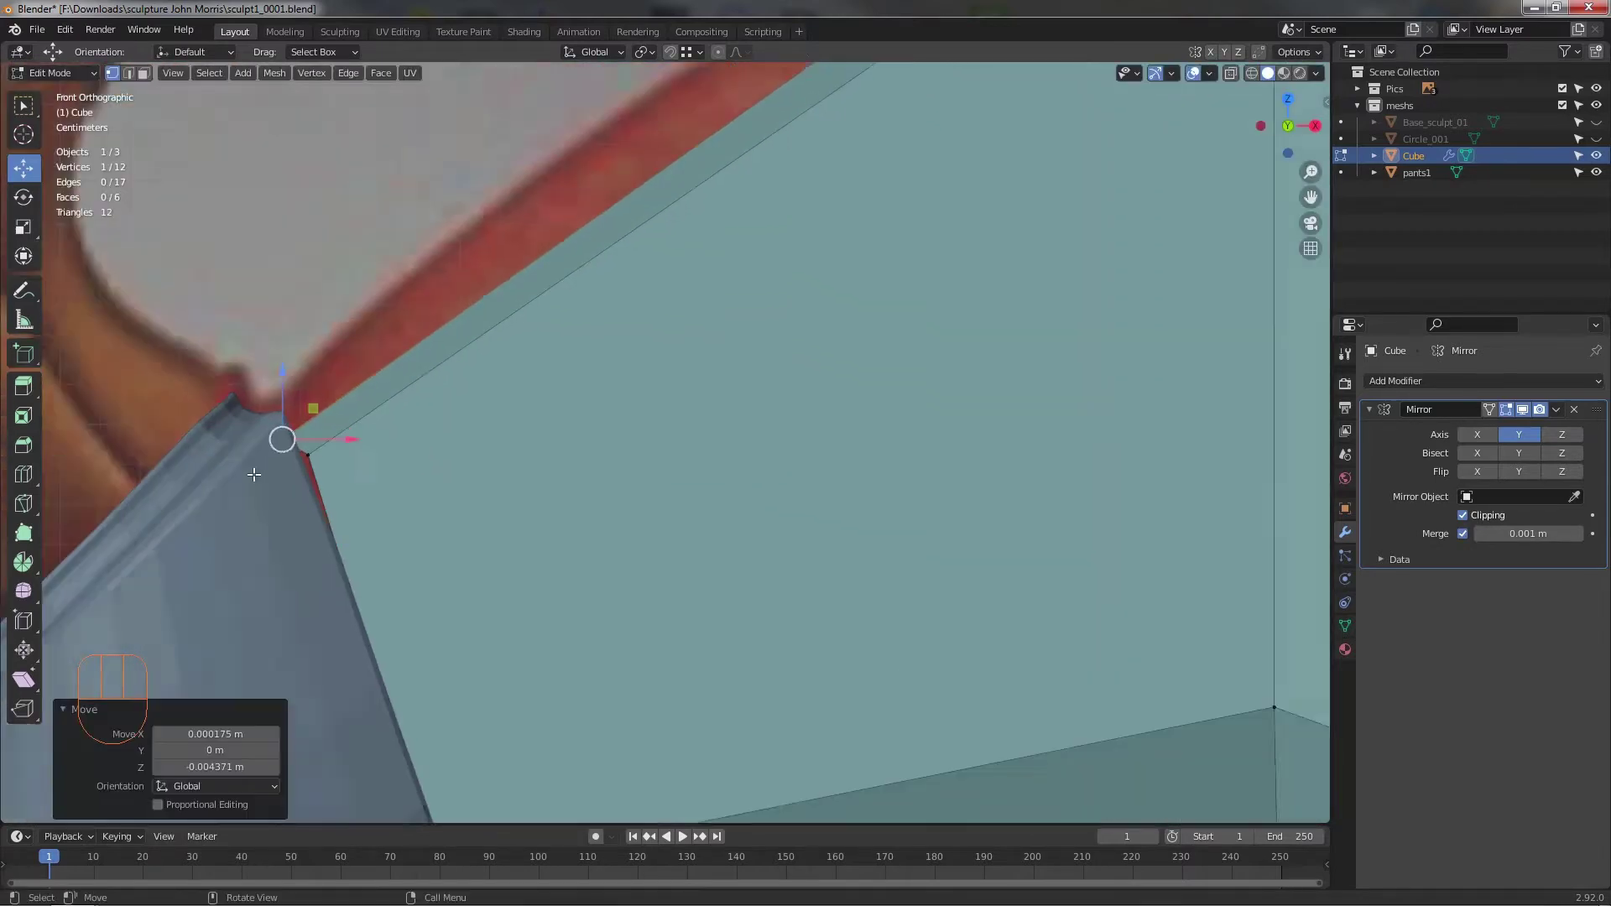
middle_click(305, 442)
key("alt+z")
left_click_drag(308, 441, 296, 461)
key("ctrl+z")
left_click_drag(284, 425, 322, 413)
left_click(330, 372)
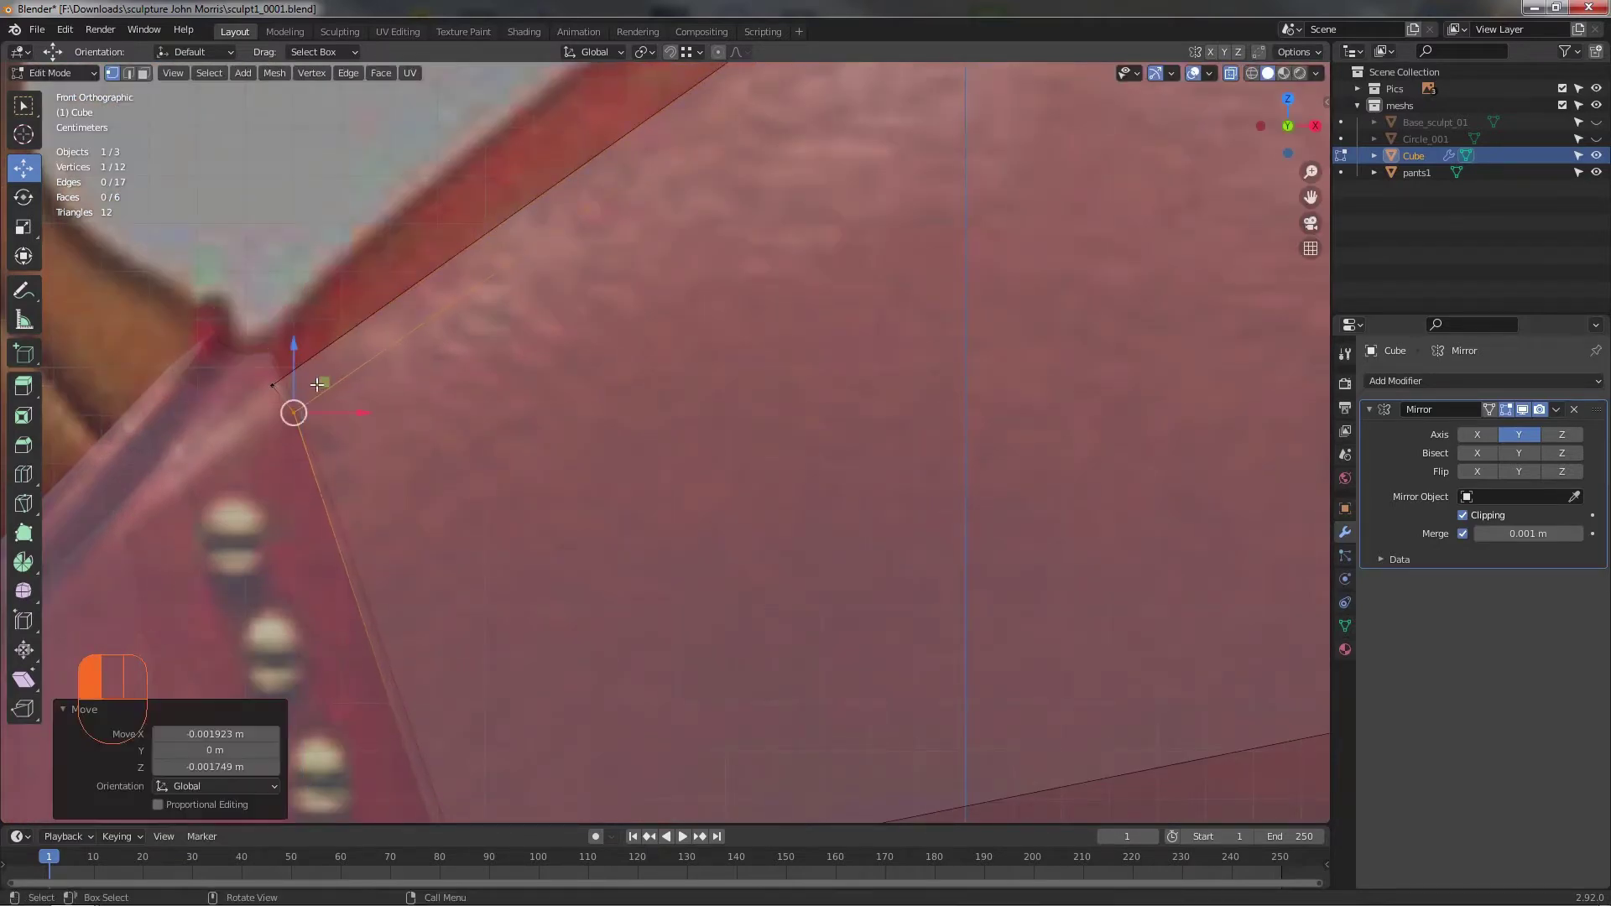
left_click(326, 391)
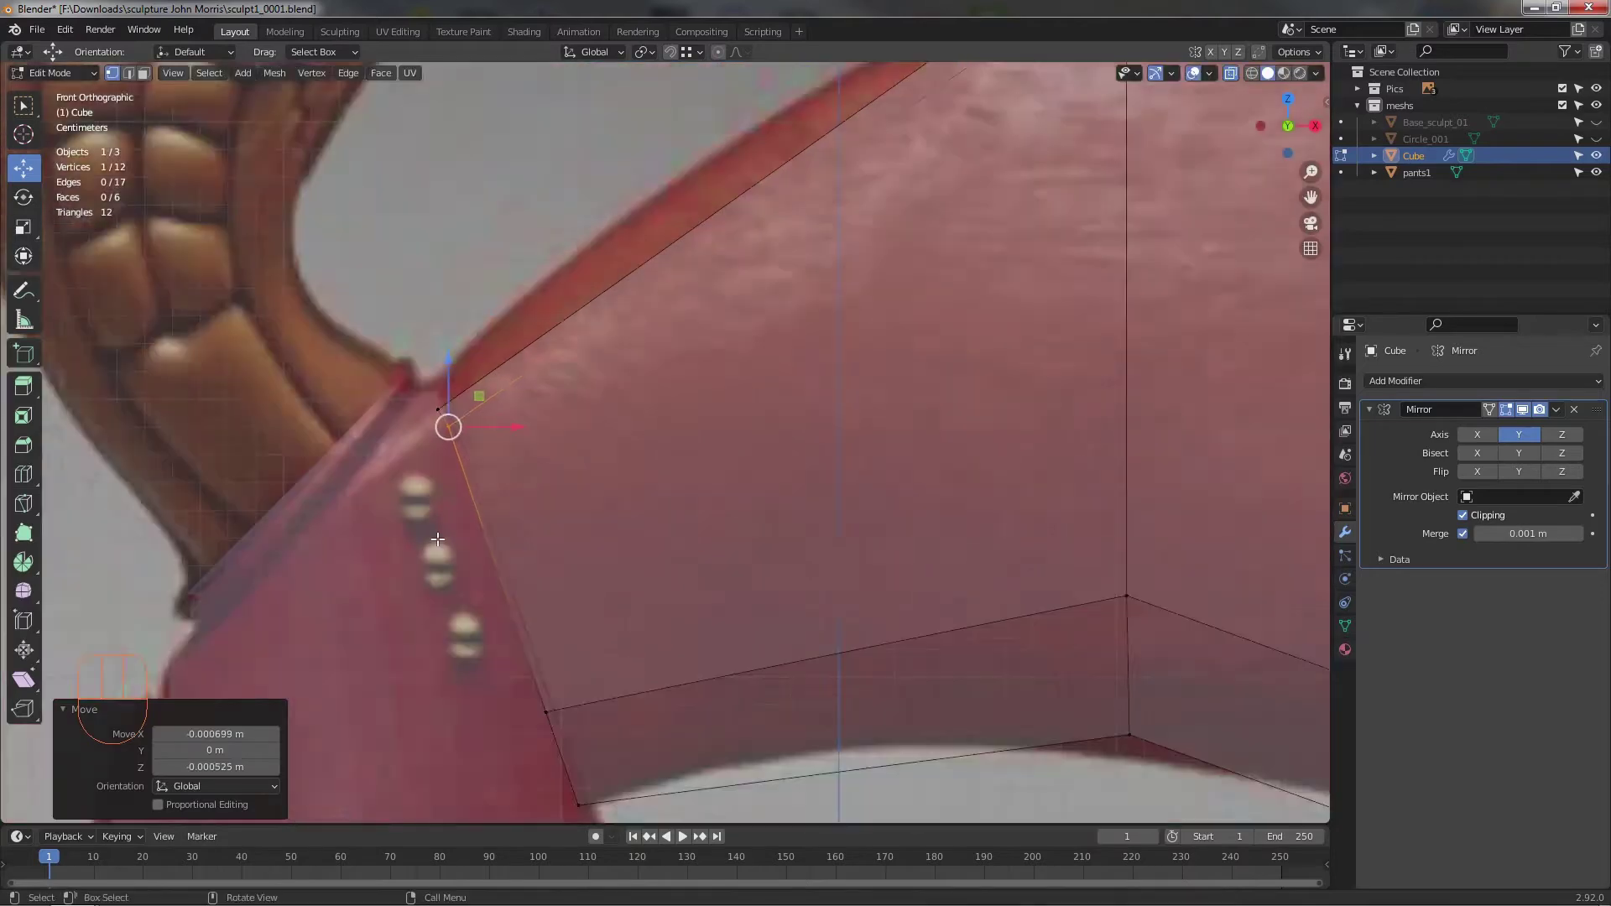
left_click_drag(574, 595, 474, 447)
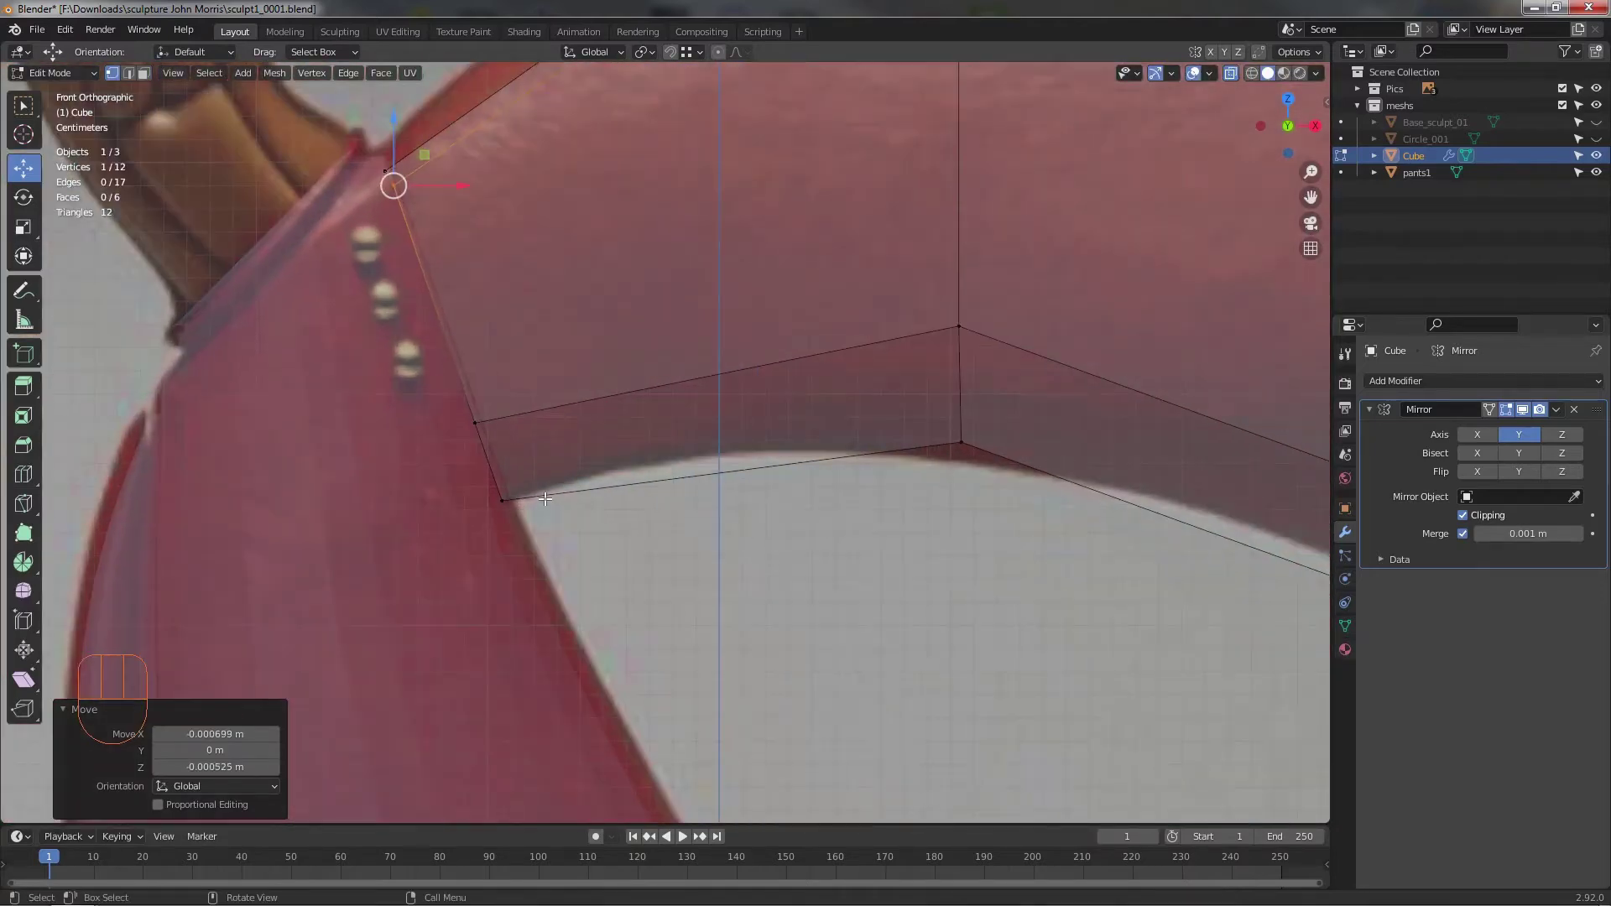
left_click_drag(517, 585, 429, 598)
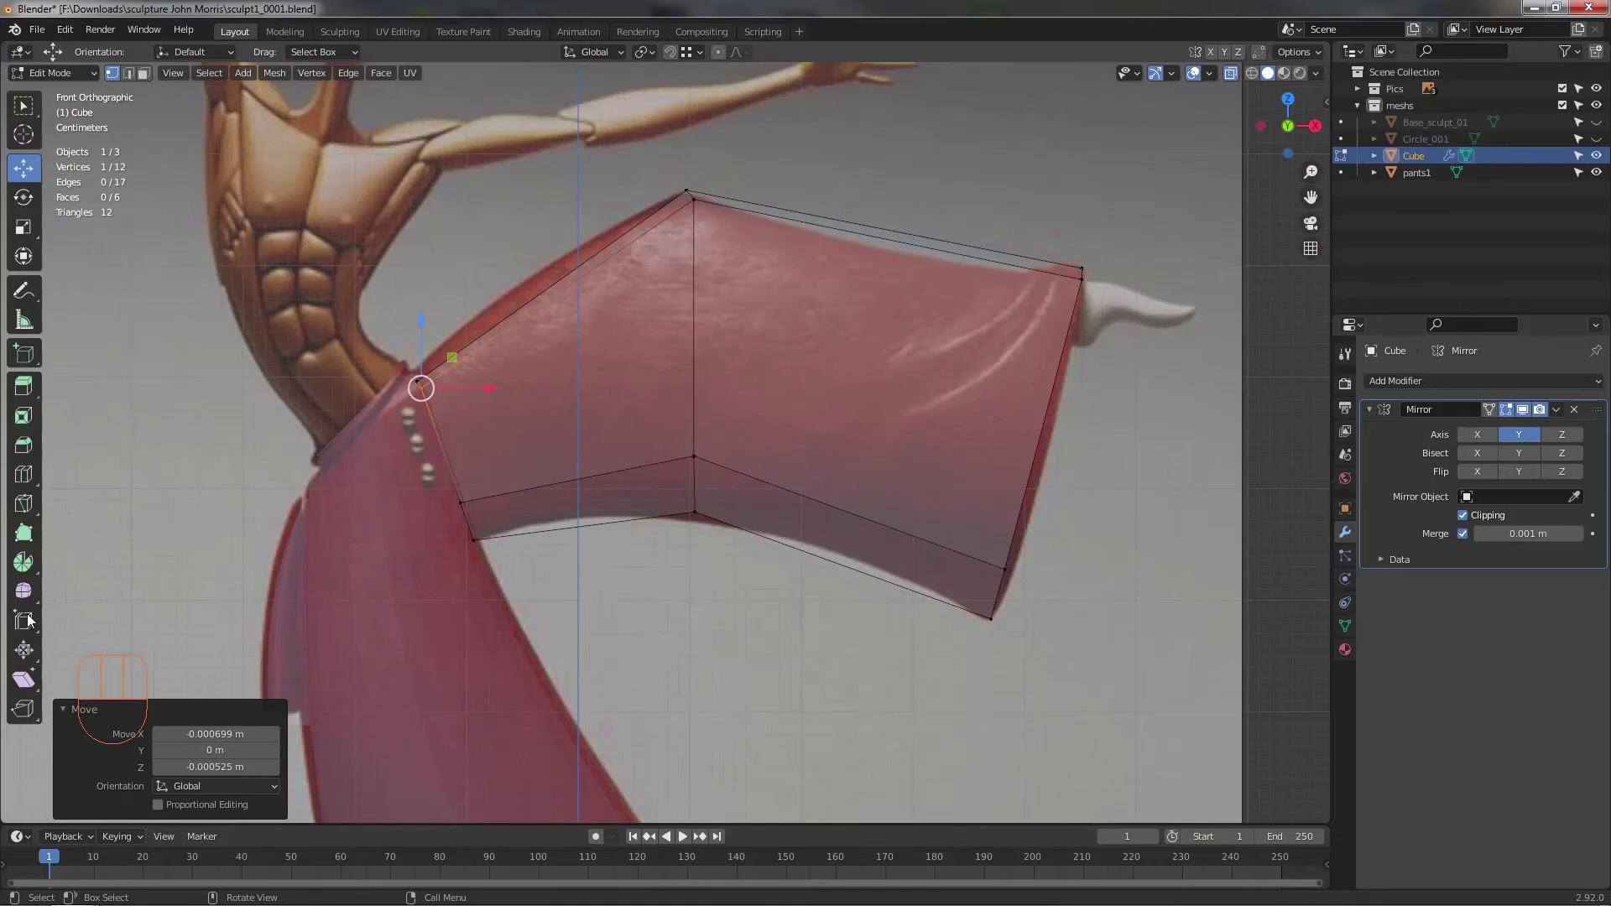
- Add a loop cut across the leg near the waist and bend it to follow the pants curve
left_click(26, 472)
left_click(500, 346)
left_click(27, 181)
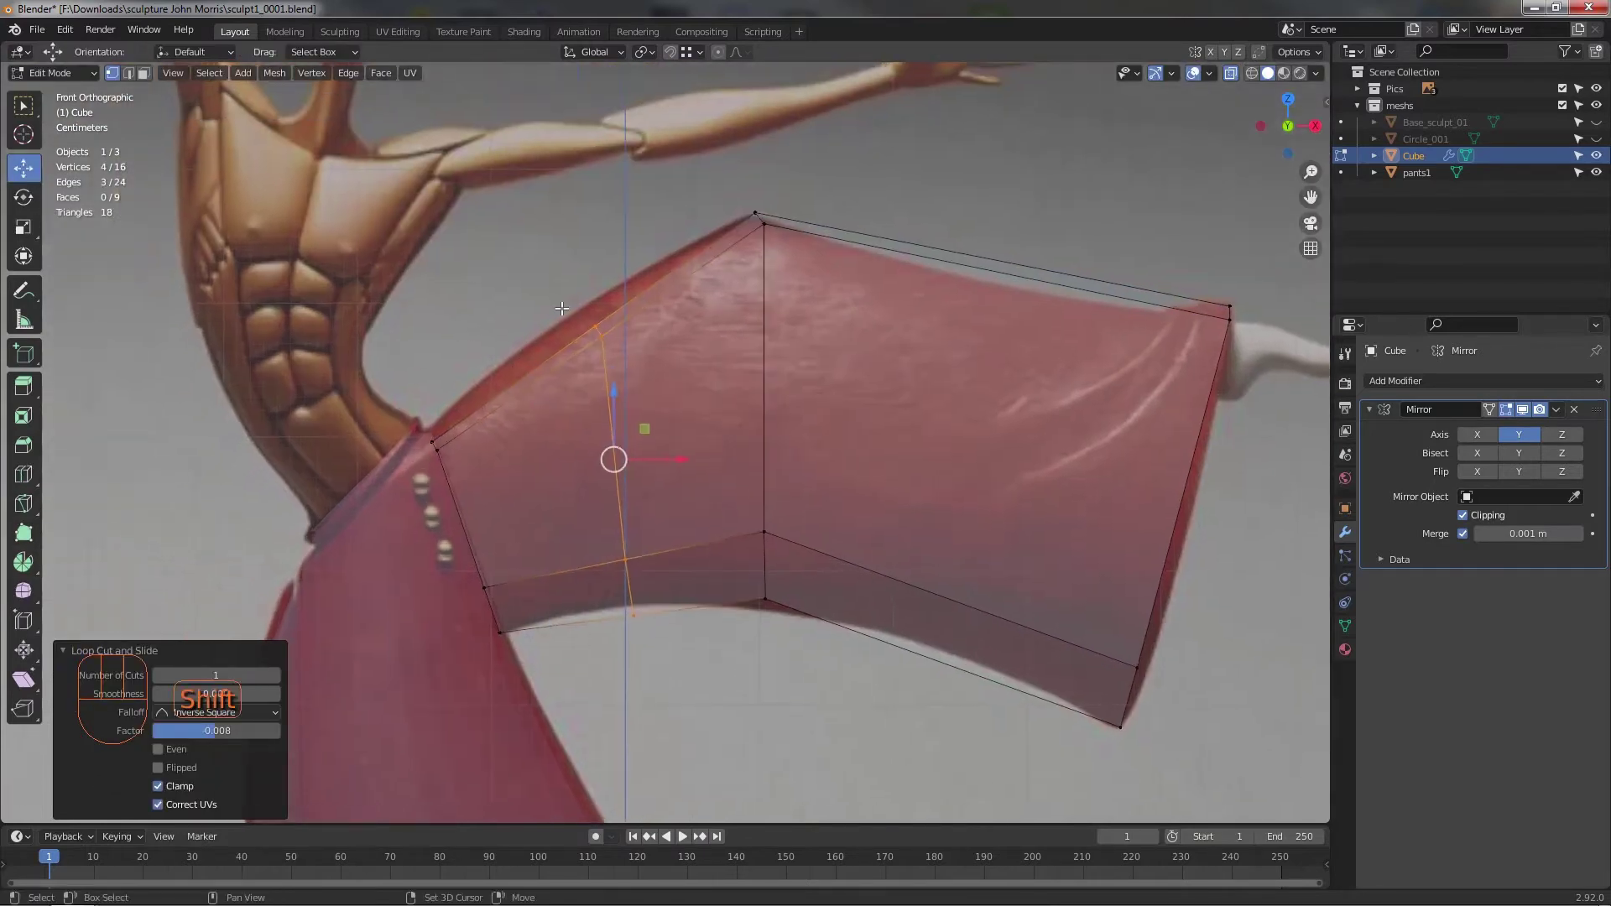
left_click_drag(680, 399, 657, 341)
left_click_drag(618, 304, 555, 435)
middle_click(606, 523)
left_click(598, 476)
left_click_drag(623, 465, 663, 470)
left_click_drag(493, 545, 455, 521)
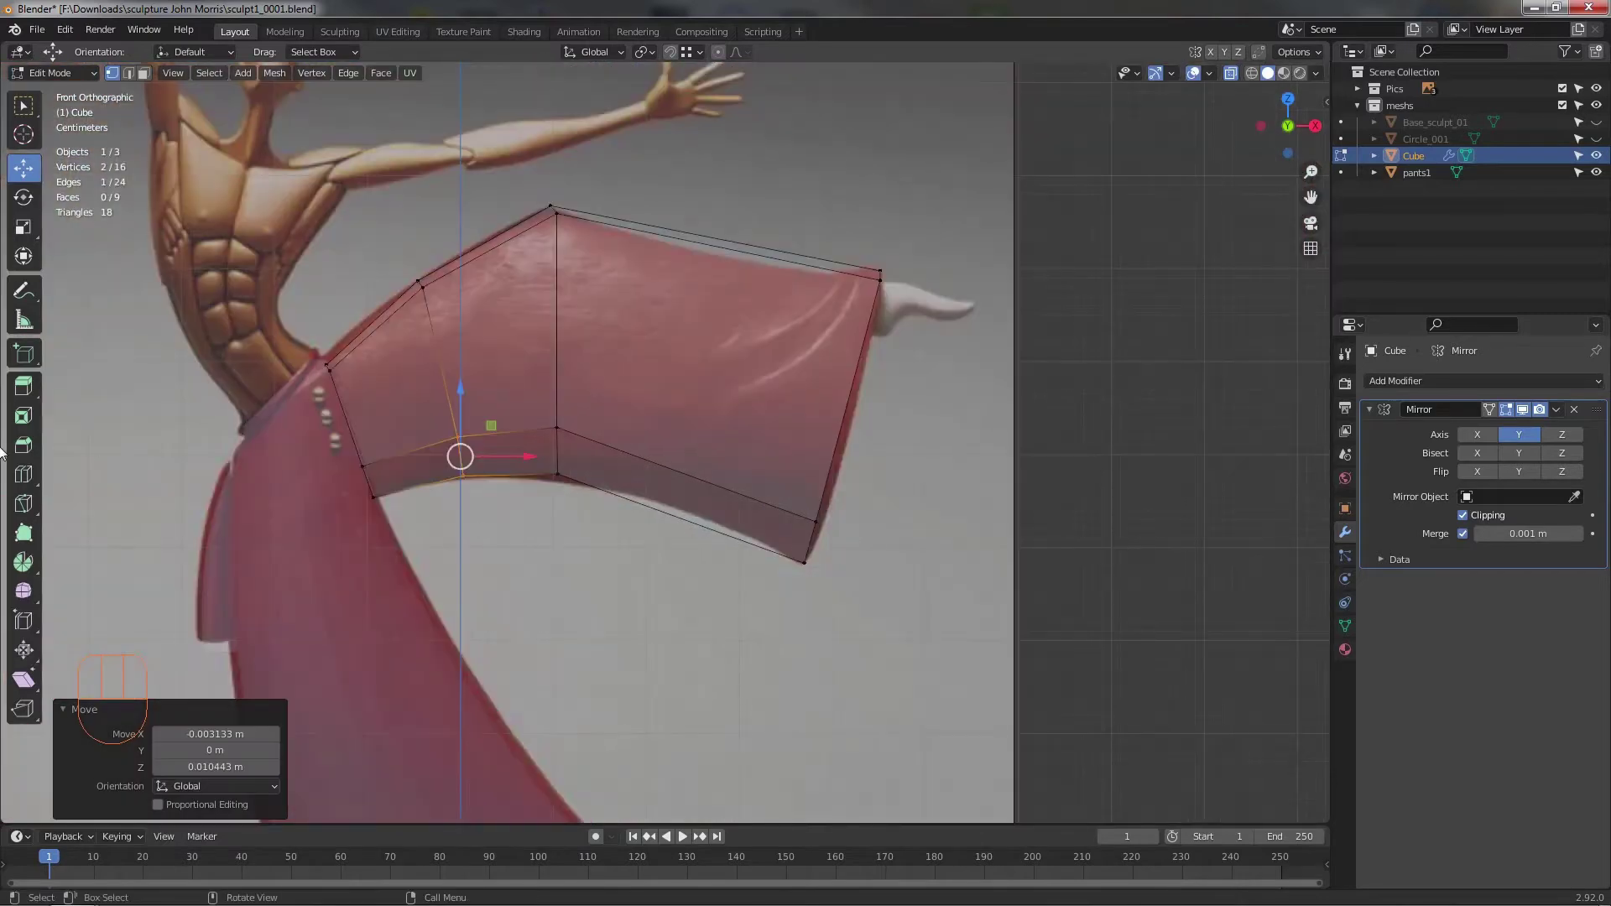
- Add another loop across the outer leg and curve its lower vertices onto the pants' lower edge
left_click(668, 264)
left_click(42, 173)
middle_click(756, 255)
left_click_drag(777, 304, 769, 269)
left_click(778, 245)
left_click_drag(694, 373, 667, 412)
left_click_drag(698, 429, 753, 463)
left_click(739, 415)
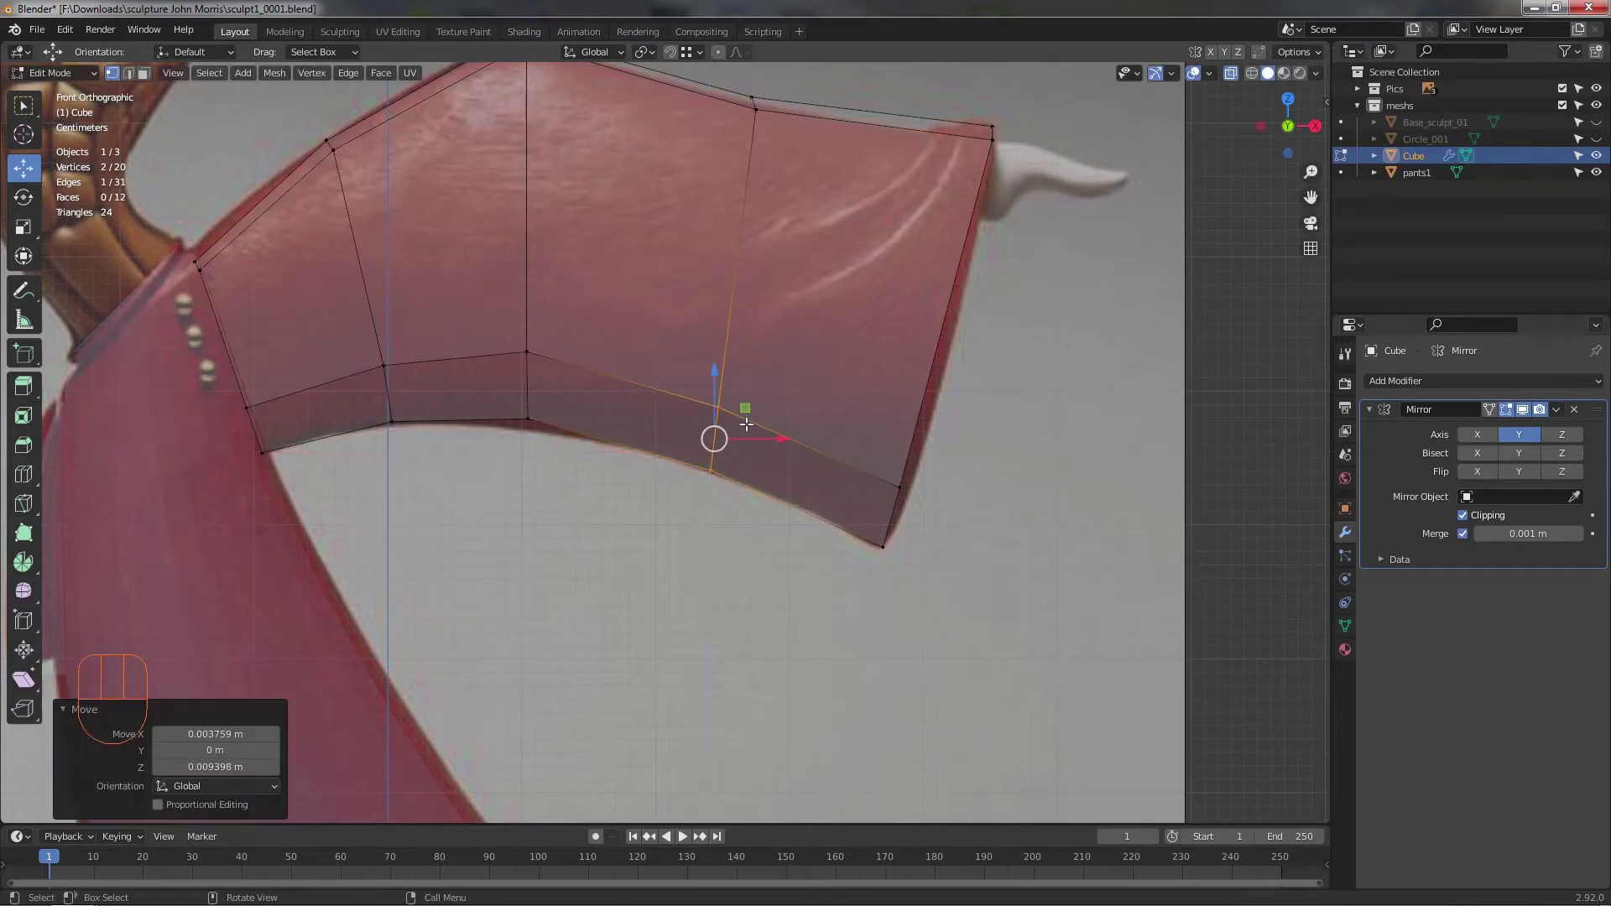
left_click_drag(724, 559, 725, 529)
middle_click(735, 561)
middle_click(641, 554)
left_click_drag(503, 435, 531, 434)
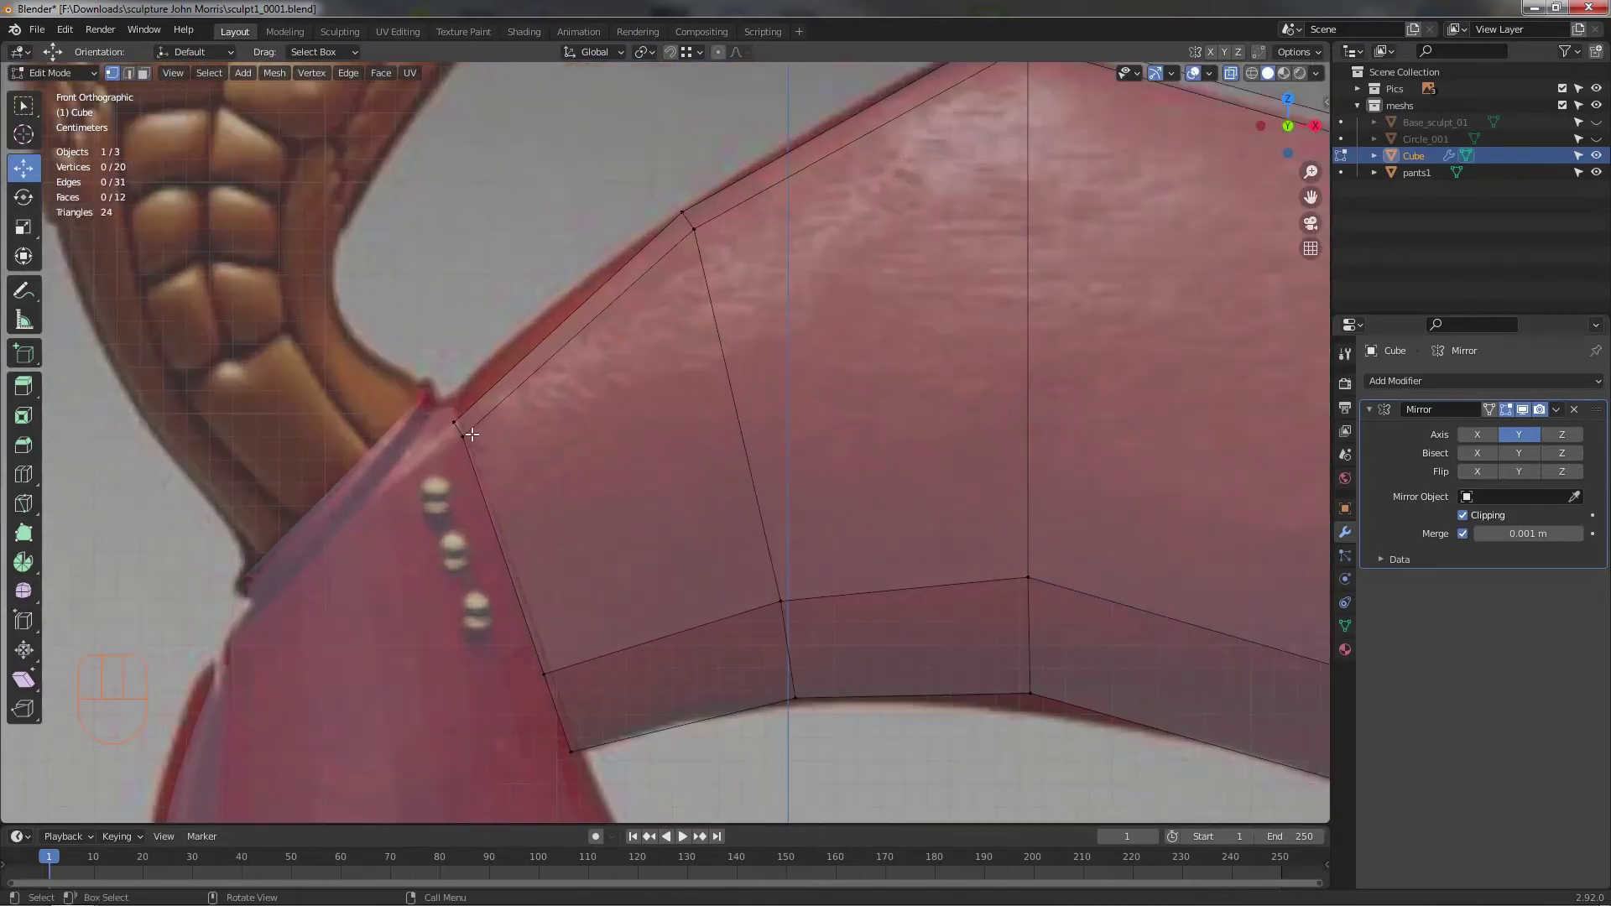
left_click_drag(539, 469, 449, 432)
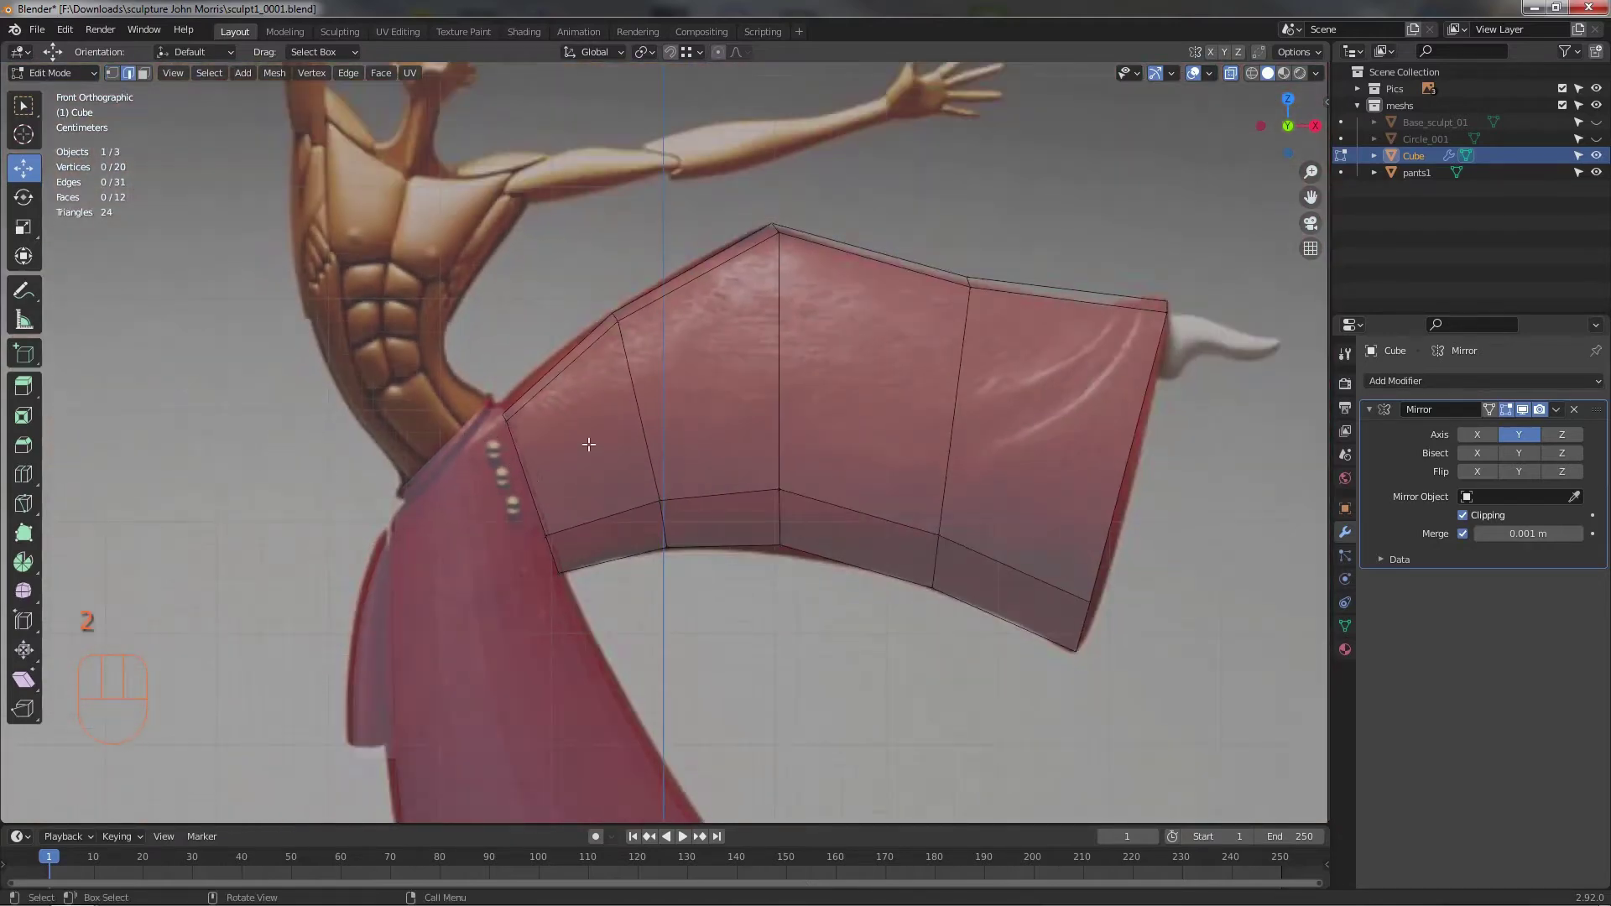
- Insert more cross-section loops and move a top-edge vertex at the waist onto the pants' top edge
left_click(643, 425)
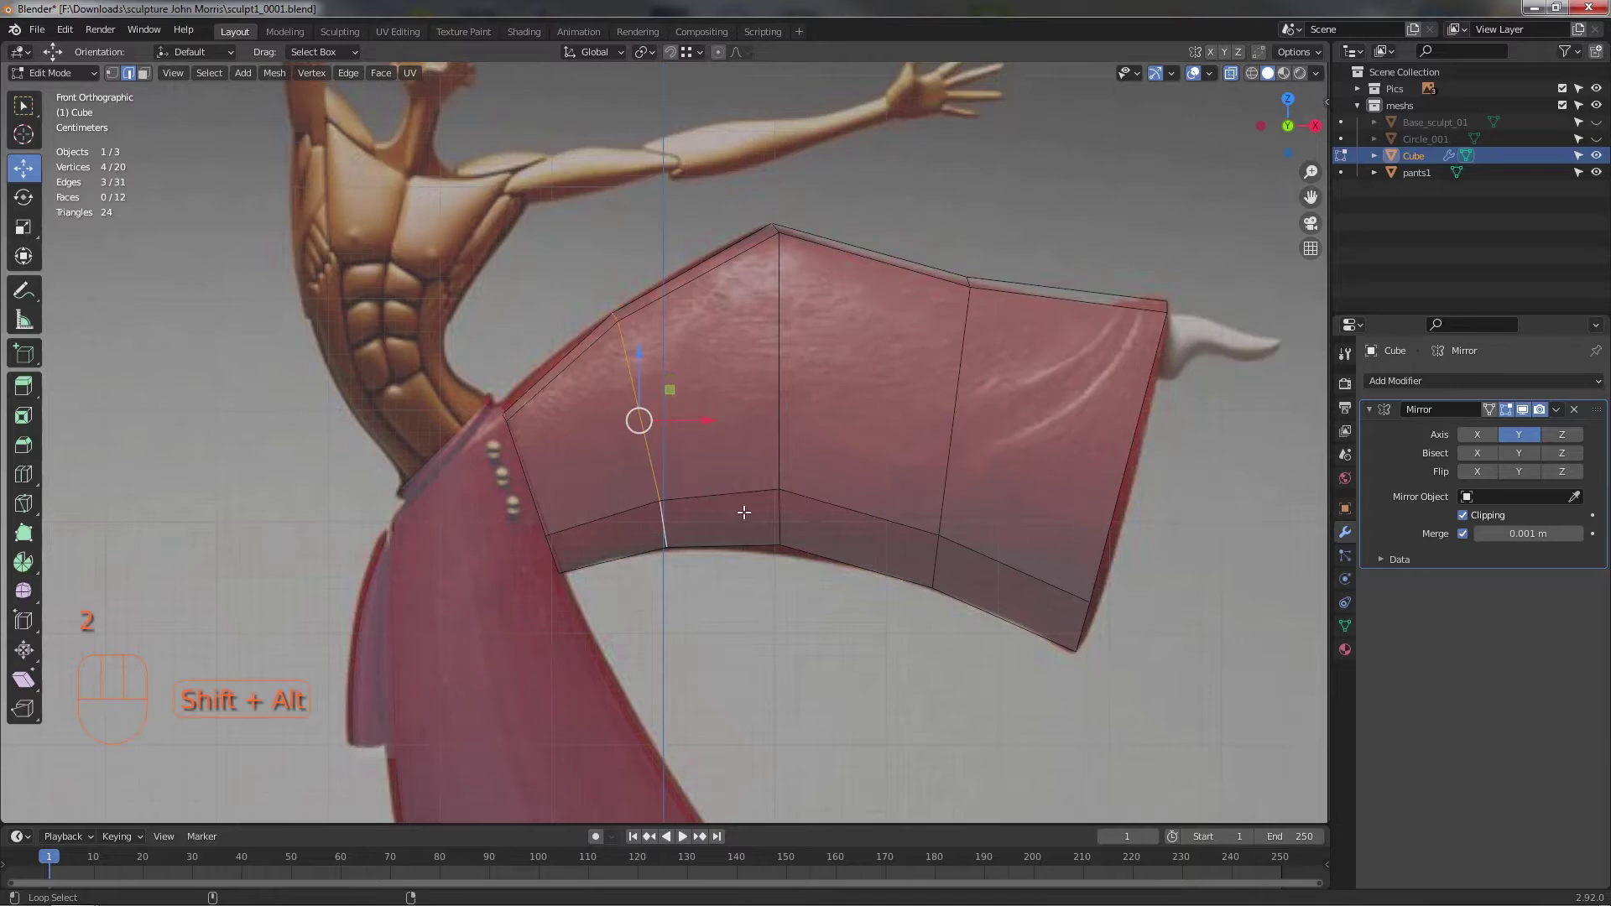
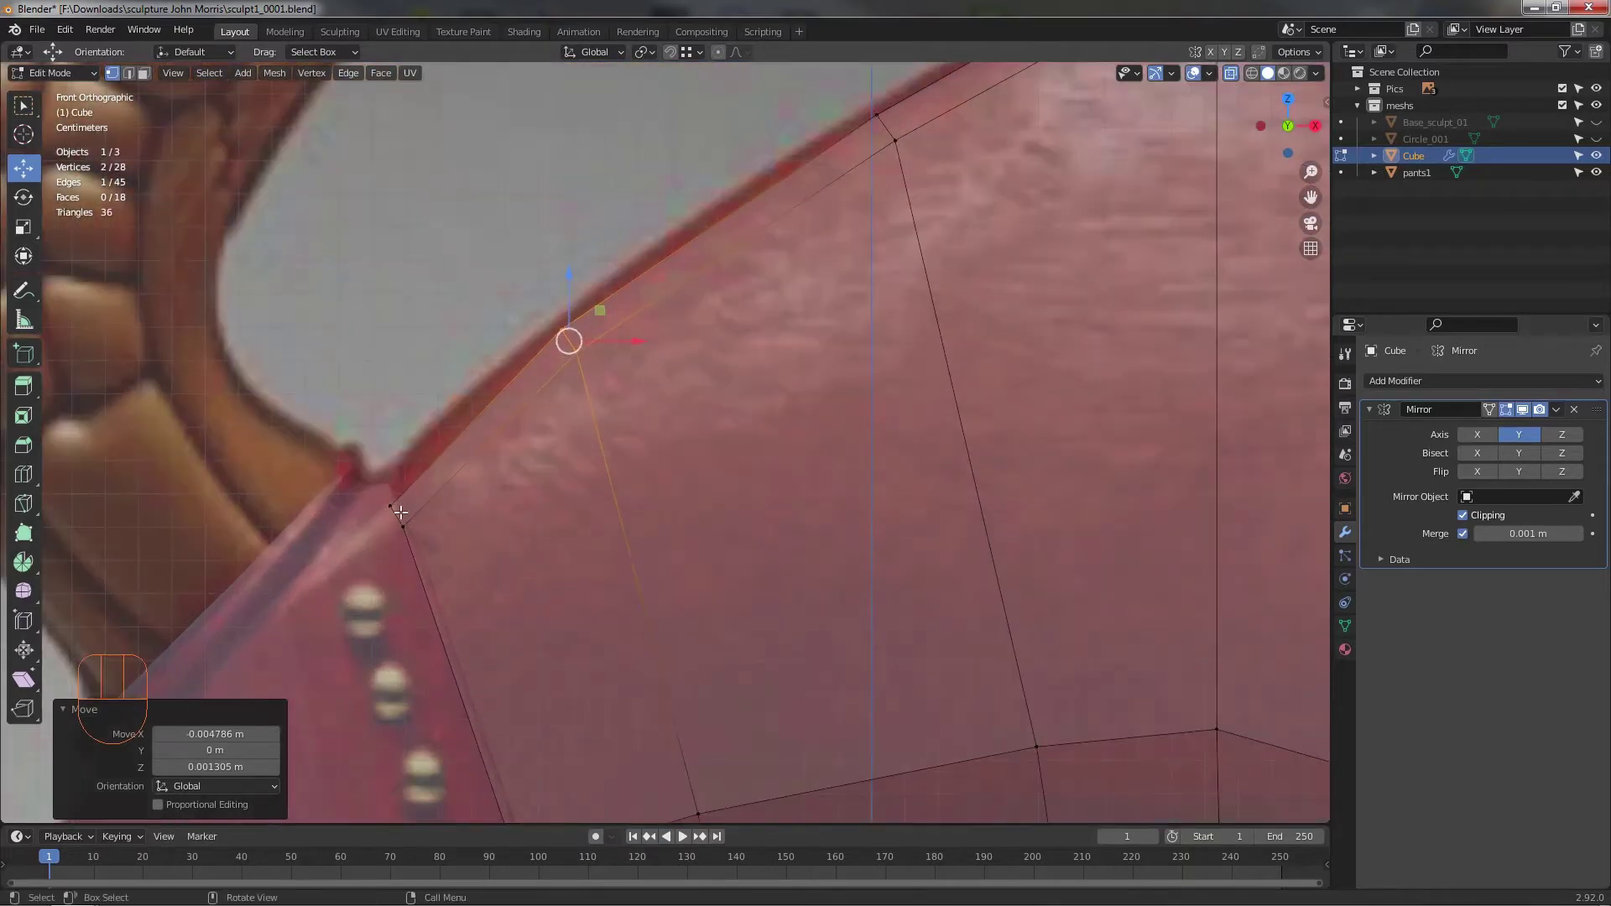
left_click(417, 549)
left_click(427, 488)
left_click_drag(413, 499, 332, 484)
left_click(370, 509)
left_click(405, 476)
left_click(379, 527)
left_click(403, 487)
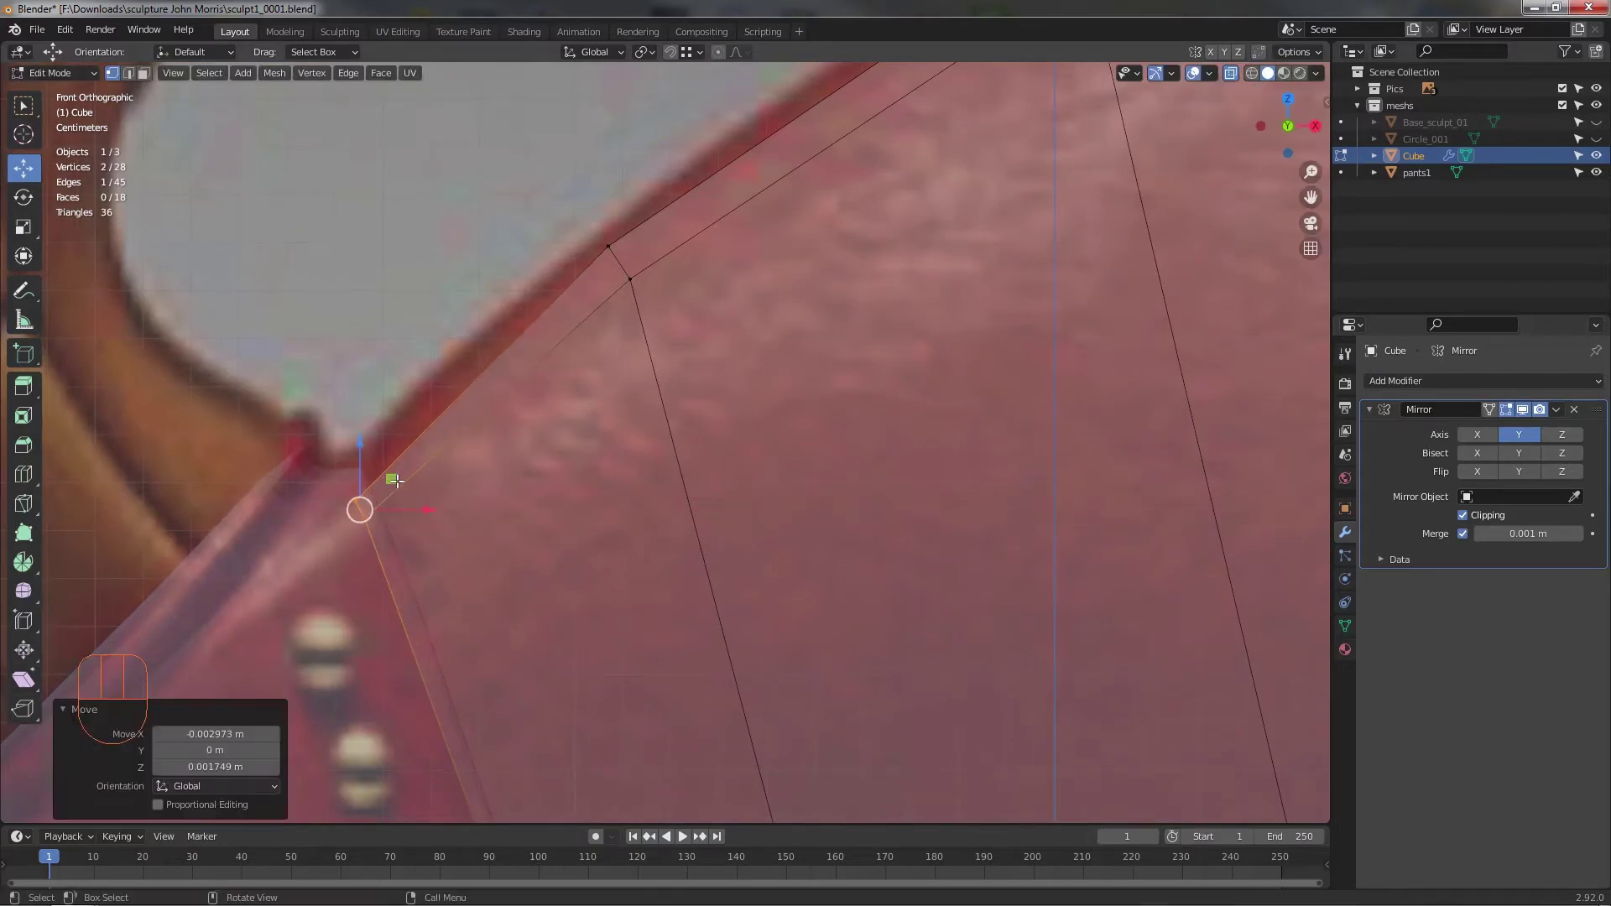
left_click_drag(618, 547, 371, 526)
- Align further top-edge vertices and curve the lower leg edge to follow the pants outline
left_click(687, 343)
left_click(709, 223)
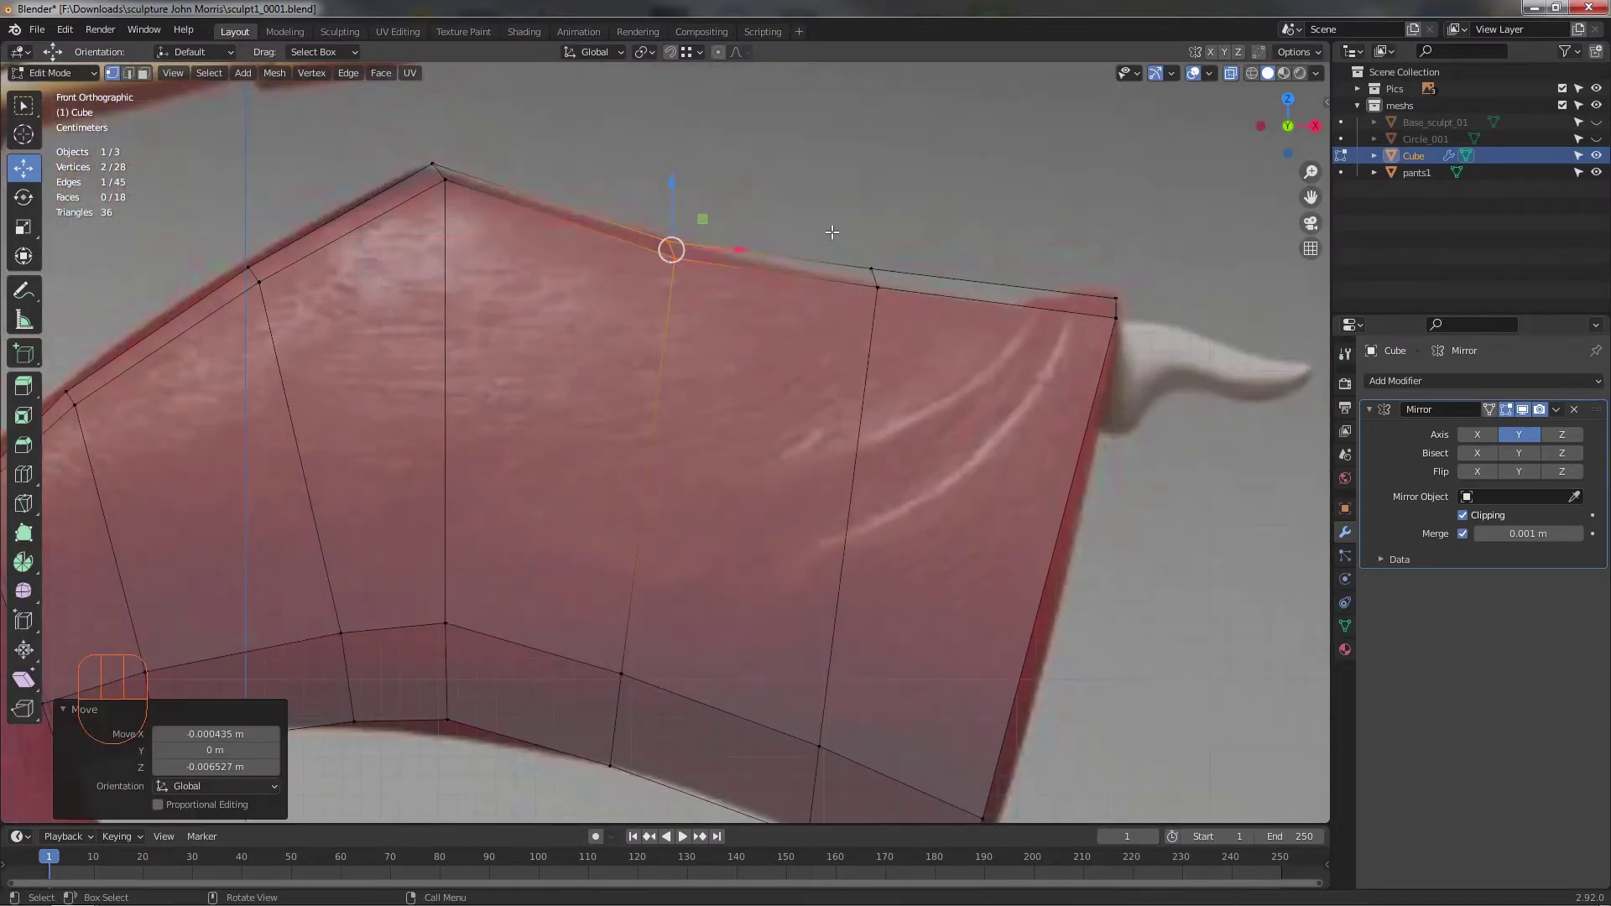
left_click_drag(897, 297, 918, 304)
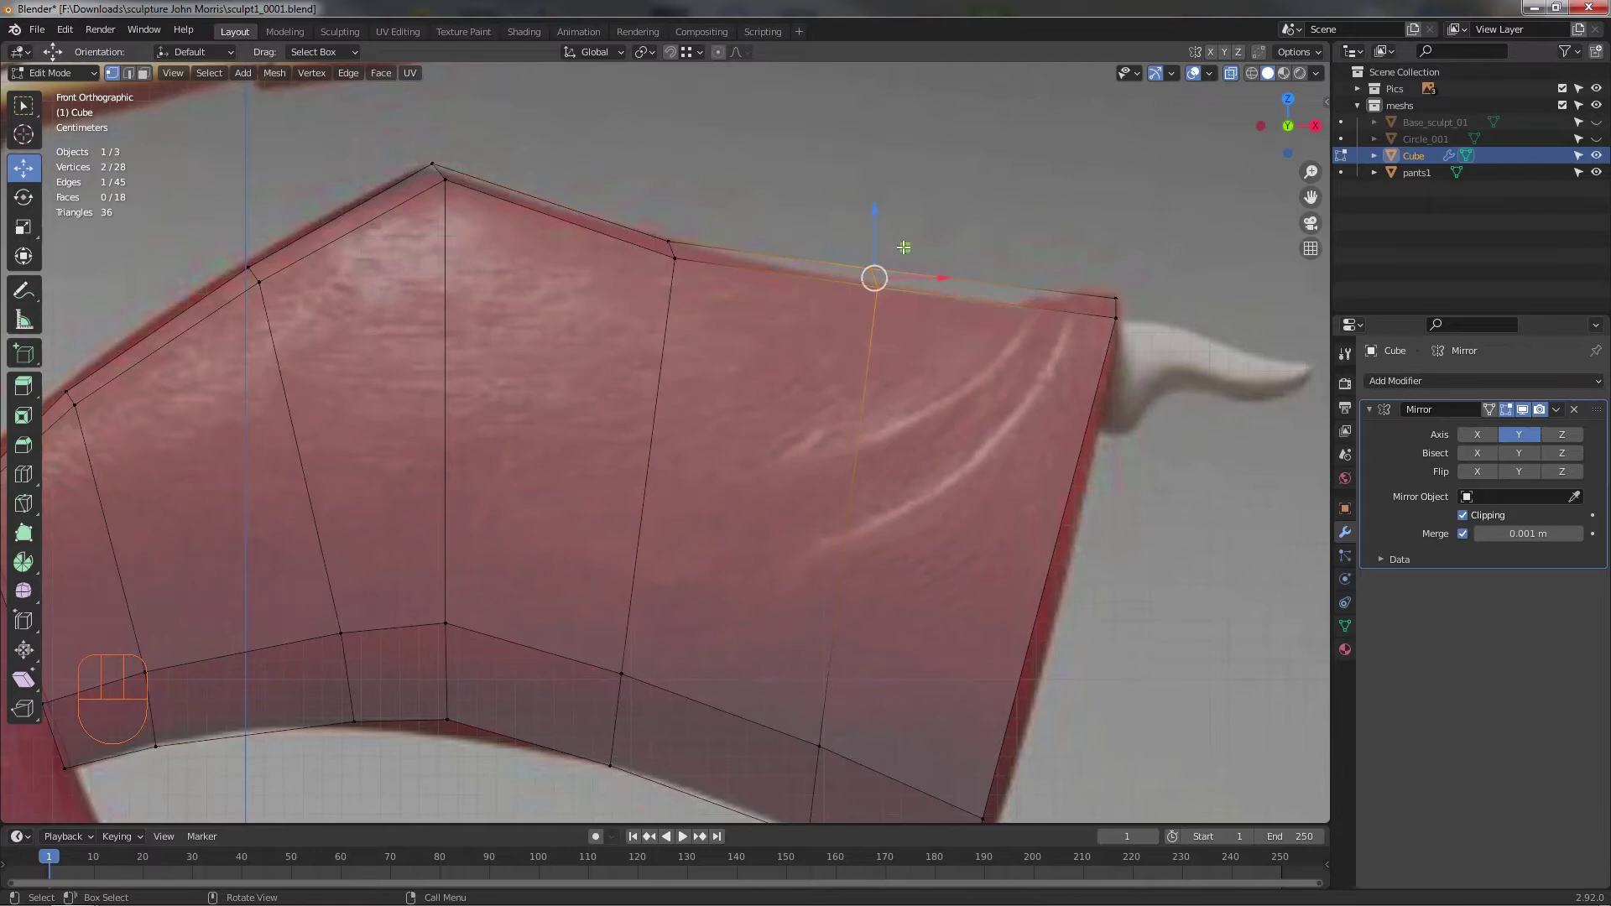
left_click(907, 241)
left_click_drag(751, 497, 737, 447)
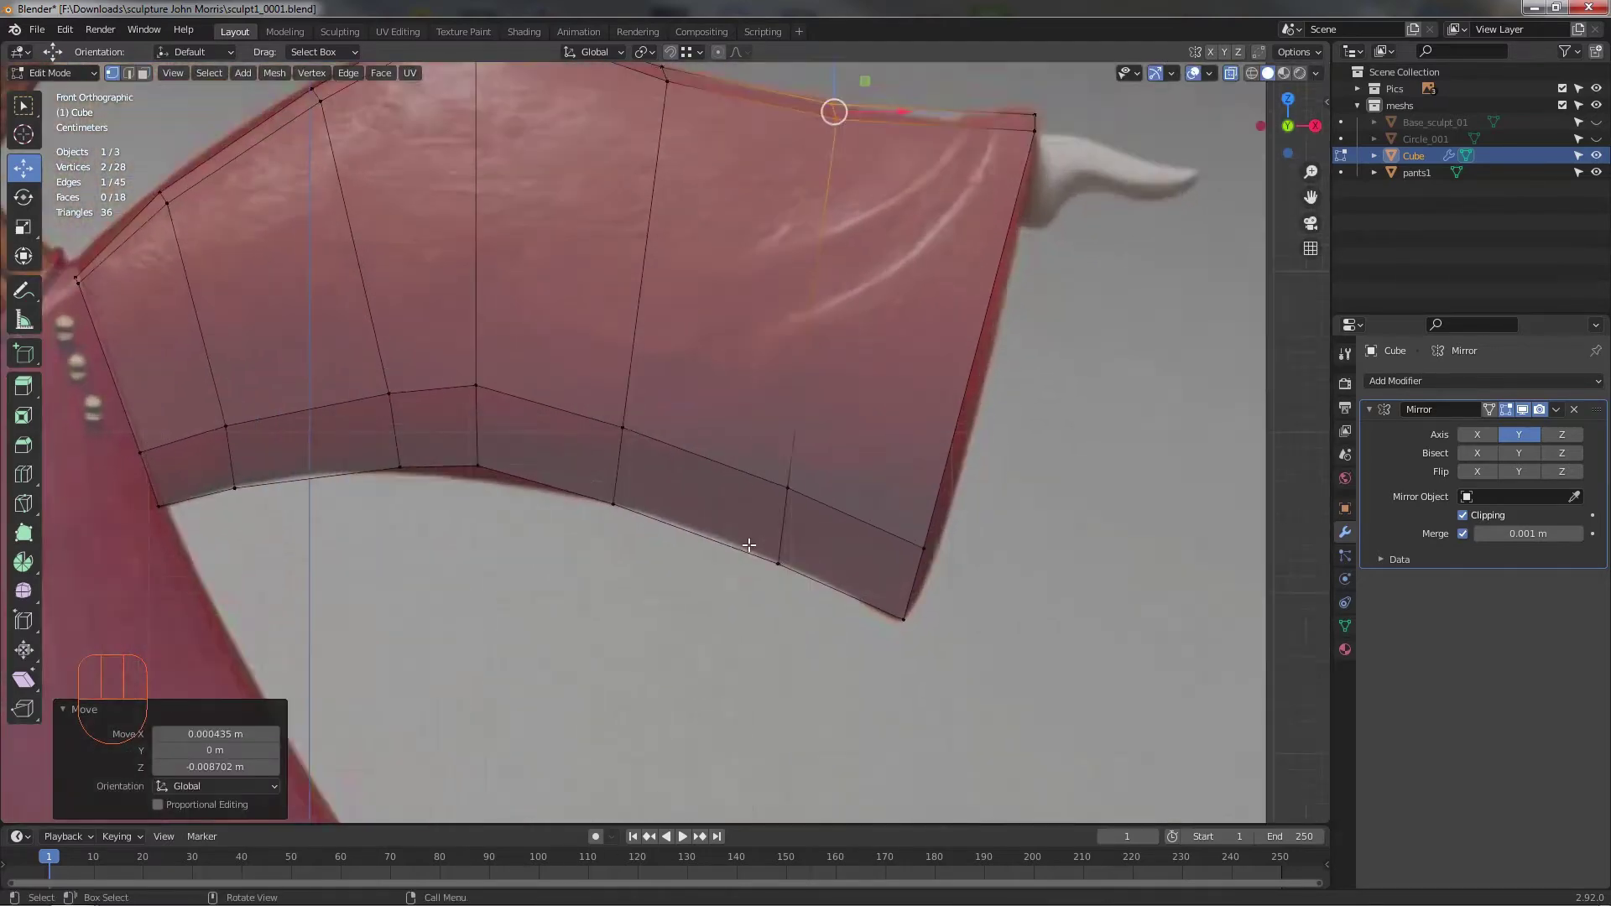
left_click_drag(803, 603, 856, 545)
left_click(839, 506)
left_click_drag(459, 440, 493, 429)
left_click(478, 415)
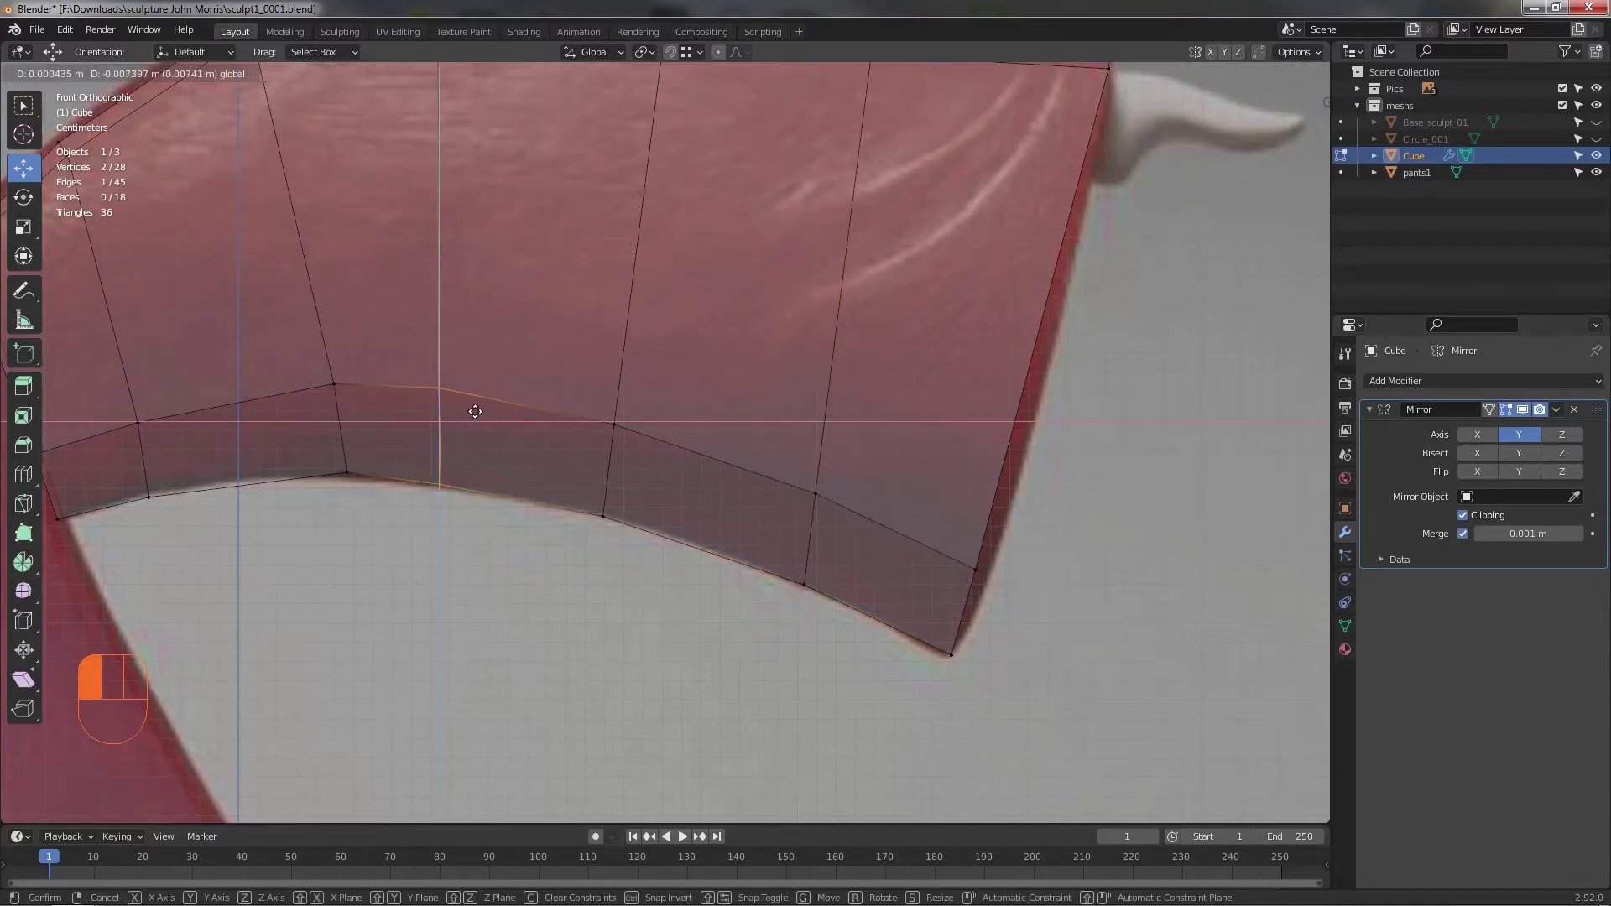
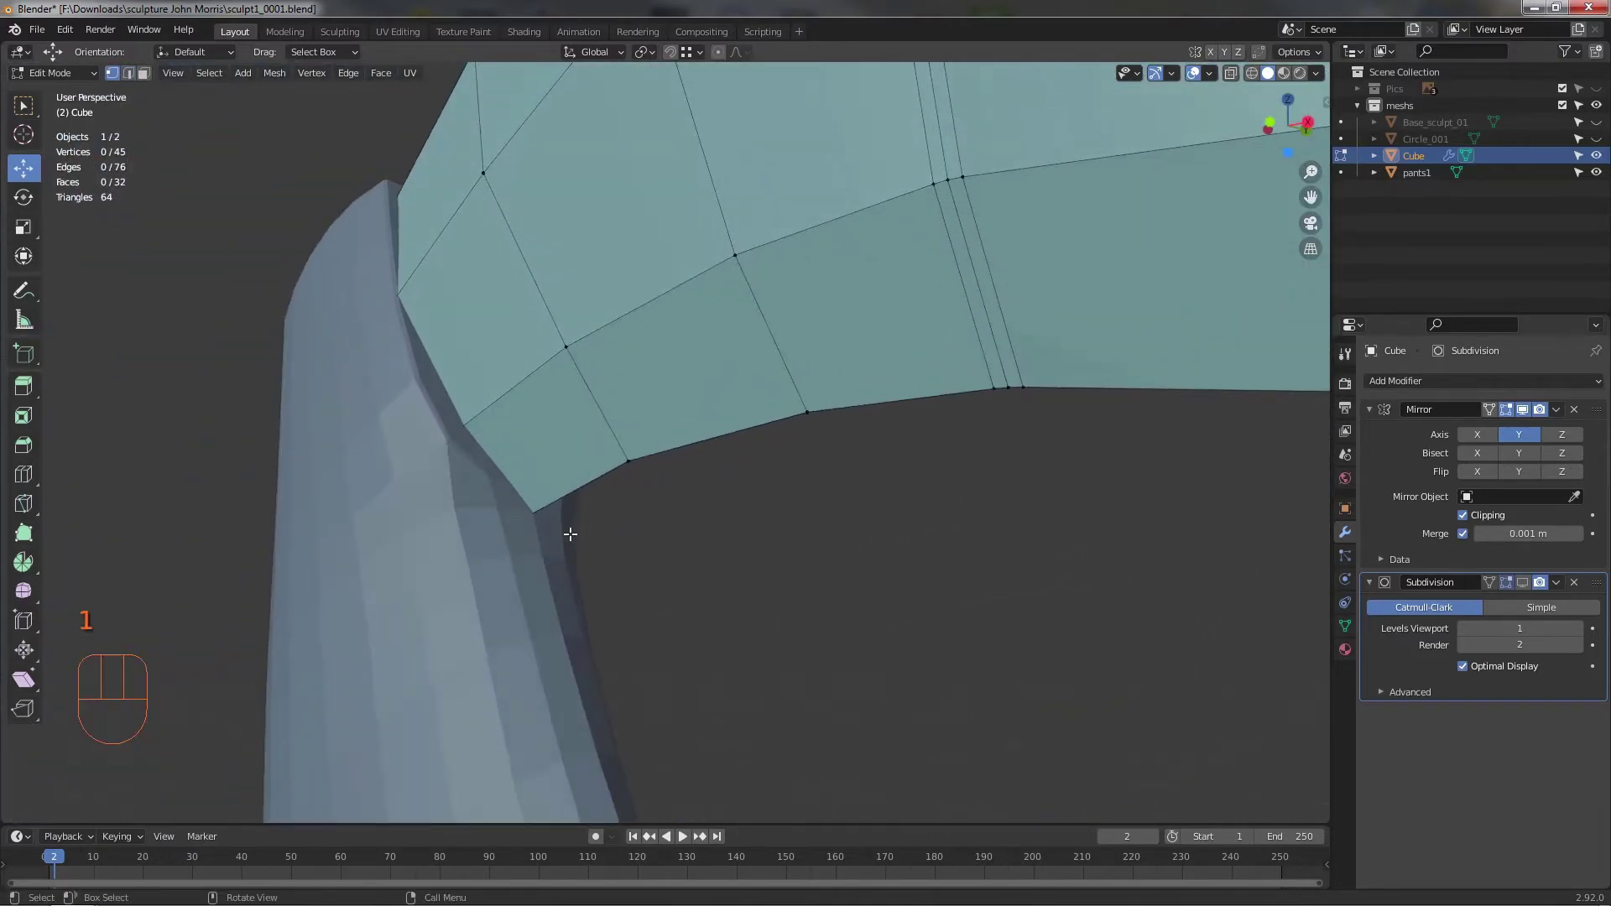
- Tuck the leg vertex at the pants junction under the pants edge to meet its surface
key("alt+z")
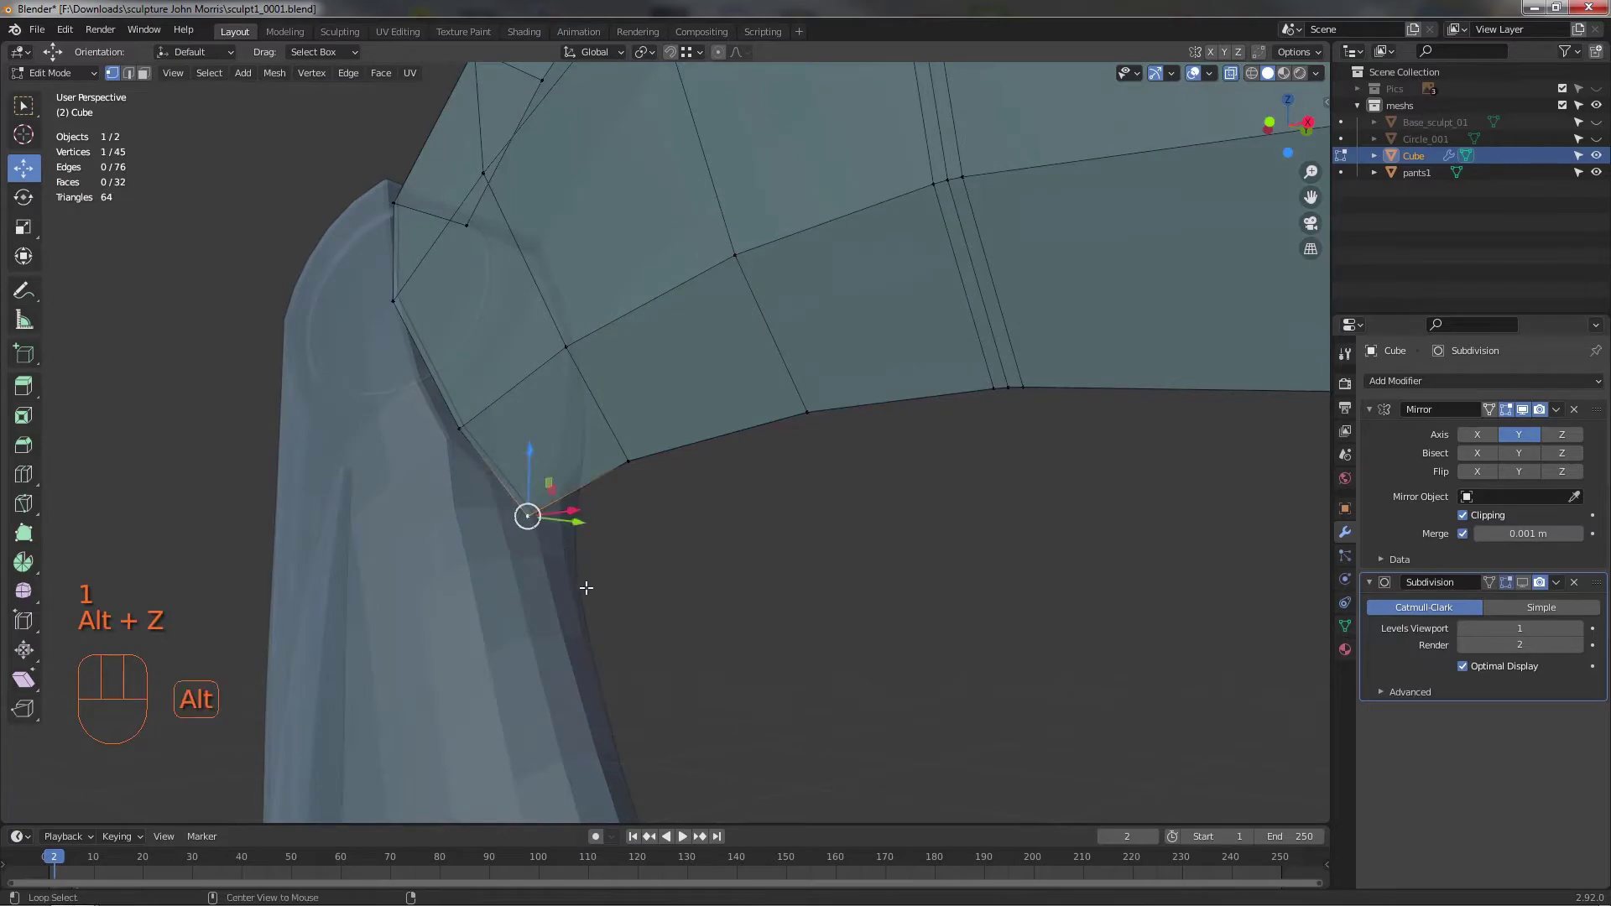
left_click_drag(633, 590, 610, 582)
left_click(454, 473)
left_click_drag(565, 565, 503, 546)
middle_click(545, 612)
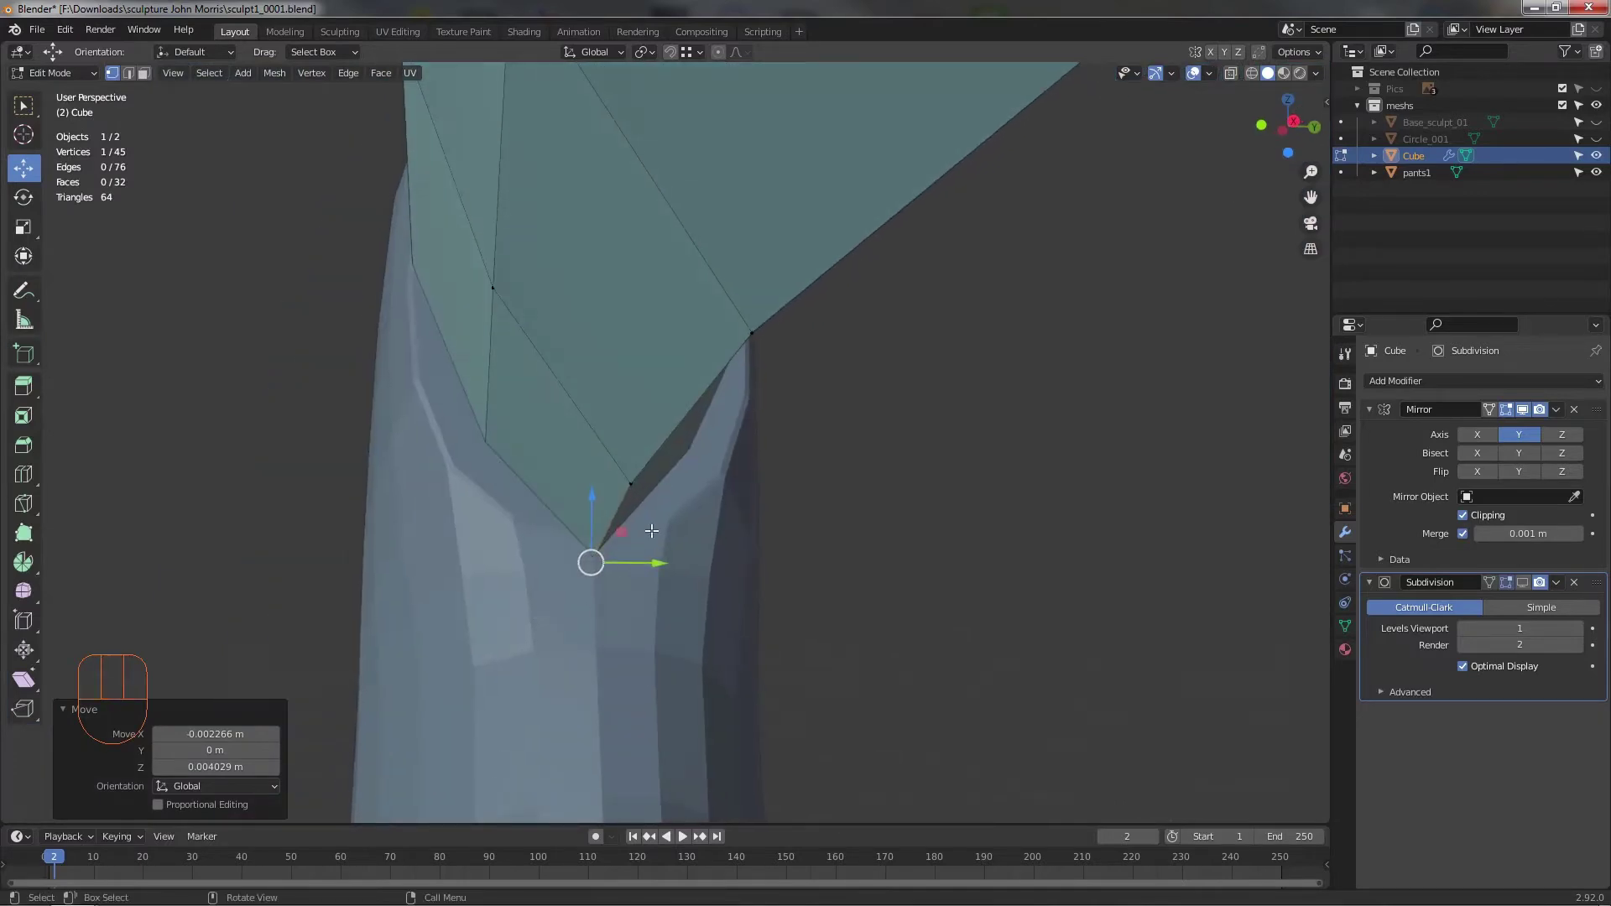
left_click_drag(599, 591, 595, 543)
left_click_drag(528, 502, 515, 472)
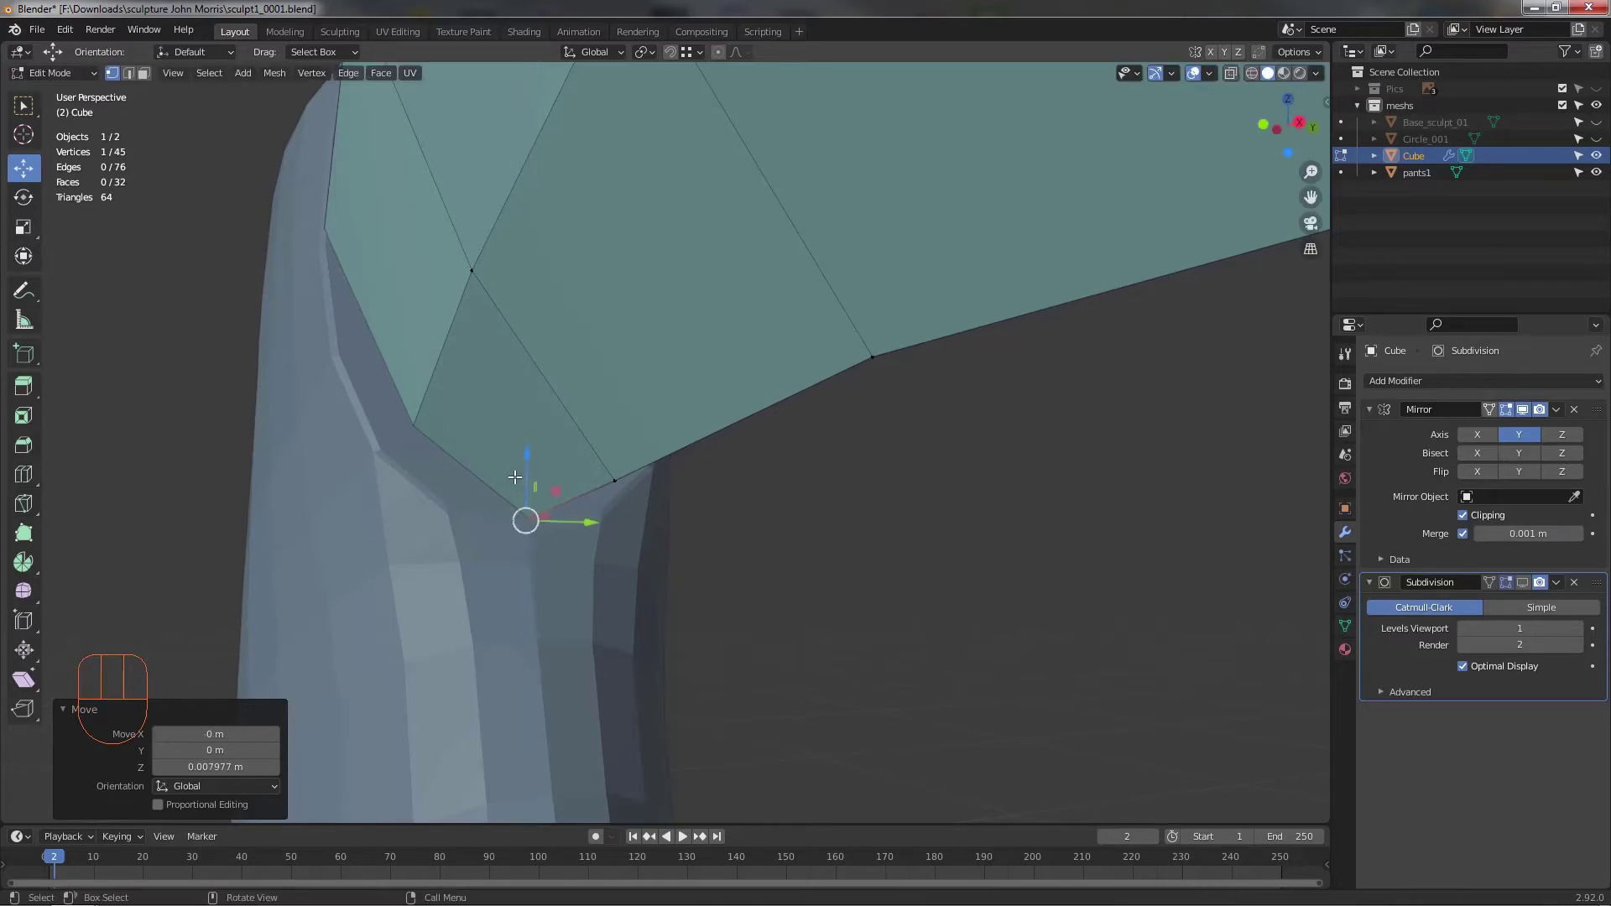
left_click_drag(579, 514, 548, 515)
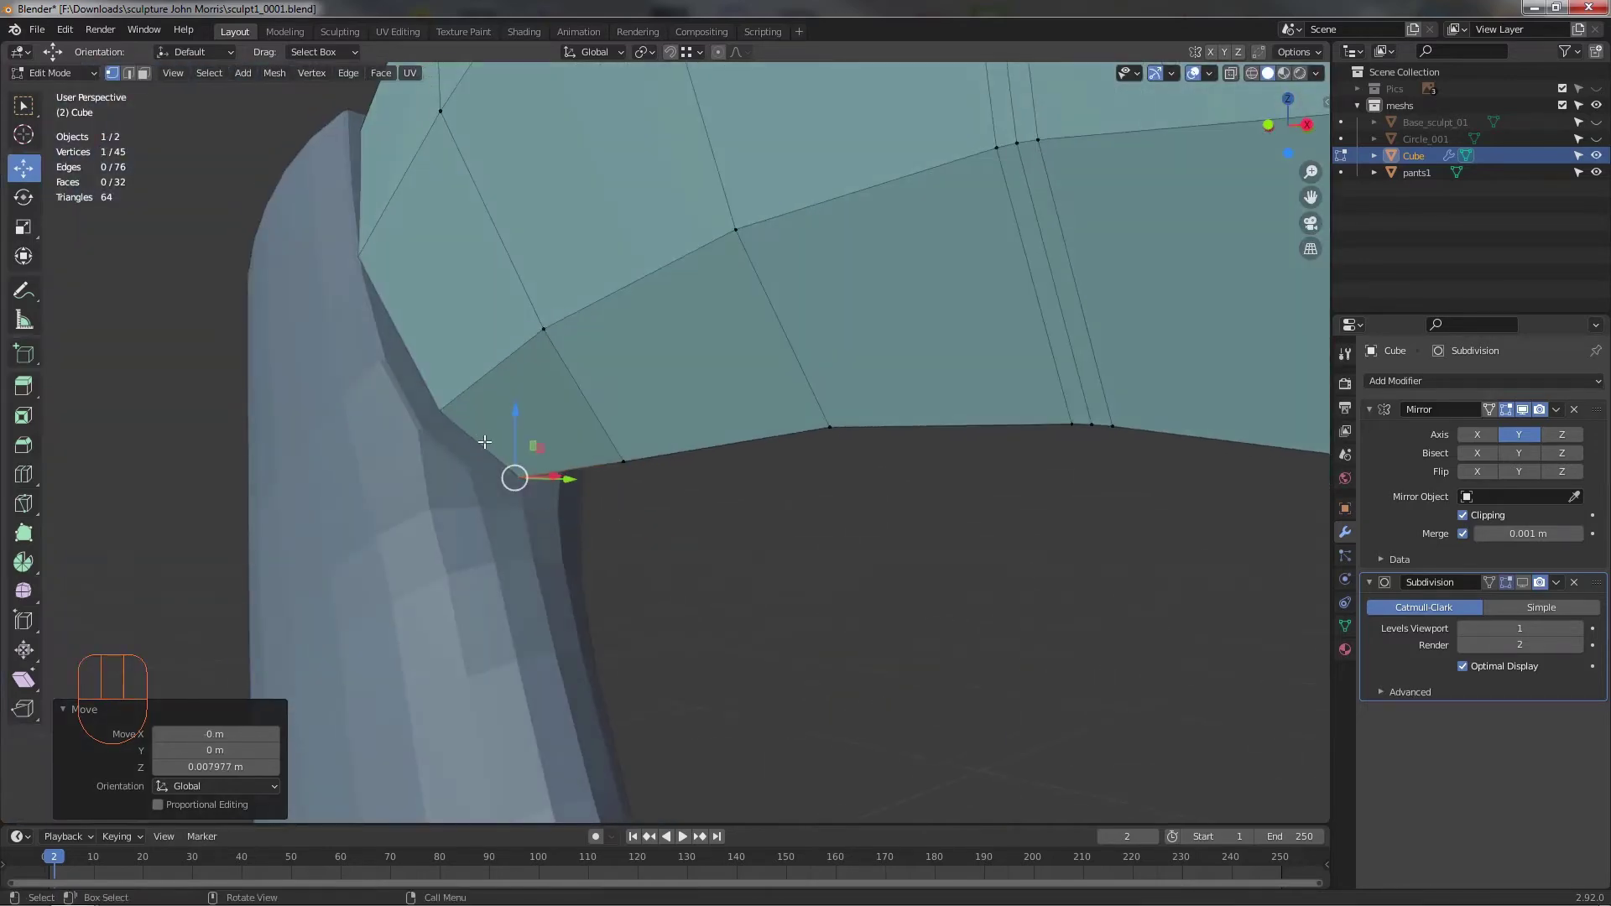
- Move the remaining corner vertices along one axis against the pants edge and check the shape in 3D
key("alt+1")
key("alt+z")
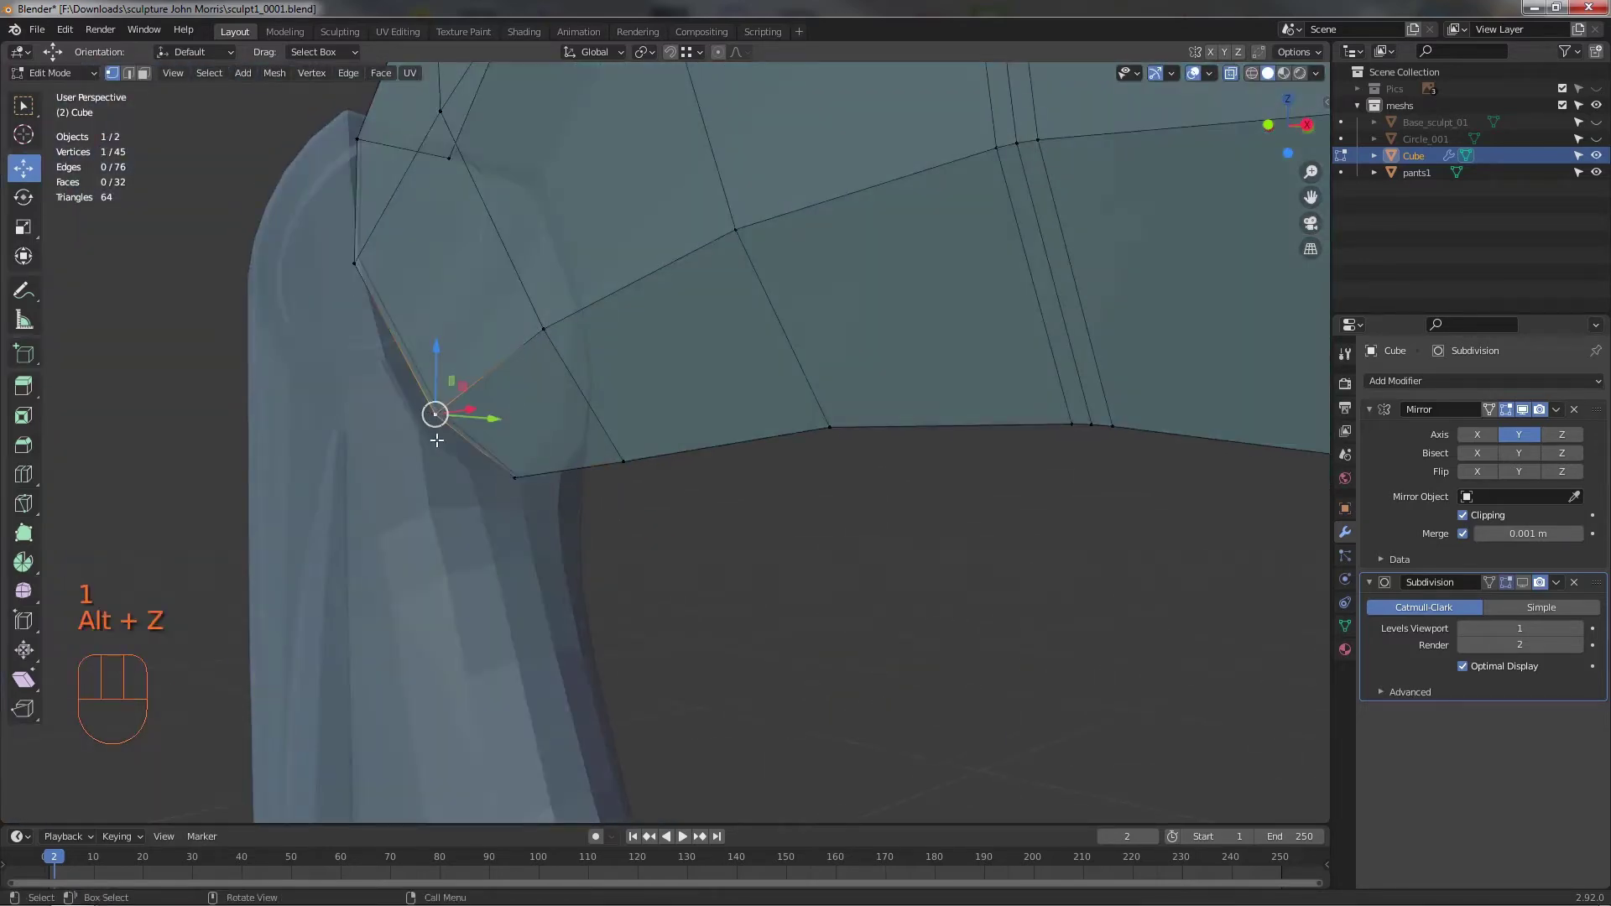
left_click_drag(545, 496, 546, 490)
left_click(430, 387)
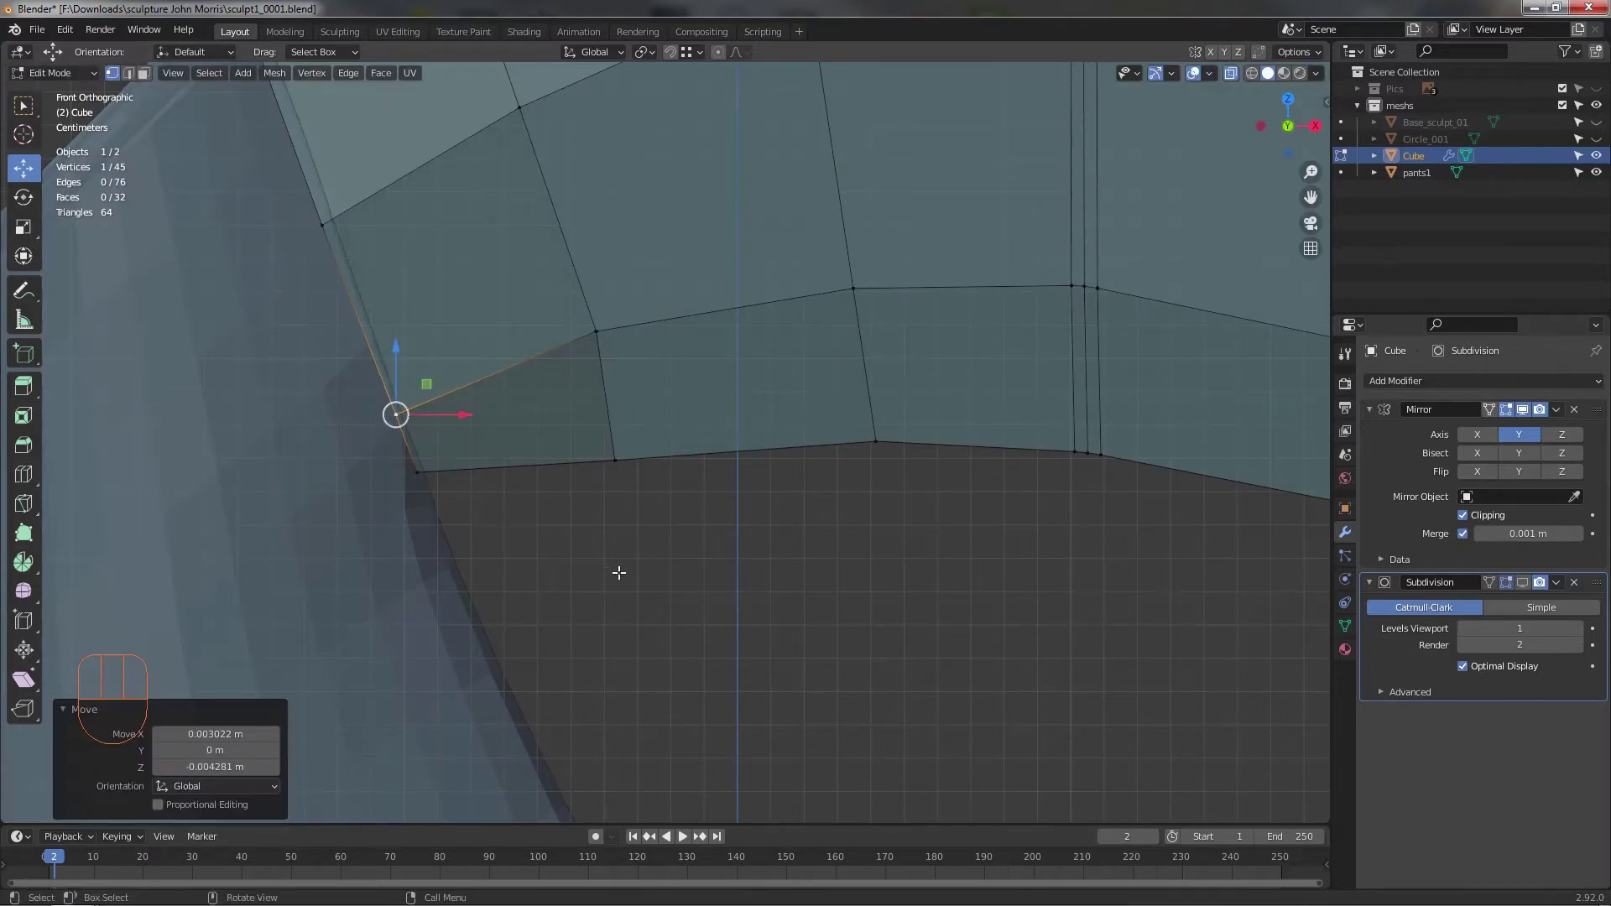
key("alt+z")
left_click_drag(793, 556, 749, 556)
left_click_drag(729, 559, 660, 591)
left_click_drag(675, 586, 742, 484)
left_click_drag(718, 495, 695, 388)
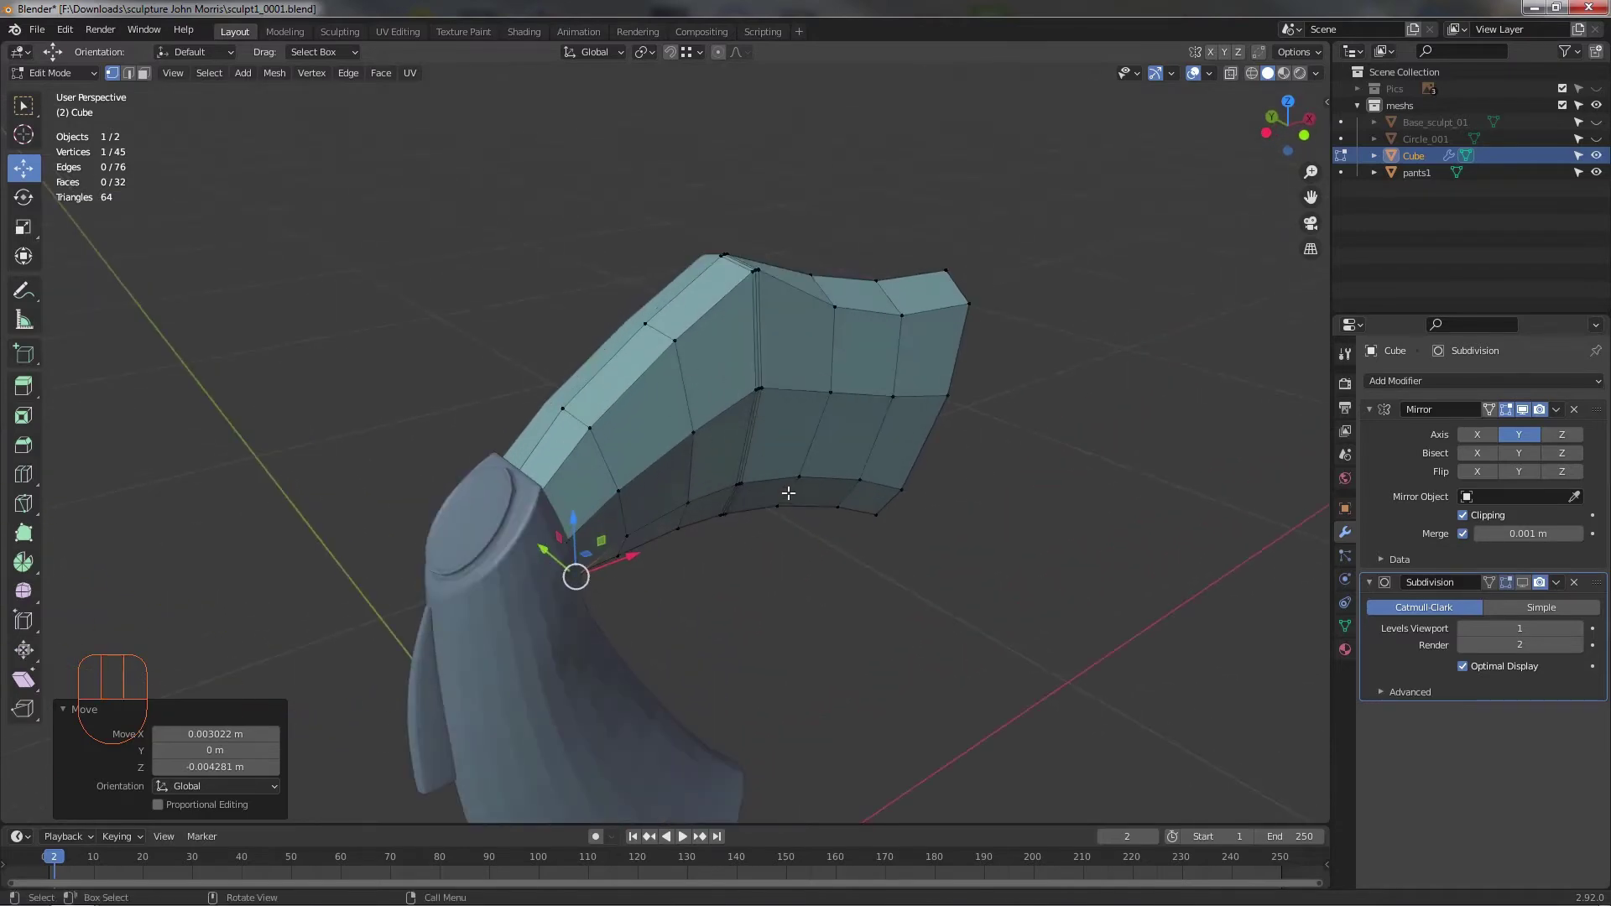
- Bevel the leg mesh's top edge loop into a narrow double row of faces and set its width
left_click(634, 384)
left_click_drag(678, 466, 539, 455)
left_click_drag(517, 526, 615, 532)
left_click_drag(490, 635, 400, 616)
left_click_drag(20, 451, 674, 415)
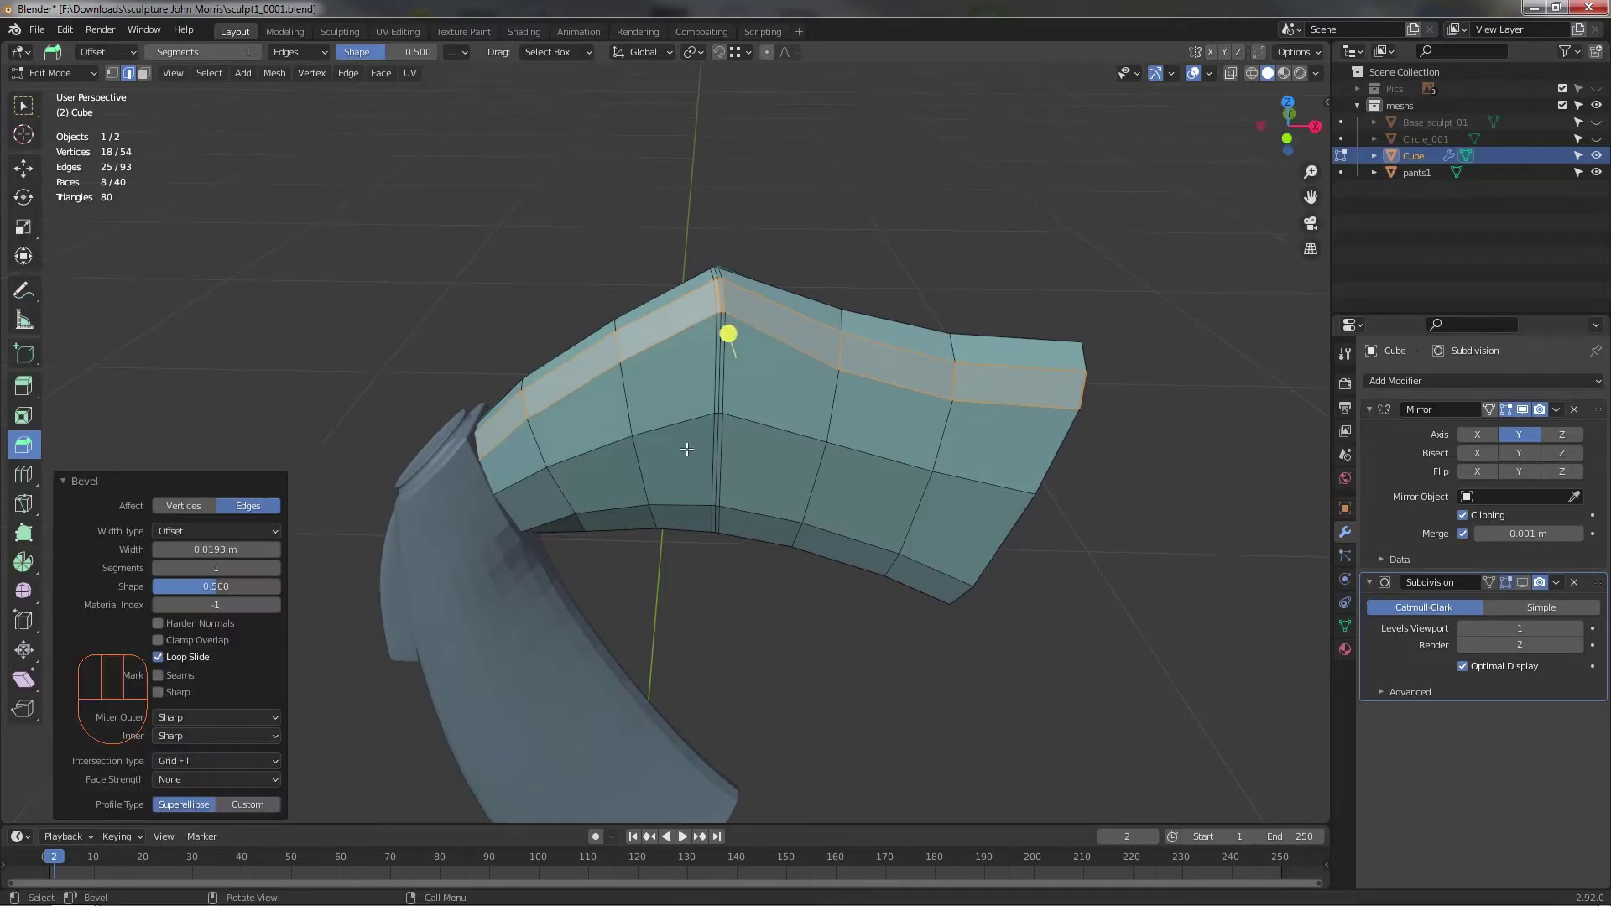
left_click_drag(704, 412, 550, 444)
middle_click(677, 469)
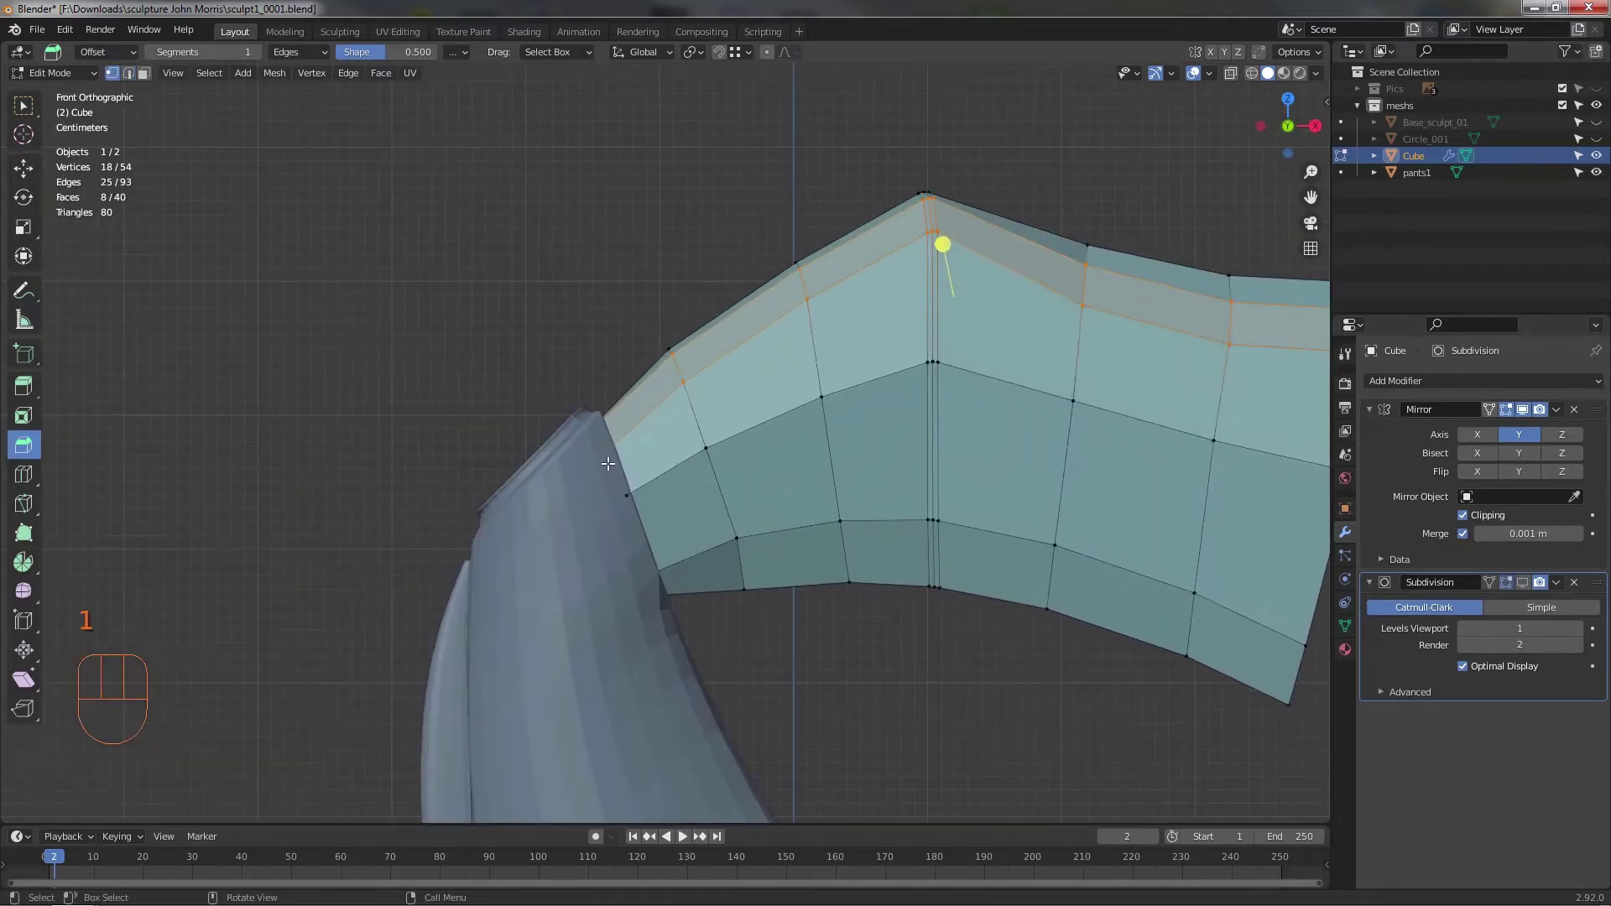
left_click_drag(706, 476, 811, 539)
key("alt+z")
- Slide the stray top-row vertex at the pants joint along its edge to sit flush against the hip
left_click_drag(867, 564, 913, 611)
left_click_drag(966, 656, 1006, 668)
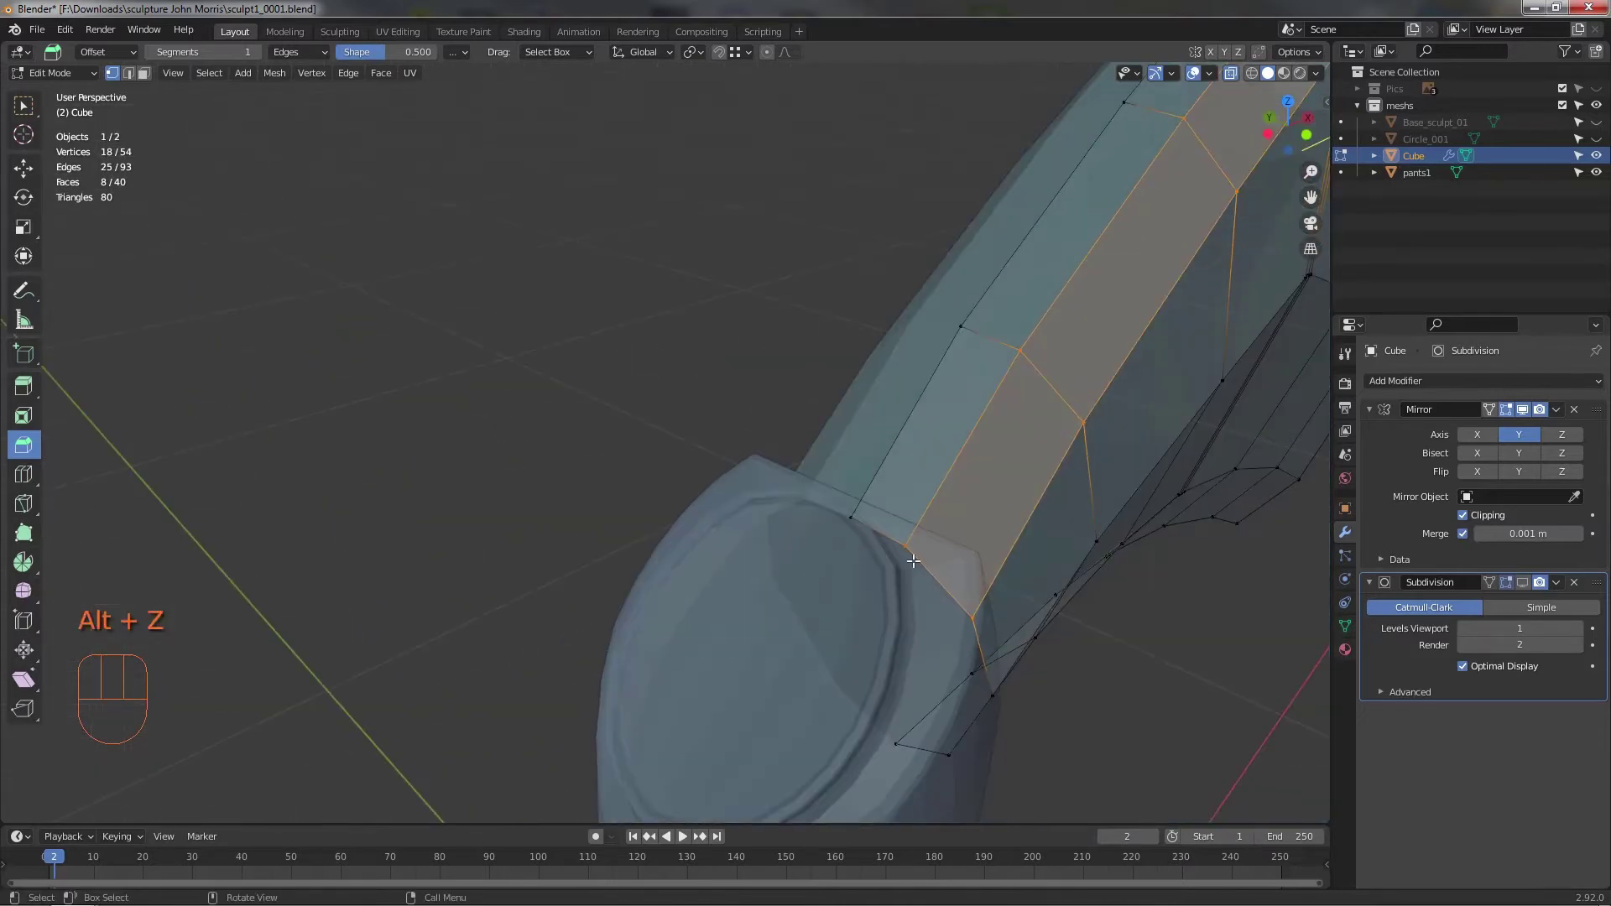
left_click(903, 539)
middle_click(984, 597)
left_click(22, 171)
left_click(898, 524)
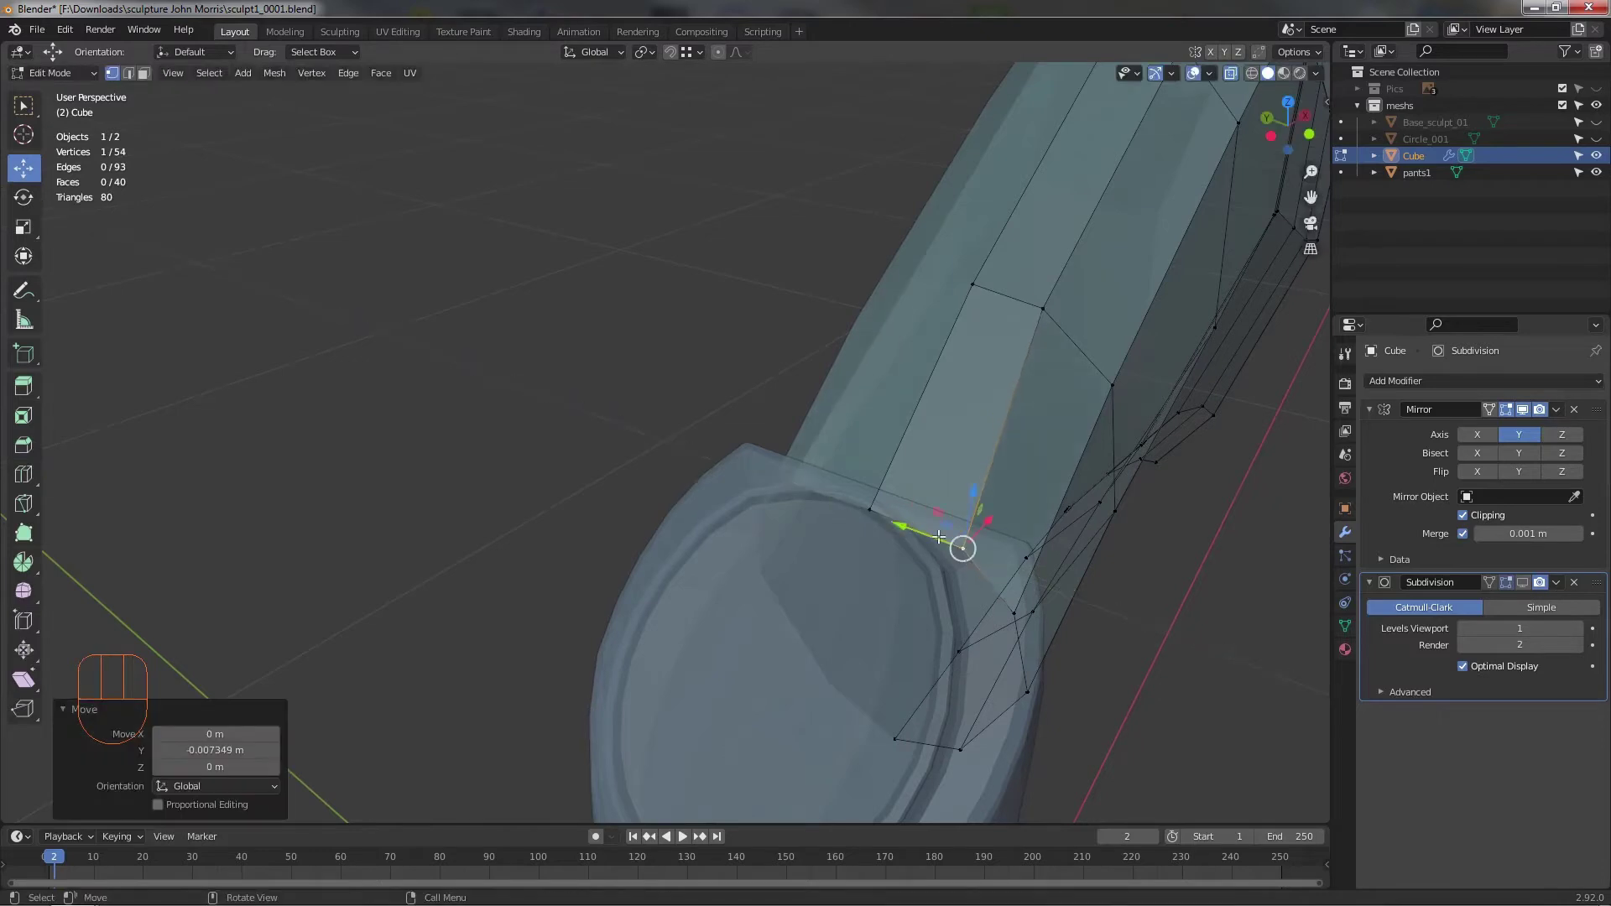
left_click(1037, 307)
left_click(1025, 308)
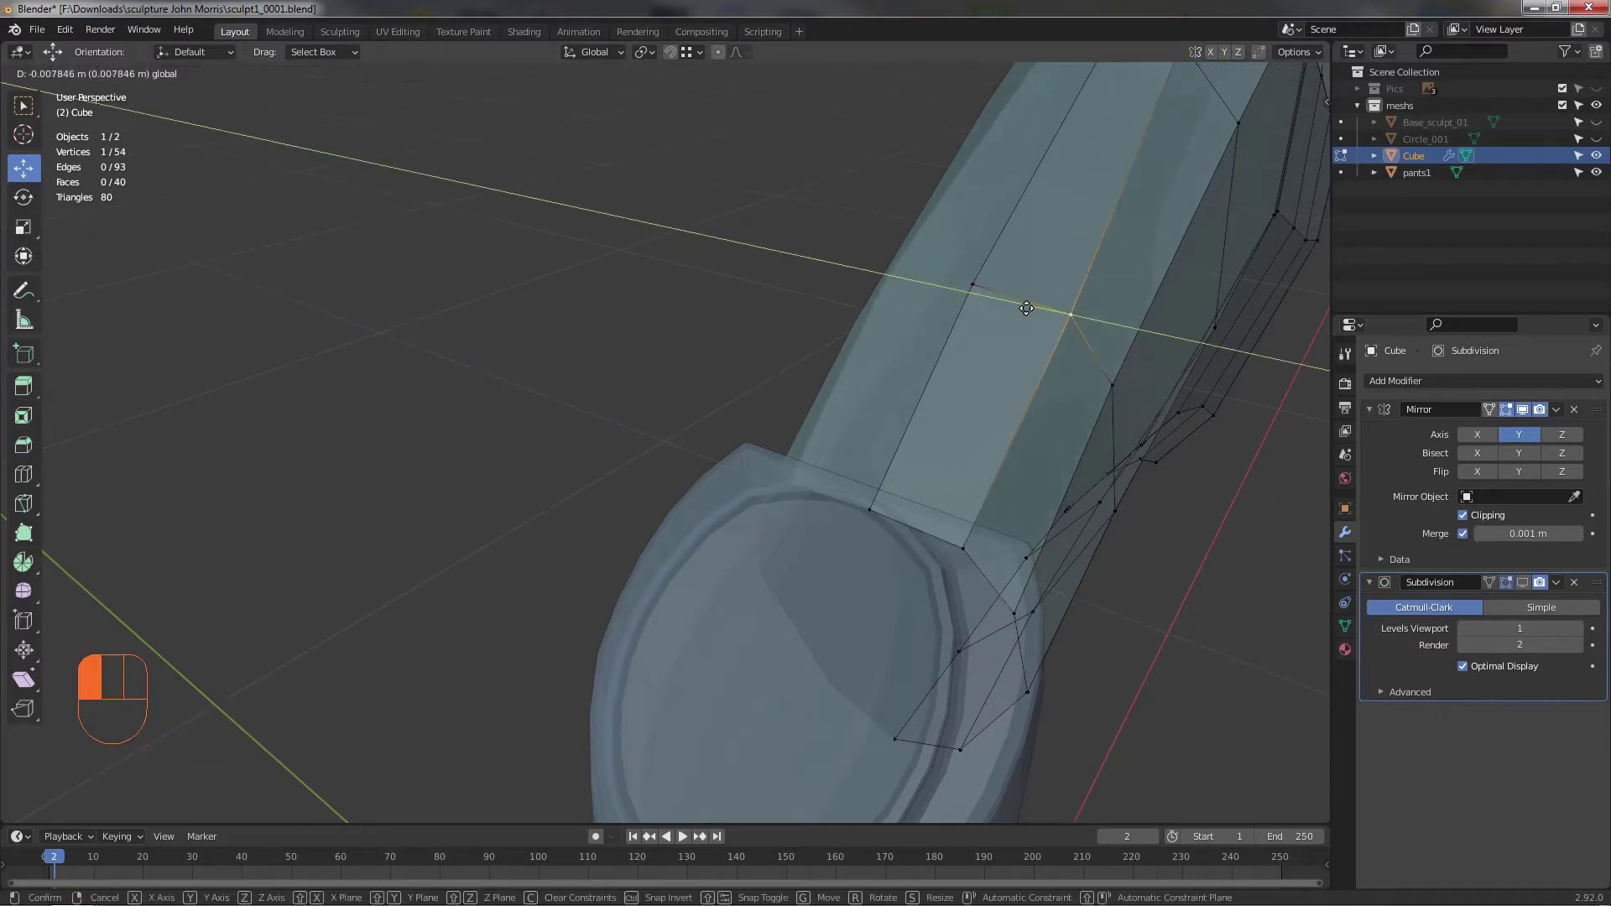
left_click_drag(1226, 640, 1110, 592)
left_click_drag(1109, 593, 1039, 576)
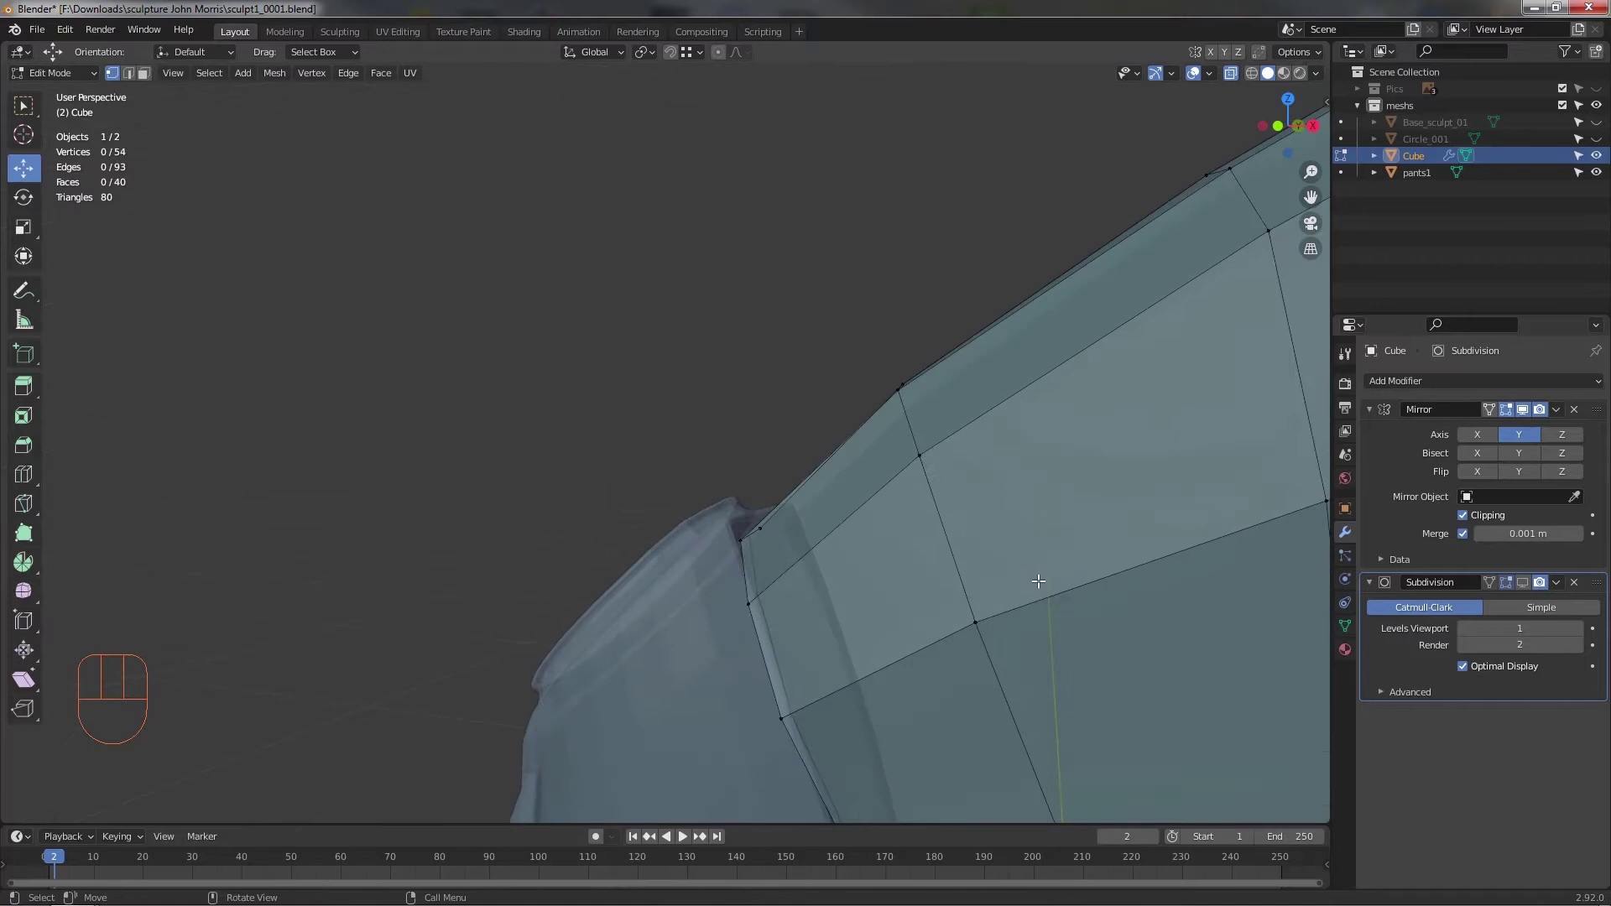
middle_click(1085, 576)
left_click_drag(949, 559, 698, 517)
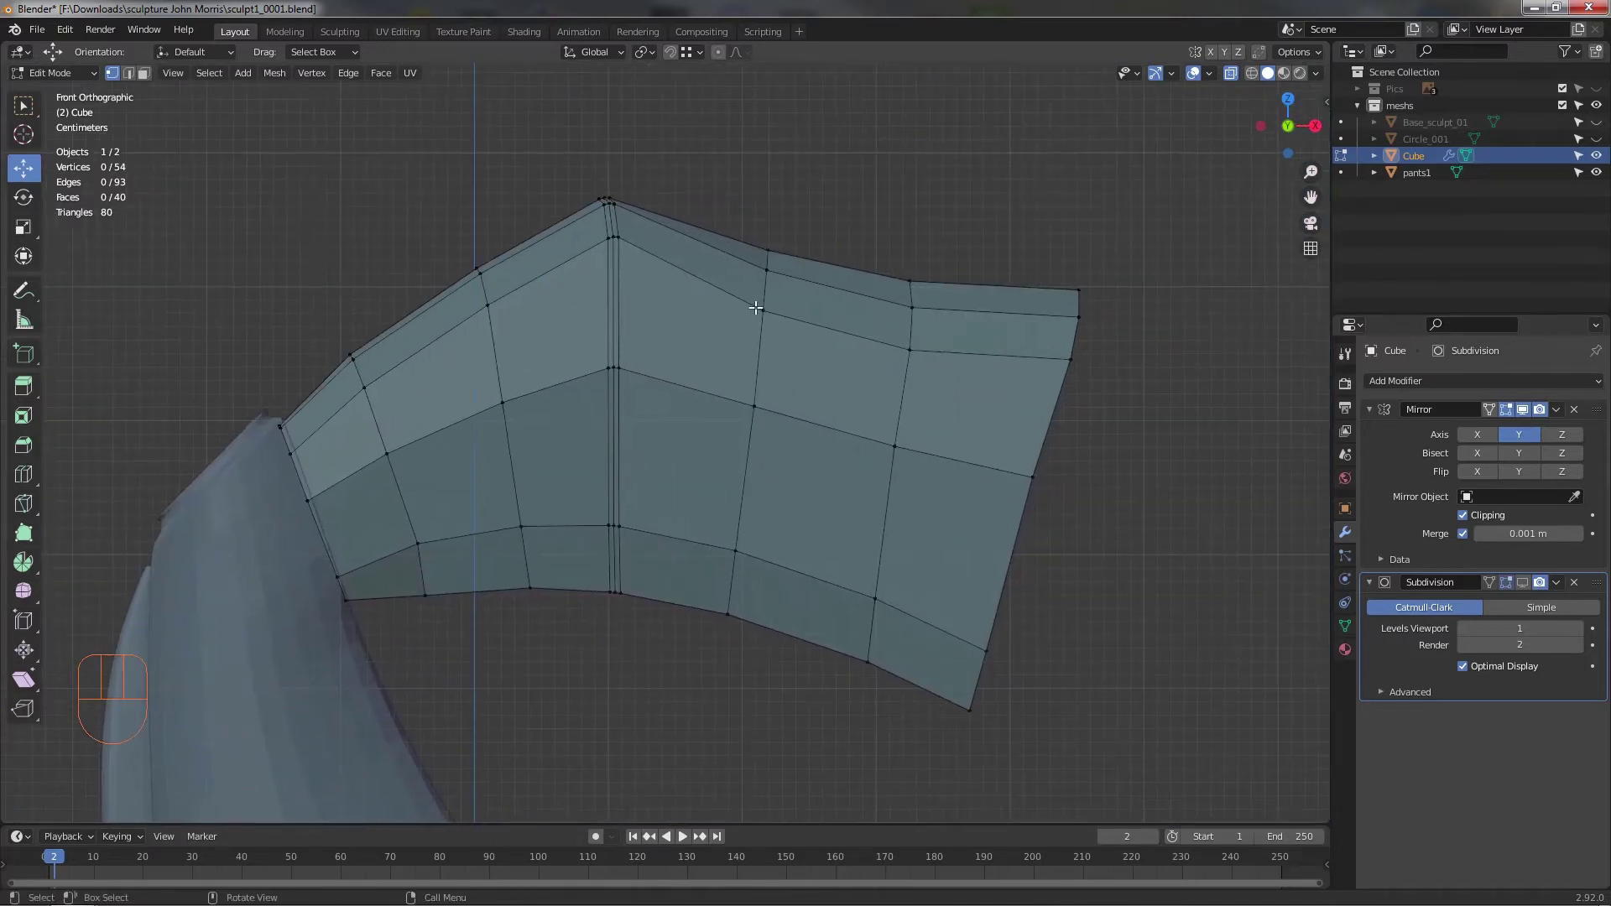
- Lift a top-row vertex so the leg's upper edge follows a smooth curve
left_click(774, 331)
left_click(797, 277)
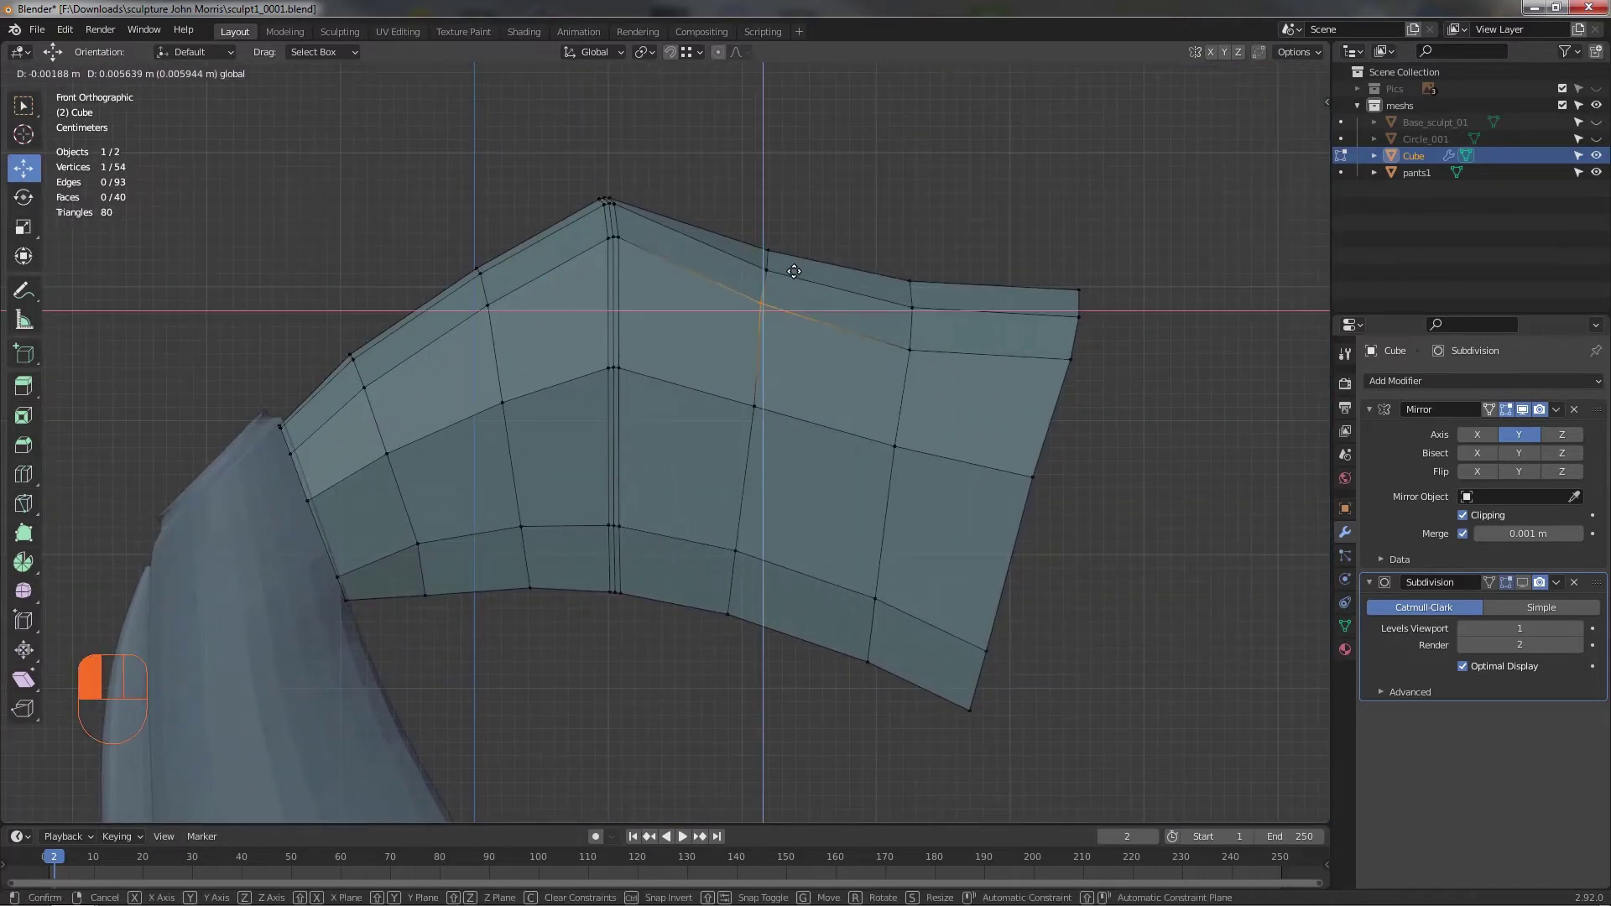
key("alt+z")
left_click_drag(978, 515, 847, 510)
left_click_drag(832, 533, 763, 569)
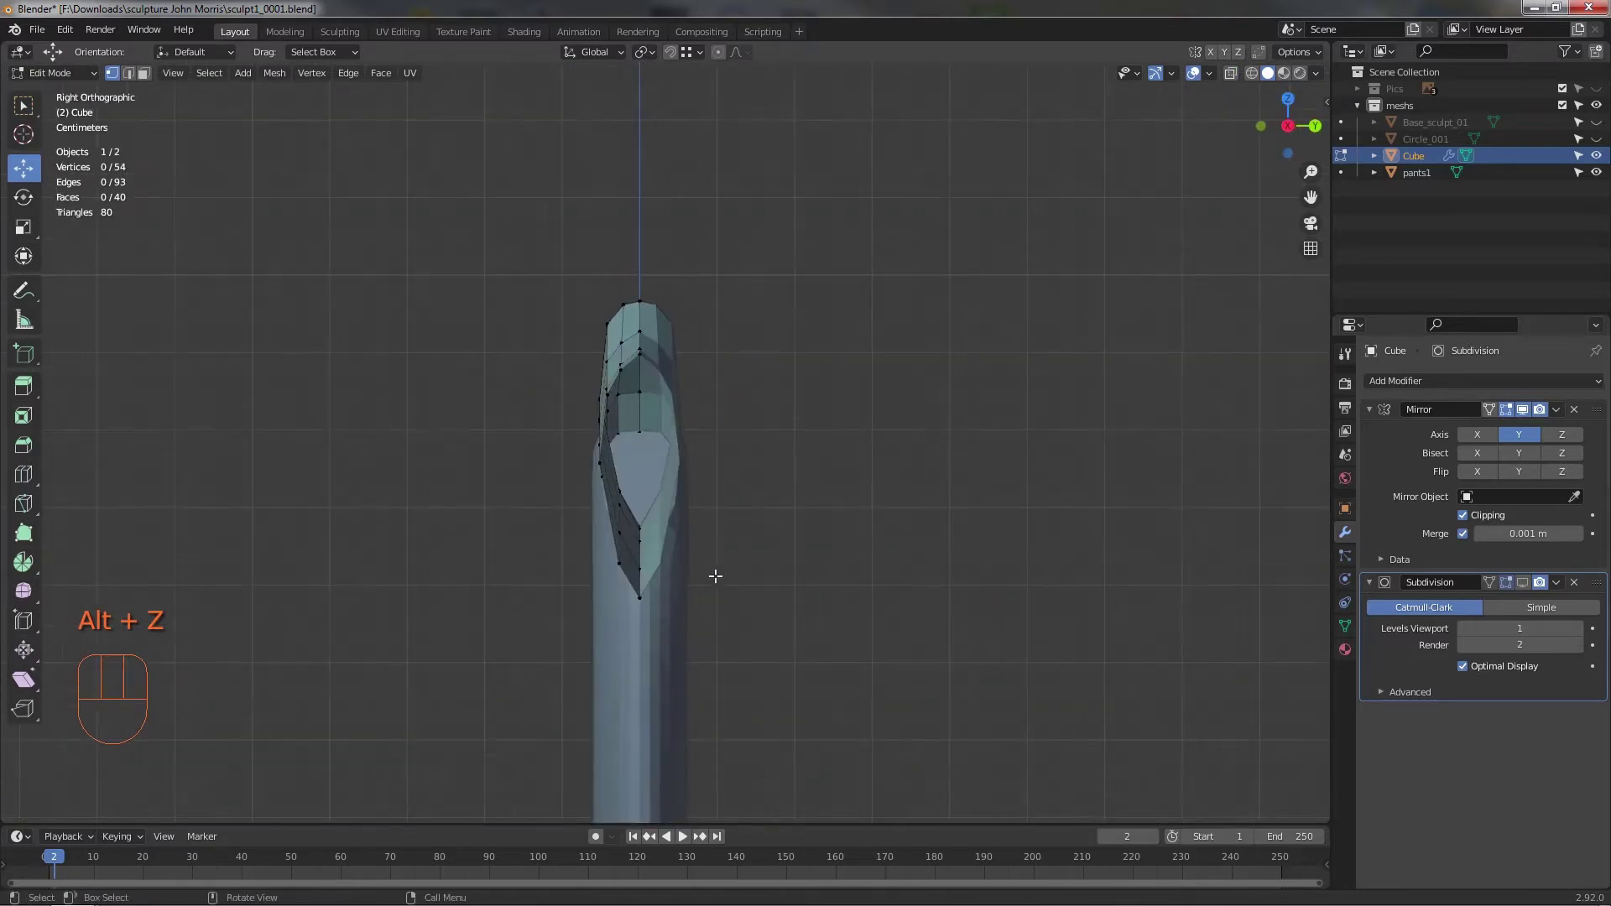
- Insert a lengthwise edge loop through the middle of the leg mesh and shape its curve
left_click_drag(771, 450, 701, 441)
left_click_drag(695, 432, 676, 432)
left_click_drag(795, 435, 927, 407)
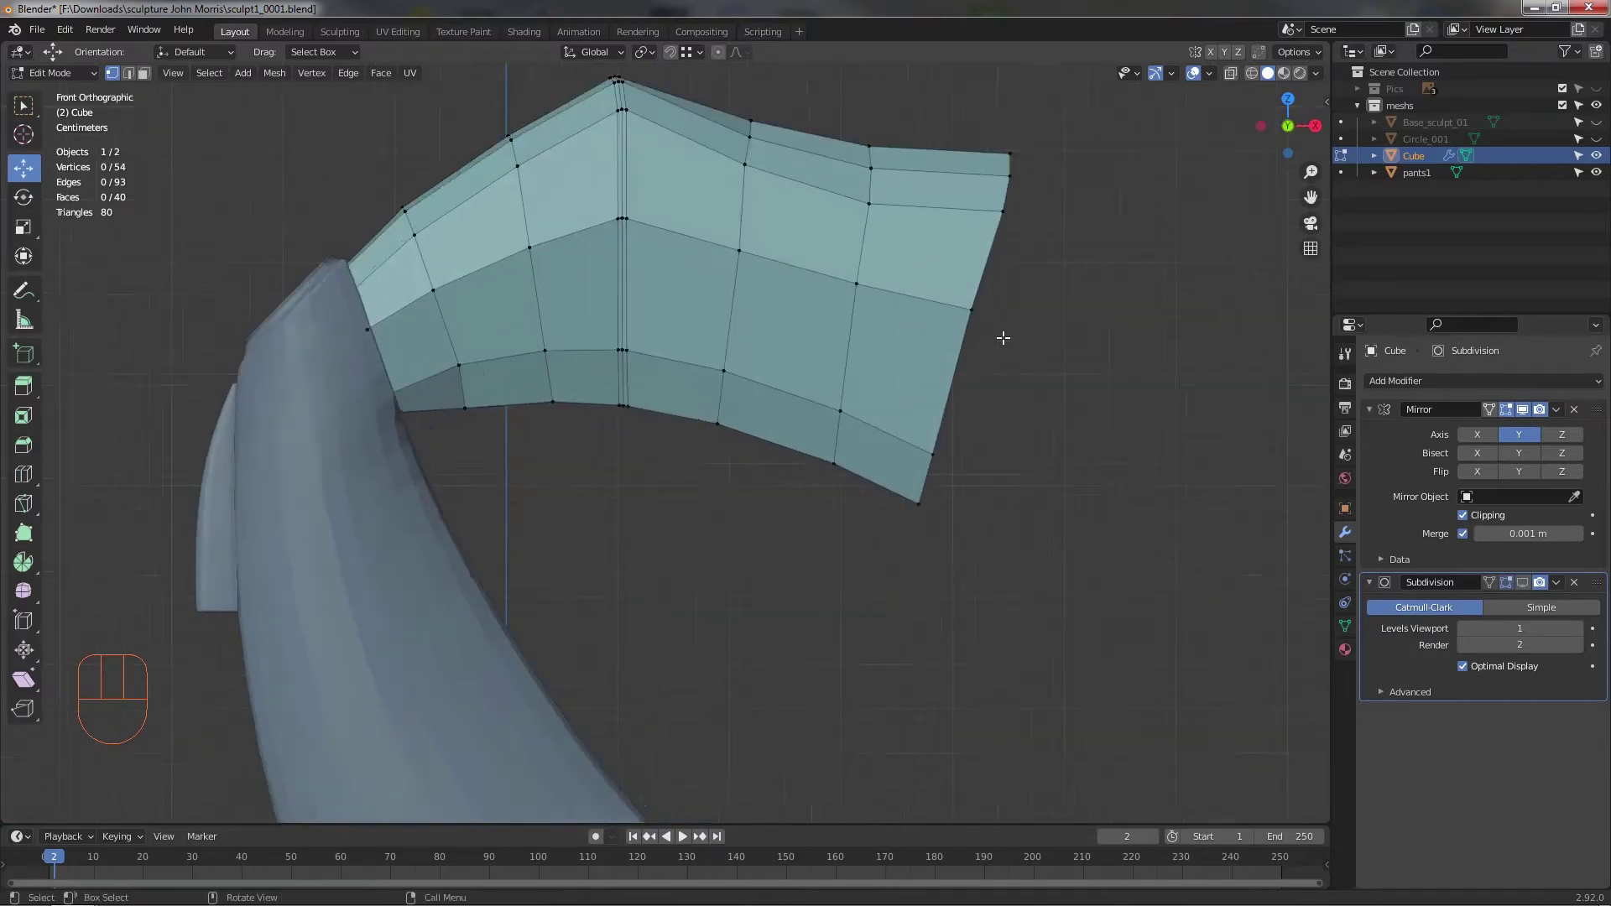
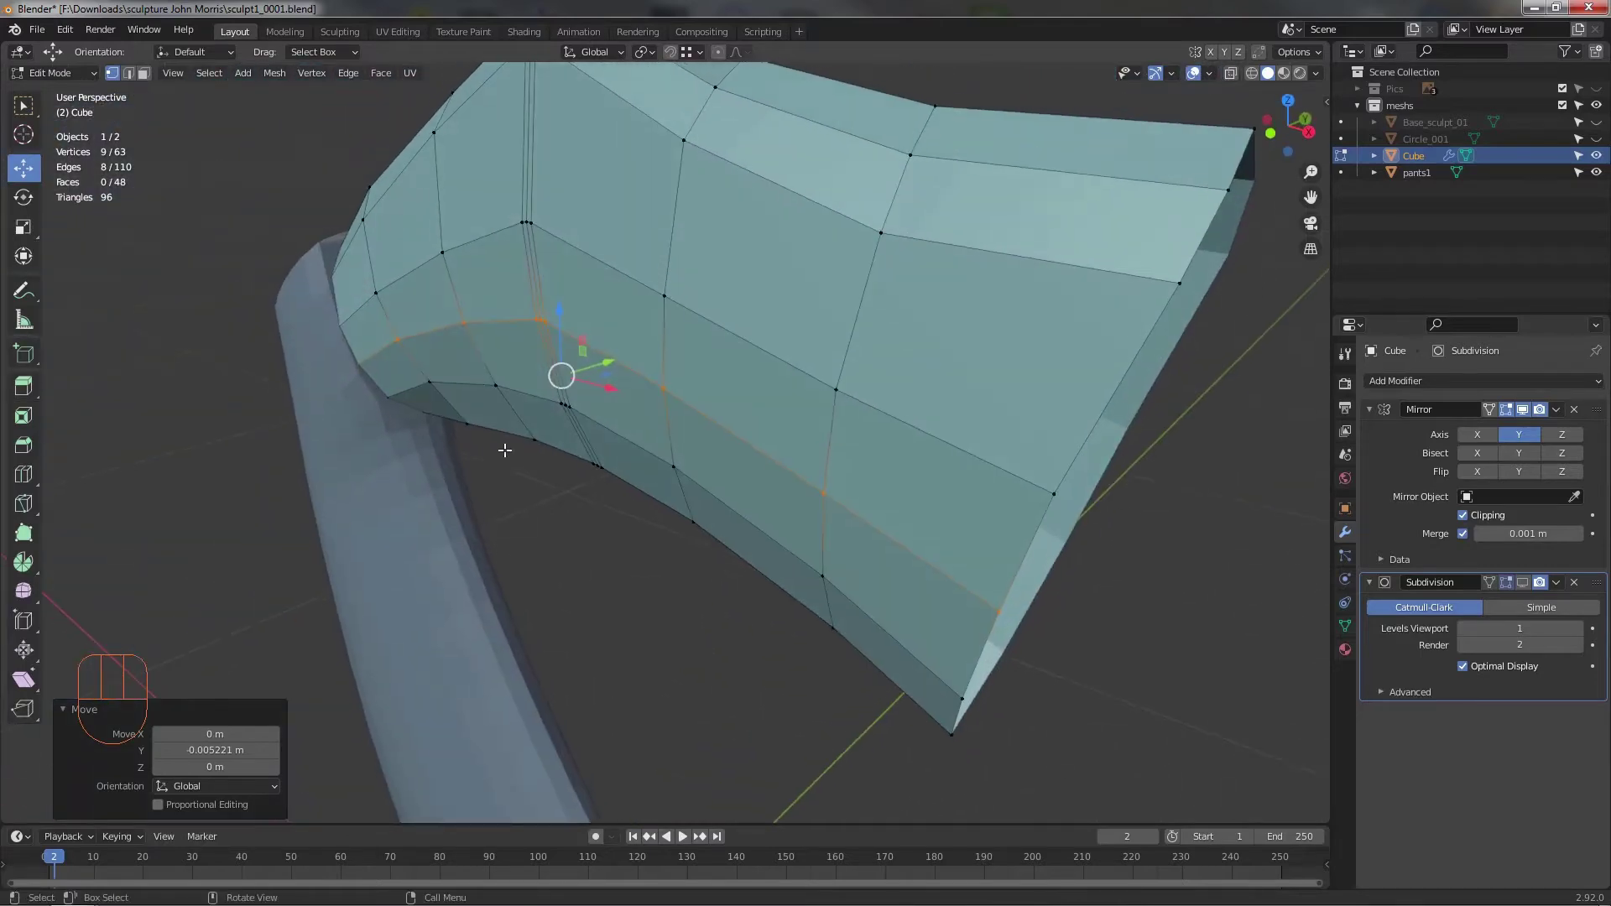
middle_click(501, 482)
left_click_drag(564, 450, 634, 428)
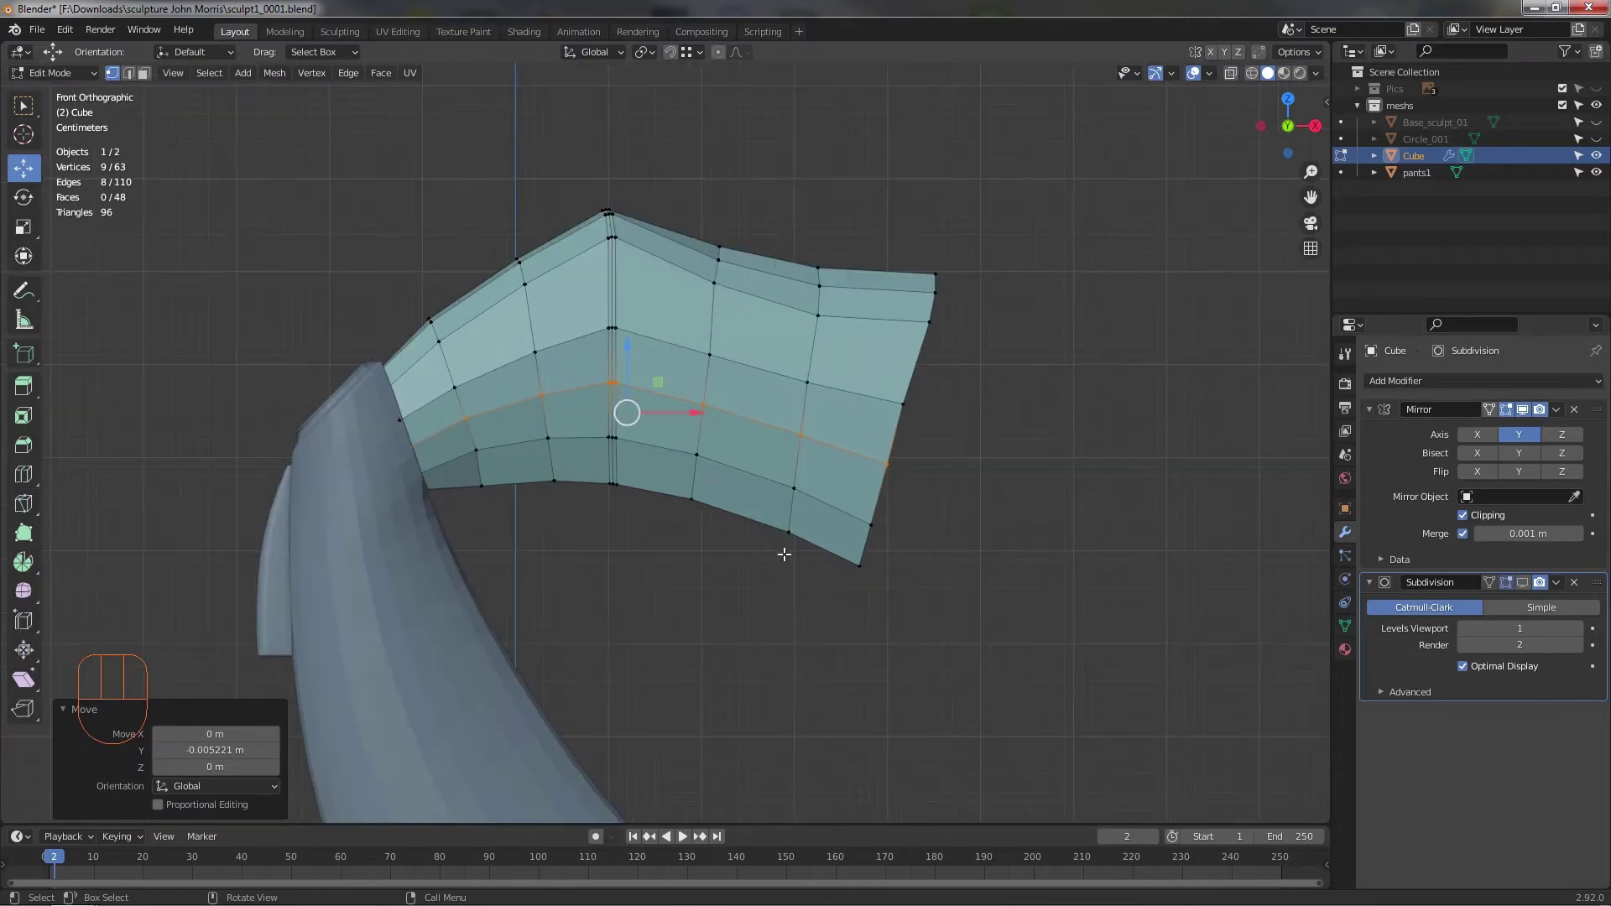
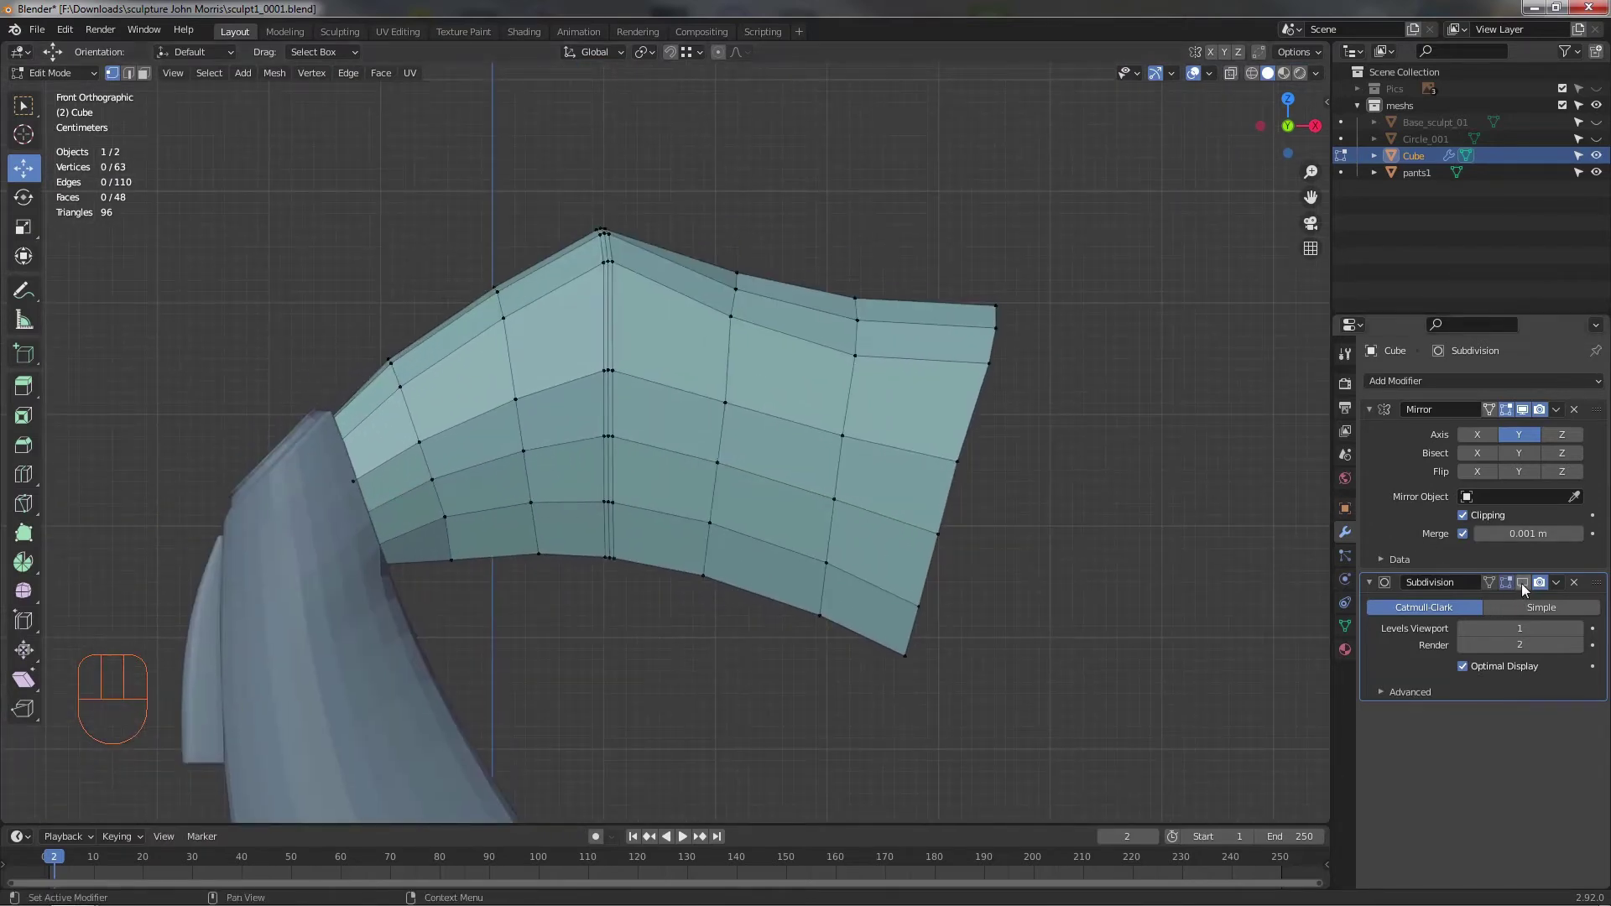
- Show the Pics reference collection and frame the leg's top edge against the sculpture photo
left_click(1527, 592)
left_click_drag(999, 511, 963, 468)
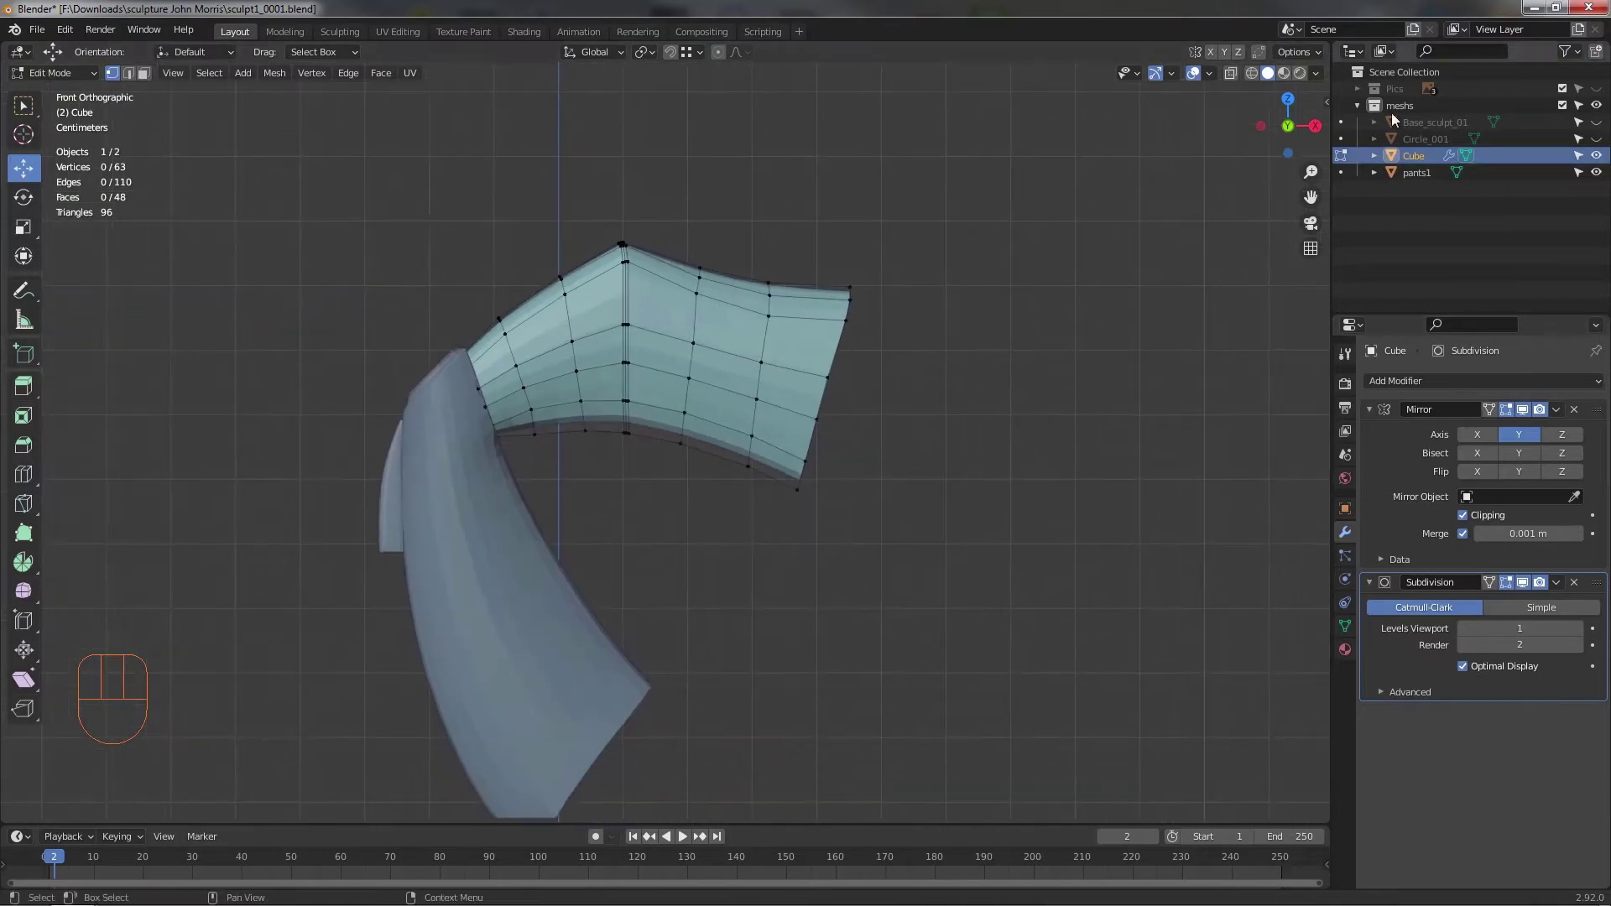
left_click(1596, 92)
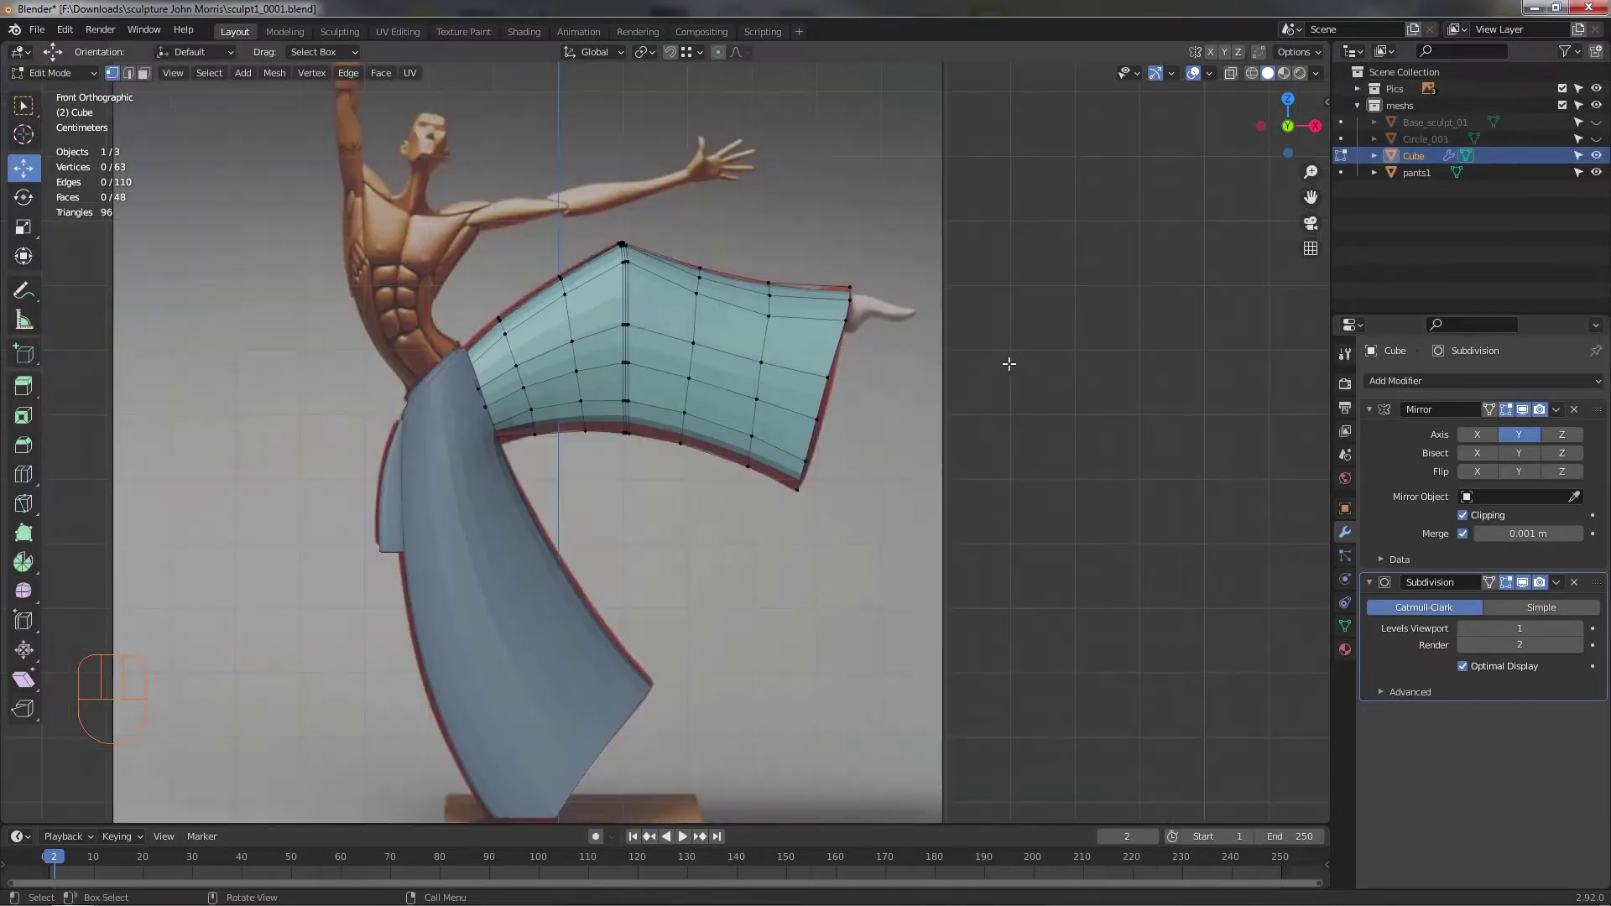
middle_click(983, 377)
middle_click(714, 443)
left_click_drag(683, 466, 682, 526)
left_click_drag(483, 443, 574, 496)
middle_click(556, 411)
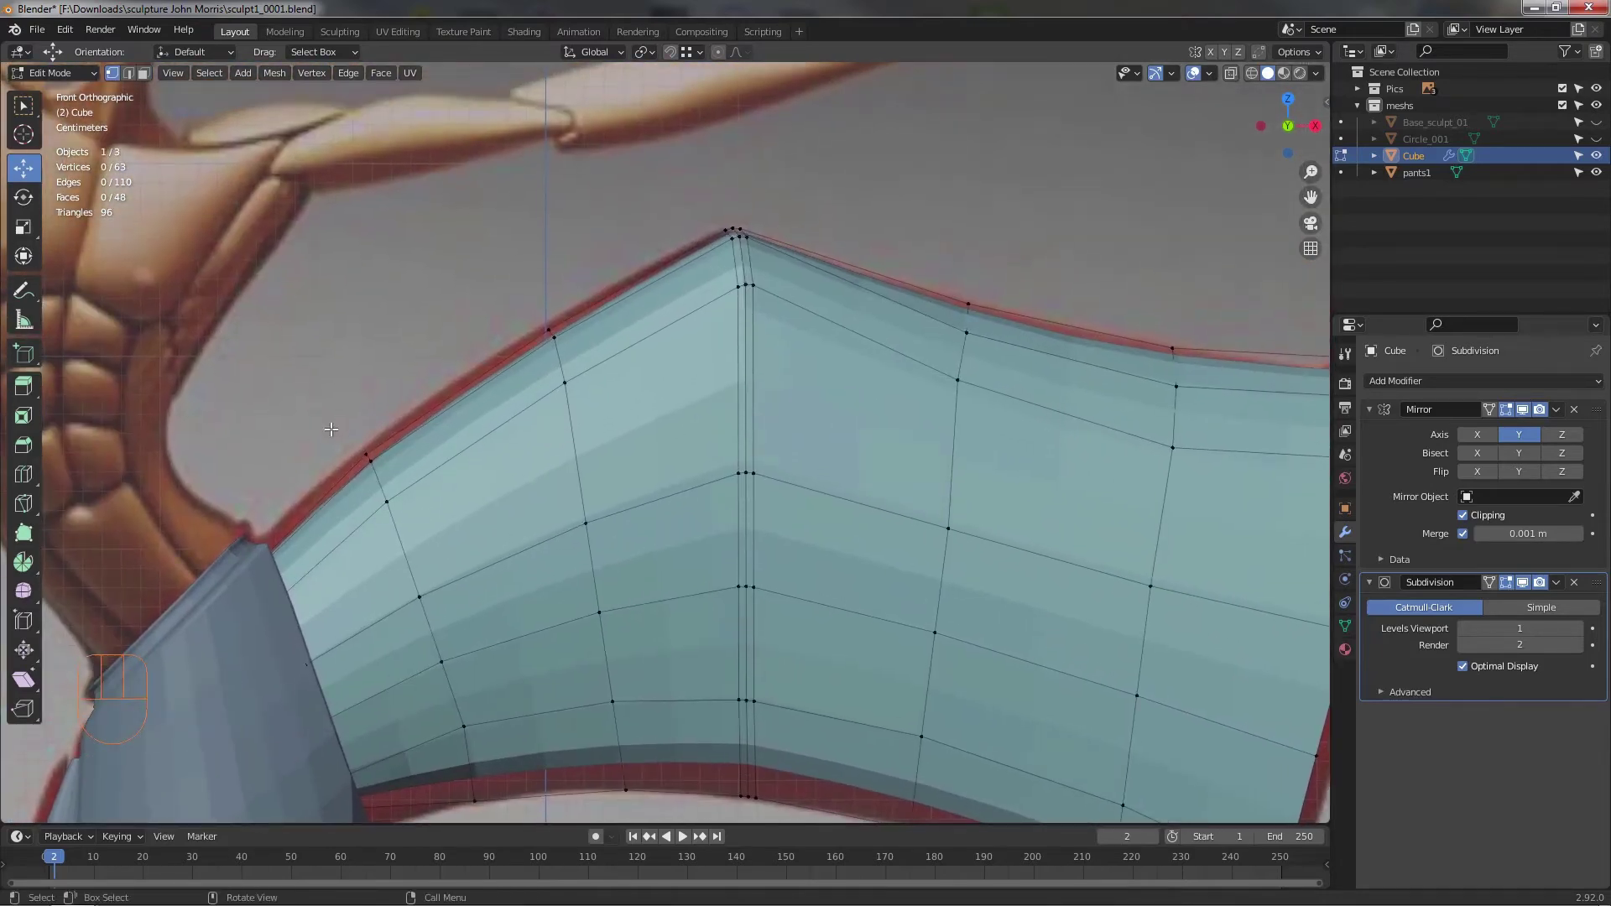
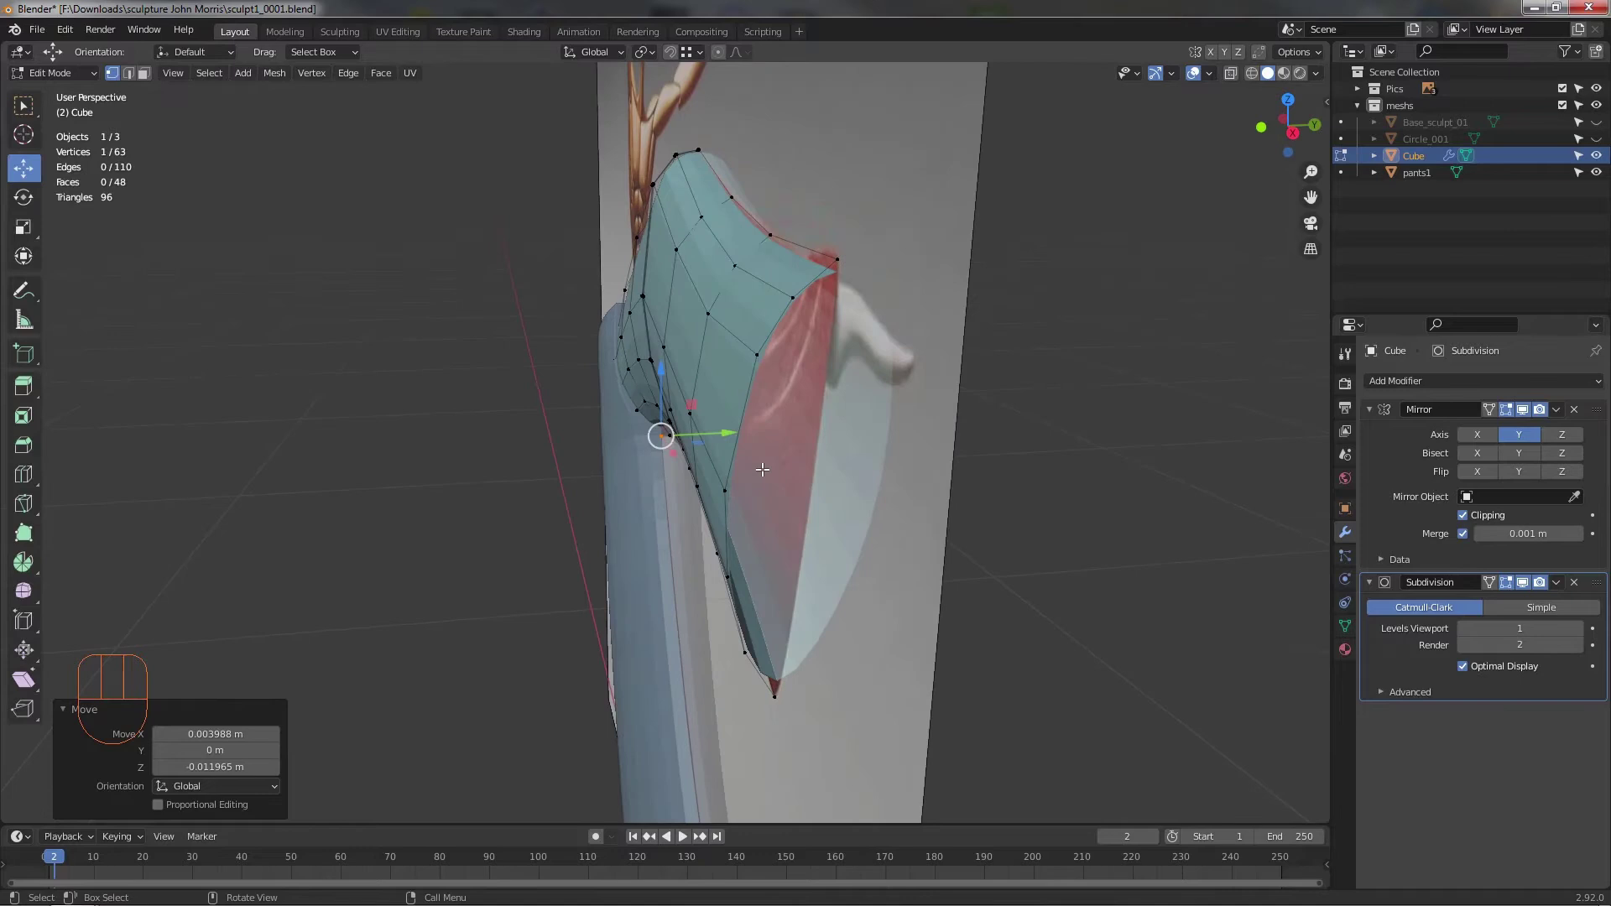
- Move side and top leg vertices so the mesh outline matches the pants leg in the photo
middle_click(760, 465)
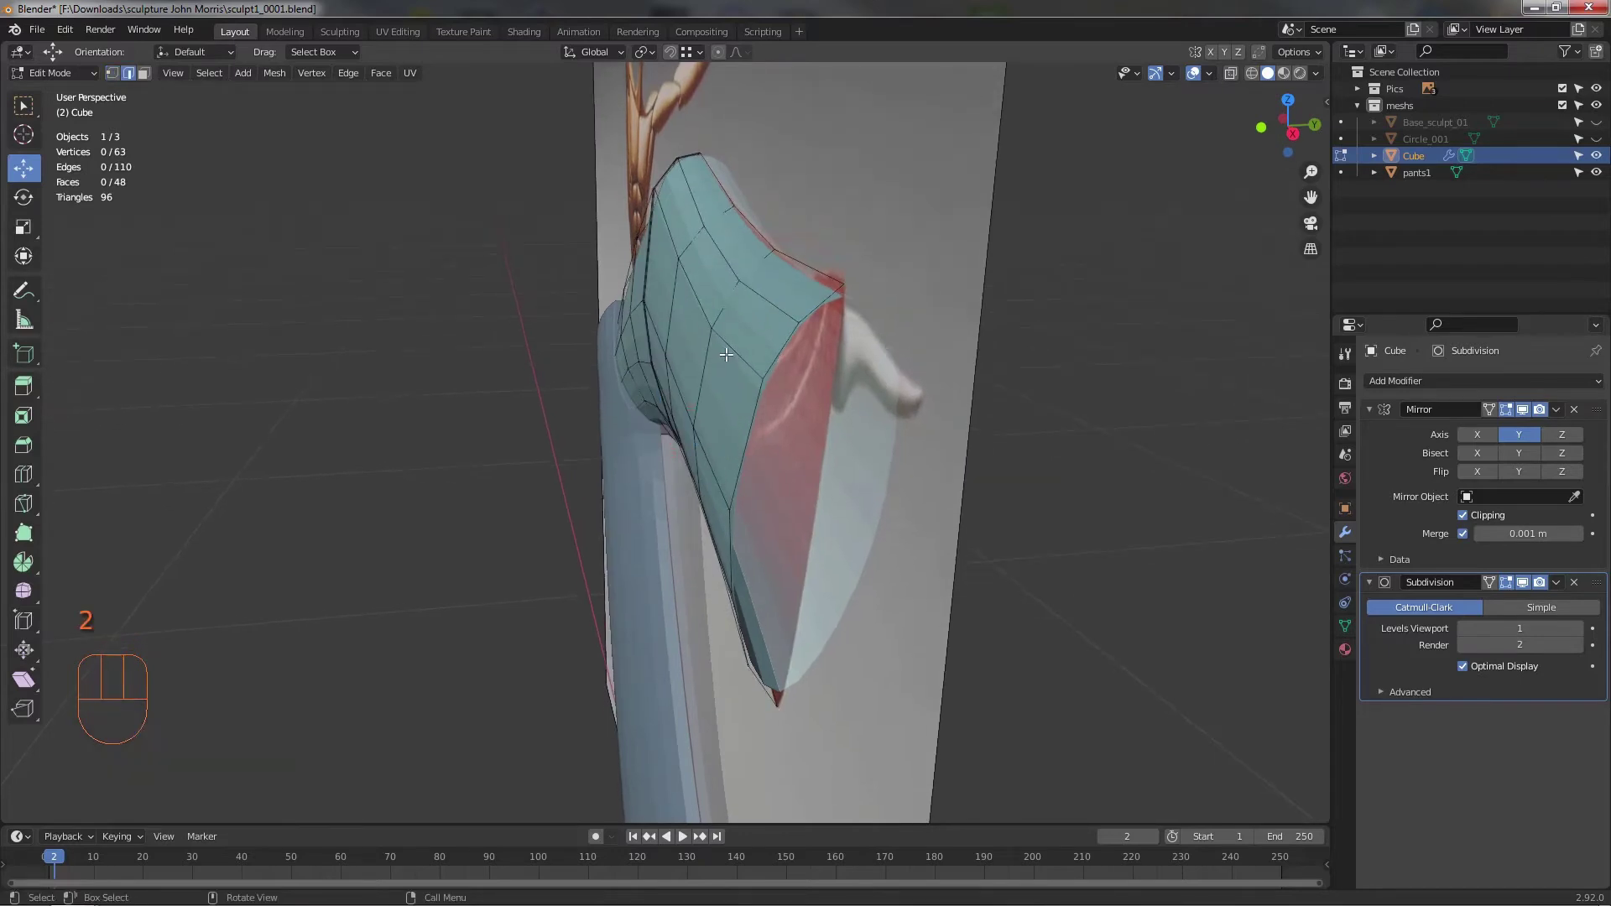
left_click(727, 348)
left_click_drag(713, 365, 685, 316)
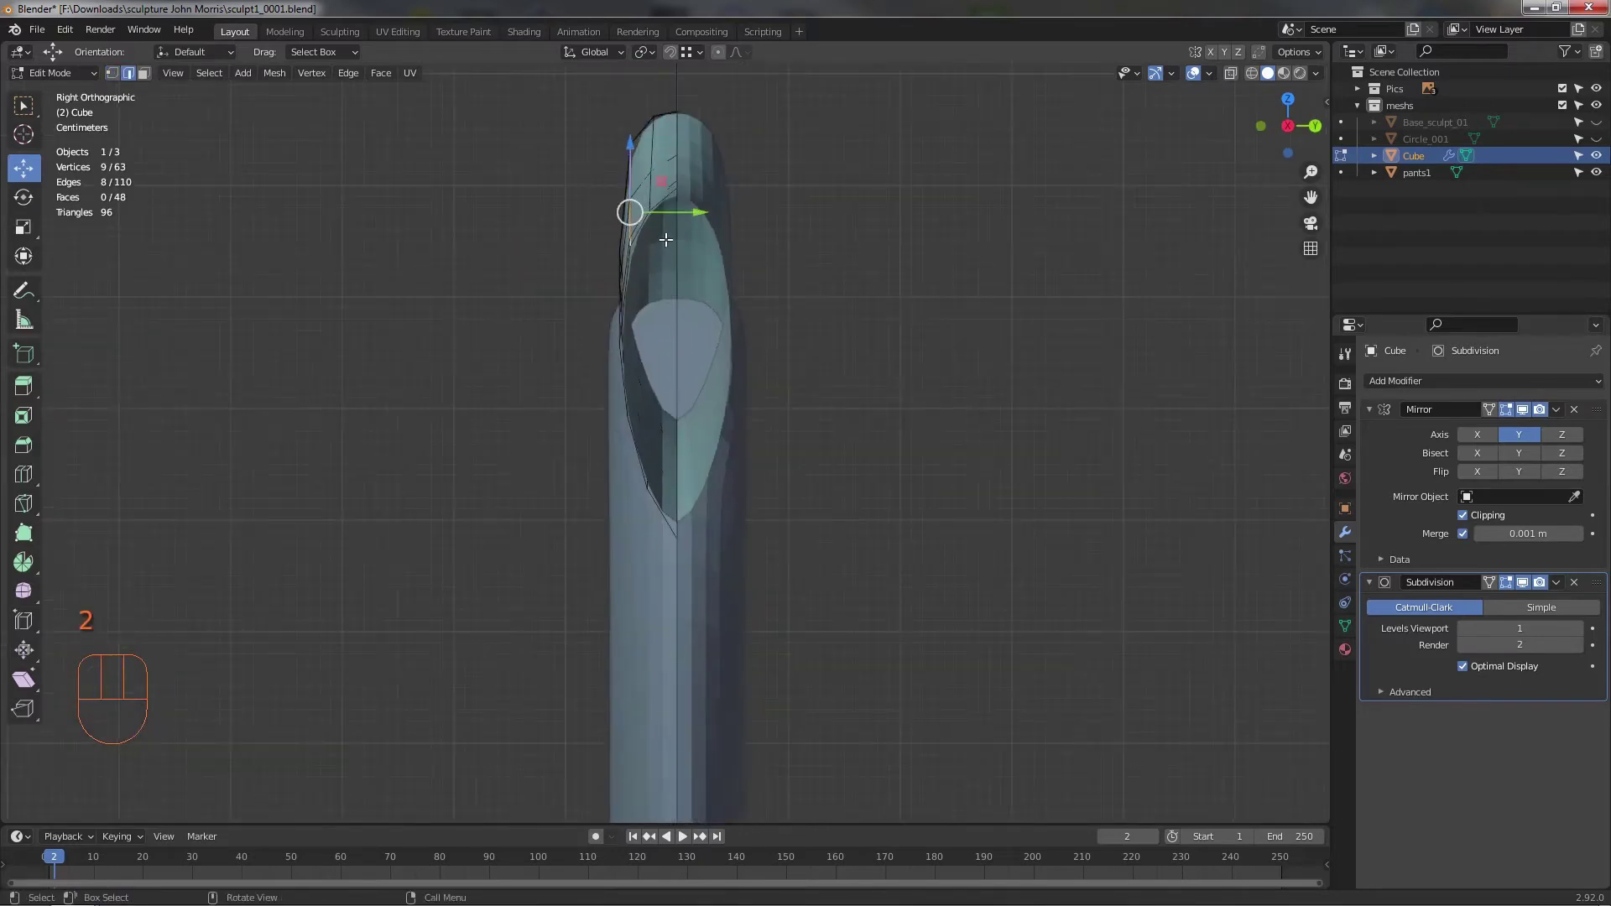
left_click(669, 208)
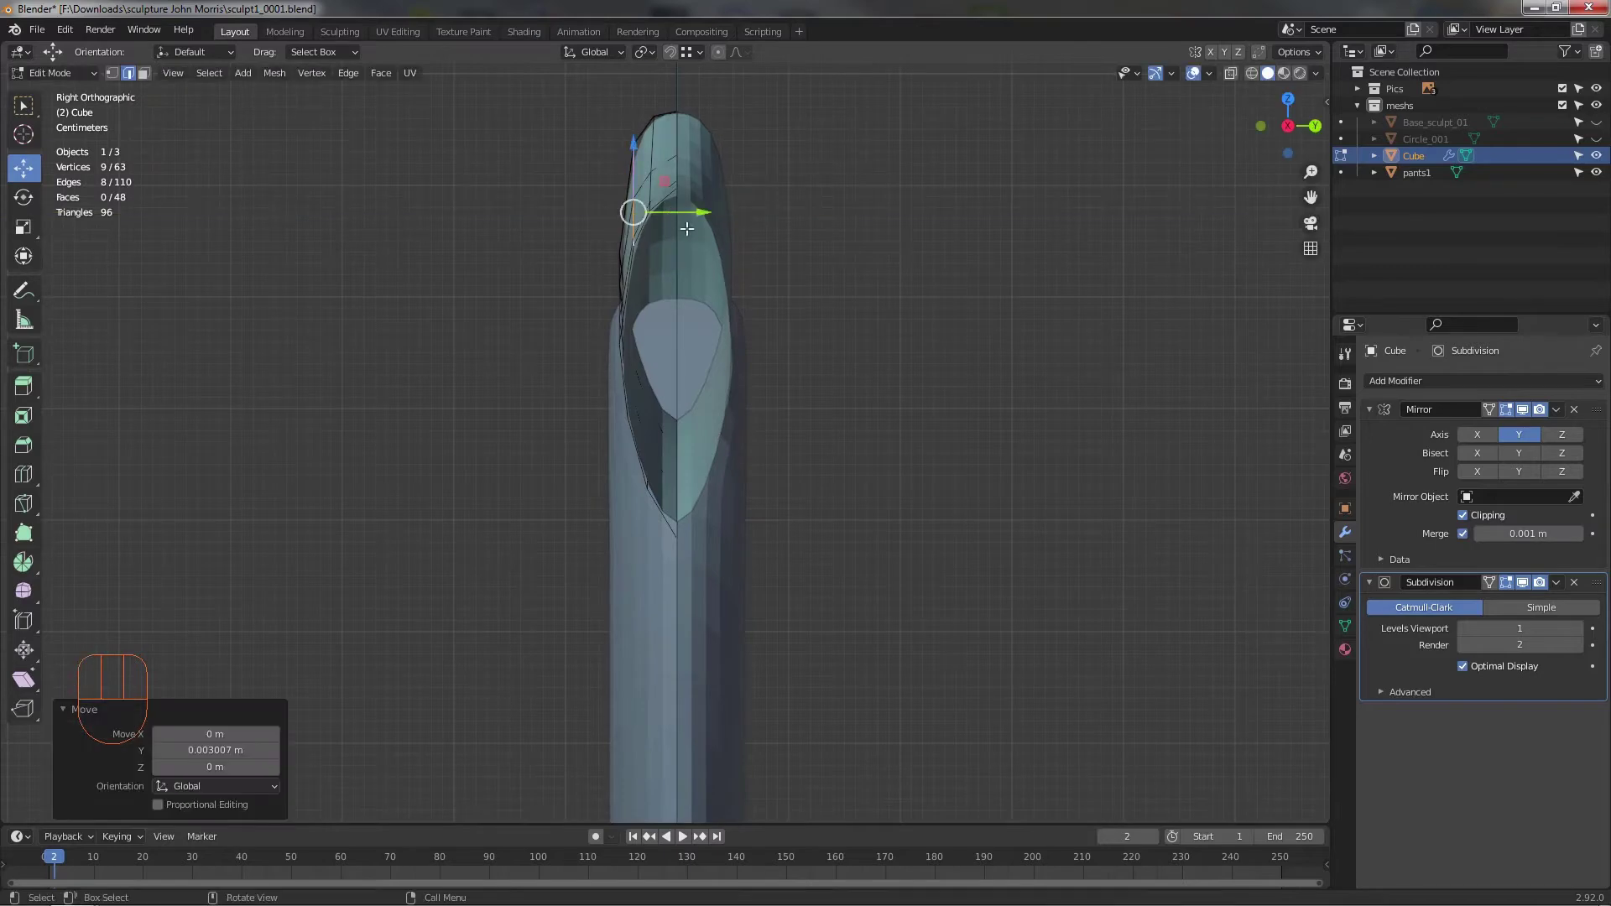
left_click_drag(875, 529, 1065, 558)
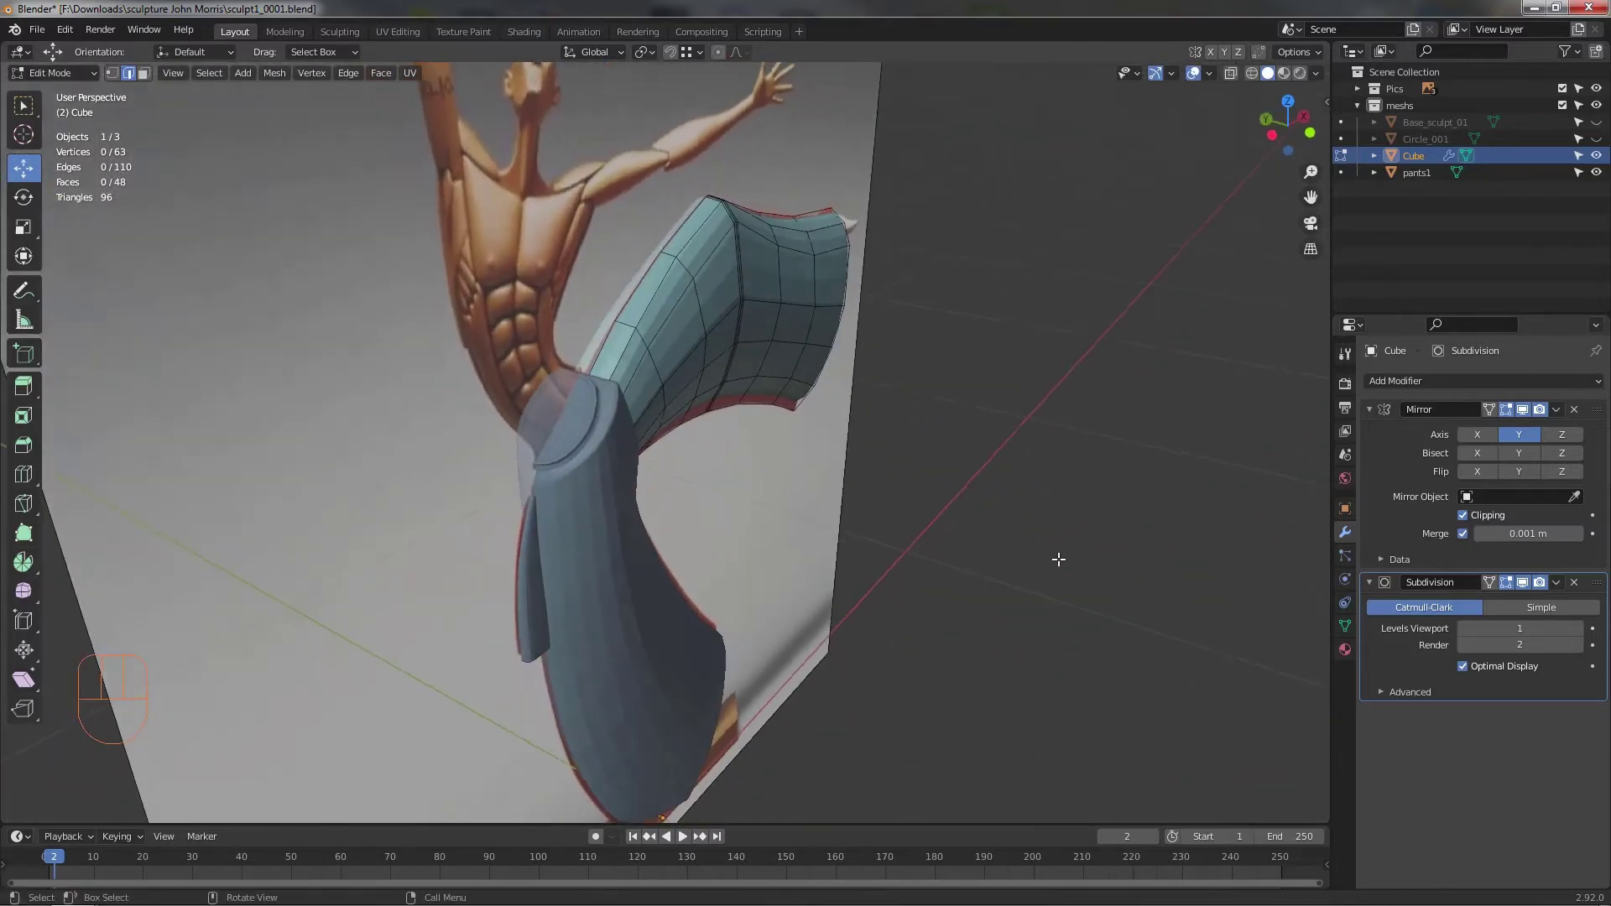
middle_click(911, 494)
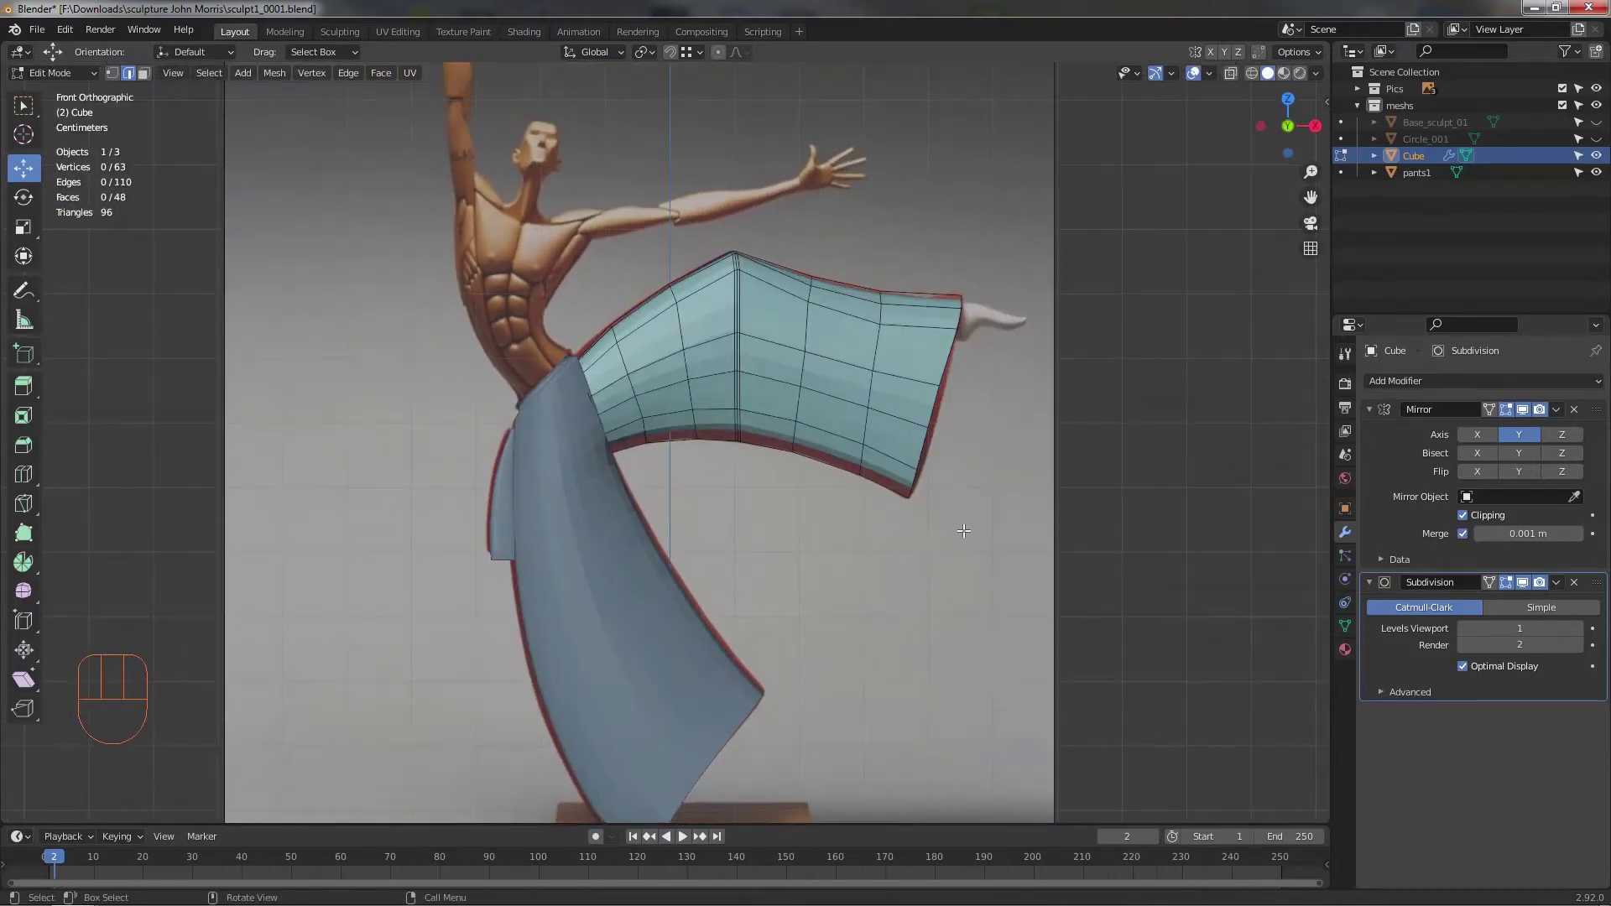
left_click_drag(899, 523, 871, 492)
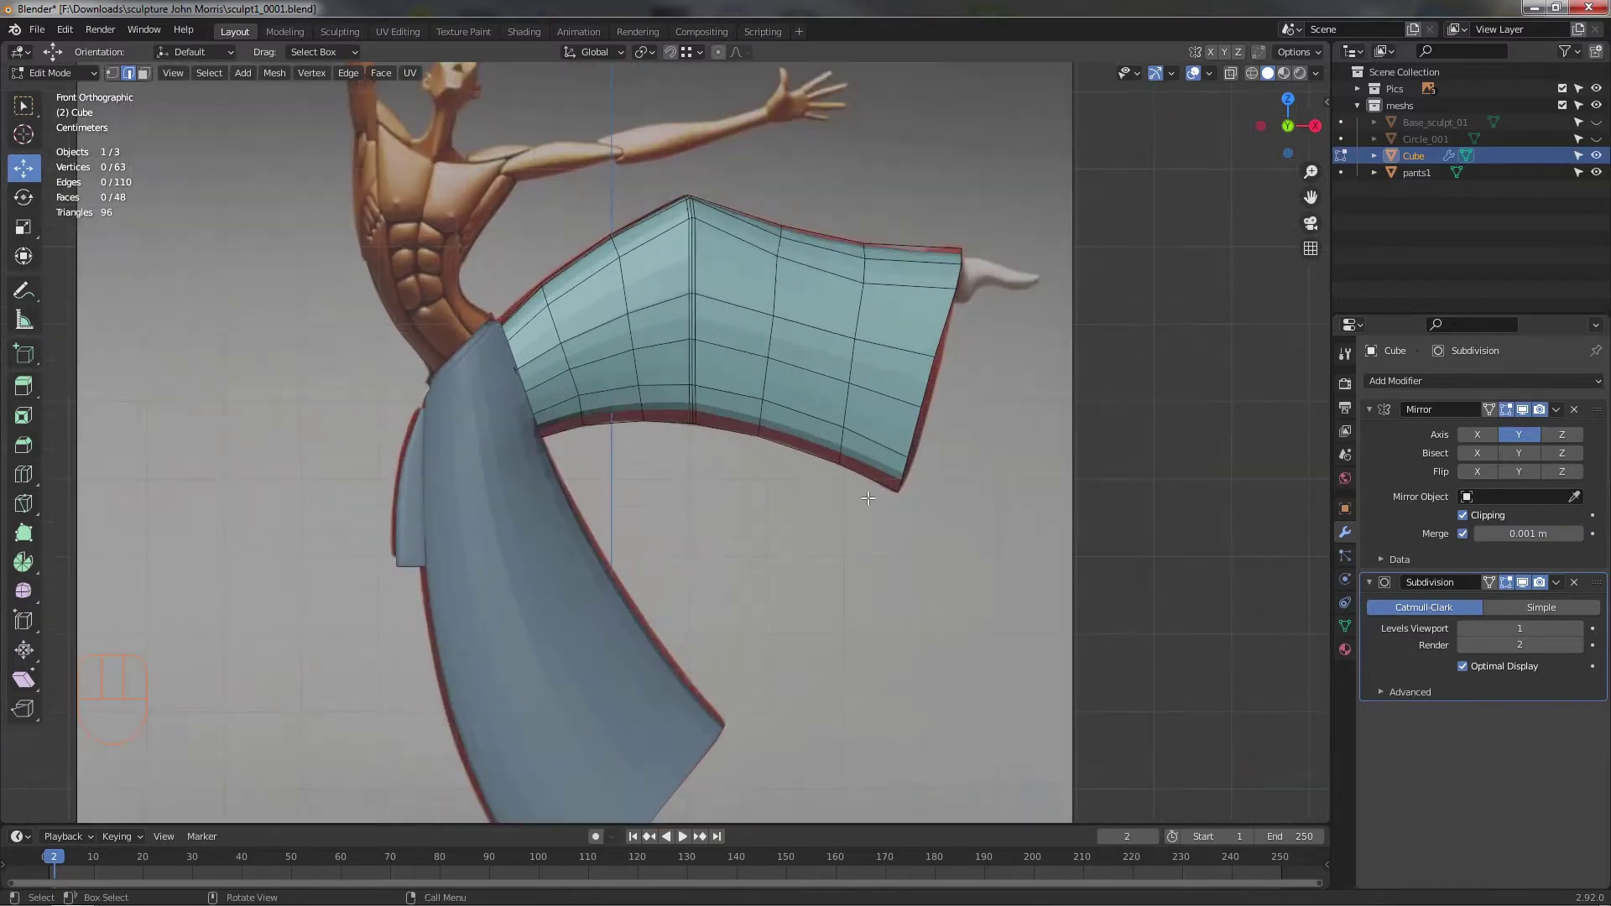
middle_click(735, 479)
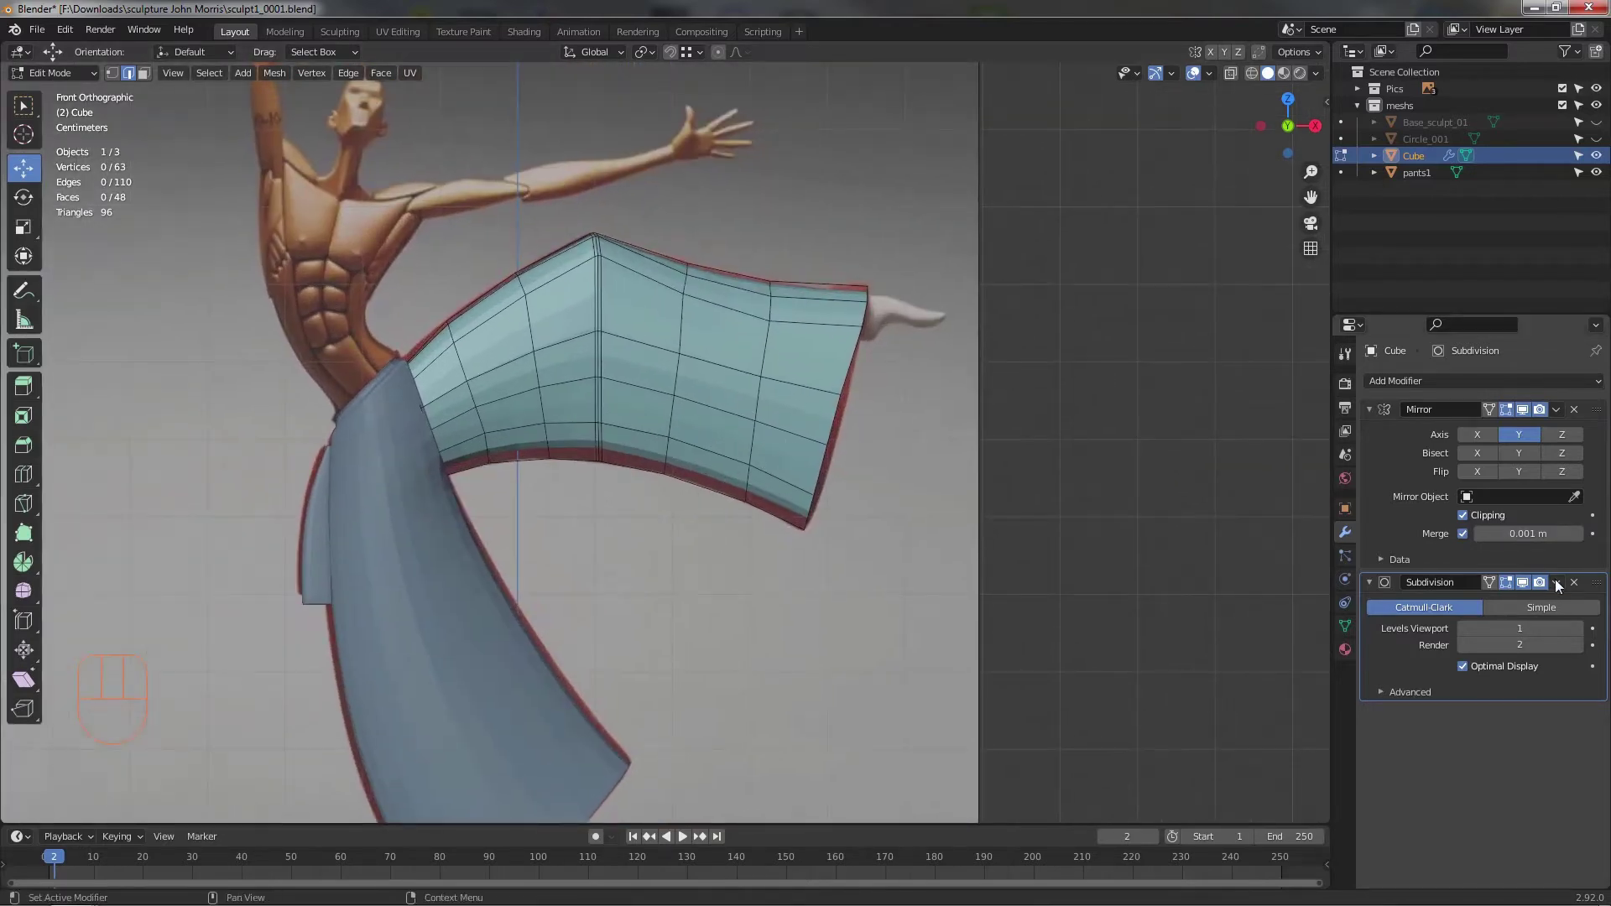
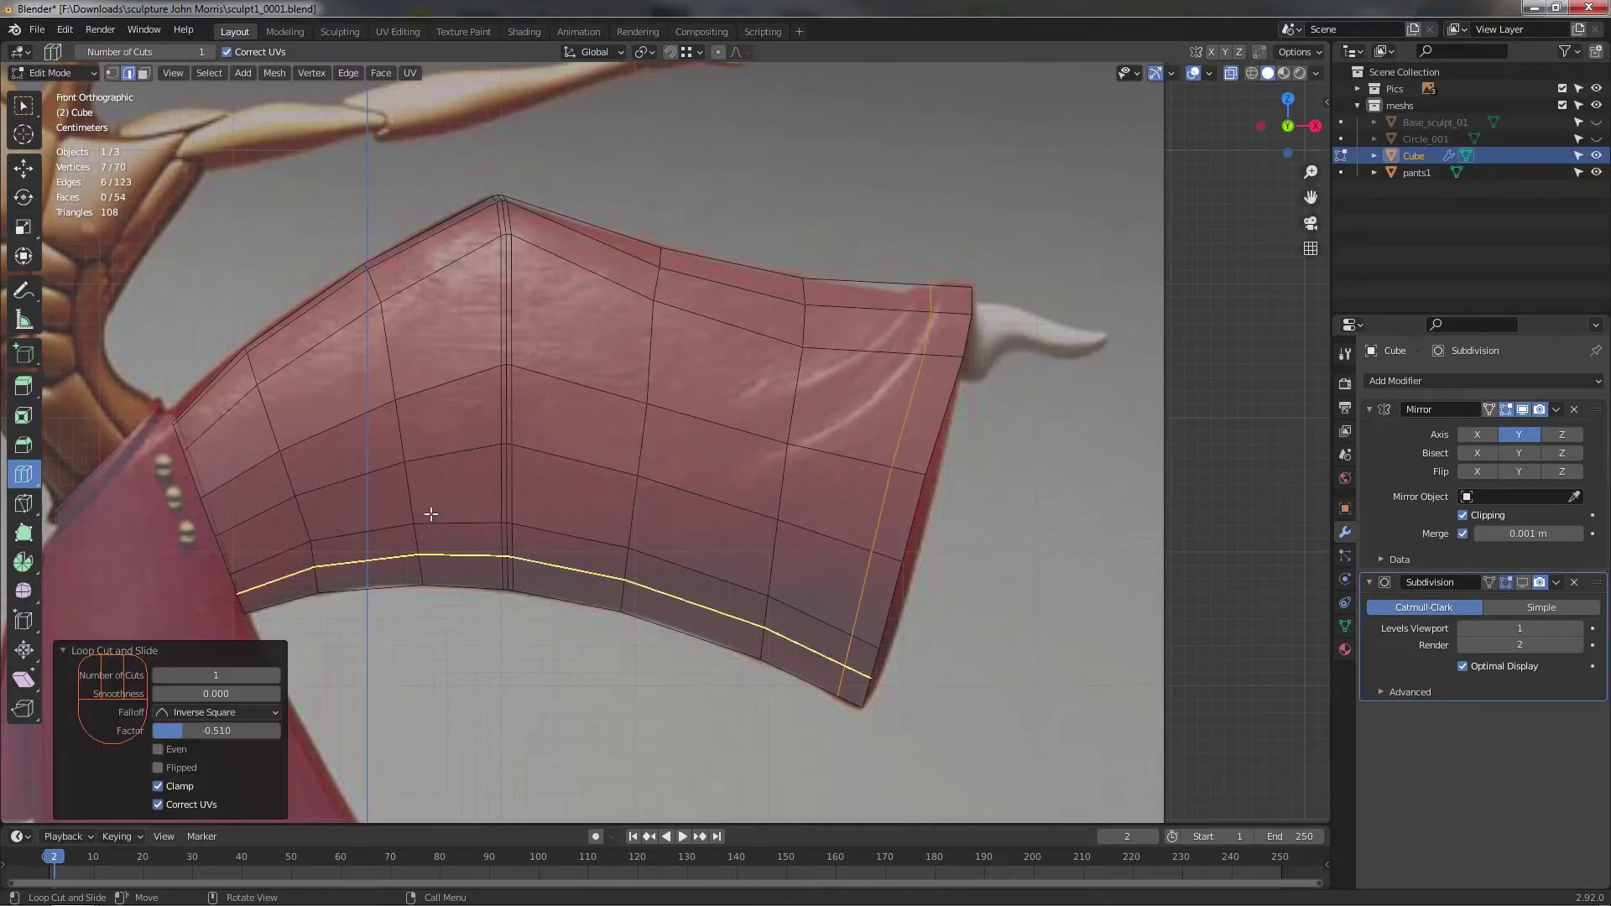
- Add an edge loop near the leg's open end and slide it toward the cuff
left_click(27, 179)
left_click_drag(901, 606, 914, 566)
left_click_drag(878, 532, 918, 446)
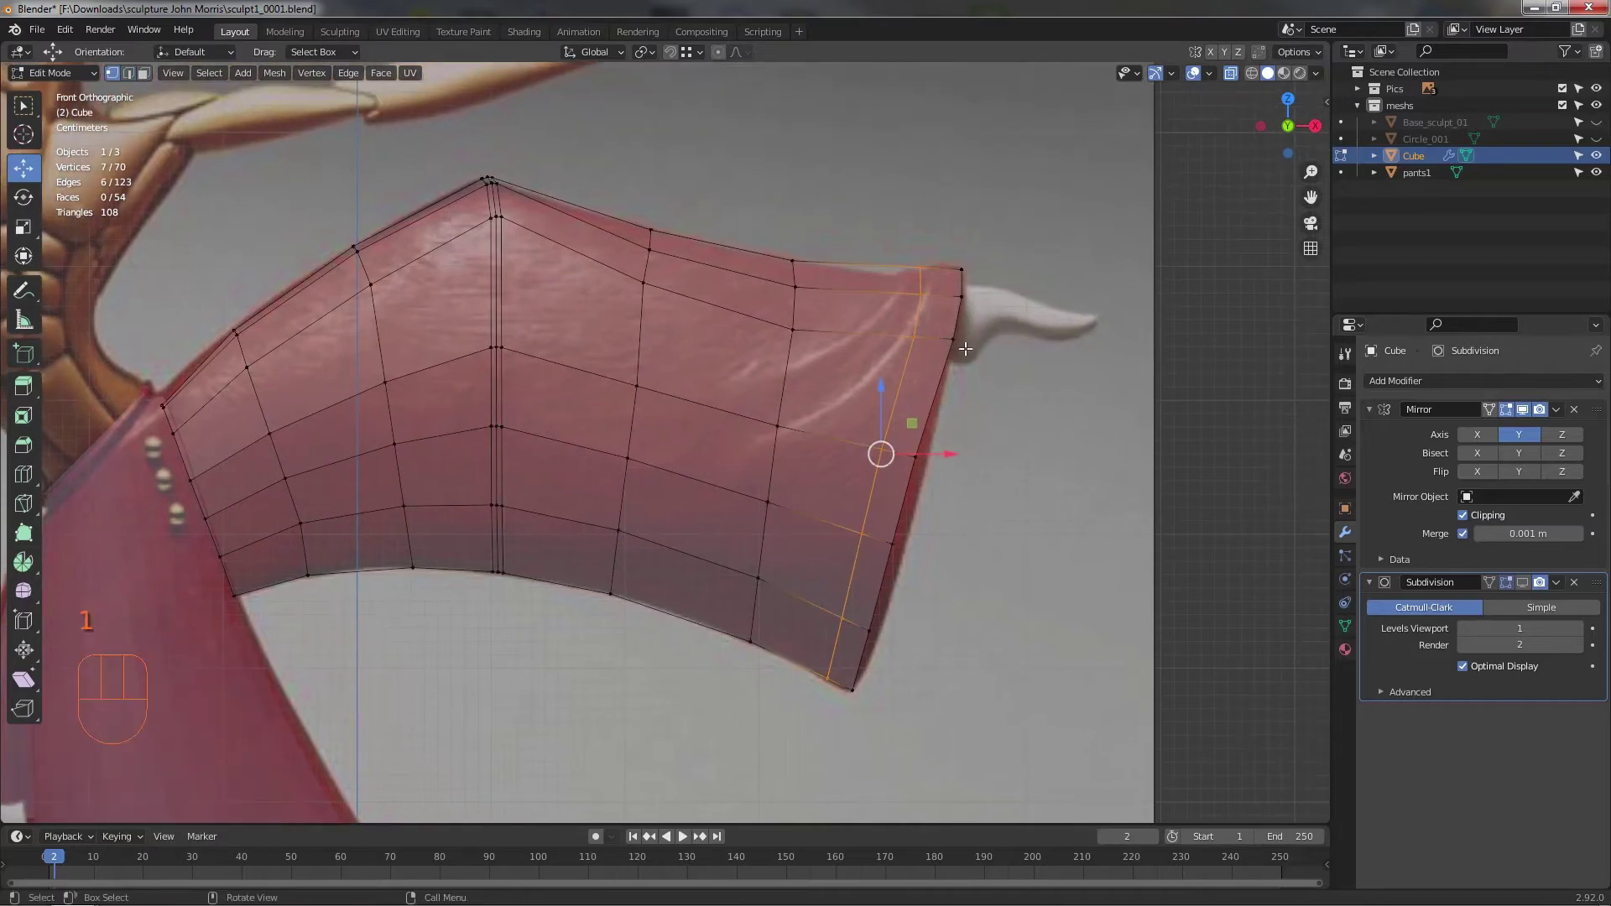
middle_click(926, 397)
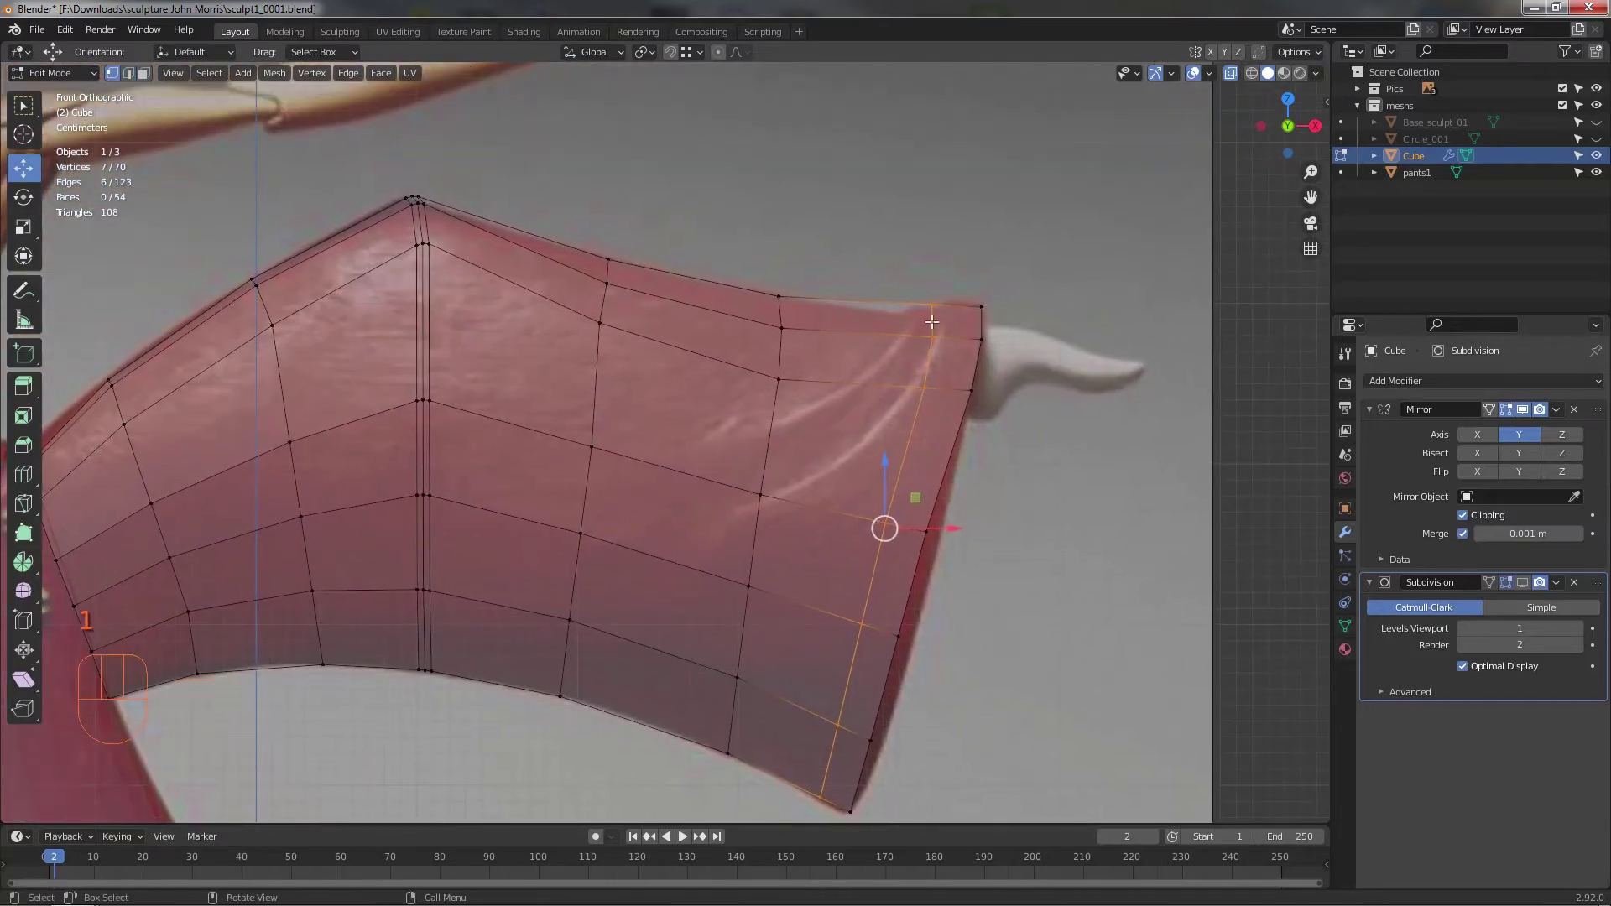
left_click(940, 319)
- Reposition two vertices on the cuff's diagonal crease to reshape the fold
left_click(974, 274)
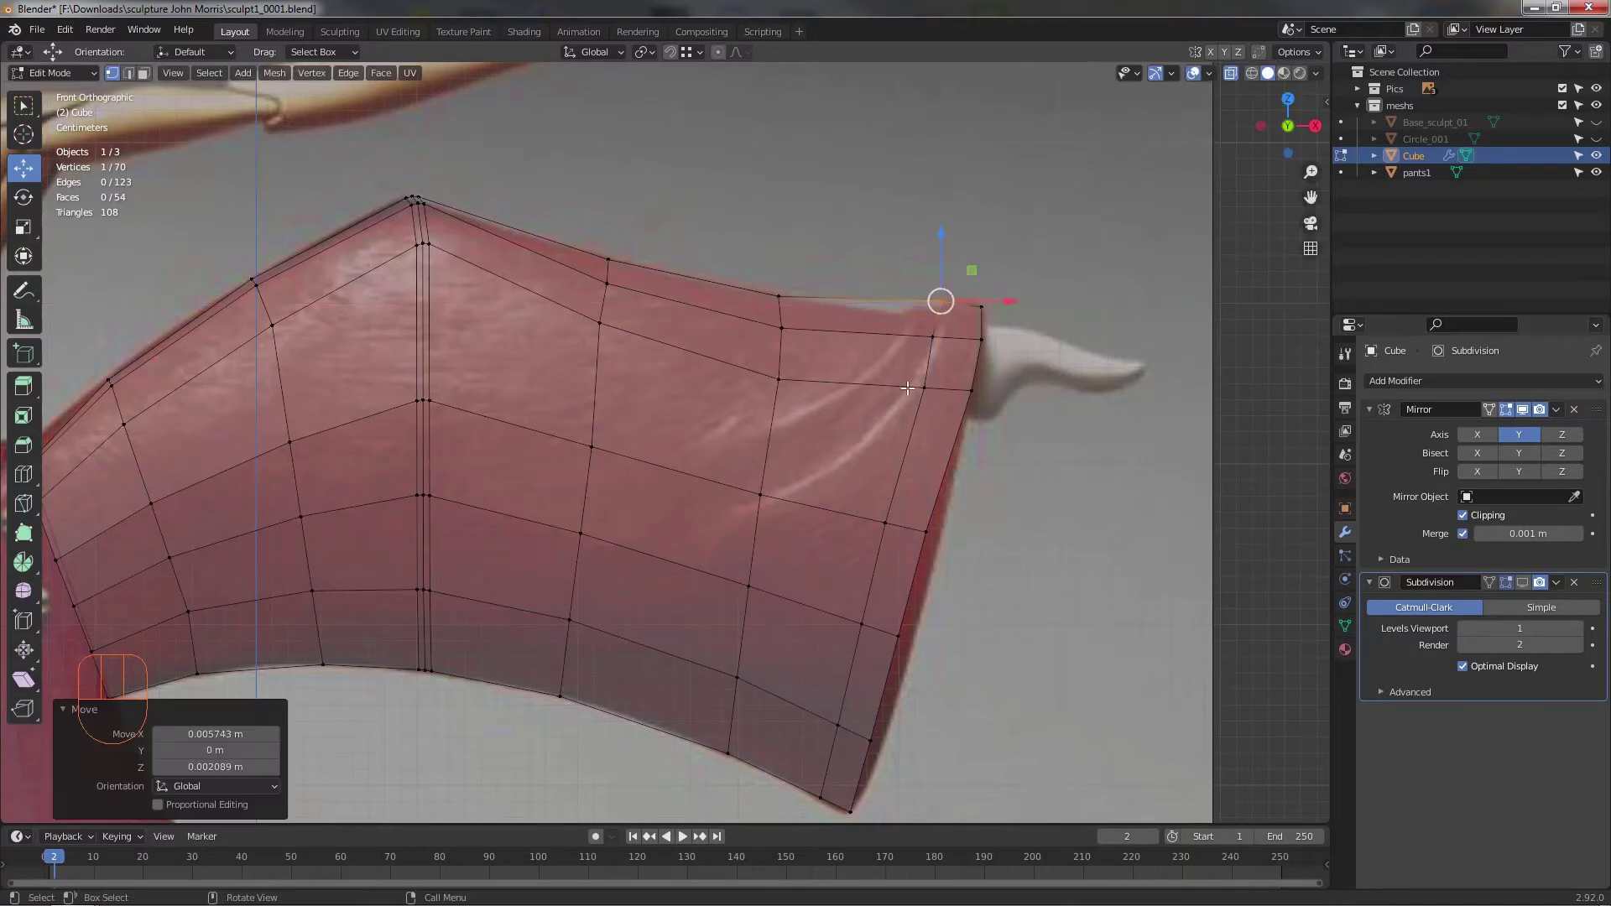
left_click_drag(909, 377, 936, 390)
left_click_drag(947, 367, 891, 468)
left_click(889, 531)
left_click_drag(897, 501, 859, 466)
left_click_drag(888, 469, 890, 449)
- Move three more crease vertices lower on the cuff so the loop curves along the fold line
left_click(885, 481)
left_click(872, 608)
left_click(852, 685)
left_click_drag(884, 551, 1018, 542)
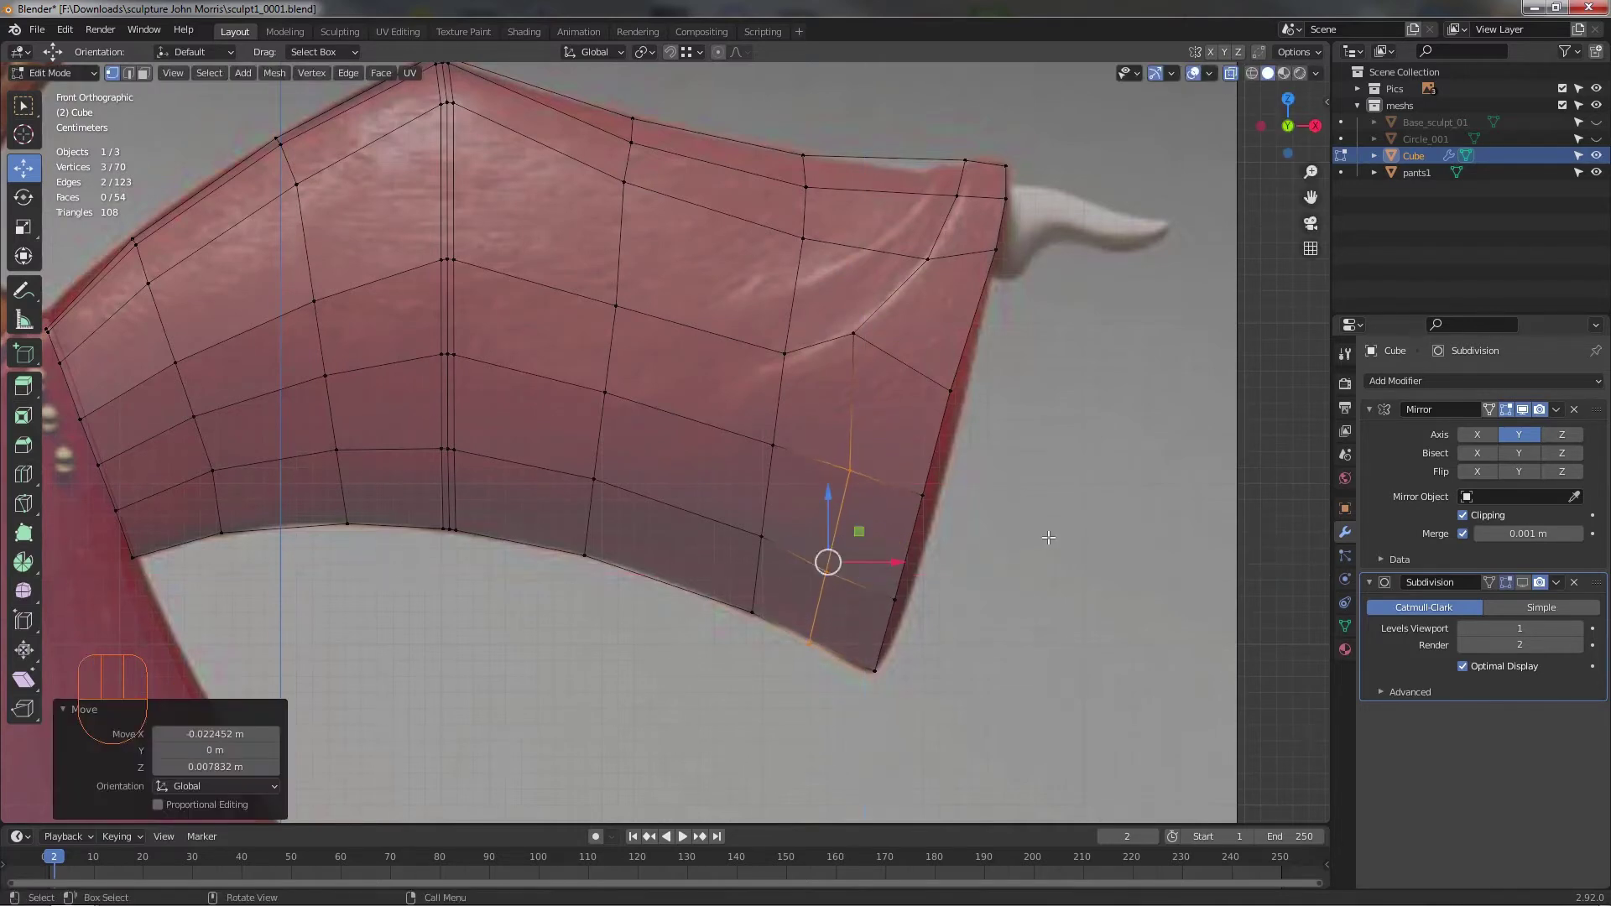
left_click(1052, 531)
left_click_drag(1023, 492, 880, 469)
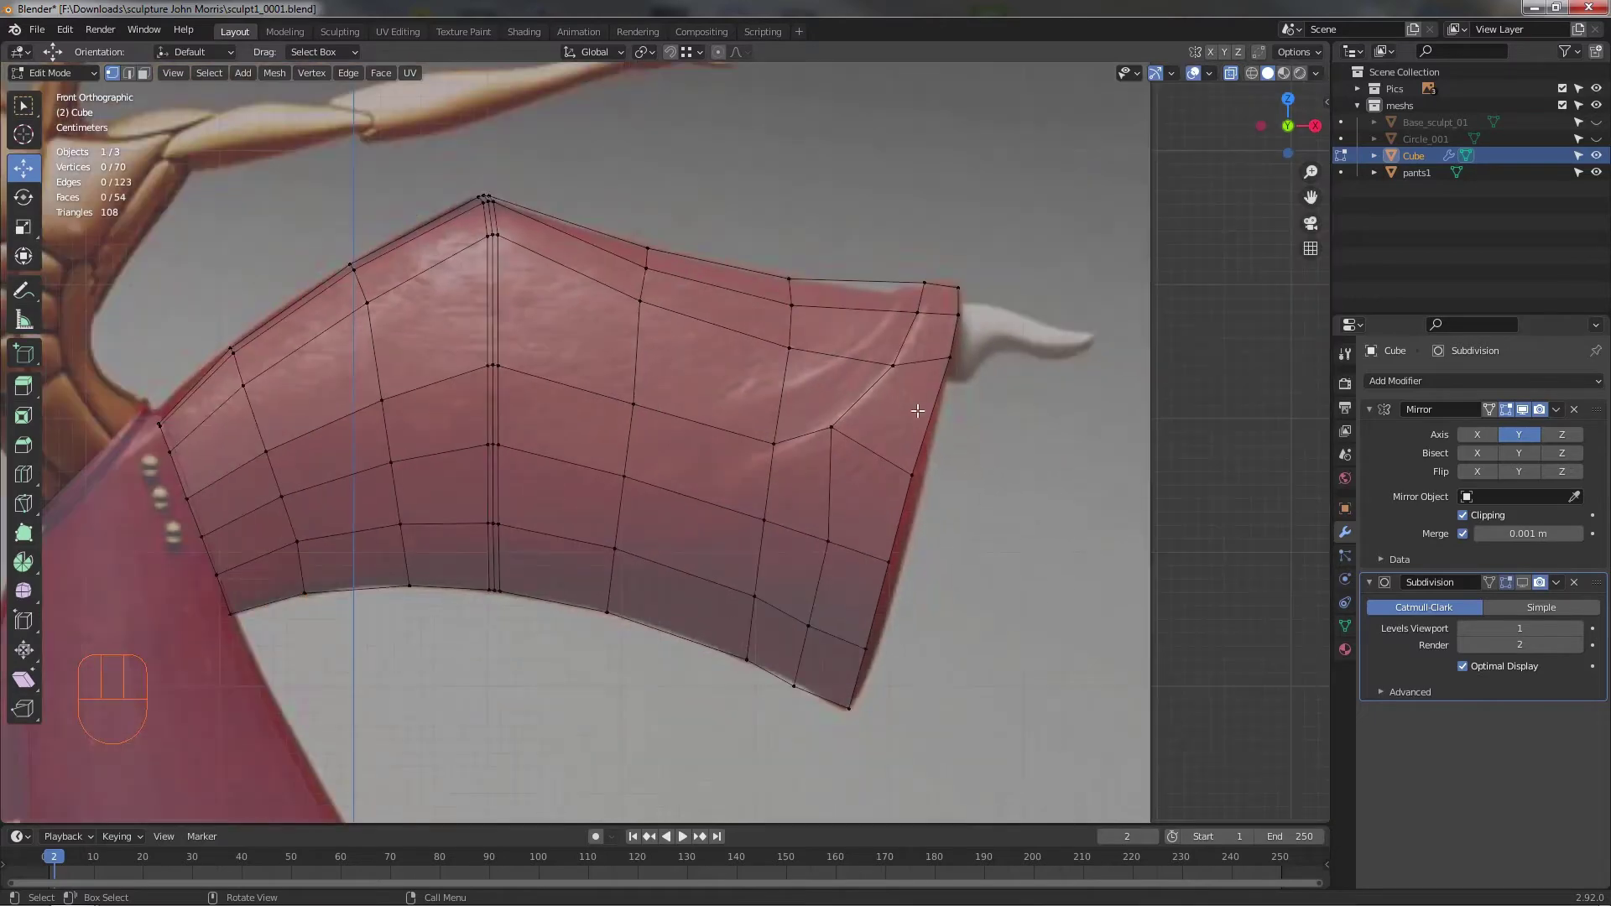
middle_click(924, 475)
left_click_drag(892, 480, 837, 486)
left_click_drag(902, 482, 938, 462)
left_click_drag(906, 447, 904, 433)
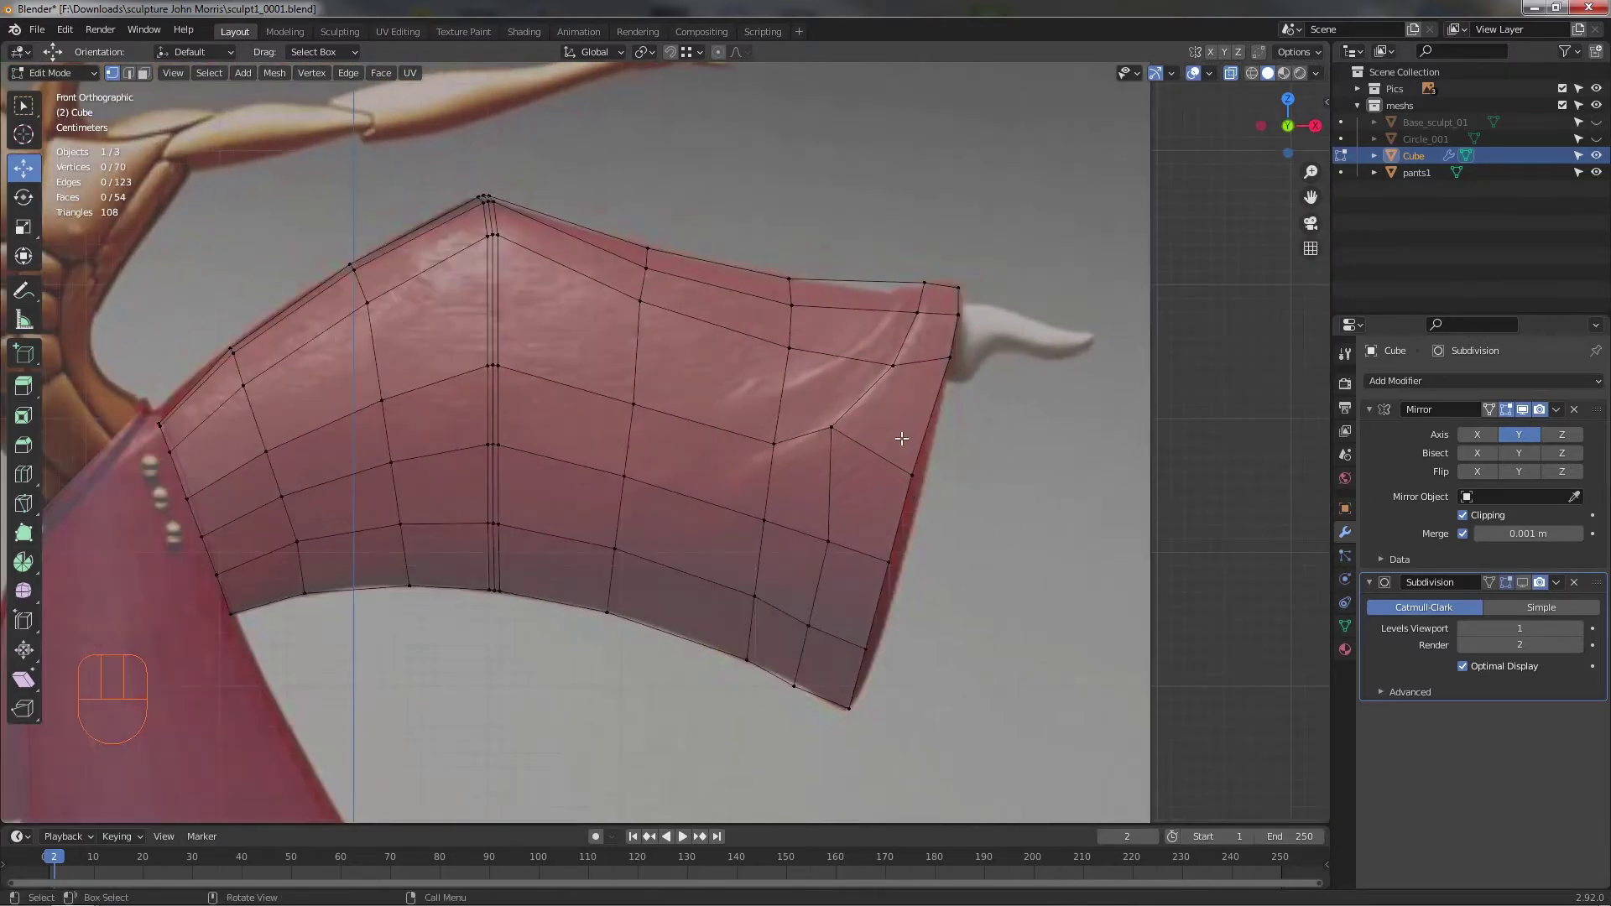
middle_click(876, 464)
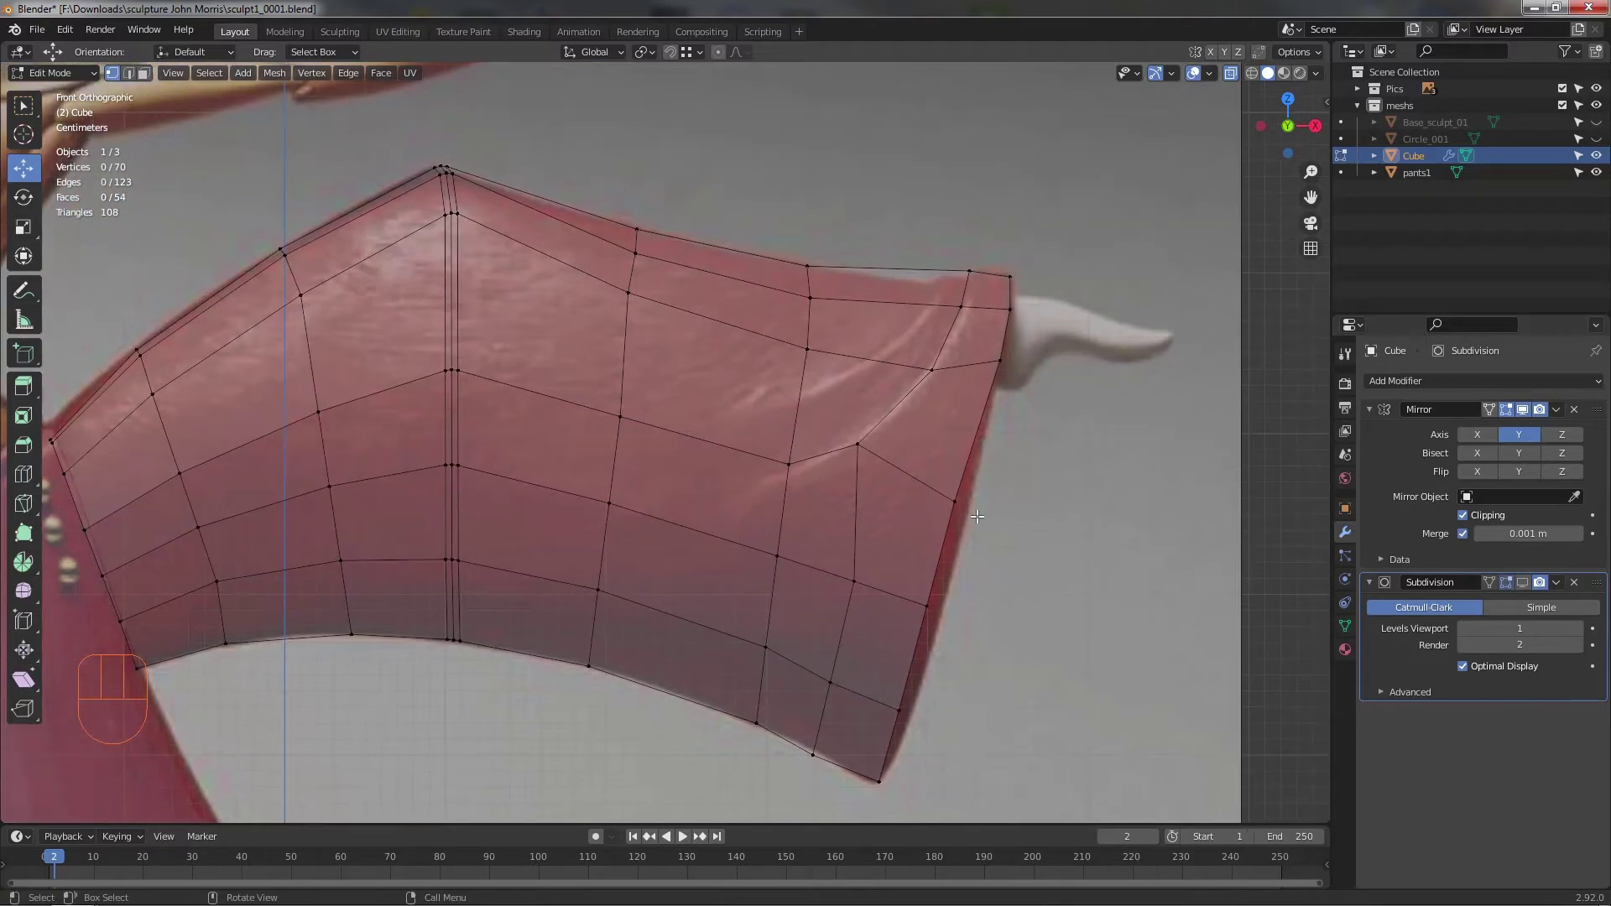
middle_click(931, 516)
- In solid view, select the faces beside the doubled crease strip under the cuff
key("2")
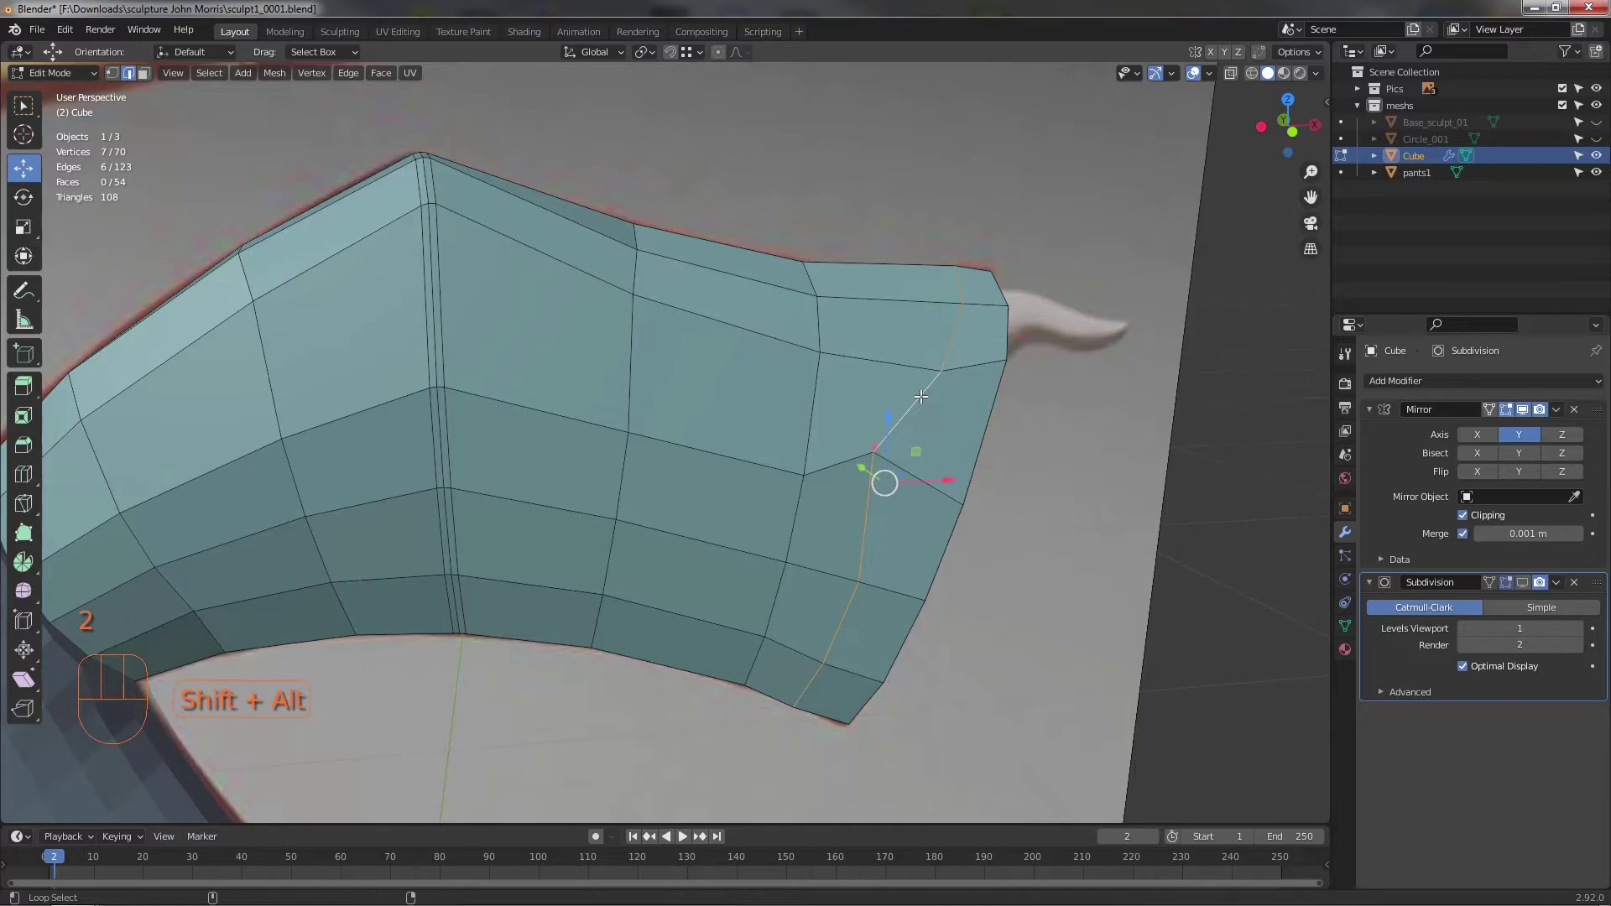
left_click_drag(890, 467, 882, 500)
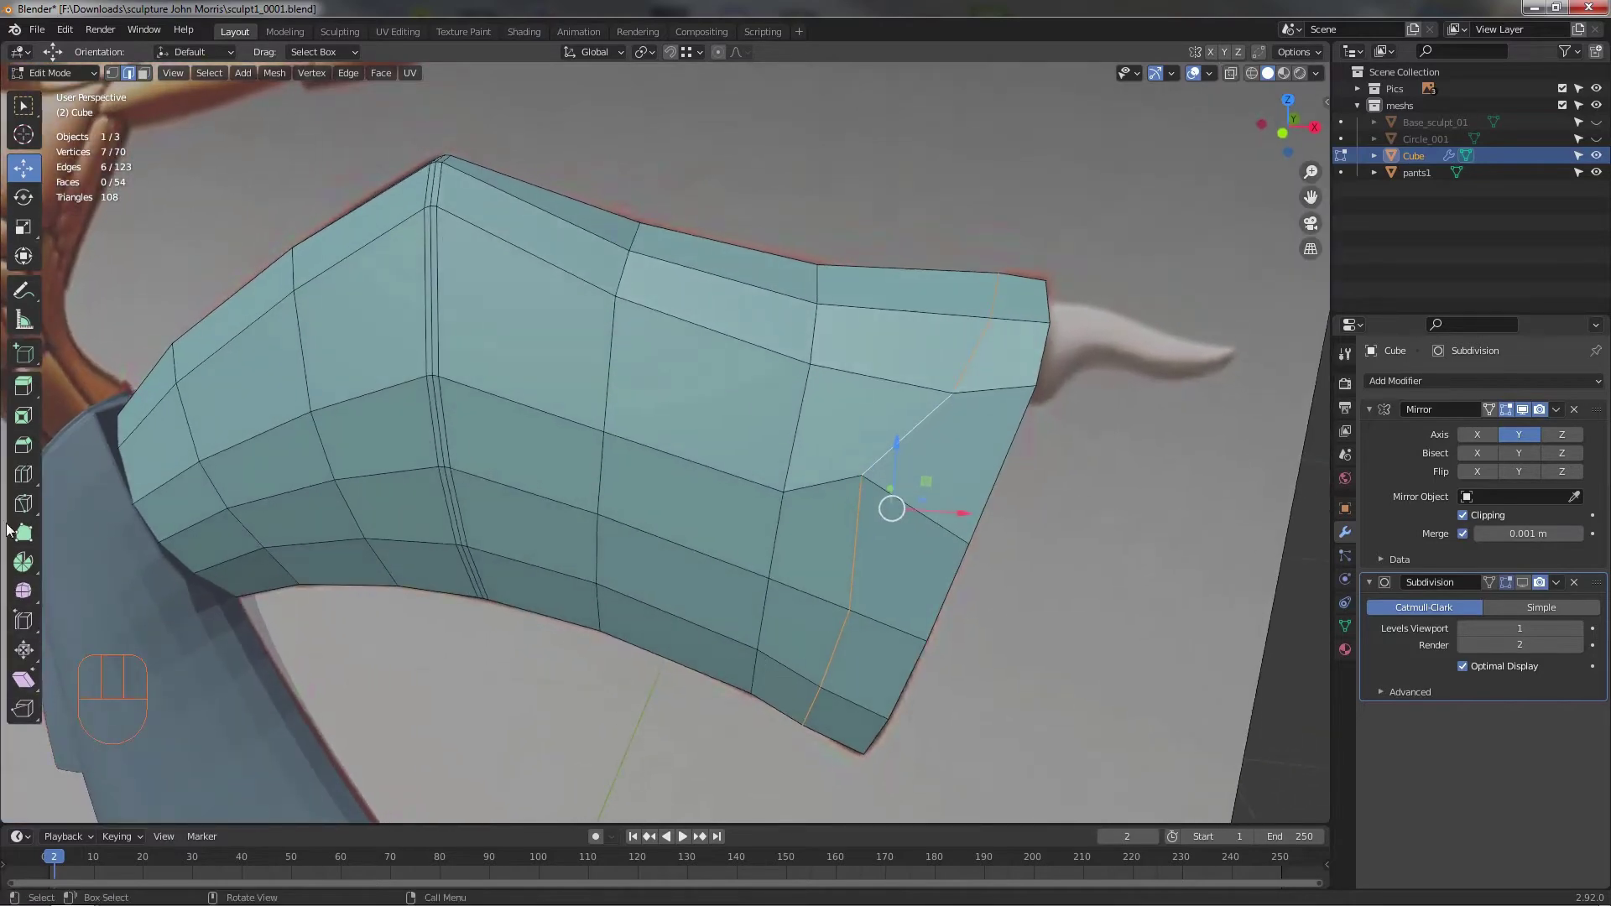
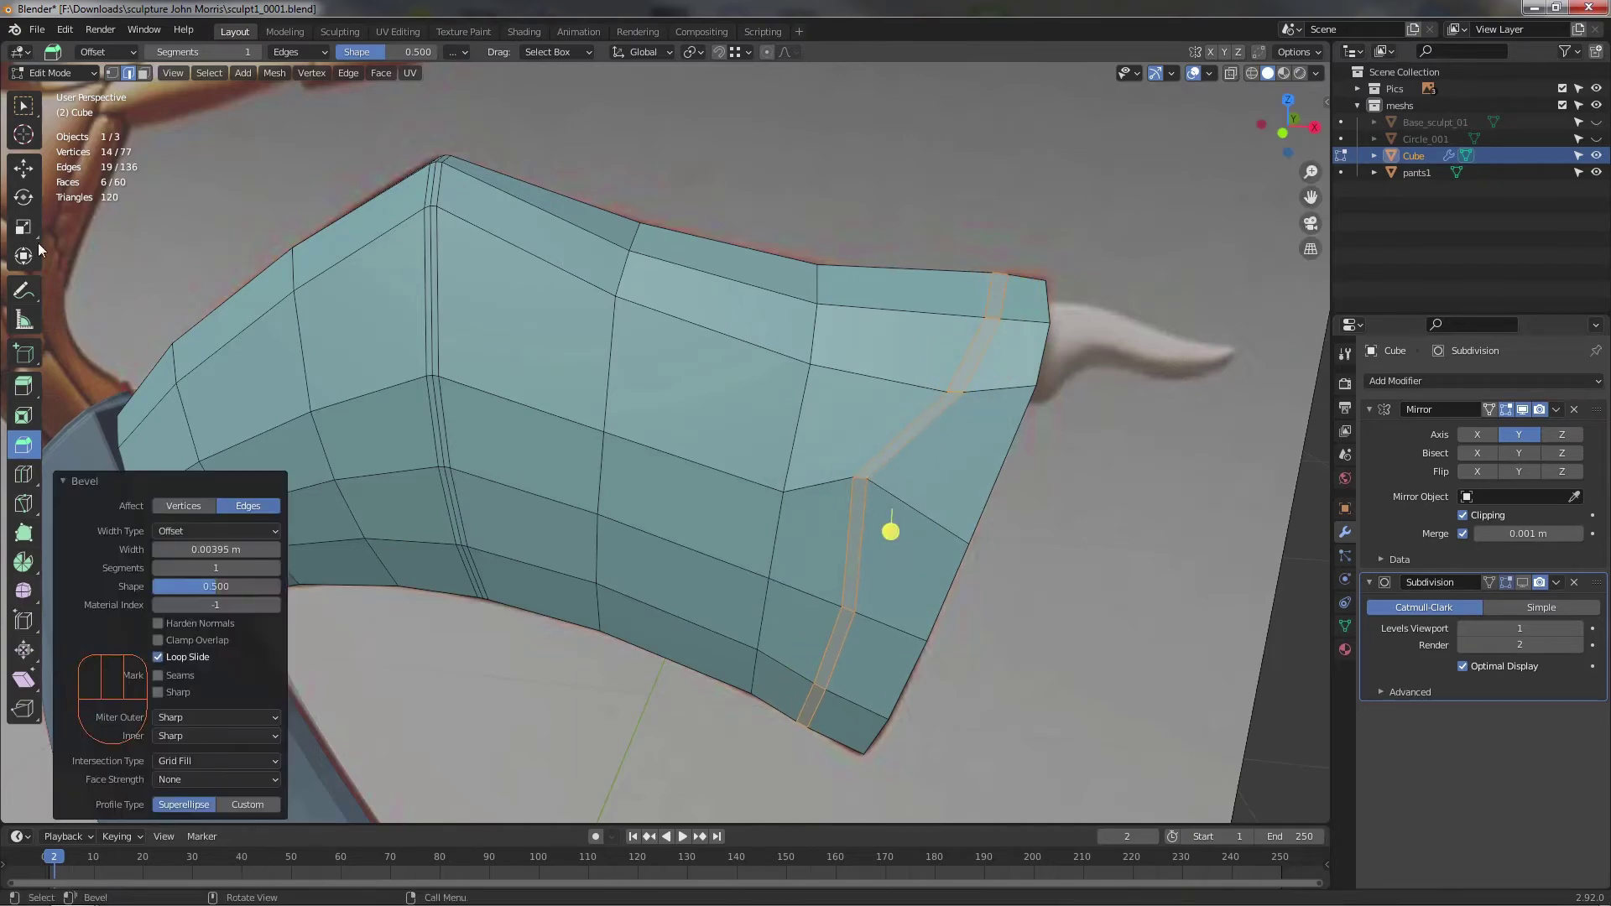
middle_click(1080, 495)
left_click_drag(1038, 493, 876, 488)
middle_click(938, 473)
middle_click(933, 481)
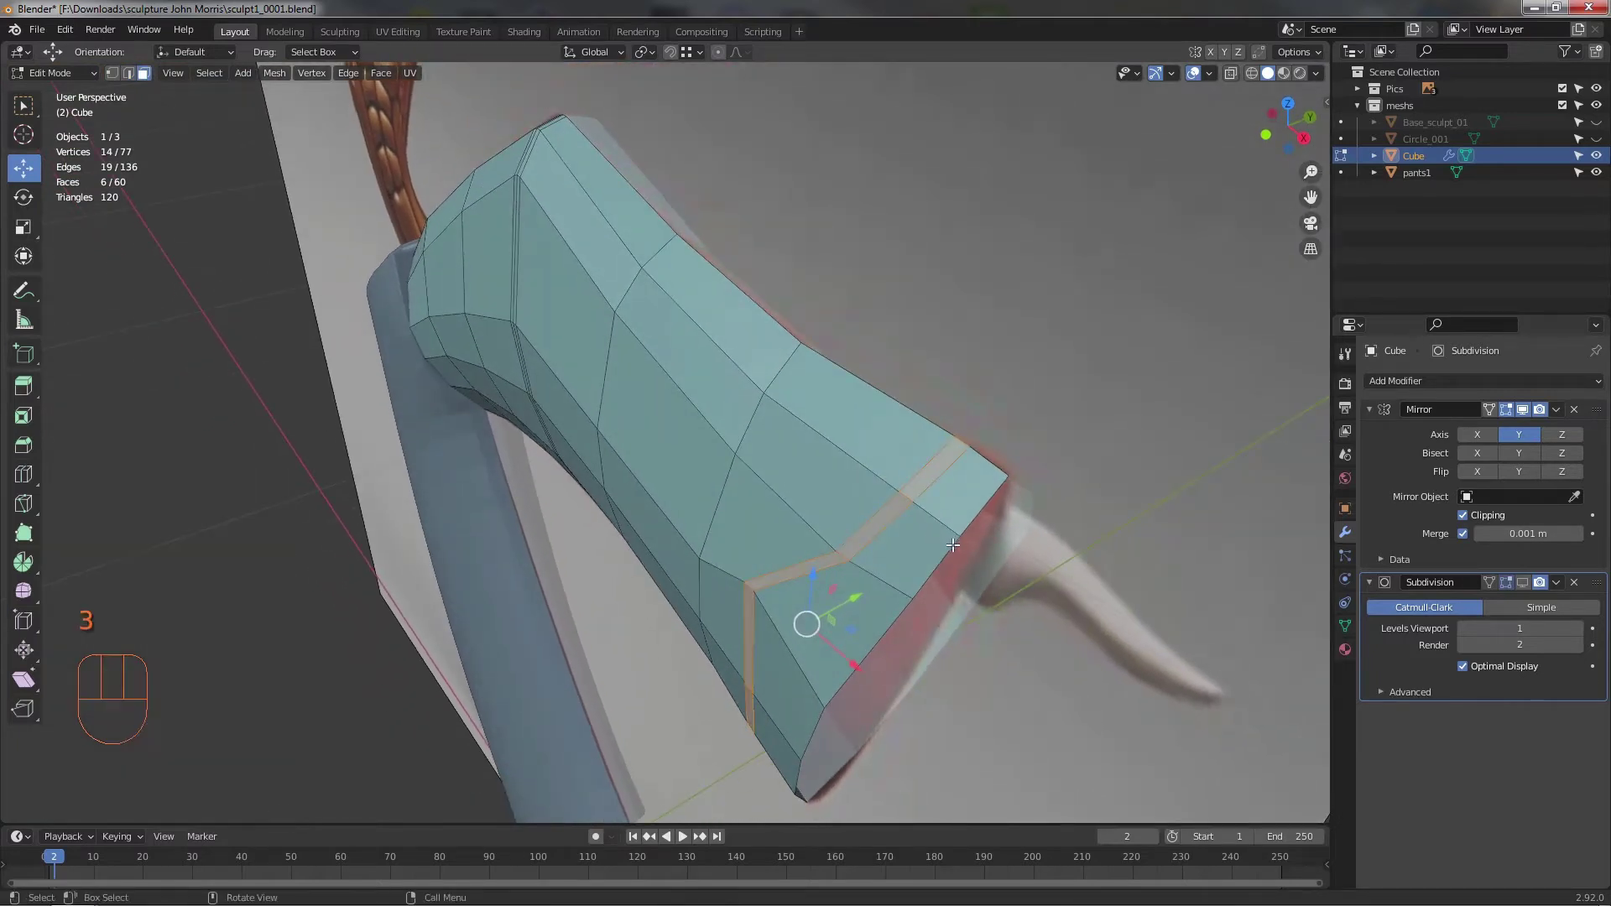
left_click_drag(930, 514, 927, 490)
left_click_drag(932, 450, 884, 495)
left_click_drag(888, 495, 824, 555)
- Move the selected faces along the fold so they fit the sculpt beneath
middle_click(841, 551)
left_click_drag(889, 504, 861, 523)
left_click(829, 470)
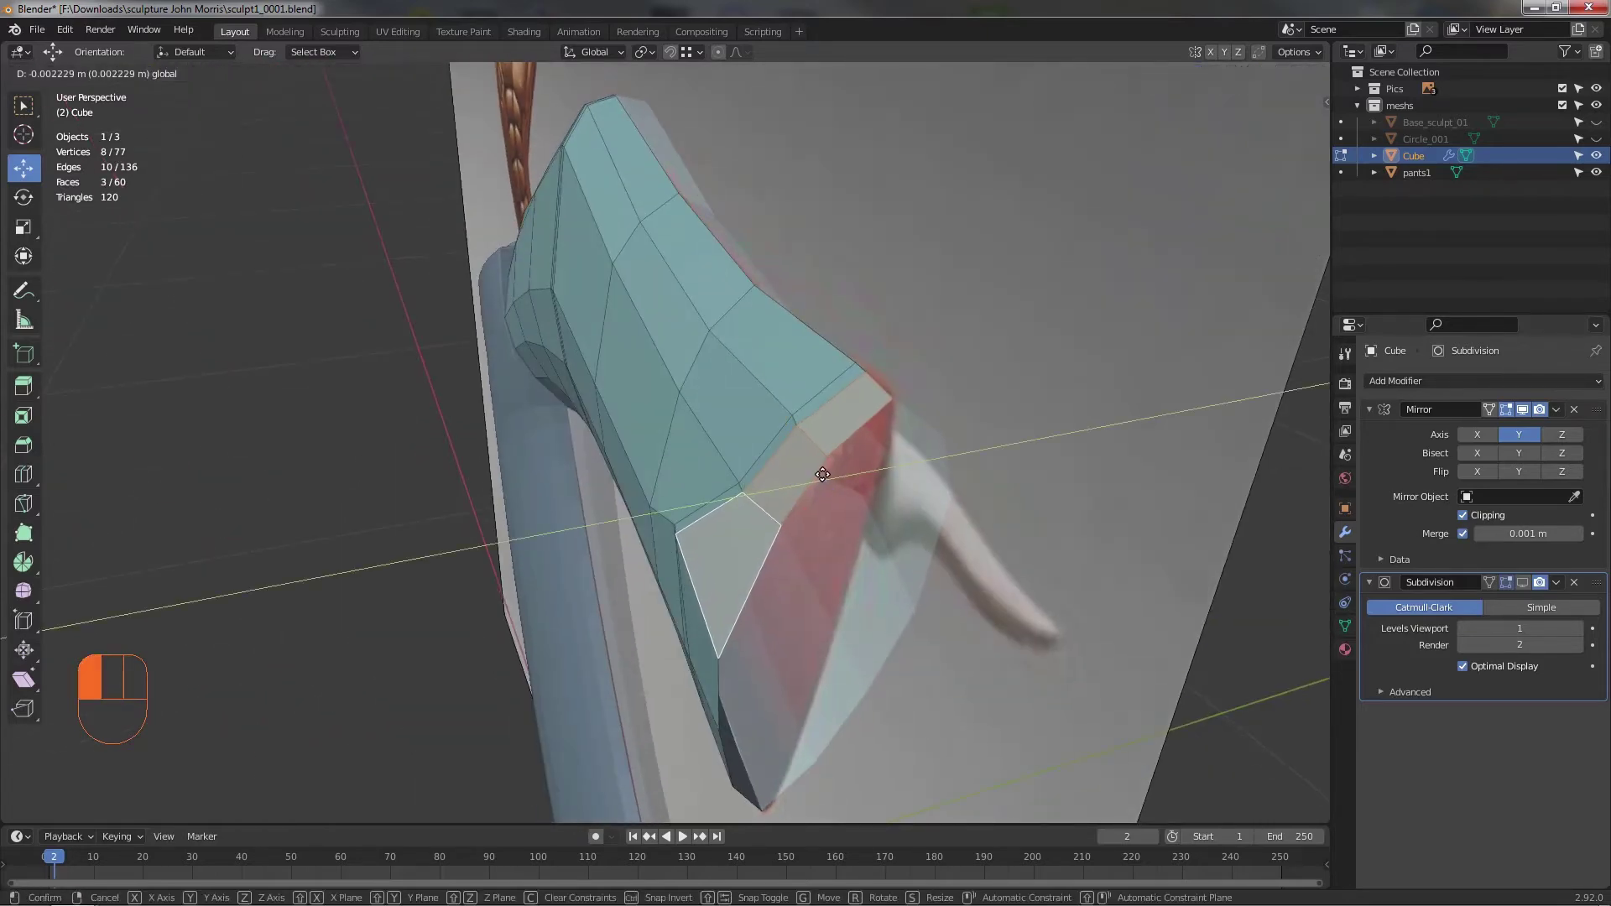
left_click_drag(880, 544, 998, 497)
left_click_drag(987, 495, 929, 507)
left_click_drag(923, 513, 833, 433)
middle_click(883, 361)
- Nudge the cuff's top corner face to align the top edge with the fold's end
left_click(908, 250)
middle_click(955, 303)
left_click(824, 220)
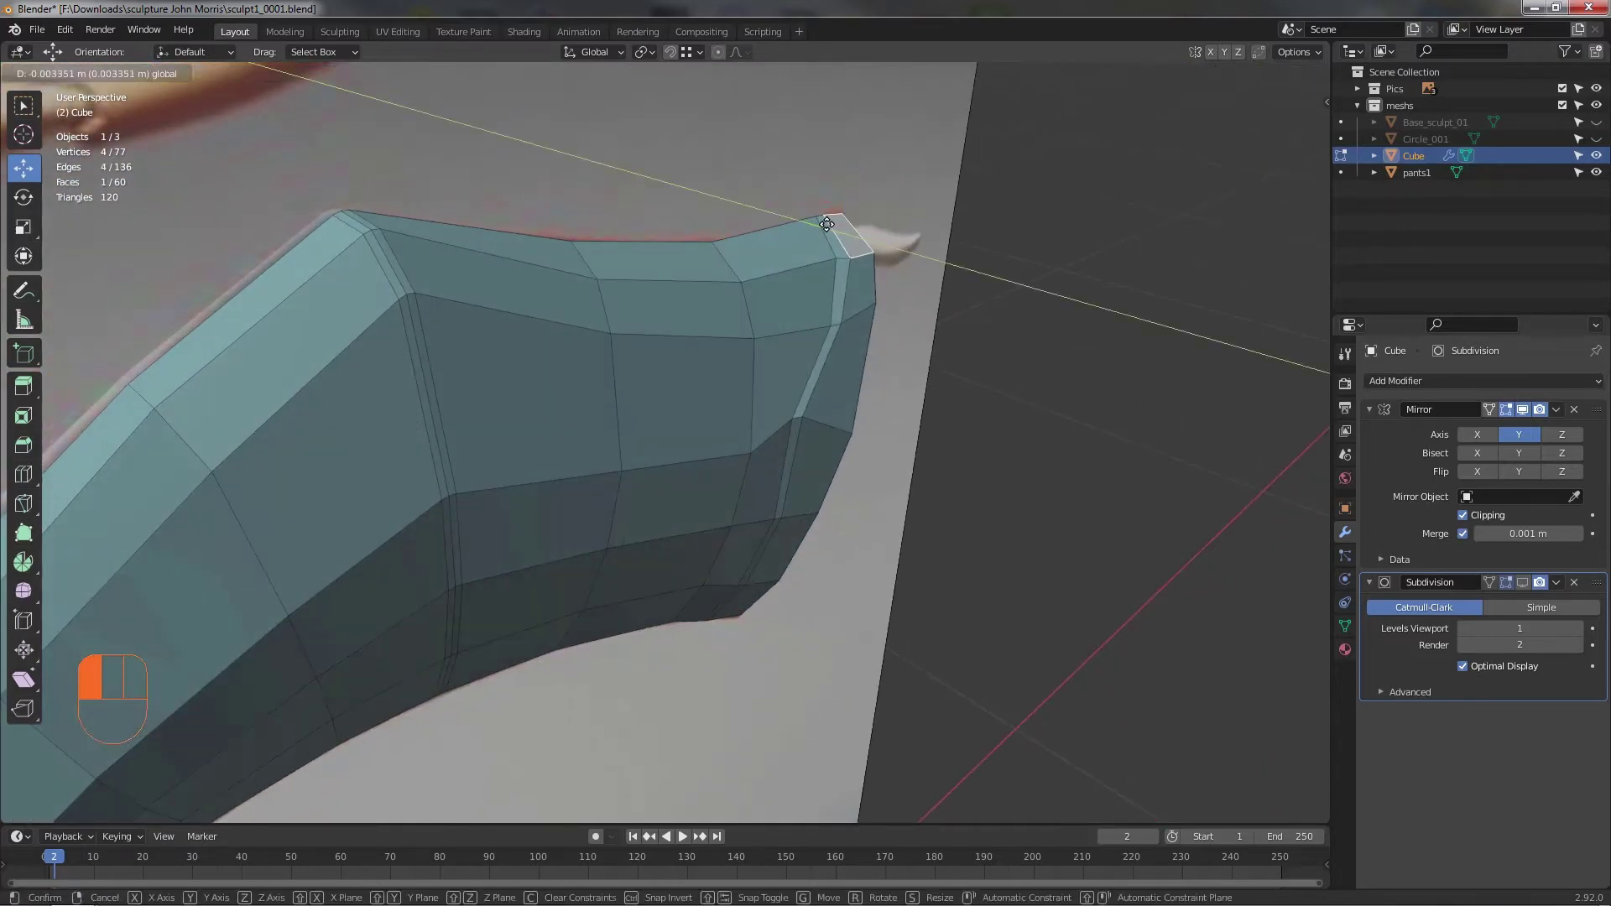
left_click_drag(912, 304, 822, 244)
left_click_drag(809, 305, 776, 409)
left_click_drag(722, 406, 699, 396)
left_click_drag(919, 366, 900, 350)
middle_click(961, 406)
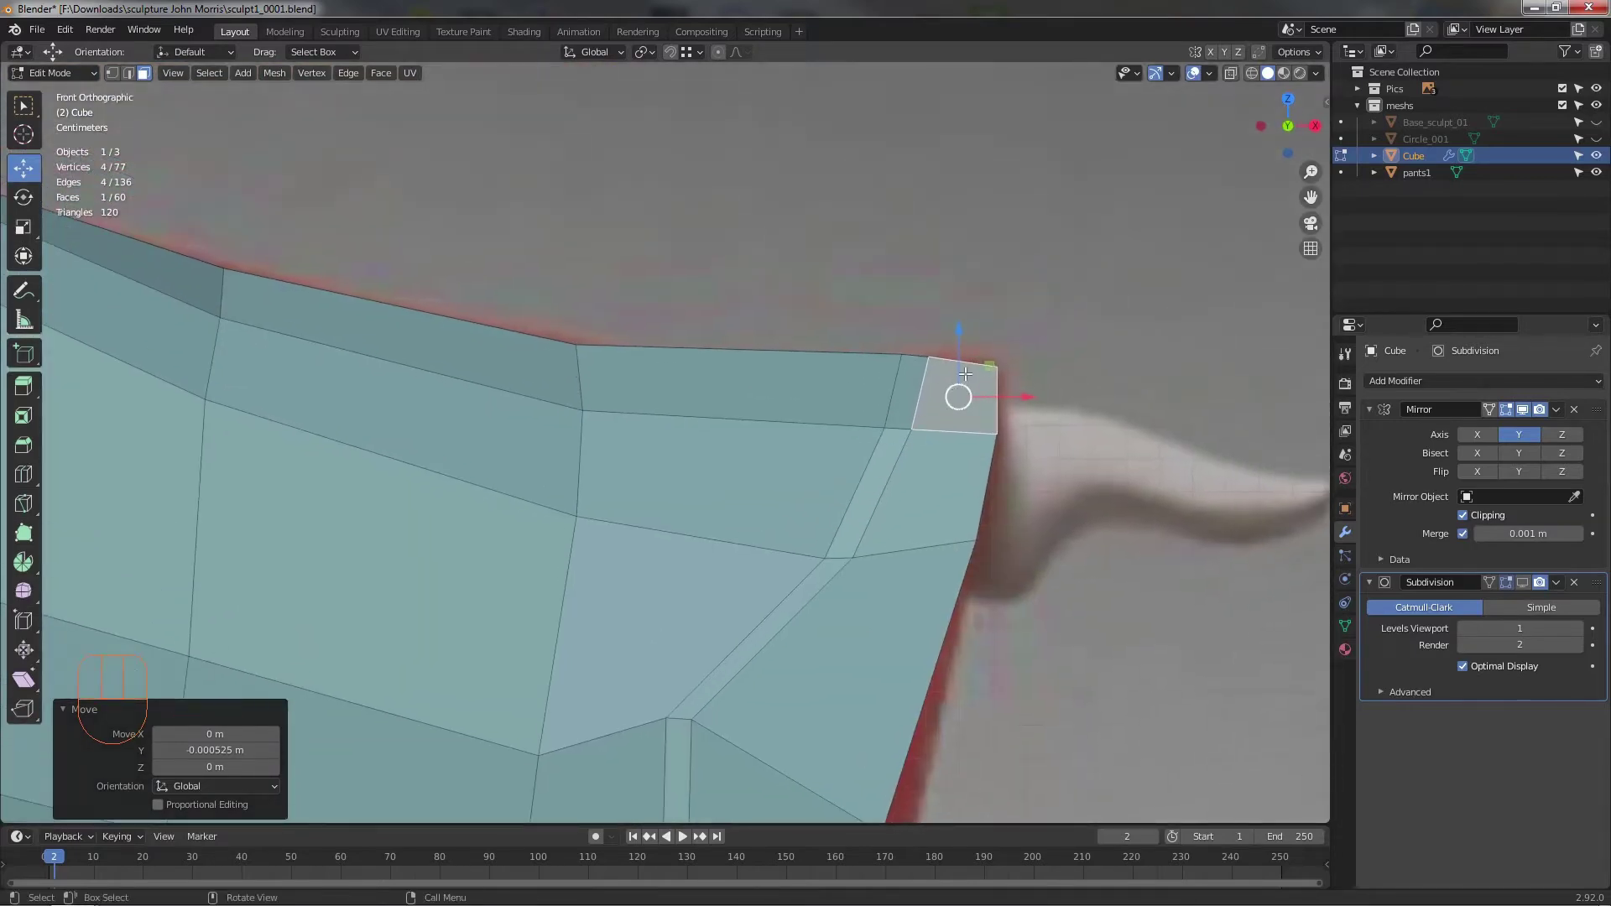
- Move the crease strip vertices into place and preview against the sculpt texture
left_click(950, 358)
left_click_drag(1000, 321, 1004, 301)
left_click_drag(930, 440, 909, 351)
middle_click(870, 399)
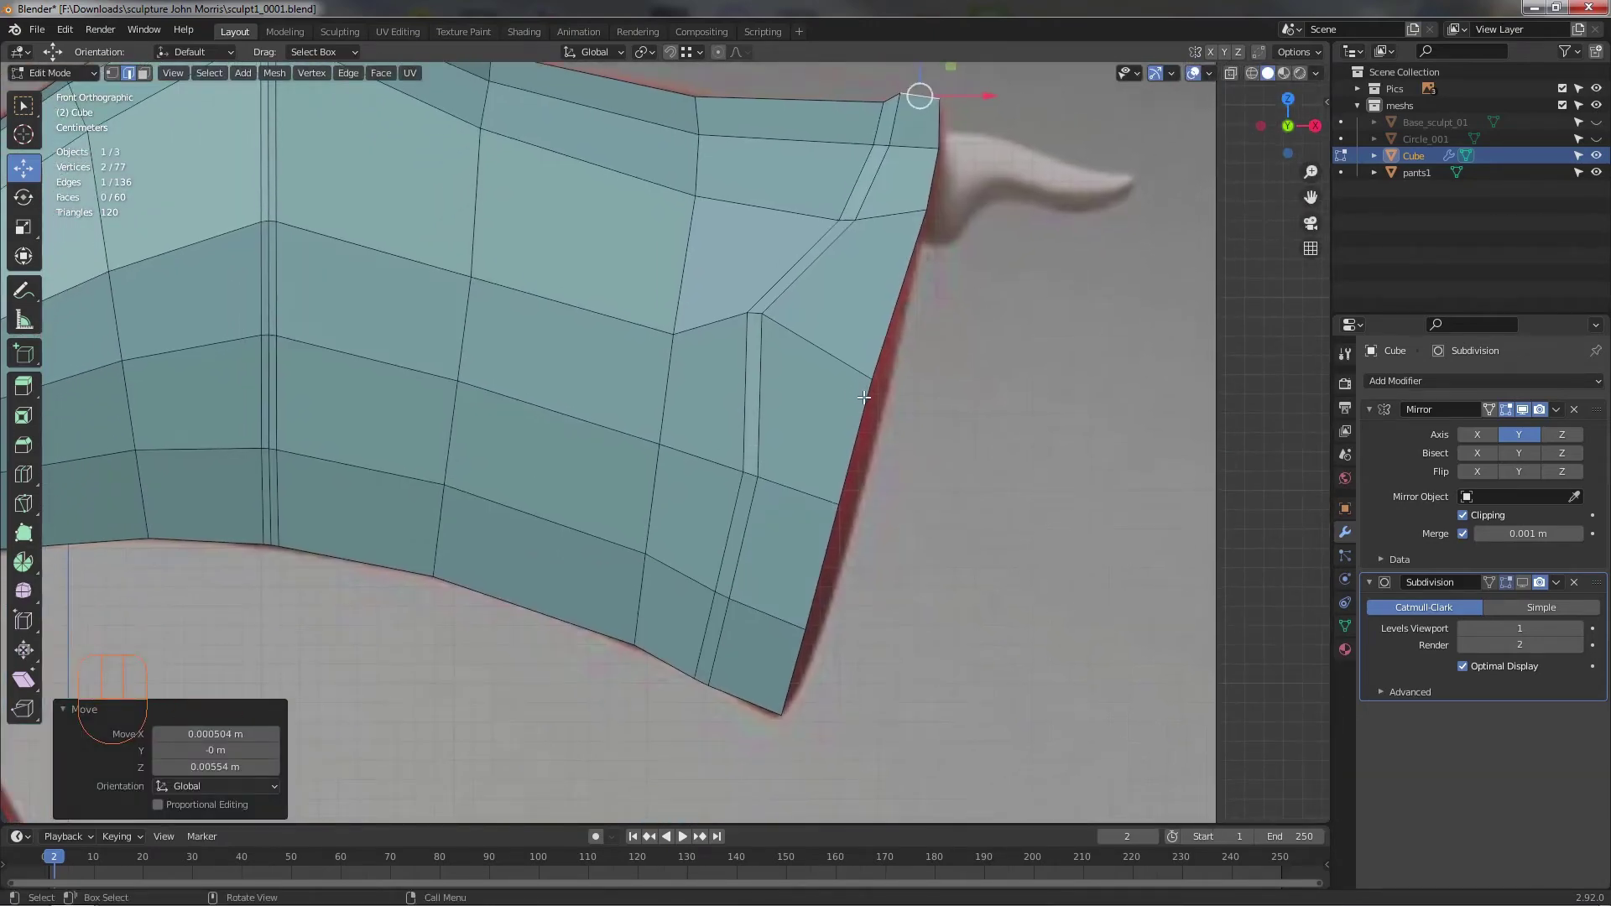
left_click(923, 328)
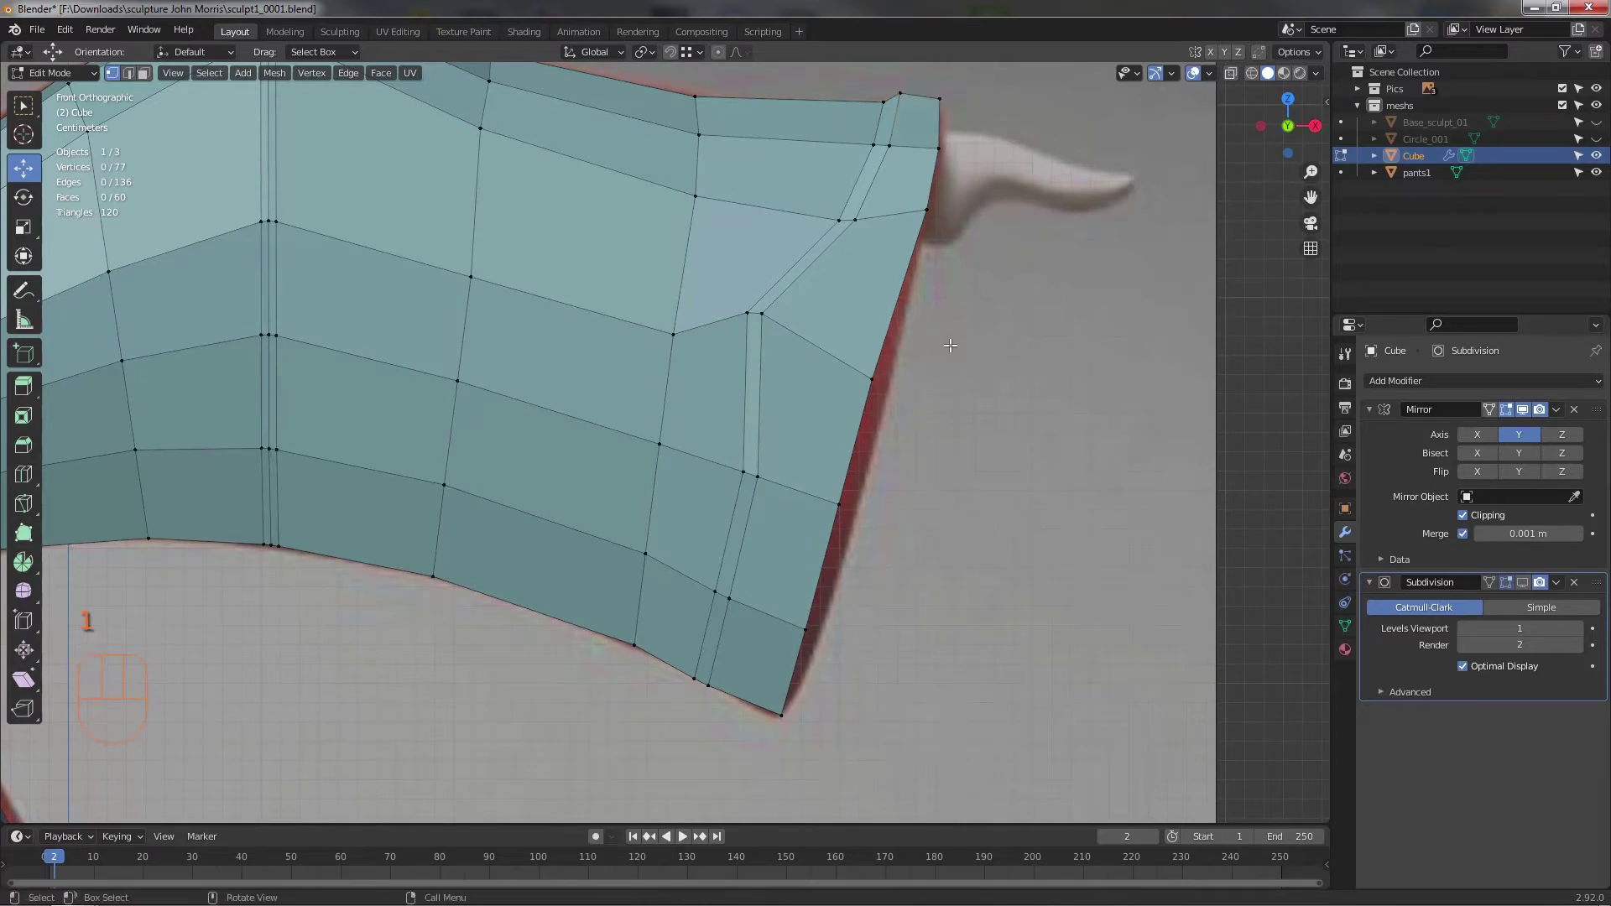
key("alt+z")
- Shift vertices along the cuff's lower edge and bottom to follow the sculpt
left_click(845, 389)
left_click_drag(920, 350, 832, 474)
left_click(852, 508)
left_click_drag(884, 483, 808, 600)
left_click(819, 637)
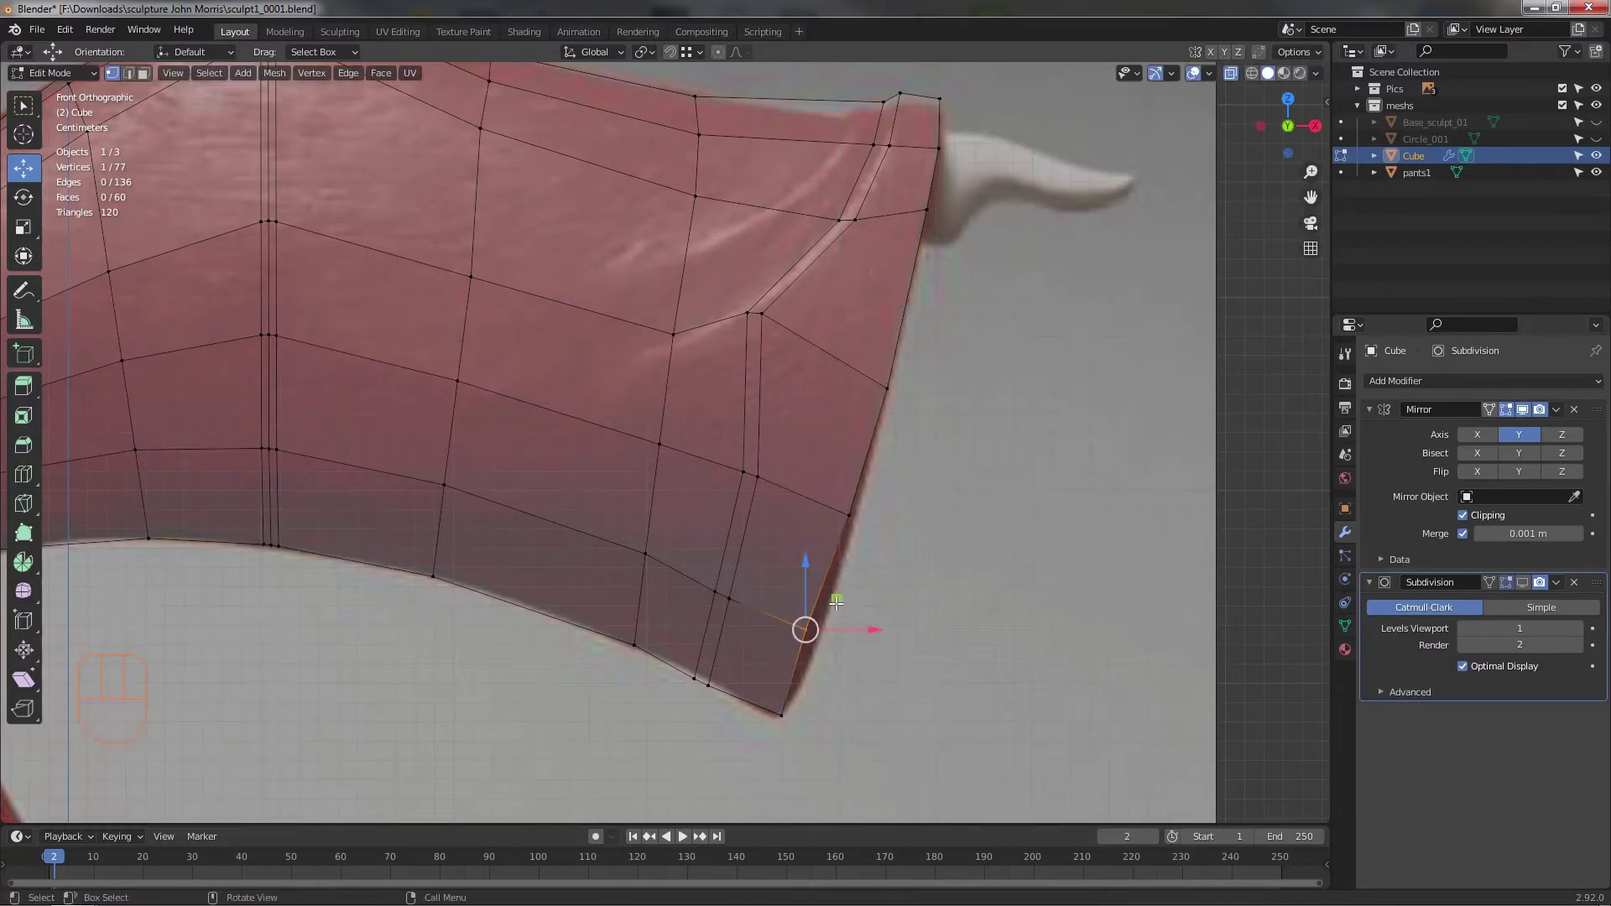
left_click(852, 611)
left_click_drag(963, 528, 939, 618)
- Refine the lower cuff vertex in solid view, then compare with the red pants reference again
key("alt+z")
left_click_drag(972, 596, 746, 480)
left_click_drag(766, 434, 753, 406)
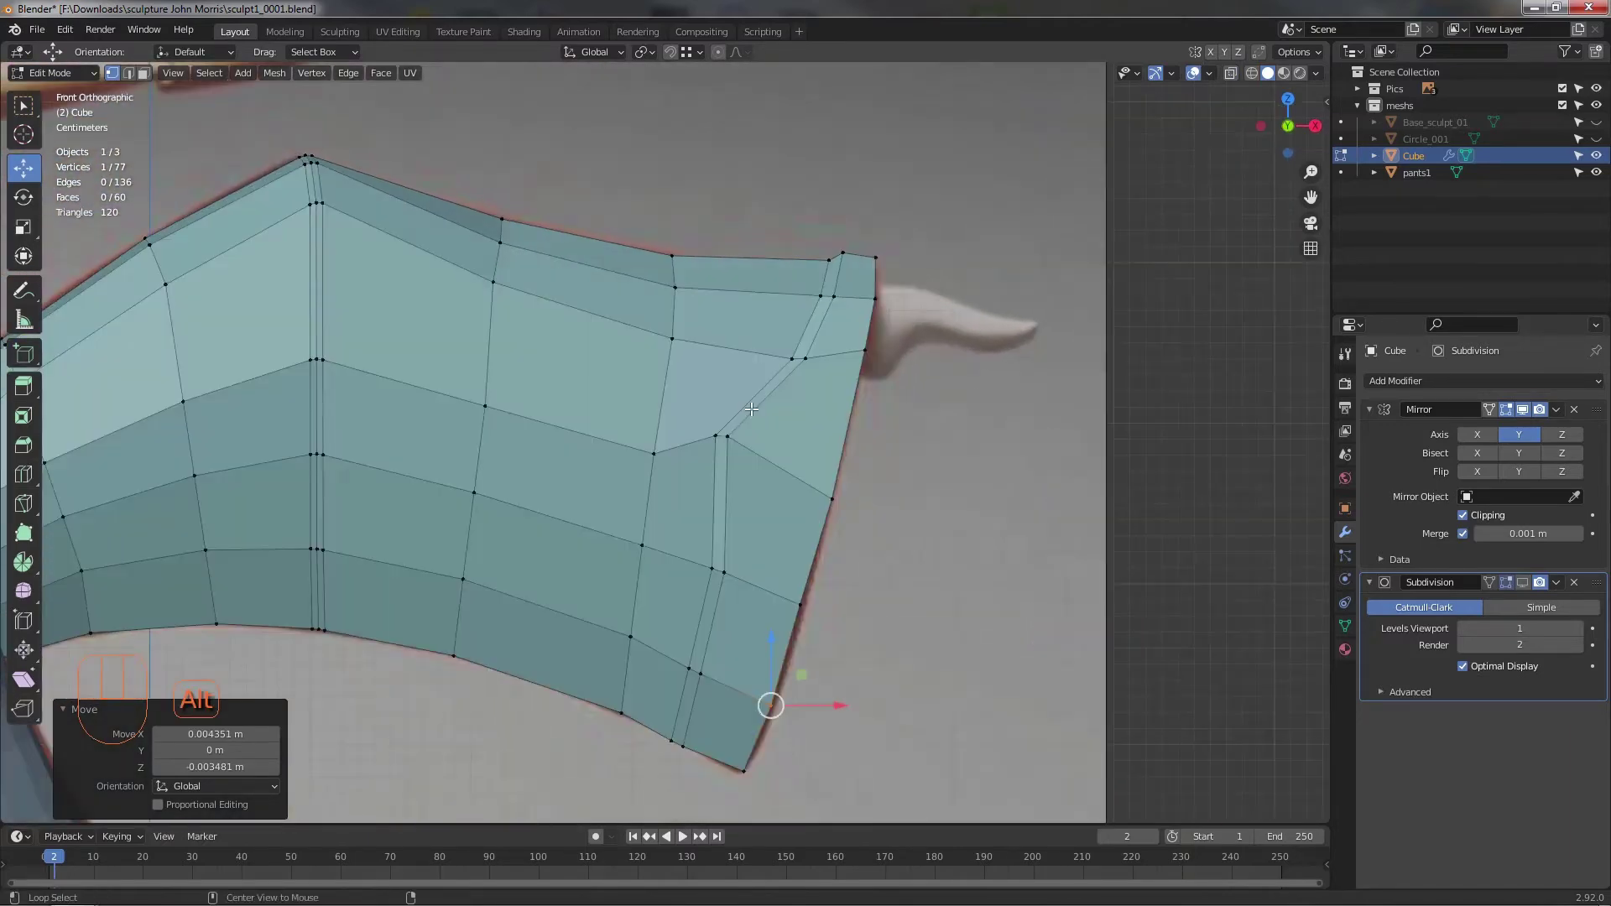
middle_click(887, 365)
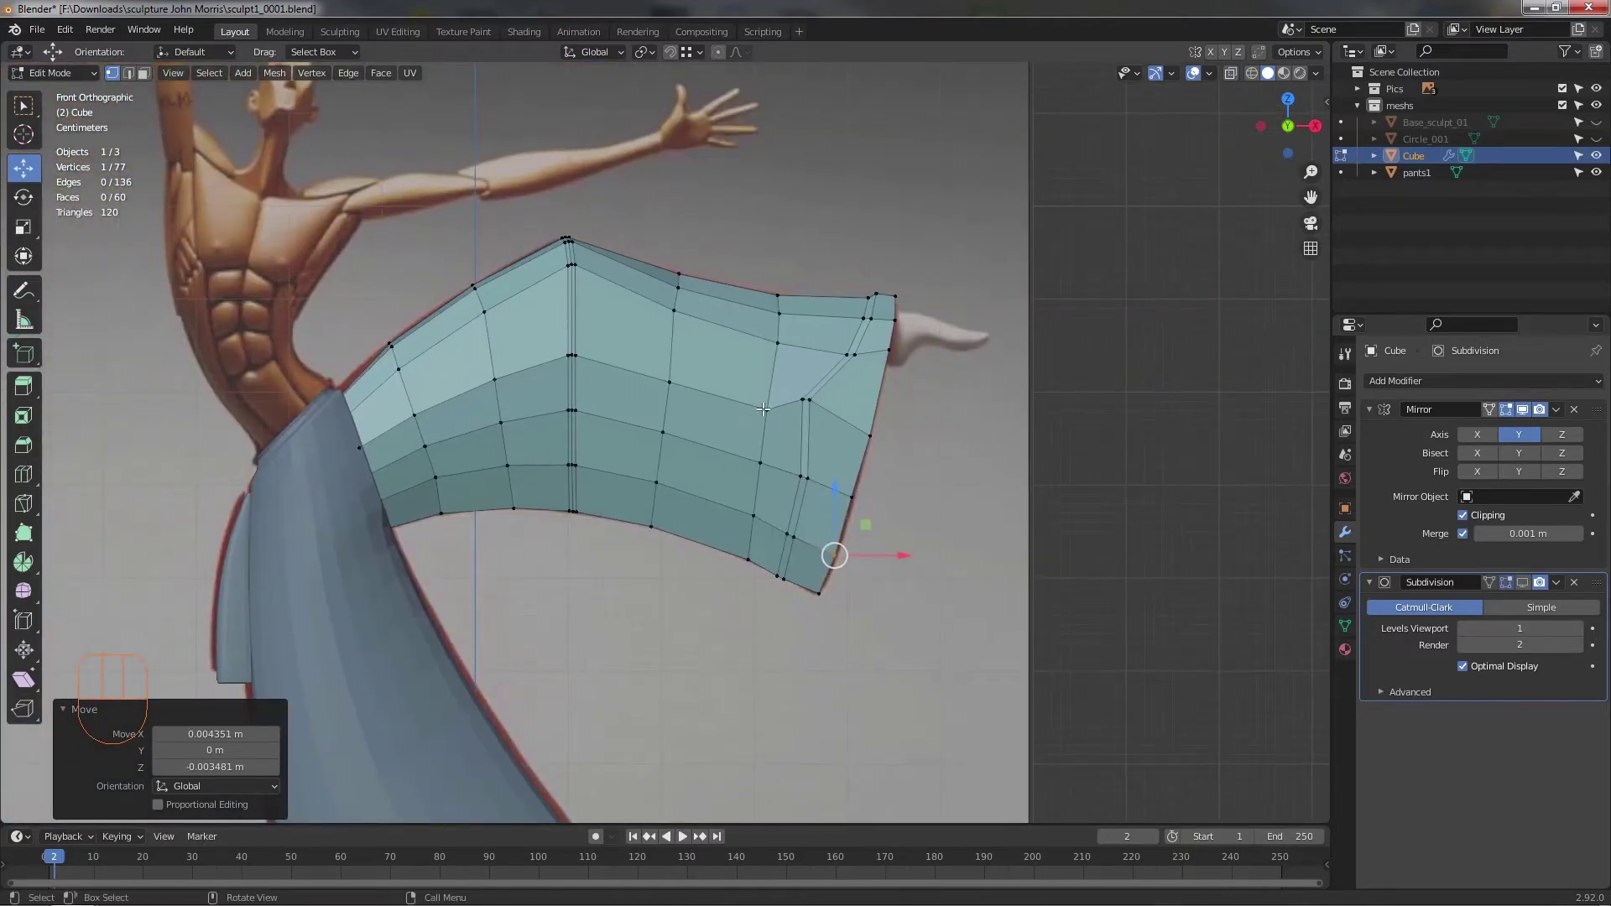
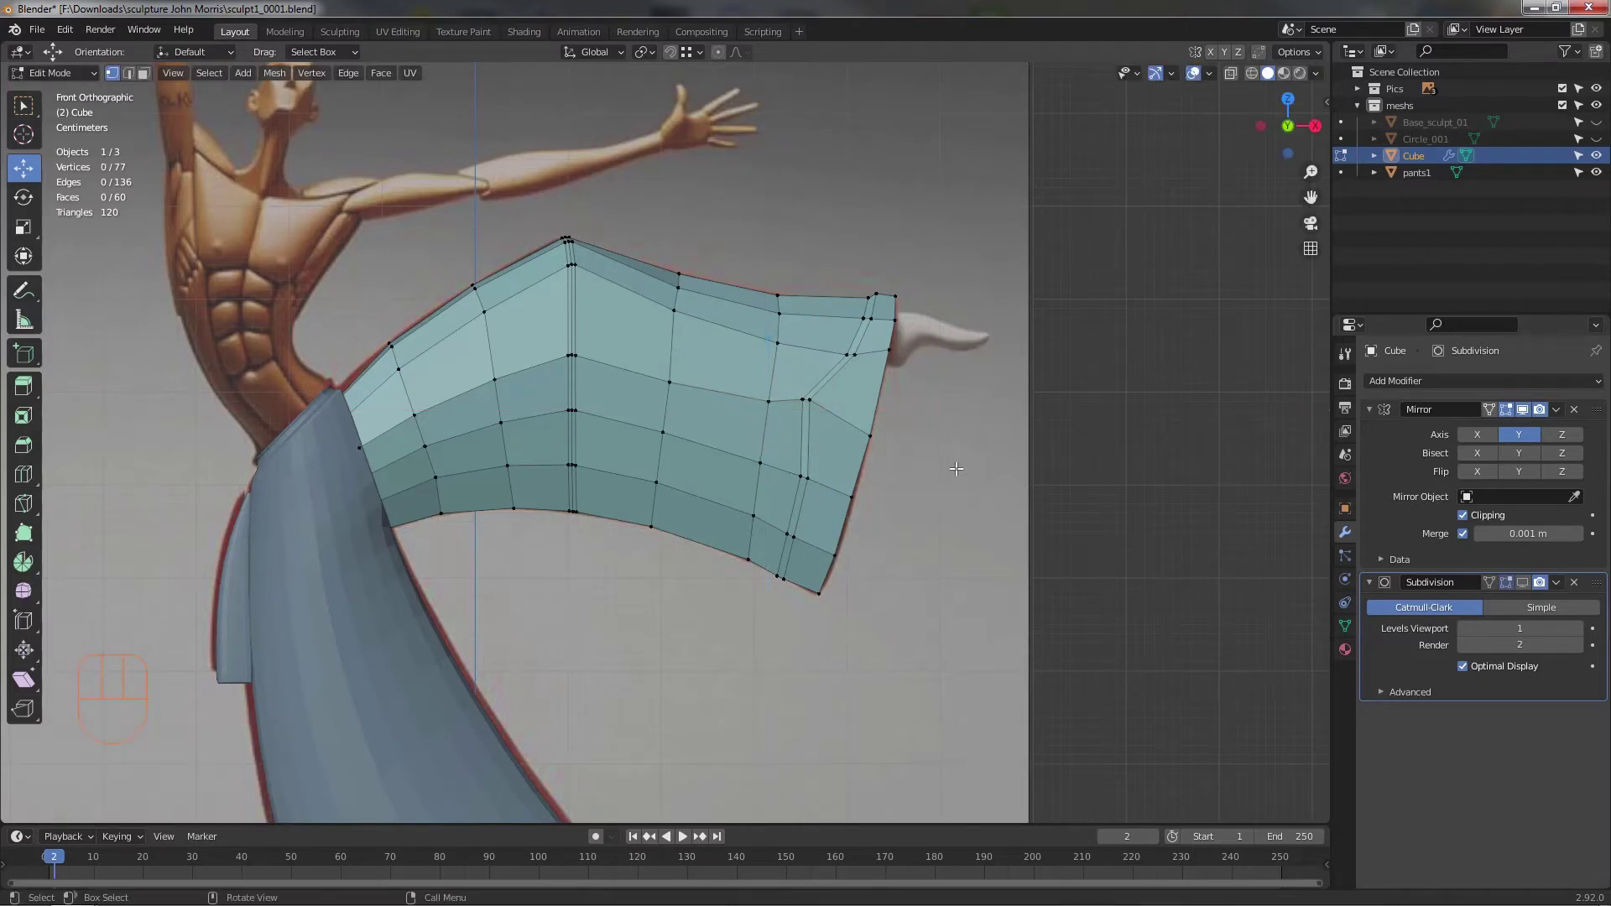
key("alt+z")
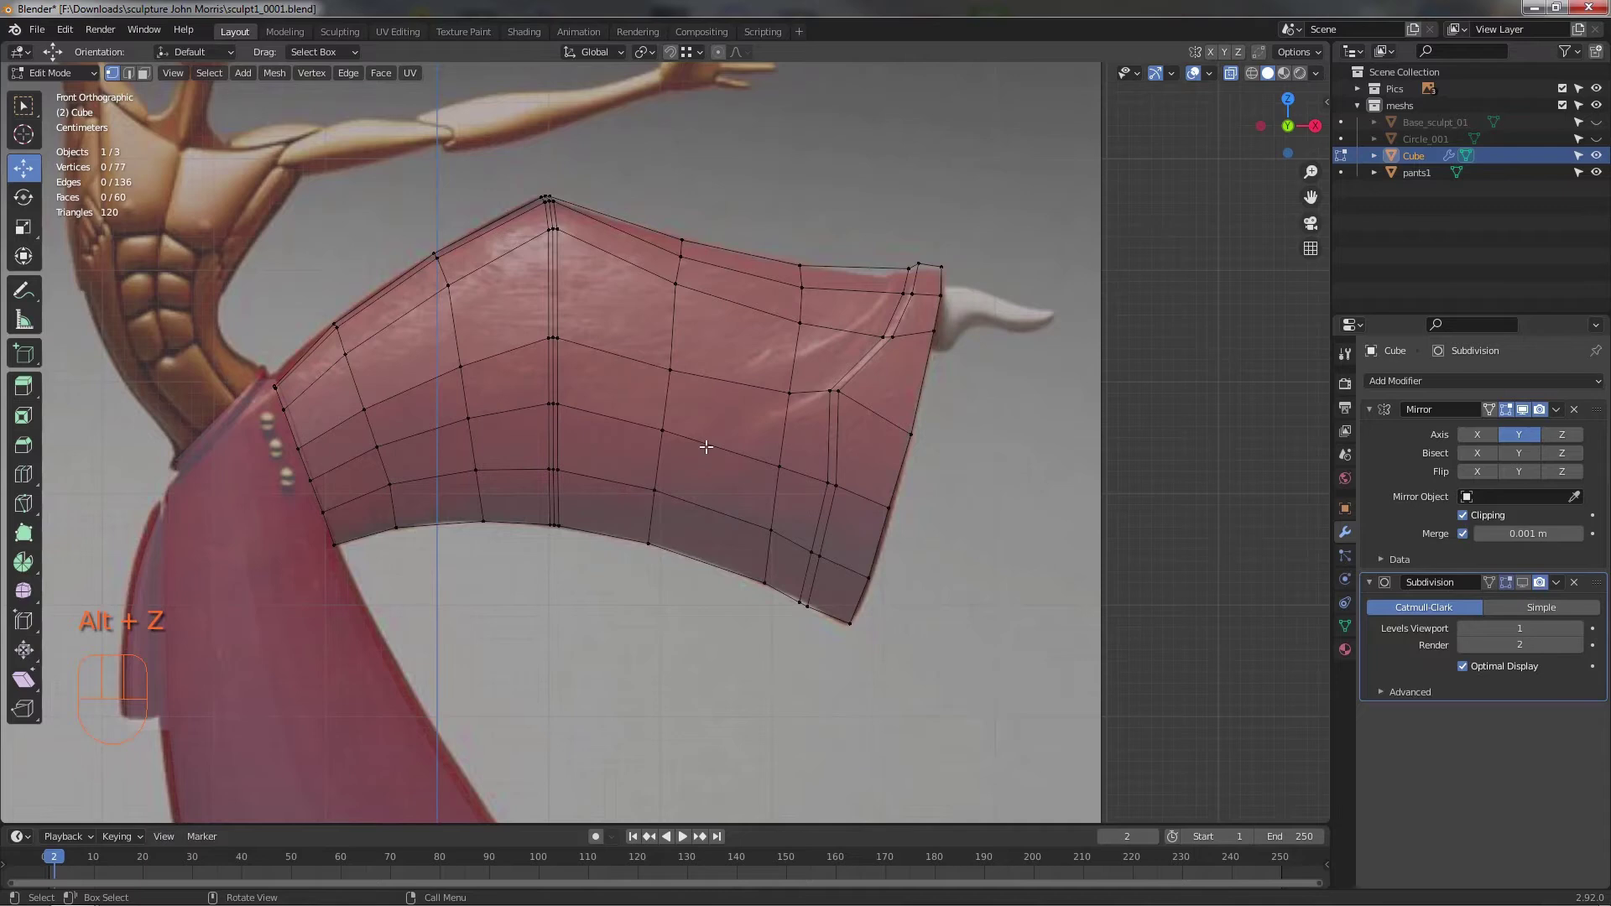
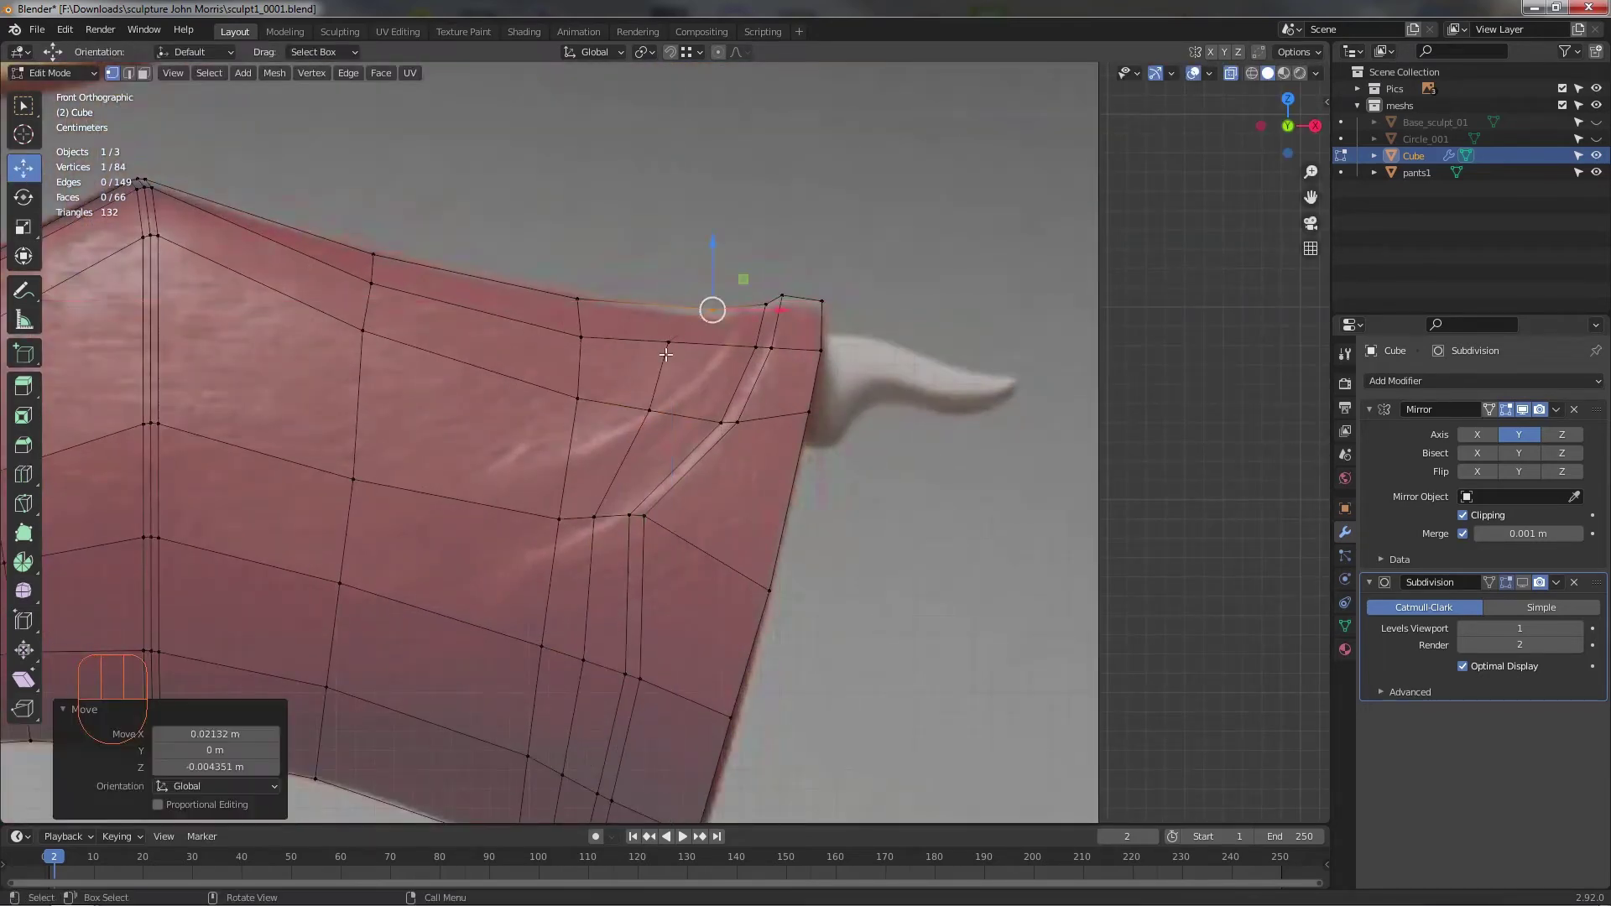
- Move two vertices of the new loop near the cuff top into position
left_click(672, 342)
left_click_drag(708, 314, 705, 356)
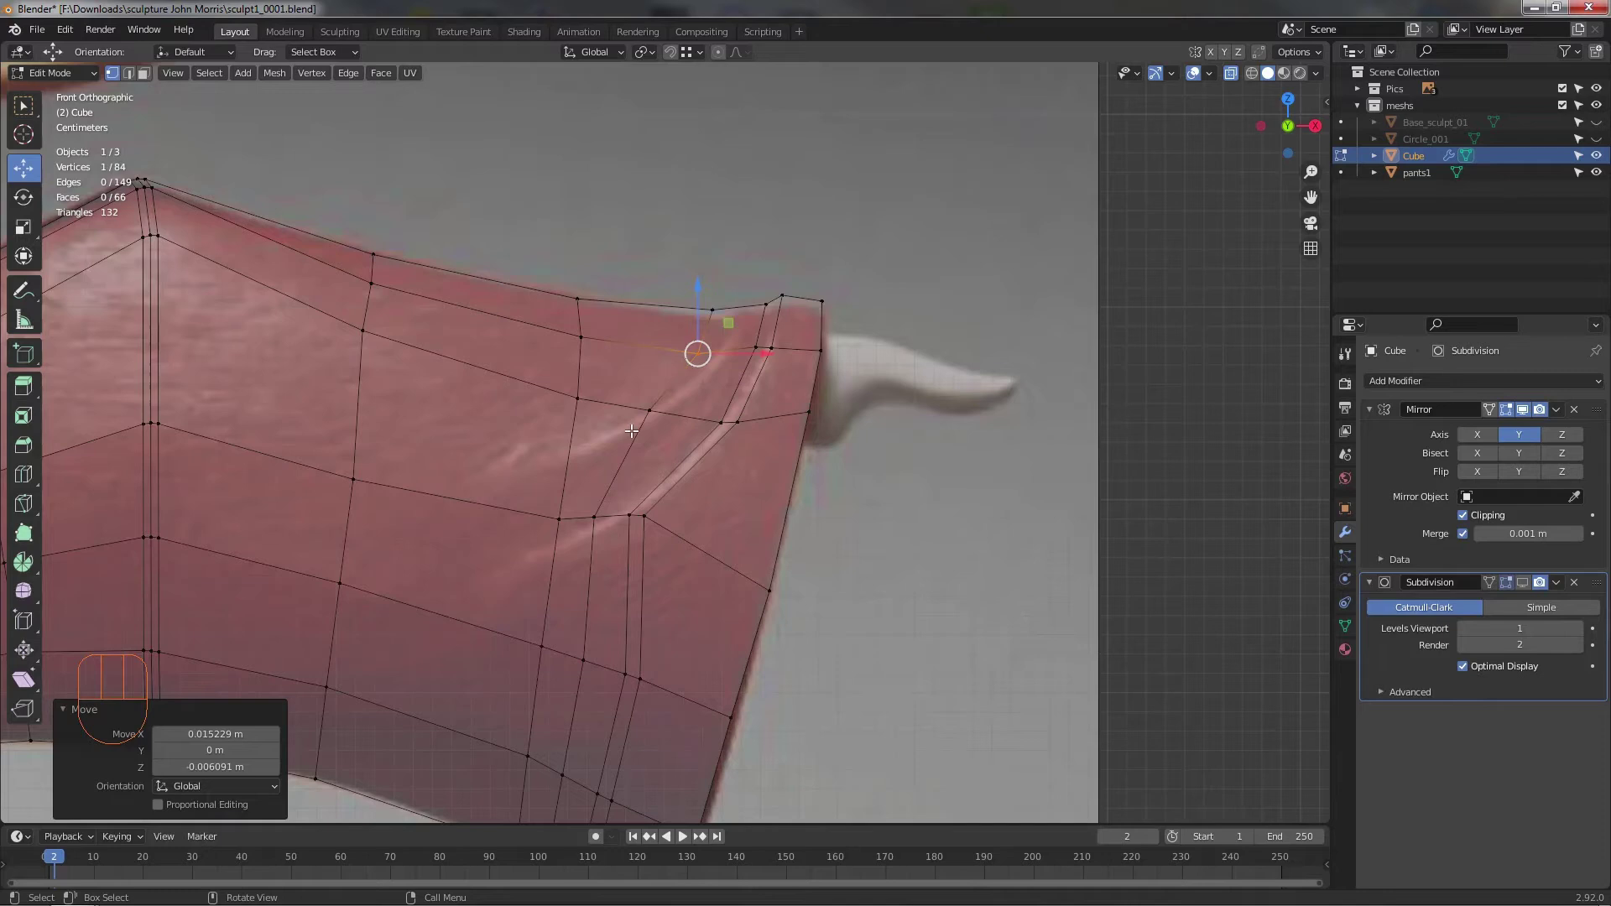
left_click(667, 423)
left_click_drag(683, 392, 663, 395)
- Shift top-edge vertices beside the cuff to straighten the corner above the fold
left_click(708, 353)
left_click(733, 341)
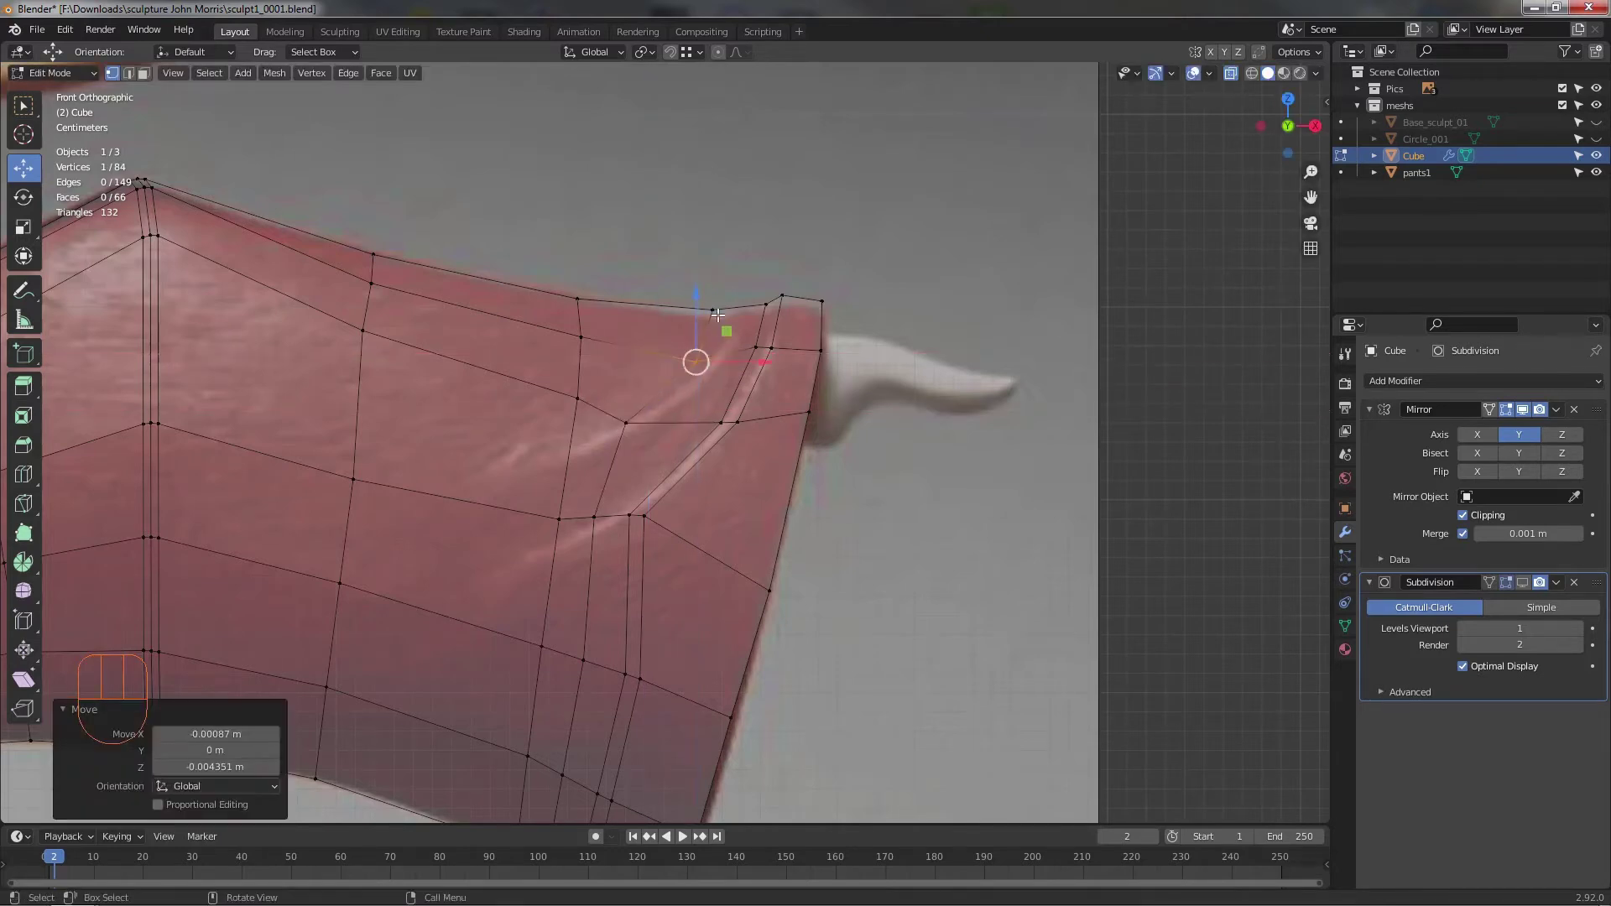
left_click_drag(698, 269, 732, 282)
left_click_drag(752, 288, 795, 251)
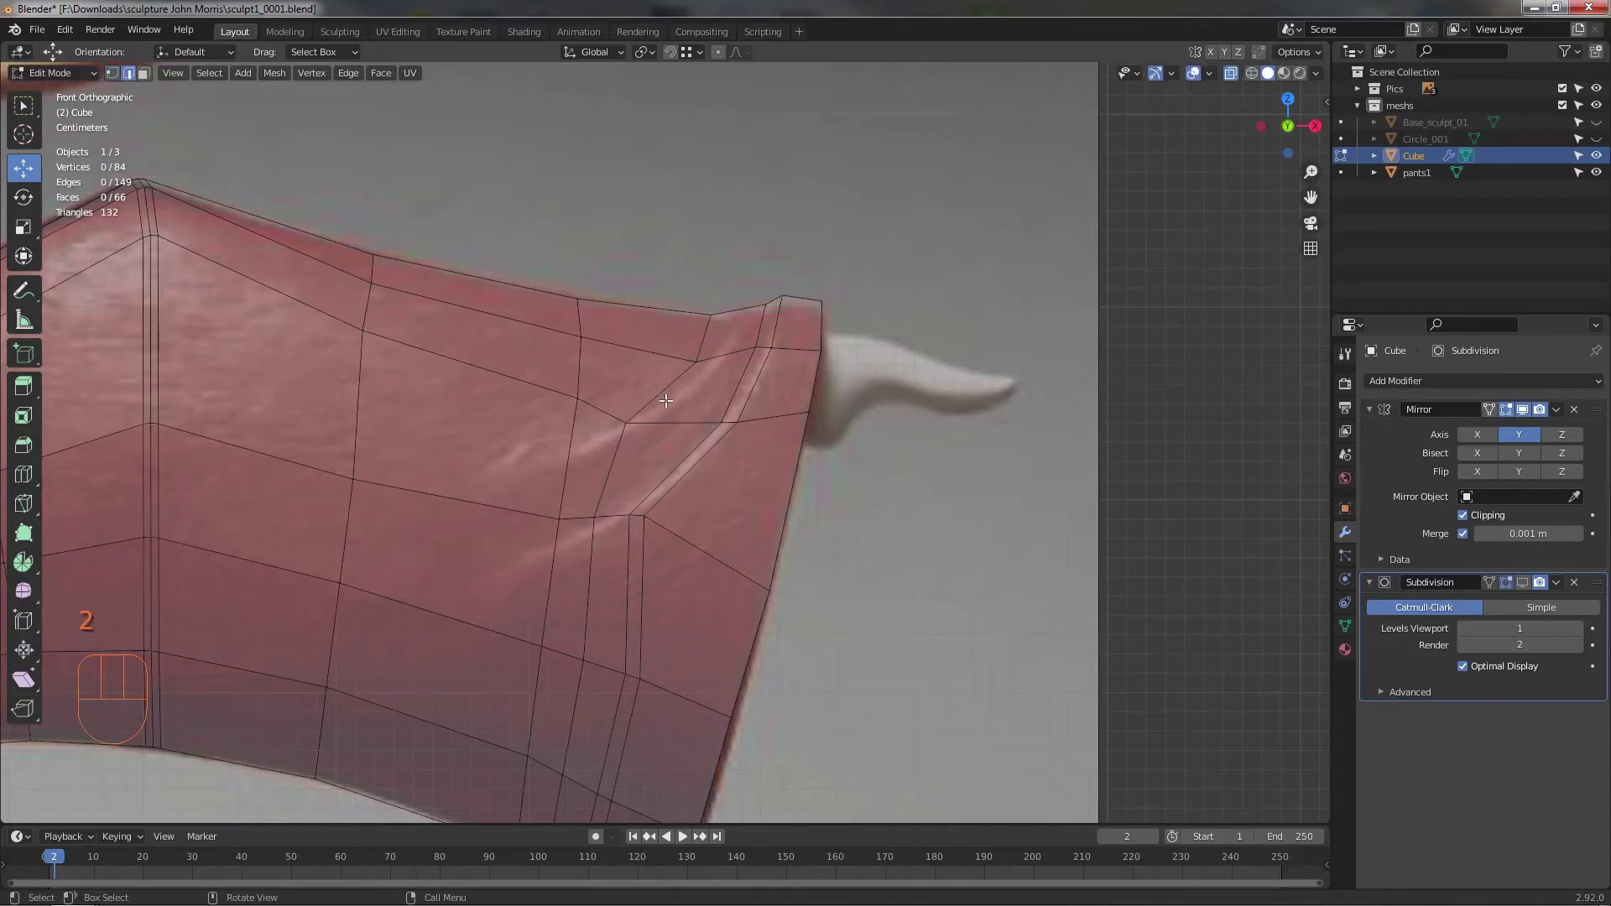
left_click(671, 390)
left_click_drag(720, 387, 738, 288)
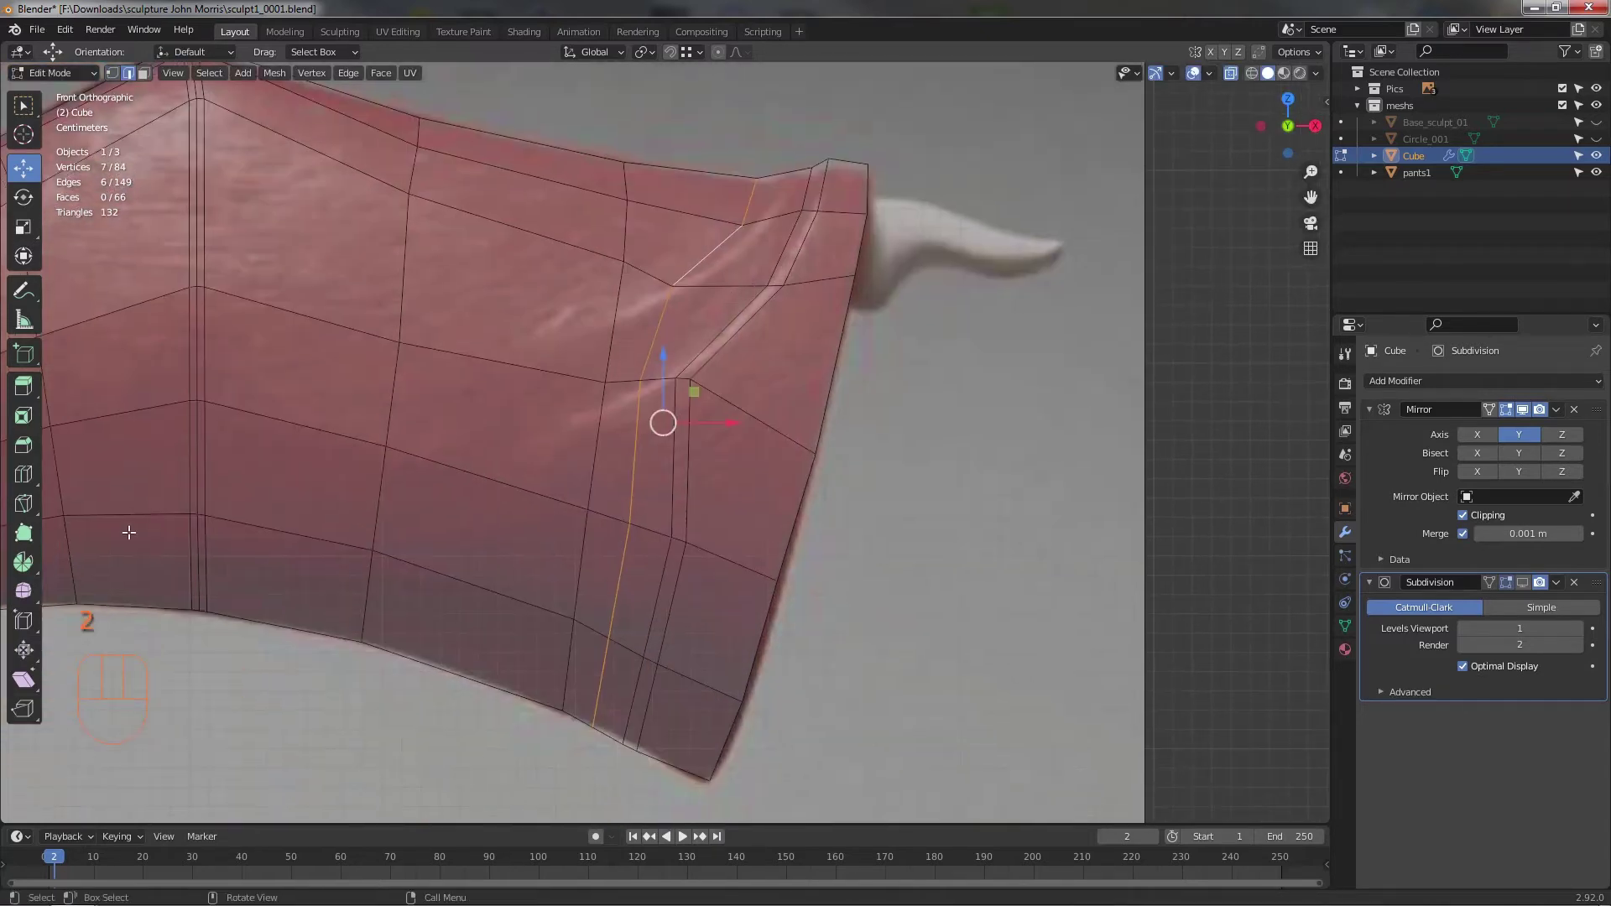
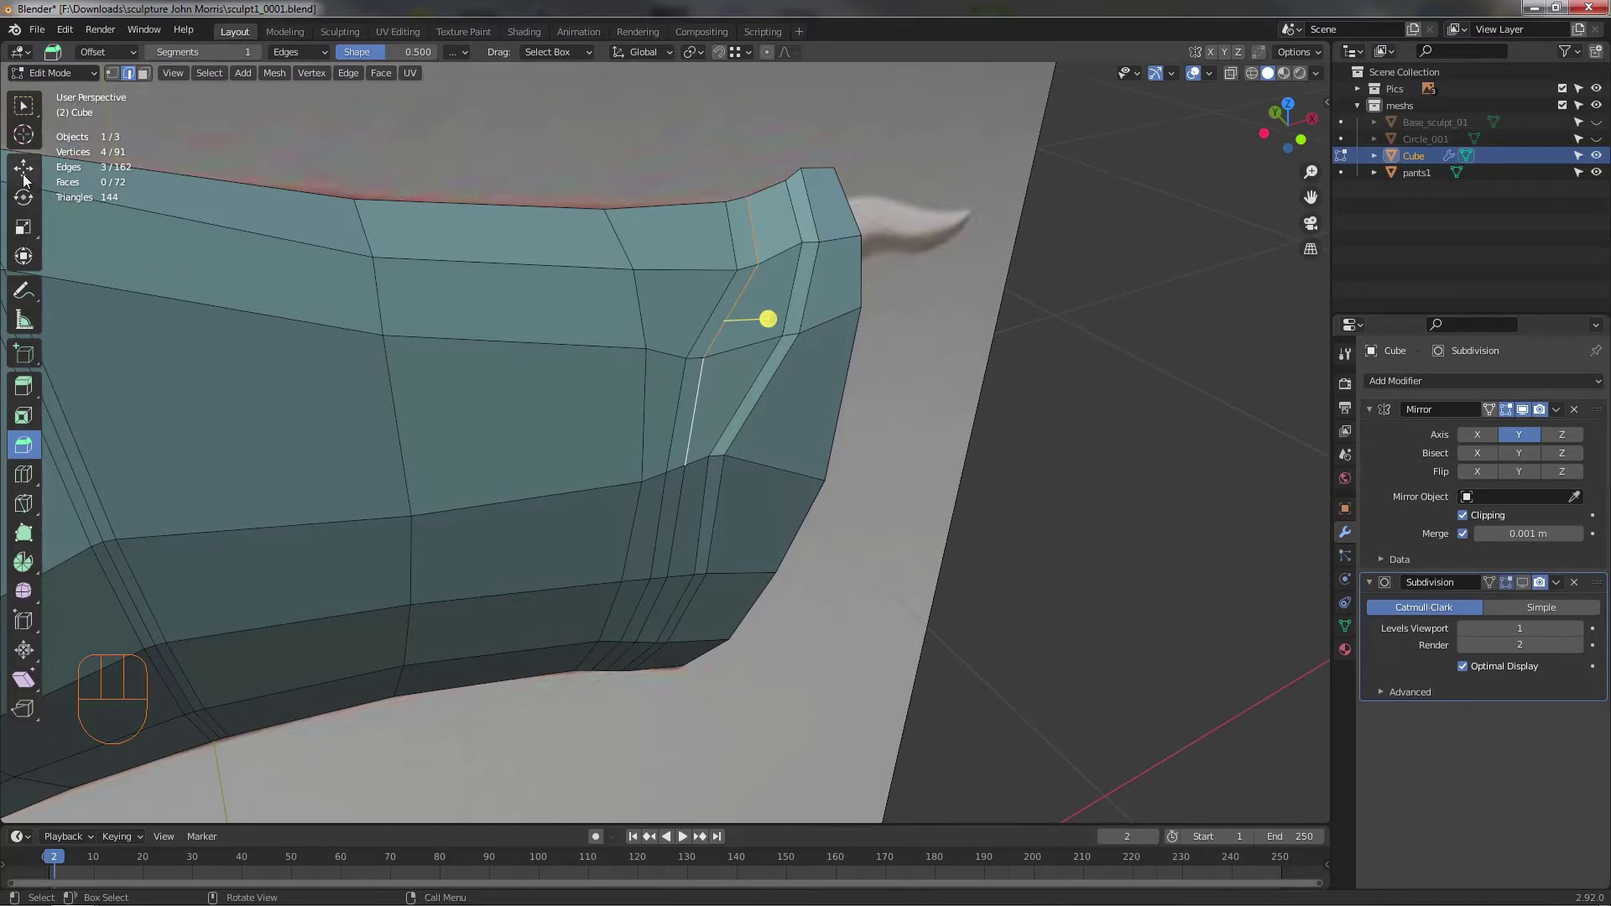
- Lower the strip vertices near the cuff top into line so the upper outline meets the cuff smoothly
middle_click(526, 323)
left_click(675, 304)
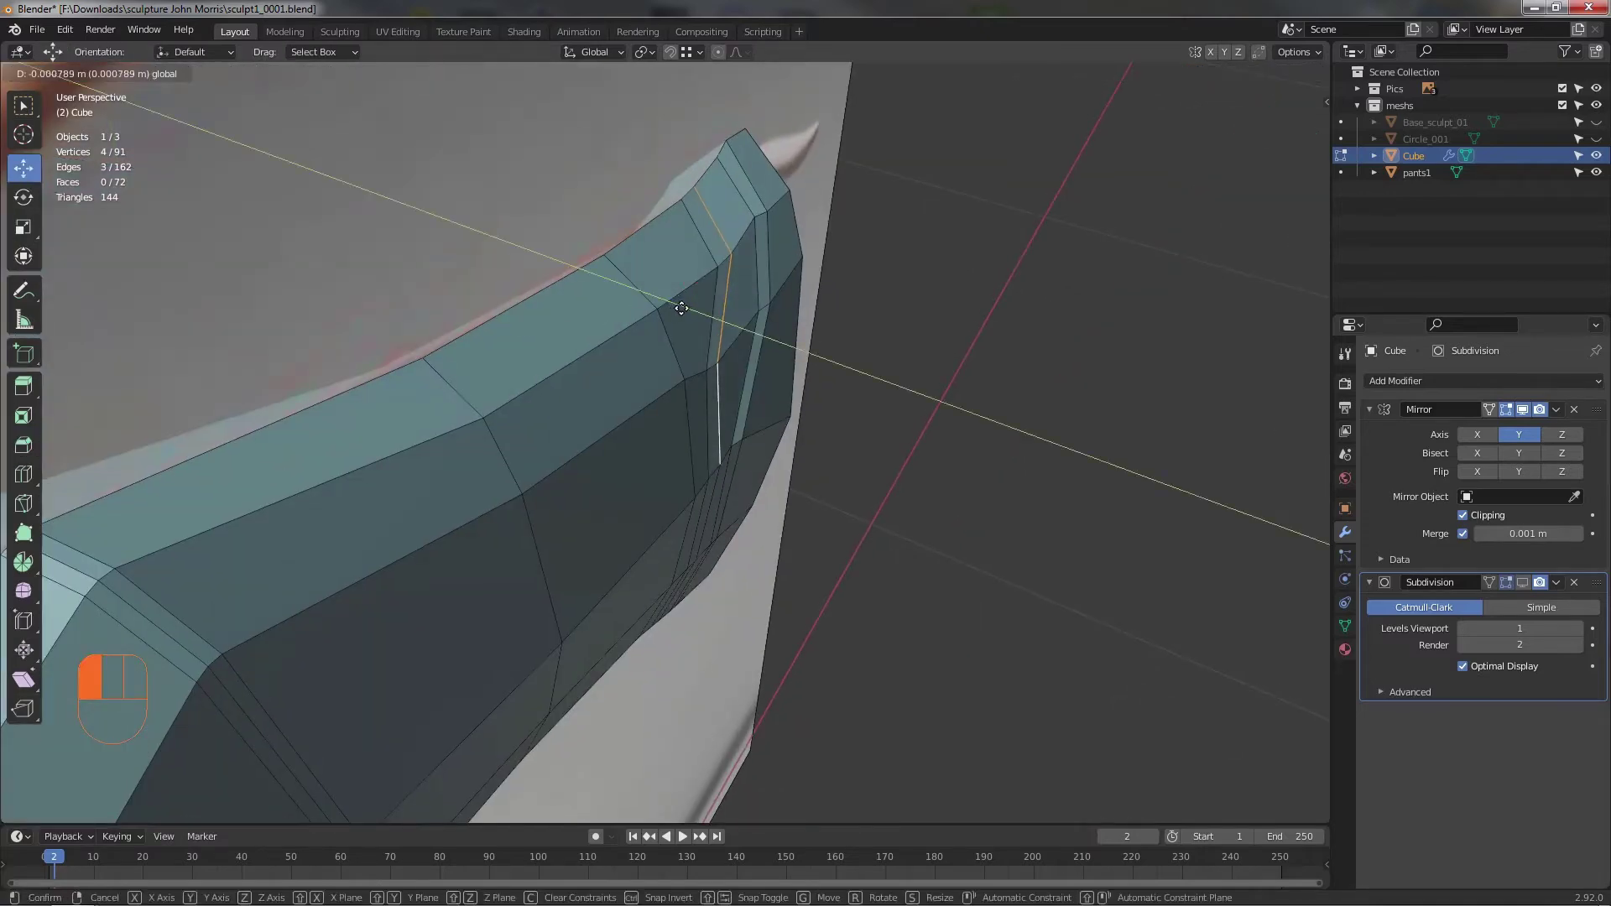
left_click_drag(706, 347, 714, 291)
left_click(743, 270)
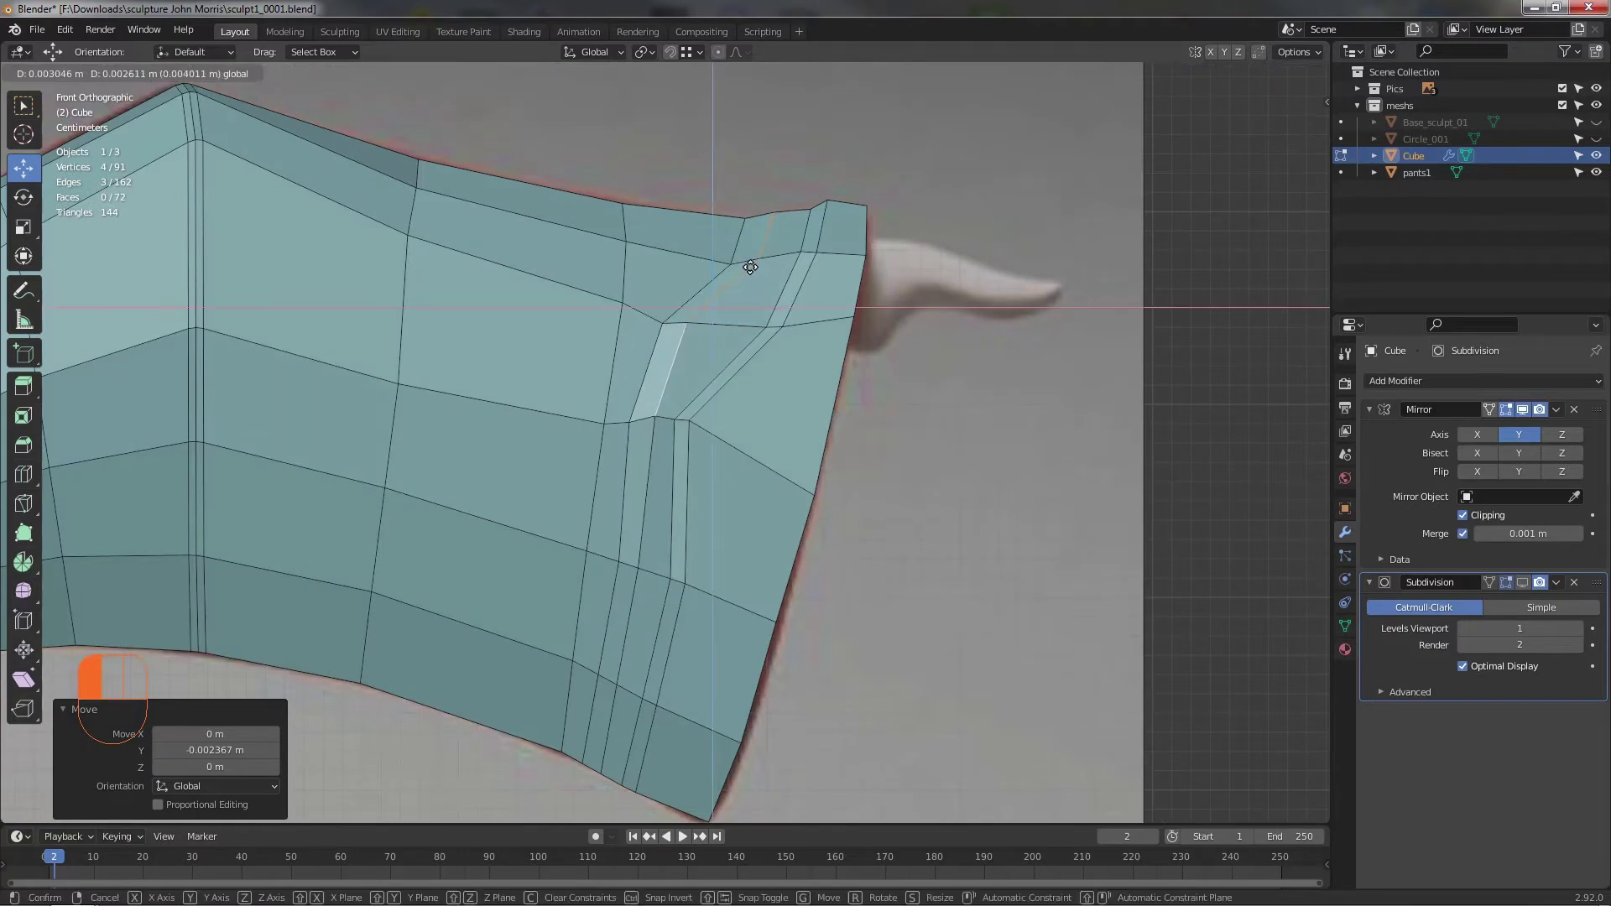
left_click(767, 232)
left_click(798, 205)
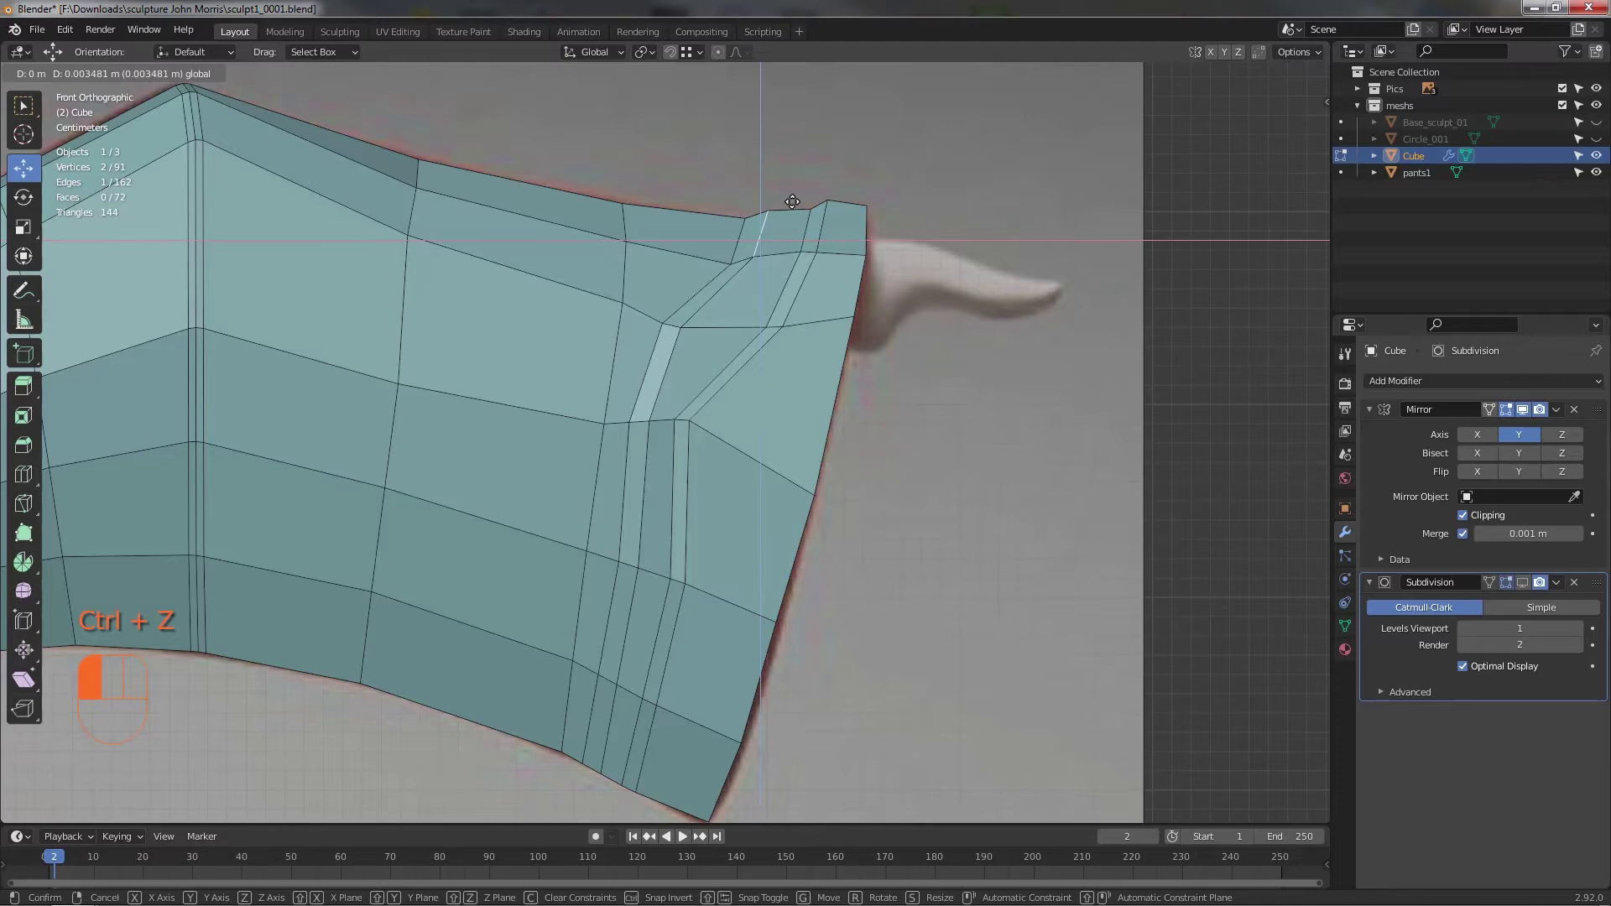
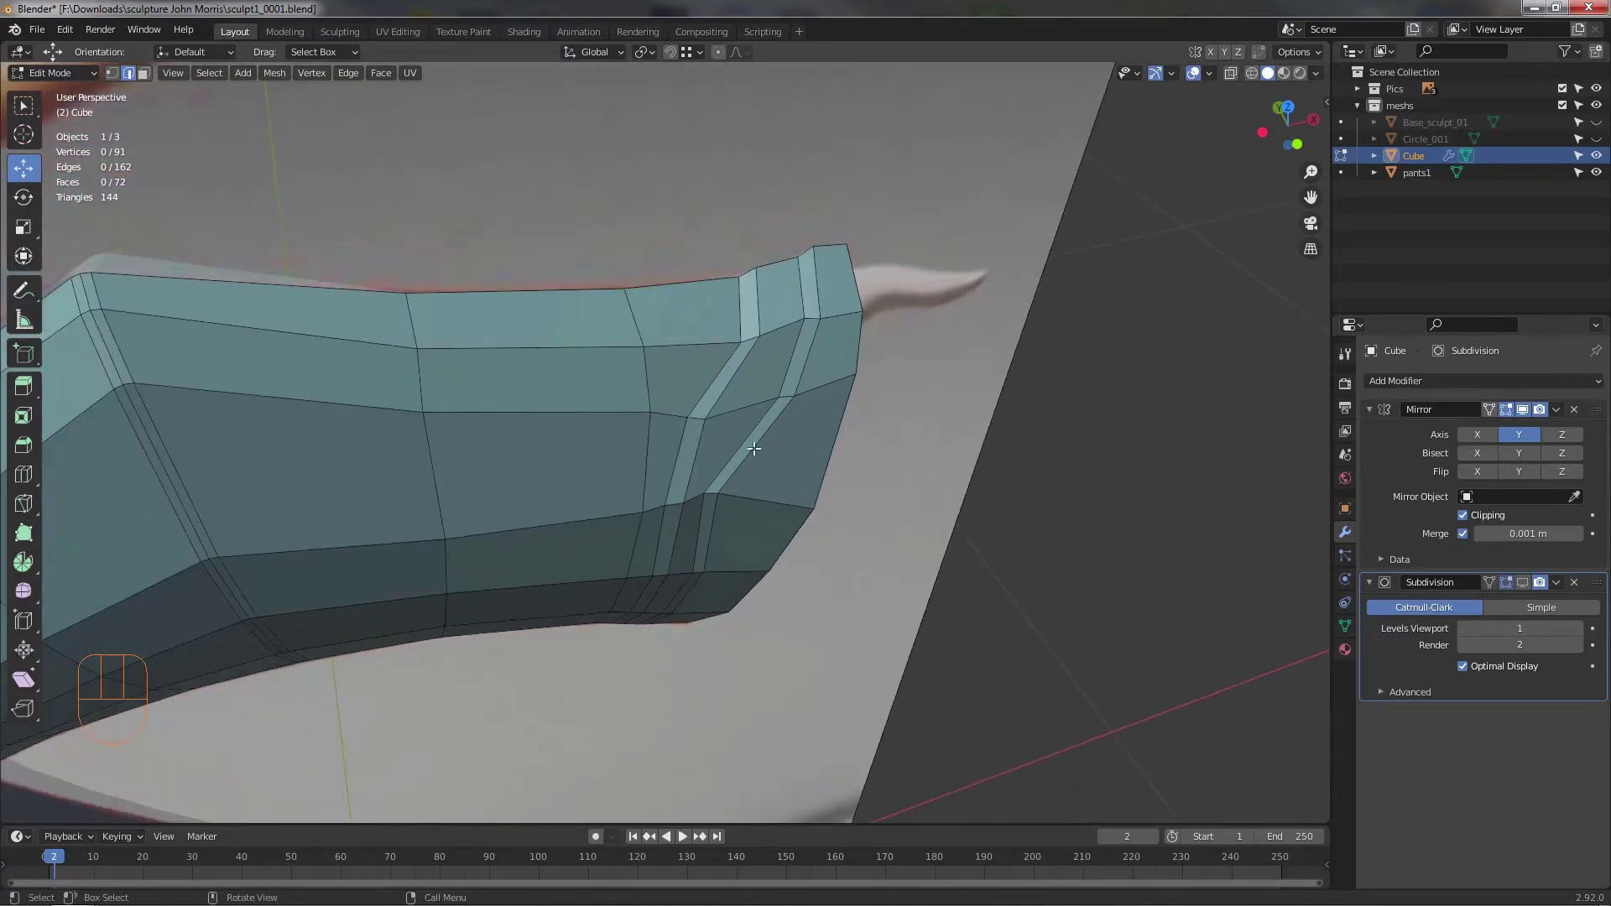
left_click_drag(740, 320, 803, 301)
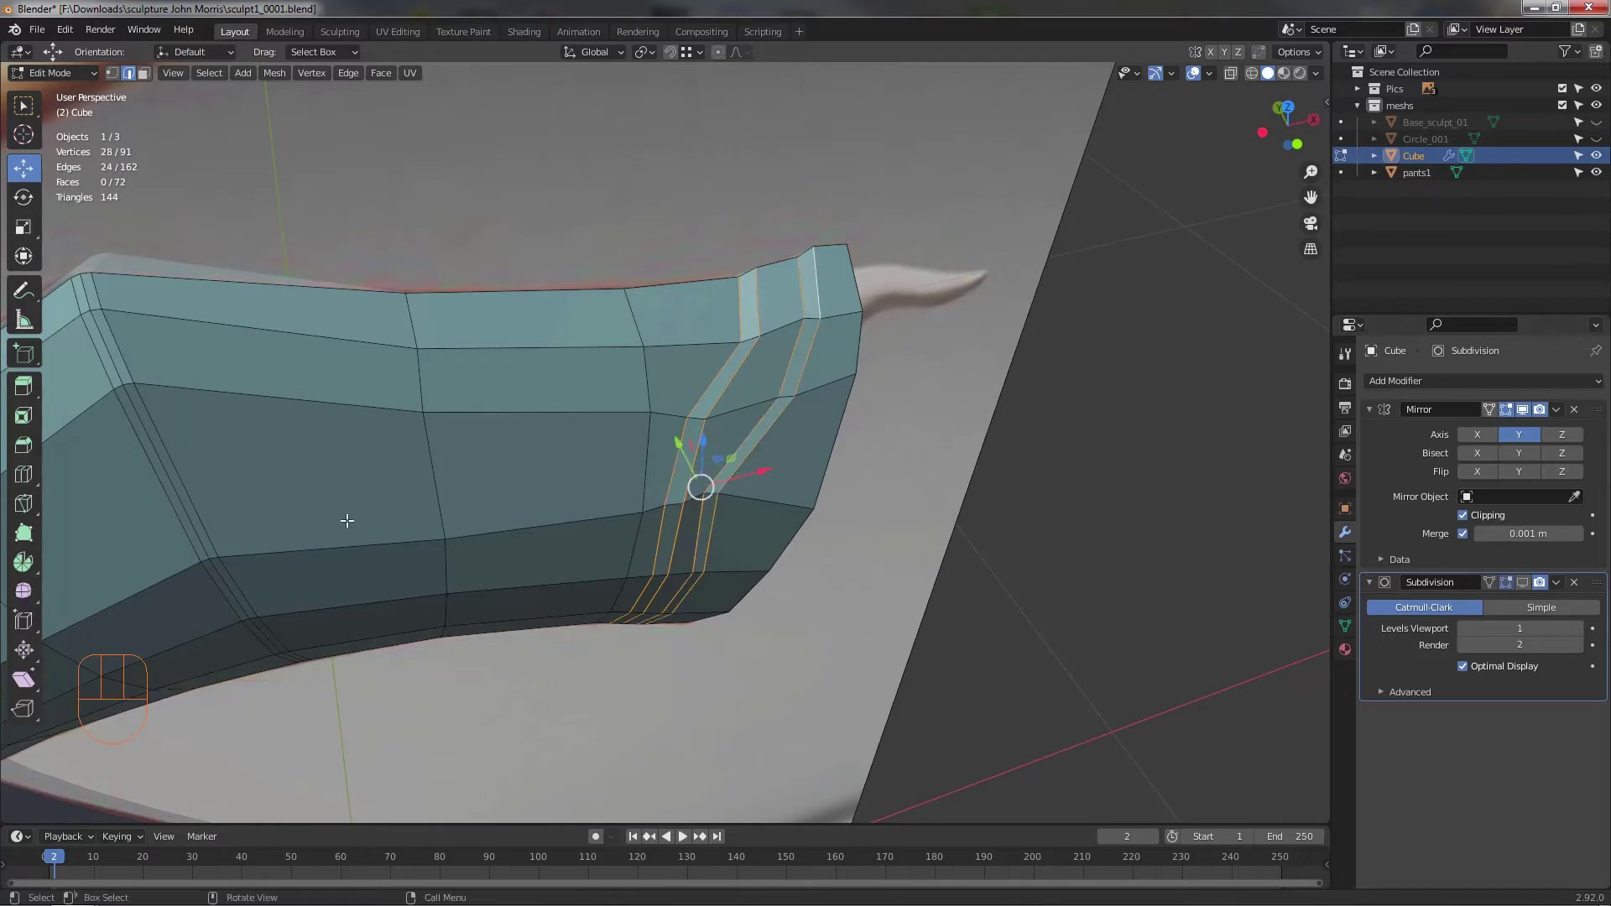
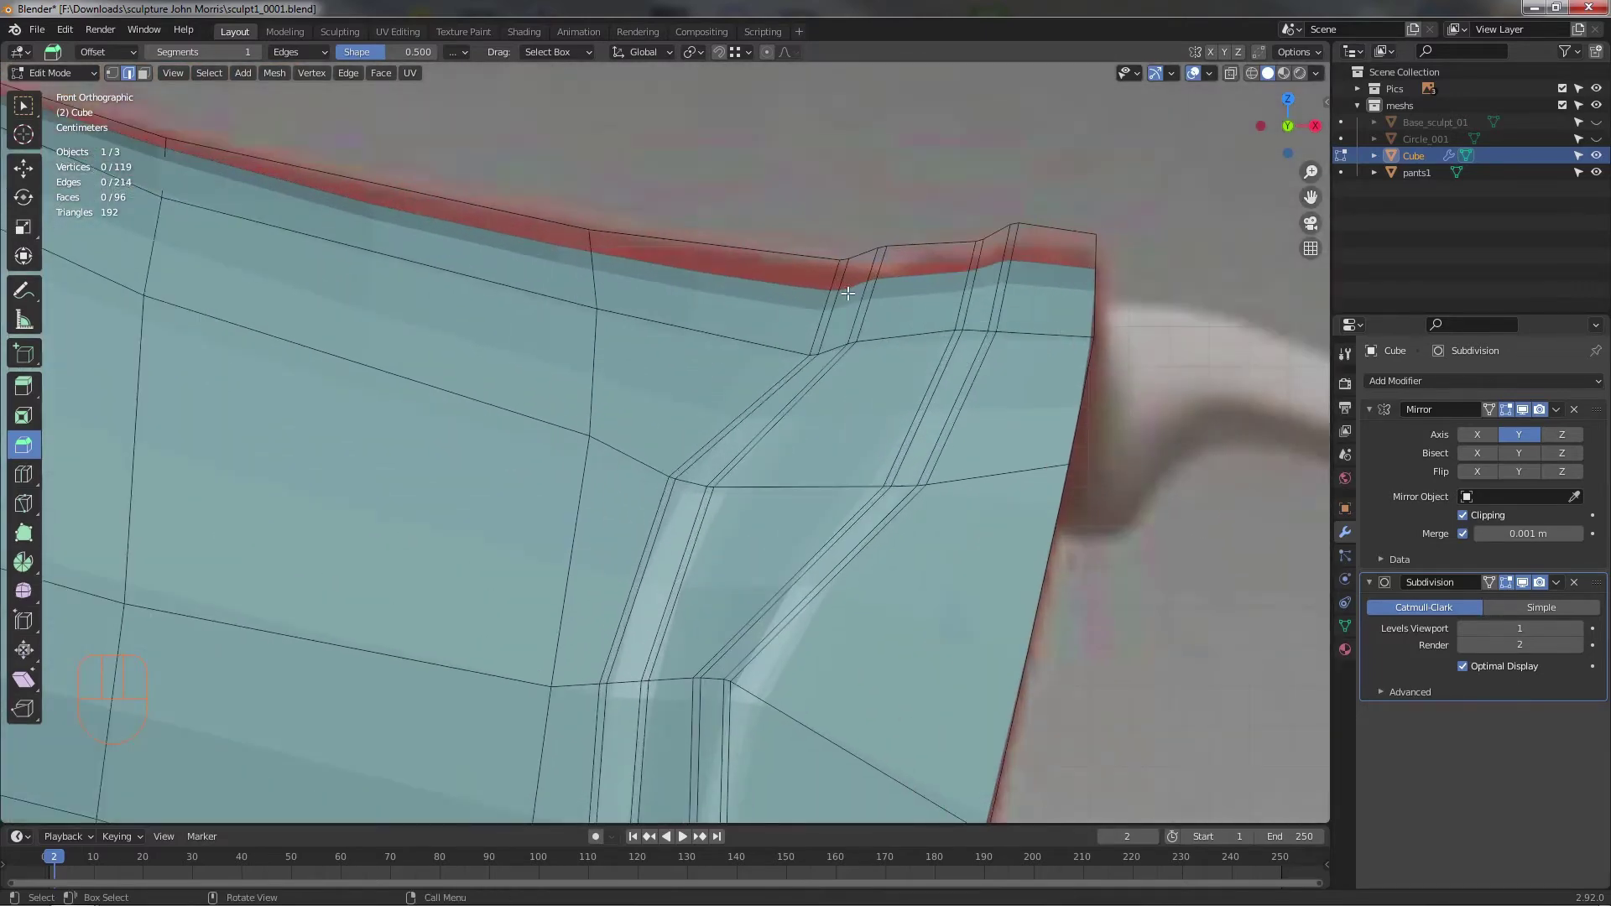
- Turn off X-ray and orbit around the pants leg to inspect the doubled crease strips at the cuff
middle_click(857, 361)
left_click_drag(847, 458, 792, 420)
left_click_drag(749, 433, 795, 443)
left_click_drag(858, 432, 881, 260)
middle_click(820, 438)
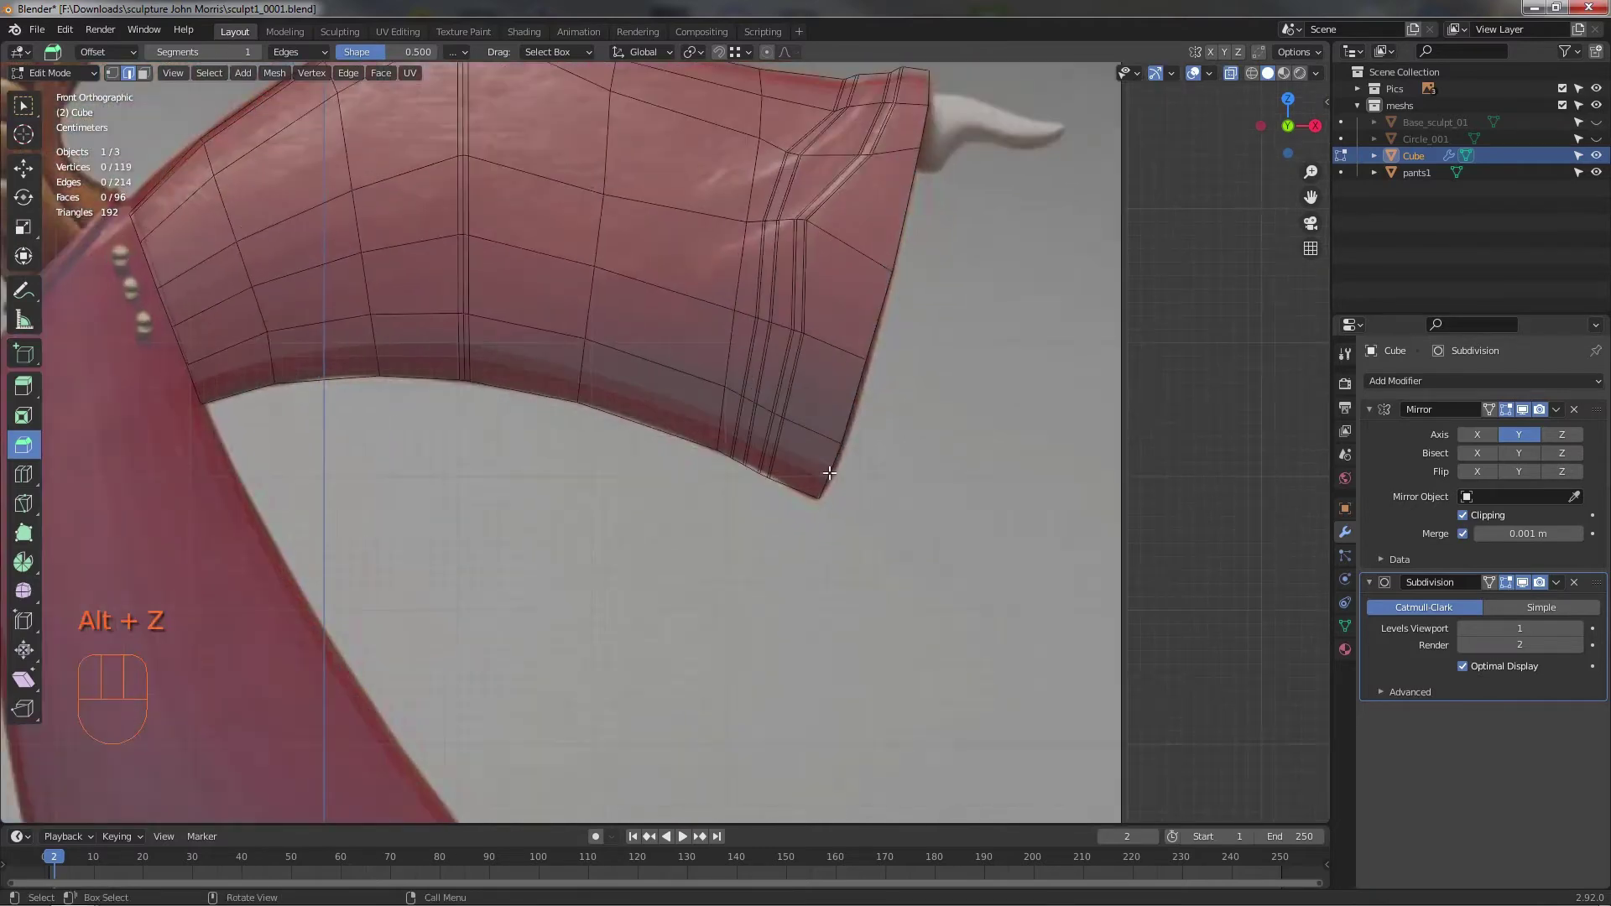
key("alt+z")
left_click_drag(995, 475, 1033, 511)
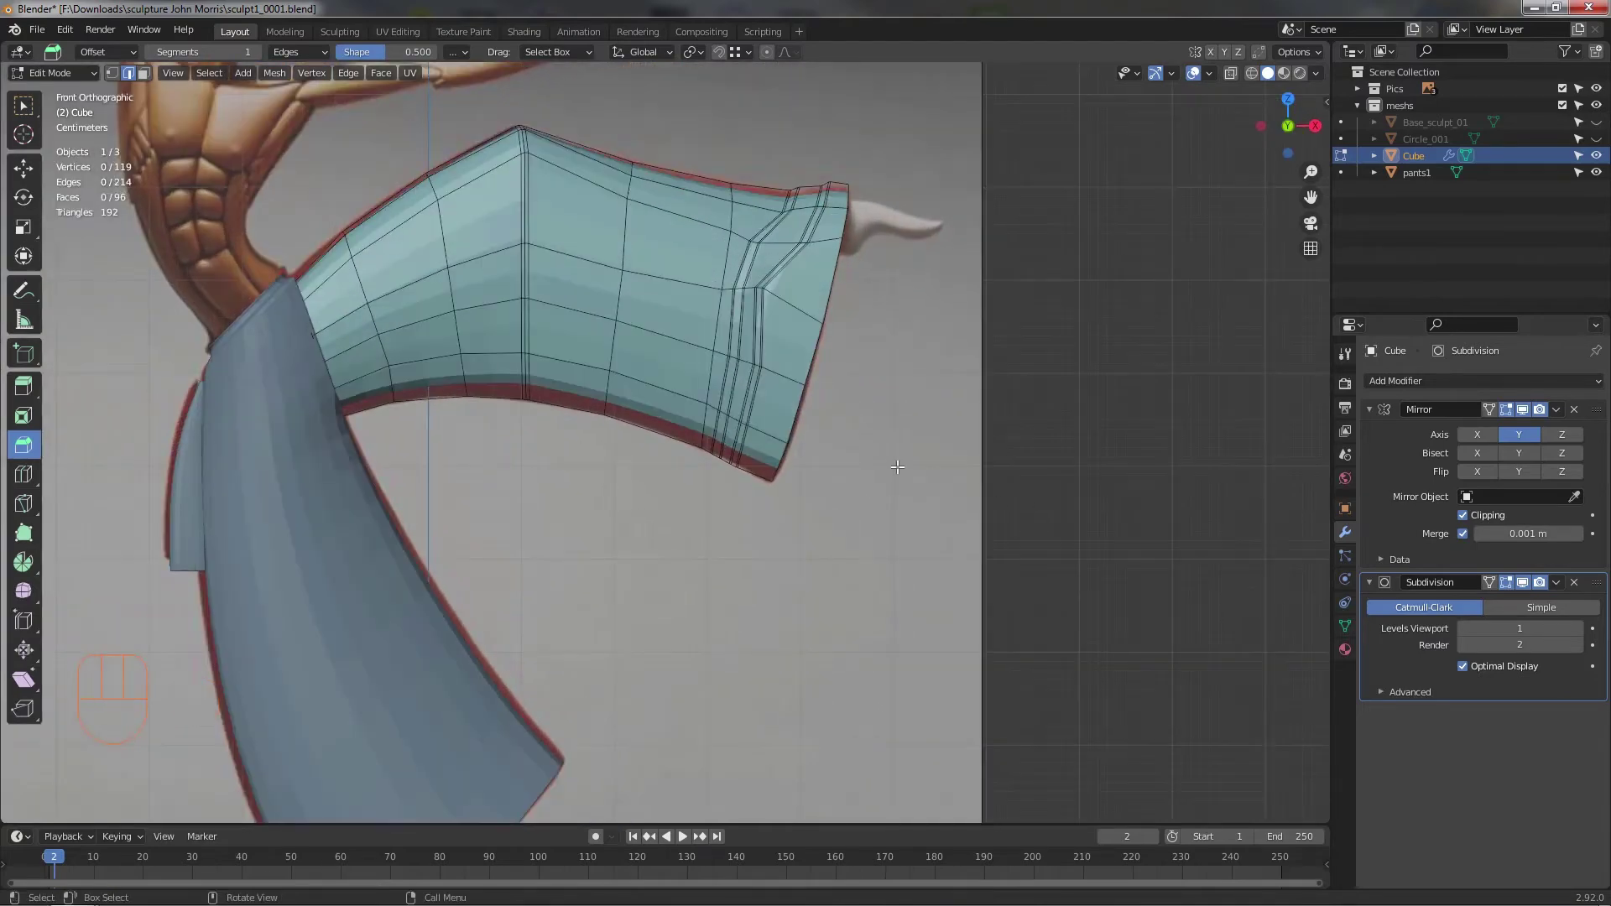
left_click_drag(935, 515, 932, 565)
left_click_drag(831, 424, 781, 459)
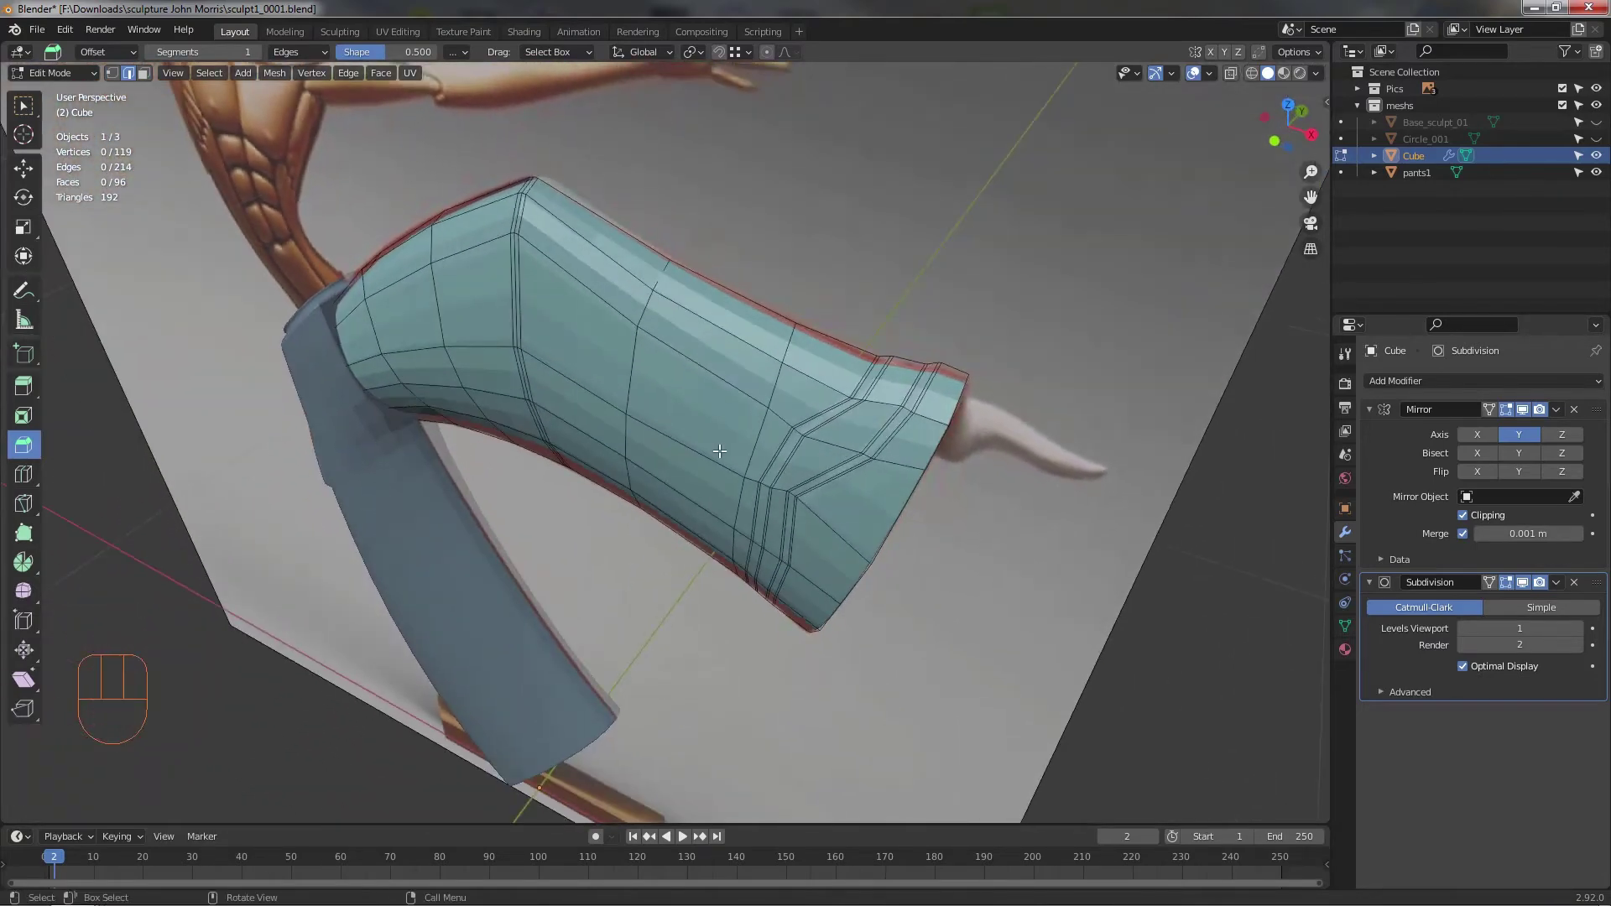
middle_click(769, 456)
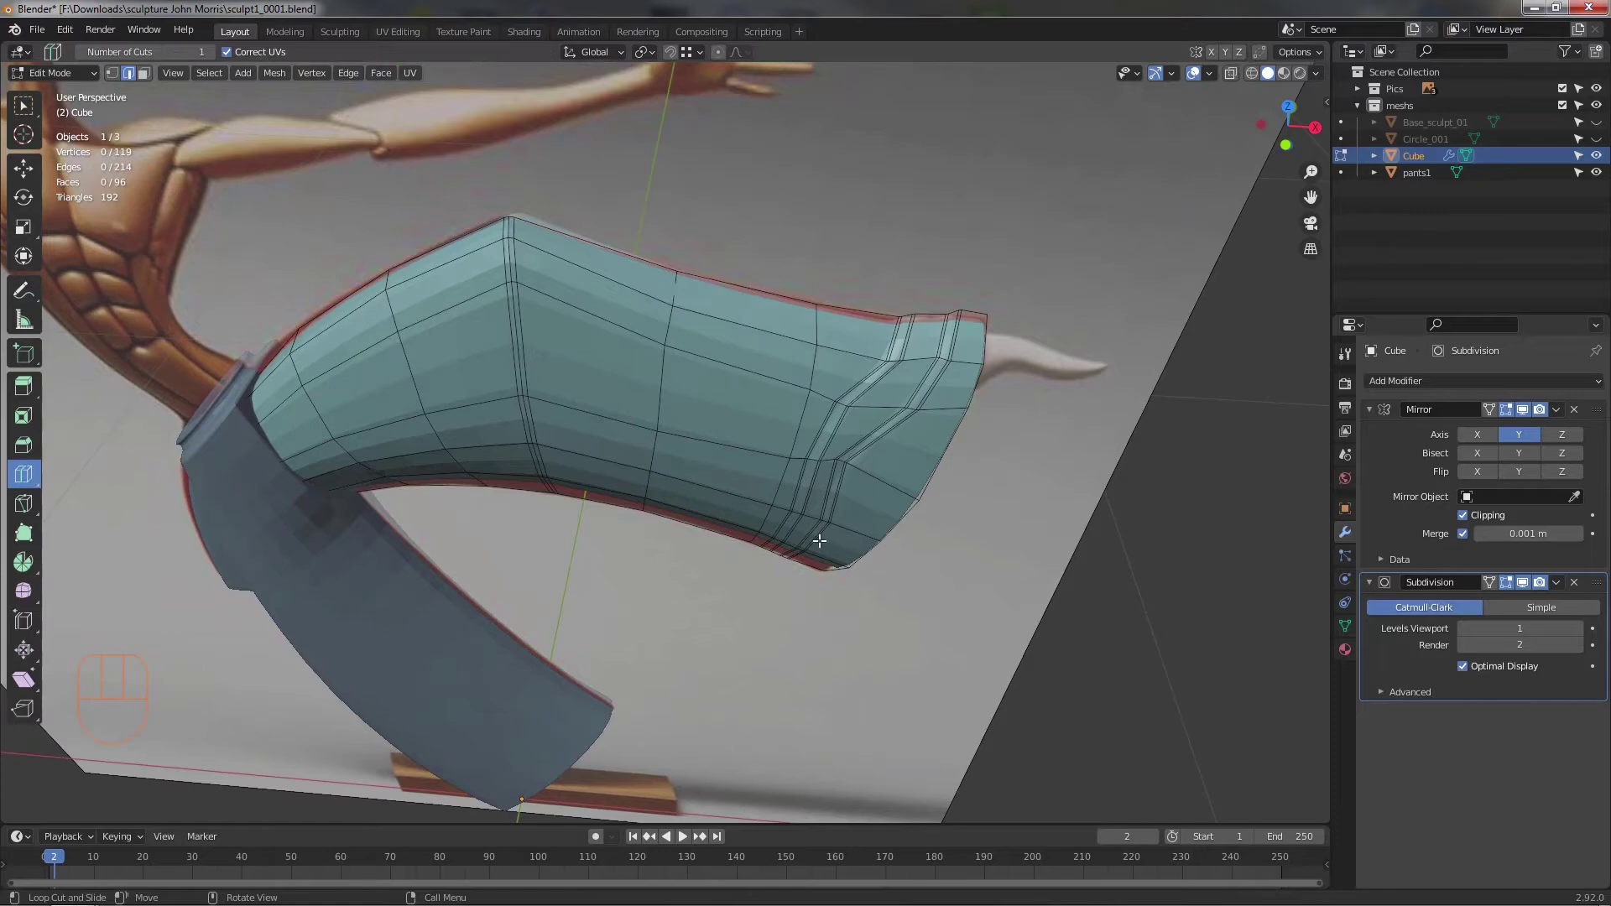
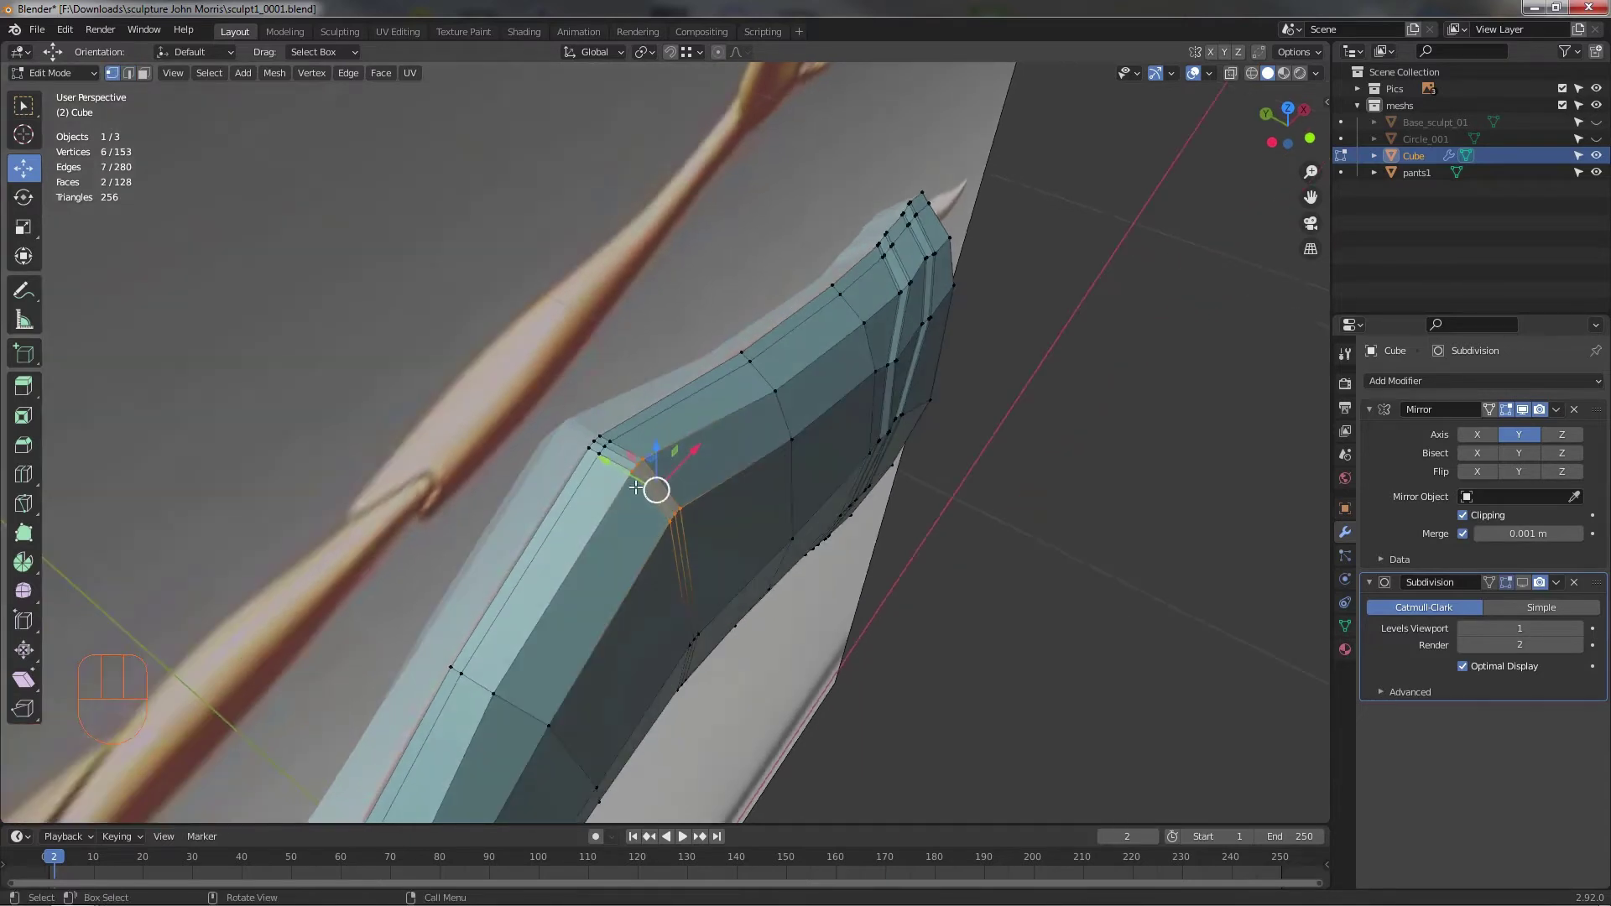
- Confirm the cuff vertex move and reshape the top edge of the pants leg
left_click(621, 477)
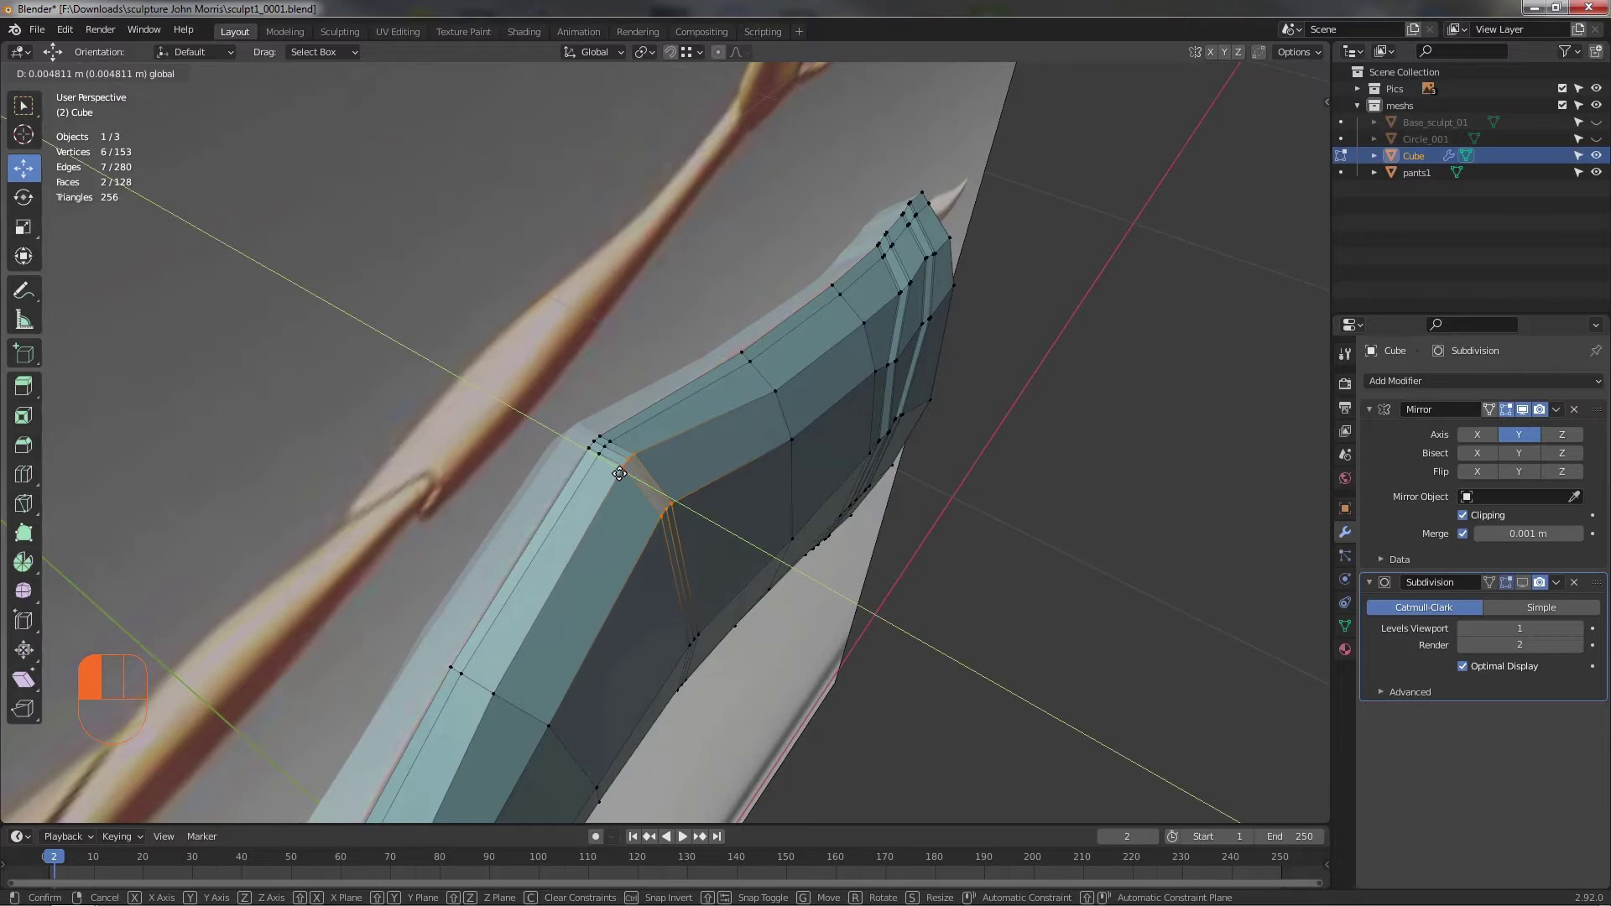
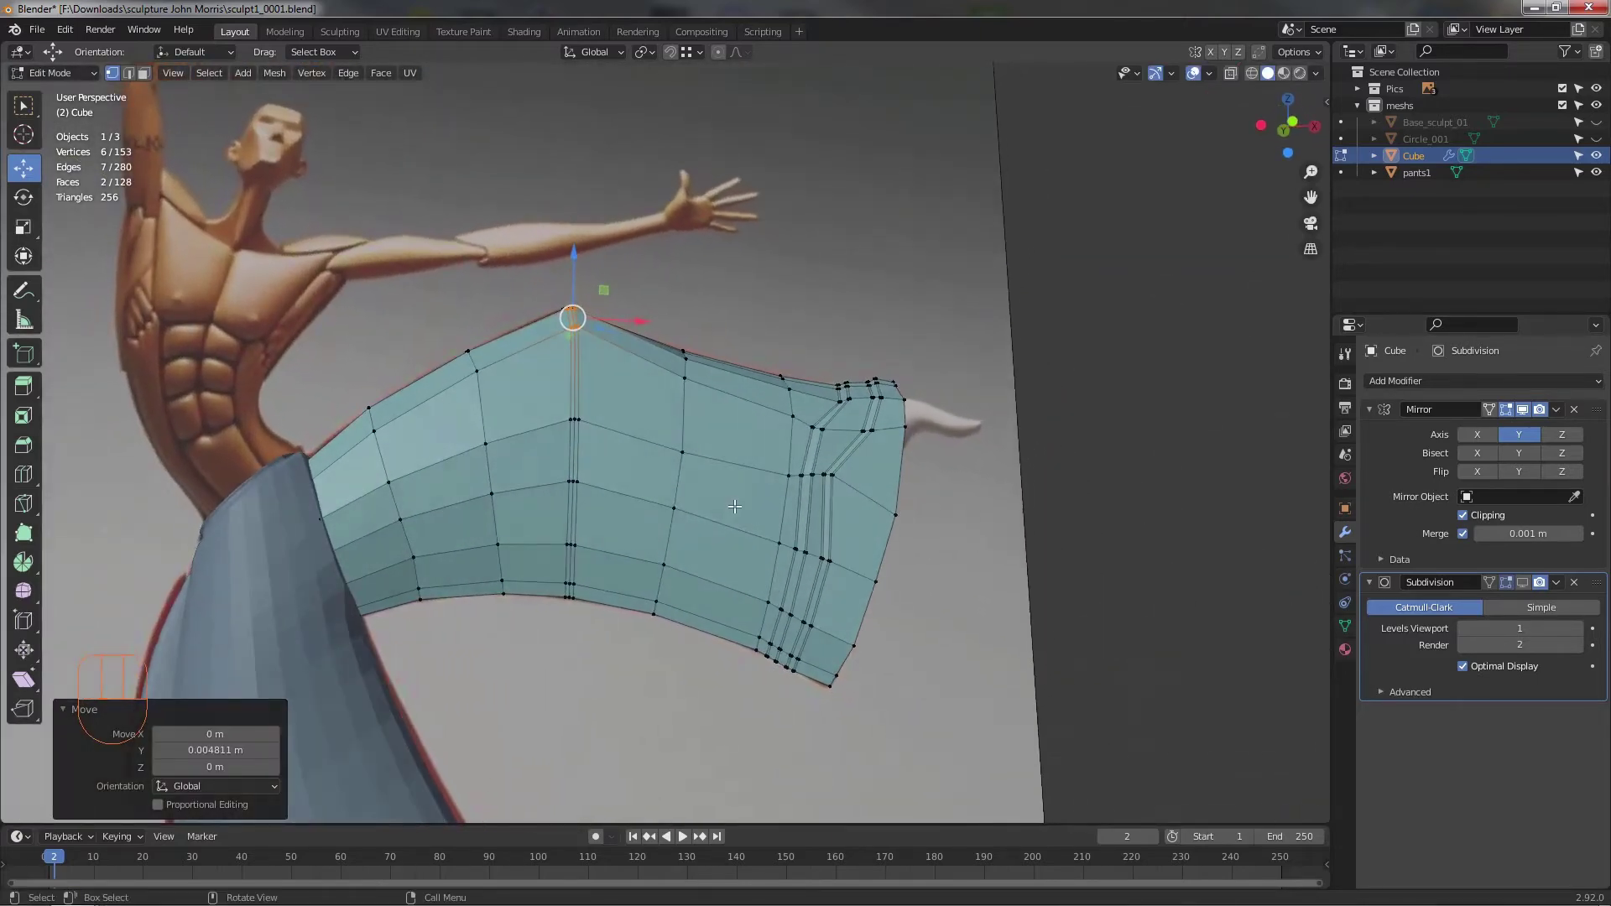
left_click_drag(591, 507, 590, 551)
left_click_drag(644, 570, 705, 603)
- Pull leg outline vertices onto the sculpted pants shape and return to front view on the cuff
left_click(663, 543)
left_click(1118, 578)
left_click_drag(993, 568, 964, 529)
middle_click(936, 538)
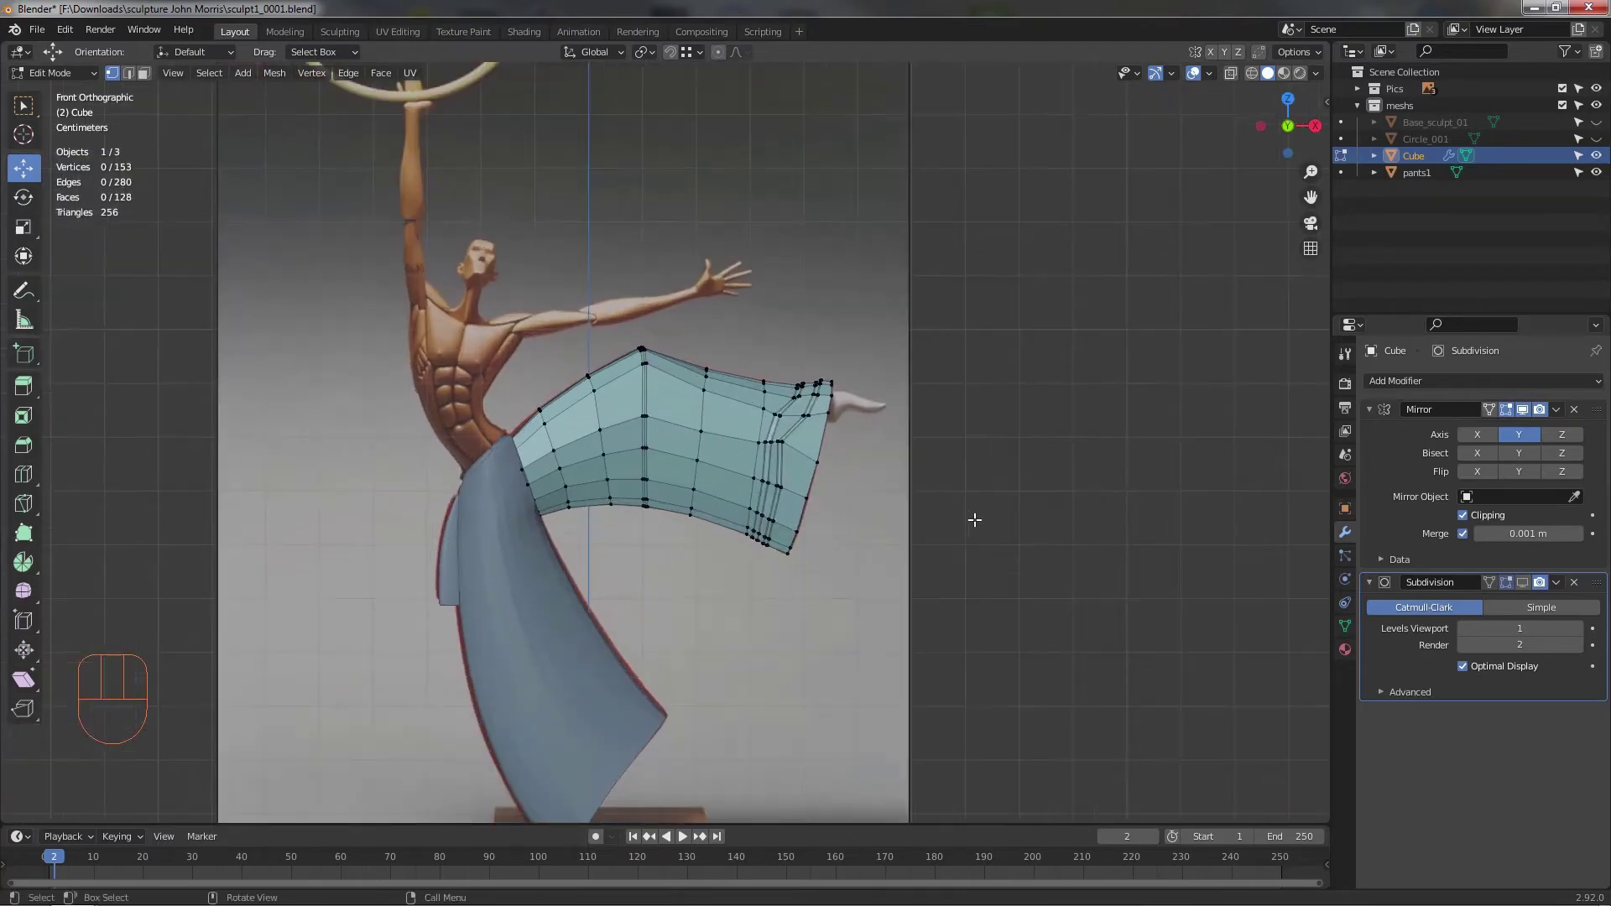
middle_click(987, 526)
left_click_drag(941, 484, 853, 409)
middle_click(833, 509)
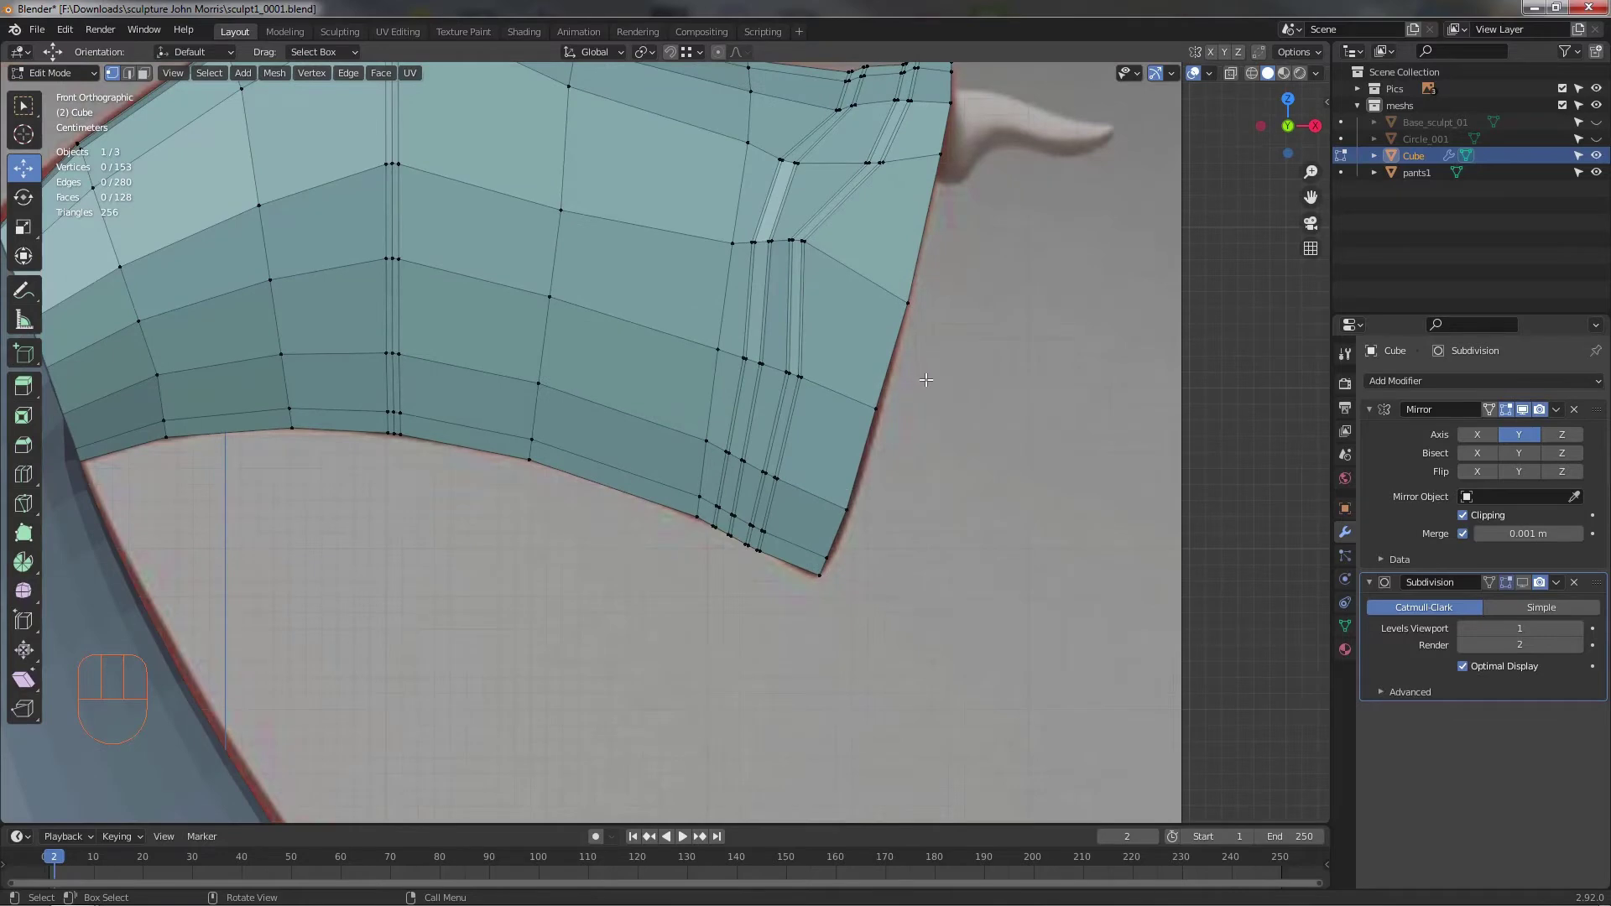
- With X-ray on, move the two cuff-corner vertices onto the sculpt outline, then leave Edit Mode
key("alt+z")
left_click(850, 445)
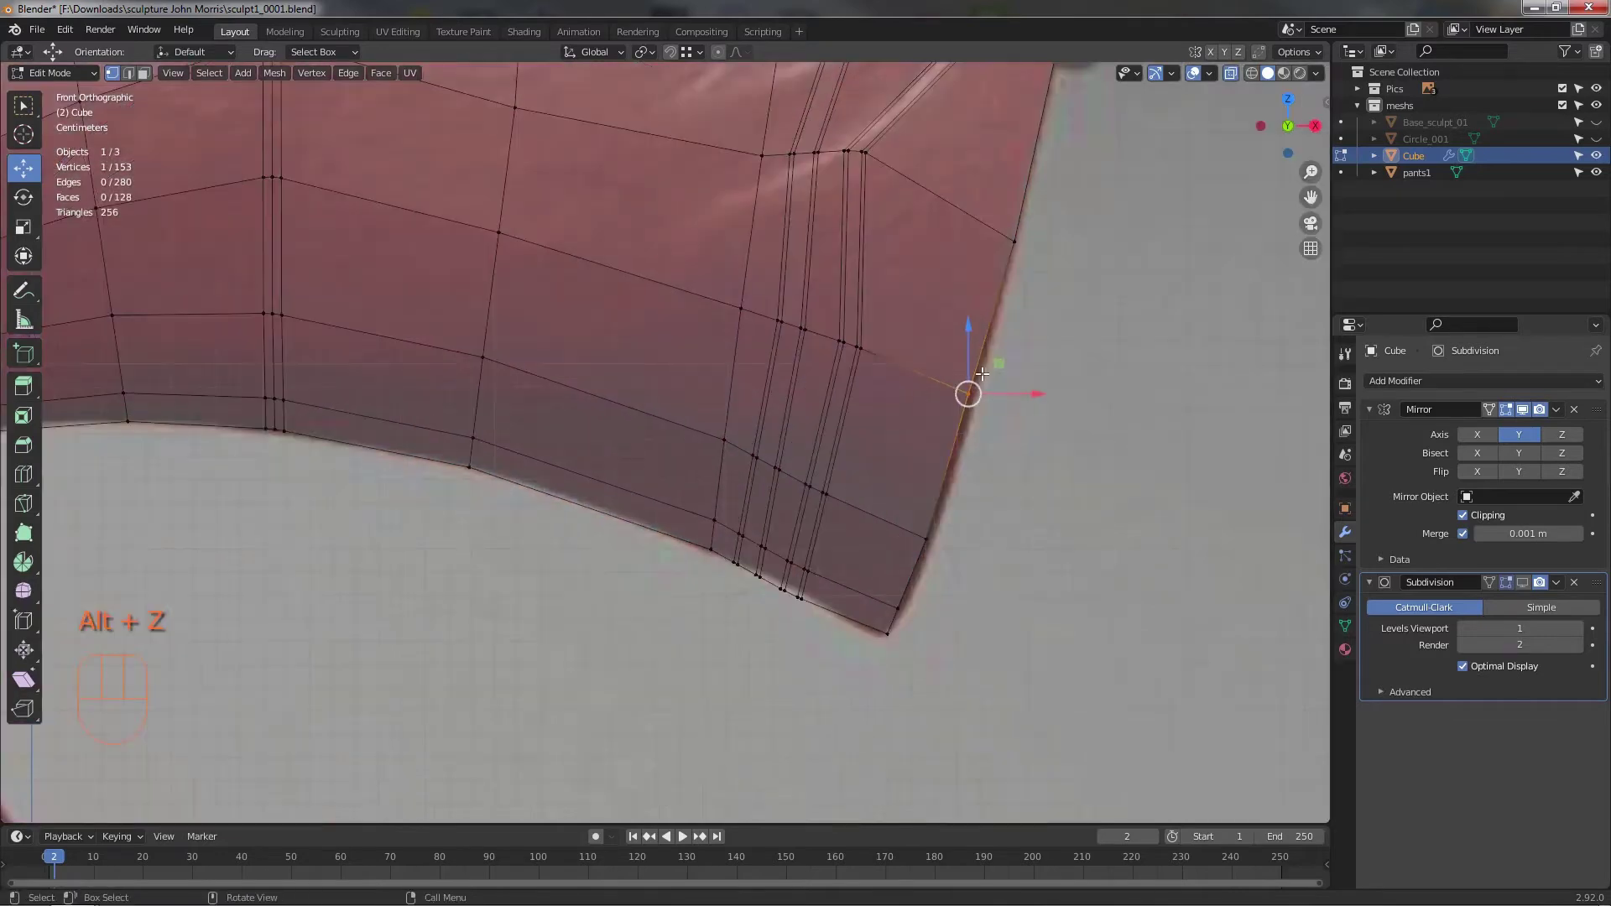
left_click(1010, 366)
left_click_drag(944, 547, 962, 520)
left_click_drag(960, 515, 918, 585)
left_click_drag(914, 656, 926, 608)
left_click(931, 601)
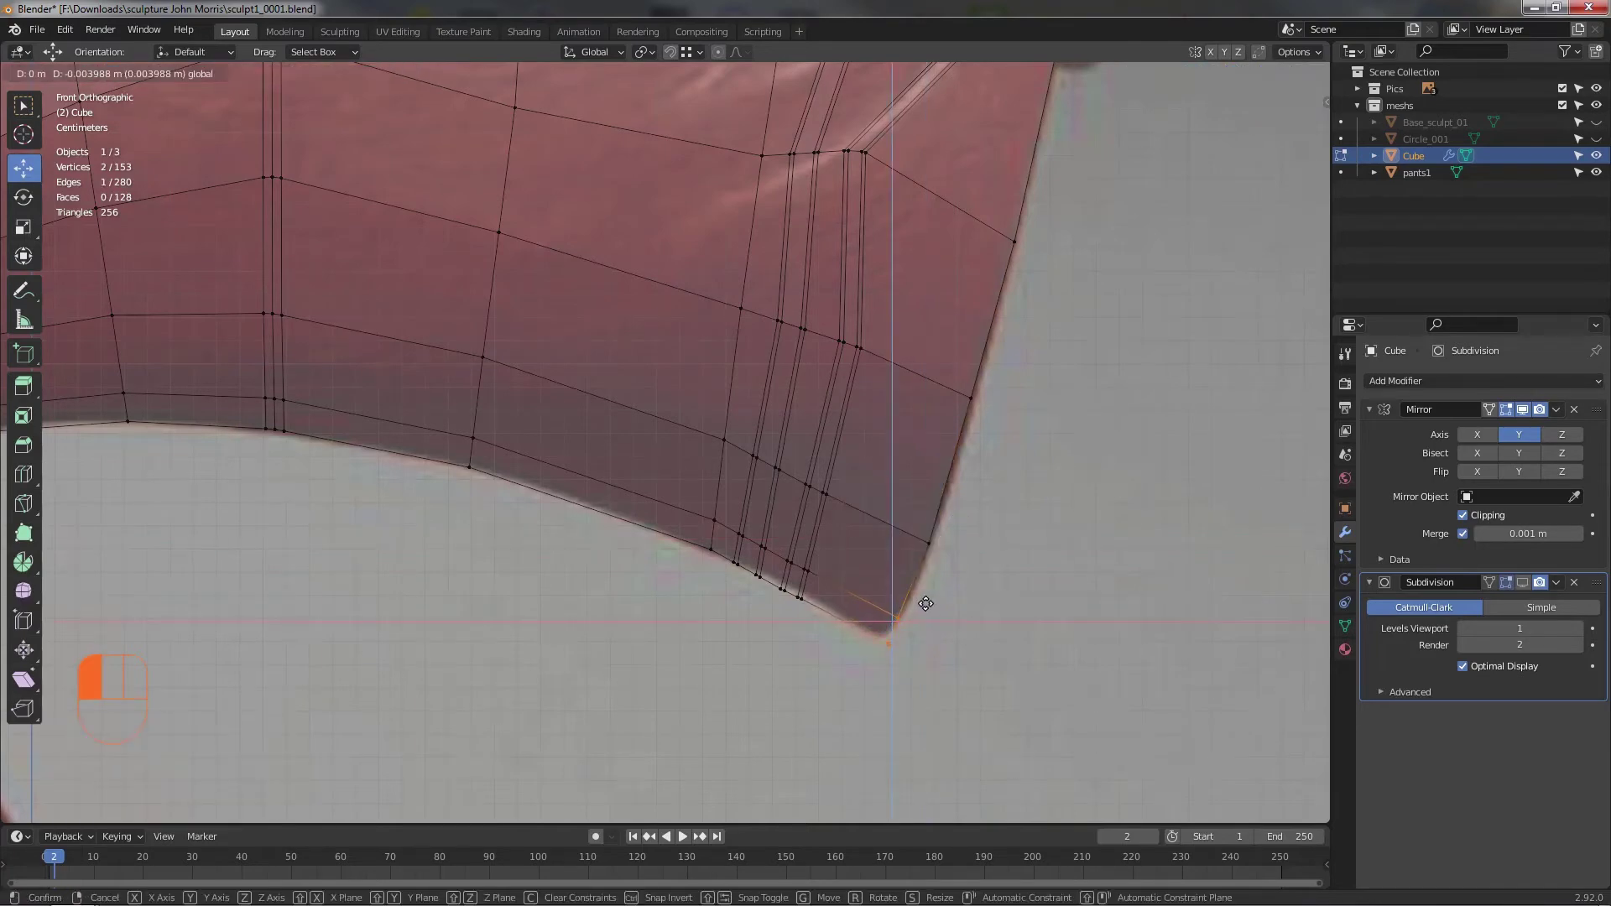
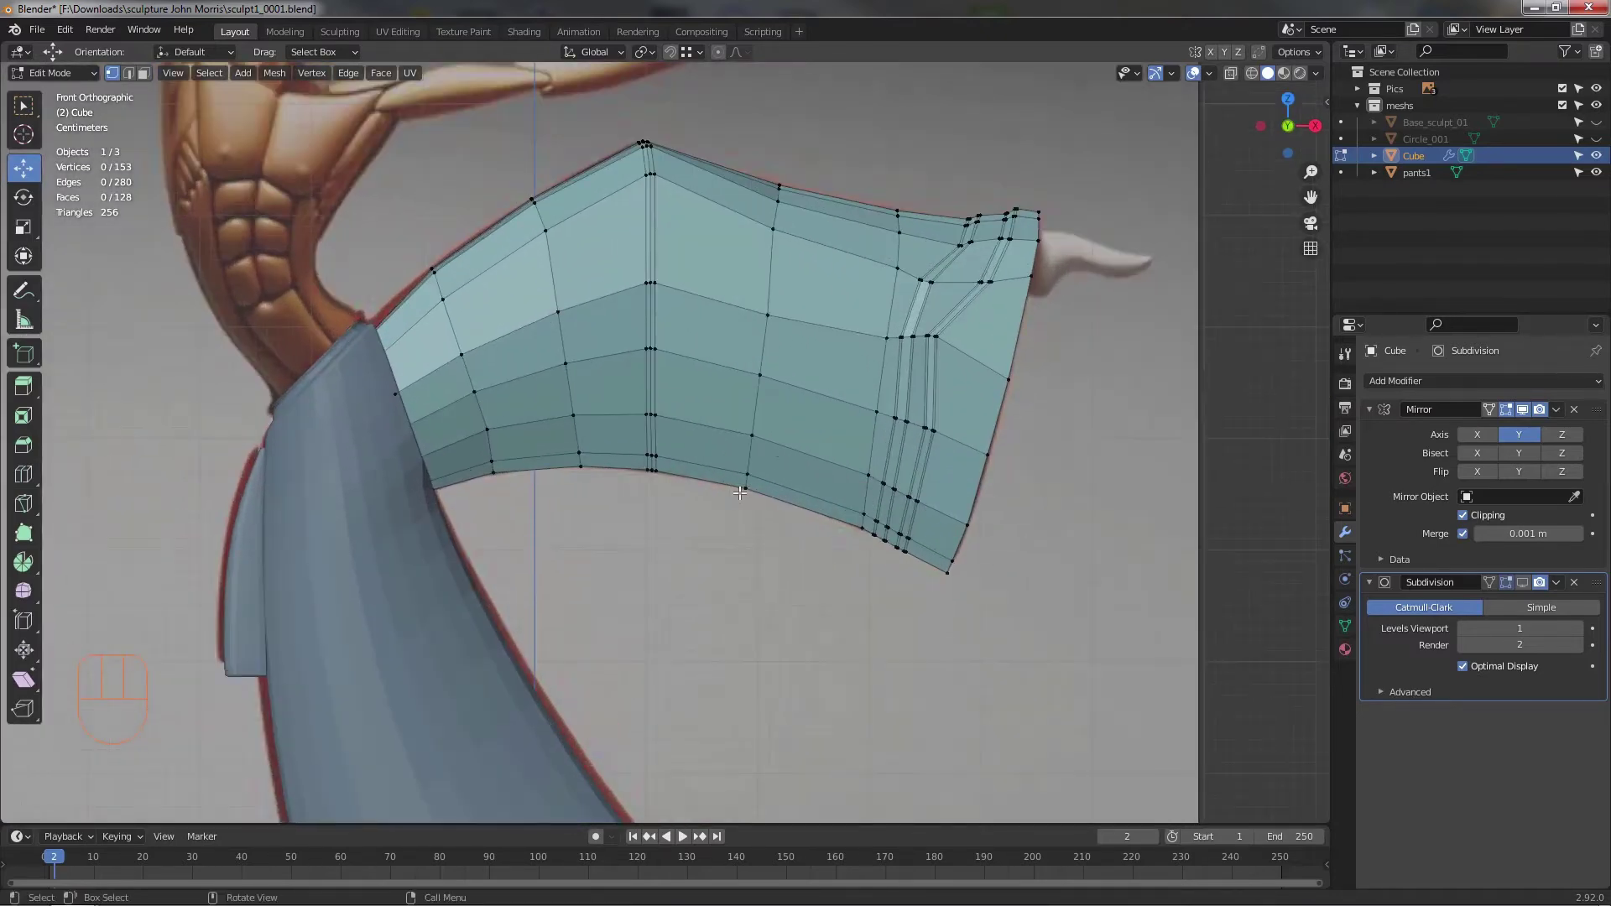
key("Tab")
left_click_drag(968, 565, 1304, 527)
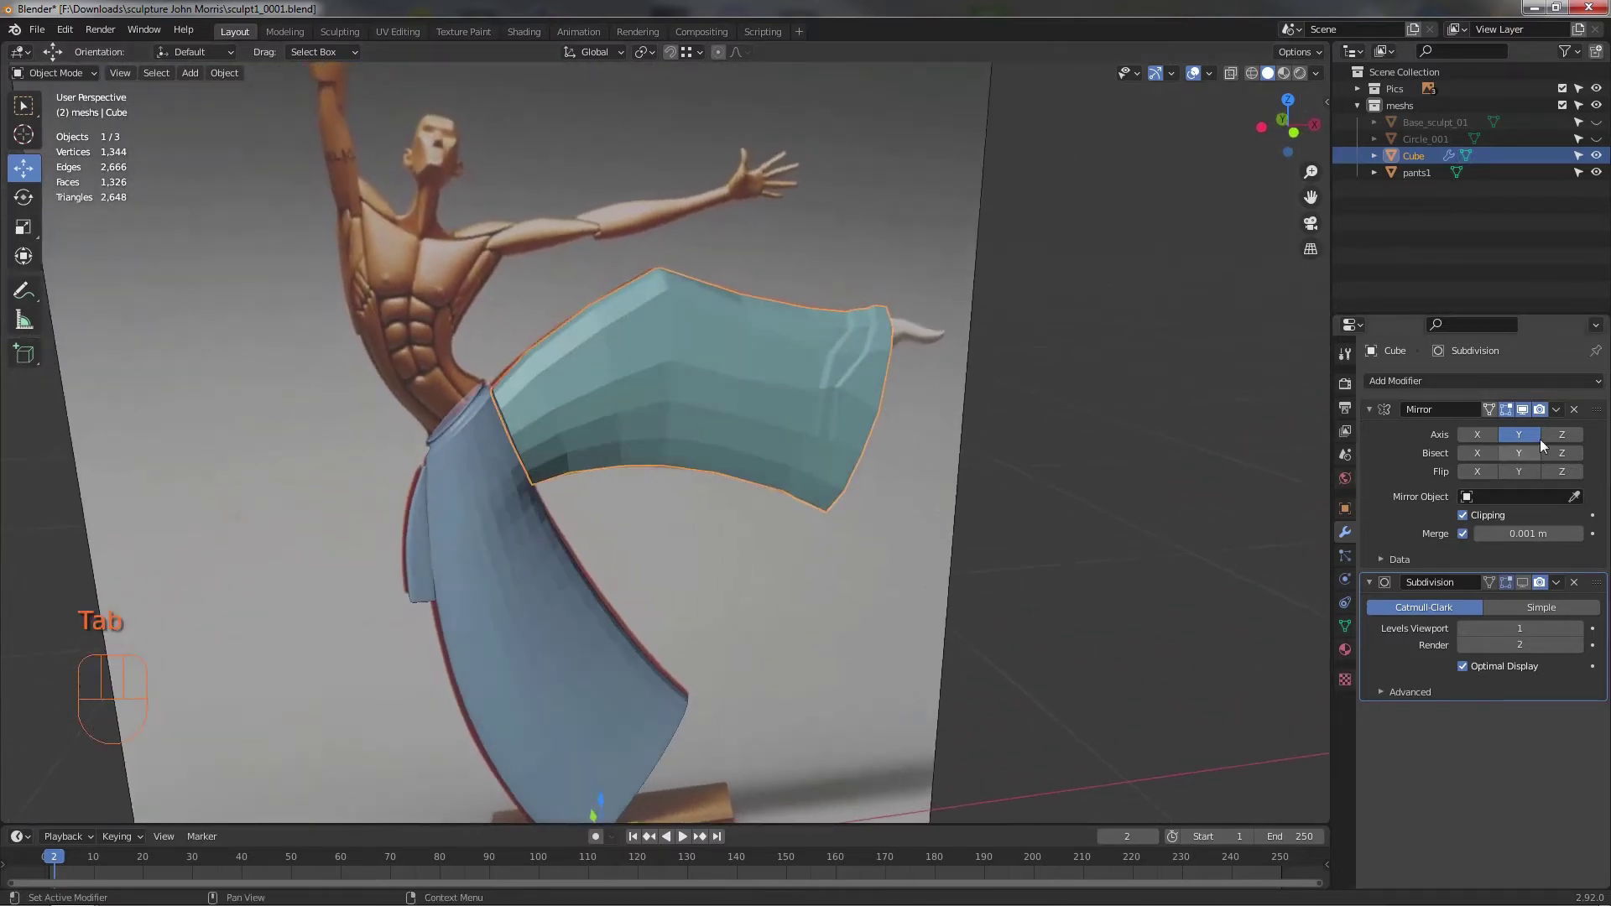
- Apply the Subdivision modifier so the pants leg becomes dense modifier-free geometry
left_click_drag(1562, 413, 1502, 434)
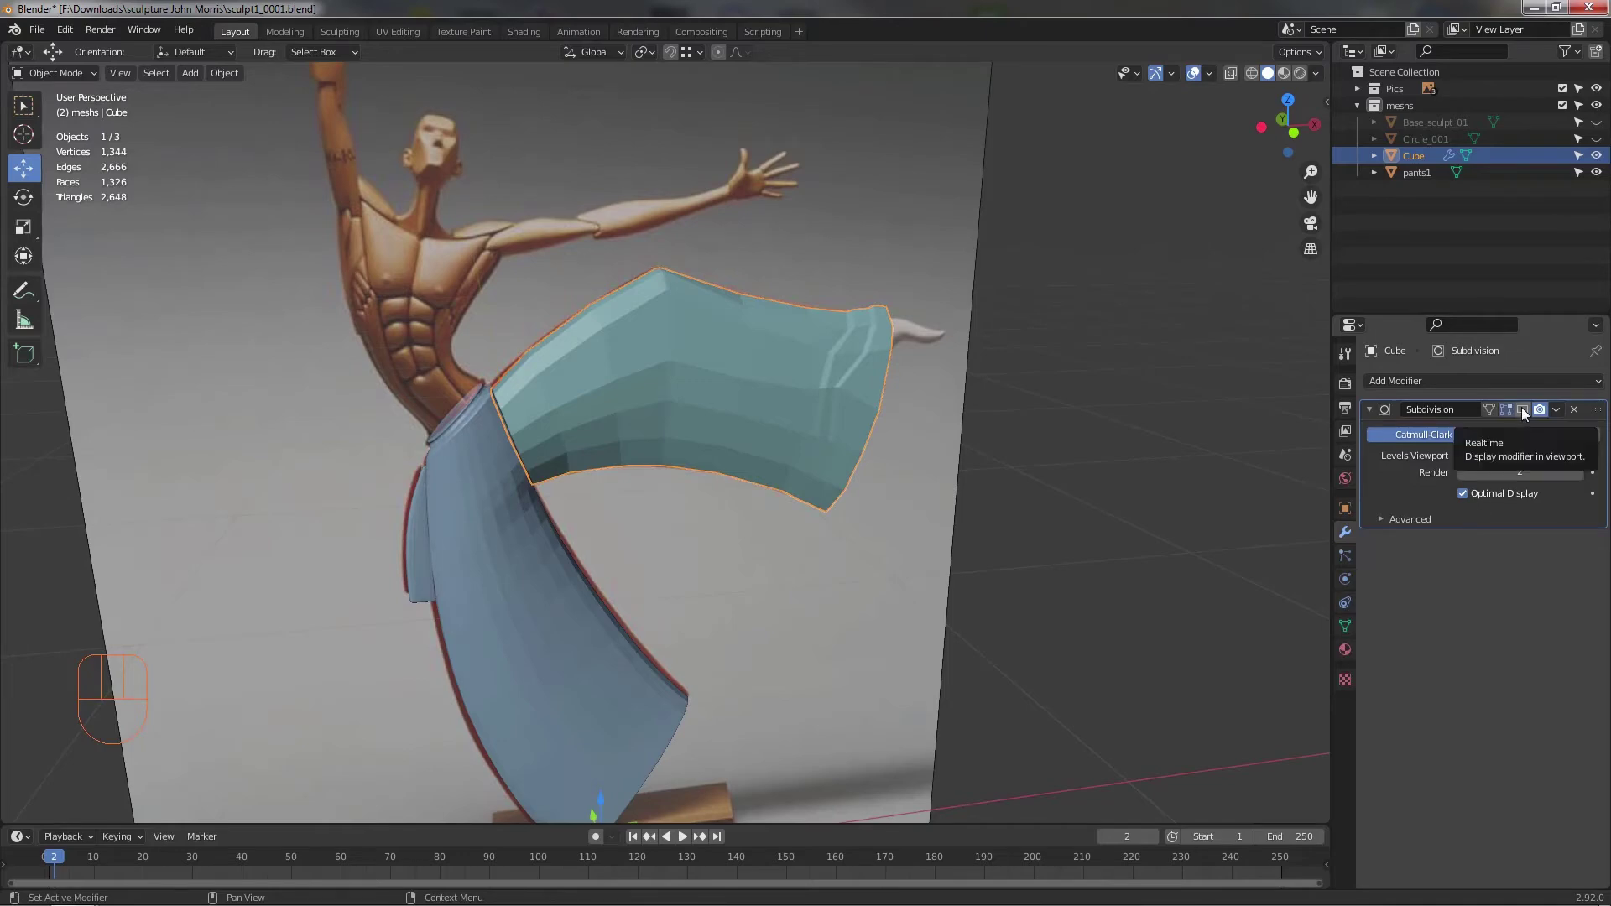
left_click(1527, 411)
left_click_drag(925, 488, 1041, 489)
left_click_drag(965, 488, 928, 464)
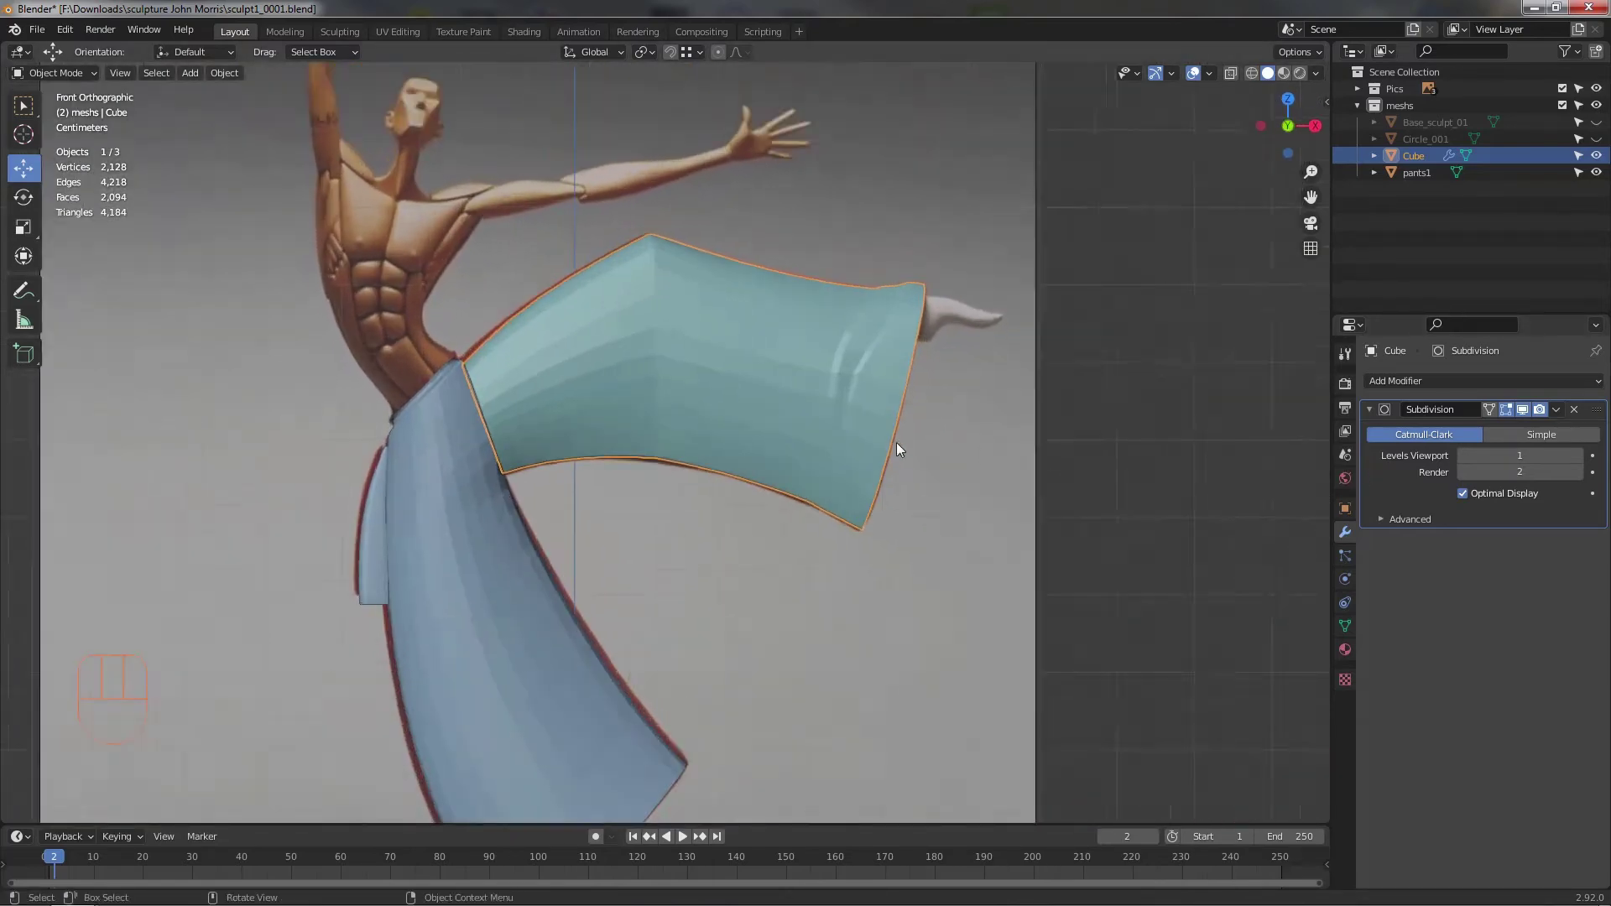
left_click_drag(1562, 413, 1536, 431)
- Enter Edit Mode on the dense leg mesh and zoom in on the cuff folds
key("Tab")
left_click_drag(888, 464, 930, 418)
left_click_drag(734, 505, 702, 514)
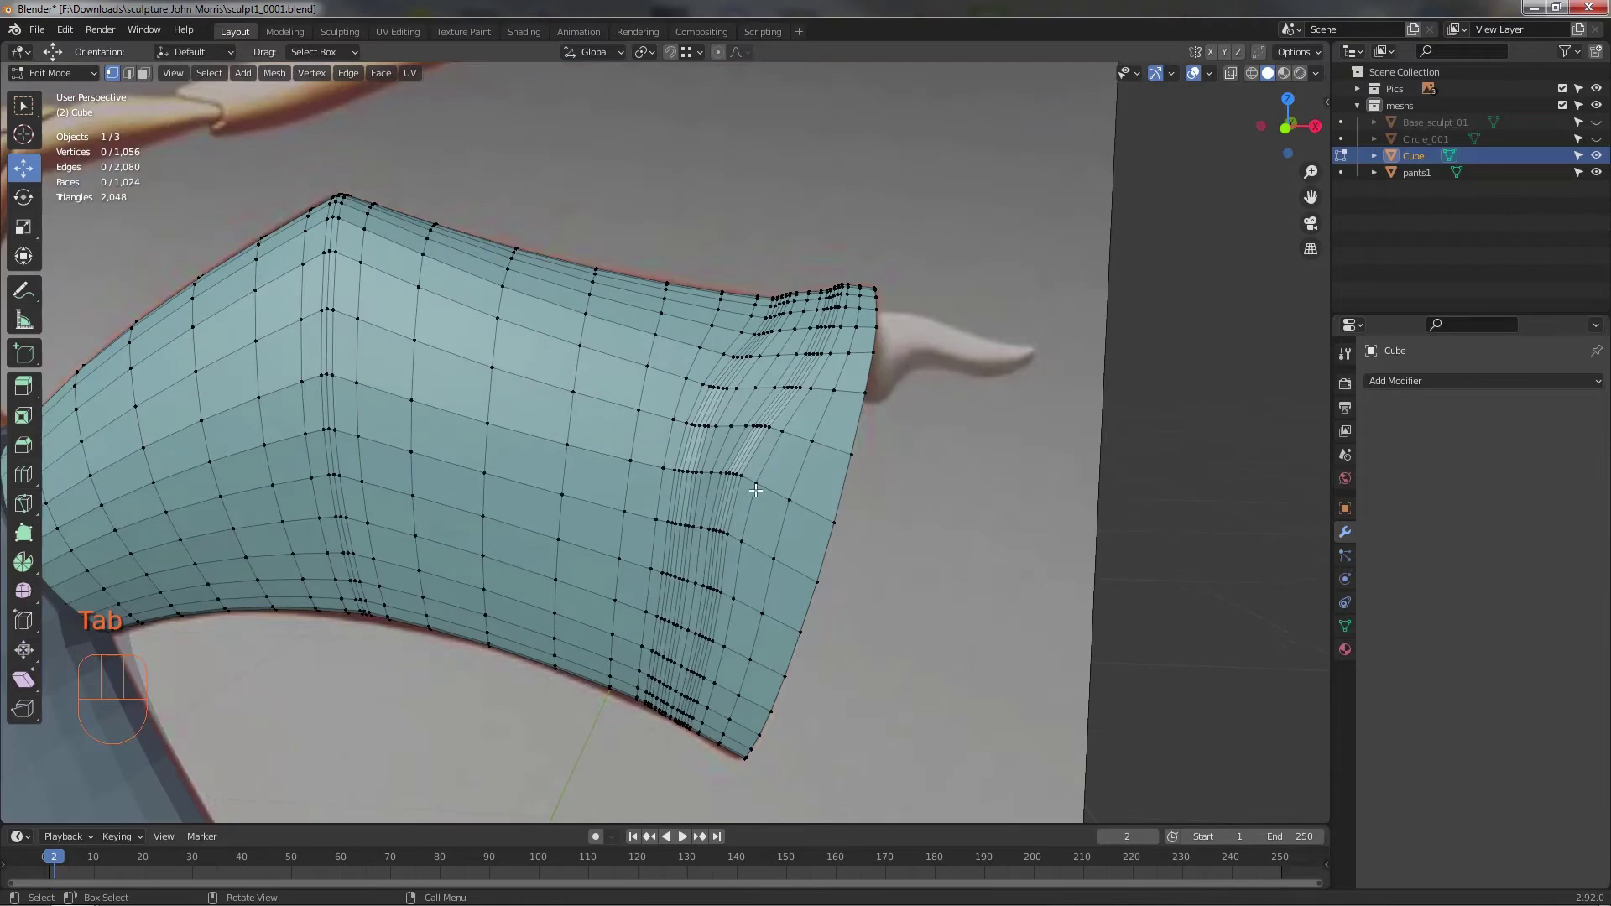
- Toggle X-ray and close in on the crowded edge loops along the cuff fold
middle_click(829, 524)
middle_click(834, 472)
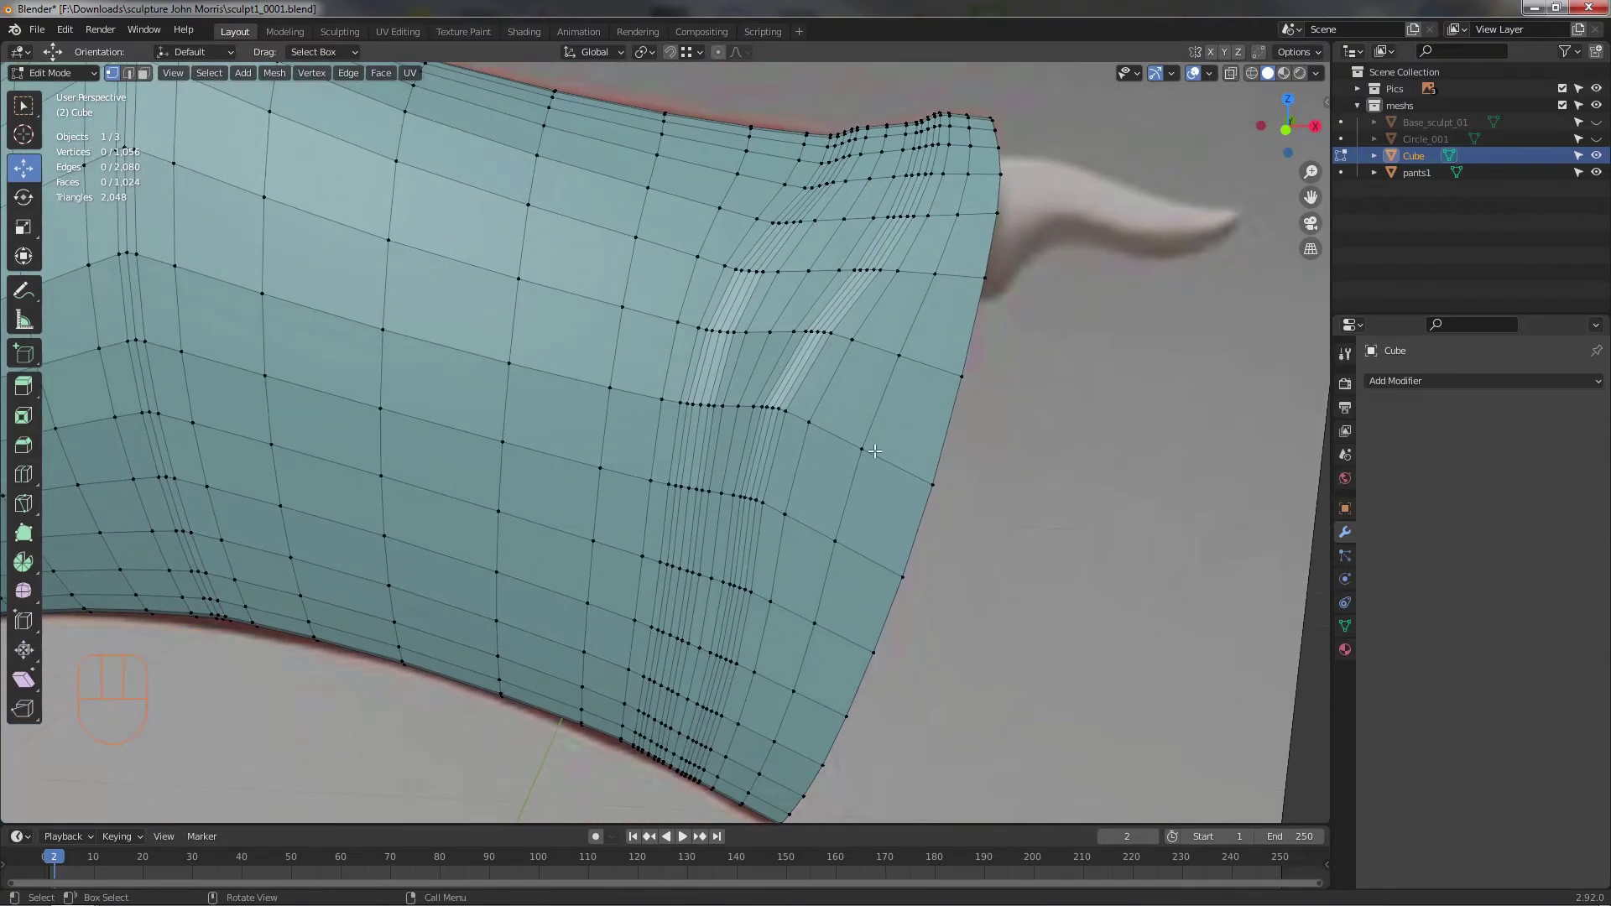
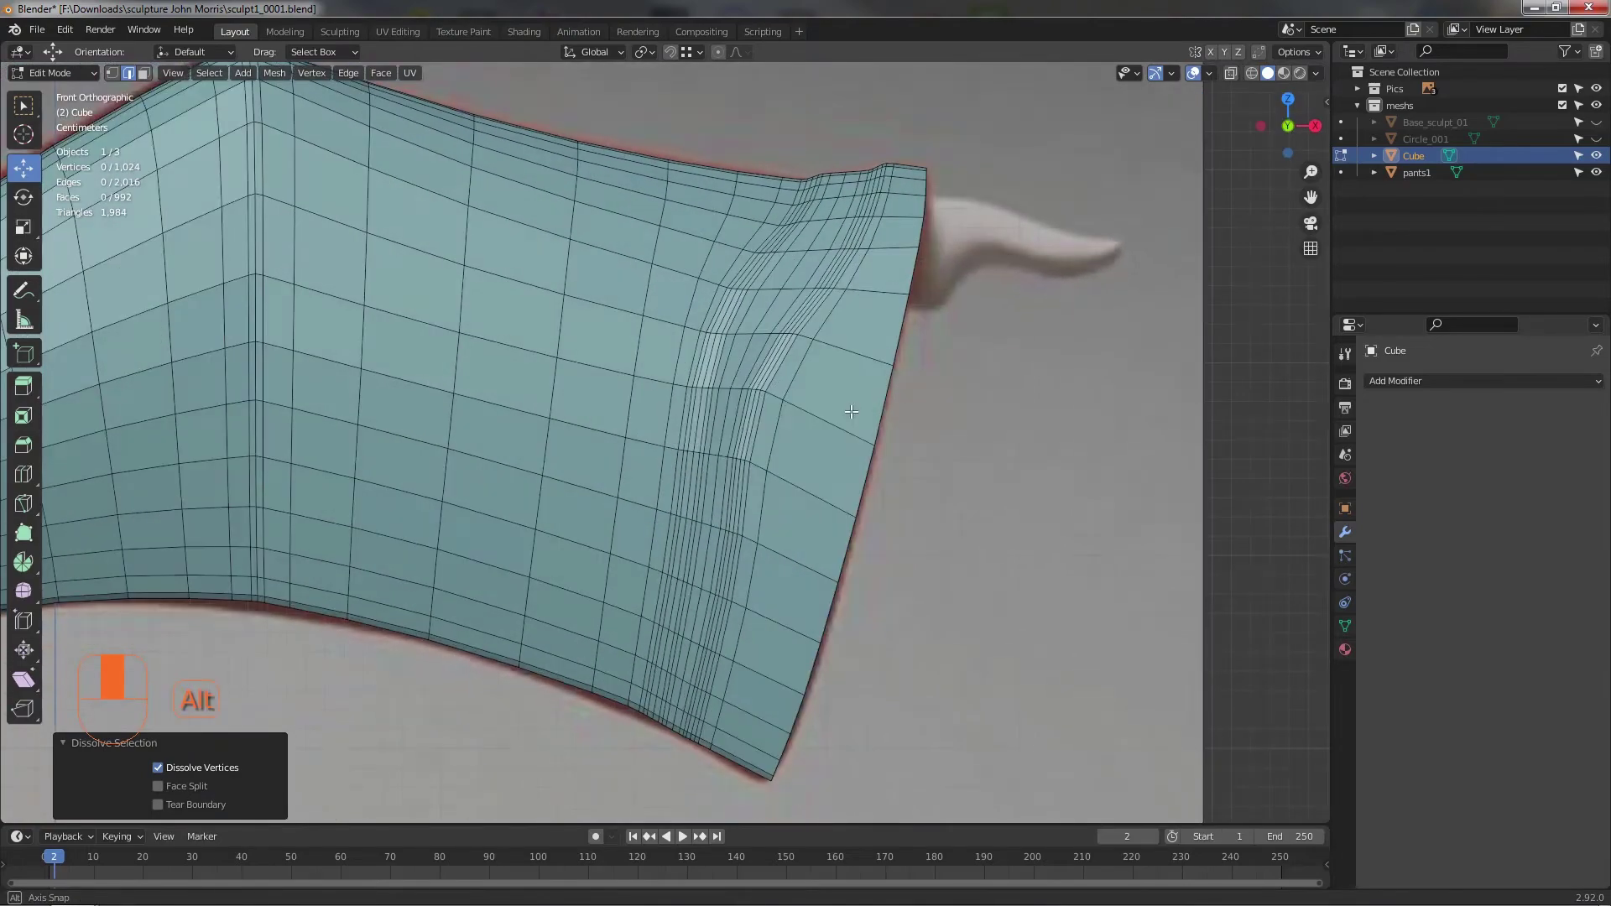
middle_click(853, 424)
key("alt+z")
key("alt+z")
left_click_drag(837, 488, 782, 511)
left_click_drag(835, 485, 884, 394)
left_click_drag(882, 364, 874, 382)
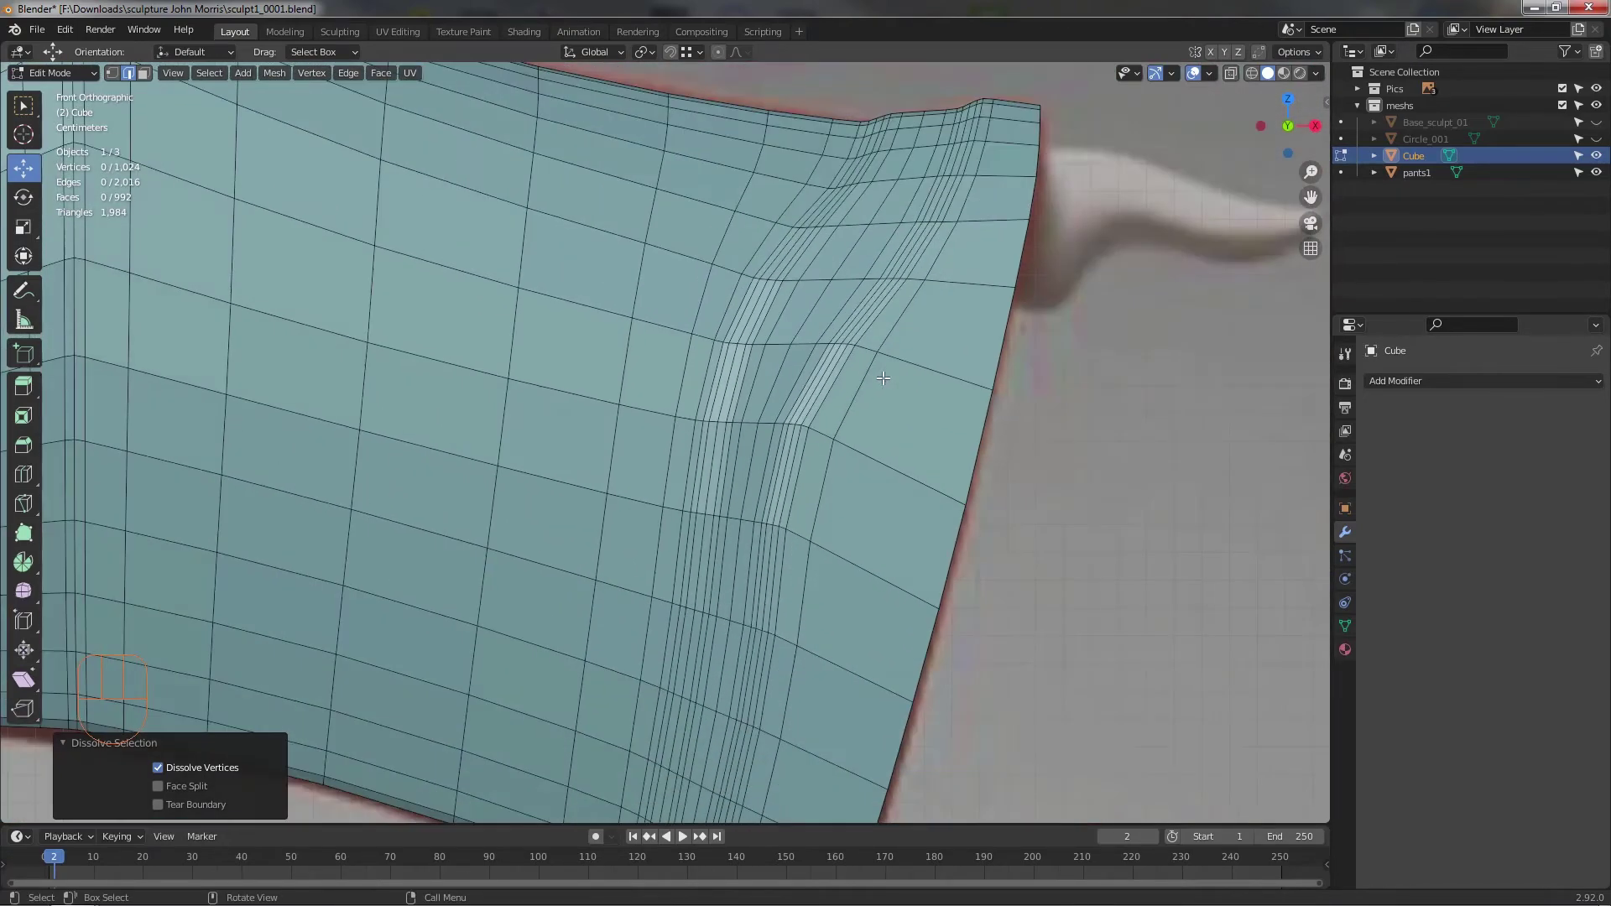
left_click_drag(827, 381, 843, 416)
left_click_drag(827, 403, 810, 413)
- Select a whole edge loop in the crowded fold and dissolve it
left_click(855, 362)
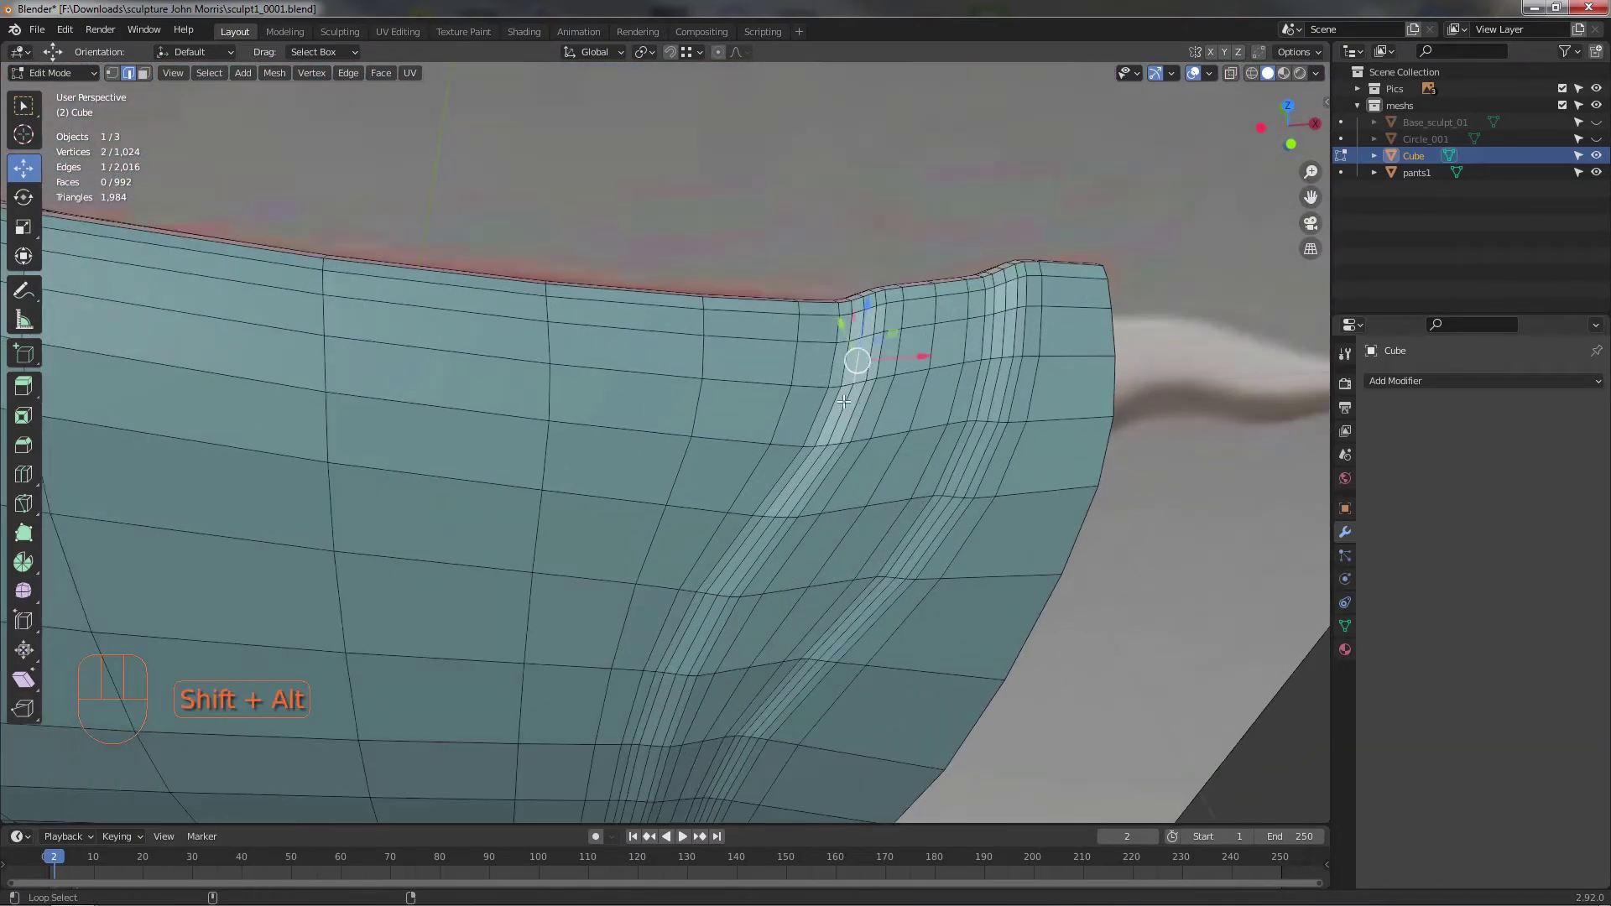
left_click(1002, 336)
middle_click(966, 386)
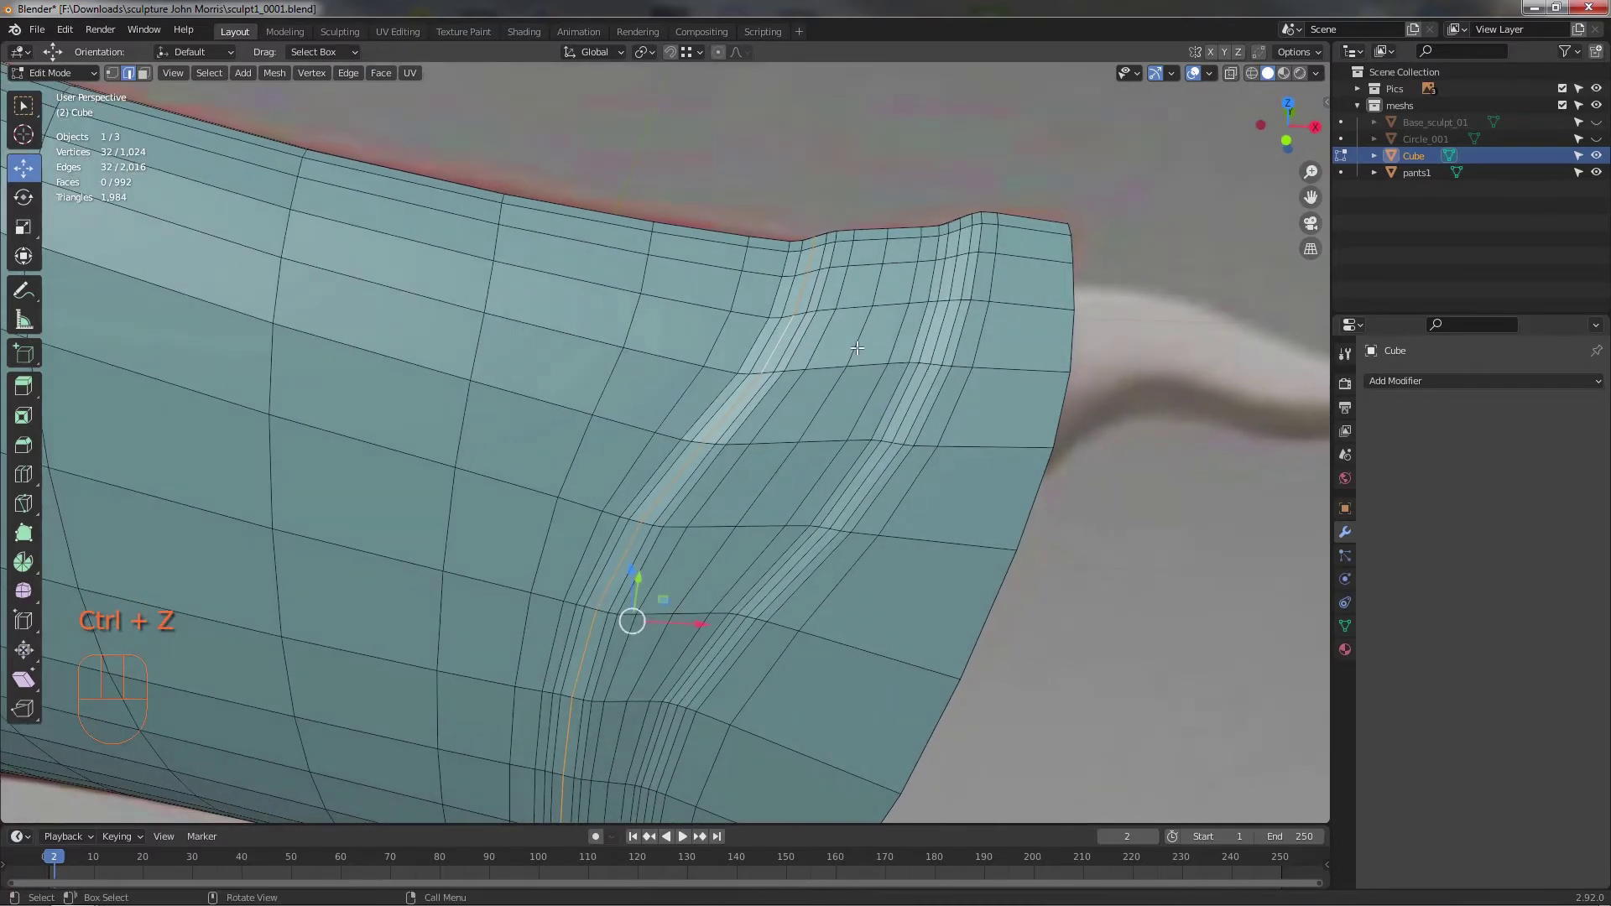
left_click(860, 341)
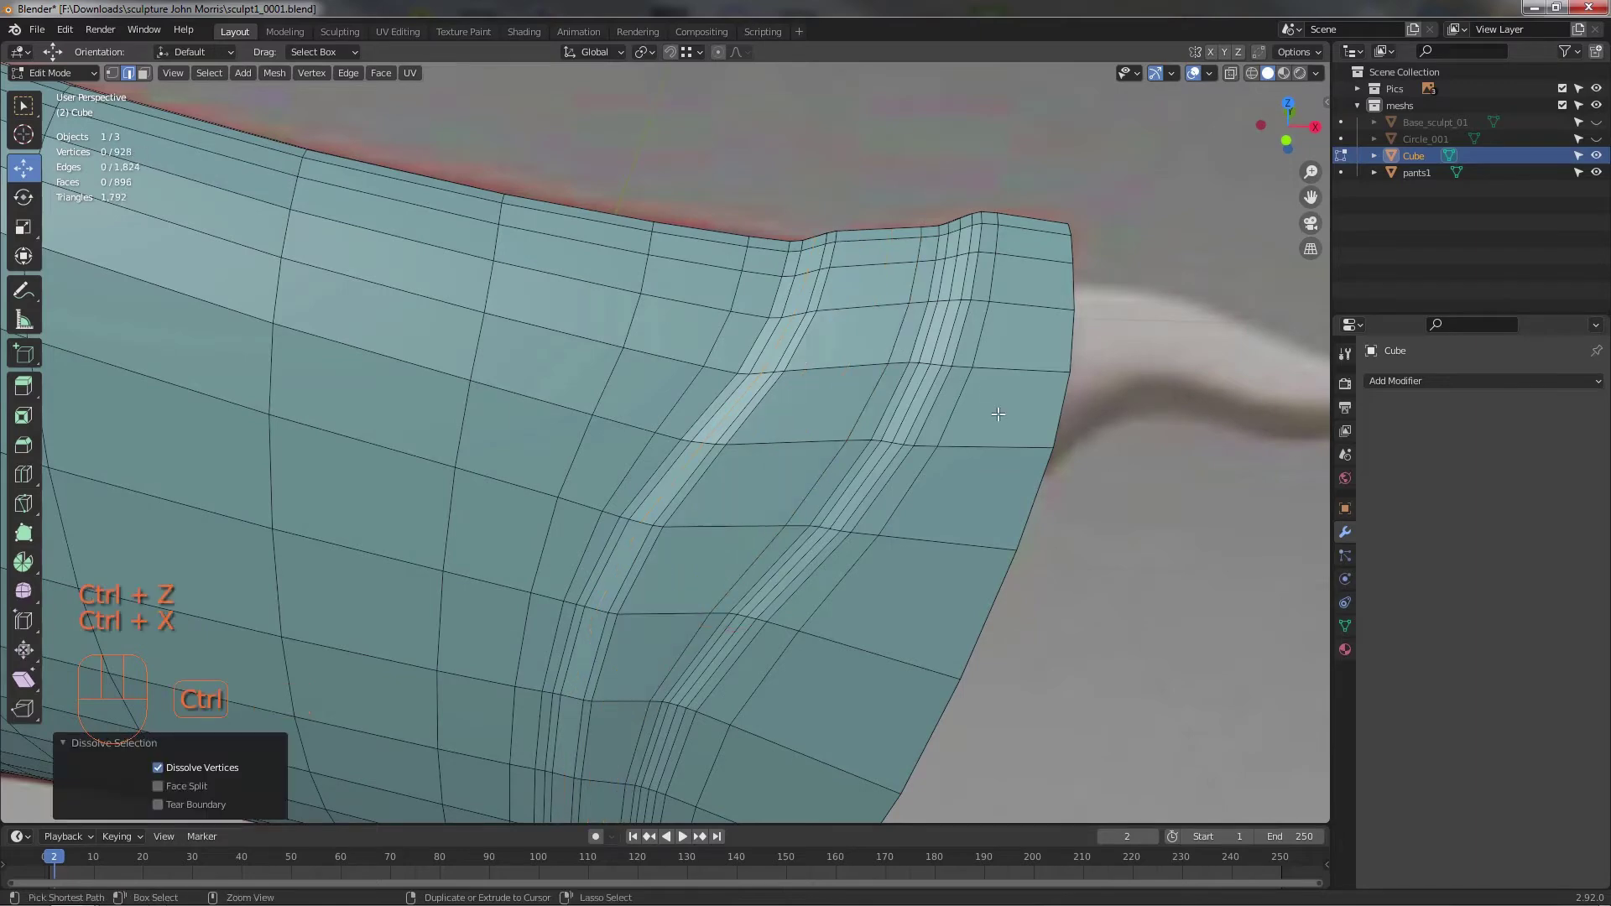
- Select and dissolve further fold edge loops, trimming the mesh to 864 vertices
middle_click(960, 385)
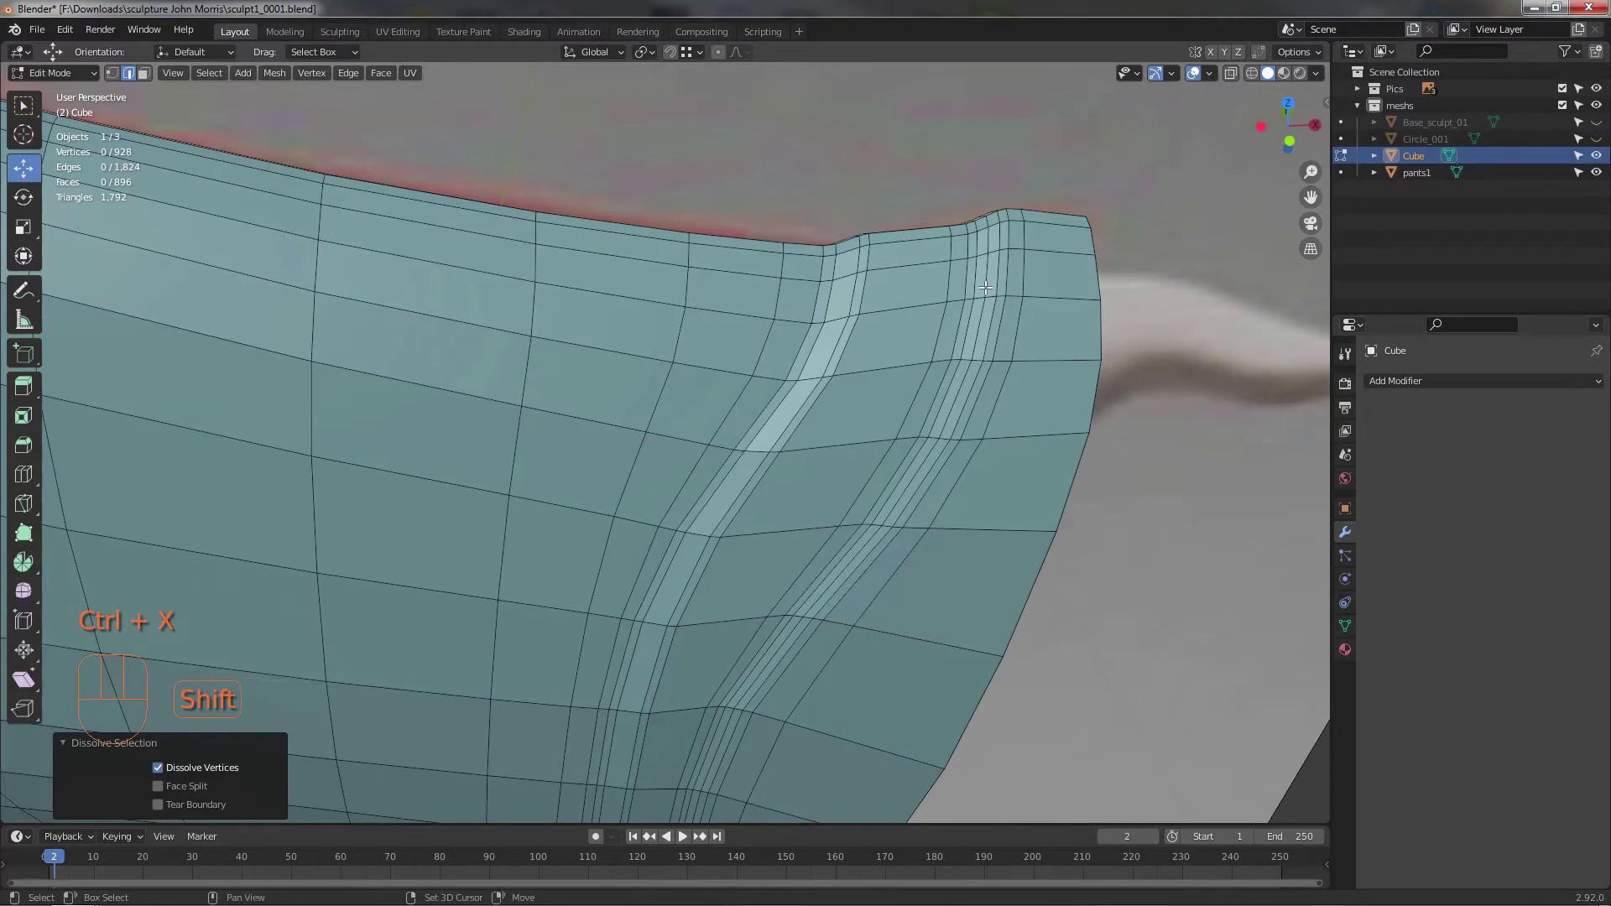
left_click(985, 277)
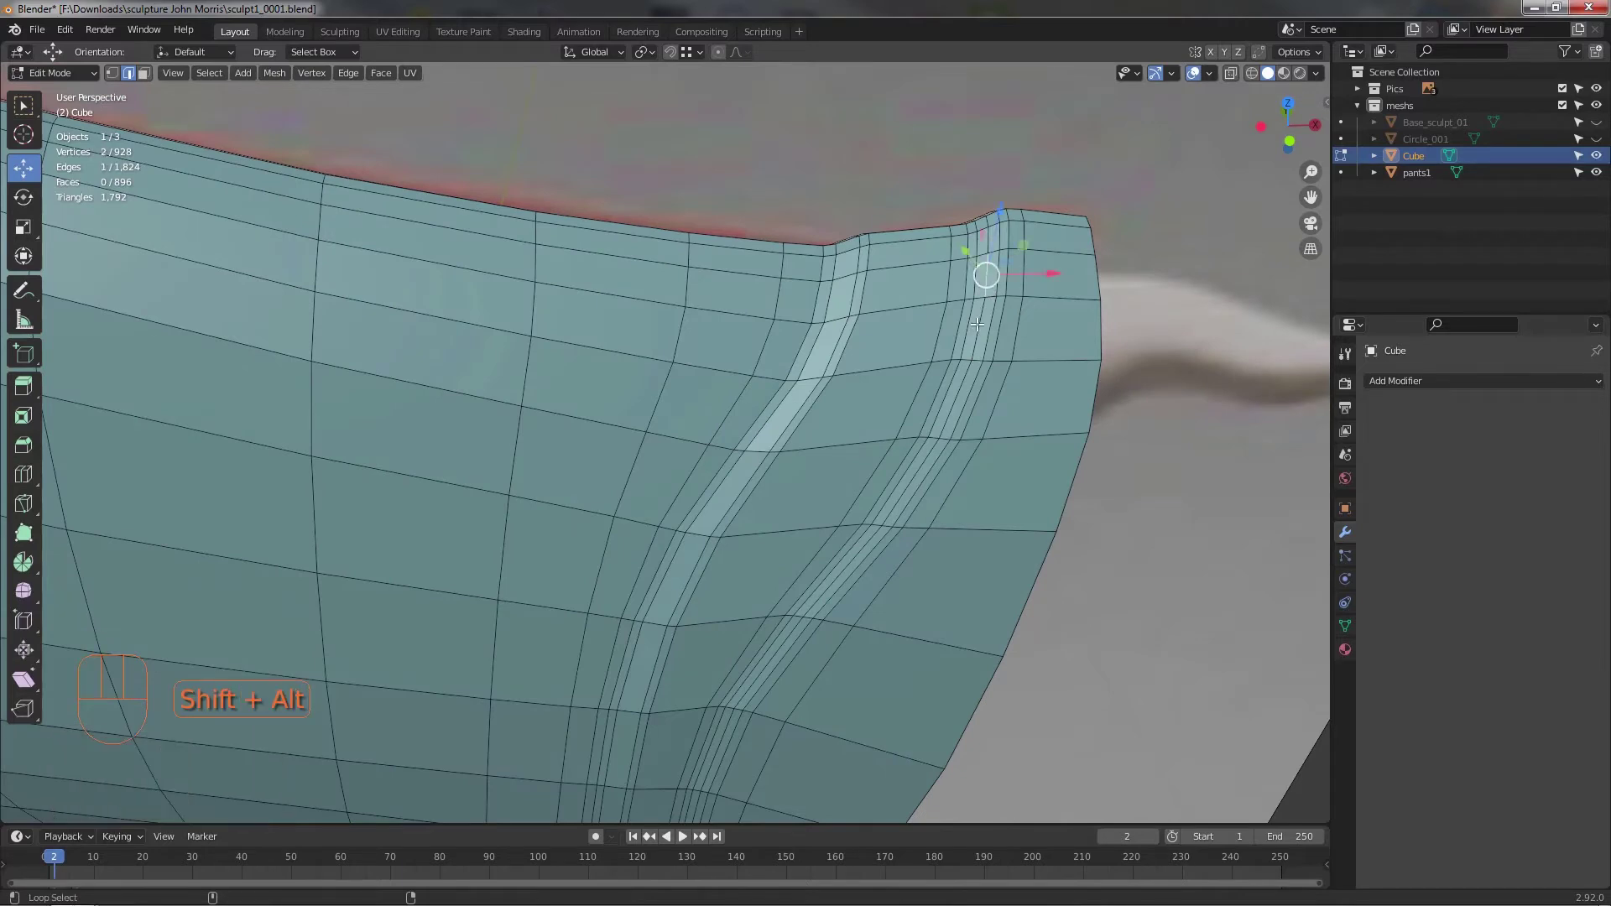
left_click(978, 319)
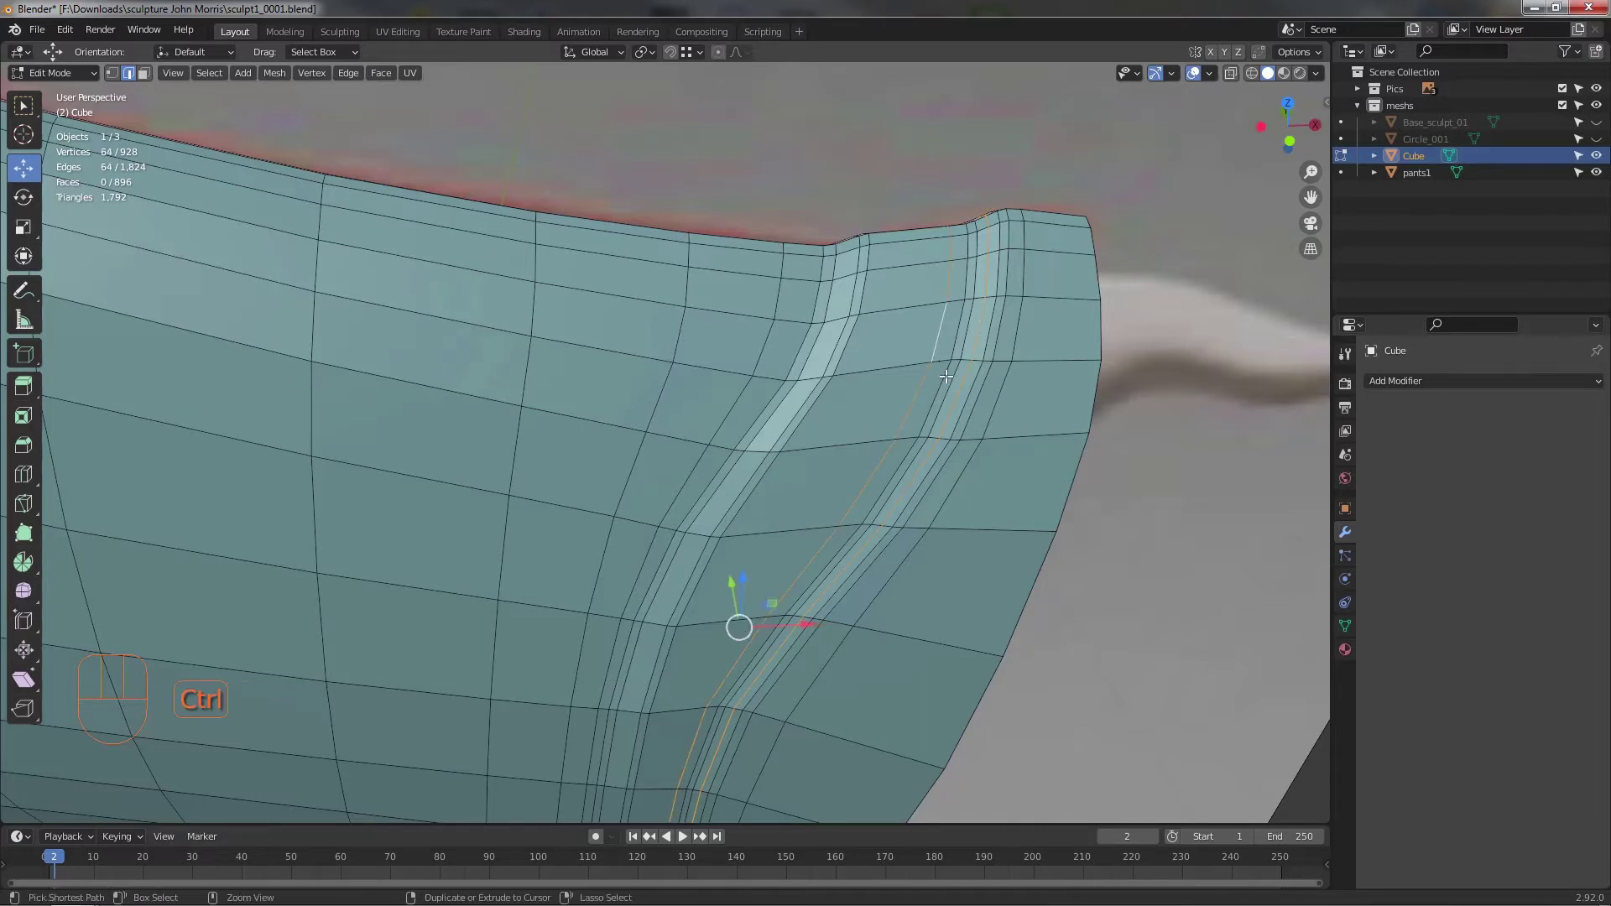
left_click(1048, 492)
left_click_drag(1046, 501, 1016, 471)
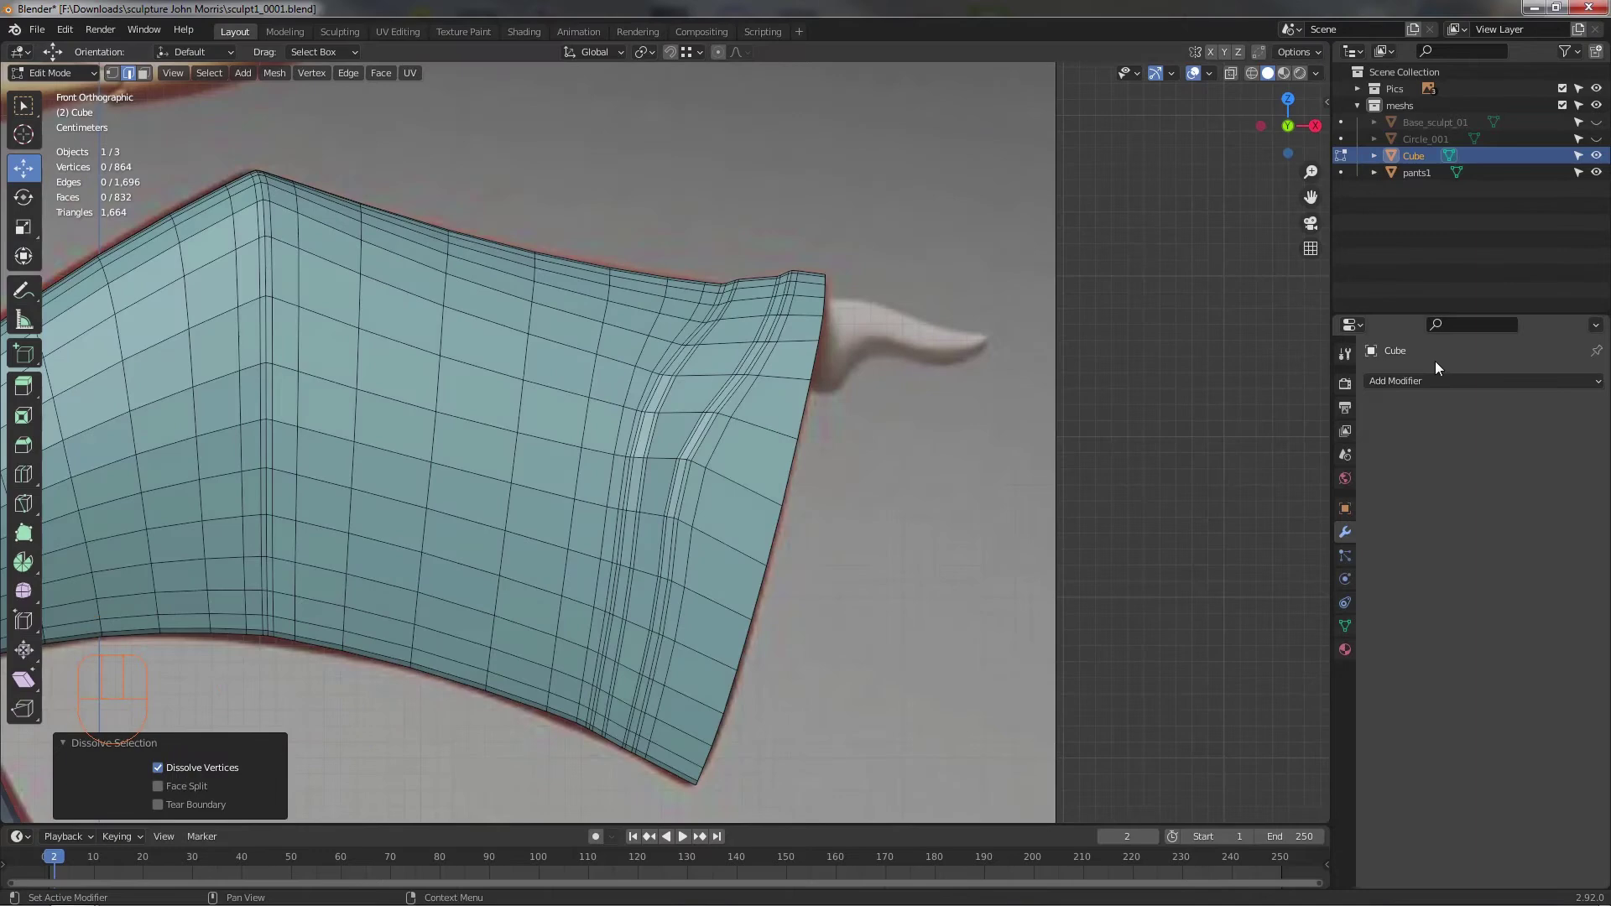
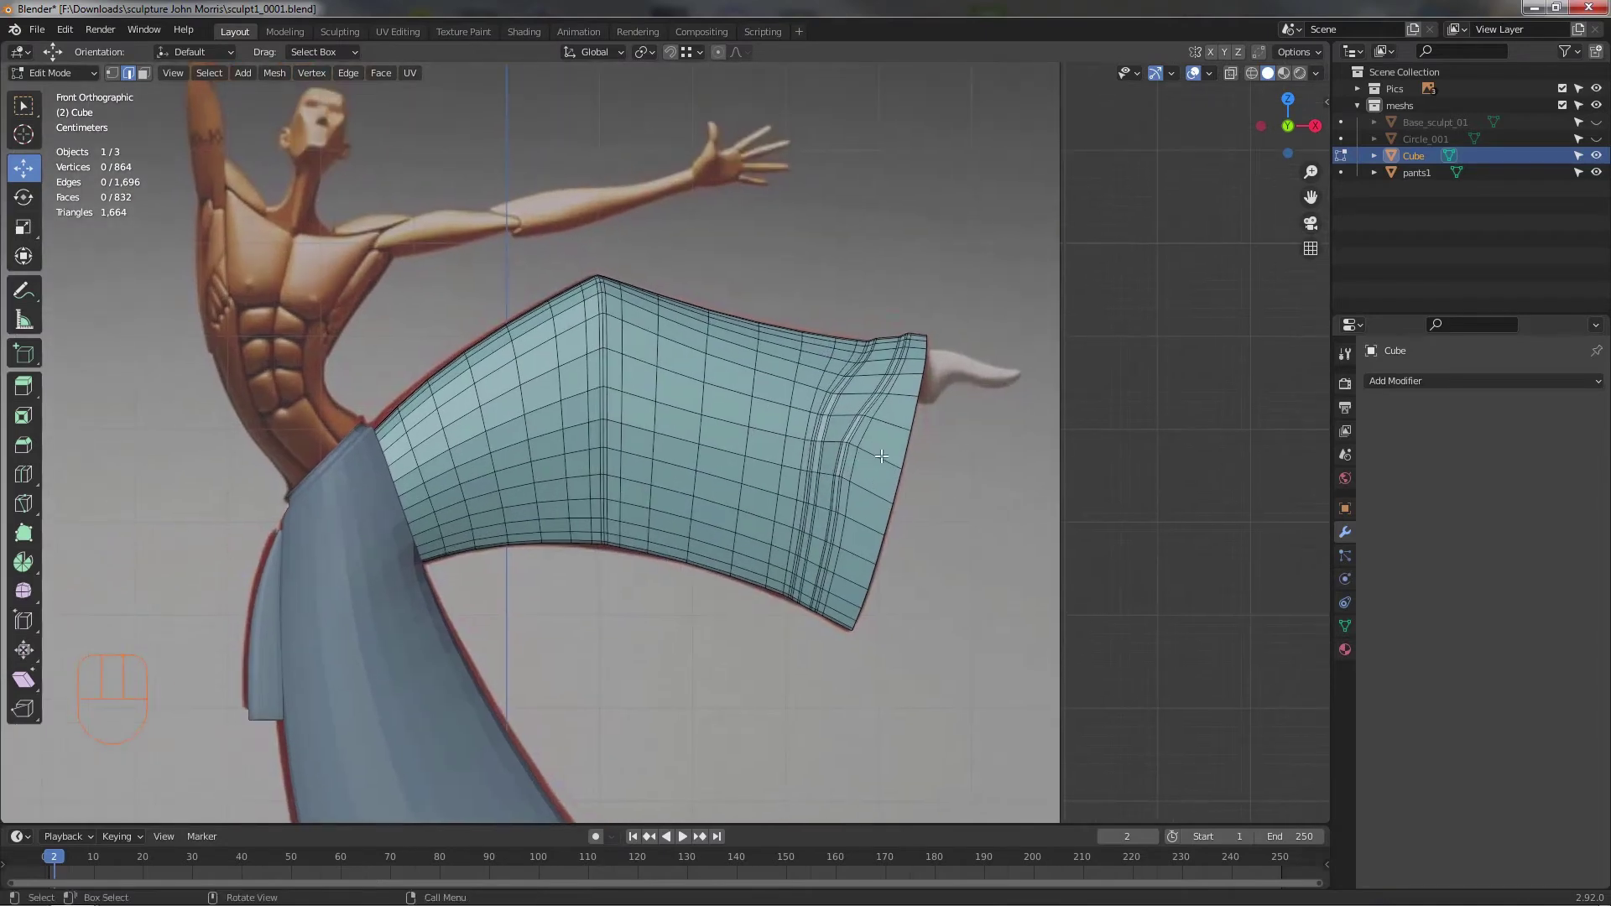
- Pan the view to show the whole thinned pants leg
left_click_drag(733, 485, 640, 514)
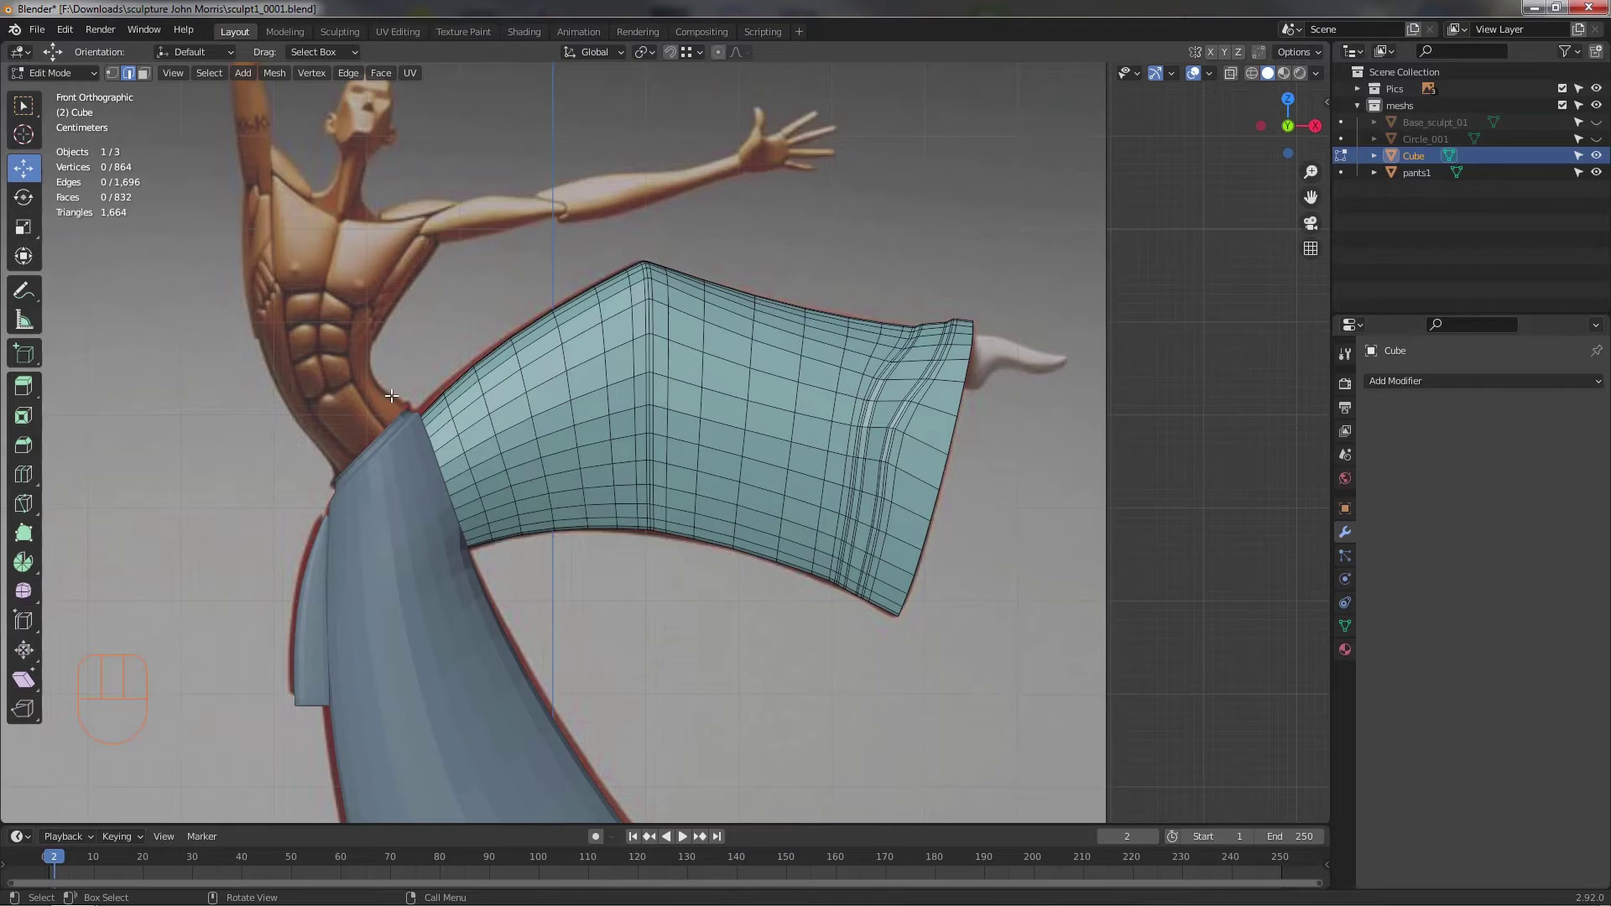
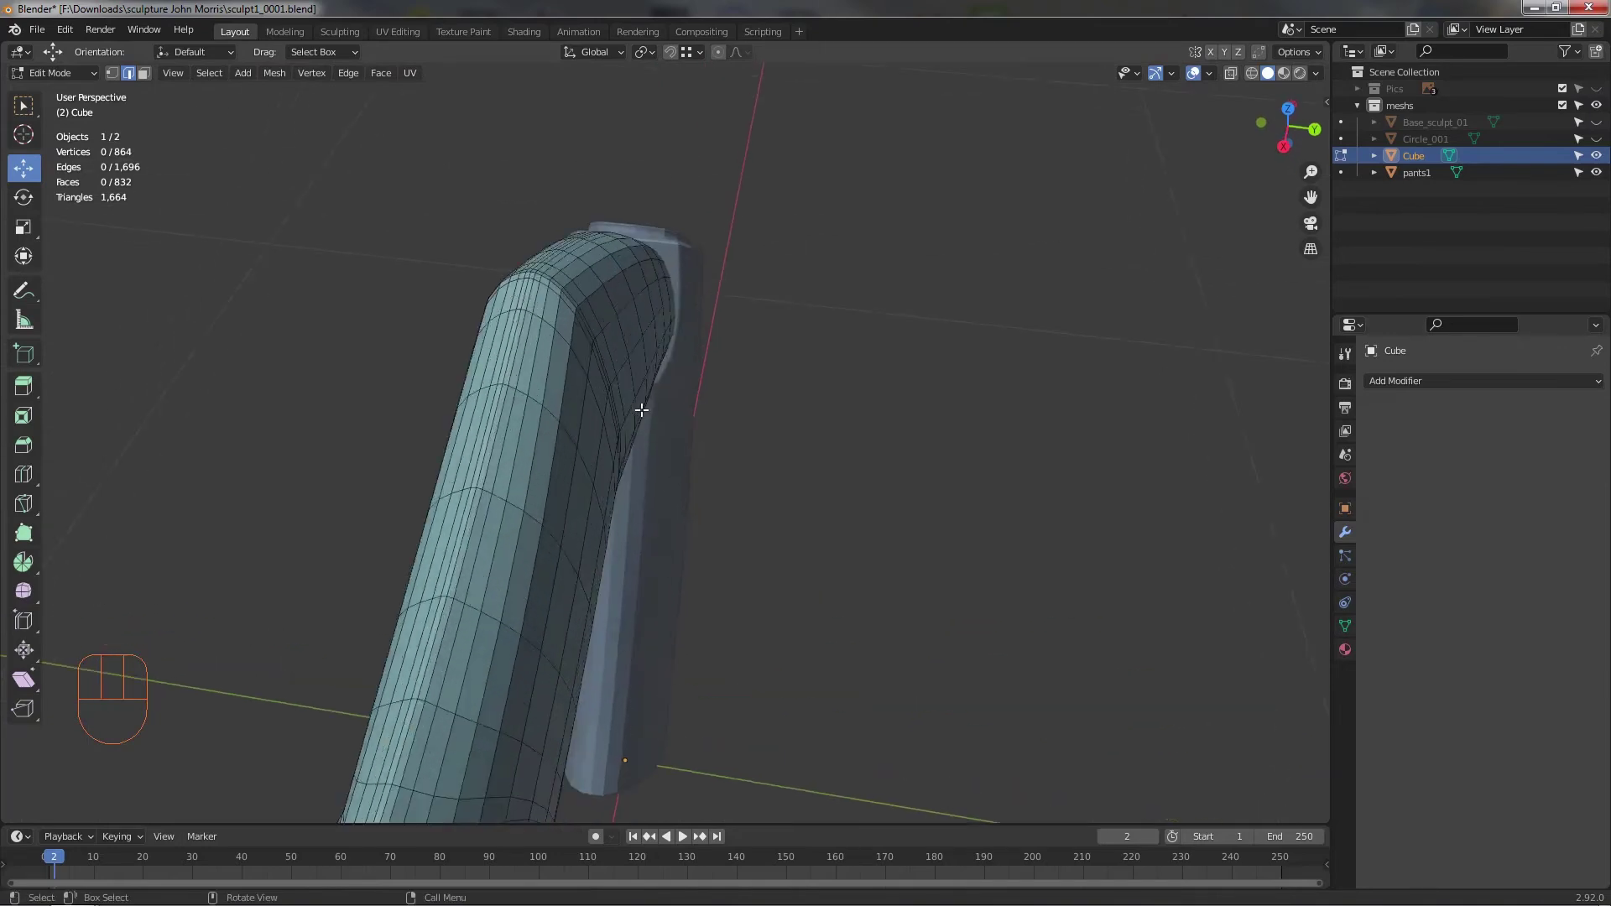
- Orbit beneath the leg to where the foot tube meets the pants
left_click_drag(705, 417, 616, 427)
middle_click(413, 449)
middle_click(391, 436)
left_click_drag(435, 446, 453, 502)
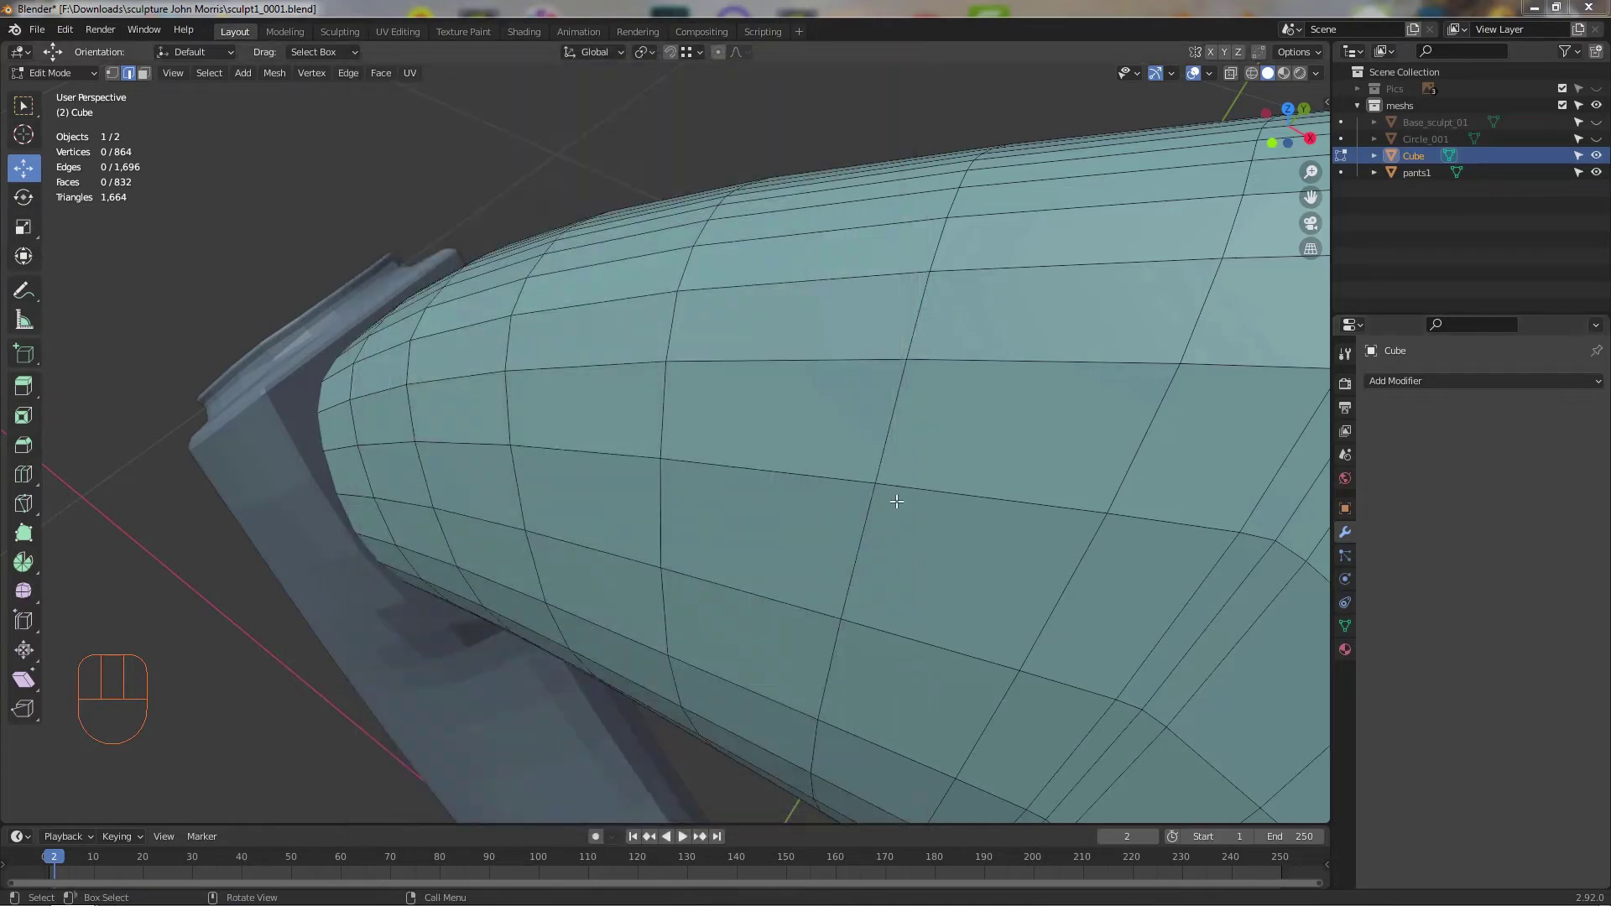
left_click_drag(869, 510, 723, 490)
left_click_drag(663, 454, 608, 512)
left_click_drag(452, 474, 487, 468)
left_click_drag(505, 442, 542, 422)
left_click_drag(526, 470, 541, 550)
left_click_drag(533, 519, 458, 468)
left_click_drag(418, 435, 379, 405)
left_click_drag(442, 451, 509, 431)
left_click_drag(501, 456, 465, 465)
middle_click(508, 458)
middle_click(516, 433)
middle_click(528, 433)
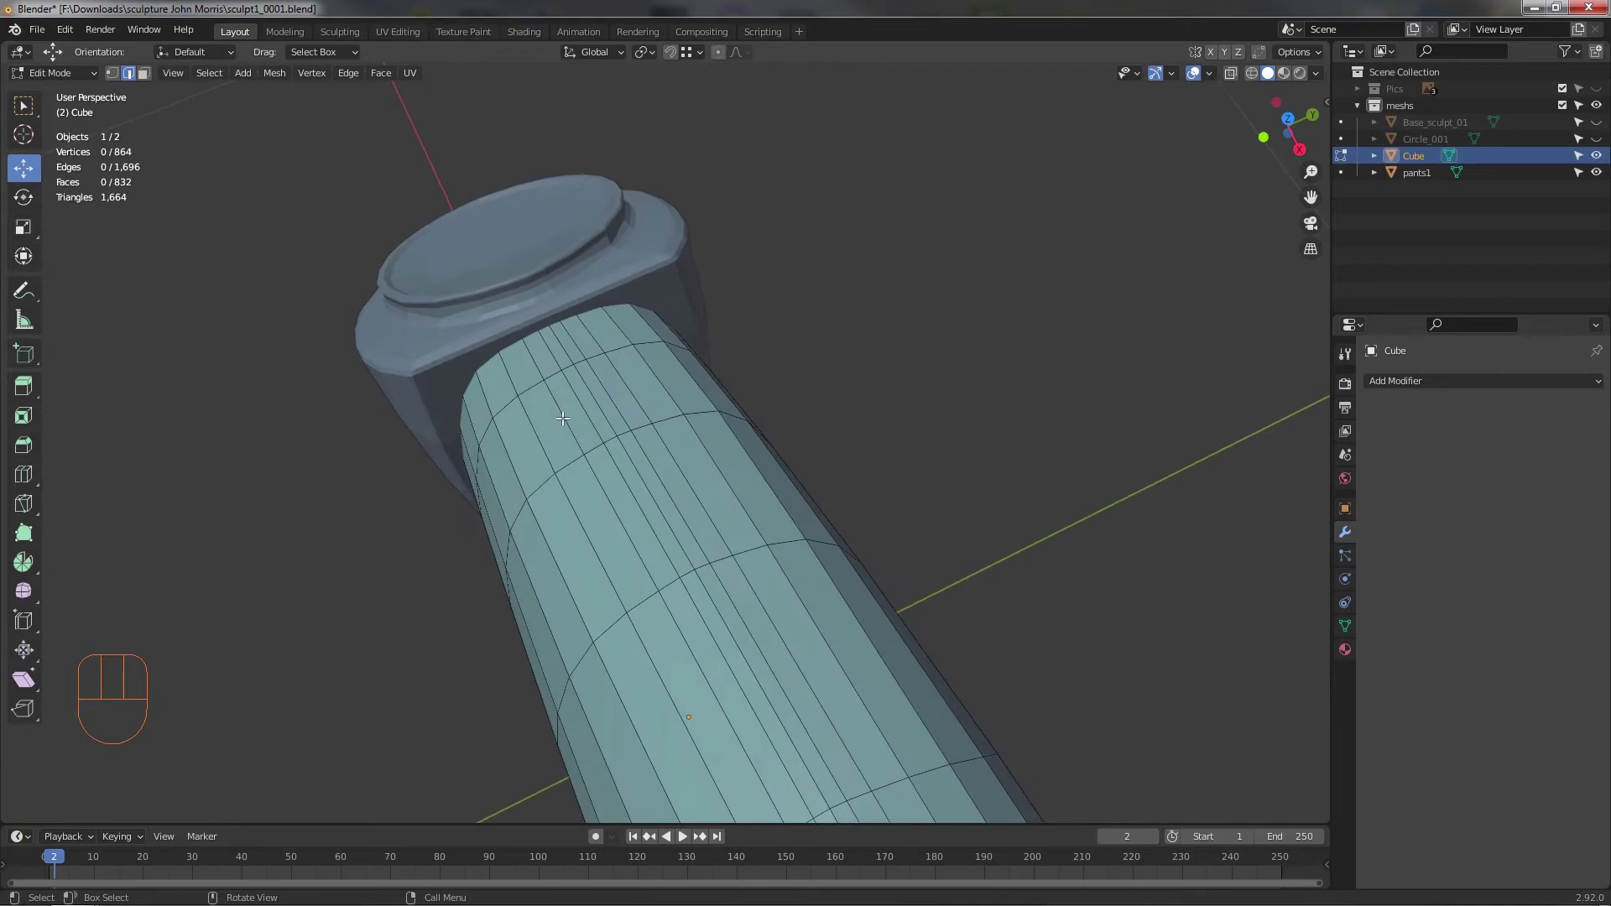
left_click(1229, 56)
middle_click(733, 378)
middle_click(628, 388)
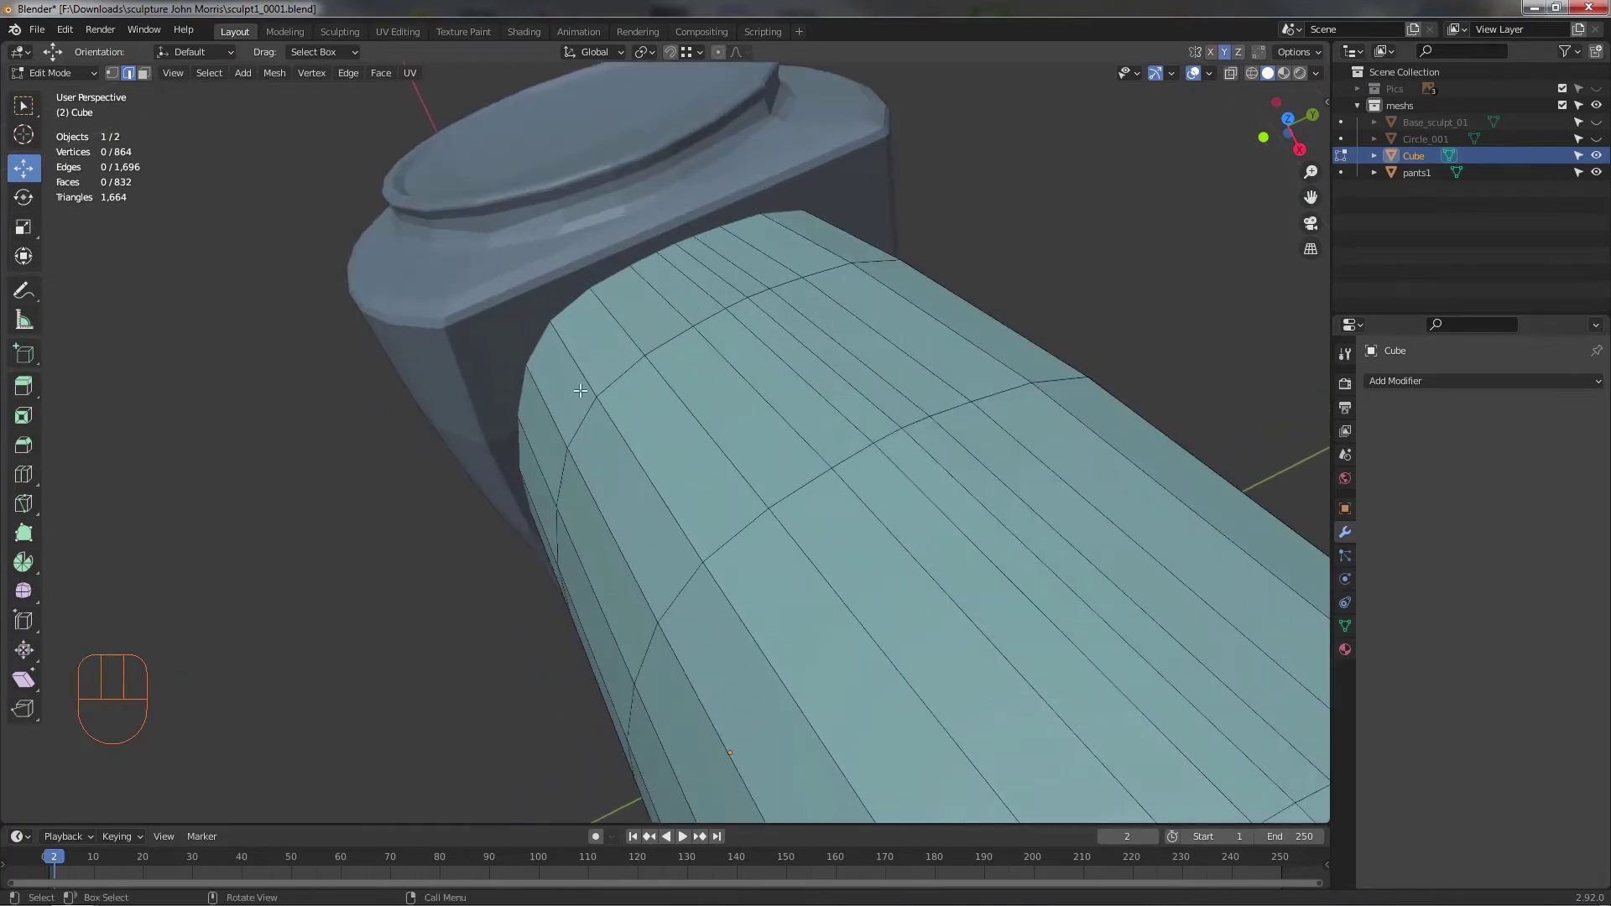
- Select rim vertices of the foot tube and nudge them into place against the pants leg
left_click(573, 358)
left_click_drag(617, 326, 580, 353)
left_click(538, 384)
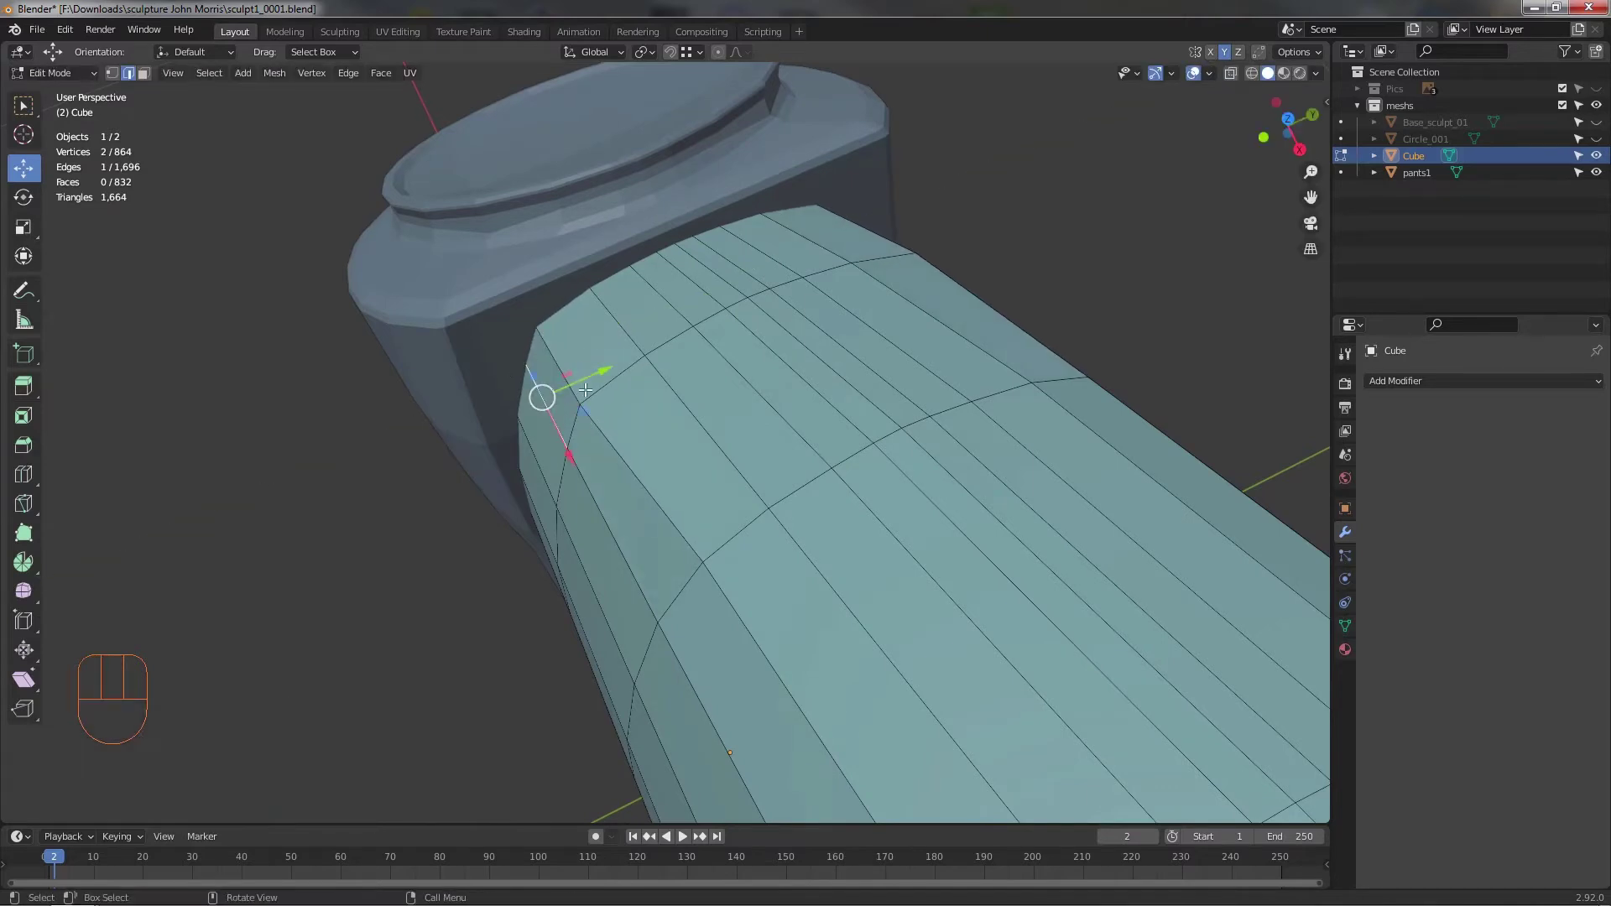
left_click(576, 389)
middle_click(590, 461)
left_click(560, 383)
left_click(586, 373)
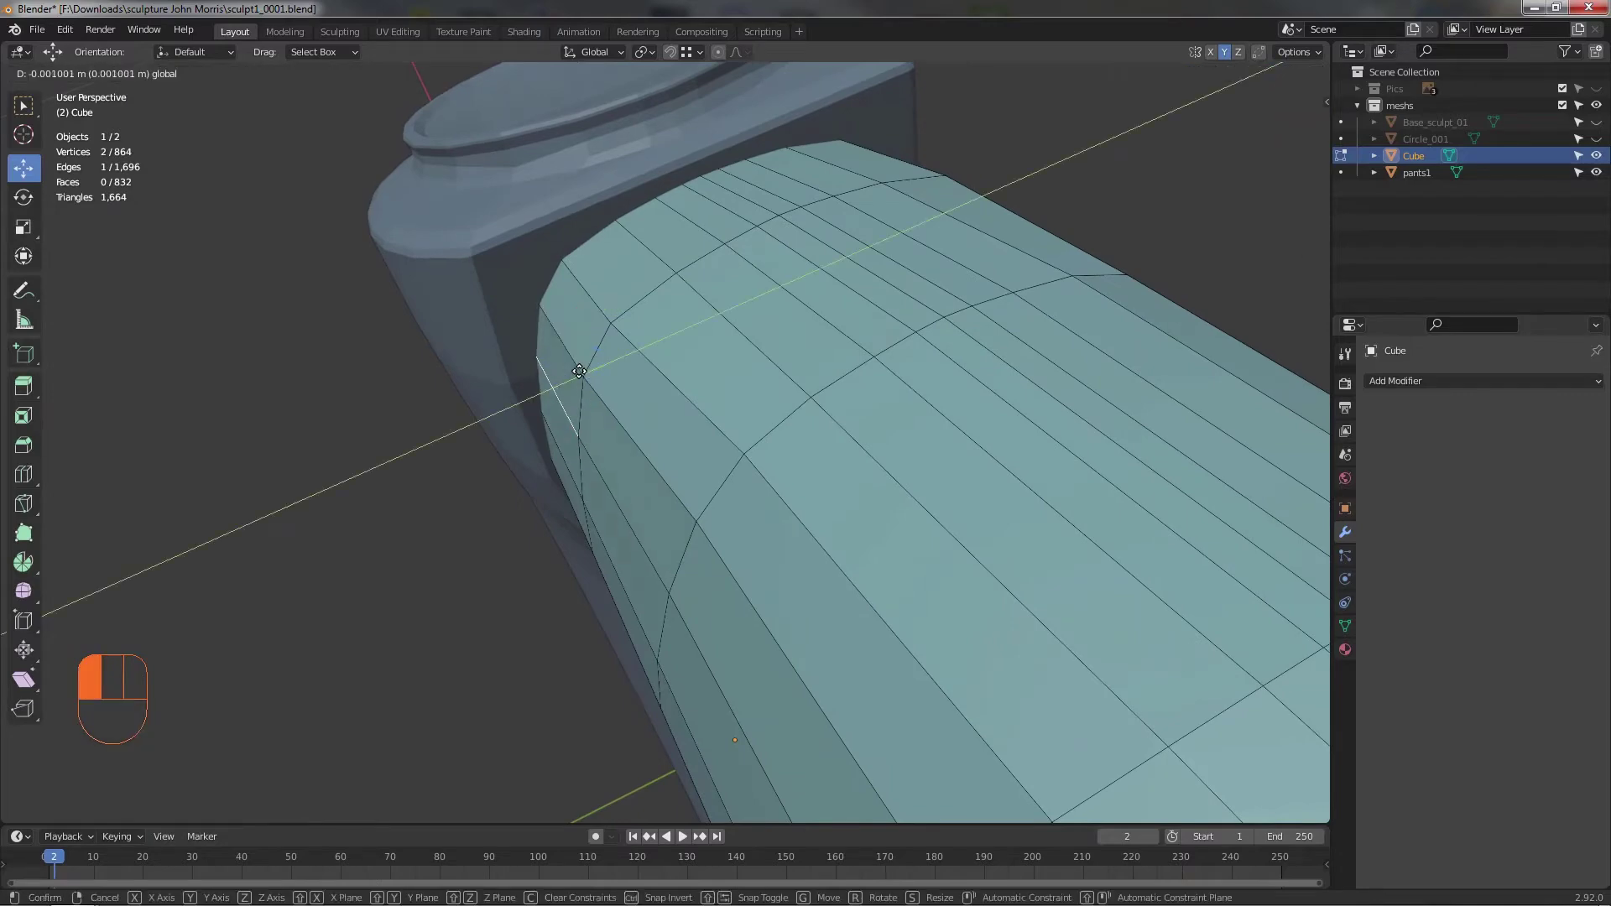
middle_click(673, 389)
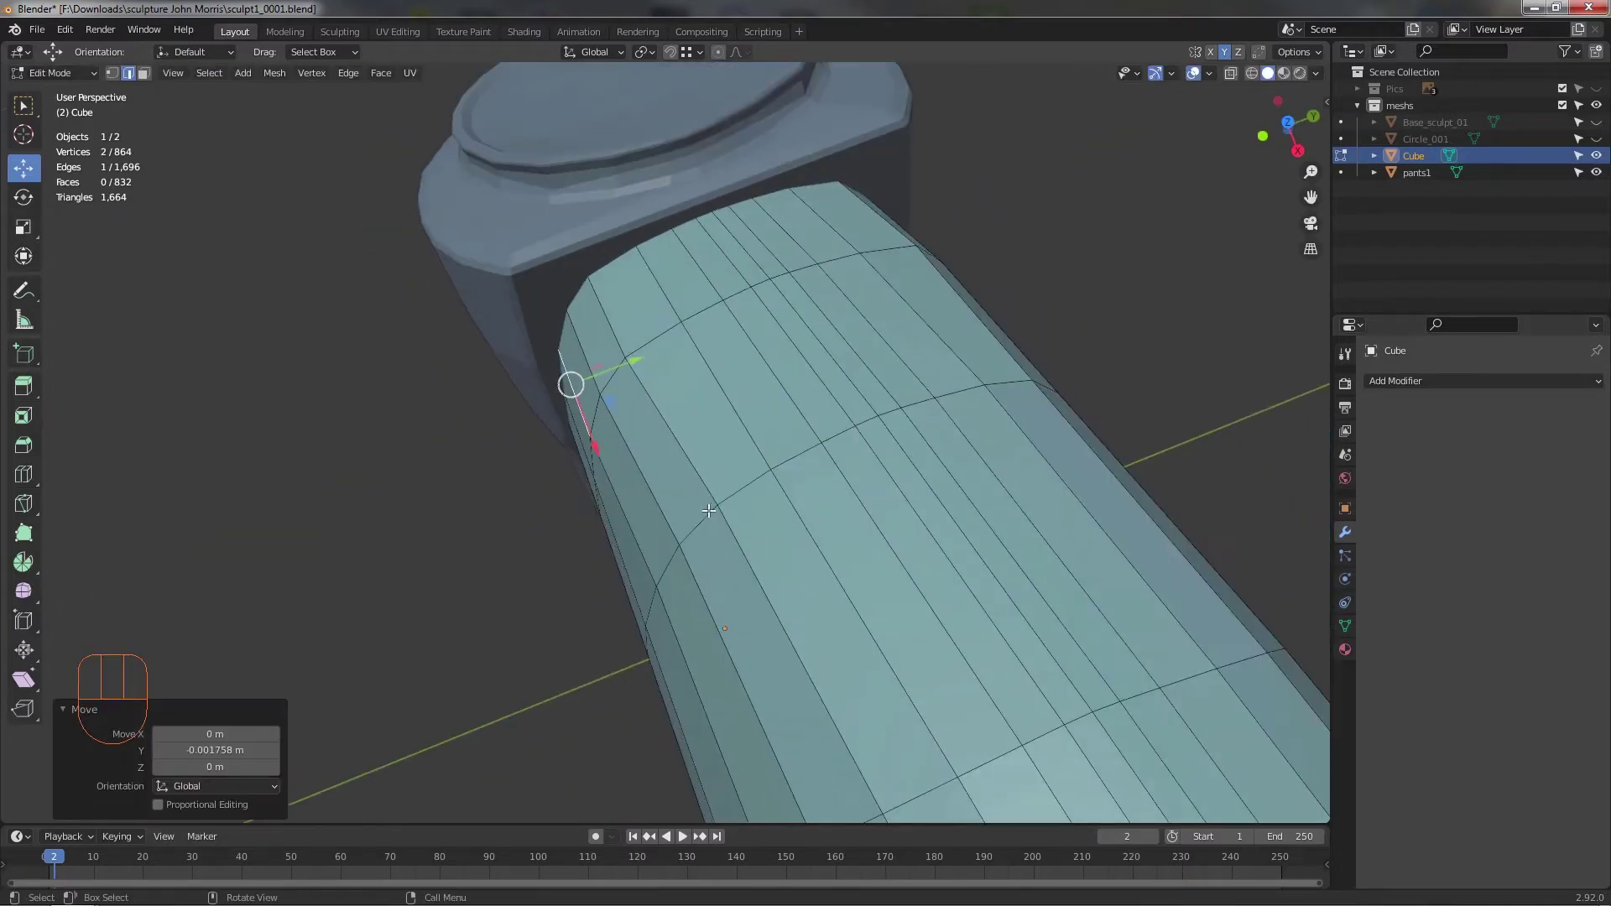
left_click_drag(721, 497, 715, 500)
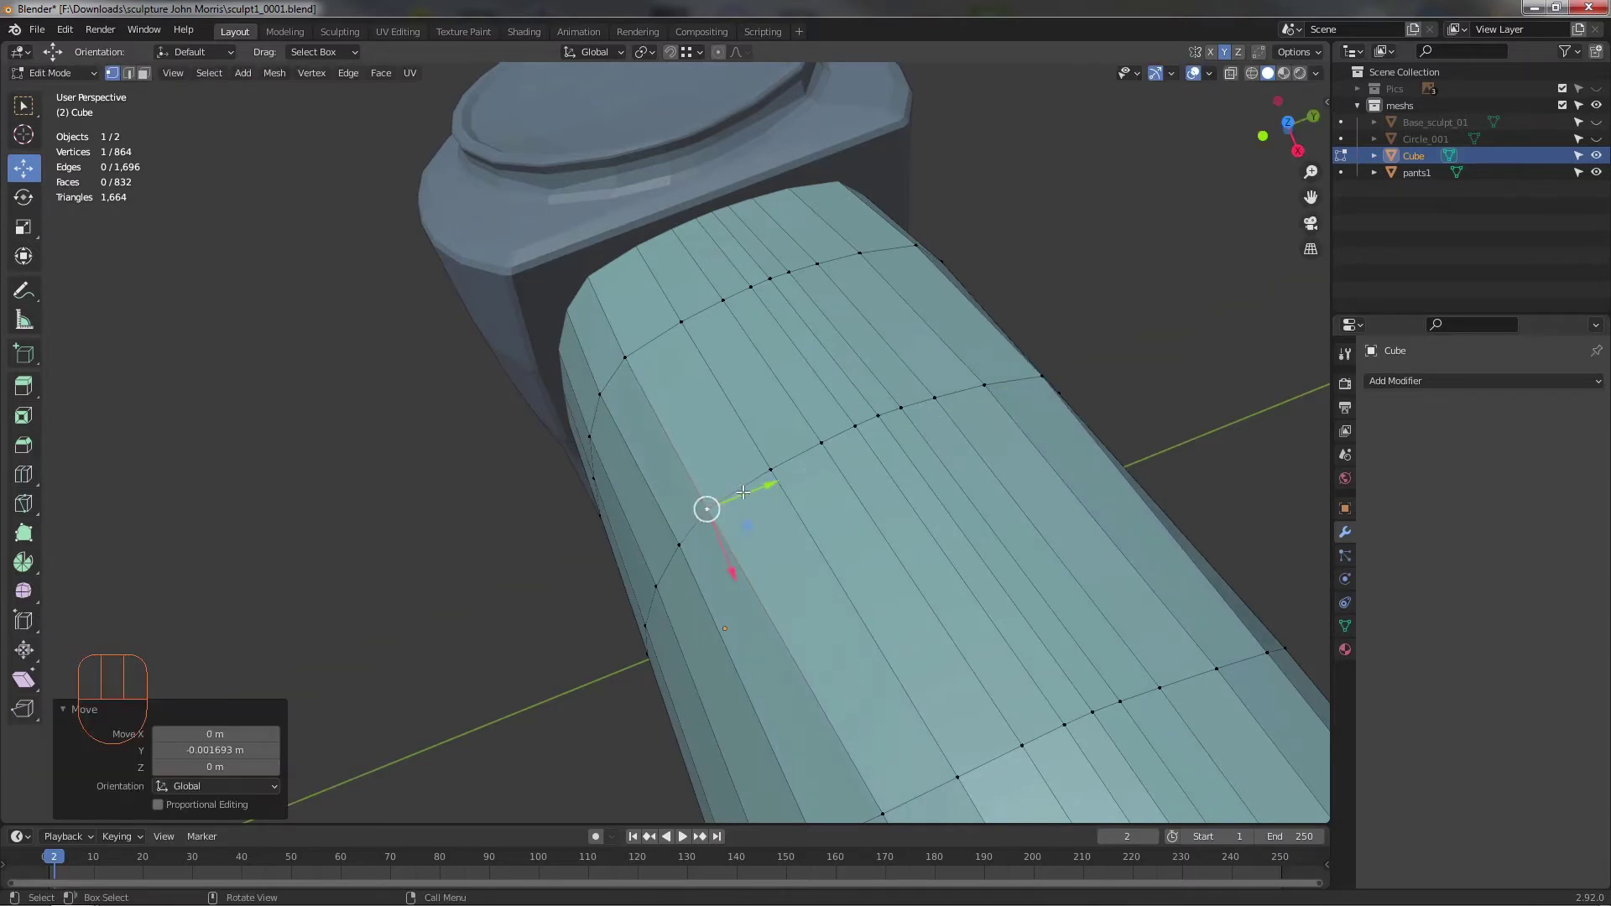
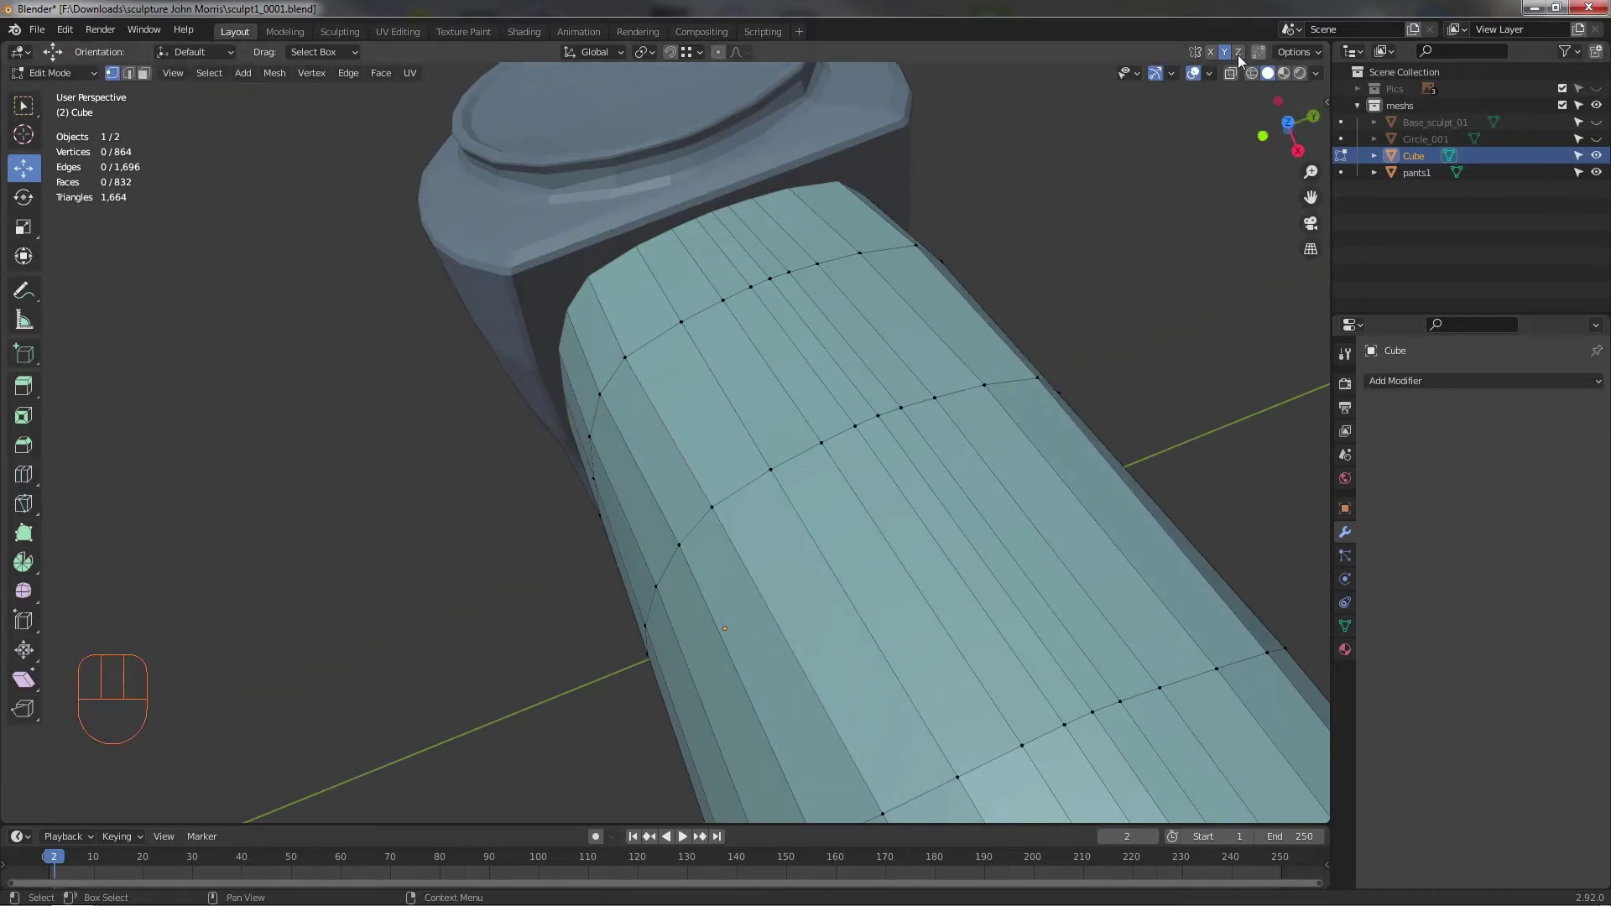
left_click(1224, 62)
left_click_drag(826, 465, 598, 436)
middle_click(625, 399)
- Orbit around the foot tube to check the adjusted rim from the side
left_click_drag(521, 401, 553, 419)
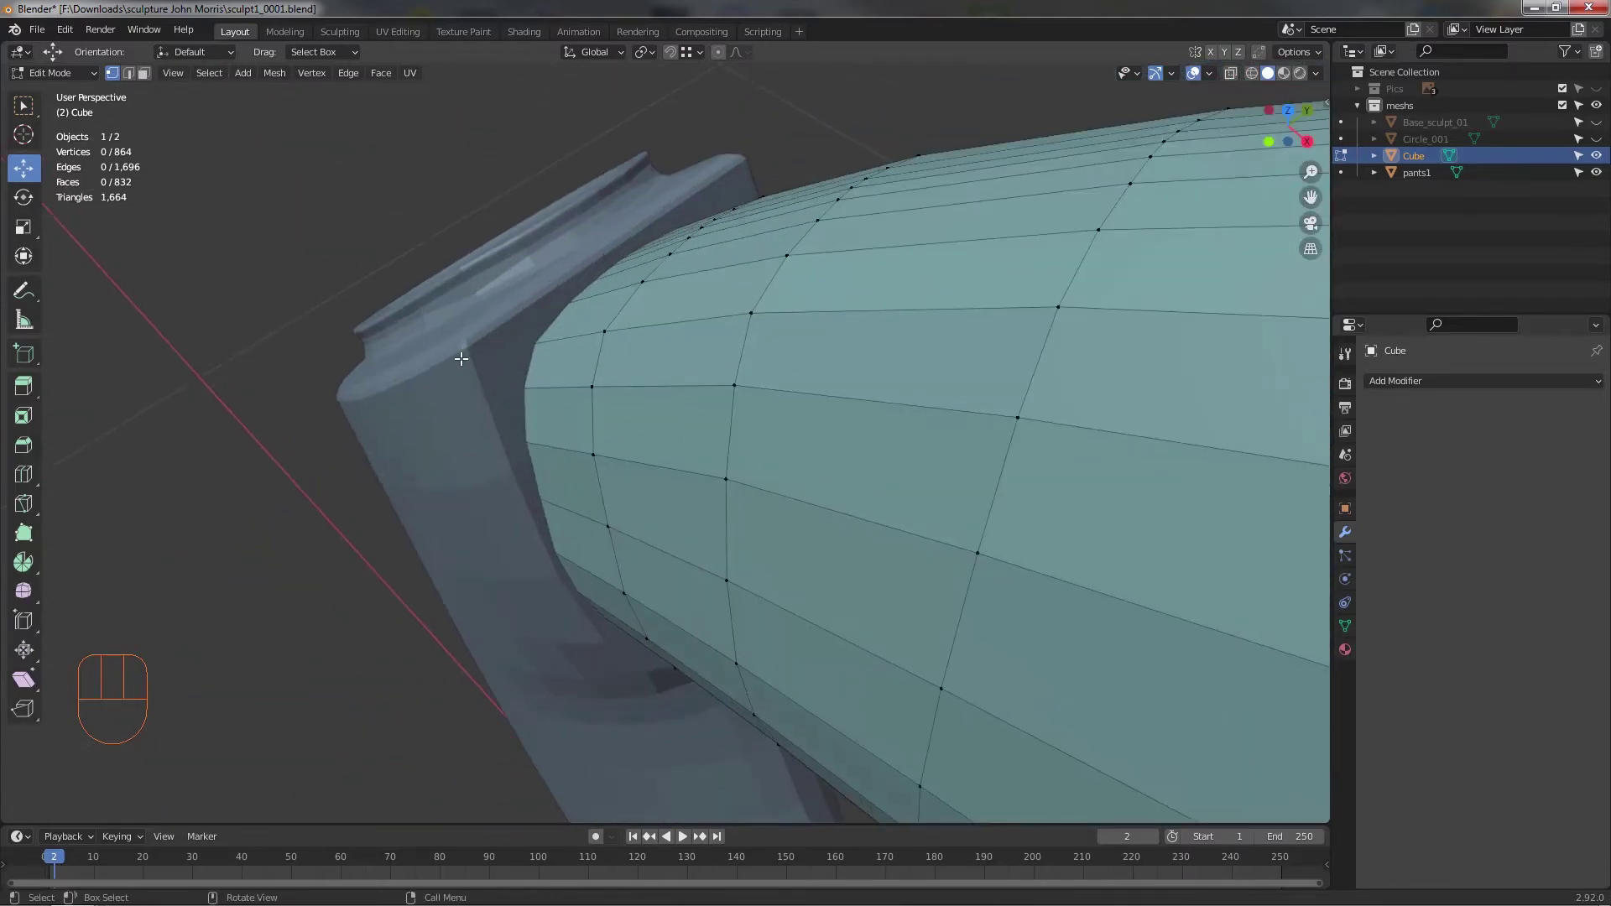
left_click_drag(537, 414, 552, 471)
left_click_drag(616, 505, 799, 526)
left_click_drag(844, 465, 817, 472)
left_click_drag(850, 481, 861, 471)
left_click_drag(845, 466, 822, 374)
left_click_drag(711, 424, 646, 376)
left_click_drag(657, 400, 562, 378)
left_click_drag(685, 419, 671, 554)
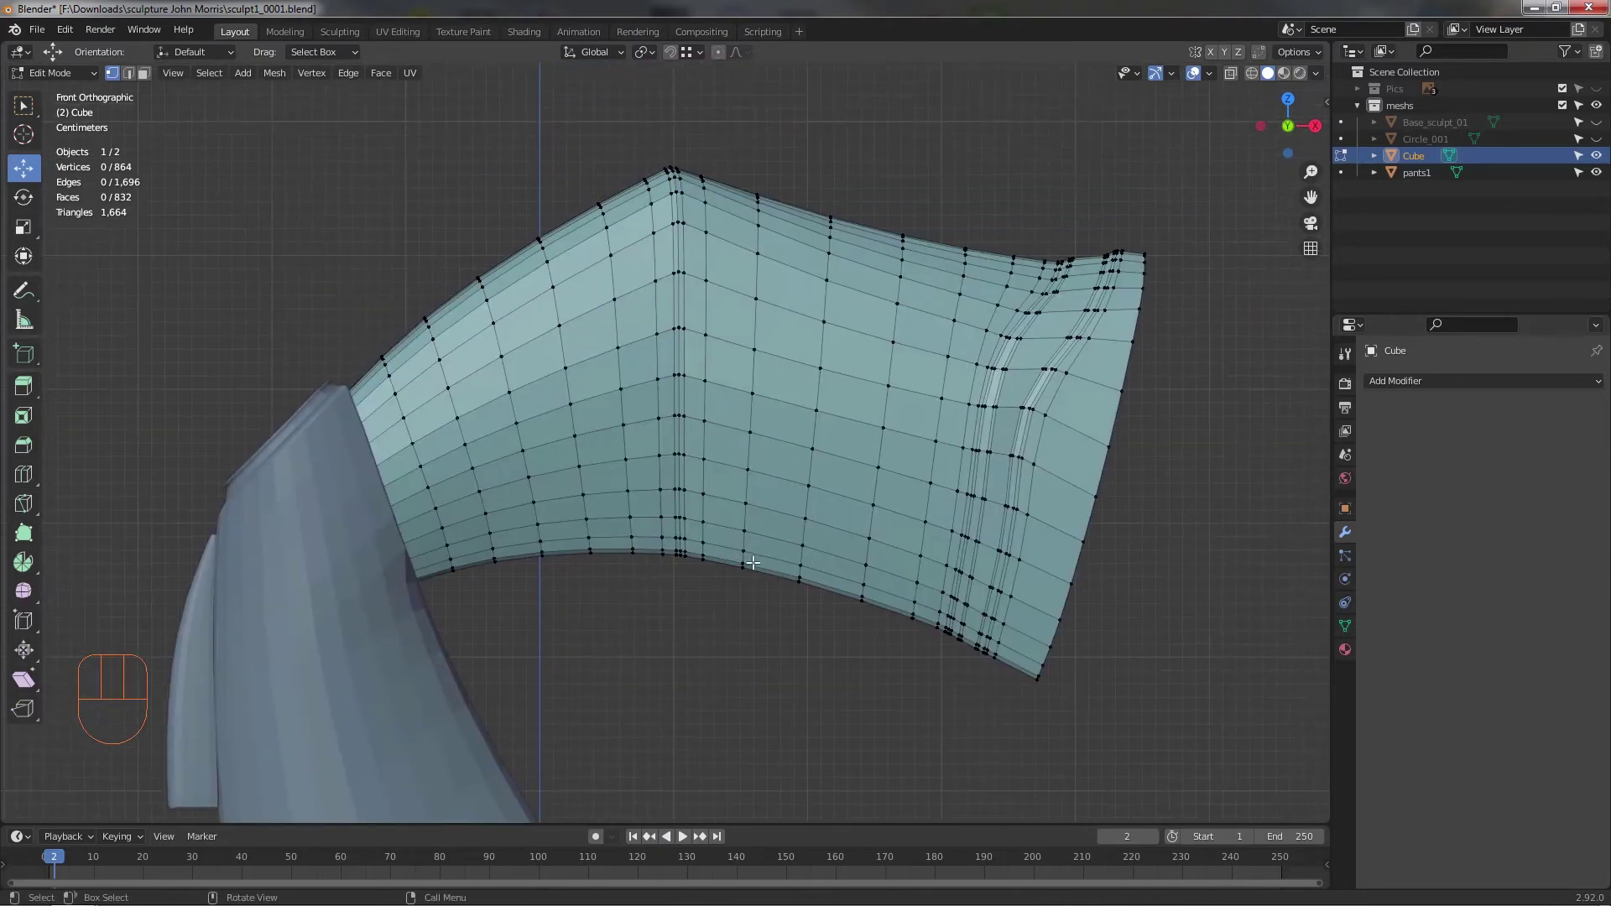
- Frame the whole bent foot tube and hide the pants1 mesh in the outliner
middle_click(765, 511)
left_click_drag(768, 541, 755, 615)
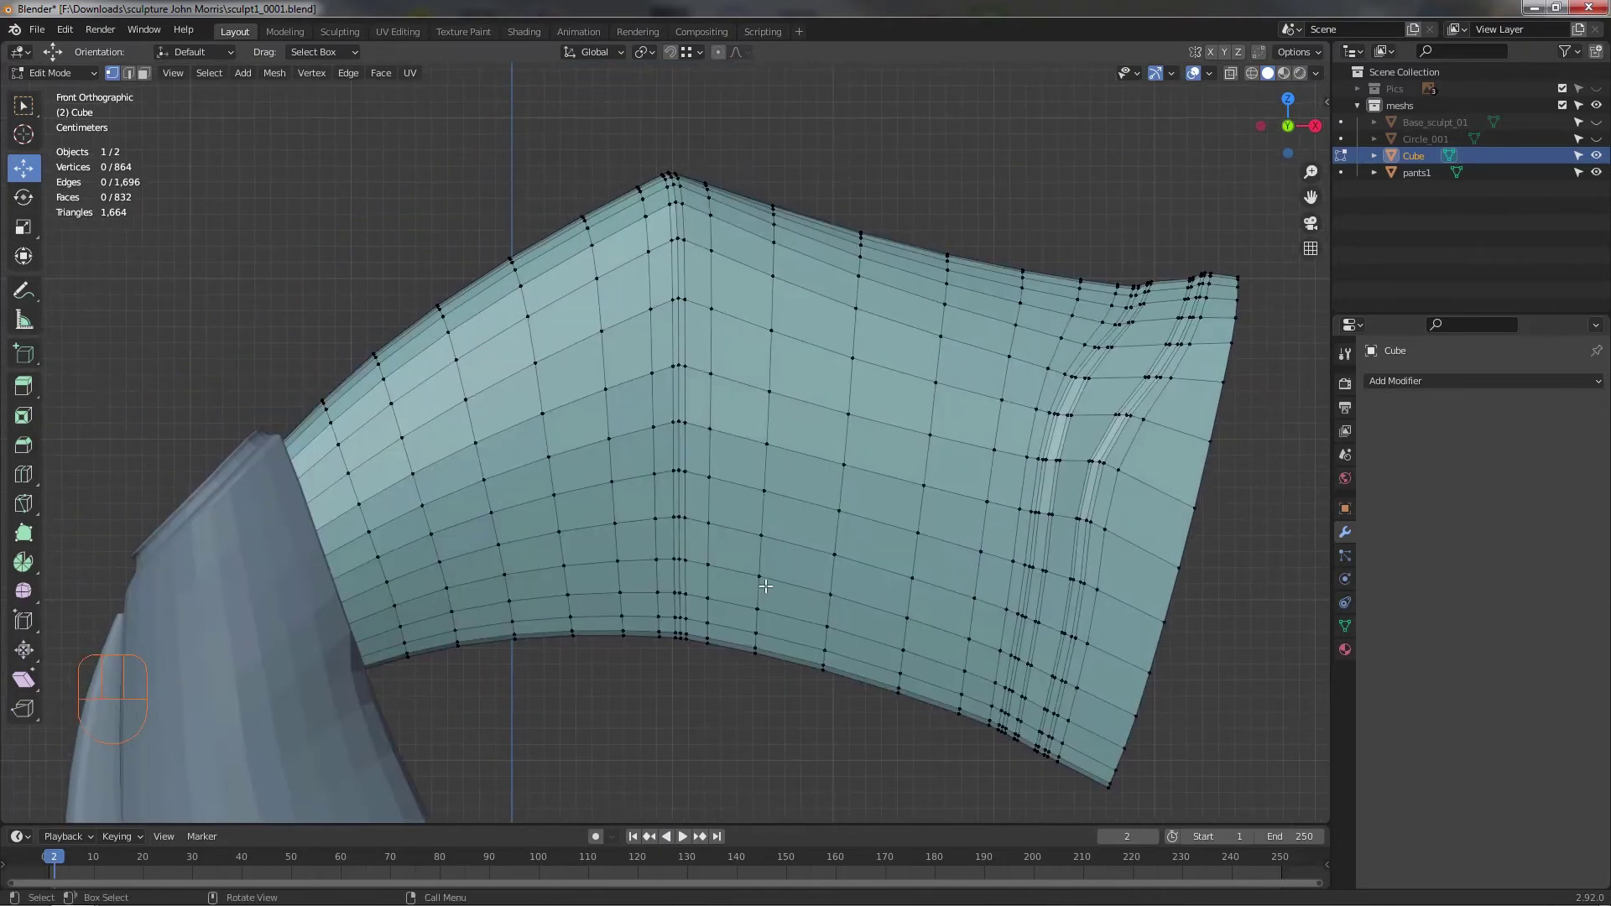
left_click_drag(749, 568, 701, 594)
left_click_drag(795, 587, 619, 559)
middle_click(623, 524)
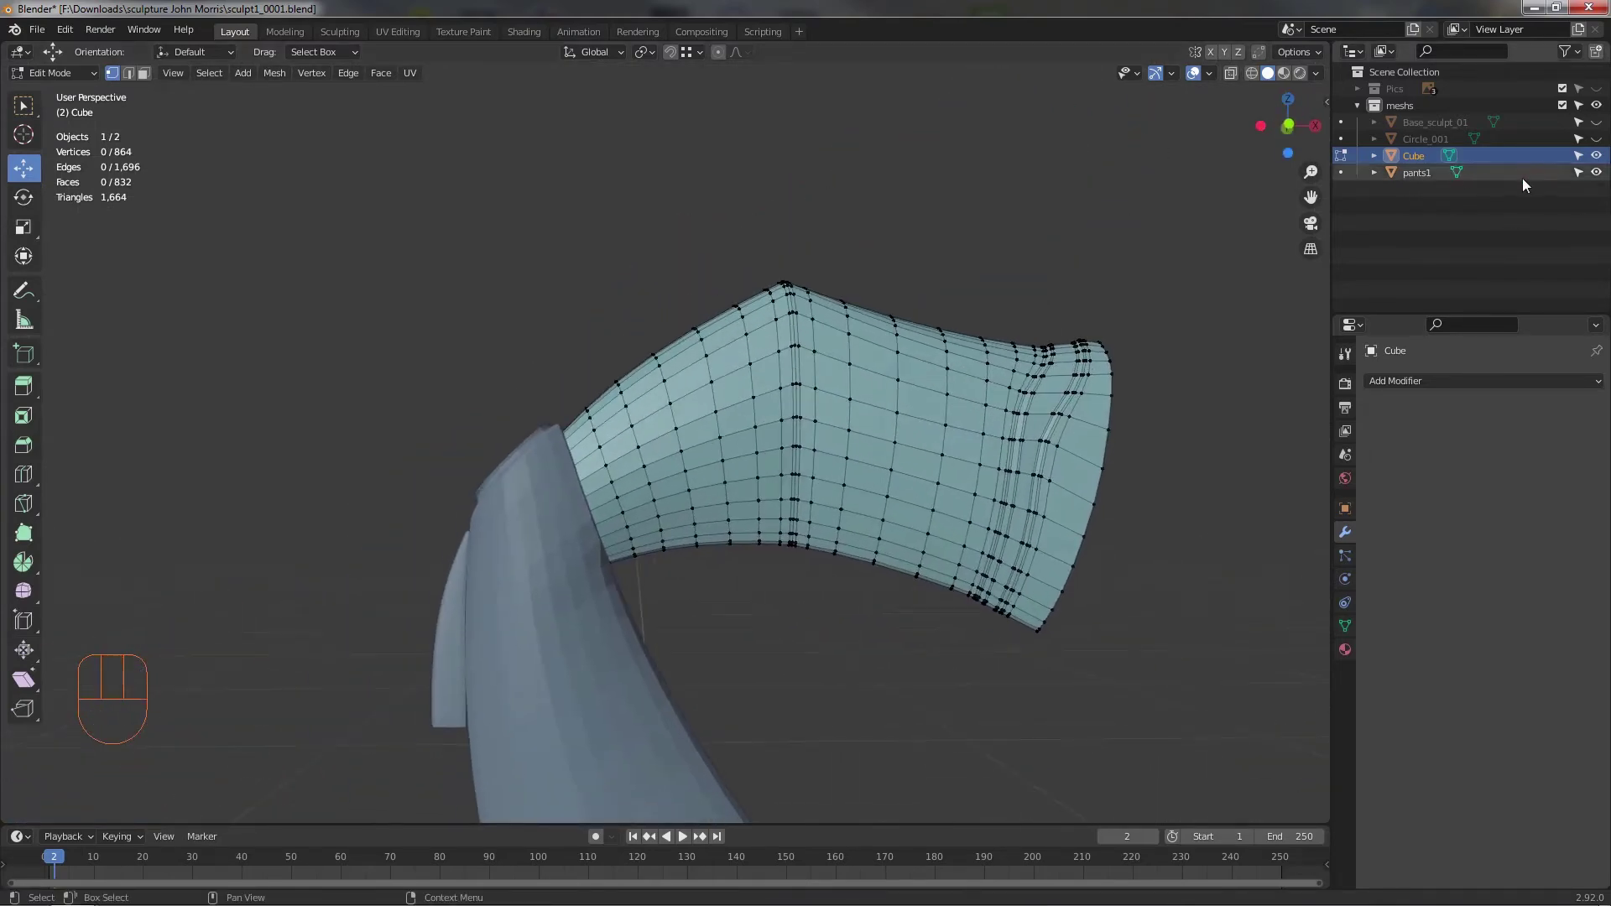
left_click(1602, 181)
- Bring the foot tube into a straight-down top view
left_click_drag(540, 517, 674, 480)
middle_click(704, 482)
middle_click(710, 446)
middle_click(728, 419)
left_click_drag(715, 411, 698, 429)
left_click_drag(760, 441, 770, 421)
left_click_drag(723, 464, 672, 586)
middle_click(635, 472)
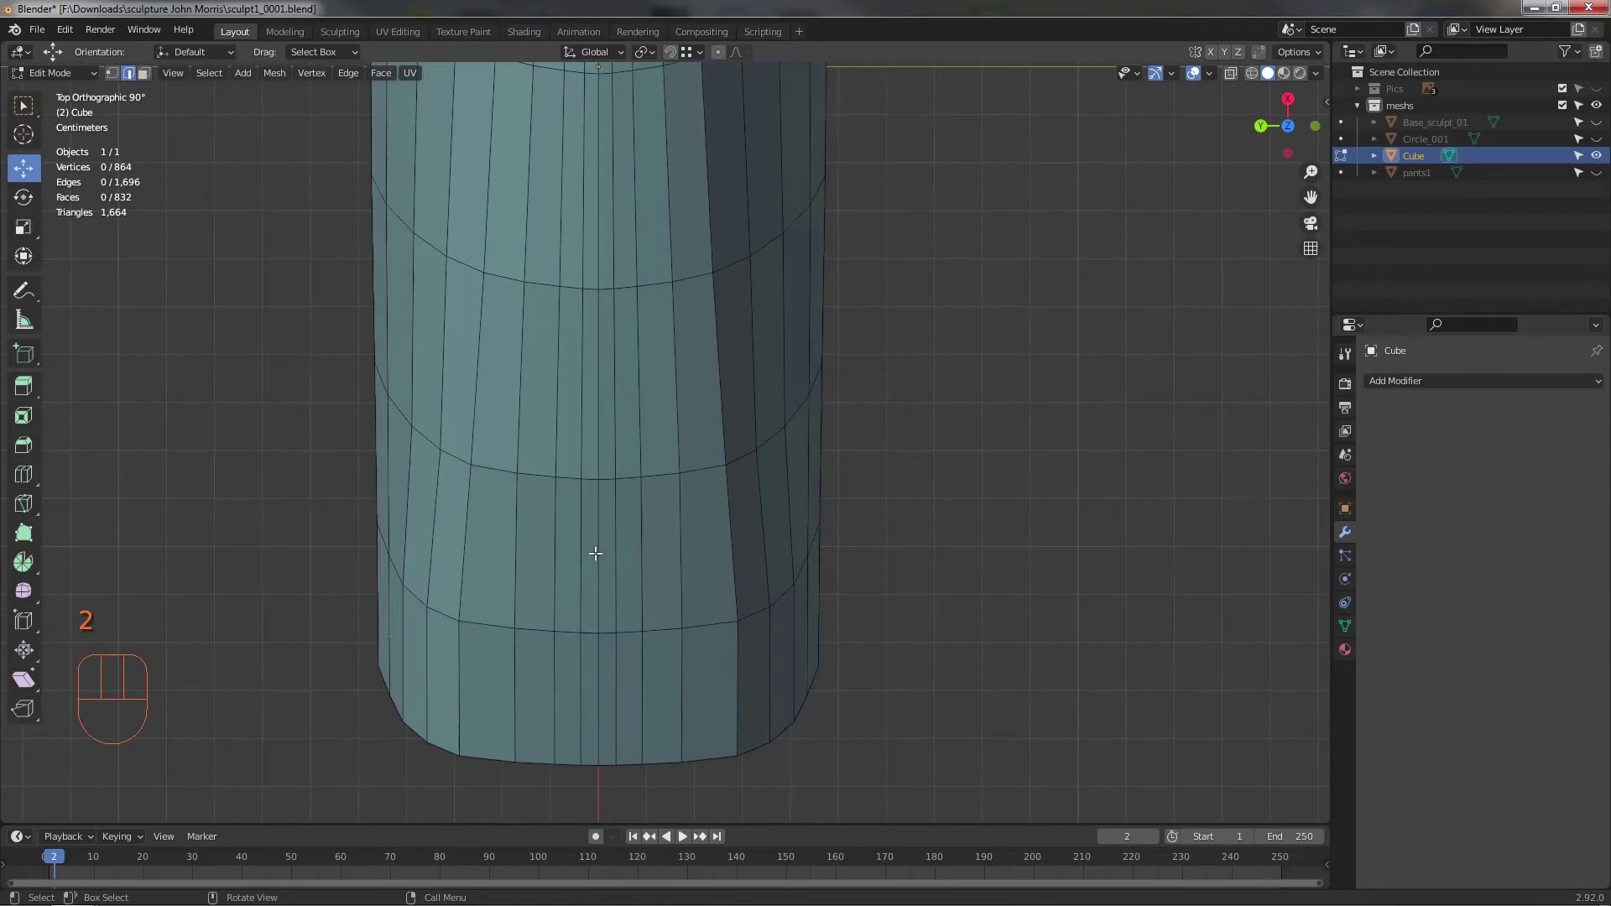
- Select the lengthwise edge loop along the tube's underside and mark it as a seam
left_click(595, 549)
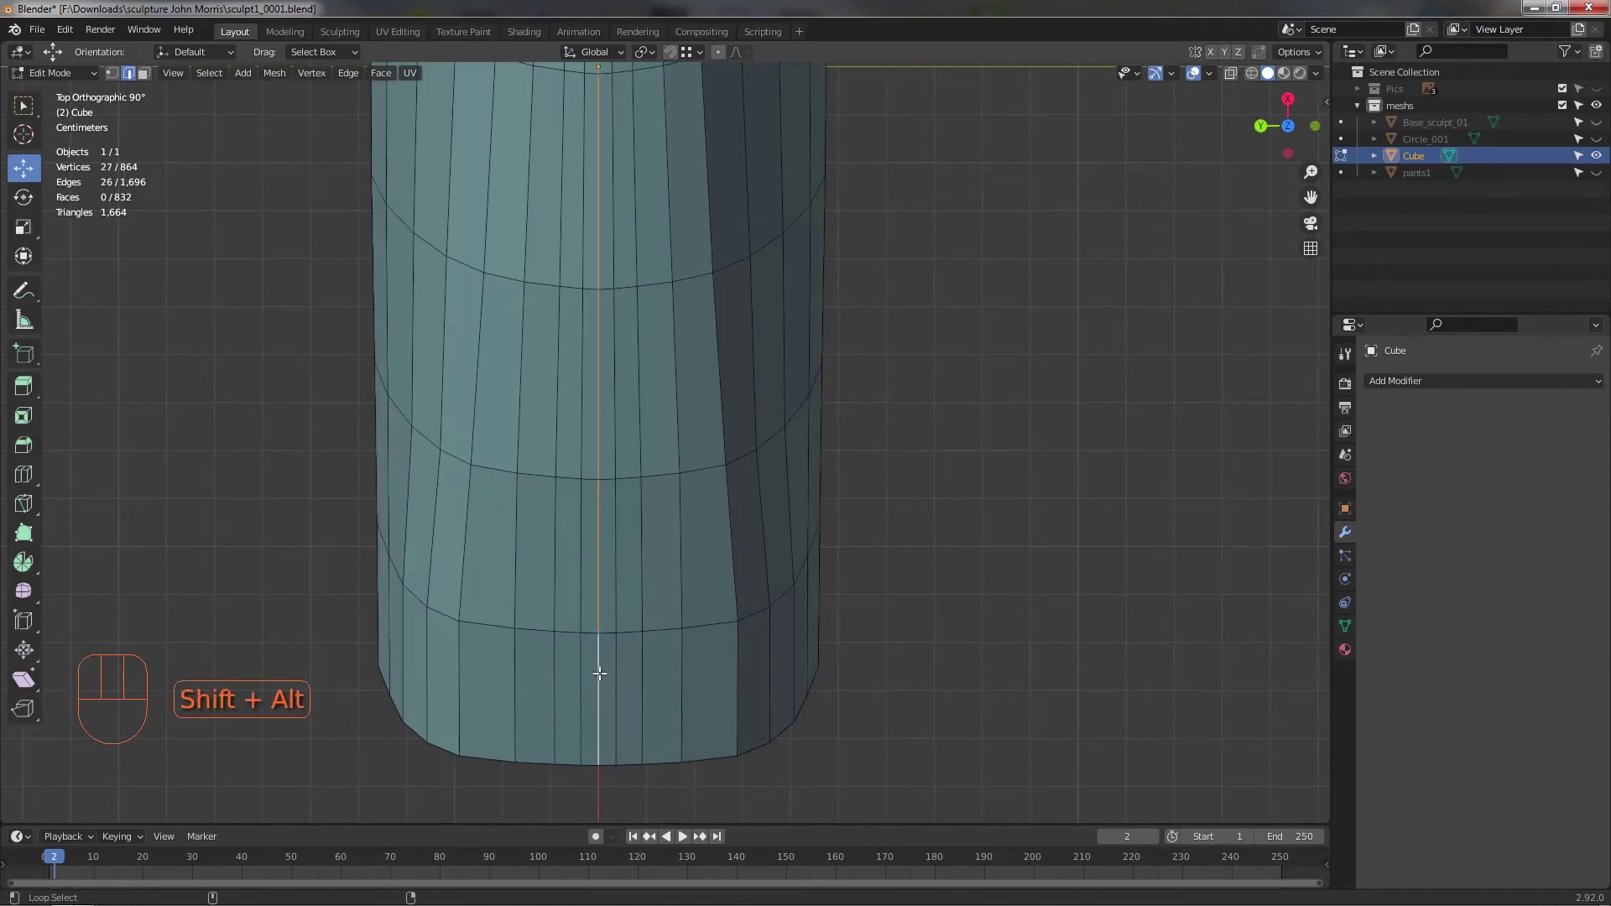
left_click_drag(695, 668, 682, 394)
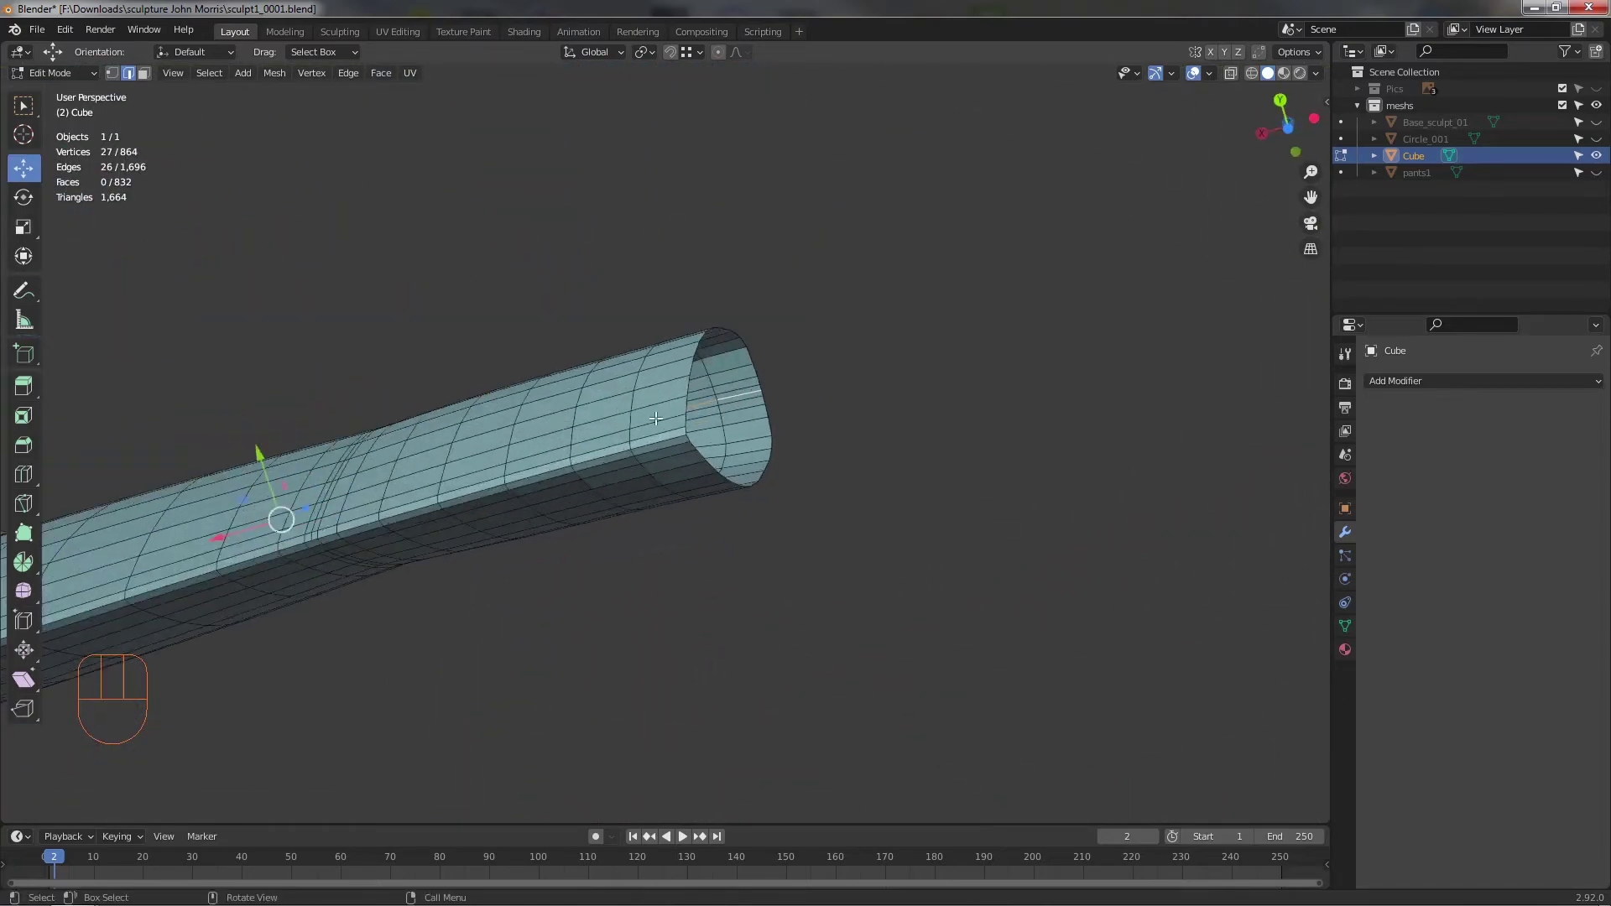
left_click(661, 431)
right_click(665, 444)
left_click(1053, 434)
left_click_drag(860, 570, 781, 602)
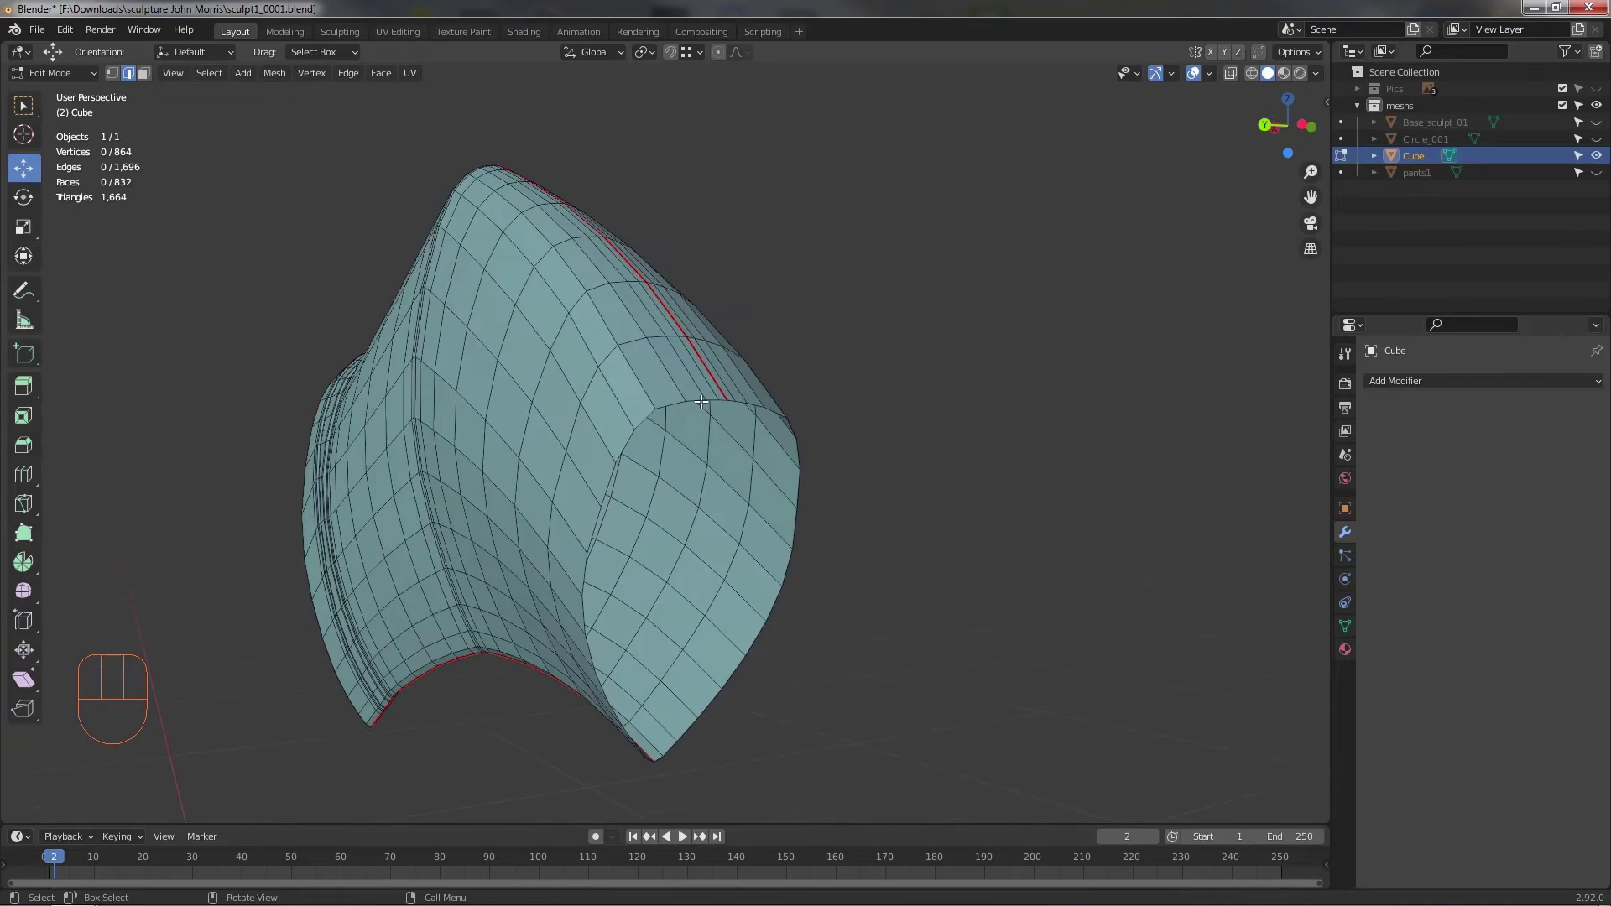
- Select the open rim loop of the foot tube, extrude and scale it inward to start closing the end
left_click(701, 394)
left_click_drag(776, 496, 748, 480)
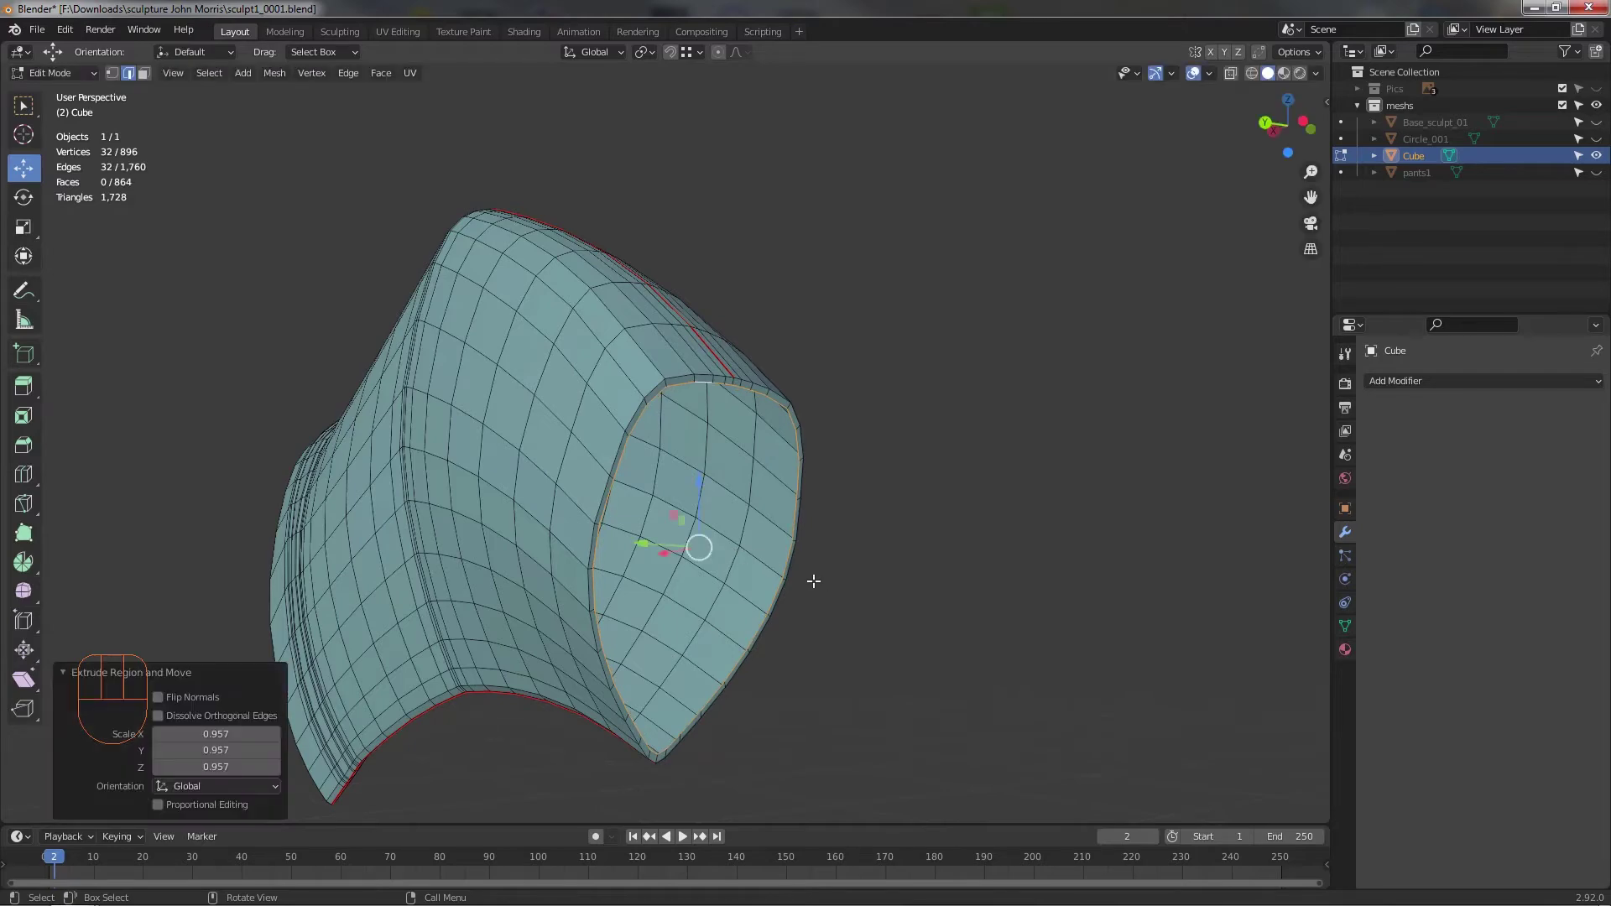
left_click_drag(820, 598, 818, 587)
left_click_drag(831, 583, 773, 597)
scroll("up", 3)
middle_click(775, 550)
scroll("down", 3)
scroll("up", 3)
middle_click(798, 525)
scroll("down", 3)
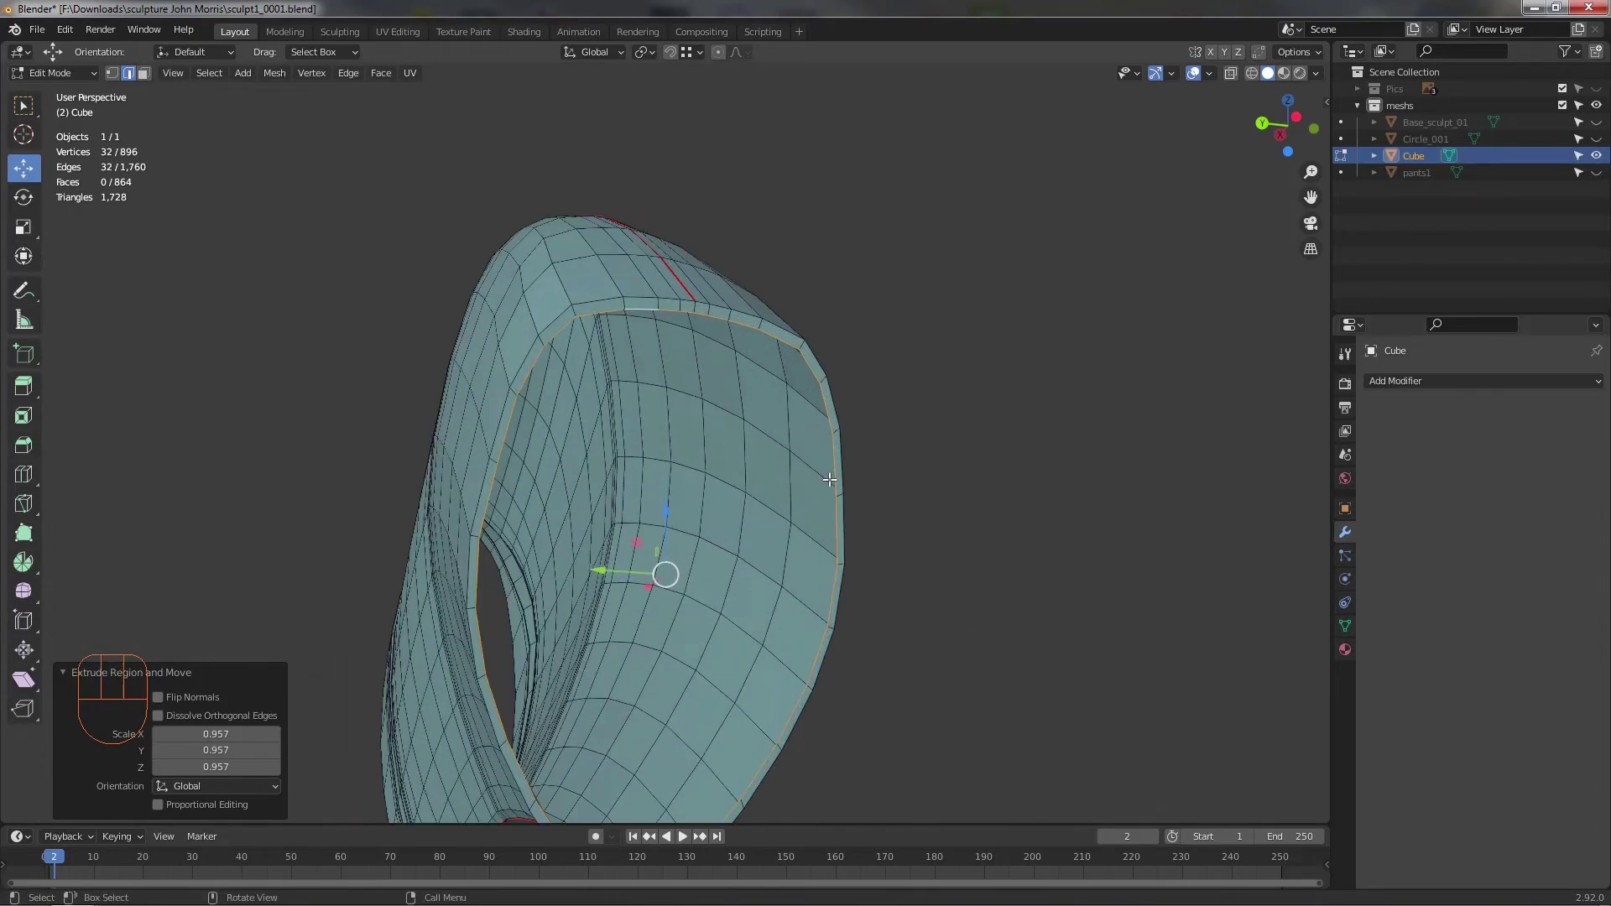
- Grid Fill the remaining hole and select the cap's border loop for bevelling
left_click_drag(382, 83, 433, 281)
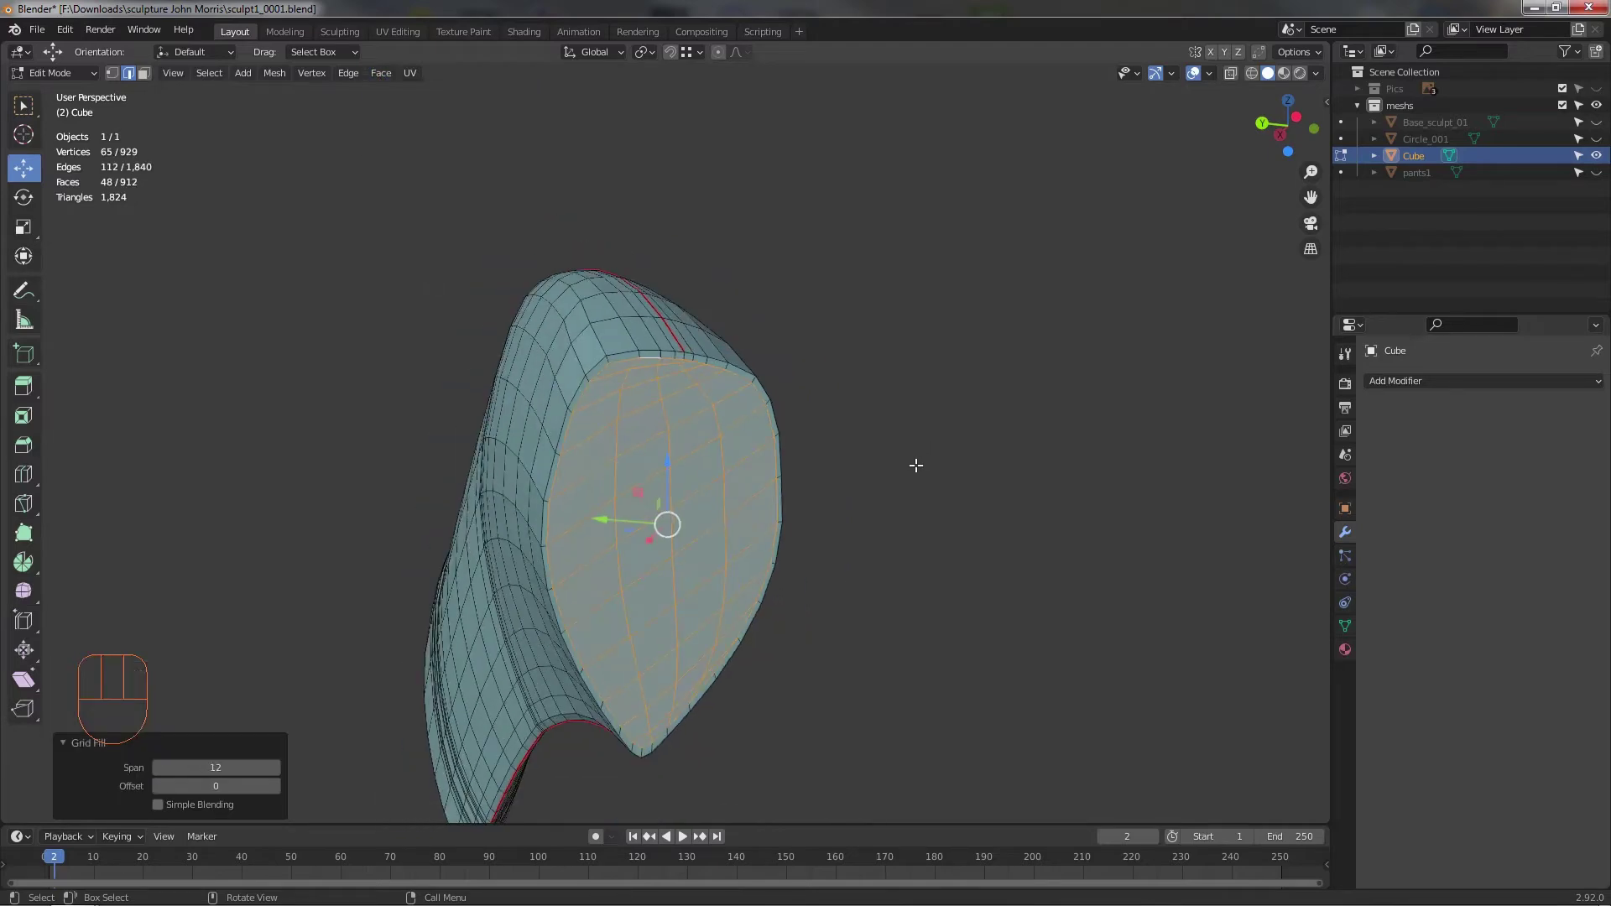
left_click_drag(898, 521, 771, 564)
middle_click(702, 430)
left_click_drag(736, 454, 563, 480)
left_click_drag(543, 454, 551, 416)
left_click_drag(590, 418, 594, 428)
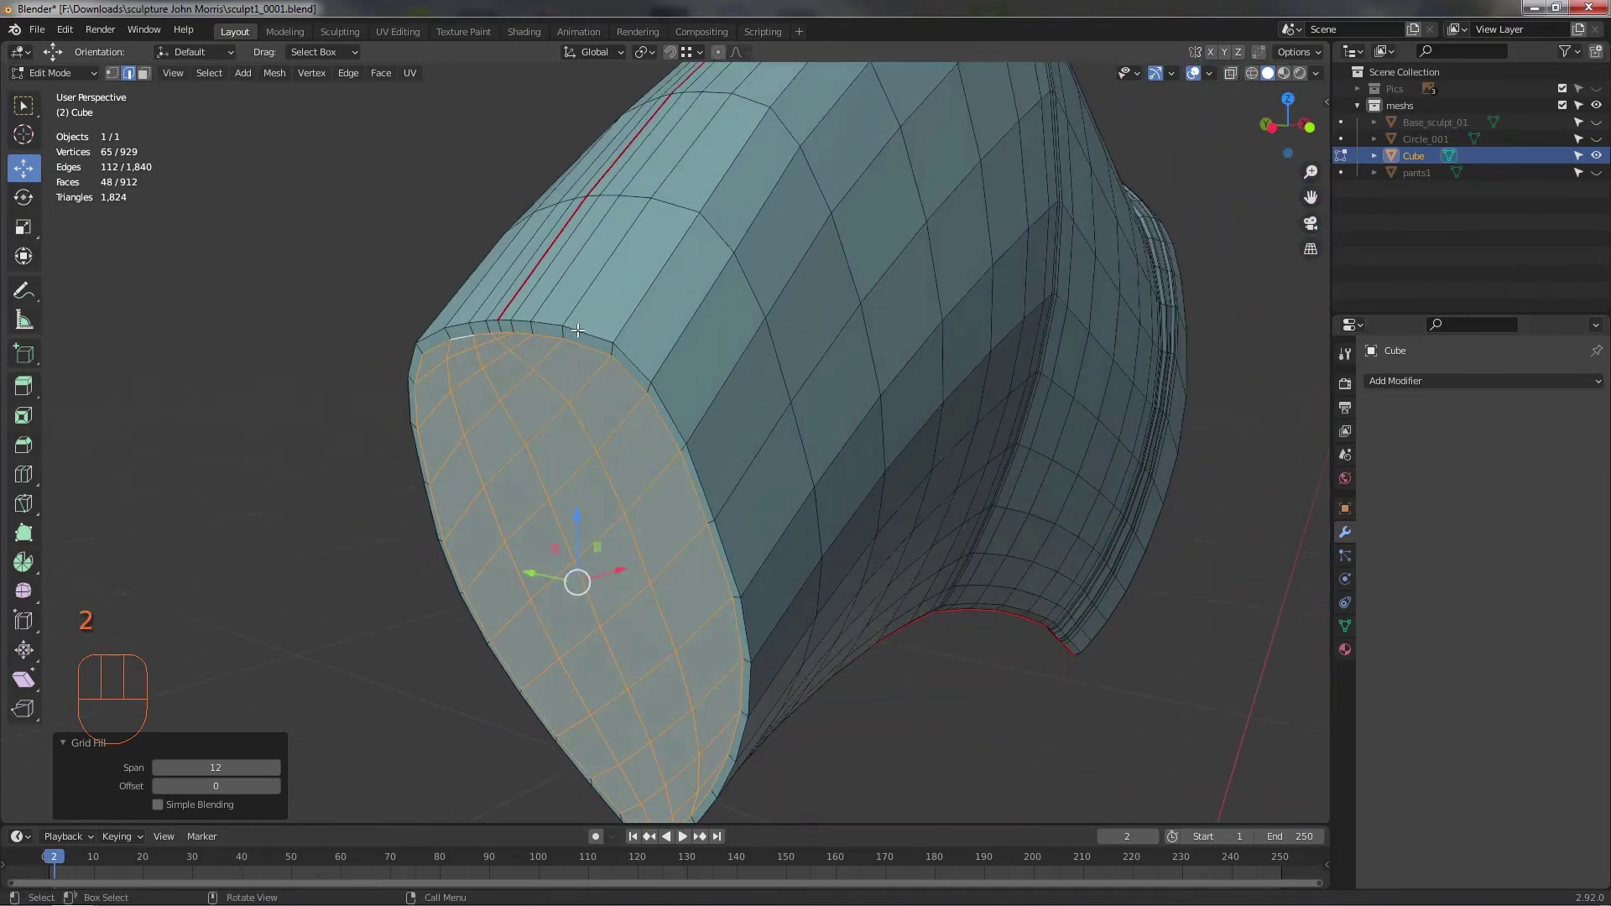
left_click(633, 353)
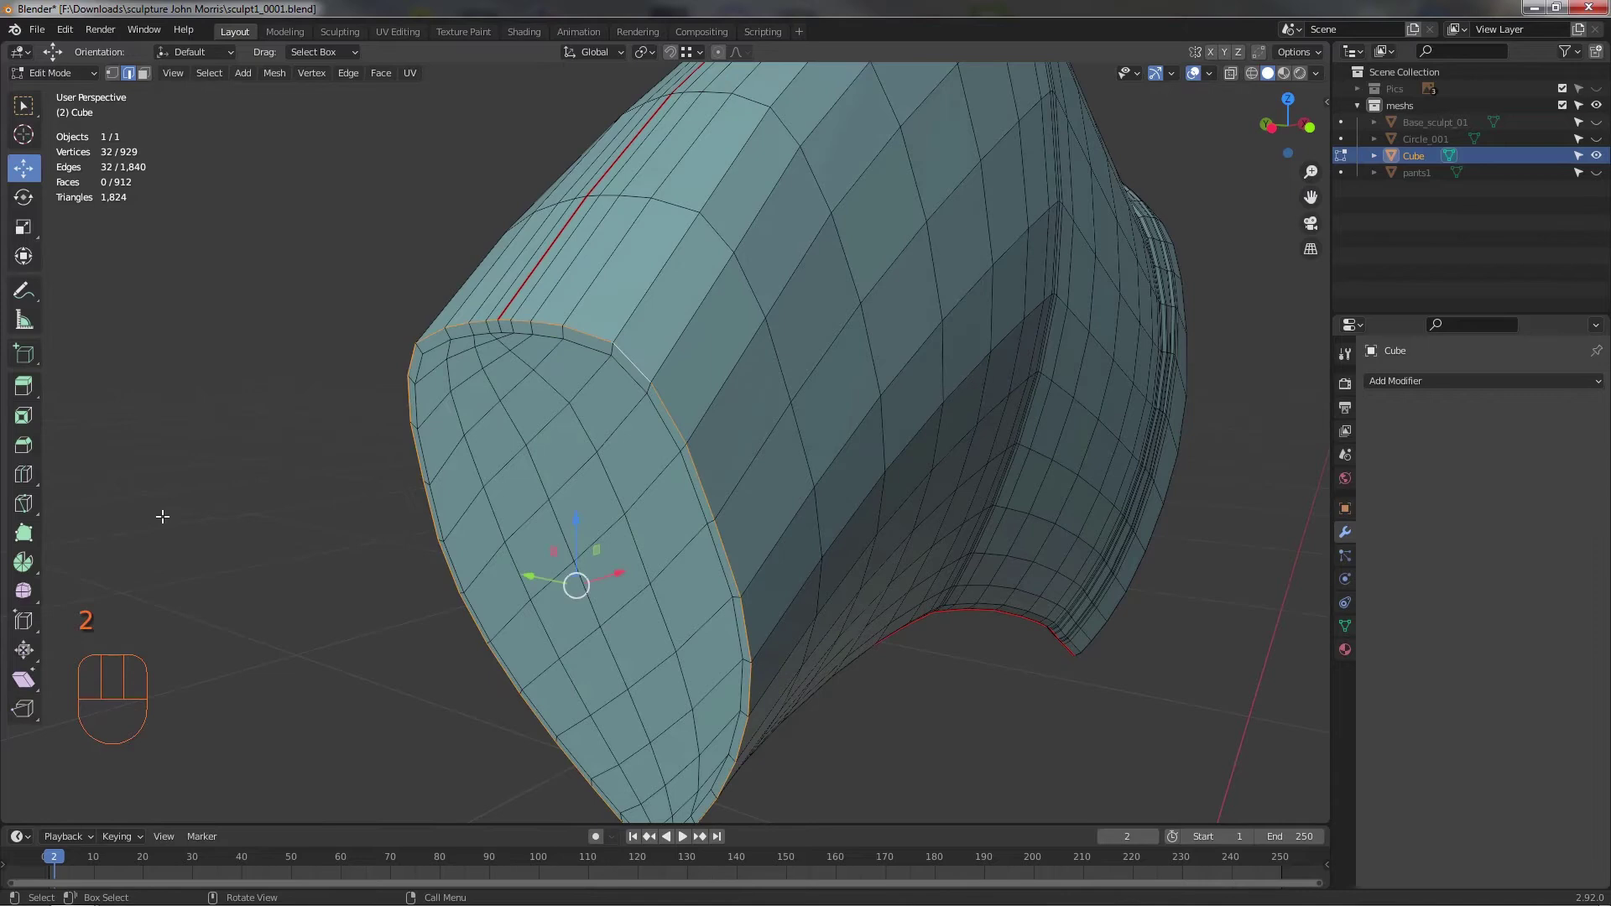
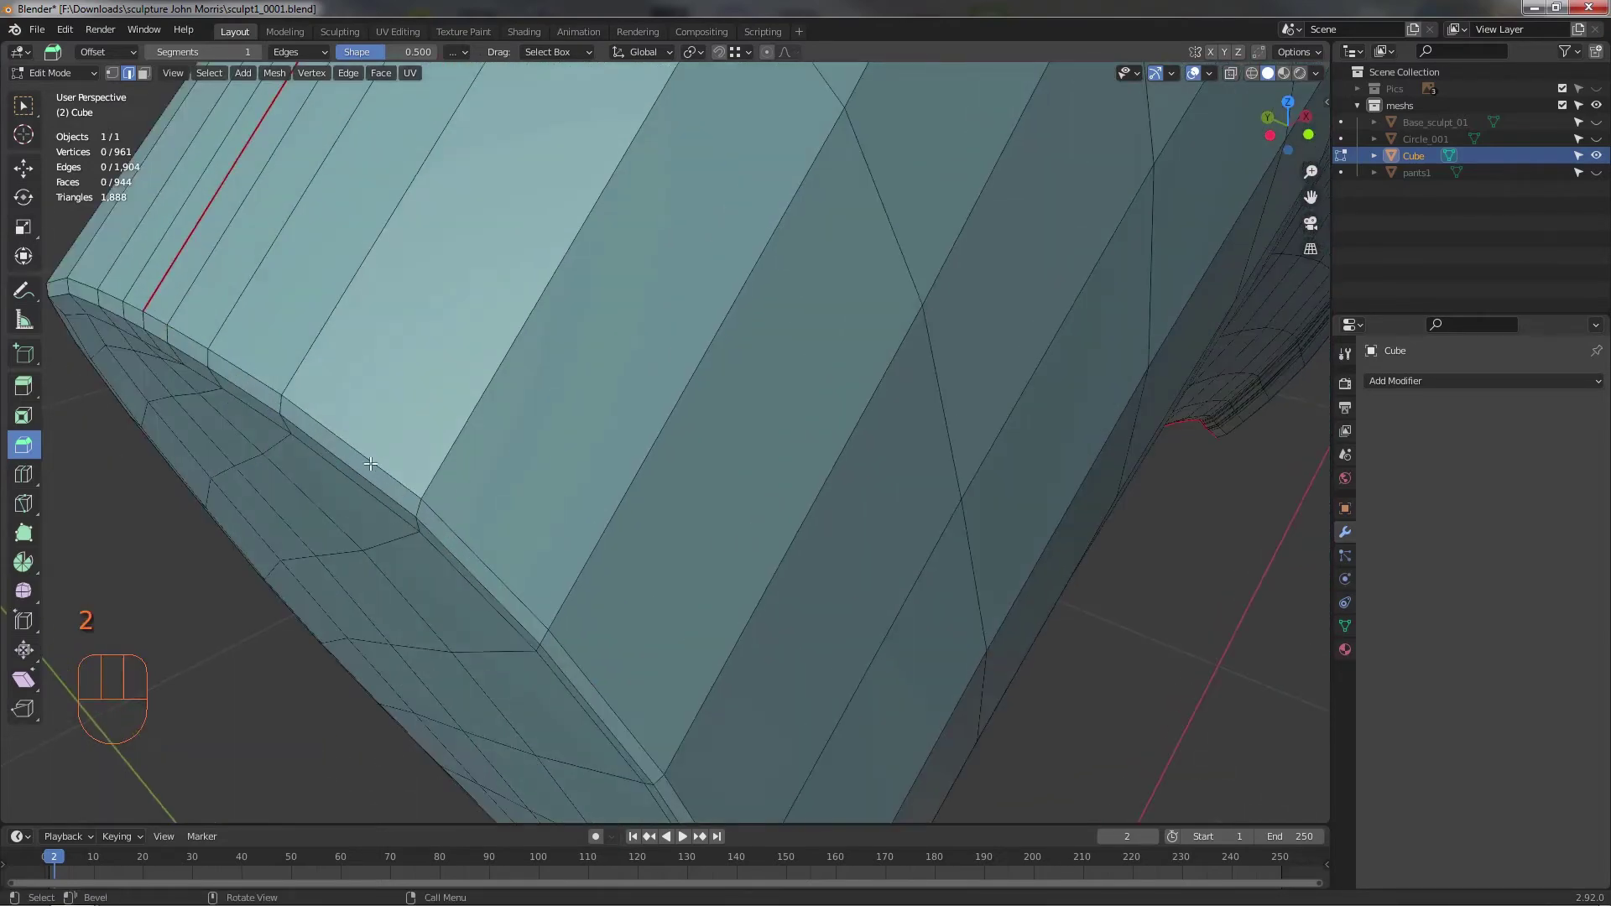
- Extend the wide-end border loop outward and shrink the new rim slightly to form the cap
left_click(371, 458)
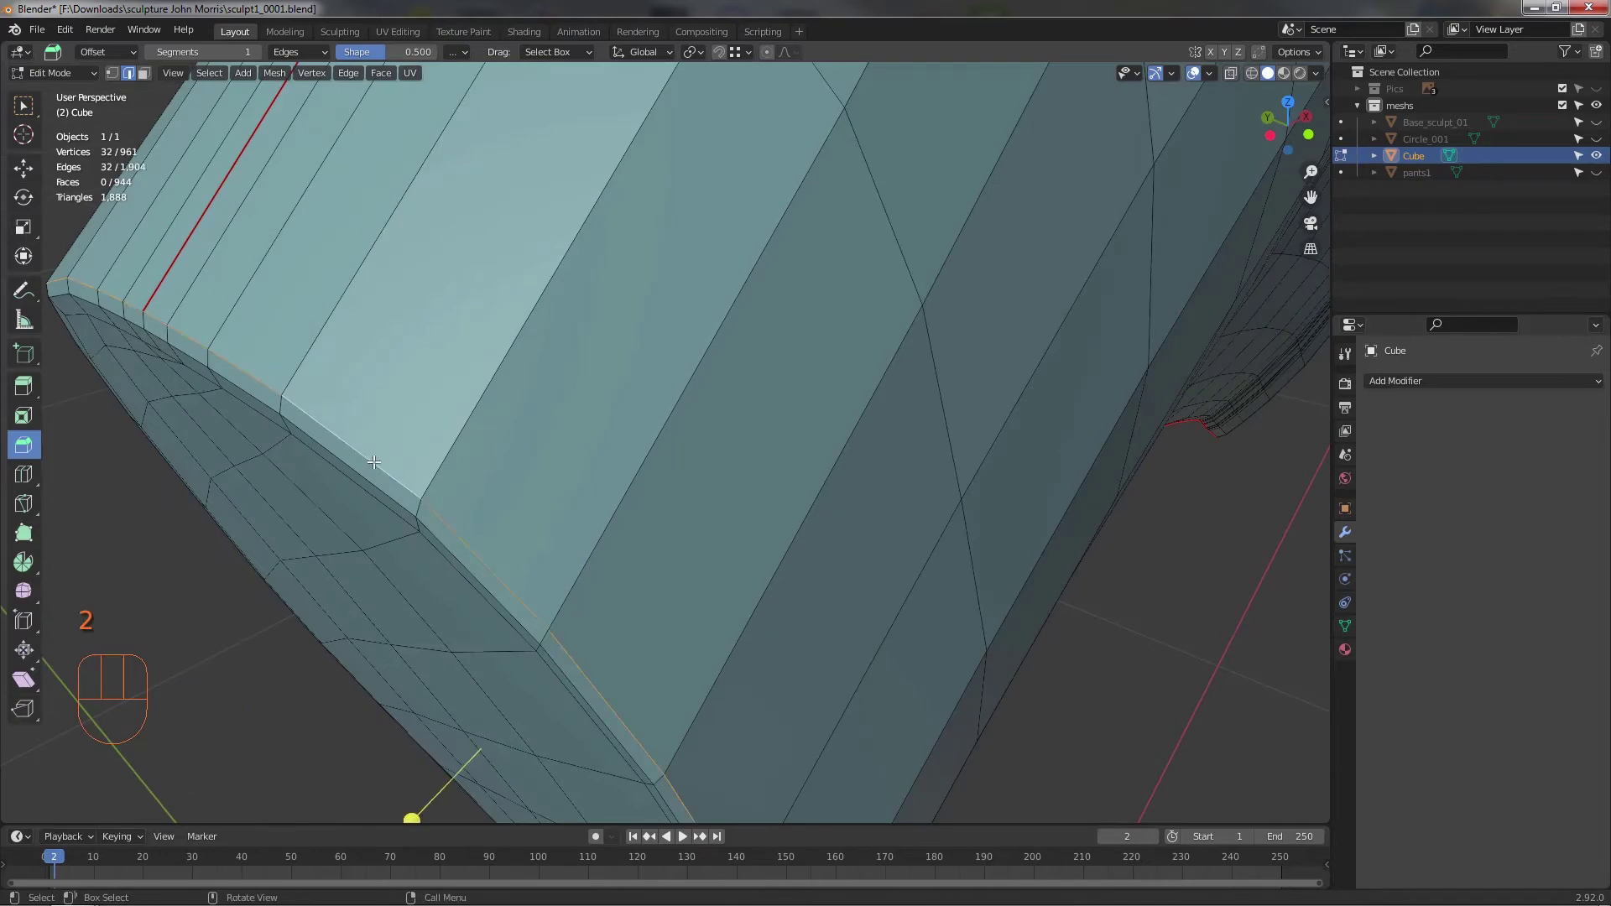
right_click(379, 464)
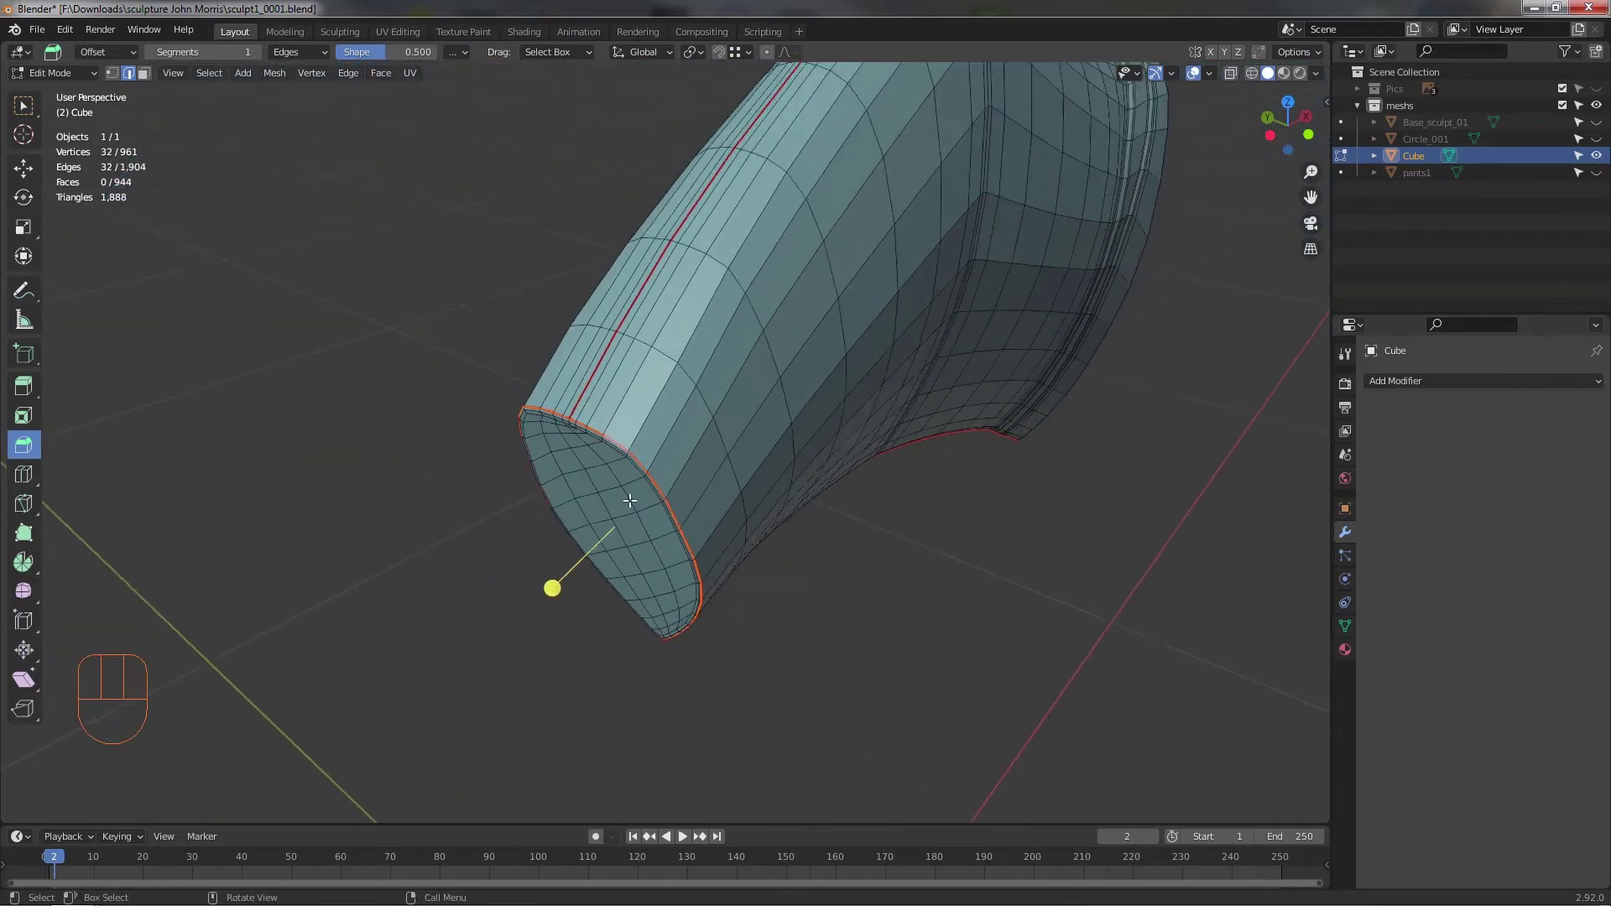
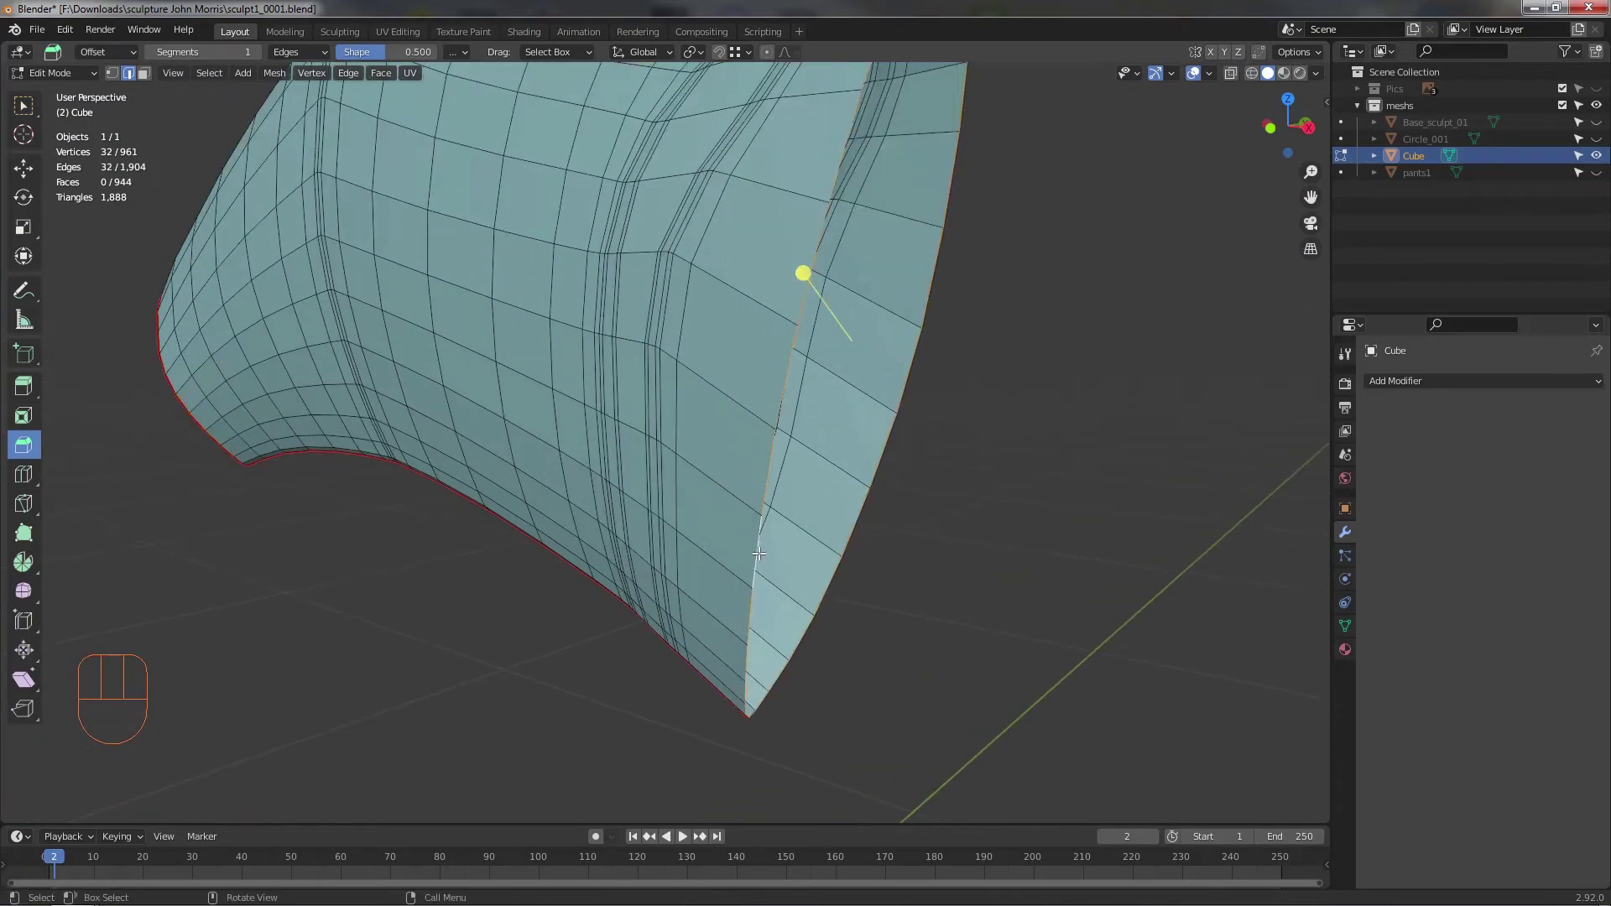
middle_click(741, 554)
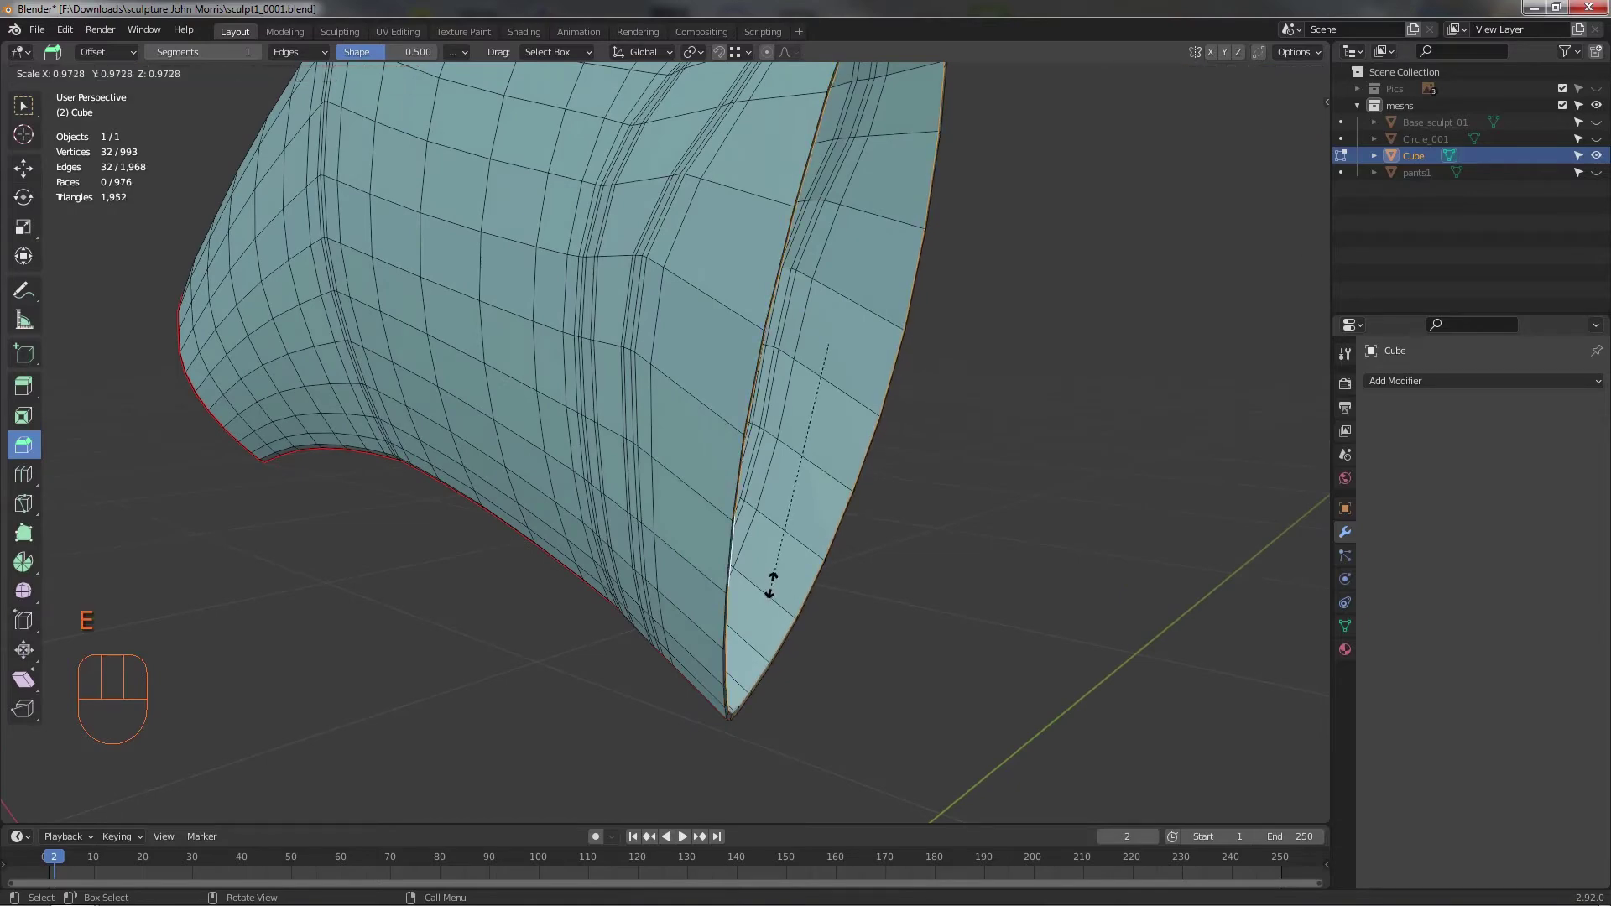
left_click_drag(722, 564, 706, 521)
left_click_drag(710, 477, 696, 579)
- Inspect the filled cap from several sides, then bevel its 32-edge border loop
middle_click(706, 585)
left_click_drag(715, 548, 710, 502)
scroll("up", 3)
left_click_drag(727, 501, 671, 506)
scroll("up", 3)
middle_click(669, 450)
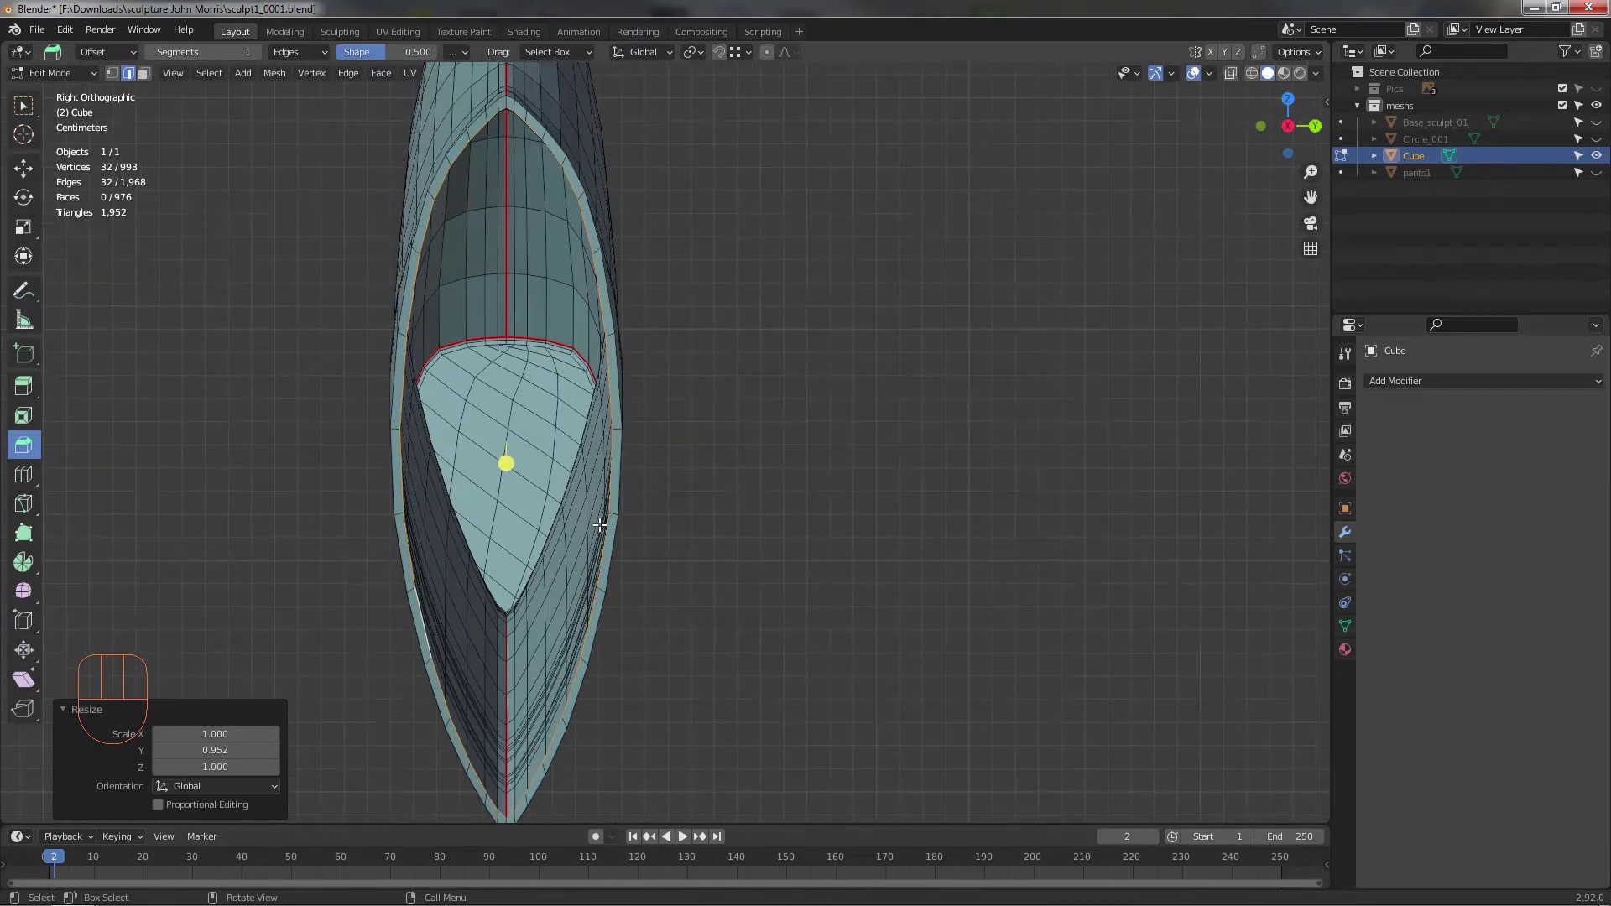
left_click_drag(677, 480, 667, 493)
left_click_drag(640, 559, 654, 538)
left_click_drag(387, 82, 417, 286)
left_click_drag(779, 398, 745, 529)
middle_click(756, 508)
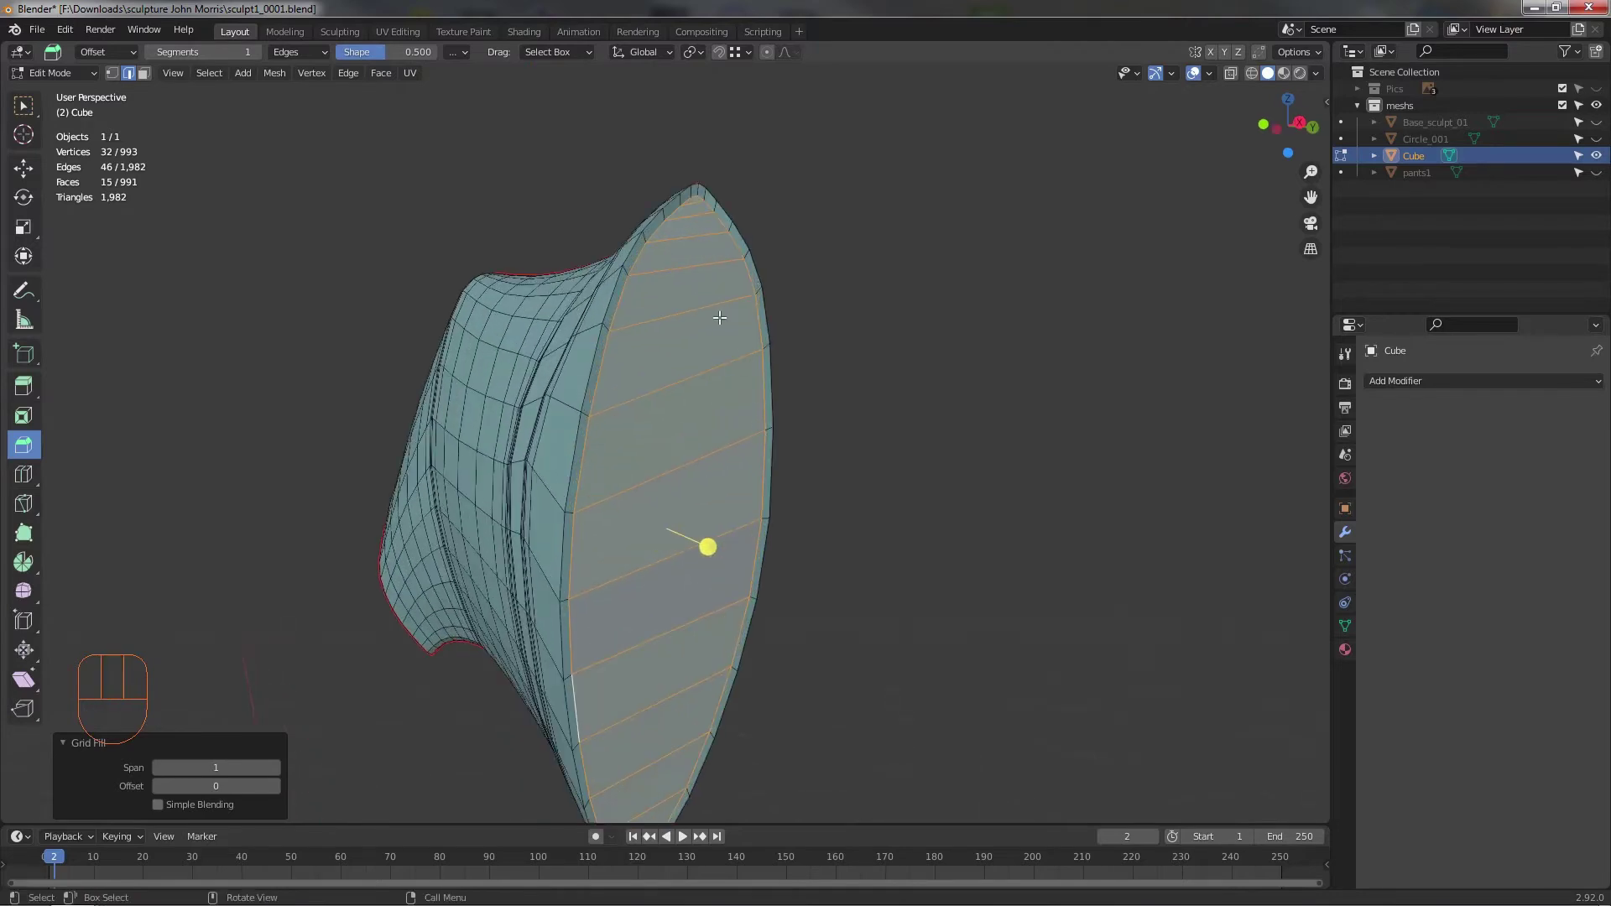
left_click_drag(726, 403, 722, 408)
middle_click(669, 299)
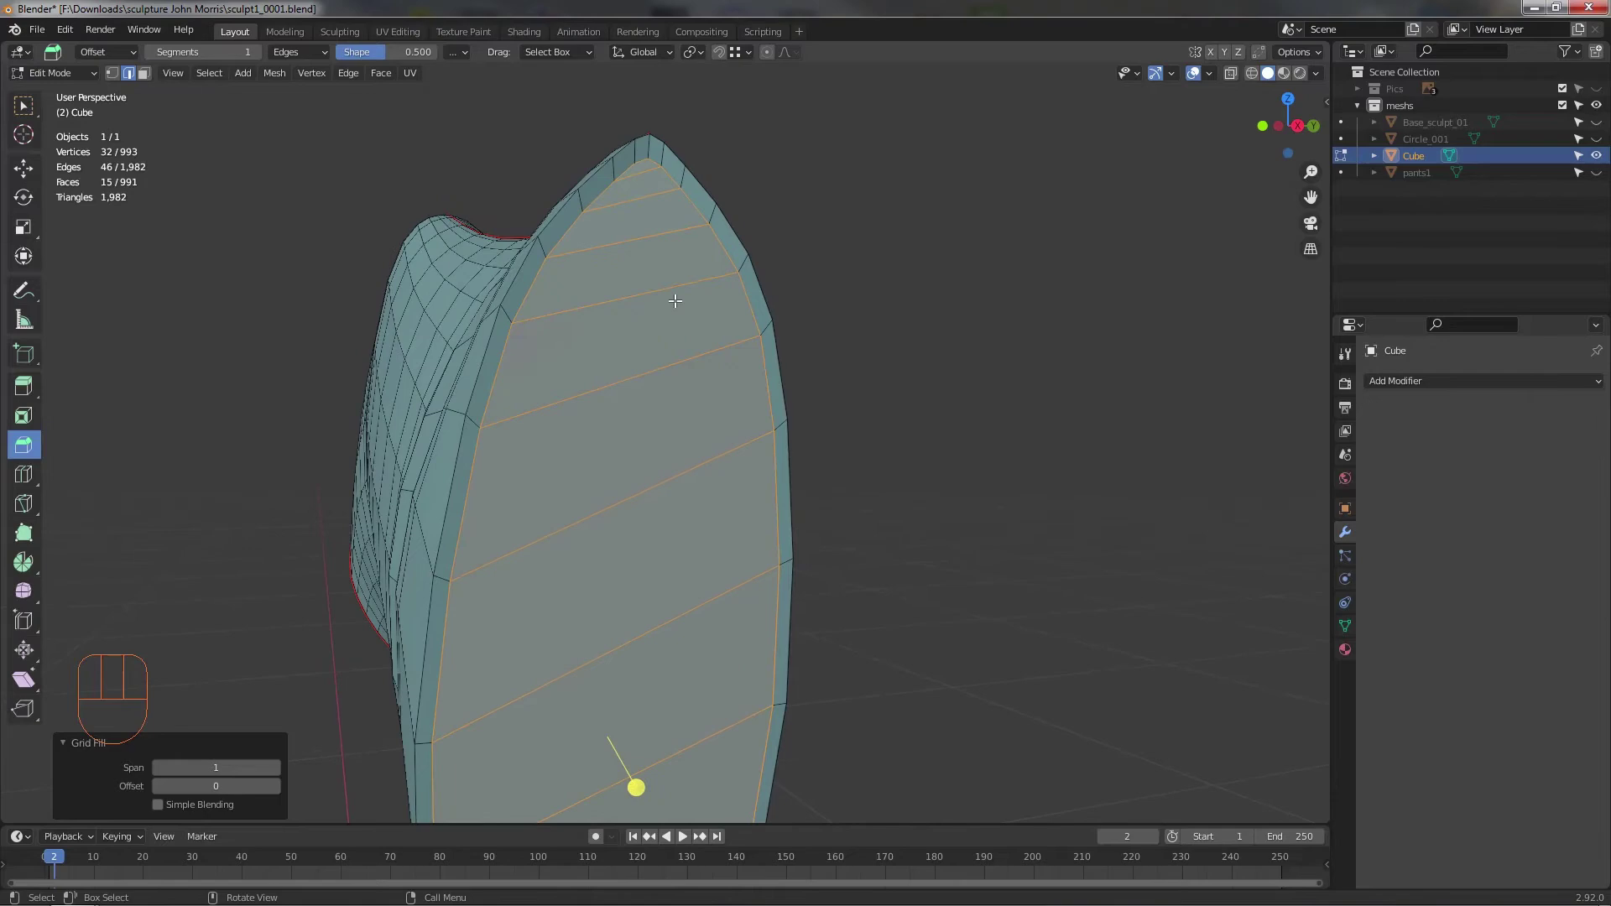
middle_click(709, 319)
middle_click(726, 337)
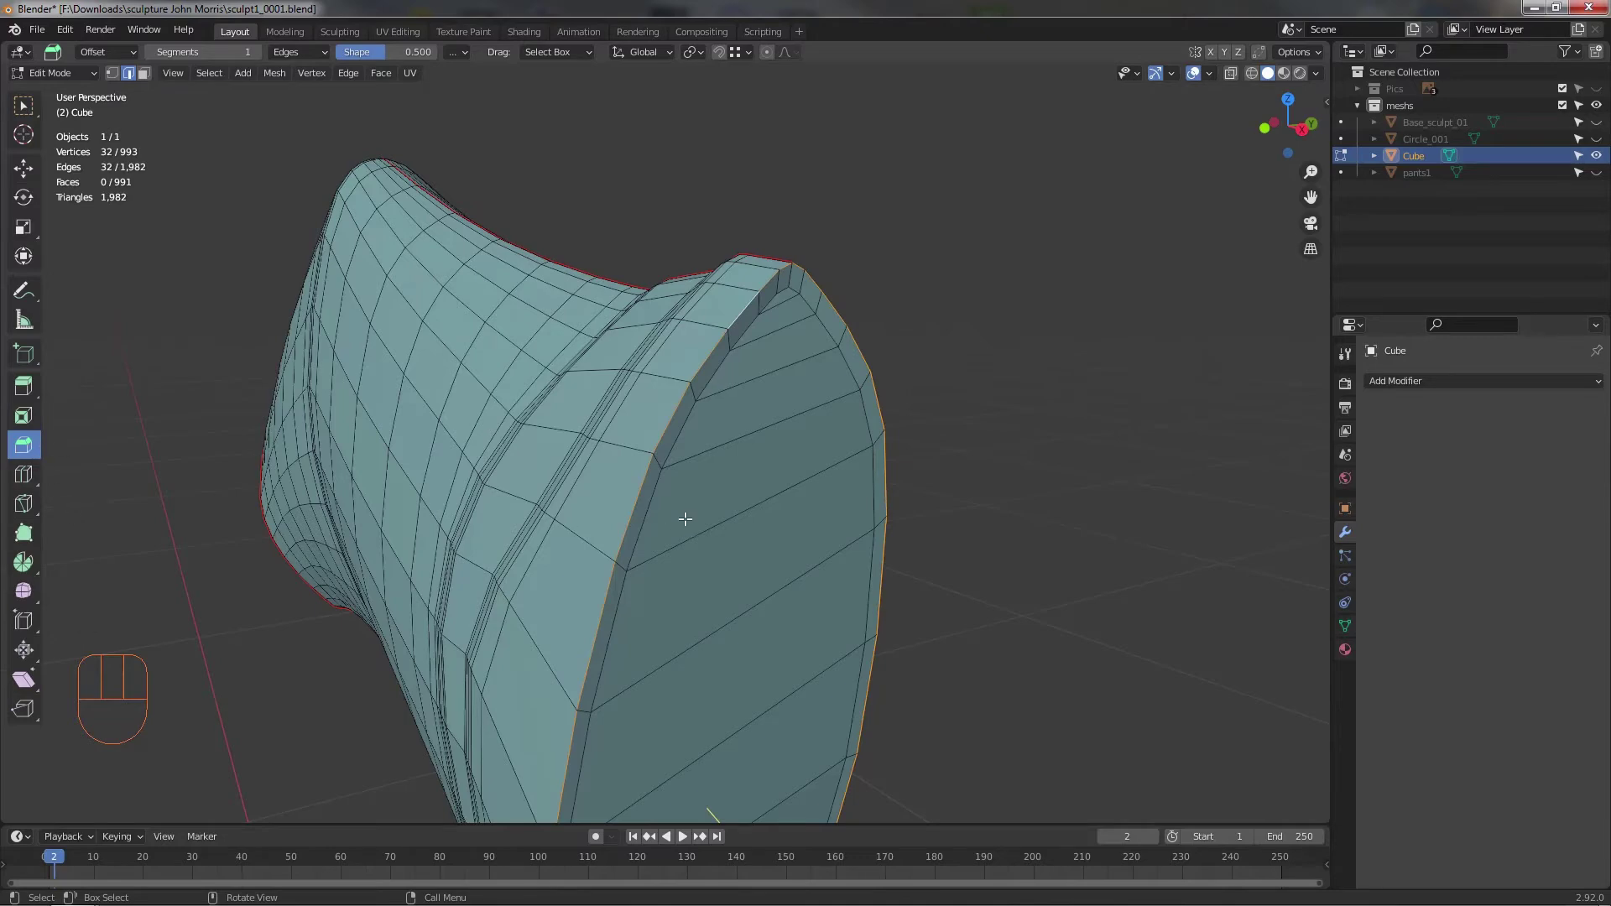
left_click_drag(689, 461, 671, 445)
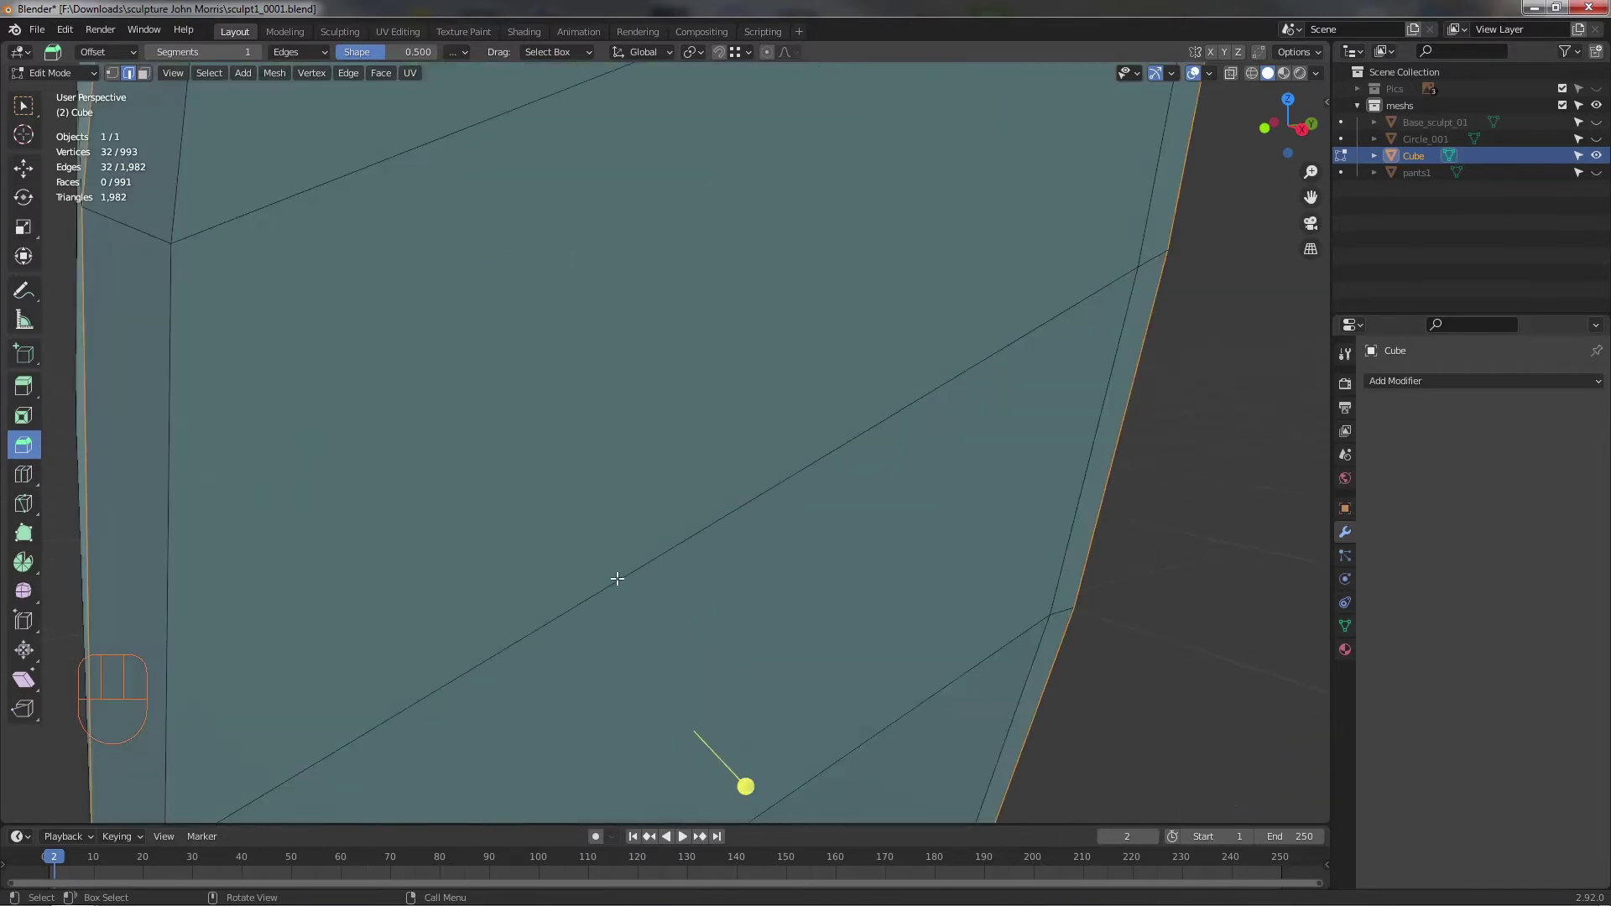
middle_click(629, 571)
left_click(774, 652)
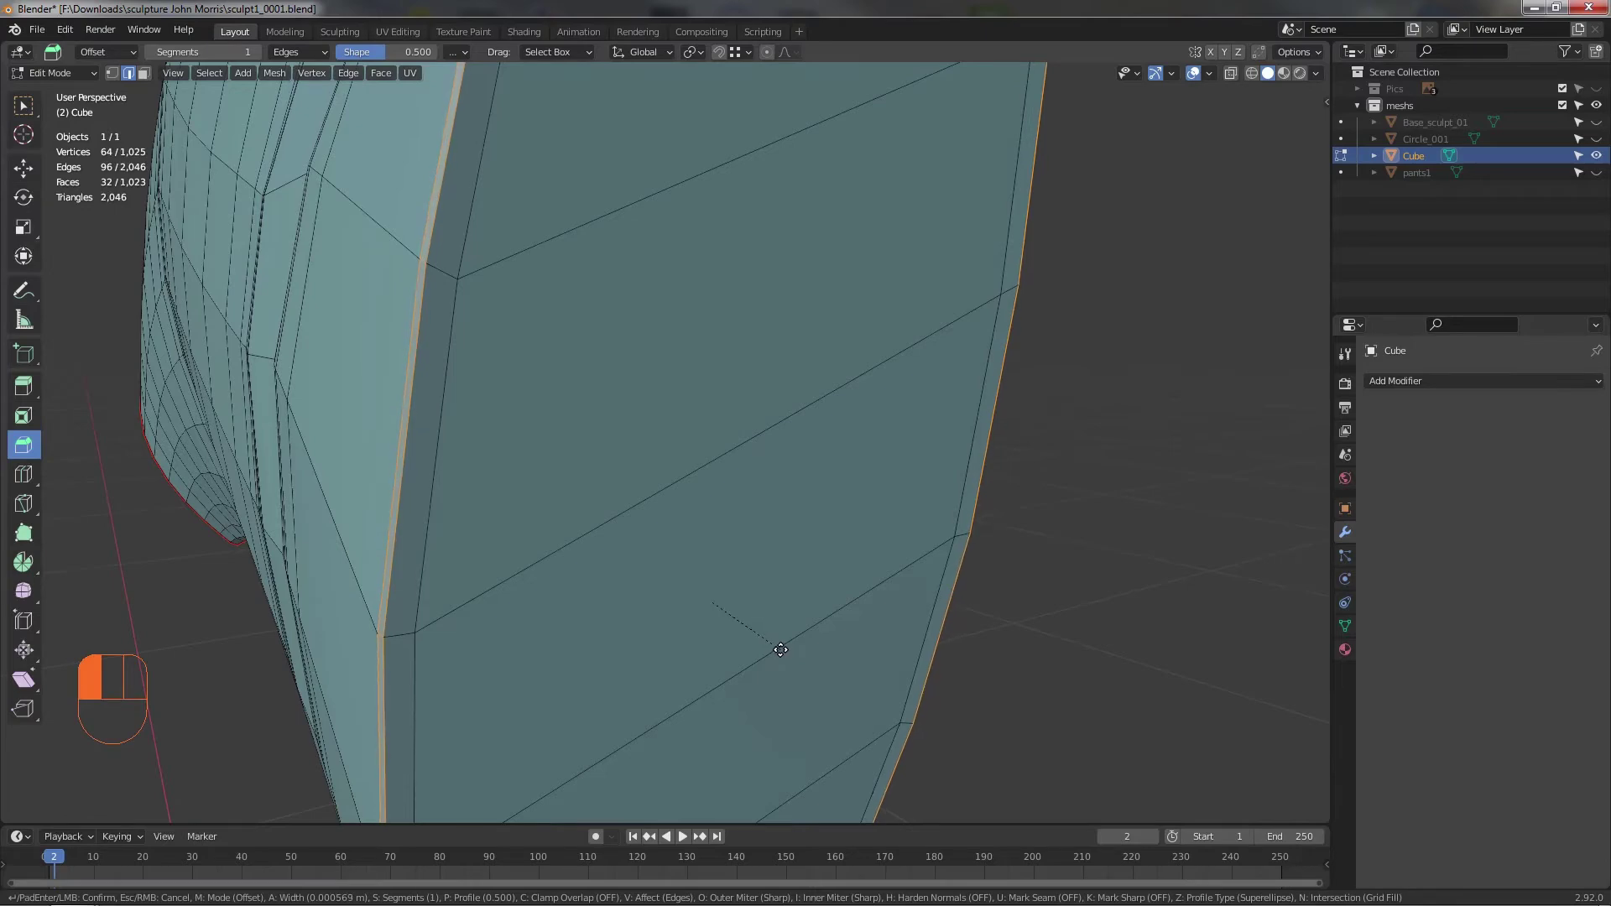
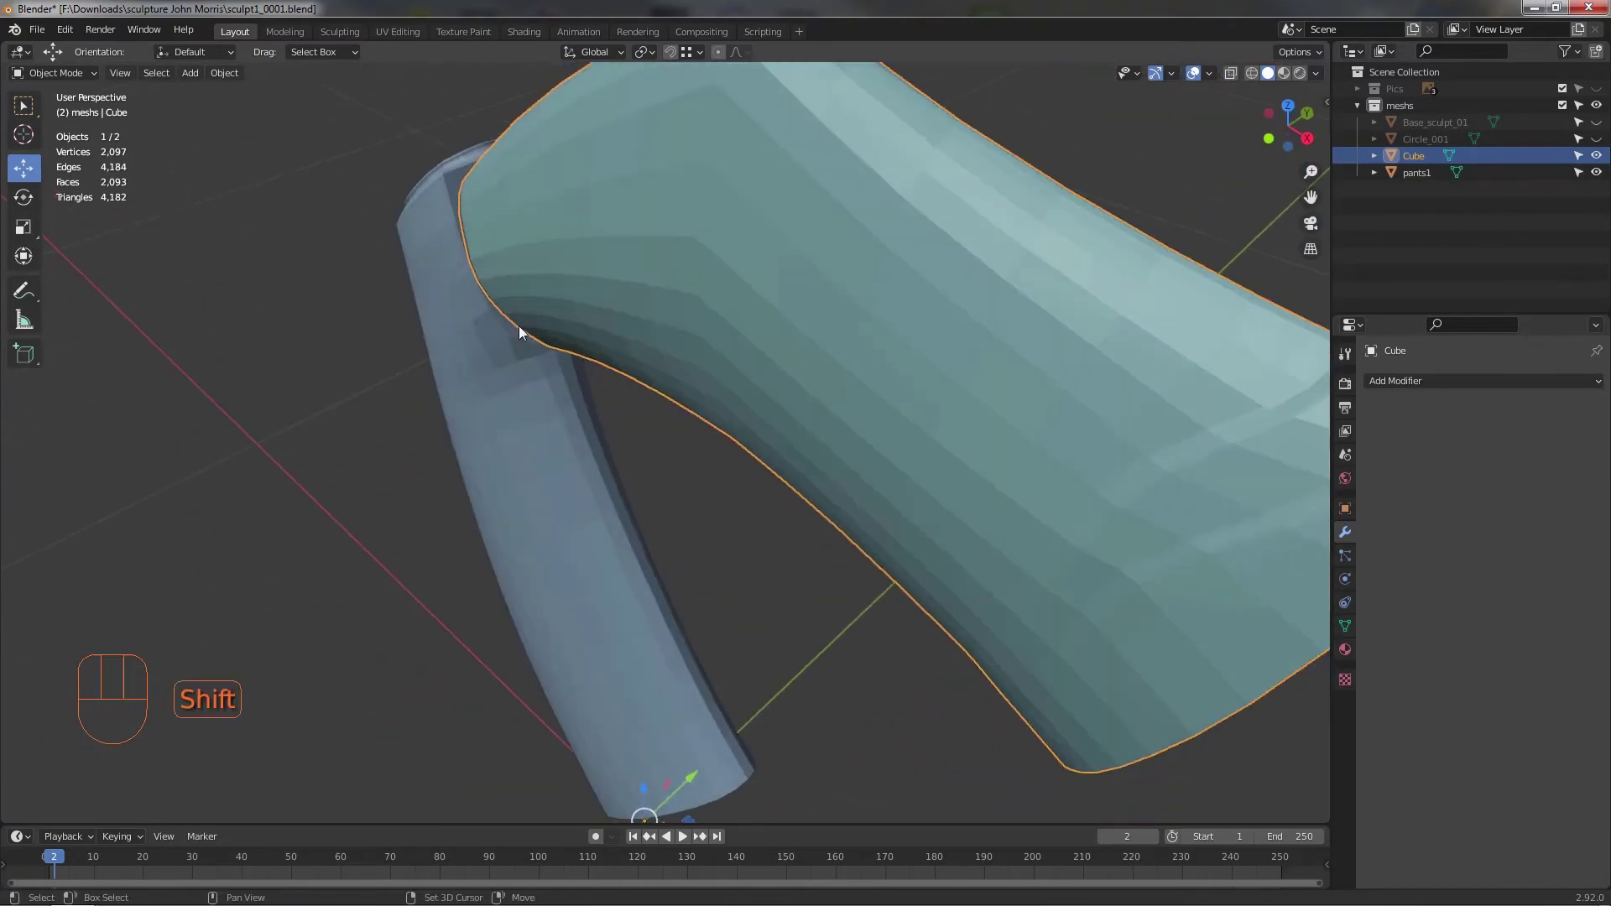
- Zoom in on the joint between the cube mesh and pants leg and view the seam straight from the front
left_click_drag(582, 273, 500, 226)
left_click_drag(514, 262, 512, 323)
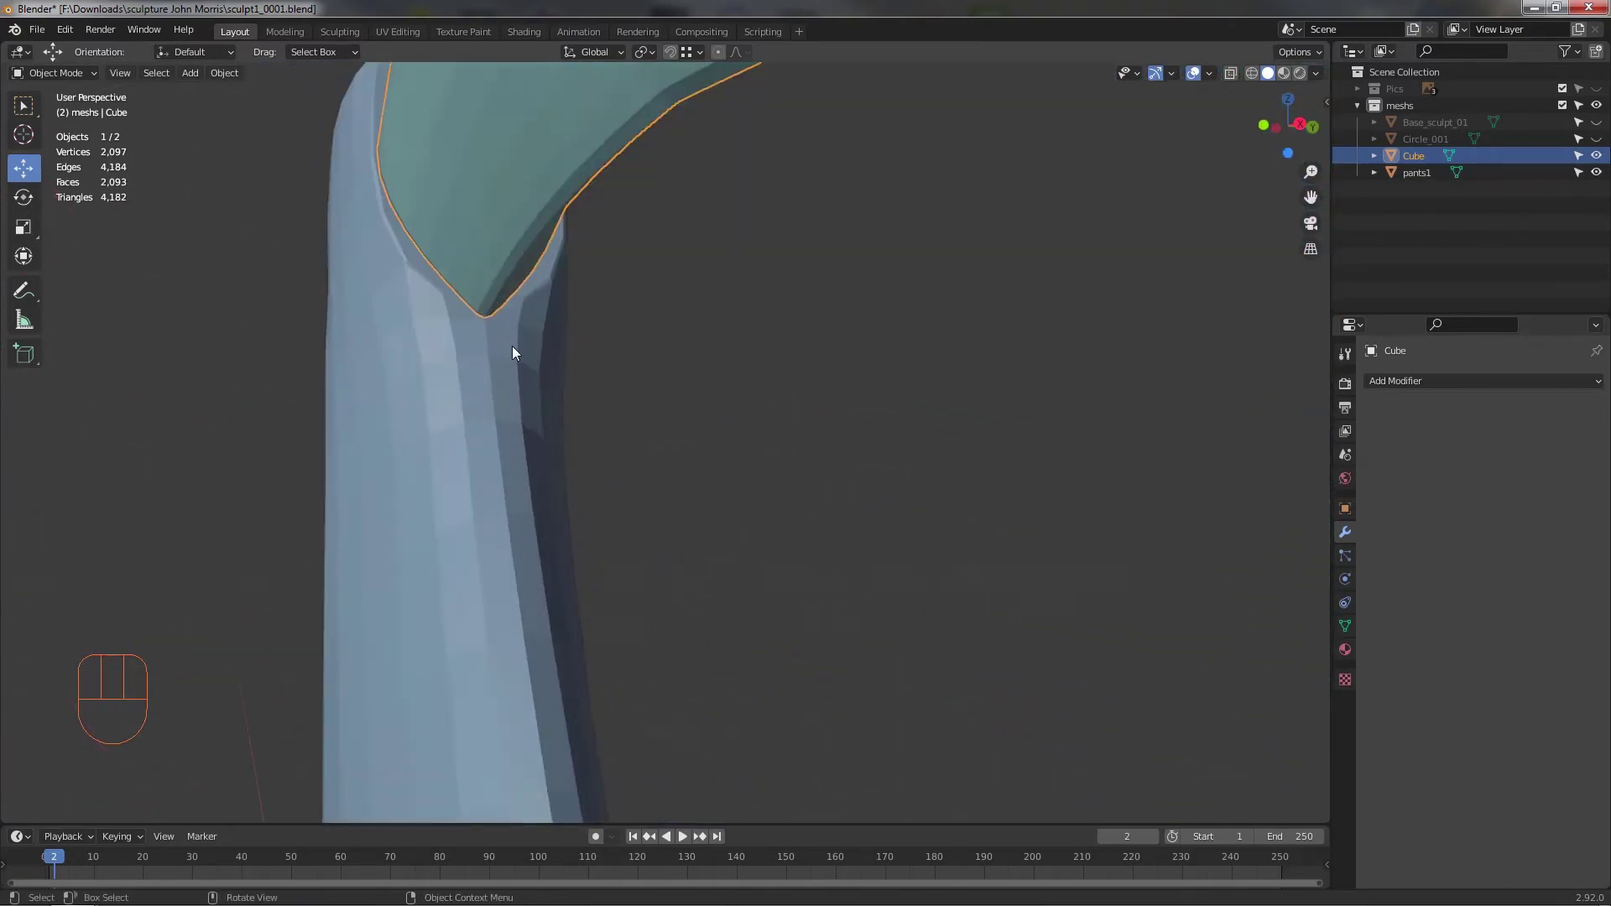
left_click_drag(506, 415, 492, 459)
left_click_drag(441, 390, 354, 393)
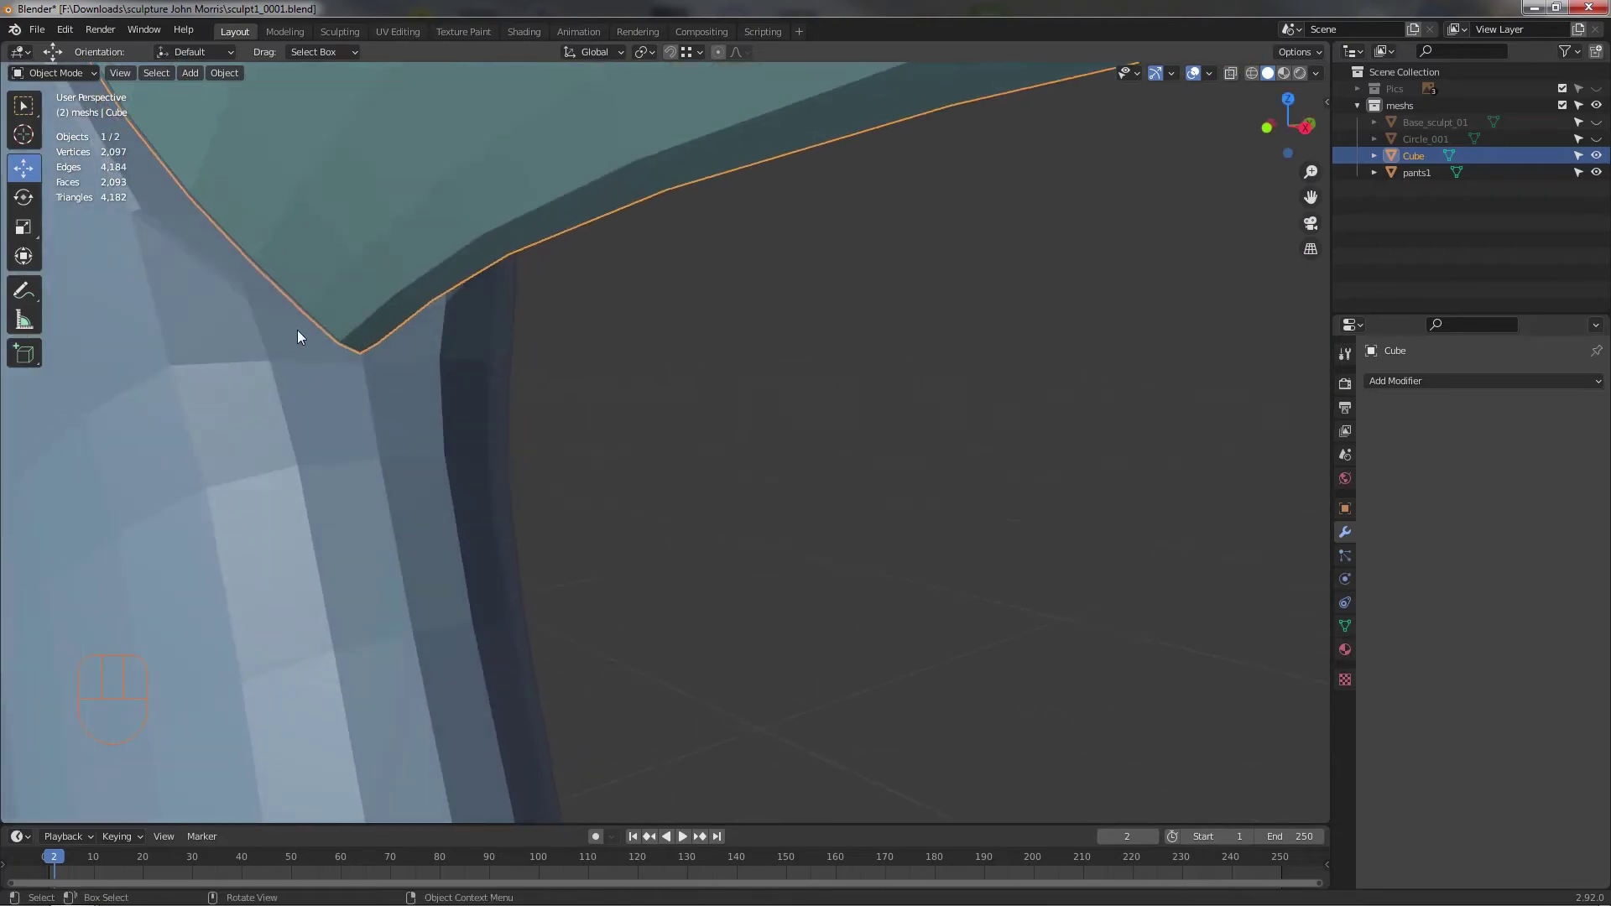
middle_click(535, 429)
middle_click(692, 441)
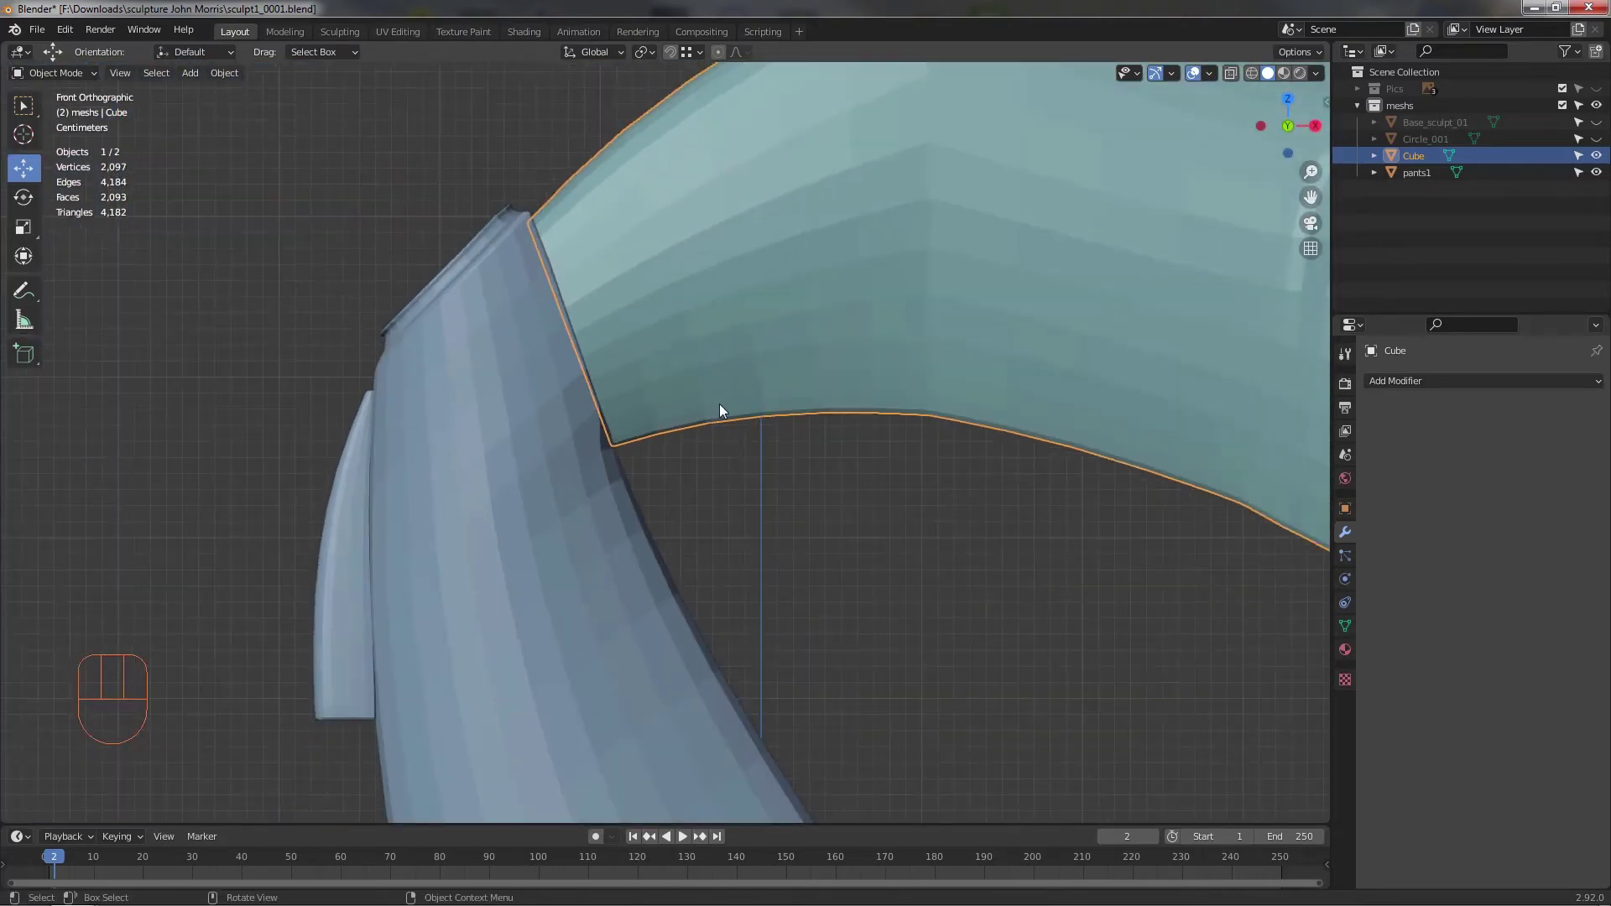
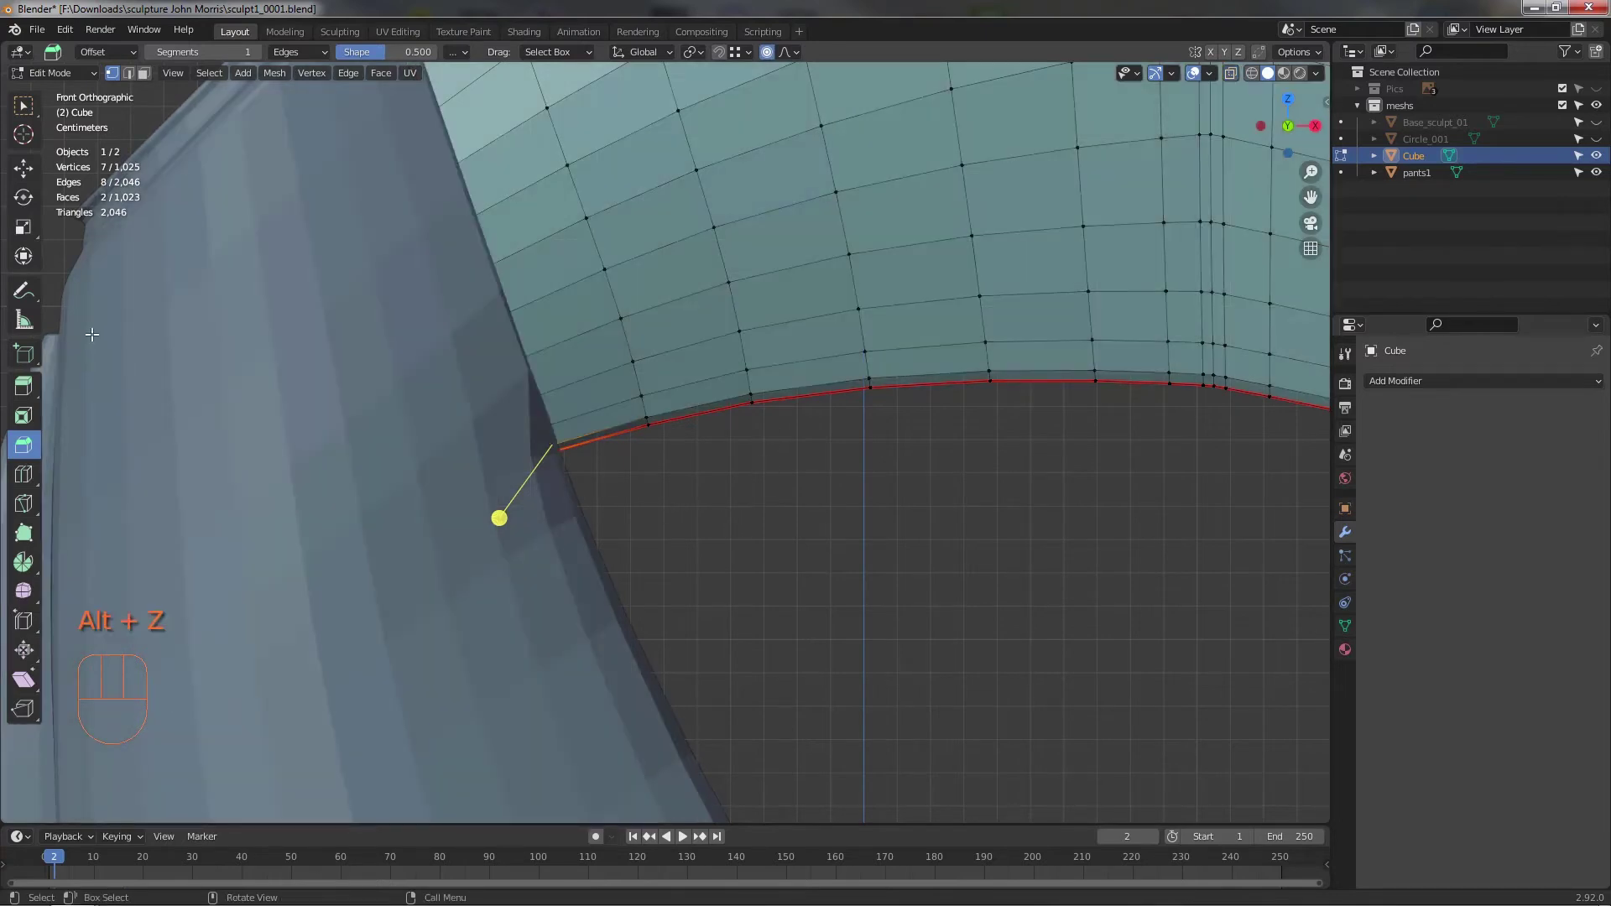
- Pull the rim corner vertices down toward the pants leg with proportional editing
left_click_drag(522, 557, 498, 550)
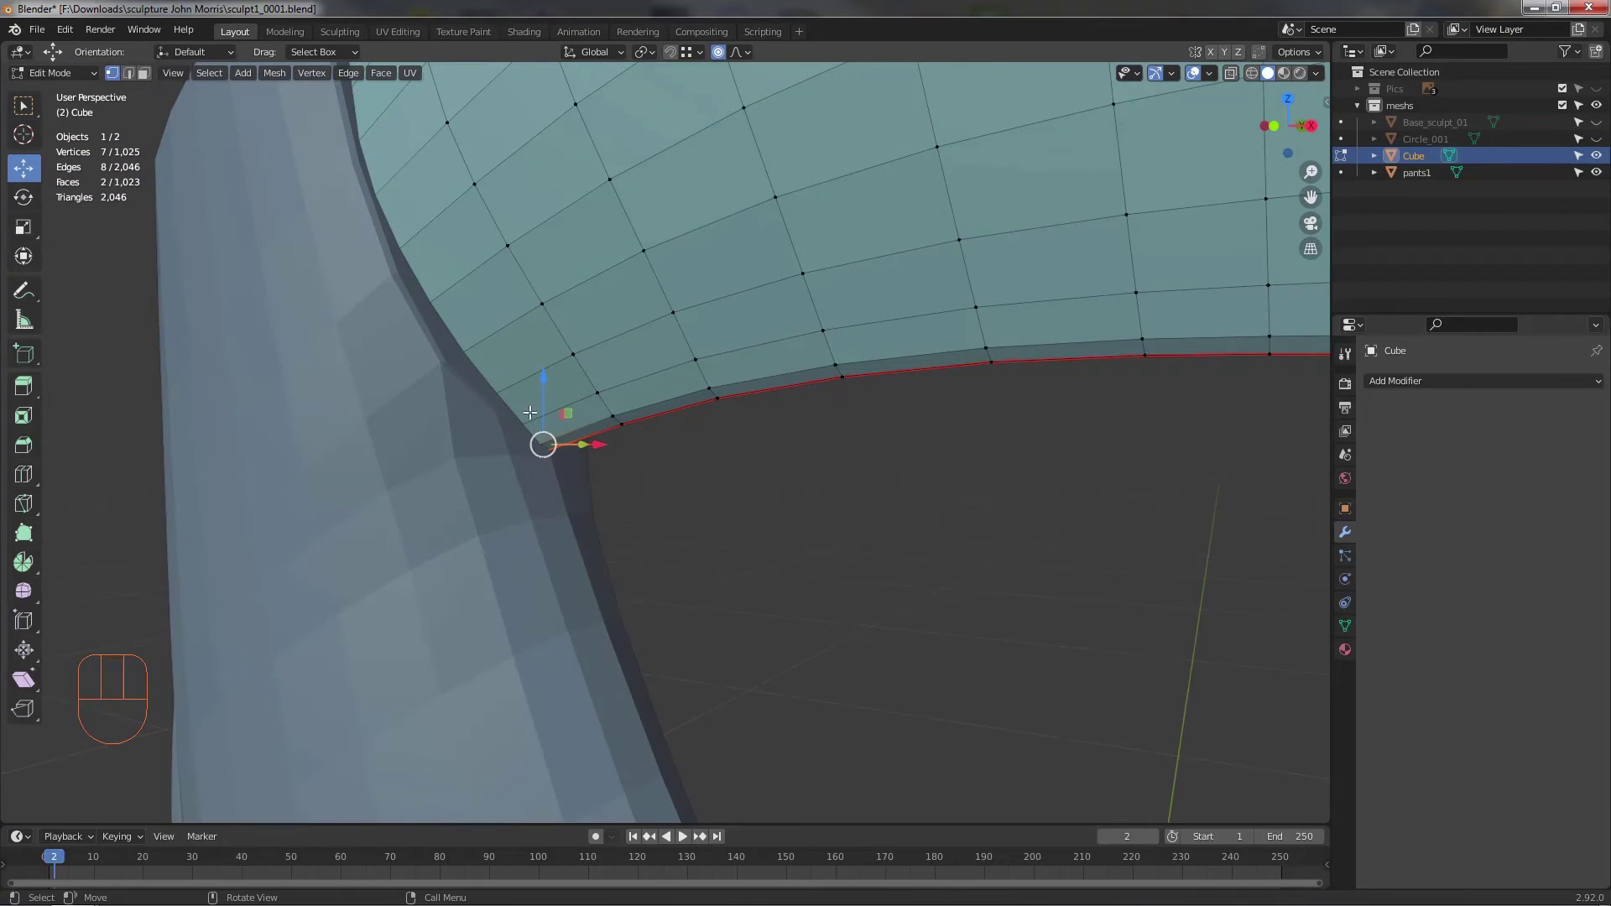
middle_click(543, 440)
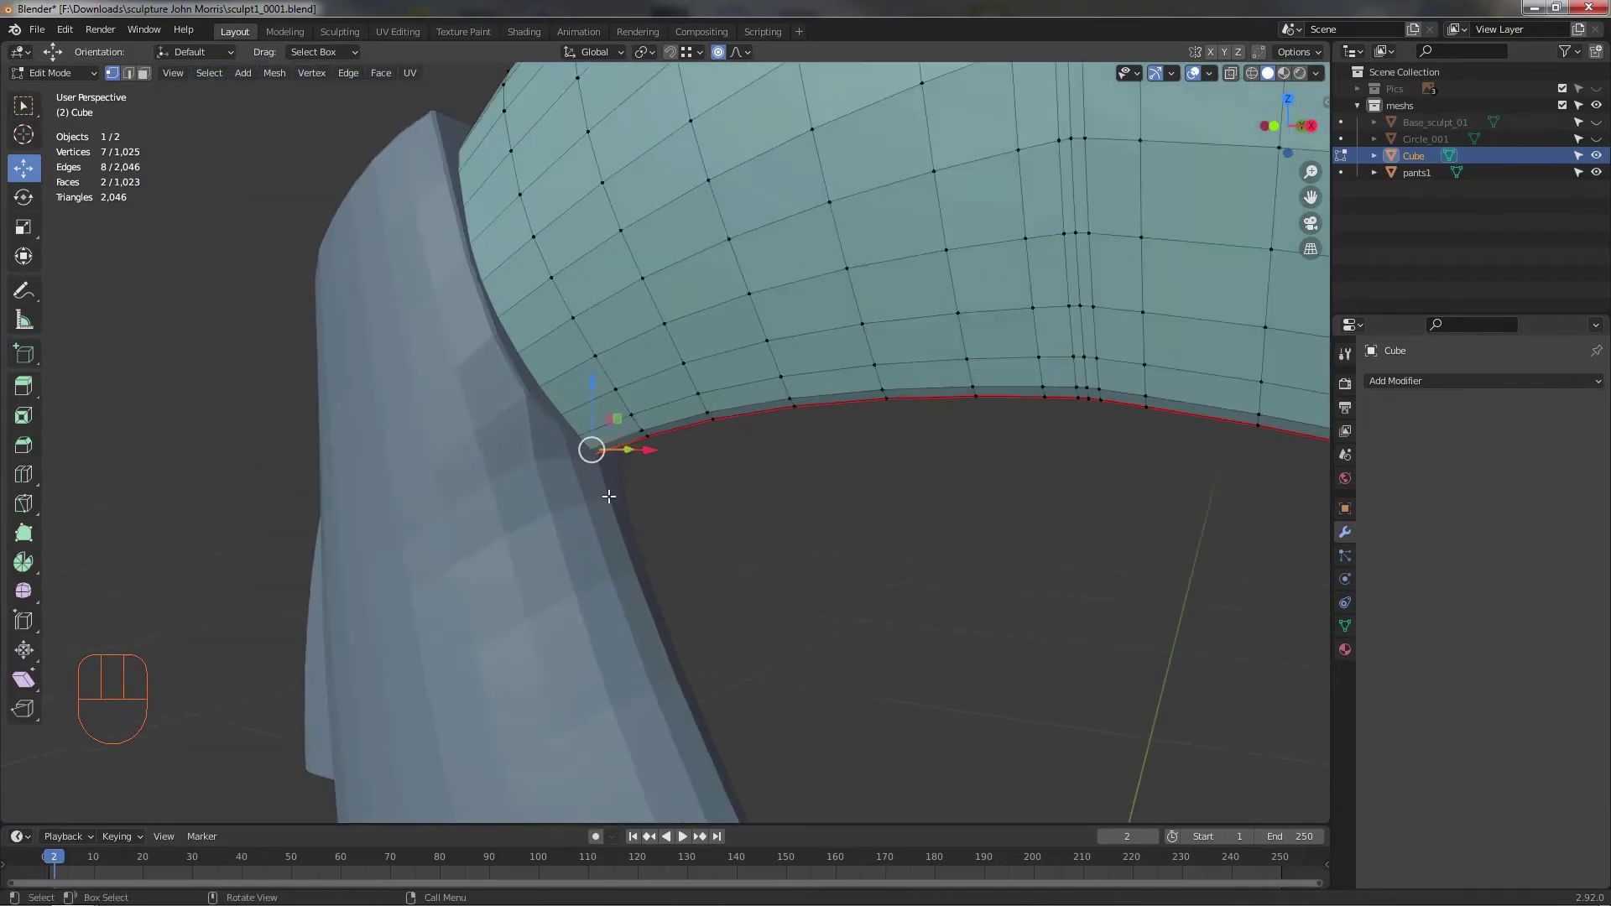
left_click(592, 394)
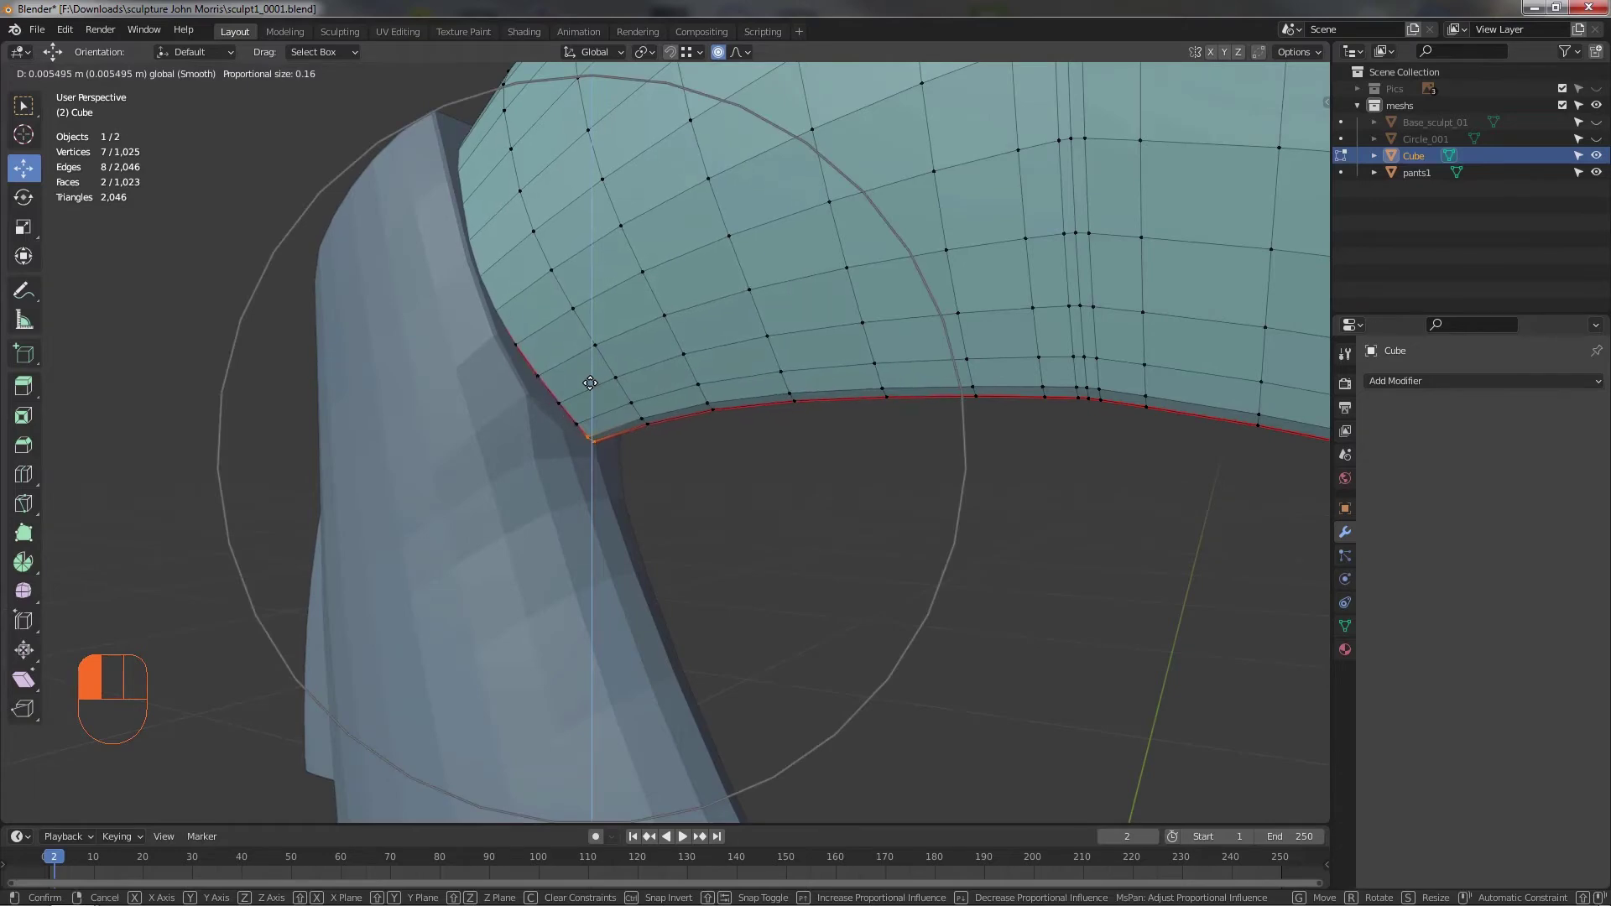
left_click_drag(670, 469, 649, 441)
left_click(600, 393)
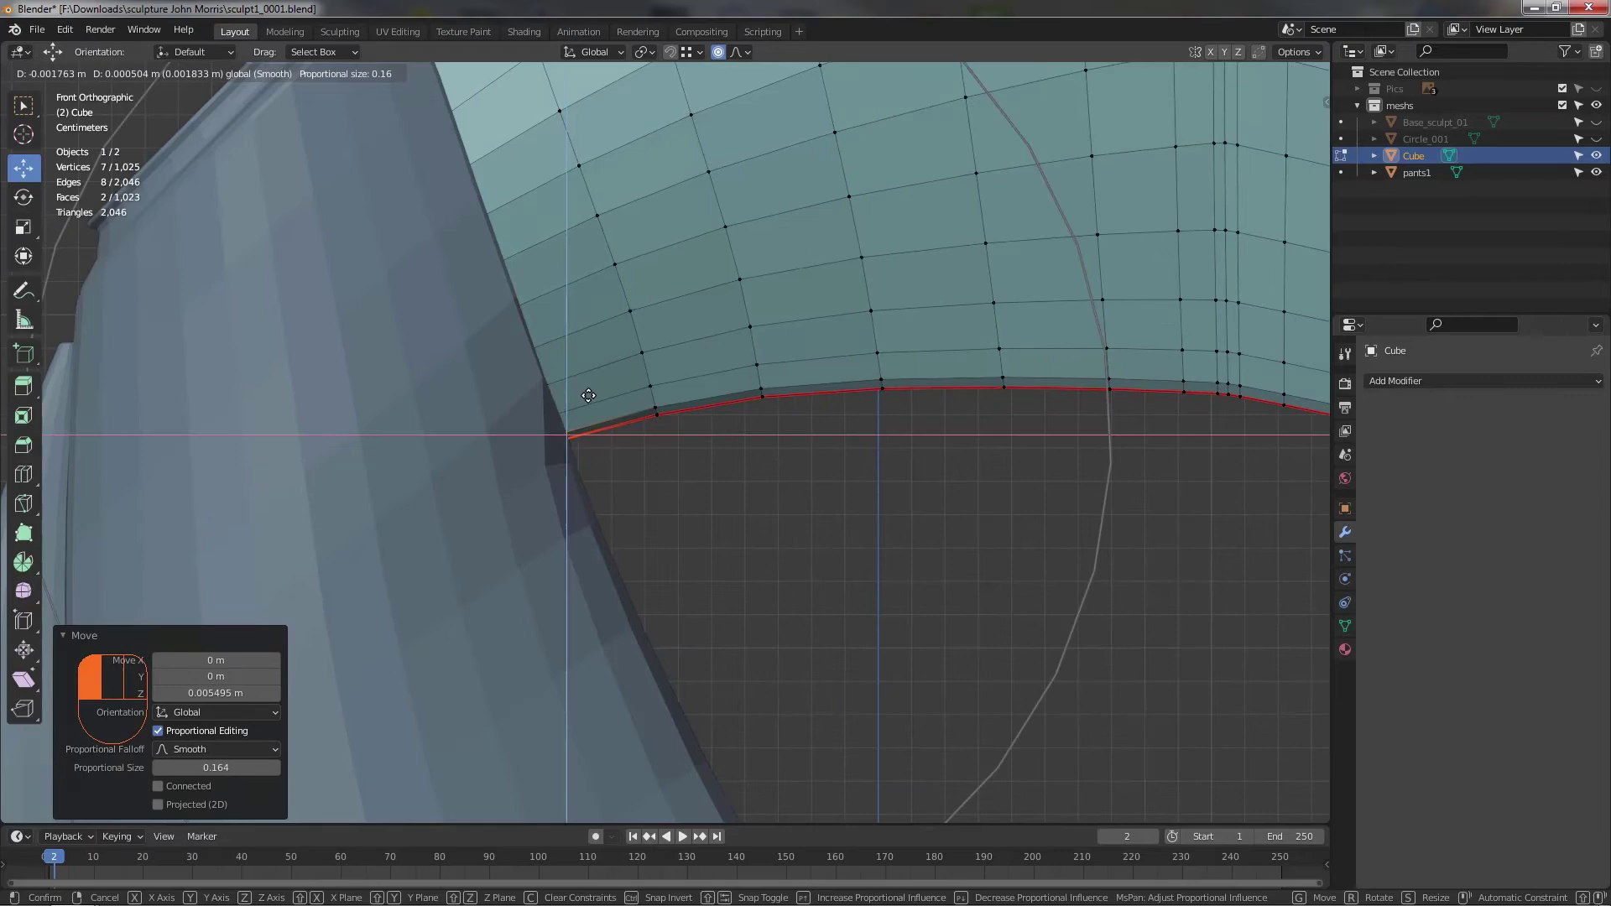
left_click_drag(728, 546, 626, 515)
- Move a single rim vertex toward the pants seam, checking it in X-ray view
left_click_drag(598, 478, 558, 435)
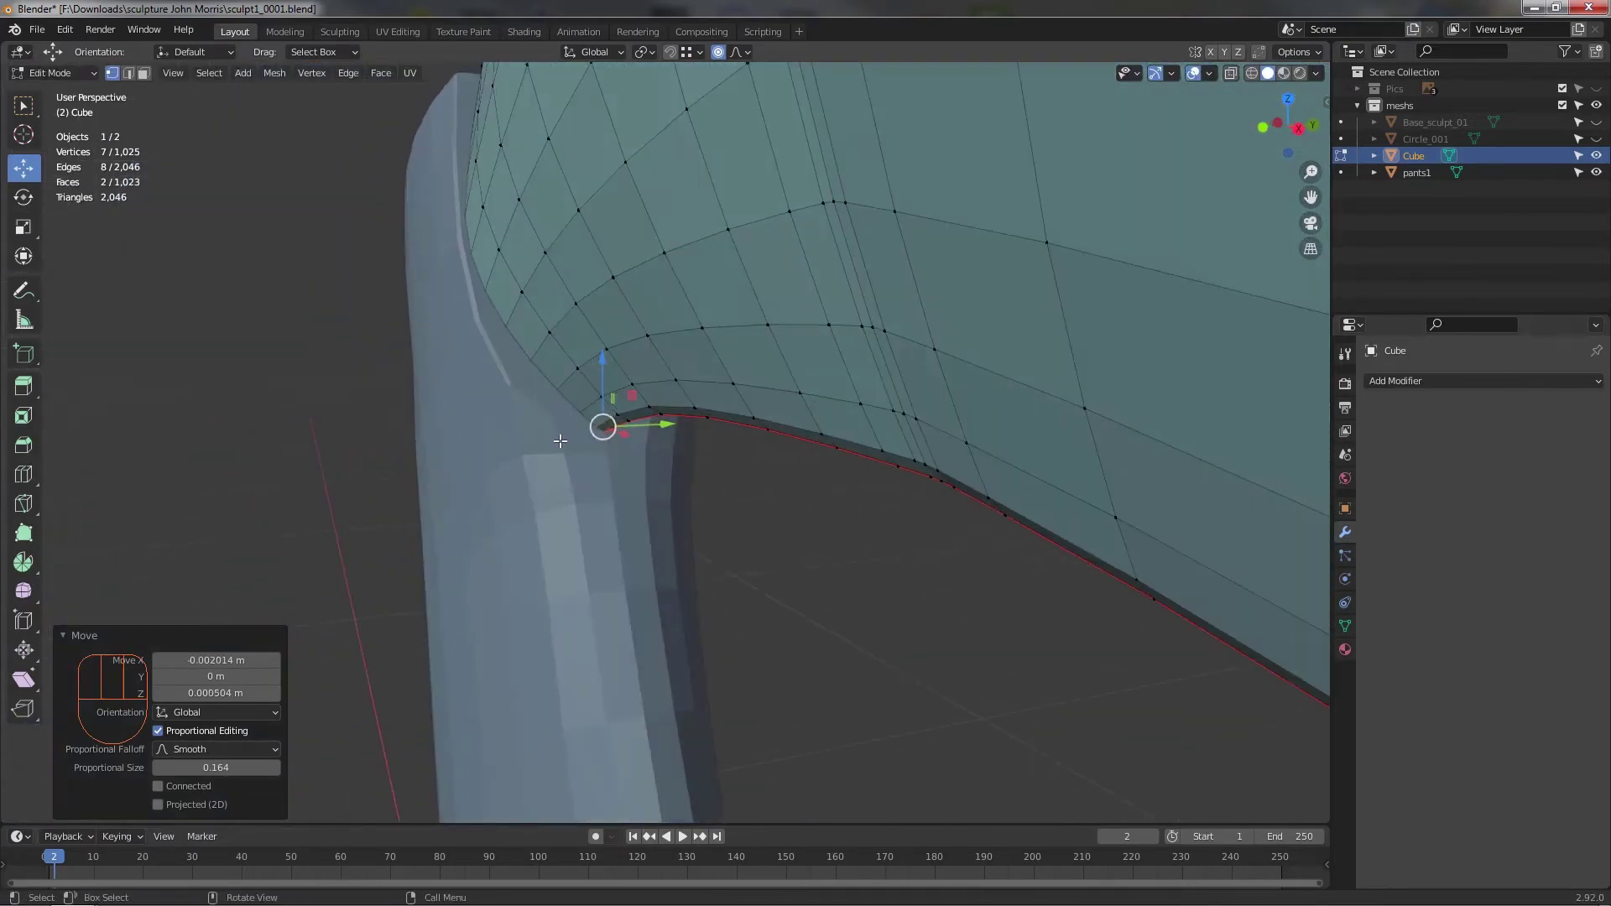
middle_click(571, 443)
left_click(279, 397)
key("alt+z")
left_click_drag(548, 437, 556, 432)
left_click(505, 363)
key("alt+z")
- Tuck another rim vertex inside the pants leg using X-ray, then check the leg opening from below
middle_click(471, 414)
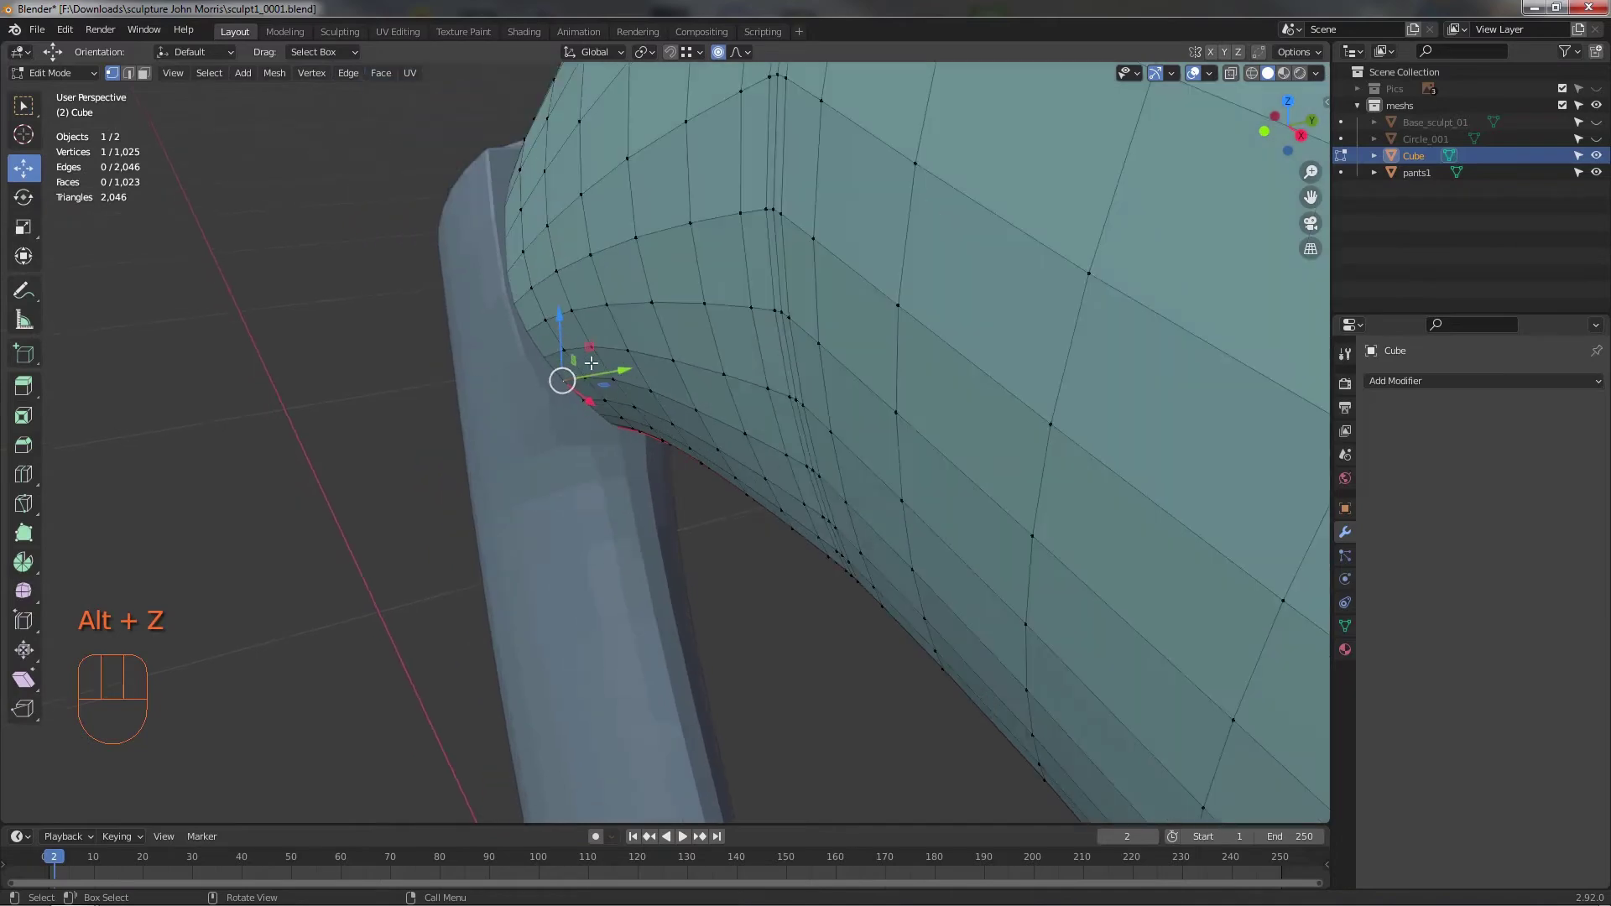
left_click(601, 376)
key("ctrl+z")
key("alt+z")
left_click_drag(494, 359, 486, 383)
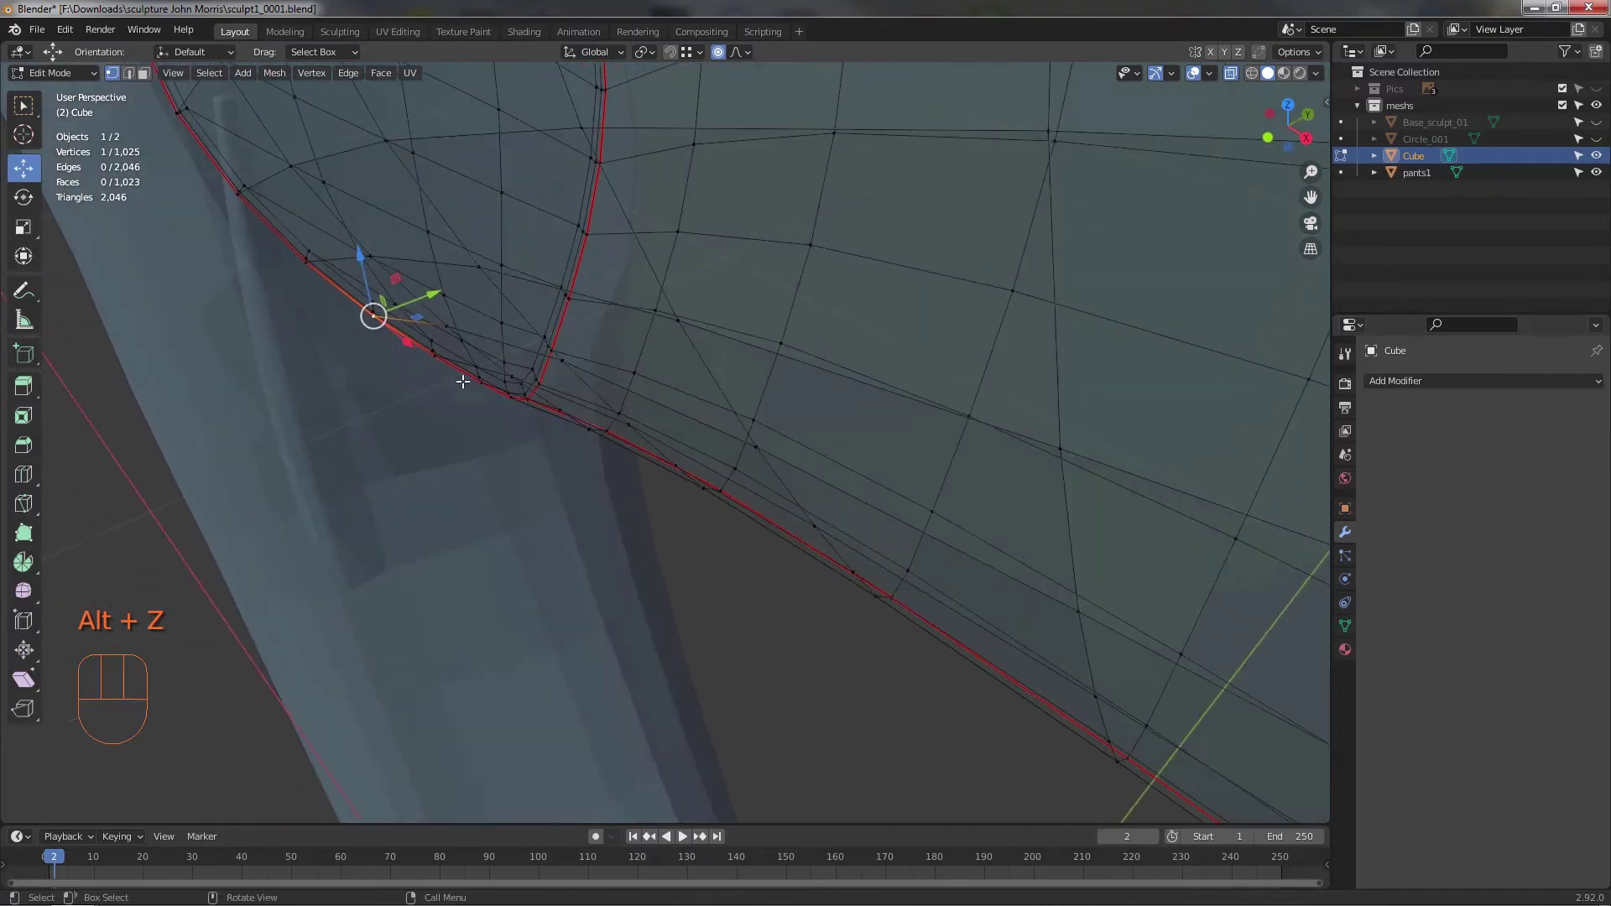
left_click(437, 347)
key("alt+z")
left_click_drag(435, 391, 430, 350)
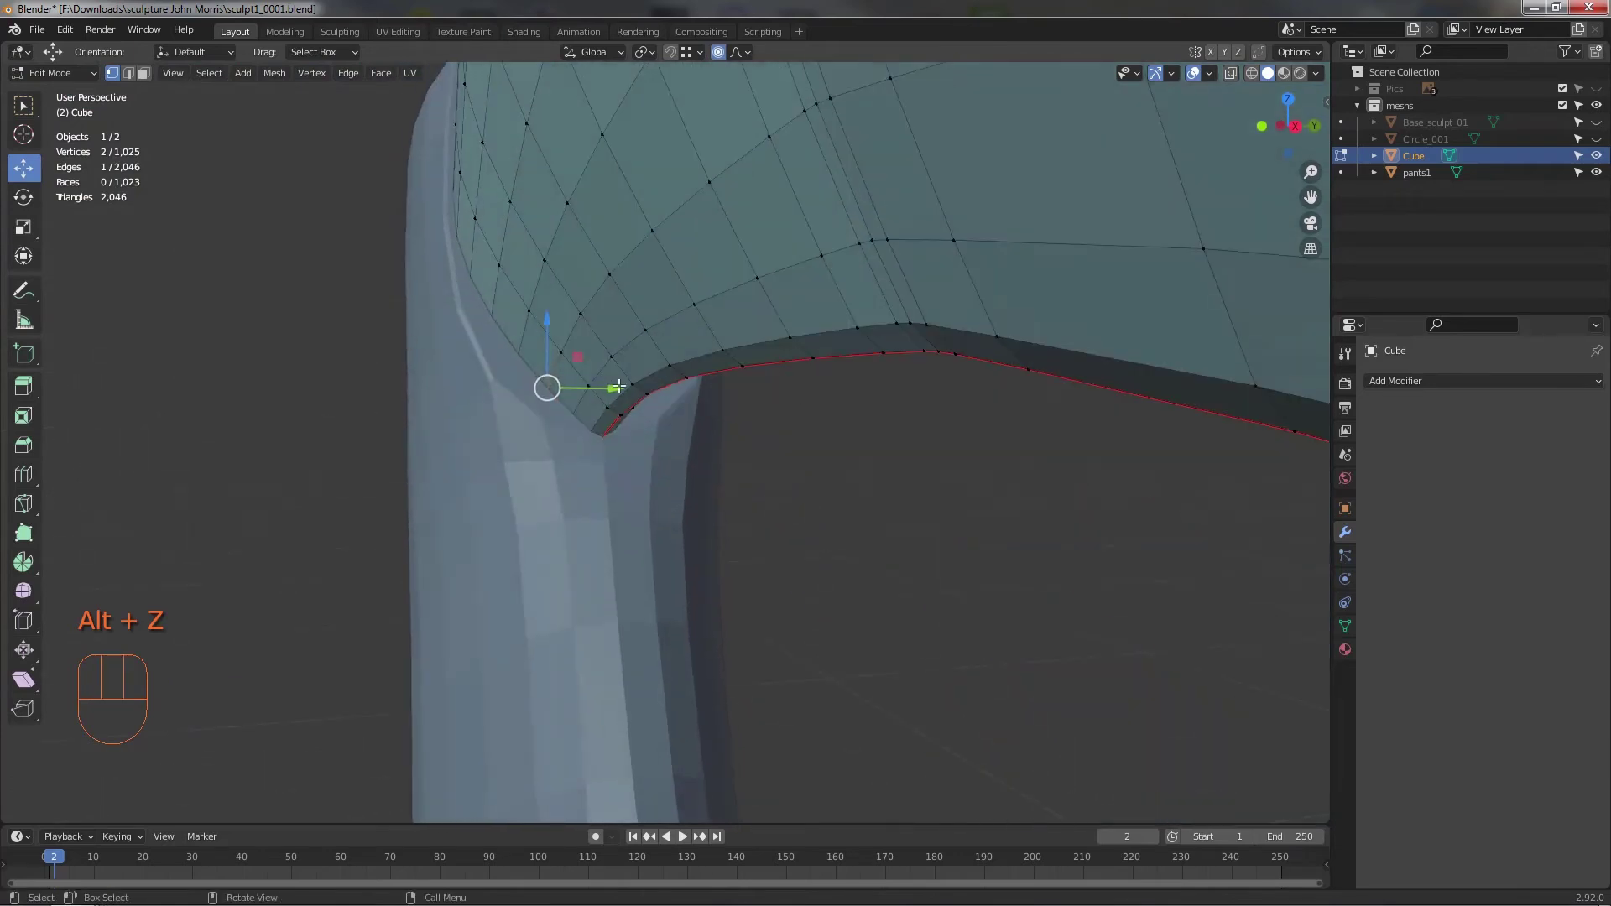
left_click_drag(600, 386, 571, 396)
left_click_drag(522, 320, 577, 375)
key("ctrl+z")
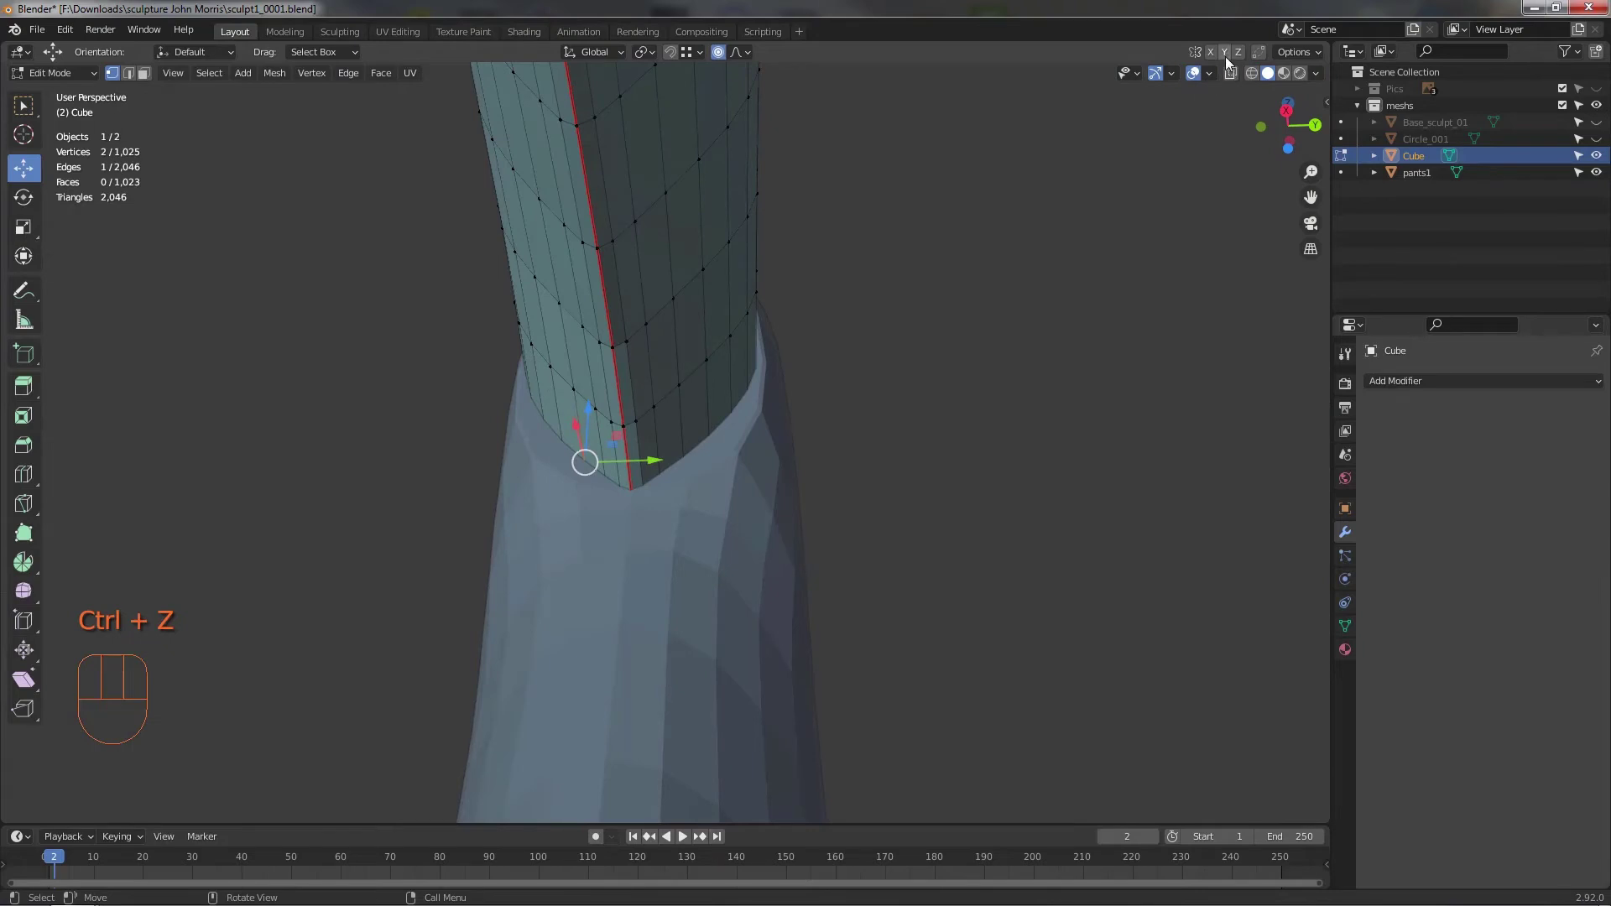
- Slide the leg-opening rim vertices along Y into the pants leg, adjusting the proportional falloff
left_click(652, 454)
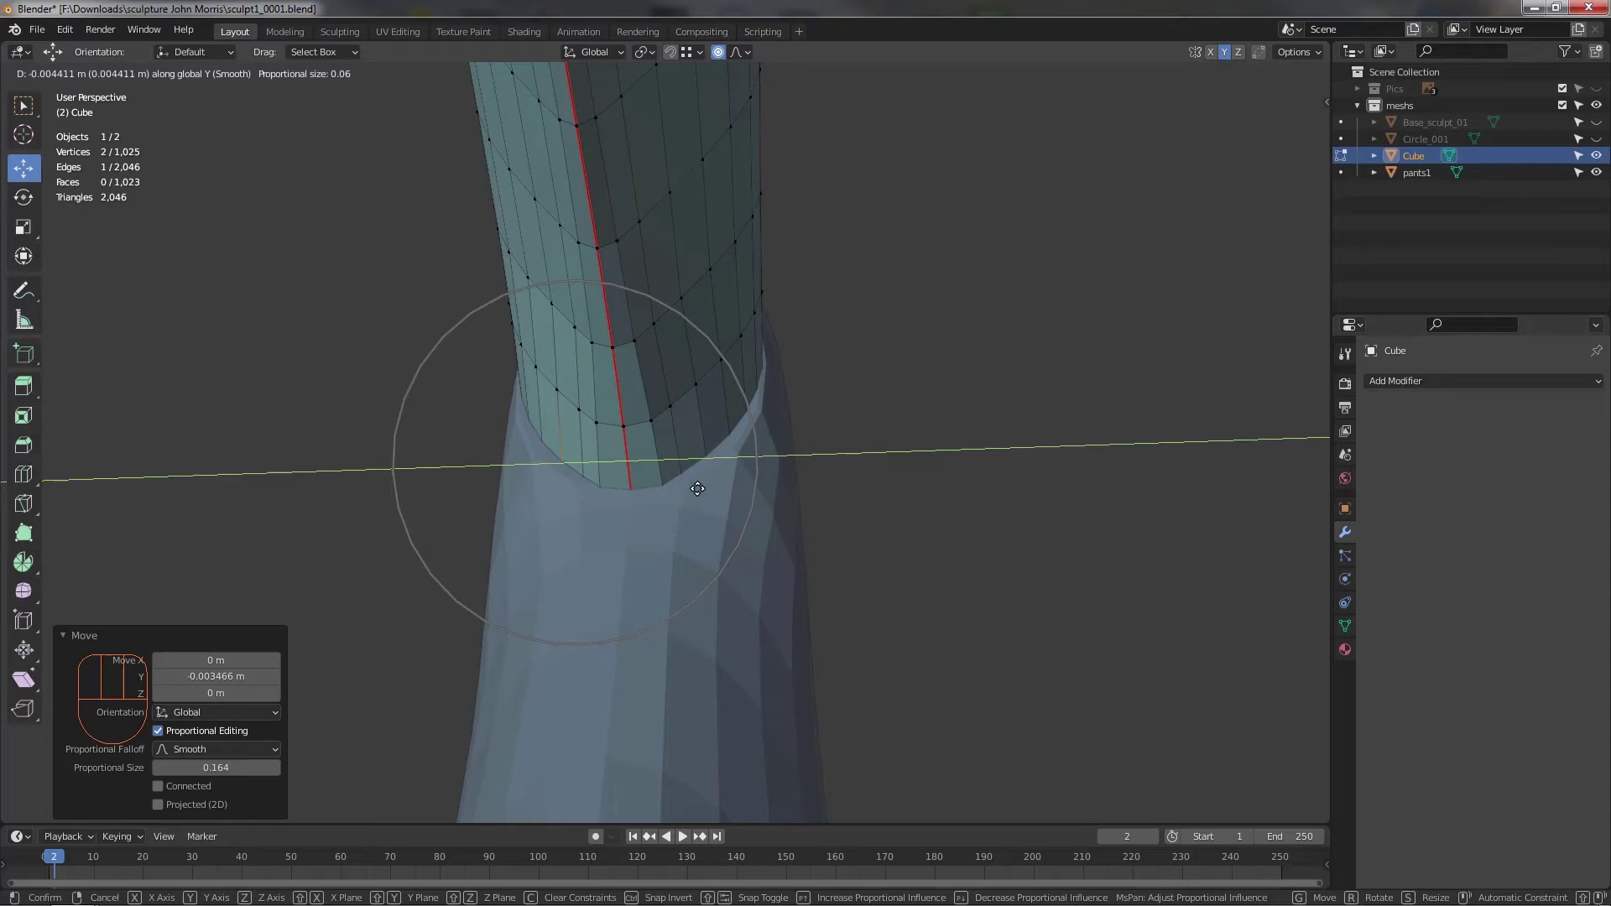
left_click(968, 515)
left_click_drag(807, 522, 817, 670)
left_click_drag(747, 629, 677, 542)
left_click_drag(474, 370, 498, 426)
left_click_drag(560, 431, 614, 343)
key("alt+z")
- Pick a wider band of vertices around the tube and narrow it slightly from the top view
left_click_drag(557, 267, 607, 388)
left_click_drag(599, 329, 579, 426)
left_click_drag(616, 404, 612, 446)
left_click_drag(655, 452, 661, 471)
key("alt+z")
left_click_drag(688, 515, 836, 622)
left_click_drag(754, 540, 688, 519)
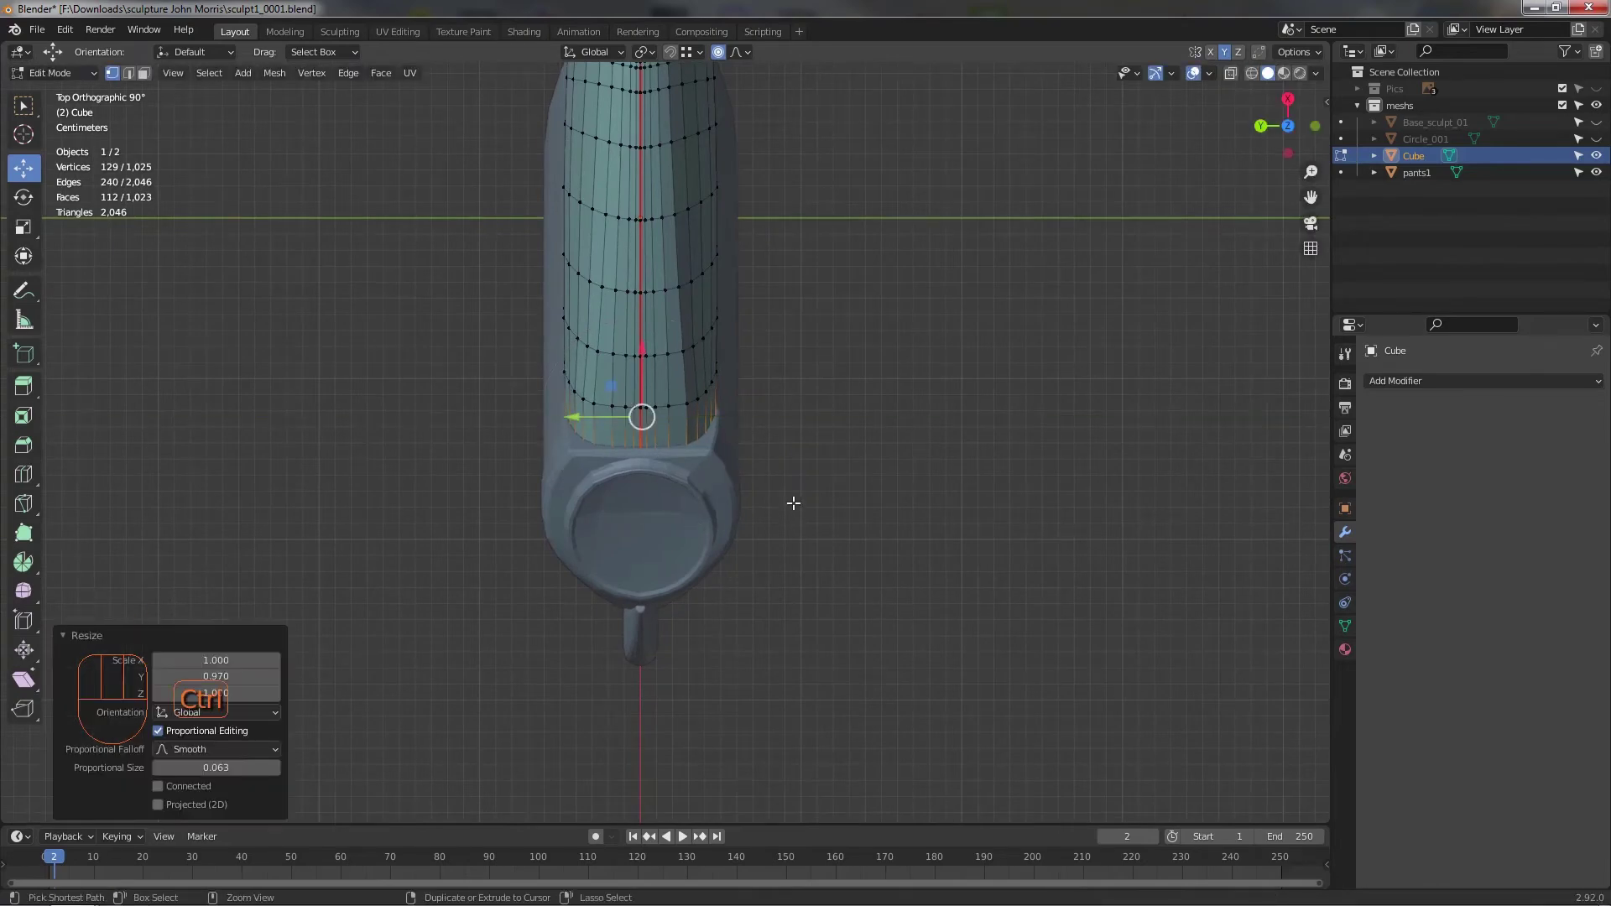
key("ctrl+z")
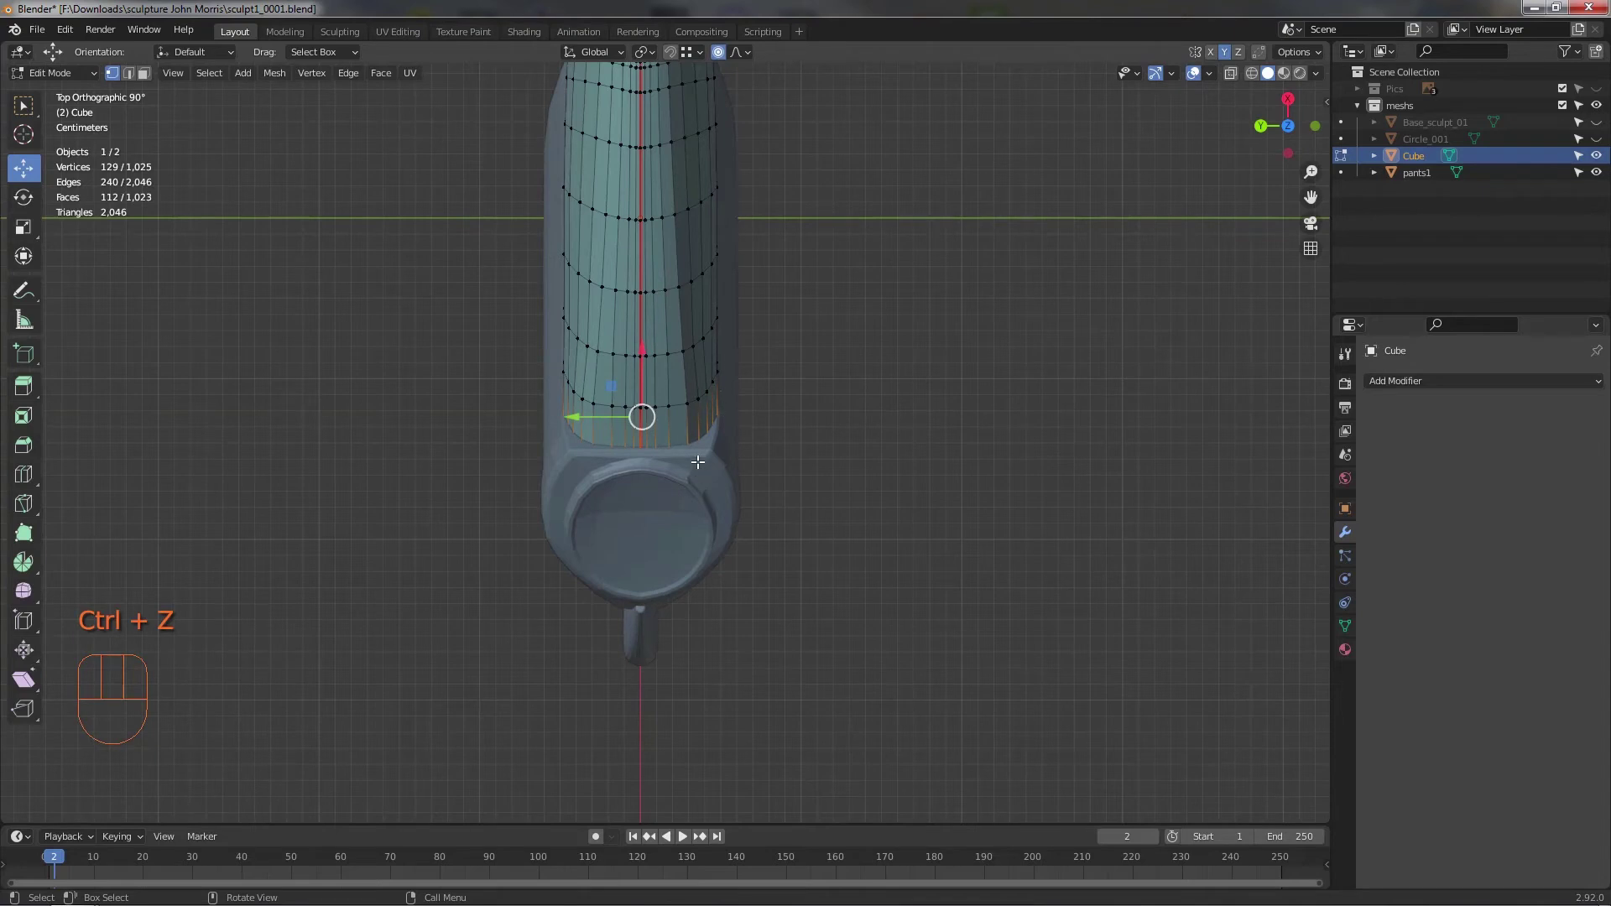
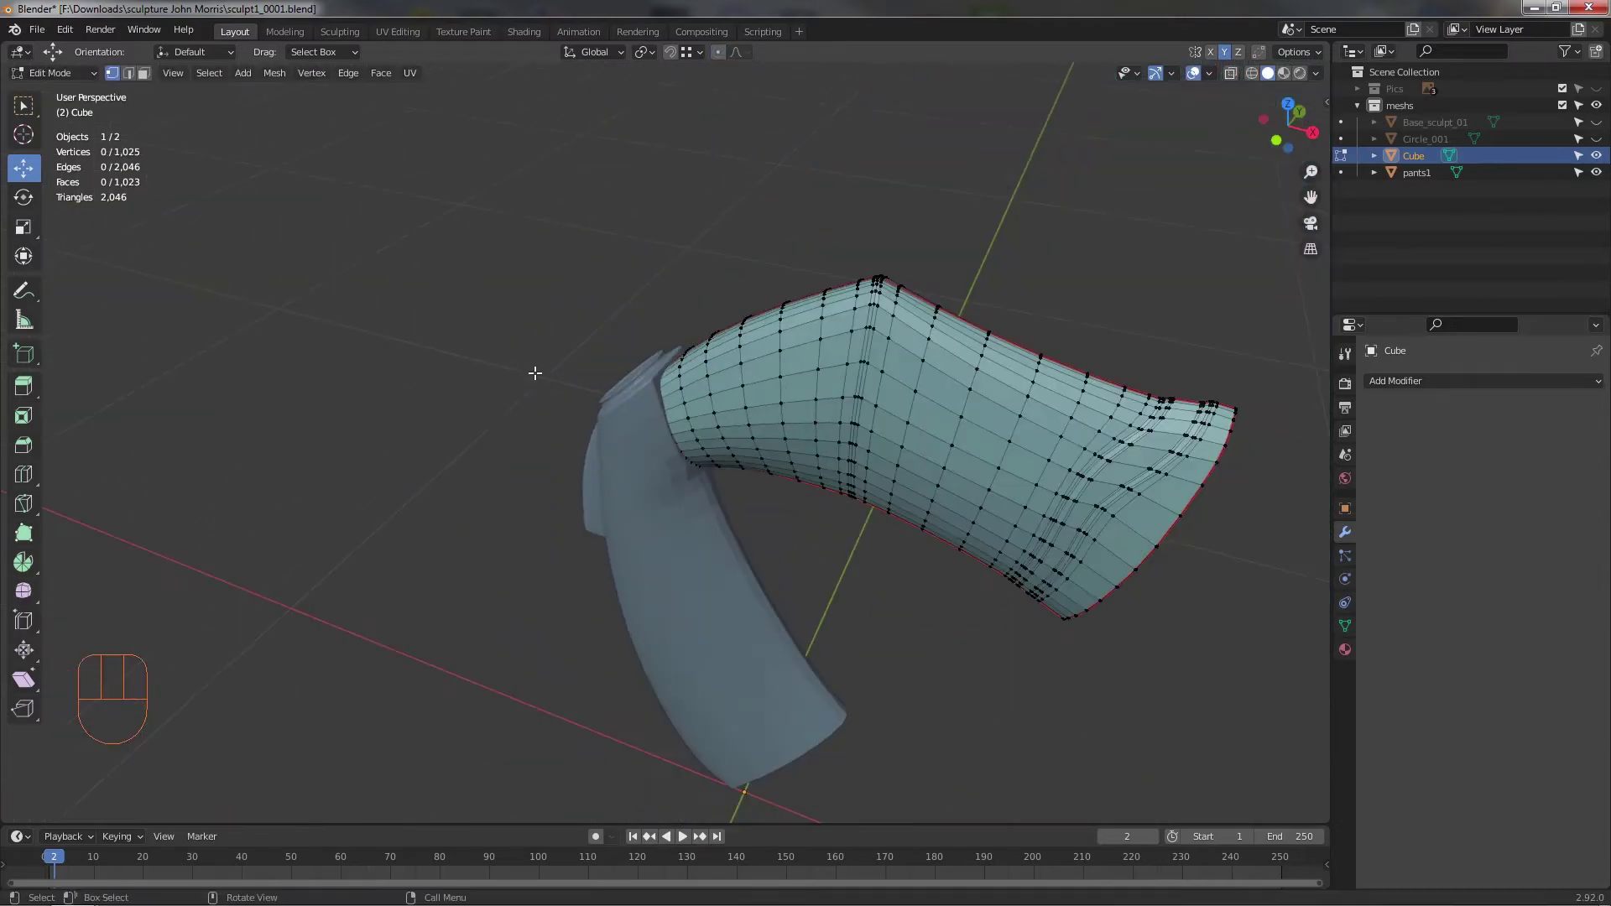
- Orbit around the reshaped tube and its flared end cap to check it from below and side-on
left_click_drag(732, 474, 735, 443)
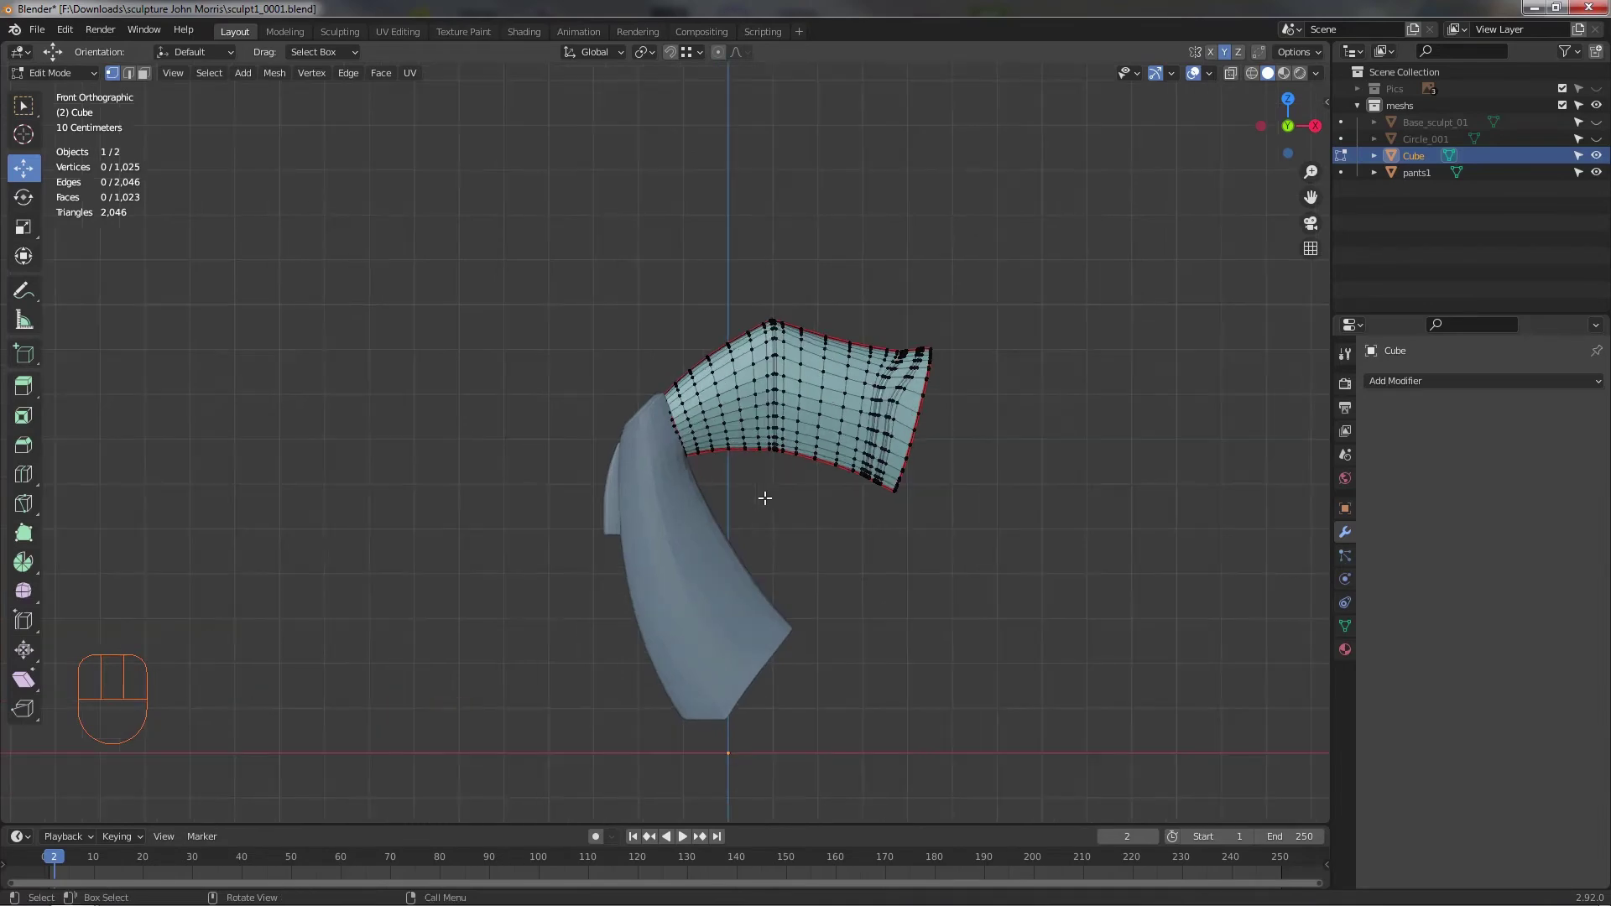
middle_click(594, 438)
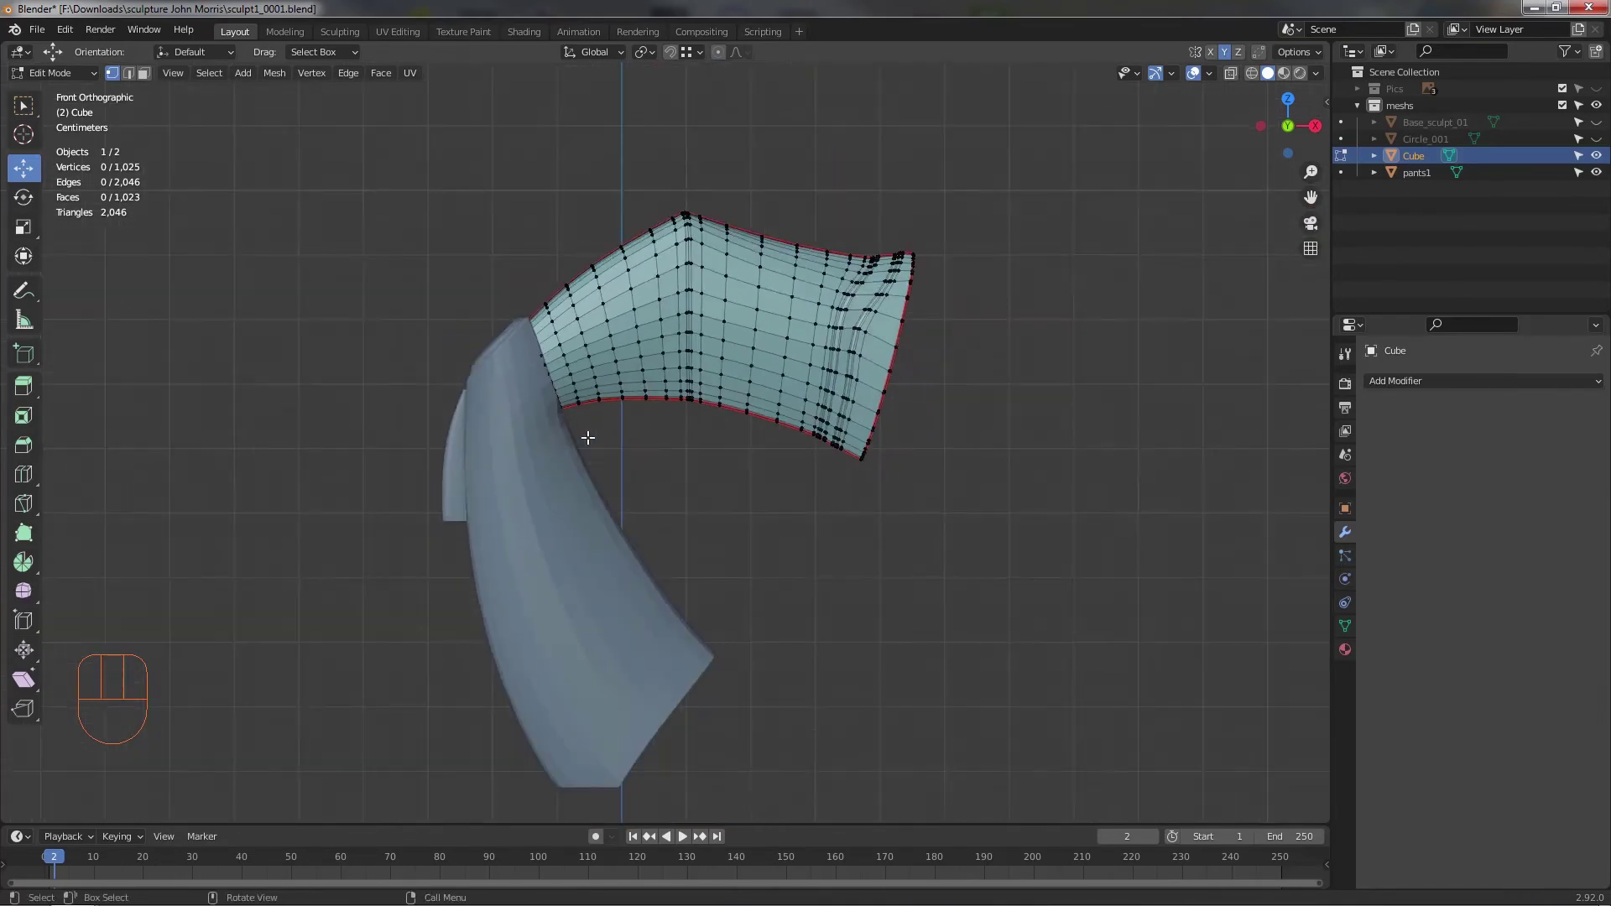
left_click_drag(651, 454, 682, 451)
left_click_drag(620, 363, 641, 460)
left_click_drag(642, 479, 661, 455)
middle_click(647, 459)
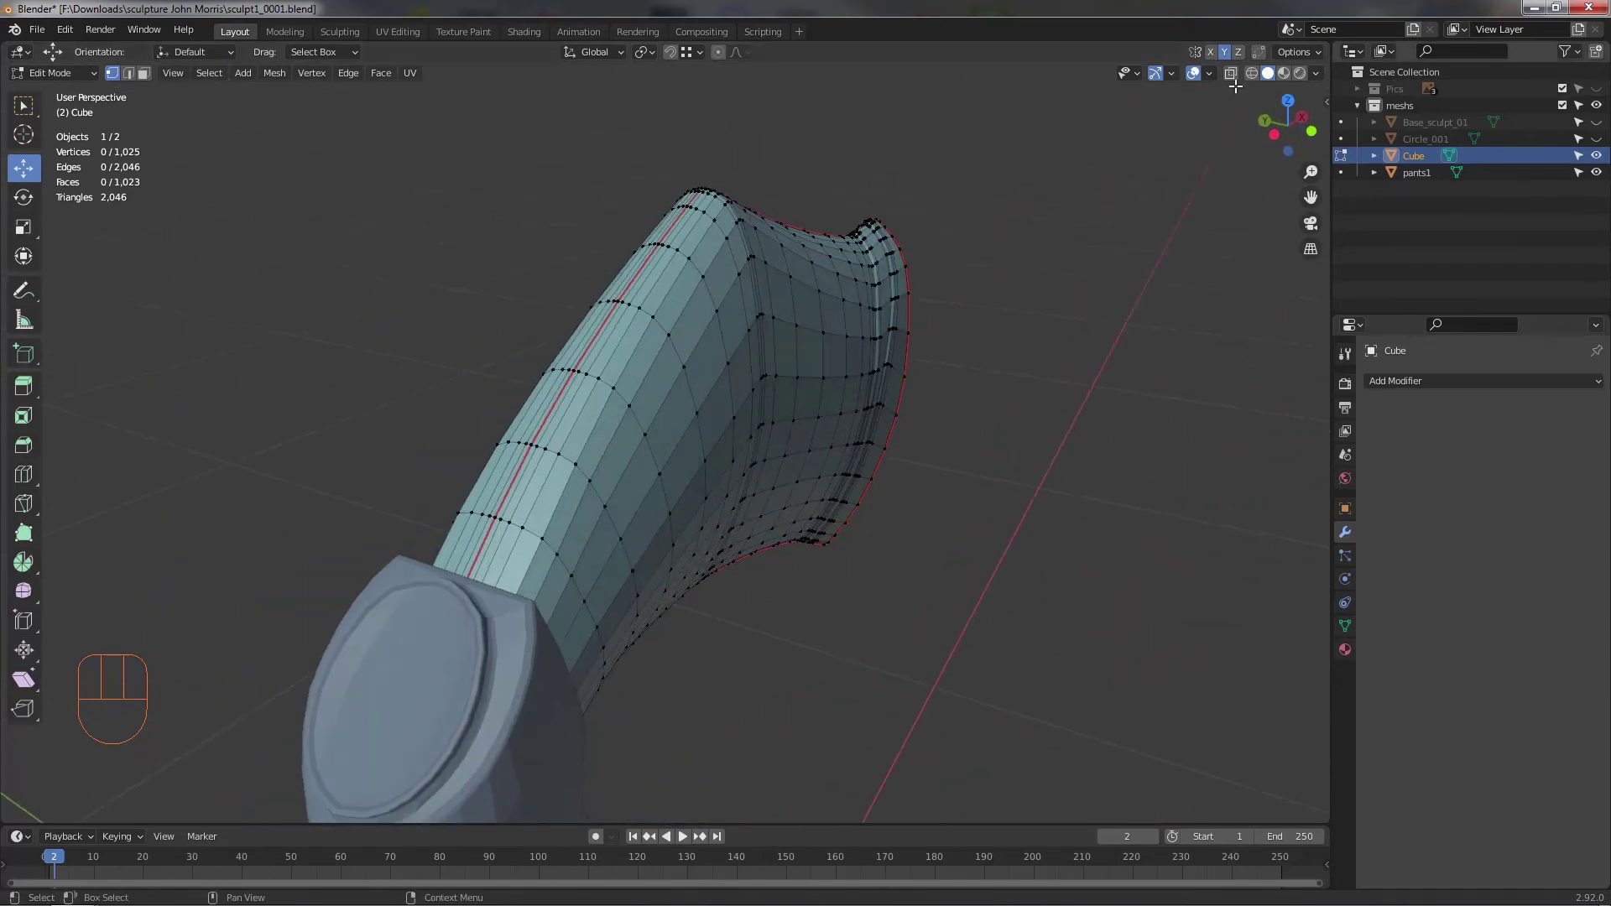
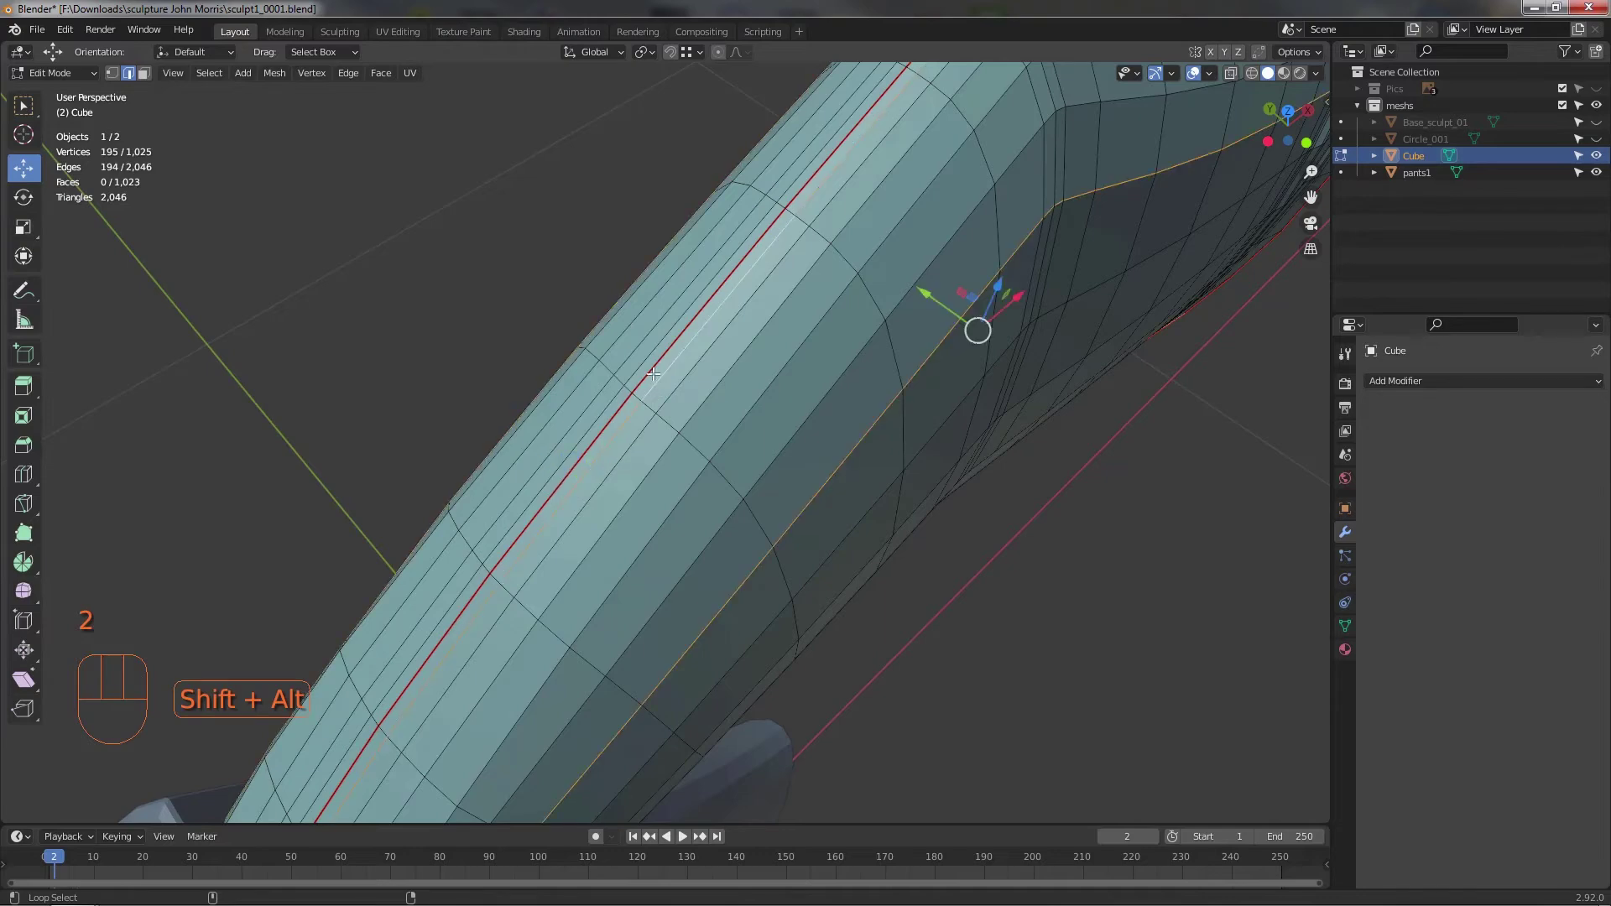
left_click_drag(1093, 634, 981, 579)
middle_click(896, 562)
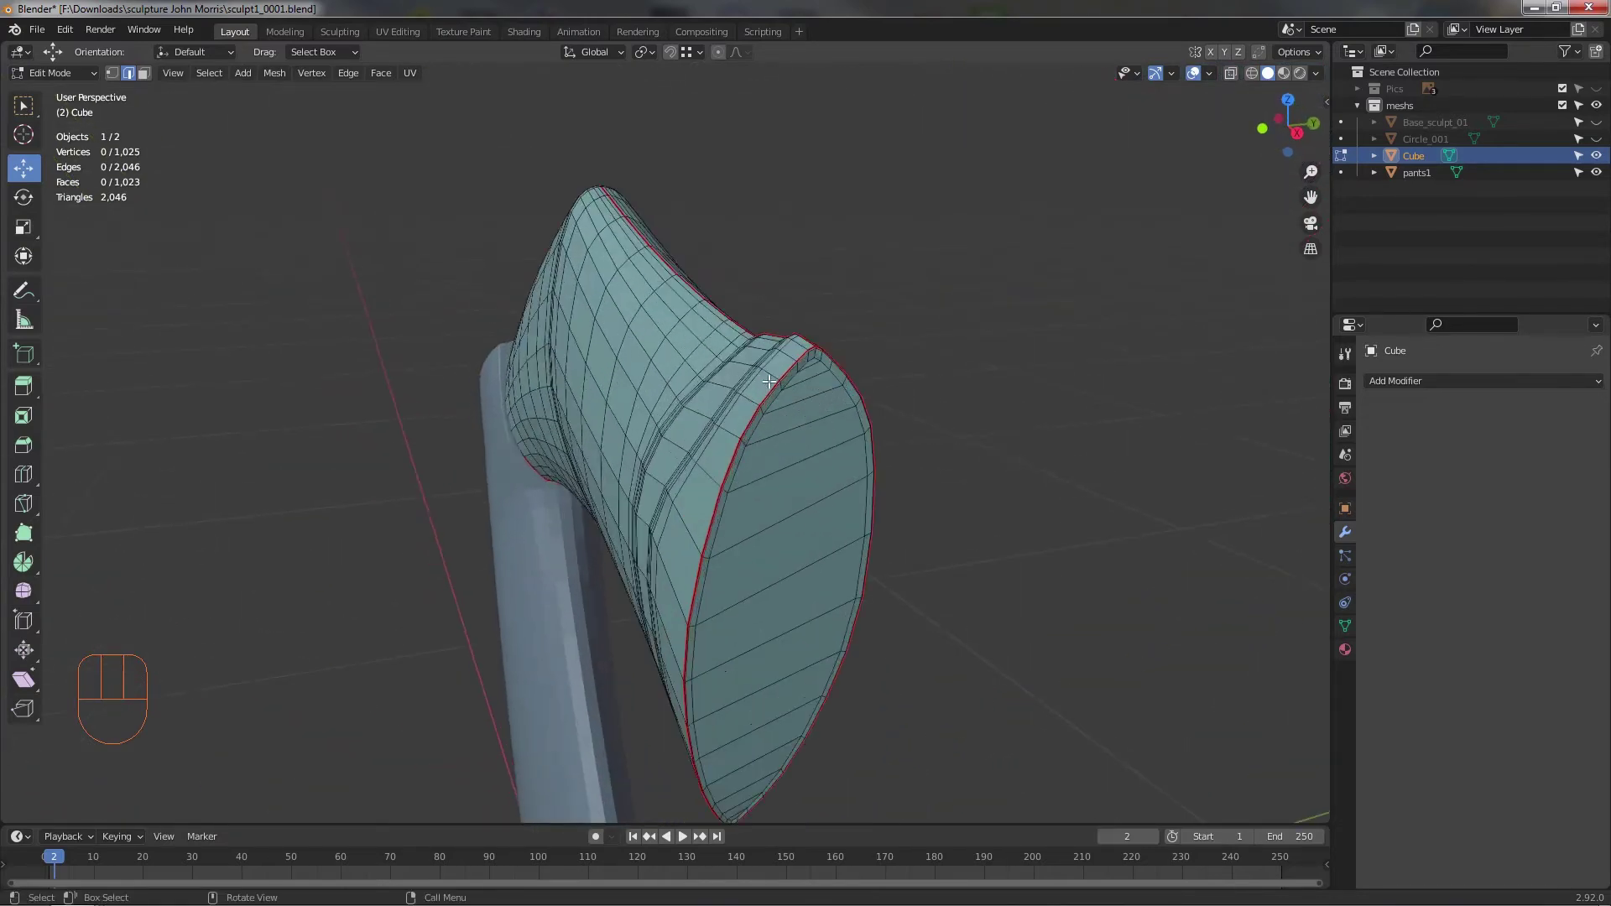
middle_click(771, 375)
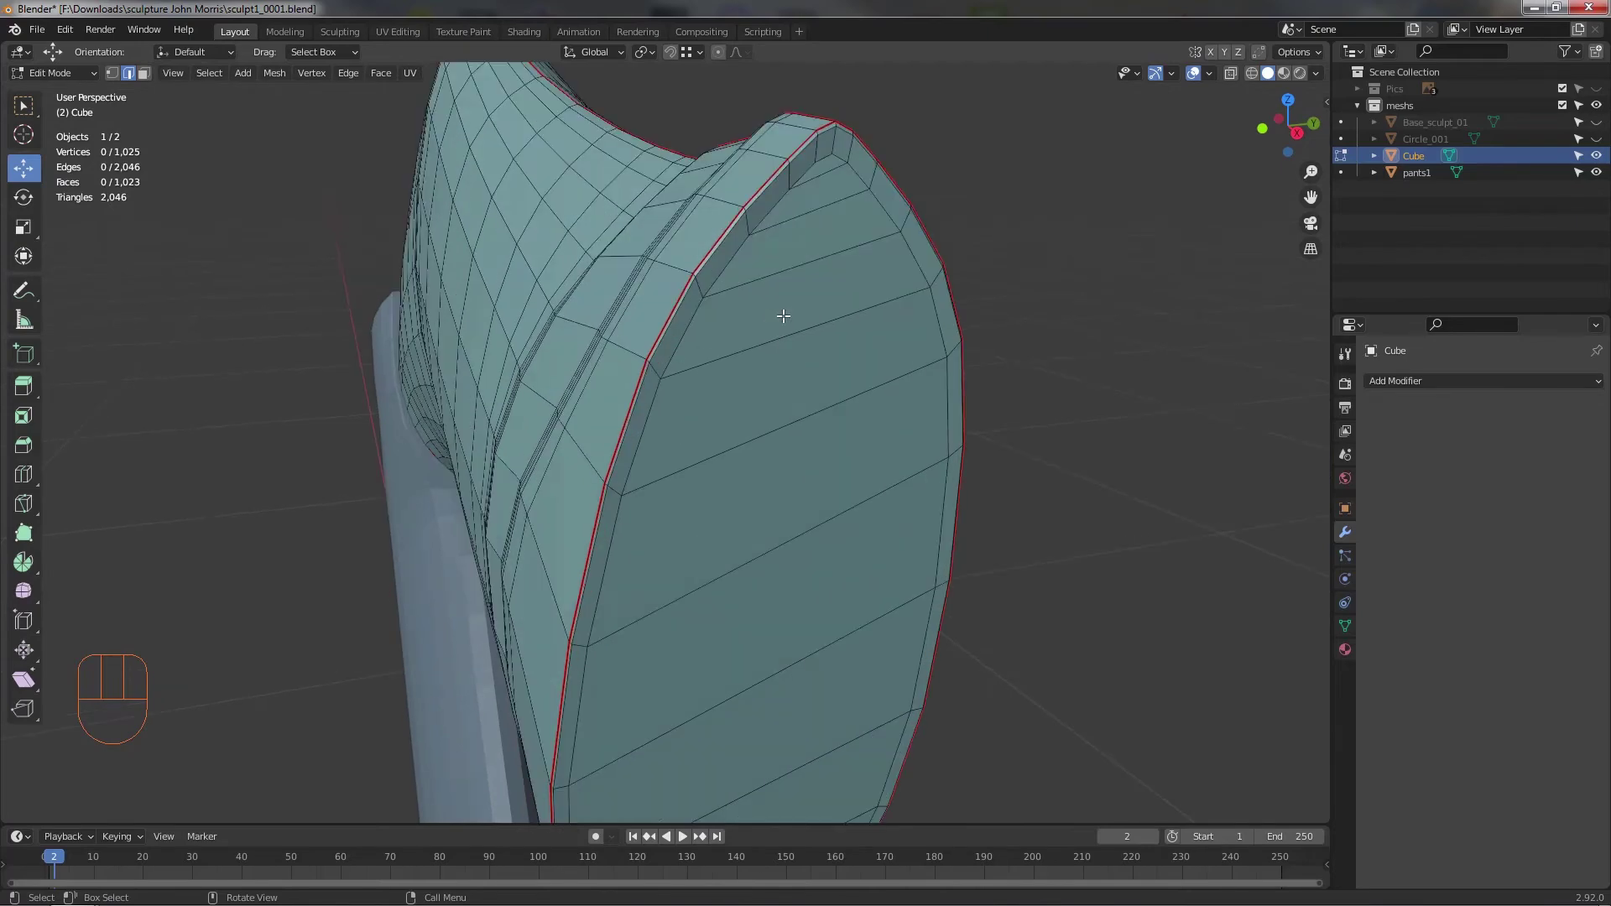
left_click_drag(779, 439, 756, 426)
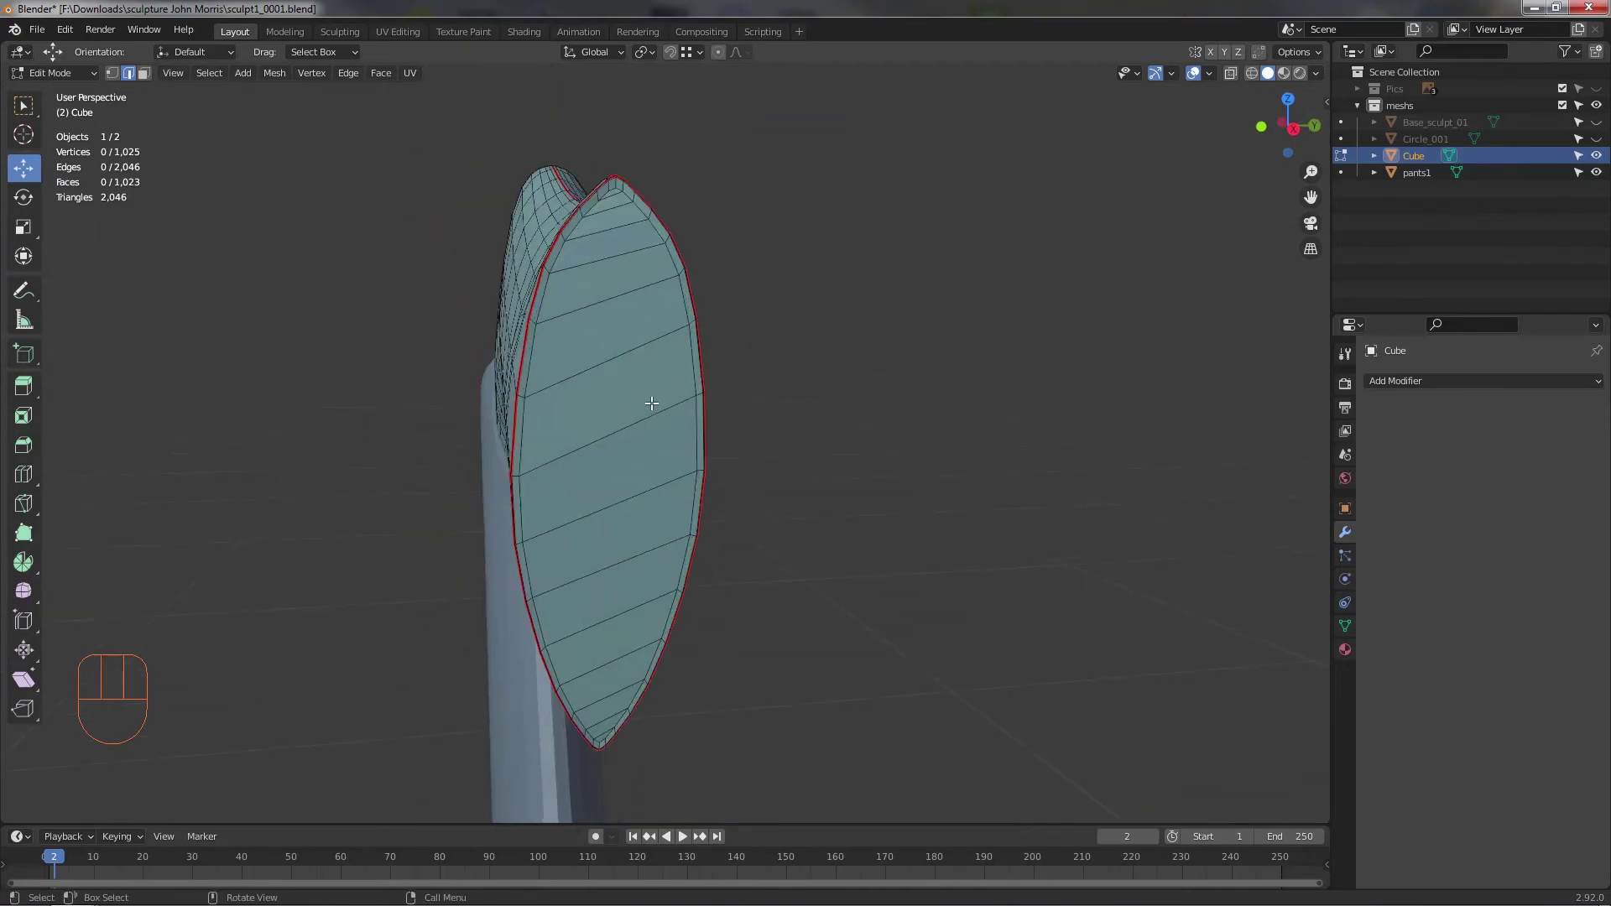
left_click_drag(695, 372, 848, 377)
middle_click(849, 324)
left_click(1082, 393)
middle_click(1016, 360)
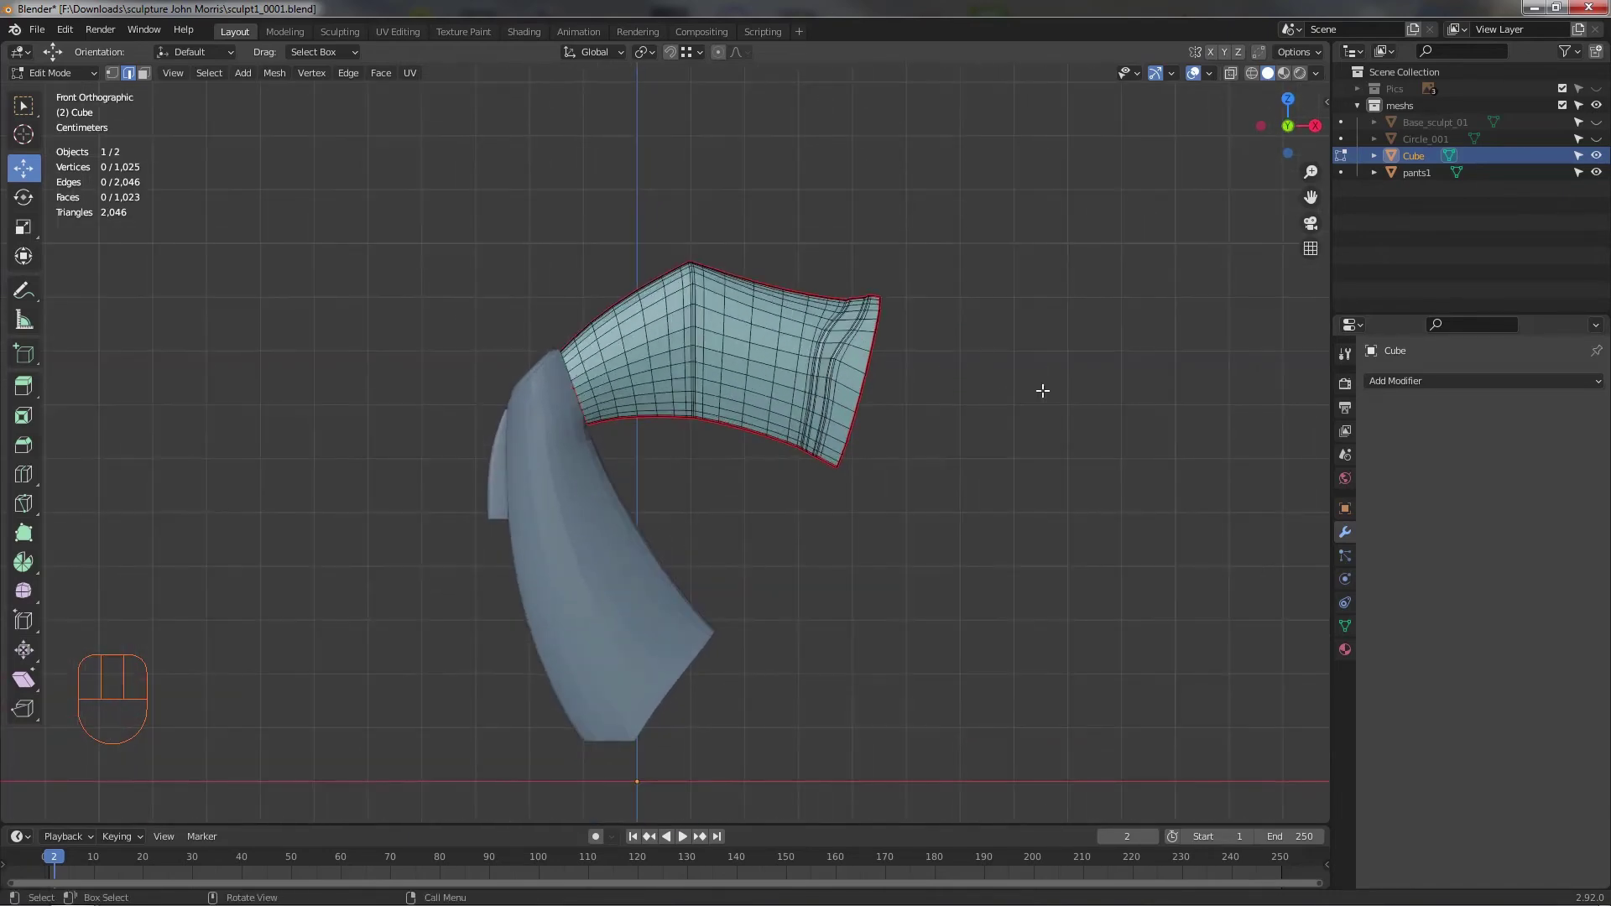
- Leave Edit Mode and frame the whole leg mesh meeting the figure from the front
key("Tab")
middle_click(991, 492)
middle_click(652, 475)
middle_click(572, 487)
left_click_drag(608, 399, 622, 369)
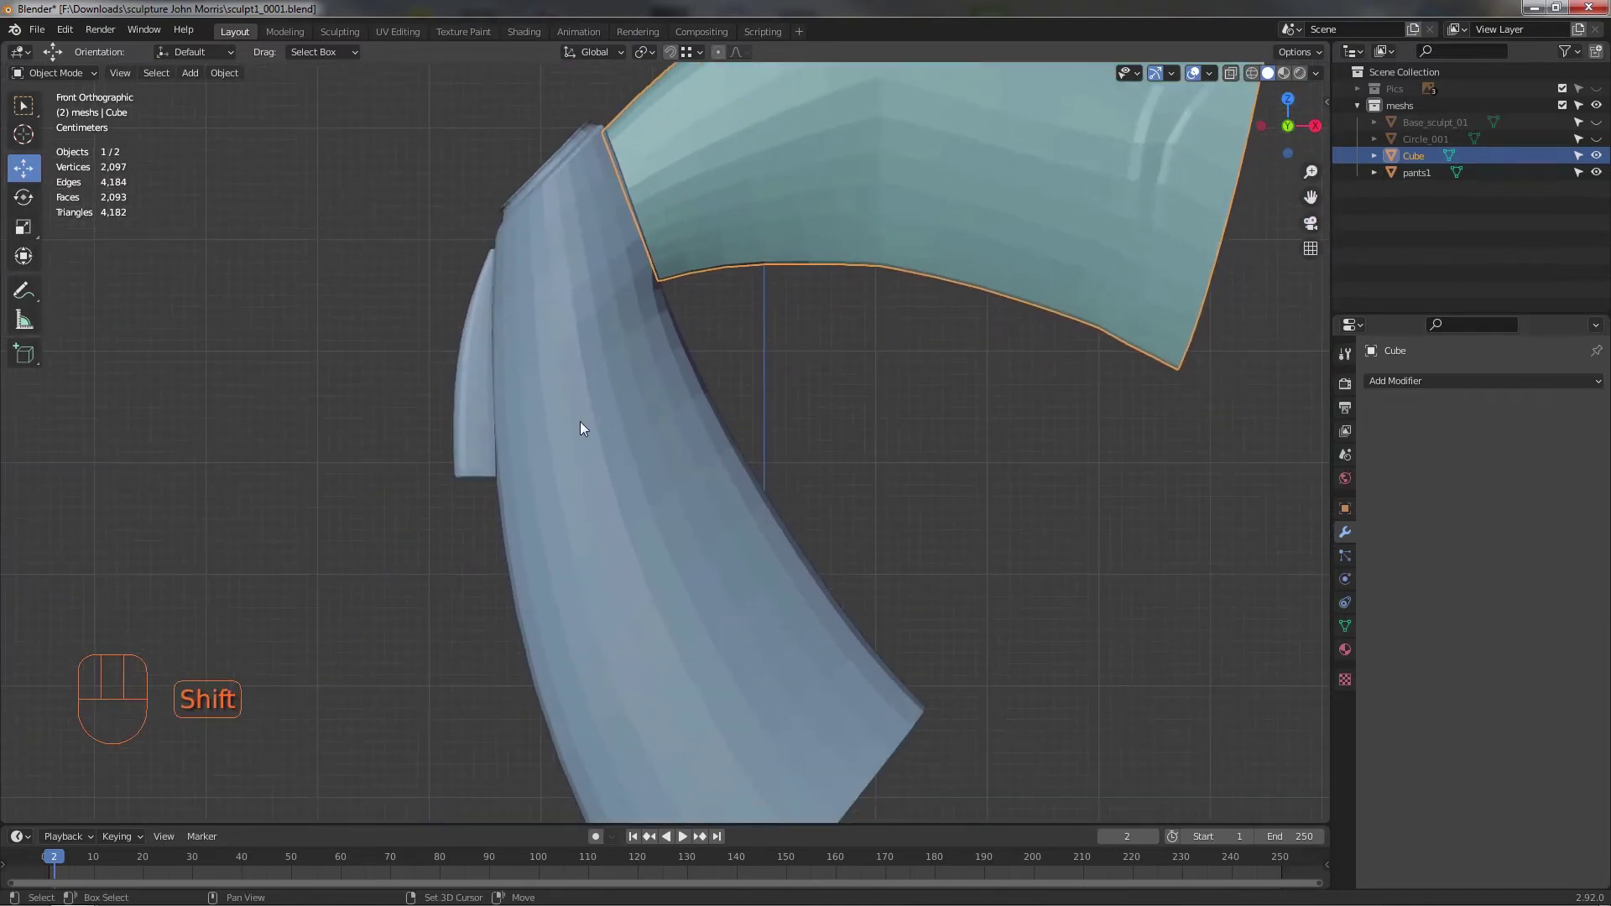
- Join the cube mesh into the pants1 object and zoom out to see the whole piece
left_click(582, 429)
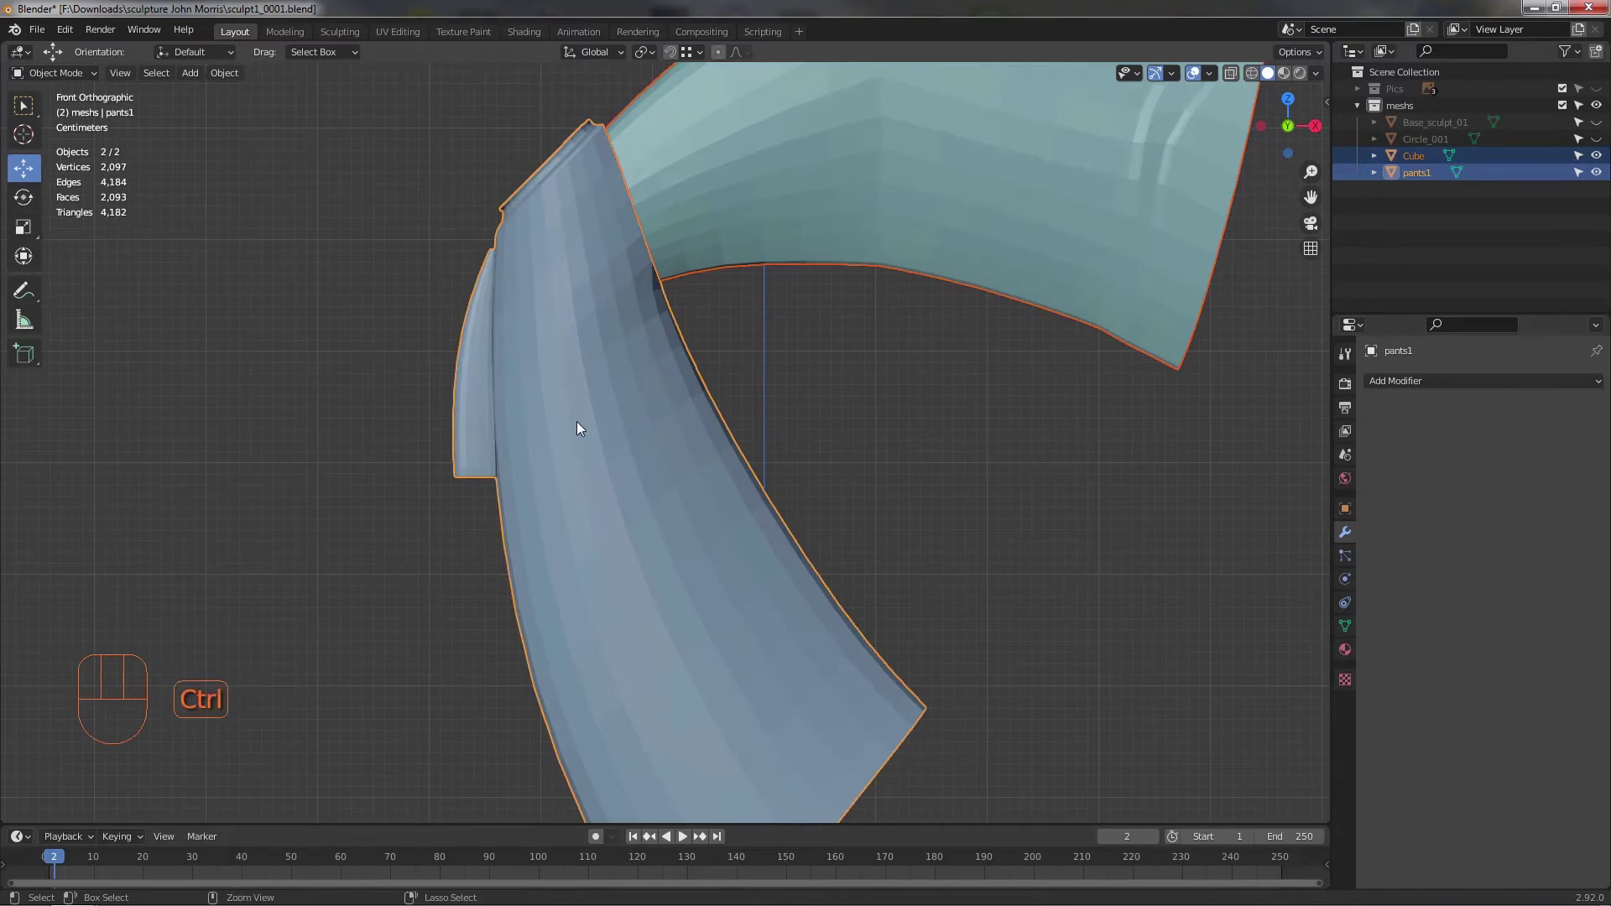
key("ctrl+j")
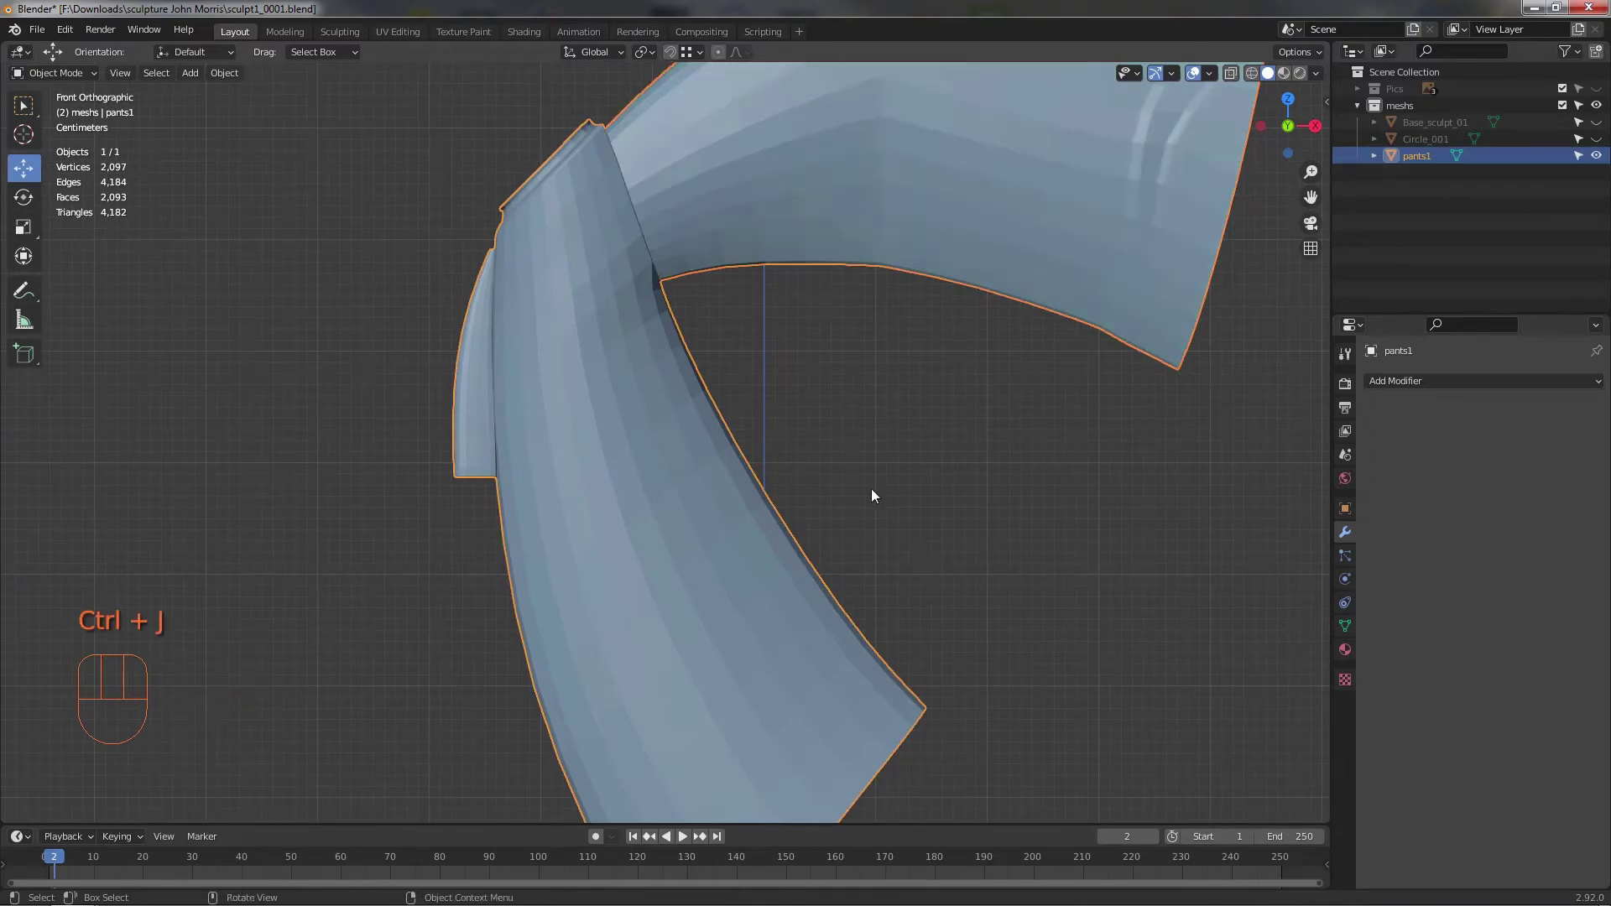
left_click_drag(806, 460, 676, 443)
left_click_drag(825, 481, 887, 463)
left_click_drag(878, 426, 859, 414)
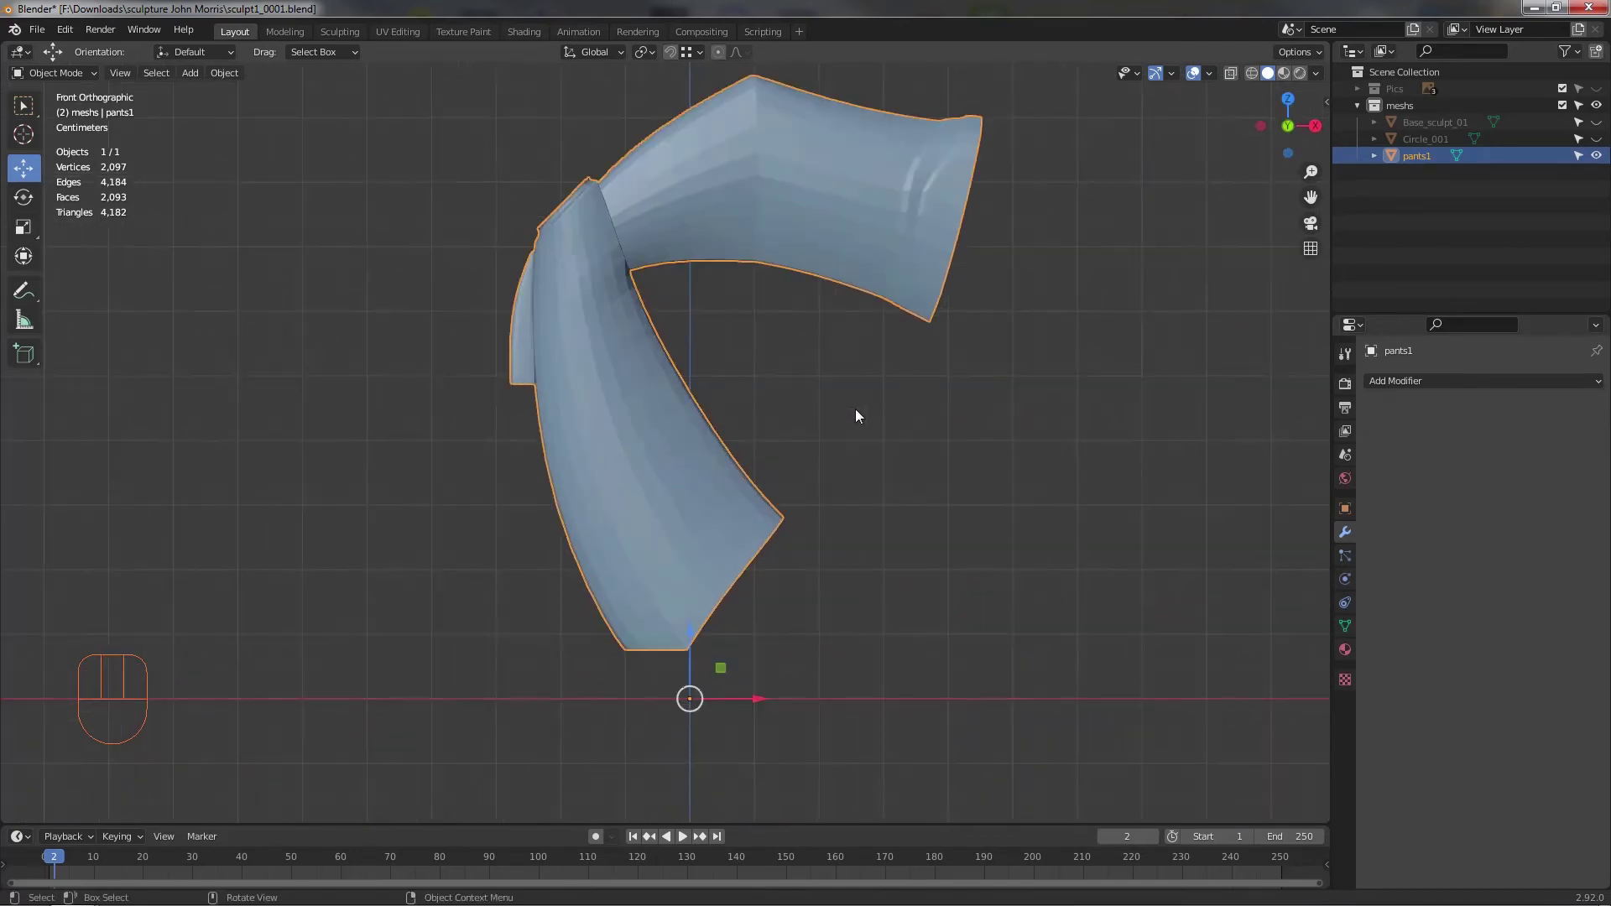
middle_click(869, 443)
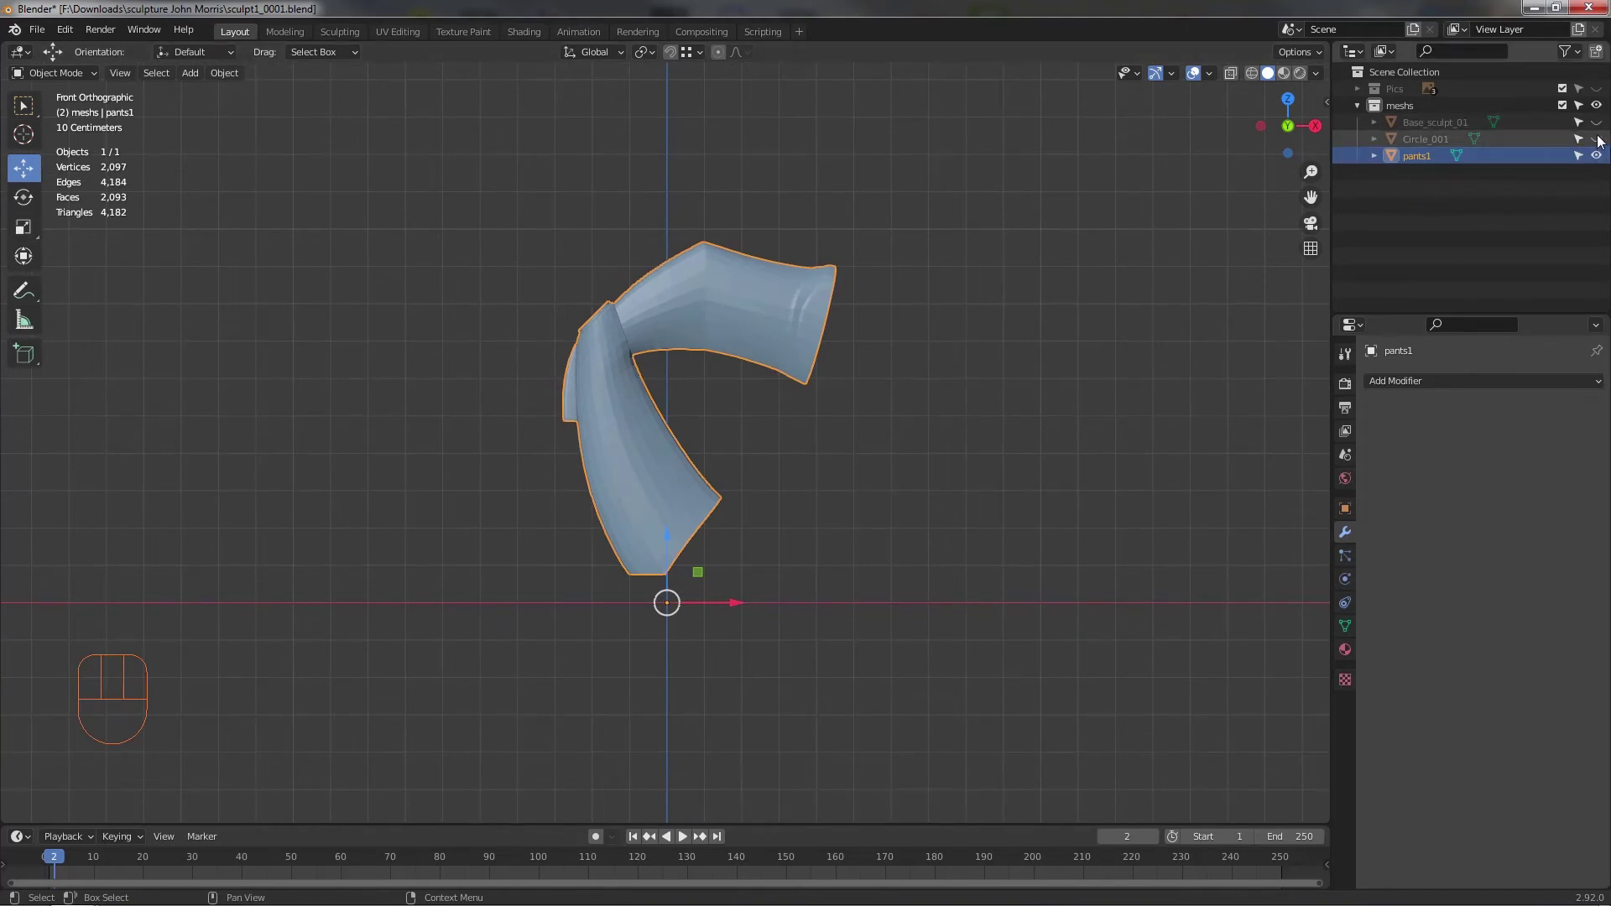
- Show Circle_001 and Base_sculpt_01 again and frame the full sculpture with nothing selected
left_click(1602, 143)
left_click(1603, 128)
left_click_drag(817, 280, 821, 441)
left_click(792, 380)
middle_click(826, 326)
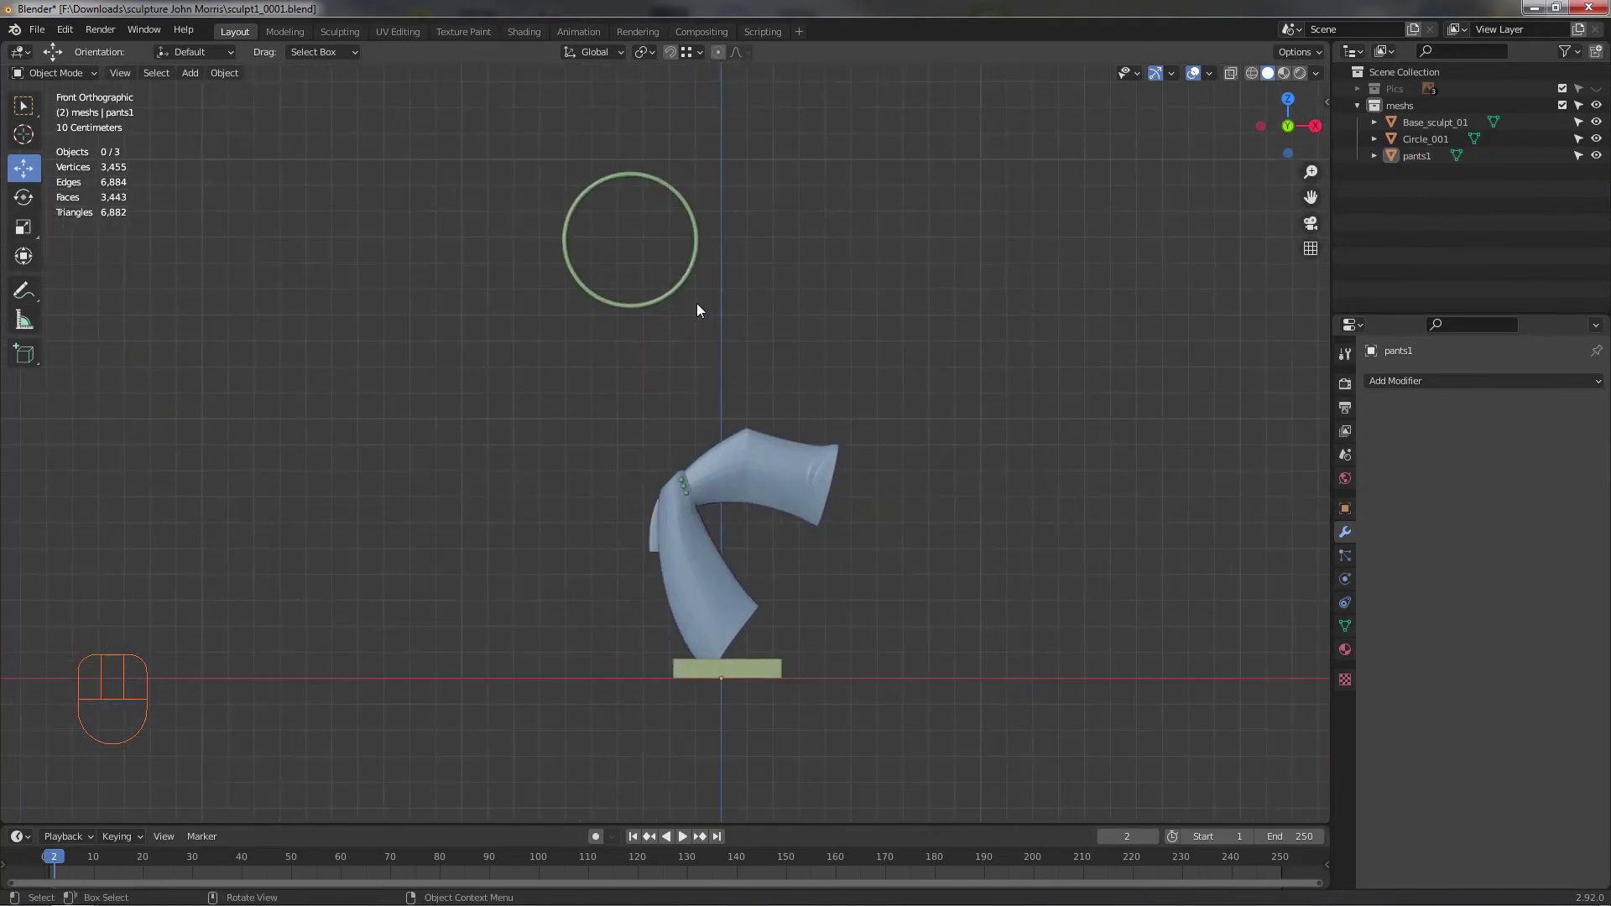
- Orbit around the sculpture in material preview and select the hoop ring
left_click_drag(708, 297, 1354, 658)
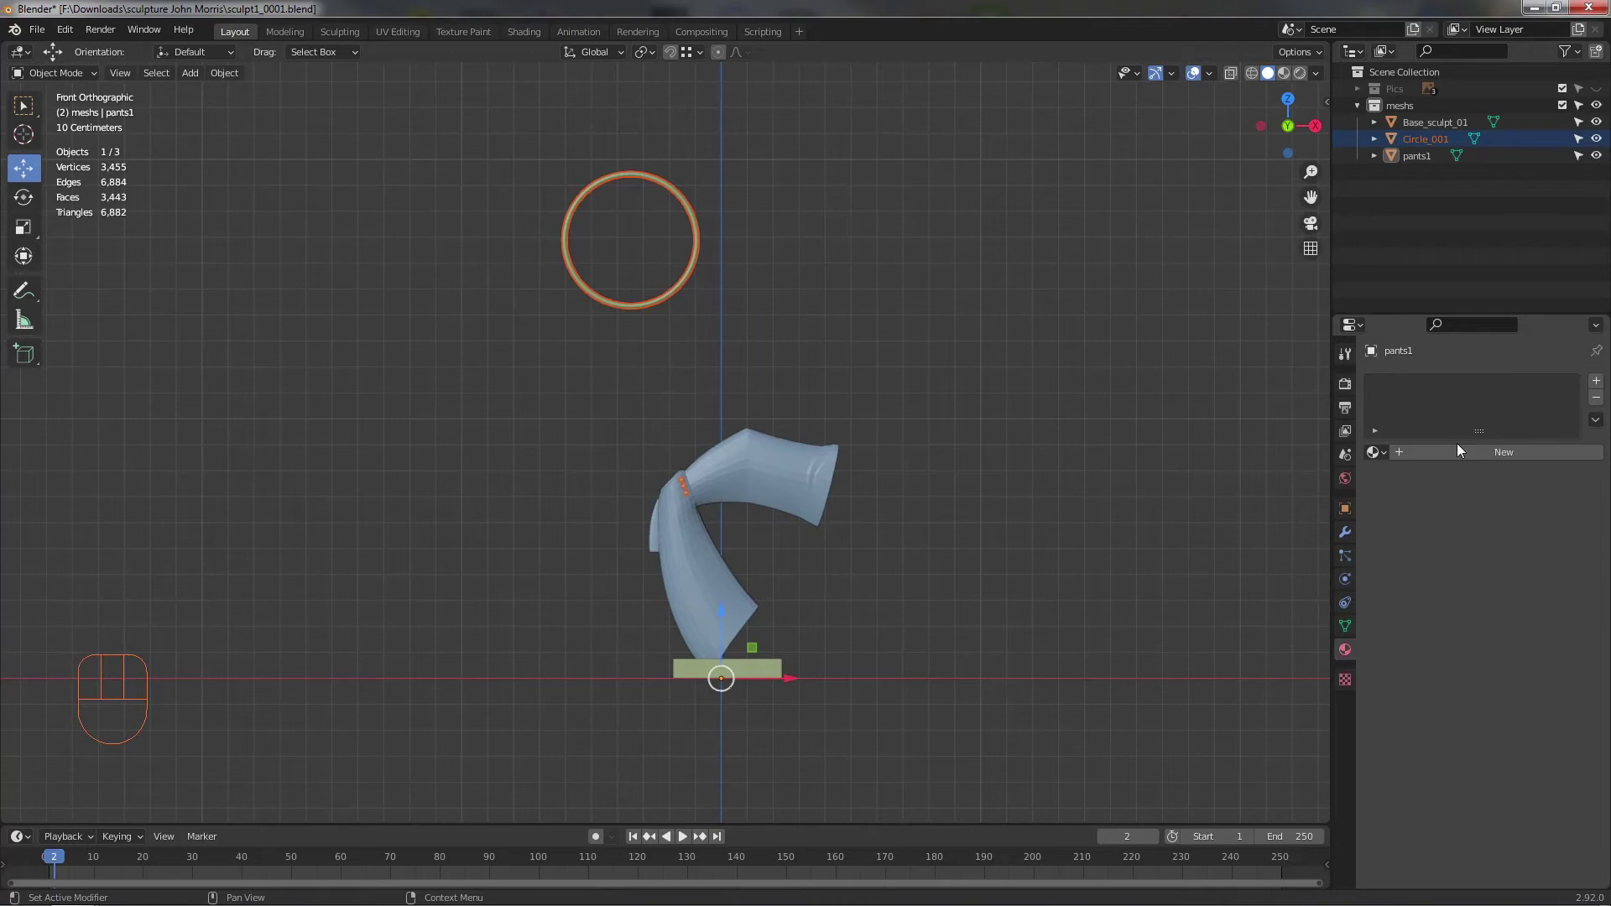
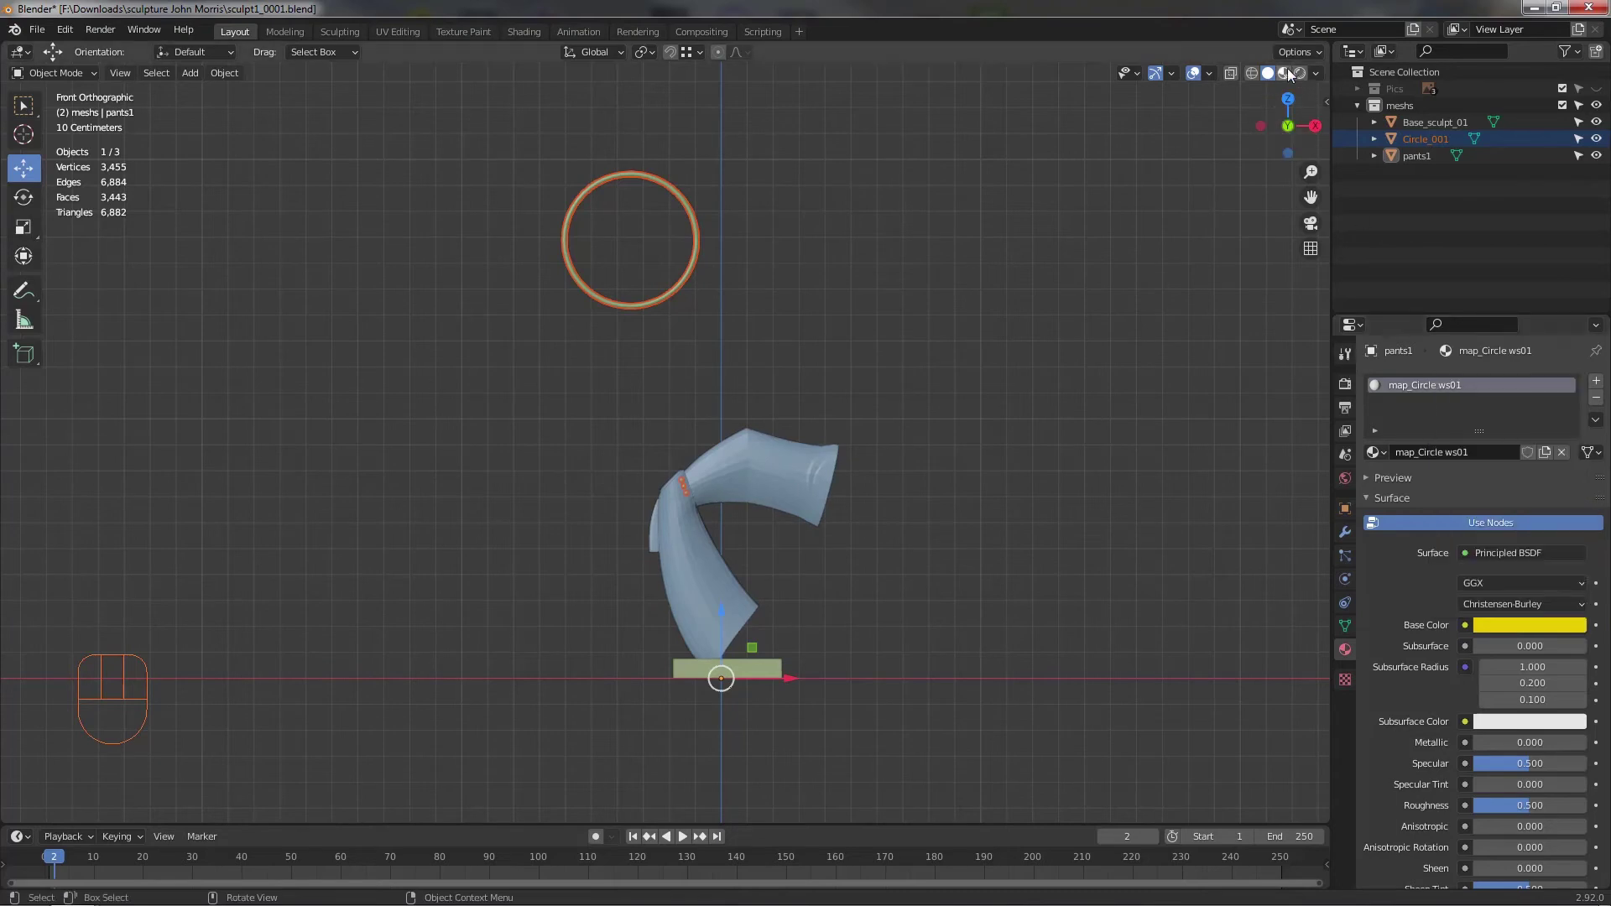
middle_click(815, 390)
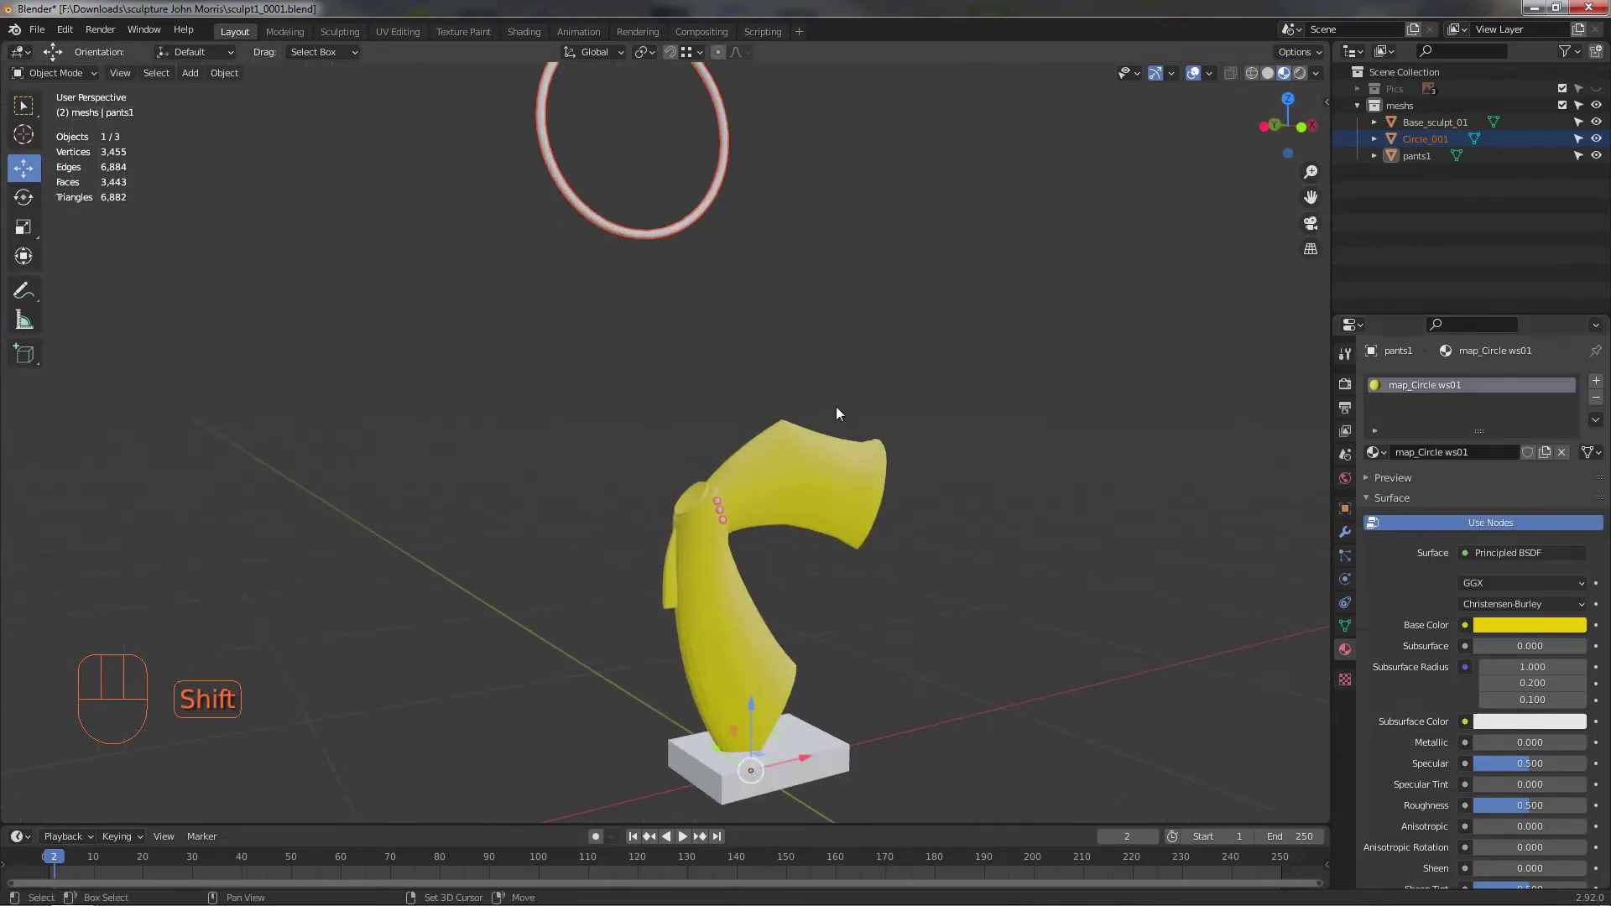
middle_click(861, 473)
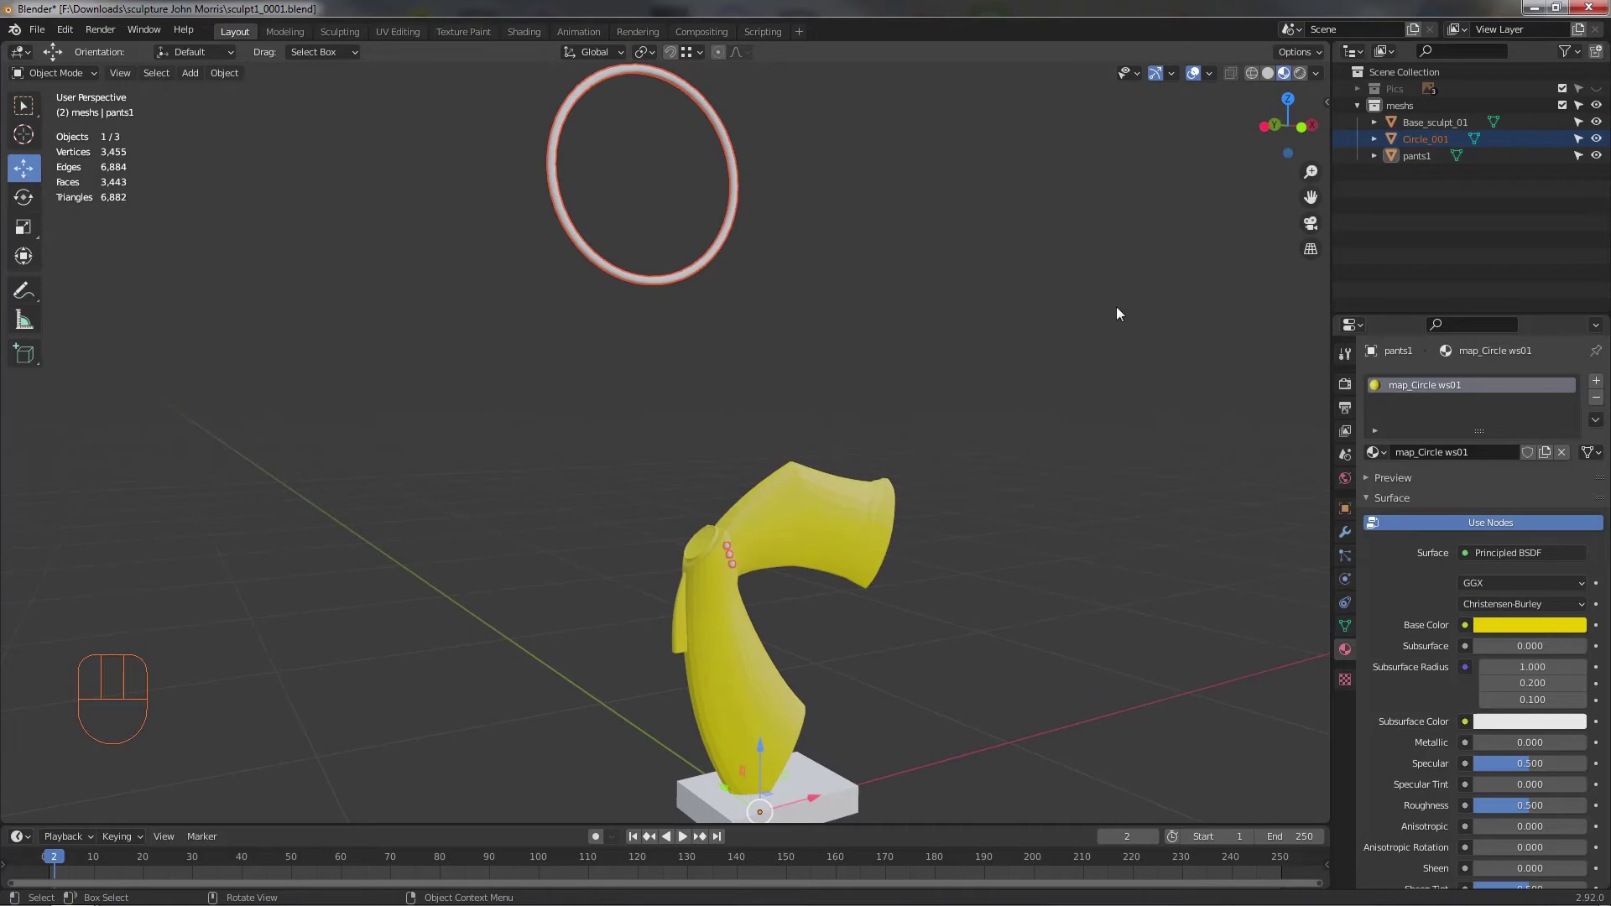
left_click_drag(1005, 376, 715, 254)
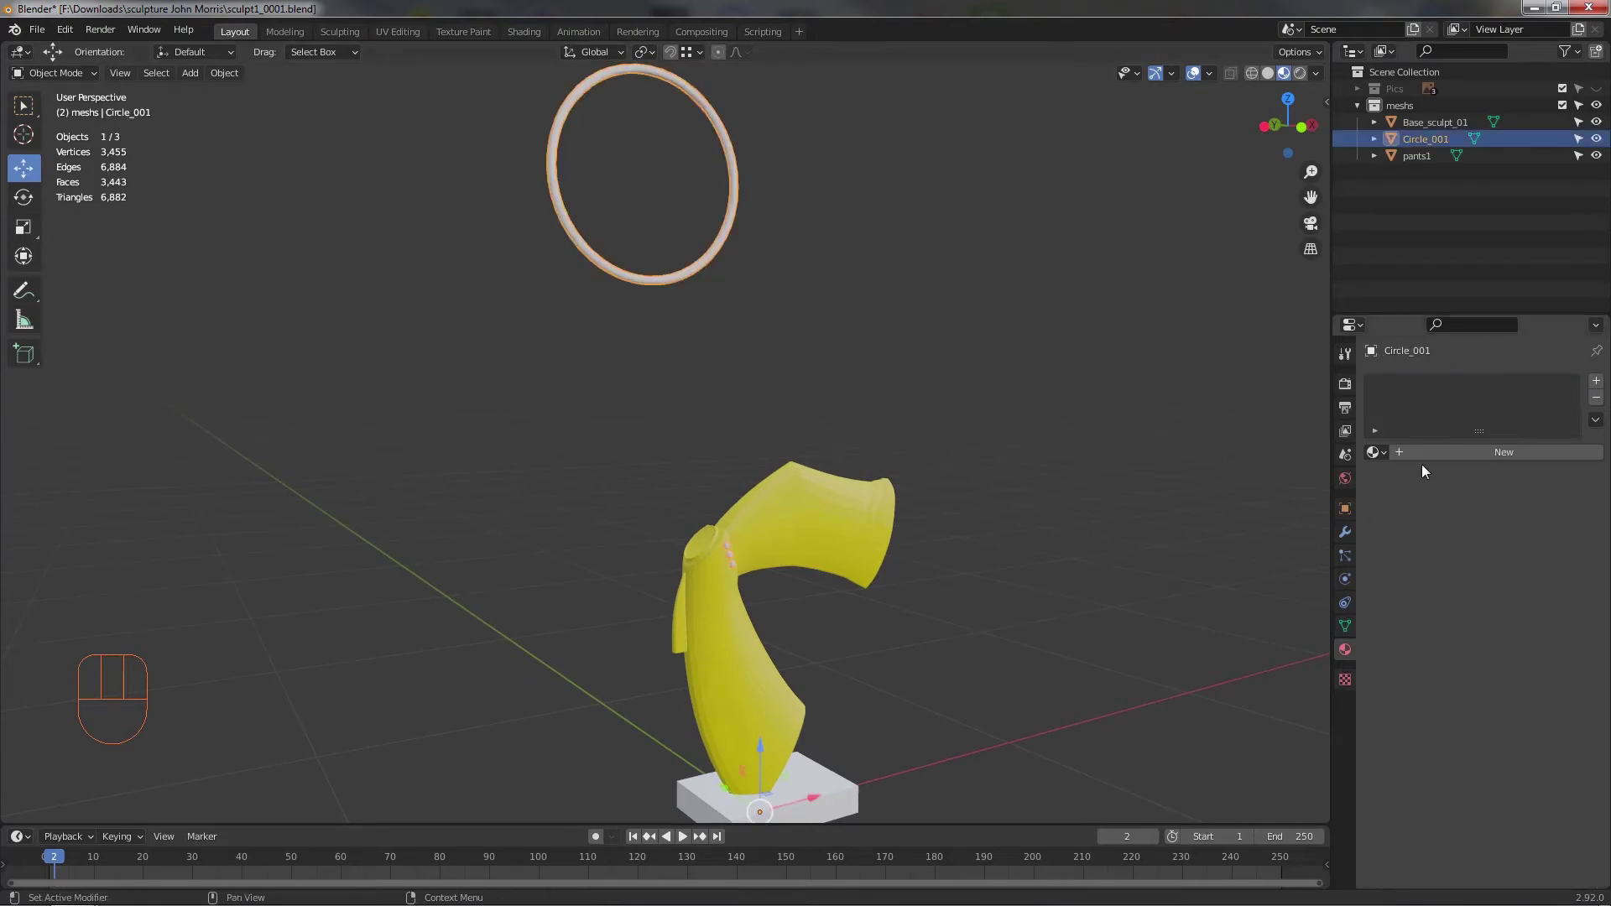
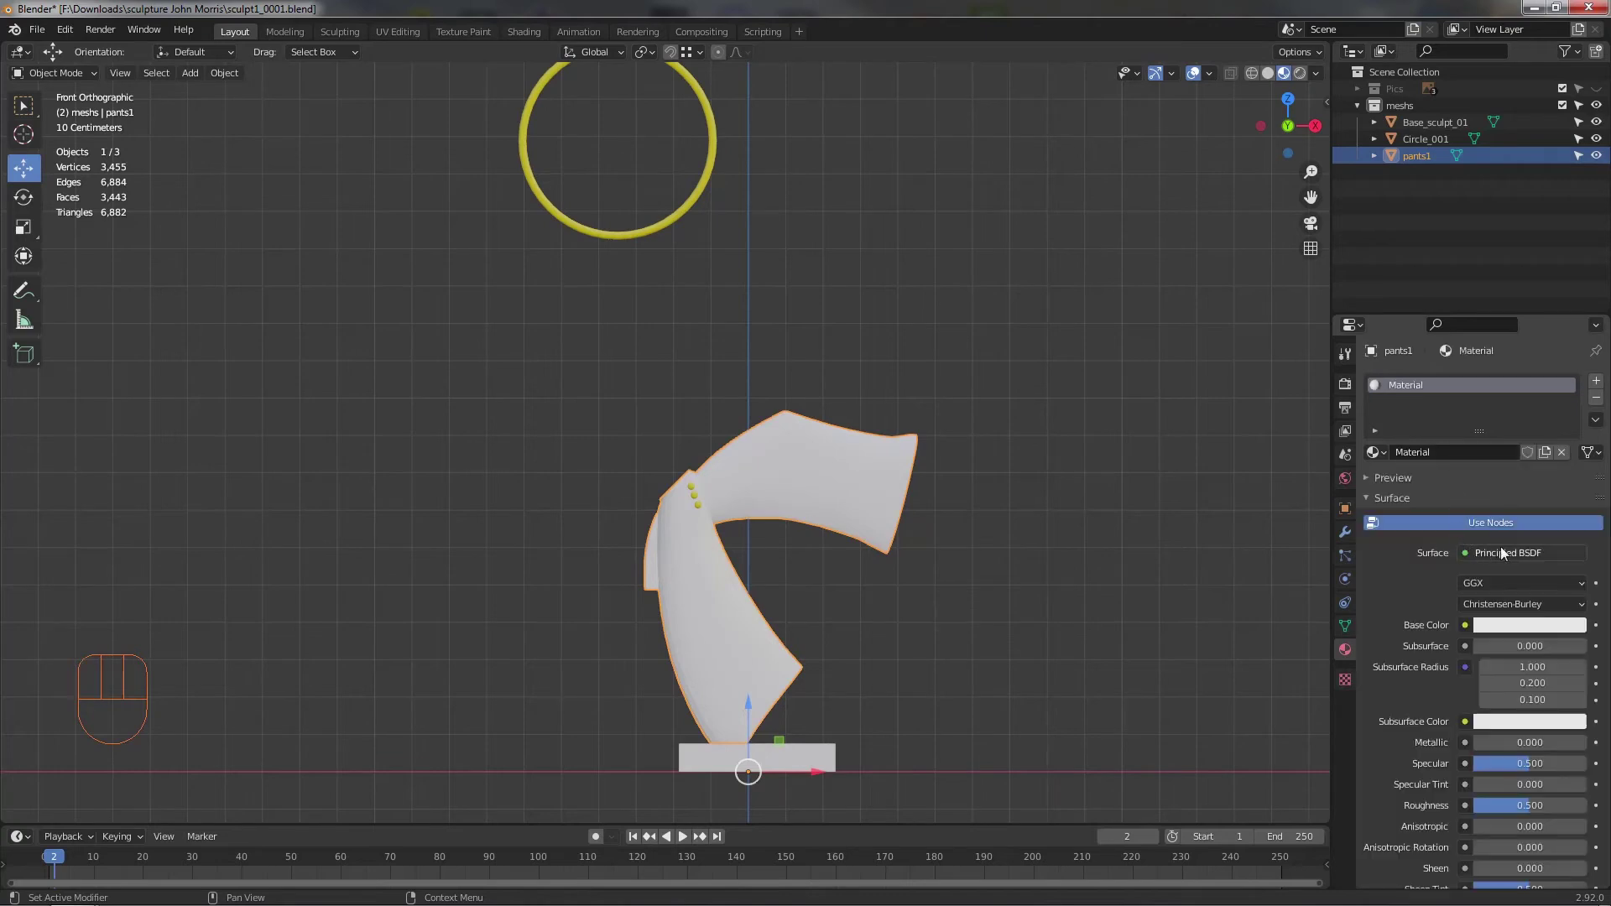
- Give the pants their own map_Pants_ws01 material with a red base colour
left_click_drag(1457, 461, 1587, 633)
left_click(1557, 626)
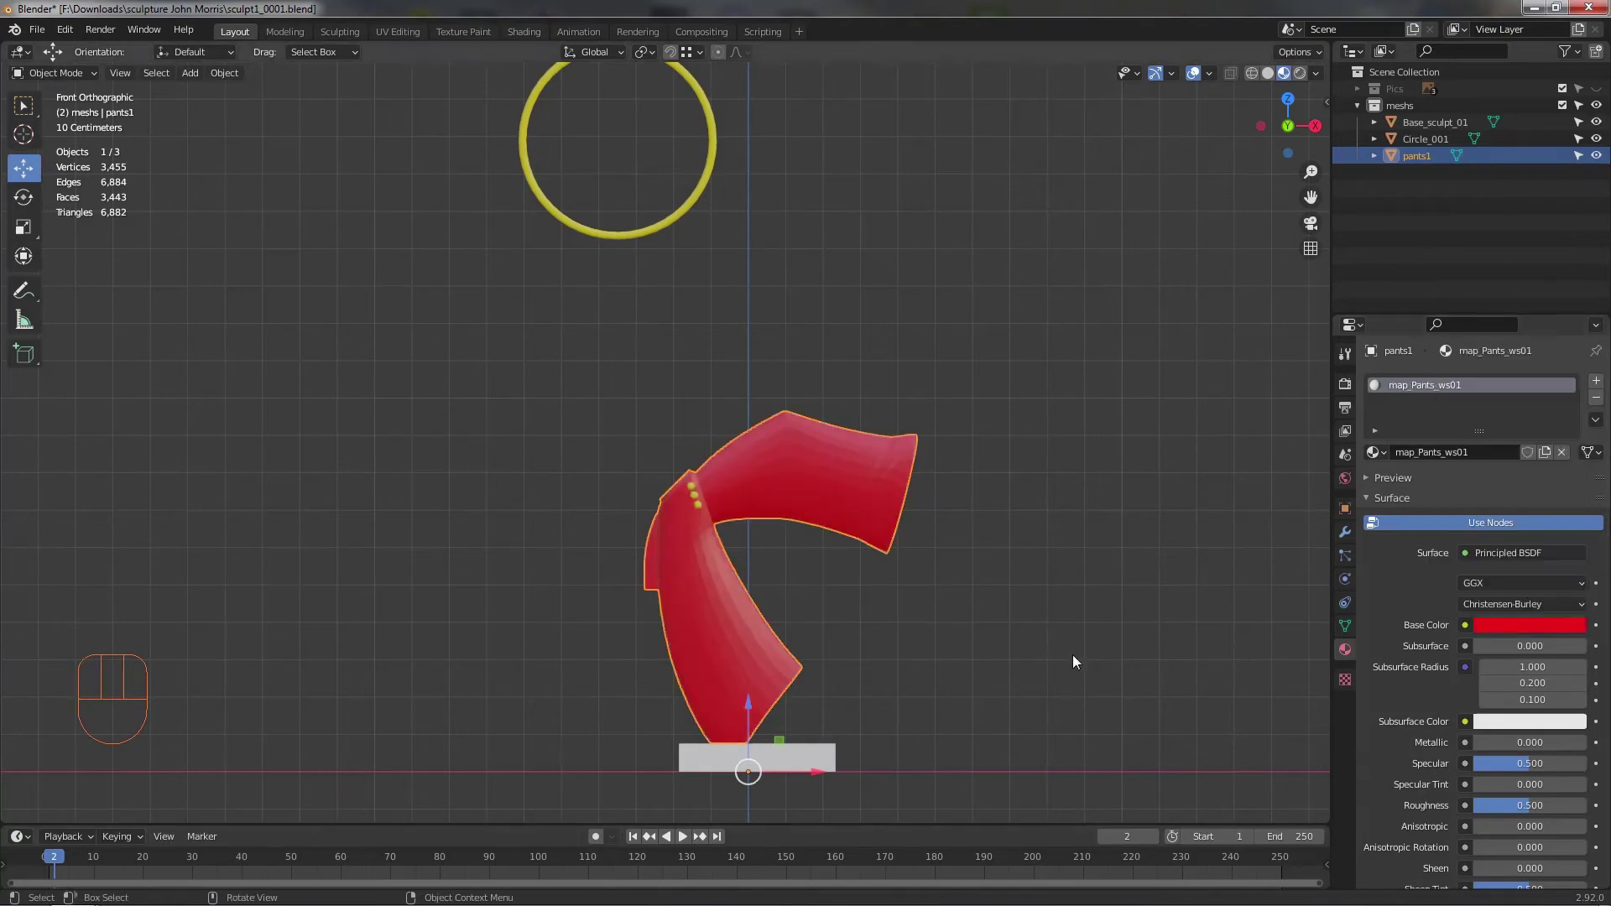
left_click_drag(979, 634, 997, 642)
left_click_drag(933, 613, 922, 584)
left_click(922, 584)
- Orbit down to the base block and select it
left_click_drag(828, 587, 836, 608)
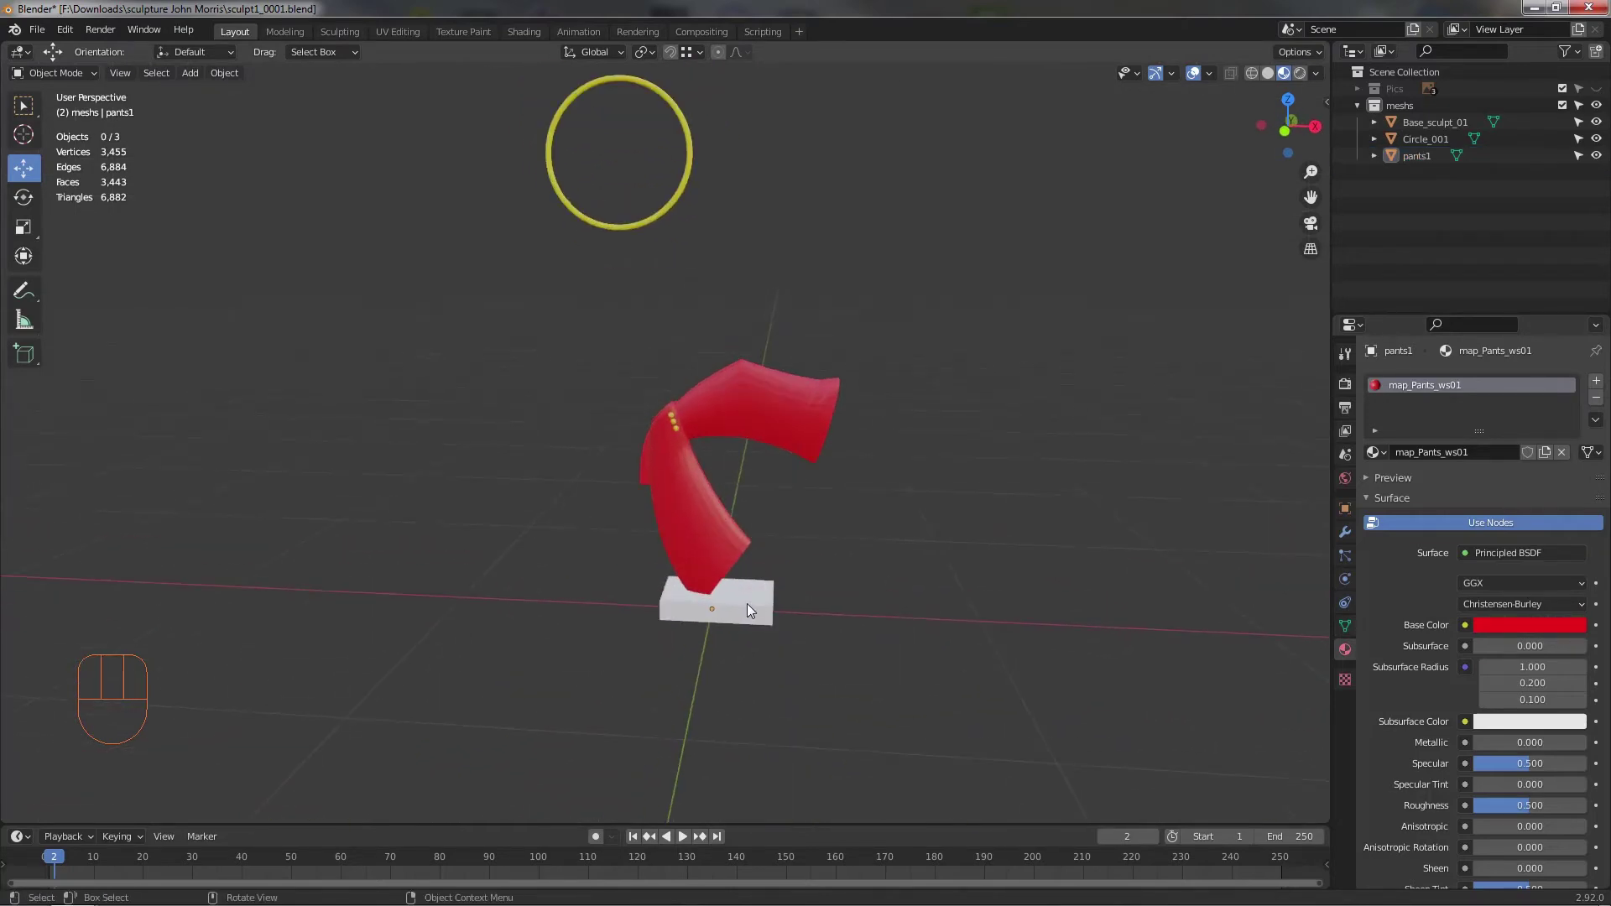
left_click(753, 607)
middle_click(807, 664)
- Give the base block a new map_Base_ws01 material with an orange base colour and return to front view
middle_click(771, 631)
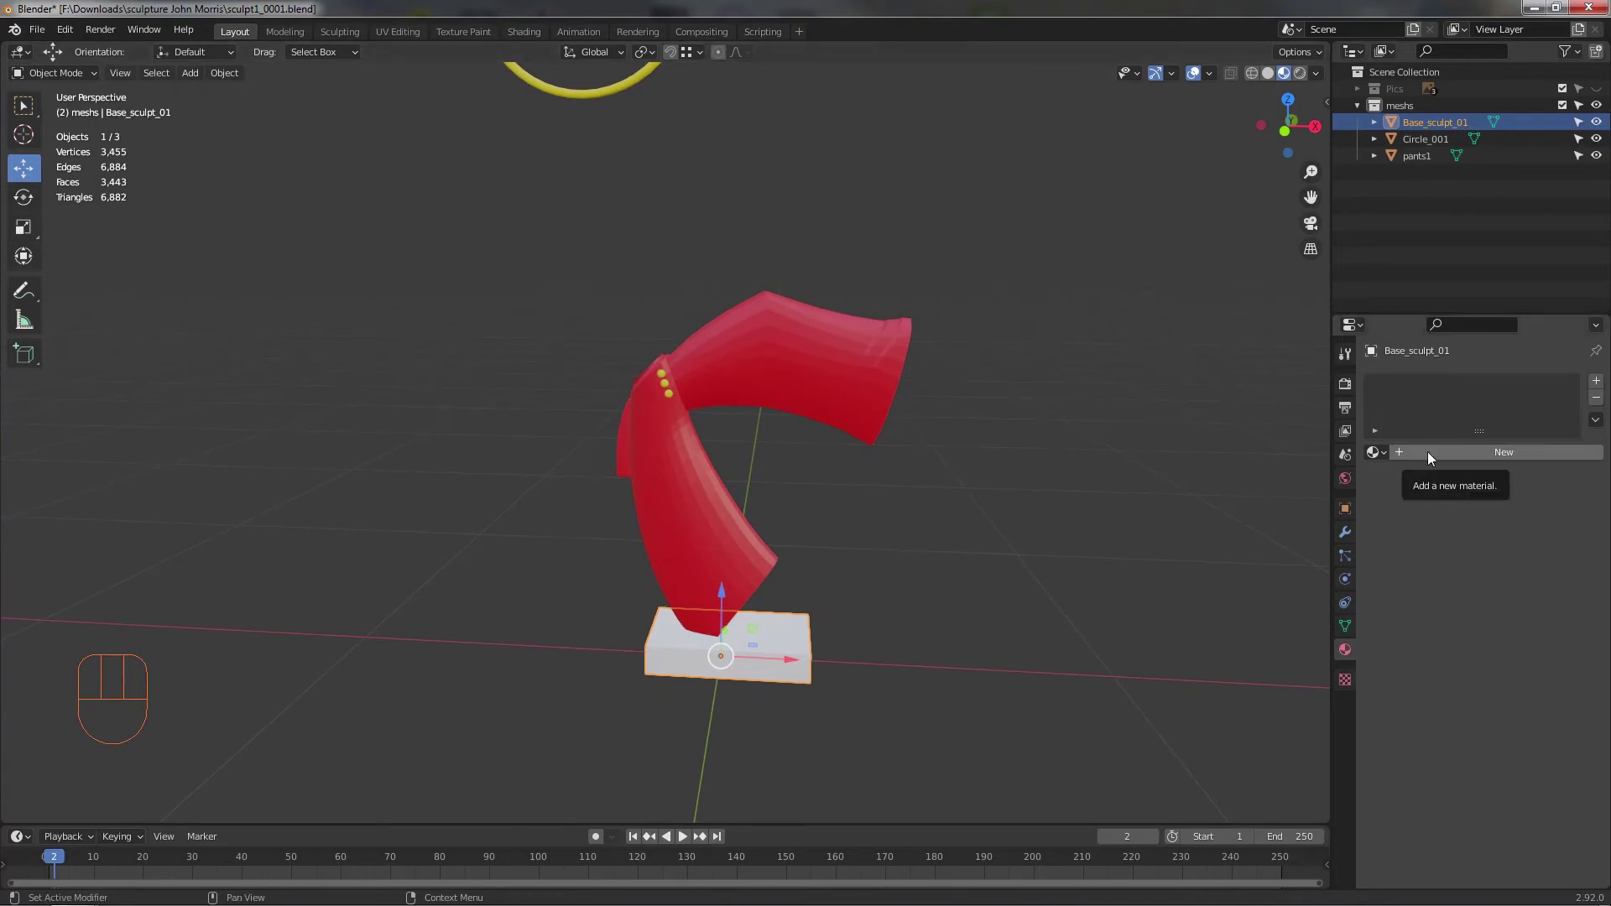
left_click_drag(1435, 453, 1438, 528)
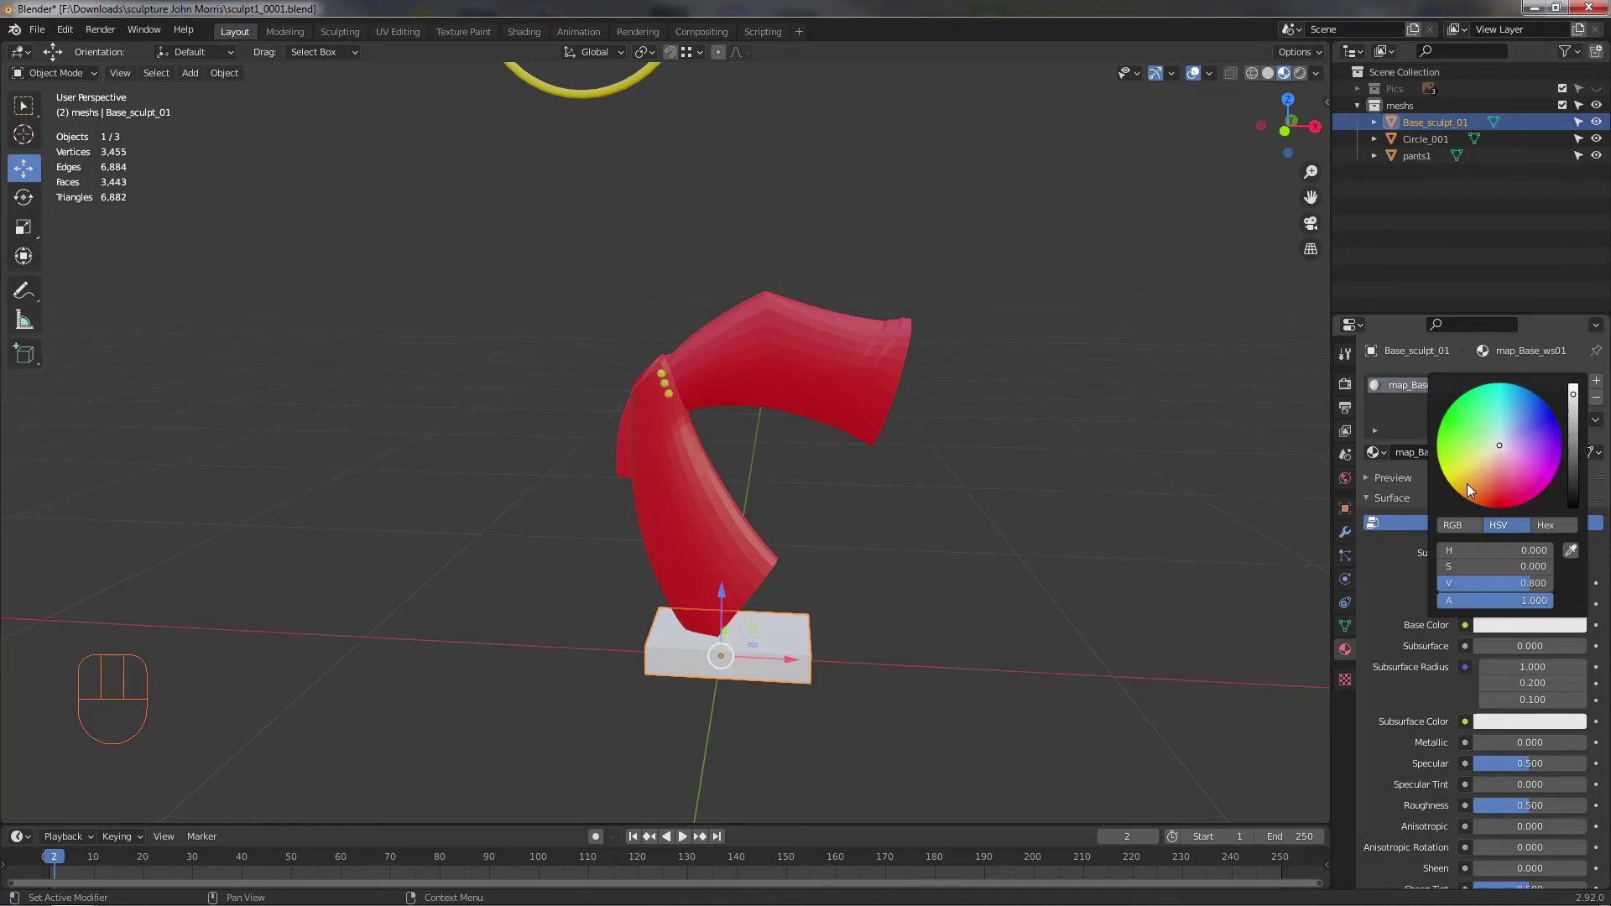
left_click(949, 574)
left_click_drag(939, 628, 898, 598)
middle_click(841, 577)
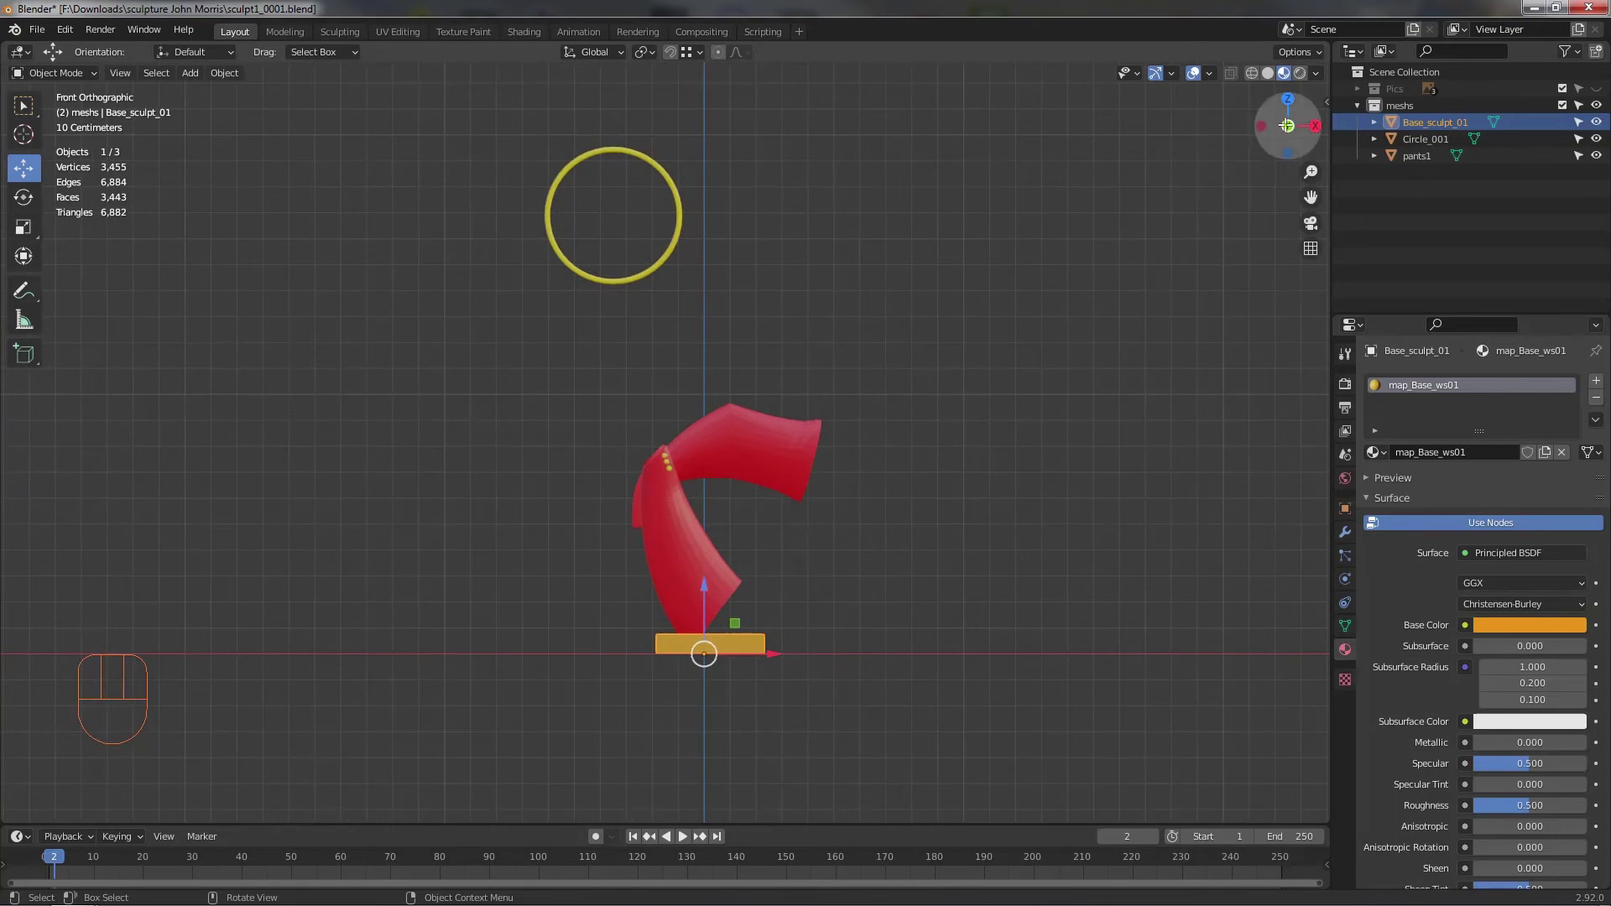
middle_click(1092, 415)
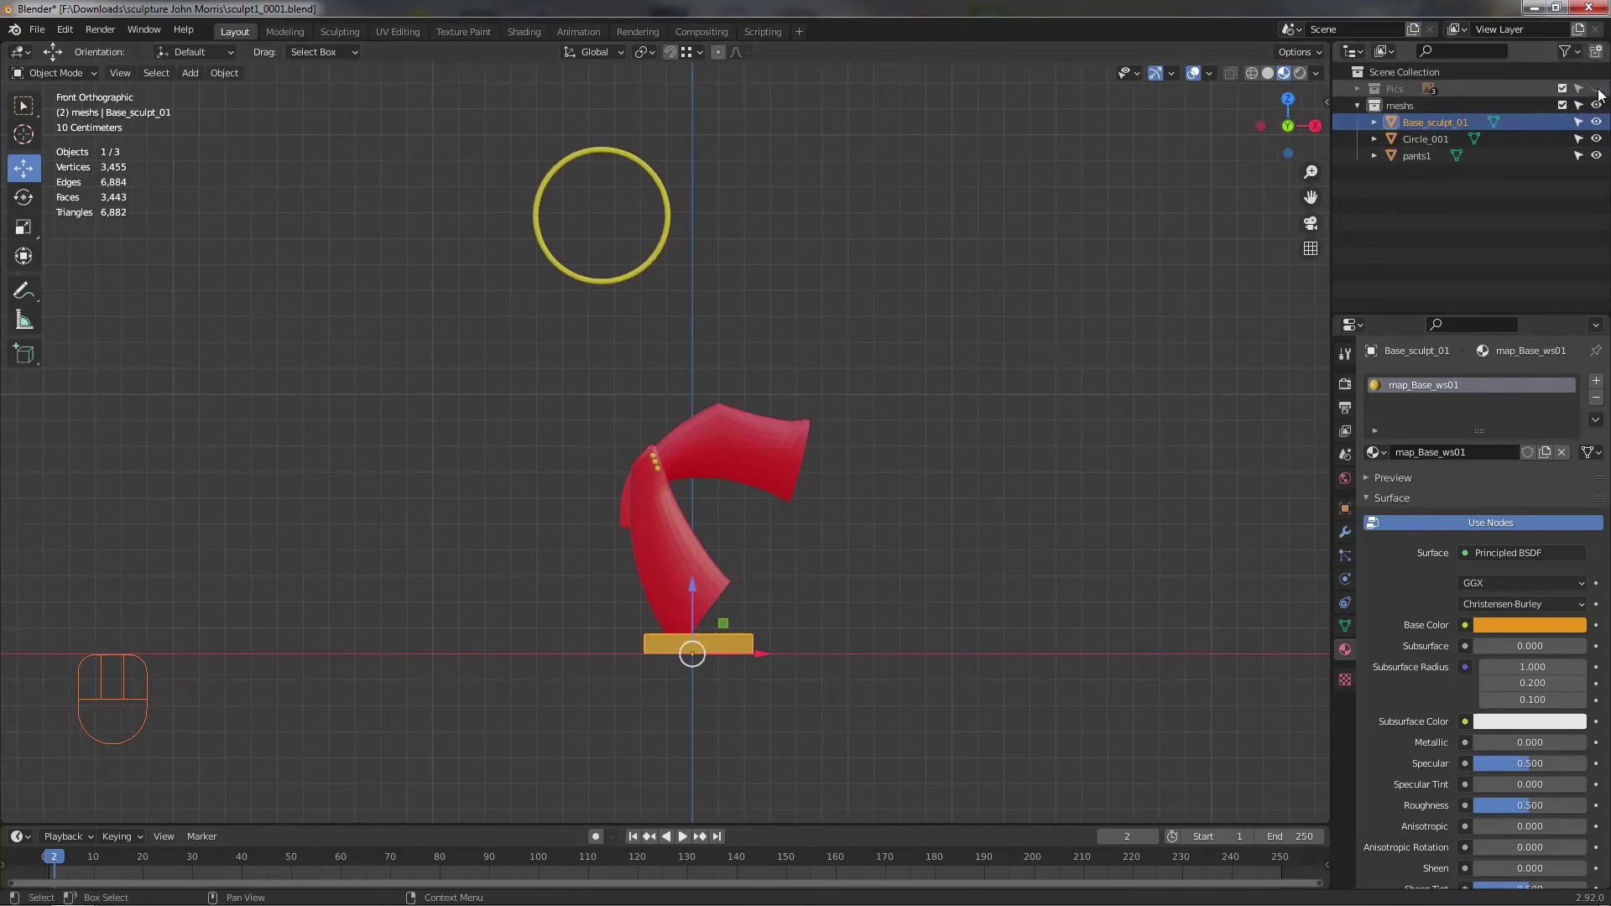
- Show the Pics reference collection behind the sculpture and switch to solid shading
left_click(1603, 96)
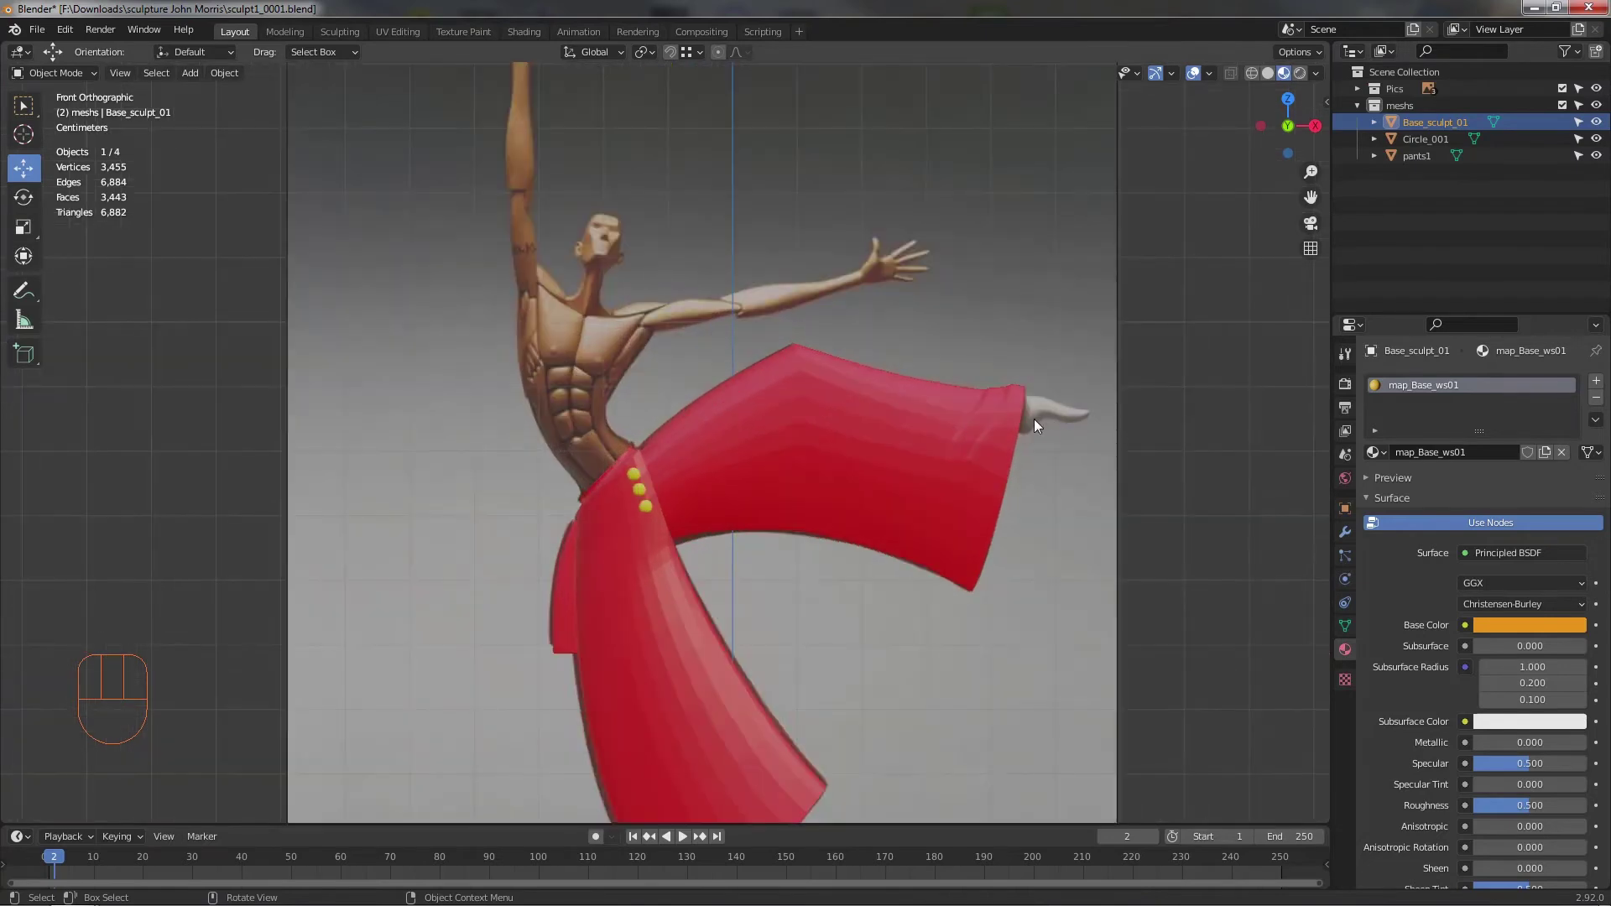
left_click_drag(1040, 458, 954, 391)
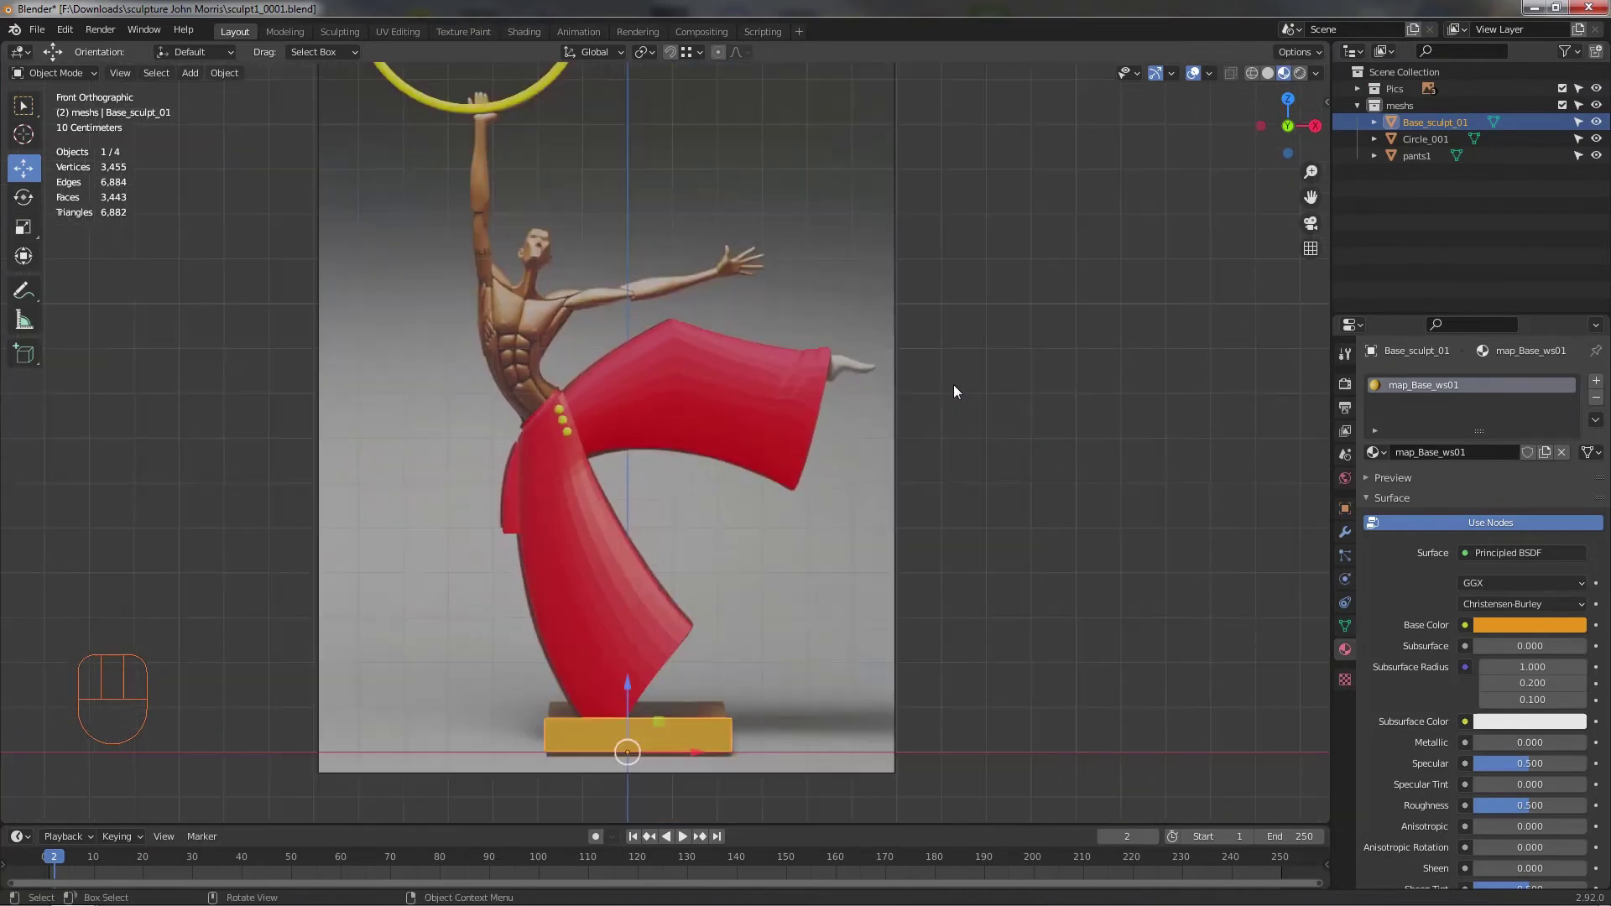
middle_click(990, 447)
middle_click(770, 558)
left_click_drag(804, 569, 787, 597)
left_click(1273, 85)
- Pan across the reference painting from the extended leg up to the hoop
middle_click(674, 560)
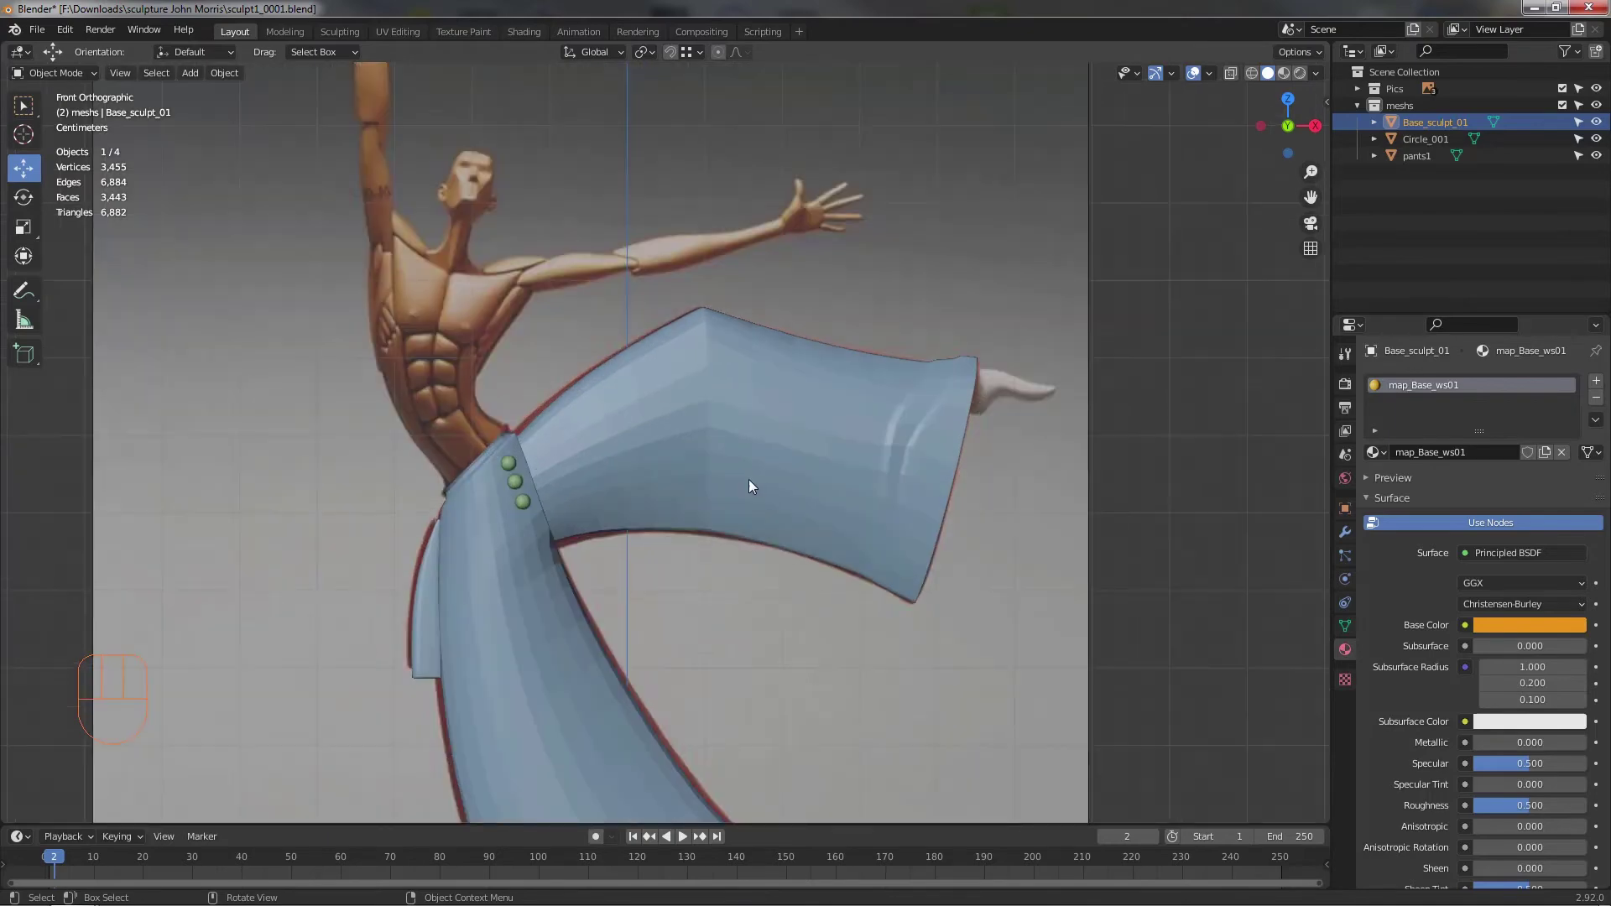
left_click_drag(766, 491, 764, 488)
left_click_drag(601, 512, 574, 494)
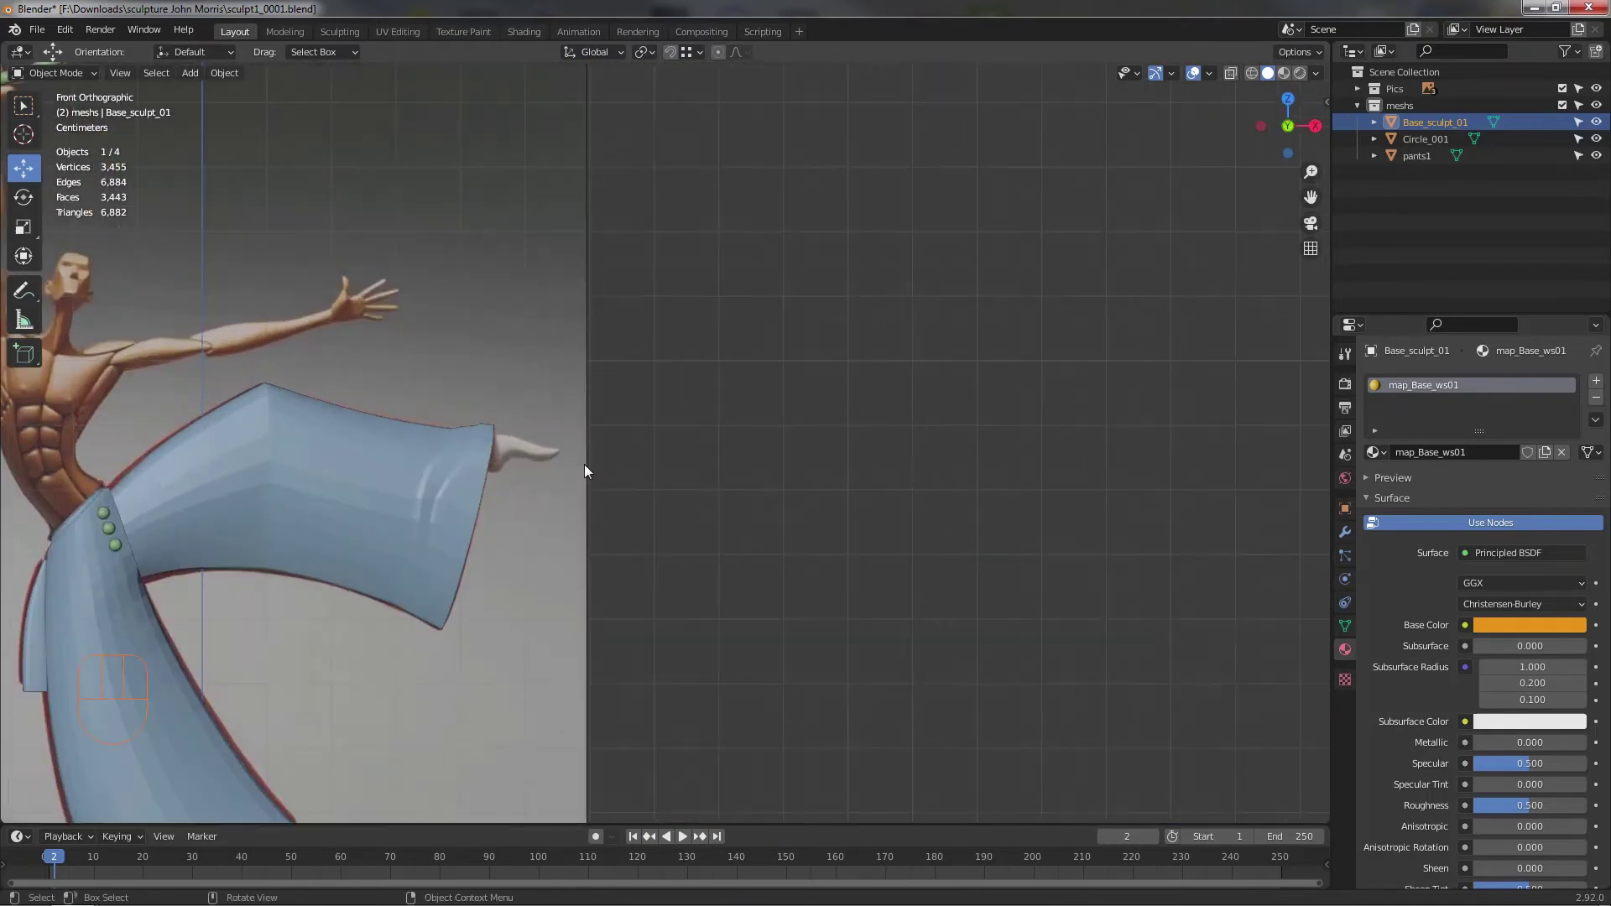
left_click_drag(587, 505, 794, 454)
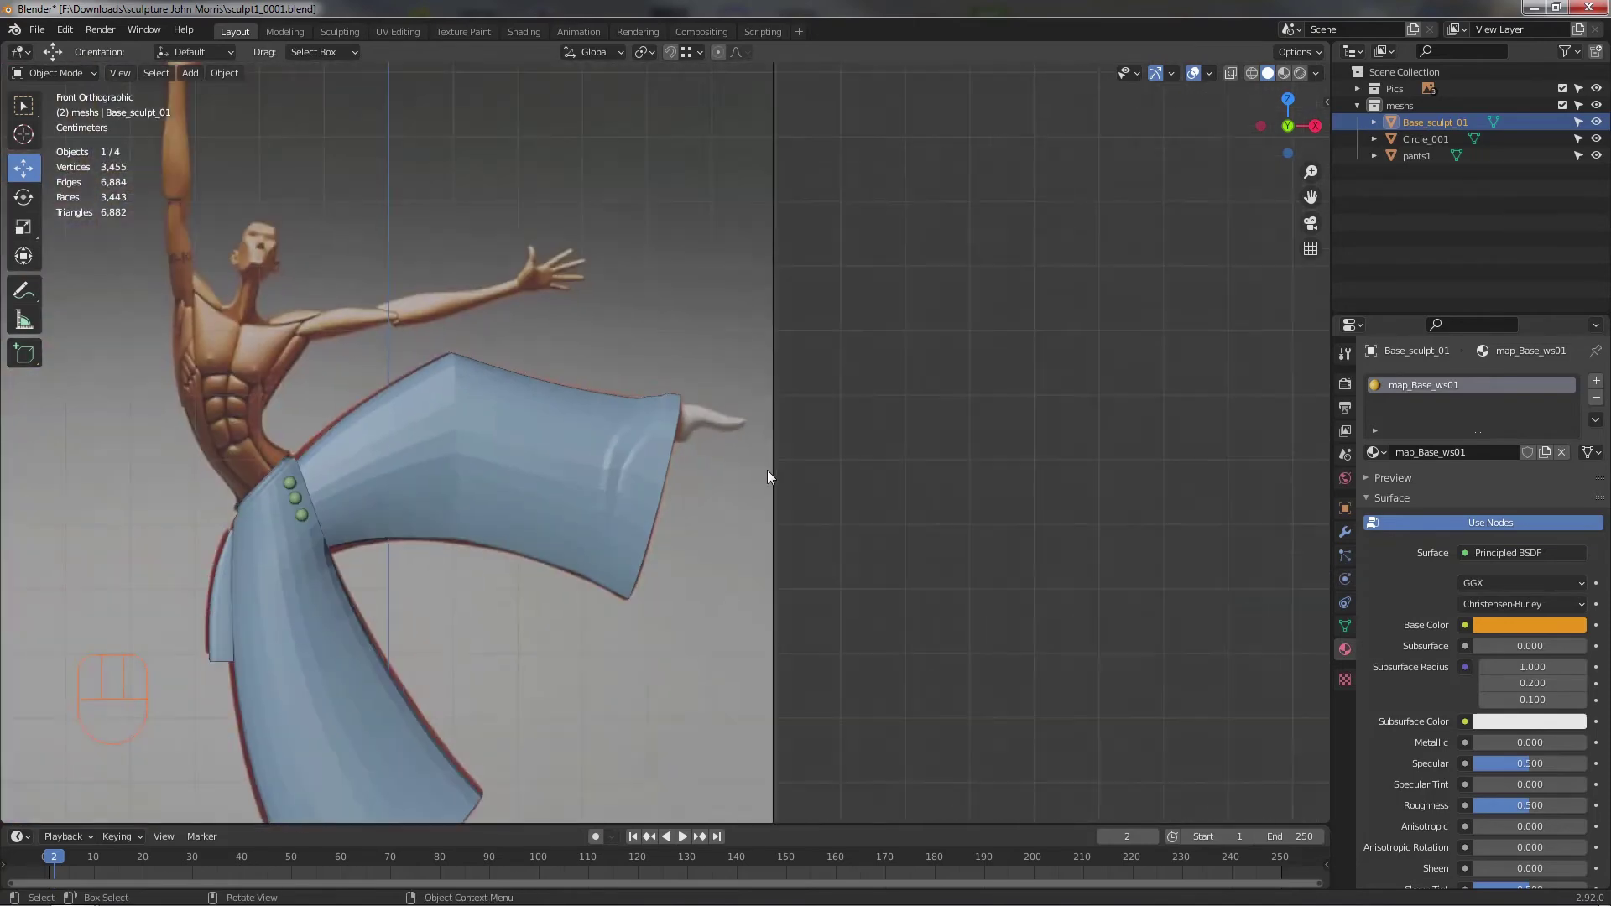
left_click_drag(713, 535, 816, 479)
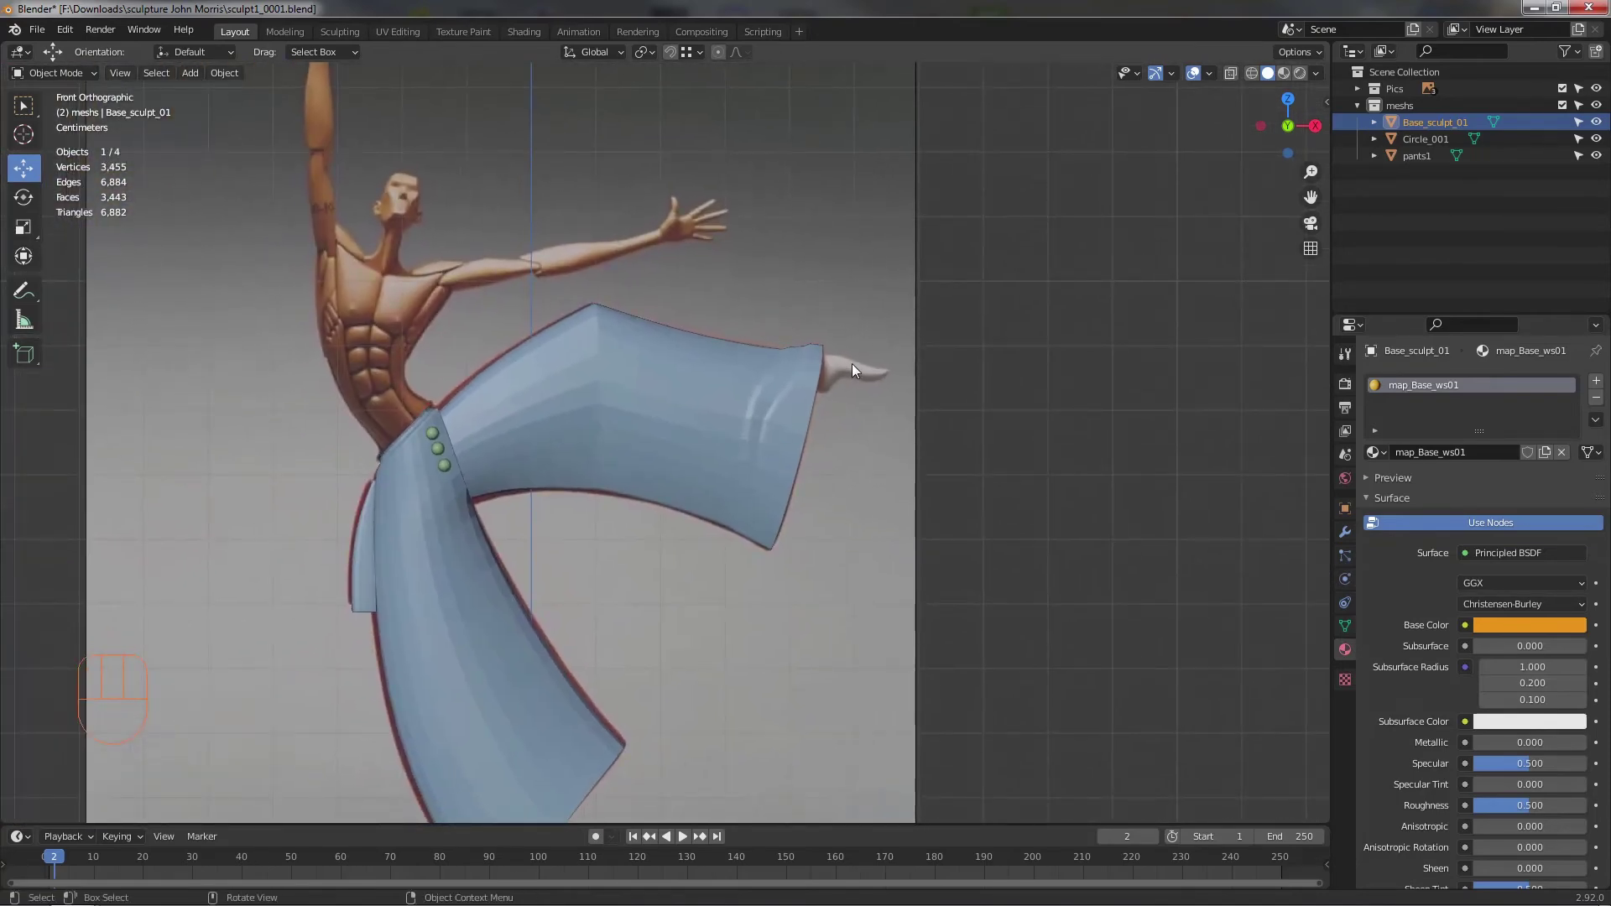
left_click_drag(537, 320, 618, 345)
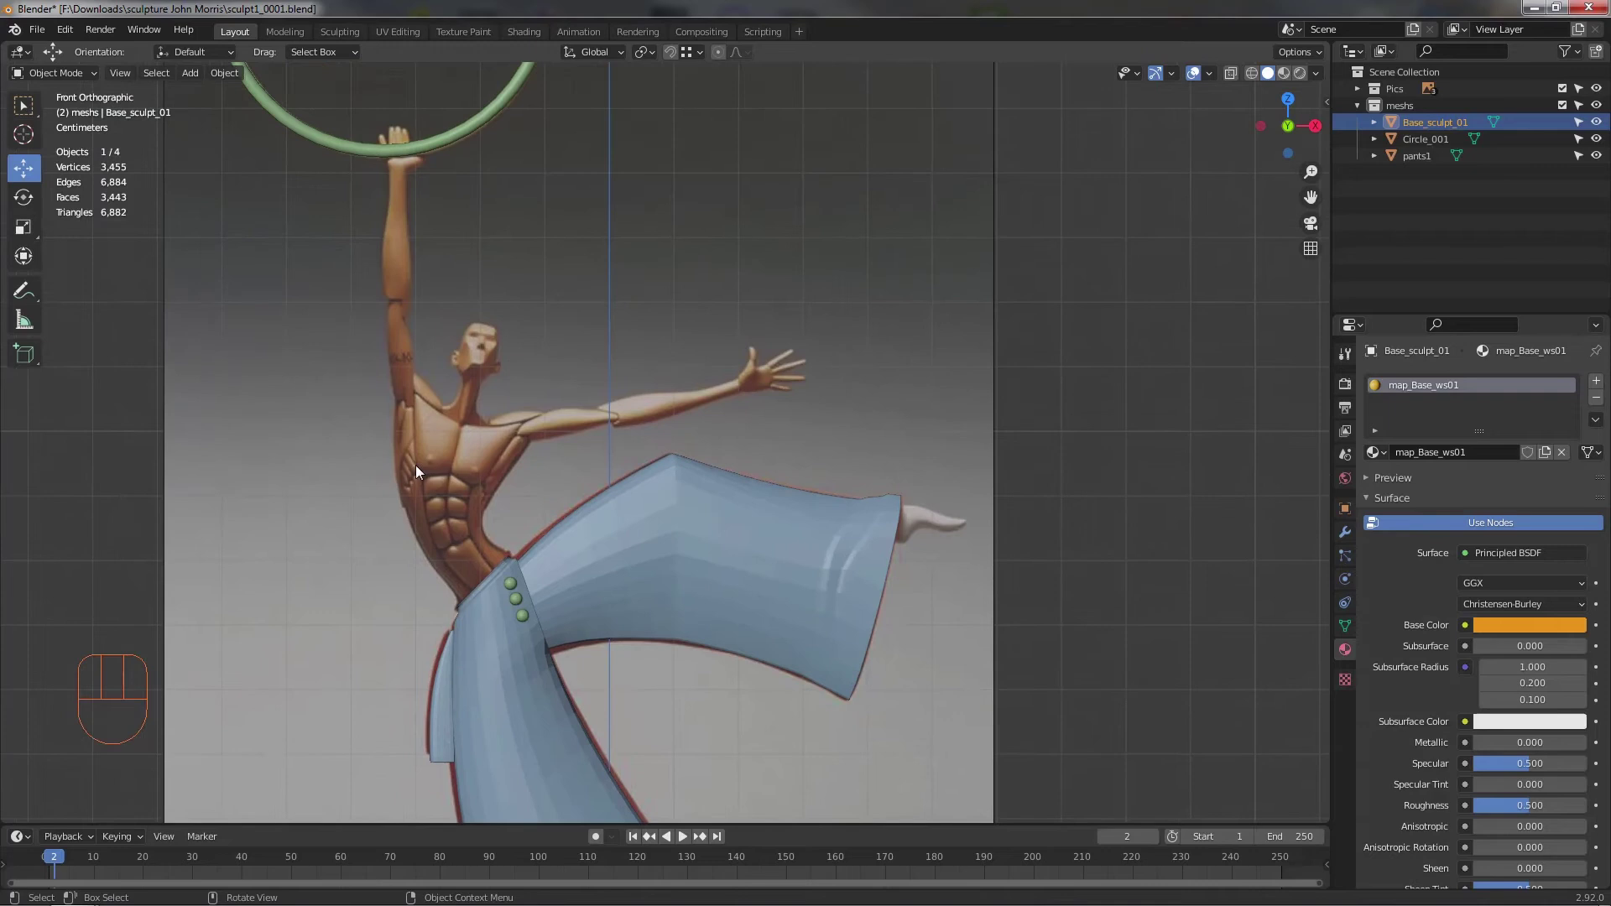
left_click_drag(756, 323, 725, 231)
- Select the pants model and frame the whole dancer in view
left_click(649, 310)
middle_click(808, 517)
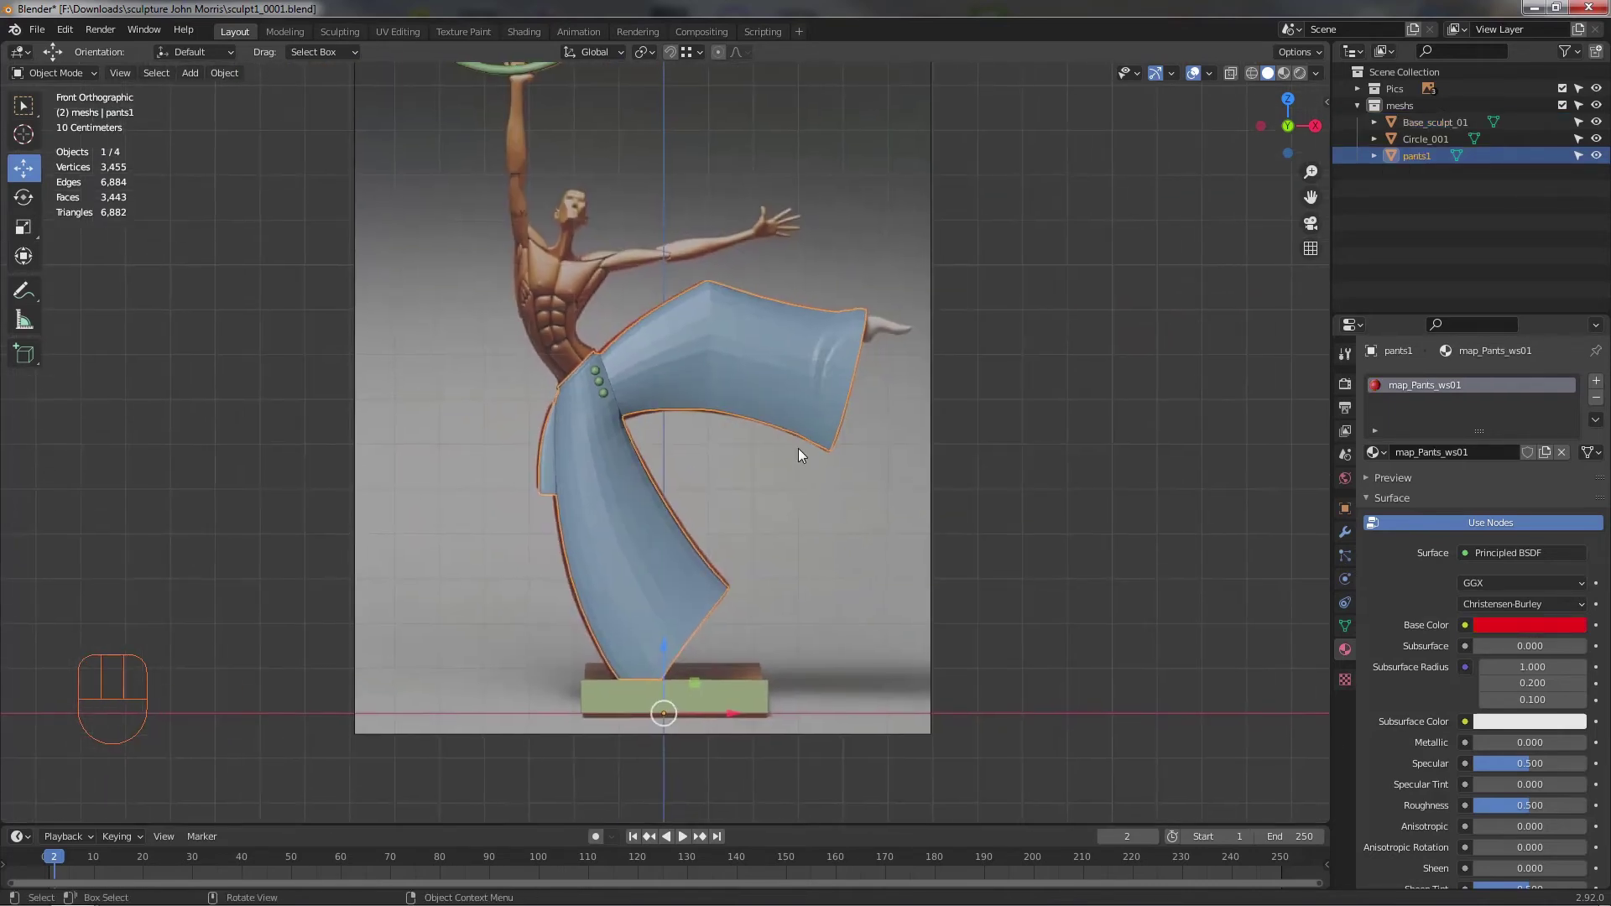
left_click_drag(815, 467, 810, 490)
left_click_drag(811, 507, 804, 529)
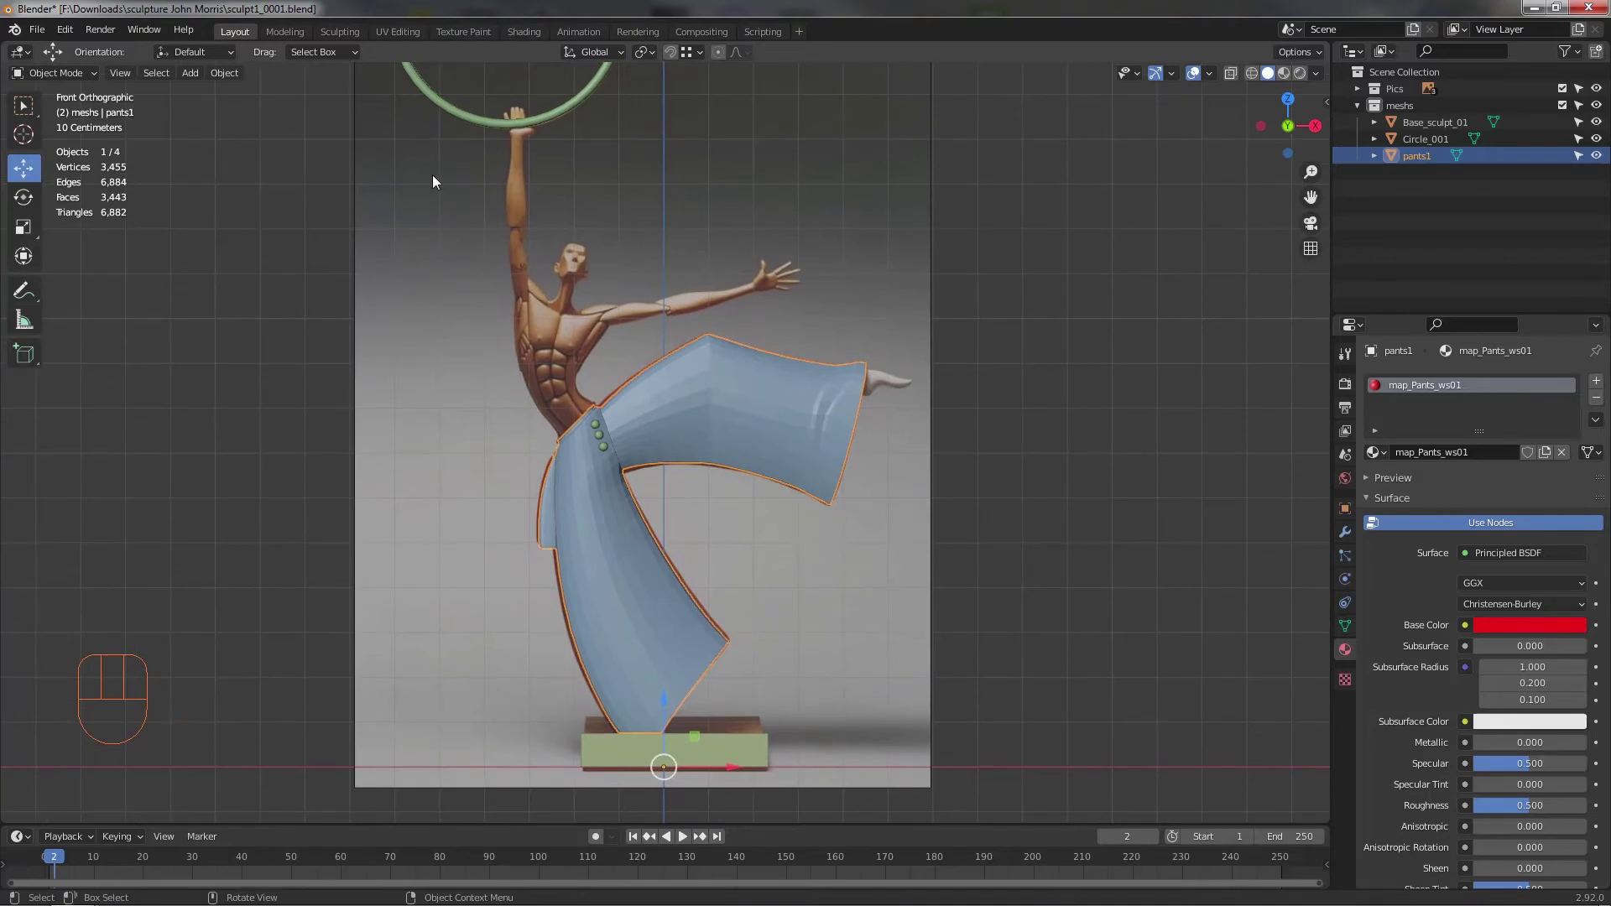
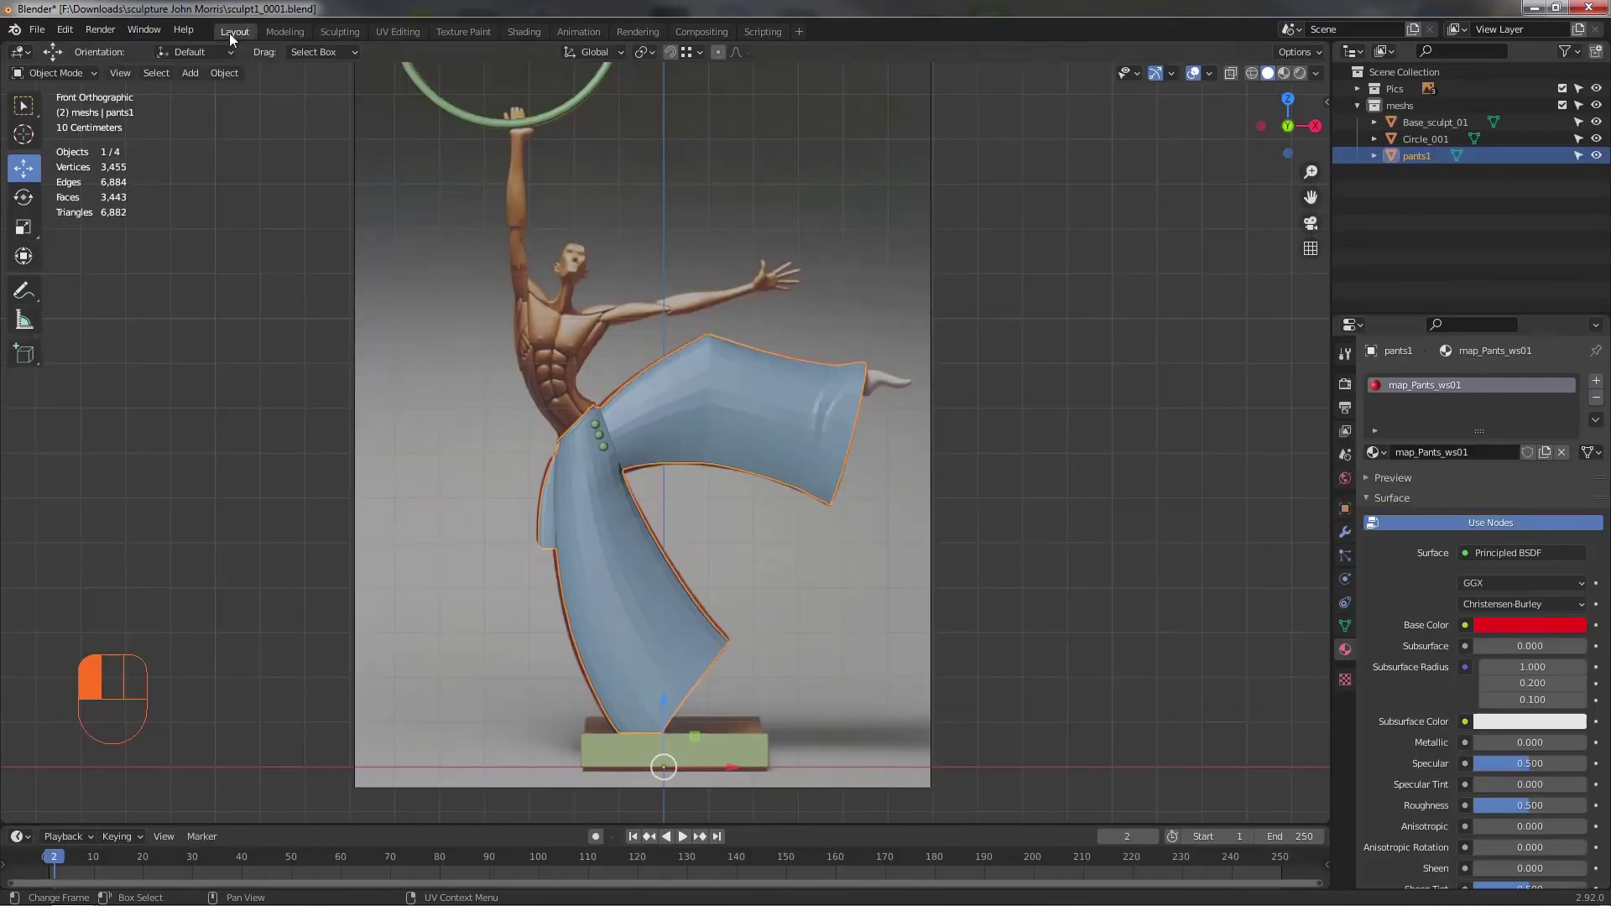
- Inspect the pants, base block and reference plane from several angles around the sculpture
left_click_drag(814, 480, 799, 493)
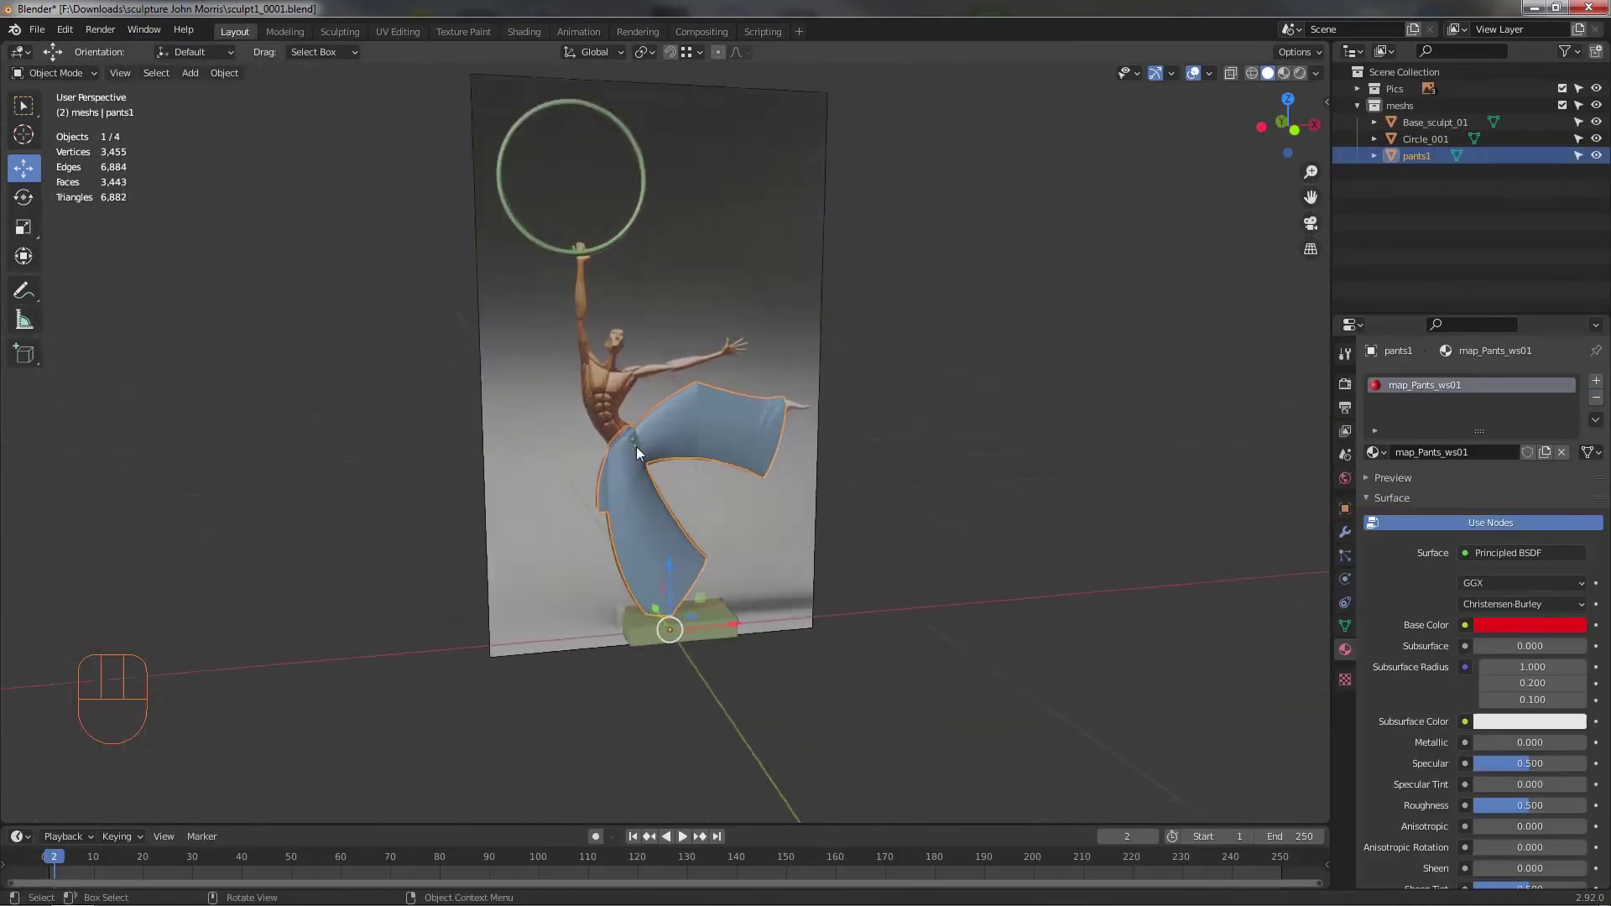
left_click_drag(706, 432, 697, 417)
left_click_drag(827, 508, 794, 480)
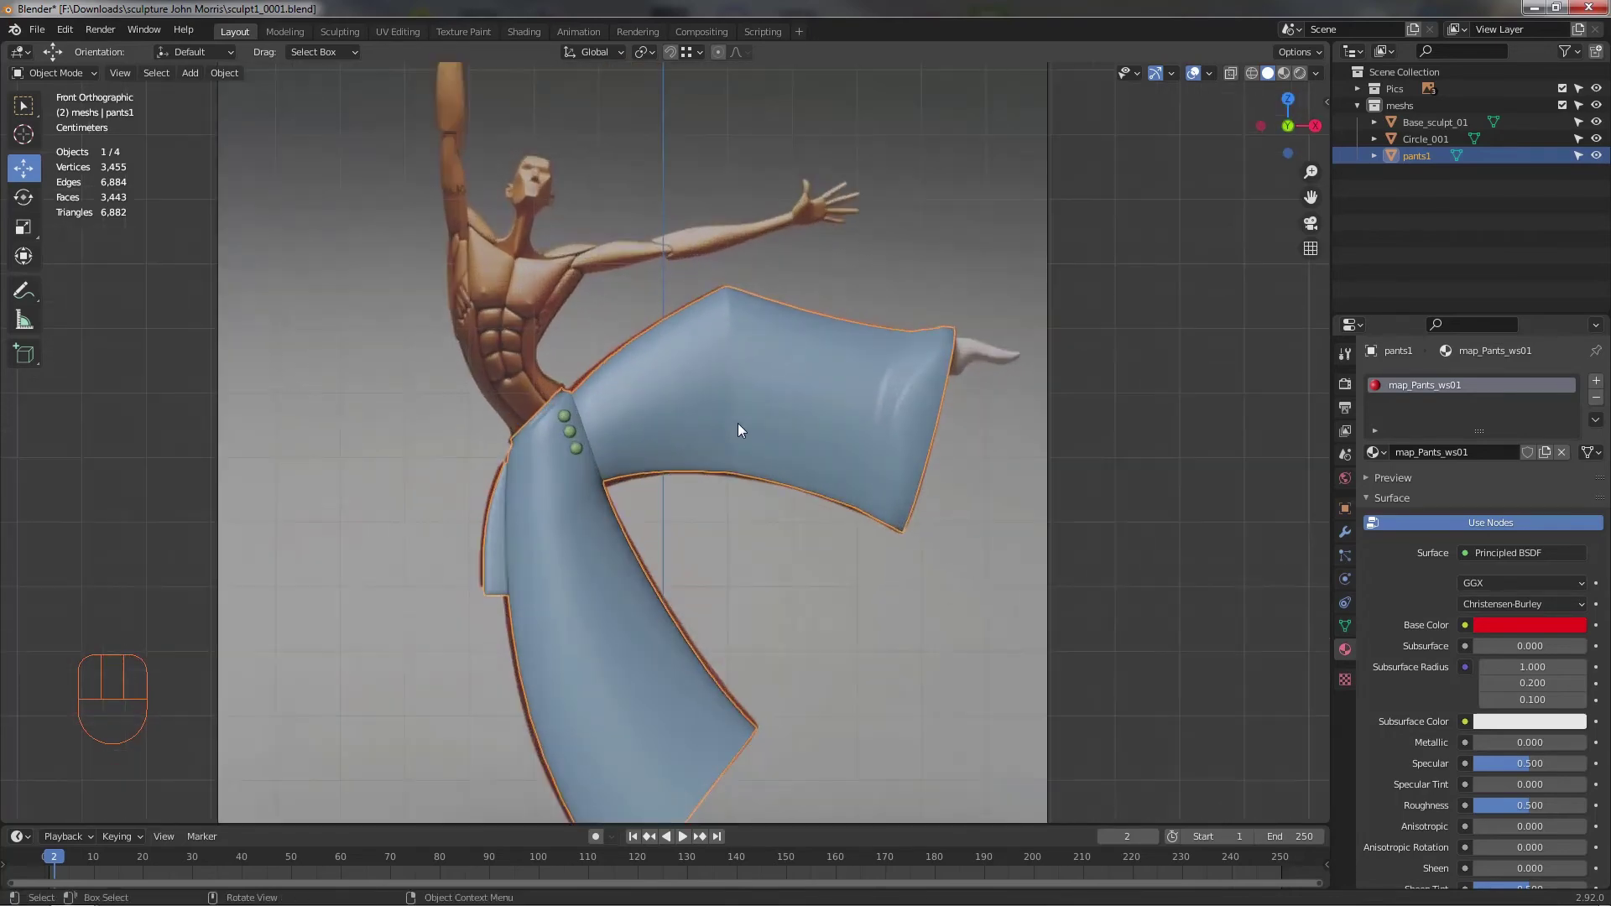
left_click_drag(727, 395, 692, 353)
left_click_drag(672, 360, 621, 283)
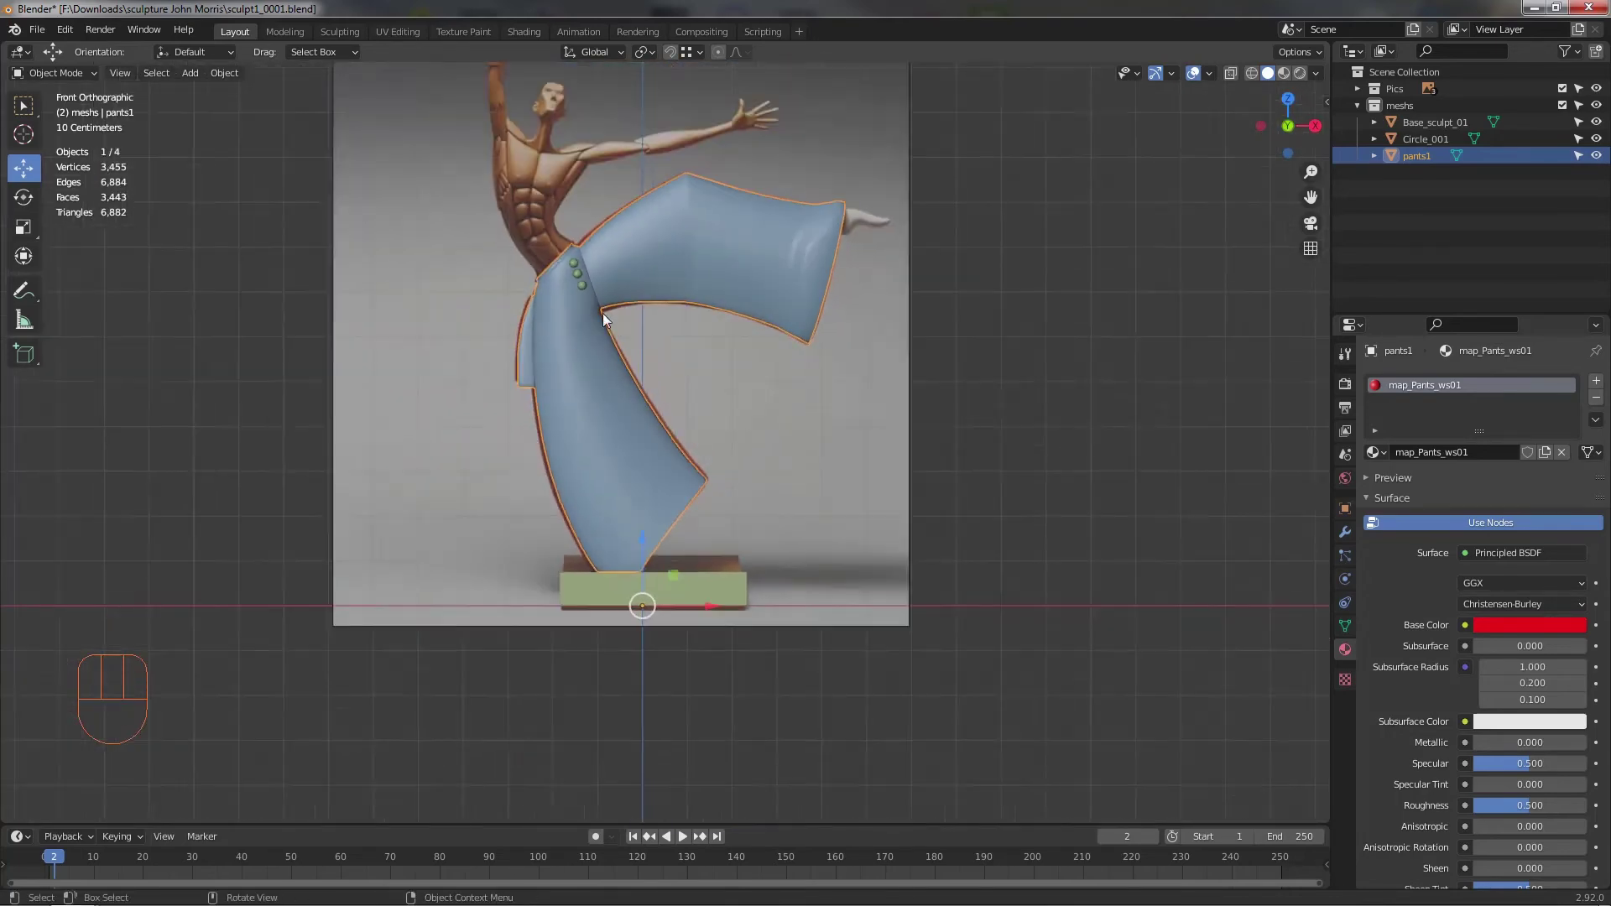
left_click_drag(619, 377, 659, 514)
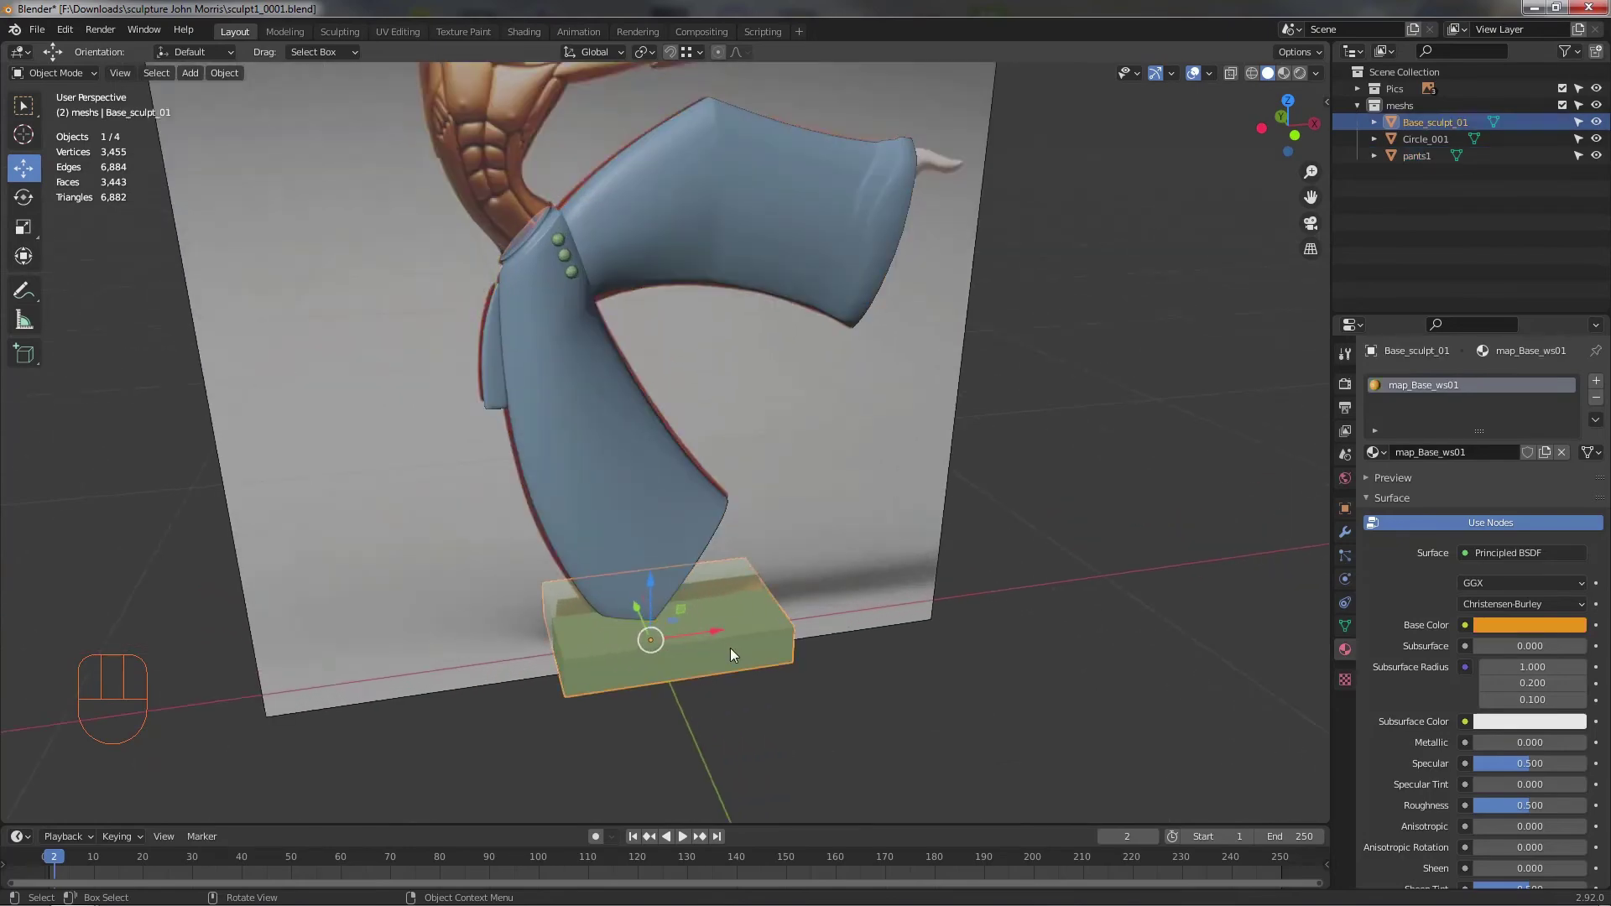
left_click_drag(735, 656, 709, 620)
left_click_drag(858, 677, 864, 673)
left_click_drag(535, 308, 599, 574)
middle_click(689, 576)
- Hide the Pics reference collection and return to front view of pants, hoop and base
left_click(1598, 97)
left_click_drag(872, 442, 599, 494)
right_click(663, 466)
left_click_drag(717, 465, 768, 448)
left_click_drag(797, 429, 817, 440)
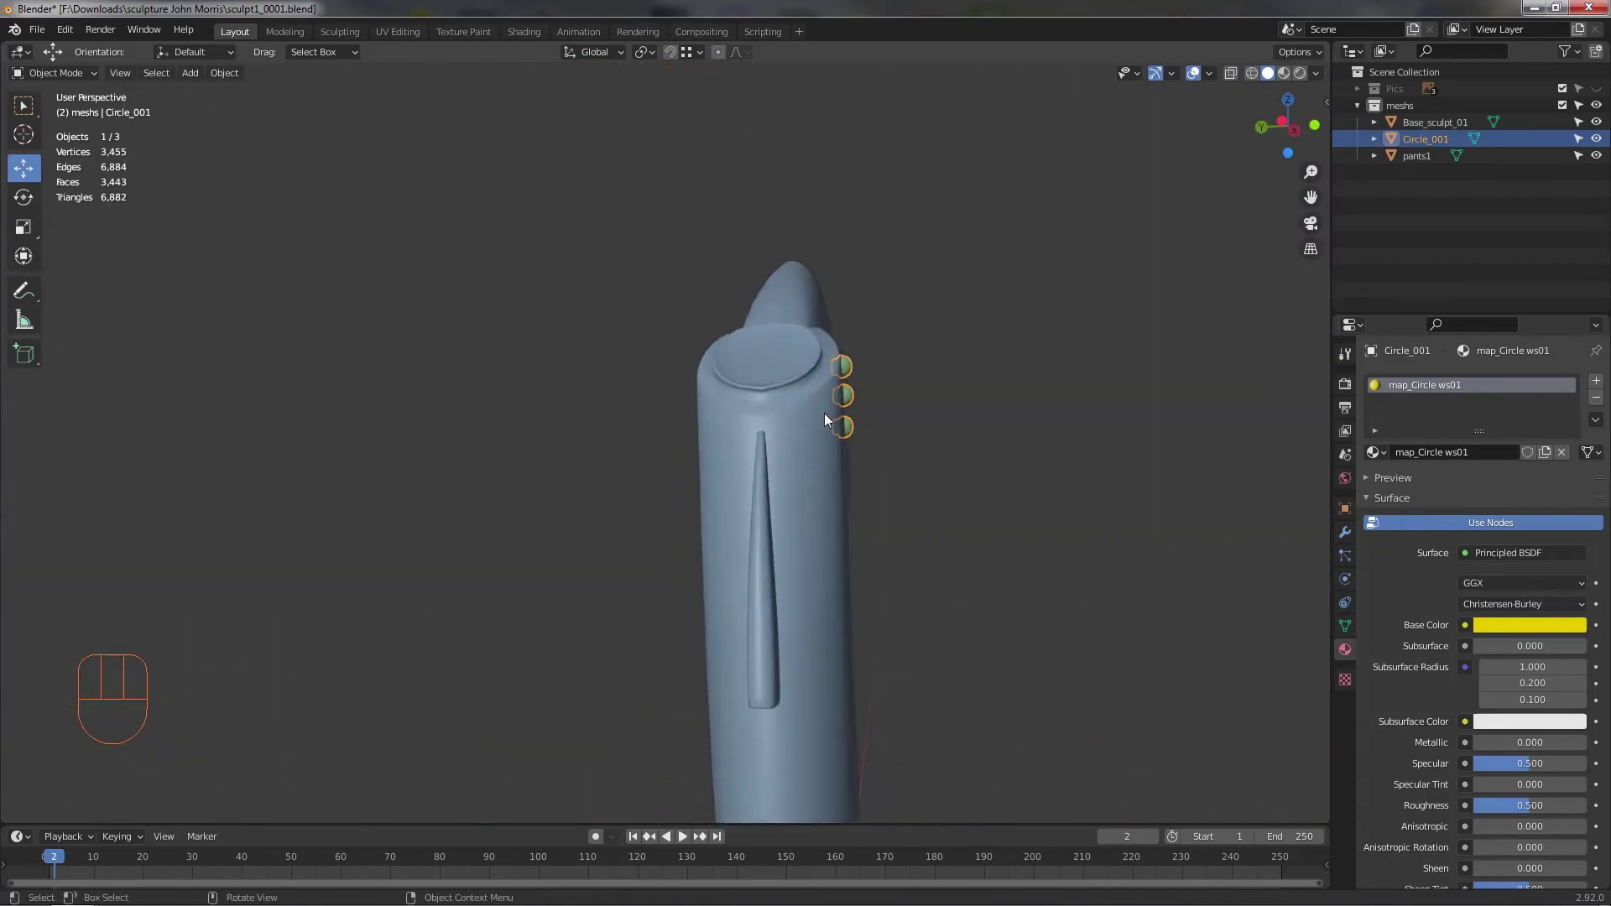
left_click_drag(833, 493, 755, 616)
left_click_drag(717, 468, 679, 559)
left_click_drag(626, 584, 493, 549)
left_click_drag(634, 463, 667, 619)
left_click_drag(650, 599, 642, 558)
middle_click(722, 564)
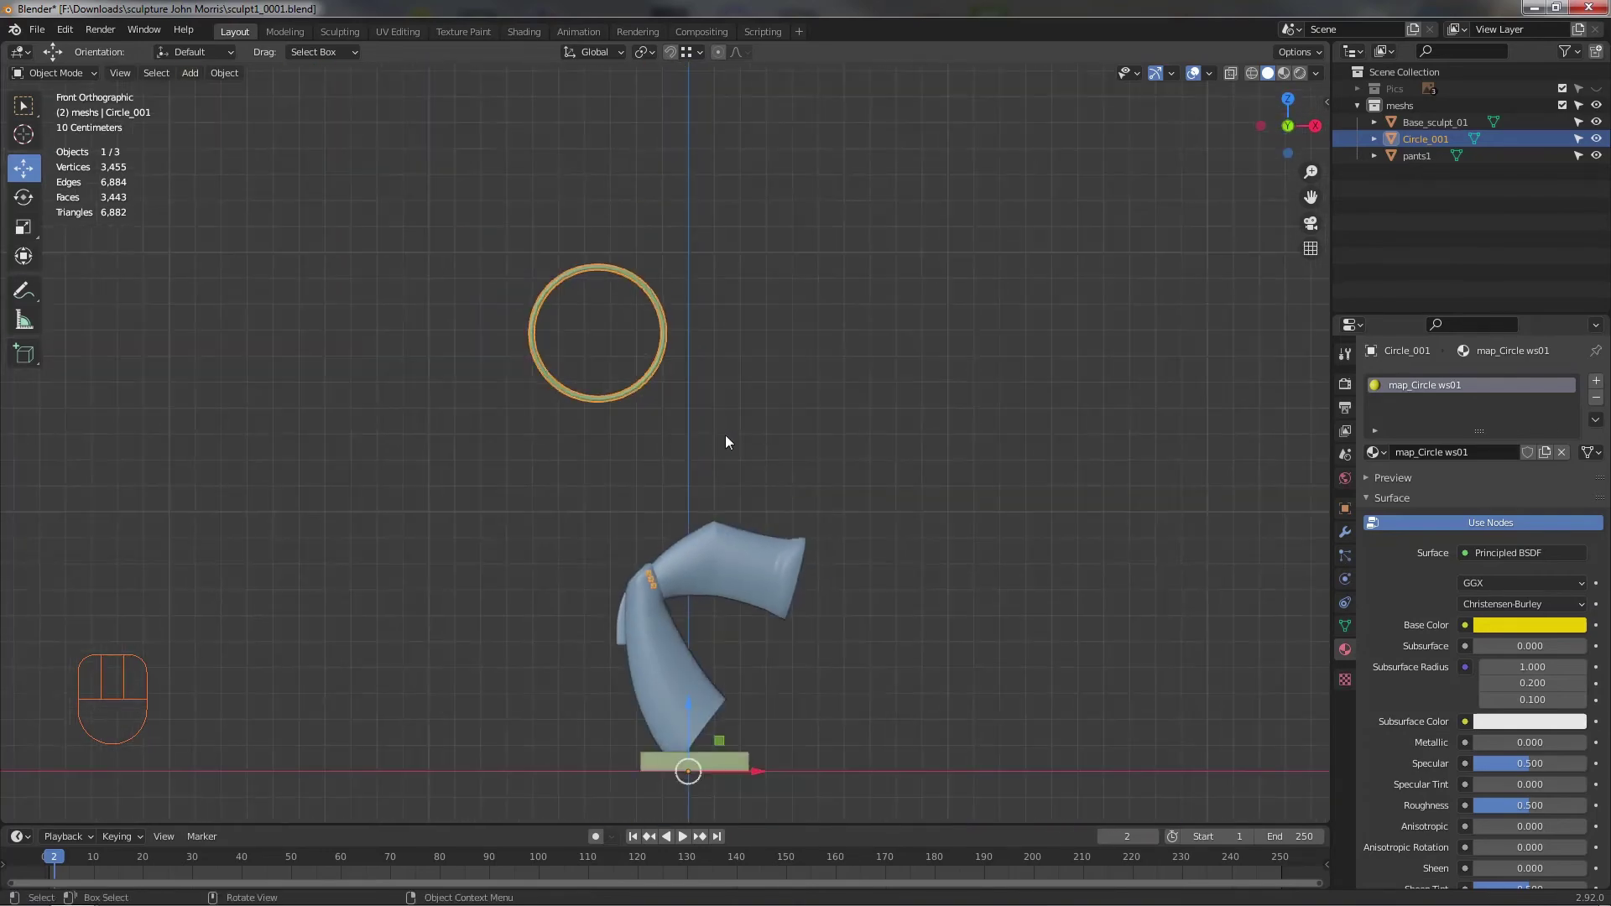
- Deselect everything, show the Modifier Properties and frame the extended pants leg
left_click(749, 436)
left_click_drag(887, 561, 898, 473)
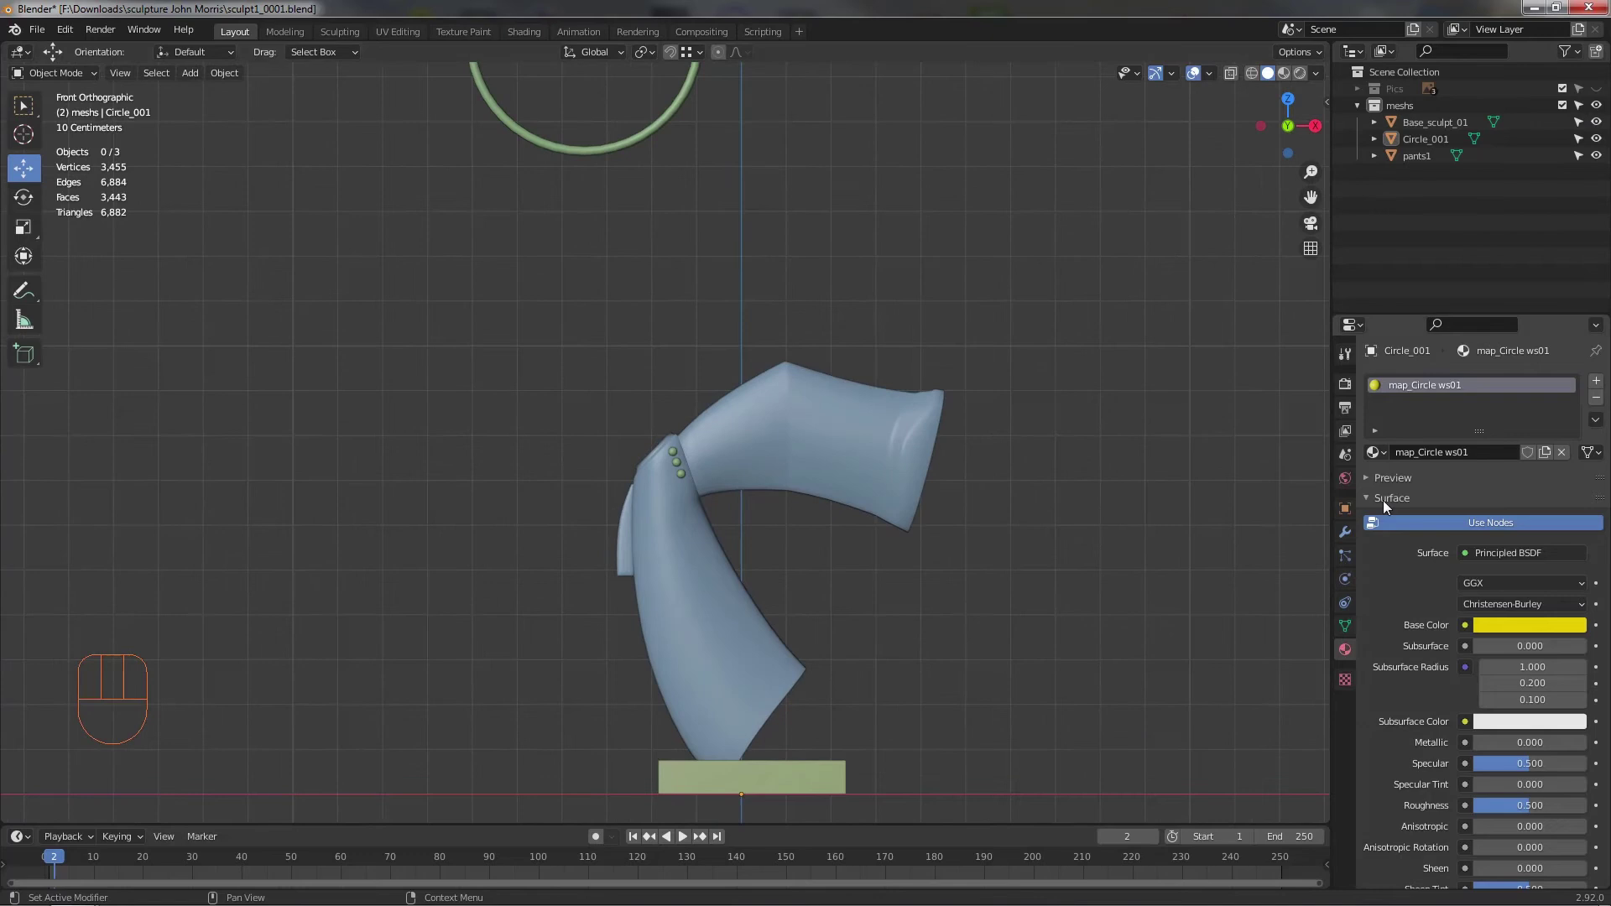
left_click(1341, 541)
middle_click(730, 407)
left_click_drag(731, 444, 727, 455)
left_click_drag(800, 513, 722, 446)
middle_click(794, 463)
middle_click(818, 485)
middle_click(815, 503)
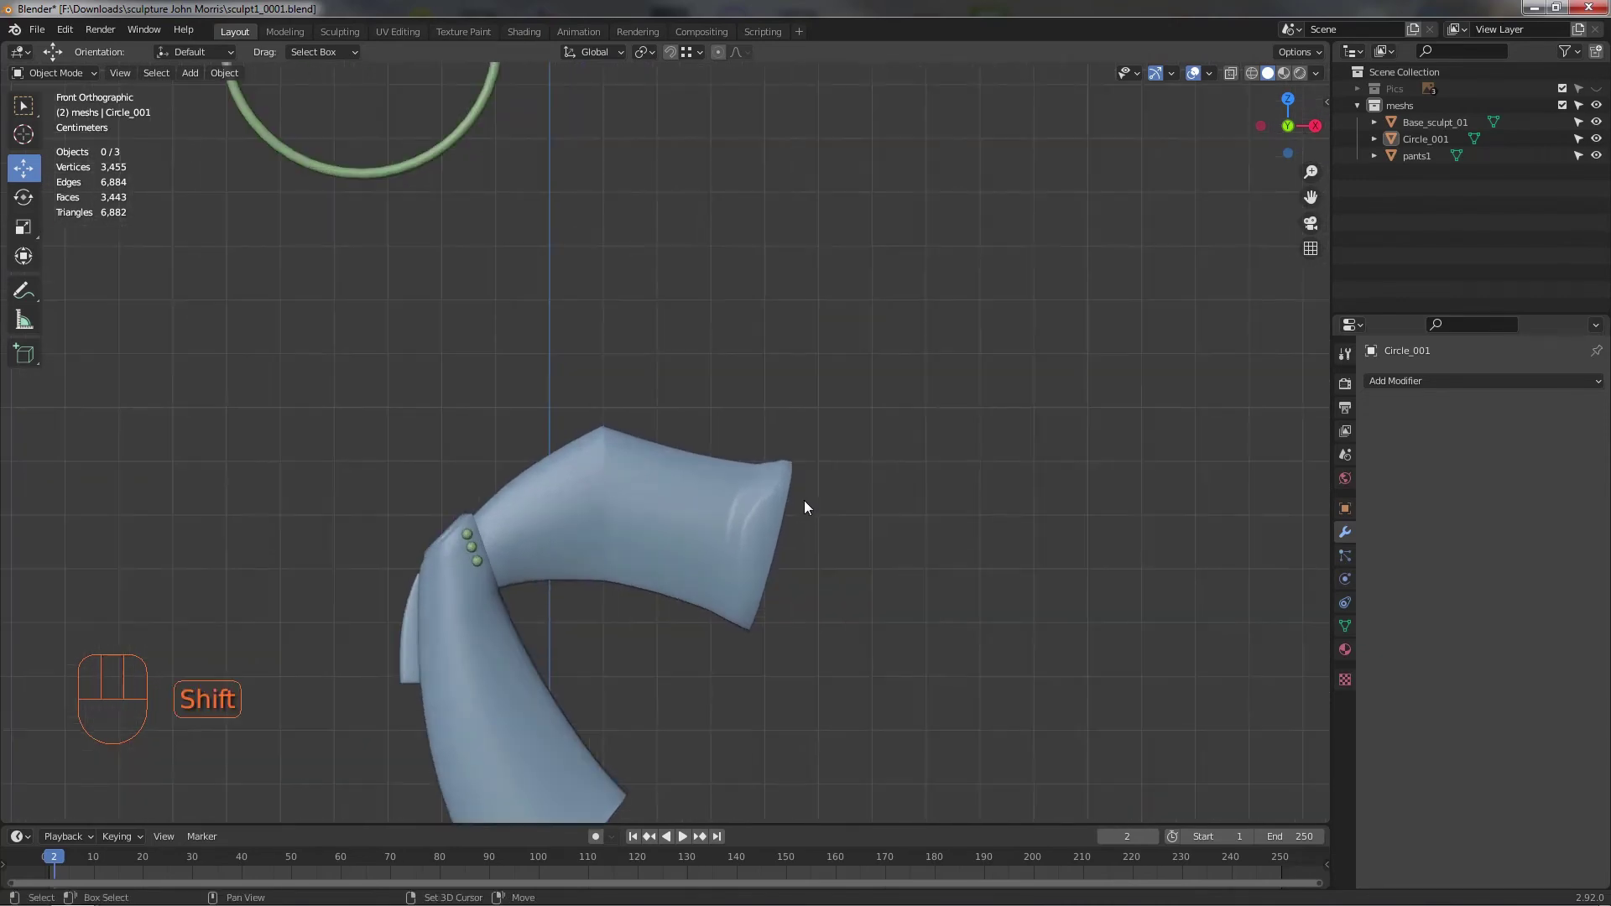
middle_click(825, 438)
middle_click(834, 464)
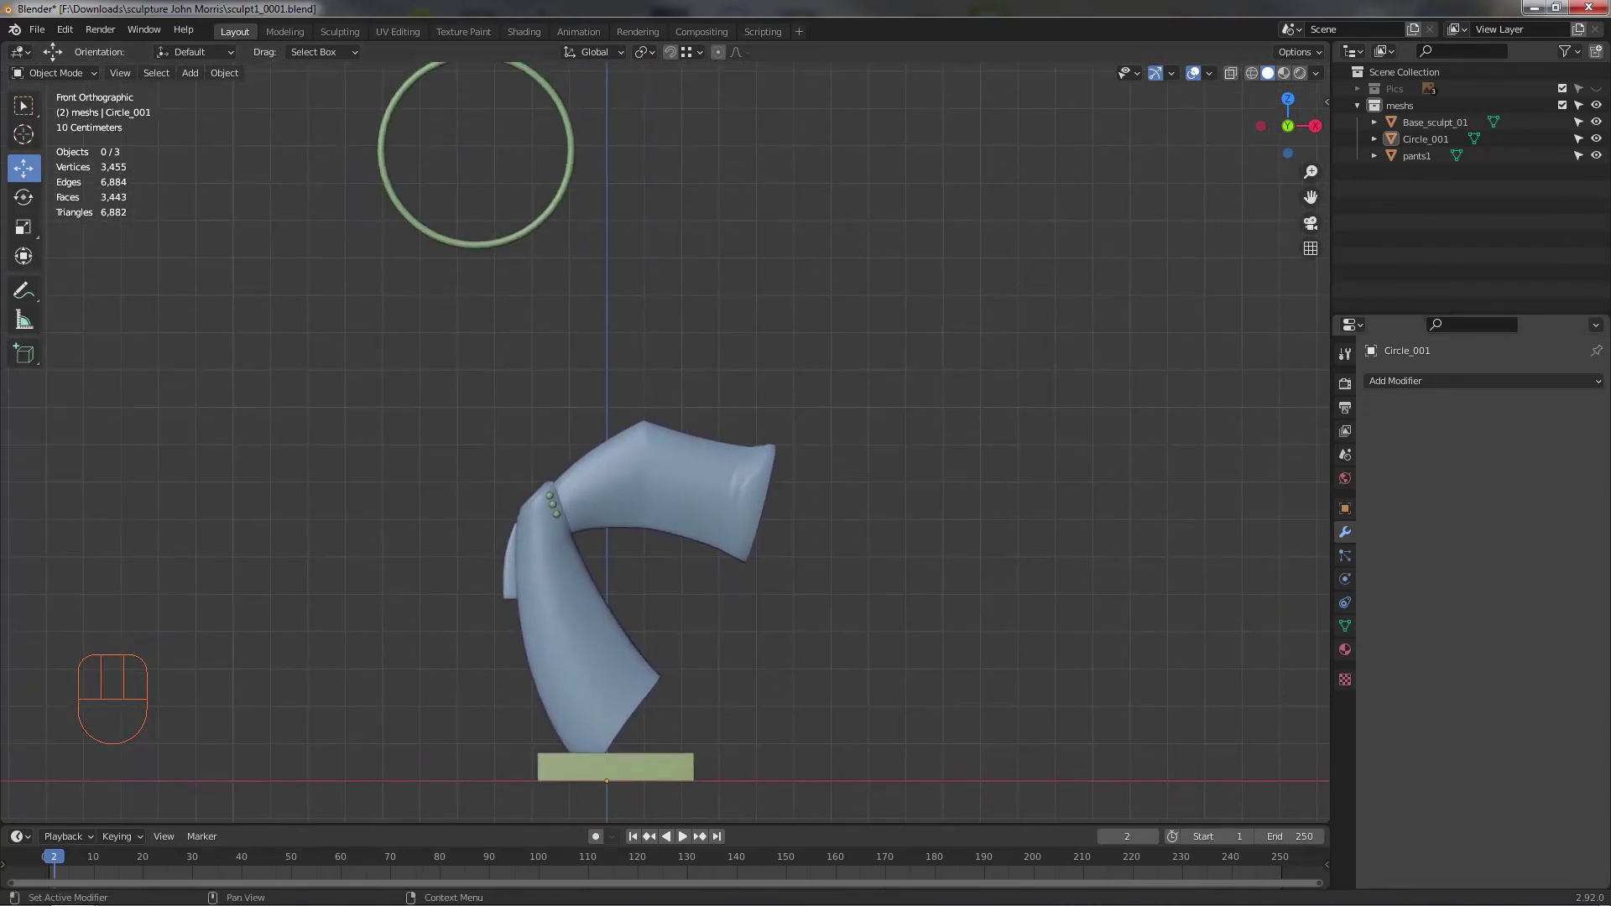
- Center the pants in view and bring up the Add > Mesh list for a new object
left_click_drag(1051, 564, 1037, 579)
left_click_drag(986, 587, 885, 454)
left_click_drag(196, 83, 353, 109)
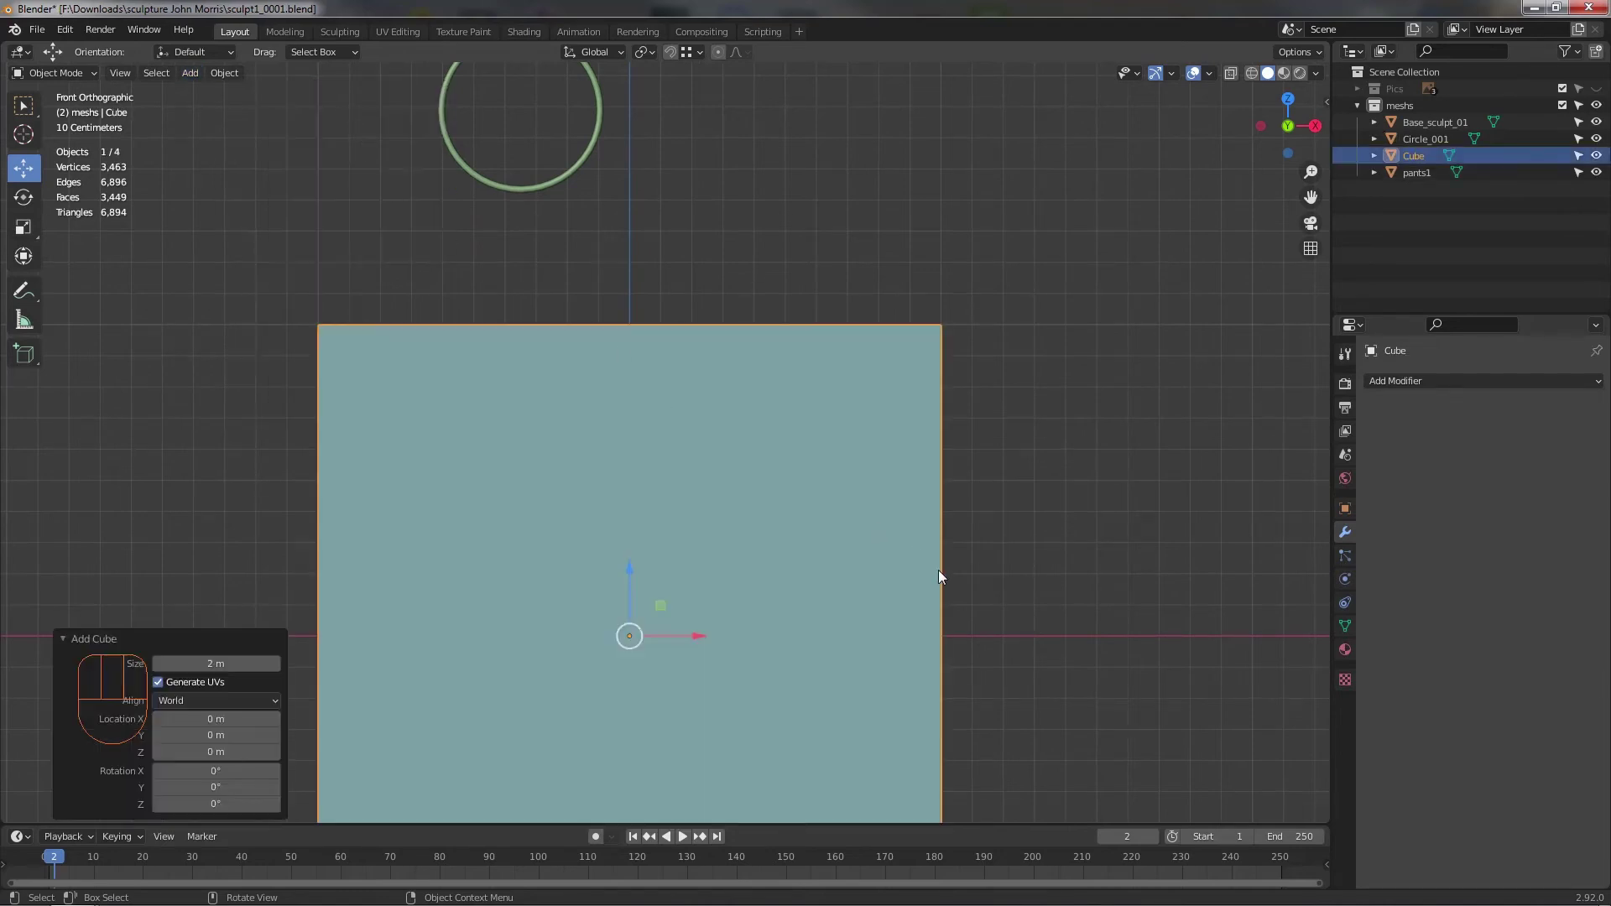
- In Edit Mode, move the new cube to the pants leg opening and scale it to about 0.5
key("Tab")
key("s")
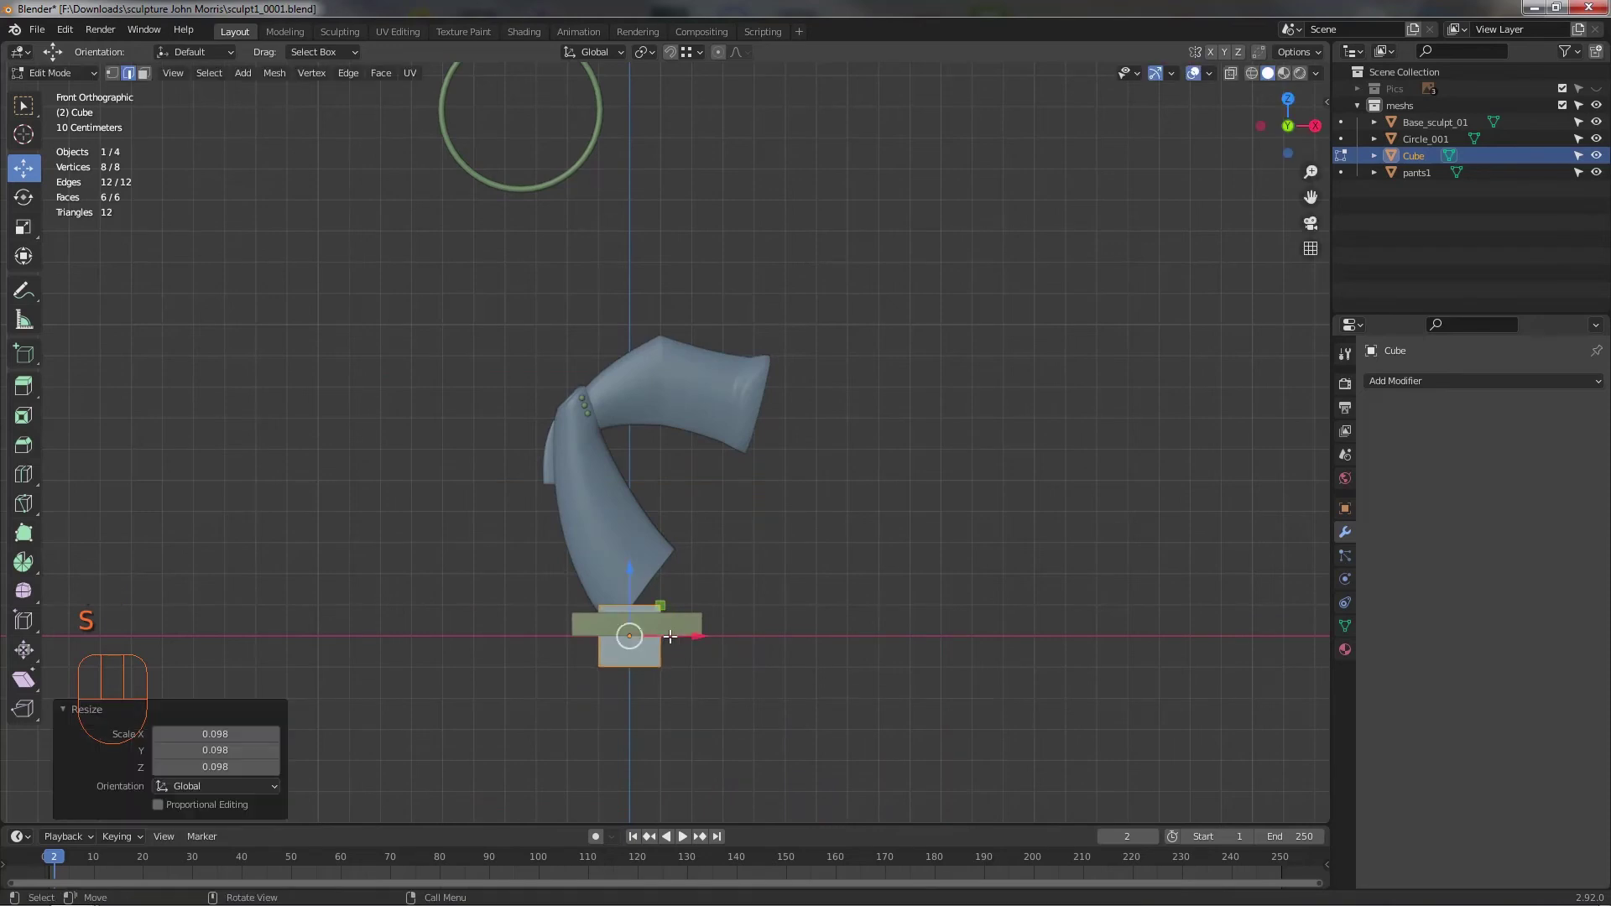
left_click_drag(719, 584, 820, 386)
left_click_drag(815, 446, 713, 454)
middle_click(733, 464)
left_click_drag(710, 462, 694, 518)
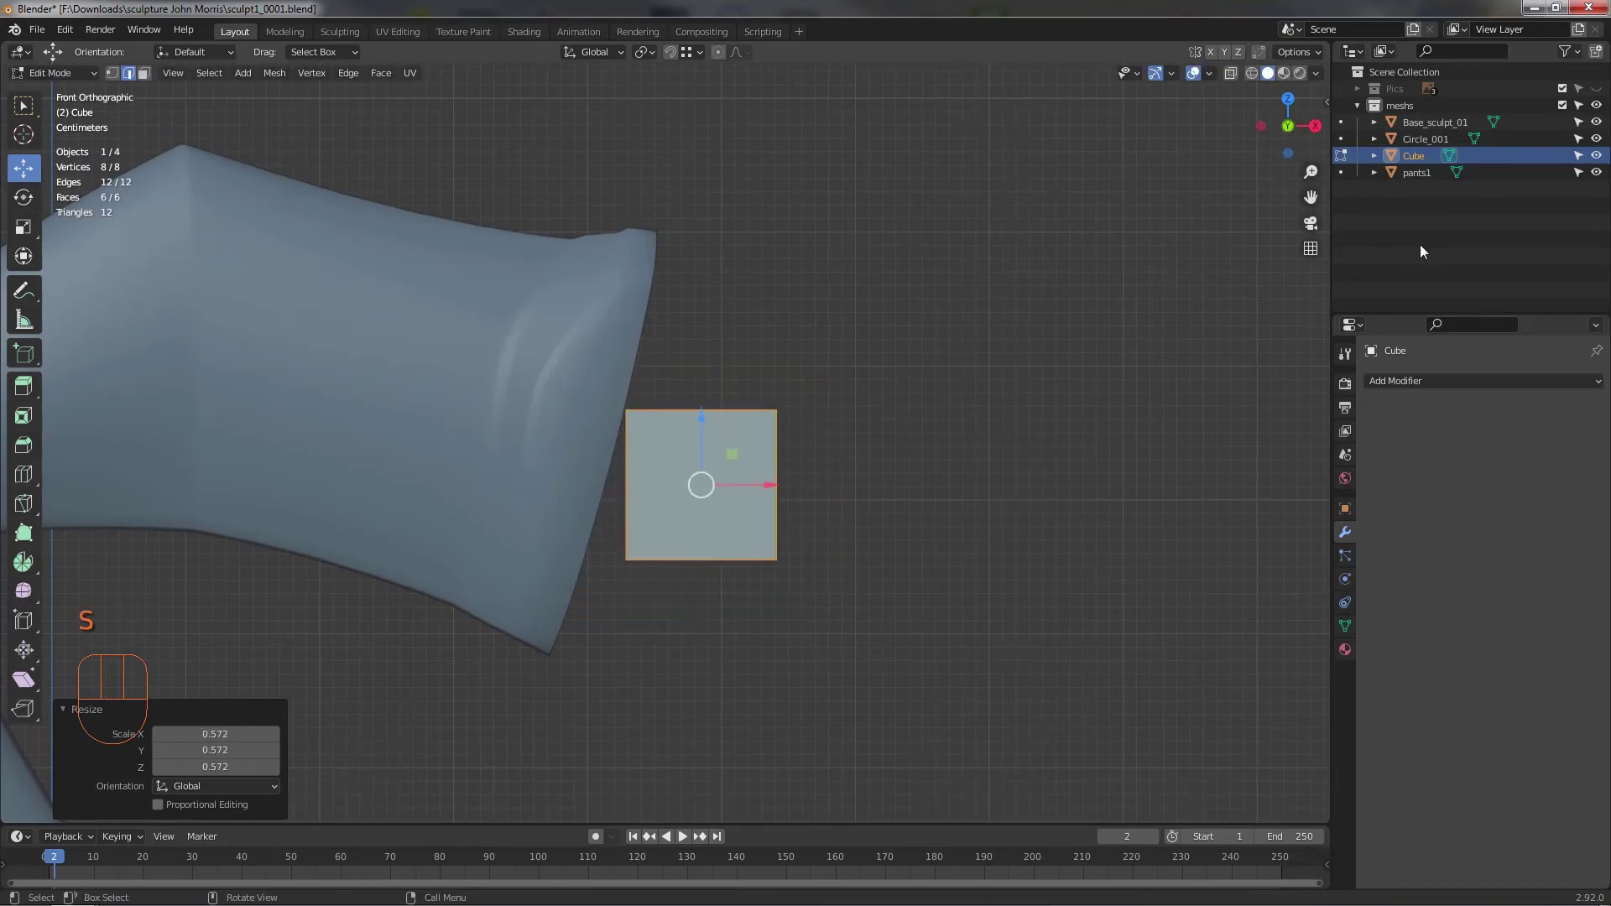
left_click(1605, 94)
left_click_drag(880, 377, 836, 438)
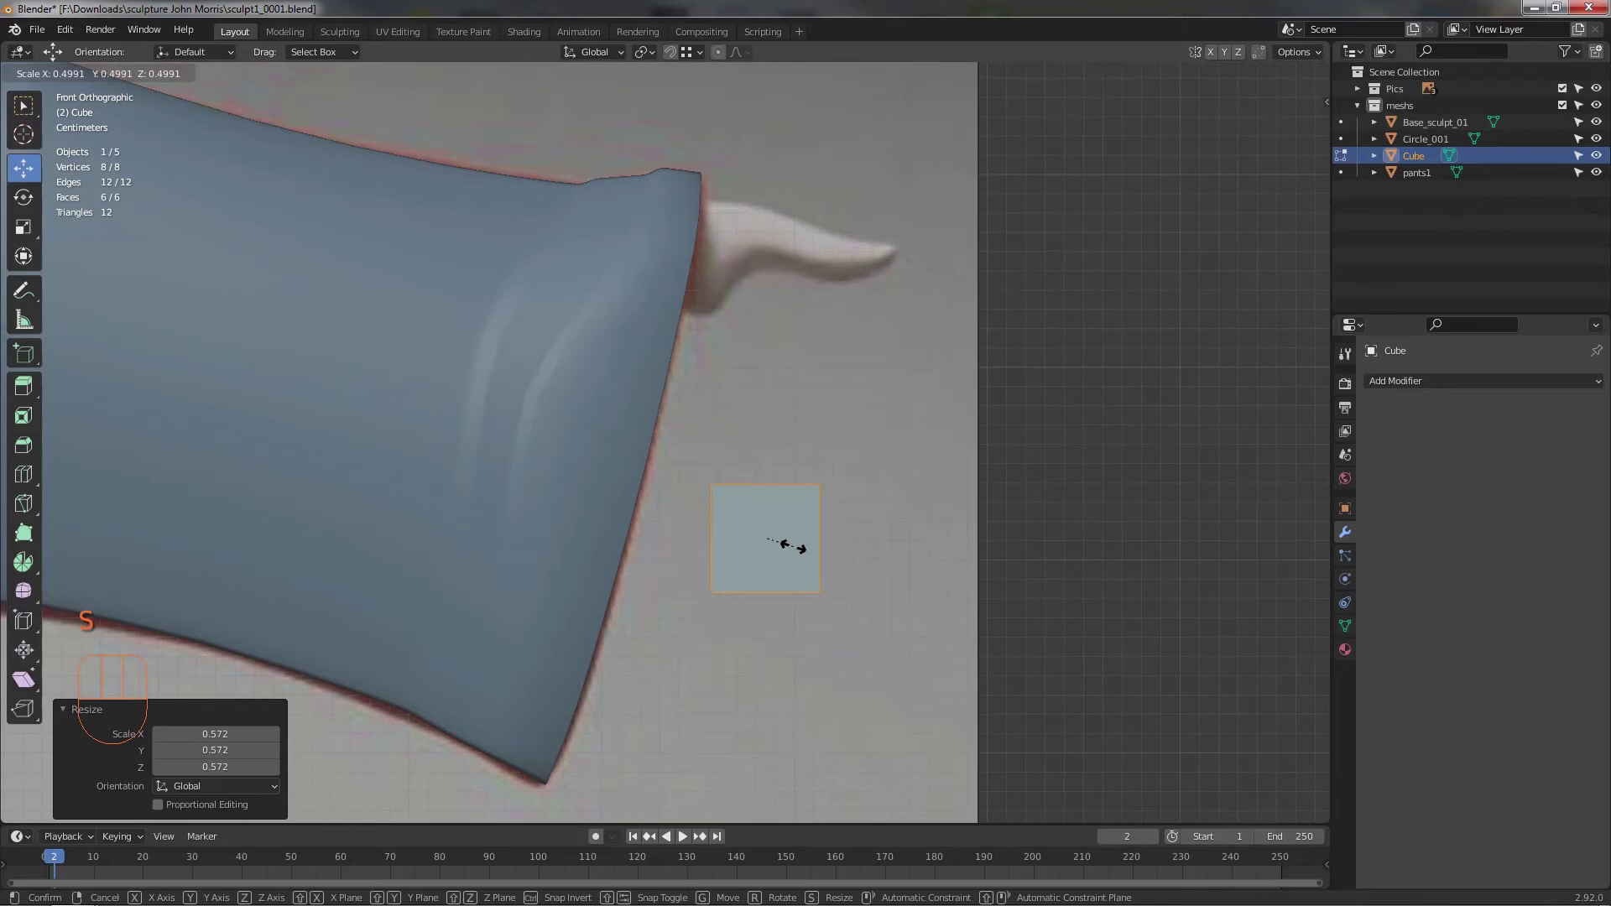
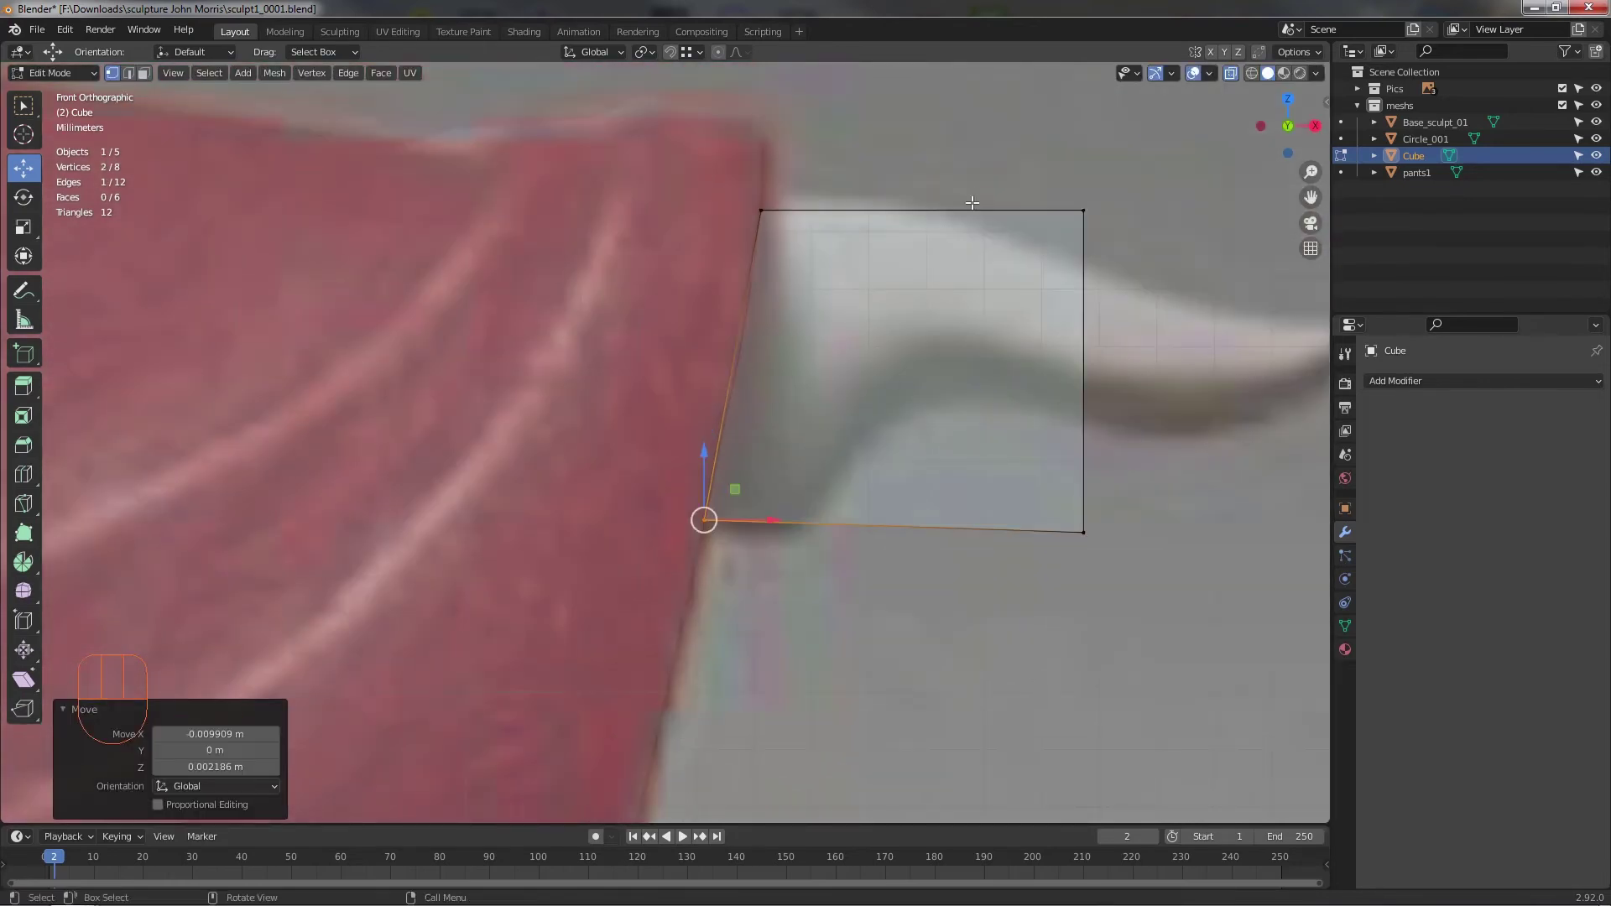
- Move the cube's corners onto the pants leg edge, slanting the block to fit the opening
left_click(1122, 273)
left_click_drag(1052, 181, 1012, 395)
left_click_drag(1055, 525, 1085, 531)
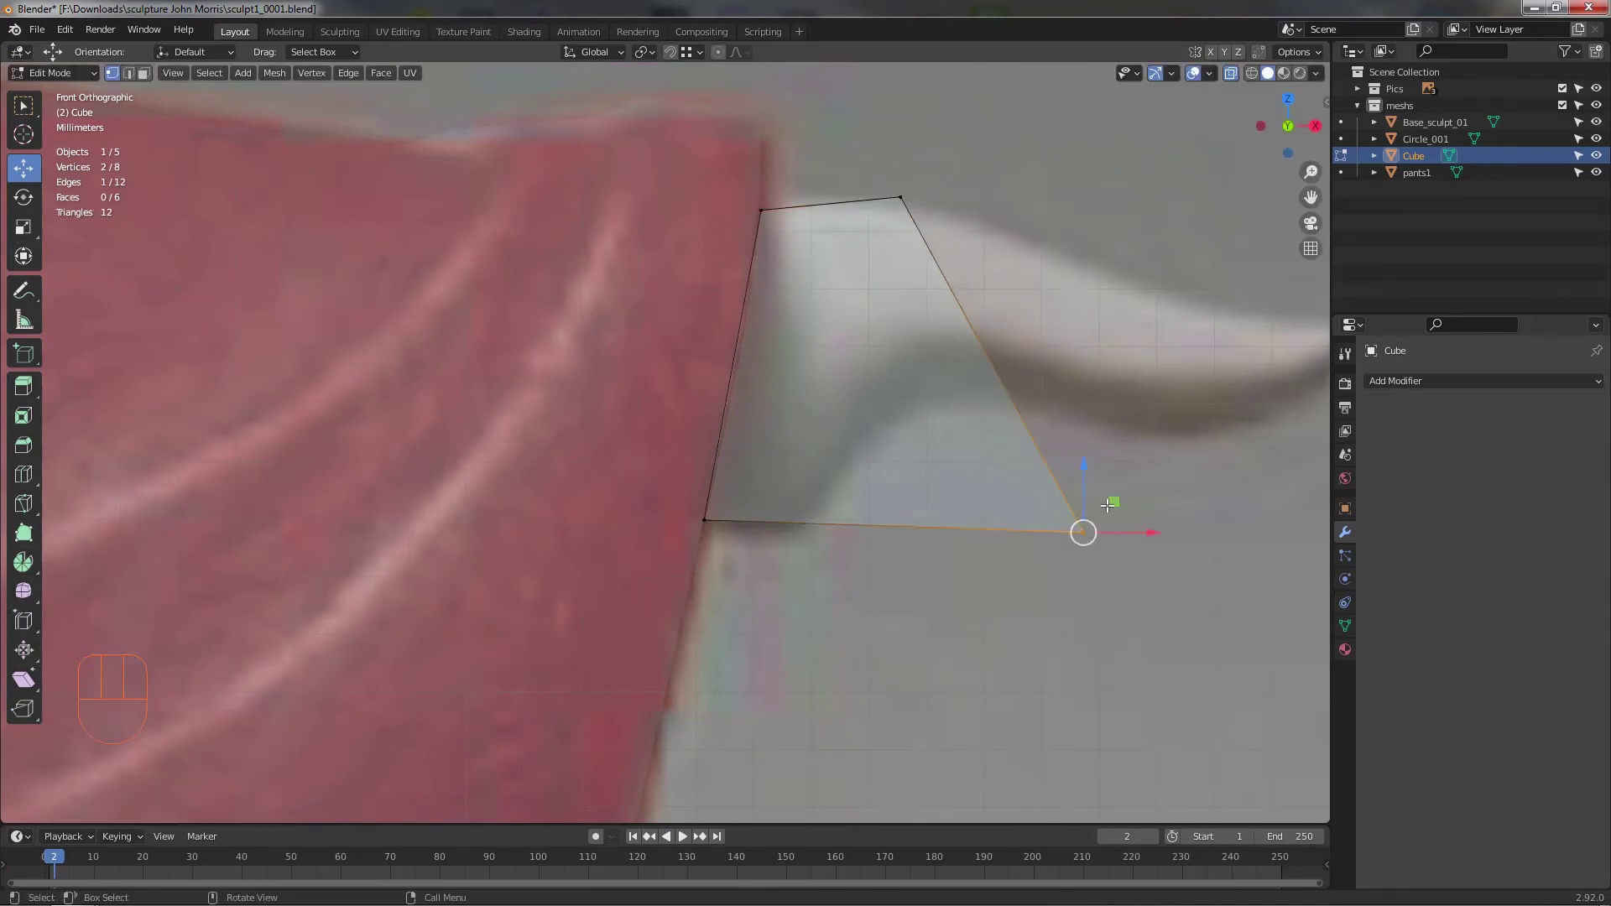
left_click_drag(1094, 514, 822, 500)
left_click_drag(871, 474, 869, 498)
middle_click(919, 479)
left_click_drag(854, 483, 762, 487)
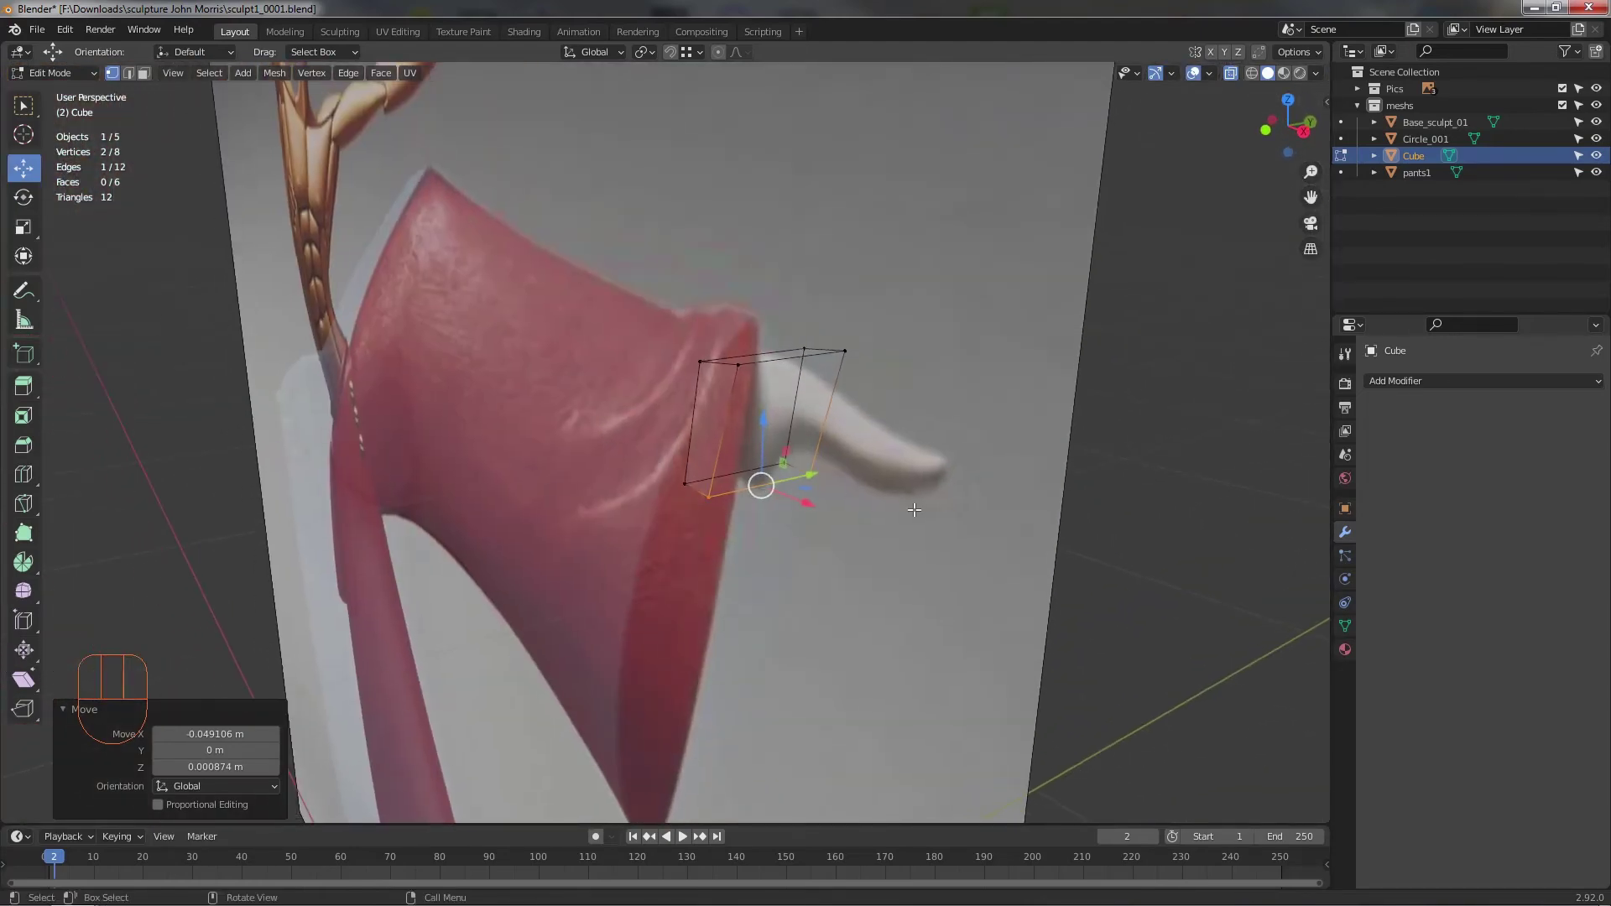
- Scale the whole block along Y into a thin slab that fits inside the leg
key("s")
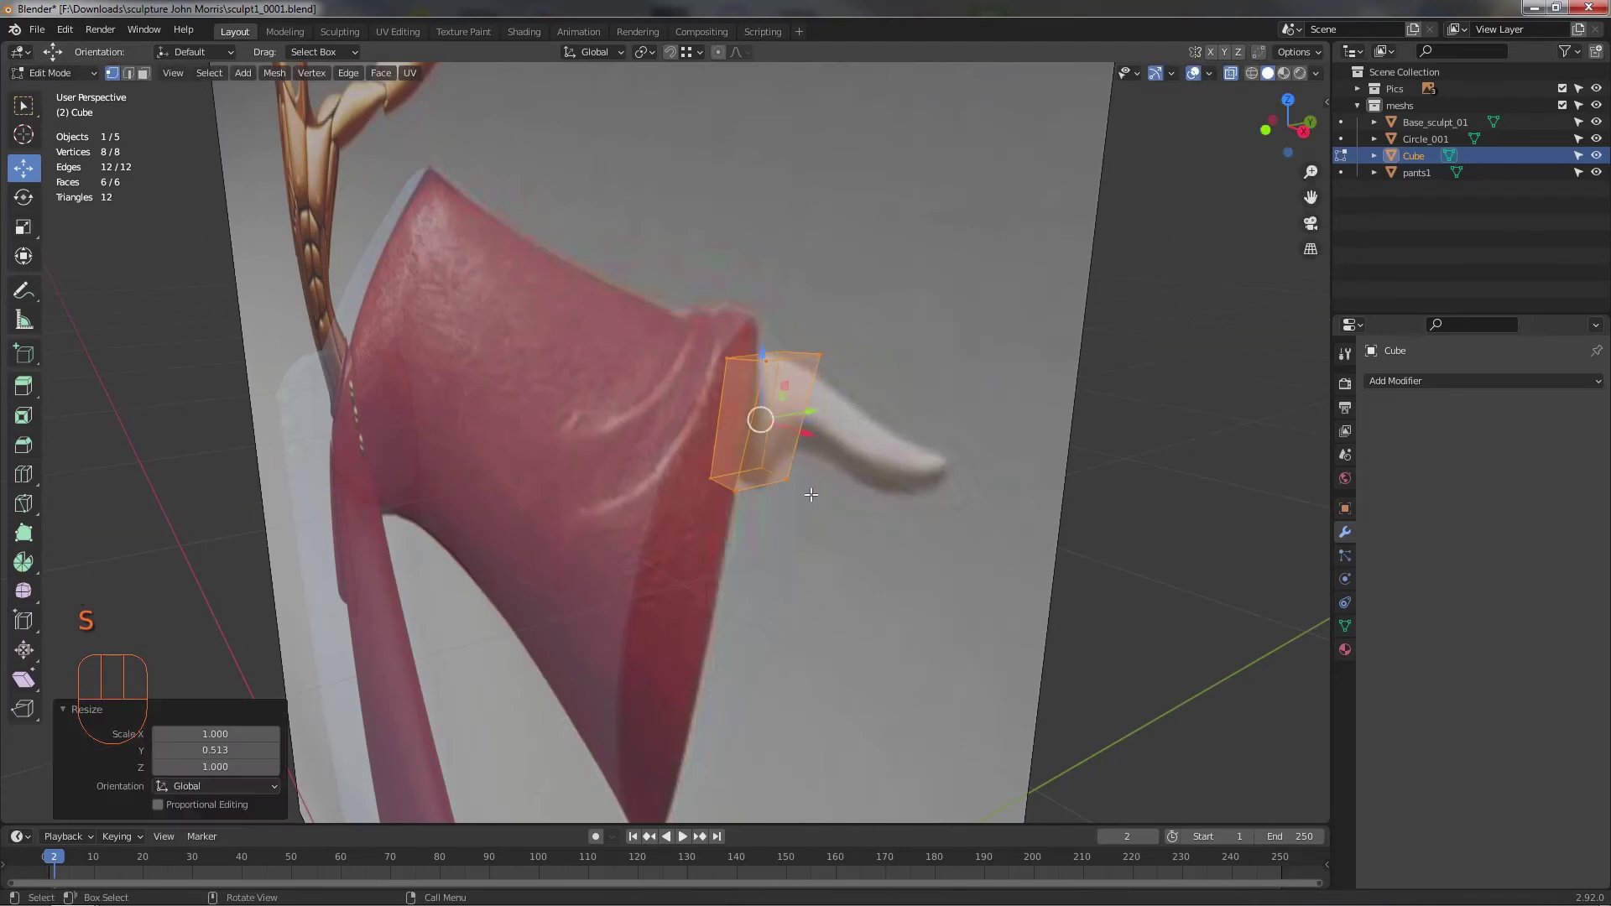
left_click_drag(856, 512, 923, 484)
key("alt+z")
left_click_drag(857, 467, 812, 470)
middle_click(871, 522)
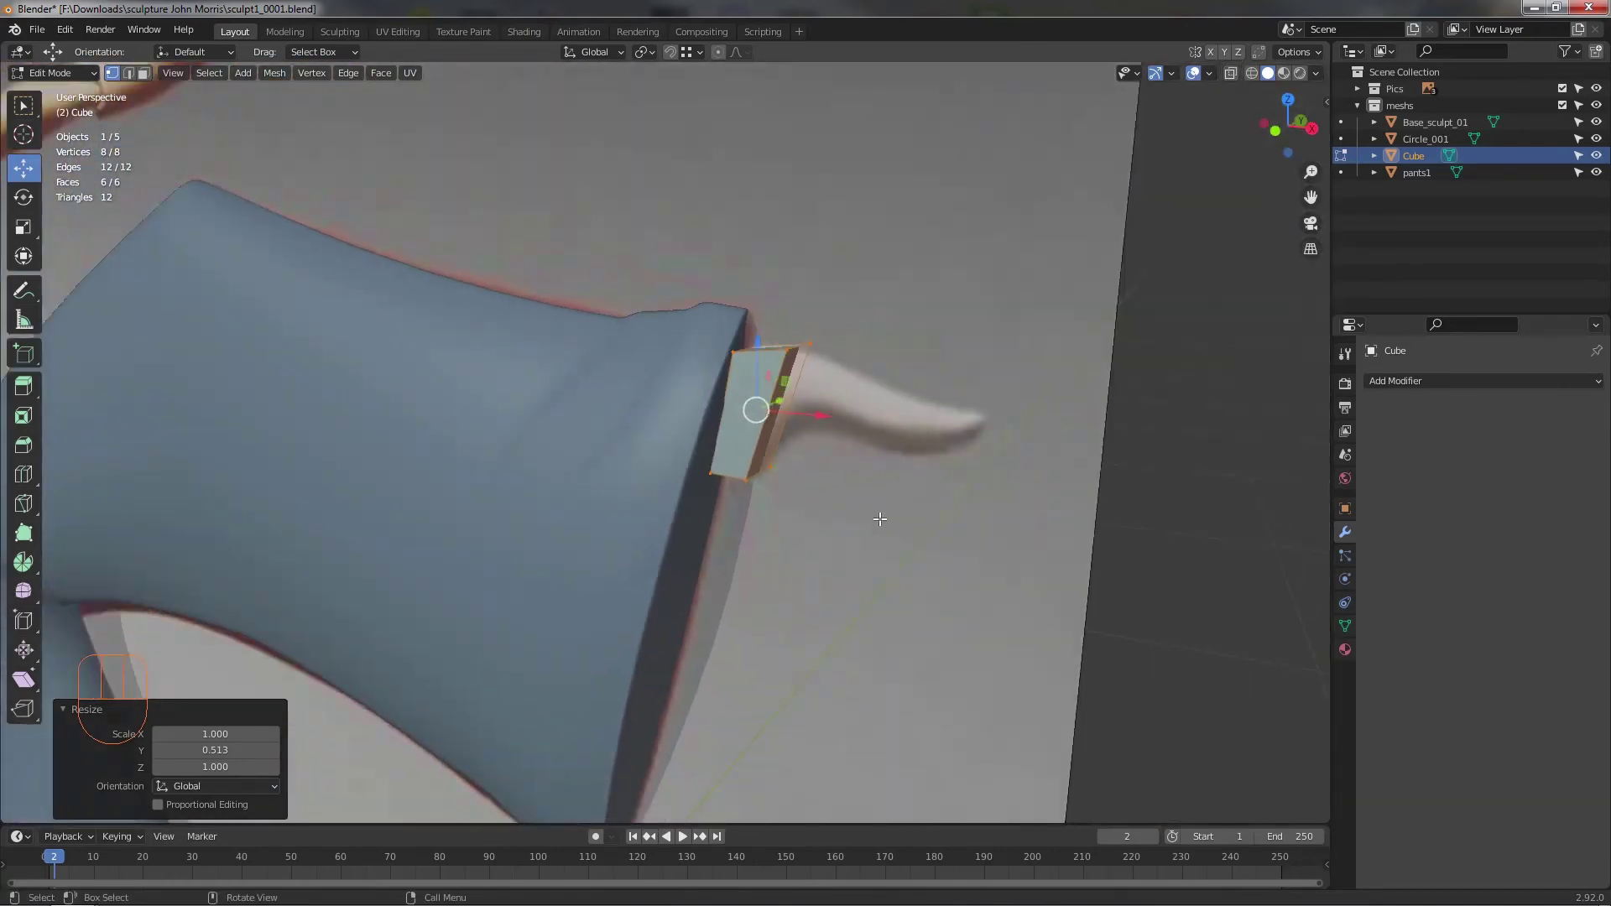
left_click_drag(840, 524, 913, 479)
middle_click(891, 487)
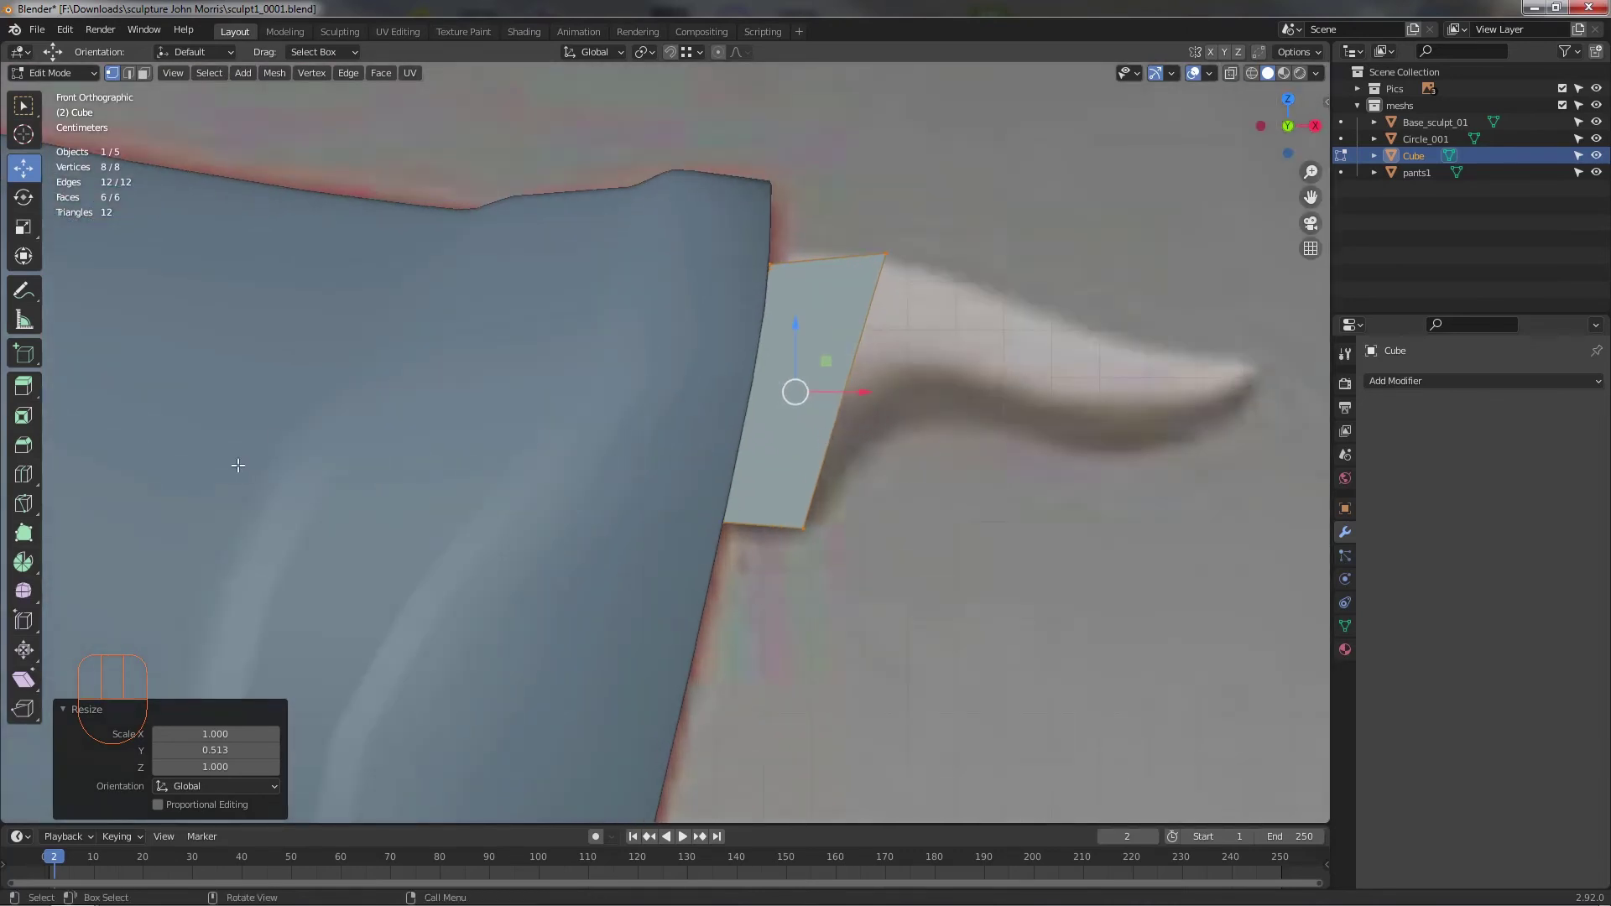
left_click(30, 483)
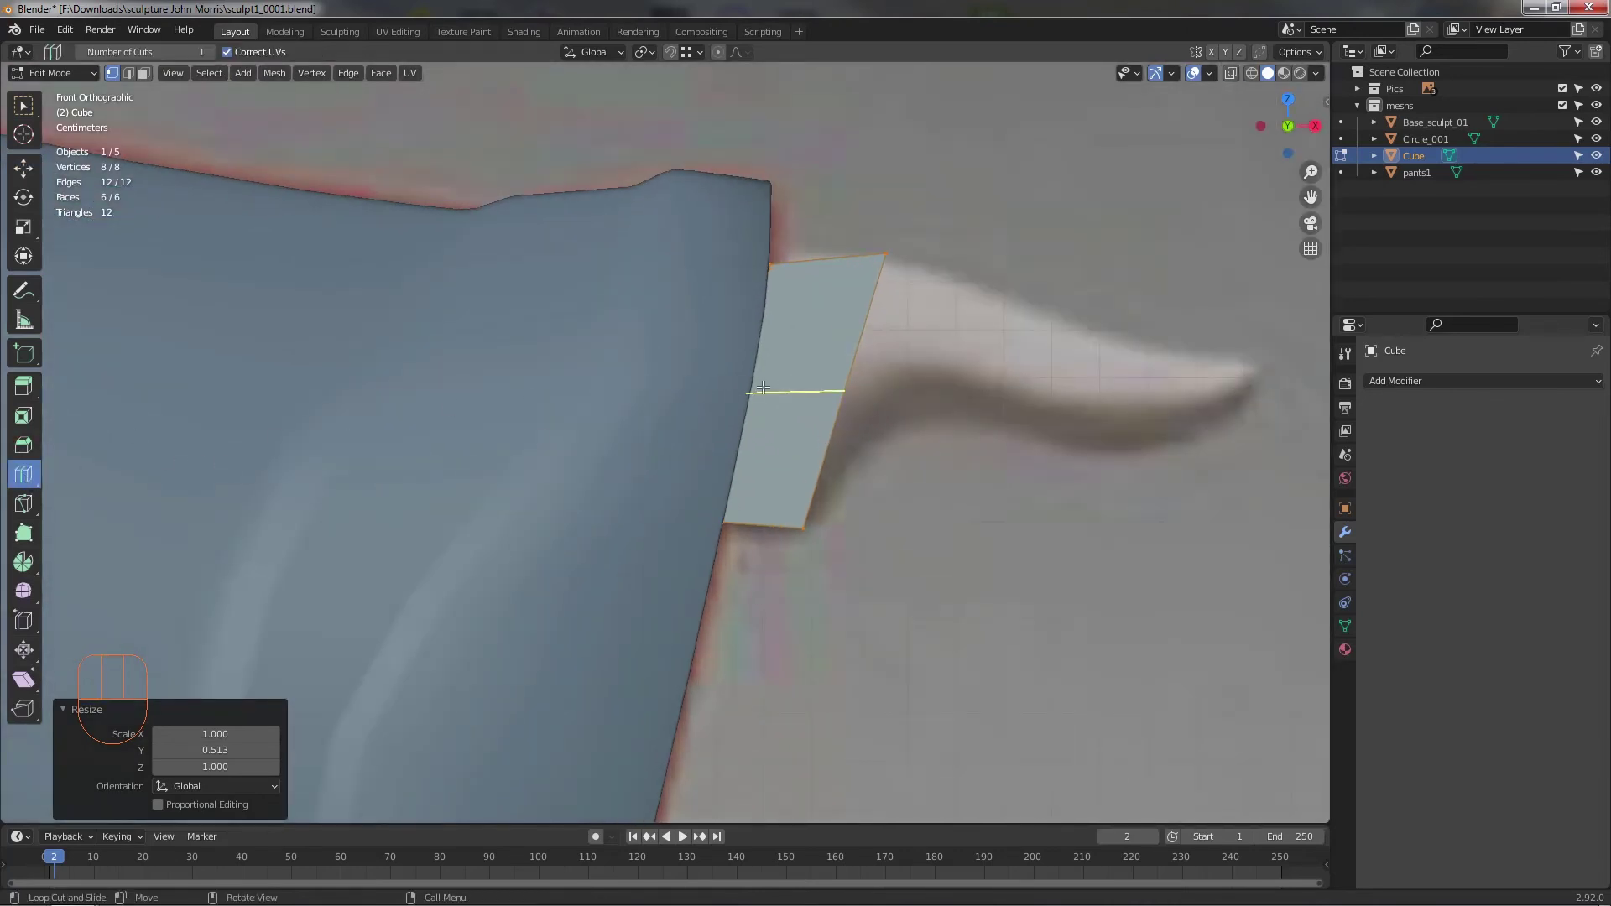
- Add a loop cut across the middle of the slab and select its edges
left_click(766, 381)
left_click(37, 170)
middle_click(976, 508)
left_click_drag(942, 446, 953, 419)
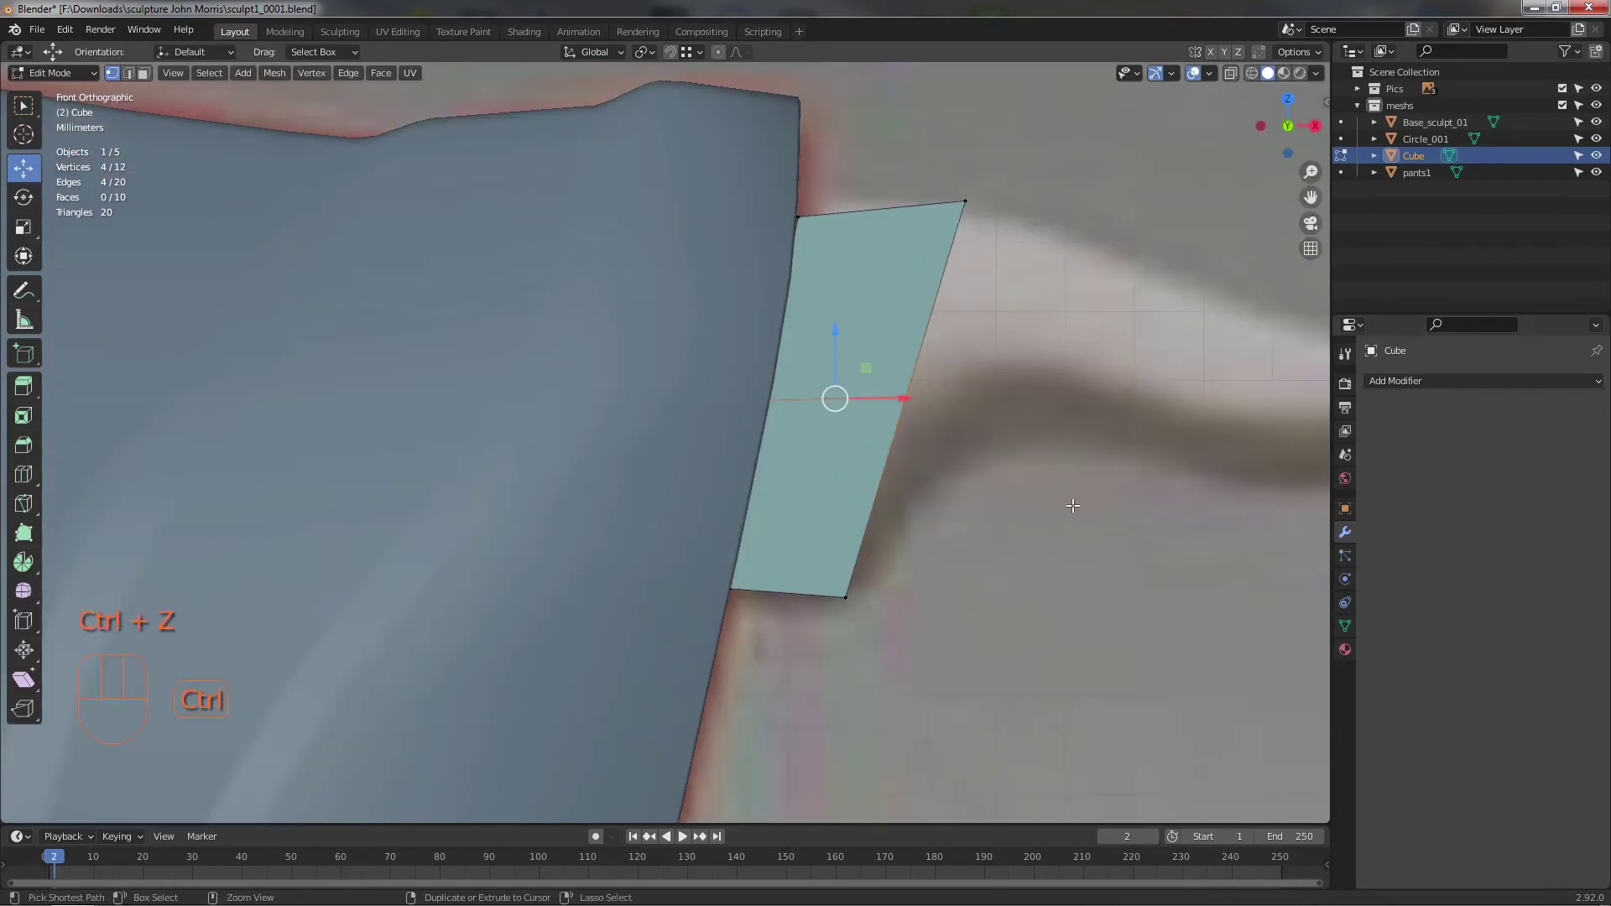
left_click(1026, 487)
key("alt+z")
left_click(967, 492)
- Bend the lower half along the reference heel and extrude a new section down the foot
left_click_drag(947, 395, 970, 448)
left_click_drag(972, 511, 950, 501)
left_click_drag(889, 544, 867, 559)
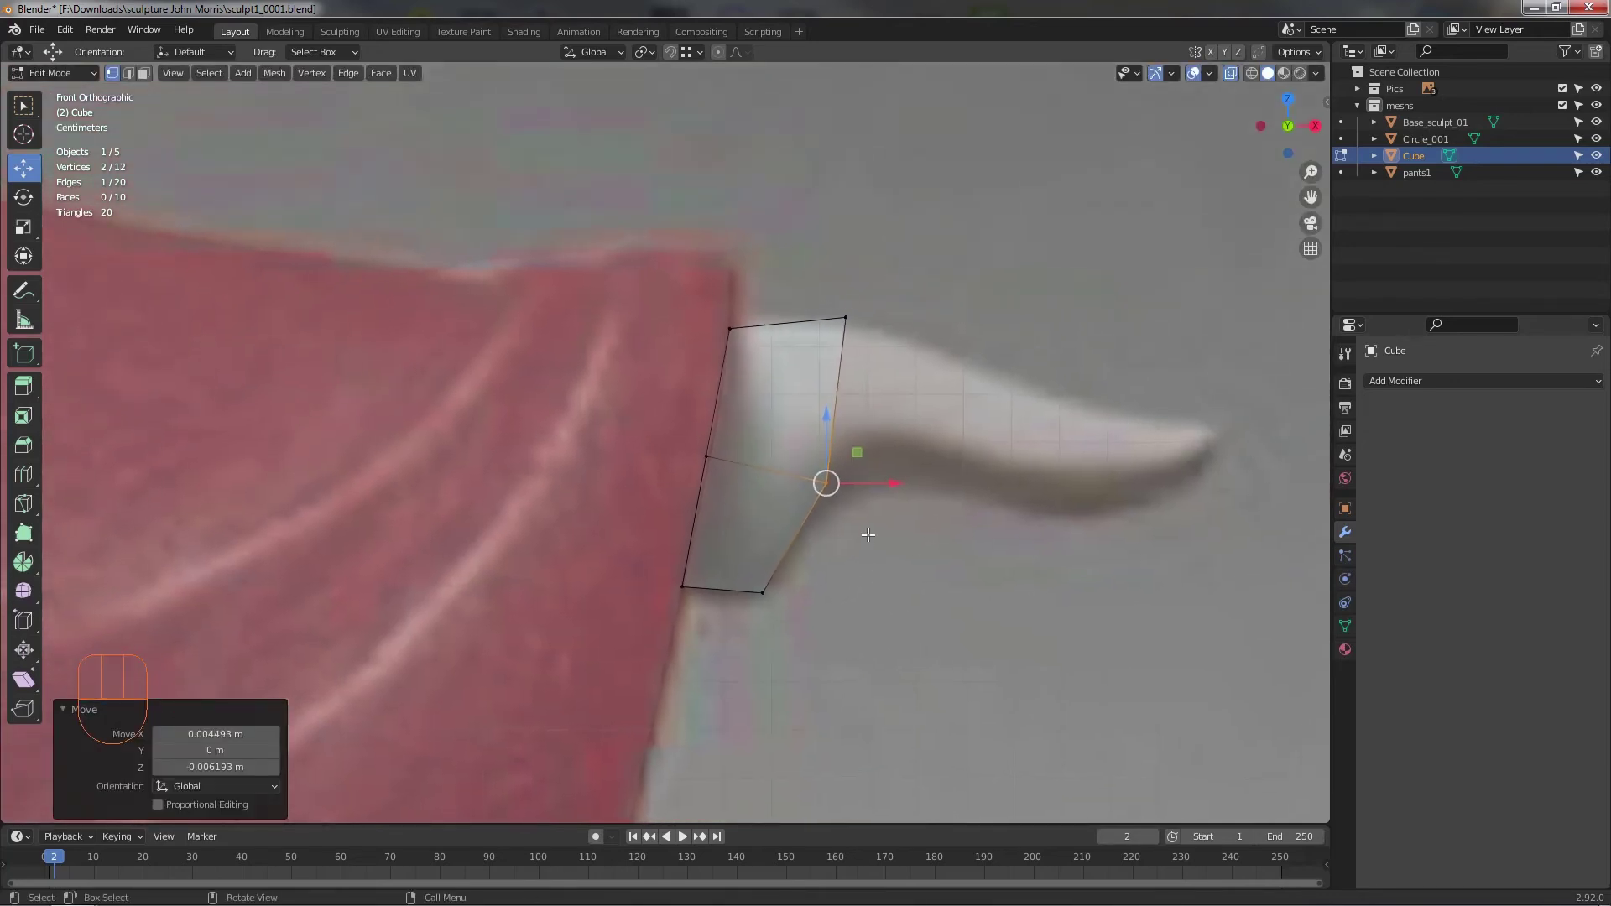
middle_click(870, 527)
left_click_drag(942, 479, 924, 500)
left_click_drag(956, 561, 941, 545)
left_click_drag(878, 595, 855, 550)
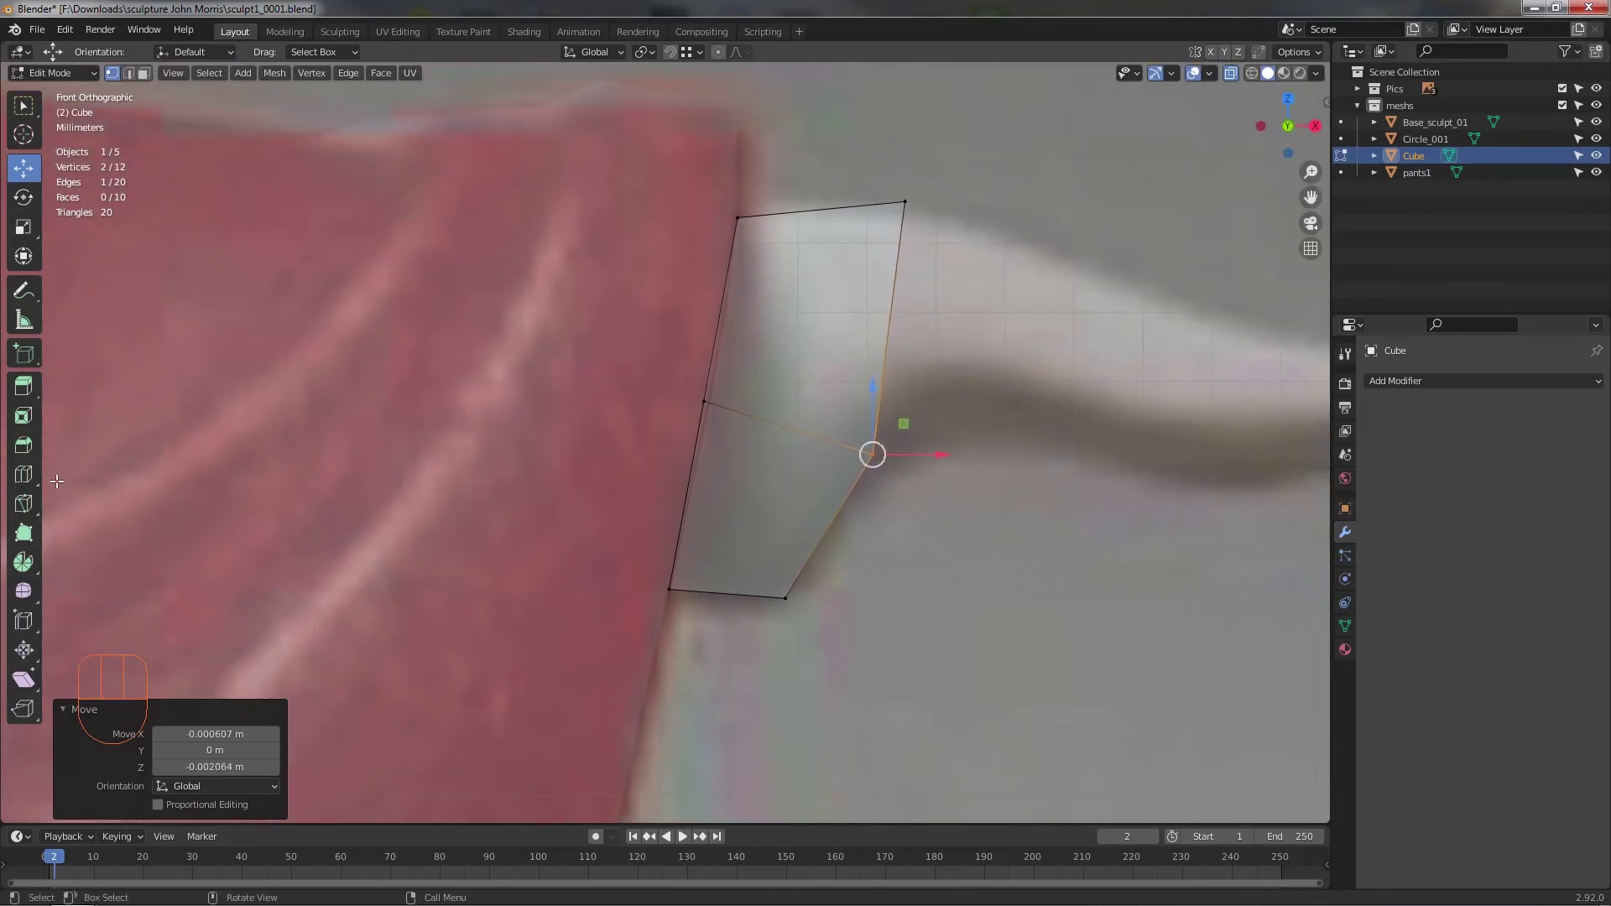
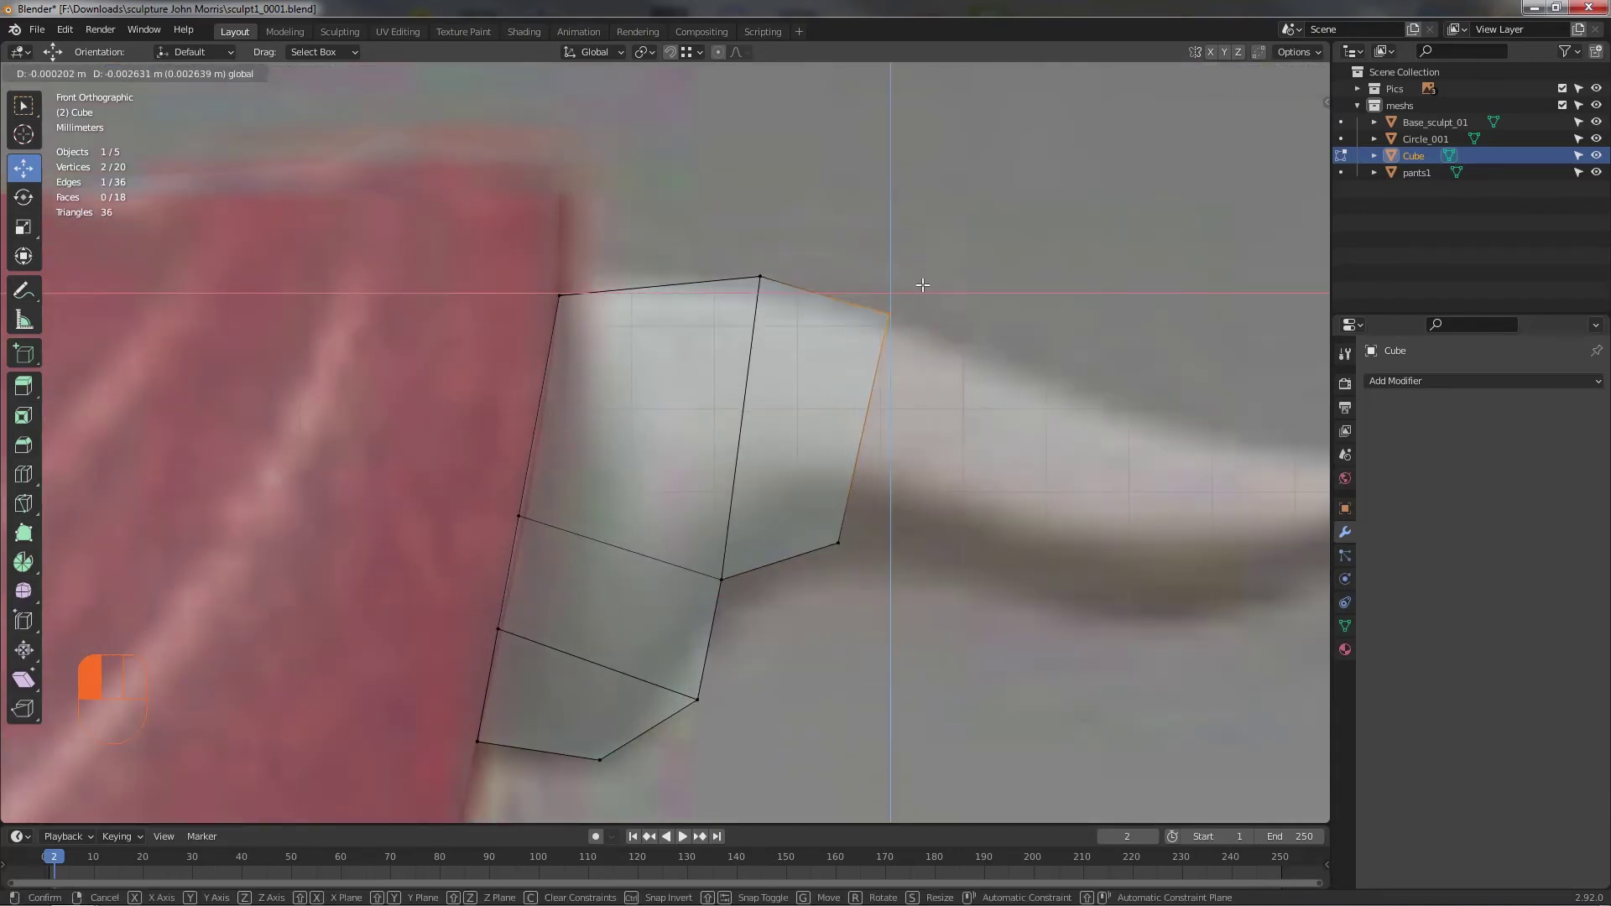
- Extrude the end face into a new section aligned along the reference foot
left_click(808, 575)
key("e")
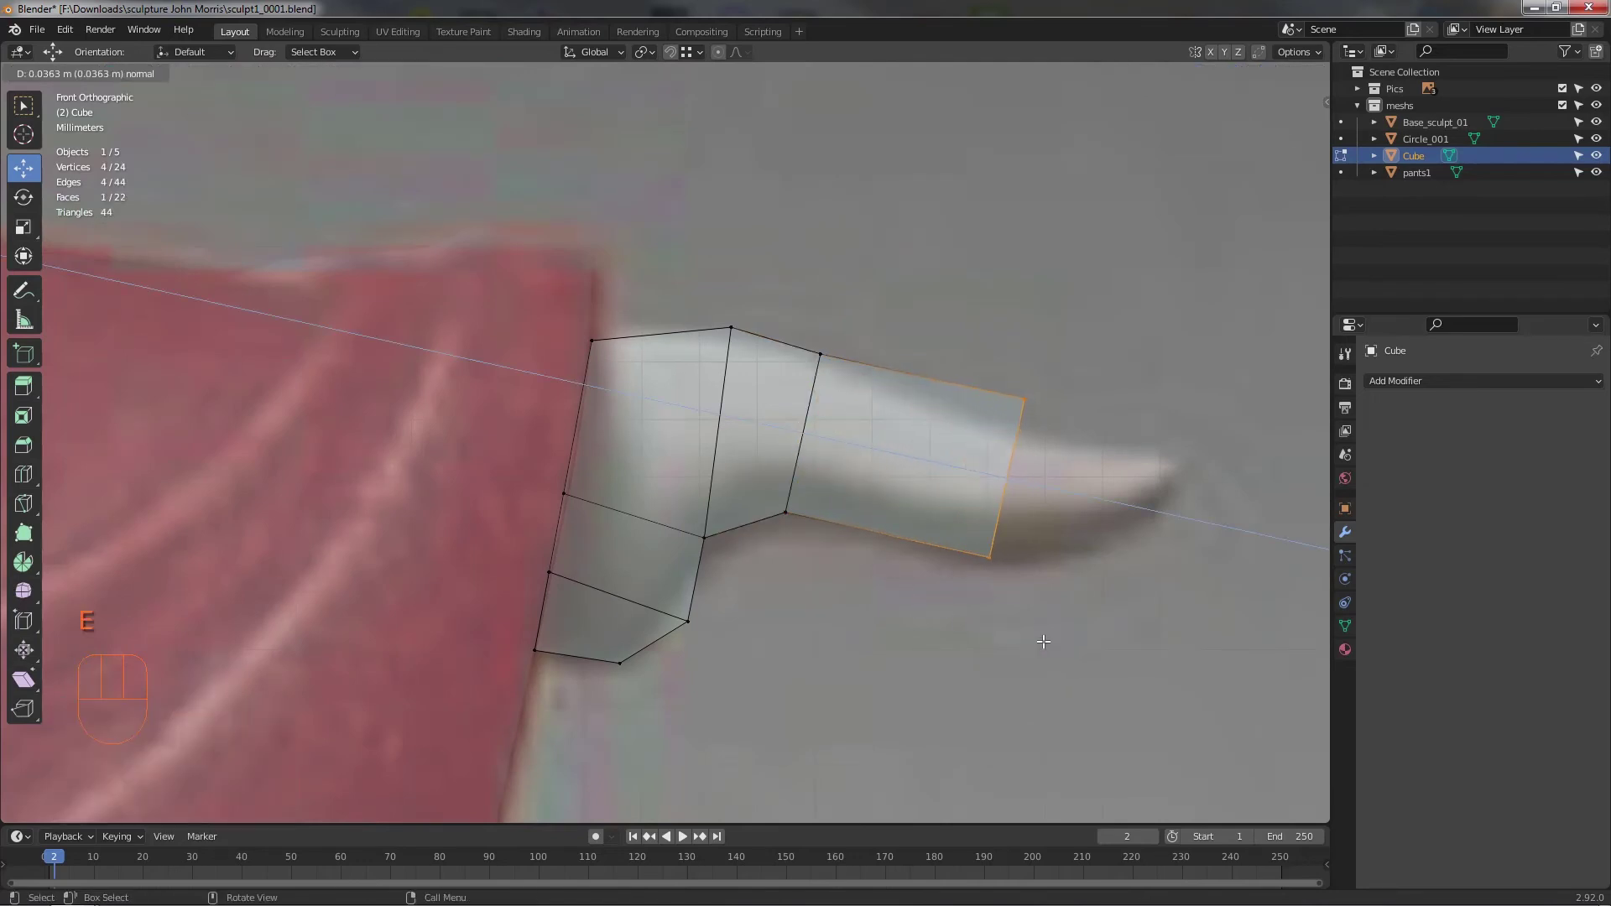
left_click_drag(1010, 379, 1062, 383)
left_click_drag(1062, 377, 1052, 408)
left_click_drag(988, 518, 922, 508)
left_click(909, 617)
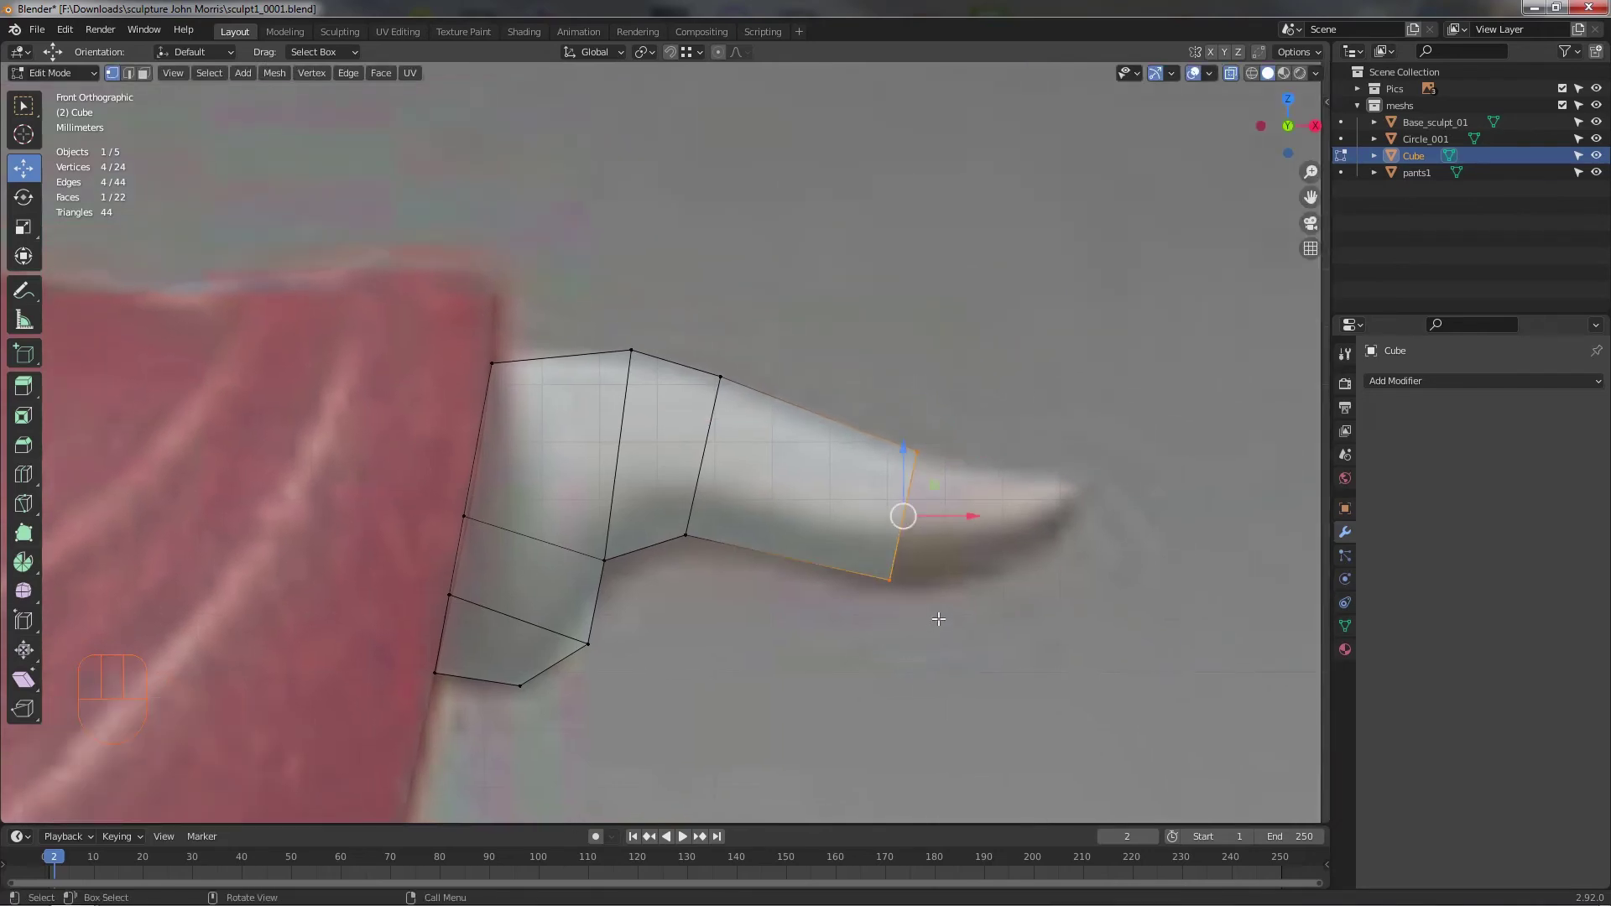
- Extrude a further section to the toe tip and taper its corner to the reference shape
key("e")
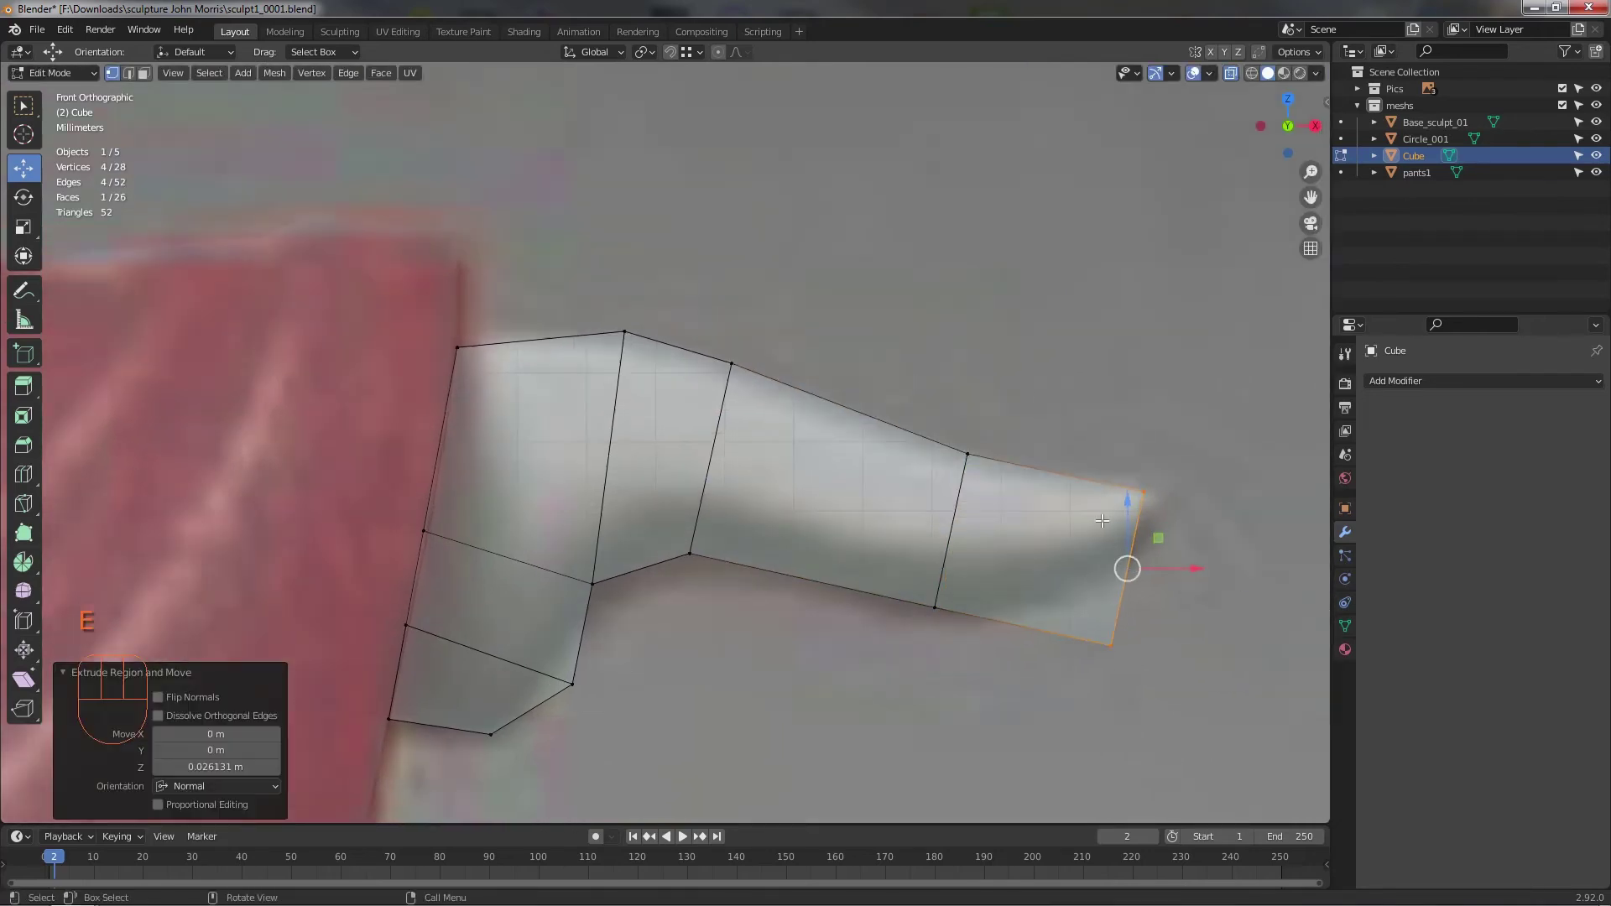
left_click_drag(1015, 507, 936, 457)
left_click(981, 482)
left_click(1005, 419)
left_click(964, 627)
left_click_drag(979, 573, 991, 495)
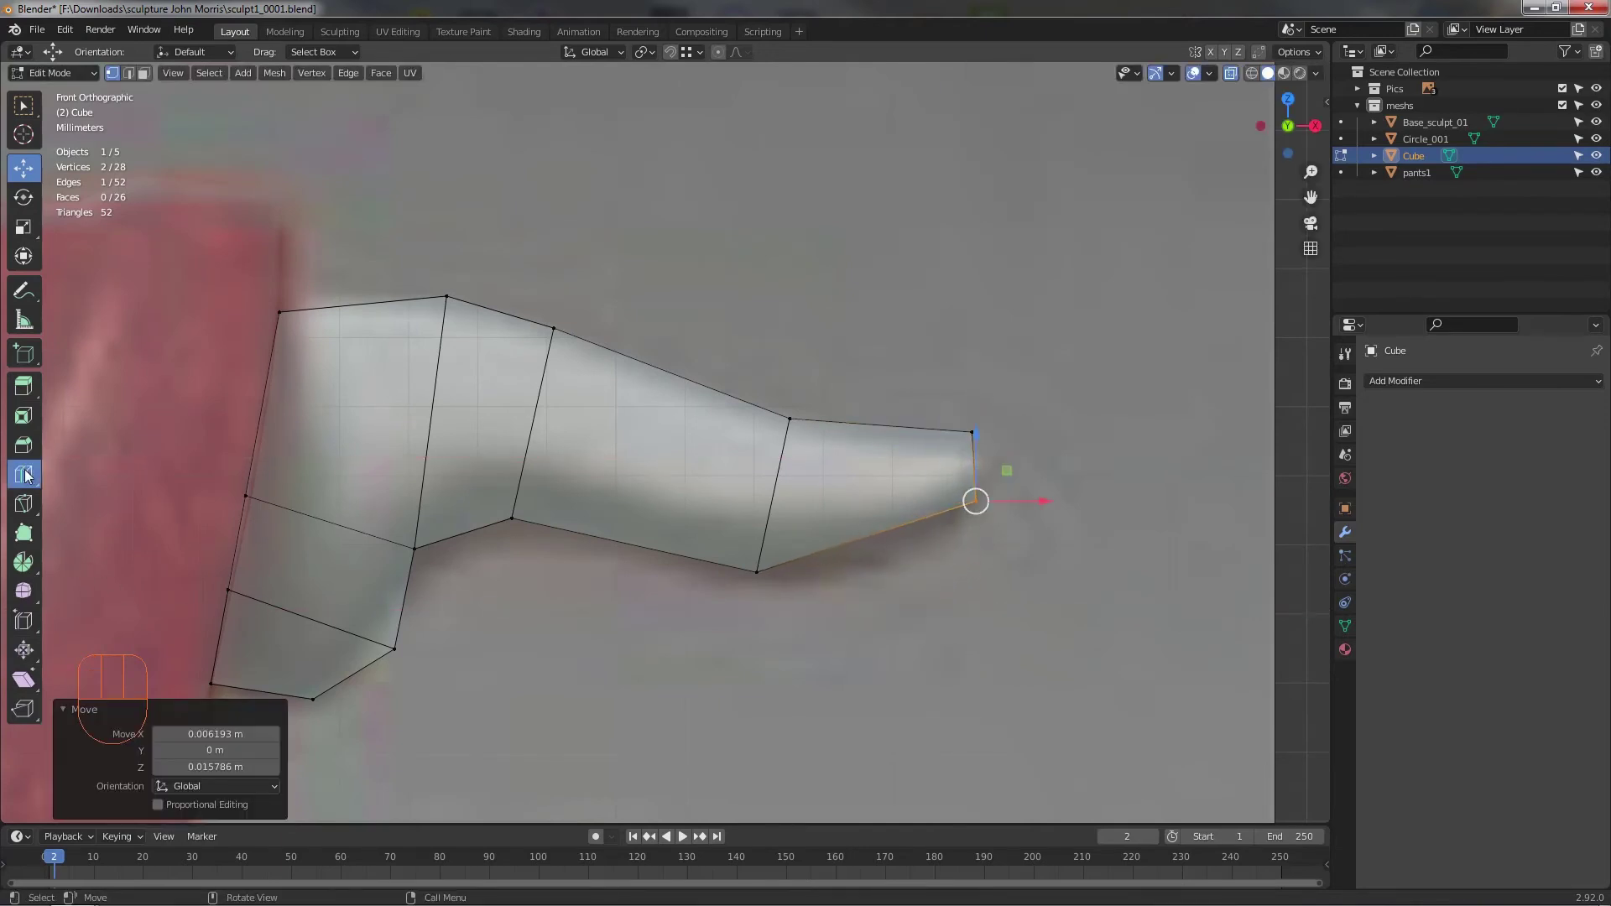
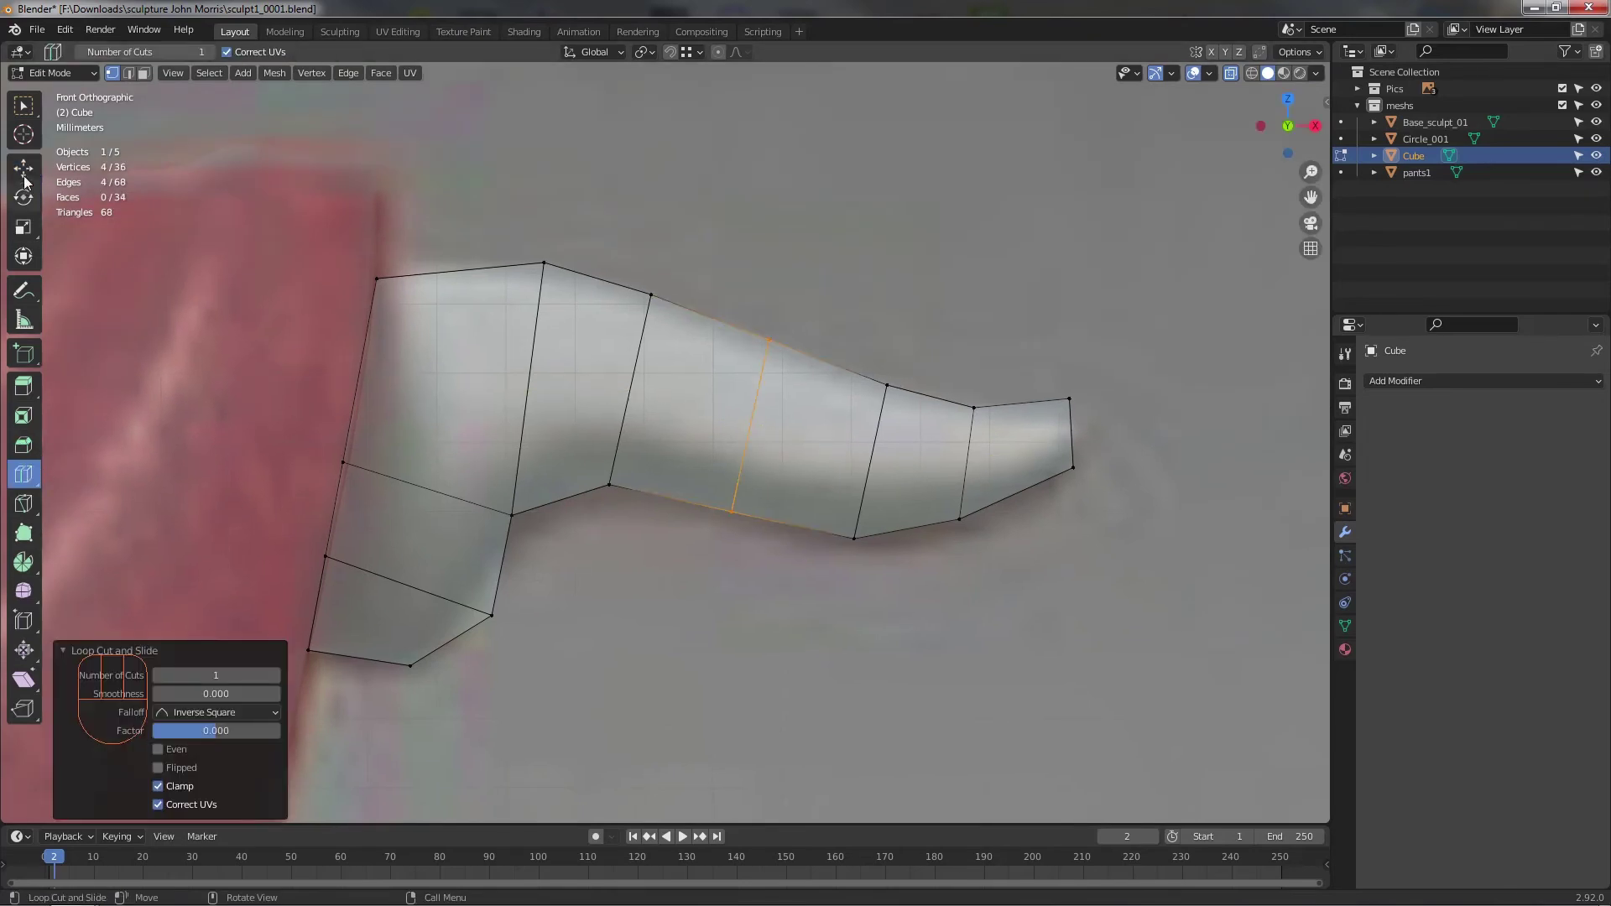
- Insert an edge loop along the foot and check it from around the mesh
left_click(94, 181)
middle_click(763, 436)
left_click_drag(647, 509, 636, 501)
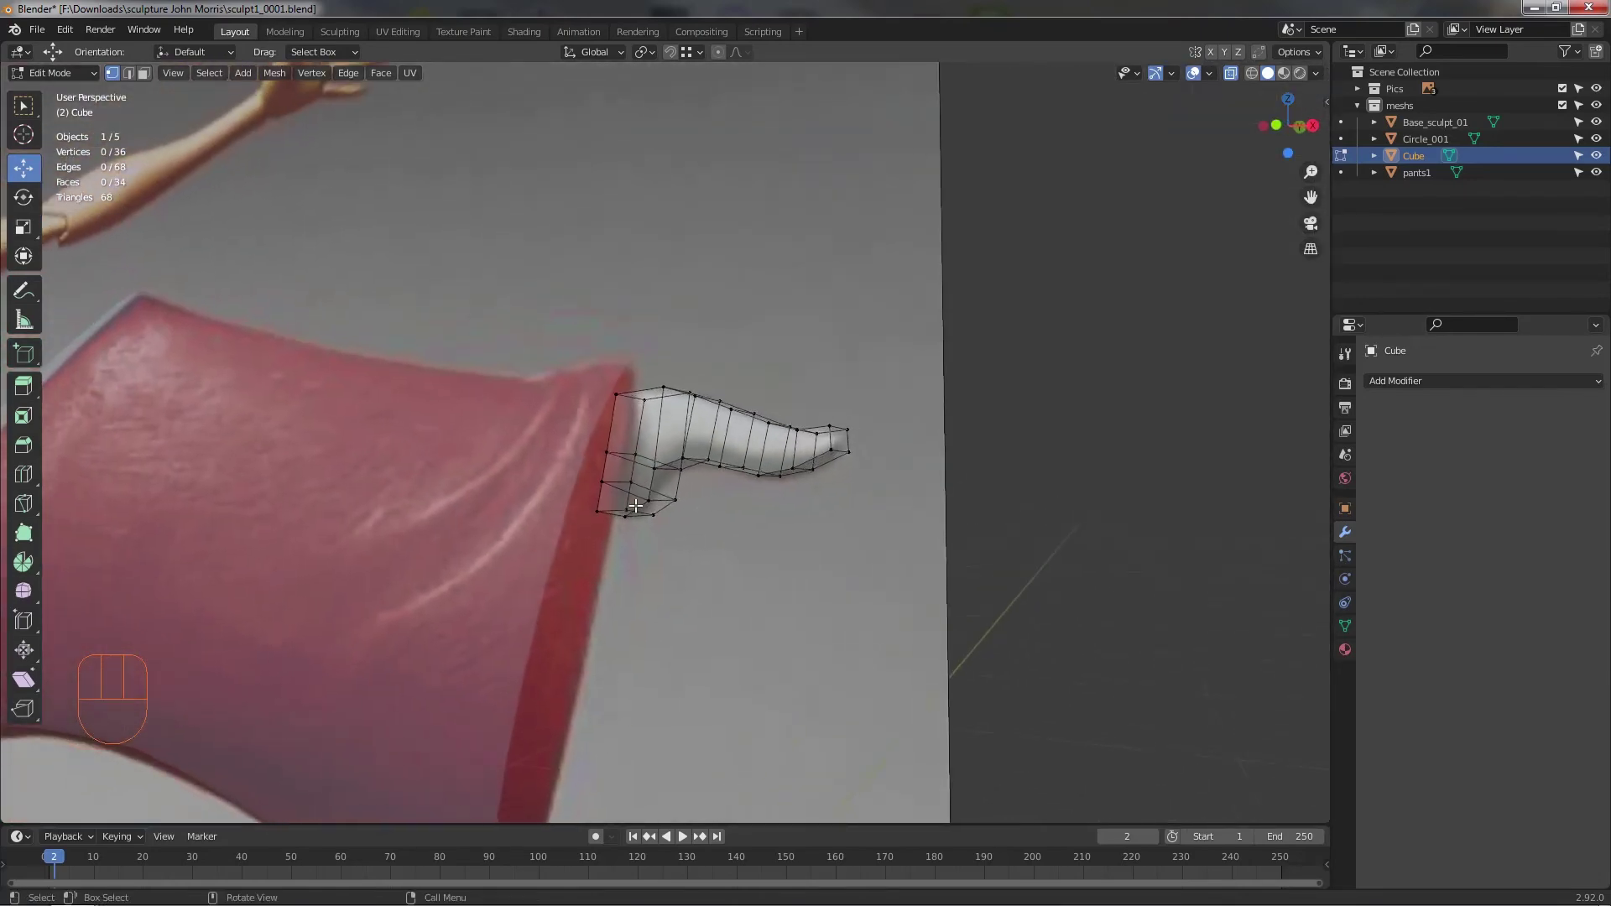
middle_click(742, 497)
left_click_drag(611, 498, 588, 499)
middle_click(548, 506)
left_click(578, 499)
left_click_drag(603, 521, 613, 525)
middle_click(653, 502)
middle_click(760, 501)
- Add and slide an edge loop near the ankle under the pants leg, then review foot and leg in perspective
left_click(701, 617)
left_click_drag(736, 620, 774, 661)
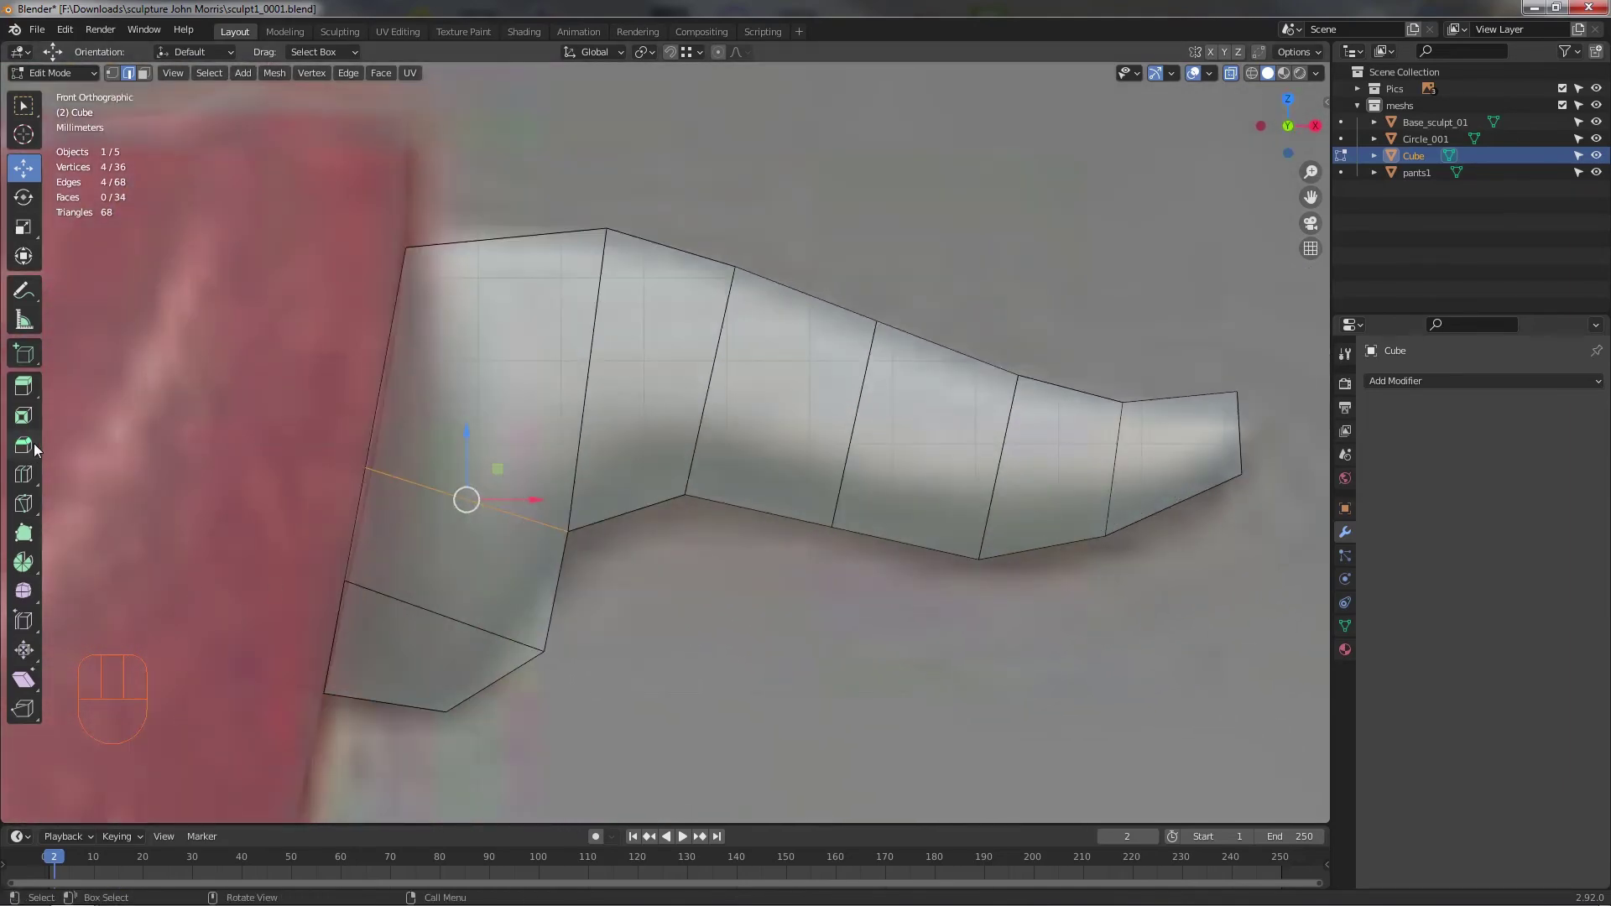
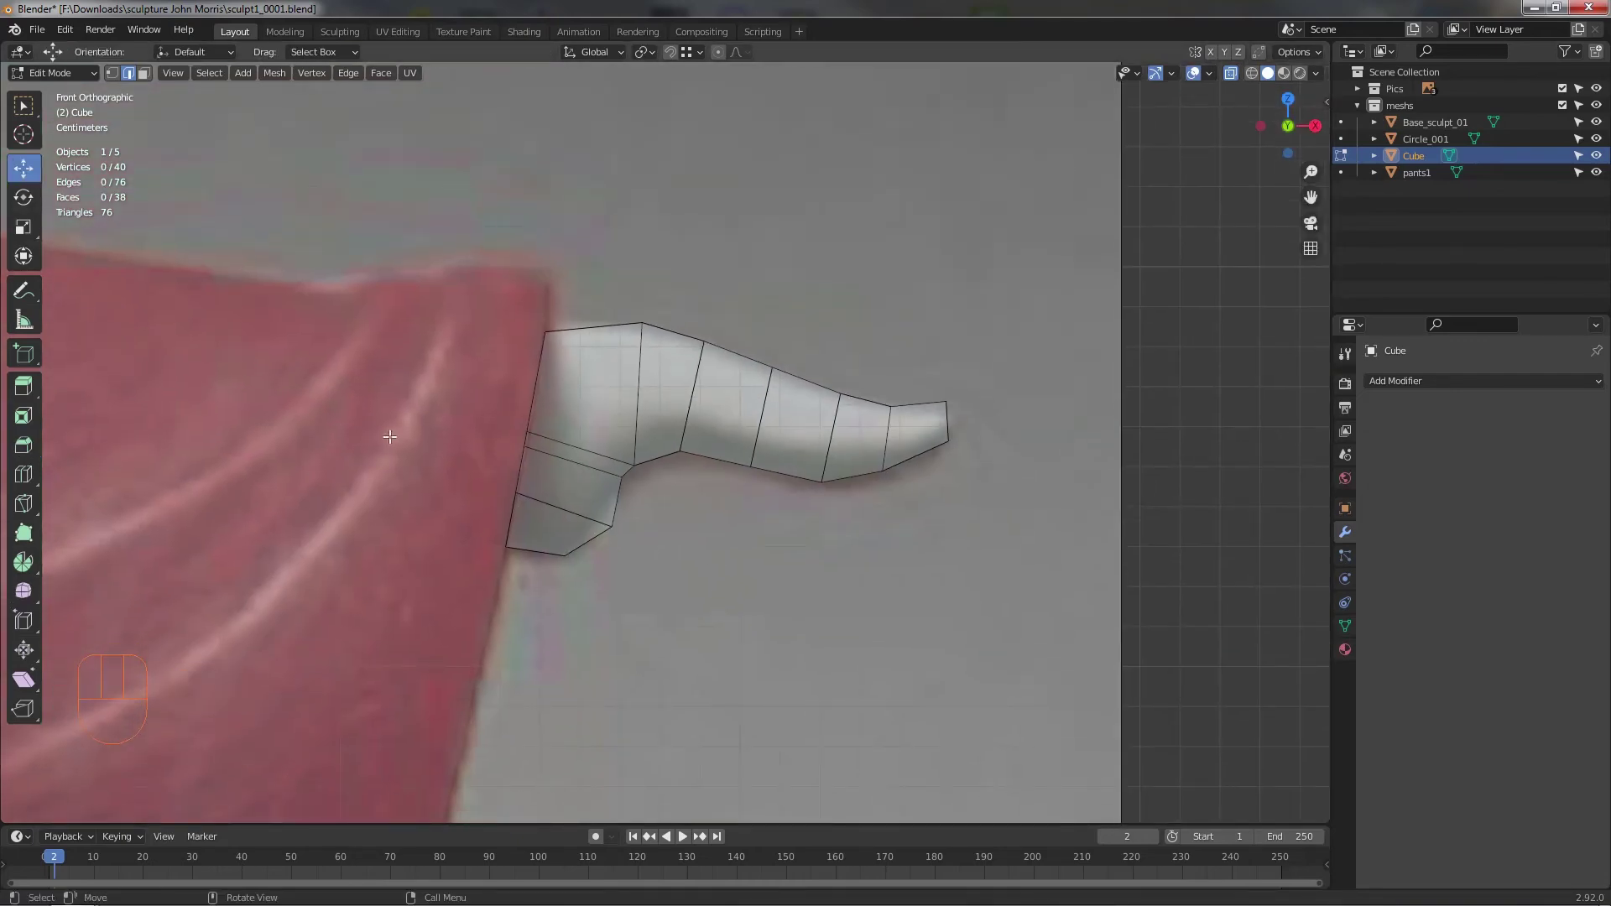
left_click_drag(473, 466, 428, 528)
middle_click(752, 506)
left_click_drag(800, 508, 845, 430)
left_click_drag(810, 375, 797, 368)
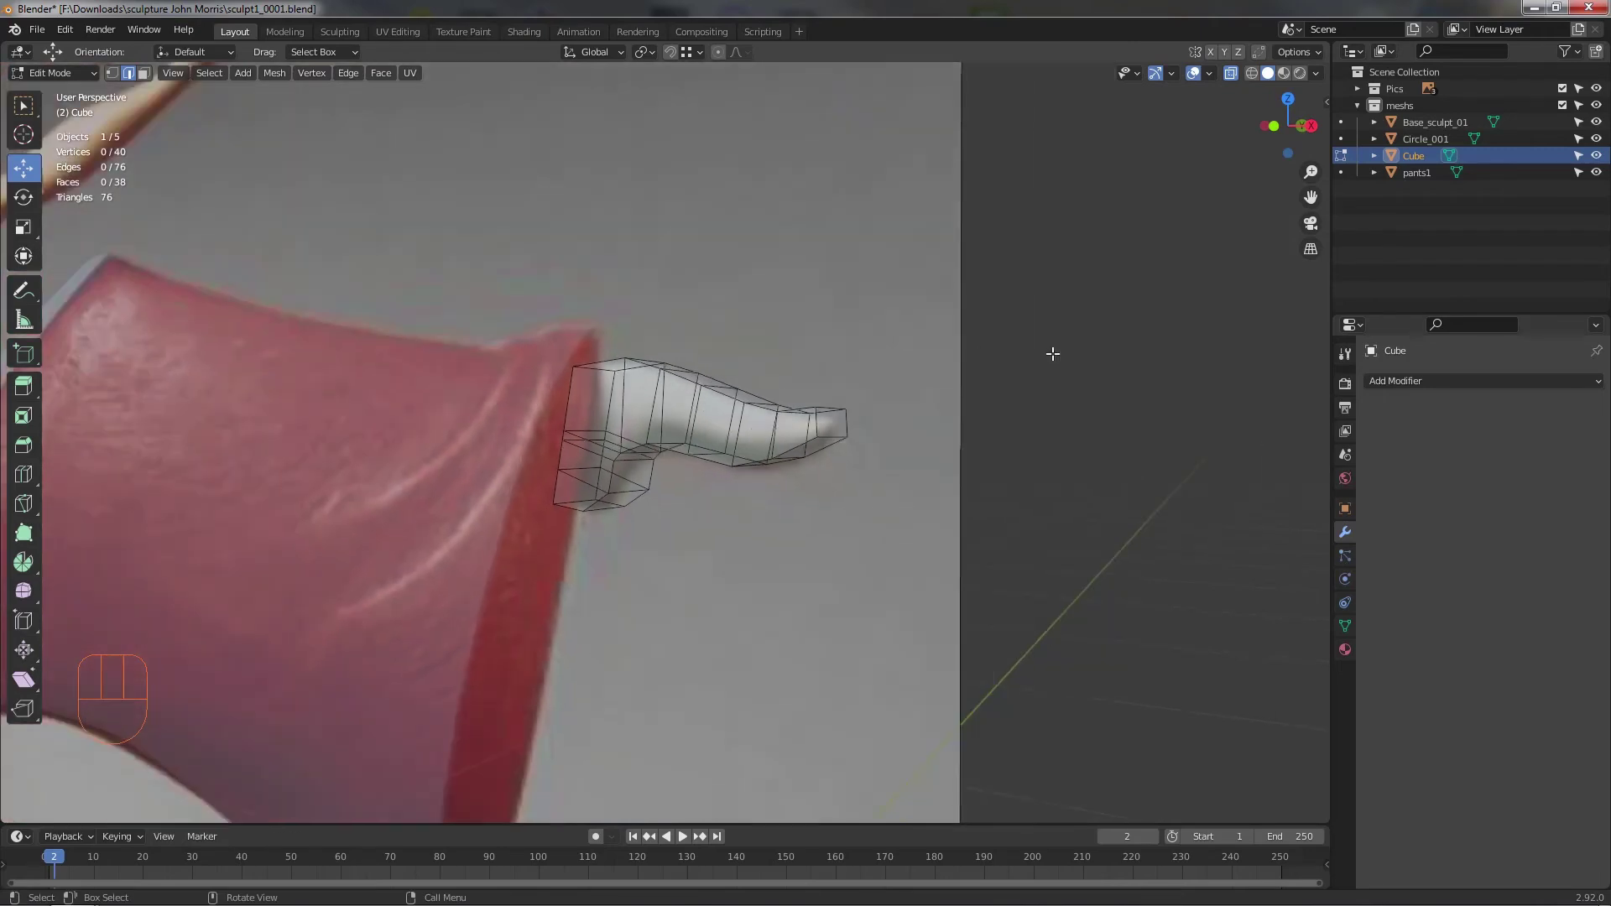
middle_click(1103, 410)
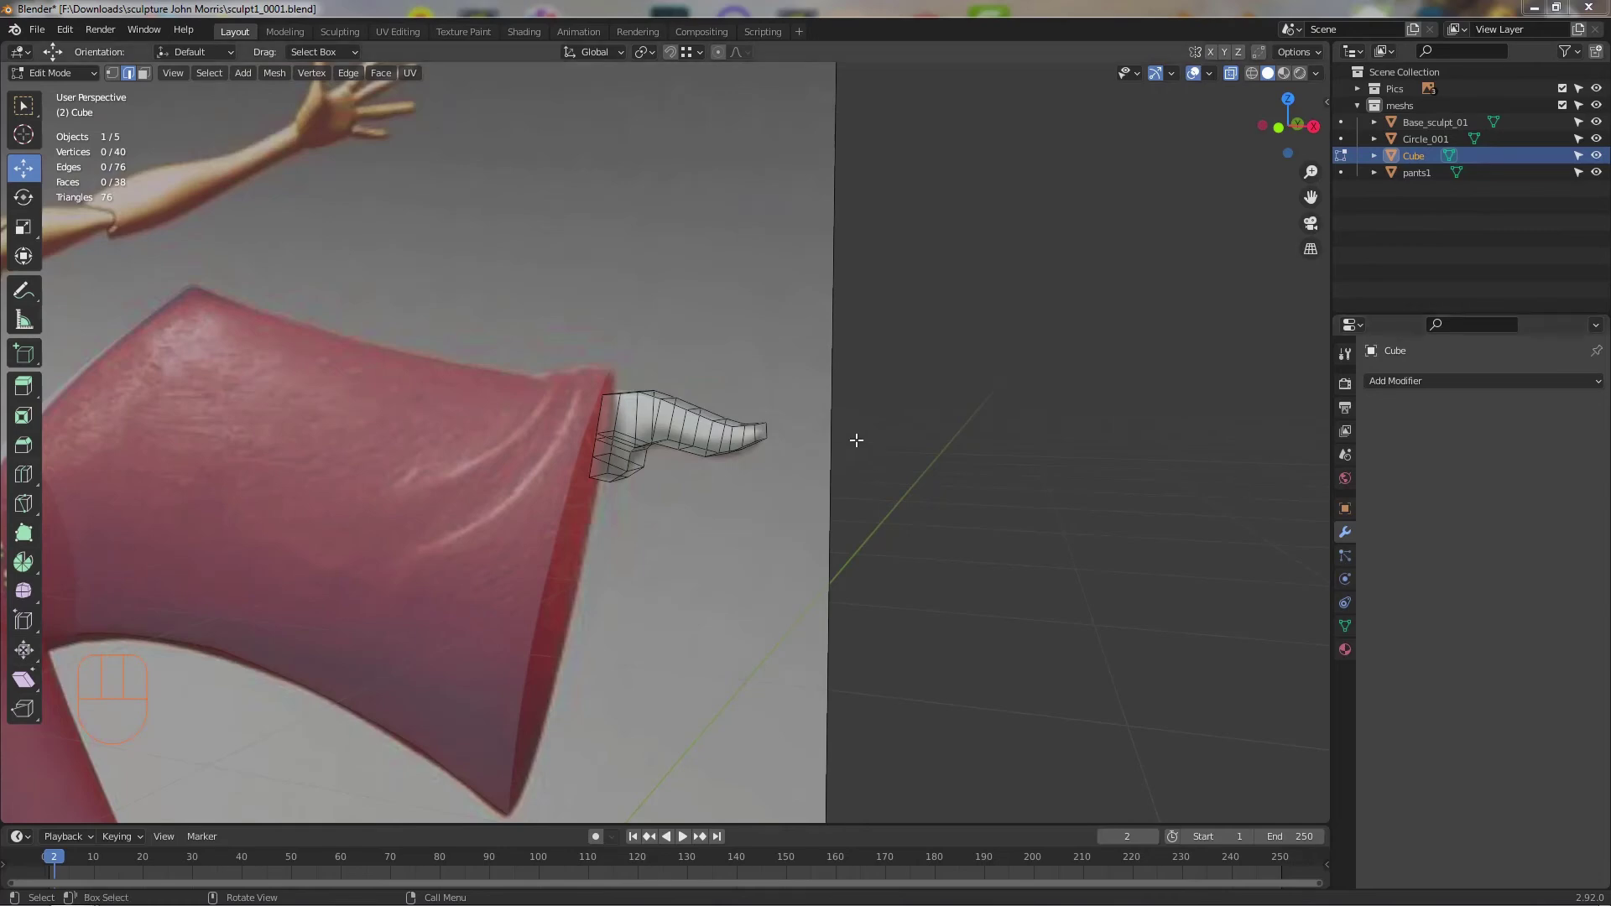
left_click_drag(907, 494, 834, 499)
- View the foot from above, select the ankle area and widen it sideways
left_click_drag(776, 483, 837, 460)
left_click_drag(833, 520, 871, 576)
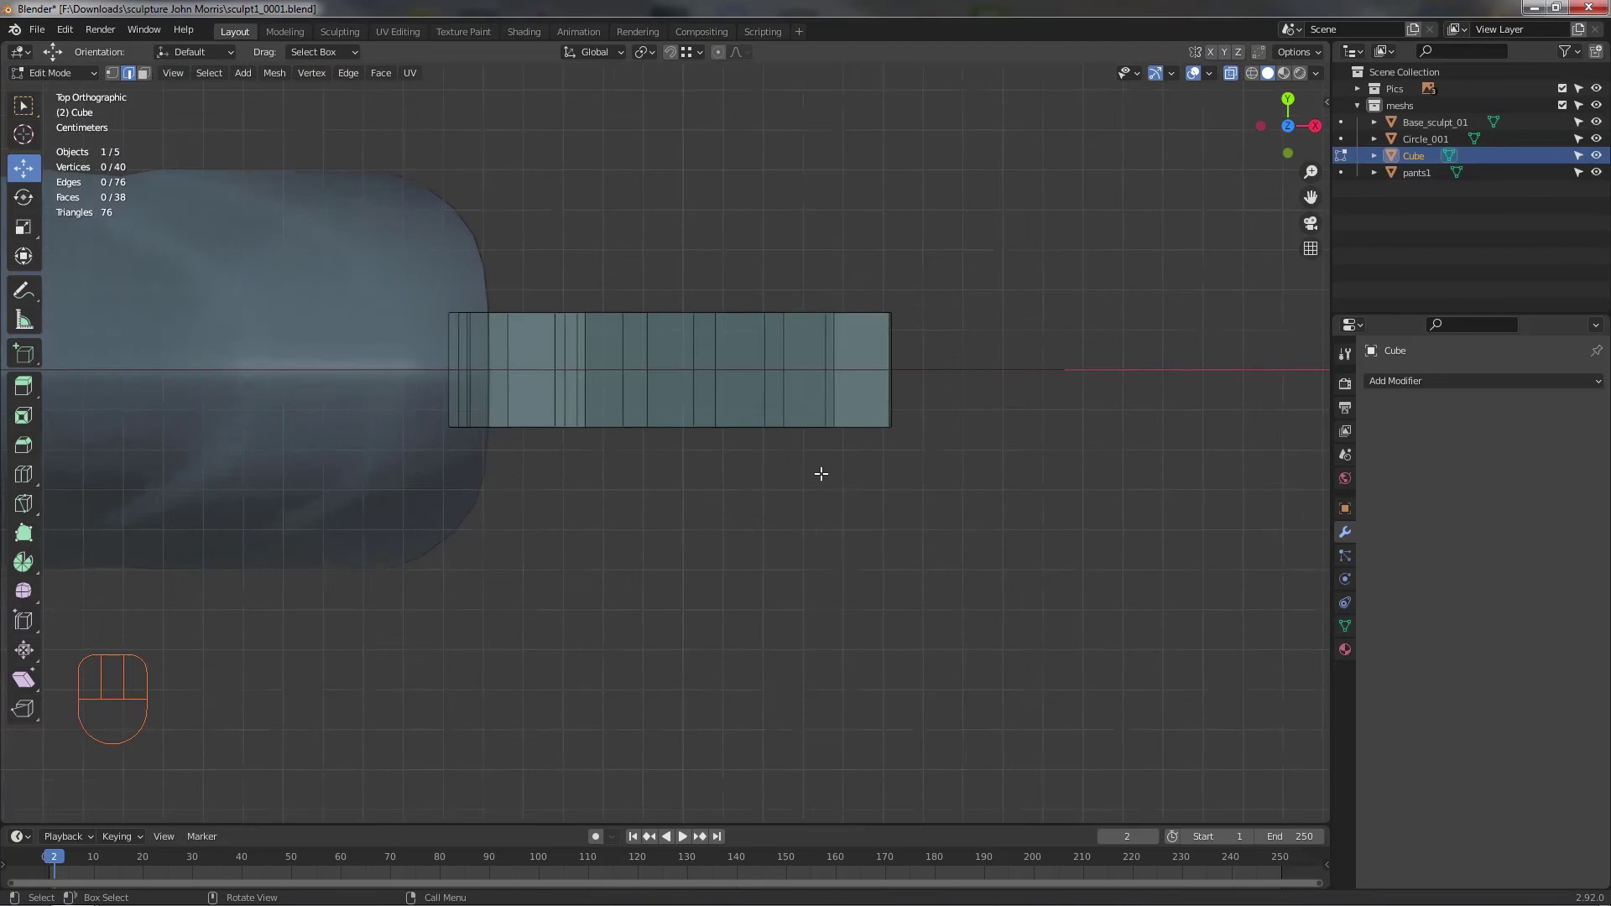
left_click_drag(799, 492, 793, 481)
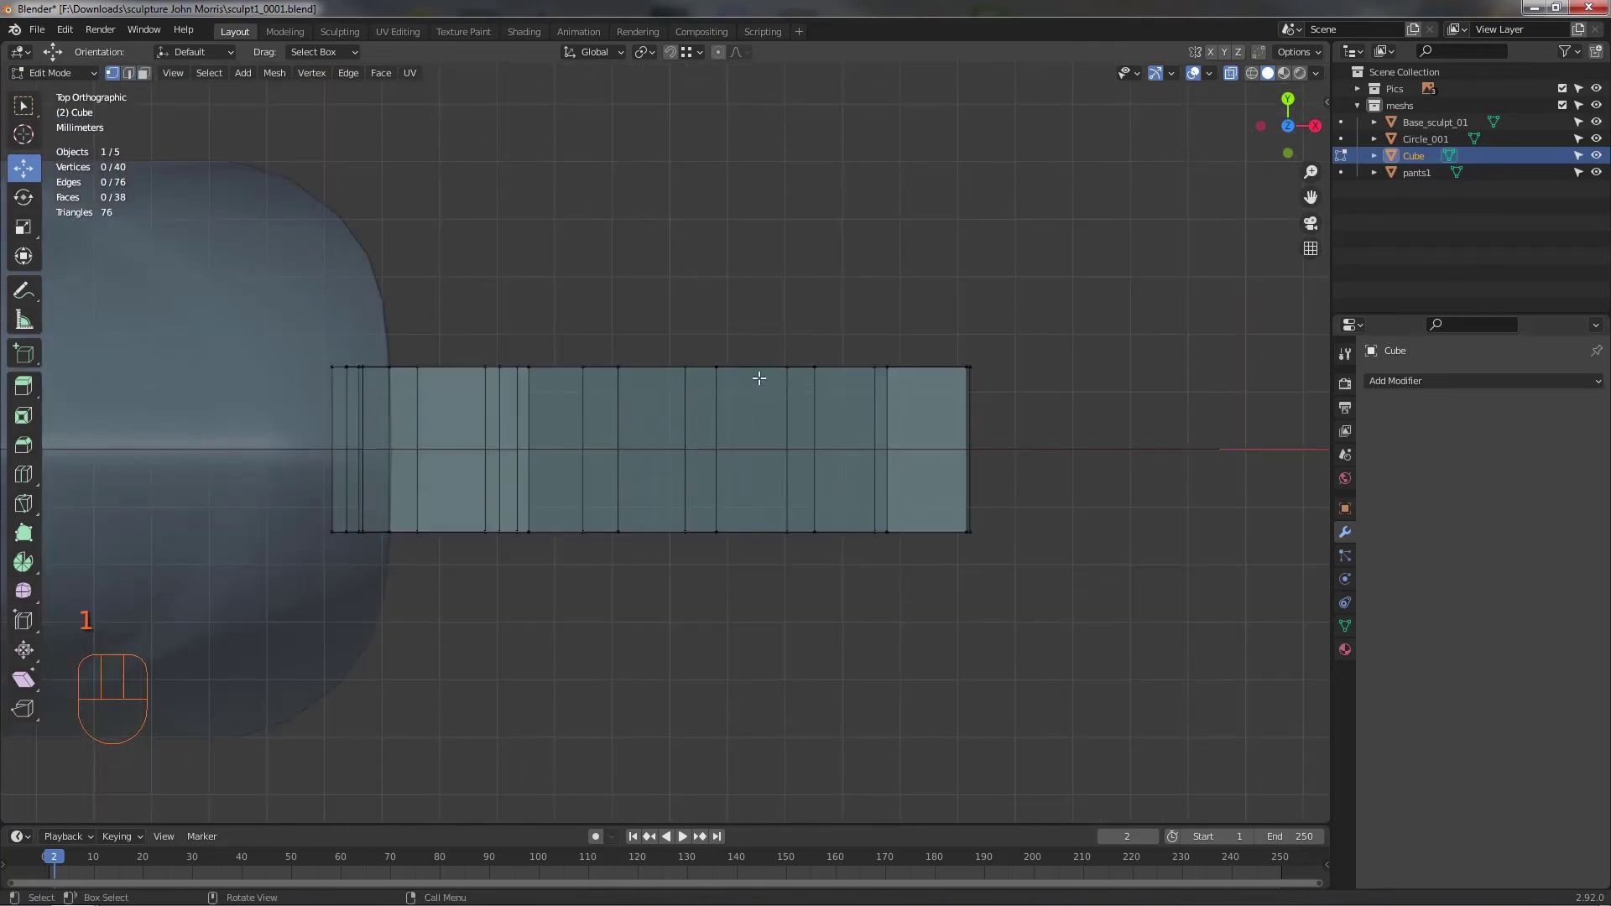
left_click_drag(661, 491, 695, 430)
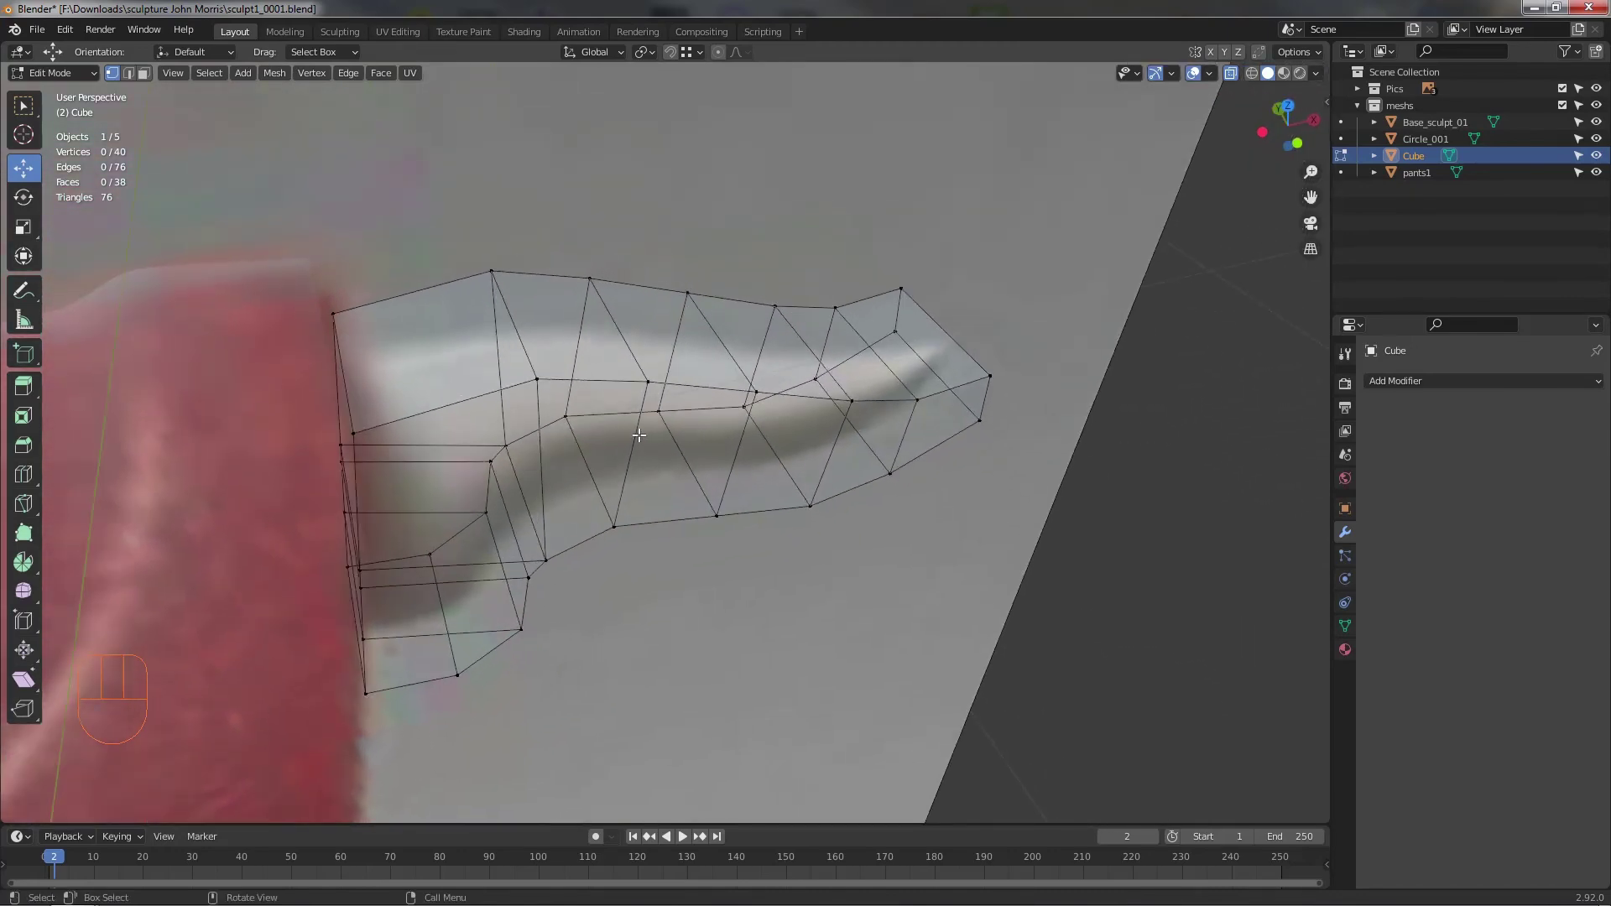
middle_click(607, 443)
left_click(570, 413)
left_click_drag(590, 463, 497, 381)
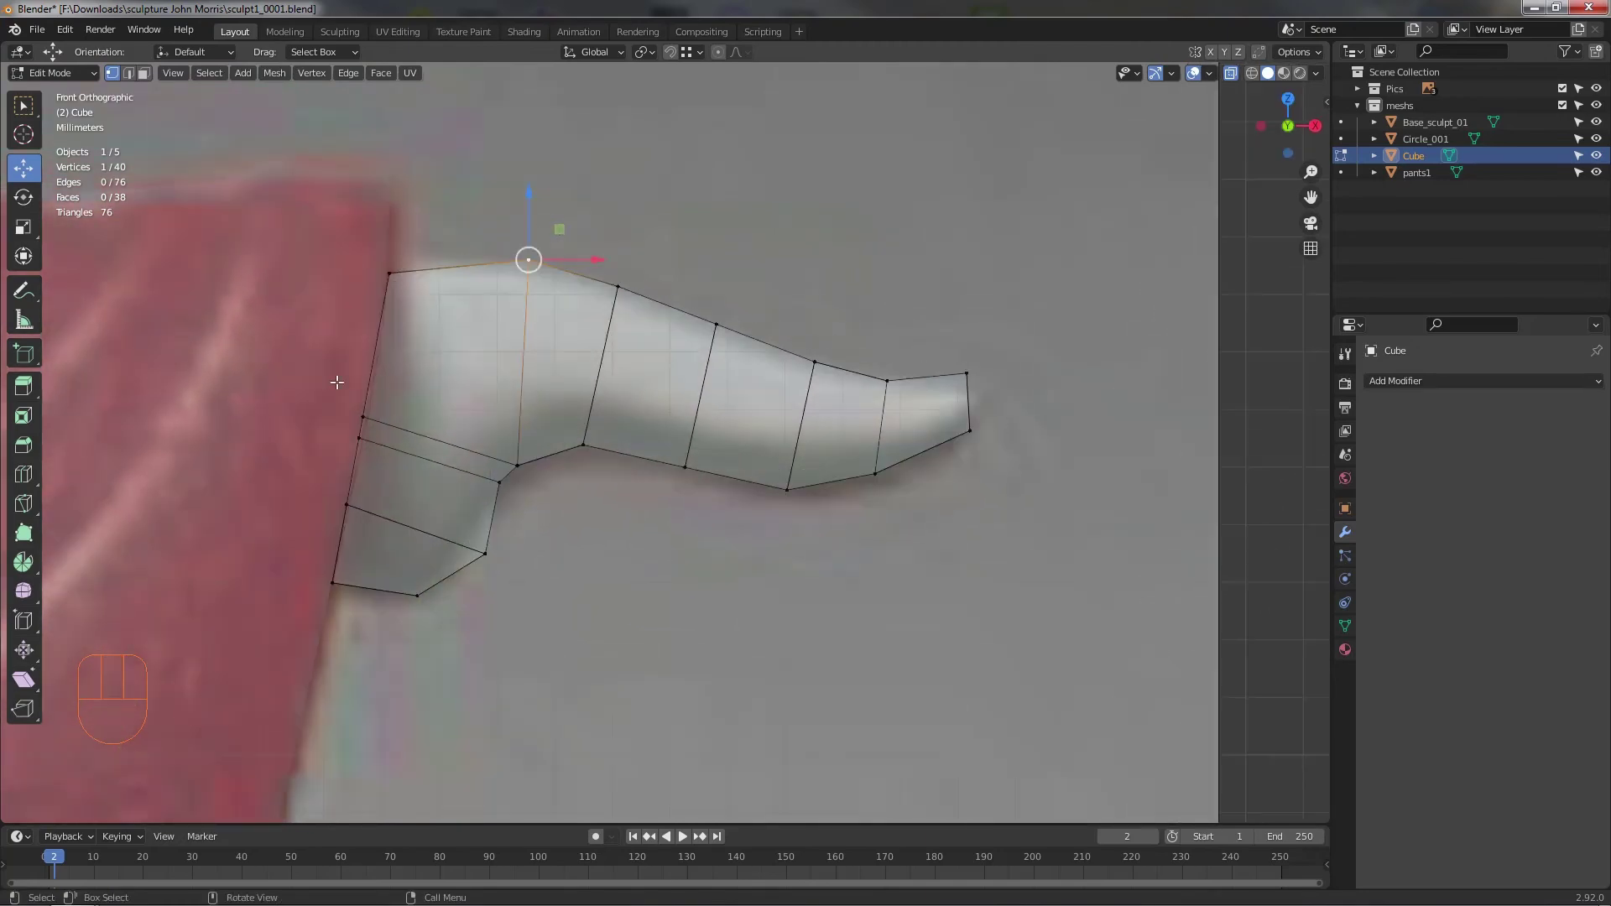
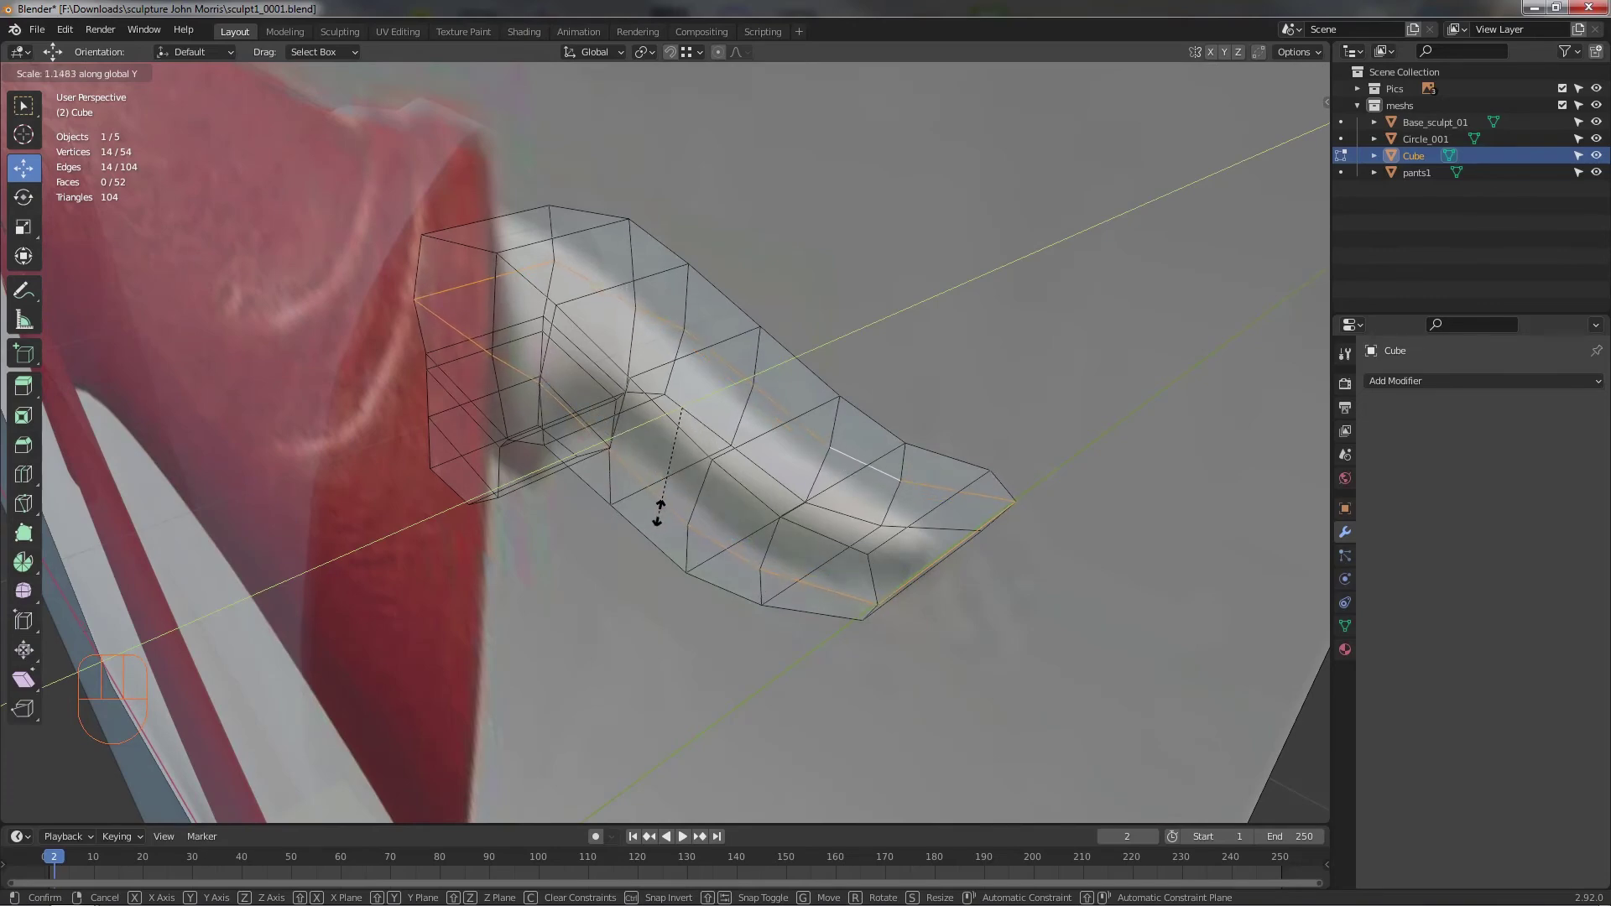
left_click_drag(643, 537, 647, 494)
left_click_drag(525, 490, 555, 448)
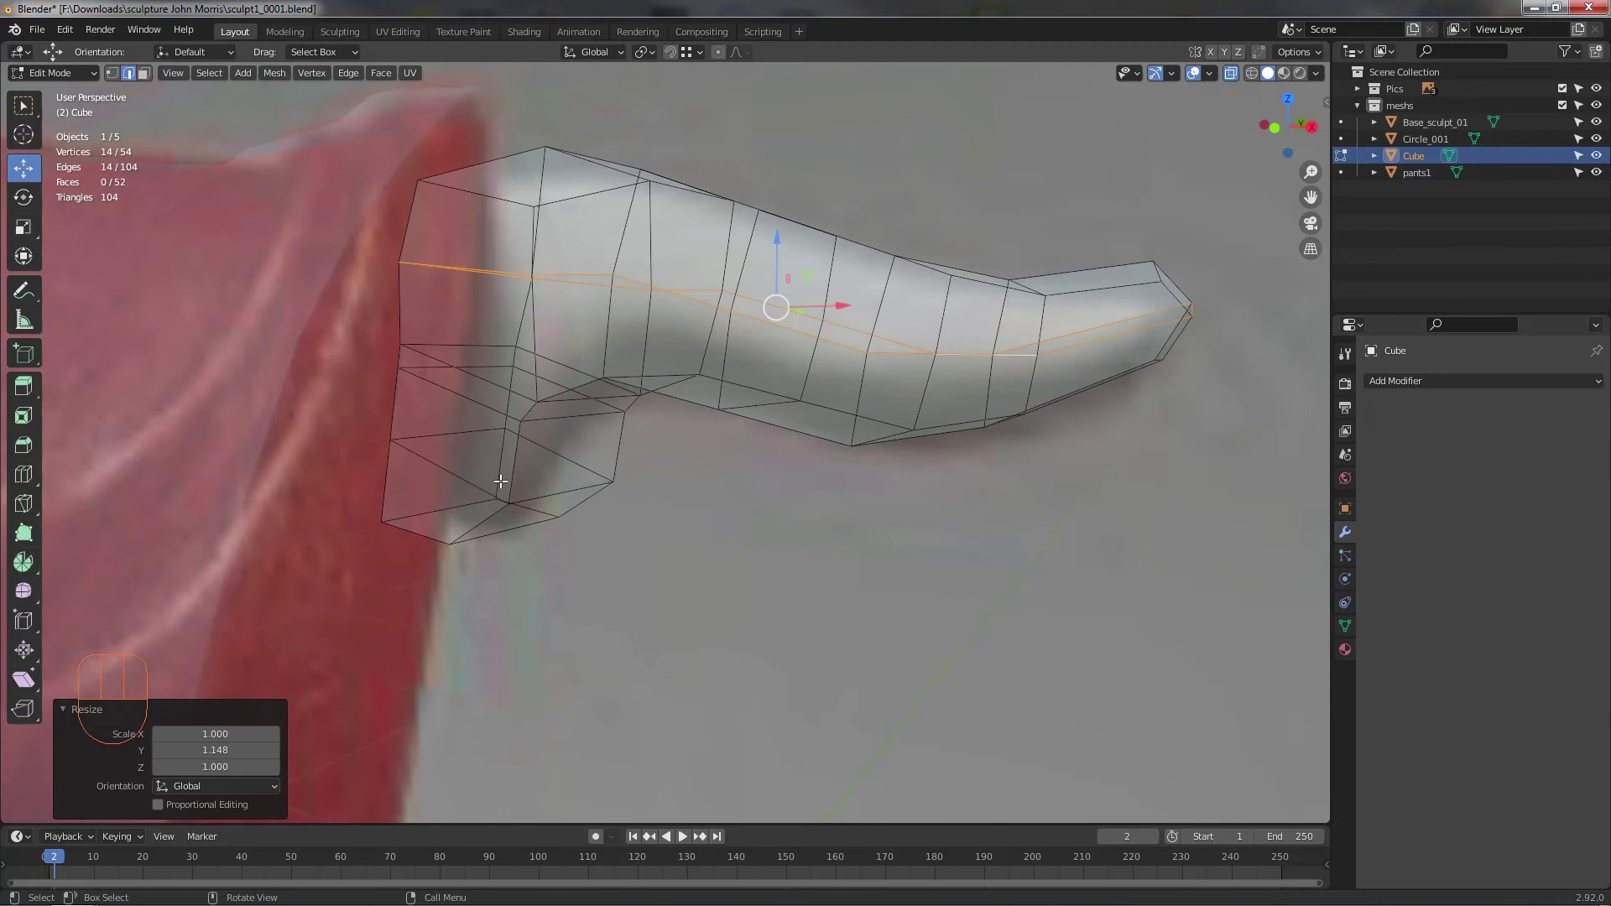
- Box-select the heel base vertices and start scaling them along Y to widen the heel
left_click_drag(547, 471, 500, 484)
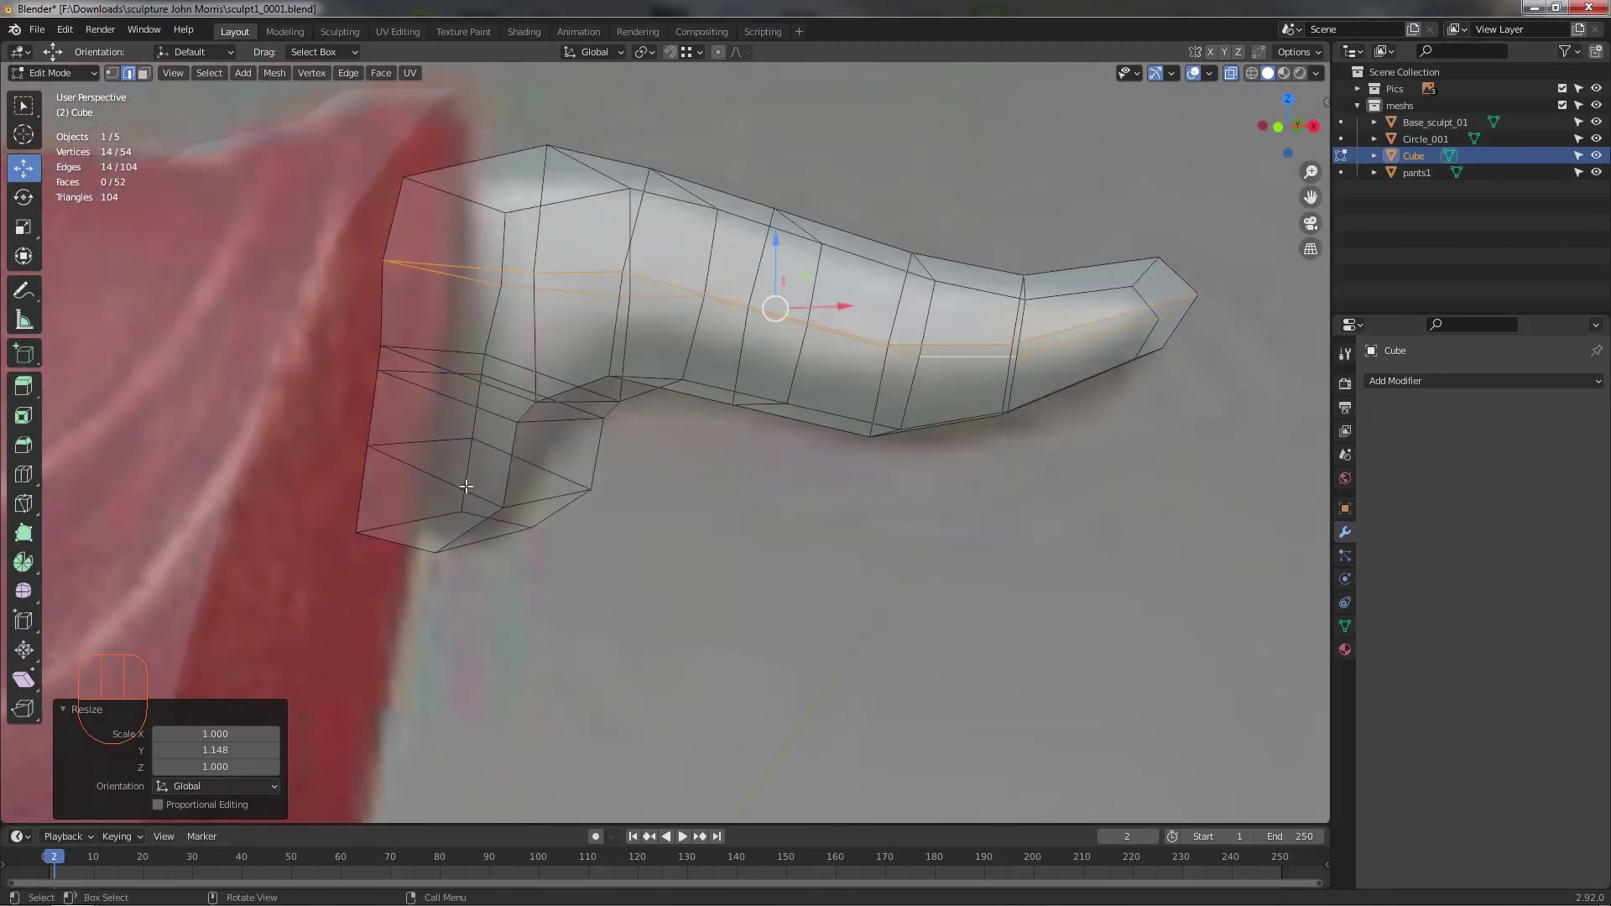
left_click_drag(530, 495, 449, 485)
left_click_drag(444, 477, 457, 507)
middle_click(447, 514)
key("s")
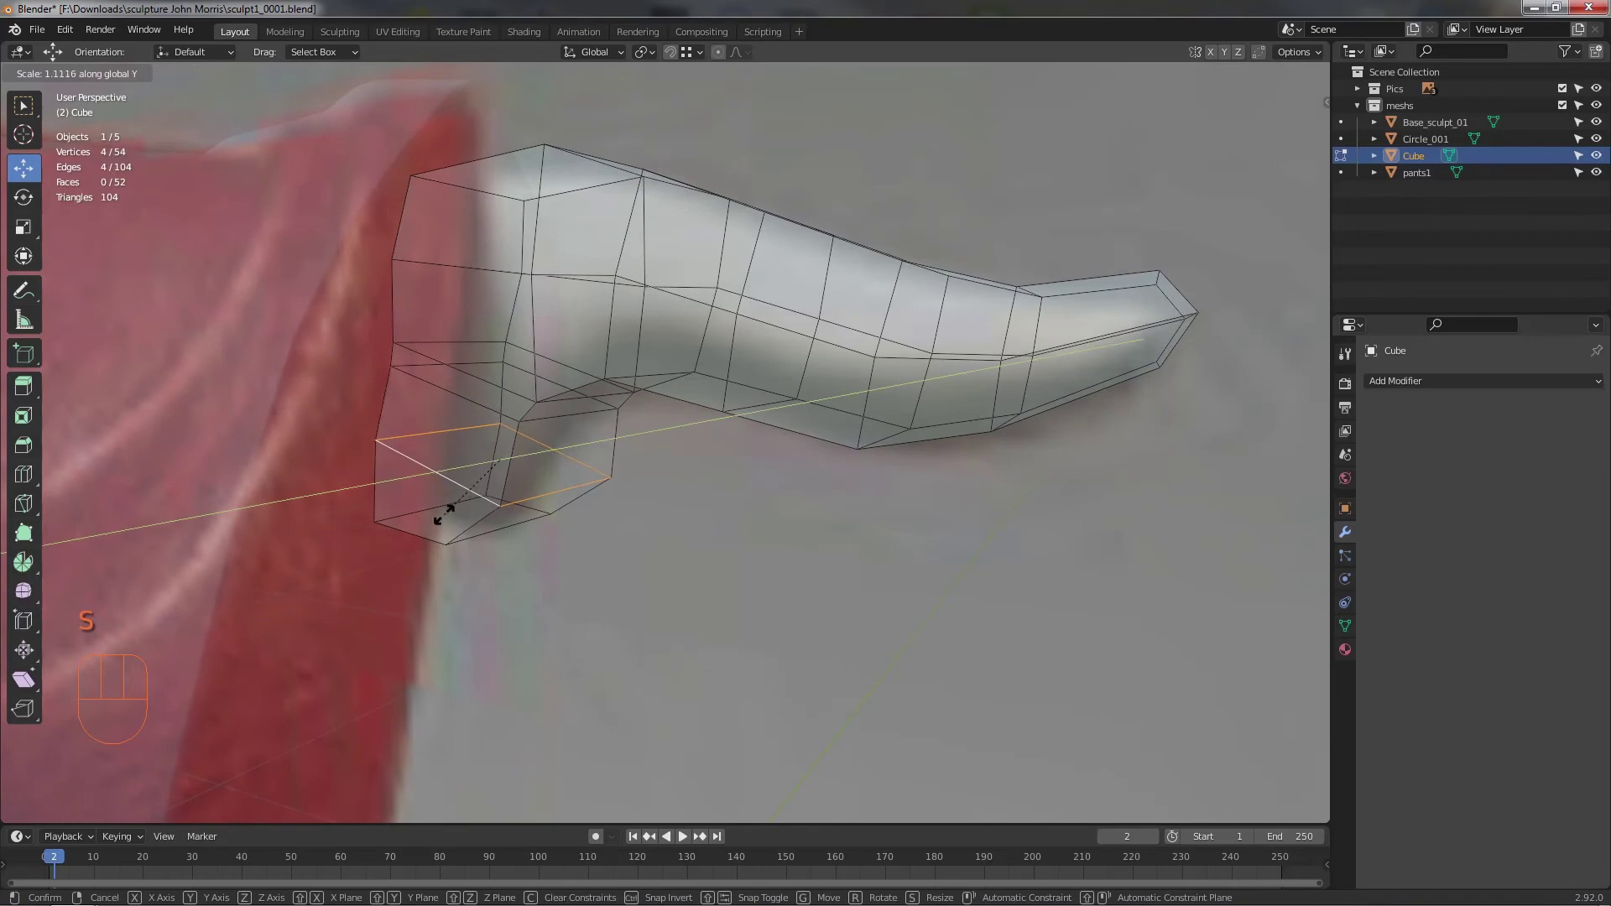
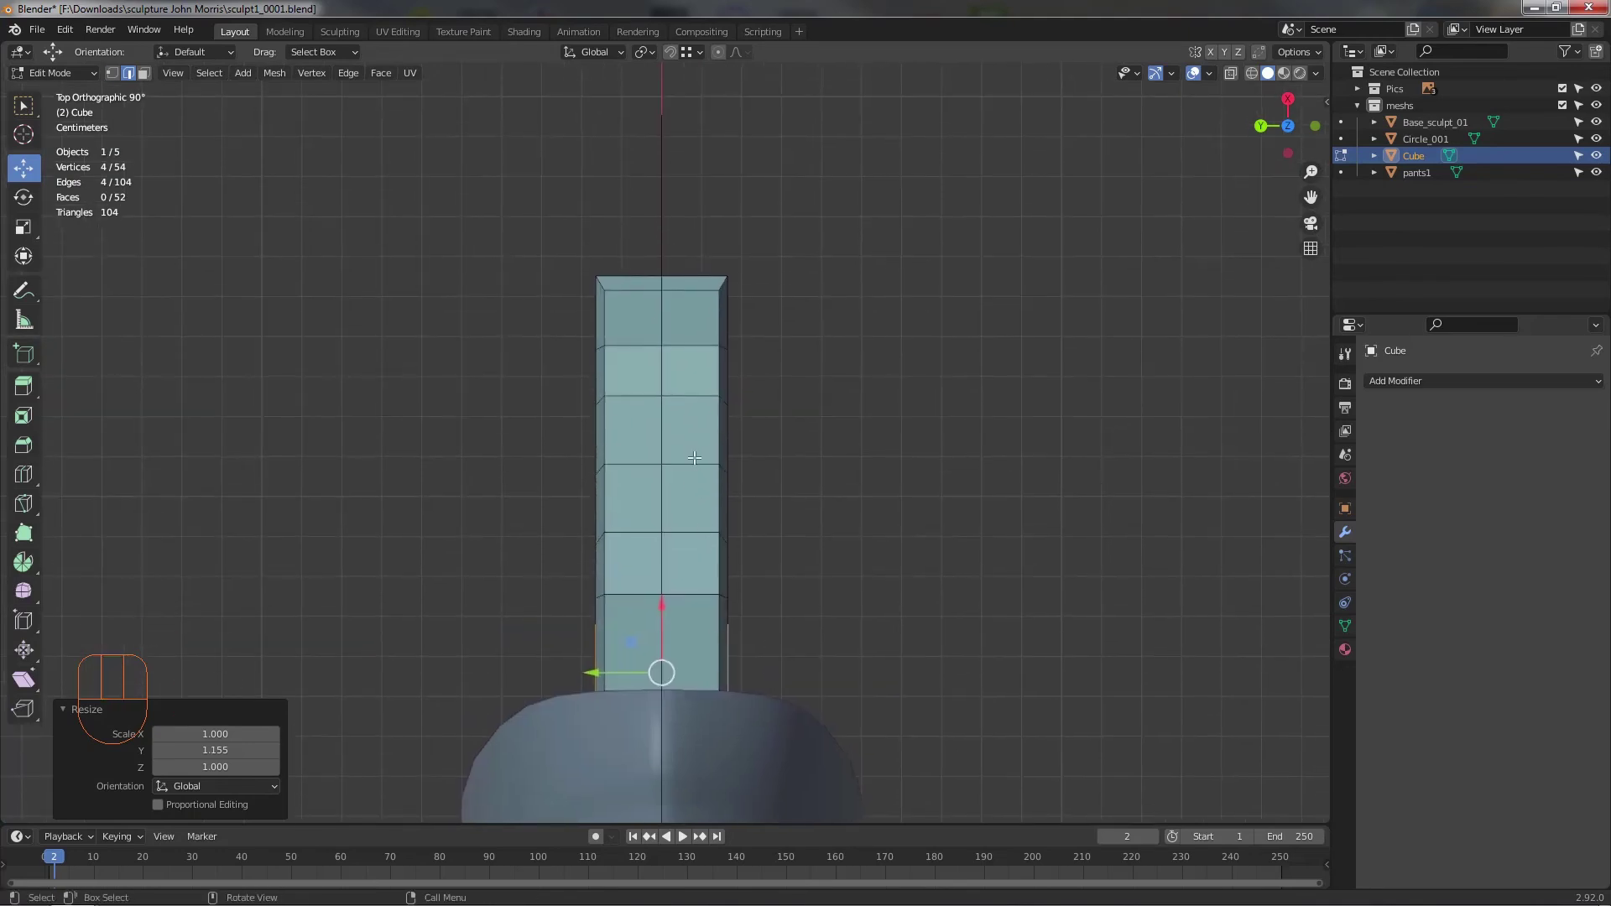
- In top view, push the foot's side vertices outward to widen its outline
left_click_drag(616, 447, 728, 406)
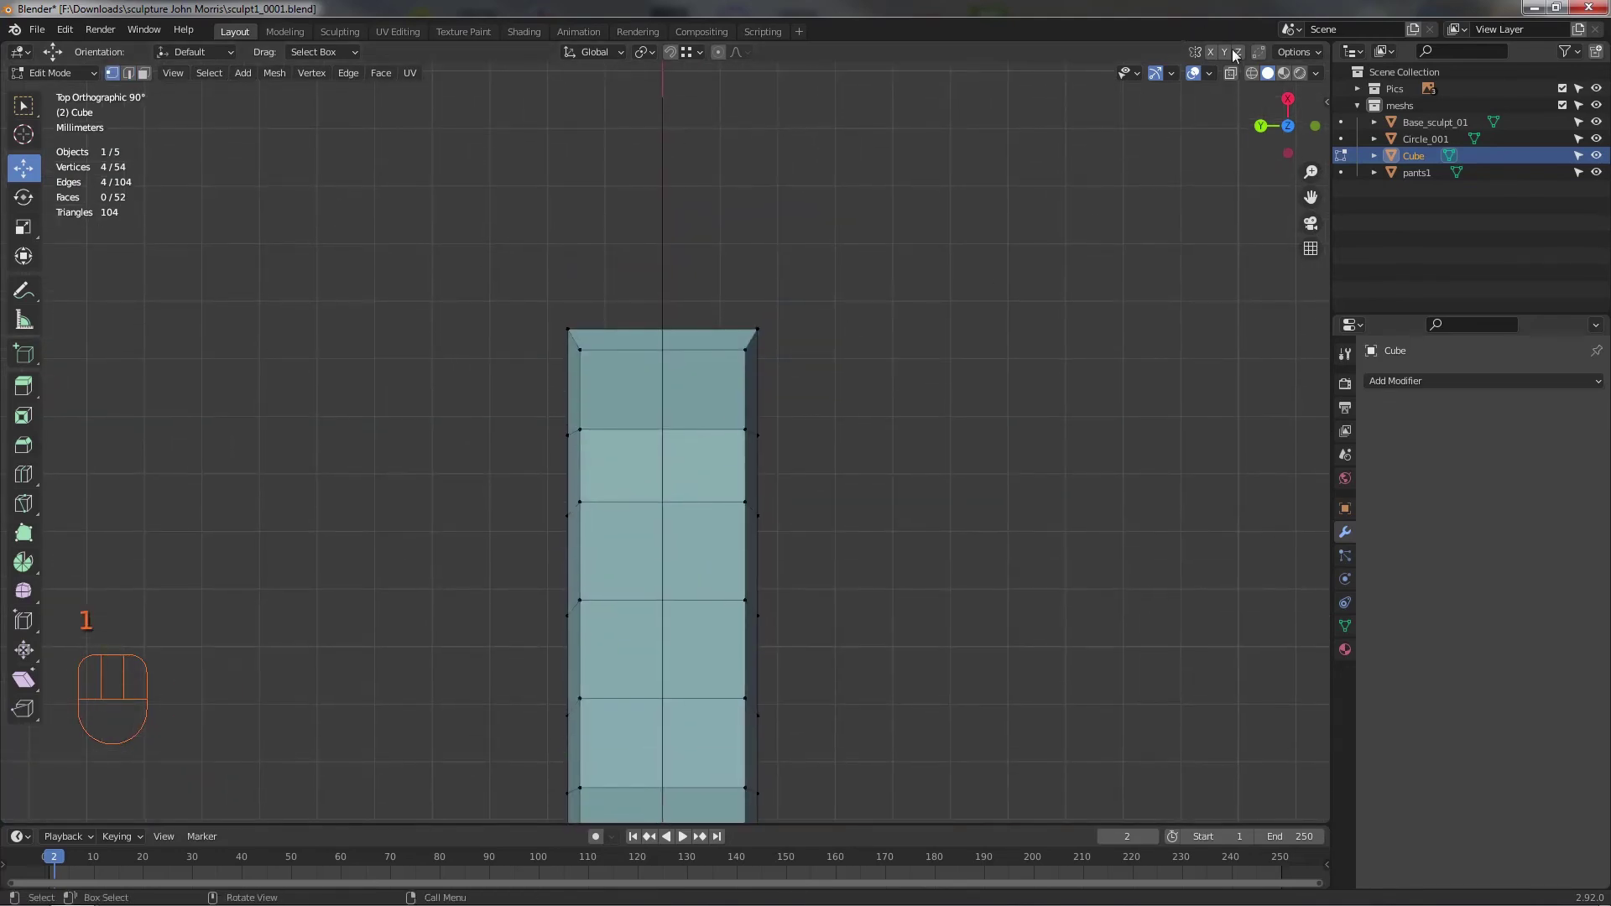
left_click(1232, 56)
key("alt+z")
left_click_drag(570, 319, 615, 350)
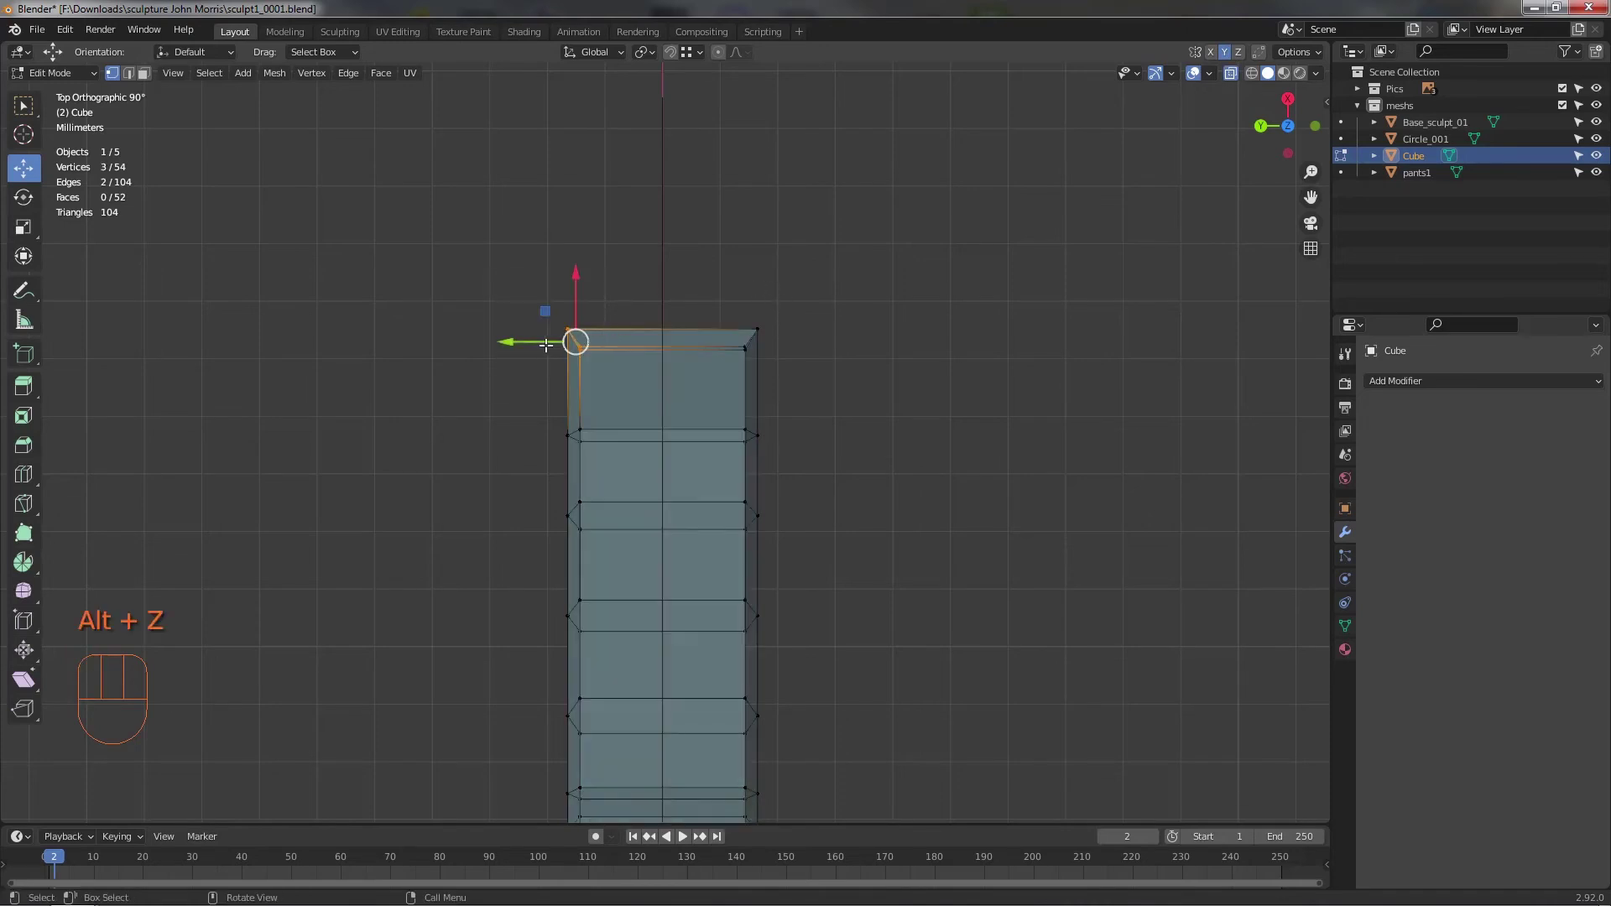
left_click(558, 346)
left_click_drag(581, 527, 600, 547)
left_click(535, 474)
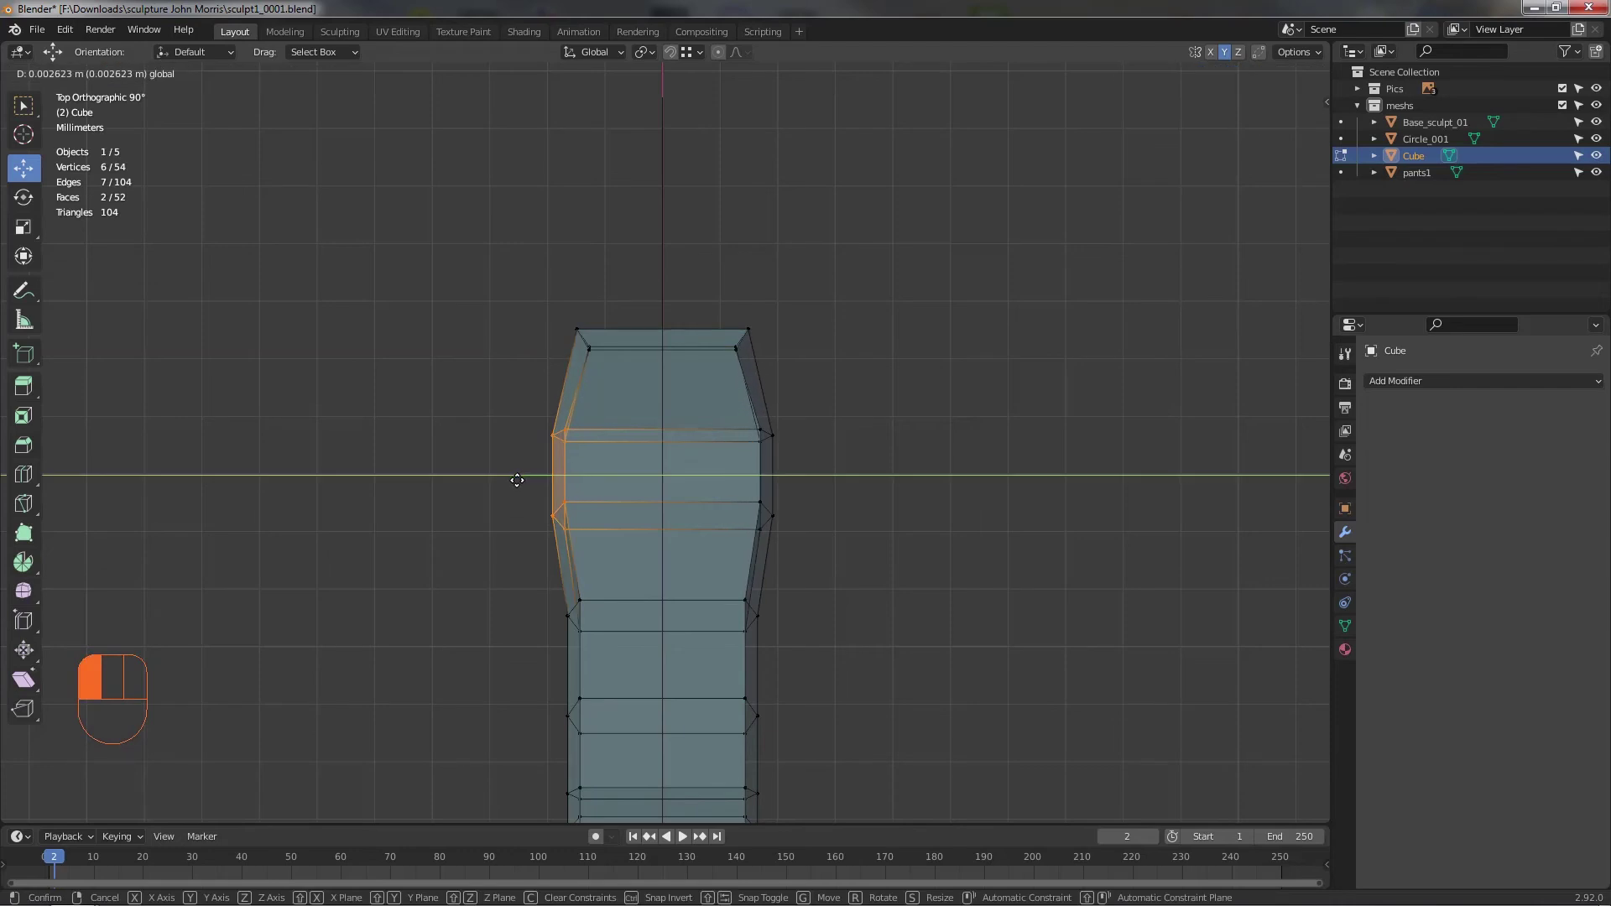
left_click_drag(613, 511, 1049, 327)
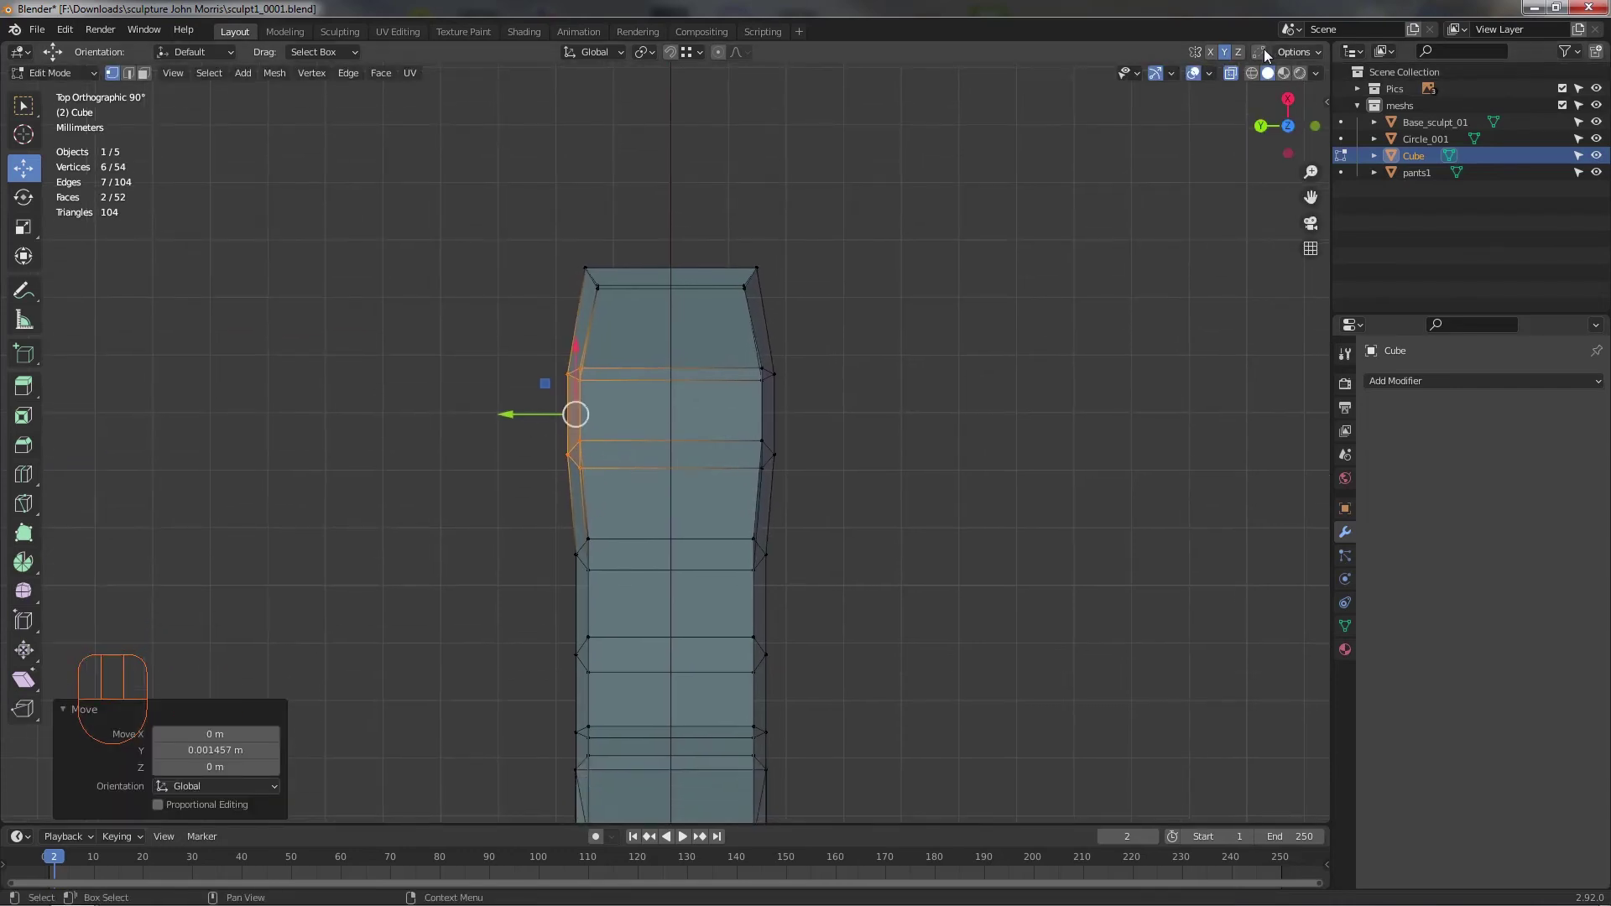
left_click(1229, 59)
- Tuck the front corner vertex inward to give the foot a tapered tip
middle_click(701, 403)
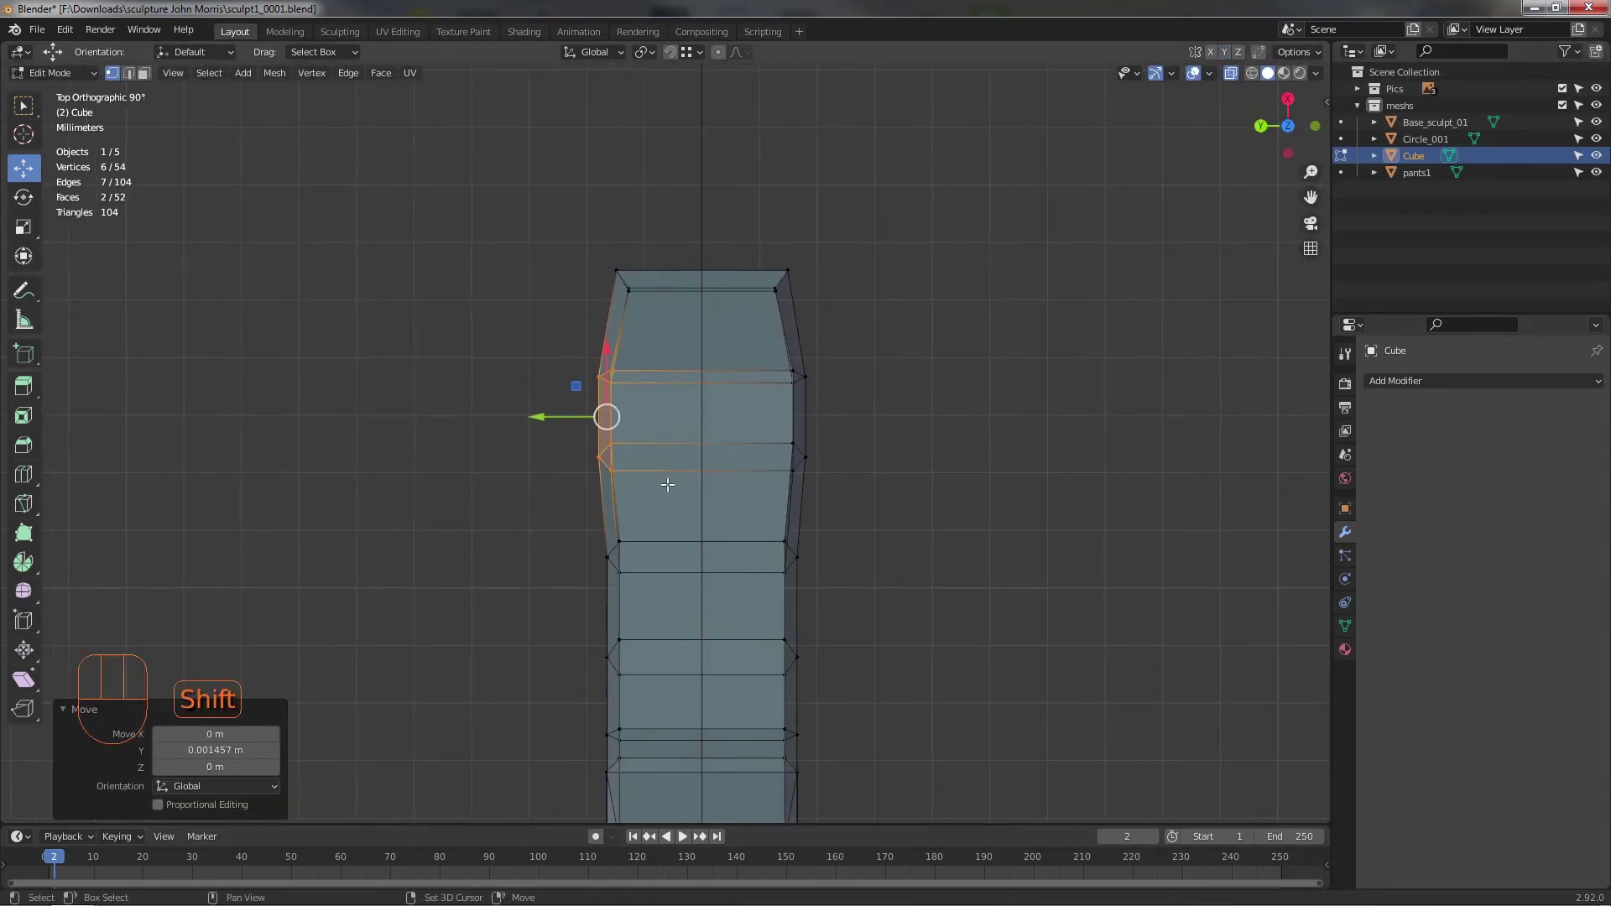
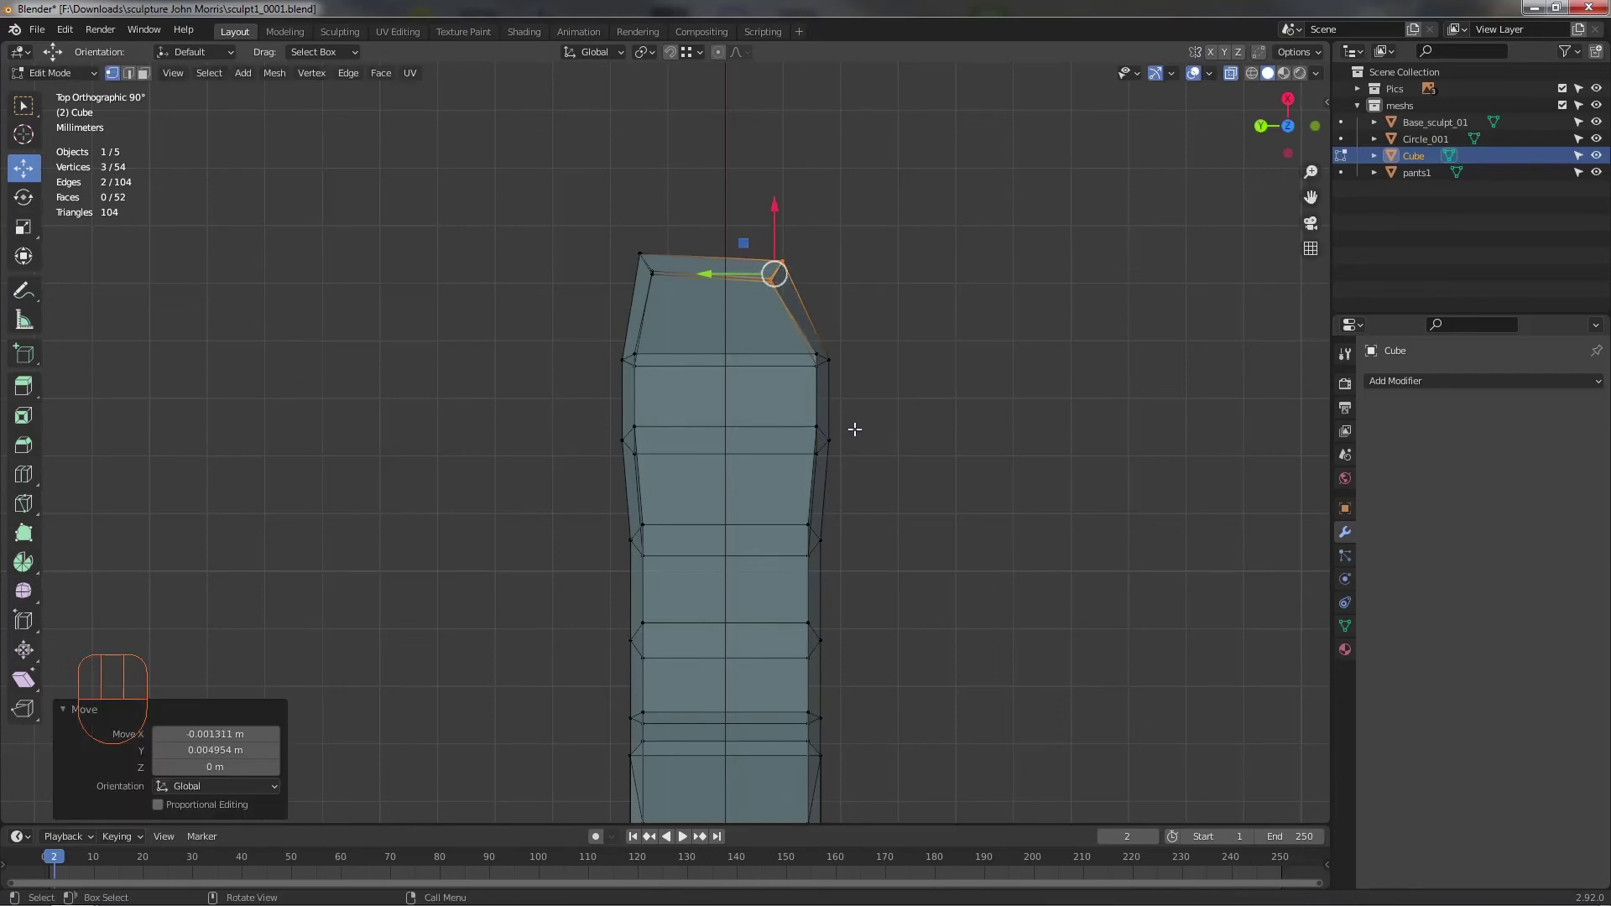
key("alt+z")
left_click_drag(888, 445, 899, 422)
left_click_drag(921, 452, 1022, 421)
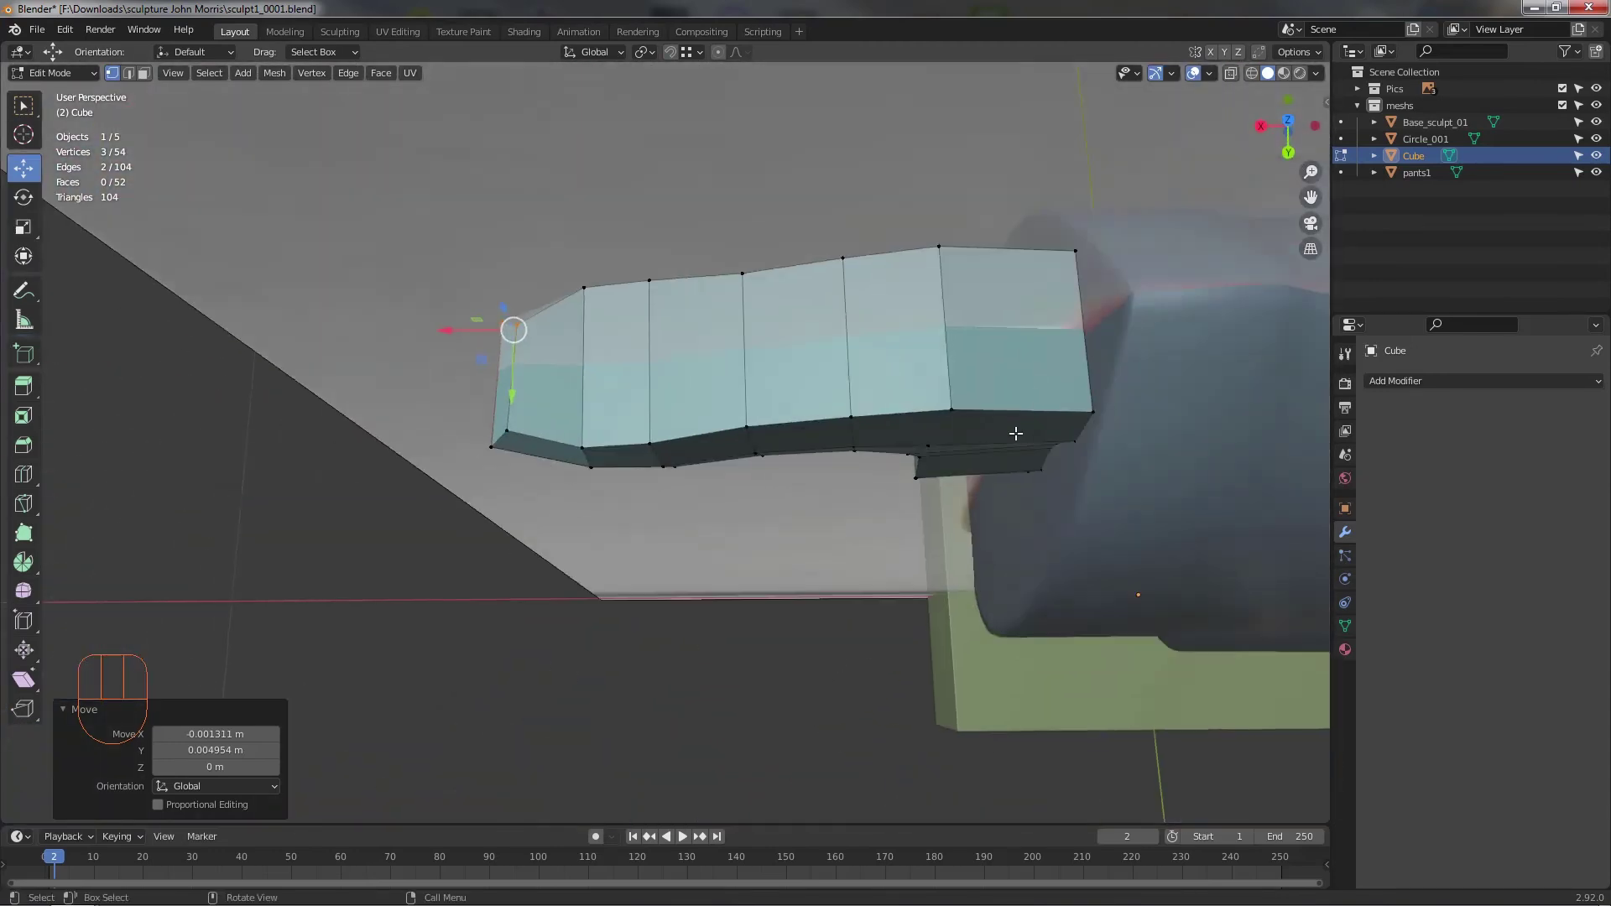
- Reshape the toe-end vertices and pull the toe tip into a pointed shape
left_click_drag(1033, 413, 980, 400)
left_click_drag(888, 545, 811, 559)
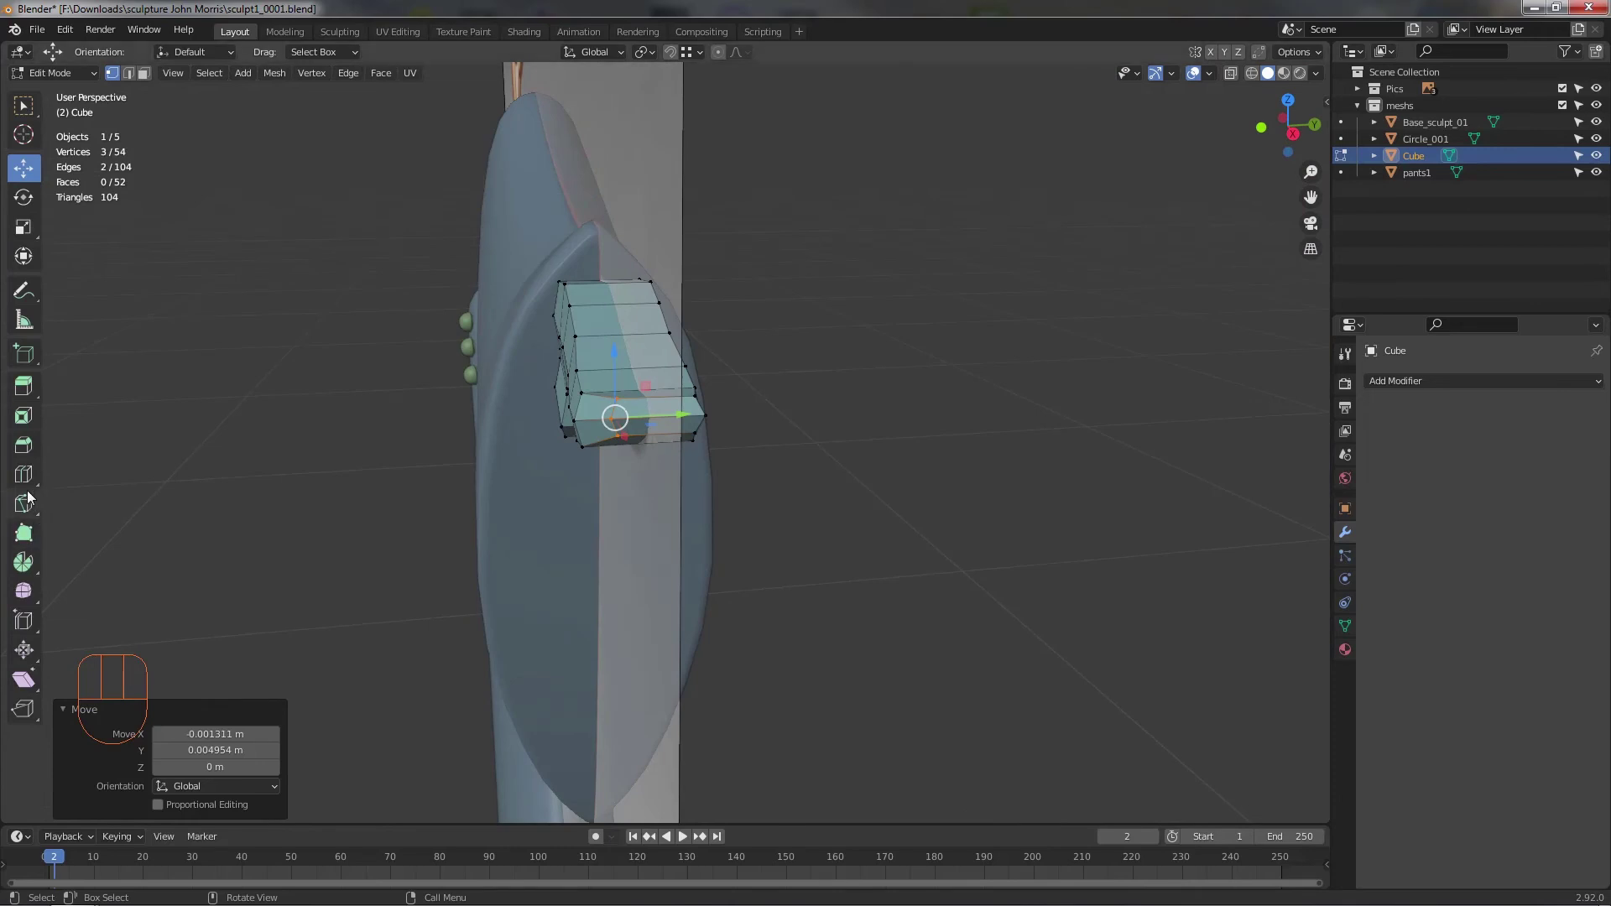
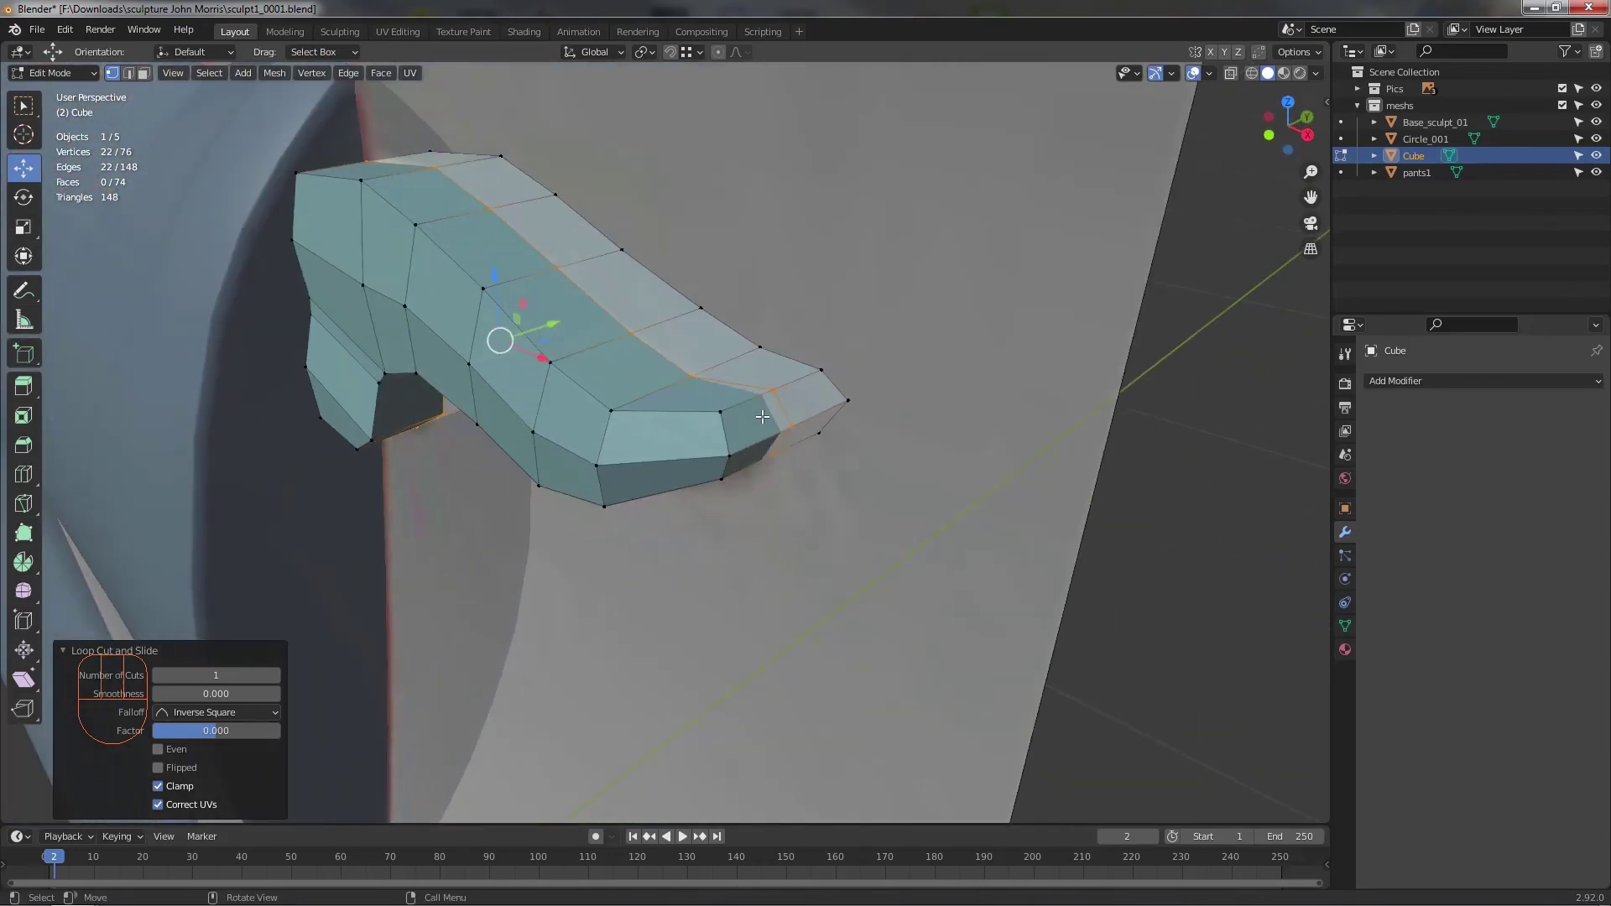
left_click(778, 386)
left_click_drag(779, 427, 773, 443)
left_click_drag(778, 394, 774, 371)
left_click(768, 341)
left_click_drag(805, 383, 870, 366)
left_click(913, 289)
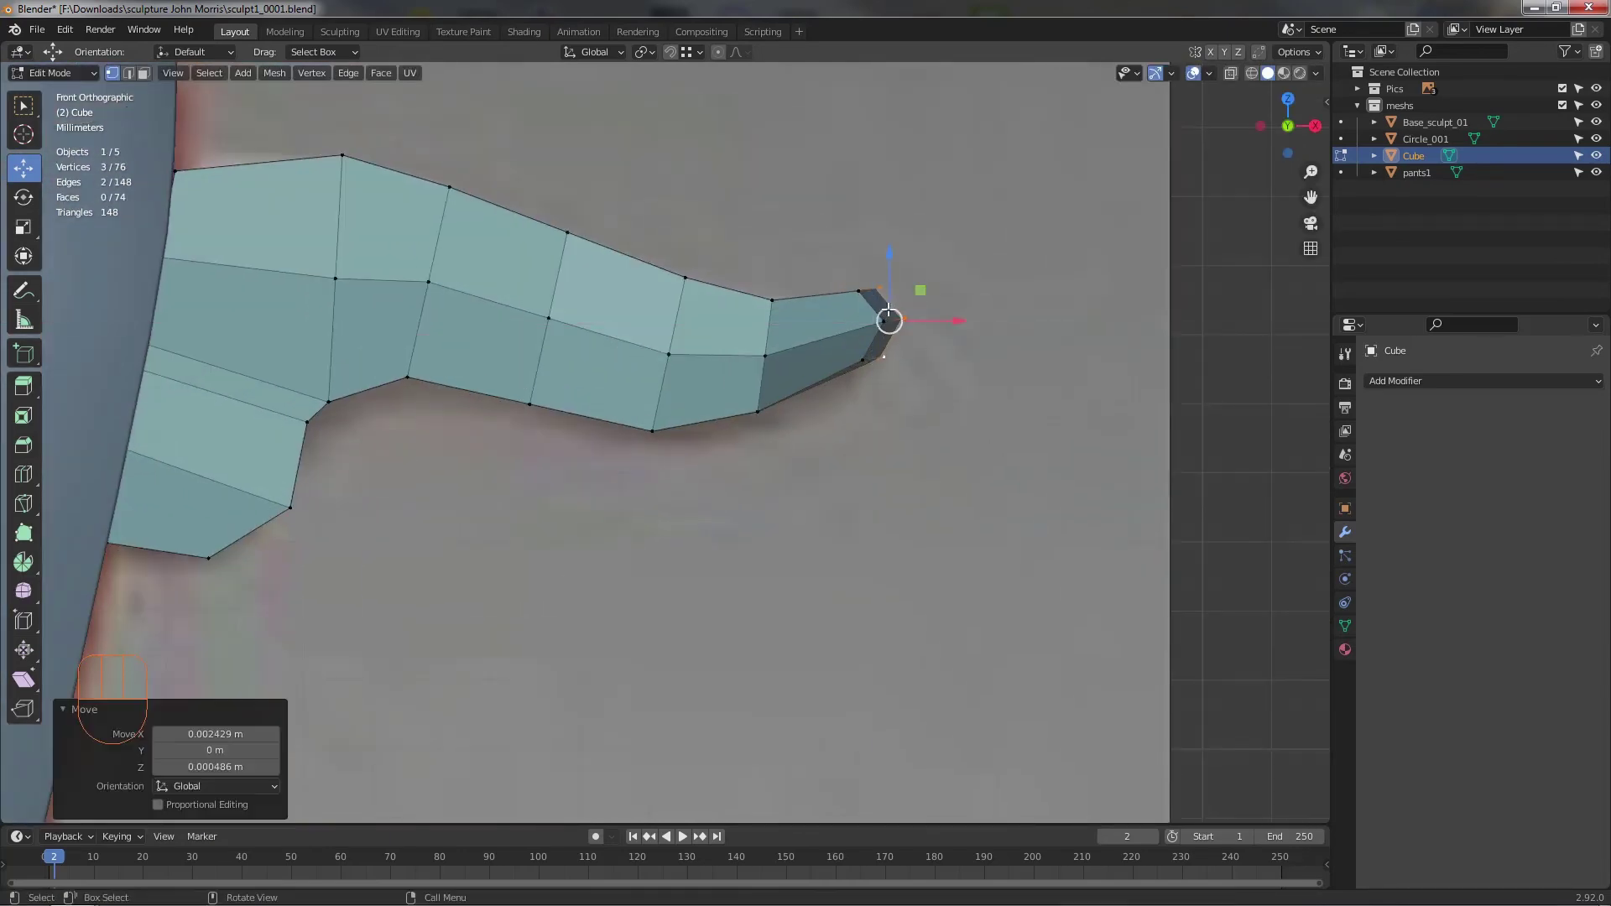
left_click_drag(876, 336, 838, 419)
left_click_drag(787, 413, 766, 404)
- Adjust the top edge of the foot where it meets the pants leg
middle_click(415, 350)
left_click(424, 302)
left_click(424, 303)
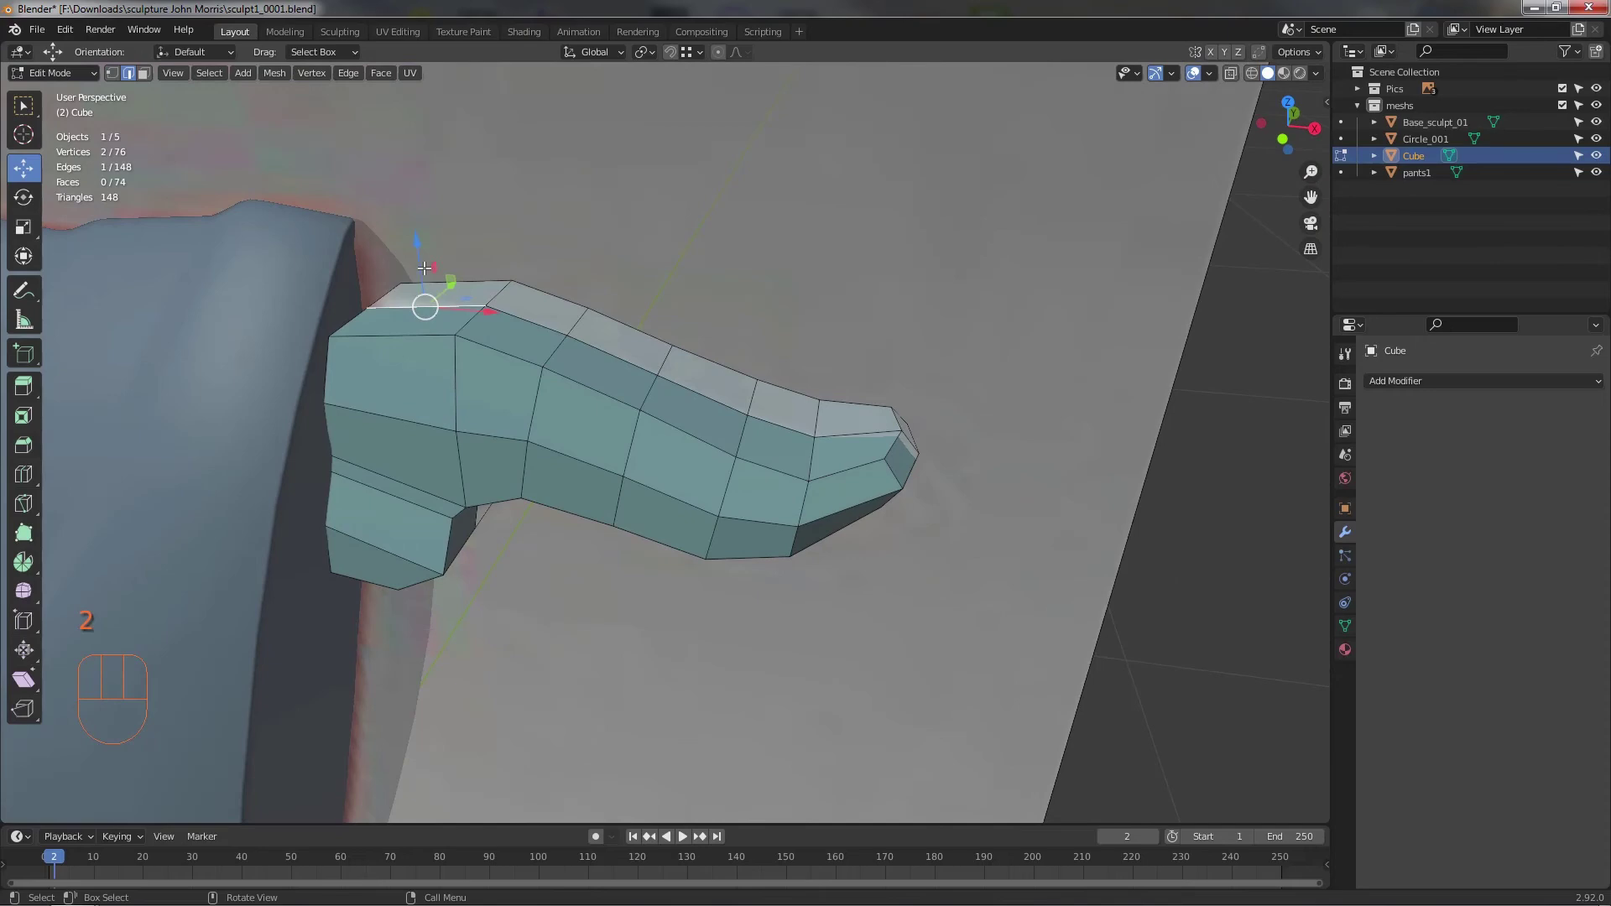
left_click(426, 254)
left_click_drag(566, 373, 540, 348)
- Move an edge along the sole to shape the foot's underside
left_click_drag(575, 429, 216, 437)
left_click_drag(864, 498, 841, 442)
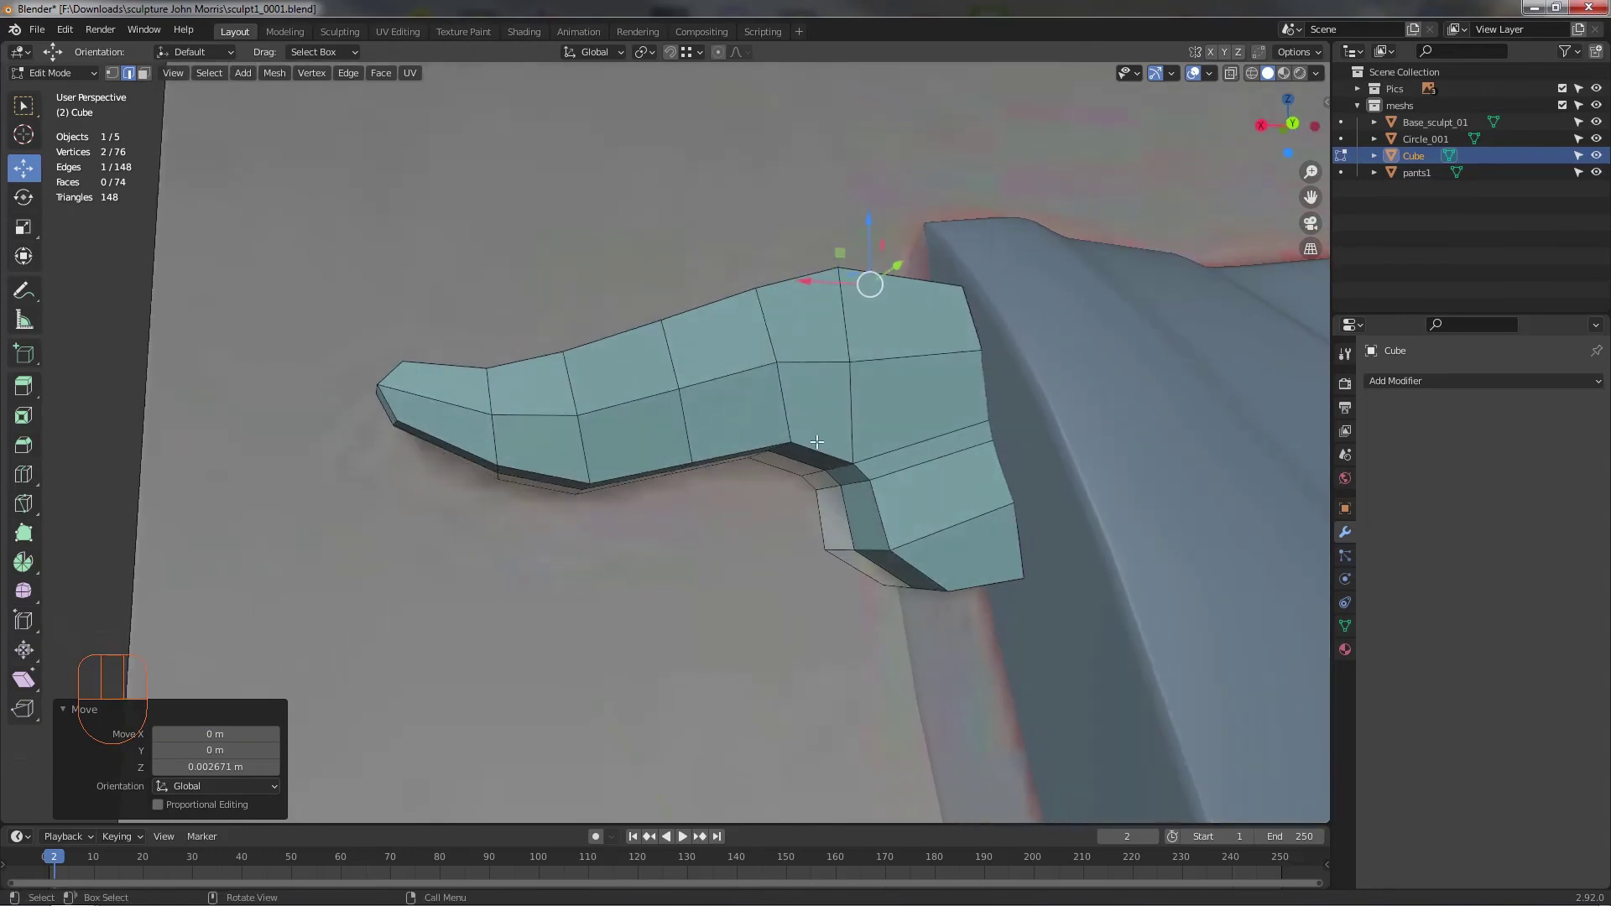
left_click(814, 444)
left_click_drag(737, 423, 727, 392)
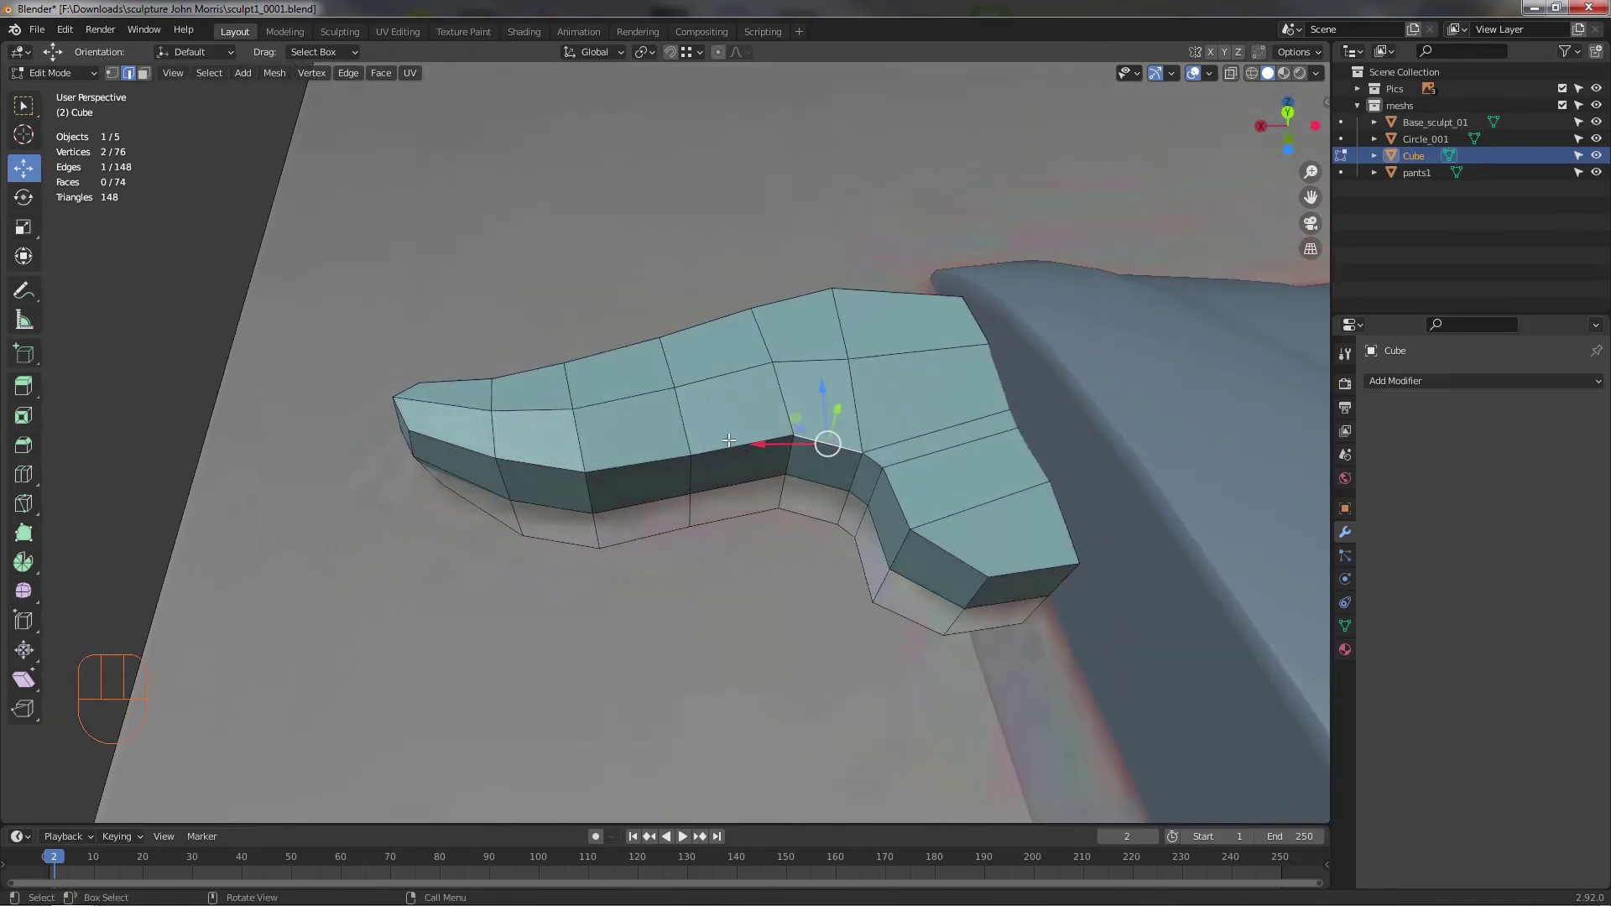
left_click(729, 441)
- Reposition the vertices at the heel's inner corner
middle_click(808, 475)
left_click(779, 404)
left_click_drag(810, 445, 814, 527)
middle_click(863, 512)
left_click(883, 501)
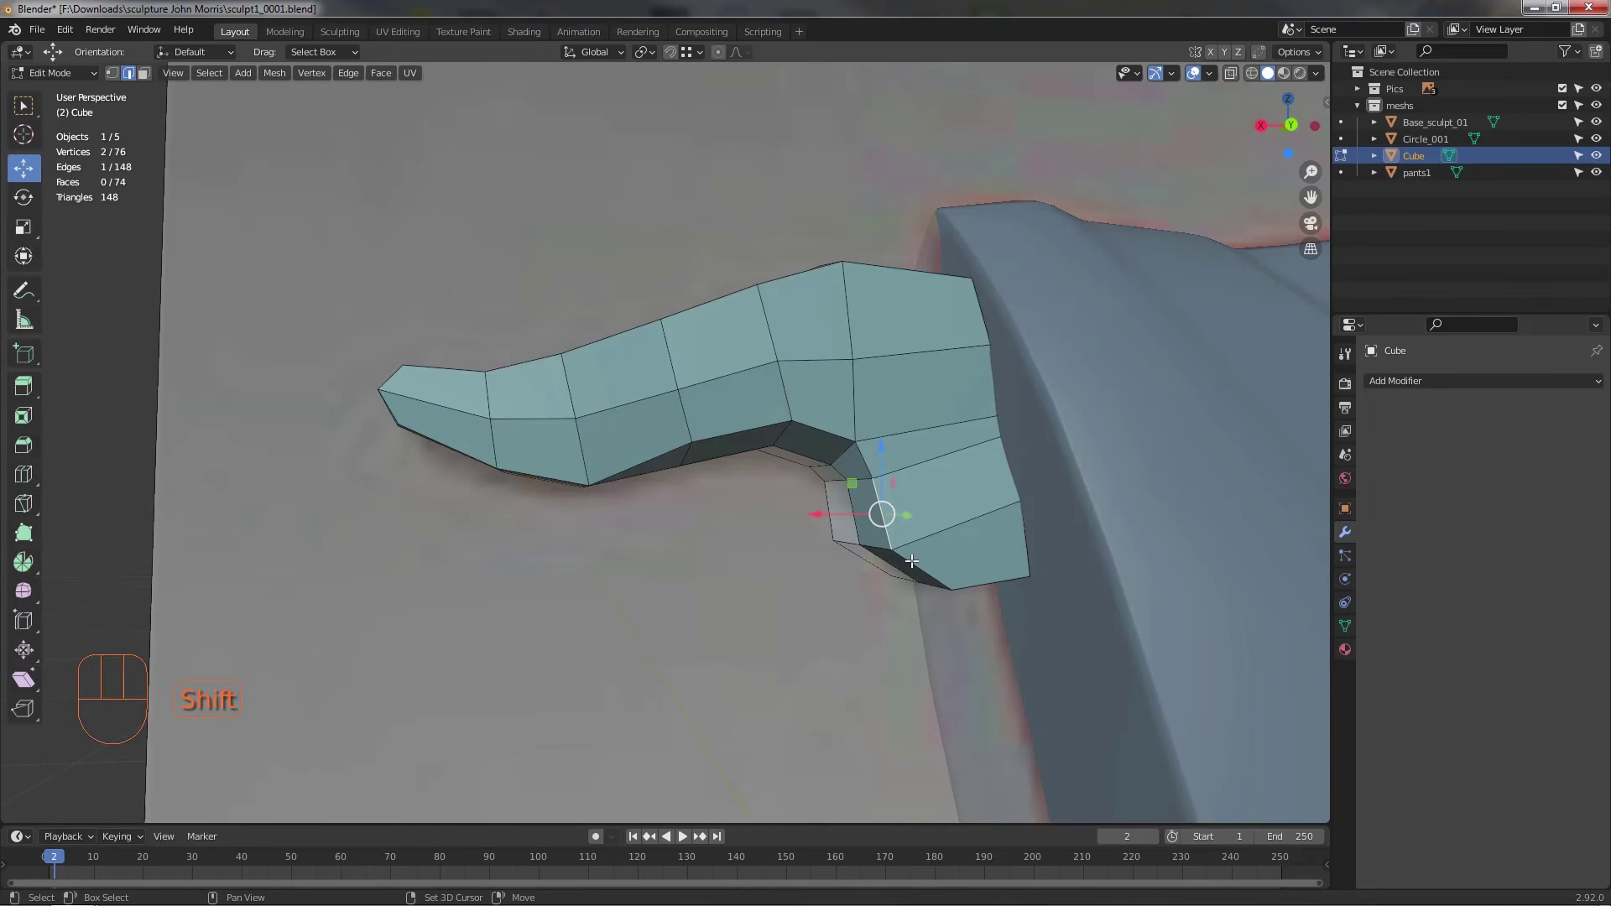
left_click_drag(877, 552, 675, 584)
- Shape the heel's lower vertices into a curved outline and check it from the front
left_click(428, 530)
left_click(405, 569)
left_click_drag(493, 602, 482, 564)
left_click_drag(447, 508, 416, 542)
left_click_drag(425, 527, 433, 494)
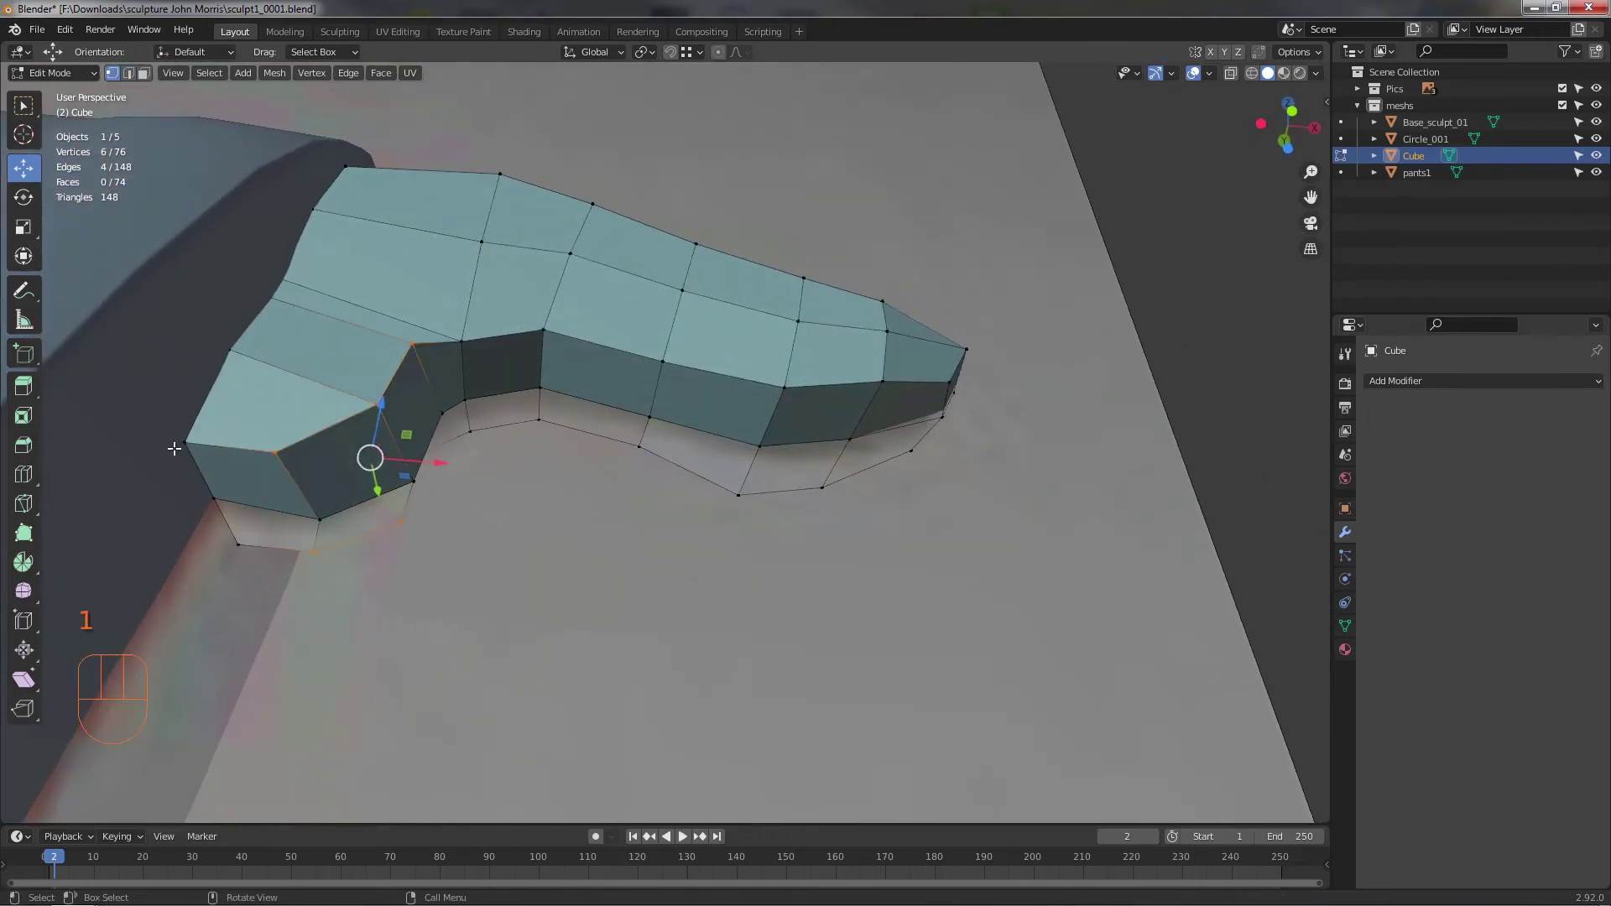
left_click(233, 548)
left_click_drag(300, 607, 300, 632)
left_click_drag(352, 616, 424, 604)
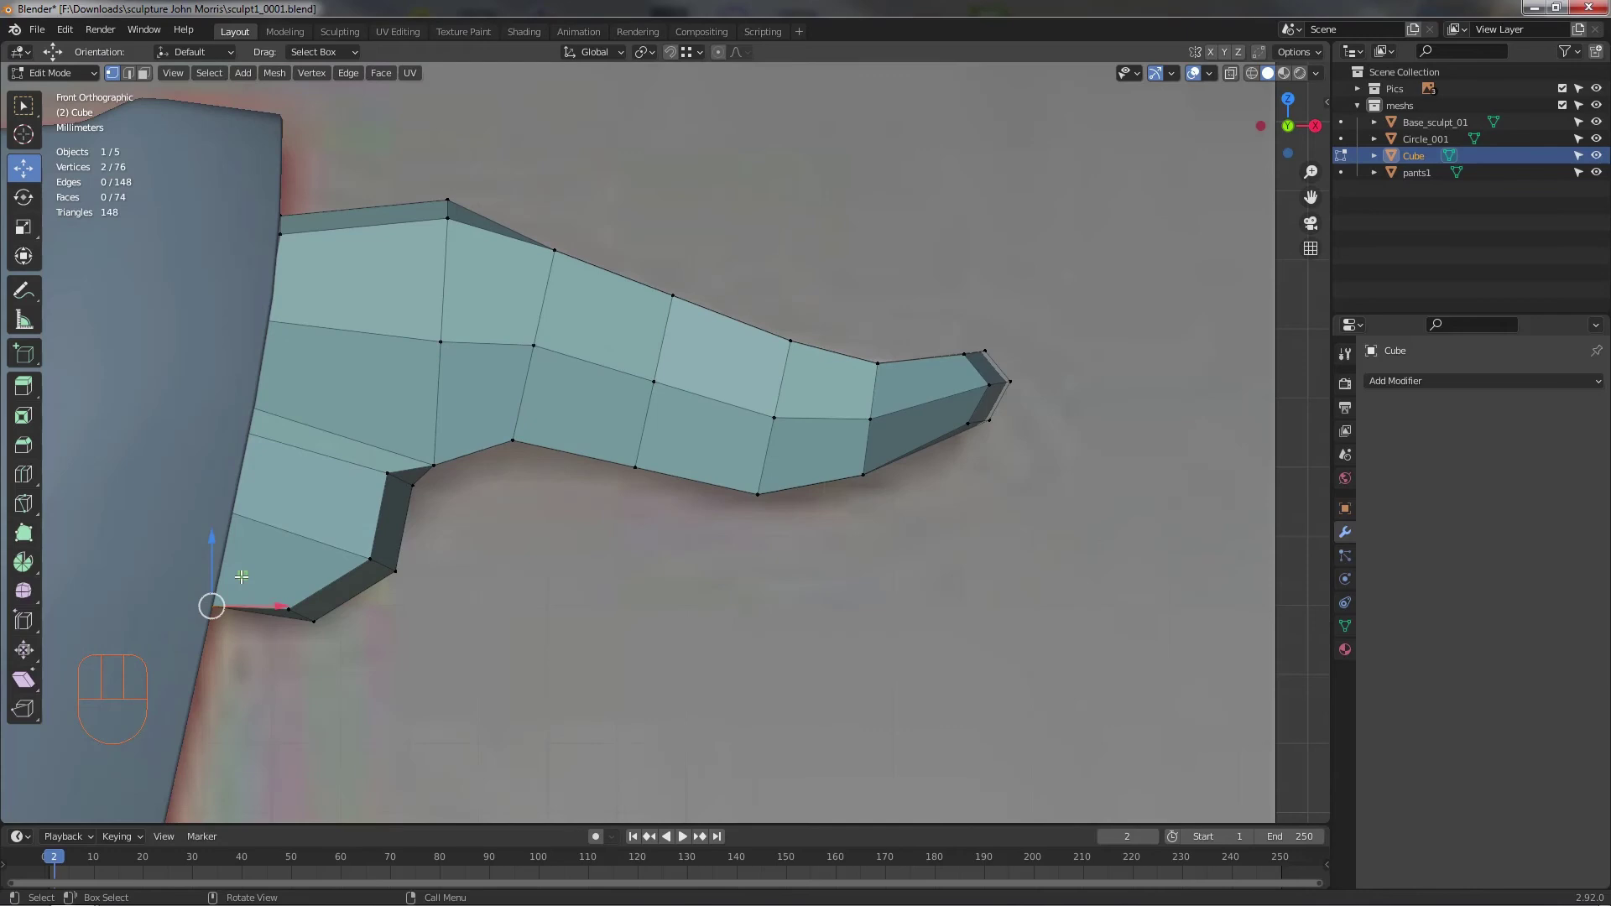
- Nudge the toe tip vertices, undo a move, and adjust the heel's inner-corner vertex under the pants
left_click(242, 561)
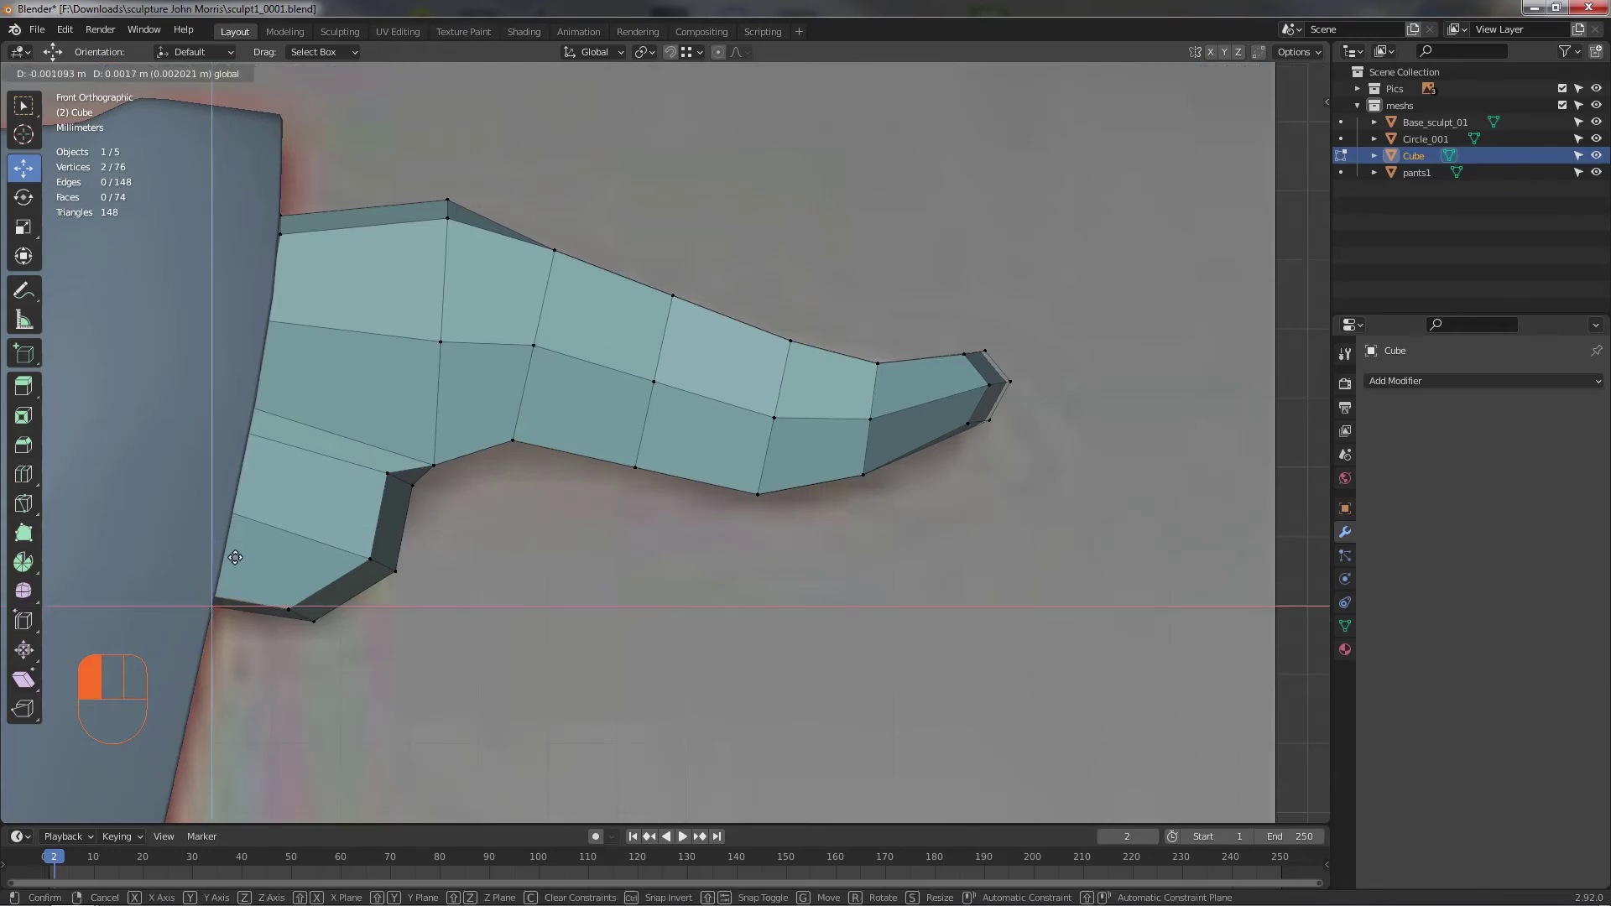
left_click(582, 531)
left_click_drag(534, 536, 417, 499)
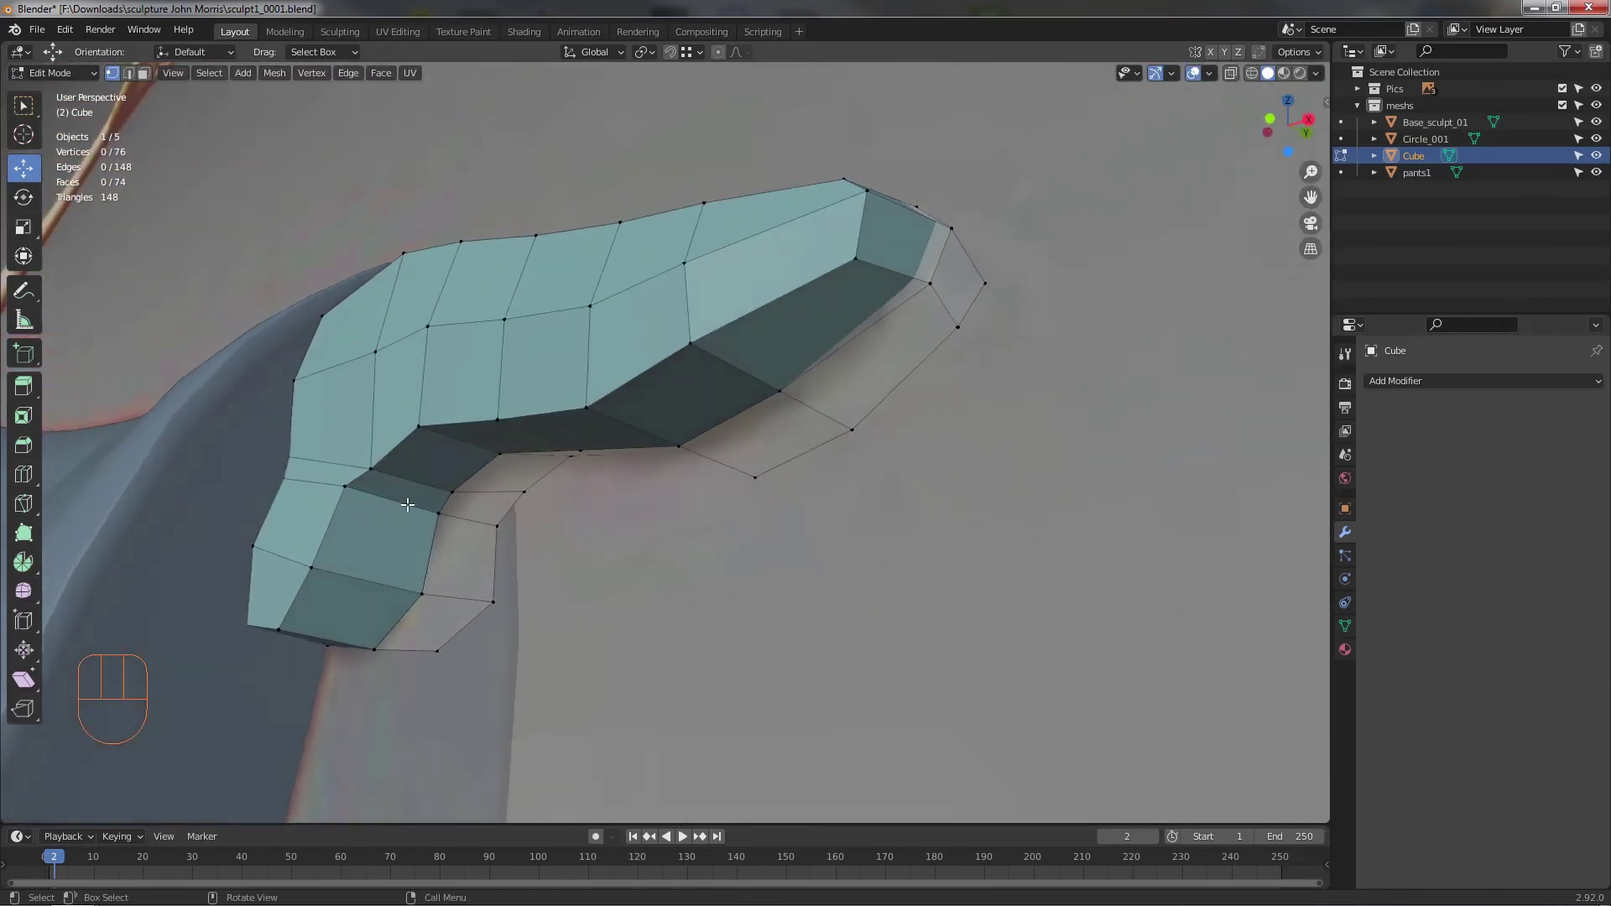
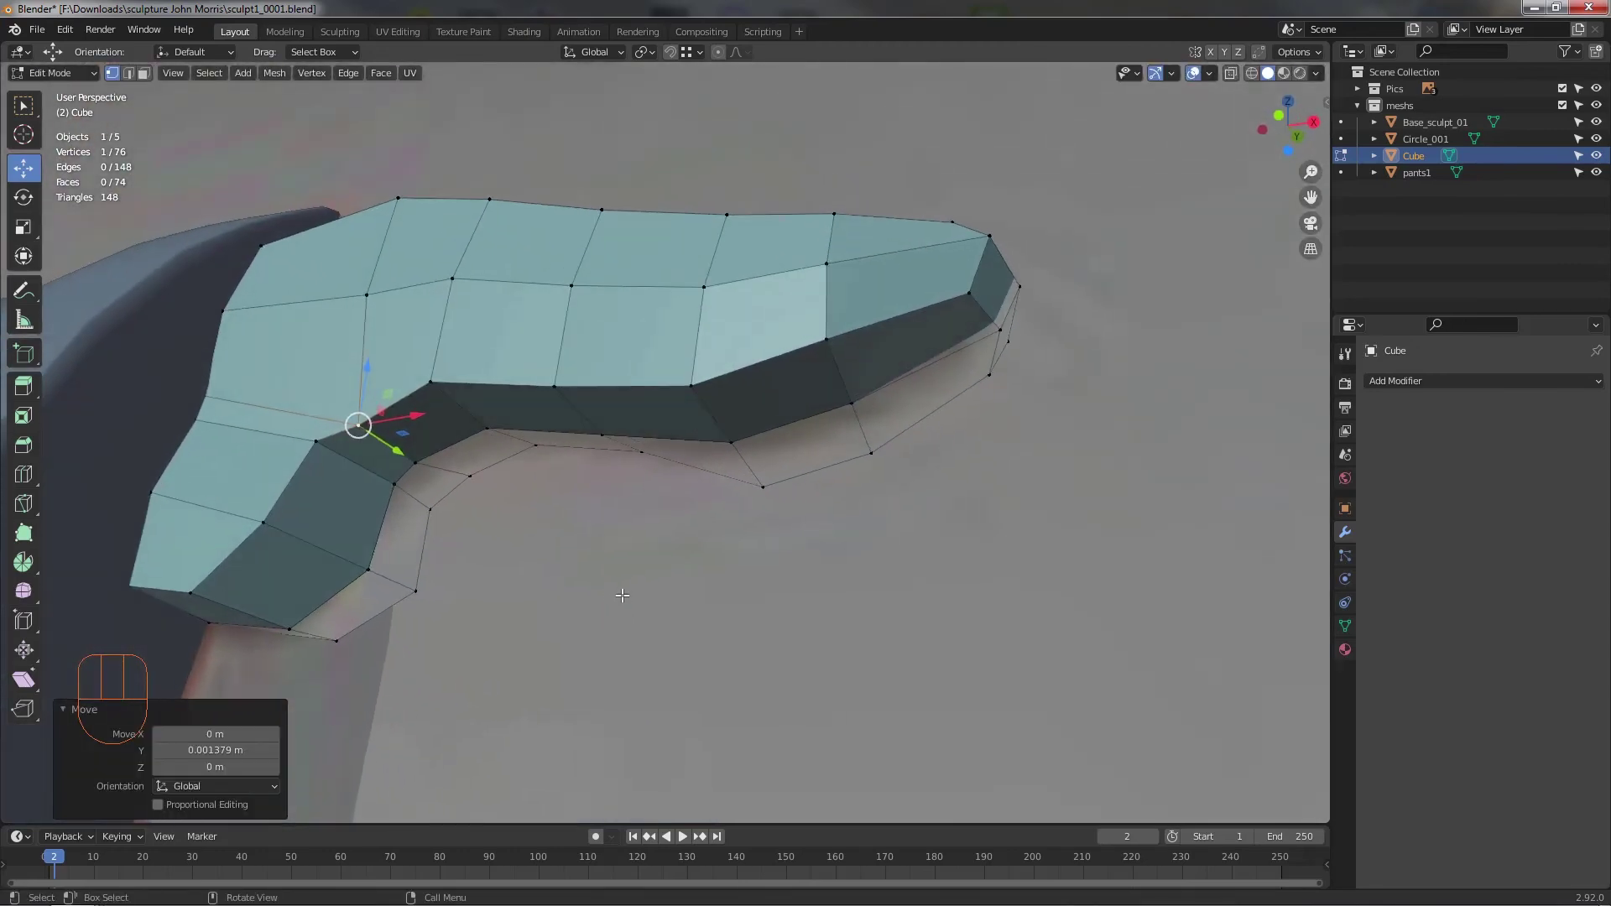
key("ctrl+z")
left_click(609, 586)
left_click_drag(627, 596, 646, 622)
left_click_drag(742, 563, 654, 619)
left_click_drag(708, 615, 818, 591)
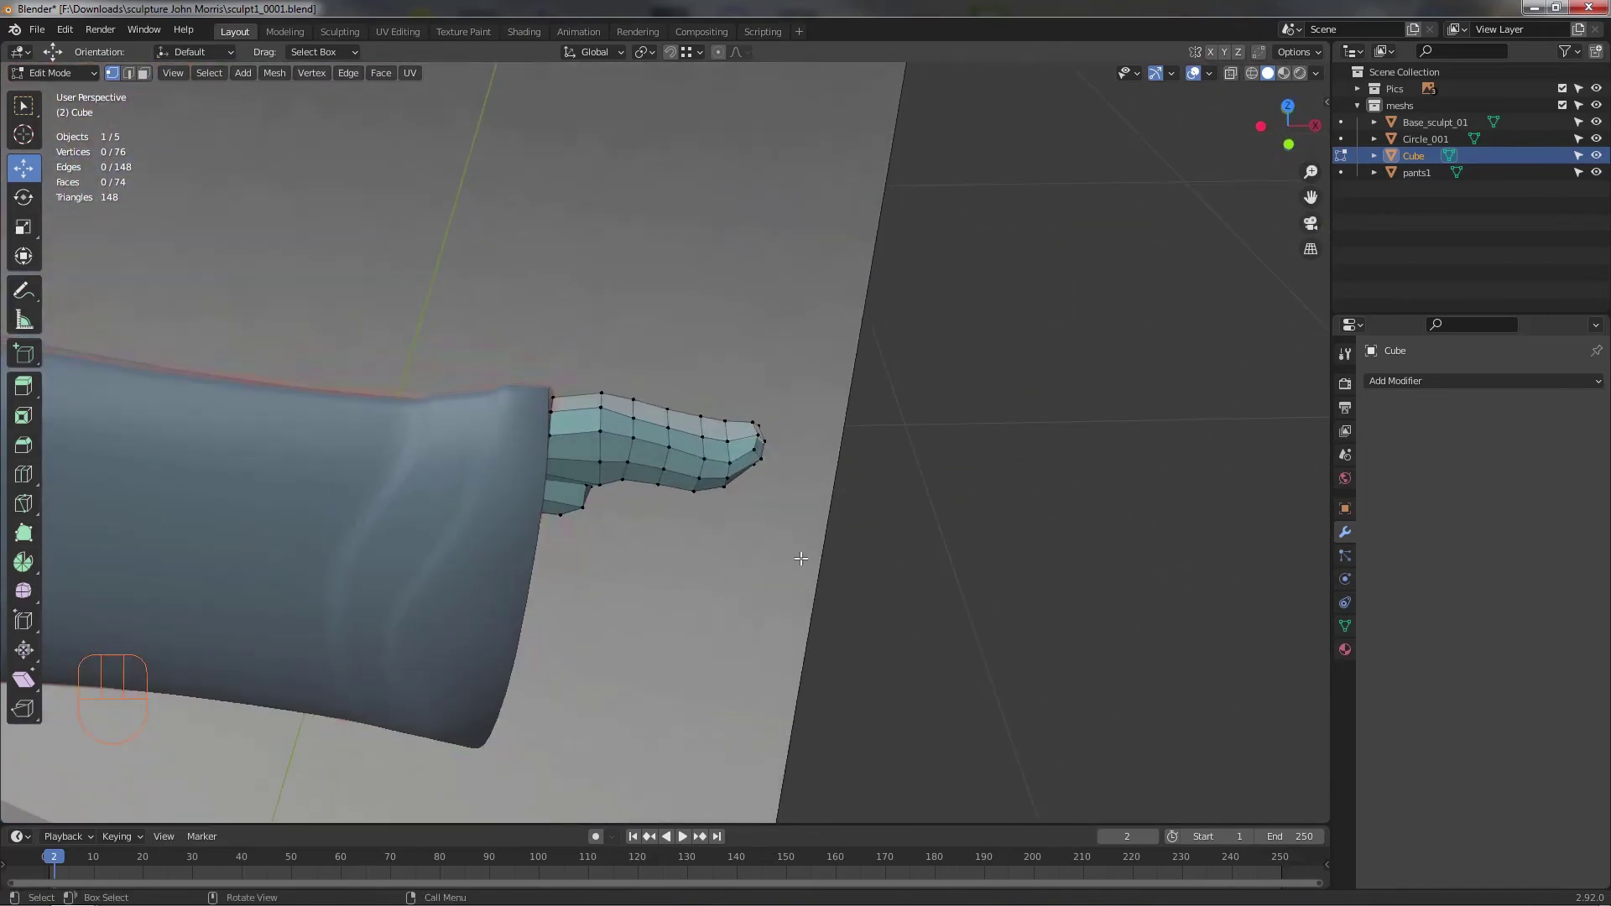
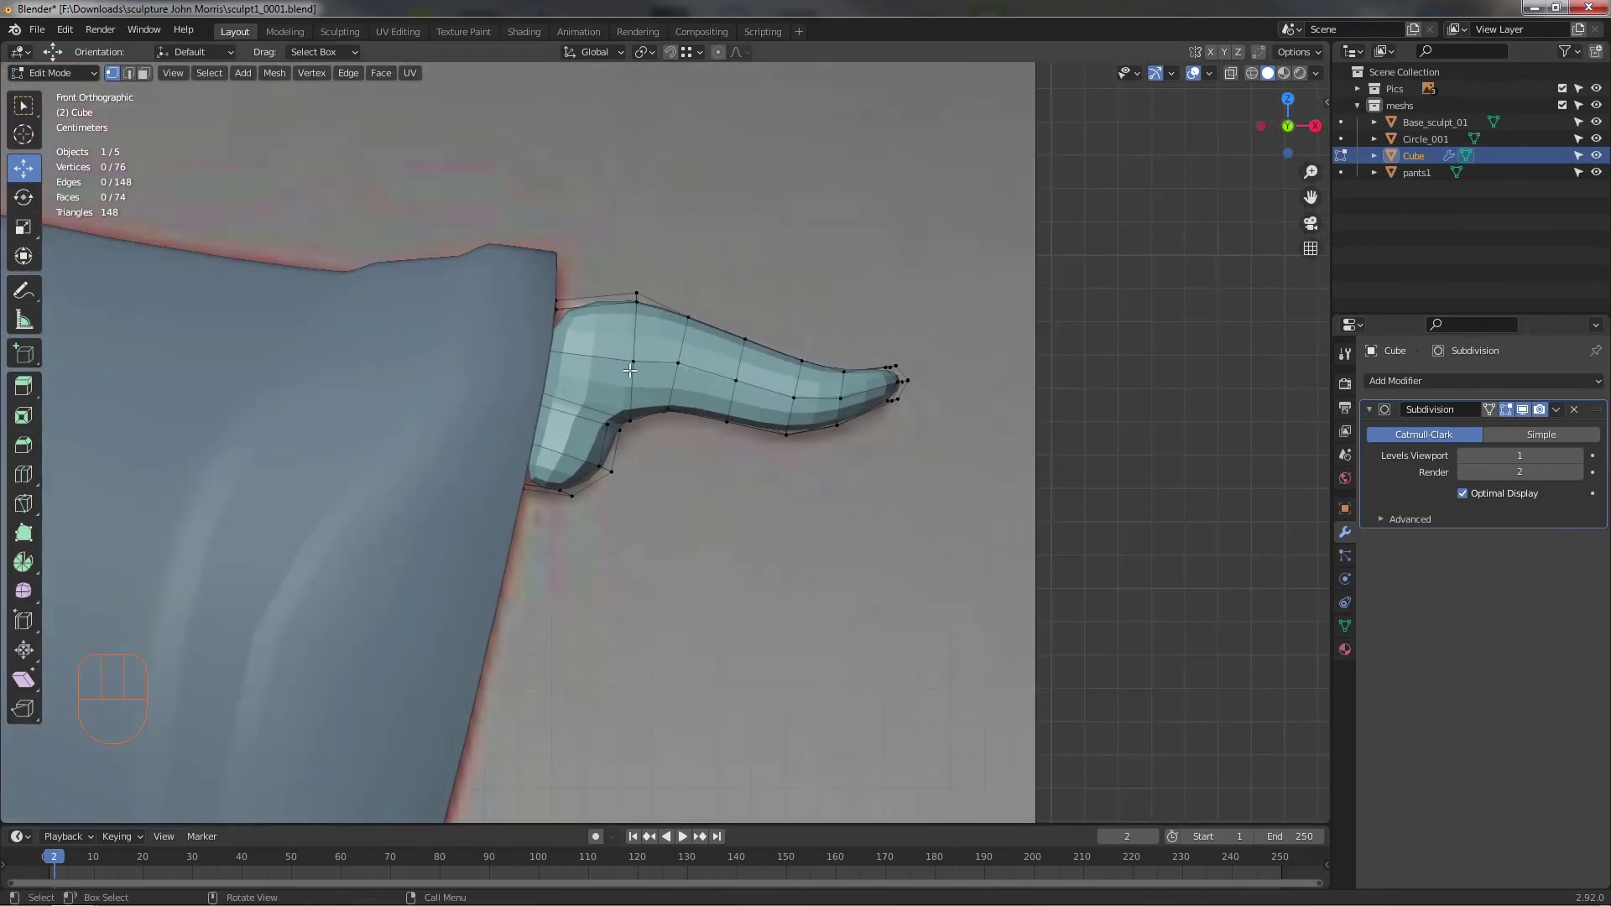
- Check the mesh against the reference in X-ray and cut a new edge loop along the foot's length
key("alt+z")
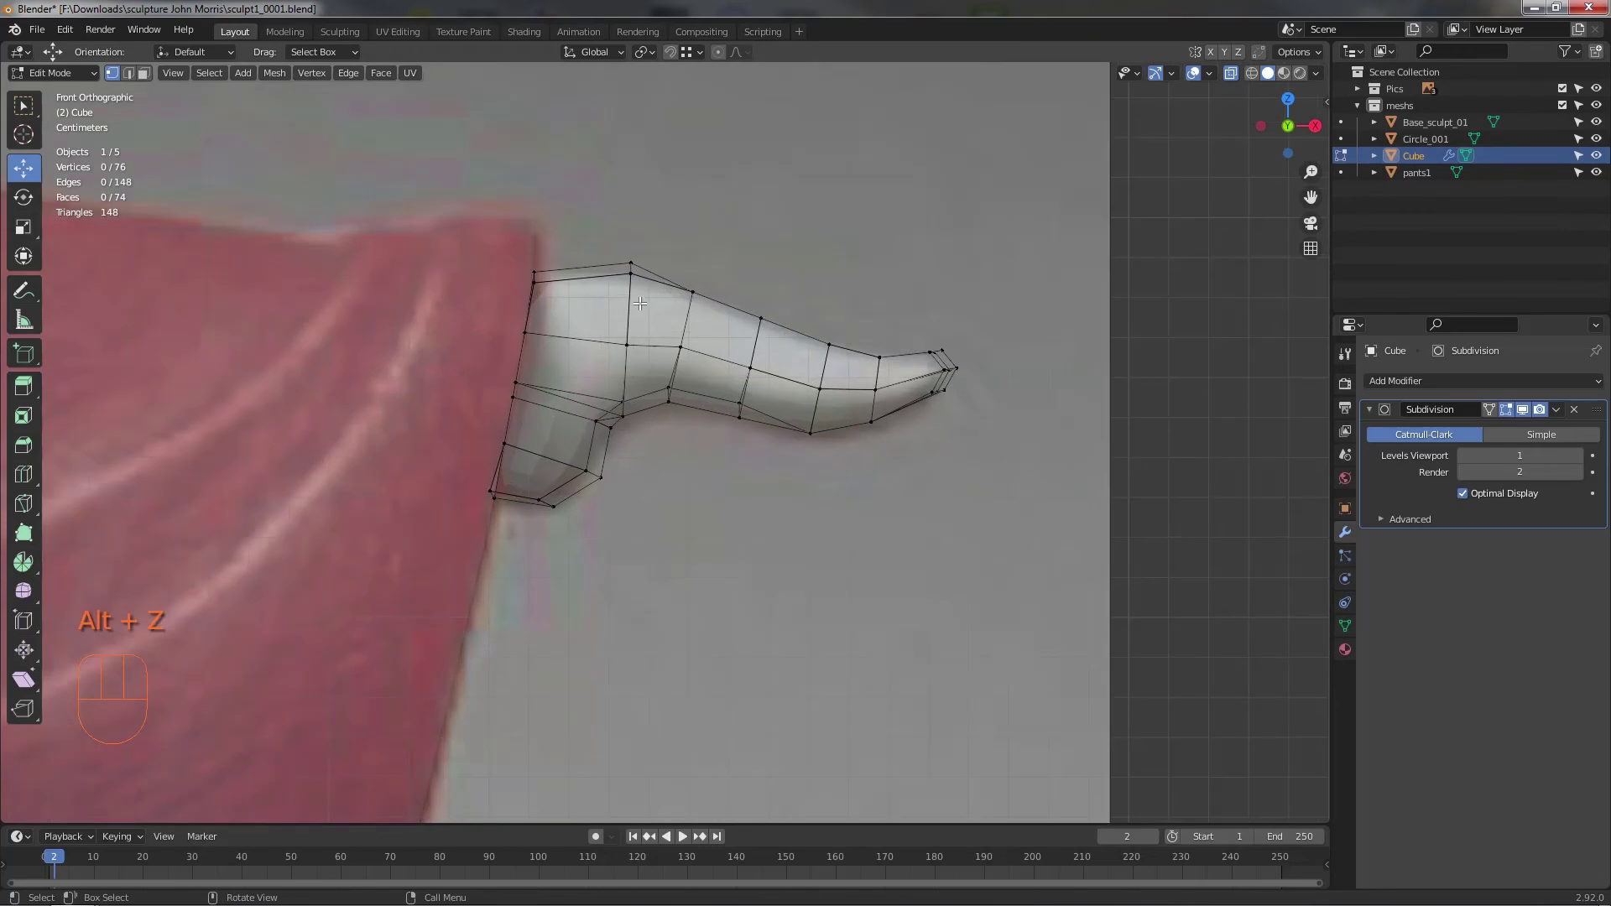
key("alt+z")
left_click_drag(718, 477, 698, 528)
middle_click(551, 327)
left_click_drag(603, 430, 677, 440)
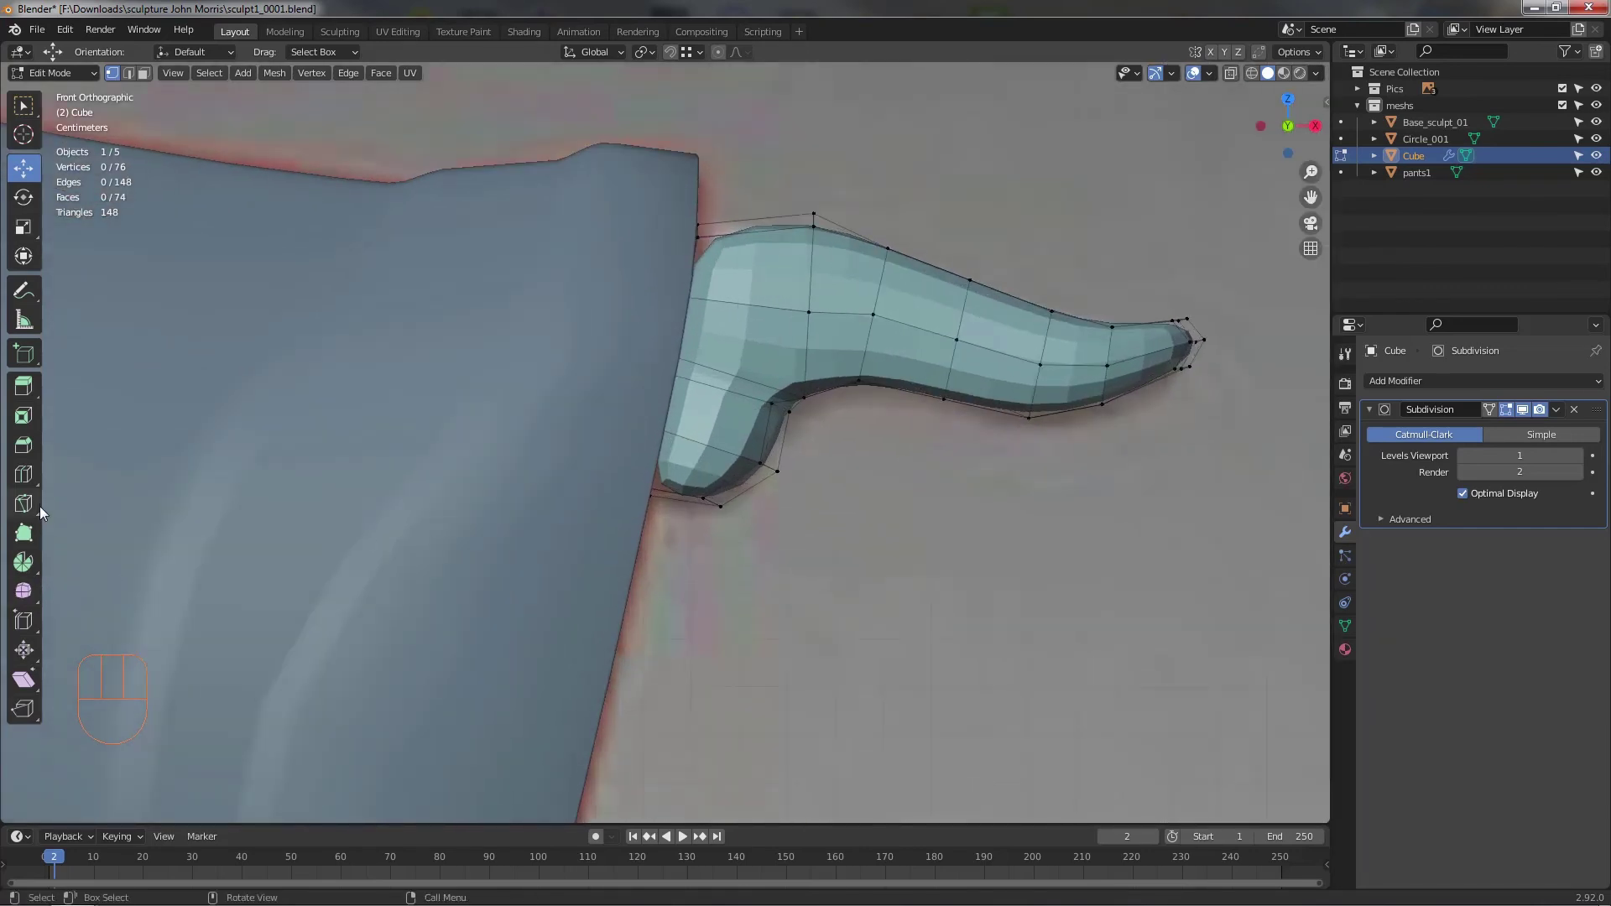
left_click(28, 474)
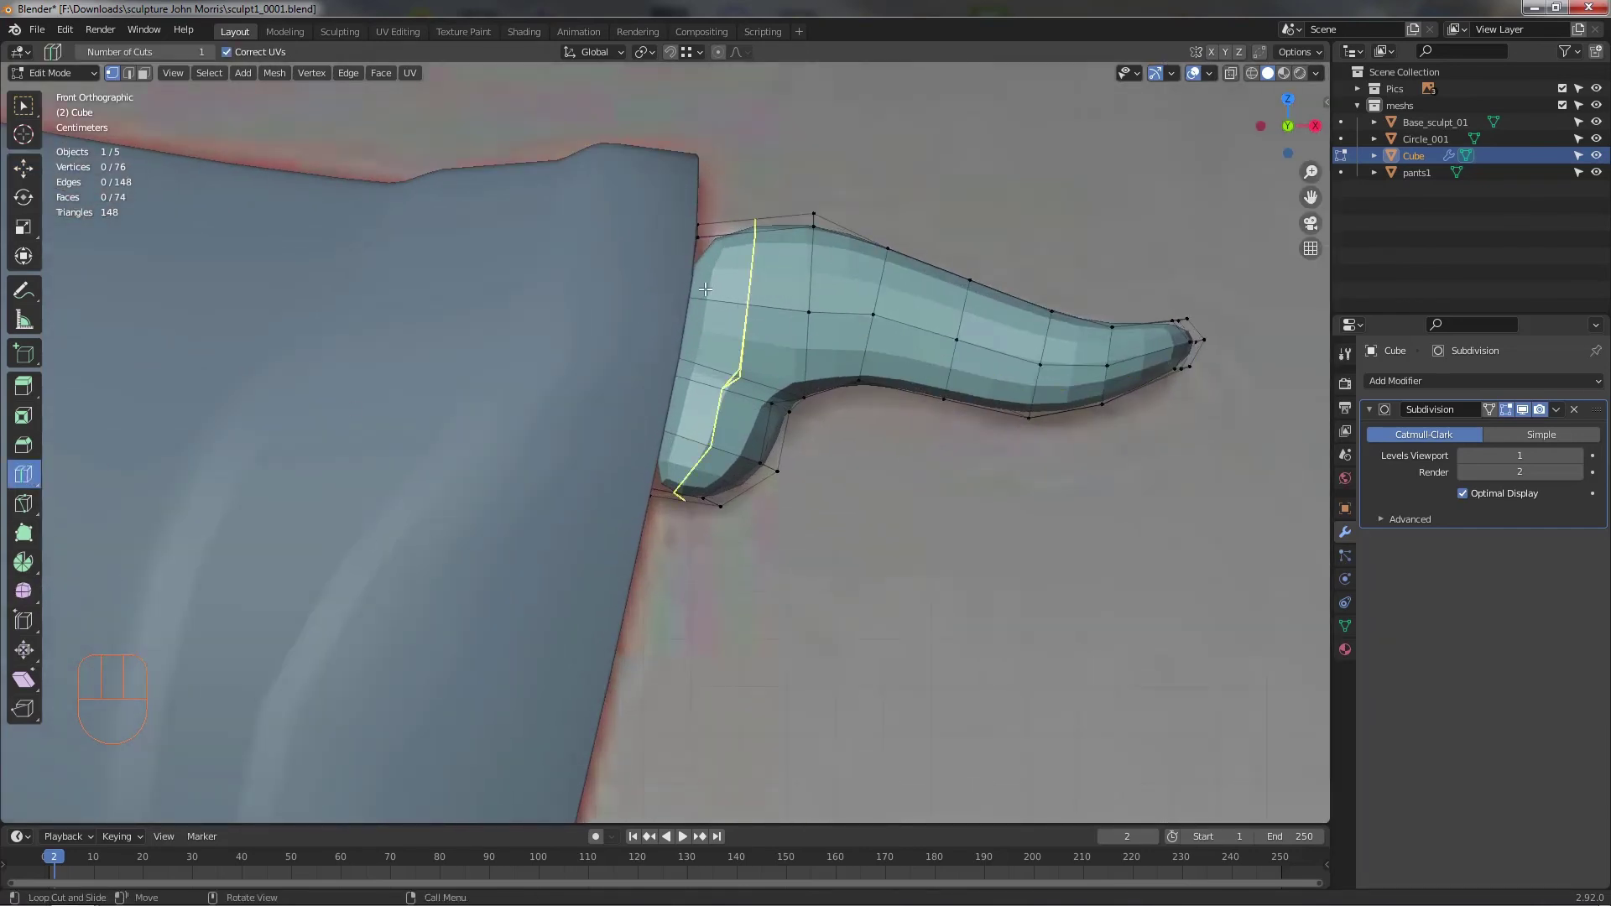
left_click_drag(706, 285, 672, 287)
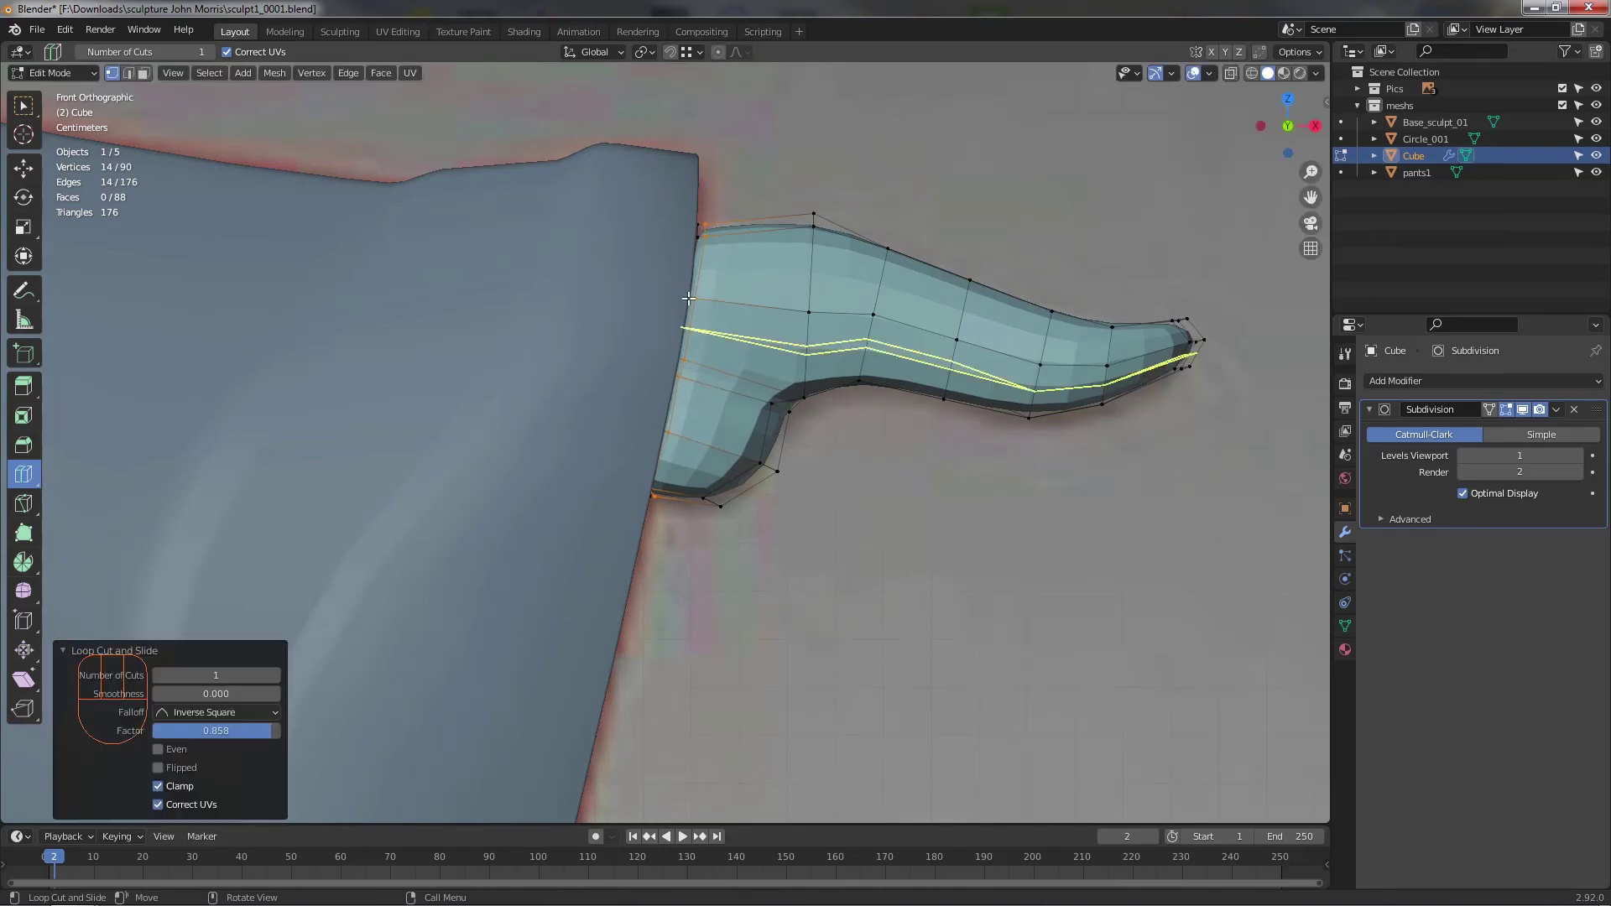
left_click(25, 174)
left_click(758, 495)
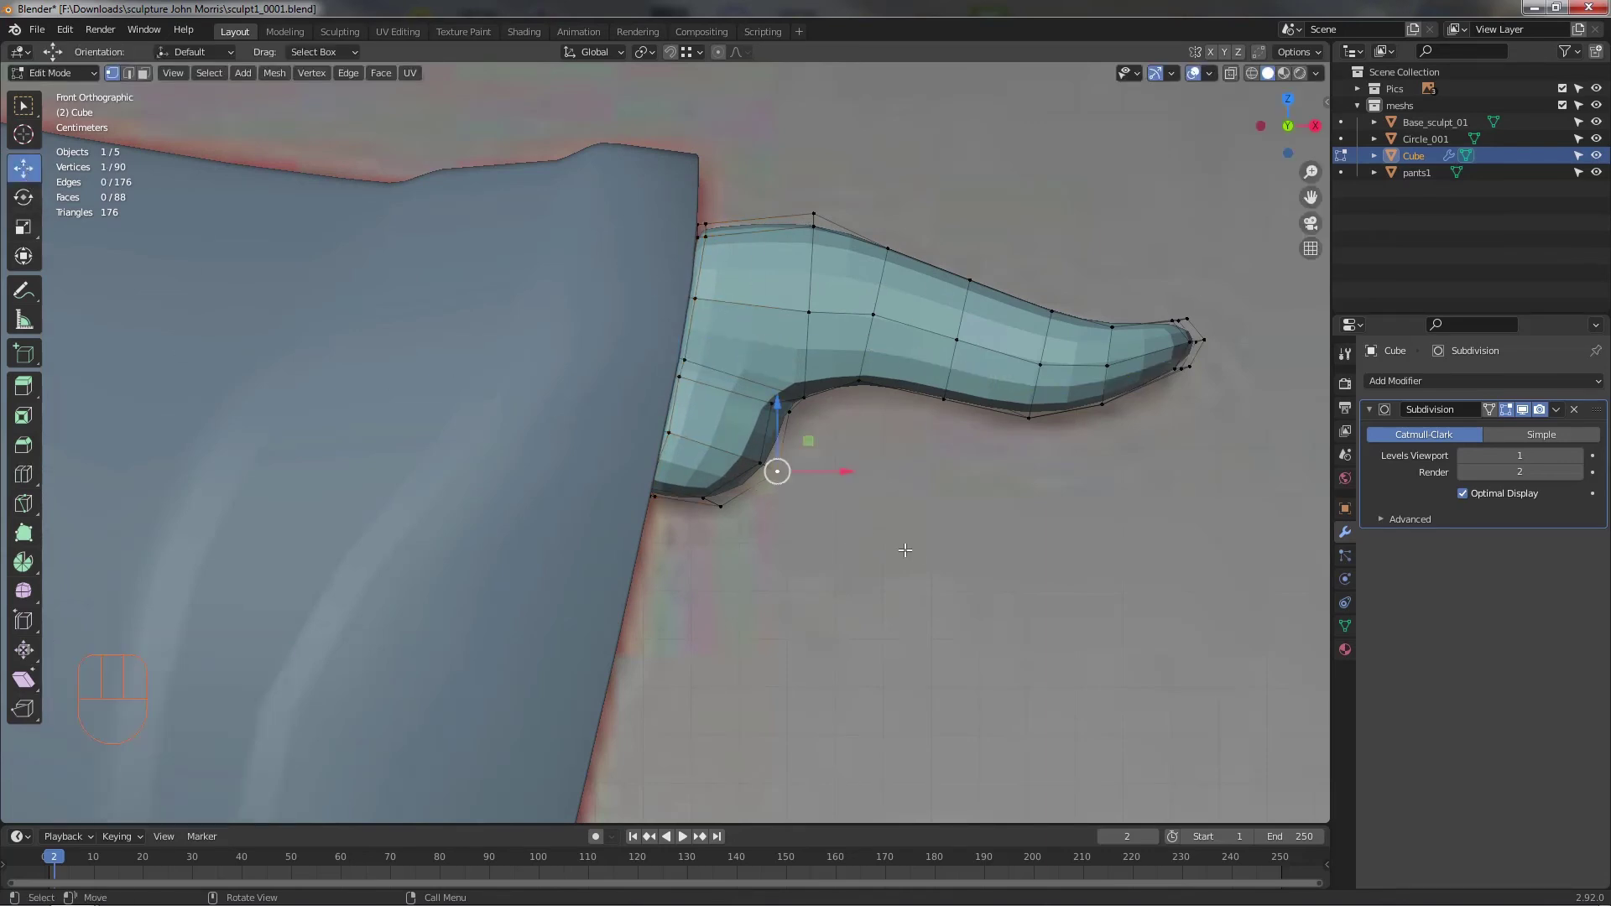
- Move the inner heel and heel-to-sole corner vertices to round the instep
left_click(912, 546)
middle_click(820, 518)
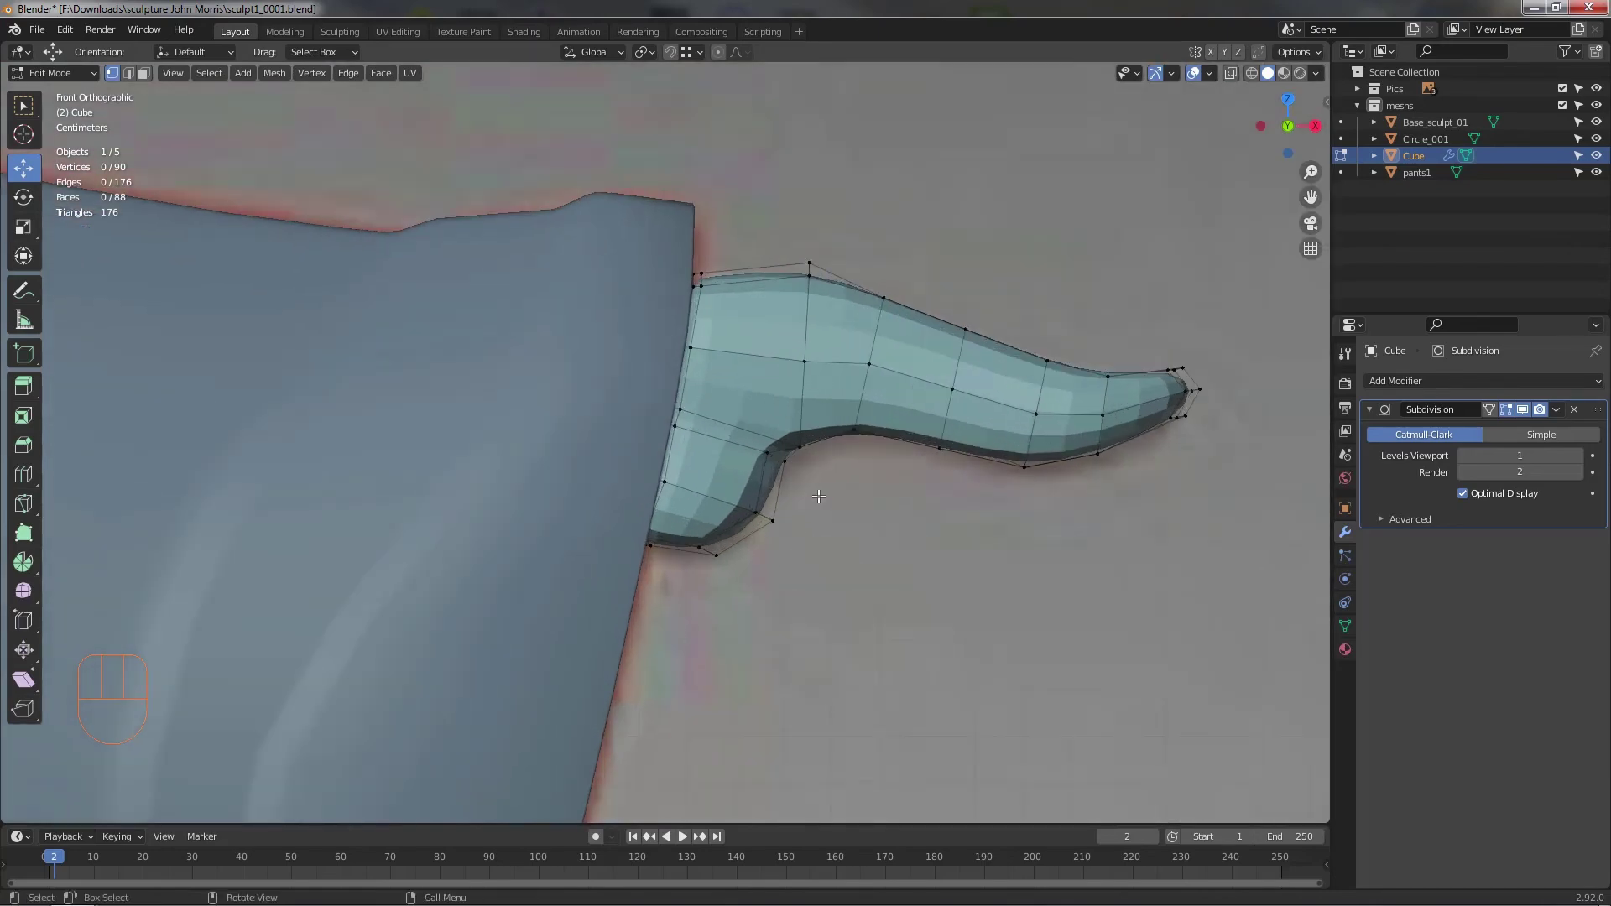
left_click_drag(804, 488, 788, 472)
left_click(790, 418)
left_click_drag(772, 452, 819, 456)
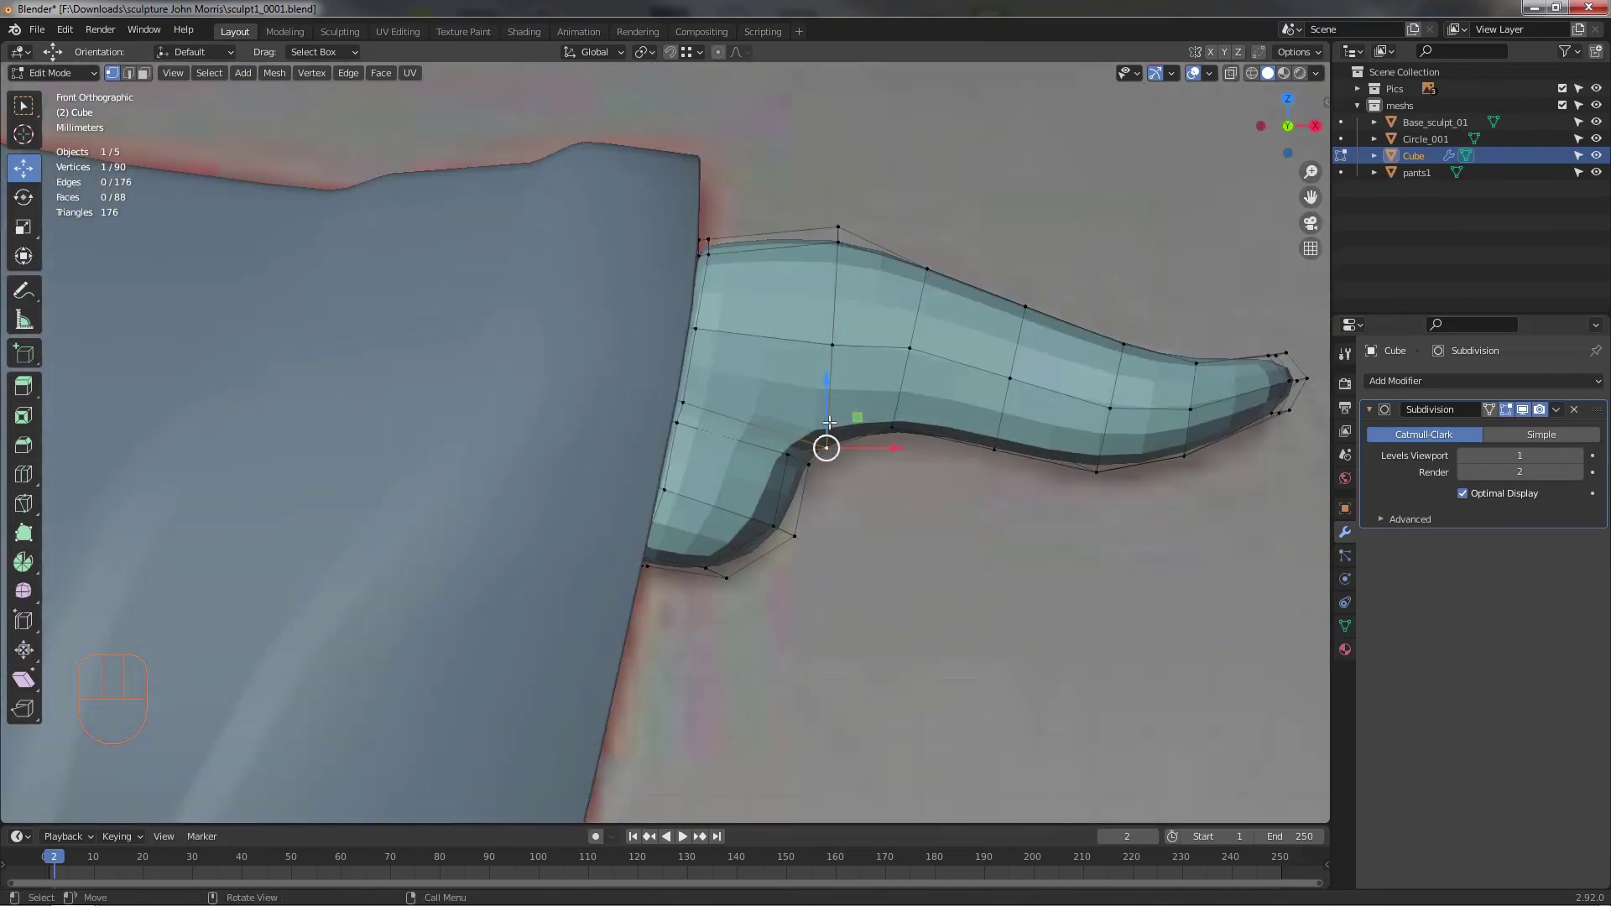
left_click(829, 405)
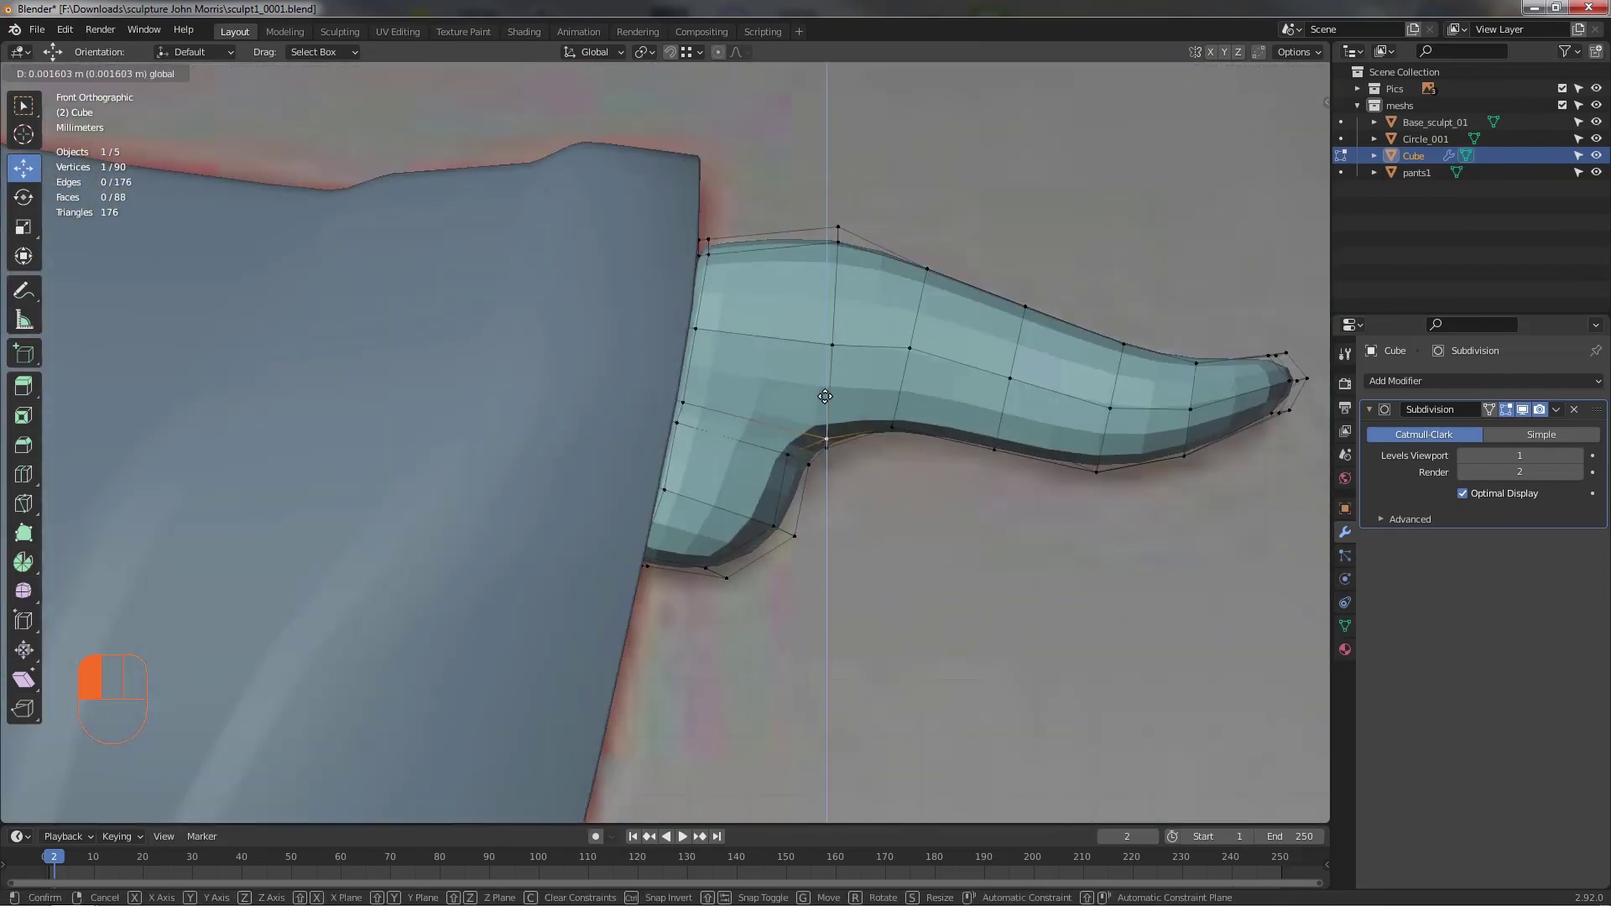
left_click(961, 544)
- From behind, adjust a point on the foot's inner curve and look up under the pants
left_click_drag(848, 560, 578, 499)
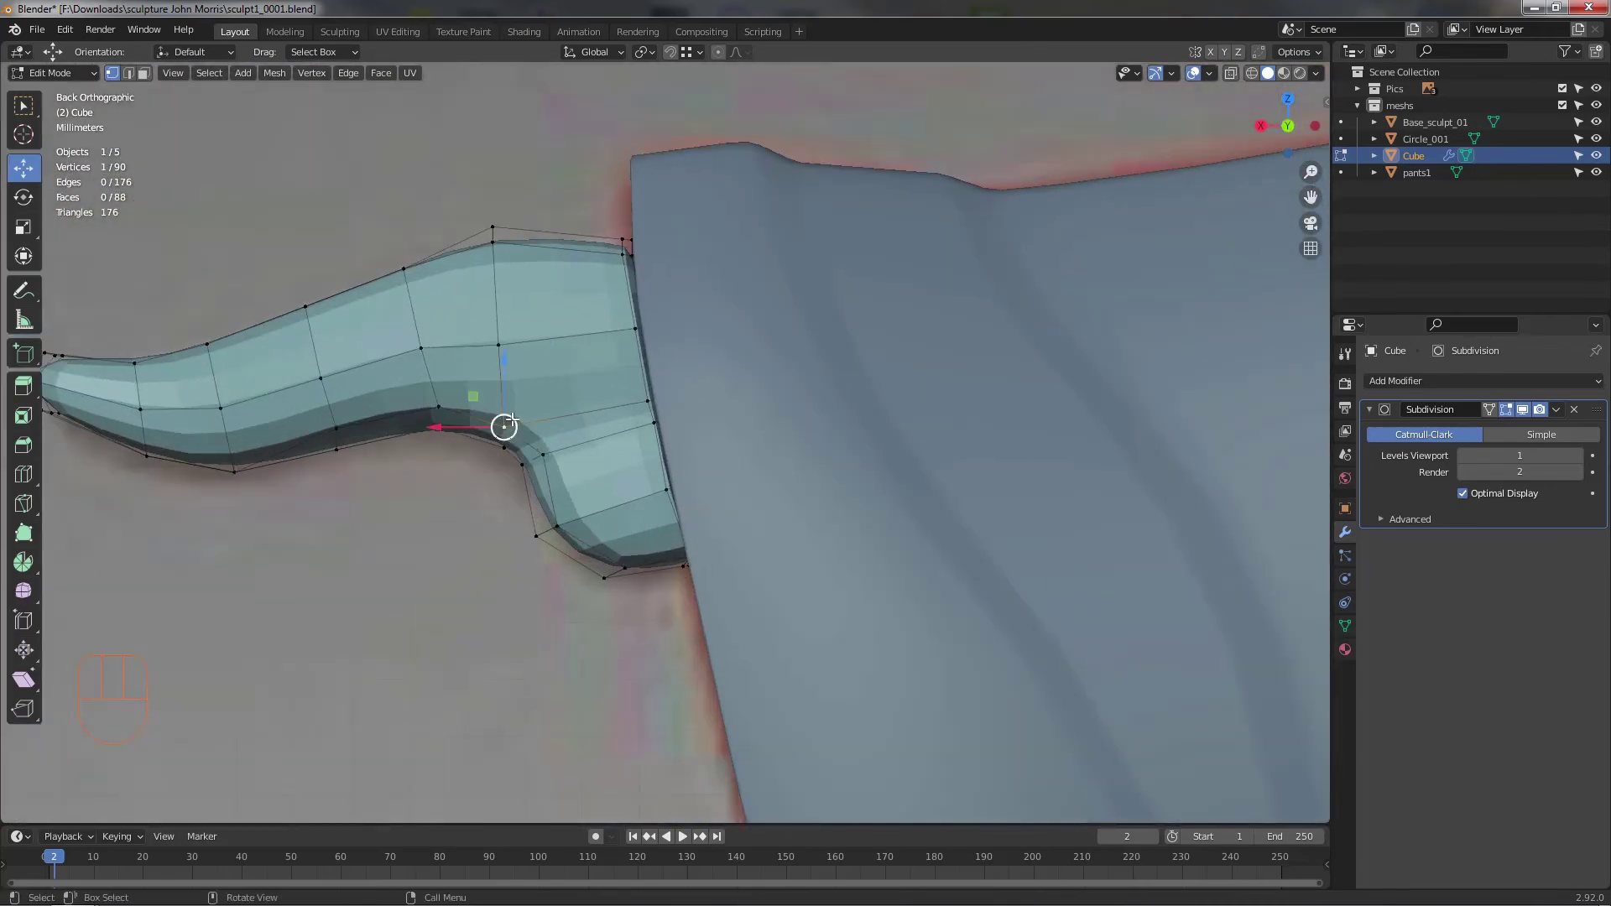
left_click(476, 388)
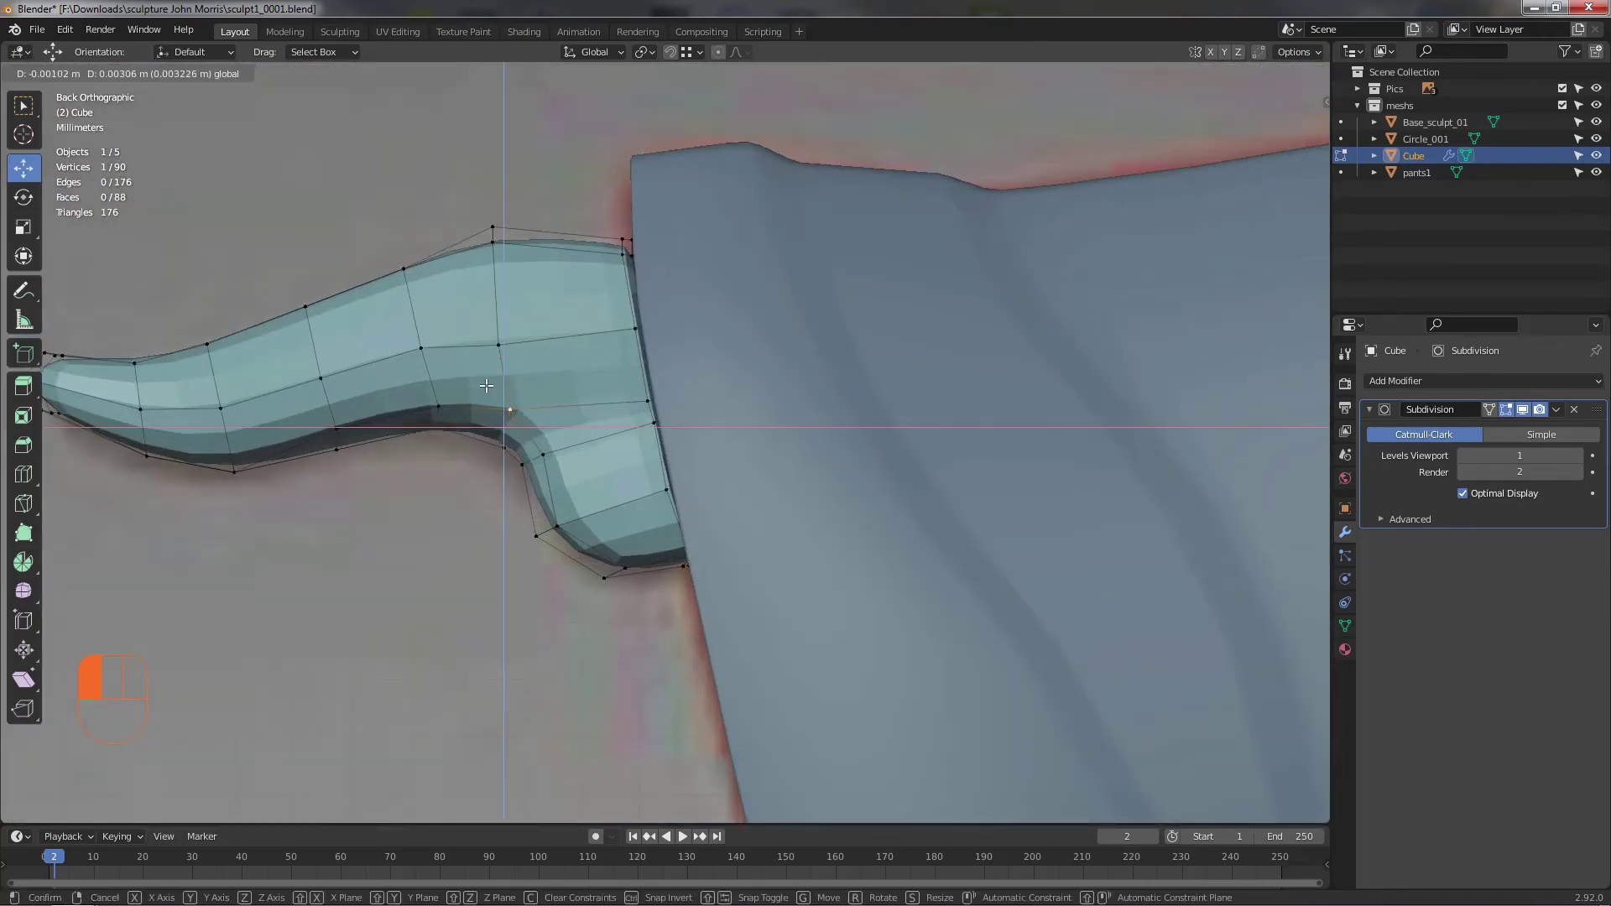
left_click(437, 529)
left_click_drag(513, 575, 665, 699)
- Inspect the foot's top rim from the side and select points along it
left_click_drag(674, 690, 687, 613)
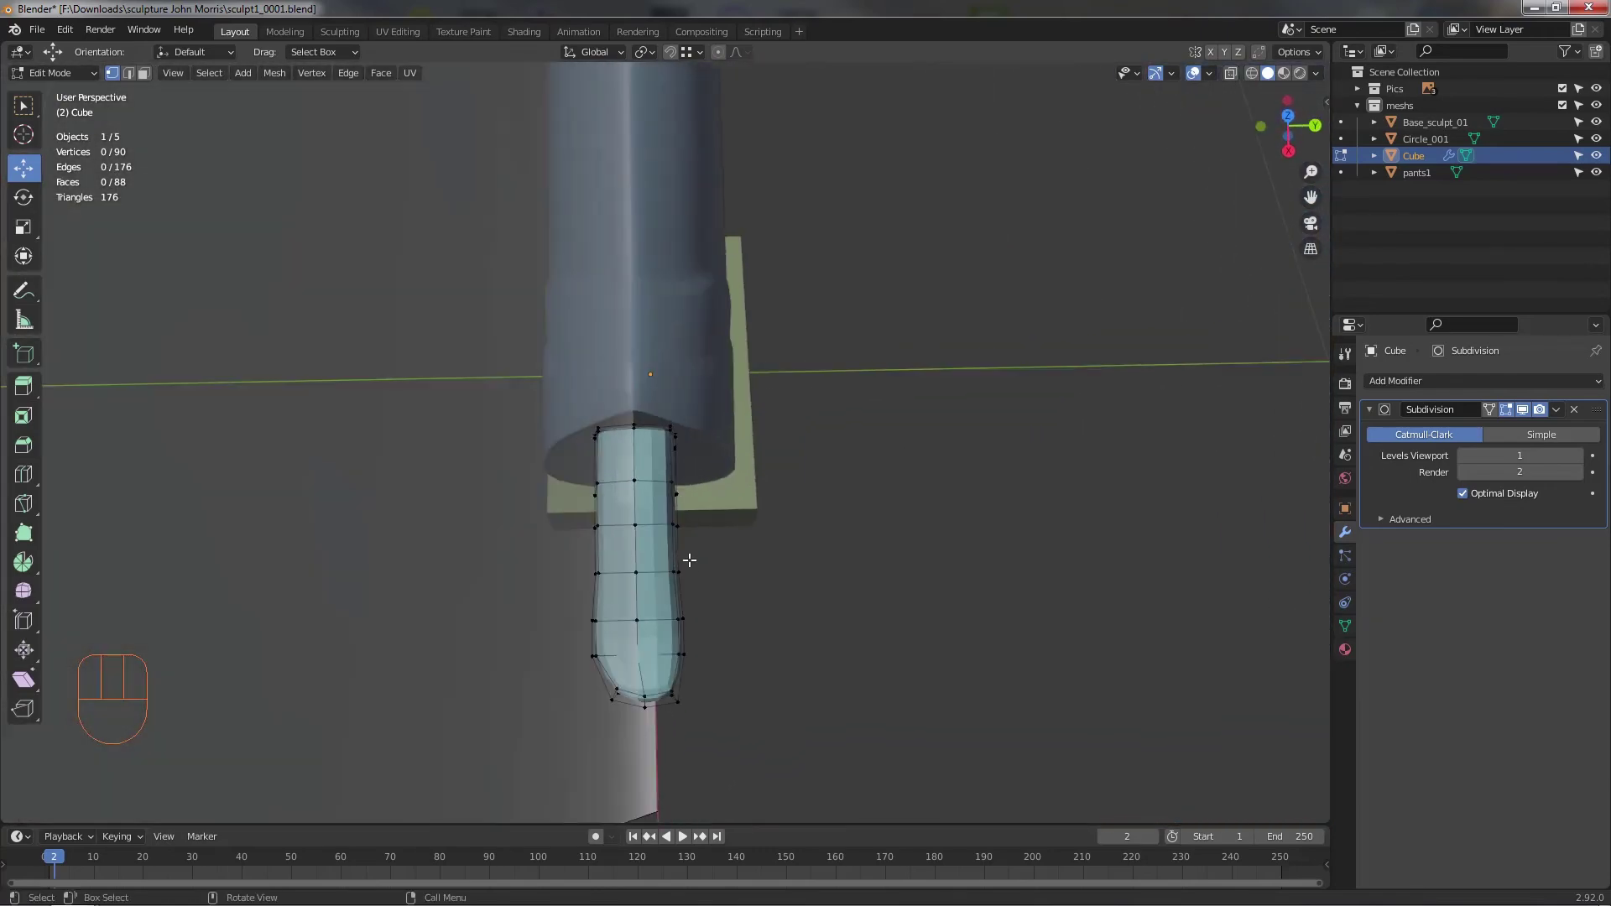
left_click_drag(729, 525, 720, 480)
middle_click(653, 468)
left_click_drag(669, 447, 666, 467)
left_click_drag(648, 468, 610, 481)
left_click_drag(589, 461, 618, 443)
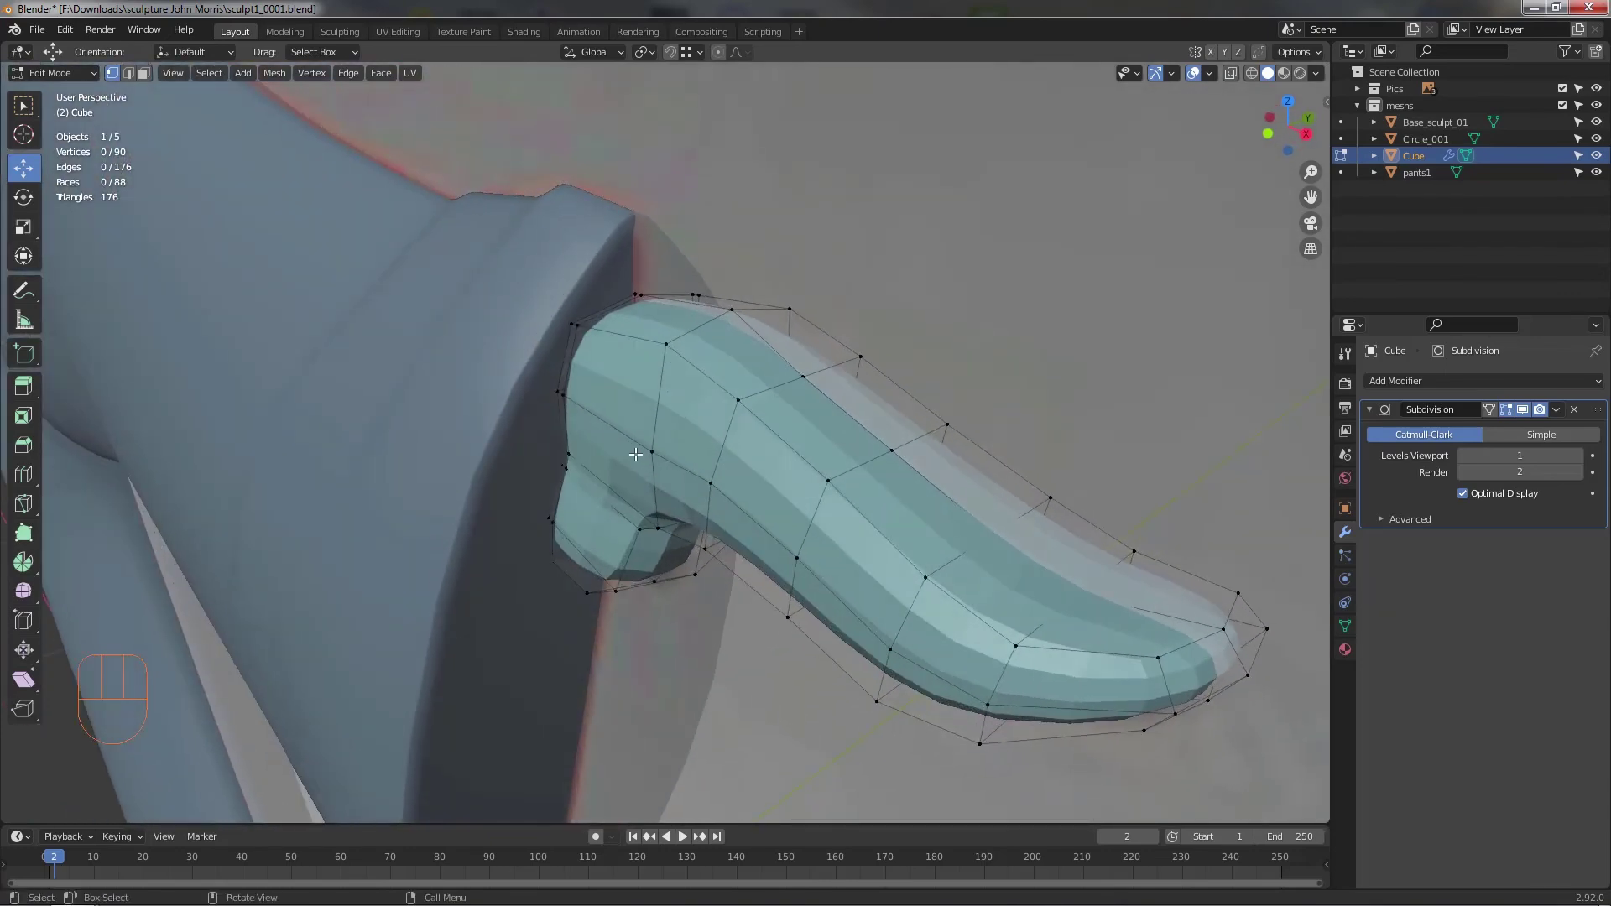
left_click_drag(653, 446, 547, 456)
left_click_drag(547, 456, 575, 459)
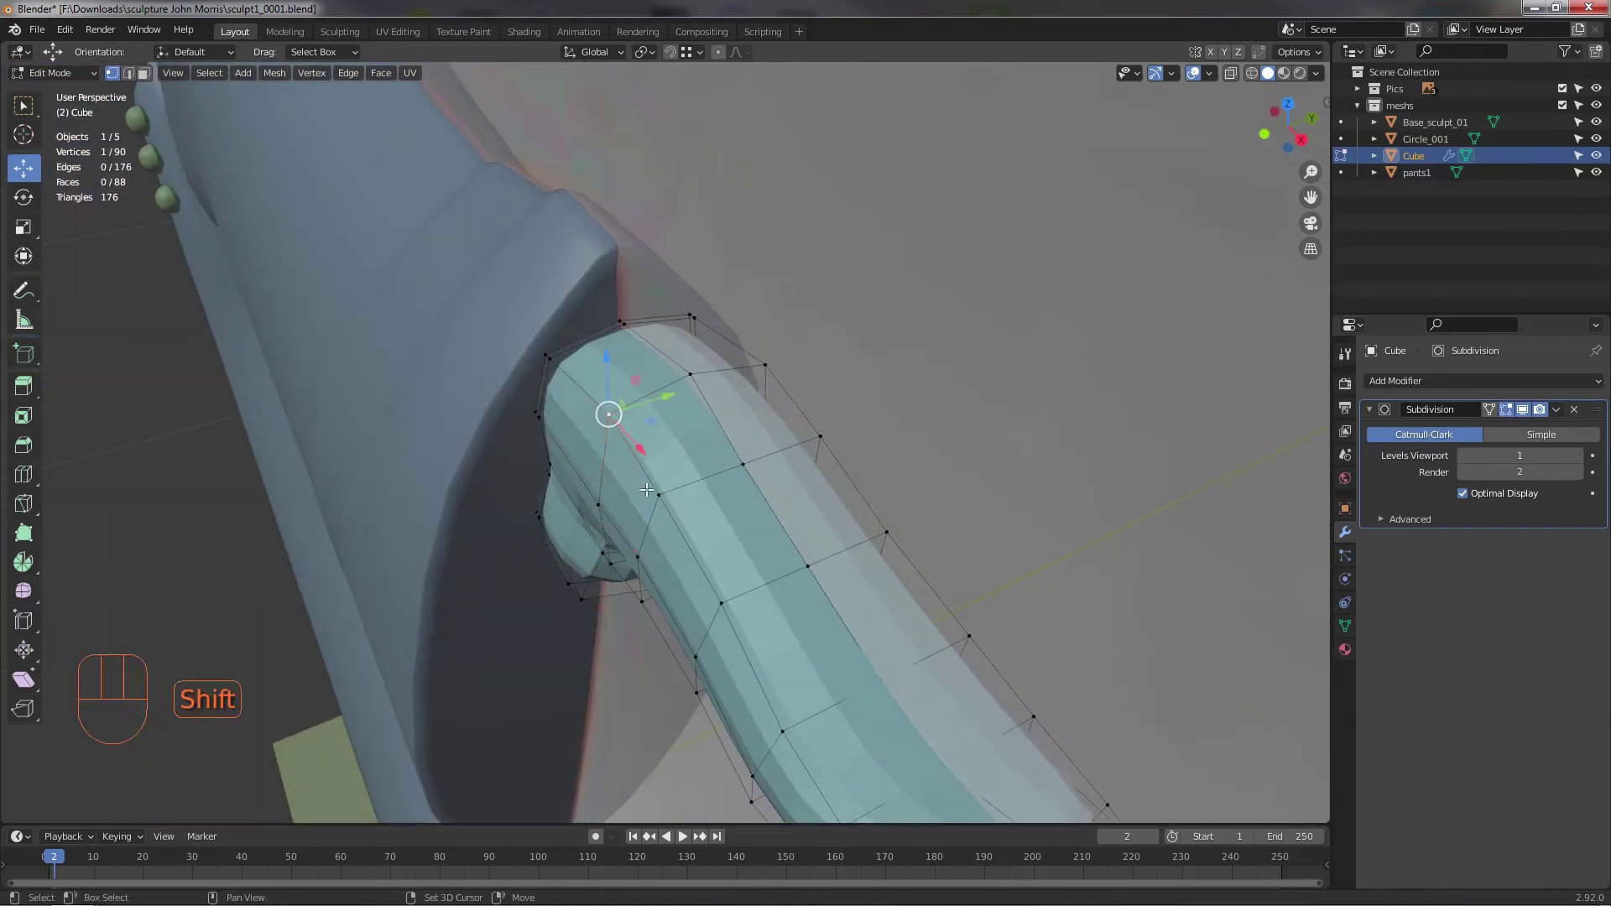
left_click(657, 485)
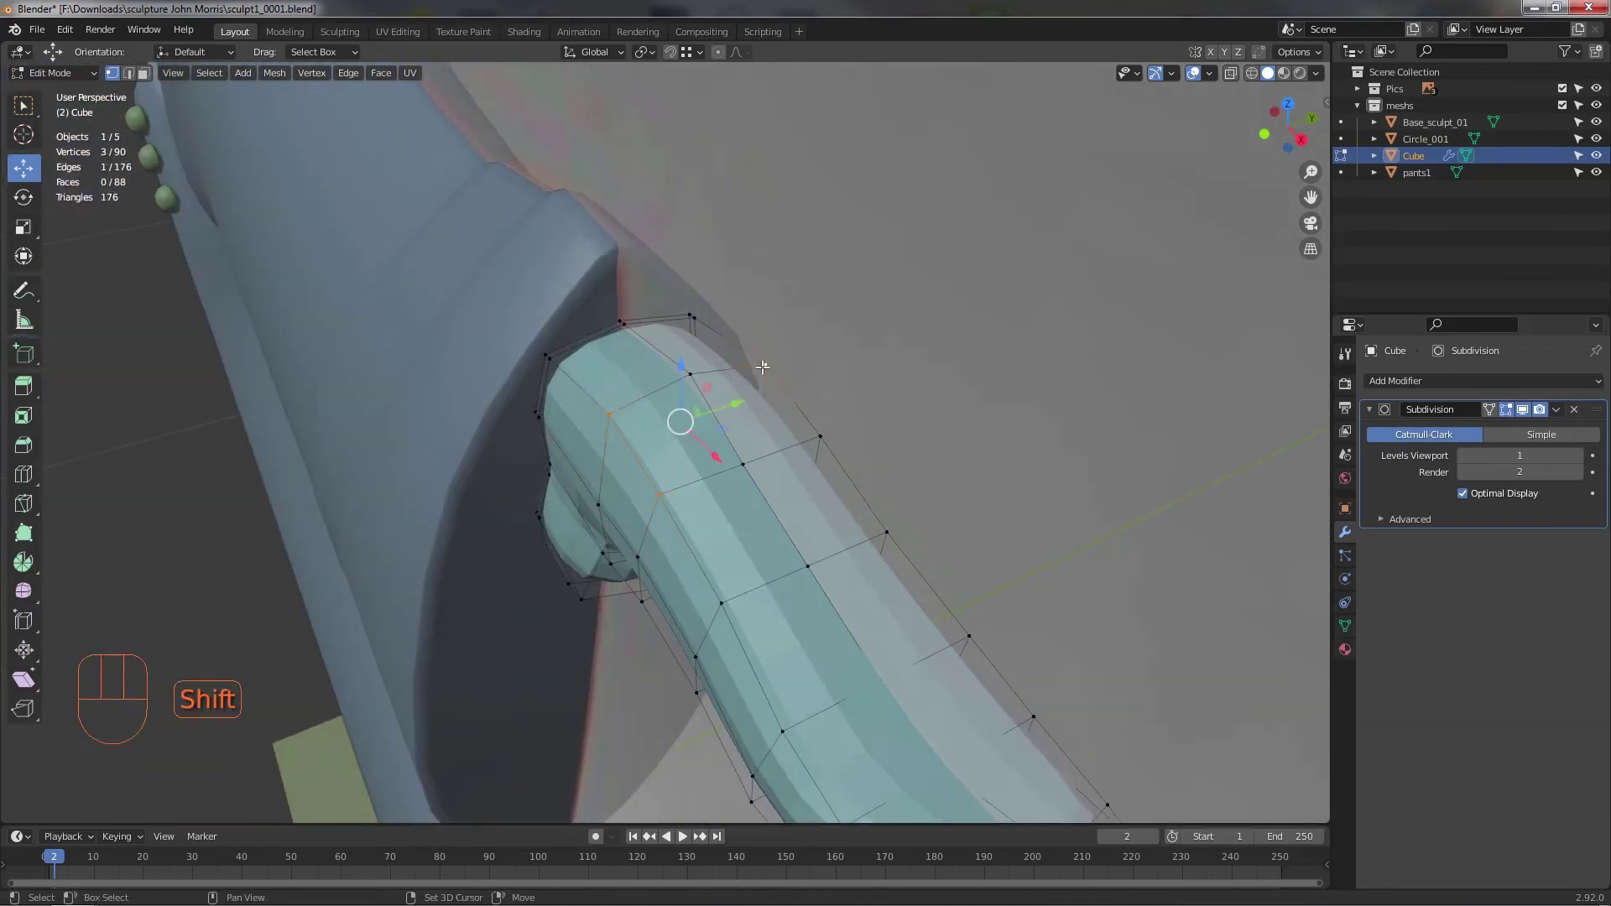
left_click_drag(957, 401, 975, 432)
middle_click(764, 454)
middle_click(702, 424)
middle_click(696, 407)
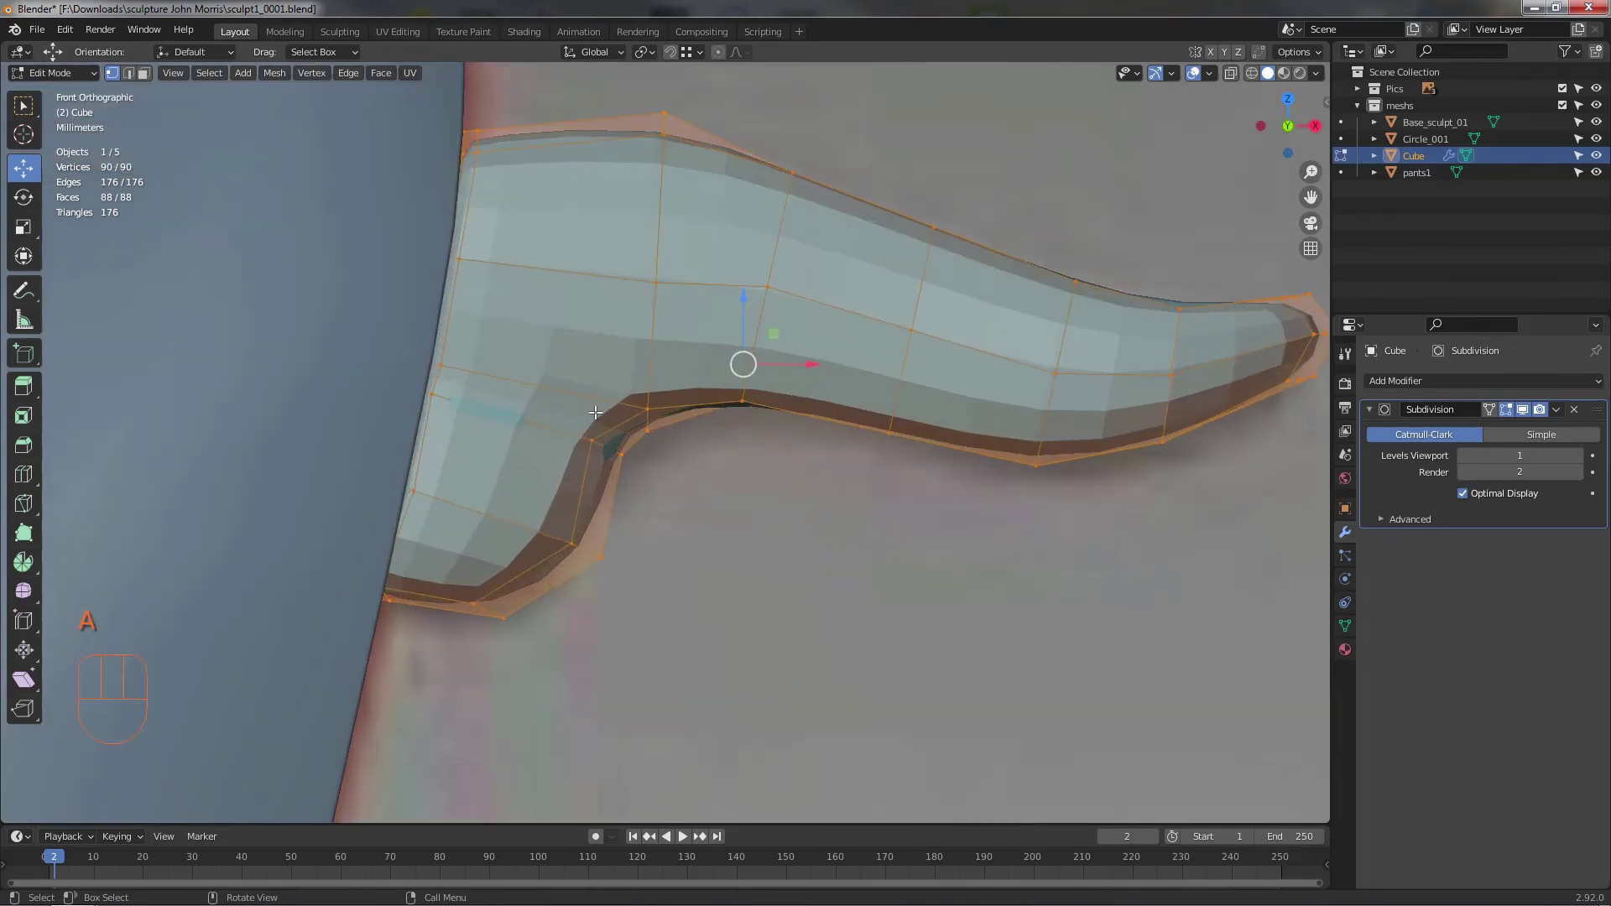
- Slide the whole foot into place under the pants leg along one axis
left_click_drag(649, 457, 679, 500)
left_click(825, 403)
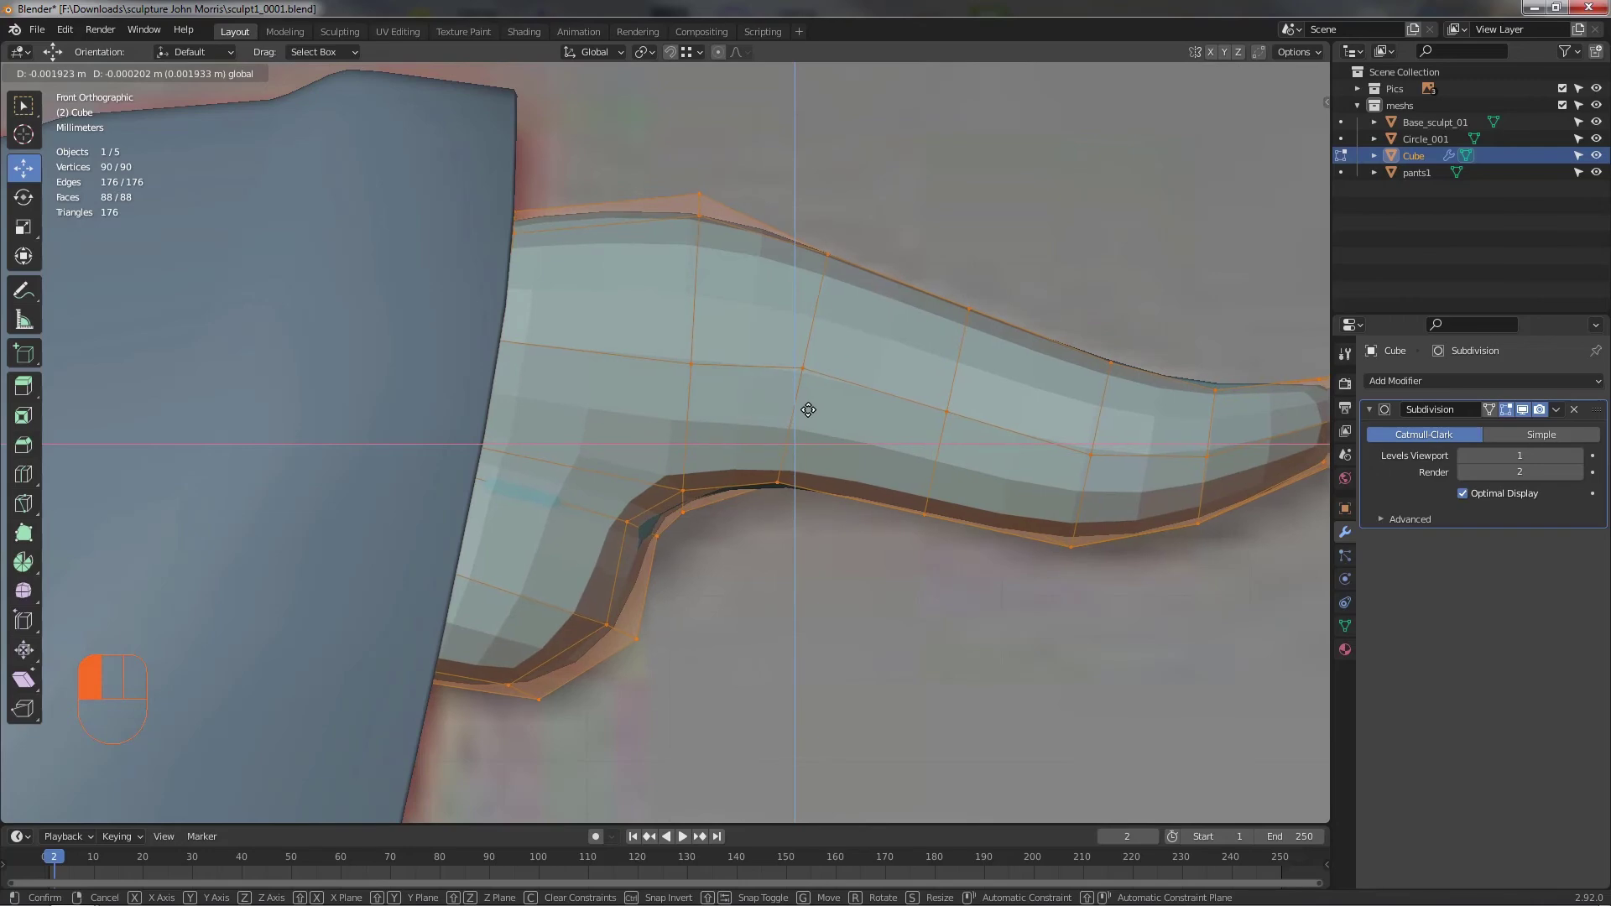
key("alt+z")
key("alt+z")
left_click_drag(754, 442, 683, 478)
left_click_drag(508, 367, 508, 397)
left_click_drag(402, 342, 454, 393)
left_click_drag(454, 393, 501, 391)
left_click_drag(470, 370, 462, 354)
key("alt+z")
- Scale the top-rim points along Y to narrow the foot's top opening
left_click_drag(349, 330, 394, 370)
left_click(613, 291)
left_click_drag(578, 346, 548, 337)
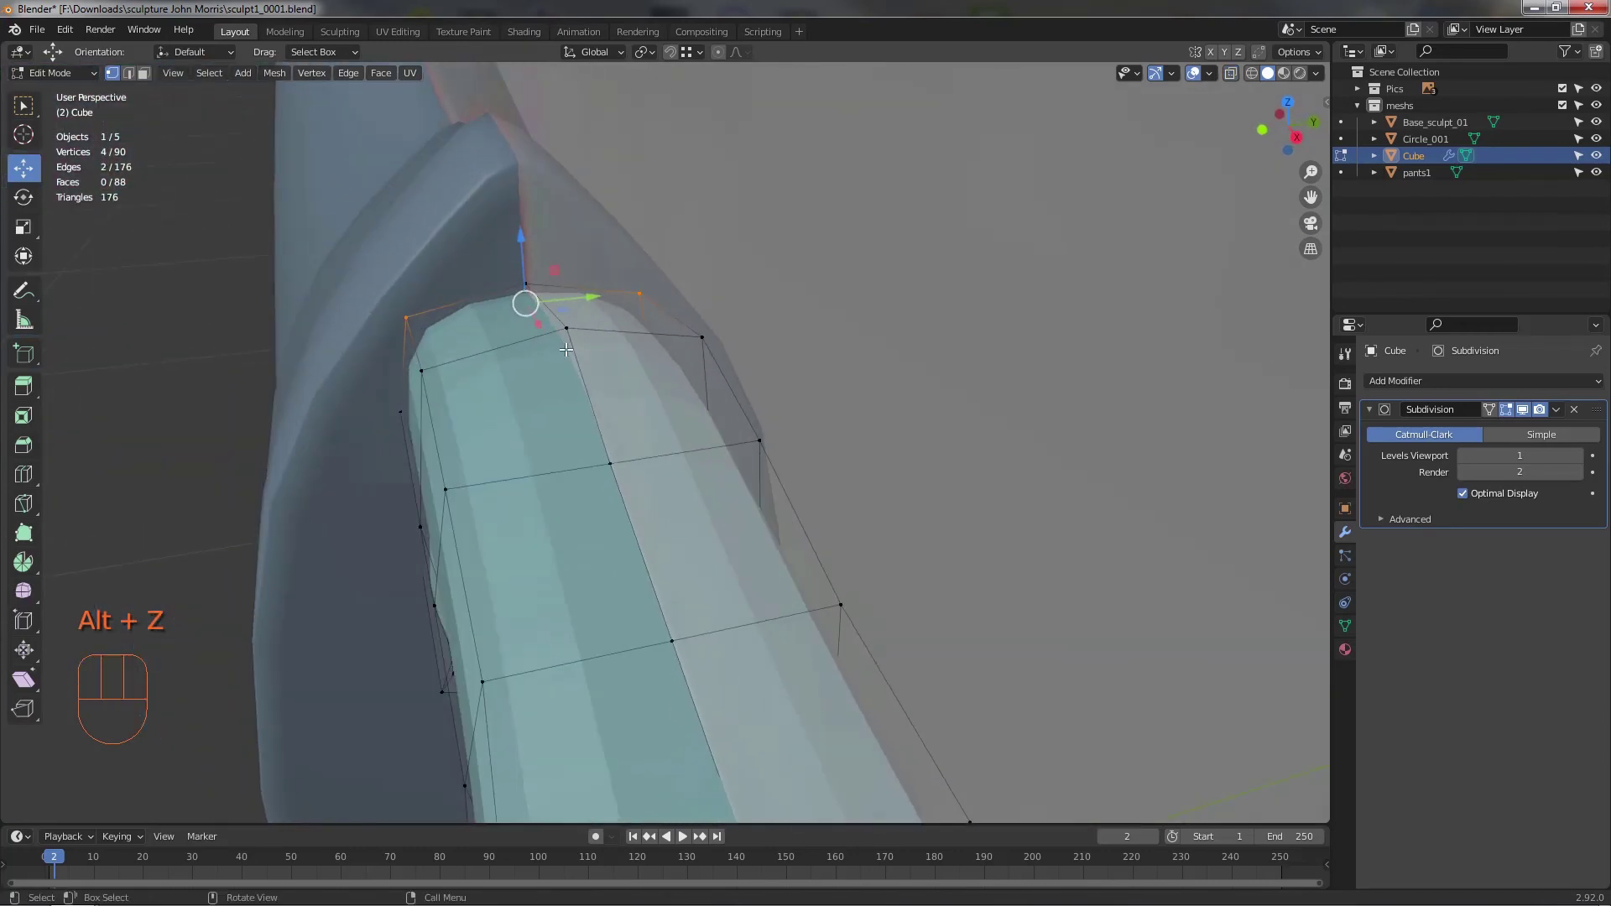
key("s")
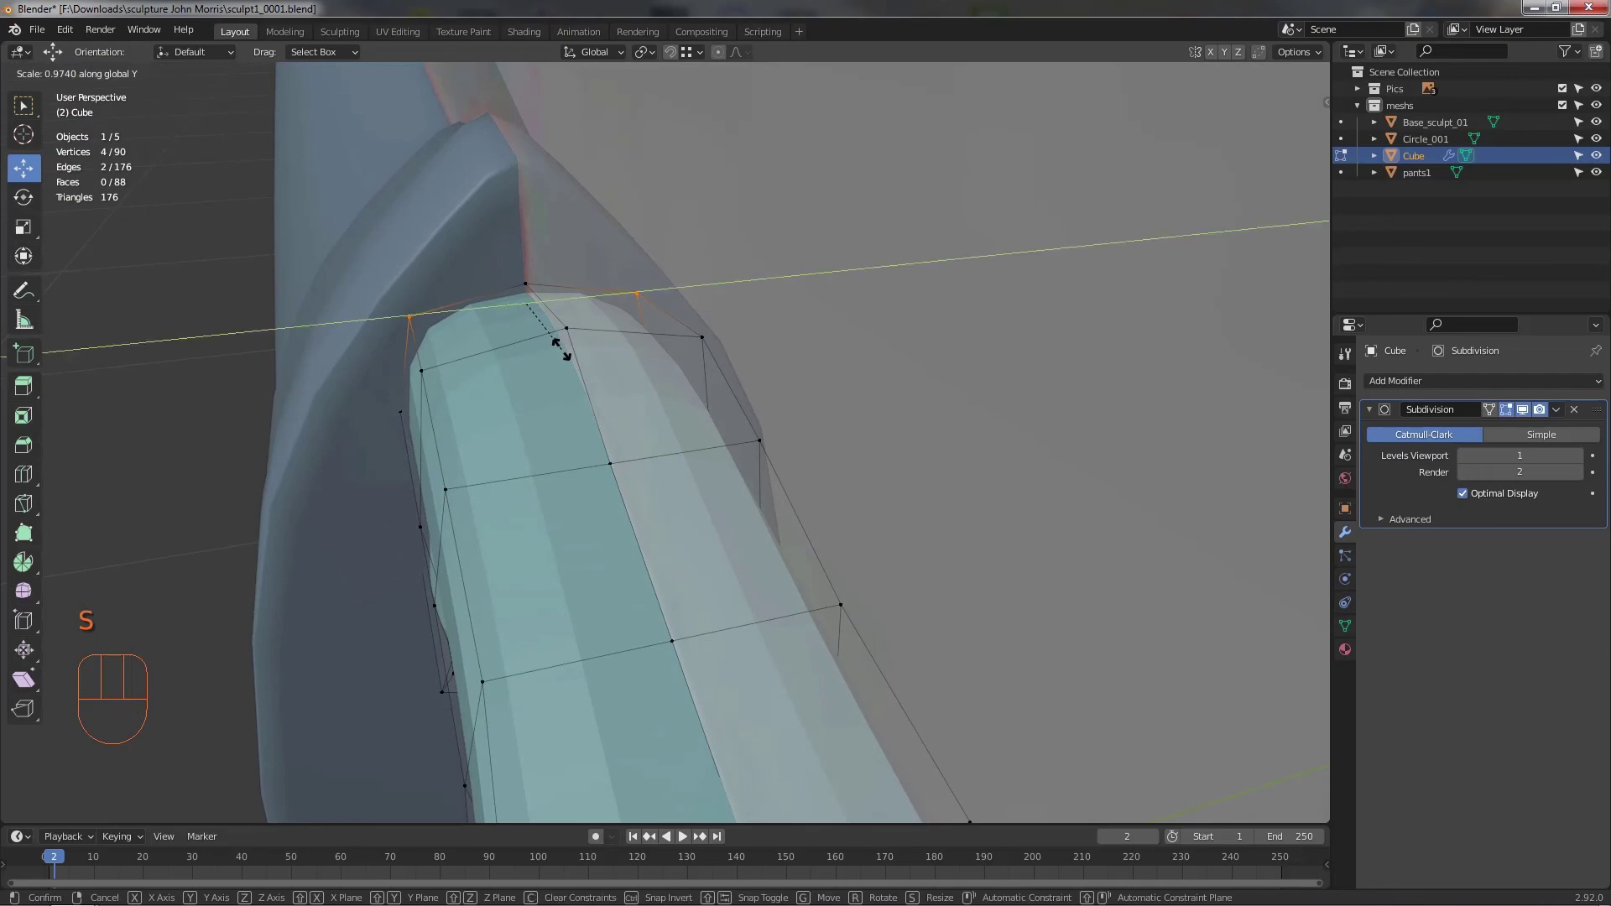
left_click_drag(623, 334, 612, 321)
left_click(494, 273)
left_click(747, 187)
- Apply the Subdivision modifier so the foot becomes a permanently smoothed dense mesh
left_click_drag(997, 429, 1016, 406)
middle_click(786, 481)
left_click_drag(920, 398, 834, 419)
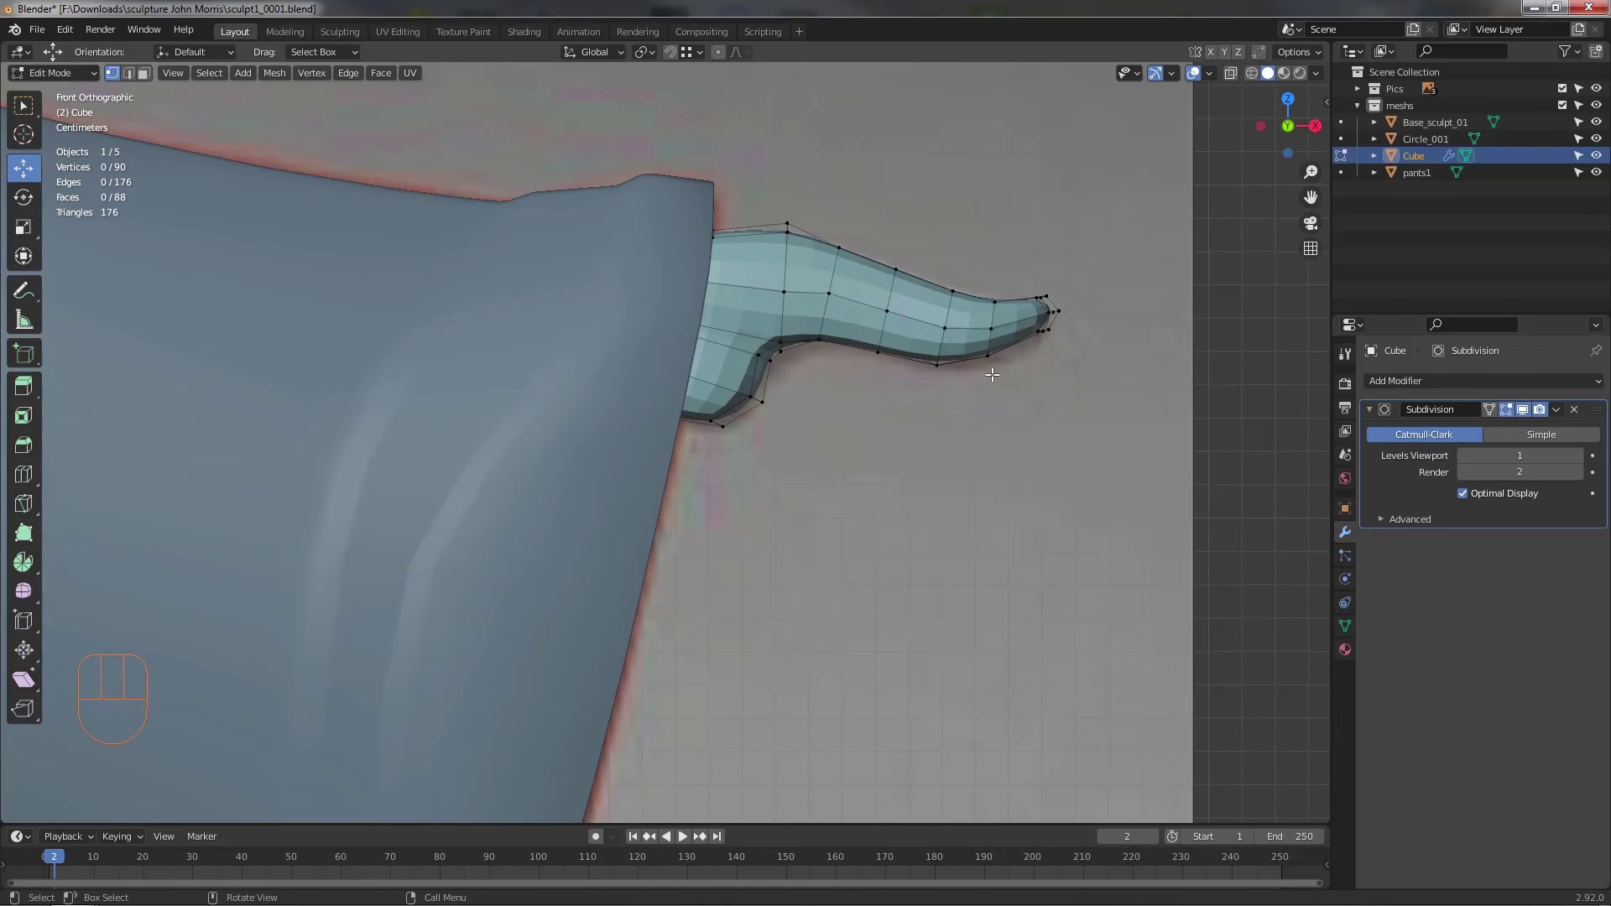
left_click_drag(970, 443, 985, 544)
left_click_drag(1036, 601, 857, 553)
left_click_drag(894, 494, 902, 383)
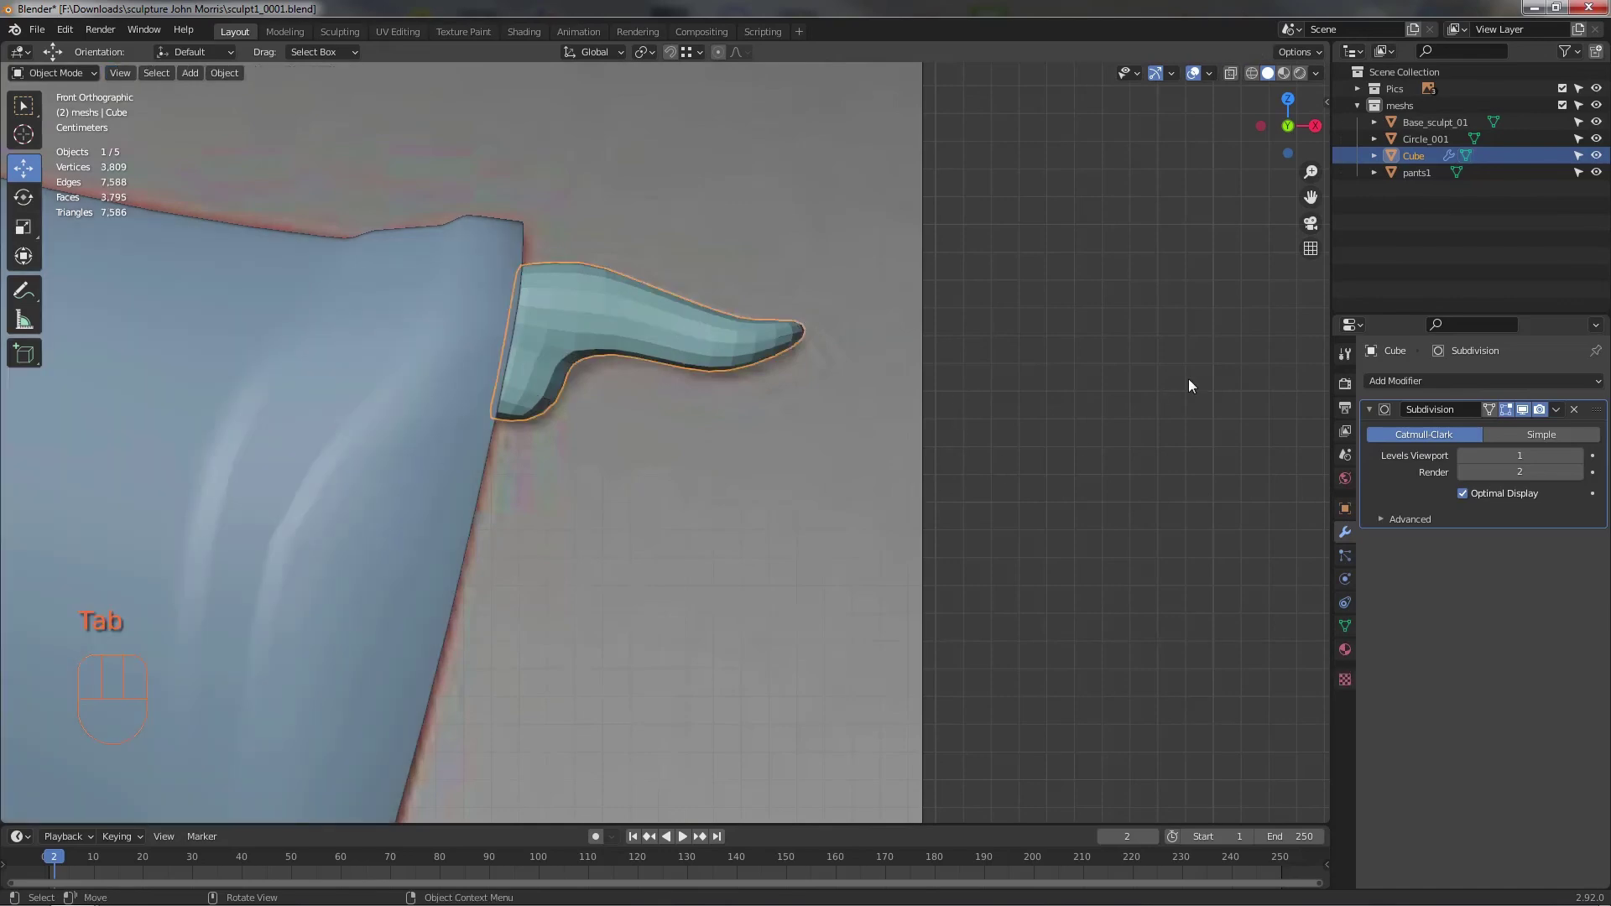
left_click_drag(1562, 411, 1507, 430)
left_click_drag(885, 443, 753, 409)
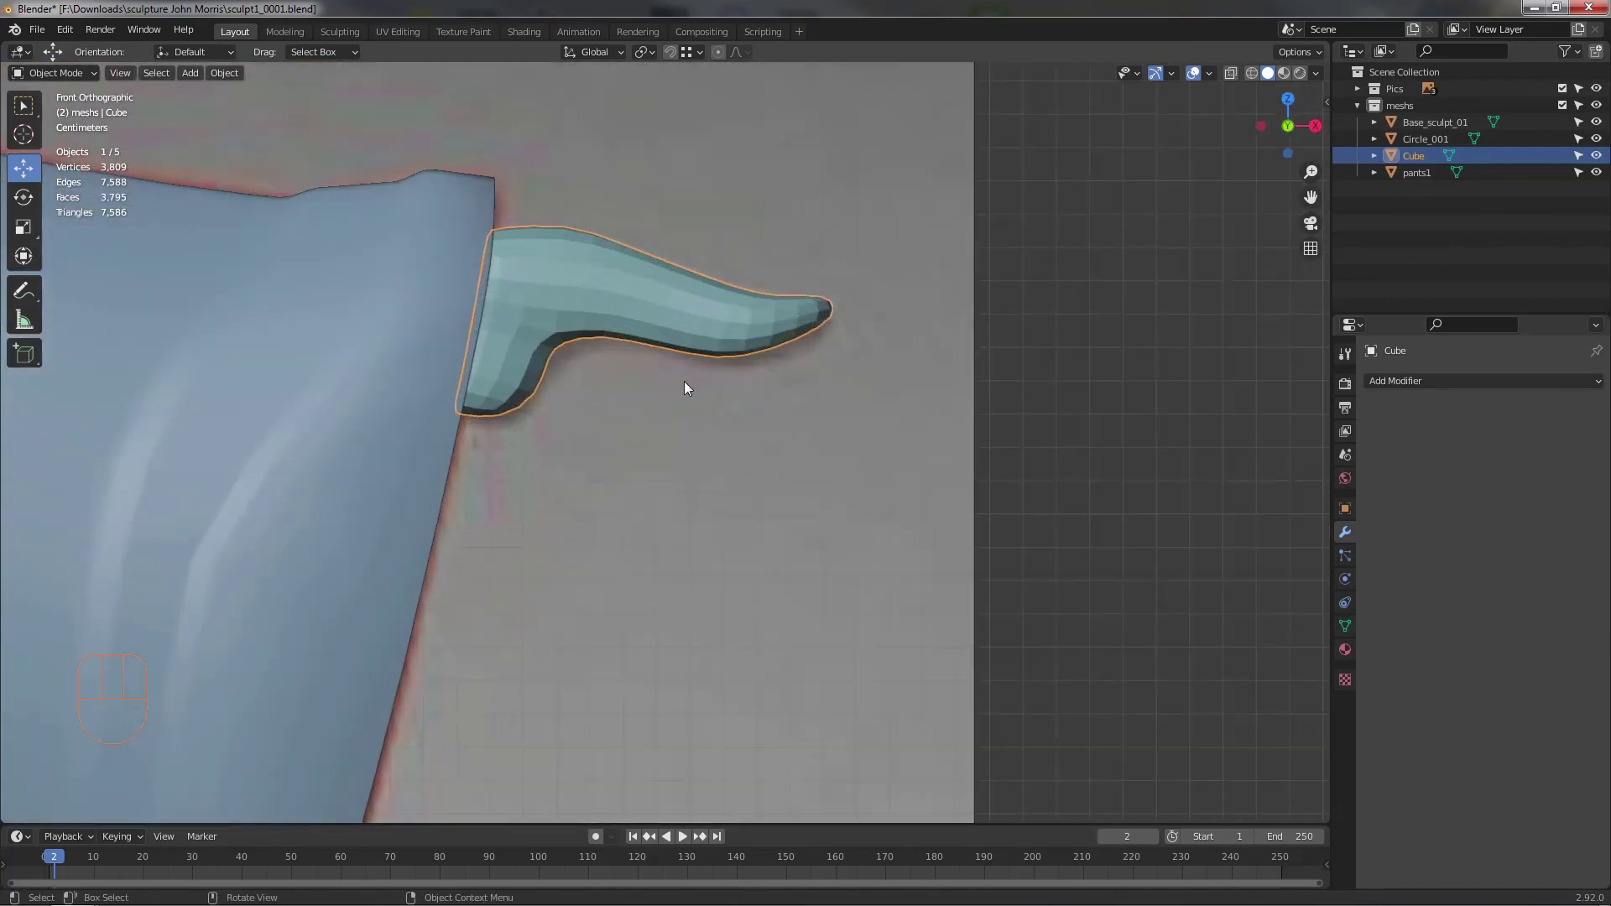
middle_click(667, 351)
right_click(667, 347)
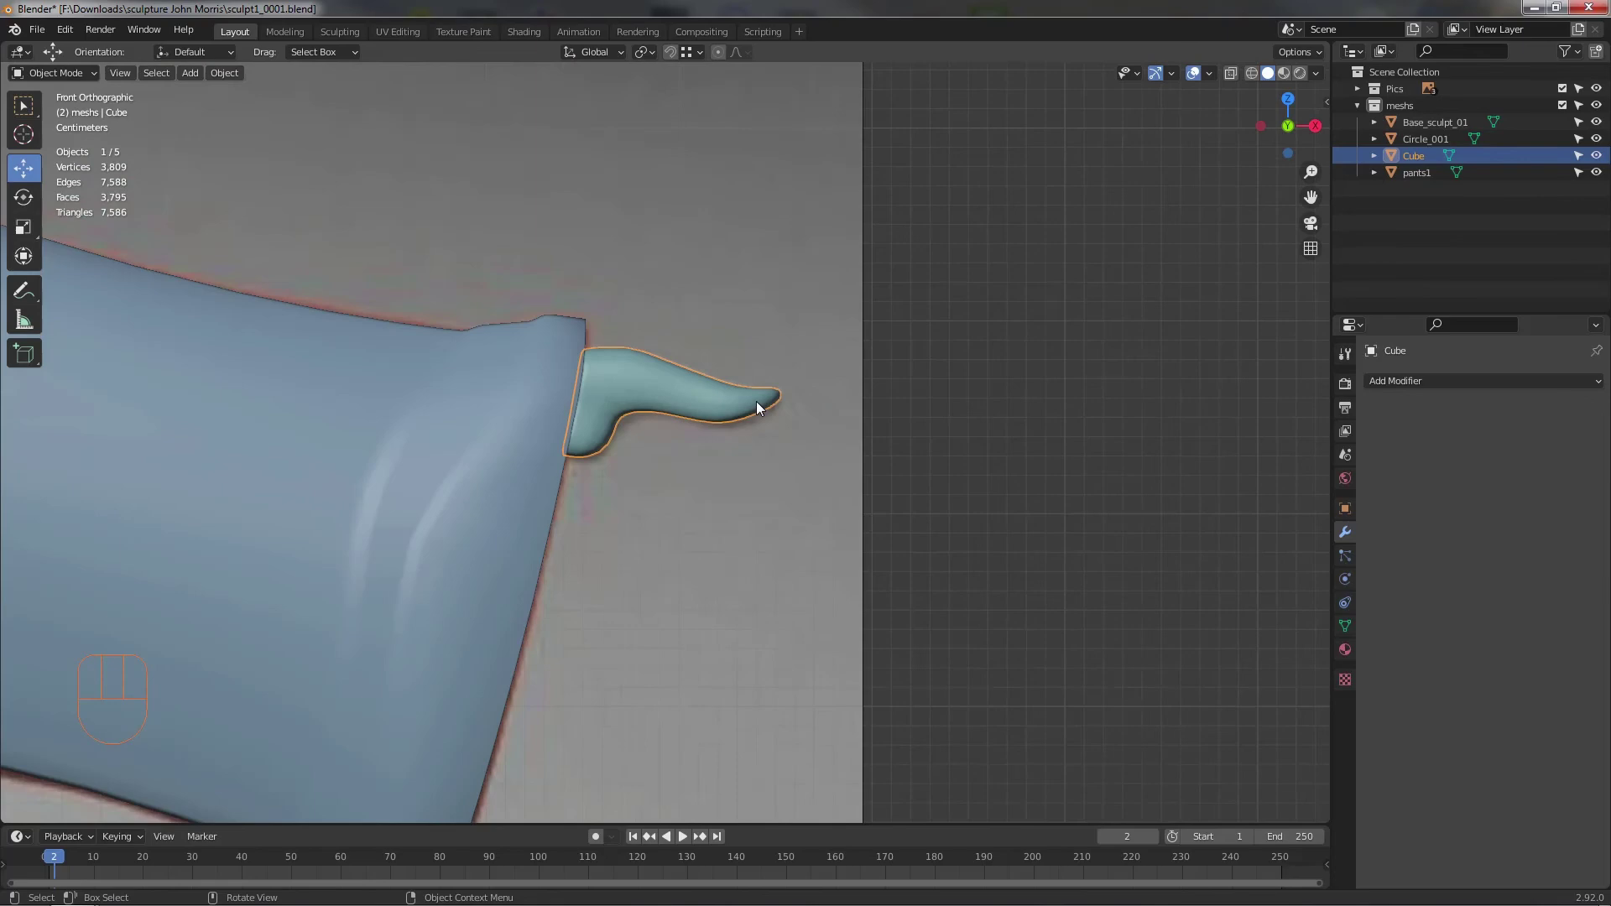
left_click_drag(755, 427, 745, 425)
- Enter Edit Mode on the foot mesh and hide the pants1 object to expose the foot's opening
middle_click(774, 430)
key("Tab")
left_click_drag(707, 398, 711, 429)
middle_click(749, 413)
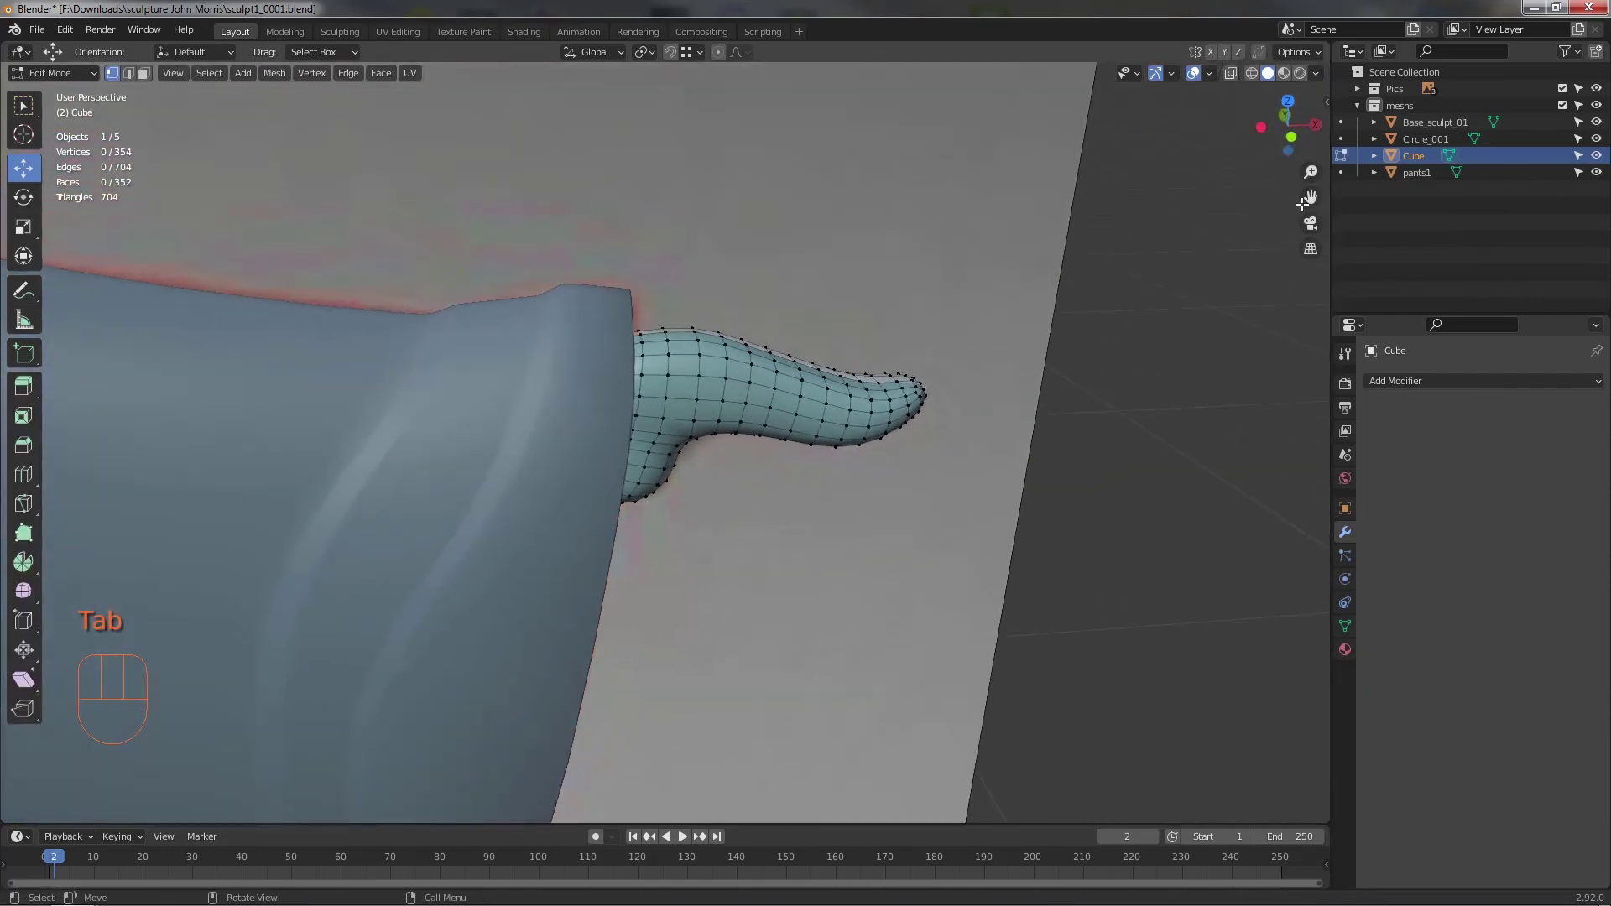
left_click(1597, 178)
middle_click(599, 388)
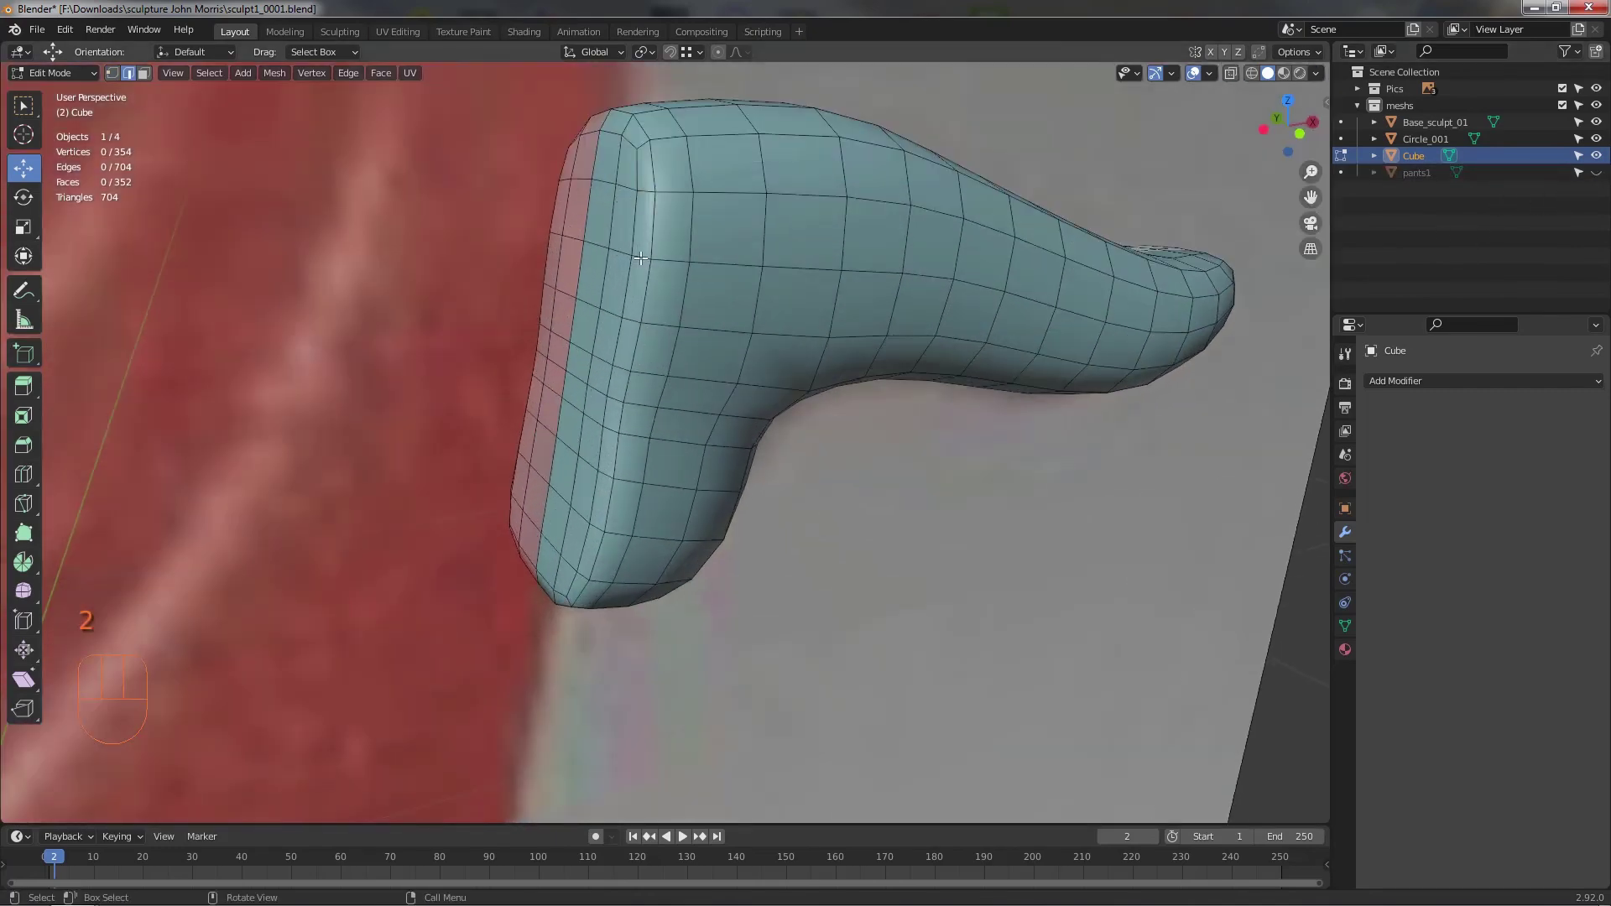
- Reposition the foot's top rim loop and reshape vertices along its underside
left_click(660, 233)
left_click(643, 294)
left_click_drag(643, 296, 599, 380)
left_click_drag(902, 546, 845, 483)
left_click_drag(812, 397, 787, 344)
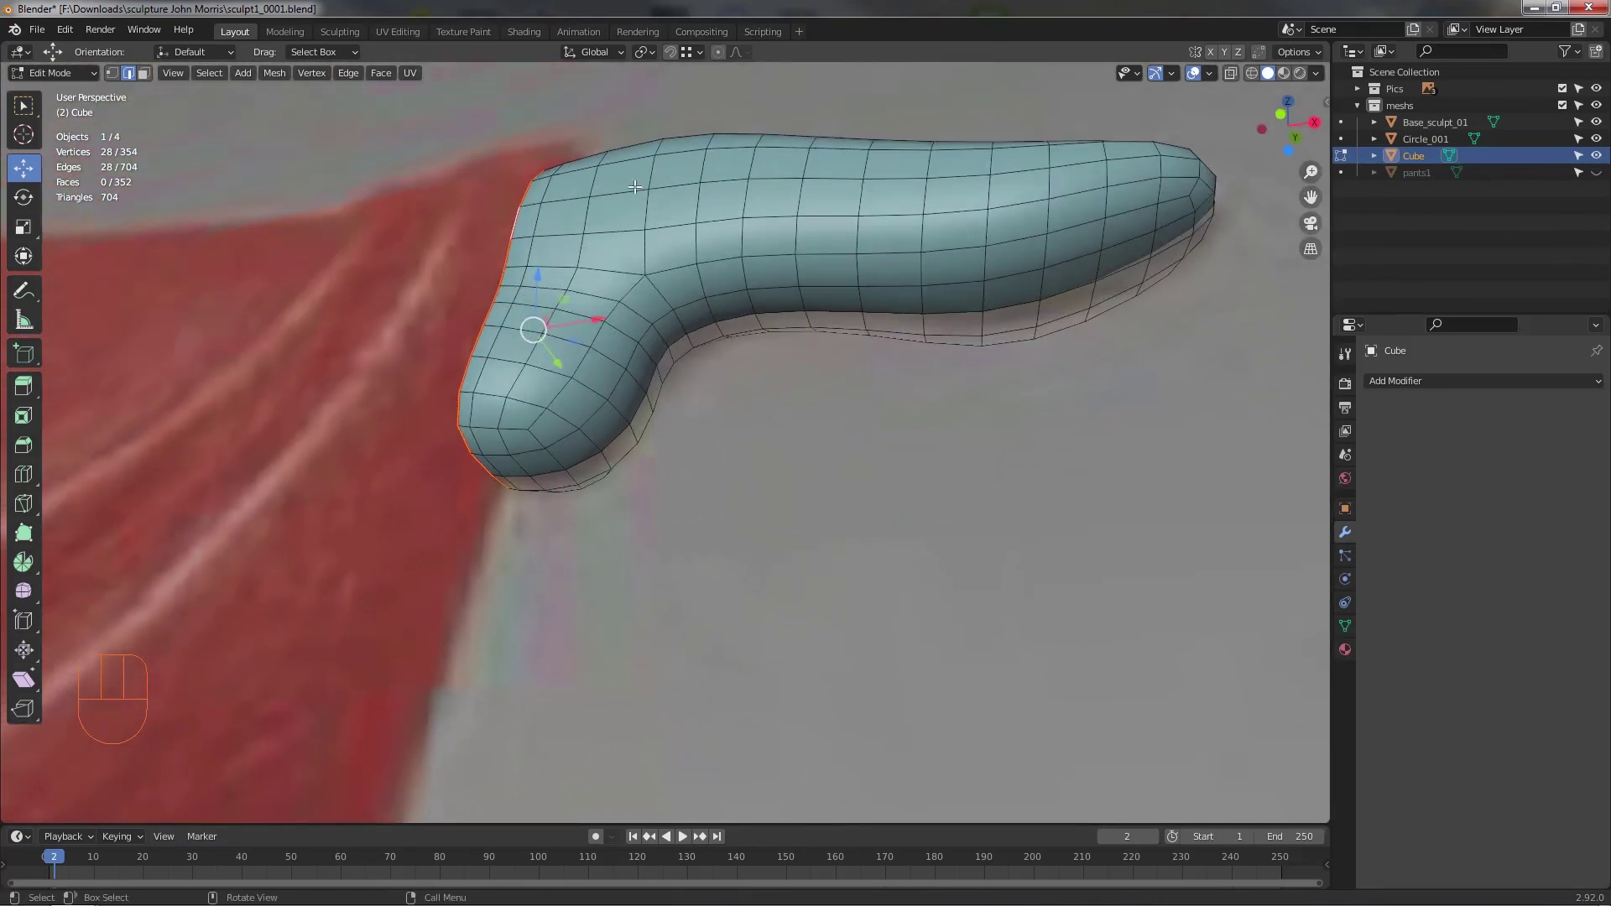
middle_click(950, 242)
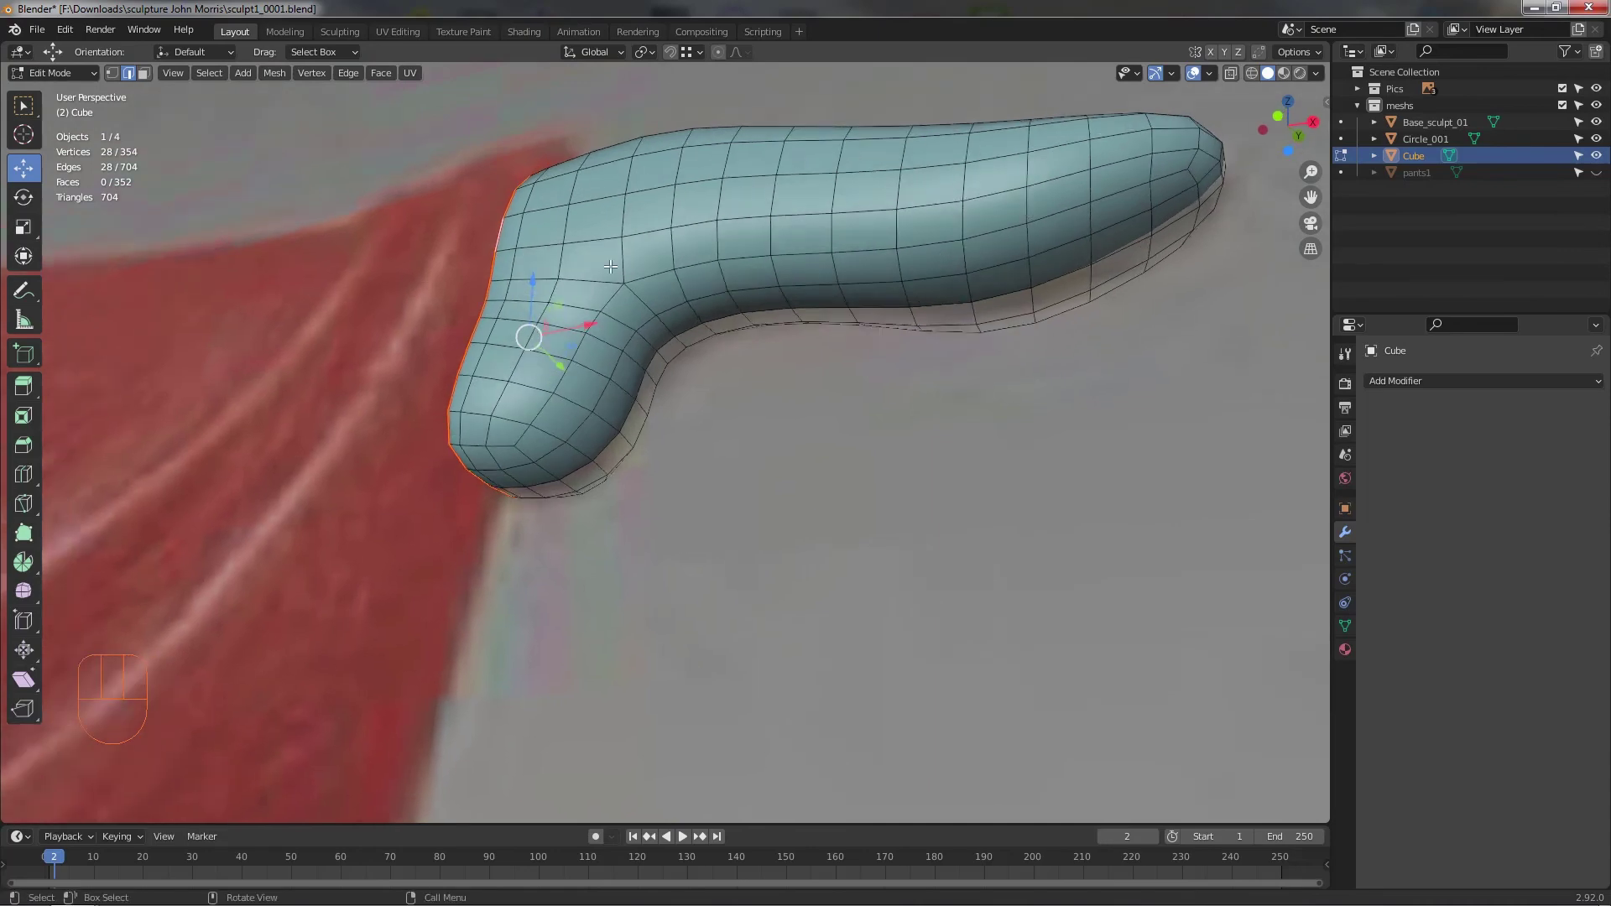
left_click(758, 253)
left_click_drag(780, 317, 574, 334)
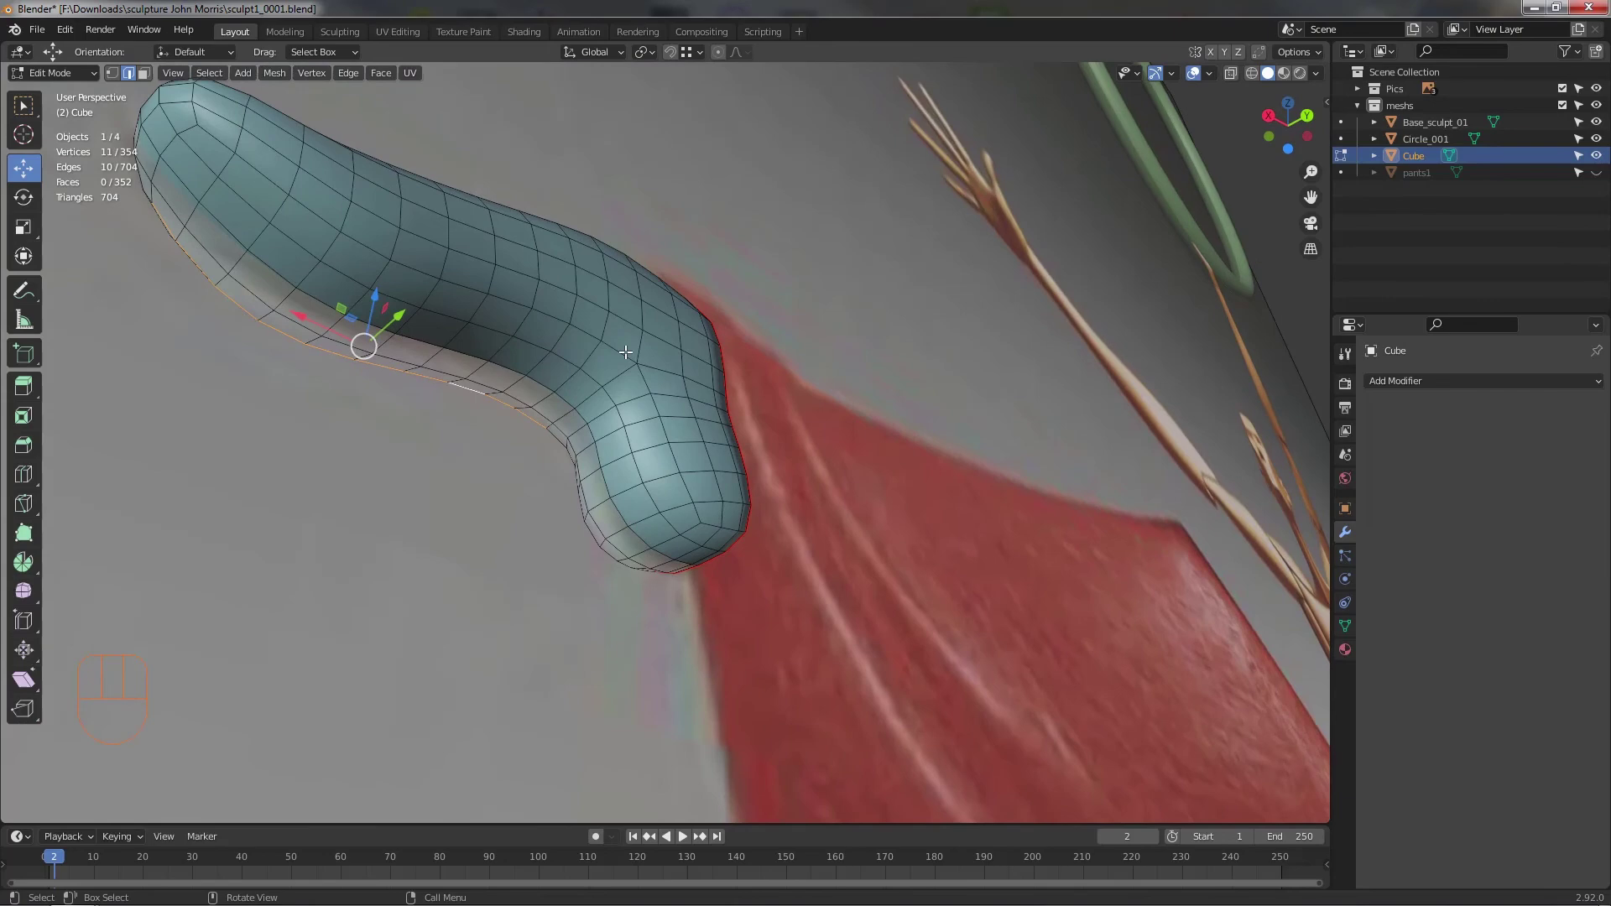
left_click(612, 343)
- Select a seam line of edges running from the heel along the top of the foot to the toe
middle_click(457, 308)
left_click_drag(502, 325, 558, 449)
middle_click(593, 402)
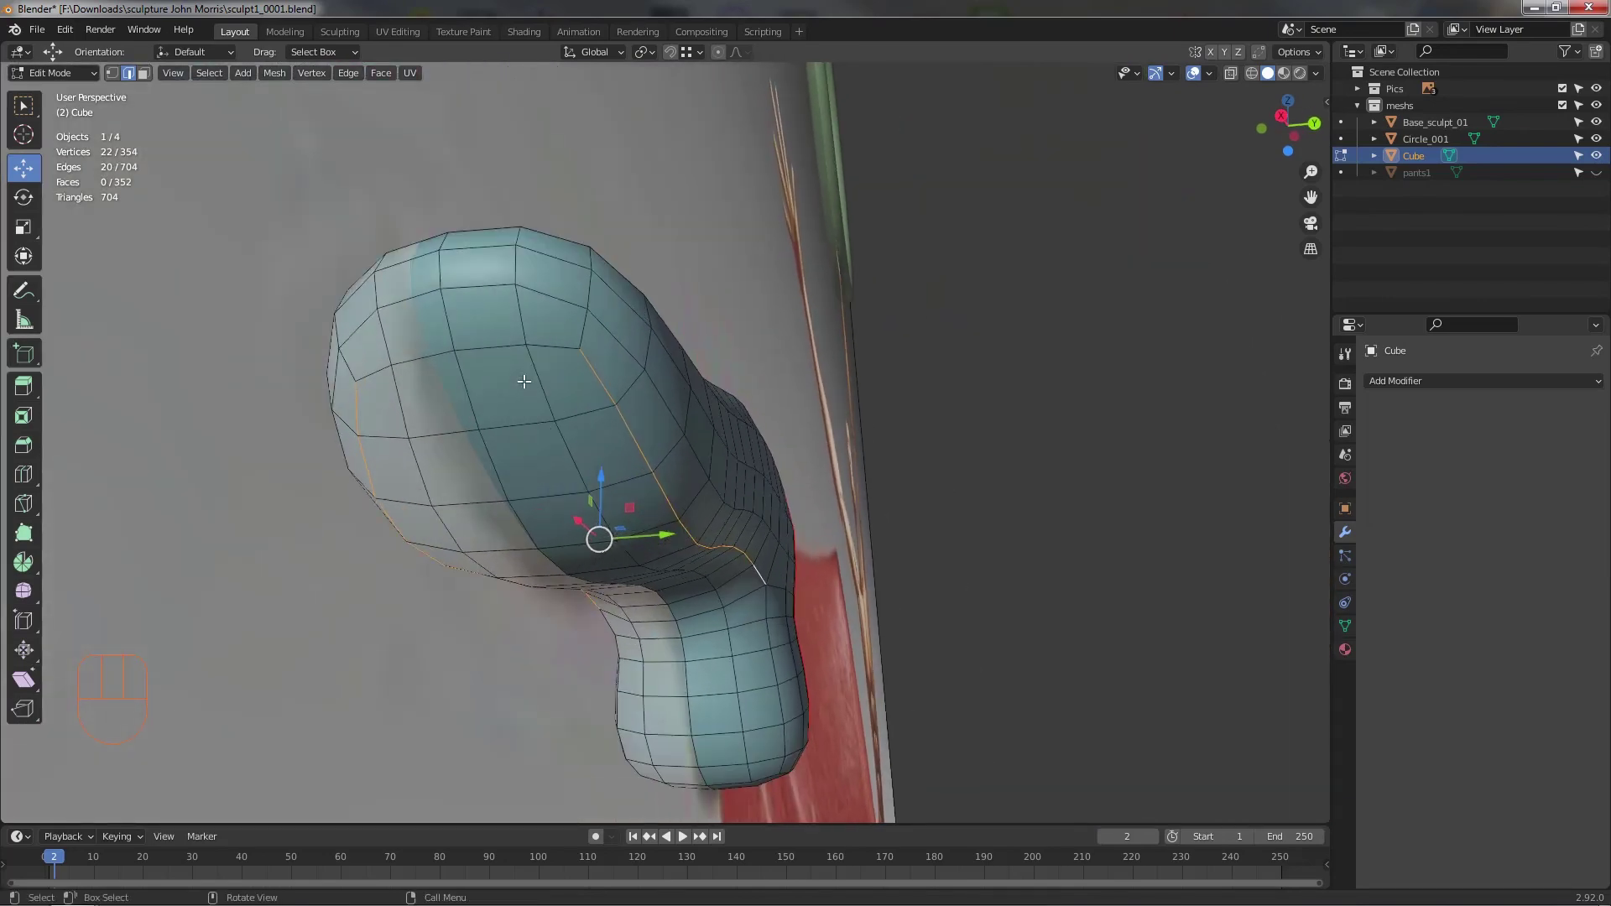
middle_click(513, 382)
left_click_drag(519, 392, 444, 408)
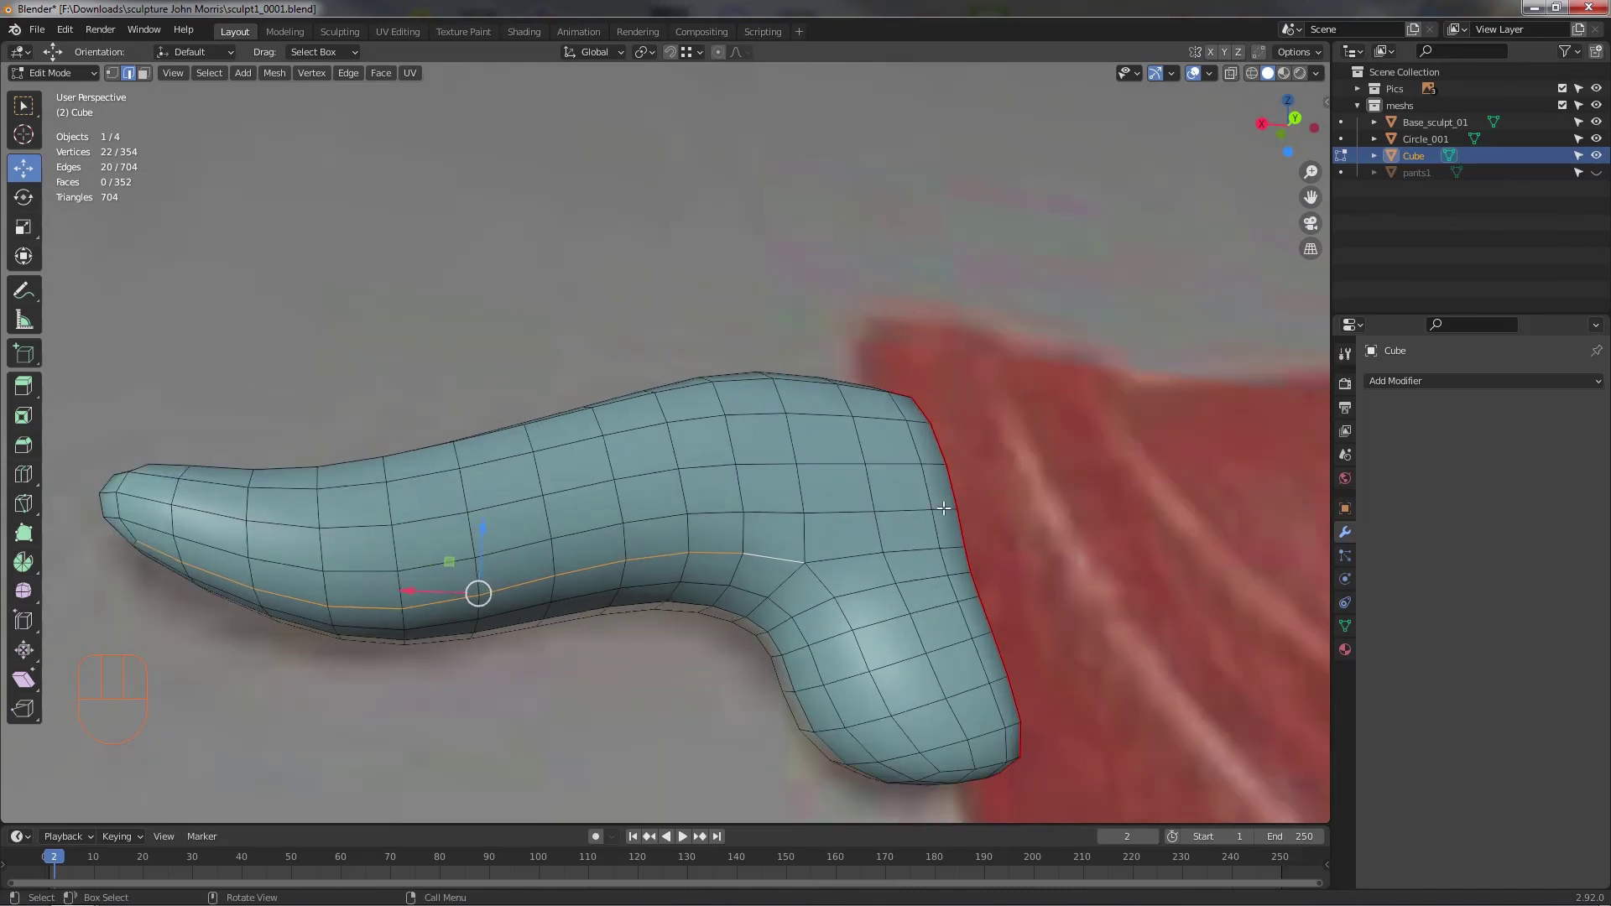
left_click(944, 504)
left_click_drag(614, 513, 770, 501)
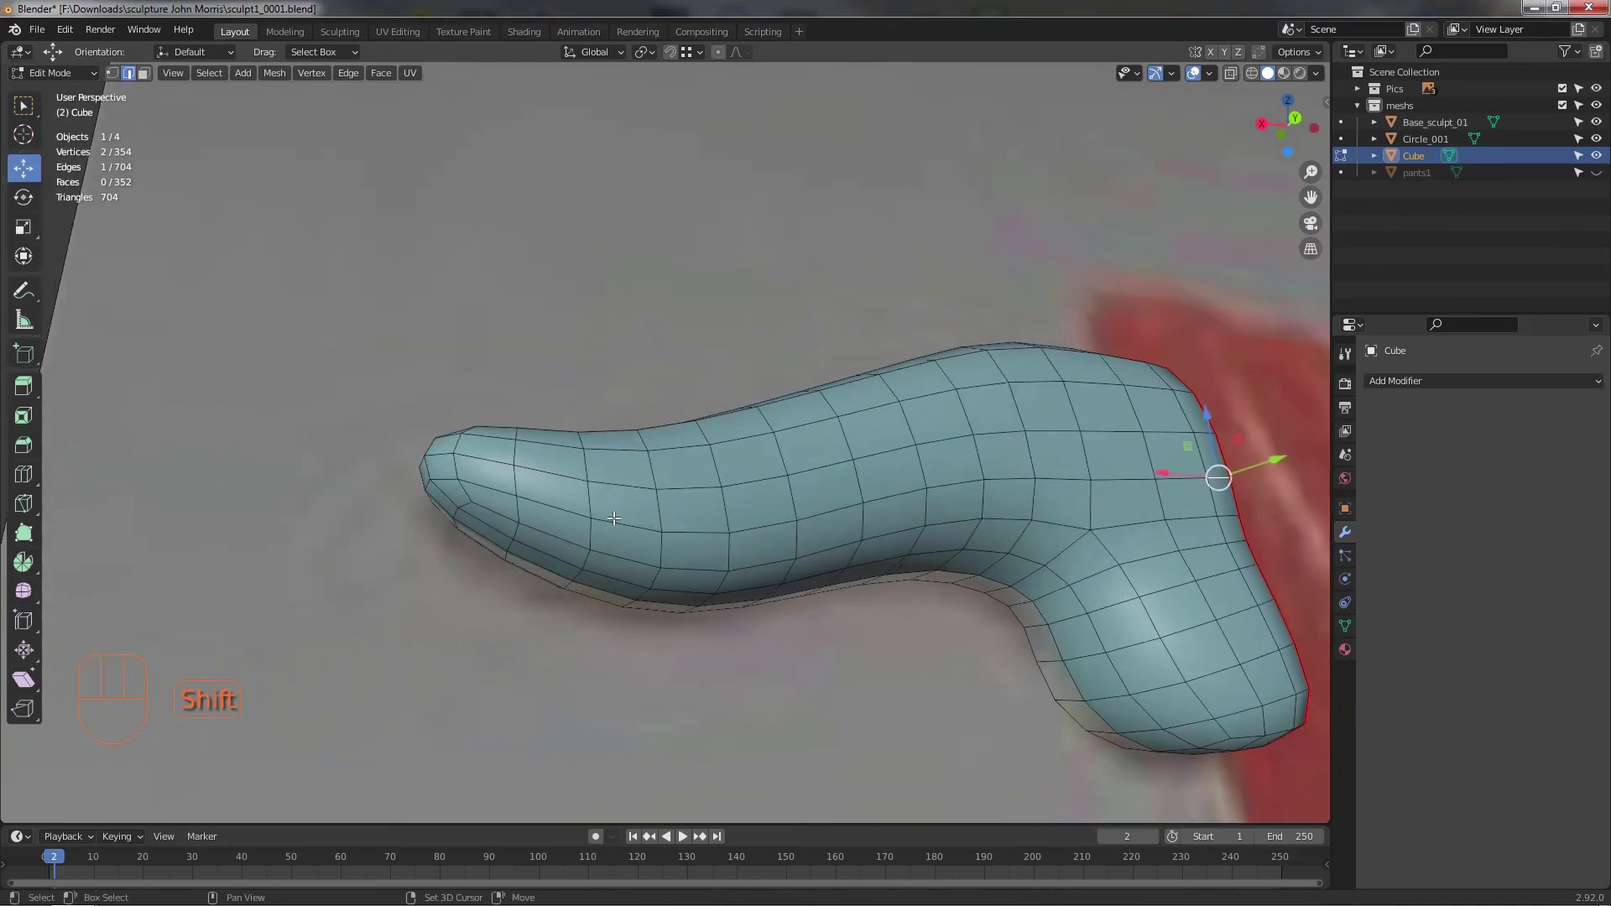
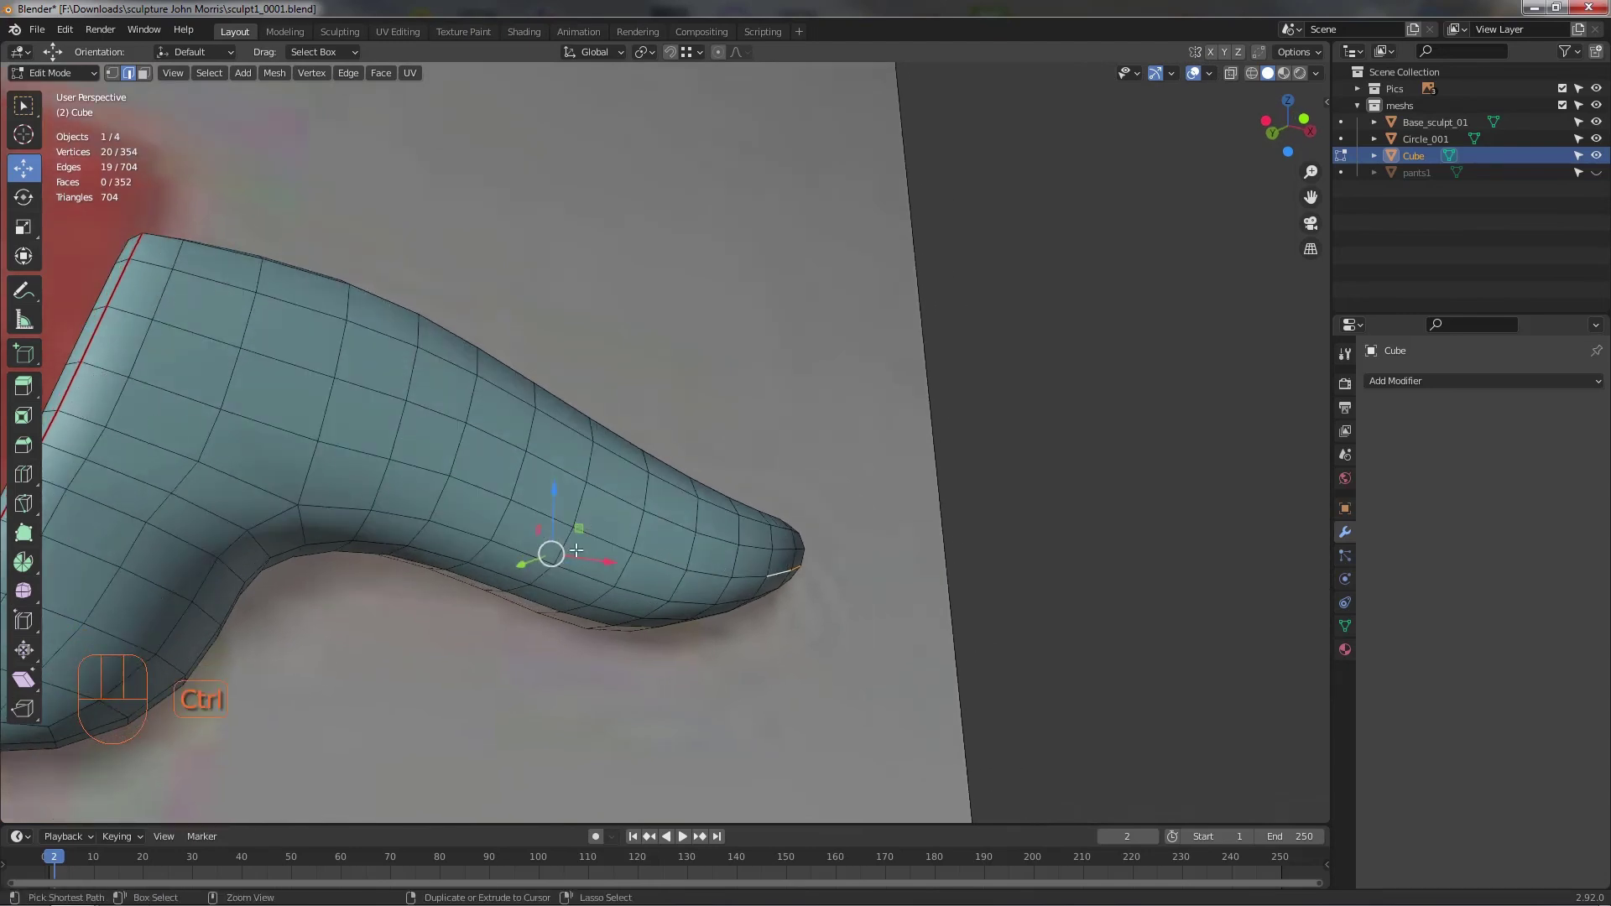
left_click(118, 366)
left_click_drag(363, 481, 234, 410)
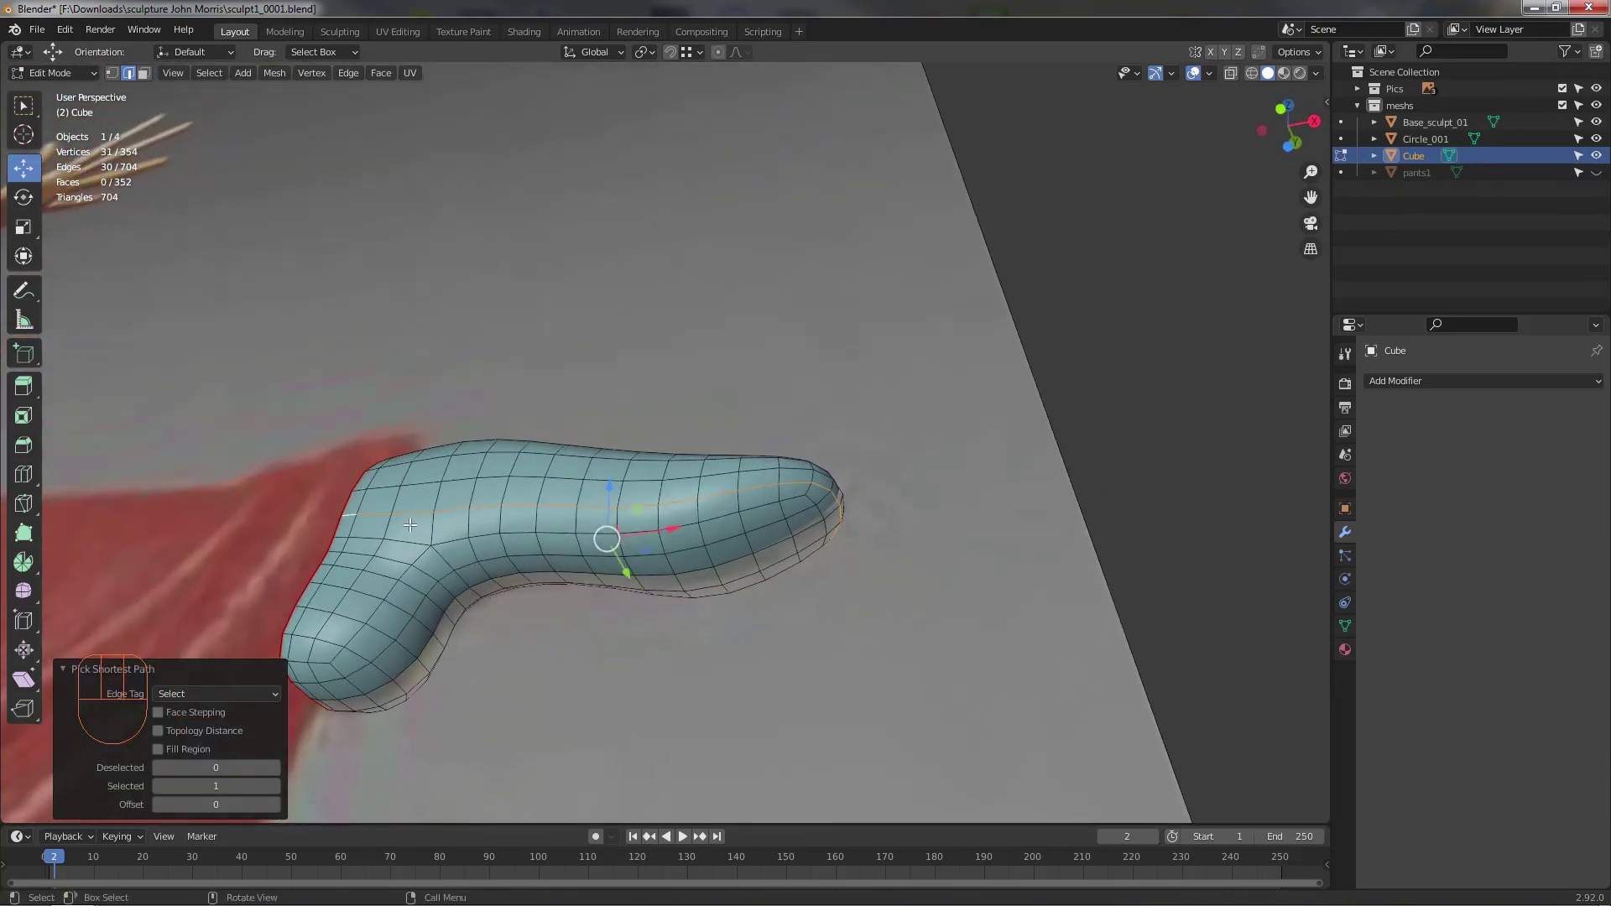
left_click_drag(415, 521, 436, 495)
left_click_drag(556, 494, 483, 481)
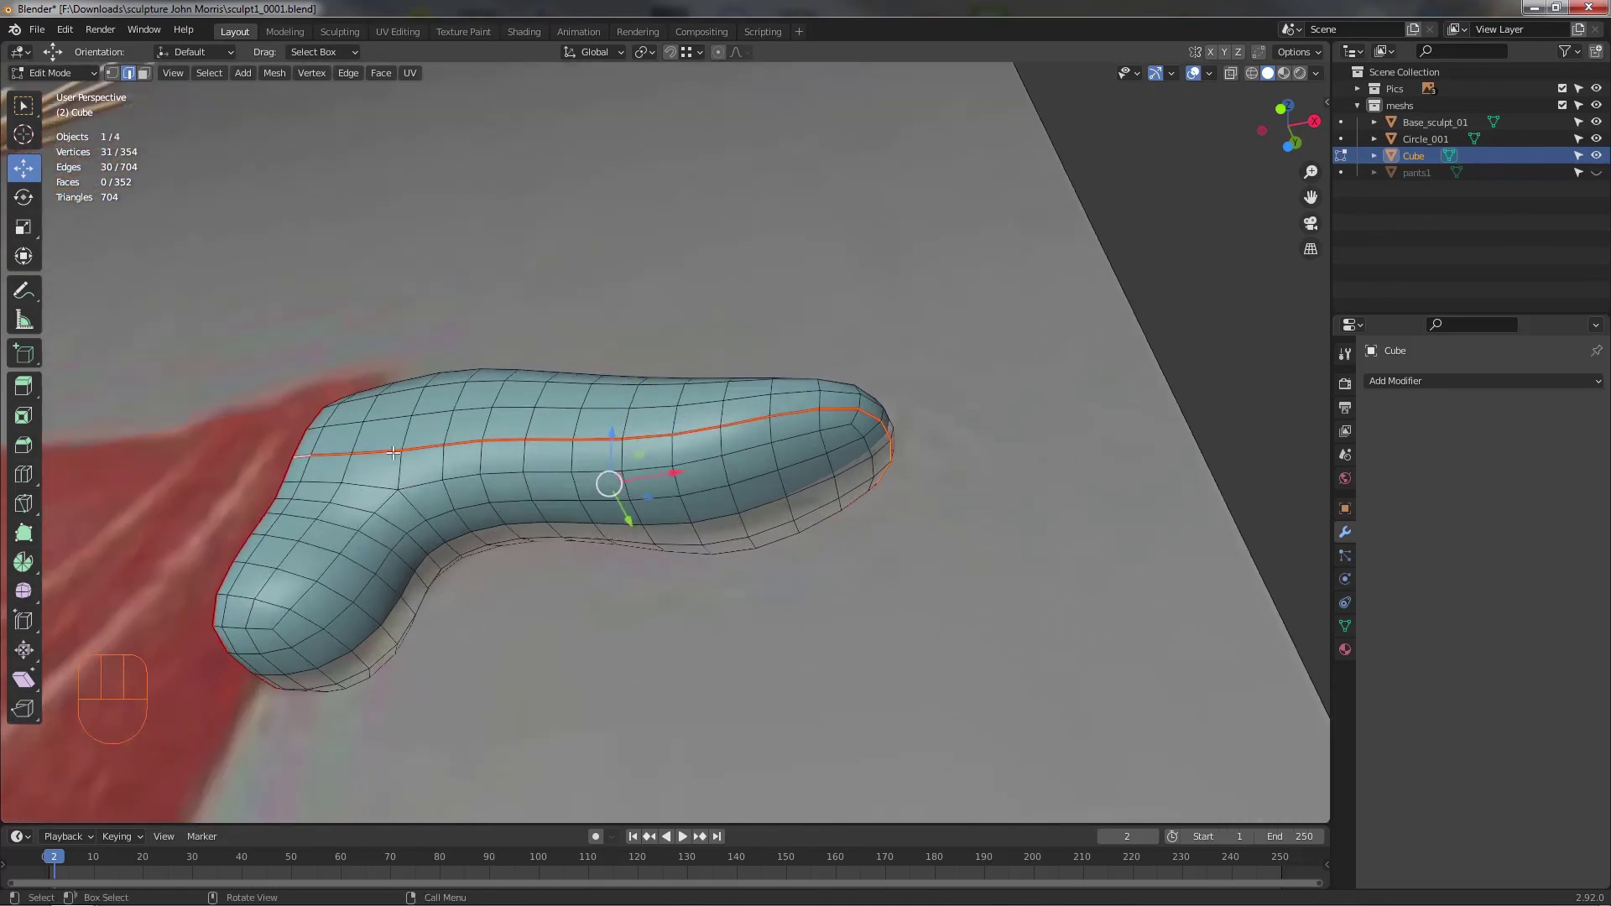
- Add the edges across the ankle to the selection and mark the whole selection as UV seams
left_click_drag(366, 502, 364, 491)
left_click_drag(422, 499, 443, 473)
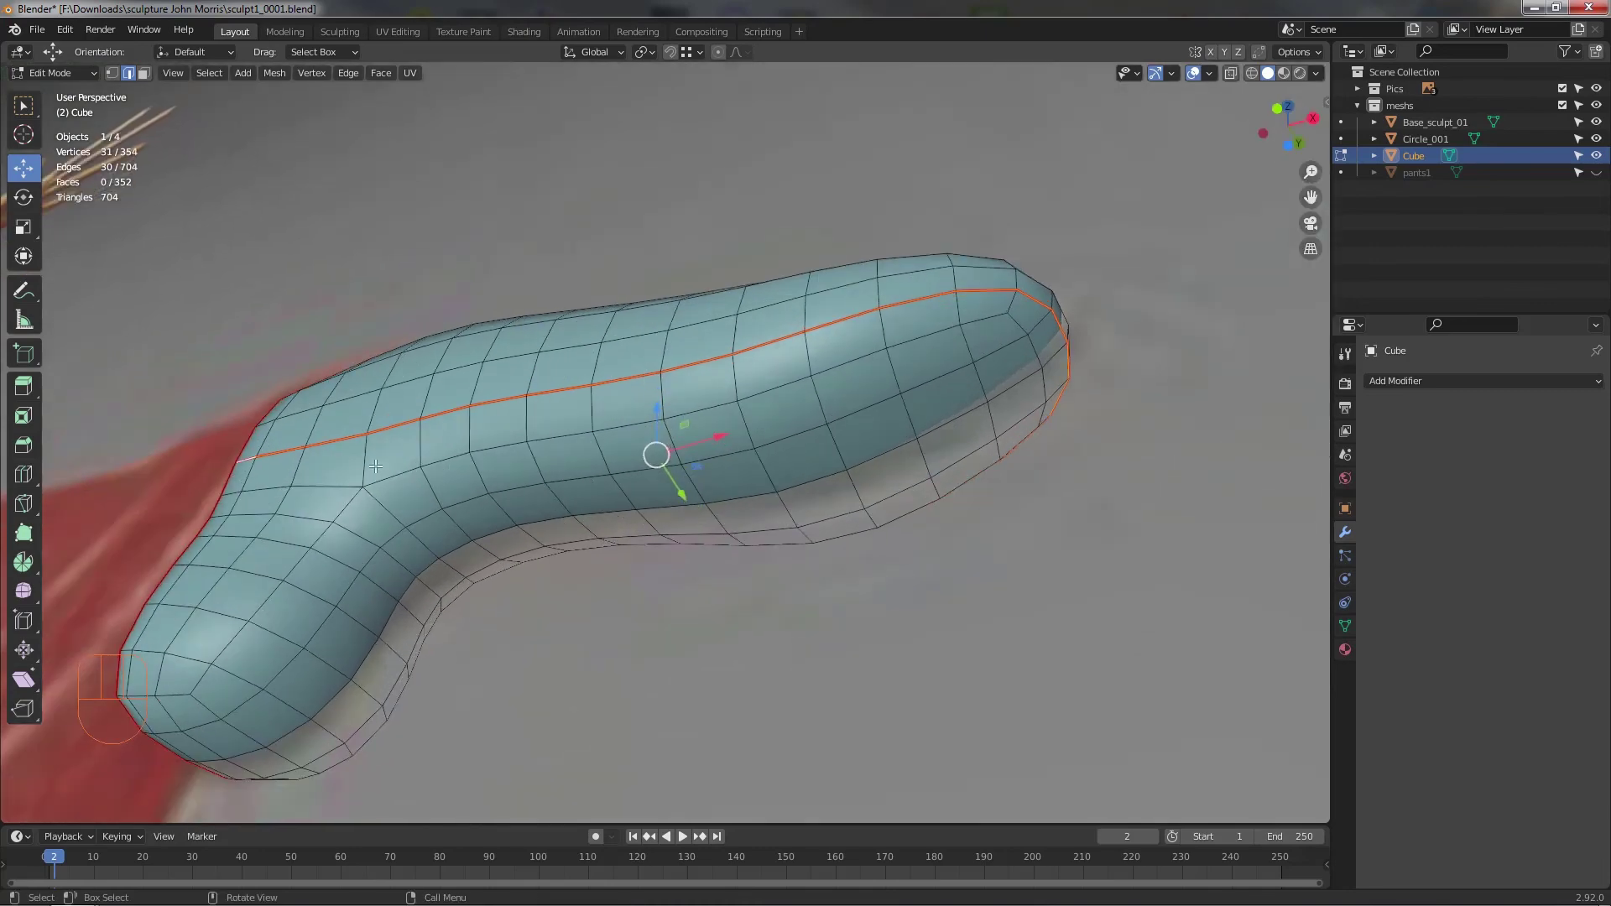
left_click_drag(365, 454, 375, 504)
middle_click(375, 504)
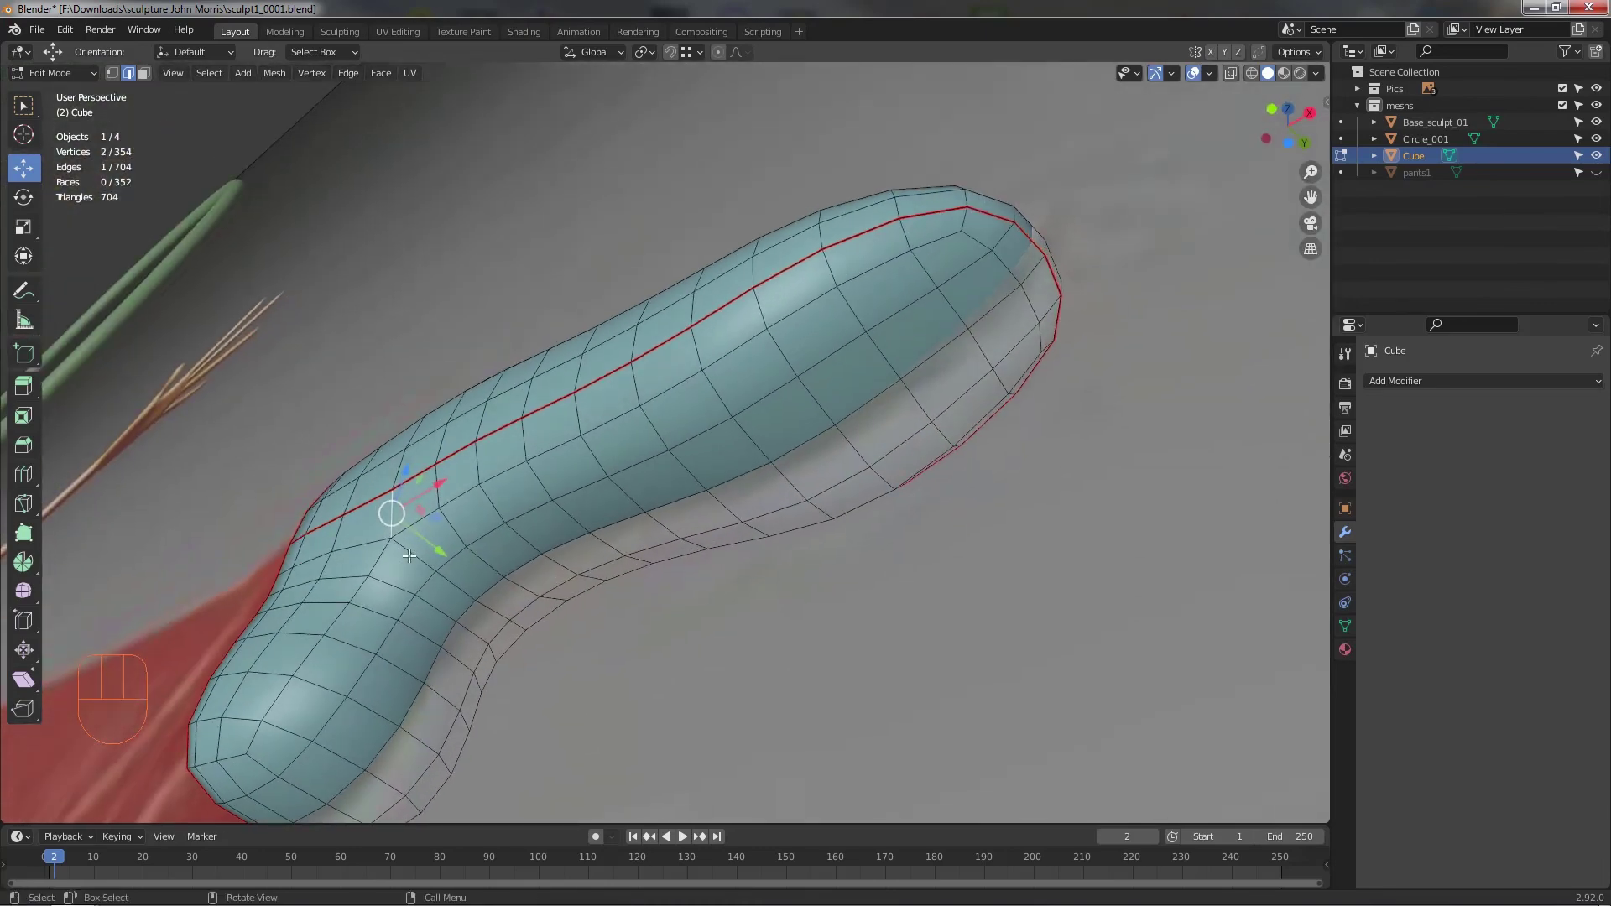
left_click_drag(475, 565, 462, 556)
left_click_drag(421, 556, 484, 547)
left_click(978, 435)
left_click(955, 488)
left_click_drag(1003, 502, 968, 543)
left_click_drag(711, 564, 746, 566)
right_click(391, 412)
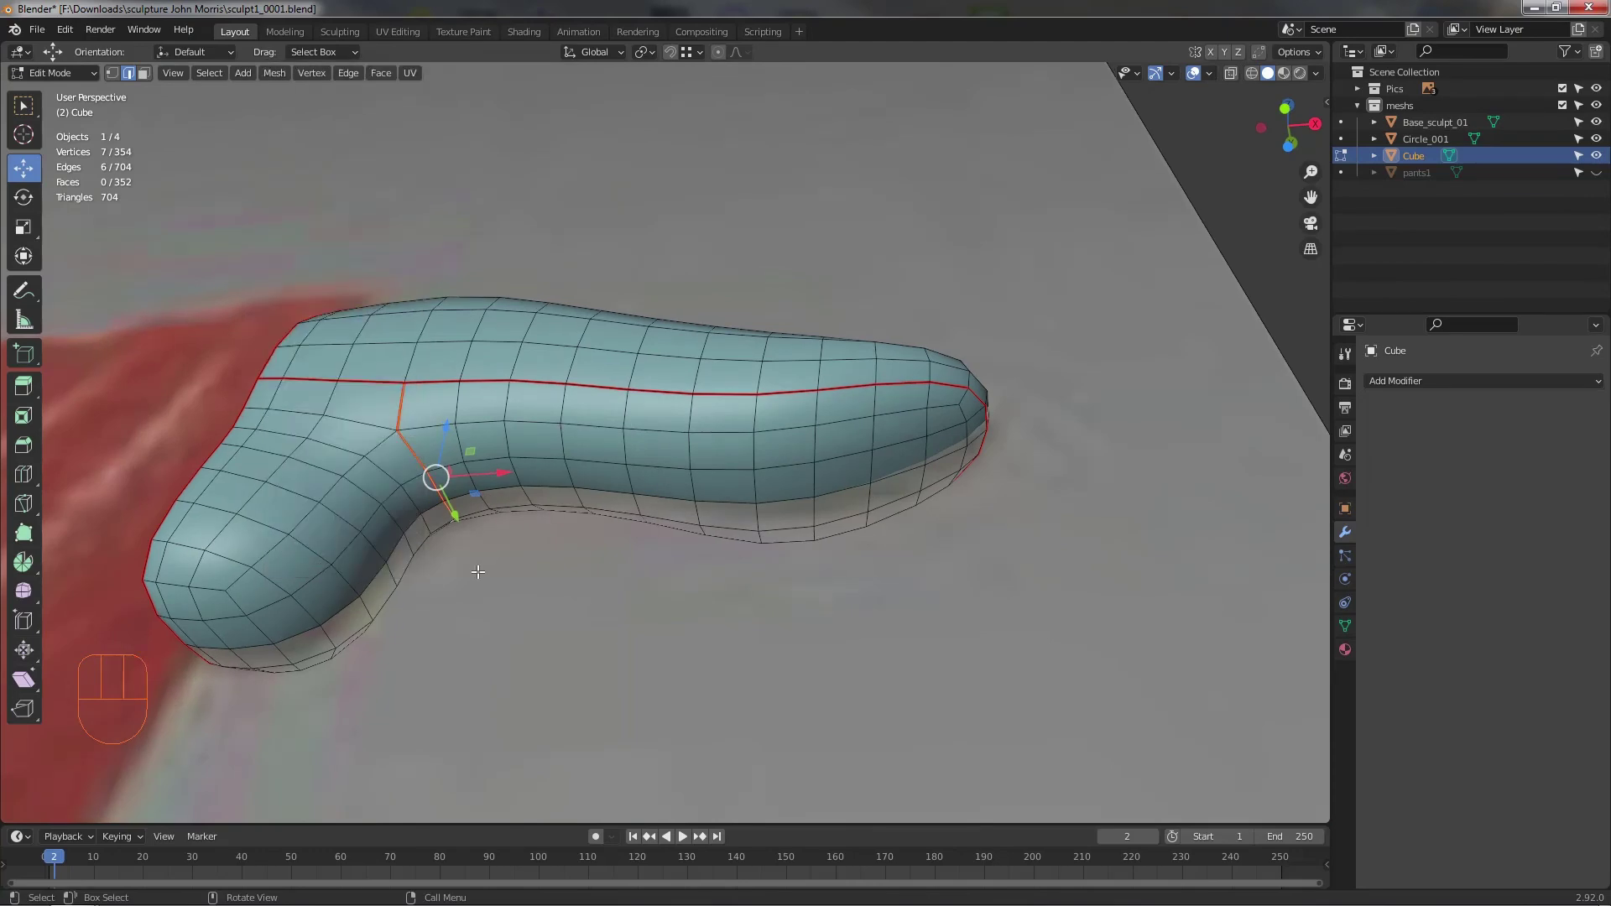
left_click(482, 567)
- Review the unwrapped foot islands in the UV Editing workspace, then return to the Layout workspace
left_click_drag(546, 597, 544, 638)
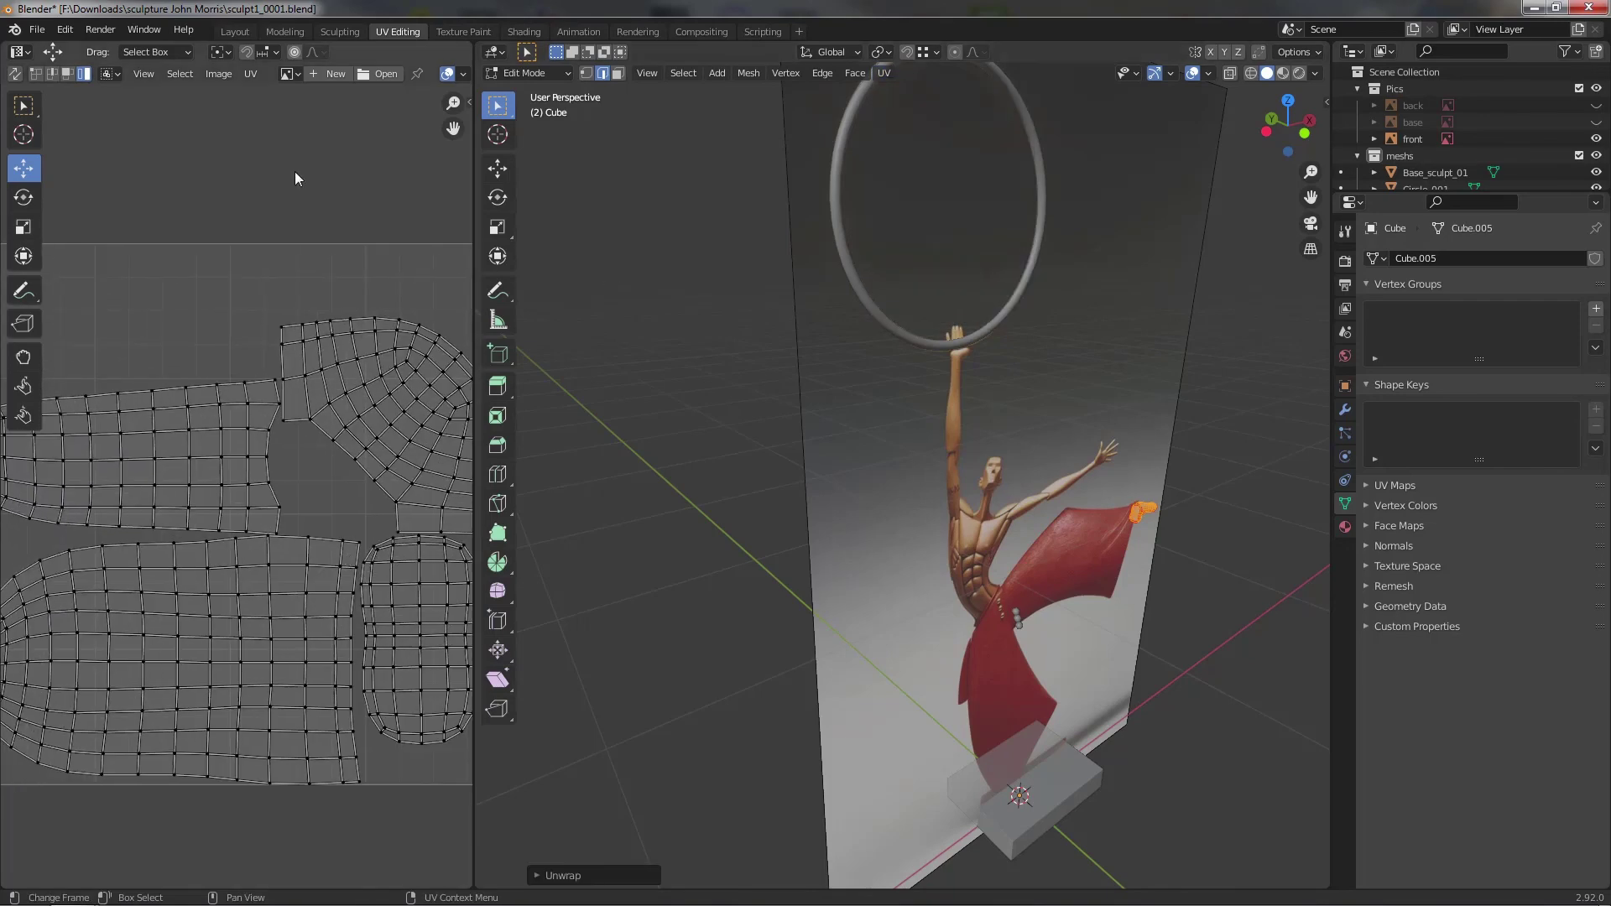
left_click(231, 33)
left_click_drag(599, 469, 661, 494)
left_click_drag(1408, 390, 1285, 693)
left_click_drag(785, 564, 832, 511)
left_click_drag(1533, 427, 1489, 433)
left_click(882, 511)
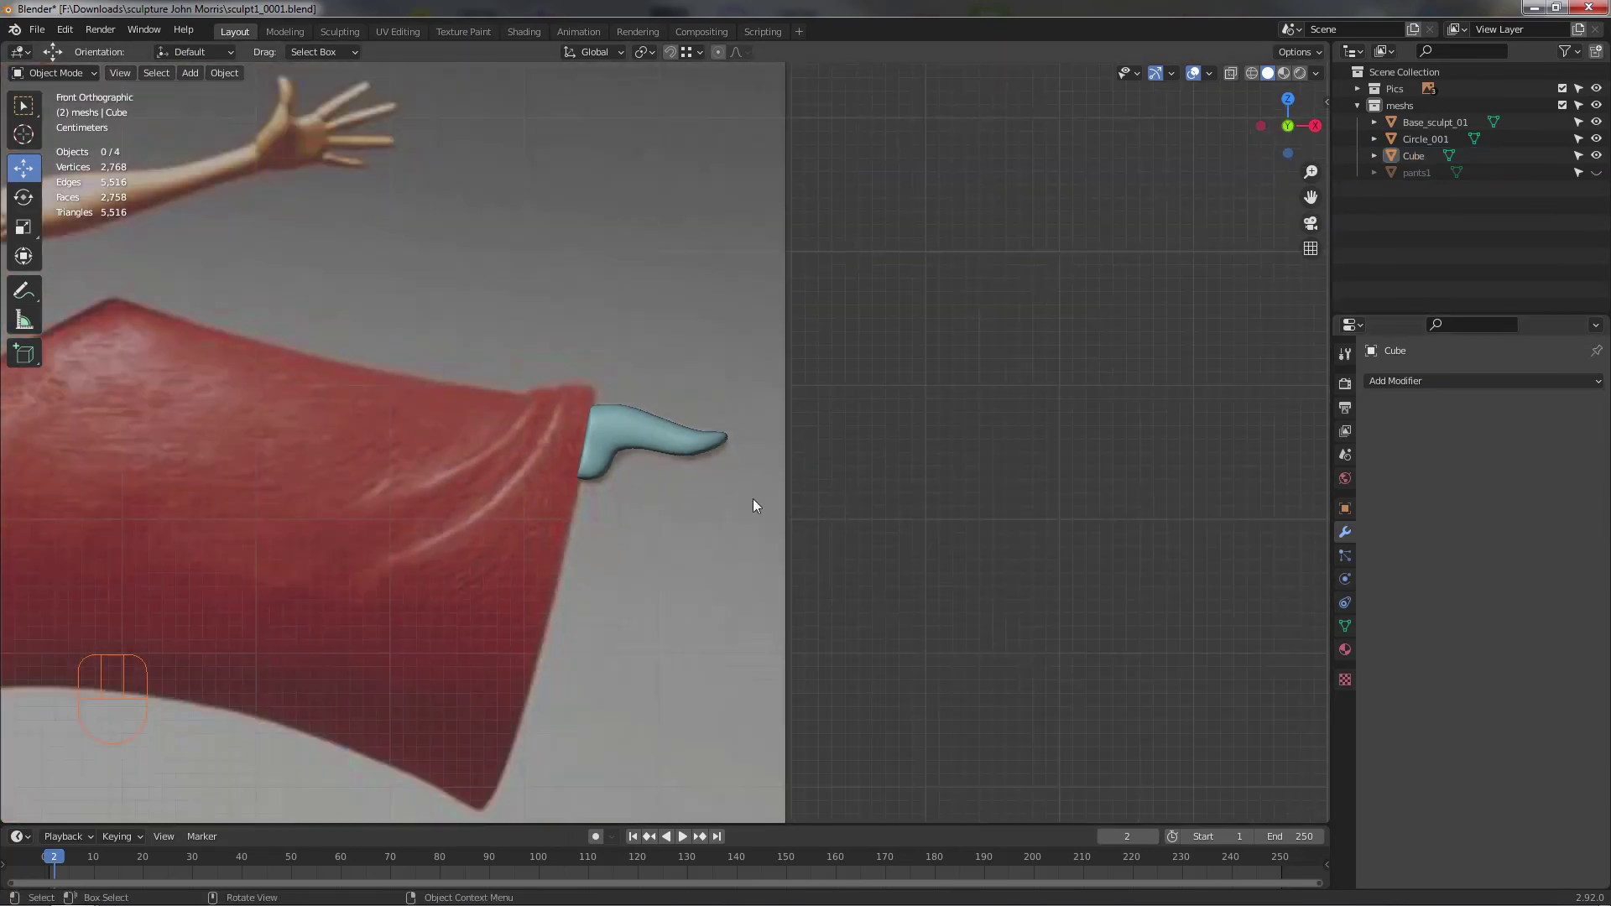
- Select the foot and add a new material slot in its Material Properties
left_click_drag(657, 465, 619, 501)
middle_click(652, 486)
left_click_drag(695, 453, 819, 341)
middle_click(827, 387)
left_click_drag(825, 382, 796, 453)
left_click(830, 403)
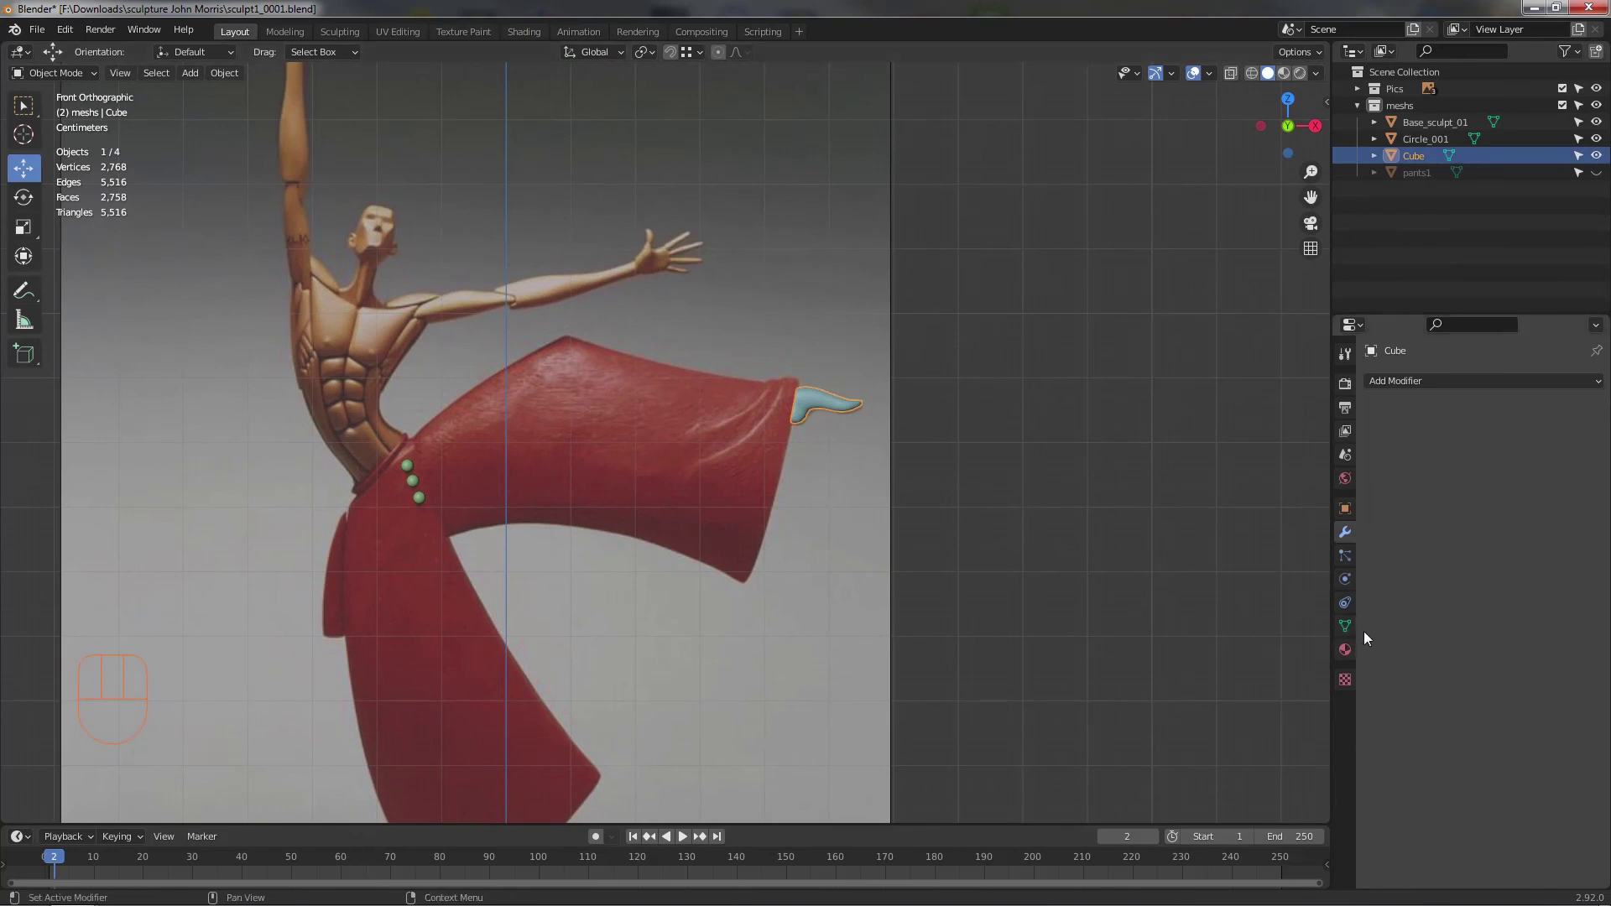
left_click(1356, 656)
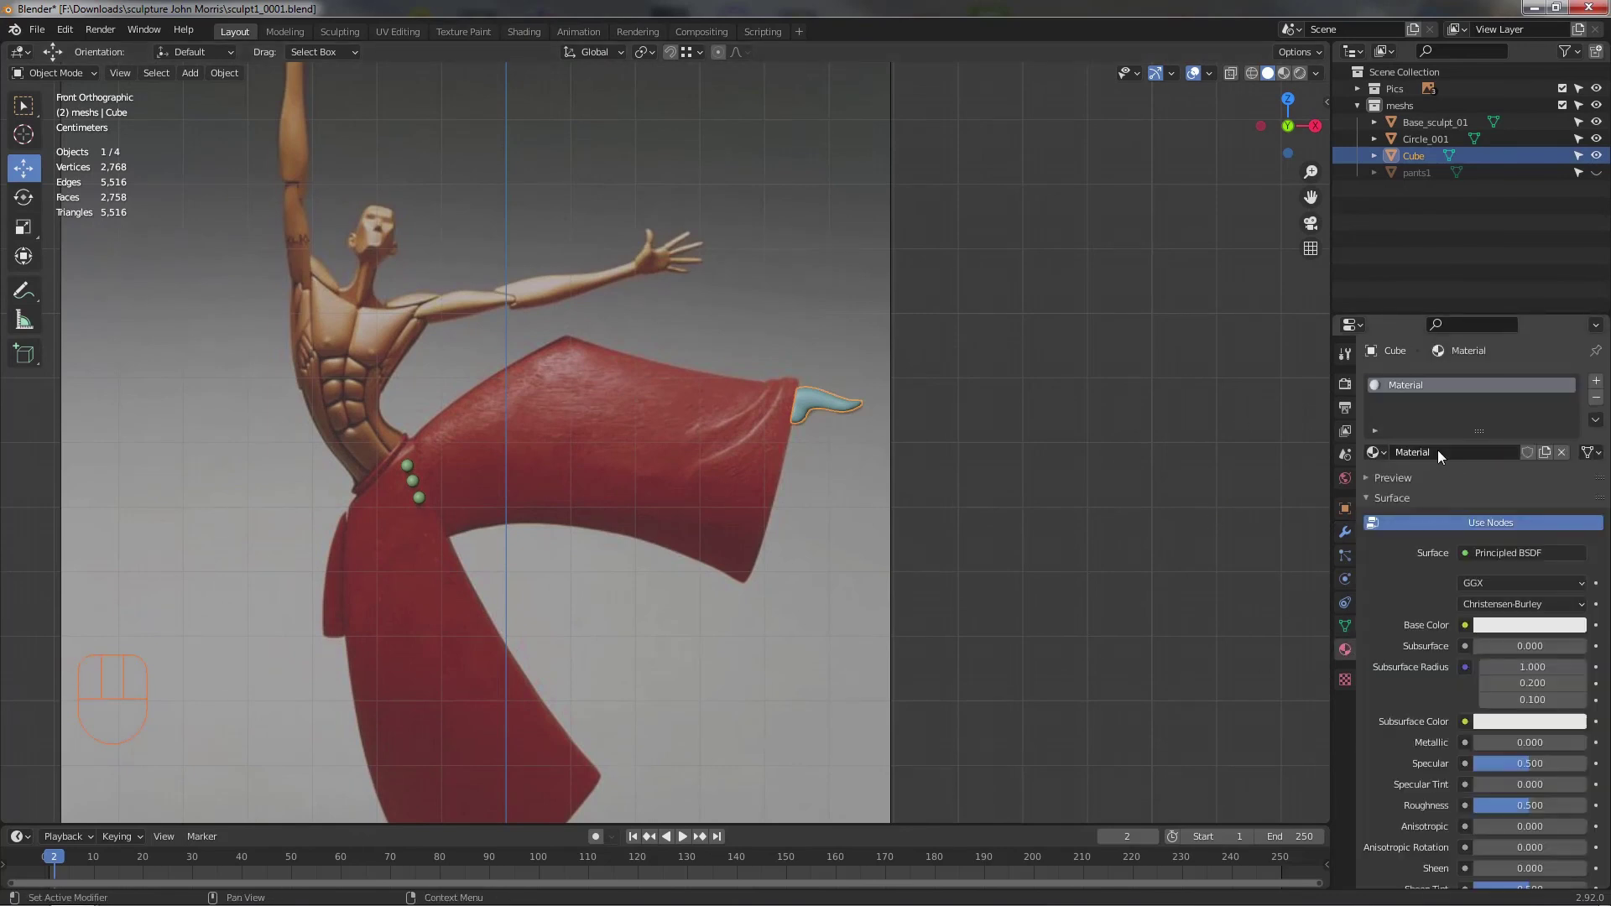
- Assign the map_Body_ws01 skin material to the foot and switch the viewport to Material Preview
left_click_drag(1452, 458, 1318, 506)
left_click(1547, 631)
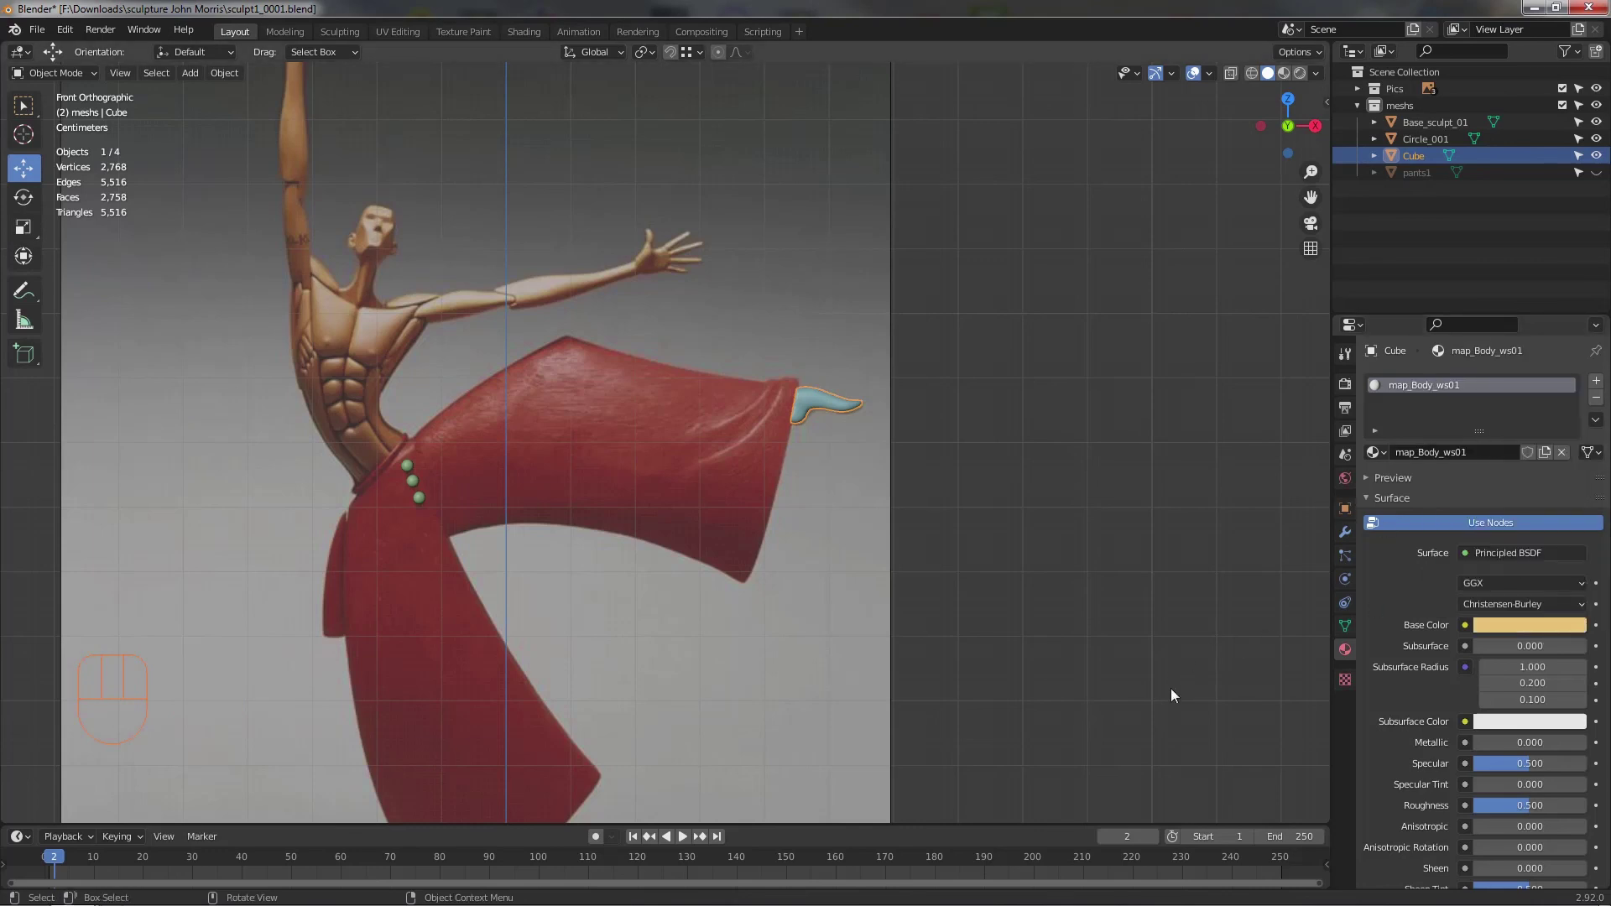
left_click(1290, 75)
- Unhide the pants, inspect the skin-toned foot beneath the leg from several angles and save the file
left_click_drag(822, 523, 775, 503)
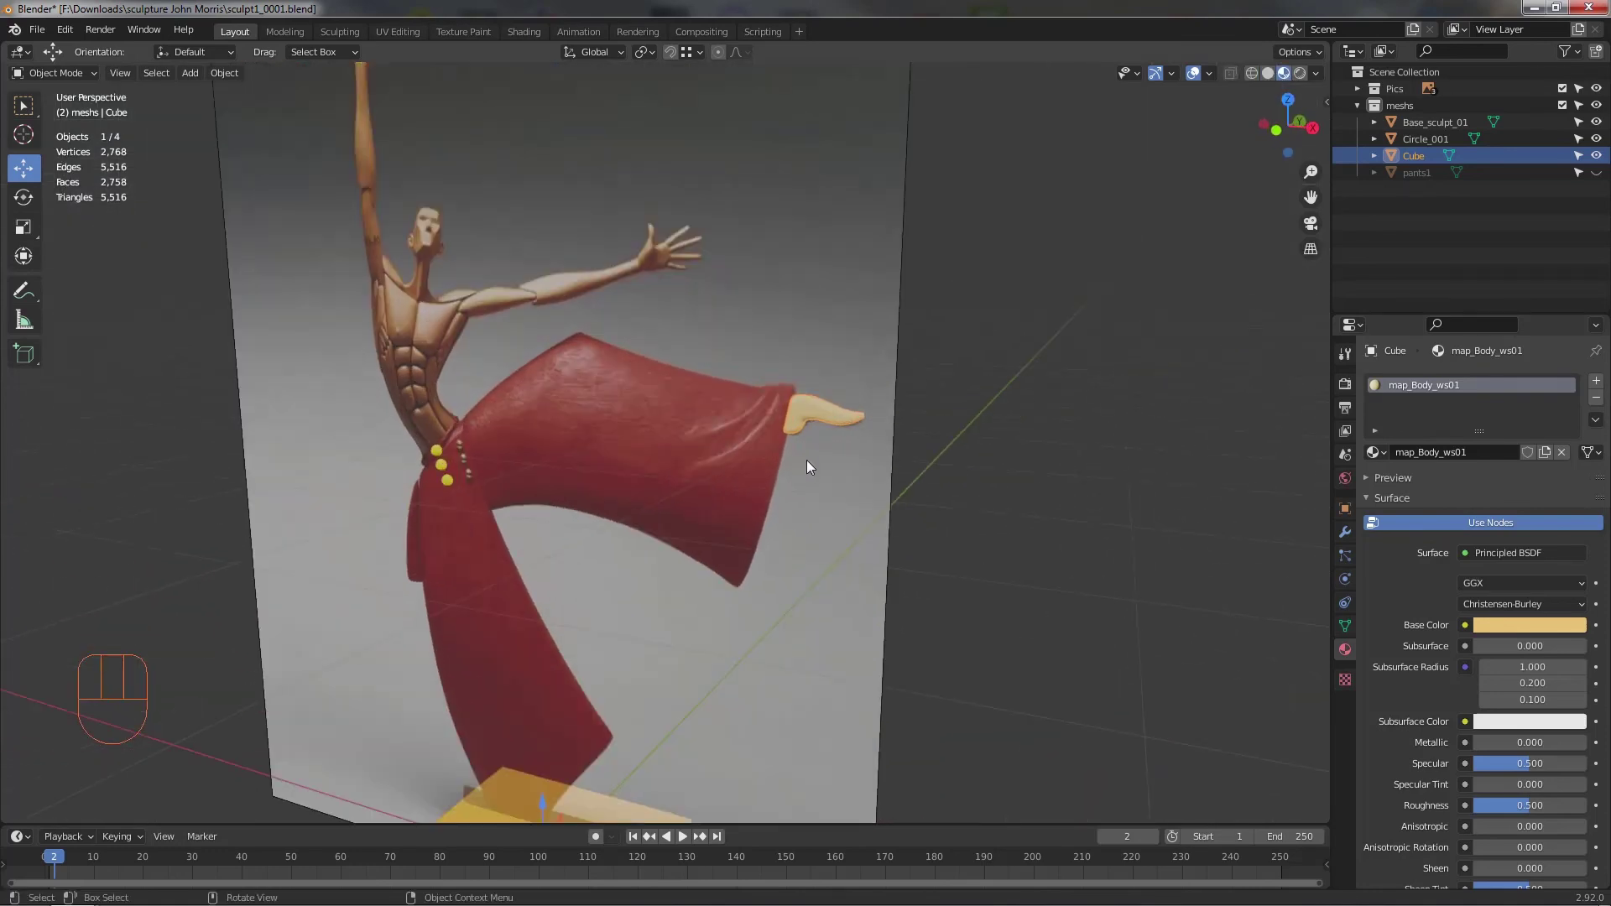
middle_click(824, 474)
left_click(1599, 94)
left_click(1601, 175)
middle_click(958, 444)
left_click_drag(892, 466, 728, 469)
left_click_drag(811, 432, 888, 415)
left_click_drag(849, 441, 876, 448)
middle_click(879, 467)
middle_click(924, 468)
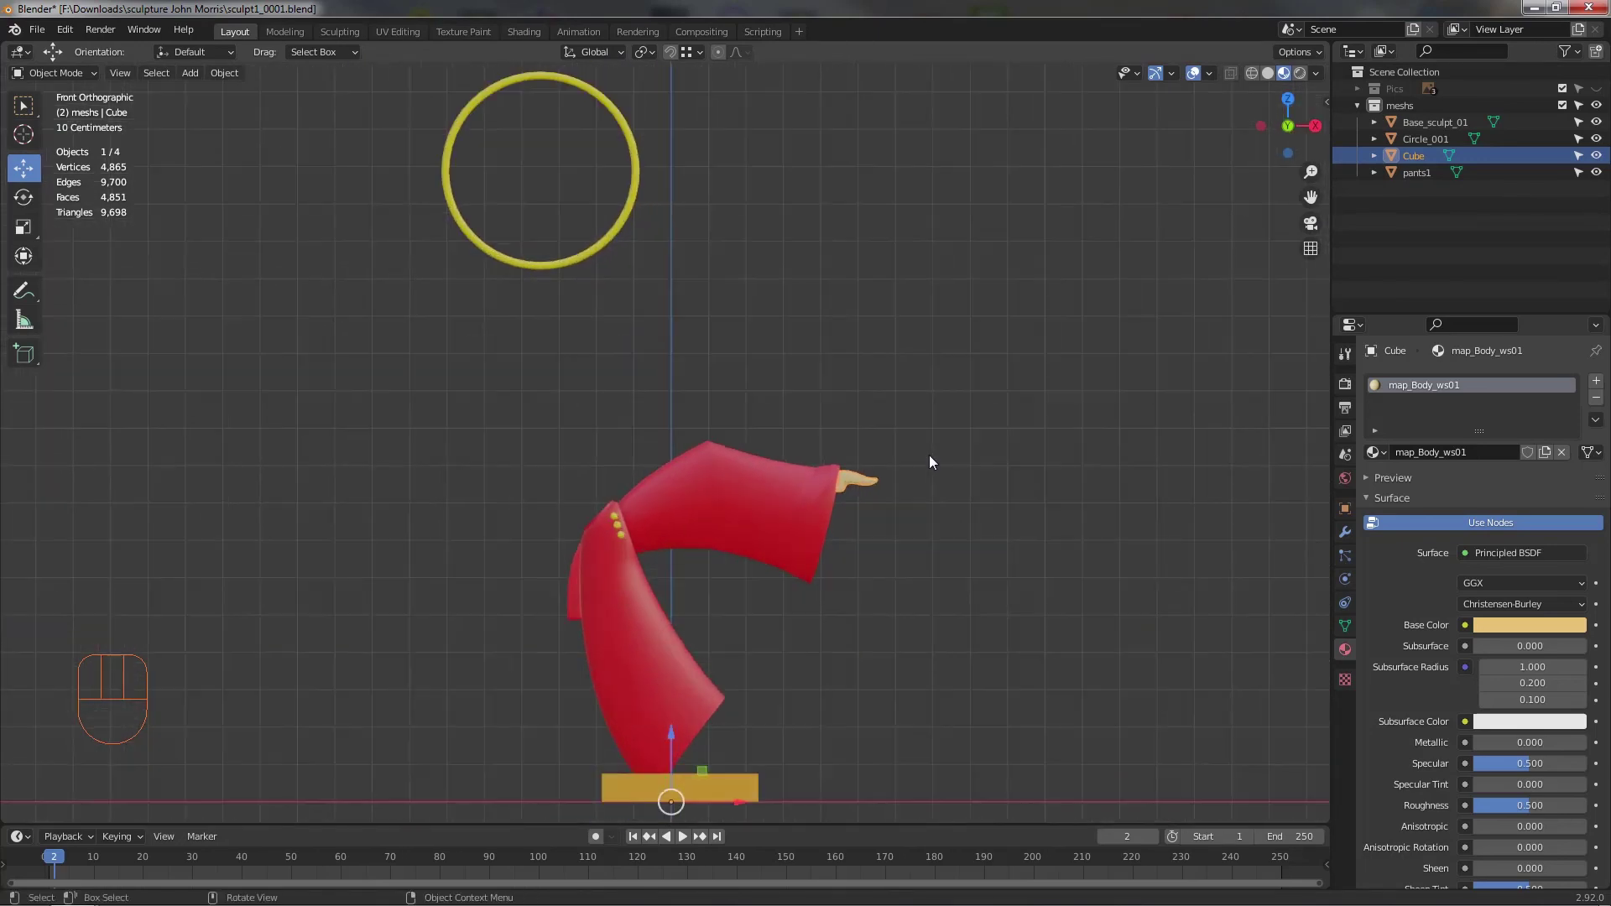
middle_click(934, 471)
left_click_drag(937, 471, 953, 488)
key("ctrl+s")
- Bring back the Pics reference collection behind the model and zoom in on the dancer
middle_click(980, 485)
left_click_drag(961, 476, 976, 466)
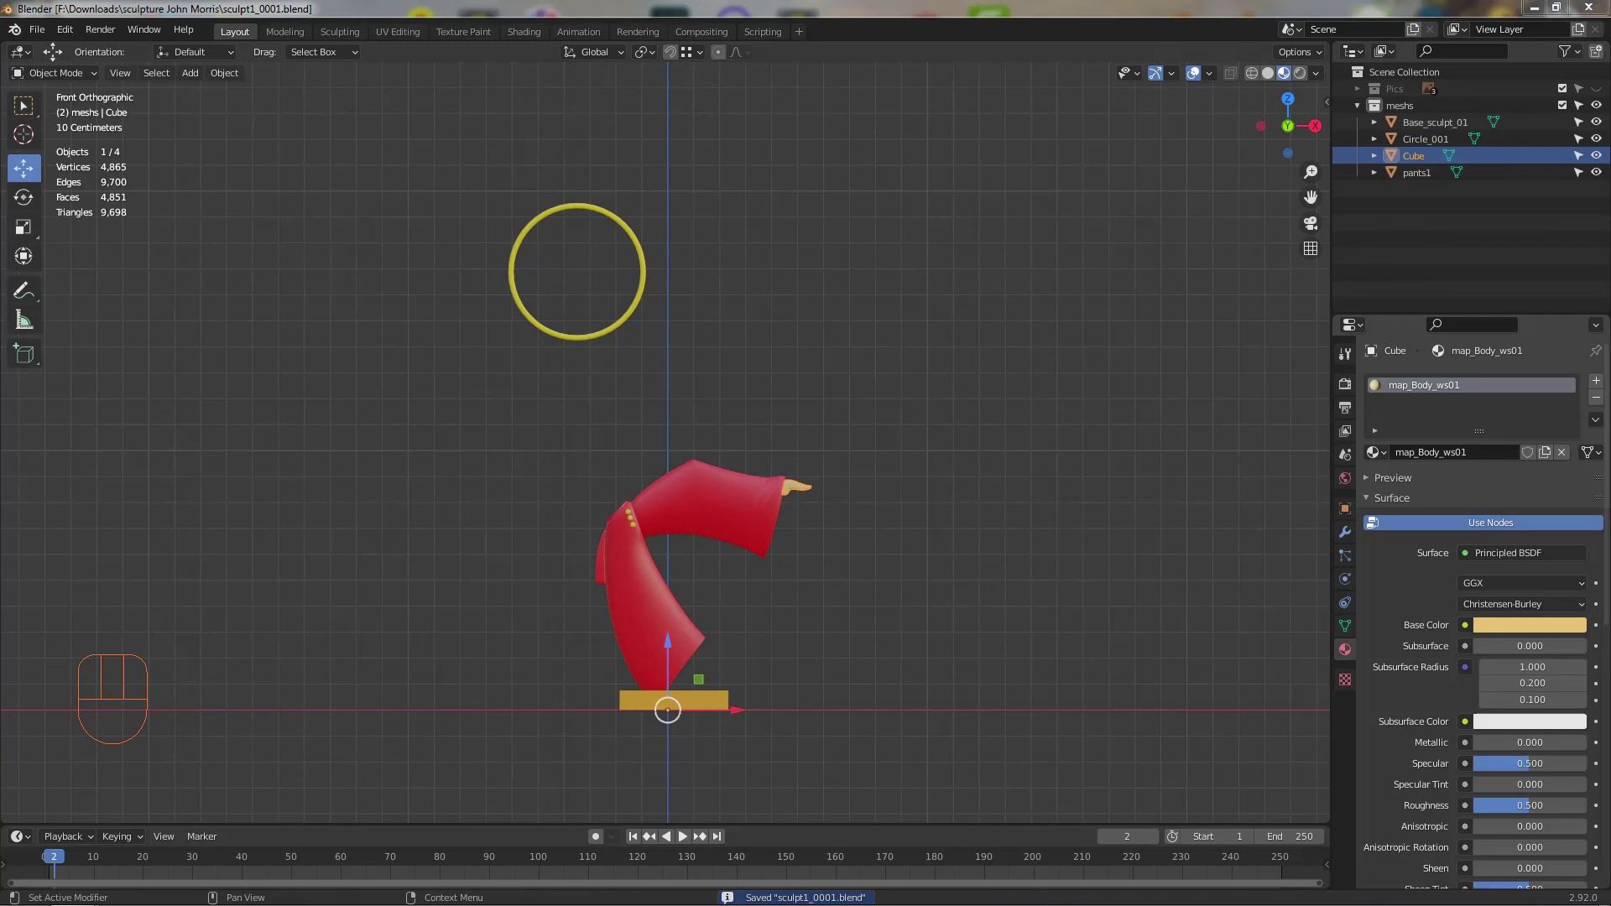
middle_click(1083, 512)
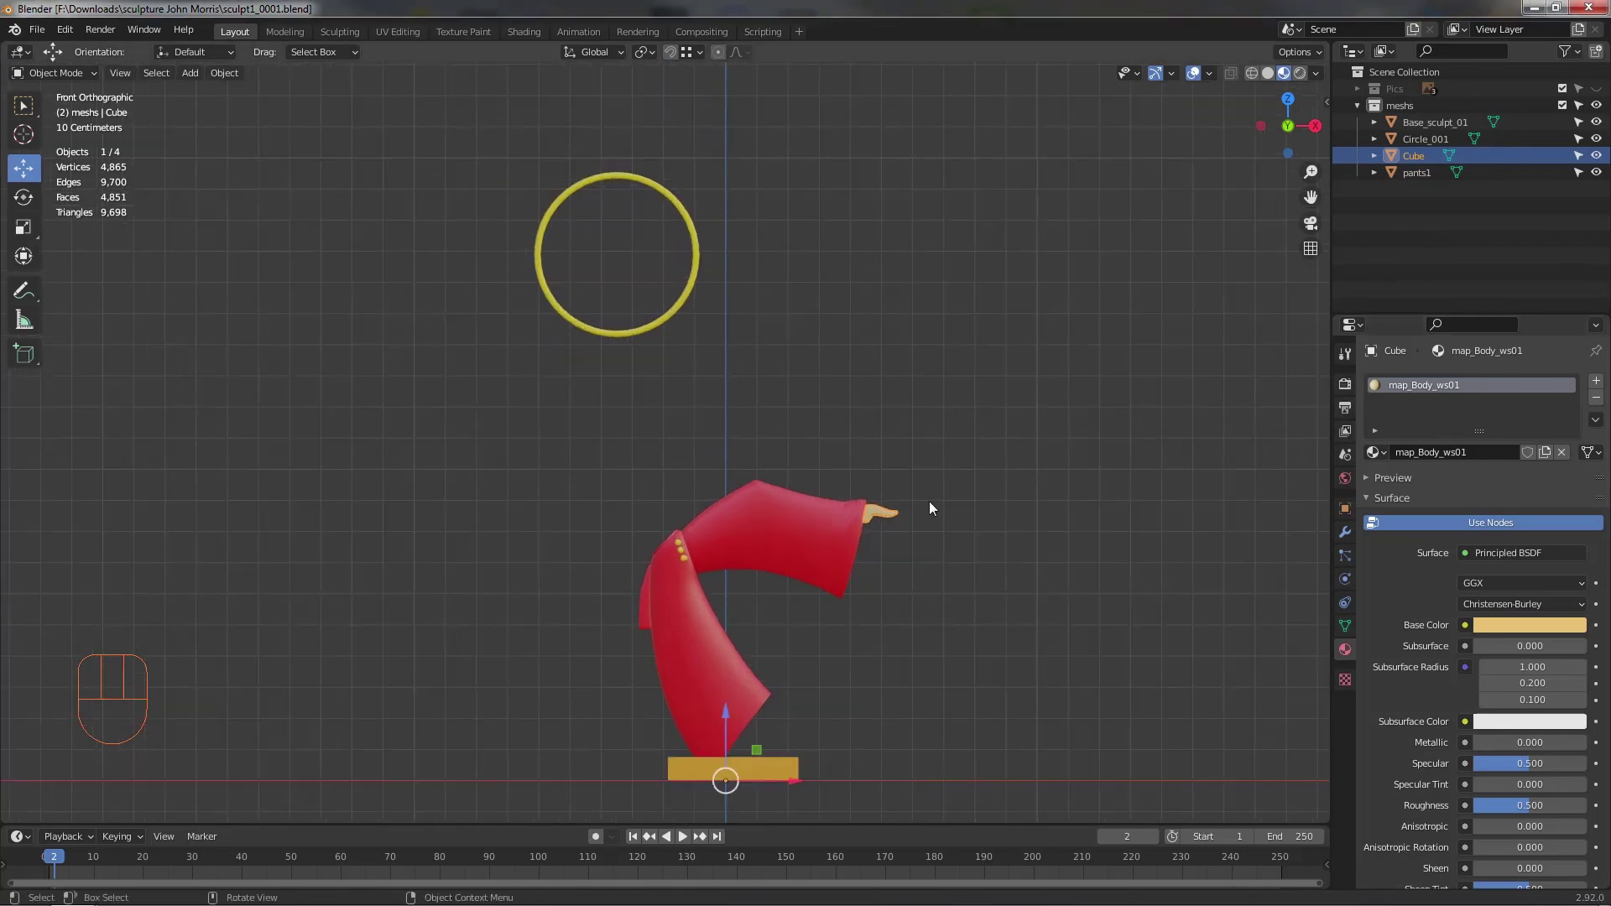
middle_click(969, 454)
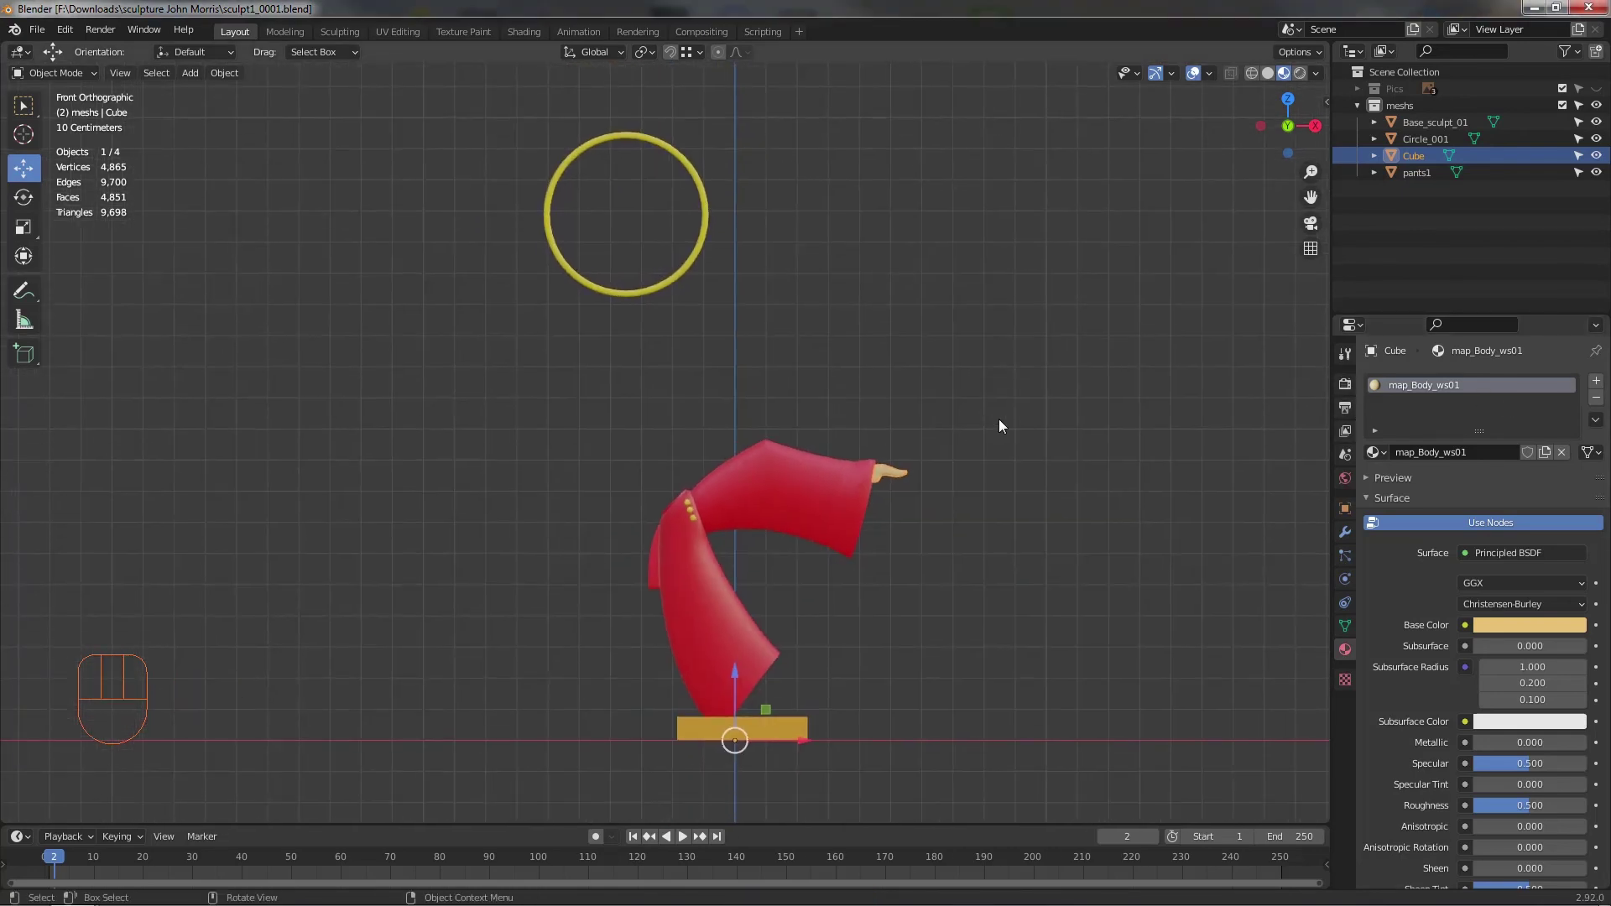
left_click(1599, 97)
middle_click(899, 381)
middle_click(728, 579)
middle_click(729, 477)
middle_click(721, 527)
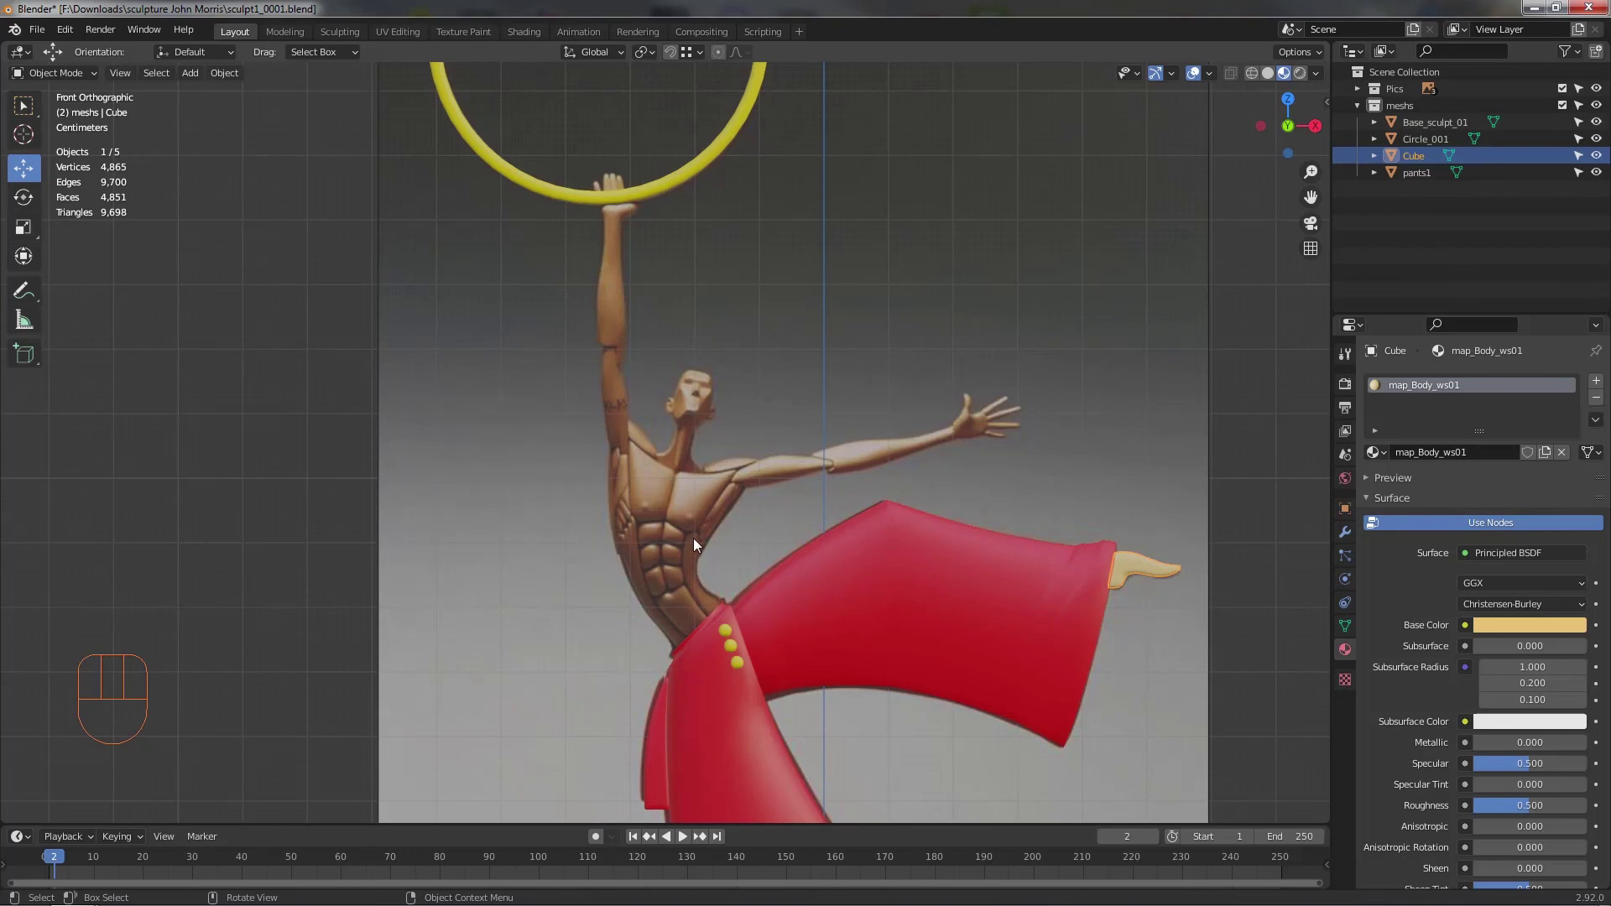
- Zoom in along the pants leg and make the pants1 object active again
left_click_drag(846, 523, 752, 420)
left_click_drag(748, 468, 736, 529)
left_click_drag(698, 539, 636, 556)
left_click_drag(663, 543, 795, 509)
middle_click(665, 546)
left_click_drag(600, 535, 646, 580)
middle_click(646, 525)
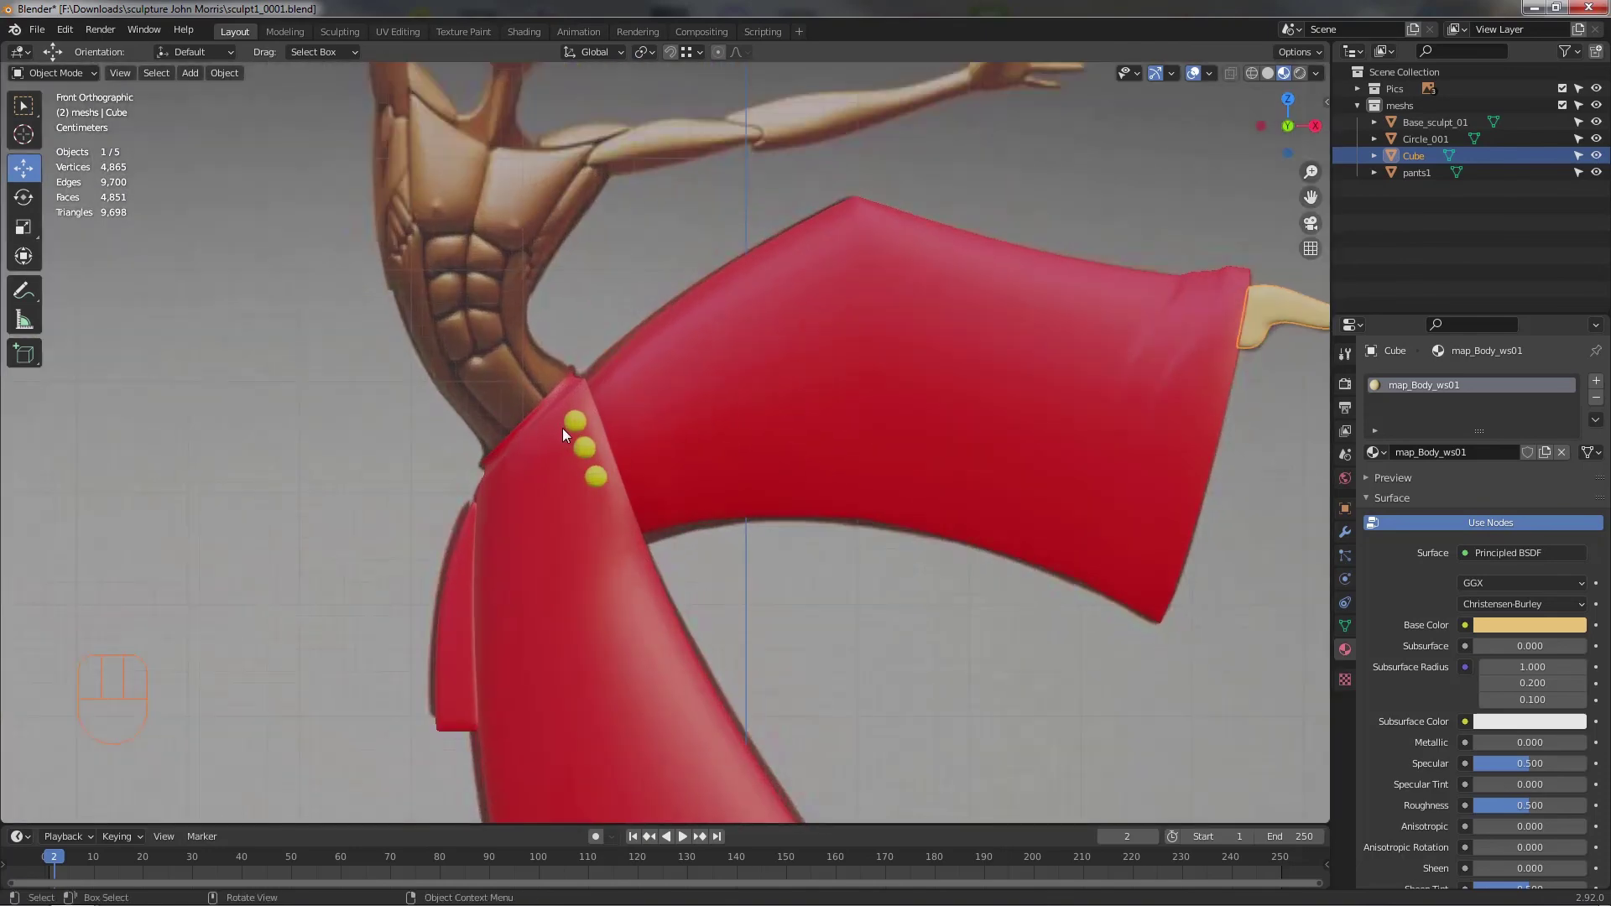
left_click_drag(635, 446, 622, 318)
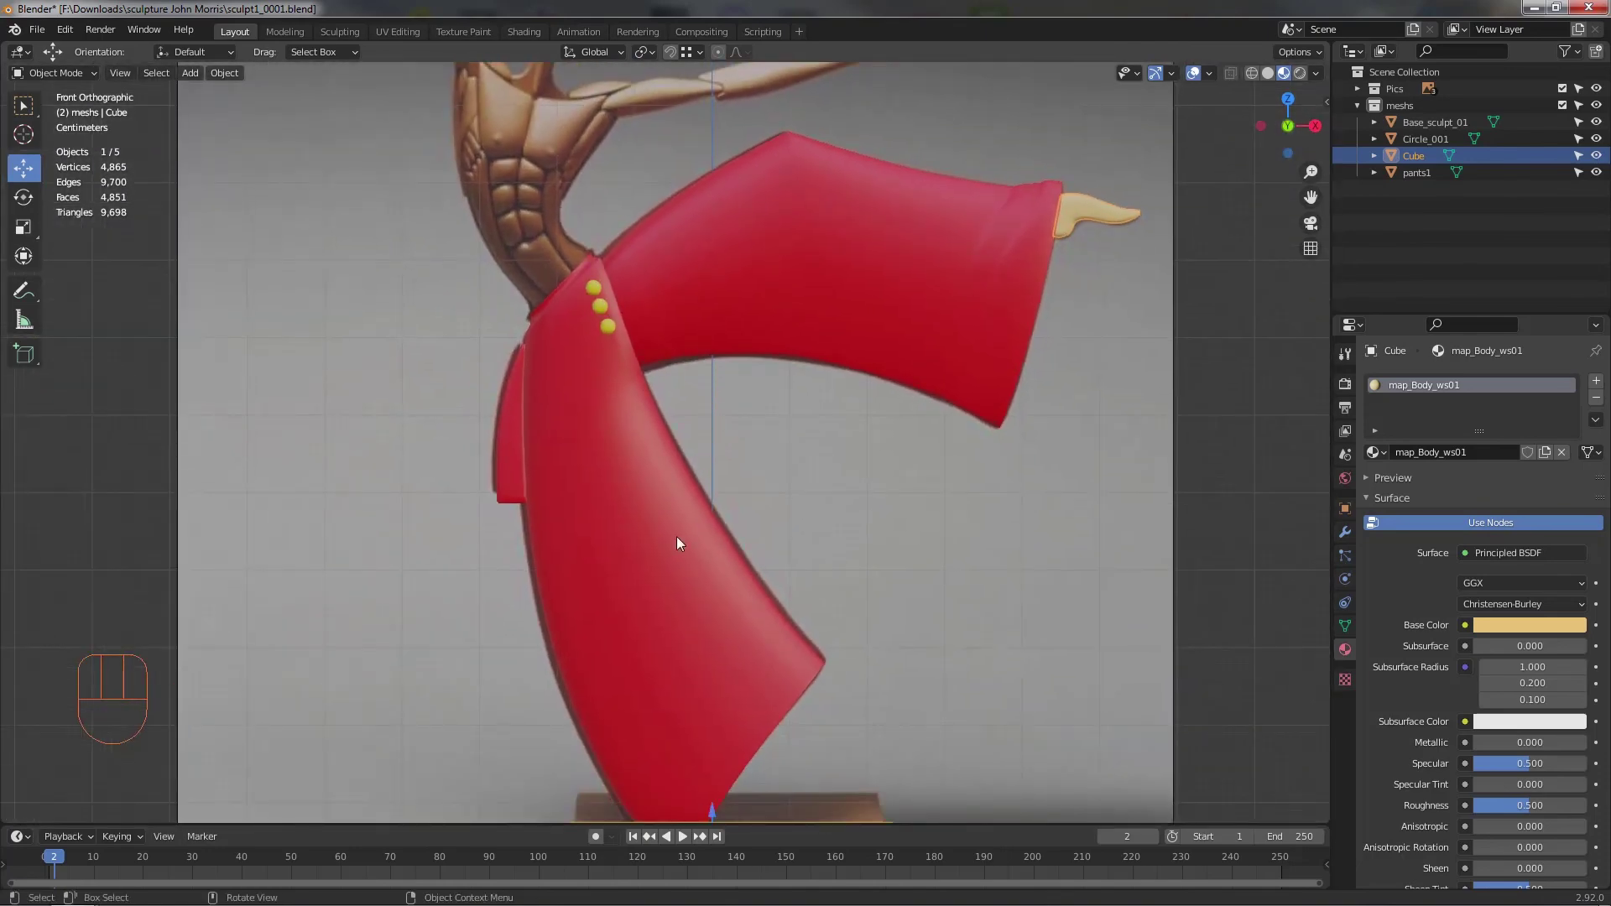
left_click(683, 541)
left_click(1275, 78)
- Add a Subdivision Surface modifier to pants1, look over the result, then remove the modifier
middle_click(1035, 403)
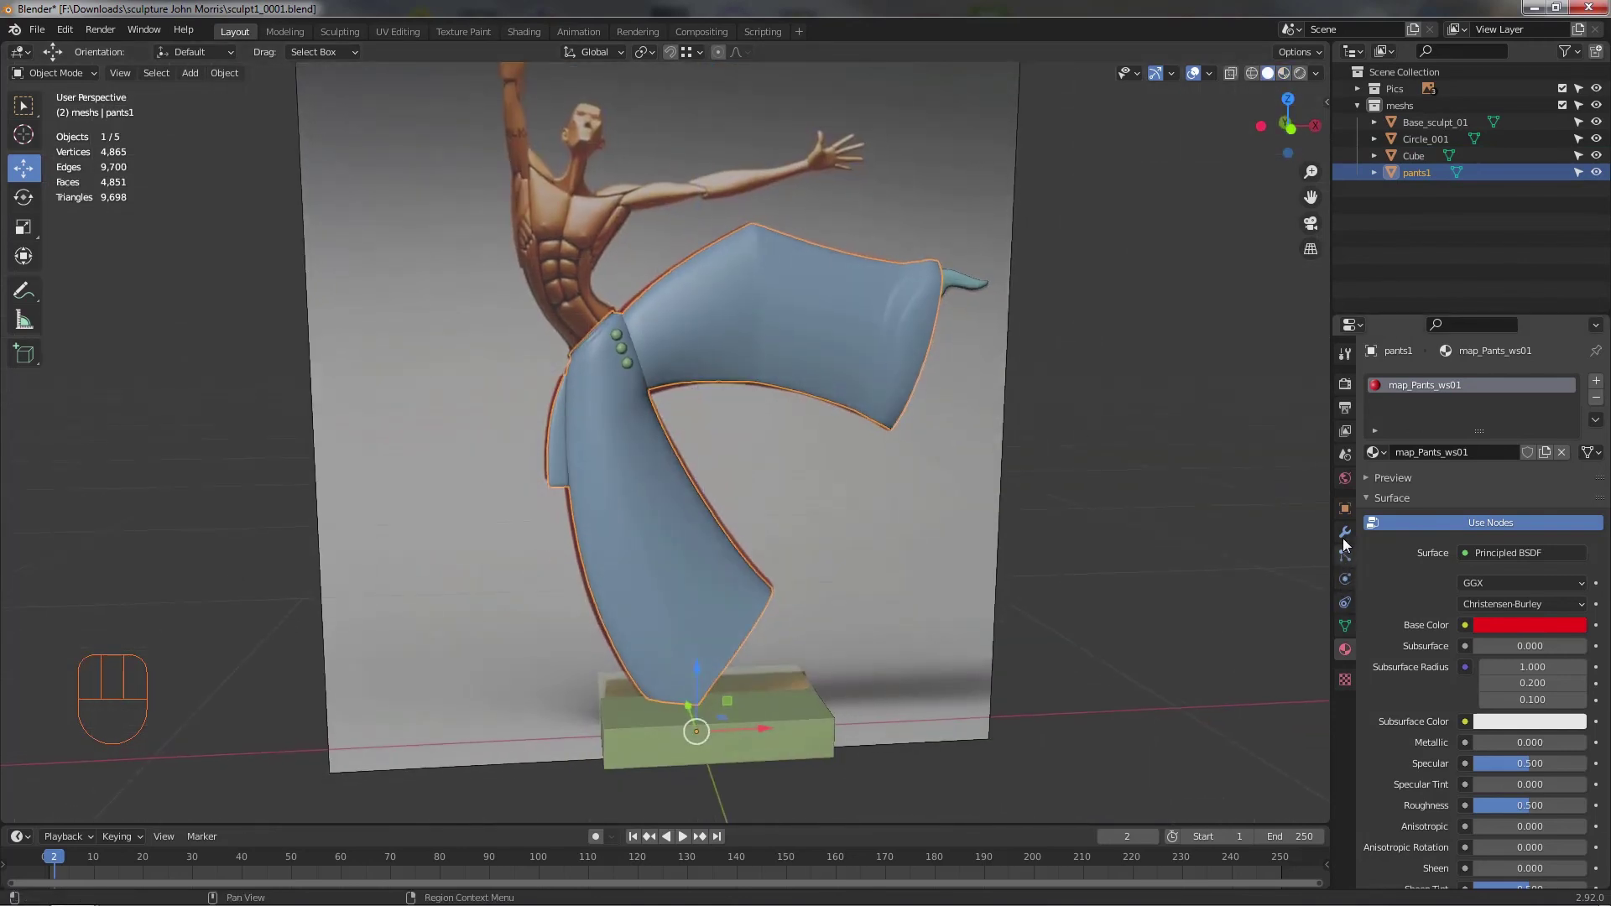
left_click(1348, 540)
left_click(1434, 370)
left_click_drag(1428, 383, 1305, 685)
left_click_drag(766, 473, 729, 449)
left_click_drag(668, 387, 693, 540)
left_click_drag(663, 489, 584, 478)
left_click_drag(723, 476, 649, 382)
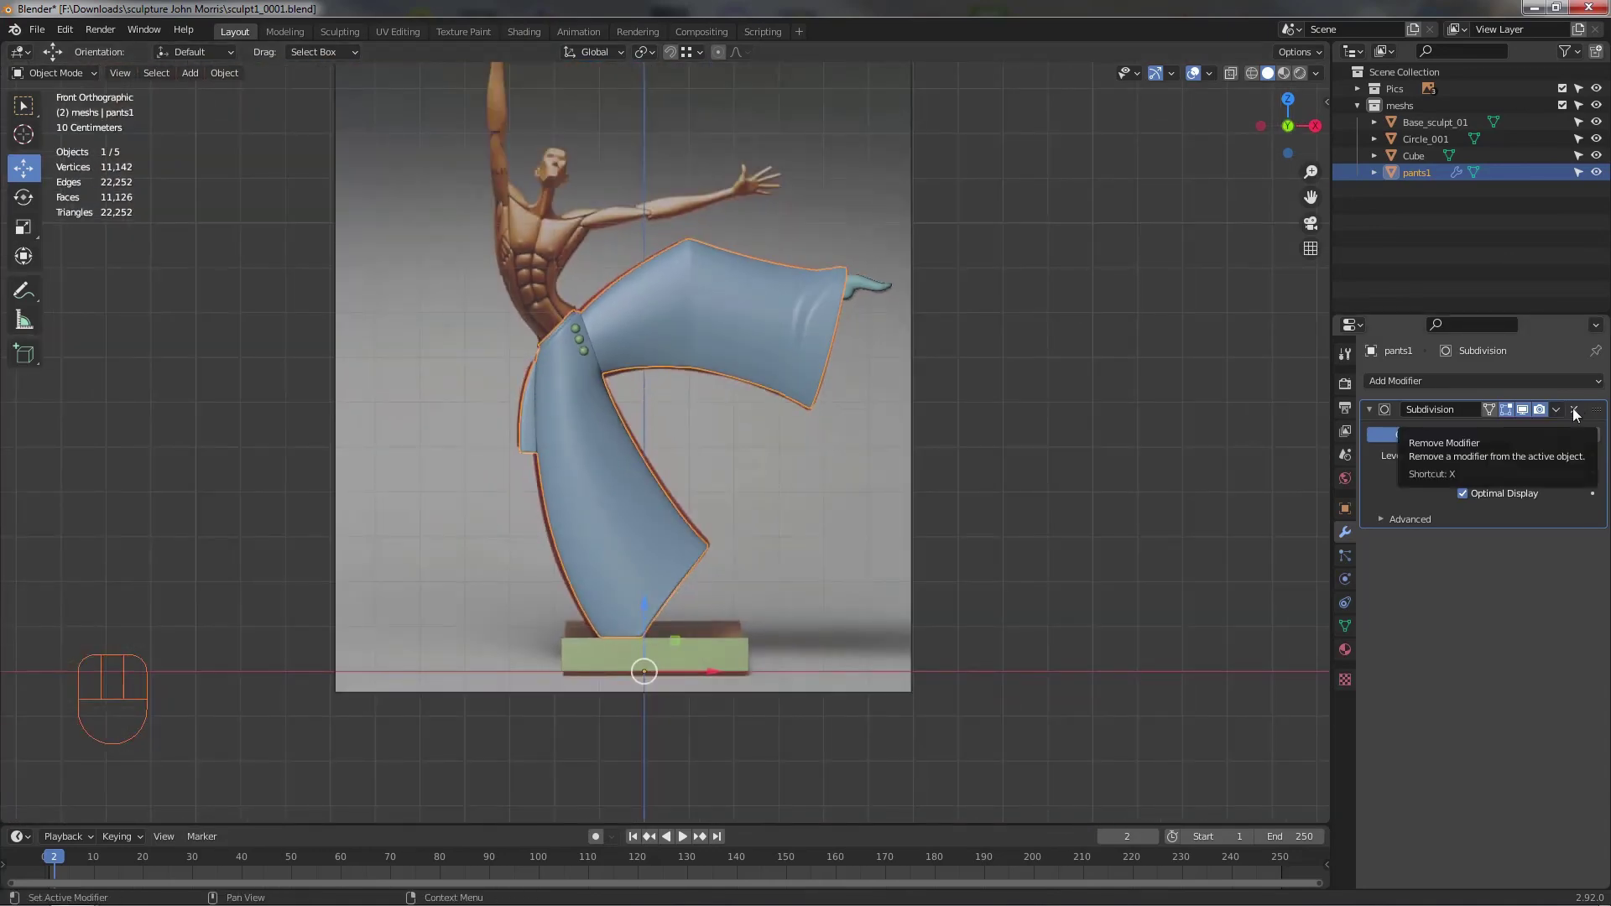
left_click(1581, 416)
- Orbit the model to inspect where the foot meets the pants leg, ending in front view
left_click_drag(830, 411, 803, 457)
left_click_drag(788, 396, 956, 484)
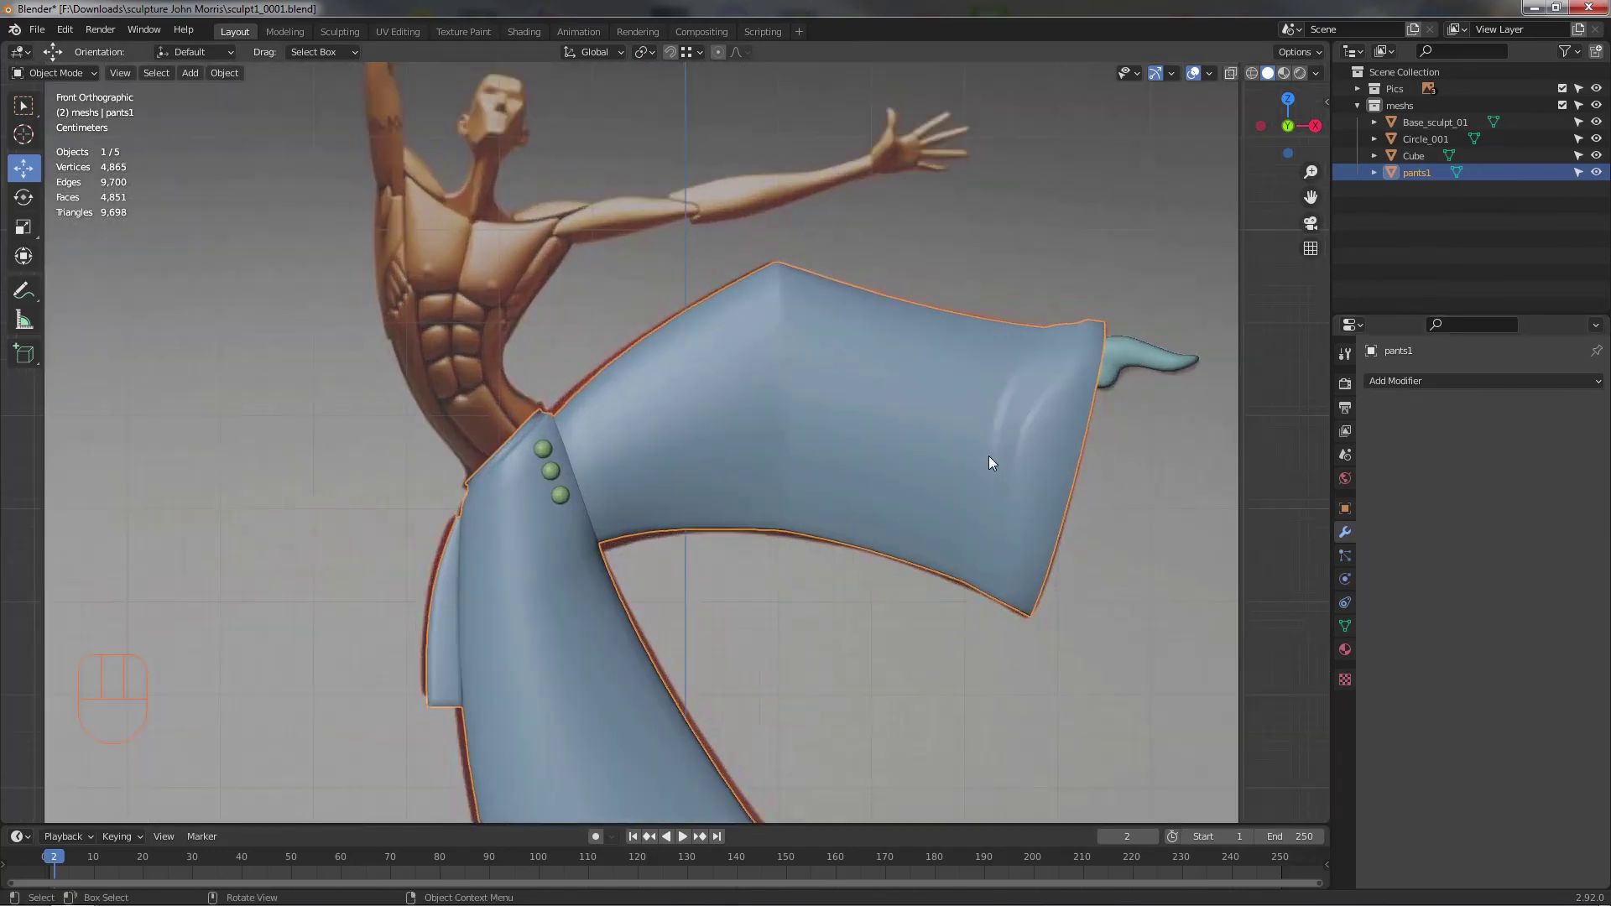
middle_click(701, 387)
middle_click(722, 411)
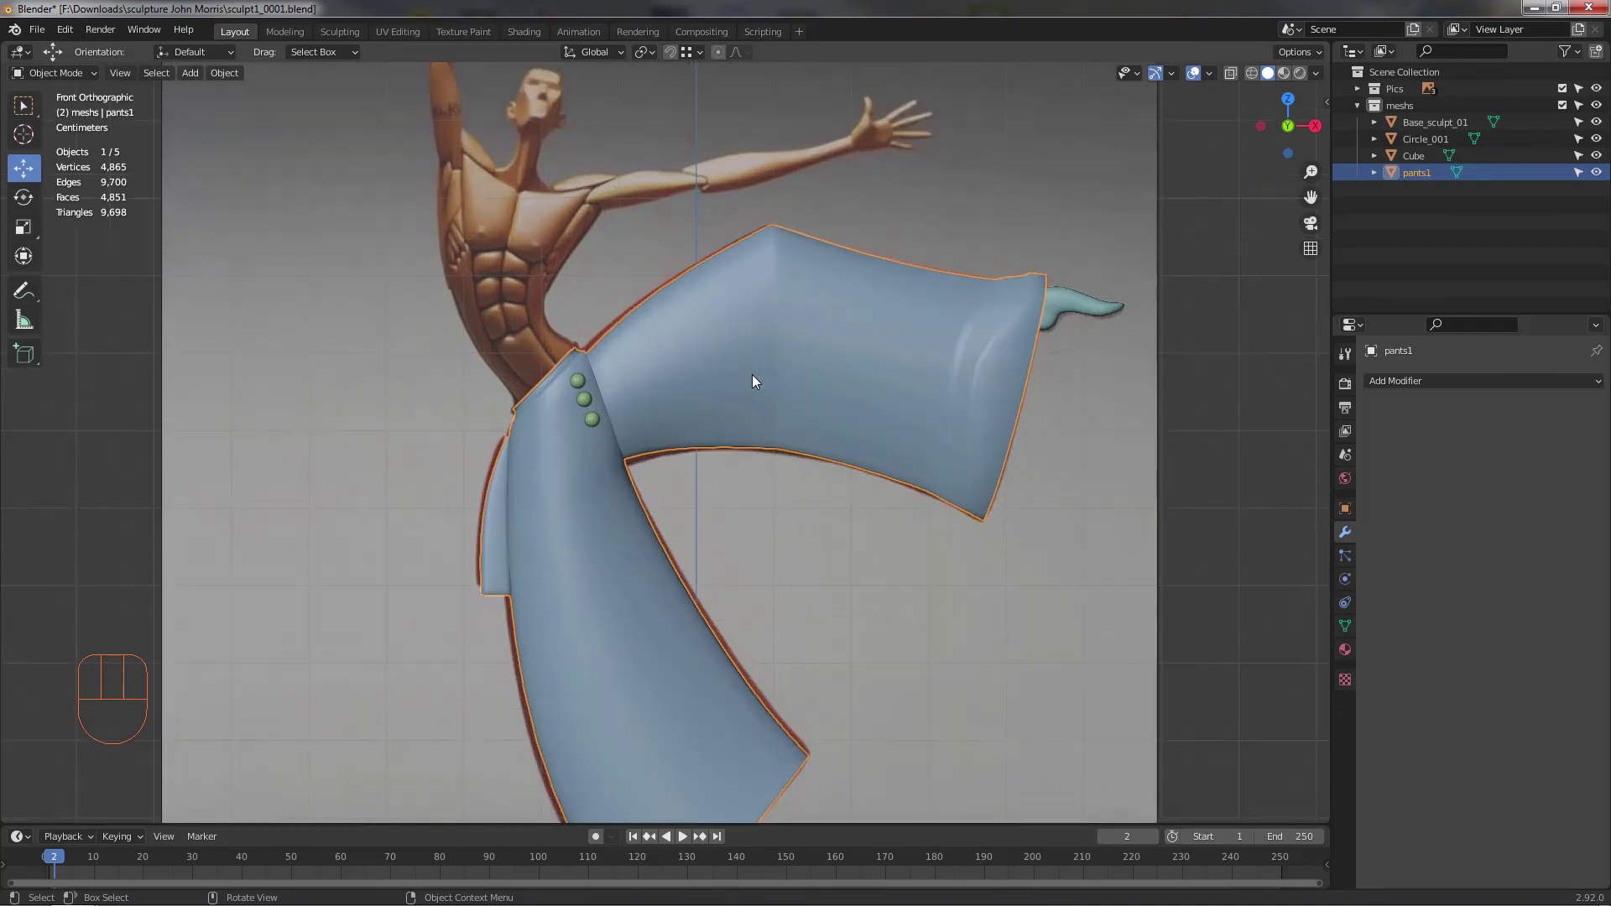
middle_click(733, 448)
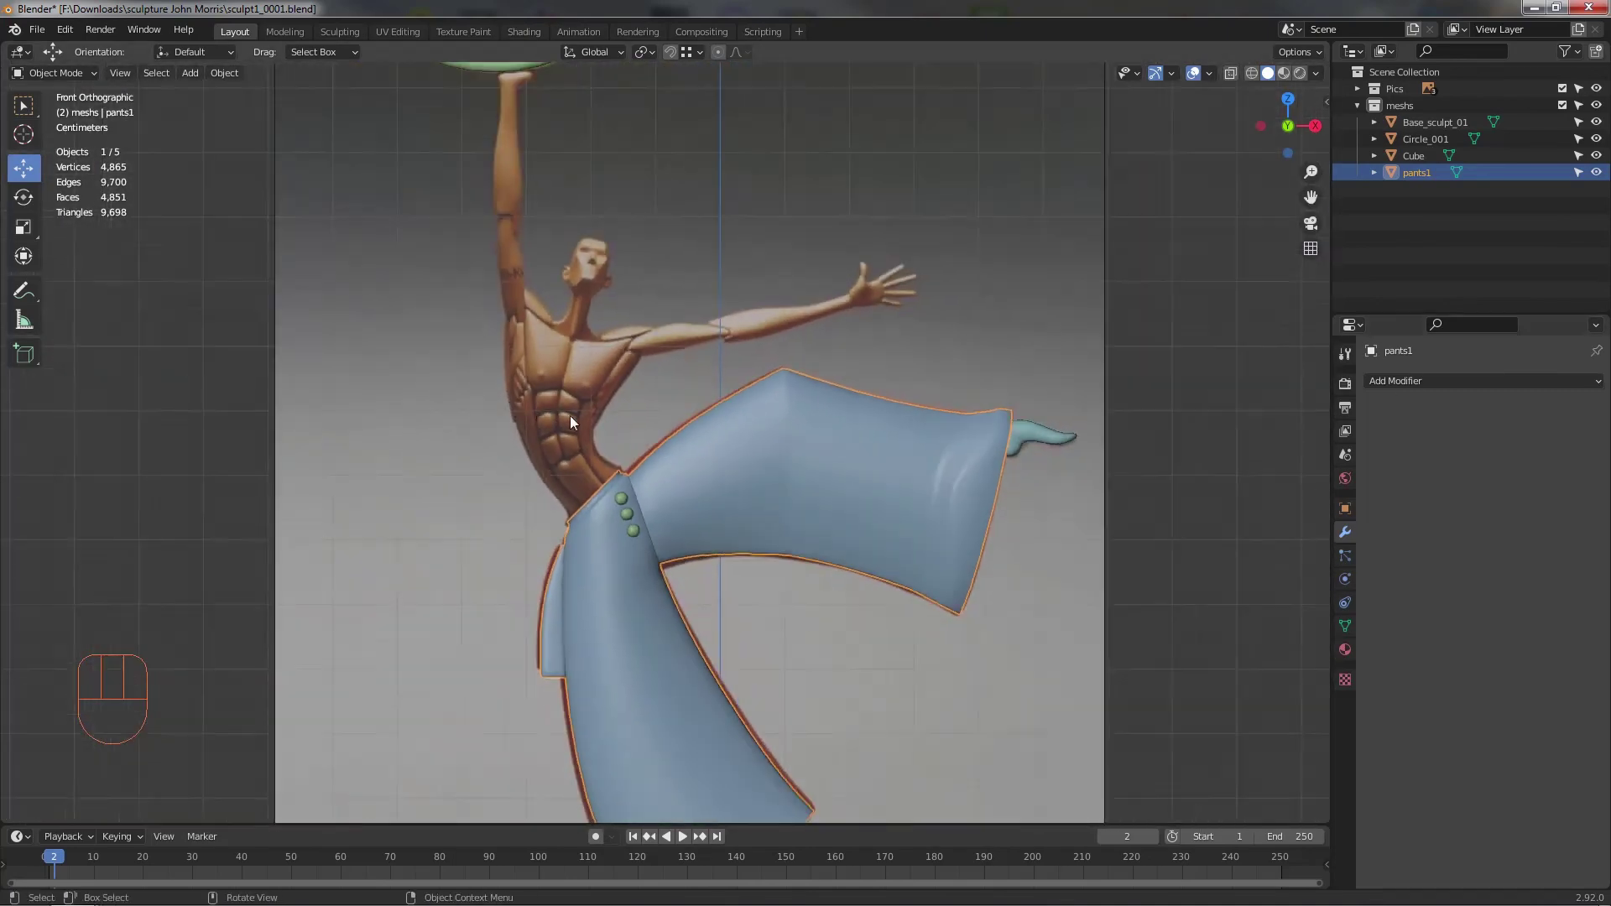
middle_click(707, 472)
left_click_drag(751, 476, 714, 457)
left_click_drag(689, 494, 624, 521)
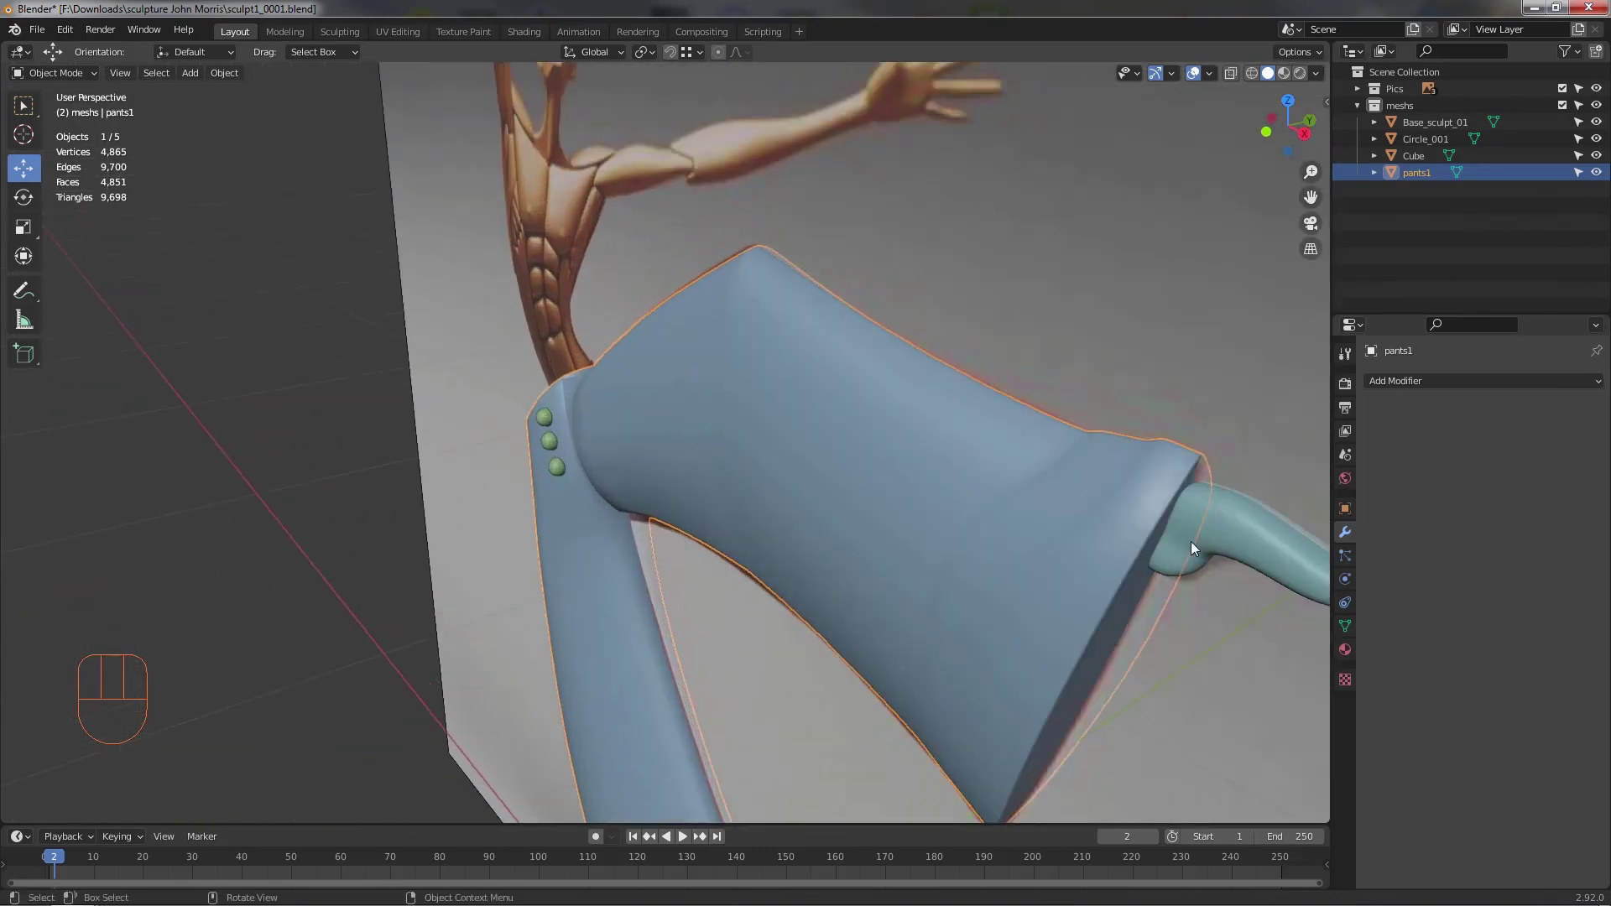
left_click_drag(1149, 491, 1168, 471)
left_click_drag(1050, 450, 970, 440)
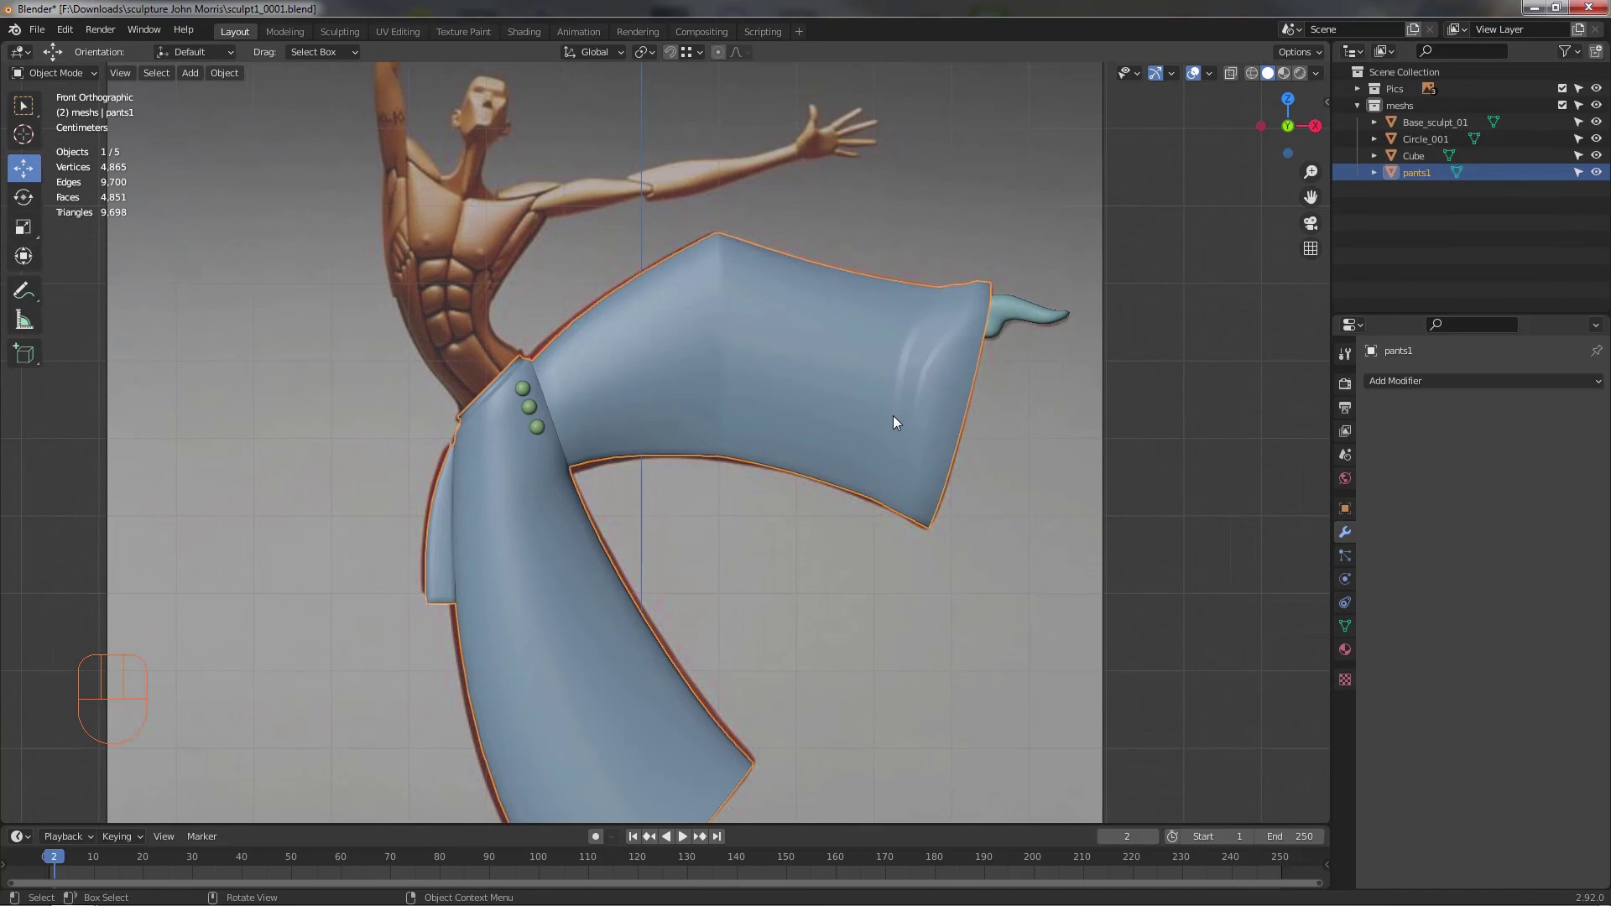
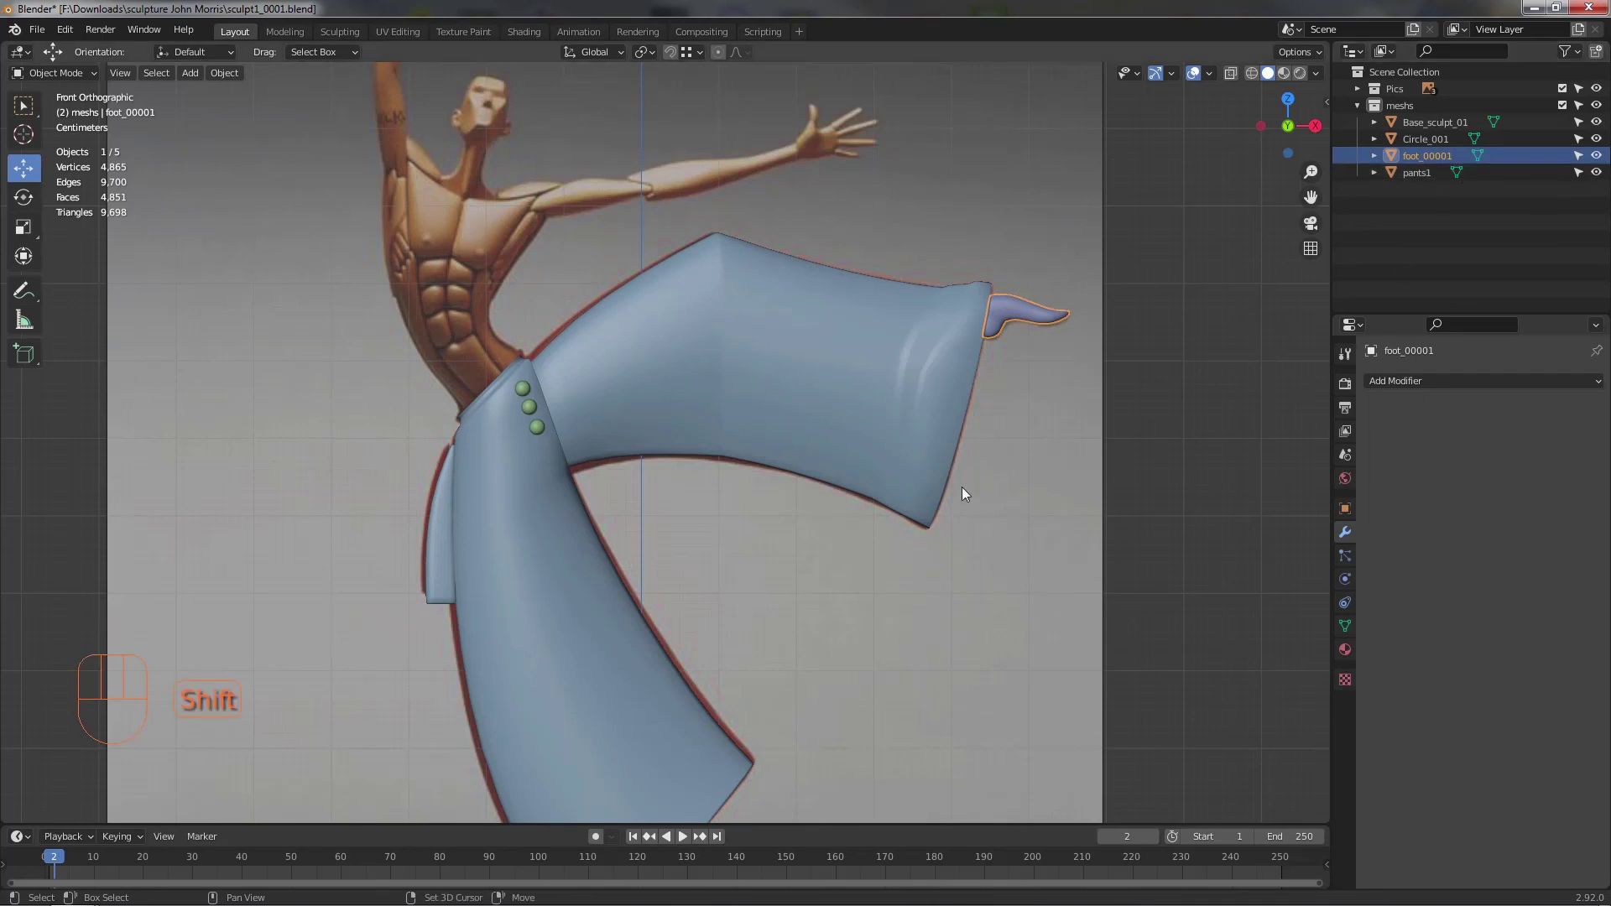
- Zoom out to the whole sculpture, save, then Save As the incremented version sculpt1_0002.blend
left_click_drag(807, 544, 798, 409)
middle_click(781, 502)
left_click_drag(788, 536, 778, 563)
middle_click(791, 559)
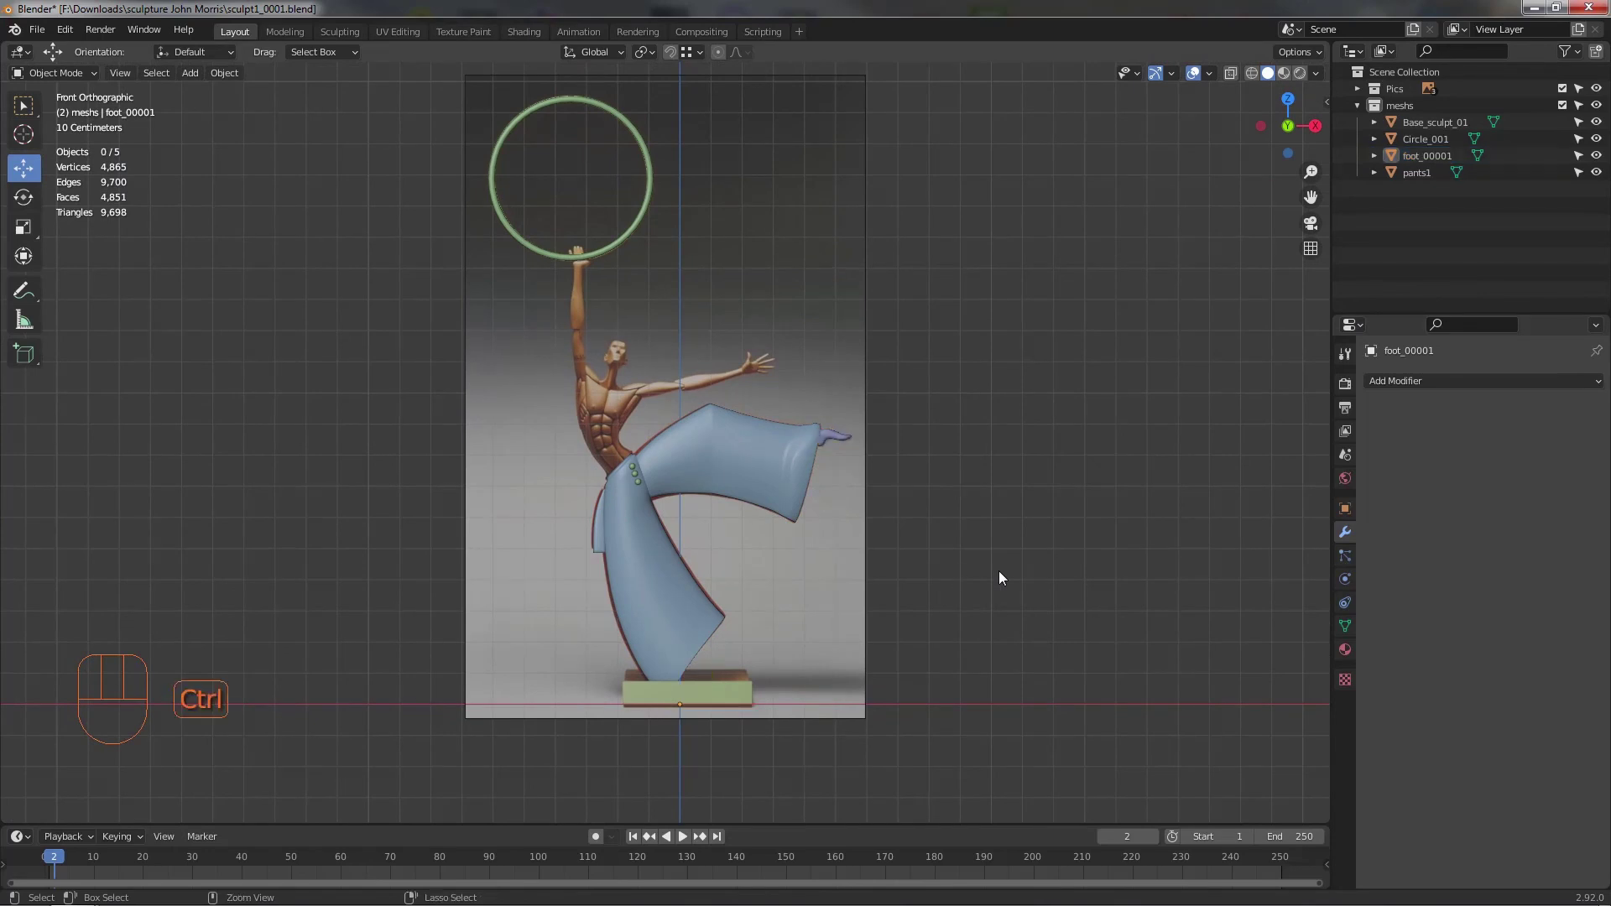
key("ctrl+s")
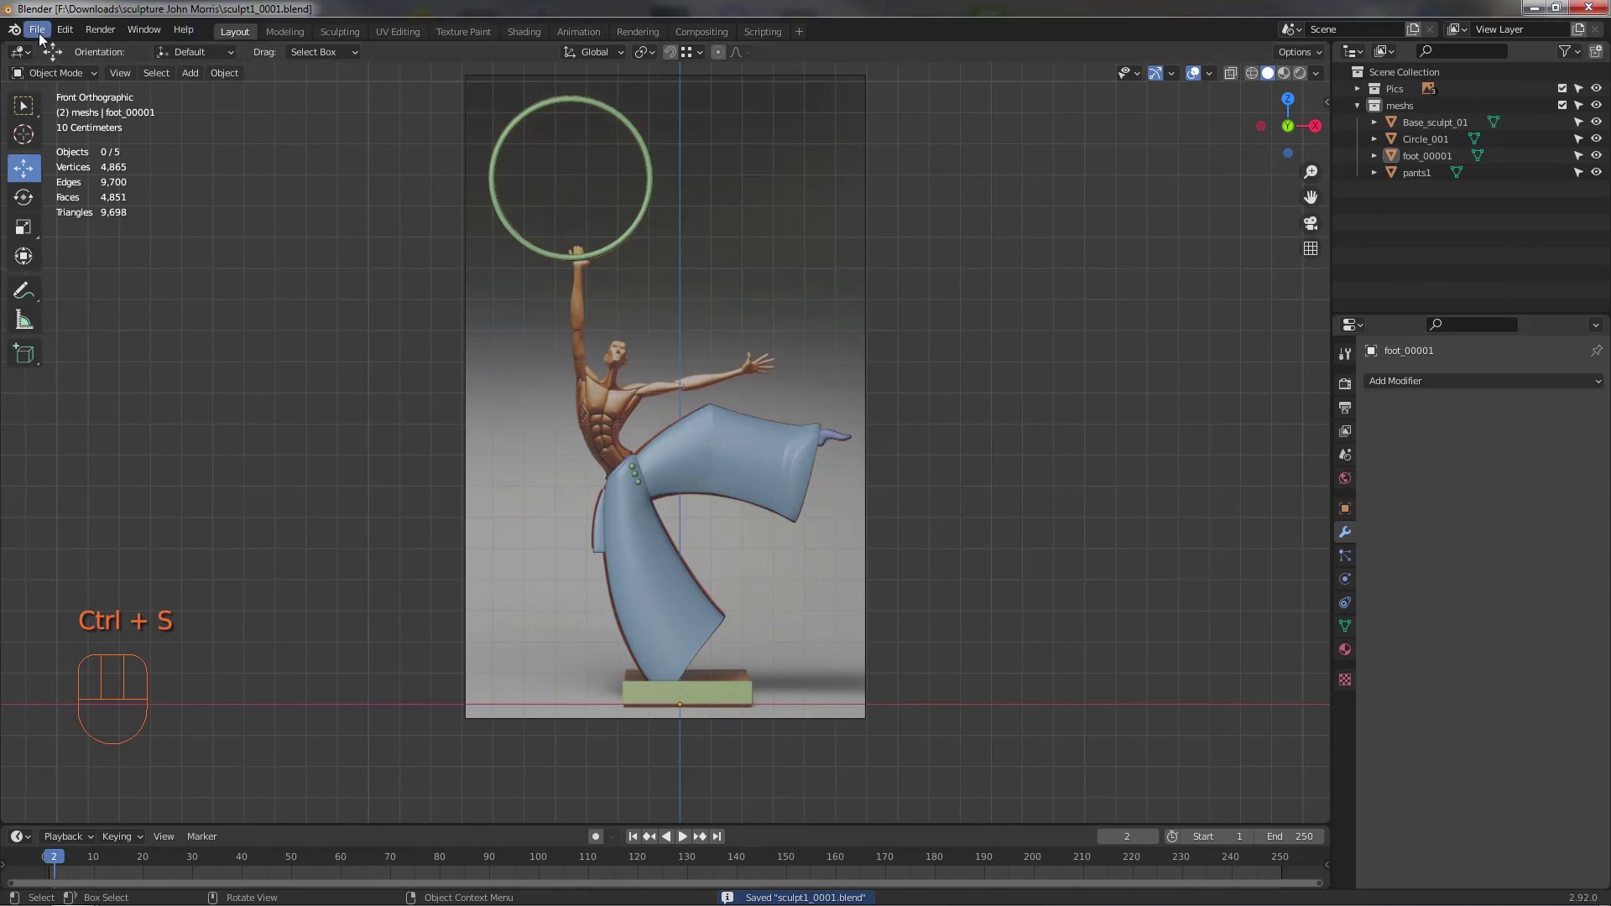
left_click_drag(45, 37, 84, 162)
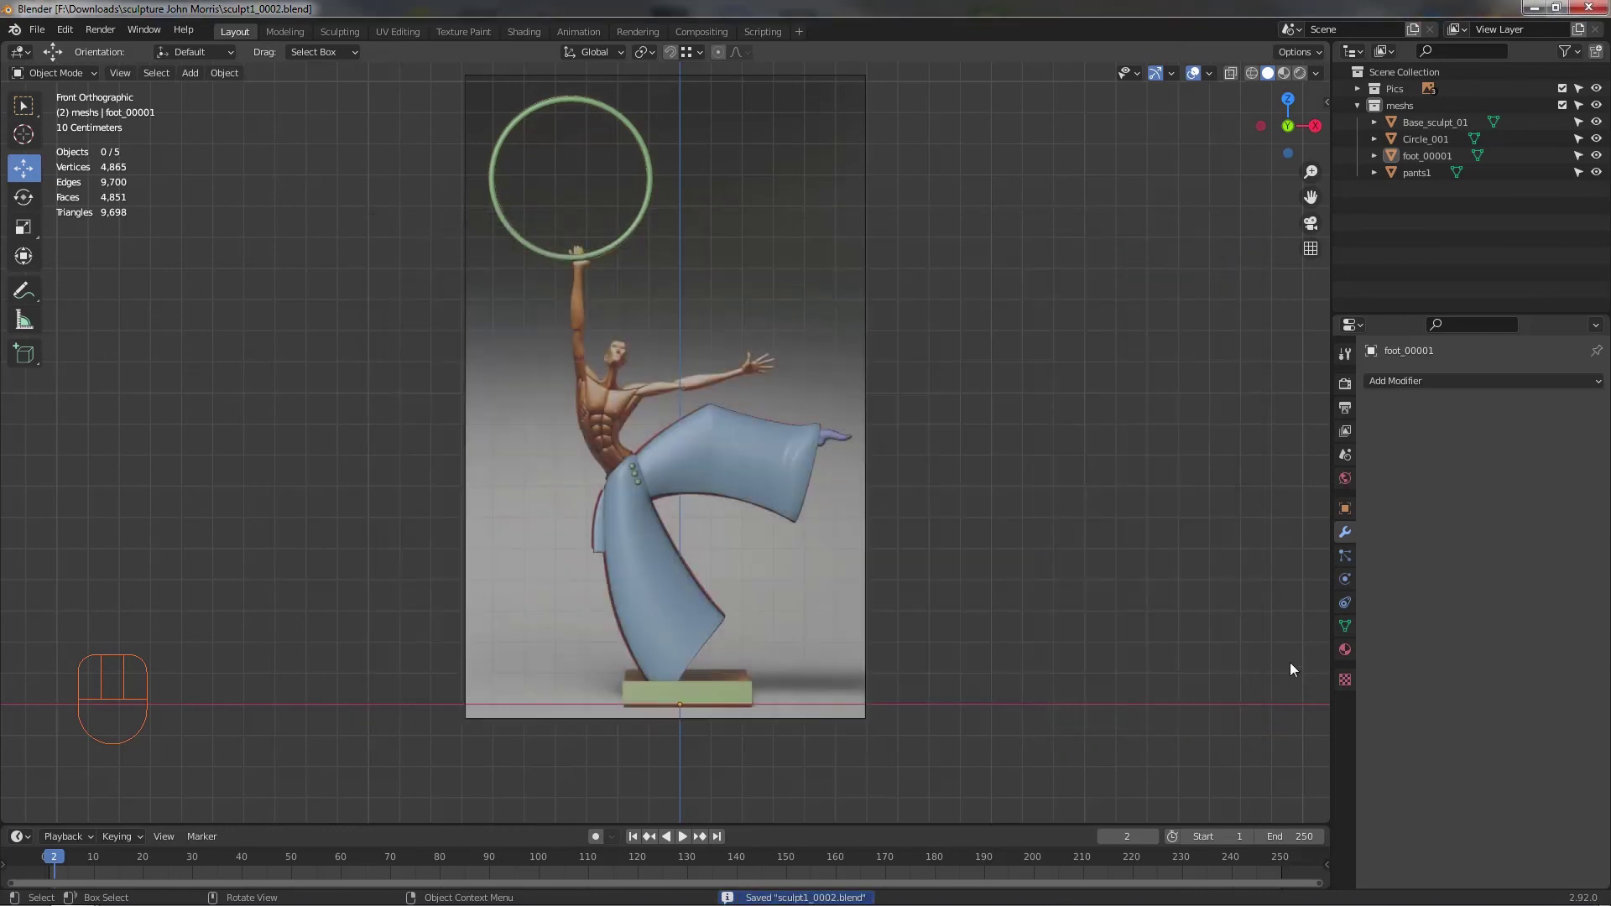
left_click_drag(38, 42, 141, 188)
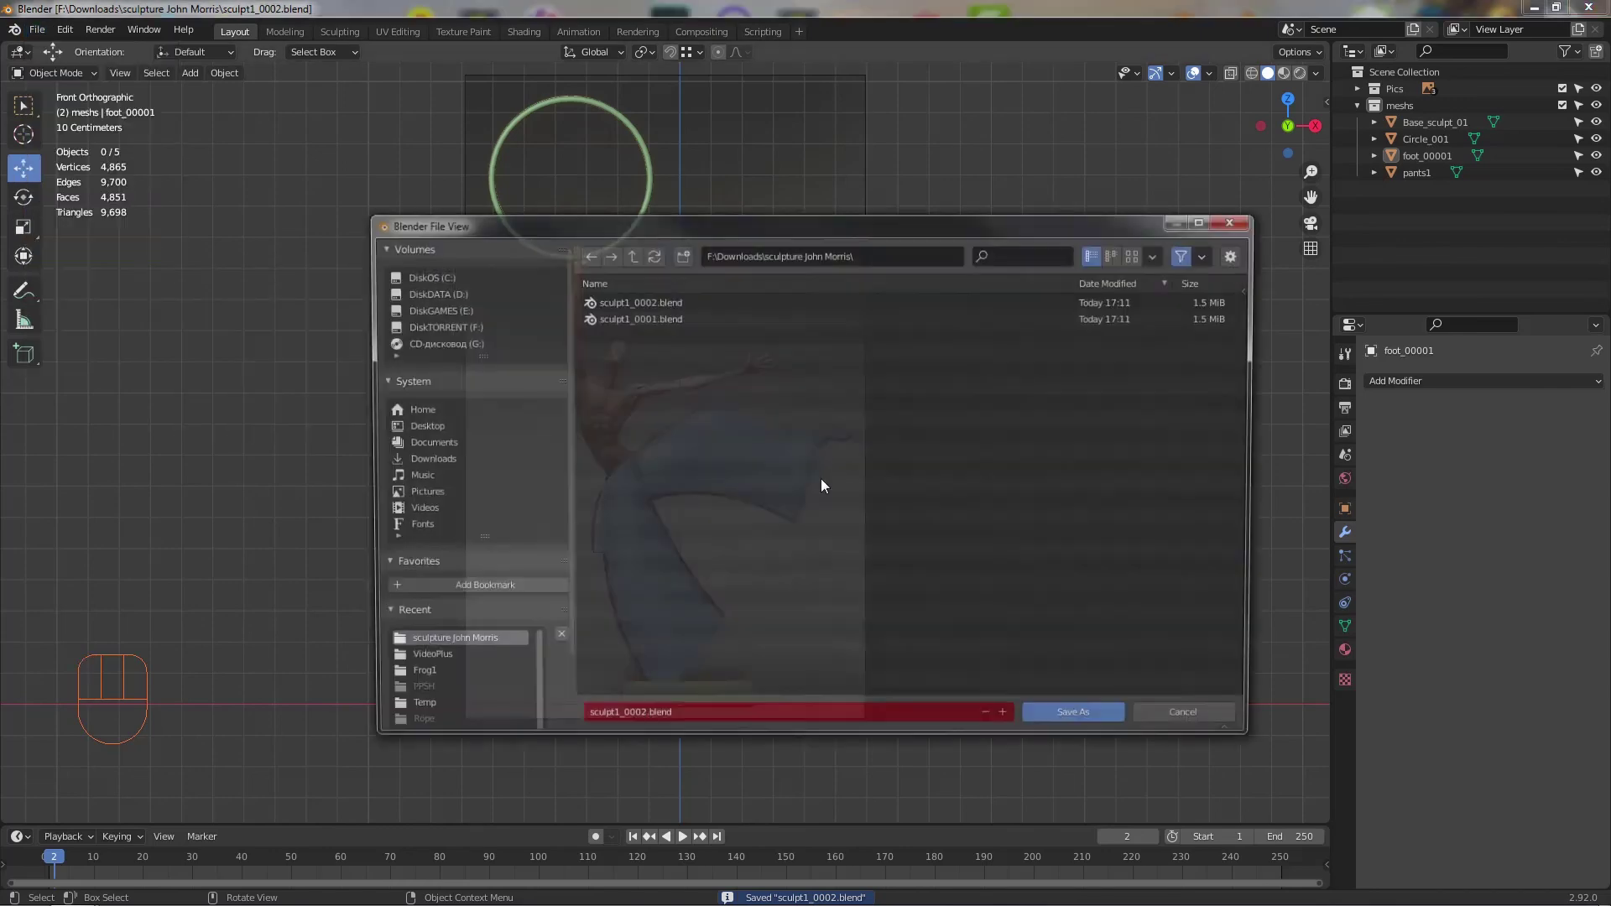